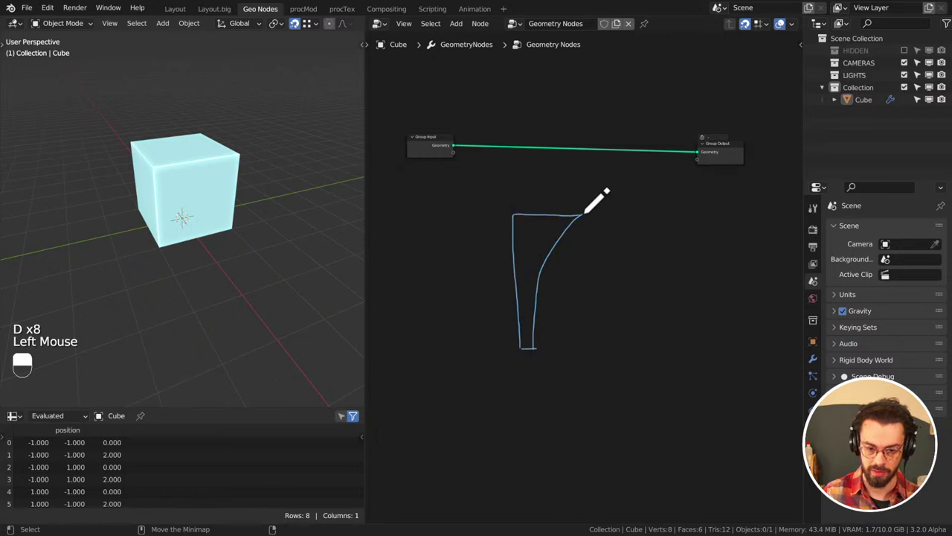
Sketch the tapered pillar outline and a curved arch rib springing from its top
key(d)
key(d)
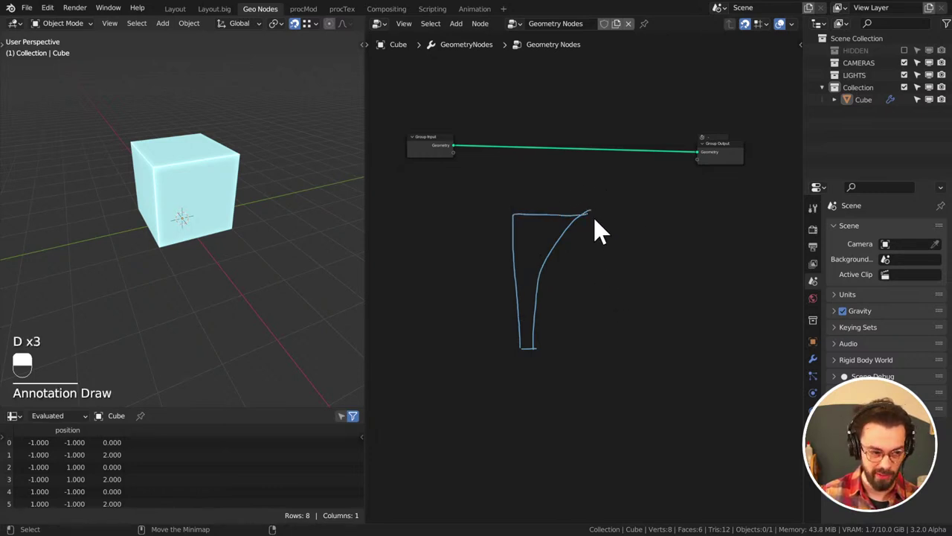
key(d)
click(601, 208)
key(d)
key(d)
key(d)
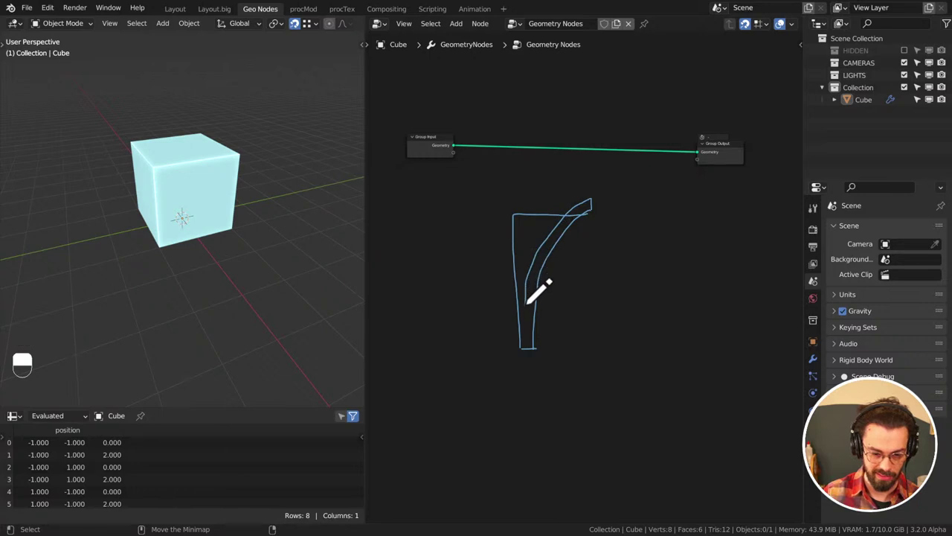
key(d)
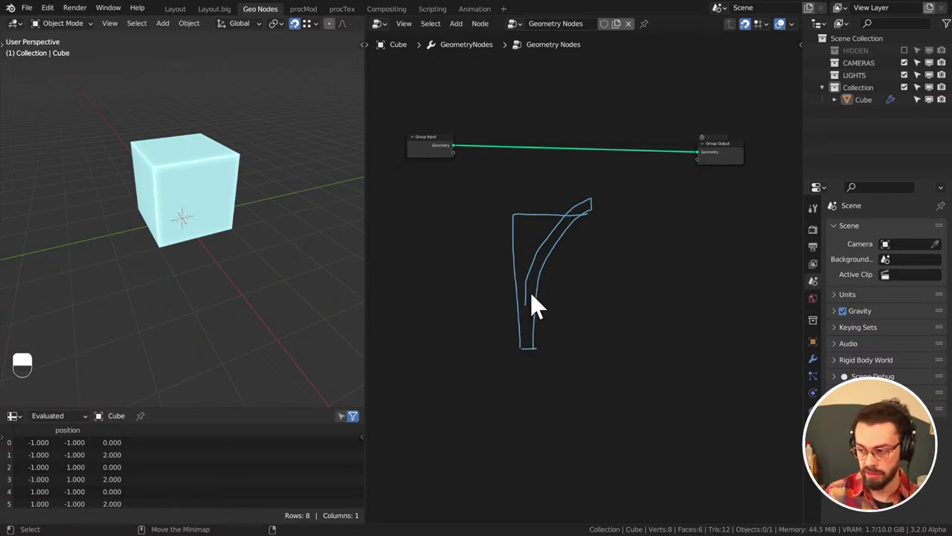
Add a run of small detail strokes up the inside of the pillar sketch
key(d)
key(d)
key(d)
click(525, 343)
key(d)
click(526, 355)
key(d)
key(d)
key(d)
click(536, 347)
key(d)
click(531, 337)
key(d)
key(d)
click(535, 327)
key(d)
key(d)
key(d)
key(d)
click(536, 315)
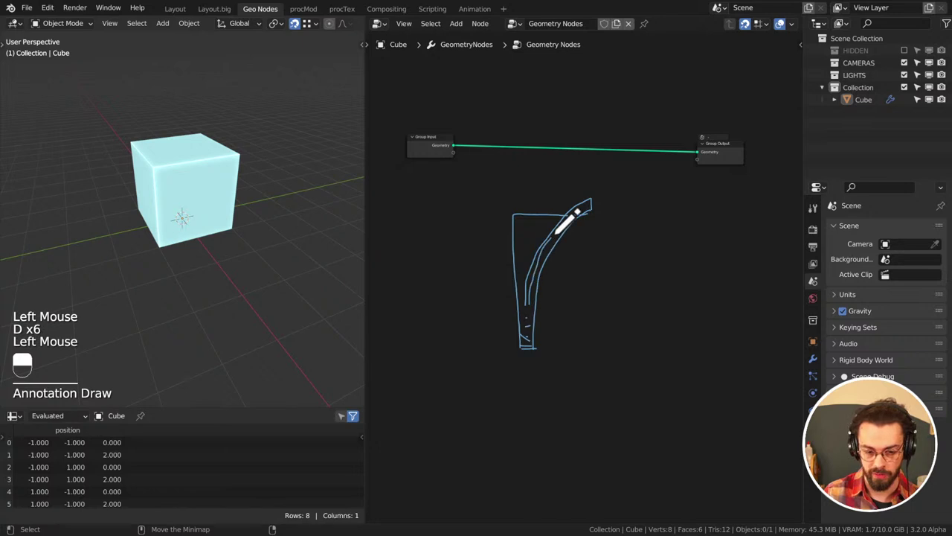
Draw inner lines following the arch rib to give it thickness
key(d)
key(d)
key(d)
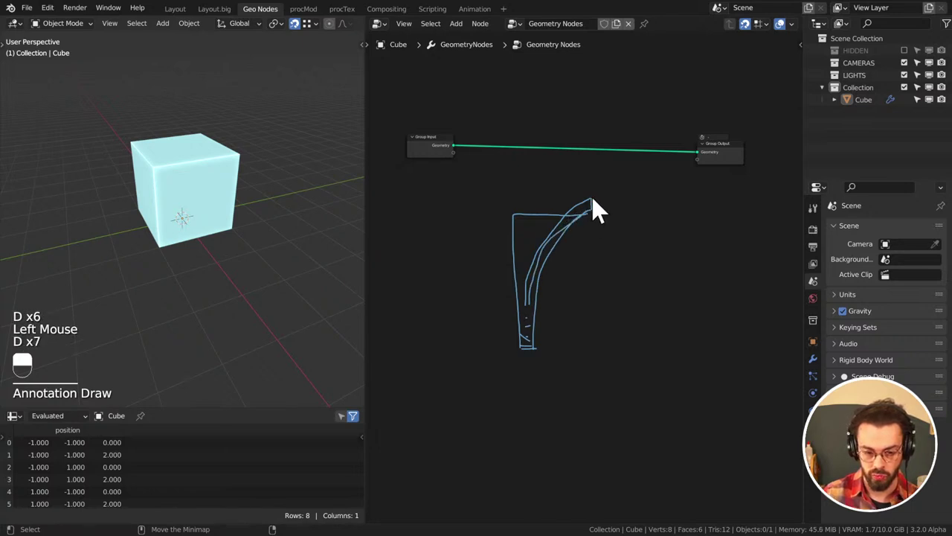
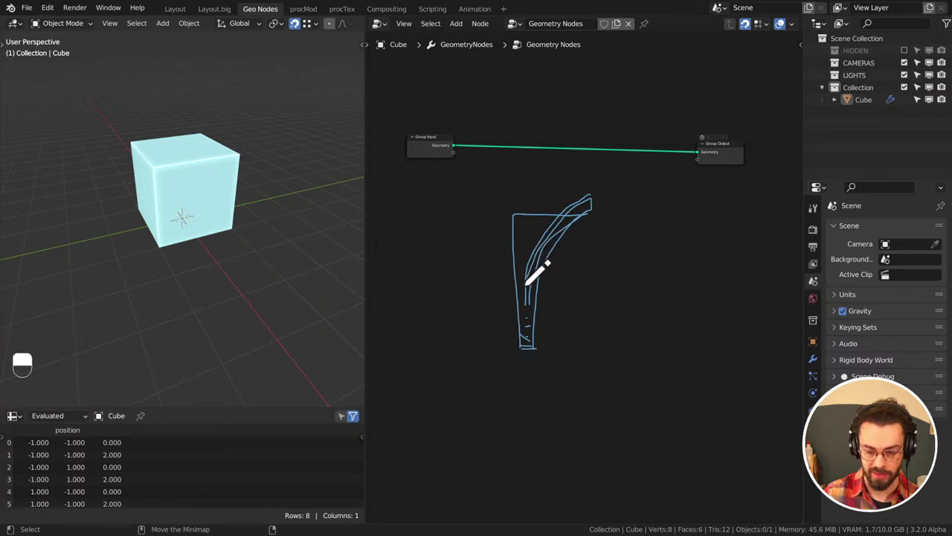
key(d)
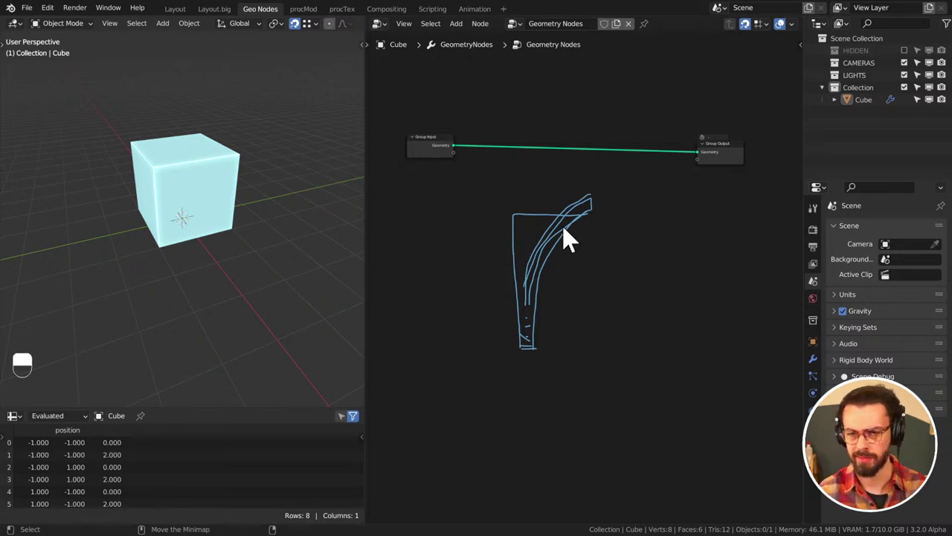
Wire a Quadratic Bezier curve (middle X -0.02 Z 1, end X 1) into the Group Output
middle_click(483, 246)
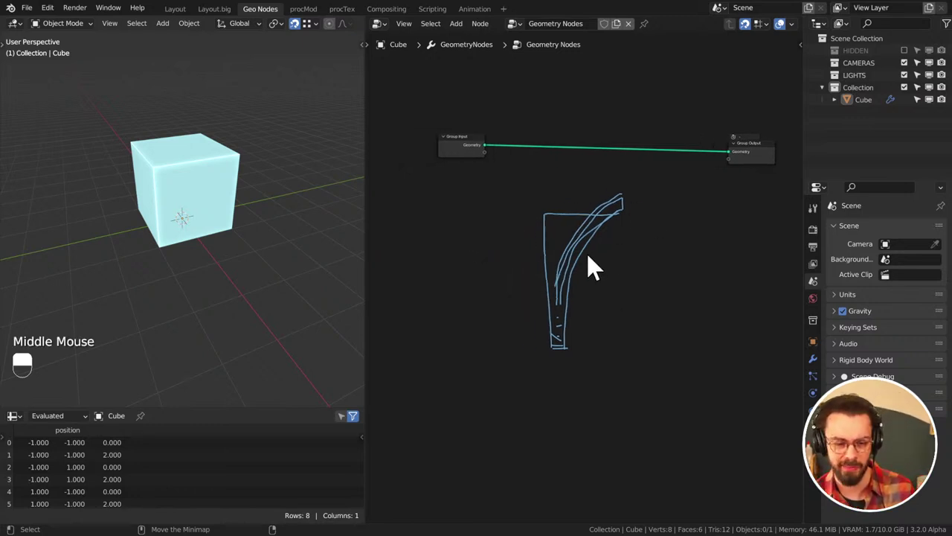
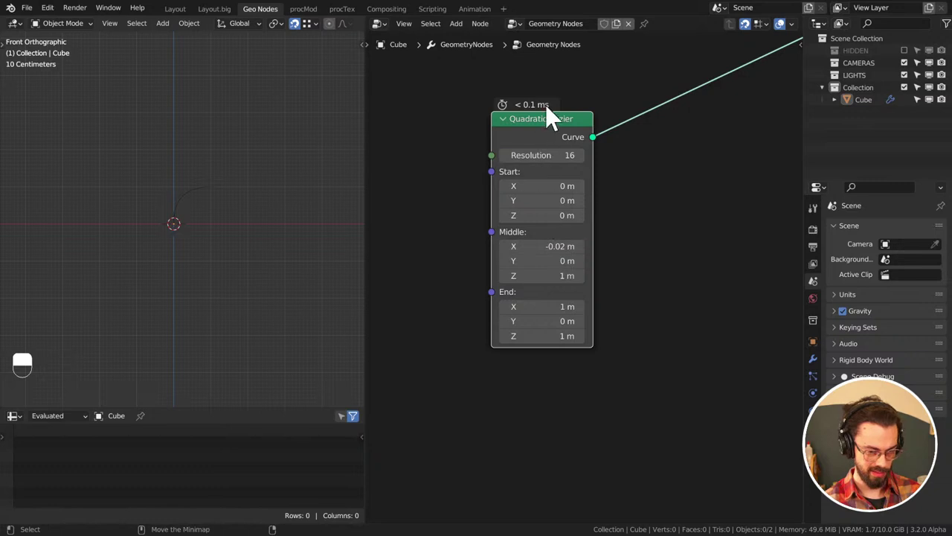
drag(558, 139, 588, 203)
Delete the Bezier and add an Arc in Points mode ending at X 1 Z 1, feeding the output
key(x)
middle_click(681, 122)
key(shift+a)
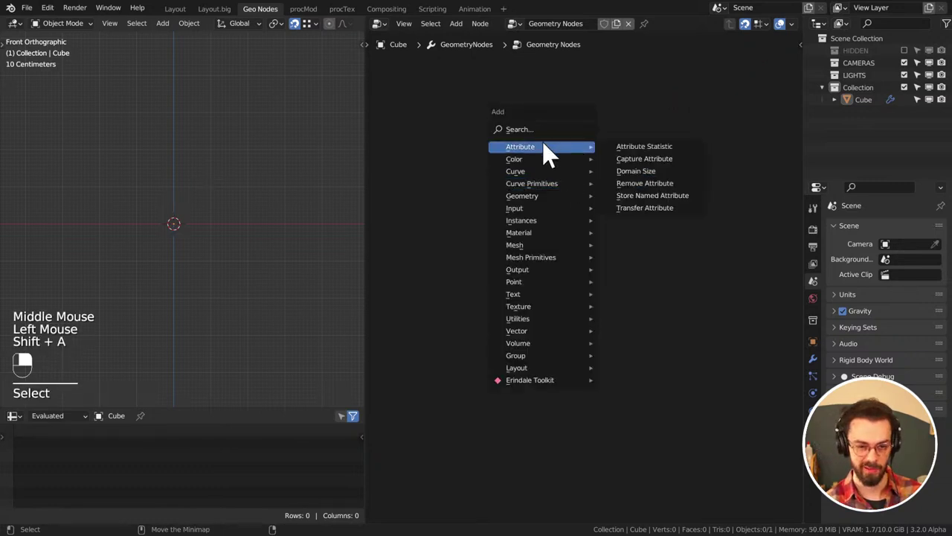
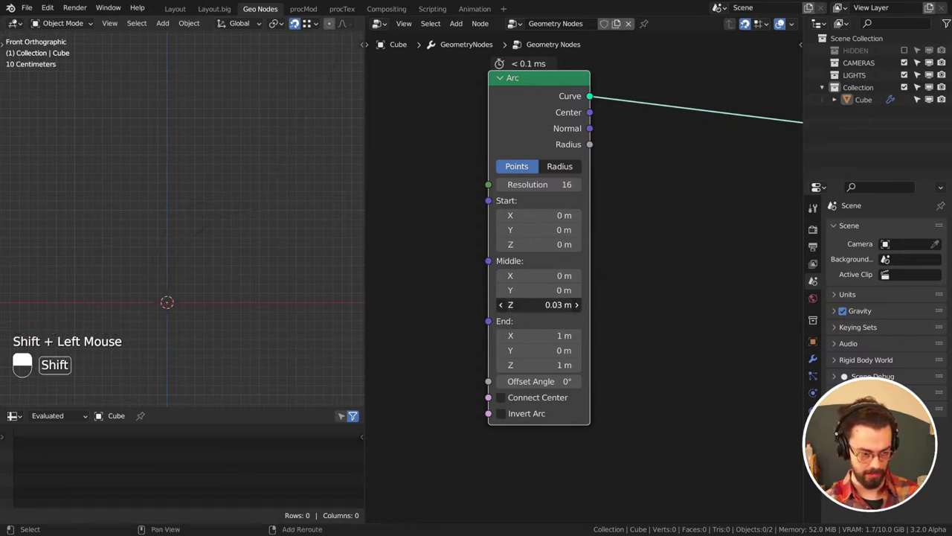
scroll(down, 3)
middle_click(672, 198)
scroll(down, 3)
middle_click(603, 175)
Reposition the Arc node and bring up the curve node list to add a Curve to Mesh
key(g)
click(590, 247)
middle_click(590, 247)
key(shift+a)
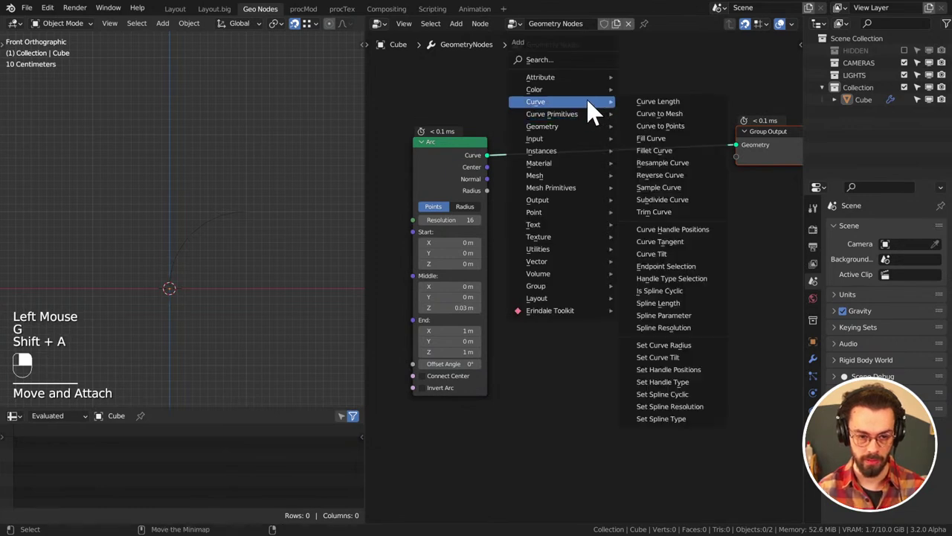
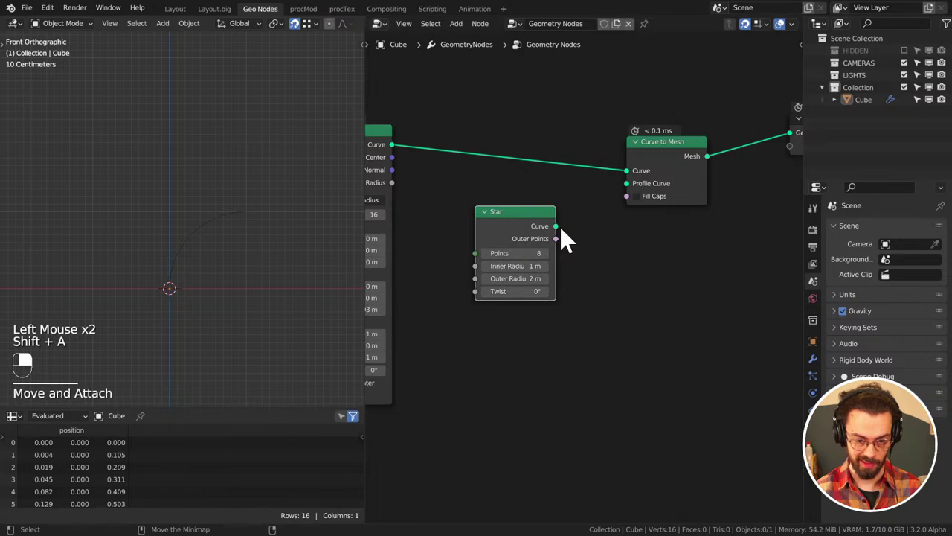
Use the Star curve as the sweep profile, producing a fluted arch, and inspect it
drag(565, 235, 279, 220)
scroll(up, 3)
middle_click(283, 263)
middle_click(184, 234)
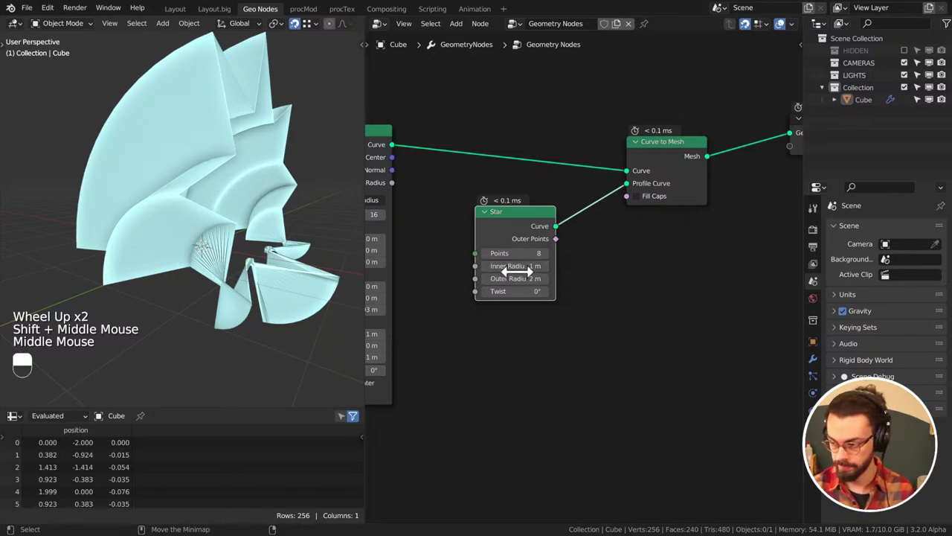
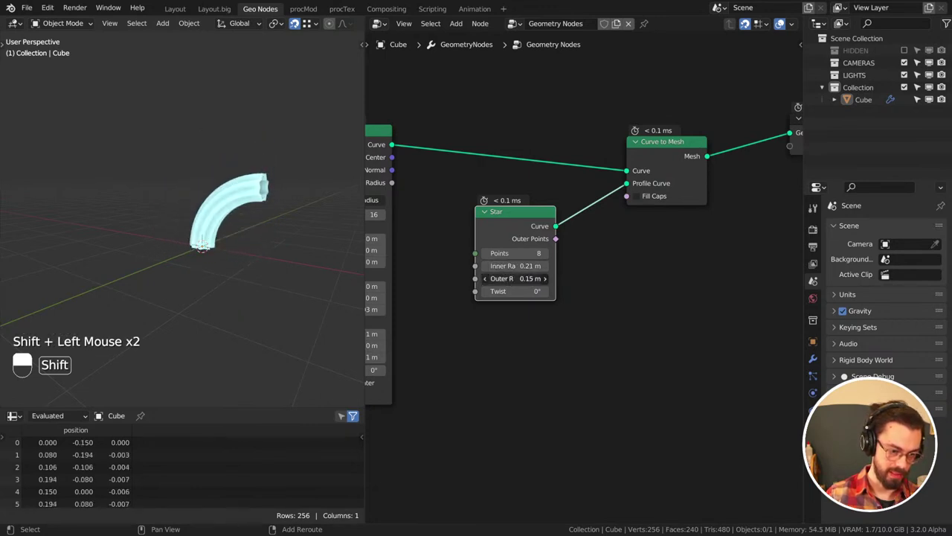
scroll(up, 3)
middle_click(283, 233)
middle_click(269, 224)
scroll(up, 3)
middle_click(219, 219)
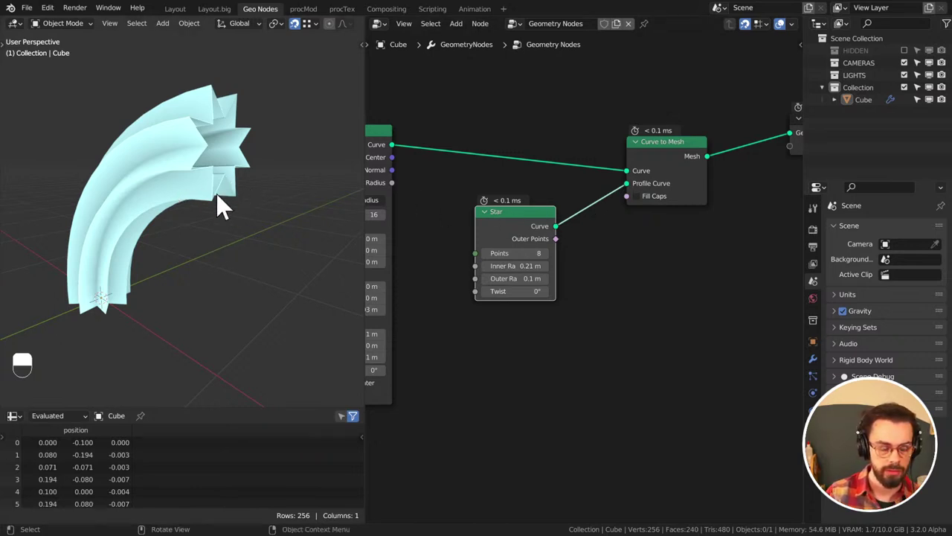
Check the sweep from the front view and sketch an annotation stroke over the arch
scroll(down, 3)
key(KP_1)
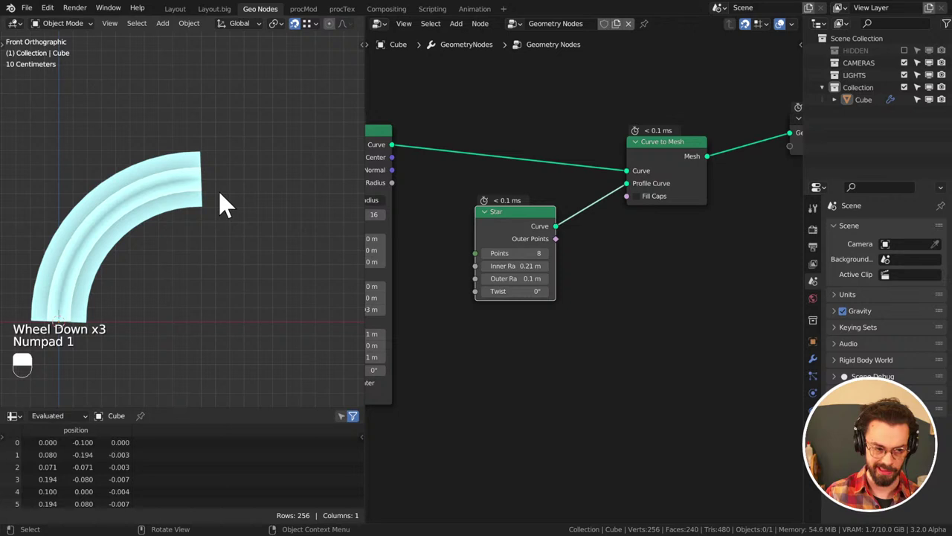
middle_click(230, 194)
middle_click(265, 173)
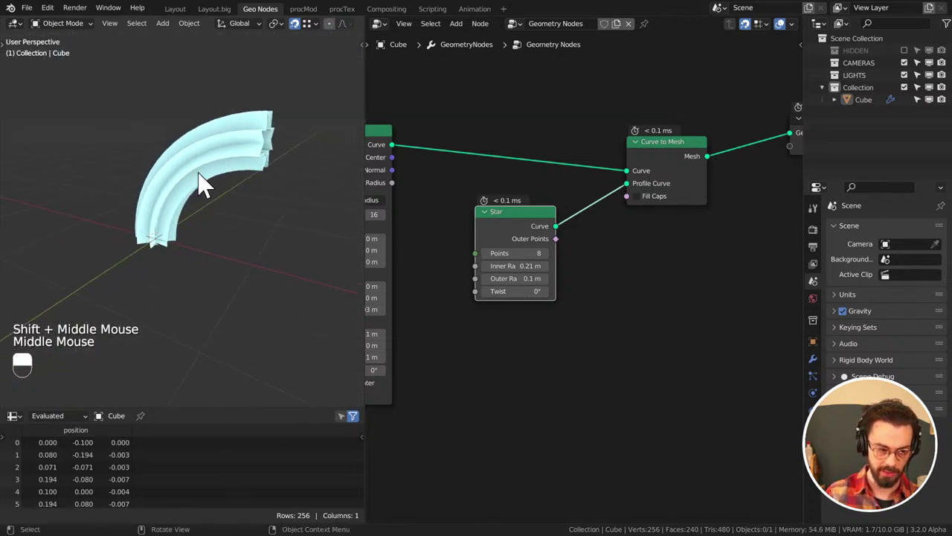
key(d)
click(177, 186)
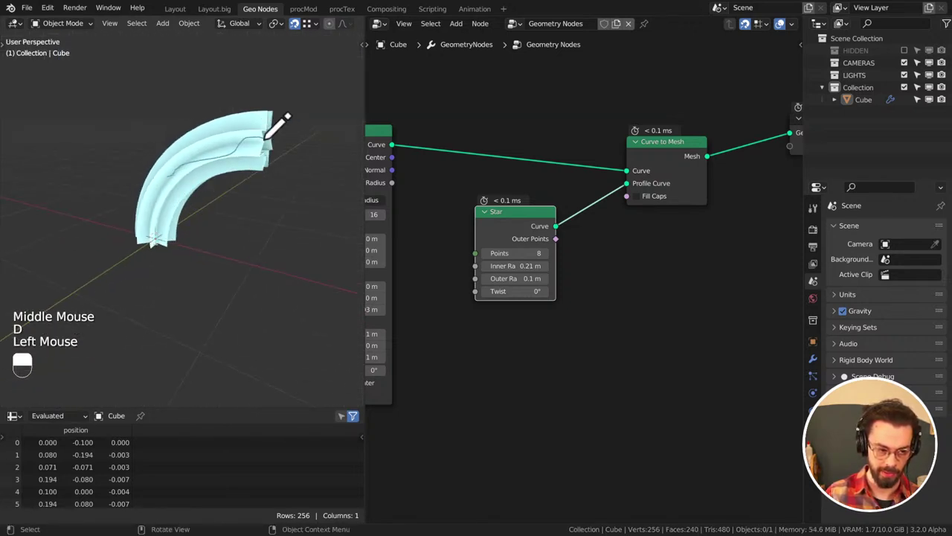
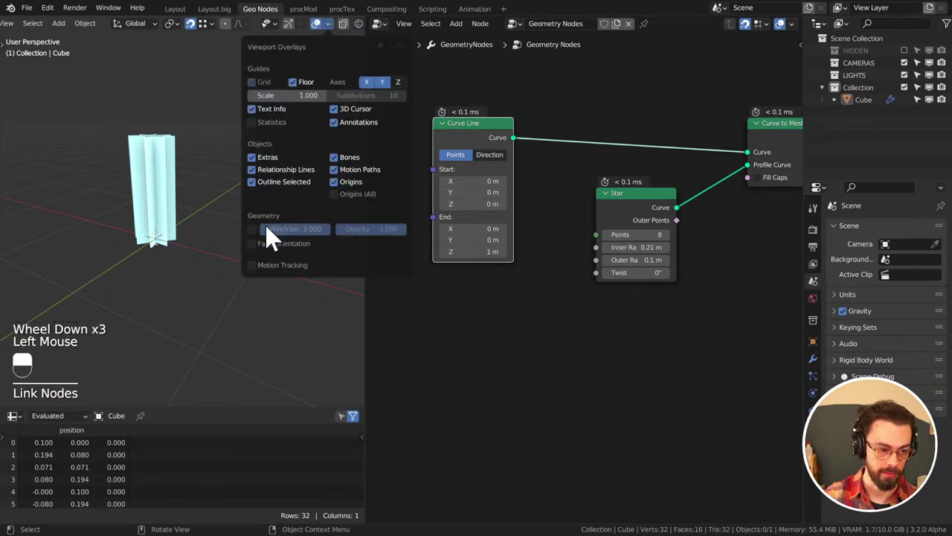
Insert a Resample Curve node with Count 10 between the line and the Curve to Mesh
key(shift+a)
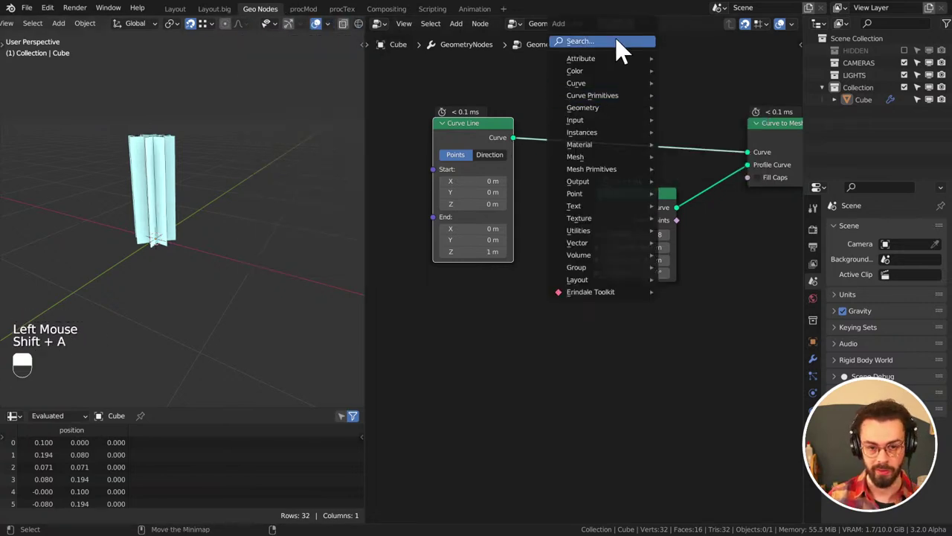
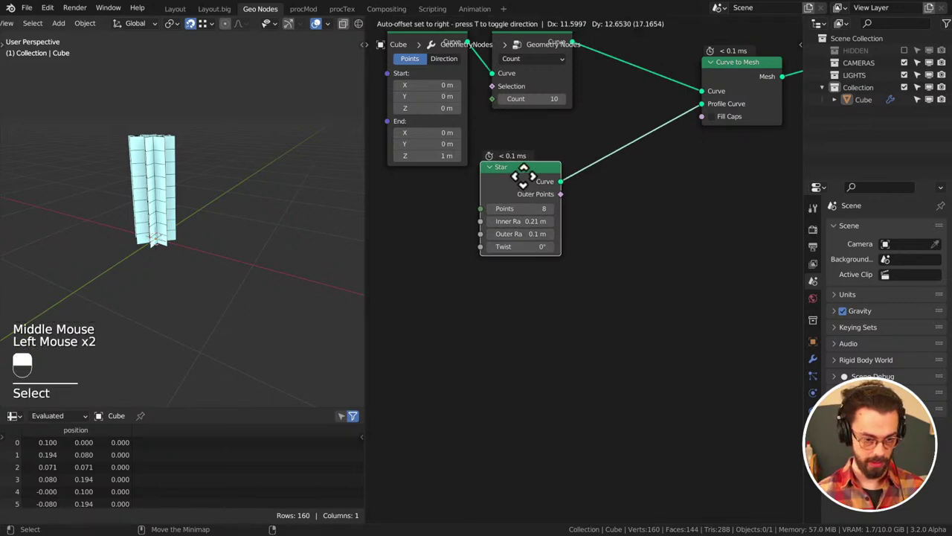
middle_click(594, 230)
key(shift+a)
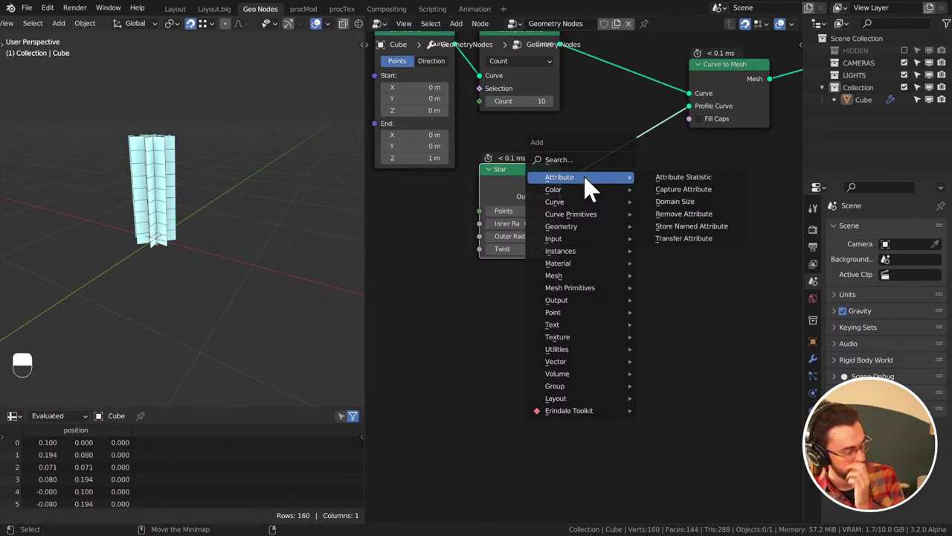
Remove the Star profile node and add annotation strokes around the node chain
click(520, 185)
drag(520, 187, 570, 175)
key(x)
key(shift+a)
drag(570, 175, 583, 239)
key(d)
drag(538, 194, 583, 239)
key(d)
key(d)
Add the Erindale Toolkit Cylindrical to Cartesian node group and place it below the chain
key(shift+a)
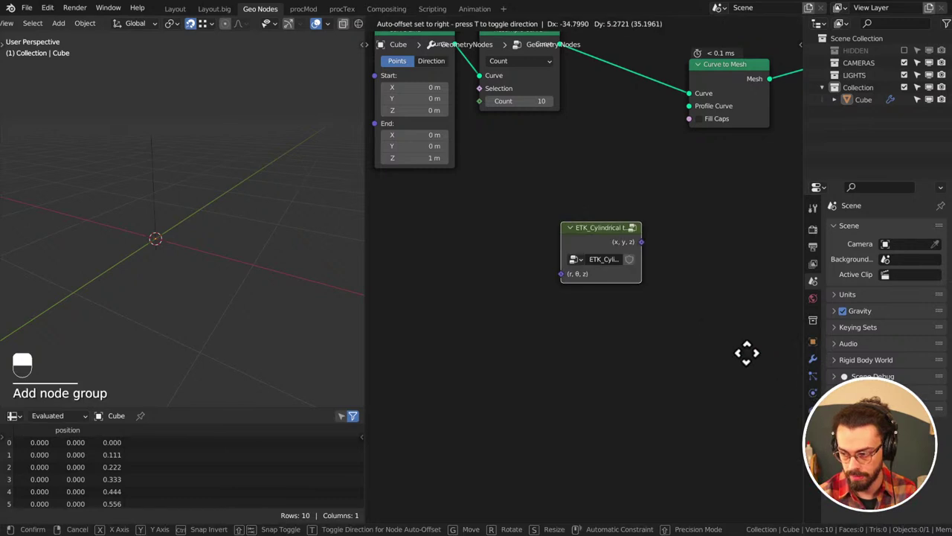
drag(717, 407, 561, 275)
click(561, 274)
middle_click(599, 263)
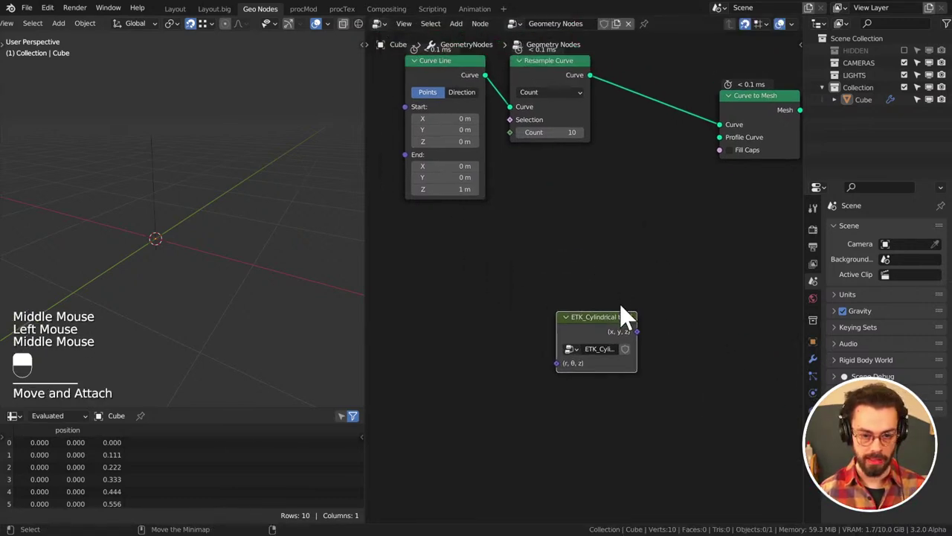
click(612, 341)
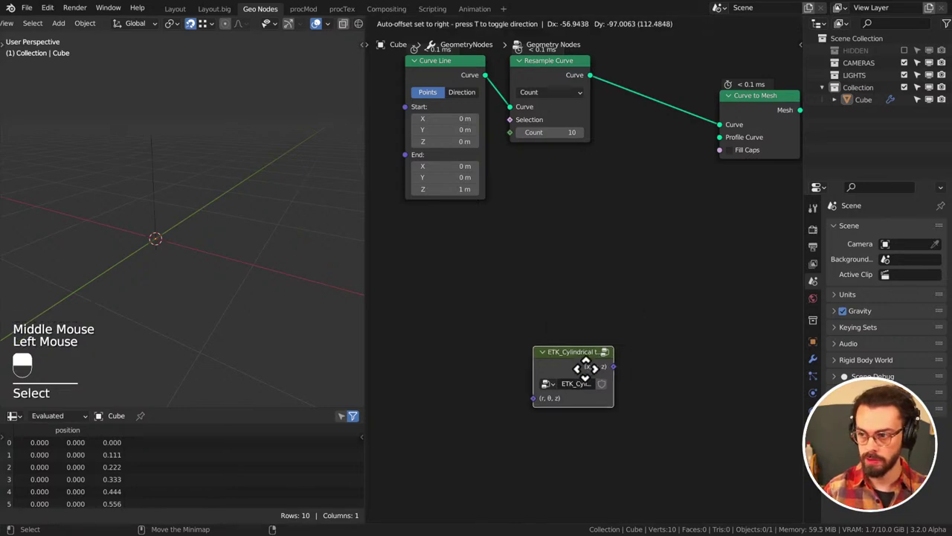
middle_click(592, 293)
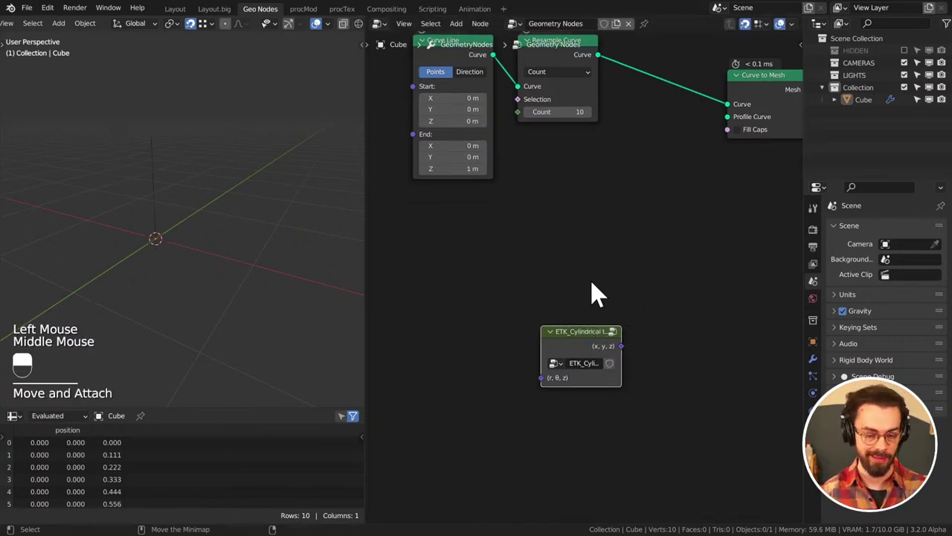
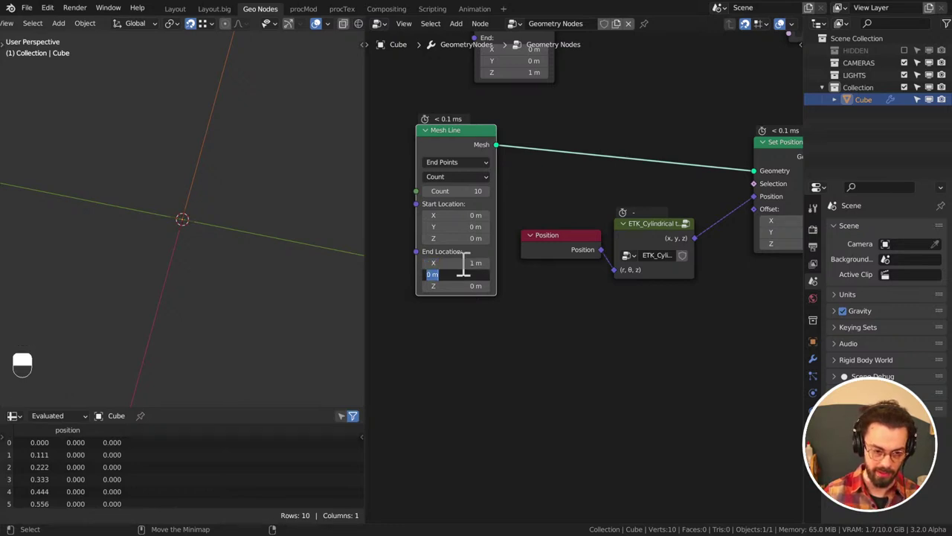
Route the Mesh Line's Position through the cylindrical converter into Set Position, bending it into a radius-1 arc
scroll(down, 3)
middle_click(250, 190)
scroll(down, 3)
middle_click(211, 224)
scroll(down, 3)
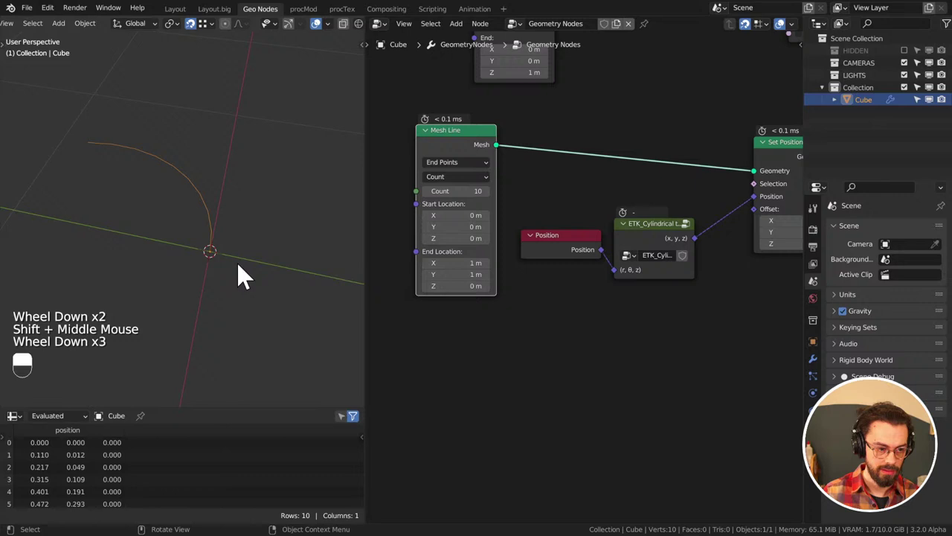
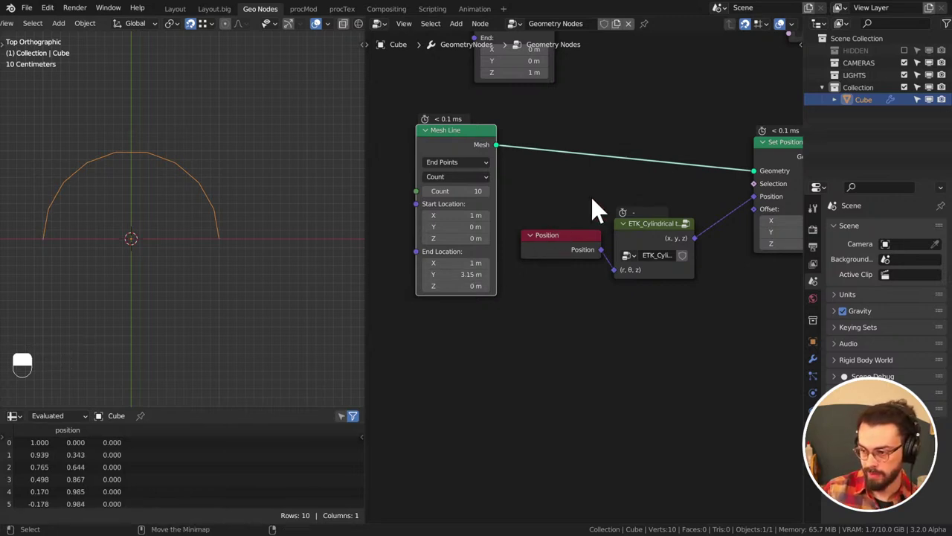
scroll(down, 3)
middle_click(609, 189)
click(592, 168)
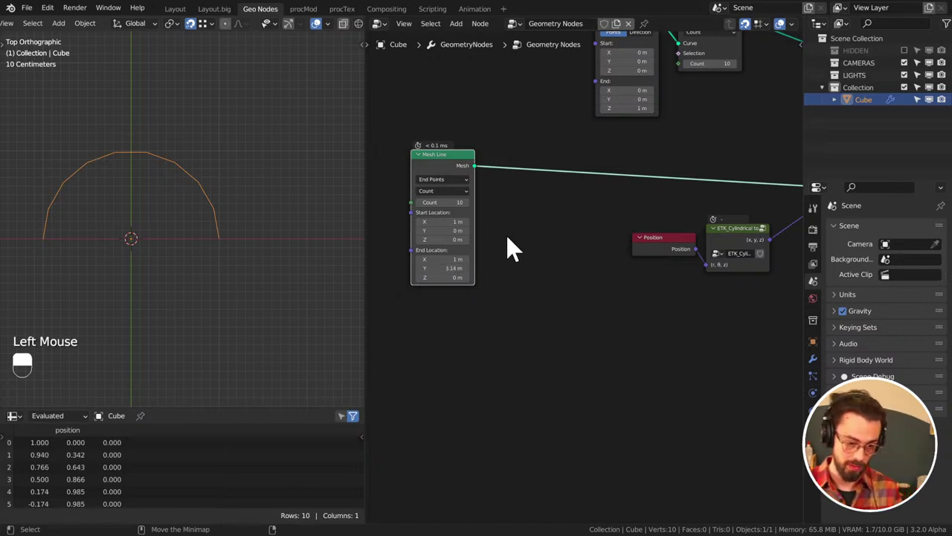
scroll(up, 3)
middle_click(558, 305)
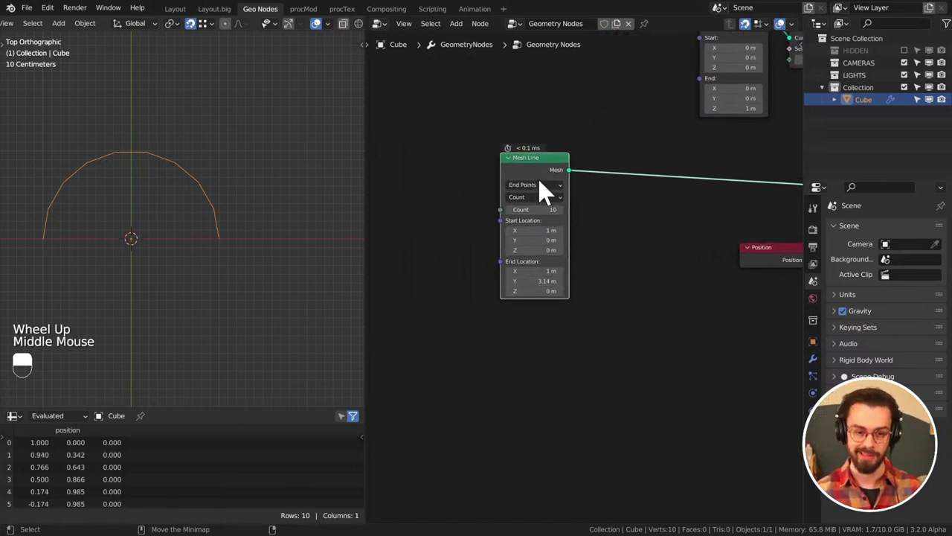
click(542, 172)
drag(542, 172, 639, 157)
Connect Set Position to the Group Output and rearrange the node chain
middle_click(644, 238)
middle_click(687, 227)
click(732, 200)
middle_click(731, 201)
middle_click(605, 160)
drag(755, 221, 569, 412)
key(g)
key(g)
middle_click(705, 287)
middle_click(611, 293)
drag(673, 140, 688, 329)
key(g)
key(shift+a)
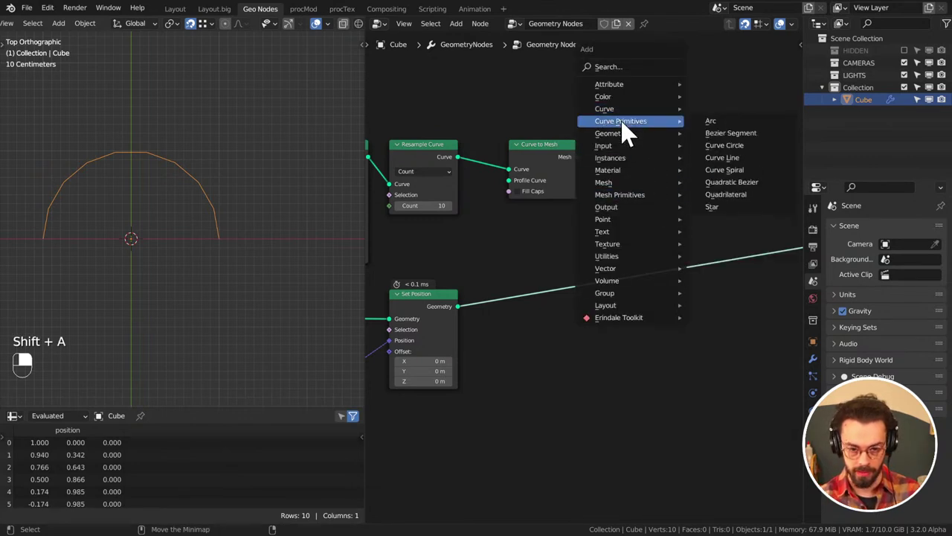
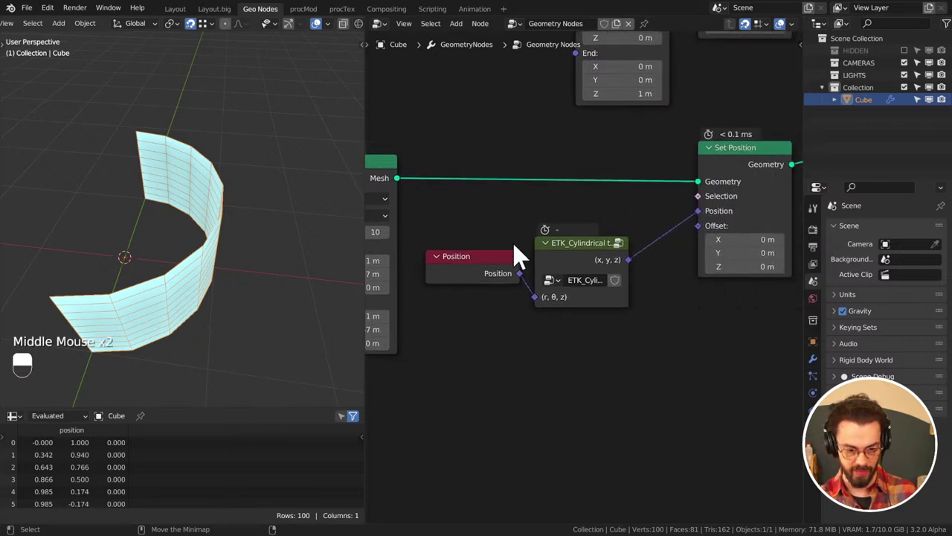
Sketch a cylinder annotation beside the nodes and set the Mesh Line arc to run from 1.57 to -1.57
click(601, 264)
click(636, 295)
middle_click(648, 360)
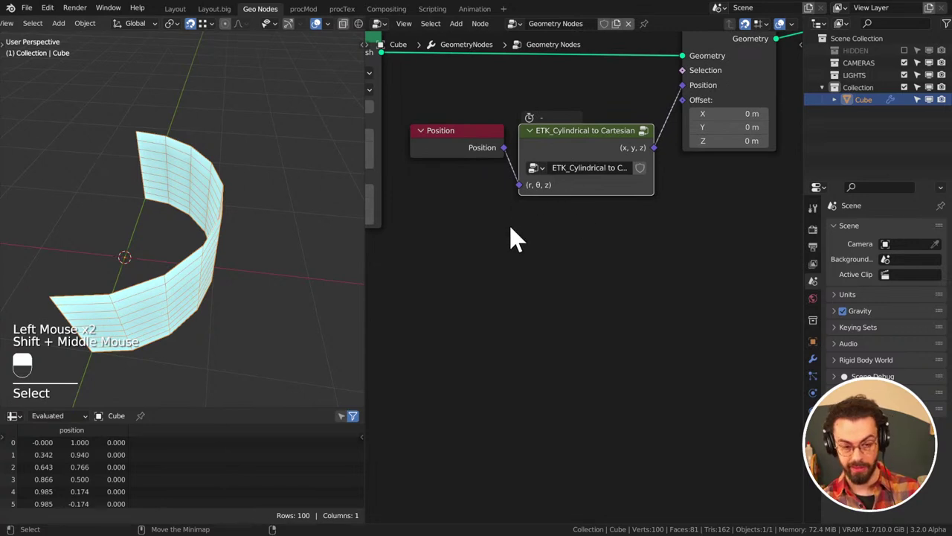
key(d)
click(618, 334)
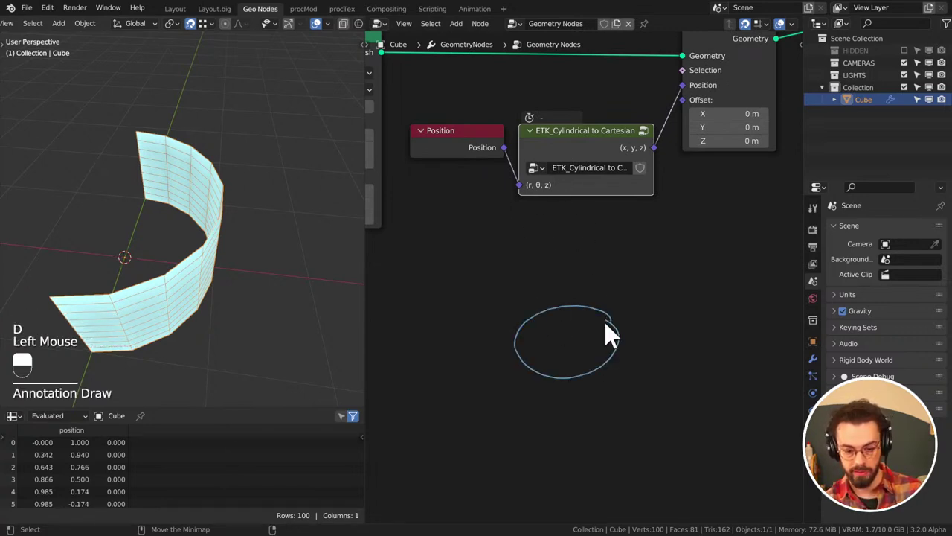
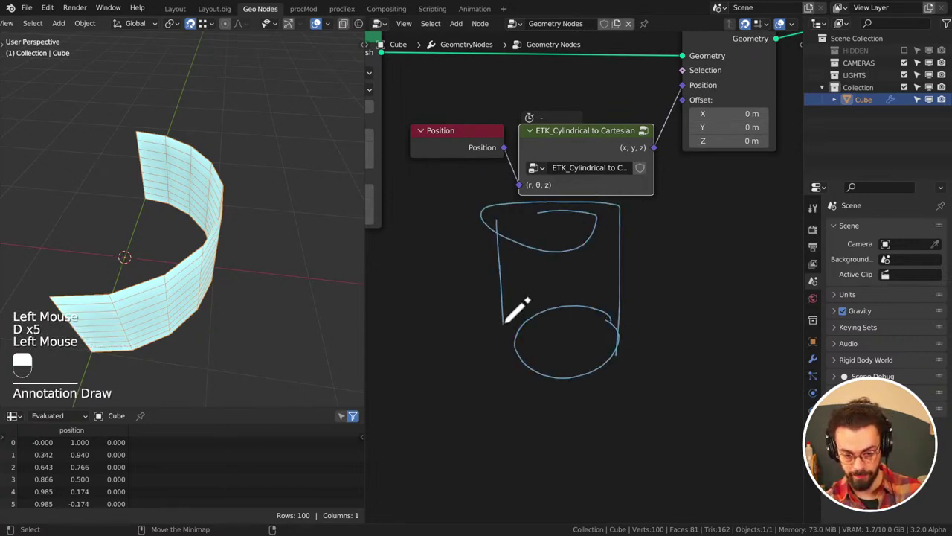
key(d)
key(d)
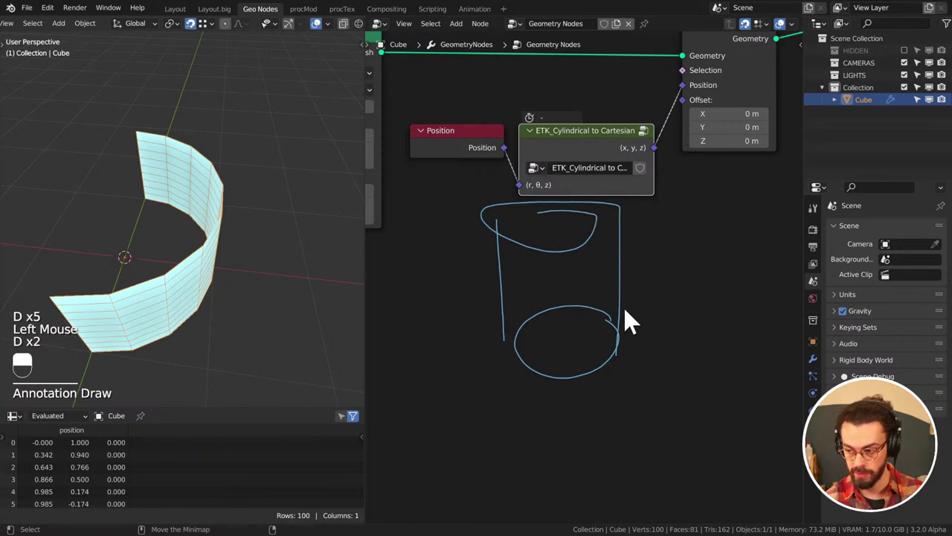
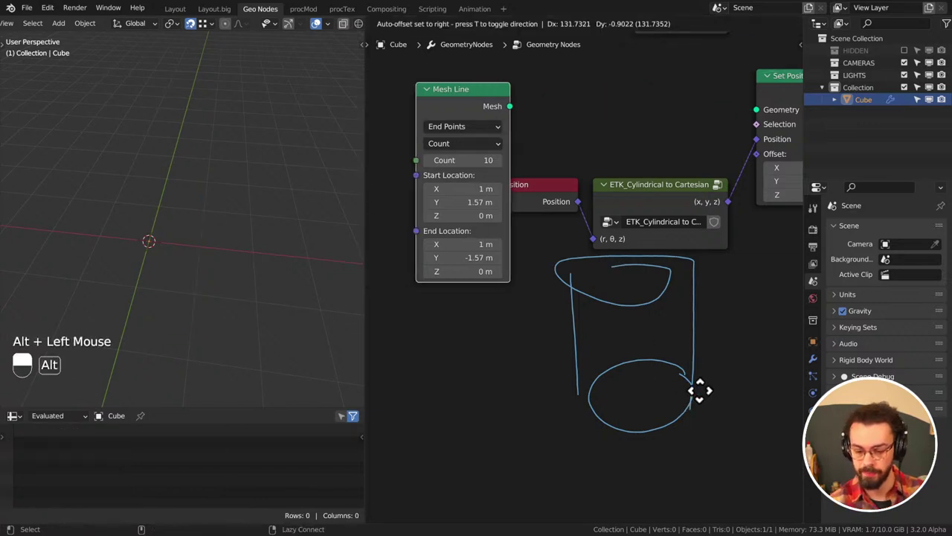
key(ctrl+z)
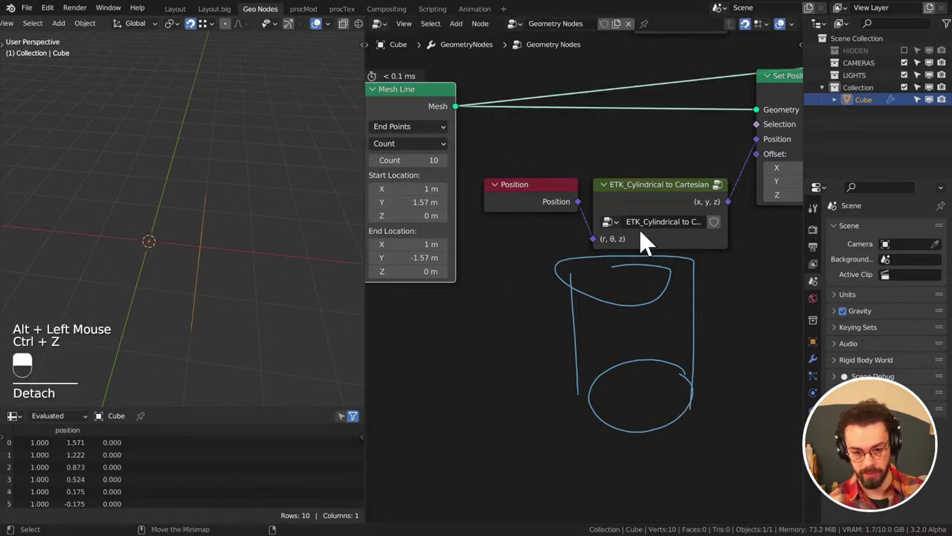
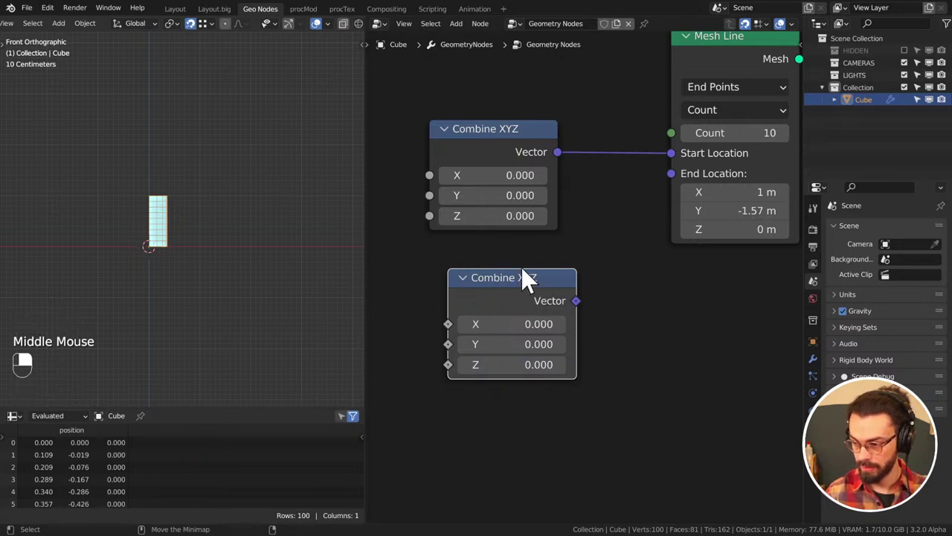
Link the second Combine XYZ to End Location and select both Combine XYZ nodes for grouping
drag(508, 289, 554, 280)
middle_click(620, 247)
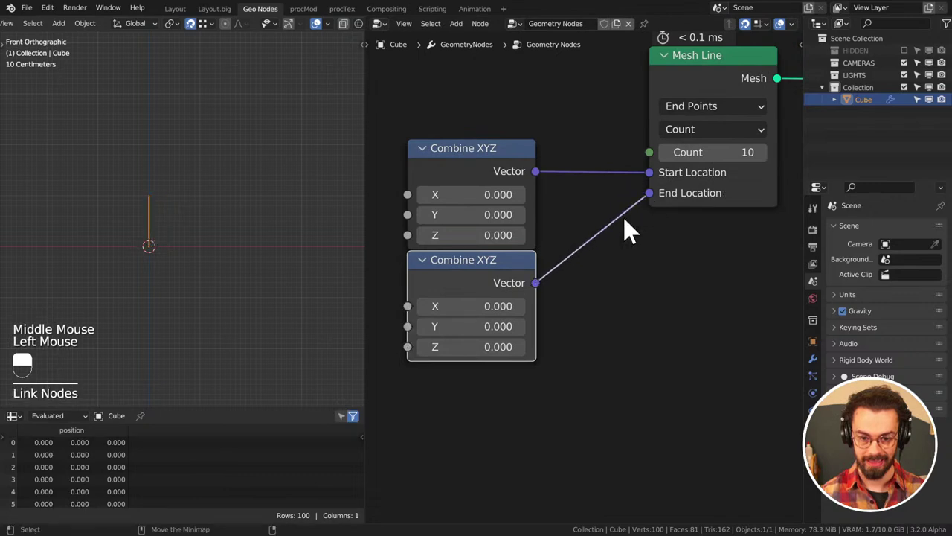
click(564, 223)
click(443, 297)
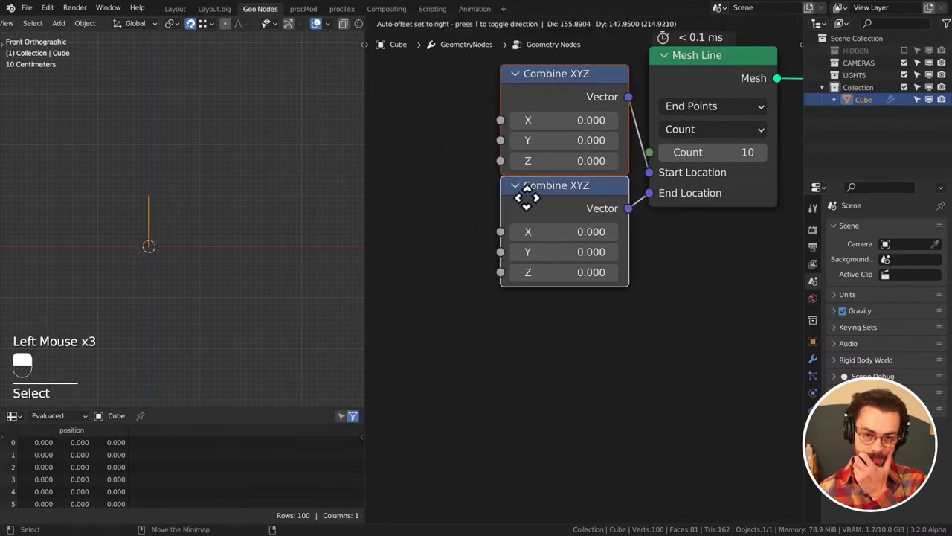
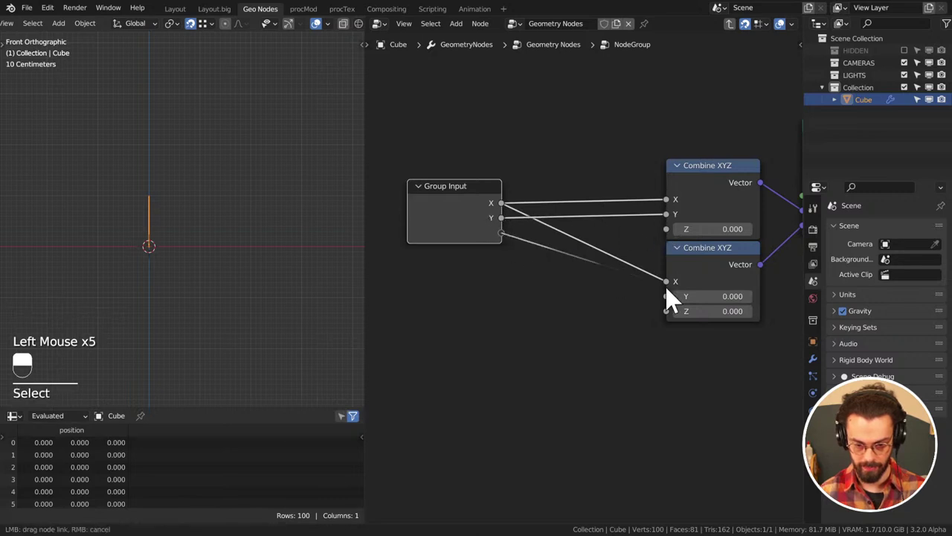
Expose the remaining Y and Z fields as group inputs and show the group's input settings
click(510, 257)
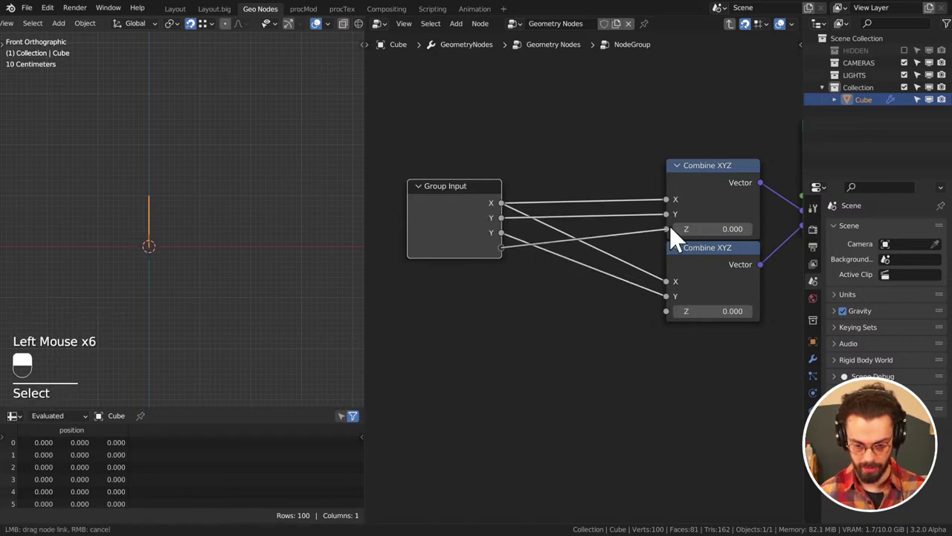
click(505, 273)
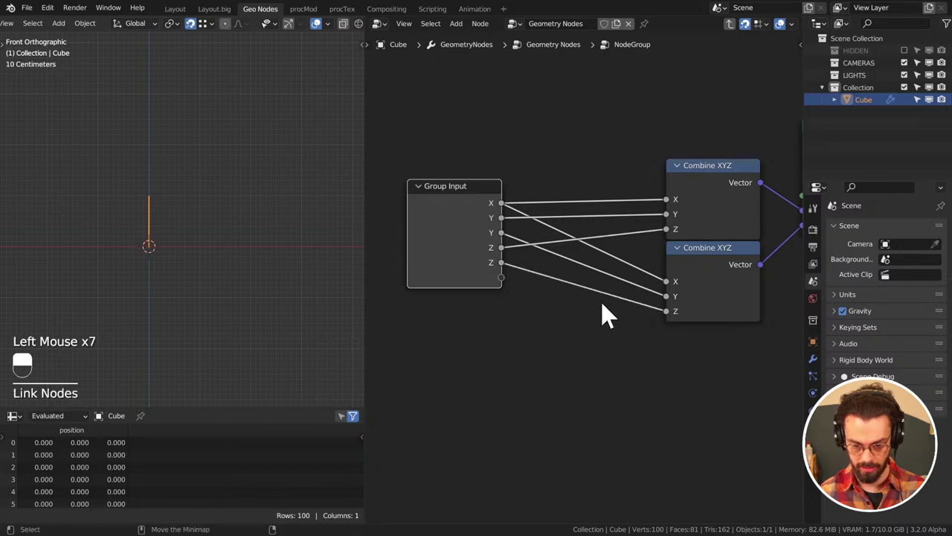
middle_click(563, 284)
middle_click(540, 291)
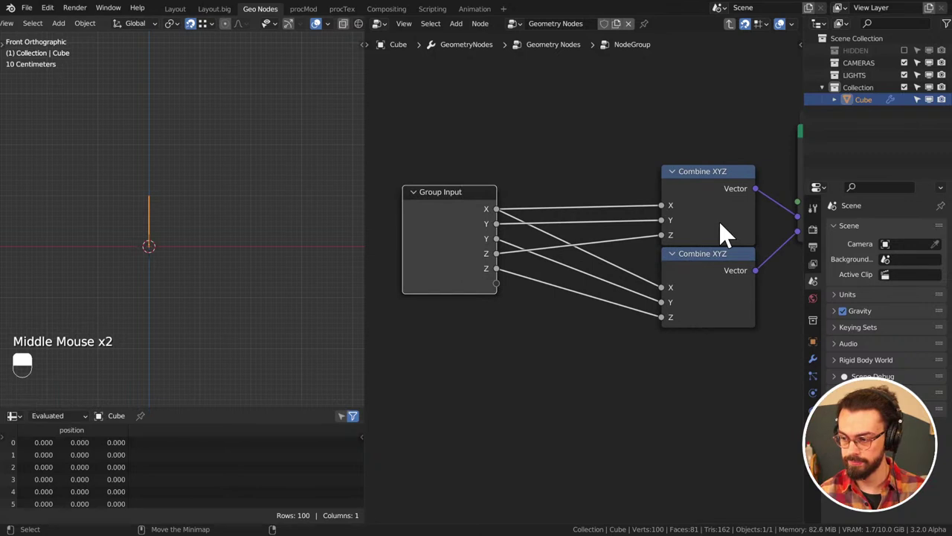
key(n)
drag(804, 148, 716, 75)
Rename the group inputs to Radius, T min, T max and Z
click(716, 75)
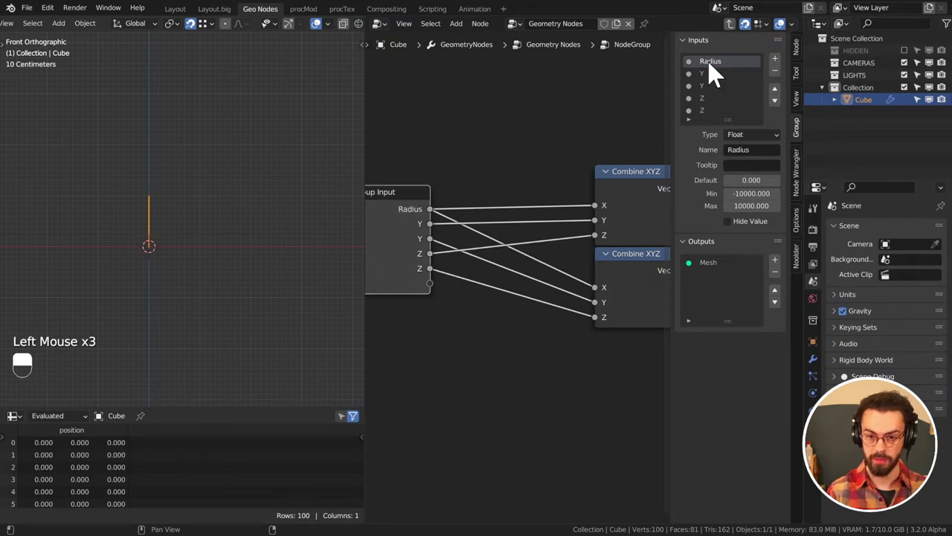
click(723, 87)
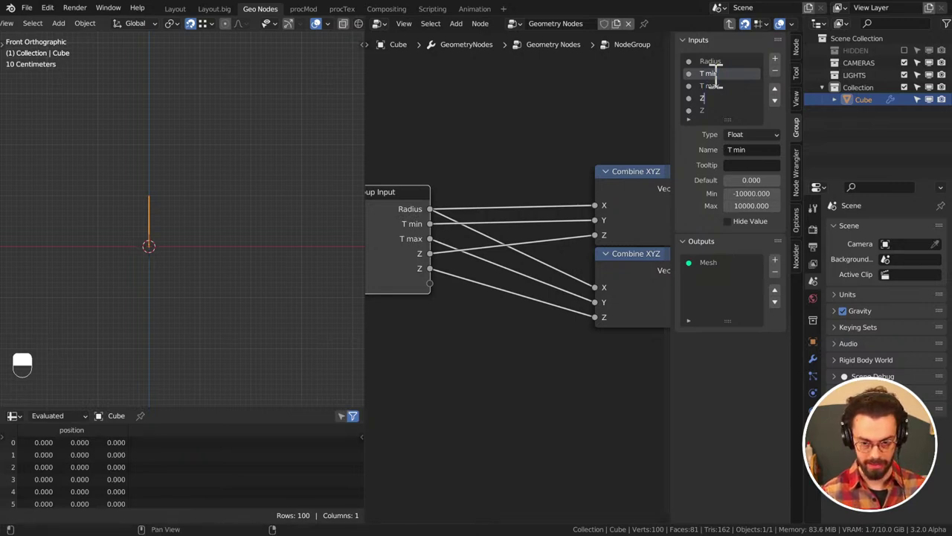
key(BackSpace)
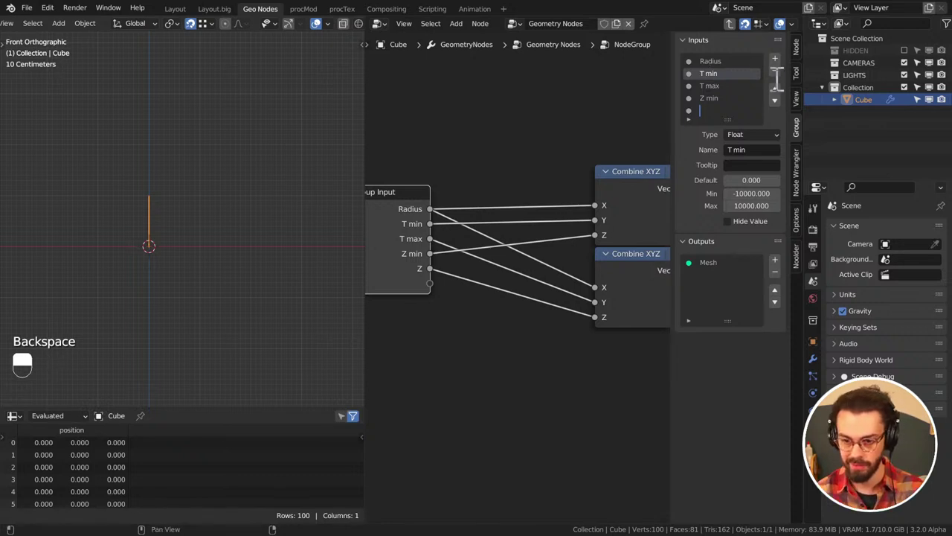
click(784, 90)
Remove the duplicate Z input and name the group Profile input
key(ctrl+z)
drag(726, 103, 731, 120)
drag(731, 121, 785, 81)
click(739, 107)
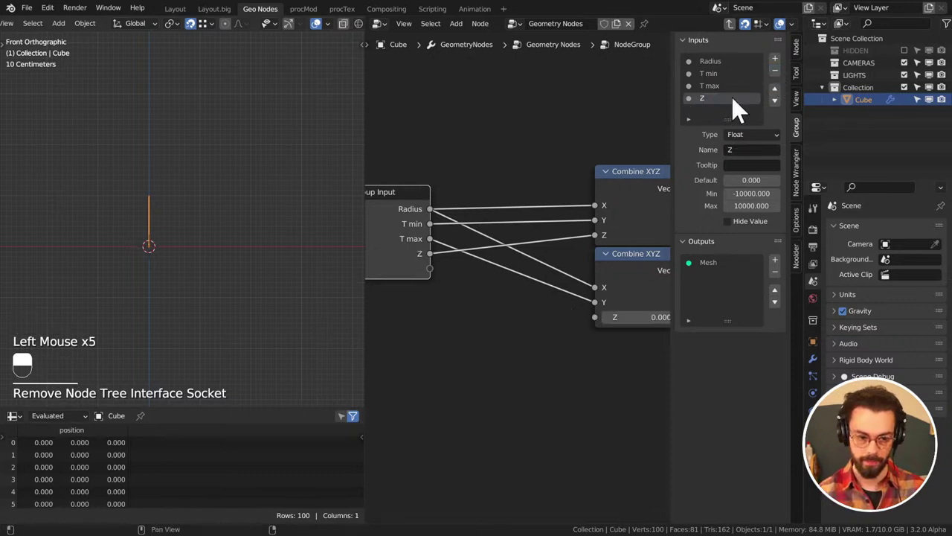
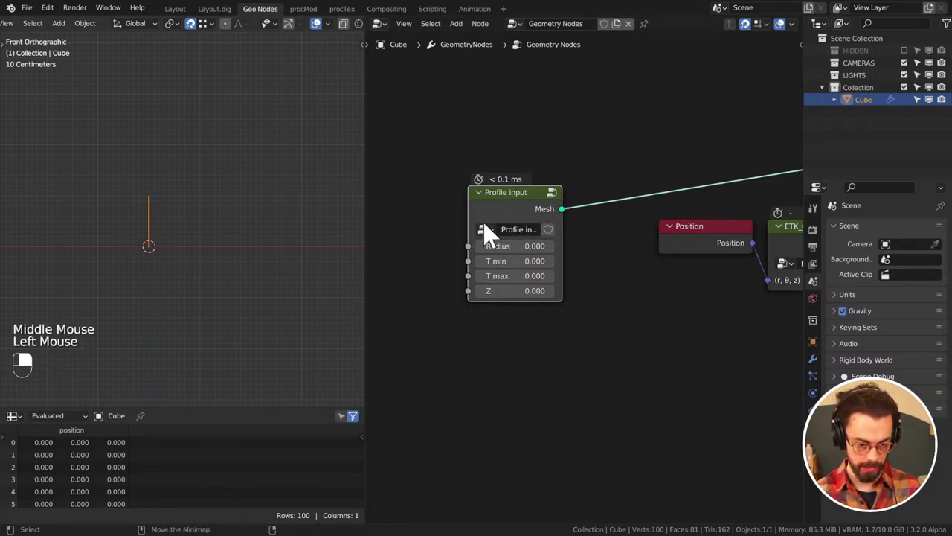
Add extra Mesh > Cube objects beside the original Cube via Shift+A
middle_click(258, 214)
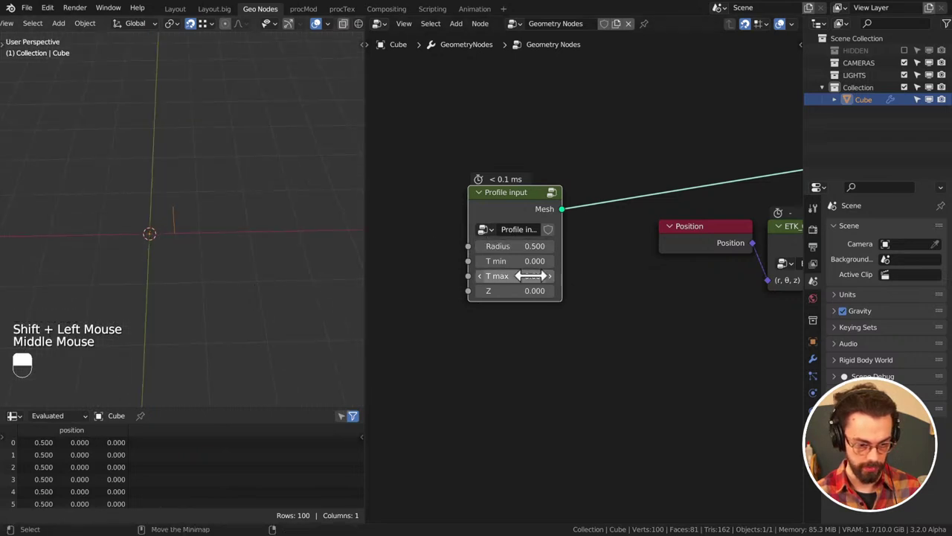
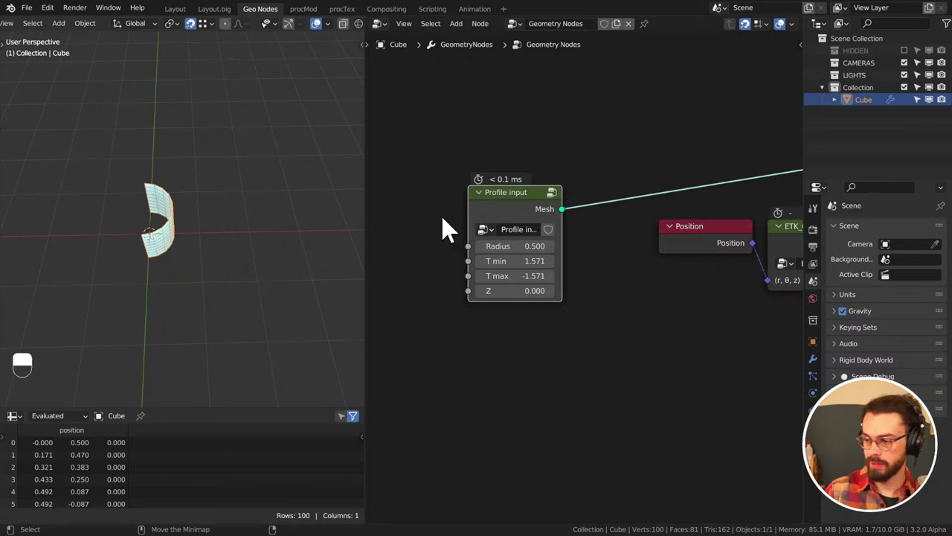
middle_click(241, 206)
key(shift+a)
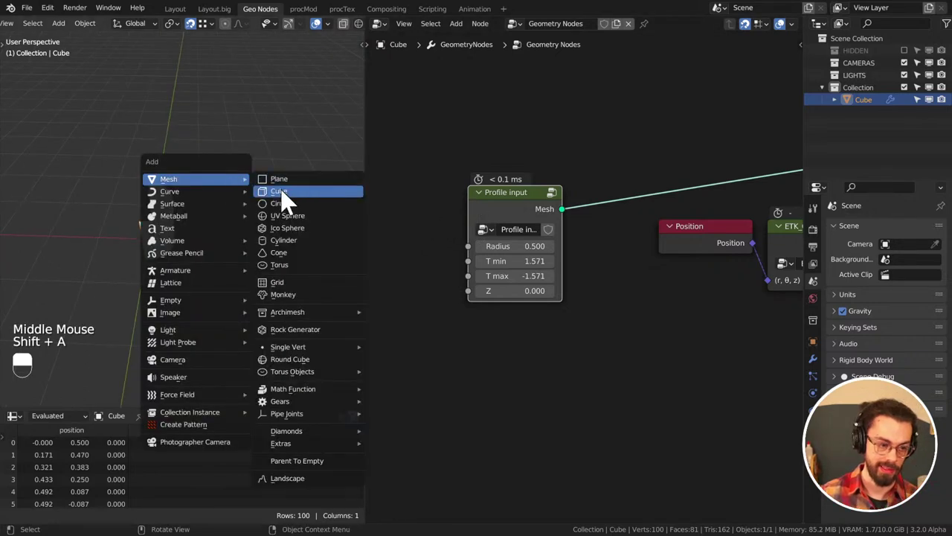
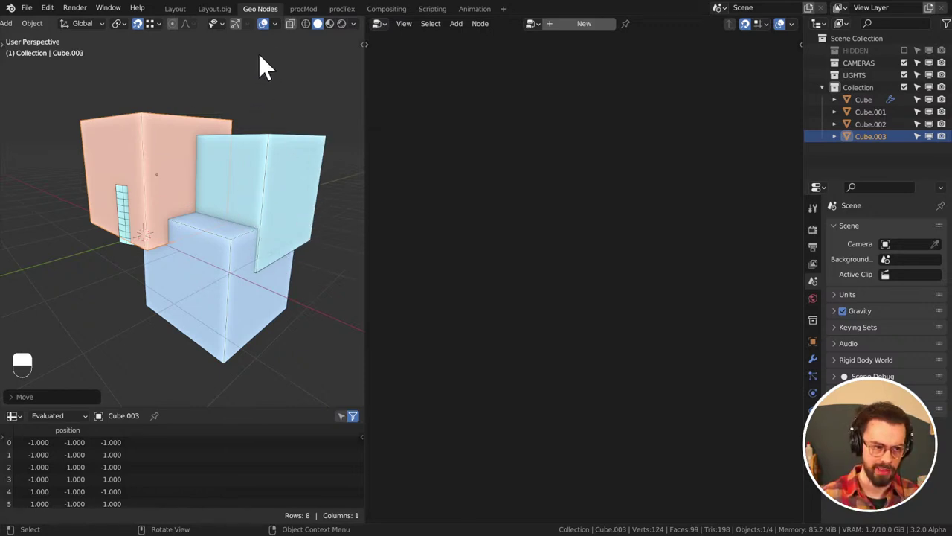
Adjust the viewport overlay settings before cleaning up the extra cubes
click(281, 35)
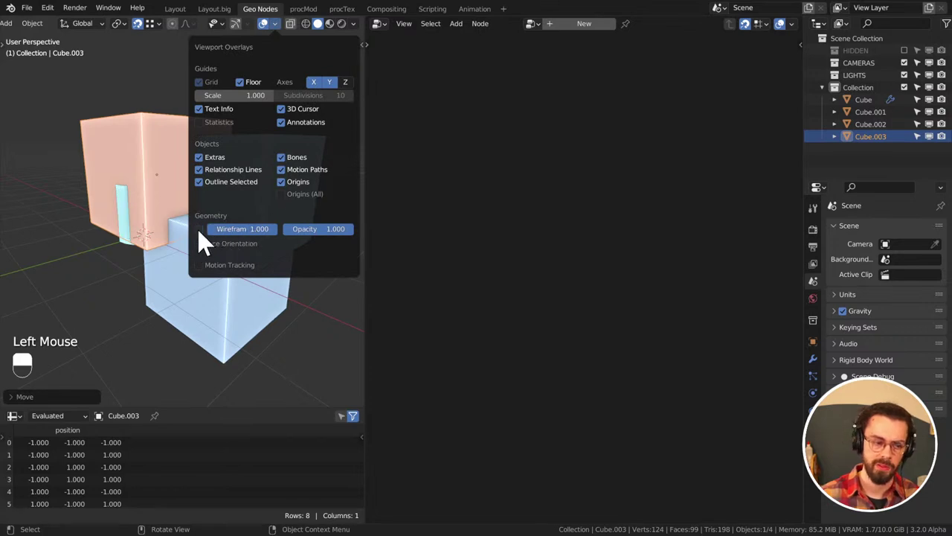
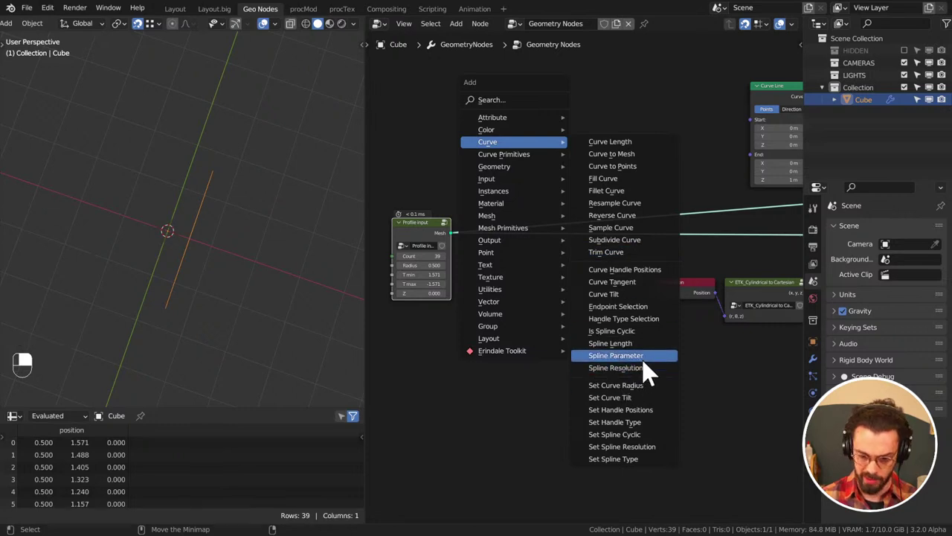
Rearrange the nodes inside the Profile input group around Set Position
click(433, 234)
key(Tab)
scroll(down, 3)
middle_click(519, 234)
scroll(up, 3)
middle_click(651, 136)
key(shift+a)
drag(585, 202, 711, 259)
drag(663, 318, 628, 316)
drag(576, 243, 655, 205)
key(Tab)
middle_click(710, 258)
click(642, 192)
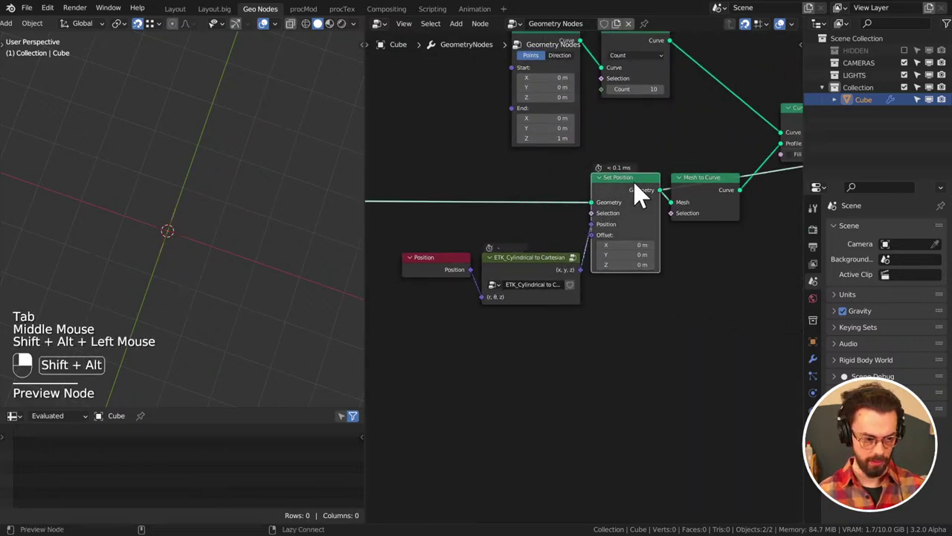
Delete stray nodes and relink the group so Profile input feeds Set Position
key(Tab)
middle_click(495, 244)
click(398, 196)
drag(398, 196, 450, 168)
key(Tab)
middle_click(594, 204)
drag(650, 192, 618, 230)
key(x)
middle_click(703, 218)
key(g)
key(shift+a)
key(x)
key(shift+a)
drag(697, 191, 450, 168)
key(Tab)
middle_click(645, 139)
Add a Spline Parameter below Profile input with its Factor driving Set Position's Offset
key(shift+a)
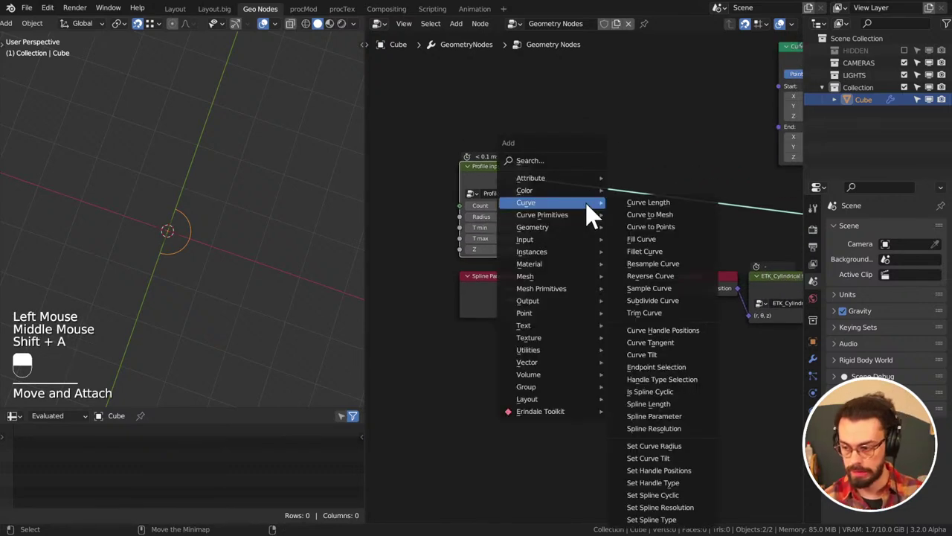
click(679, 98)
drag(679, 98, 534, 268)
key(q)
drag(506, 184, 533, 267)
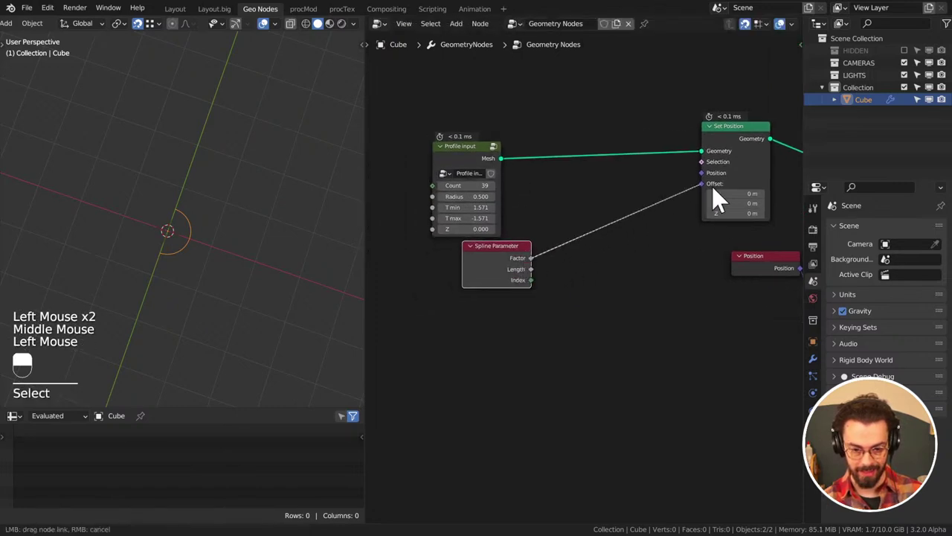
Check the result in top and side orthographic views and start a node search from Offset
click(748, 152)
drag(539, 212, 493, 243)
middle_click(542, 265)
key(KP_1)
key(KP_7)
click(529, 244)
middle_click(528, 244)
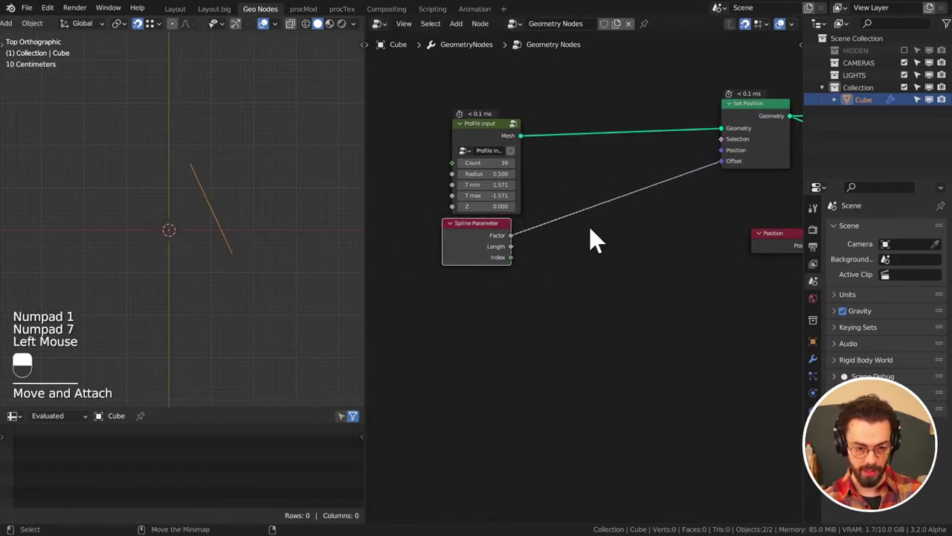
right_click(700, 171)
Feed Offset from a Combine XYZ whose X comes from a Float Curve of the spline factor
click(734, 170)
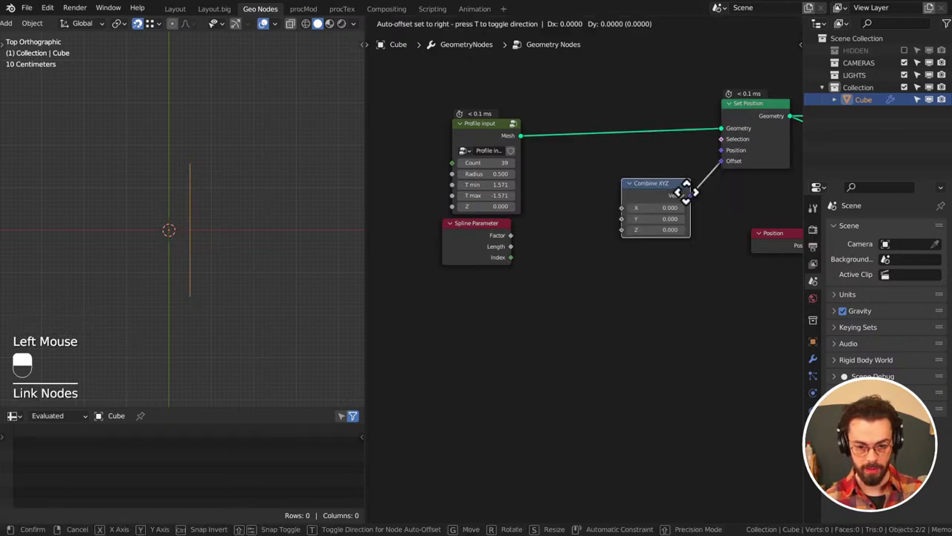
click(516, 249)
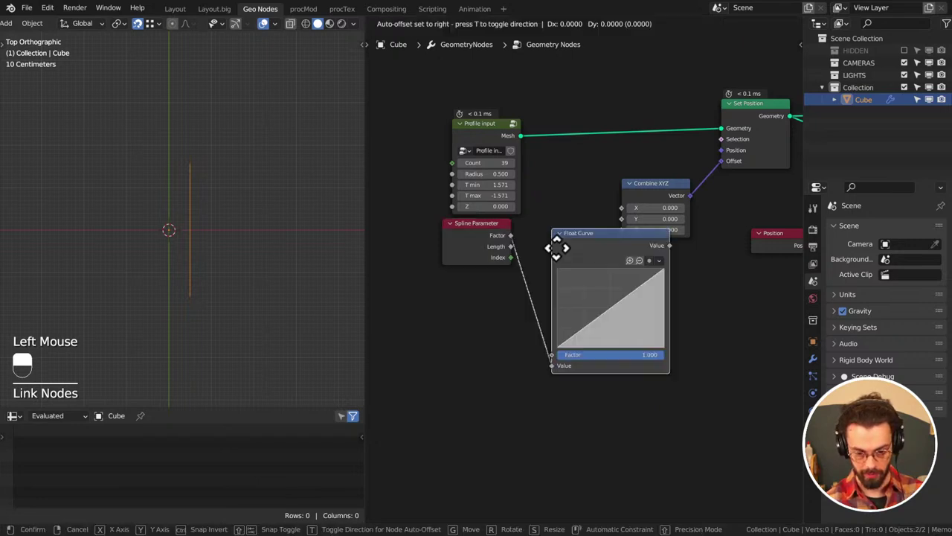
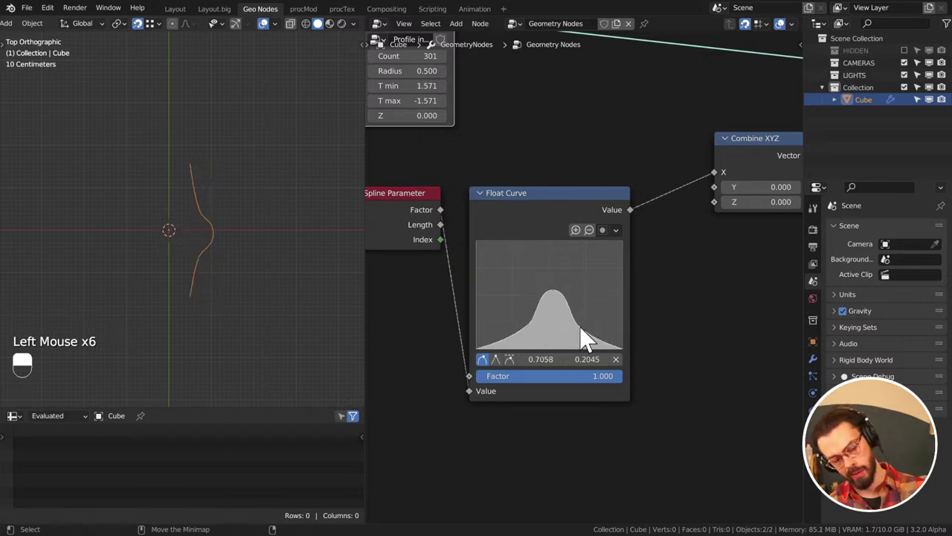
Insert a Math node between Spline Parameter and the Float Curve
middle_click(491, 229)
click(598, 208)
key(q)
click(460, 183)
middle_click(508, 195)
middle_click(497, 206)
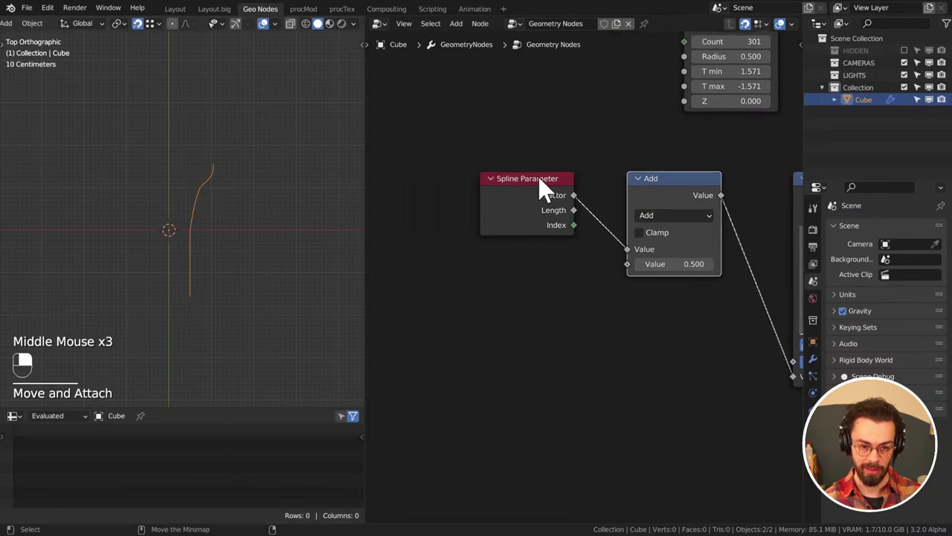
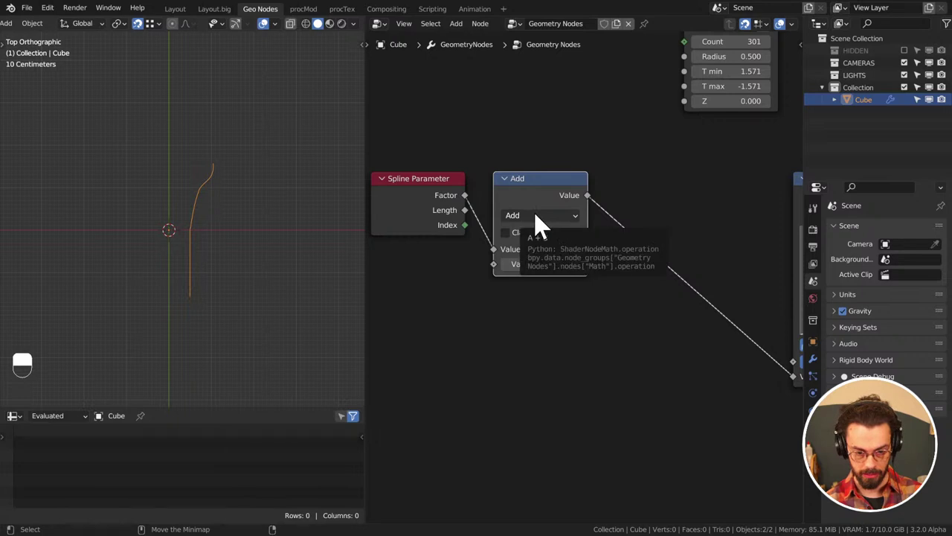
Set it to Multiply by 6 and duplicate it as a second math stage for Ping-Pong
click(544, 223)
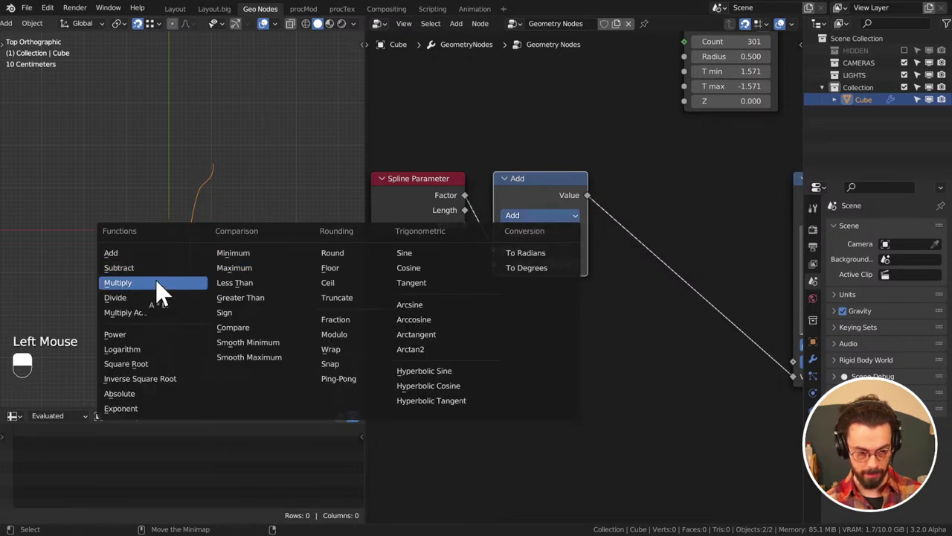
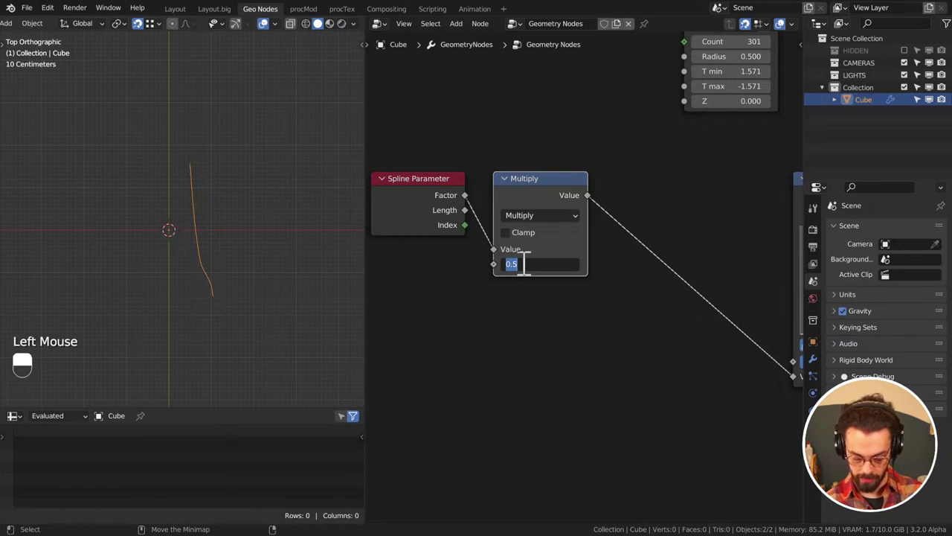
click(534, 187)
key(shift+d)
click(662, 227)
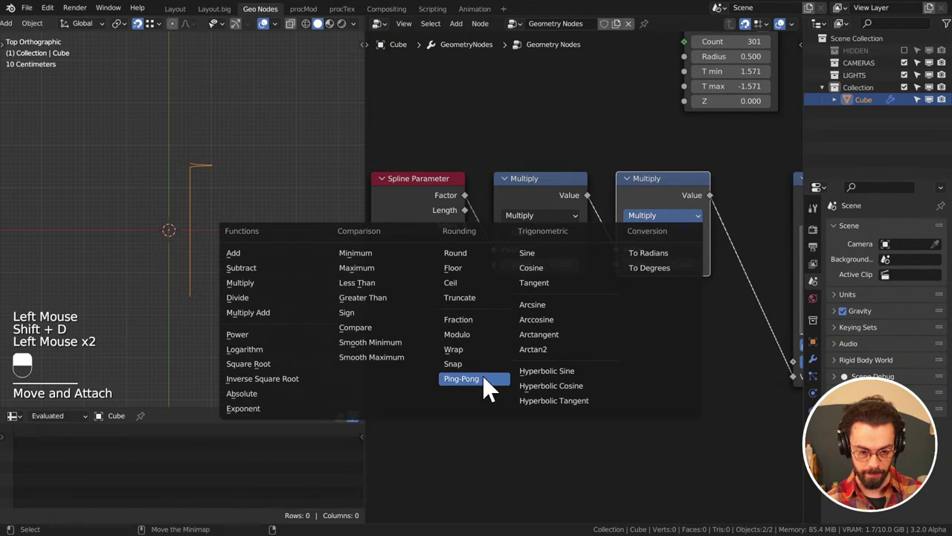
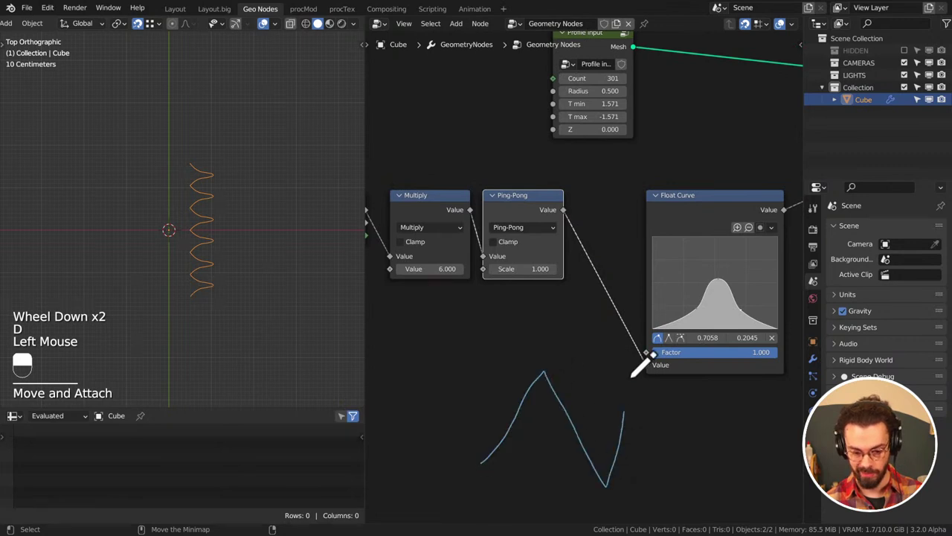
Set the second math node to Ping-Pong with scale 1
key(d)
key(d)
key(d)
key(d)
key(d)
drag(496, 494, 475, 358)
key(d)
key(d)
key(d)
key(d)
key(d)
key(d)
key(d)
key(d)
drag(728, 508, 475, 358)
key(d)
key(d)
key(d)
key(d)
key(d)
key(d)
key(d)
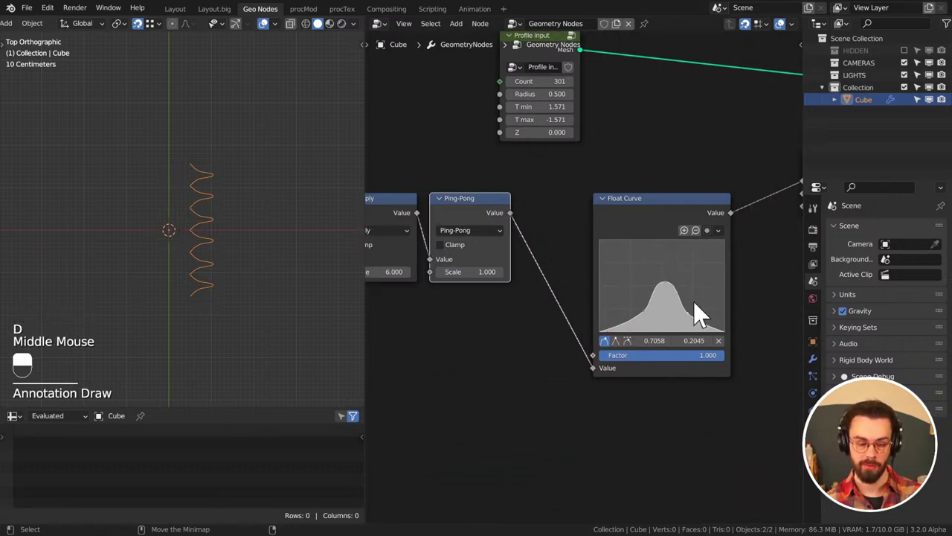
middle_click(513, 241)
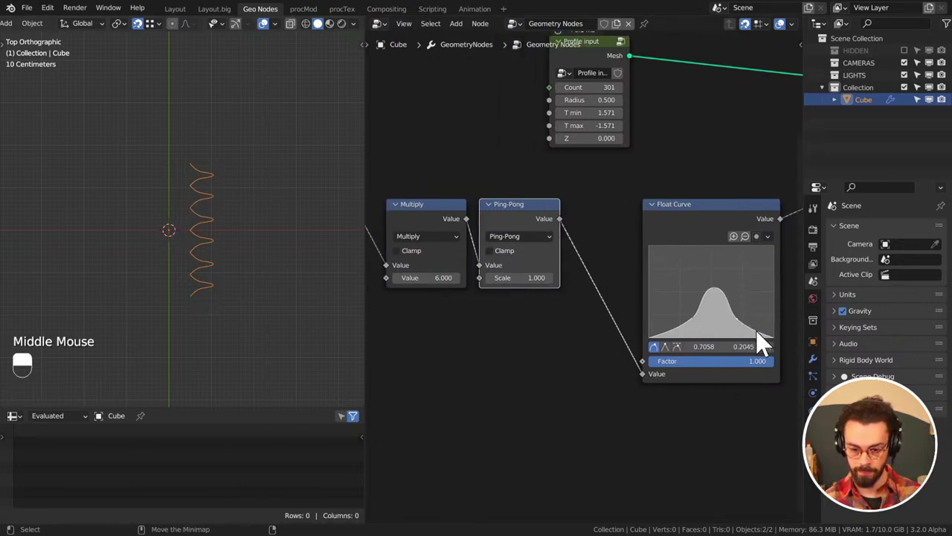
Remove points from the Float Curve's bell, flattening its falloff
click(776, 250)
click(775, 361)
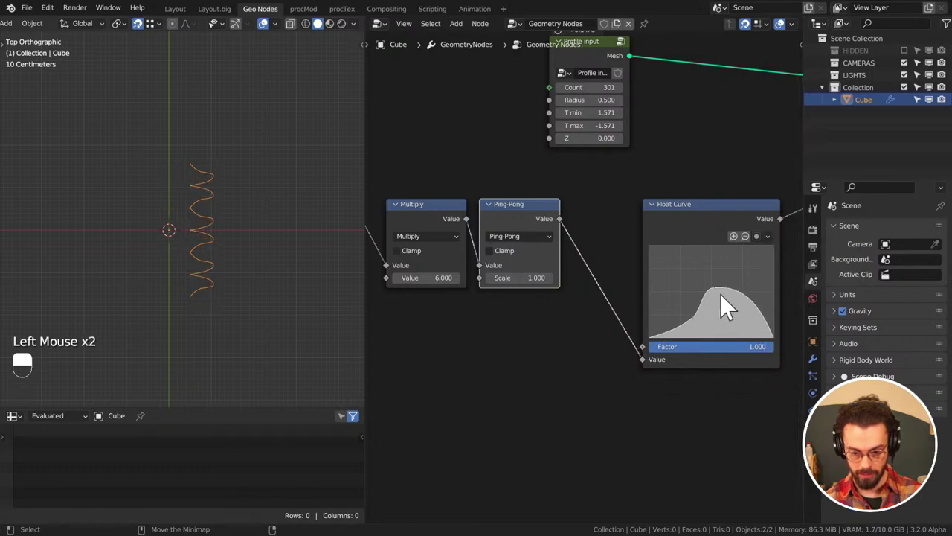
click(726, 302)
drag(776, 353, 780, 365)
click(780, 351)
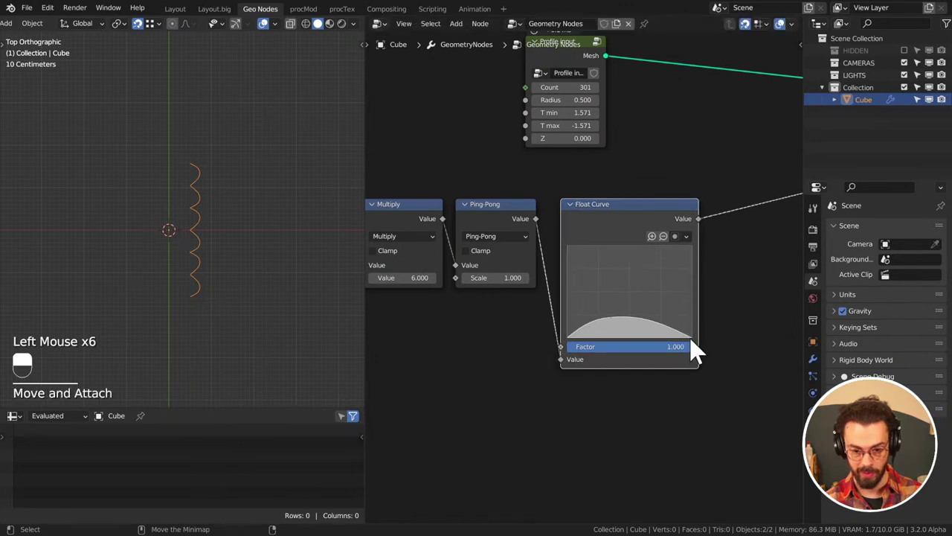
Reset the Float Curve and bow it into a smooth rising arc
click(693, 345)
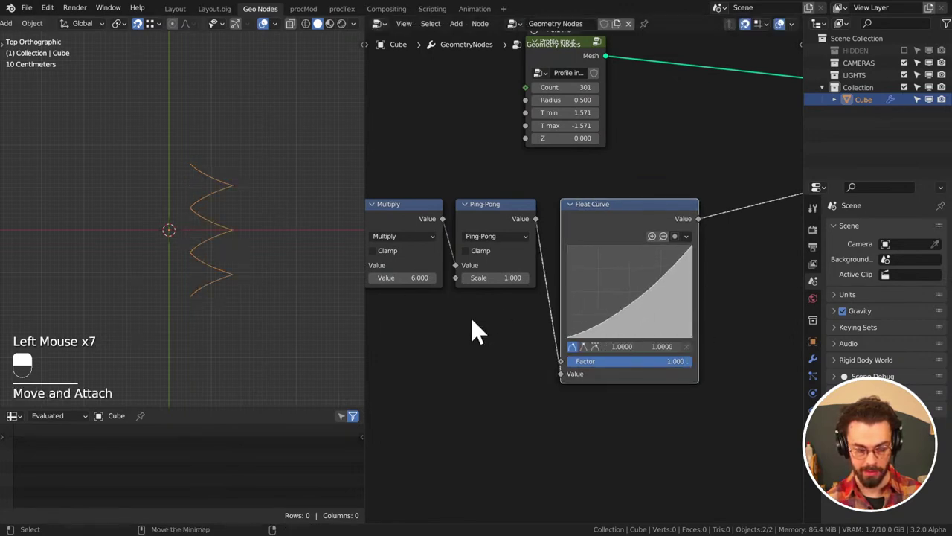
click(624, 322)
click(614, 304)
middle_click(711, 262)
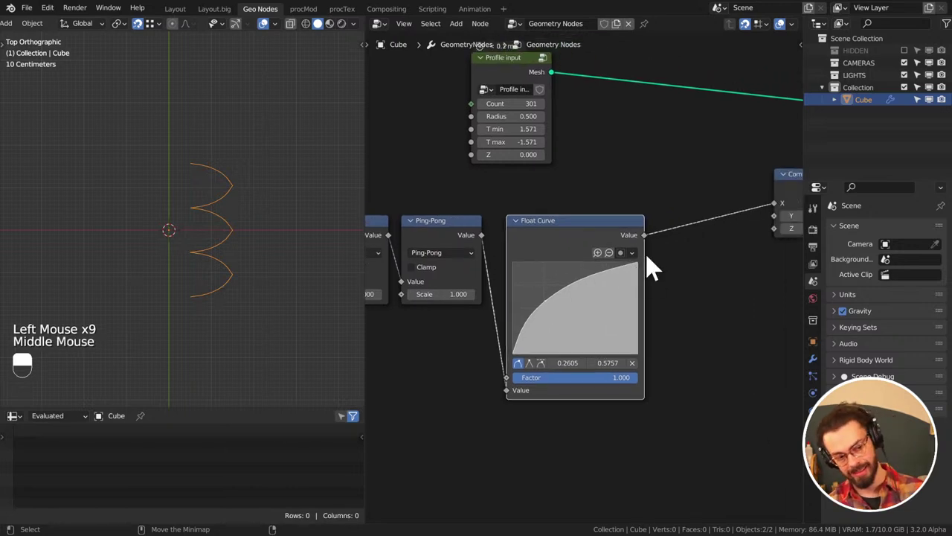
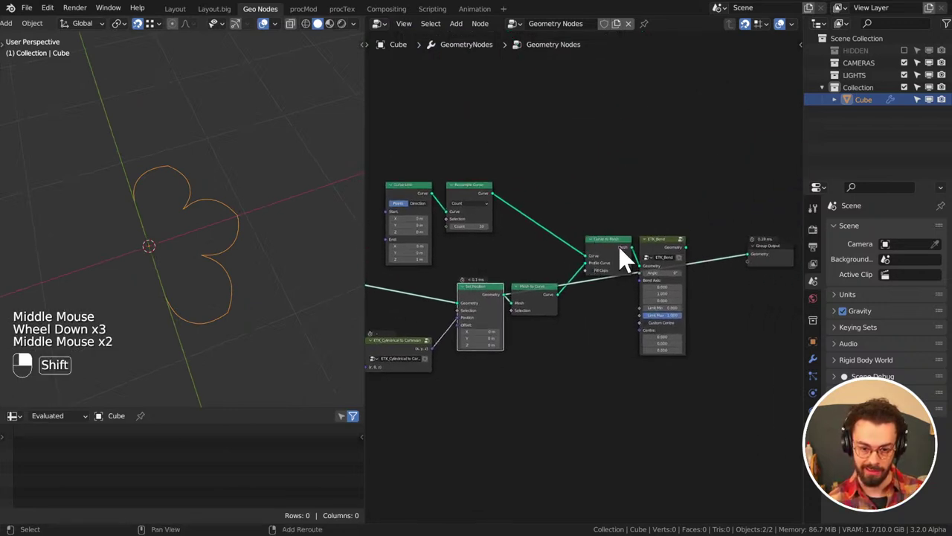
Connect the profile into Curve to Mesh's Profile Curve and view the wall from the front
click(623, 253)
middle_click(530, 276)
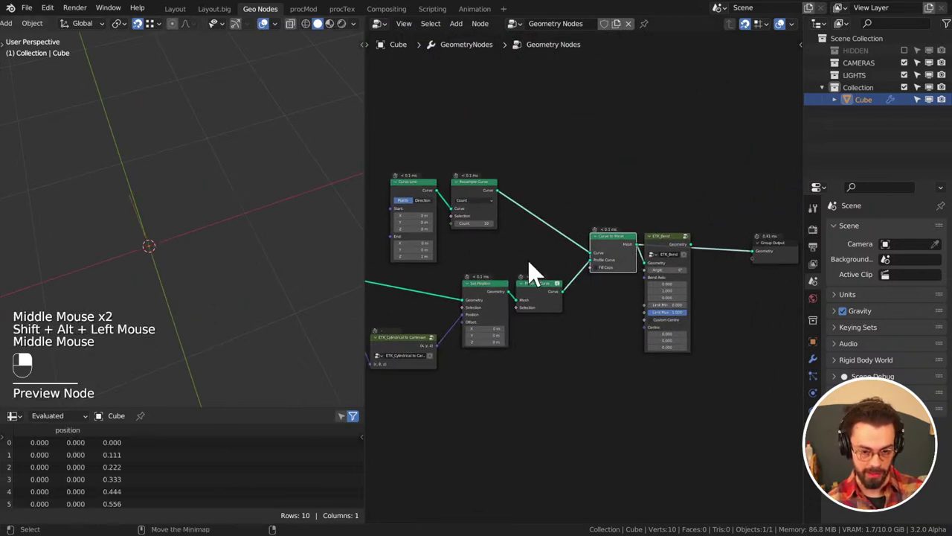
scroll(up, 3)
drag(553, 312, 194, 277)
drag(527, 312, 587, 228)
key(ctrl+x)
key(KP_1)
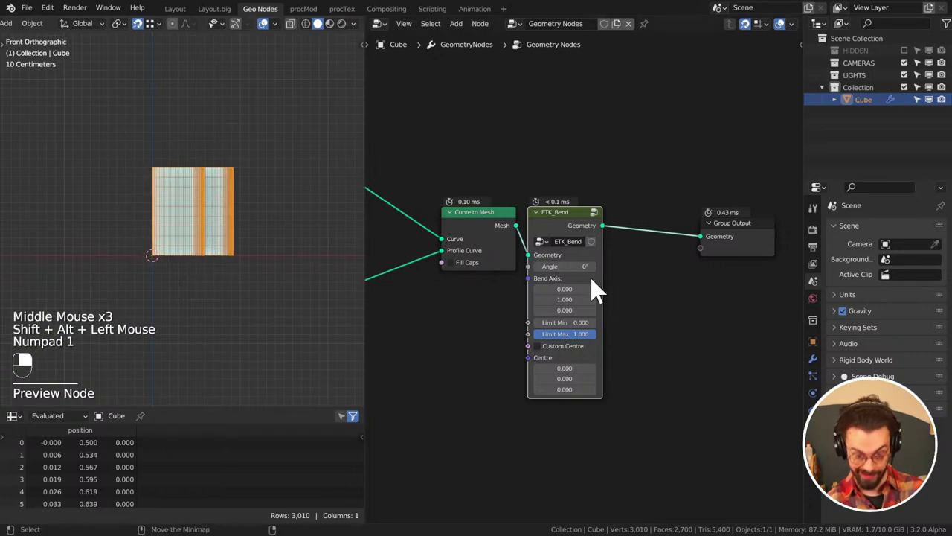
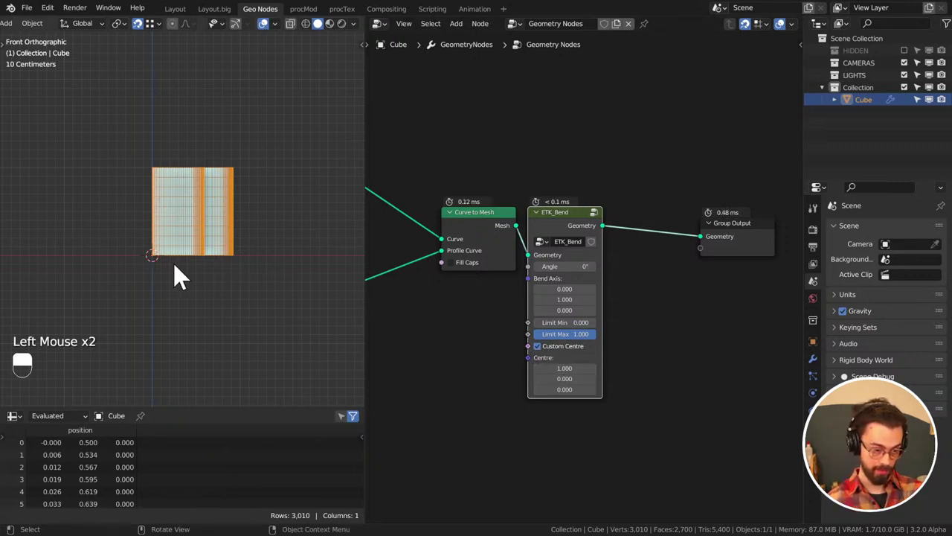
Set ETK_Bend Angle to -70.5° with Custom Centre enabled, curling the strip into a fan
key(d)
click(246, 257)
key(d)
click(218, 297)
key(d)
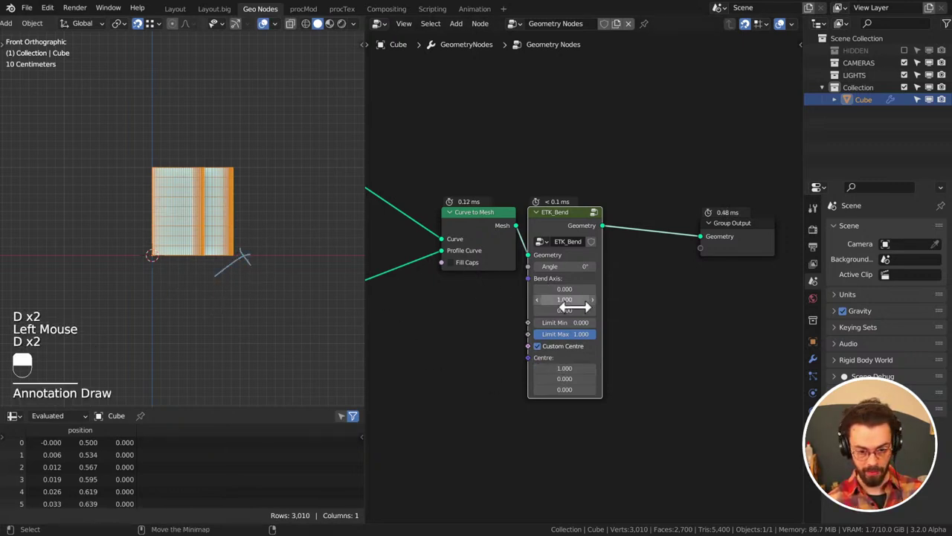
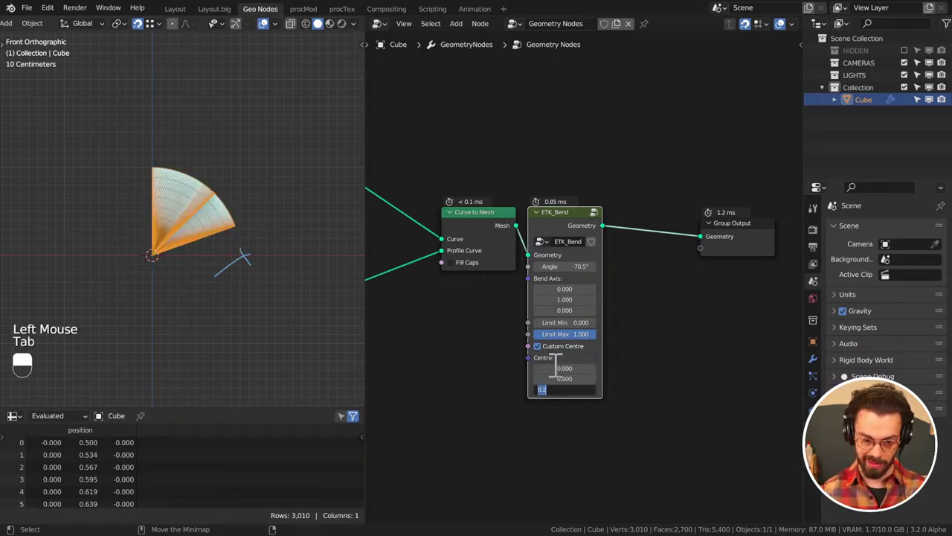
scroll(down, 3)
middle_click(424, 377)
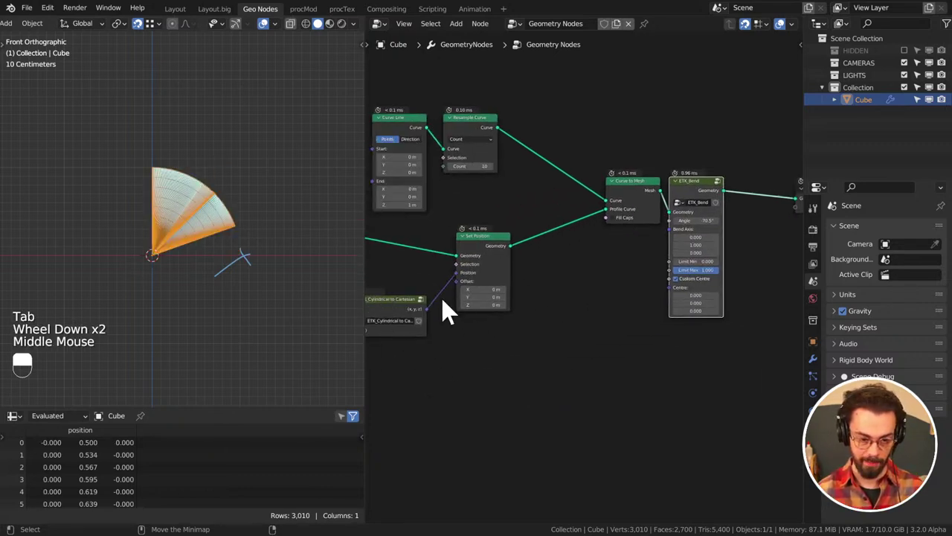
Set ETK_Bend to bend 90° around the X axis with Centre Y 3.5 and inspect the result
middle_click(482, 356)
right_click(779, 253)
key(g)
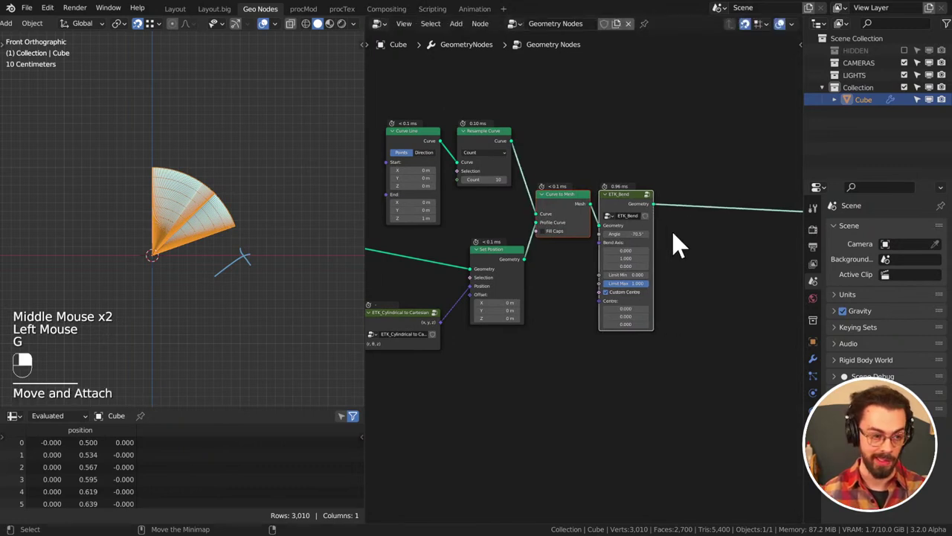
key(g)
middle_click(251, 239)
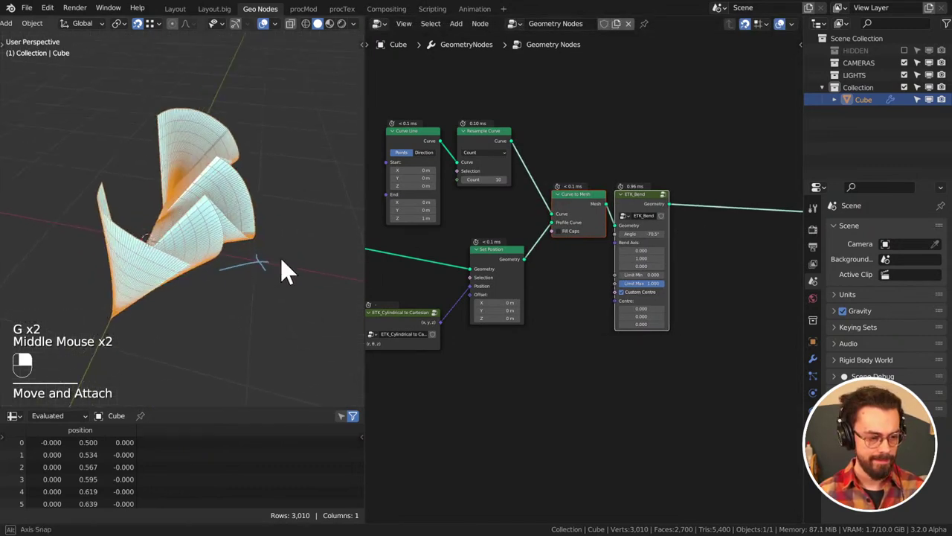
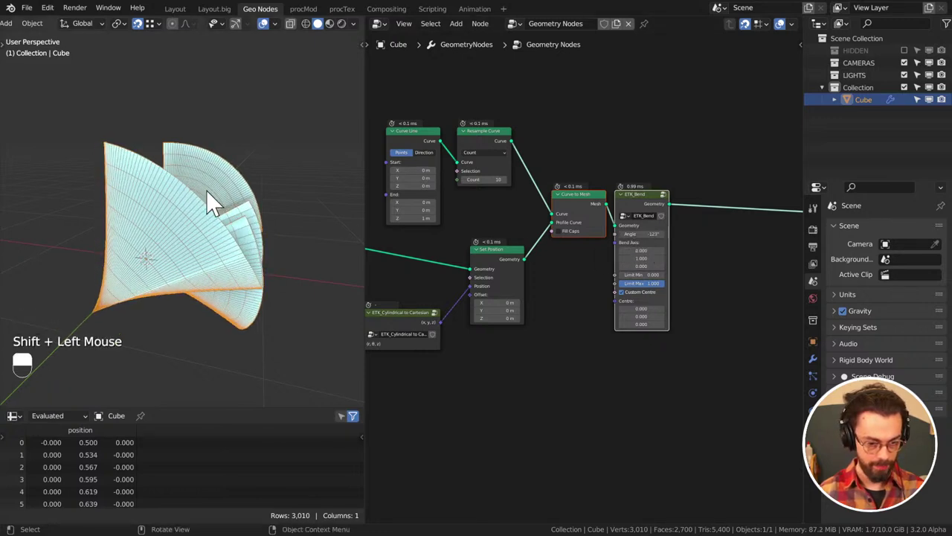
drag(167, 257, 159, 267)
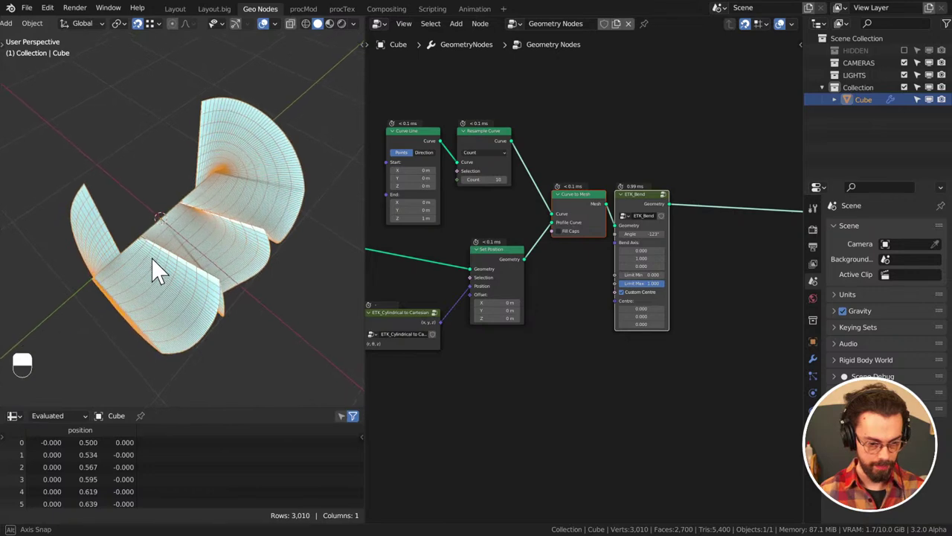
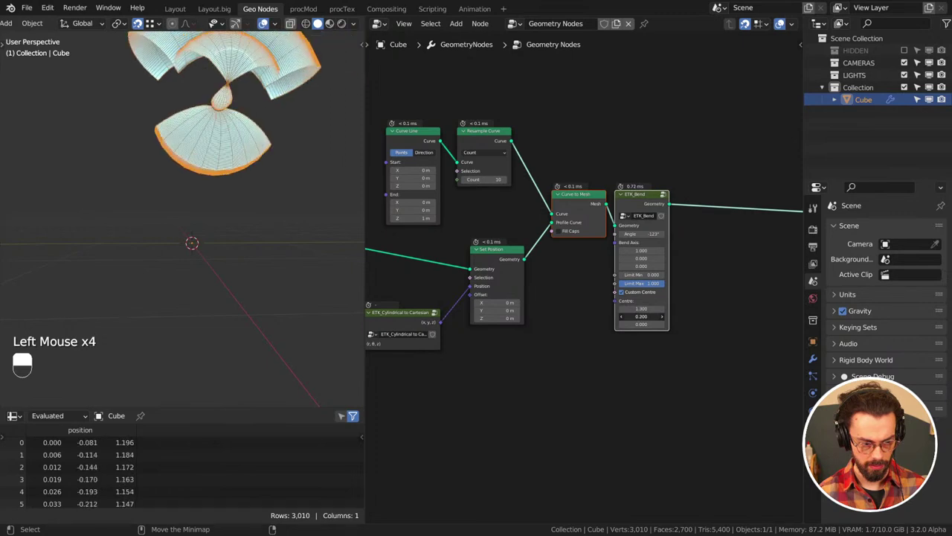
scroll(down, 3)
middle_click(267, 244)
middle_click(252, 254)
middle_click(234, 266)
Raise the profile node's T max to 3.142 so the profile spans a half circle
key(KP_1)
key(KP_3)
drag(249, 259, 360, 216)
click(282, 33)
scroll(up, 3)
key(KP_1)
middle_click(231, 161)
middle_click(231, 161)
scroll(up, 3)
click(232, 161)
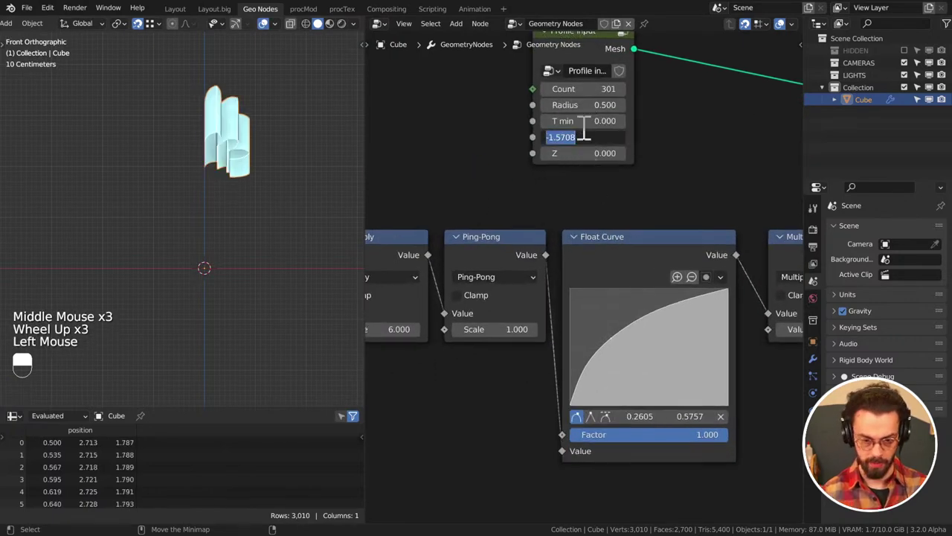
key(KP_1)
key(KP_3)
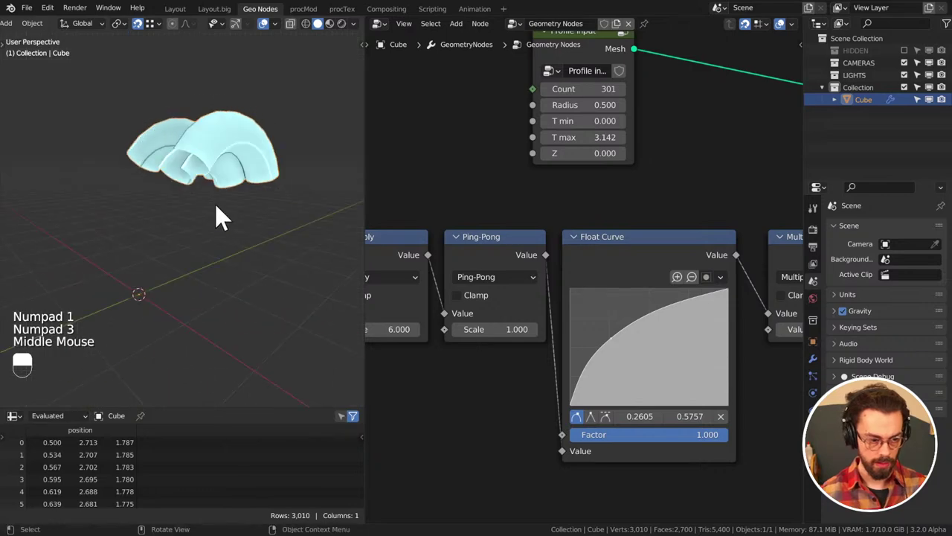
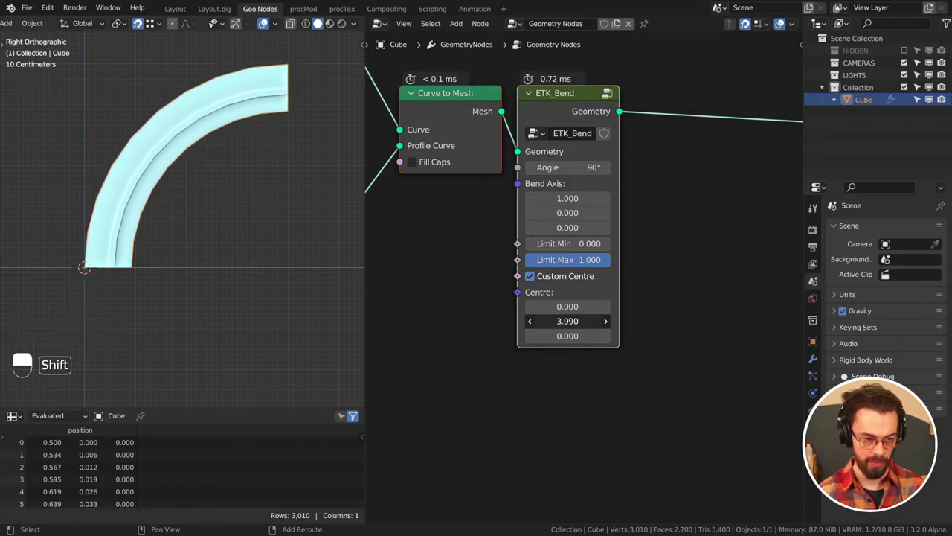
Orbit the viewport around the quarter-circle arch to check the bend with centre Y 3.99
scroll(down, 3)
middle_click(224, 190)
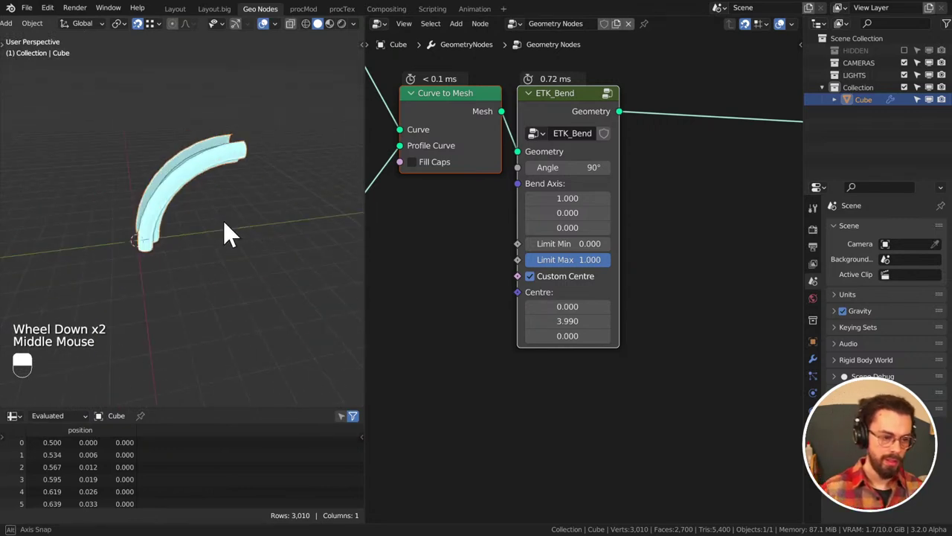
middle_click(207, 212)
middle_click(157, 231)
middle_click(164, 241)
middle_click(244, 212)
scroll(up, 3)
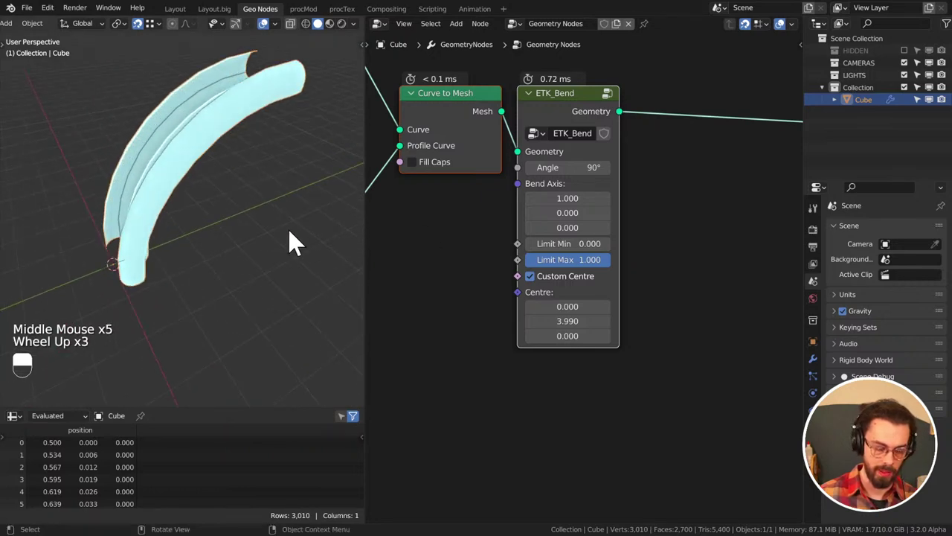
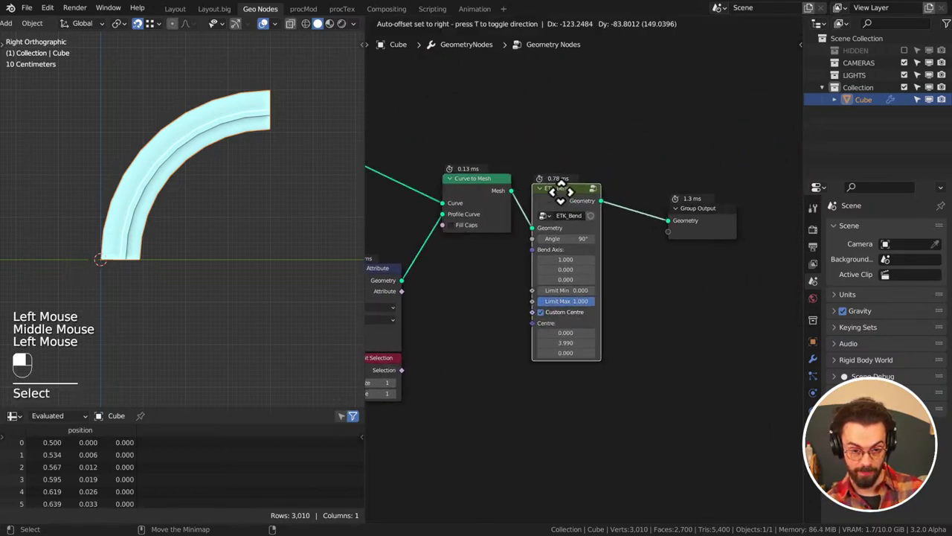
Add an Extrude Mesh node in Edges mode after ETK_Bend, selecting the captured endpoints, offset (0, -4.7, 0)
key(shift+a)
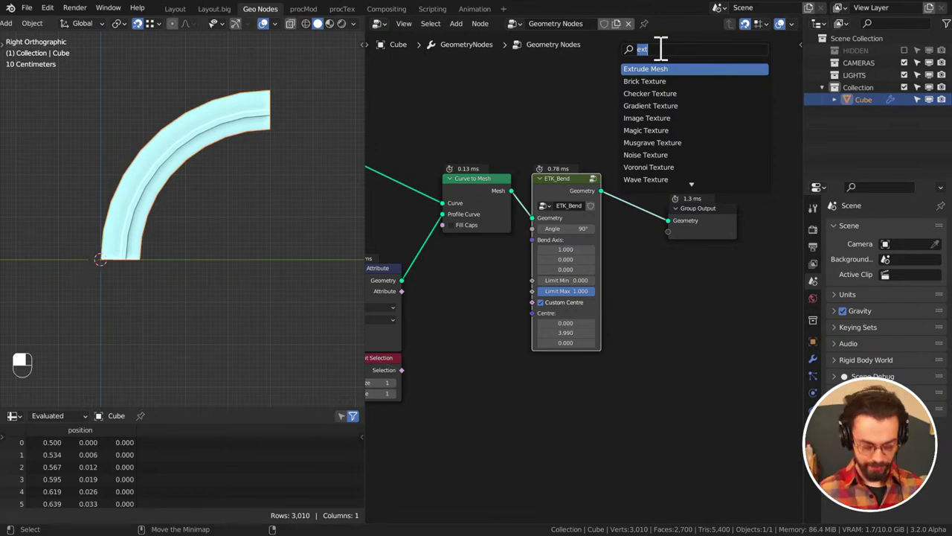
drag(668, 203, 675, 263)
drag(675, 262, 224, 255)
middle_click(154, 243)
drag(224, 255, 271, 230)
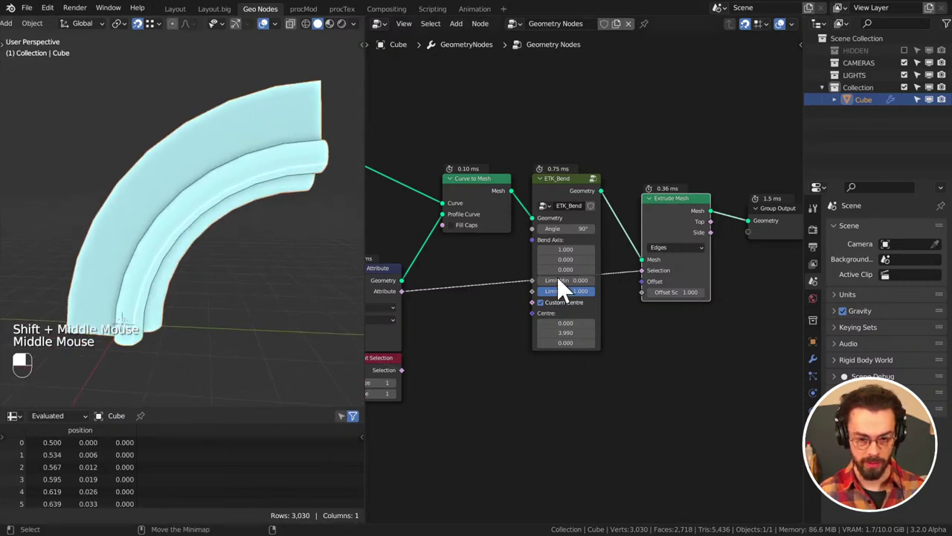
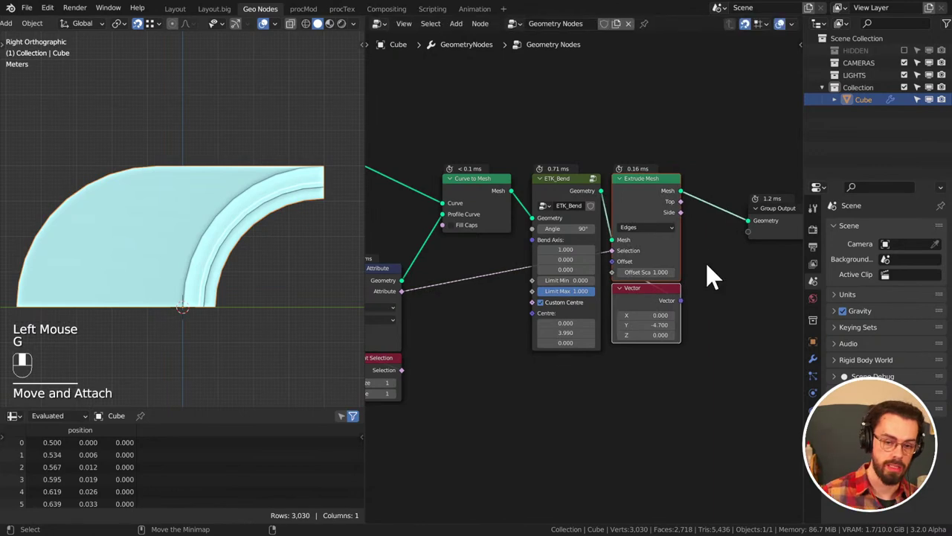
Add a Set Position node after Extrude Mesh with the extruded Top as its Selection
key(shift+a)
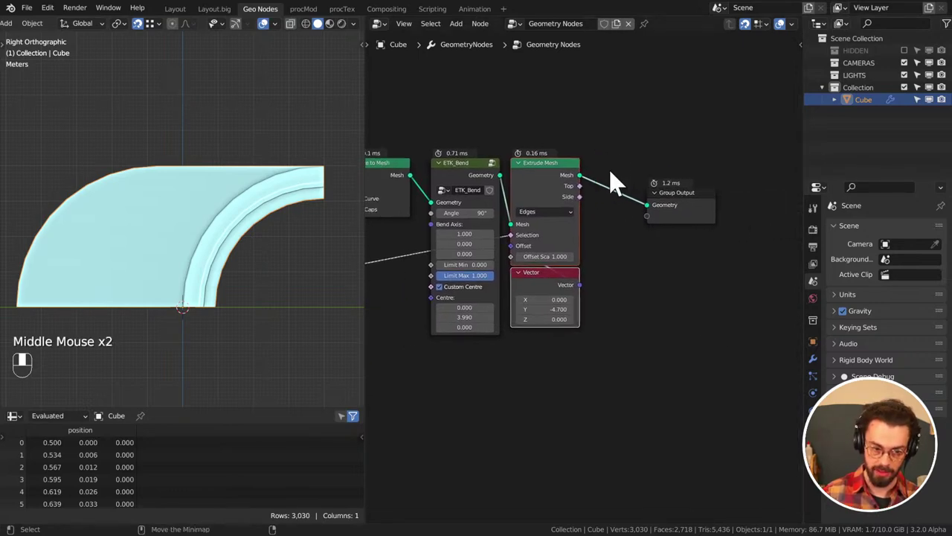
drag(614, 156, 629, 280)
key(g)
drag(630, 280, 457, 253)
scroll(down, 3)
click(457, 253)
drag(466, 250, 470, 260)
key(shift+d)
drag(470, 261, 696, 195)
Set the Set Position Offset Y to 1.21 m and rearrange the node beside the output
drag(699, 195, 714, 202)
drag(680, 187, 715, 202)
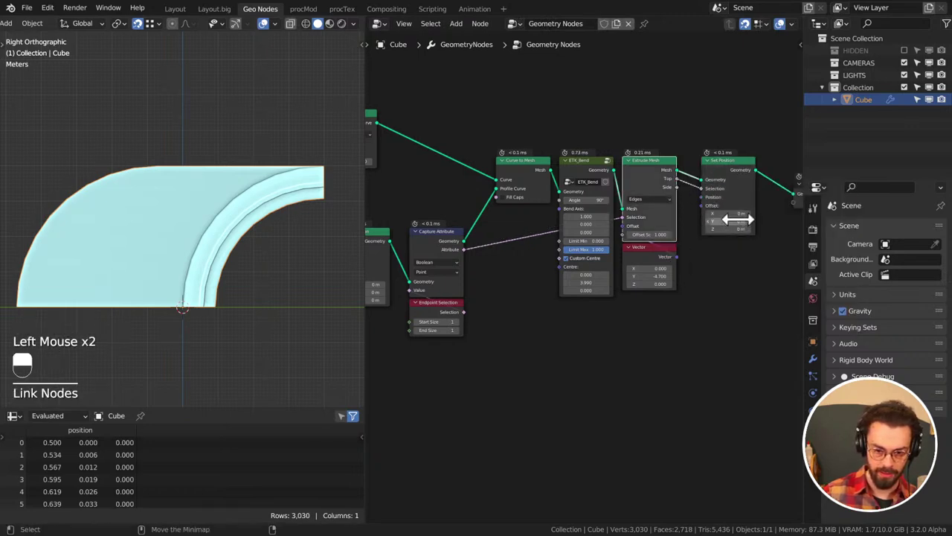
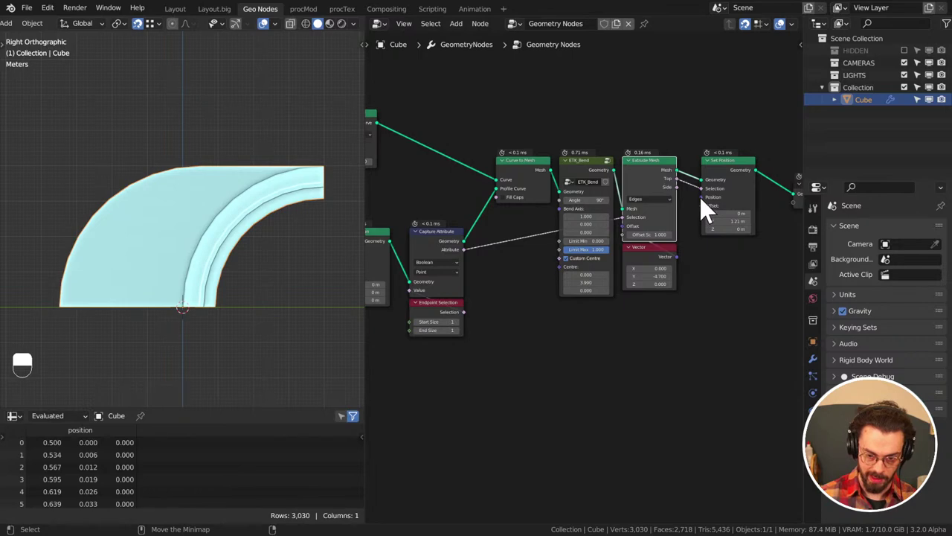
middle_click(711, 276)
click(574, 289)
key(g)
drag(734, 155, 571, 213)
scroll(up, 3)
scroll(up, 3)
Feed Position multiplied by (1, 0, 1) into Set Position, zero its offset, and set ETK_Bend Limit Min to 0.5
click(593, 221)
key(shift+a)
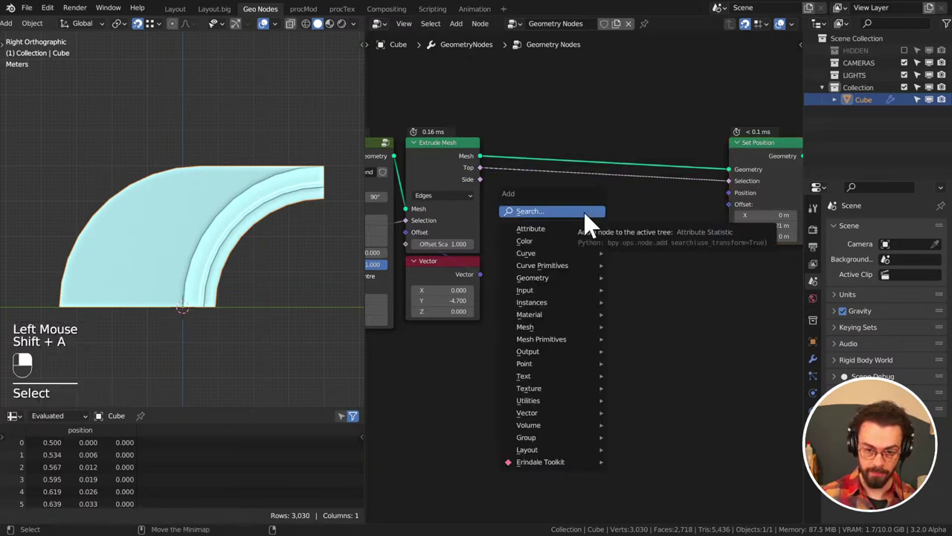
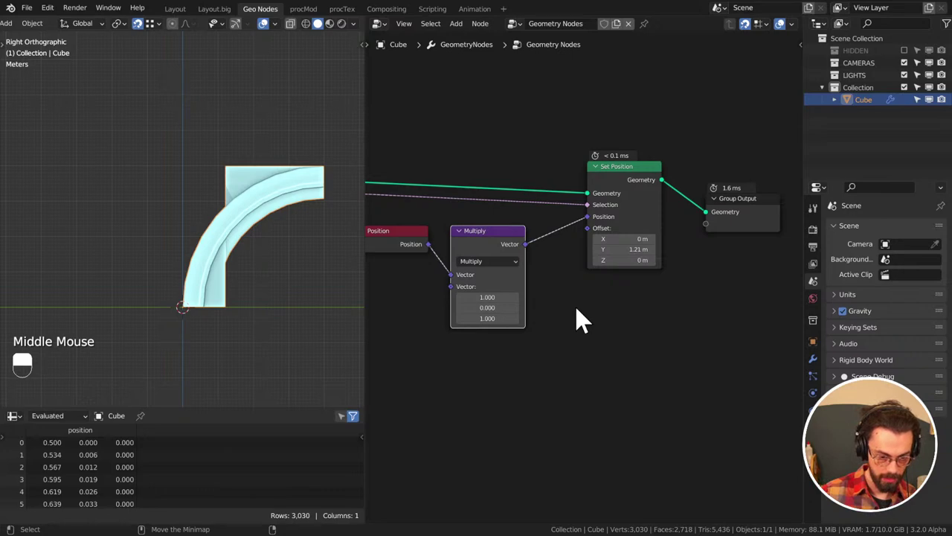
middle_click(214, 306)
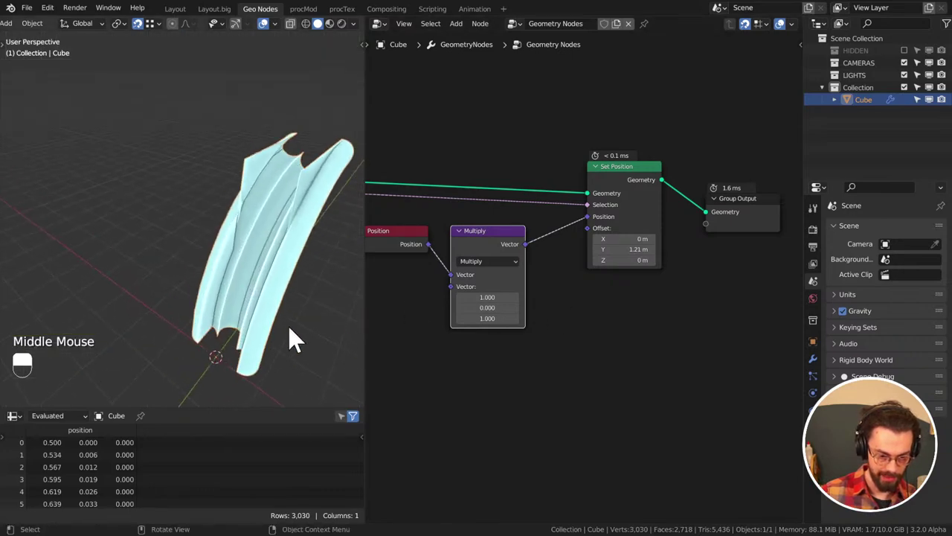
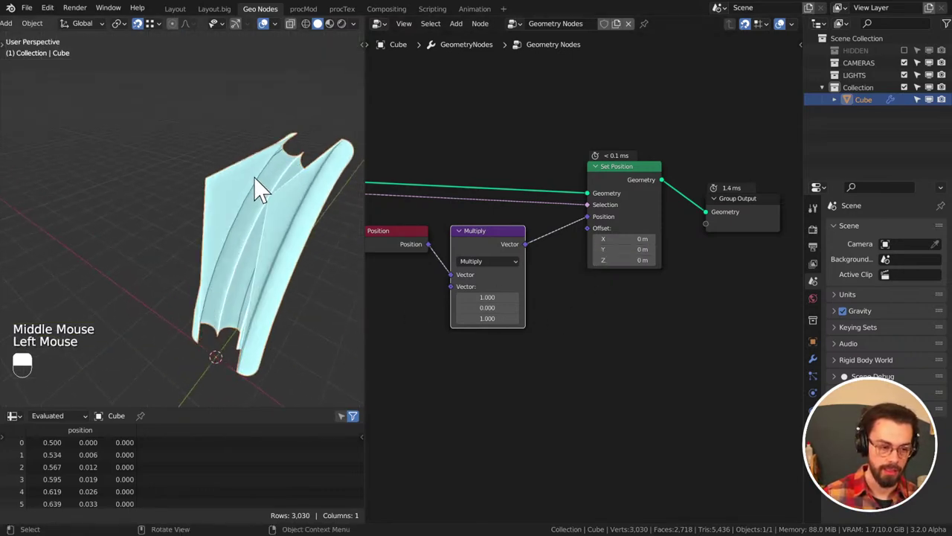
middle_click(271, 228)
key(KP_1)
key(KP_3)
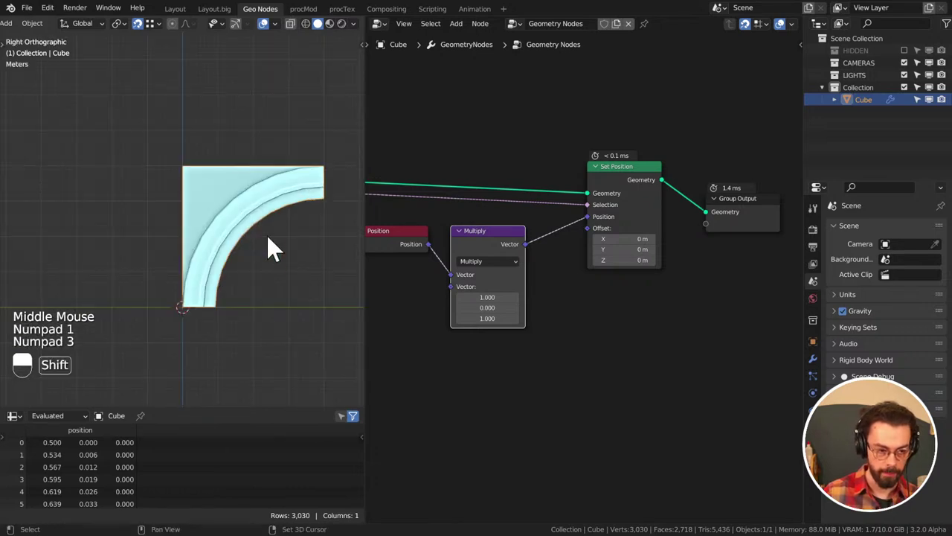
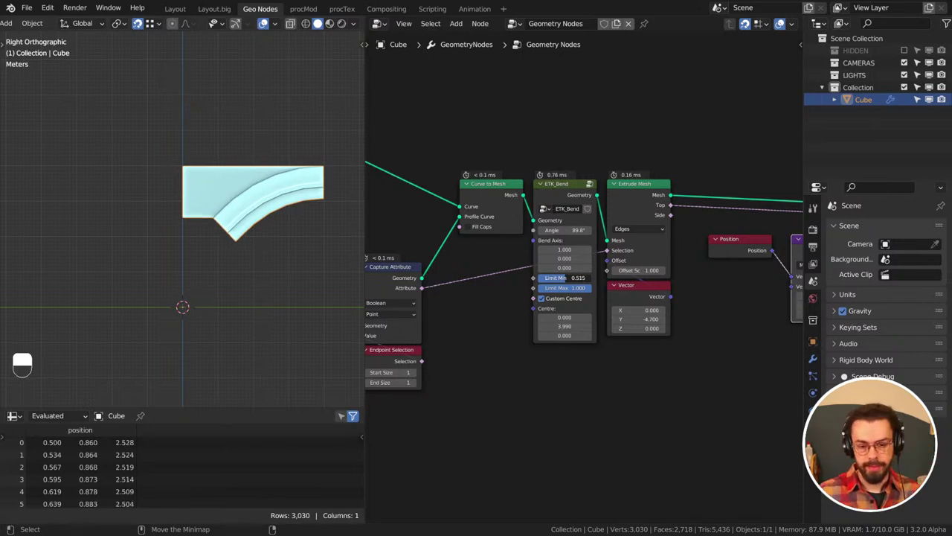
Test ETK_Bend Limit Min around 0.37–0.56, then return it to 0 with Limit Max 1
click(286, 38)
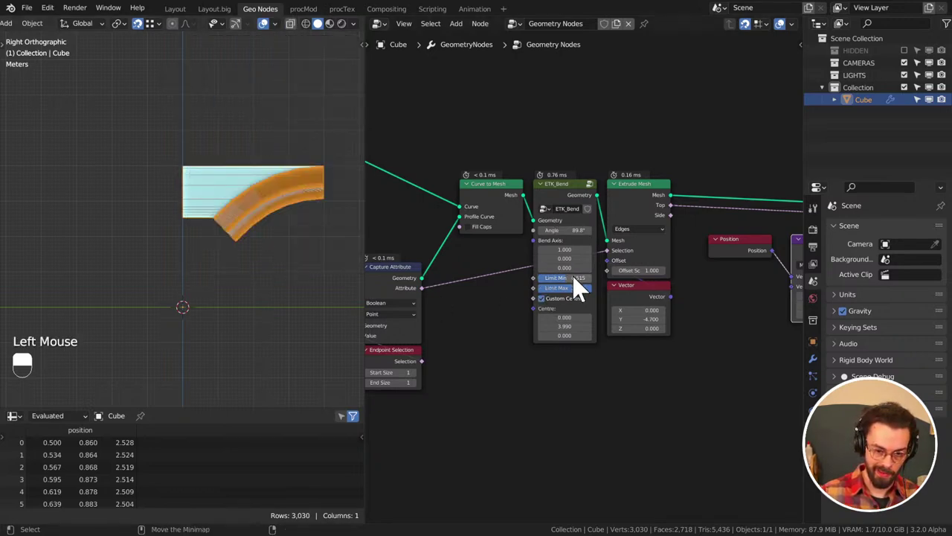
click(573, 289)
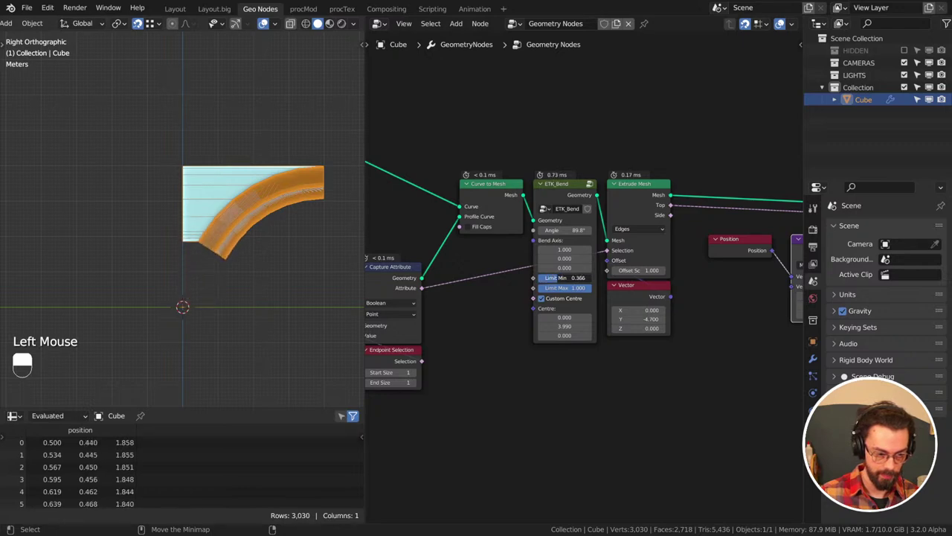
scroll(up, 3)
middle_click(297, 265)
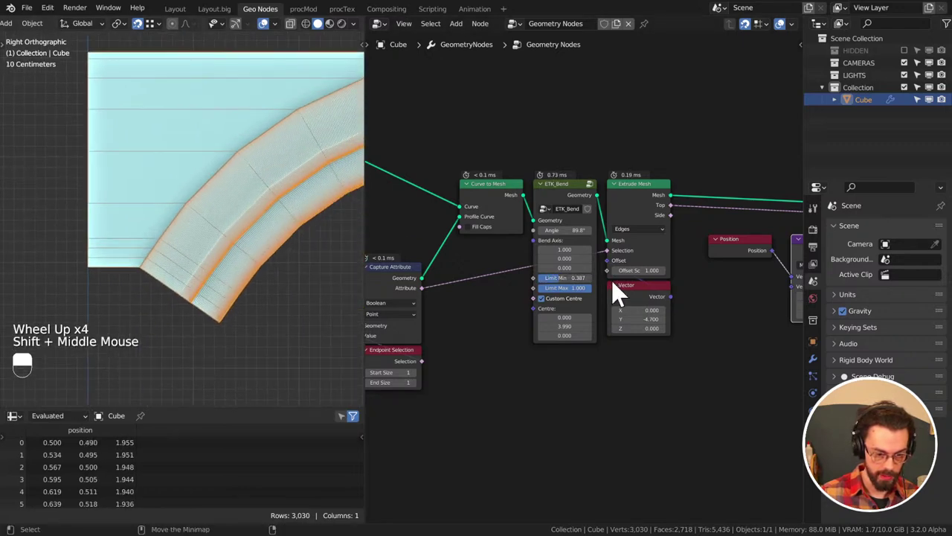
click(580, 288)
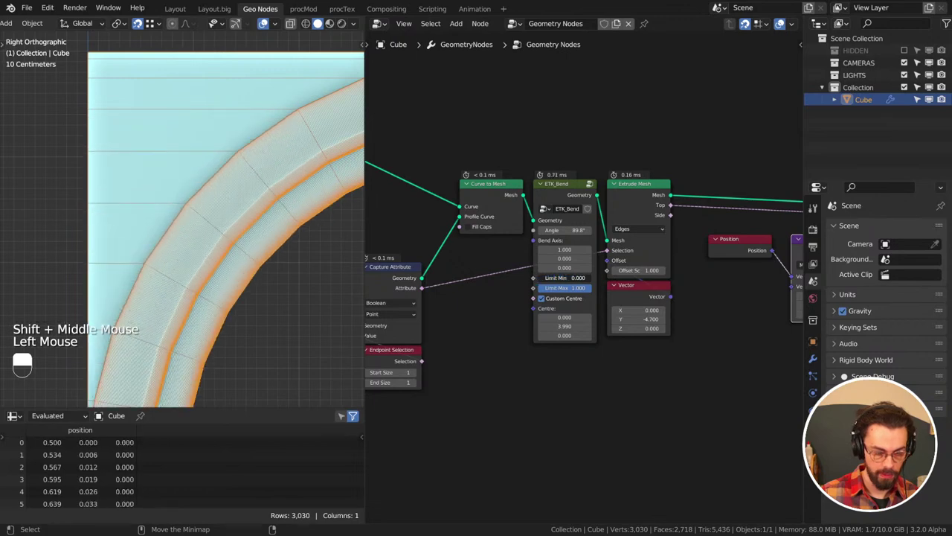
scroll(down, 3)
scroll(down, 3)
middle_click(264, 274)
Box-select the Position, Multiply and Set Position nodes and pull them toward Extrude Mesh
drag(230, 257, 626, 183)
middle_click(703, 235)
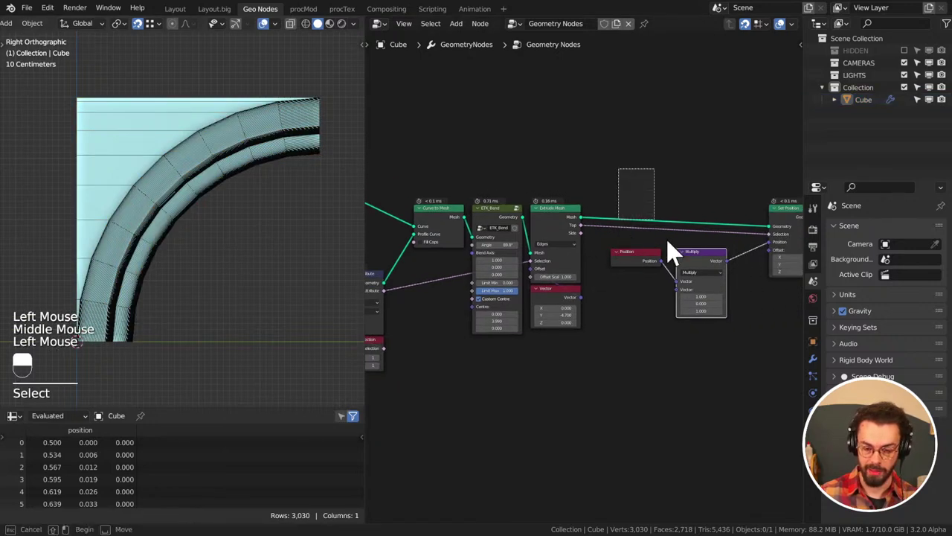
key(g)
drag(717, 235, 682, 290)
drag(675, 213, 682, 290)
drag(675, 213, 779, 167)
key(g)
middle_click(686, 262)
drag(615, 313, 779, 167)
Settle the nodes beside Extrude Mesh, move Group Output next to Set Position, and save the file
key(g)
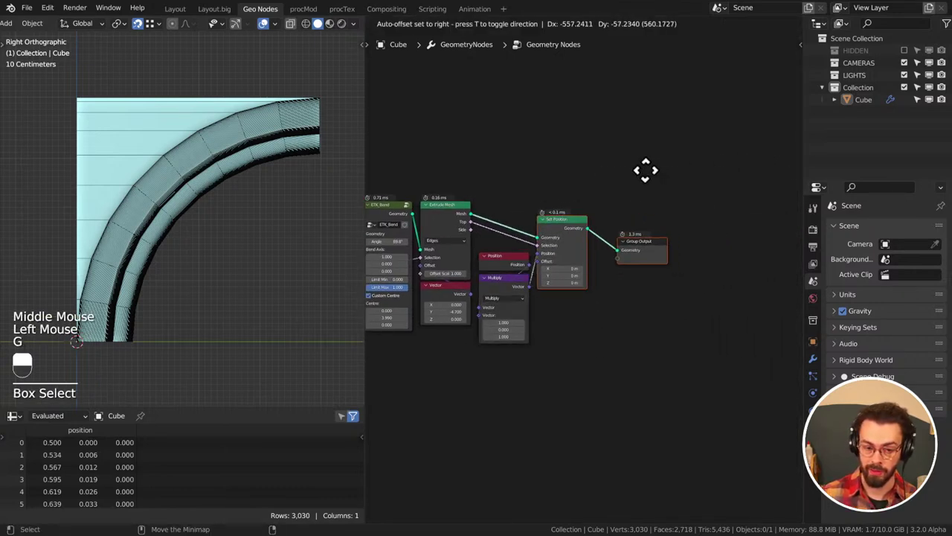
drag(656, 180, 650, 226)
key(g)
drag(707, 290, 691, 286)
click(692, 287)
key(ctrl+s)
drag(692, 286, 922, 355)
scroll(down, 3)
middle_click(209, 284)
middle_click(196, 259)
scroll(down, 3)
middle_click(509, 287)
middle_click(283, 256)
scroll(down, 3)
middle_click(214, 201)
Enable the Y axis on the arch's Mirror modifier so it mirrors on both X and Y
click(820, 368)
drag(842, 267, 923, 355)
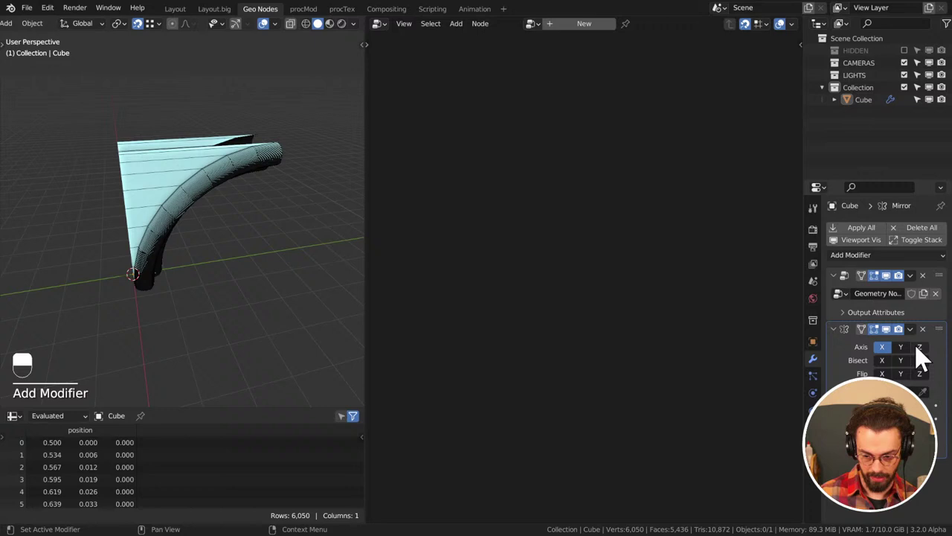
click(907, 359)
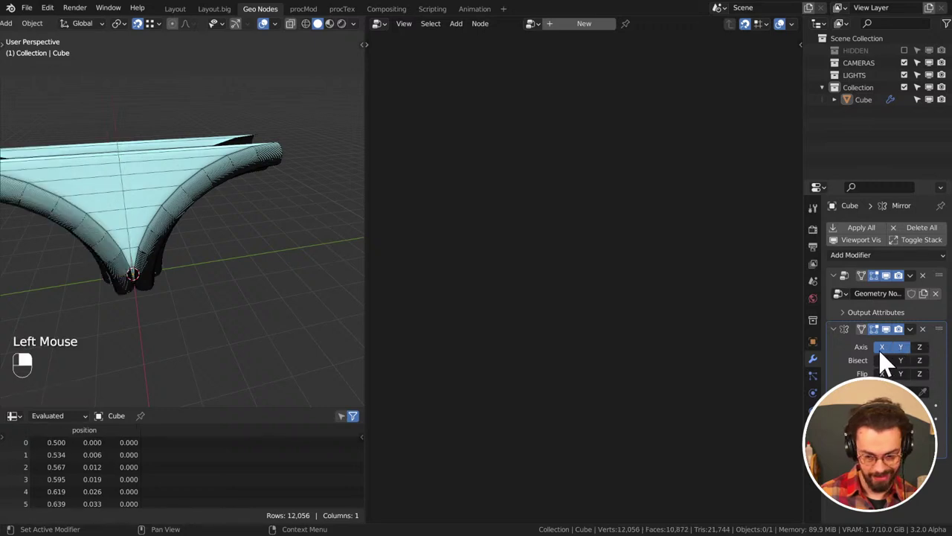
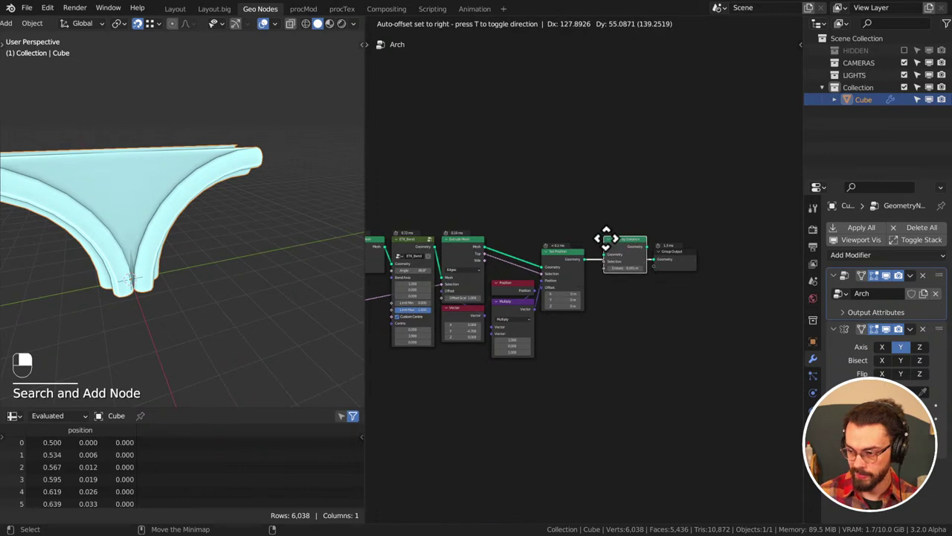
Place a Merge by Distance node (0.001 m) between Set Position and Group Output
scroll(up, 3)
key(g)
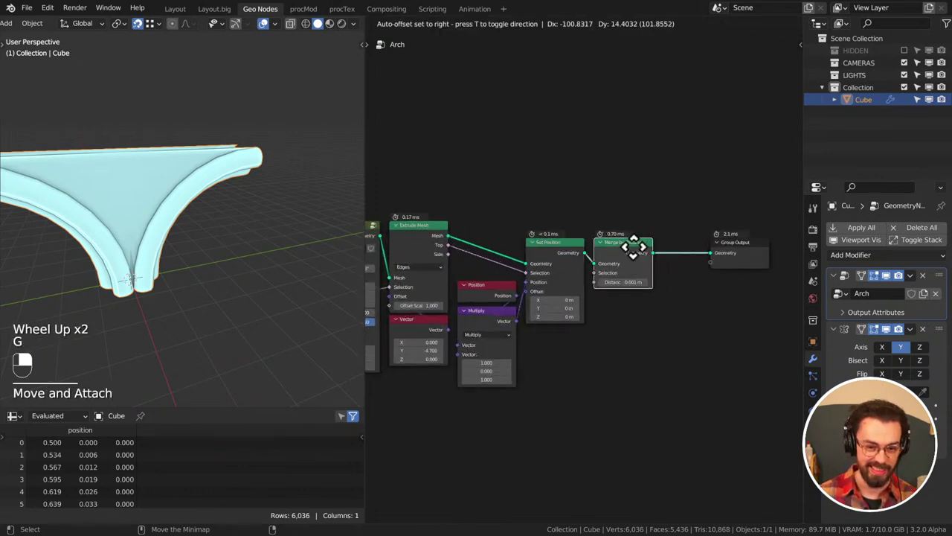
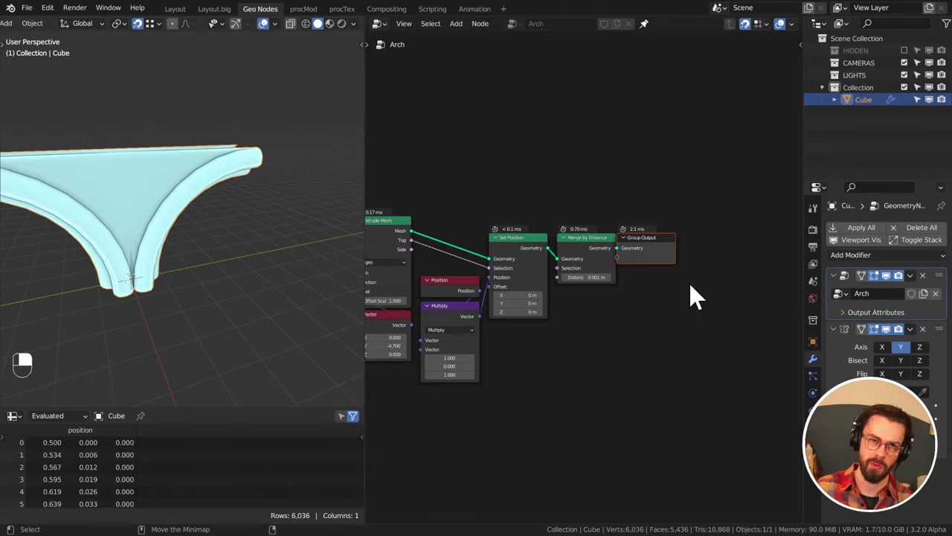
key(g)
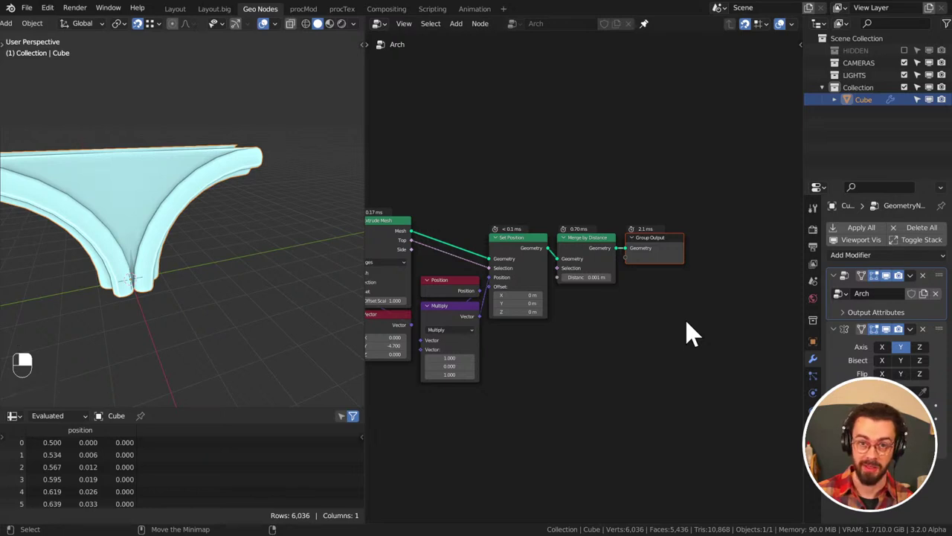
middle_click(155, 276)
middle_click(237, 270)
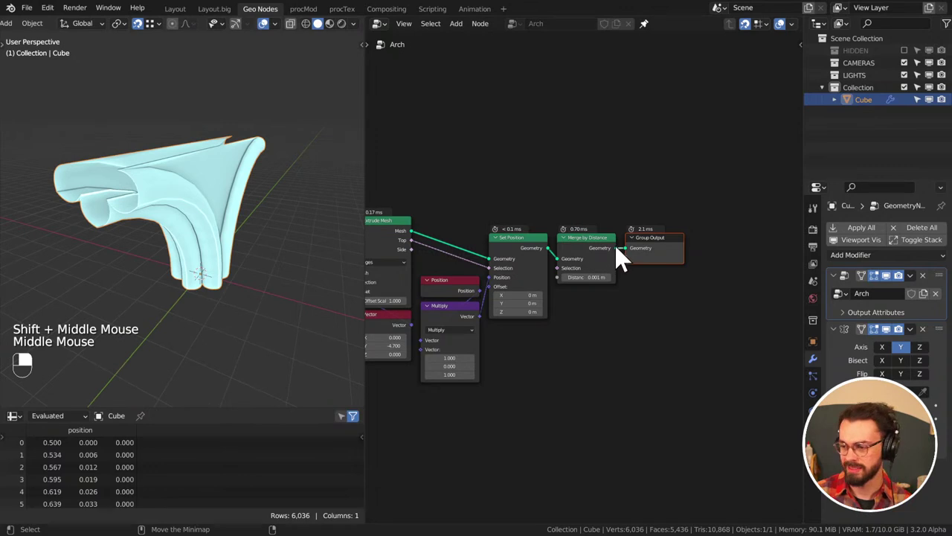
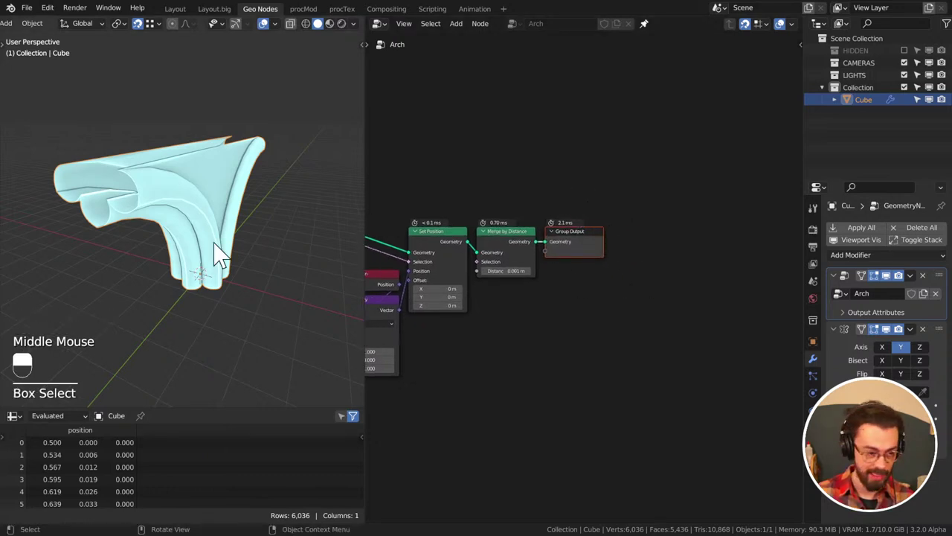
middle_click(215, 252)
Orbit the viewport to inspect the welded arch from the front and edge-on
middle_click(237, 245)
middle_click(638, 283)
middle_click(248, 316)
drag(238, 409, 421, 334)
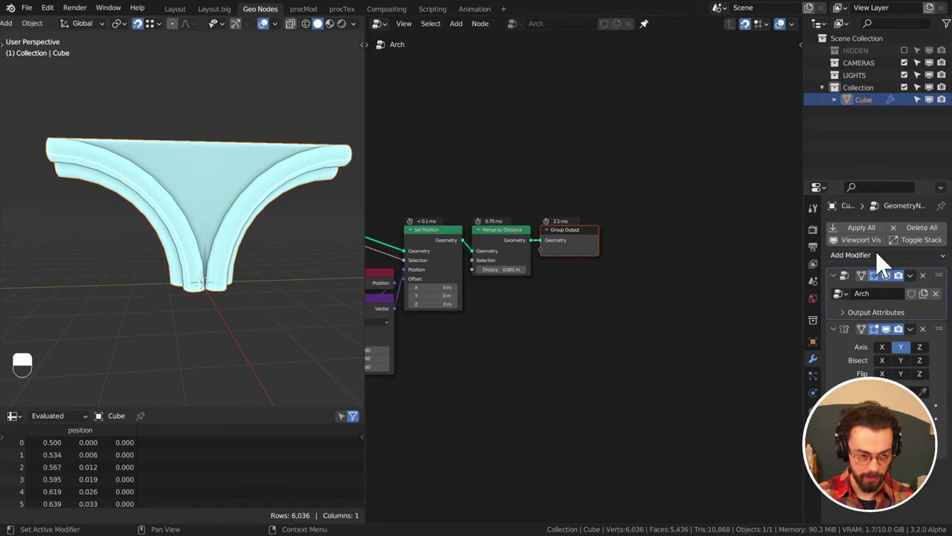
scroll(down, 3)
middle_click(226, 242)
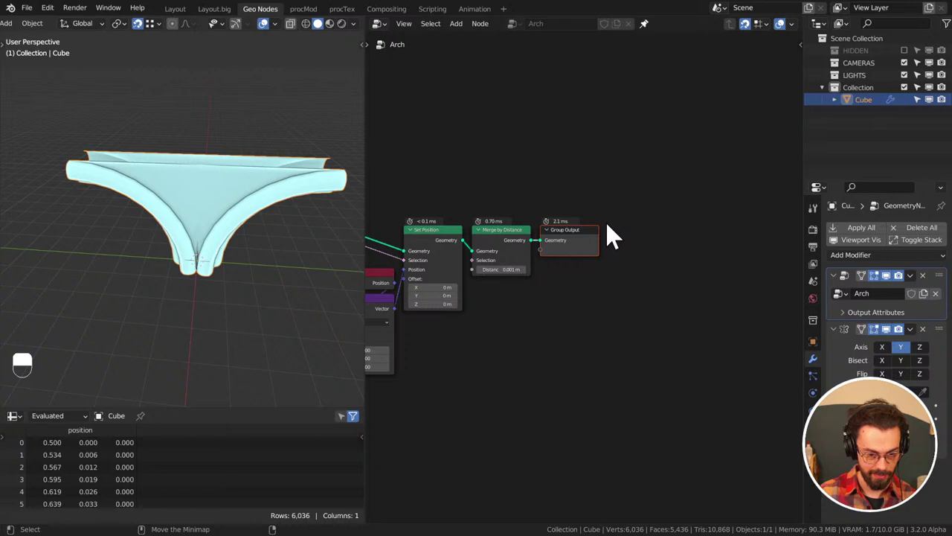
Make room and insert a Mesh Boolean node in Difference mode before Merge by Distance
drag(566, 242, 663, 343)
key(g)
click(623, 203)
key(g)
key(g)
drag(609, 181, 662, 329)
drag(599, 189, 464, 313)
key(g)
click(526, 320)
drag(526, 320, 797, 318)
Add the cutter geometry node and connect it into the Mesh Boolean's Mesh 2 input
scroll(down, 3)
click(584, 211)
middle_click(584, 211)
key(shift+a)
scroll(up, 3)
drag(501, 236, 636, 293)
drag(621, 297, 796, 317)
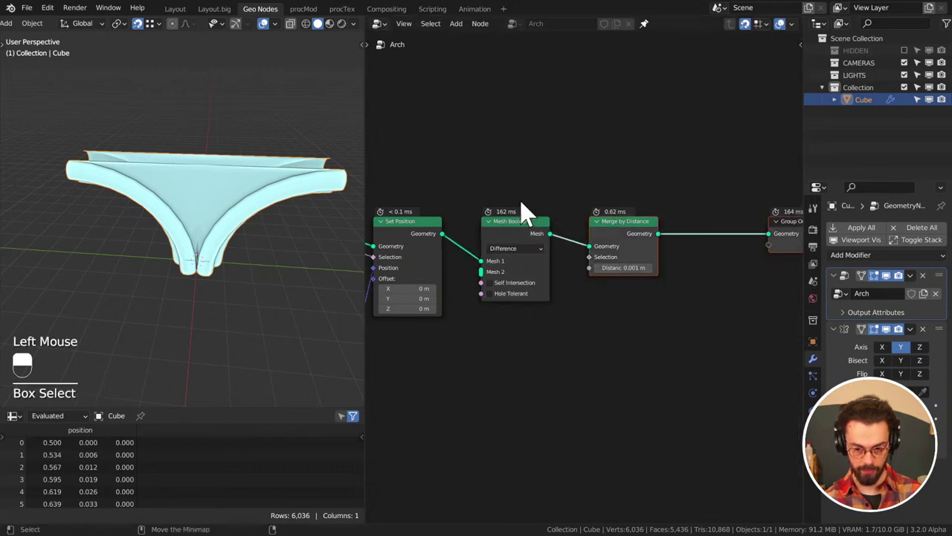
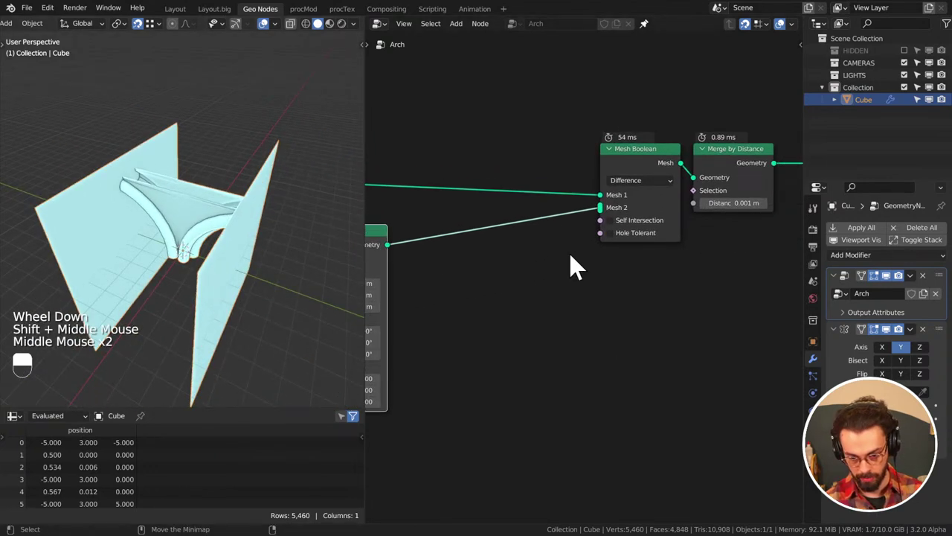
Enable Self Intersection and Hole Tolerant on the Mesh Boolean node cutting the arch
middle_click(601, 277)
click(606, 248)
click(606, 254)
middle_click(304, 252)
scroll(up, 3)
middle_click(135, 234)
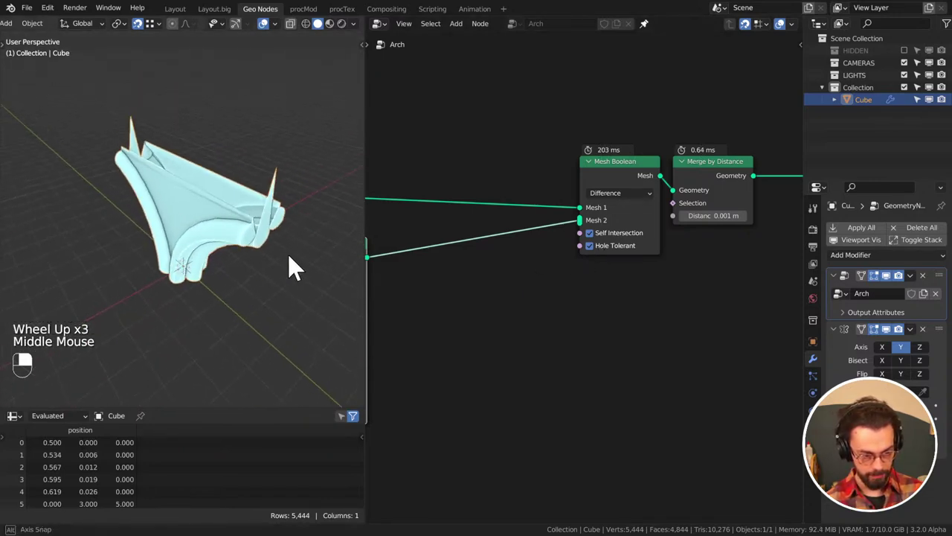
middle_click(523, 249)
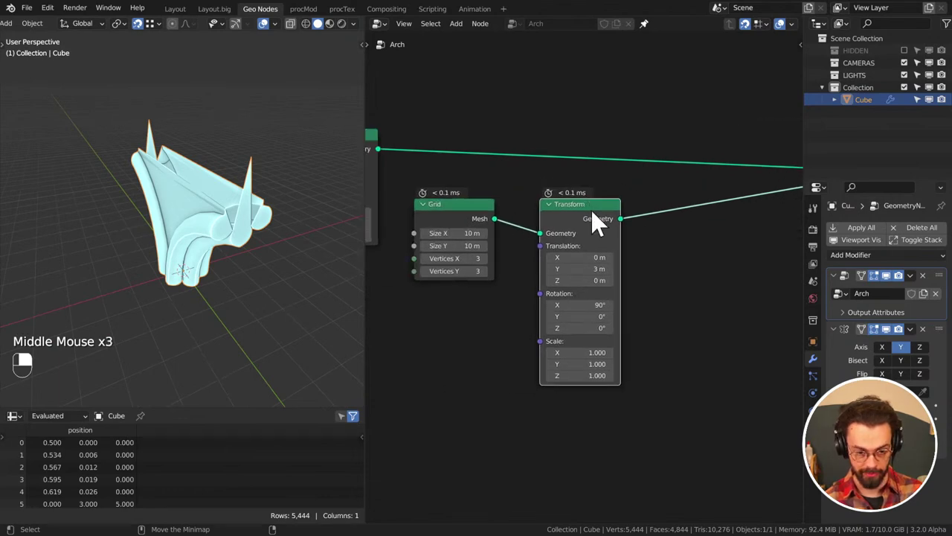
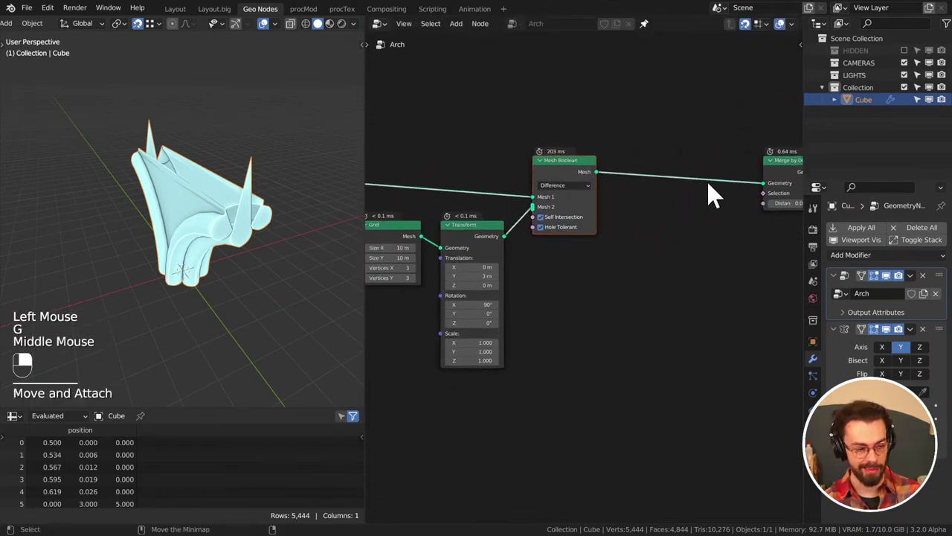
Add a Geometry Proximity node targeting the Transform cutter and position it after Mesh Boolean
key(shift+a)
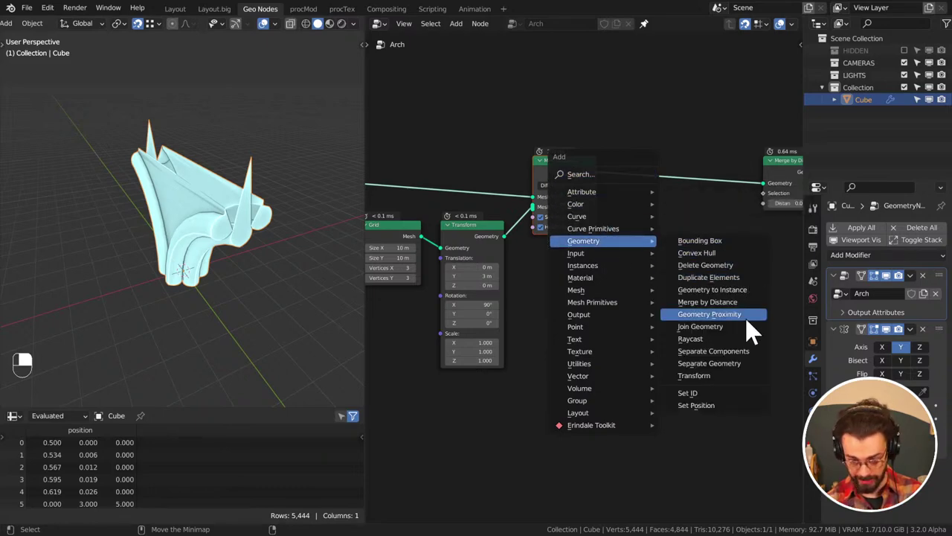
drag(508, 246, 598, 305)
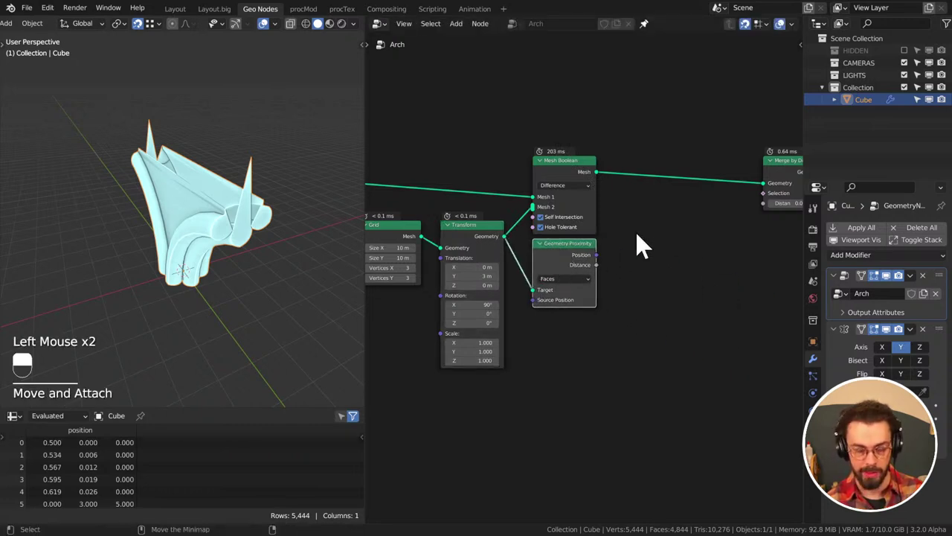
middle_click(653, 210)
middle_click(617, 242)
click(584, 127)
key(g)
drag(681, 183, 620, 180)
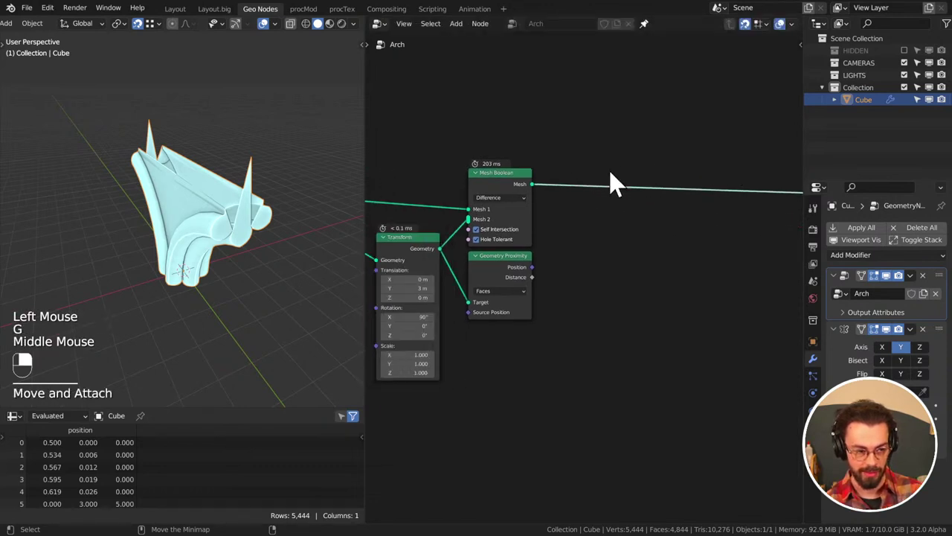
Add Delete Geometry on Faces, selected where proximity Distance equals 0 via a Compare node
click(629, 157)
key(shift+a)
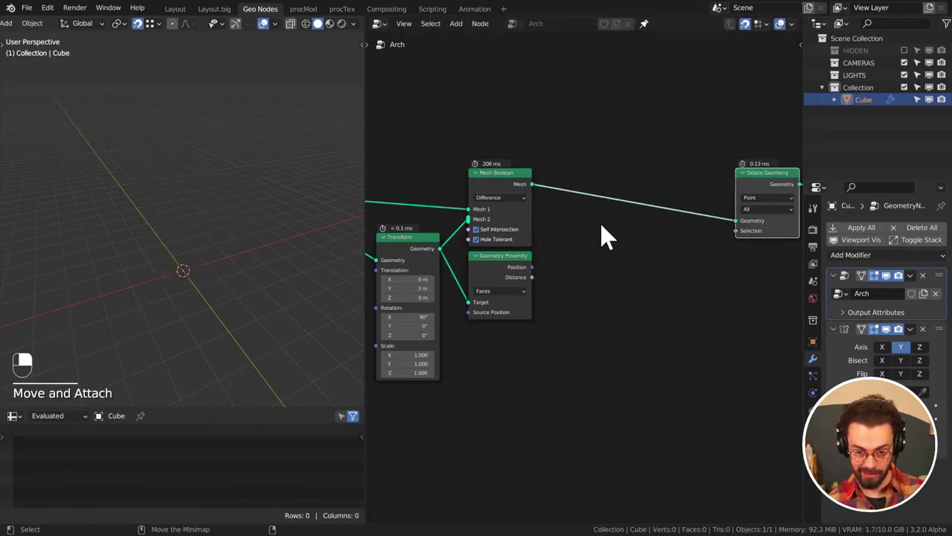
drag(540, 286, 611, 283)
drag(540, 286, 305, 242)
drag(669, 282, 304, 241)
click(771, 207)
middle_click(240, 262)
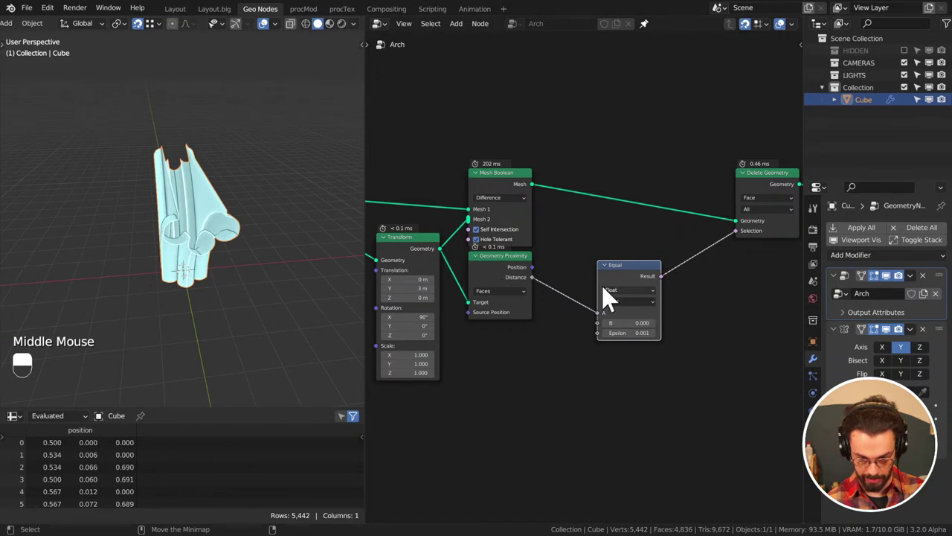
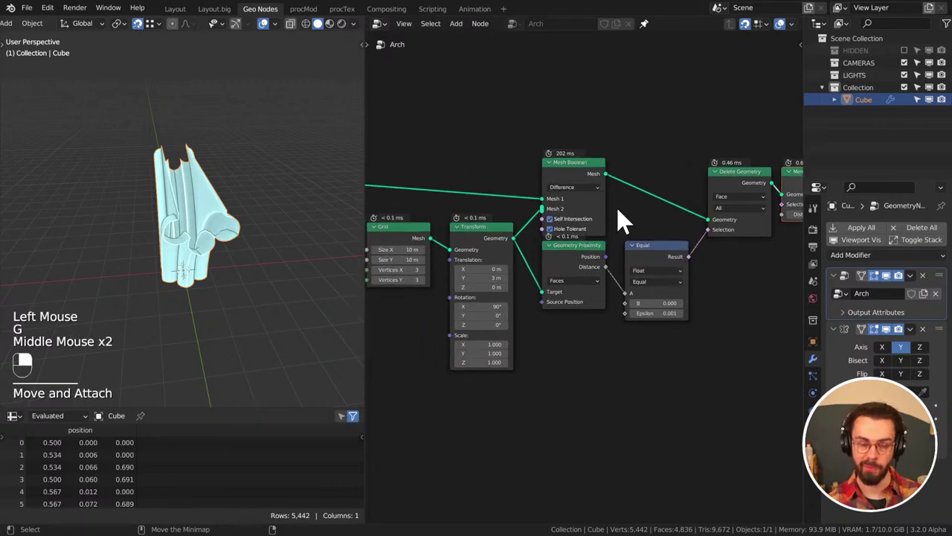
scroll(up, 3)
middle_click(189, 233)
middle_click(193, 287)
scroll(up, 3)
Add an Array modifier with Fixed Count fit type and a count of 4 arch copies
drag(595, 302, 857, 267)
drag(584, 244, 857, 267)
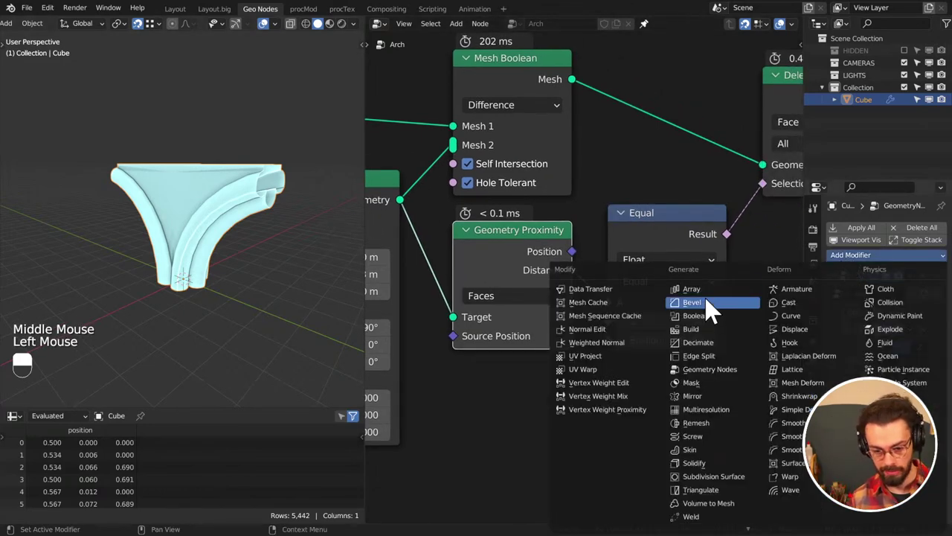
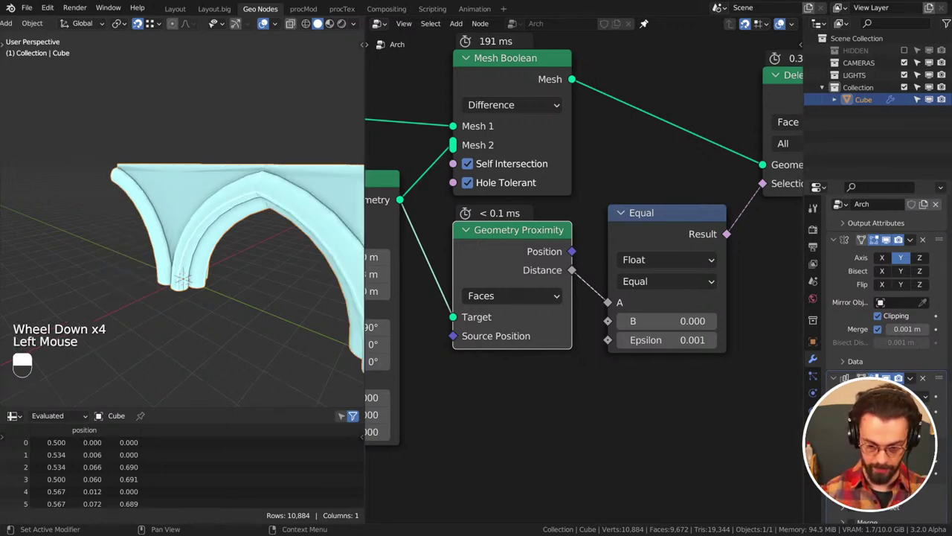
scroll(down, 3)
middle_click(257, 308)
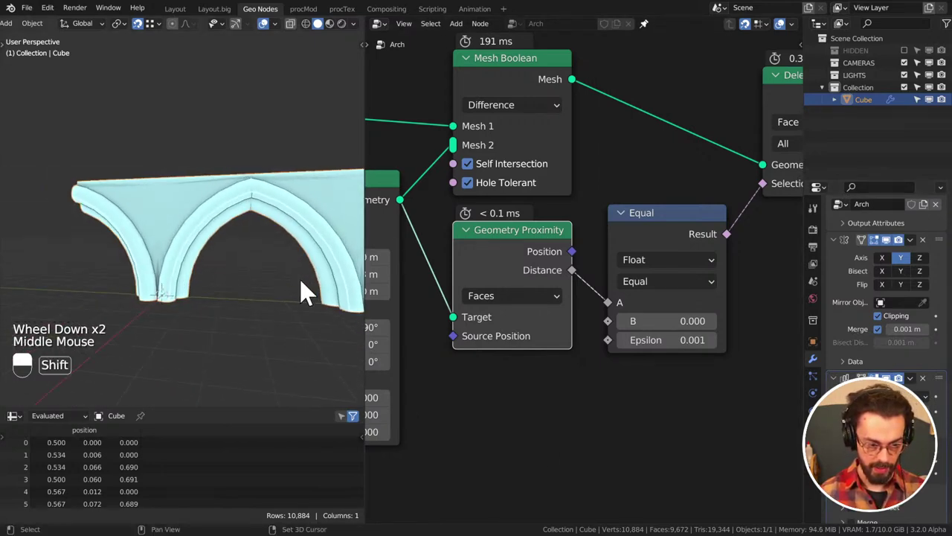
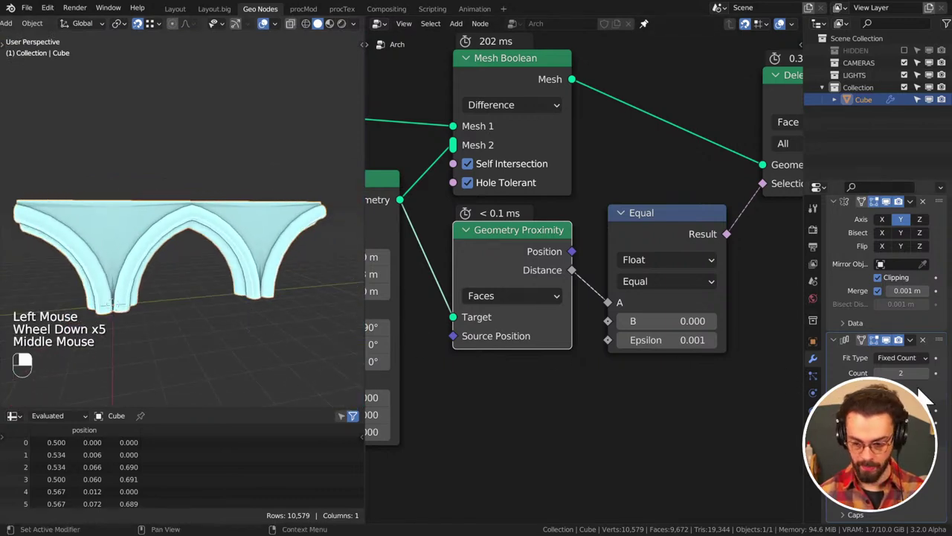
drag(934, 386, 193, 249)
scroll(down, 3)
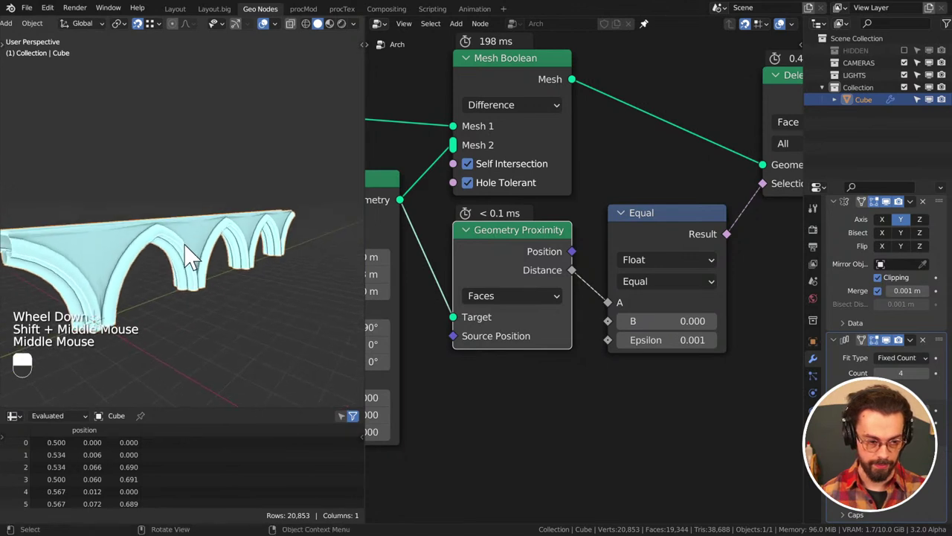
middle_click(285, 247)
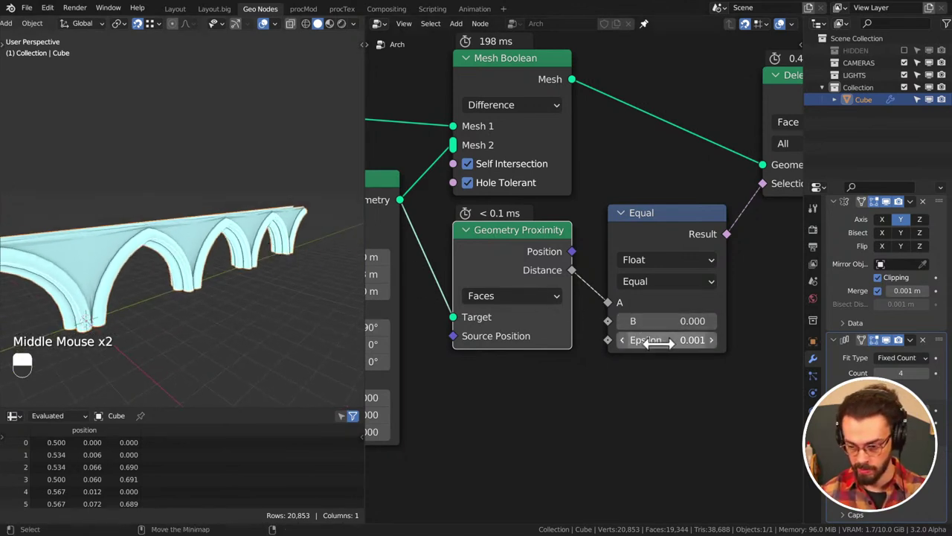
scroll(down, 3)
middle_click(269, 313)
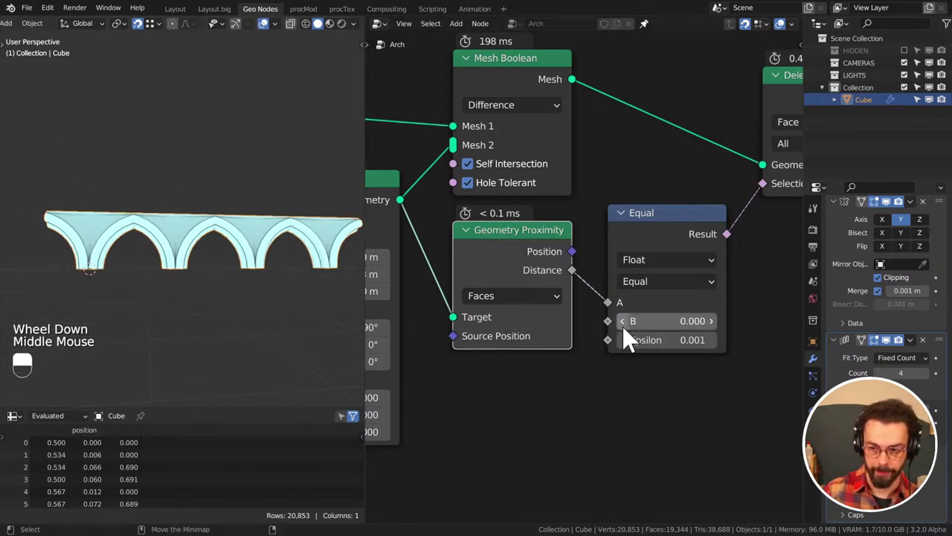
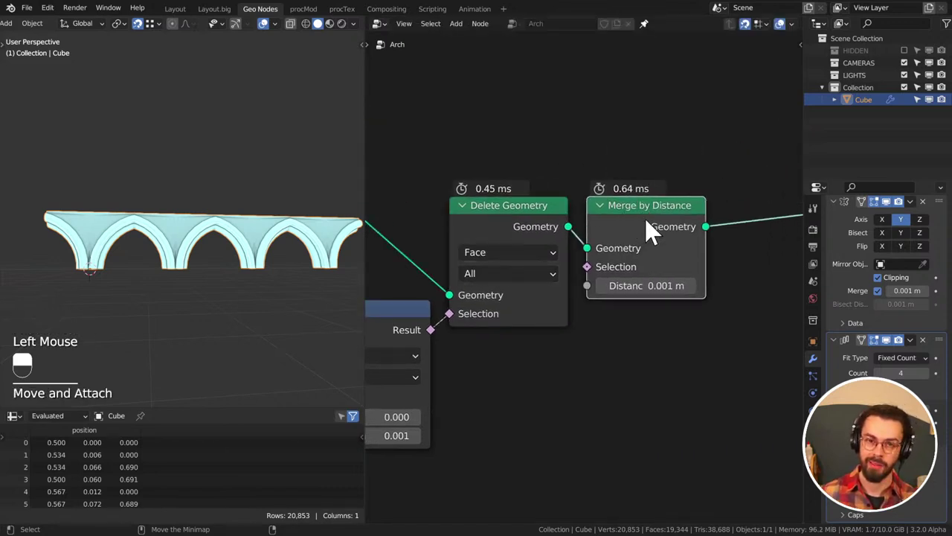
Place Group Output right after Merge by Distance and save CATHEDERAL.blend
middle_click(183, 284)
middle_click(250, 308)
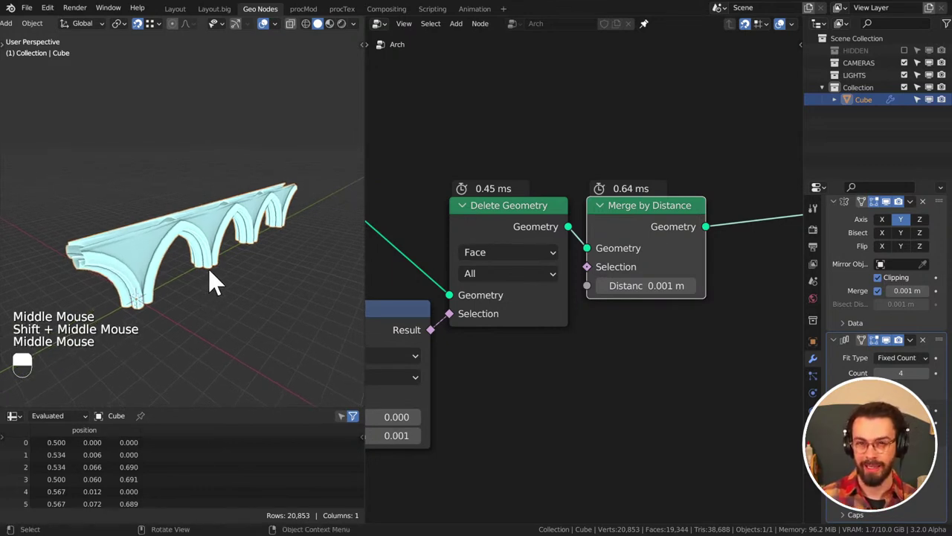
middle_click(733, 186)
scroll(down, 3)
middle_click(259, 233)
click(763, 244)
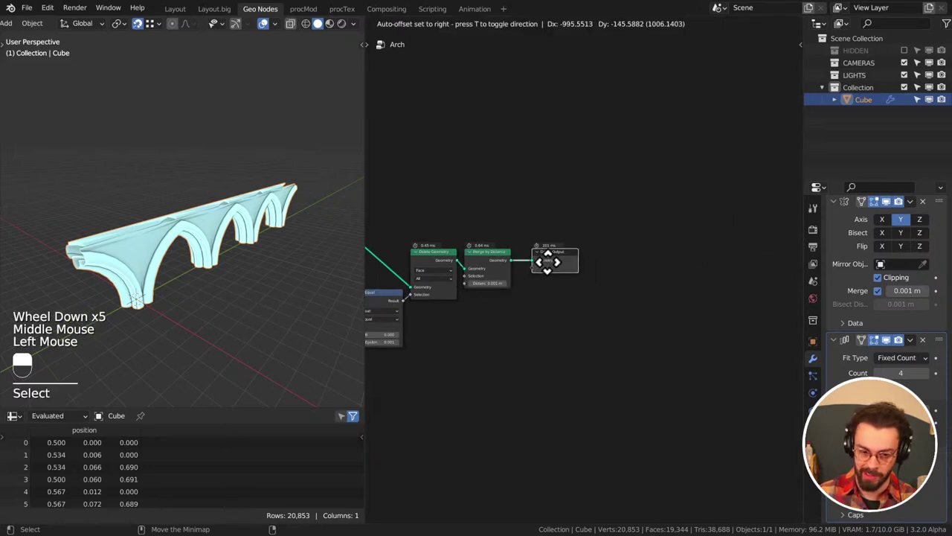
key(ctrl+s)
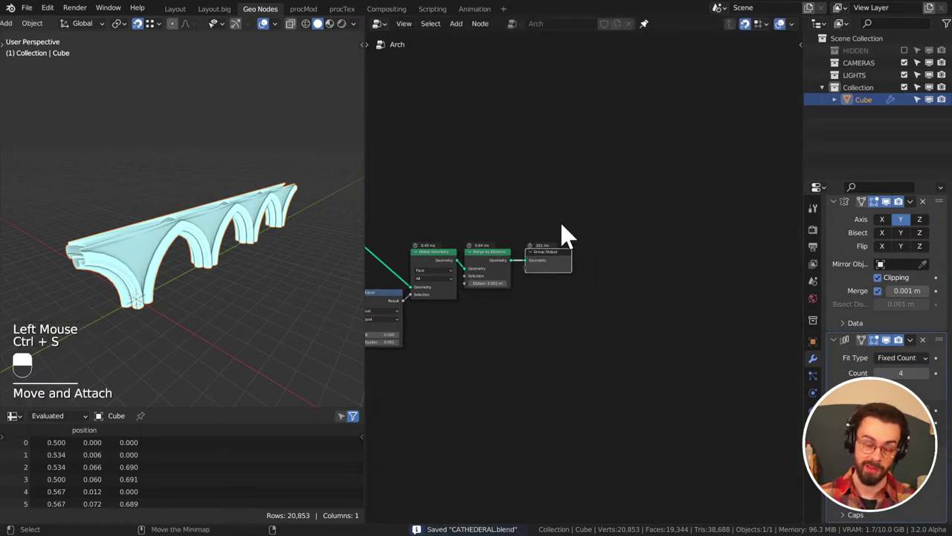
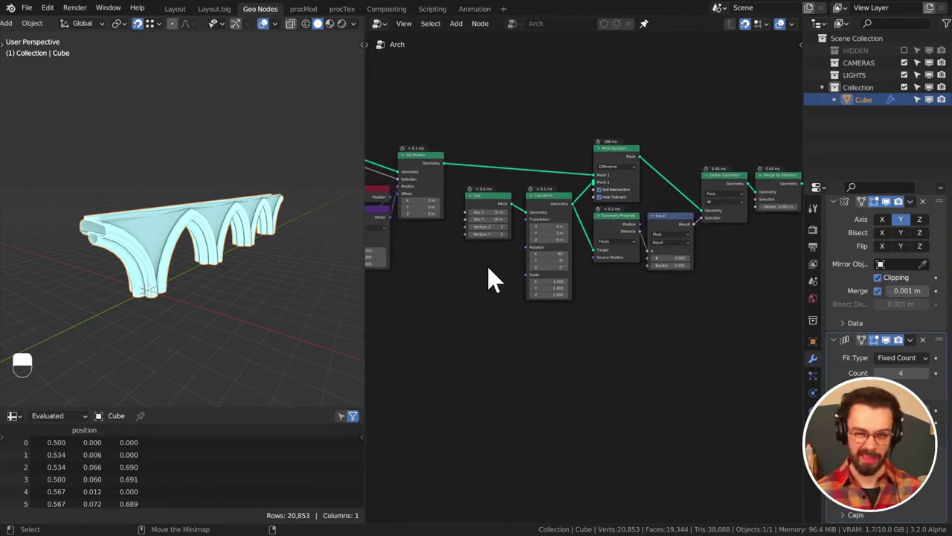
Orbit around the arch row and pan the node tree toward the output nodes
middle_click(272, 282)
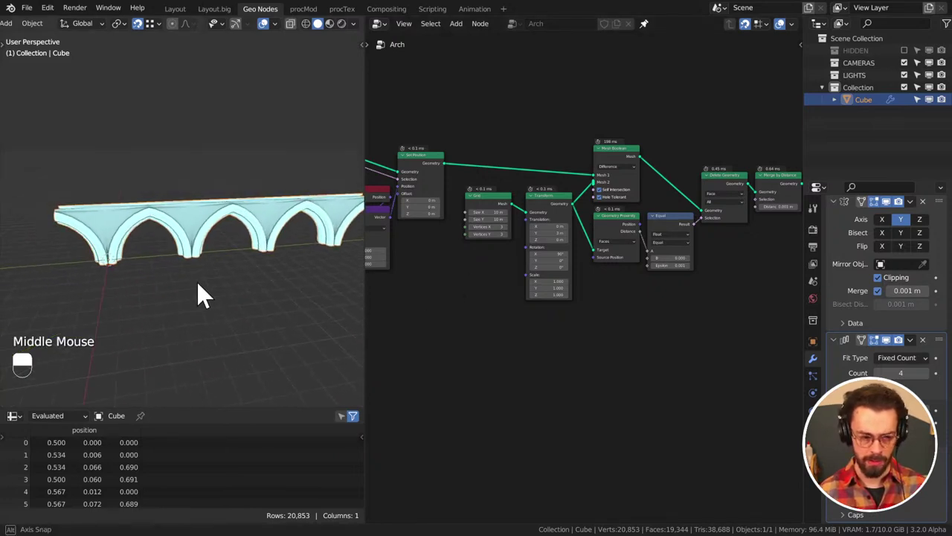
drag(277, 254, 243, 250)
scroll(down, 3)
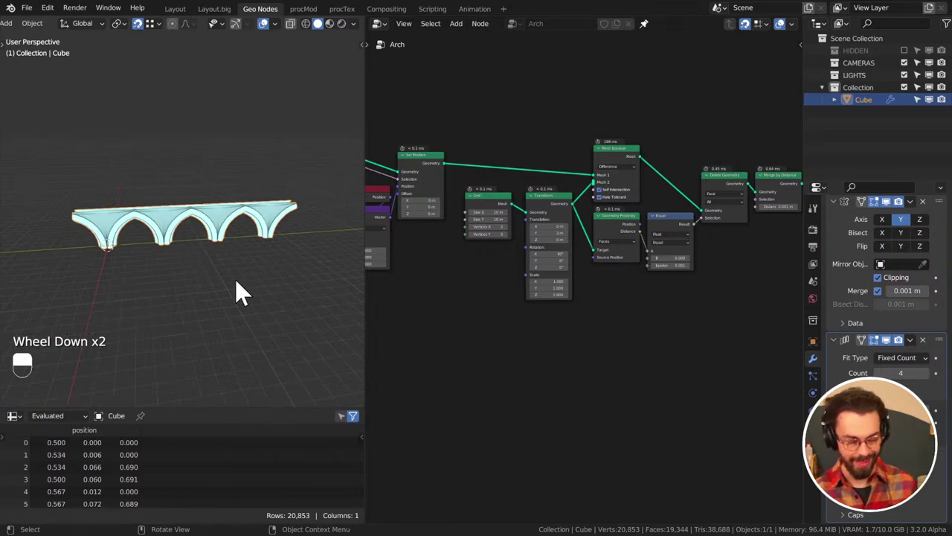
scroll(up, 3)
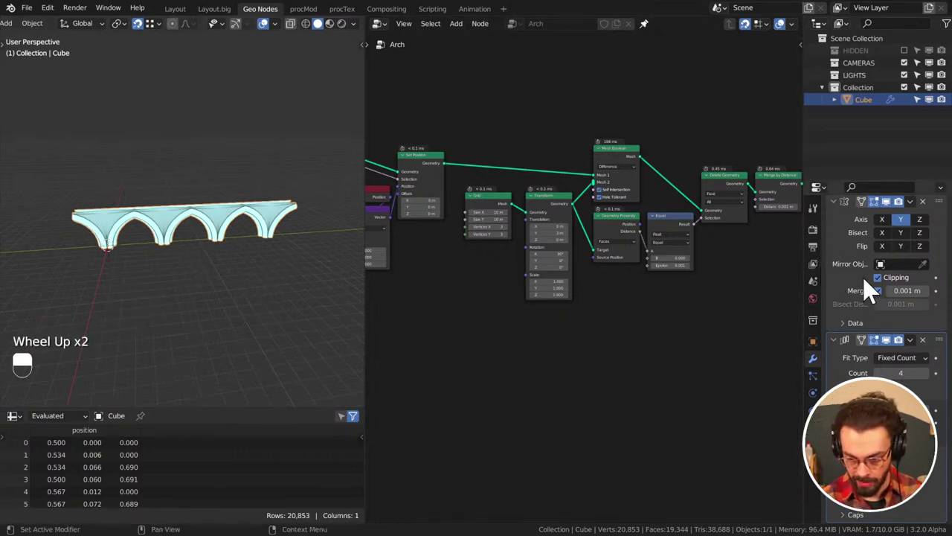
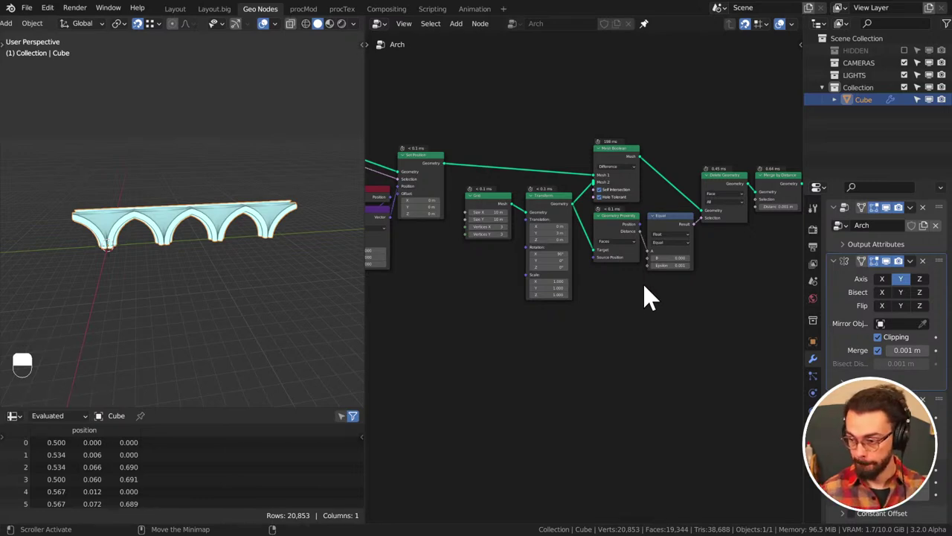
middle_click(672, 291)
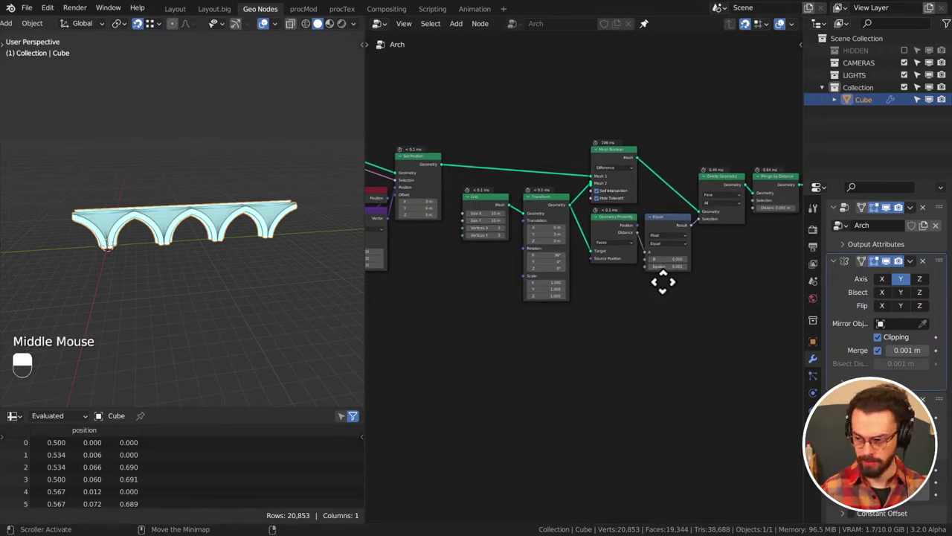
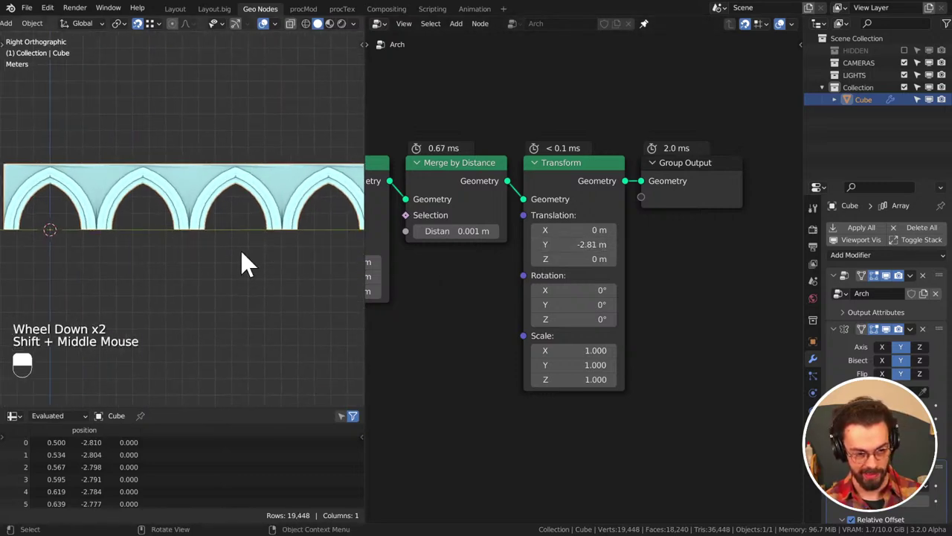
Snap the 3D cursor in Right Ortho to the base point where two arches meet
middle_click(173, 264)
scroll(up, 3)
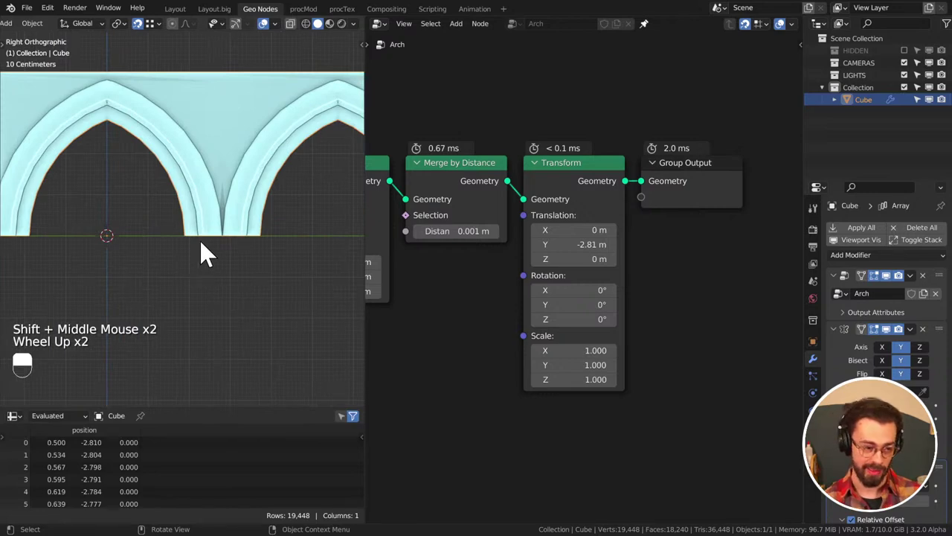
key(d)
click(185, 245)
key(d)
key(d)
click(234, 243)
key(d)
key(d)
middle_click(200, 299)
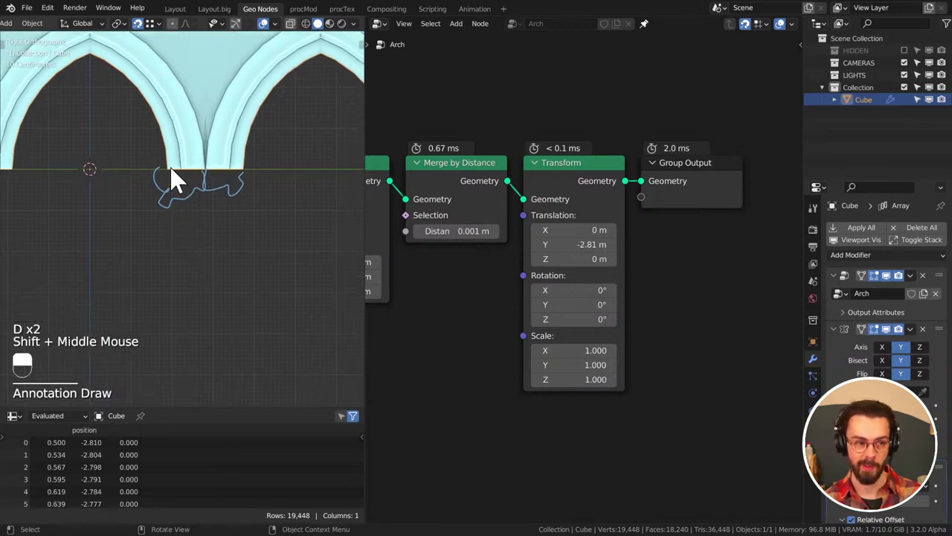
key(d)
click(178, 200)
key(d)
key(d)
key(d)
key(d)
click(239, 203)
key(d)
middle_click(236, 296)
scroll(down, 3)
key(d)
click(200, 288)
key(d)
key(d)
click(208, 299)
key(d)
key(d)
key(d)
click(206, 329)
key(d)
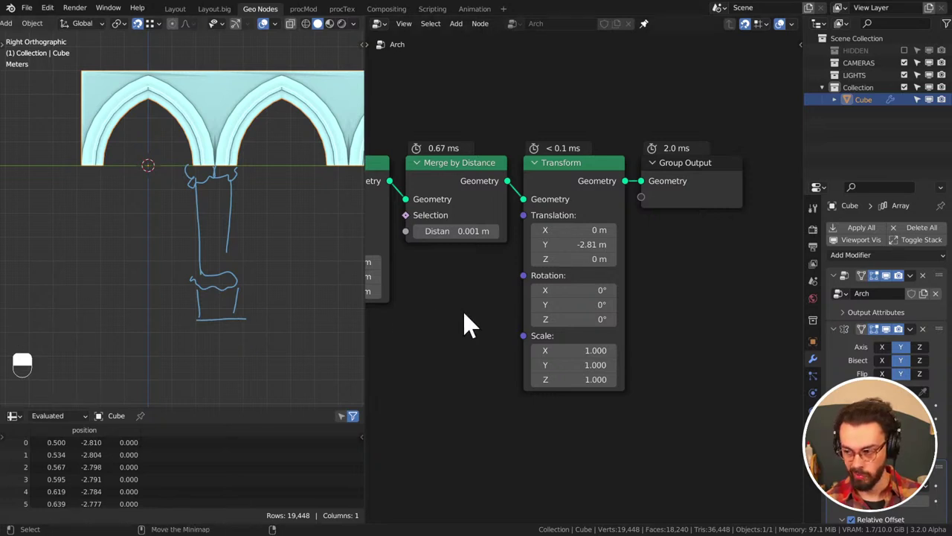
Save the cathedral file after panning to the bend nodes
middle_click(451, 309)
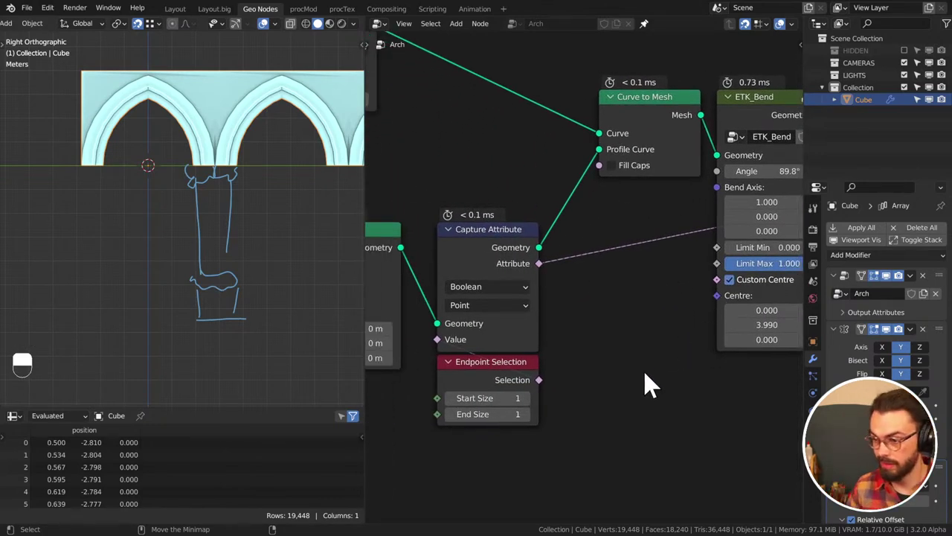
key(ctrl+s)
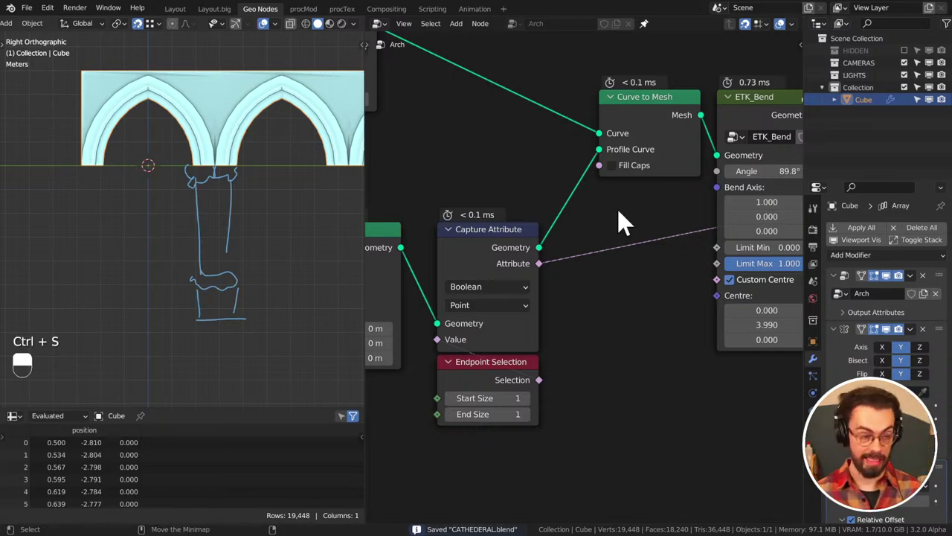
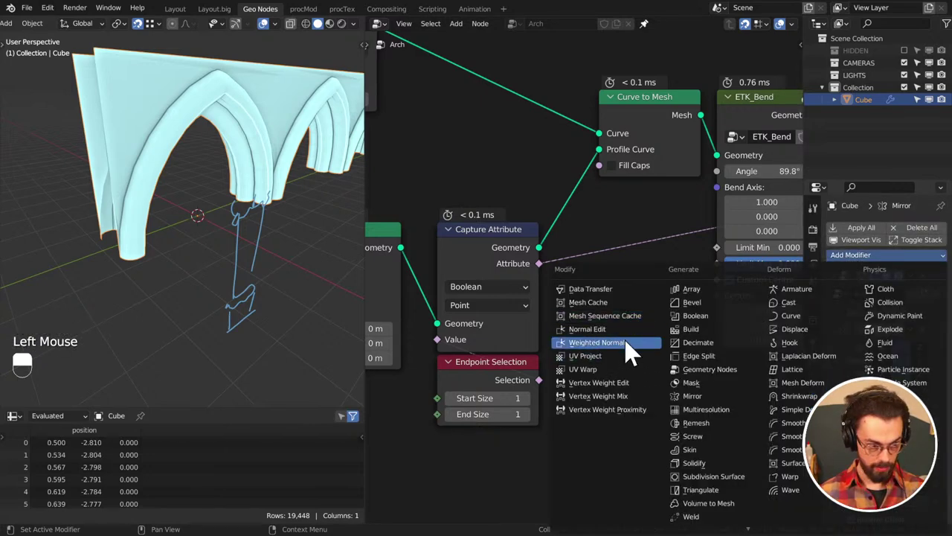
Add a Weighted Normal modifier to smooth the arch shading
scroll(down, 3)
scroll(up, 3)
scroll(down, 3)
middle_click(264, 173)
middle_click(241, 189)
middle_click(139, 150)
scroll(up, 3)
click(287, 35)
Orbit close along the arch edges and underside to inspect the shading
scroll(up, 3)
middle_click(142, 212)
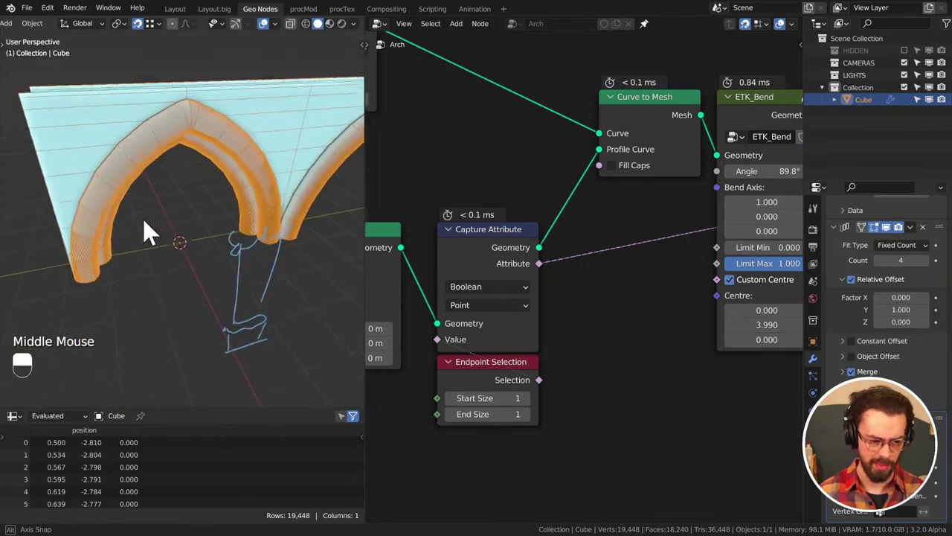
click(282, 33)
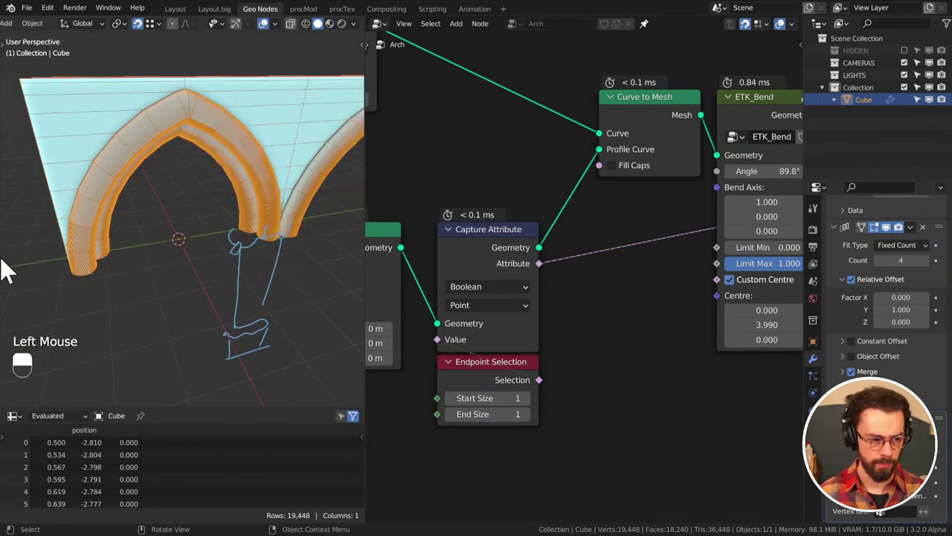
middle_click(71, 255)
drag(89, 272, 284, 43)
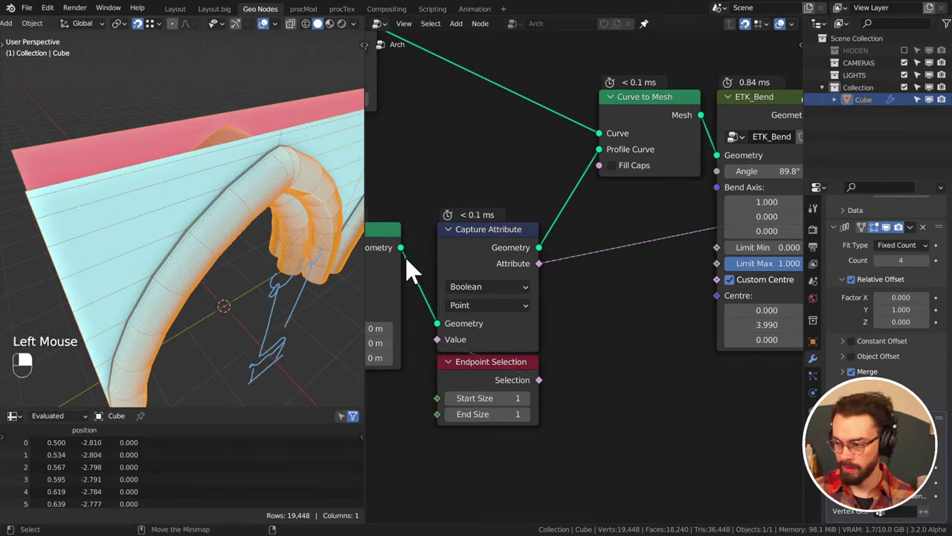
middle_click(677, 247)
scroll(down, 3)
scroll(down, 3)
middle_click(504, 300)
Move the Position and Cylindrical to Cartesian nodes compactly beneath the Set Position nodes
drag(657, 342, 673, 211)
key(g)
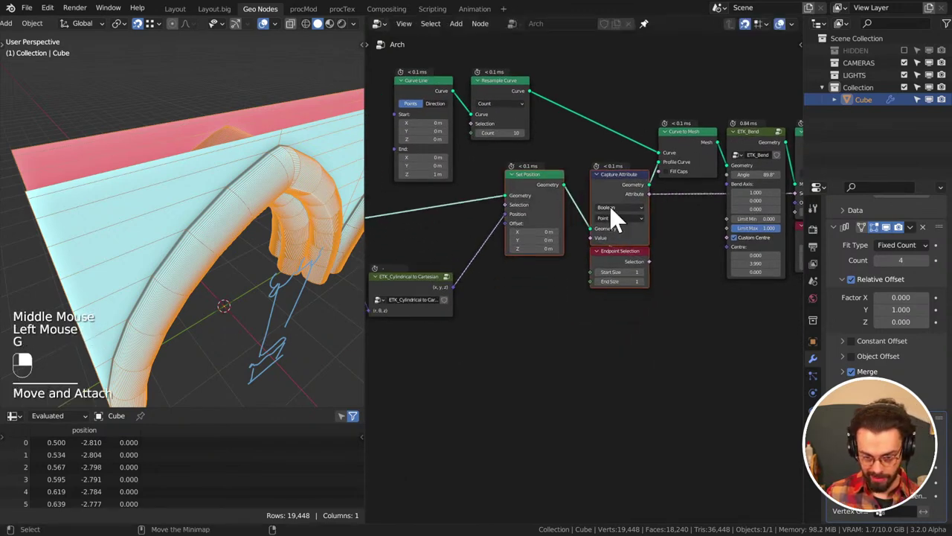
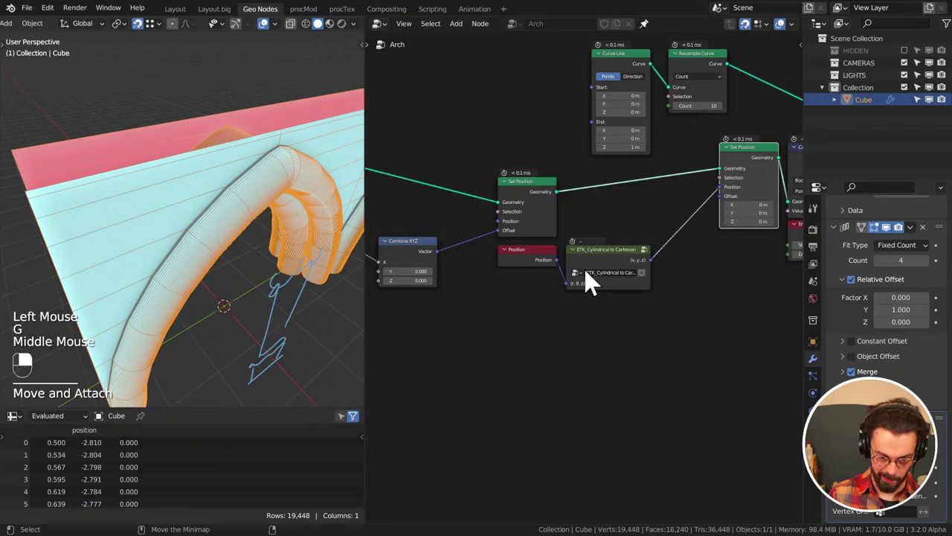
click(543, 192)
middle_click(543, 191)
key(g)
drag(645, 377, 552, 347)
key(g)
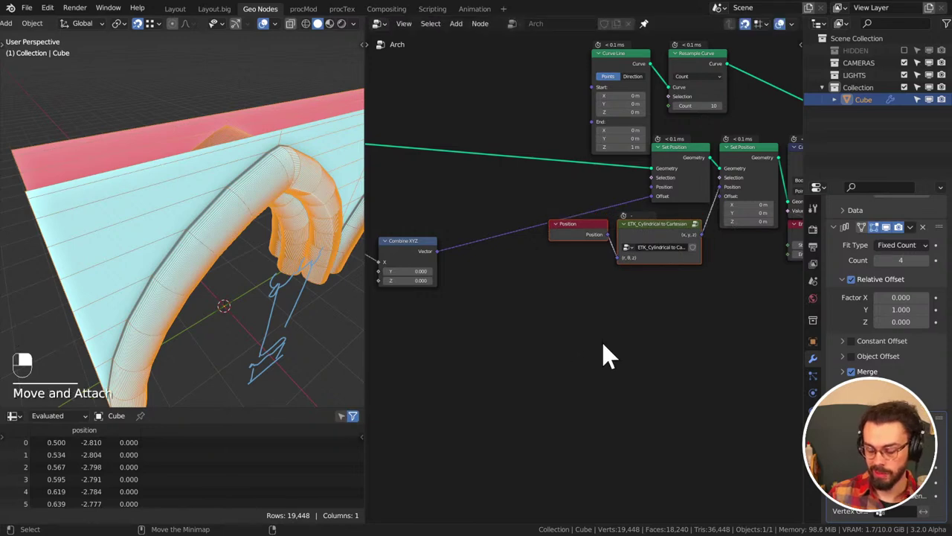
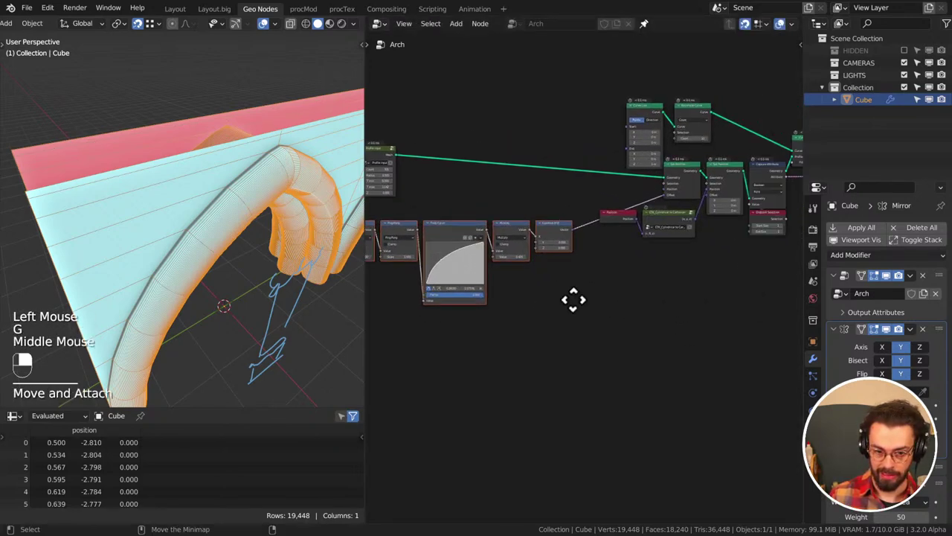
Move the Curve Line and Resample Curve nodes to sit compactly above the Set Position nodes
key(g)
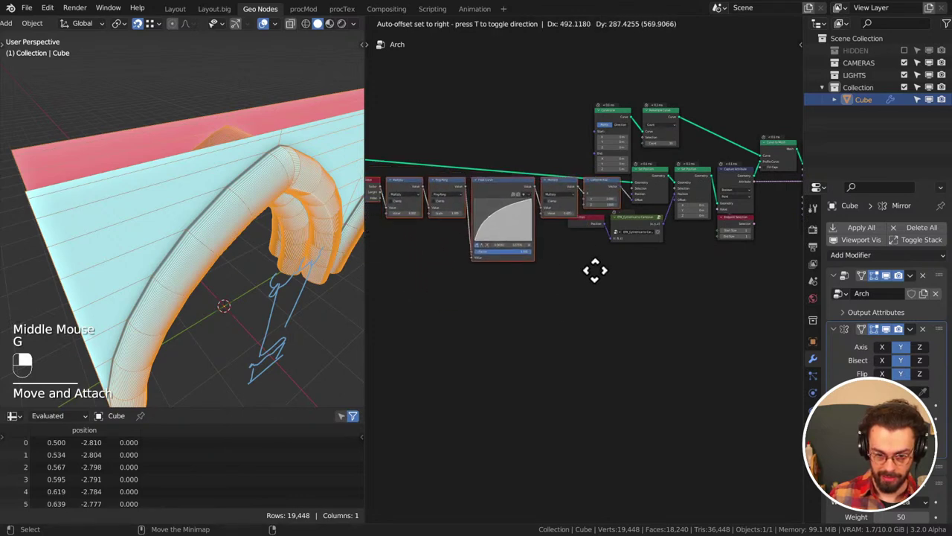
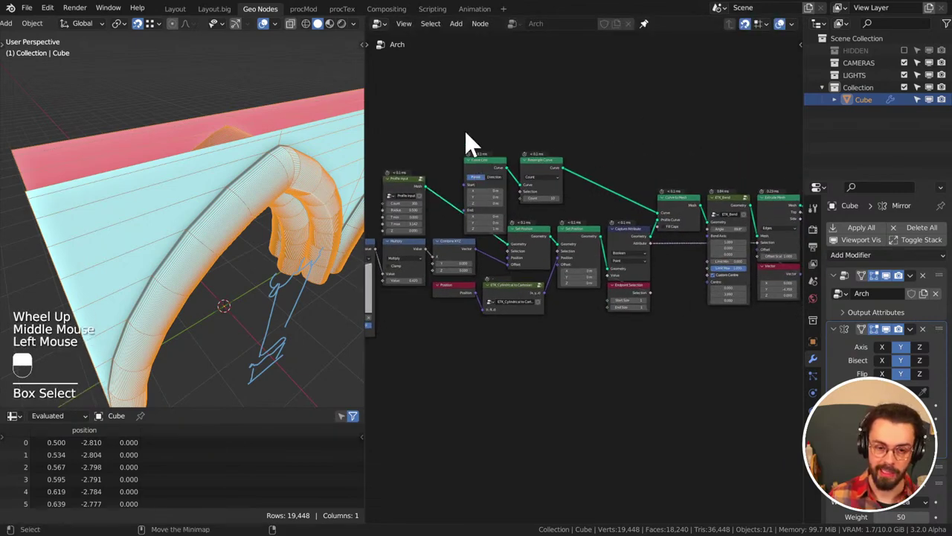
key(g)
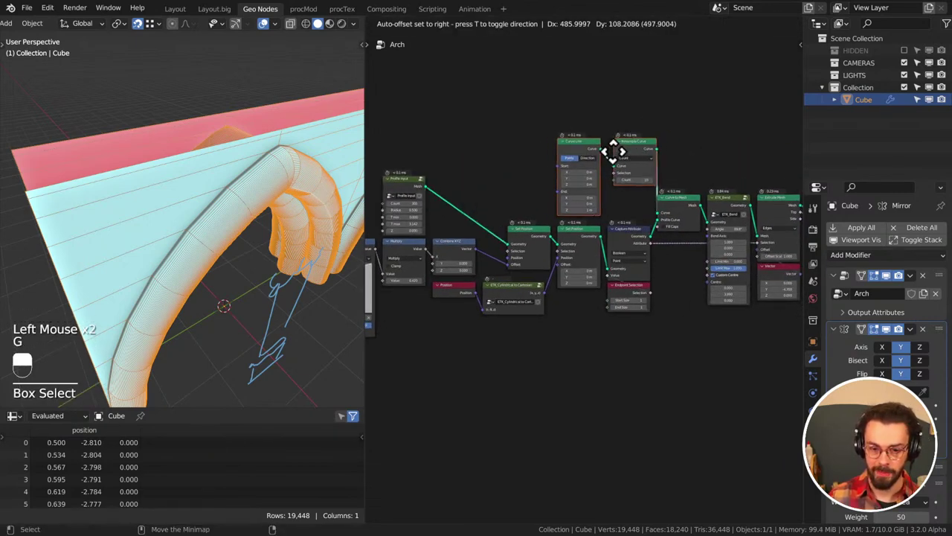
drag(617, 154, 627, 136)
key(g)
click(627, 135)
key(g)
right_click(686, 153)
click(684, 151)
drag(685, 151, 300, 273)
Save CATHEDERAL.blend and switch the viewport to Right Orthographic to view the arches
middle_click(691, 185)
middle_click(639, 193)
key(ctrl+s)
scroll(down, 3)
key(KP_1)
key(KP_3)
middle_click(300, 274)
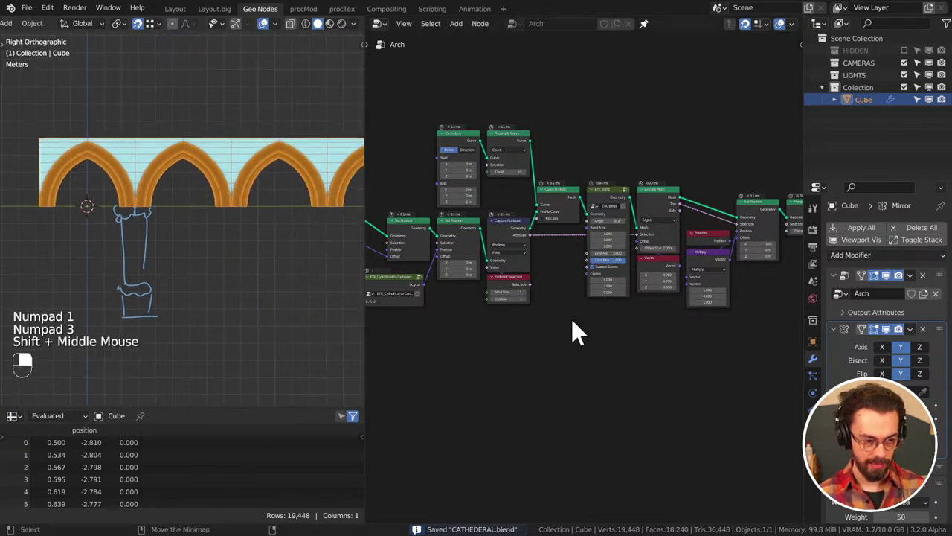
Drag the Float Curve into a rising shape beside Multiply factors 6.000 and 0.420
drag(308, 325, 113, 191)
middle_click(578, 340)
middle_click(524, 312)
scroll(up, 3)
scroll(up, 3)
middle_click(125, 229)
Bring the carved stone facade reference photo up over the Arch node tree
key(d)
drag(151, 196, 542, 10)
key(d)
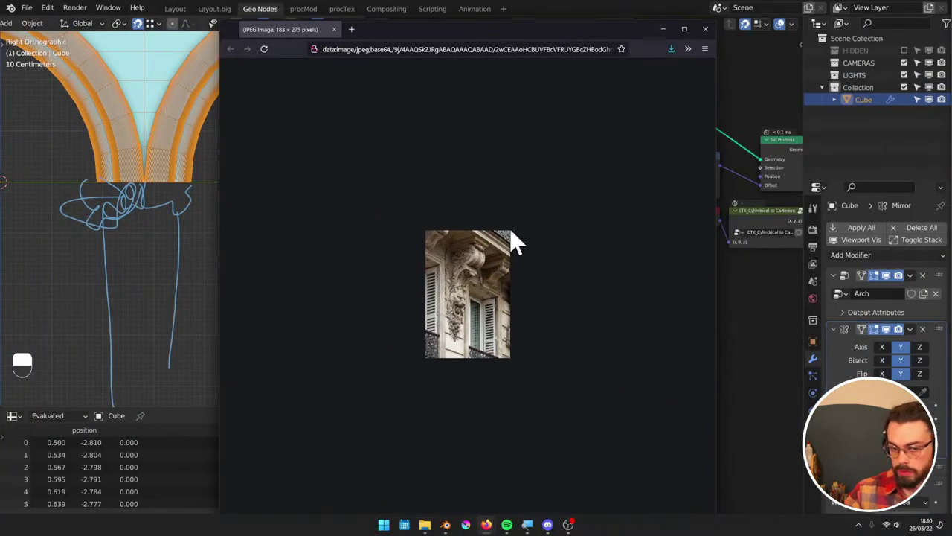
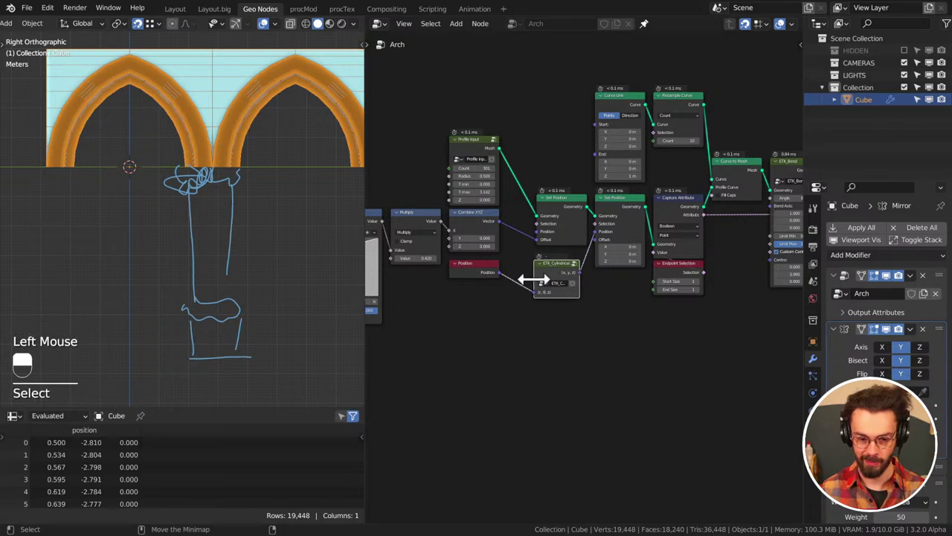
Drop the ETK Cylindrical to Cartesian node between Position and Set Position
click(555, 282)
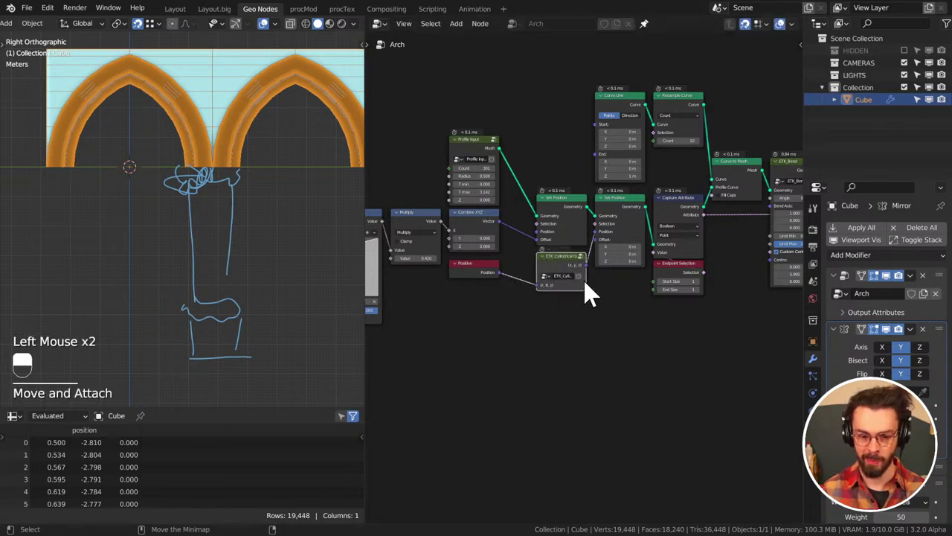
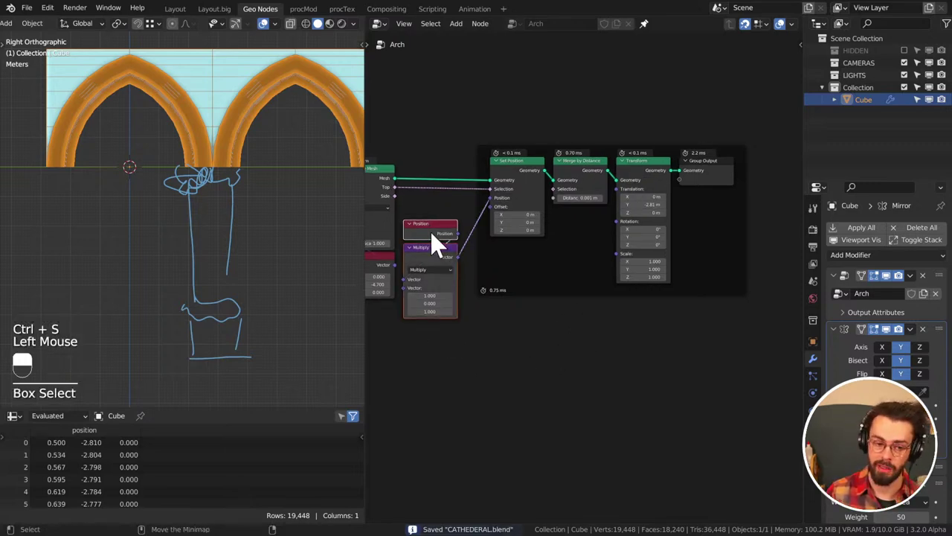
Grab the Position node to stack it above Multiply feeding the Set Position offset
key(g)
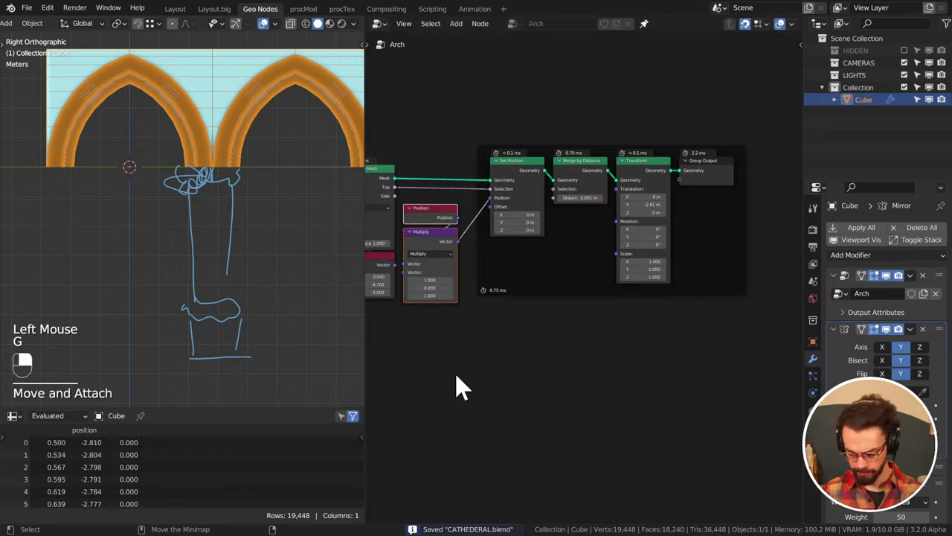
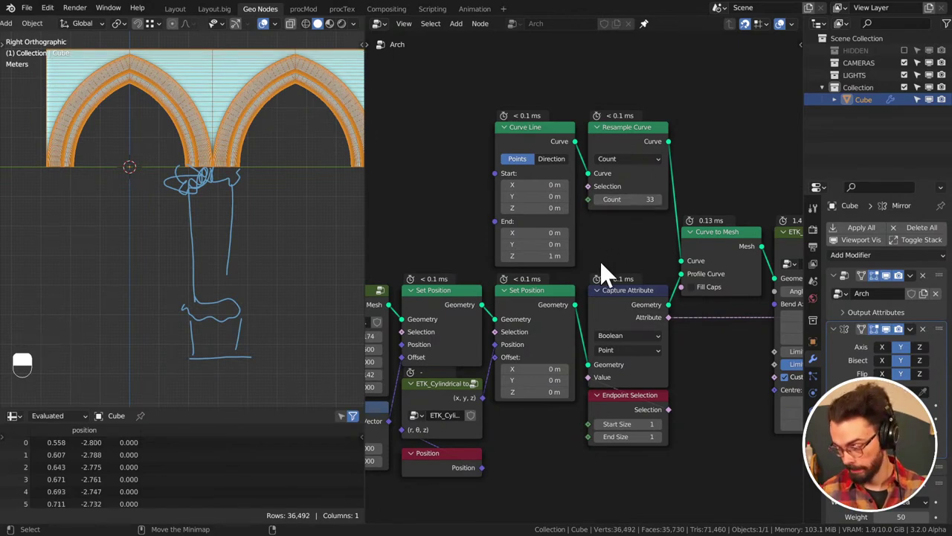
Save CATHEDERAL.blend with the denser 33-count pointed arch
scroll(down, 3)
middle_click(690, 276)
key(ctrl+s)
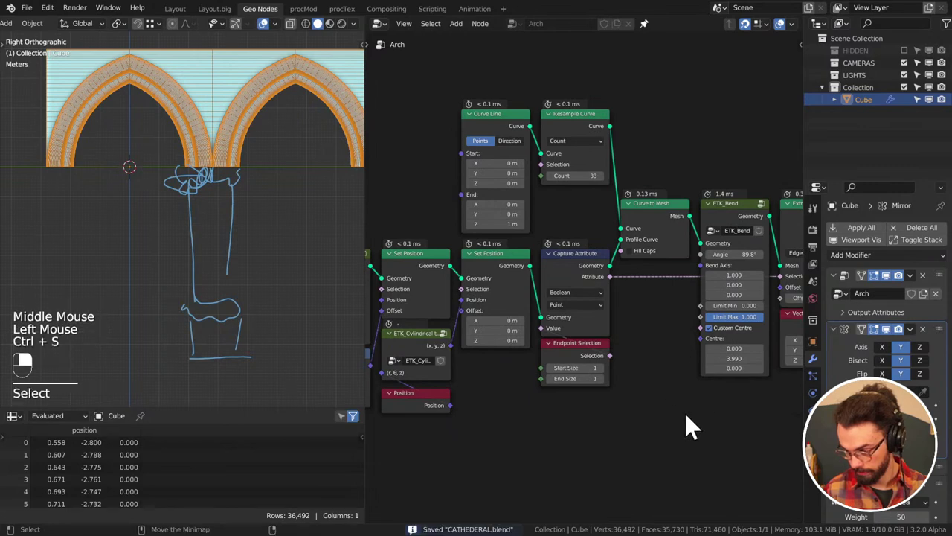
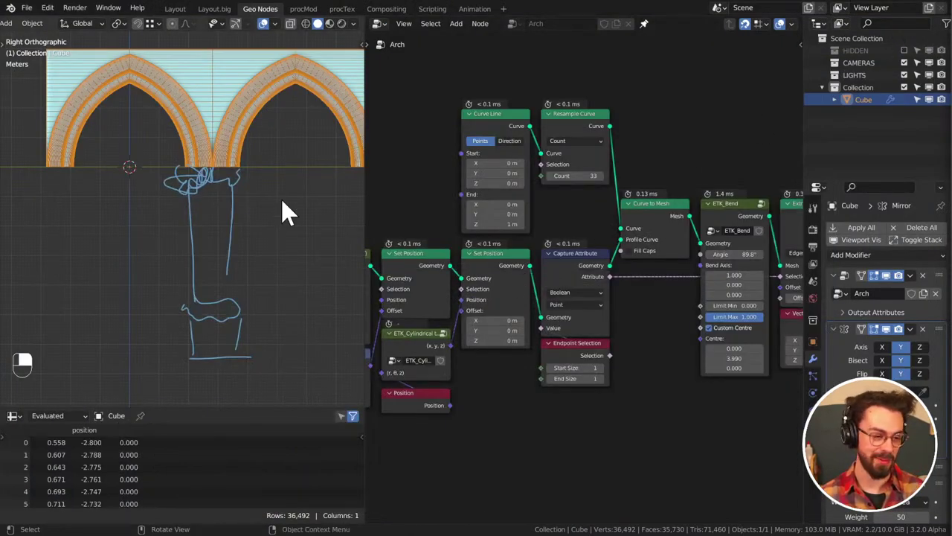
scroll(up, 3)
Zoom out and pan over the start of the Arch geometry node tree
middle_click(236, 171)
scroll(down, 3)
middle_click(243, 173)
middle_click(233, 235)
key(d)
key(d)
middle_click(186, 267)
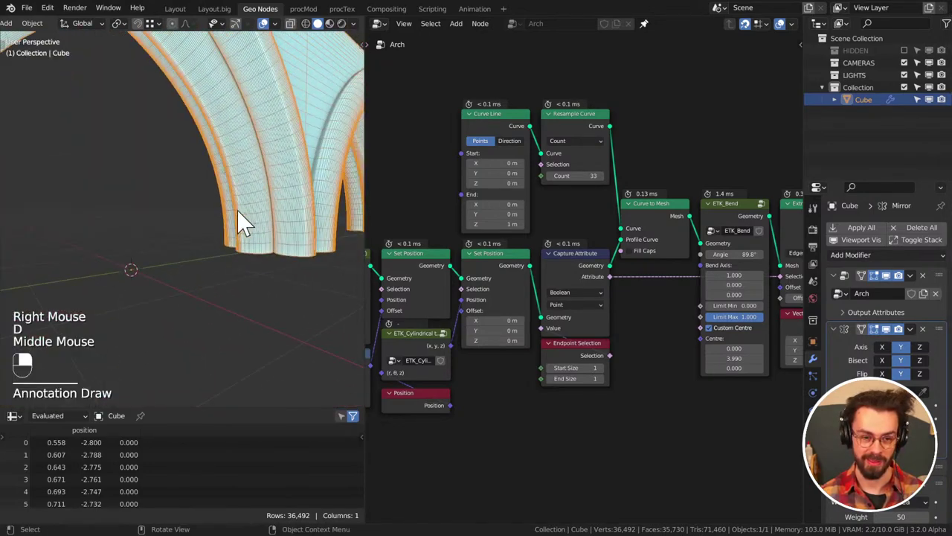
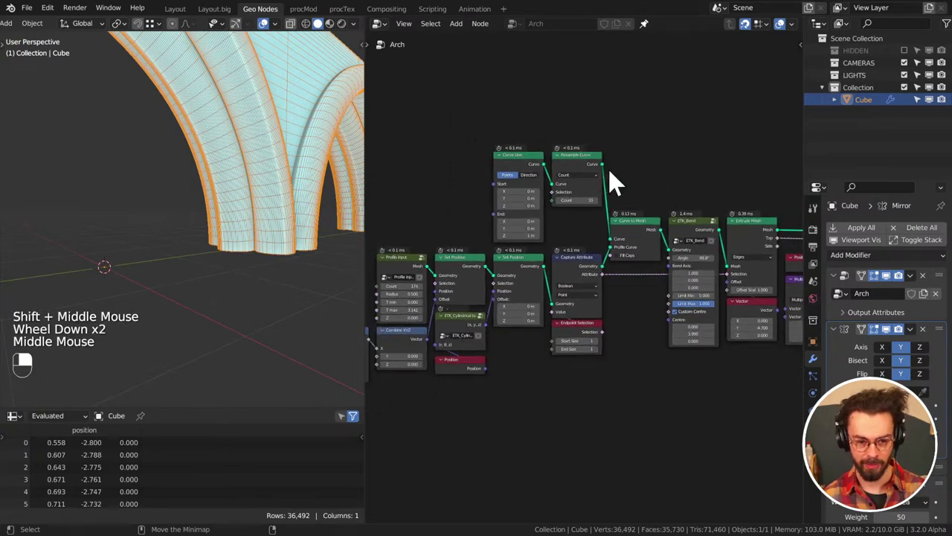
Pan along the remainder of the Arch node tree toward its output
click(526, 167)
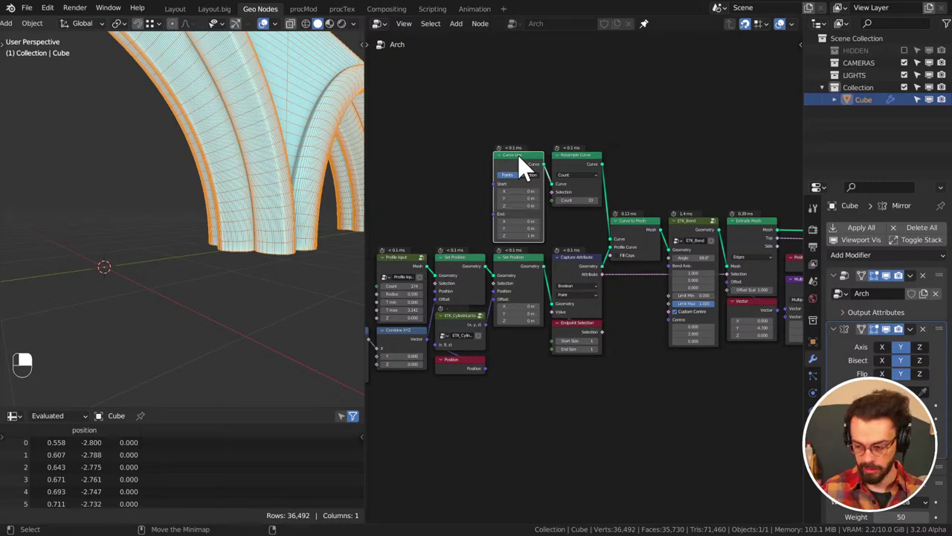
middle_click(687, 236)
middle_click(646, 383)
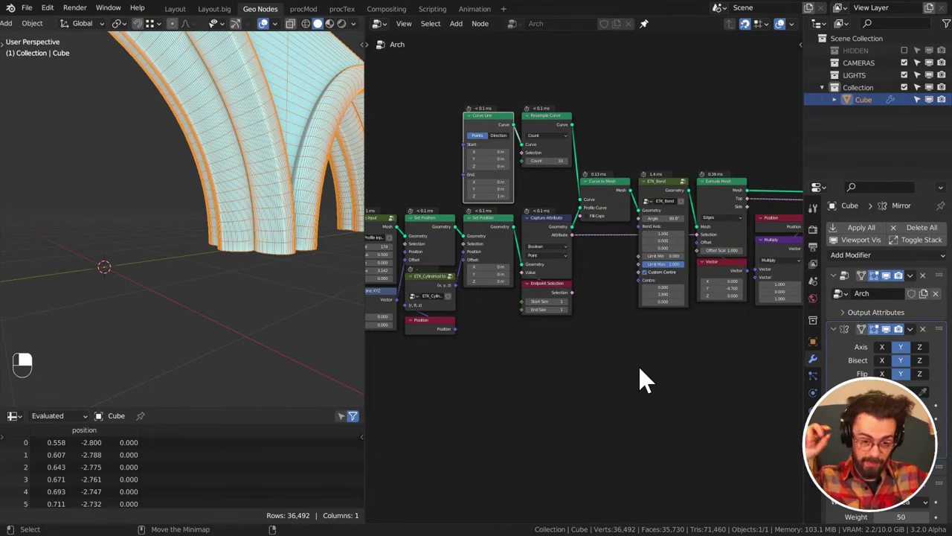
scroll(down, 3)
middle_click(583, 350)
middle_click(538, 349)
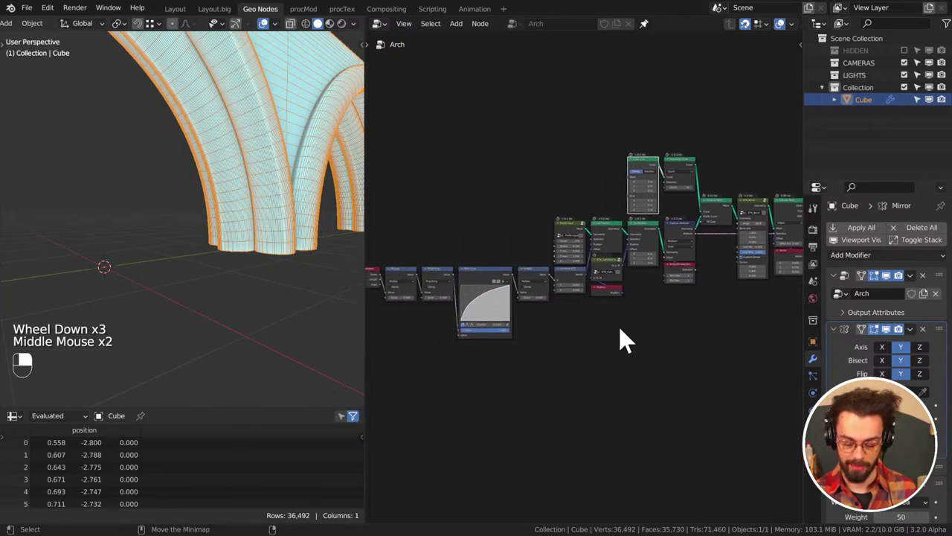
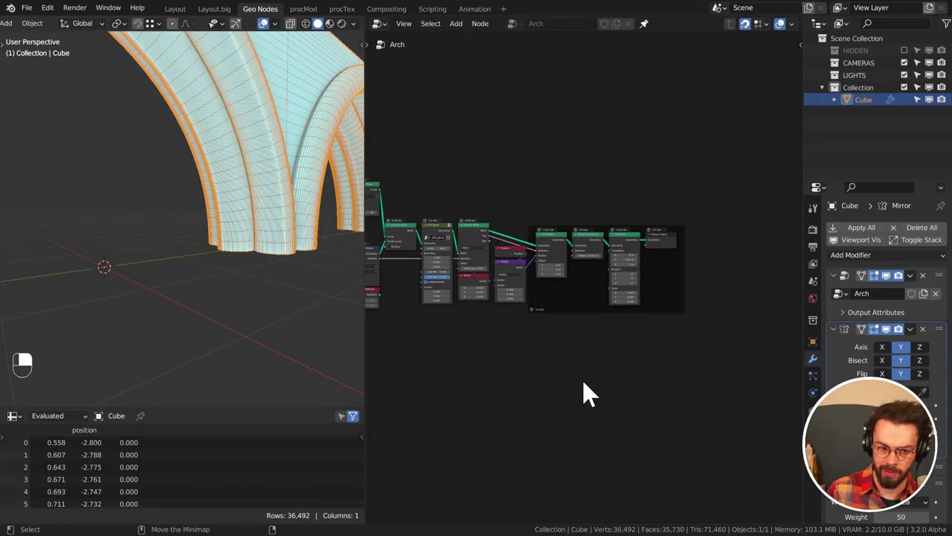
Dismiss and reopen the Add node list, orbiting the arches in the 3D view
click(282, 308)
key(shift+a)
drag(577, 307, 274, 281)
middle_click(263, 260)
scroll(down, 3)
middle_click(273, 266)
middle_click(254, 285)
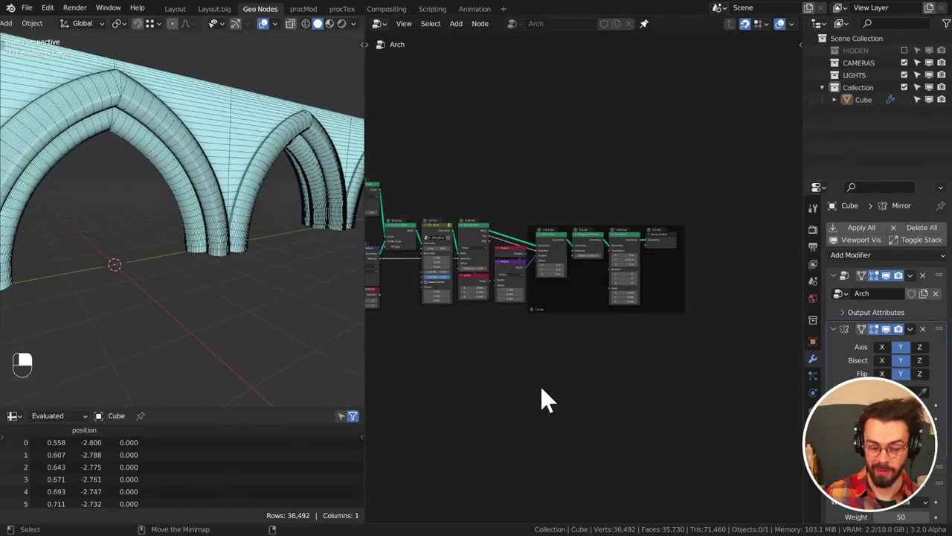
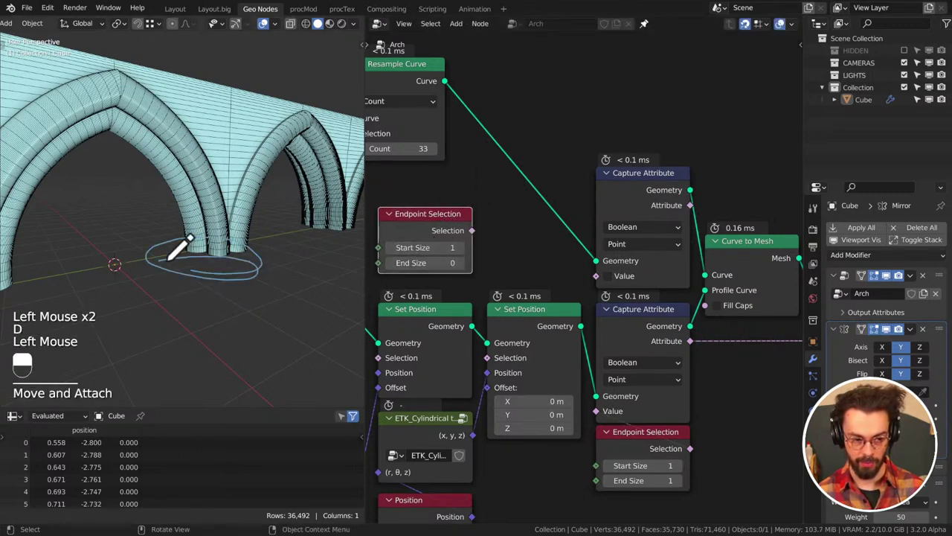
Connect the new Endpoint Selection node into the Capture Attribute Value socket
key(d)
click(471, 245)
middle_click(463, 138)
middle_click(563, 209)
click(651, 217)
key(g)
right_click(465, 139)
middle_click(654, 217)
click(533, 233)
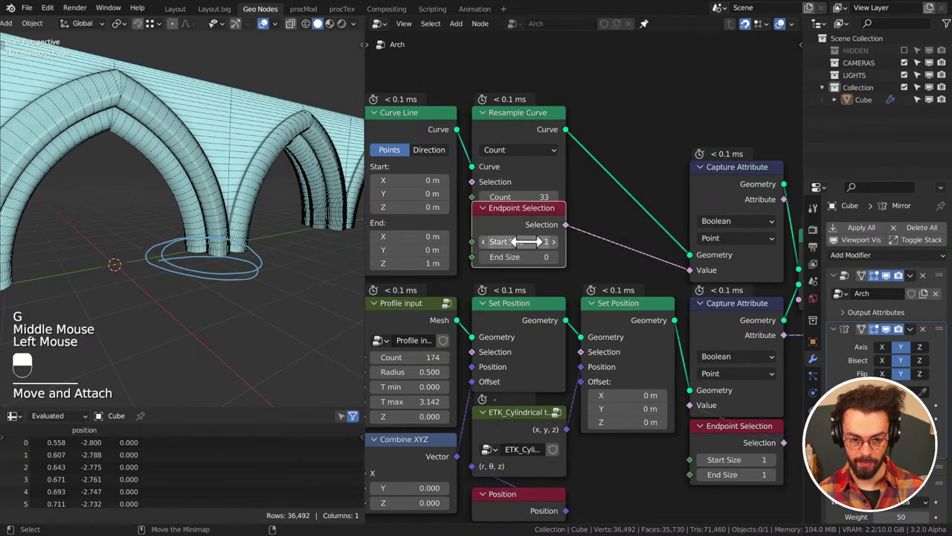
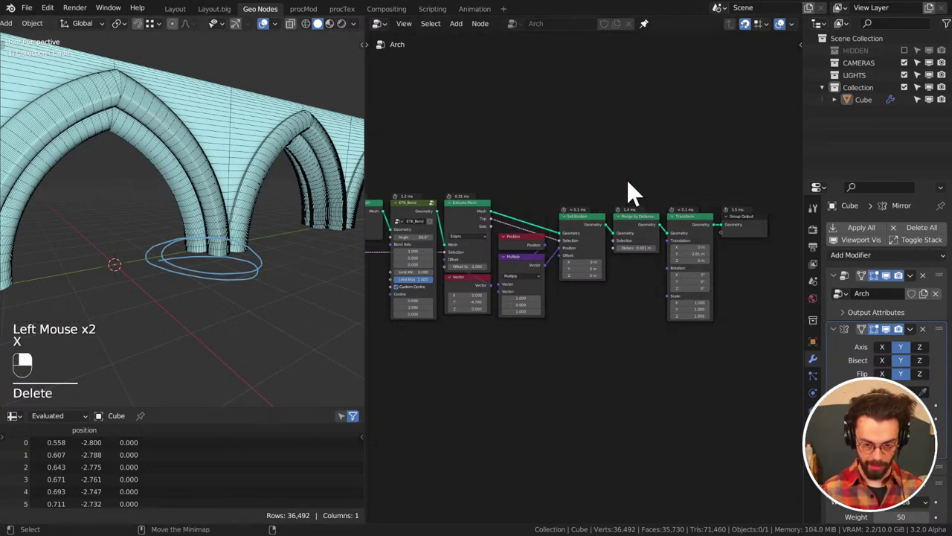
Add a zeroed Vector node and insert it into Extrude Mesh's Offset link
middle_click(736, 238)
drag(704, 296, 738, 199)
key(g)
drag(741, 197, 540, 223)
drag(539, 223, 490, 206)
key(ctrl+x)
middle_click(522, 231)
click(489, 206)
key(shift+d)
drag(489, 206, 731, 226)
scroll(down, 3)
middle_click(558, 207)
drag(547, 204, 731, 225)
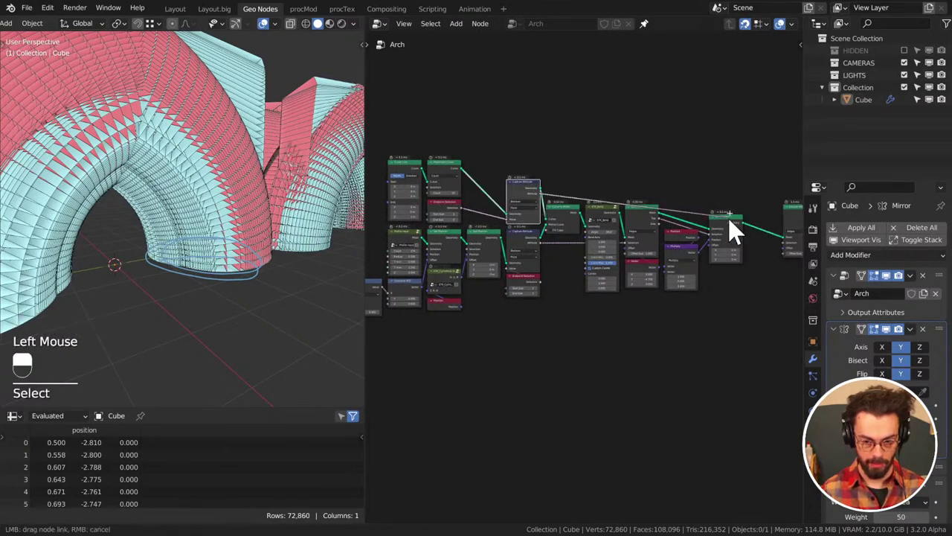
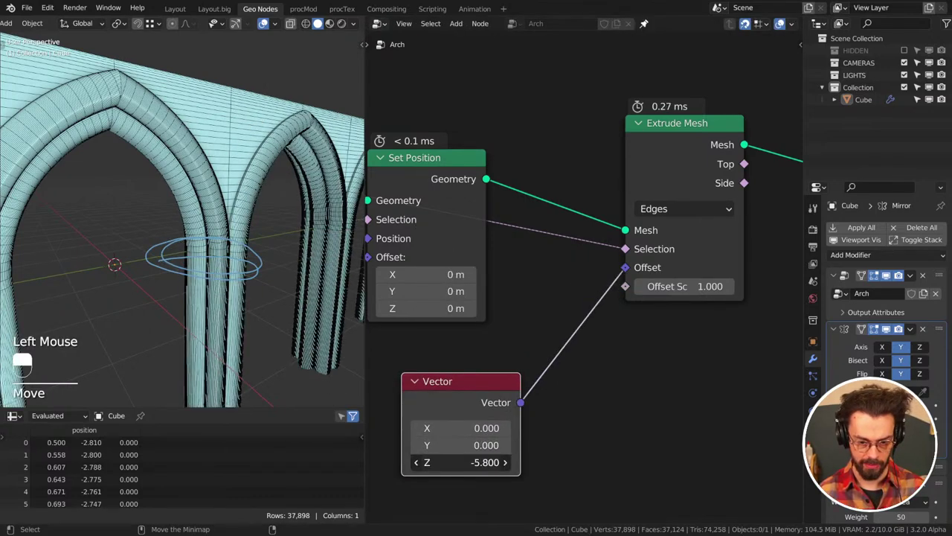
Inspect the arch extrusion from front and side numpad views while orbiting
scroll(down, 3)
key(KP_1)
key(KP_3)
middle_click(255, 272)
click(282, 31)
scroll(up, 3)
key(d)
right_click(206, 157)
key(d)
middle_click(146, 202)
middle_click(159, 174)
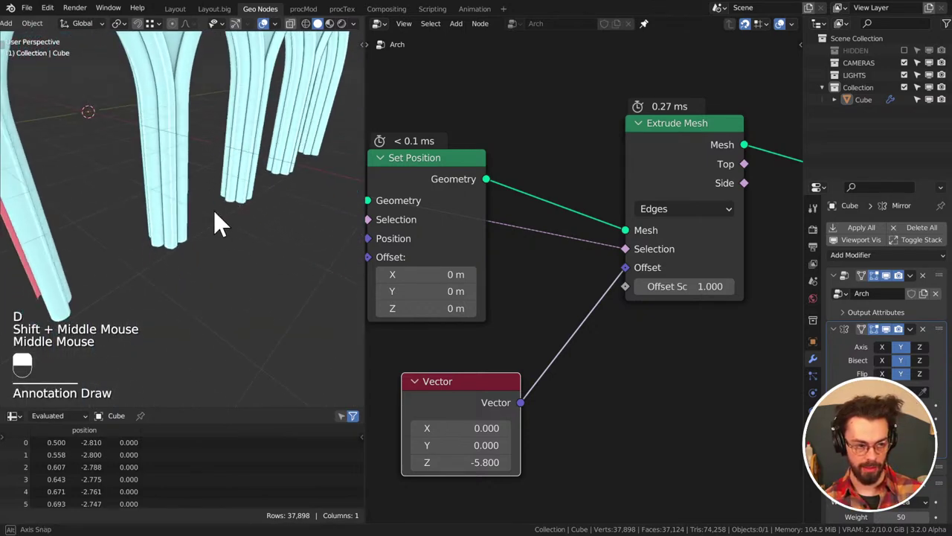
scroll(down, 3)
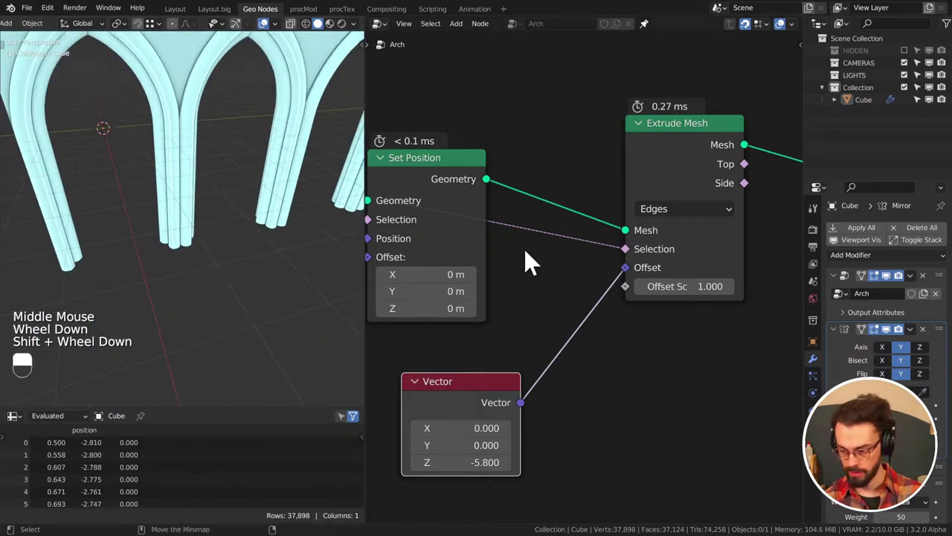
Move the offset Vector node beside Set Position with Z changed from -5.800 to -4.050
middle_click(470, 338)
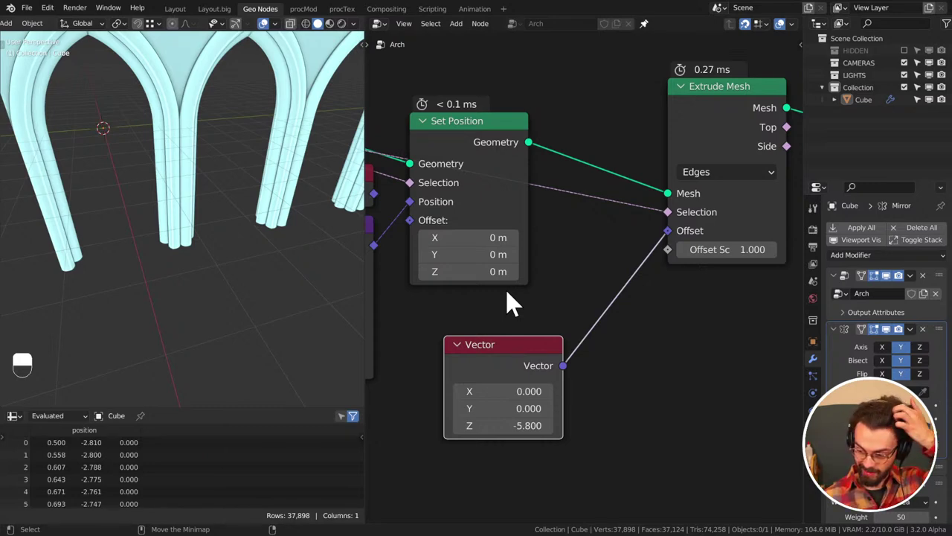
click(507, 361)
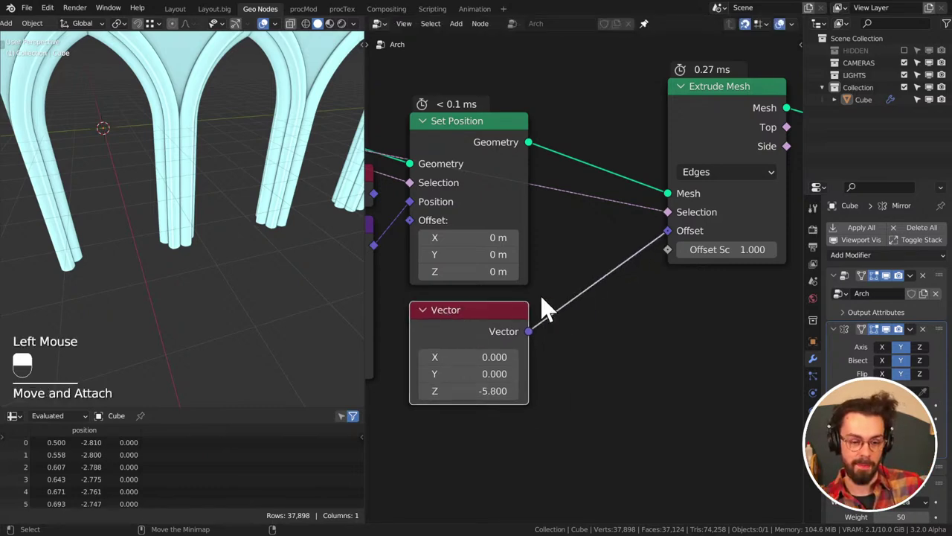
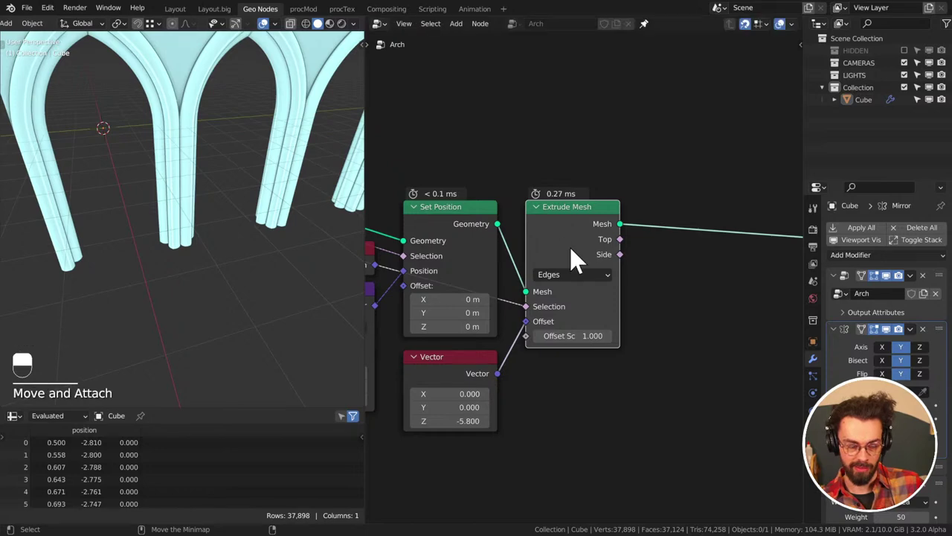
key(KP_1)
key(KP_3)
scroll(down, 3)
middle_click(190, 211)
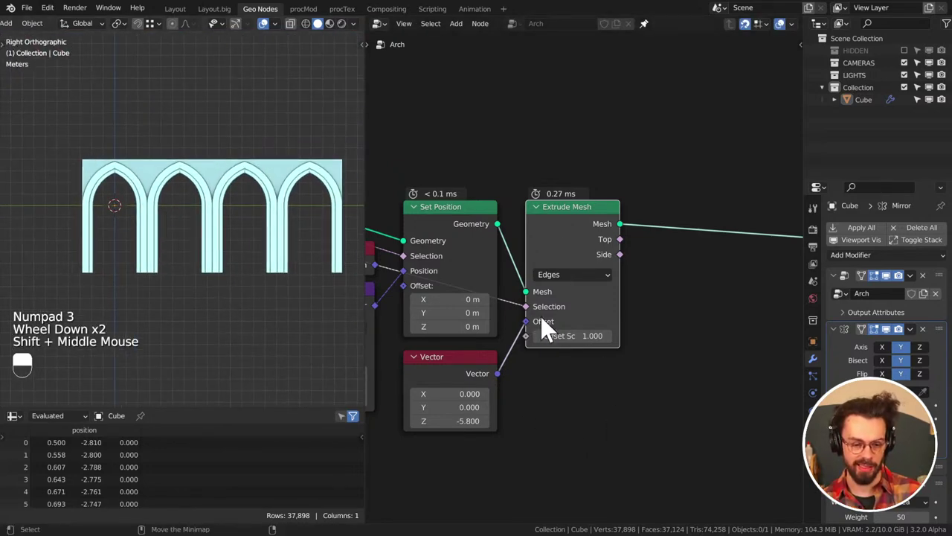
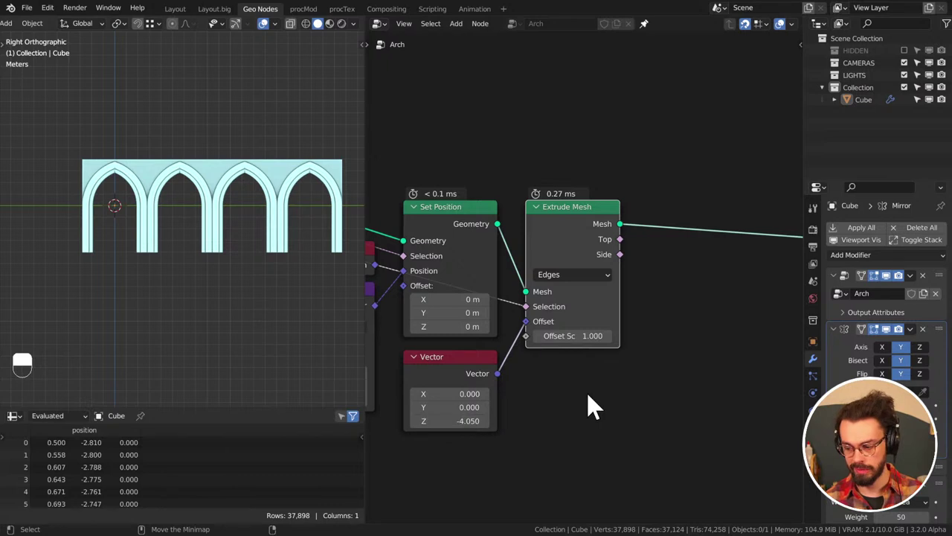
middle_click(682, 301)
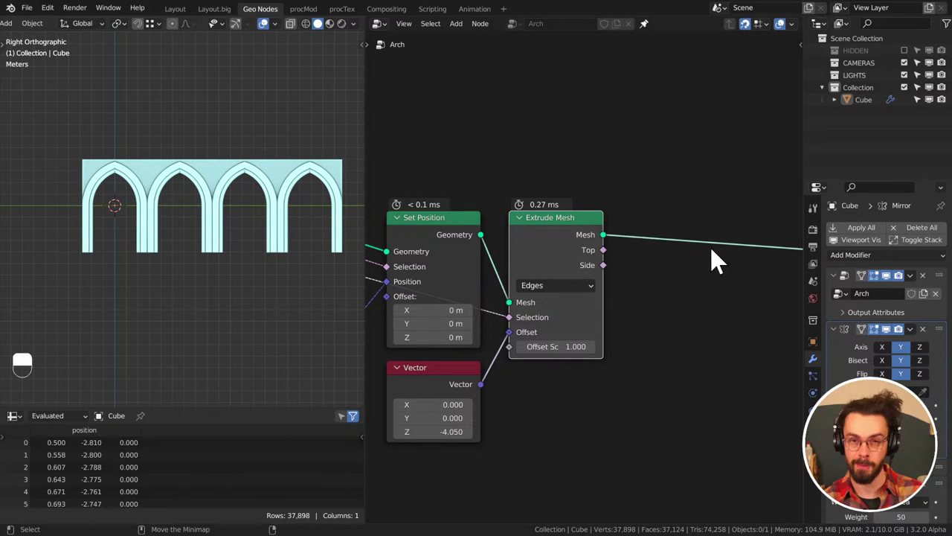
middle_click(604, 264)
click(615, 440)
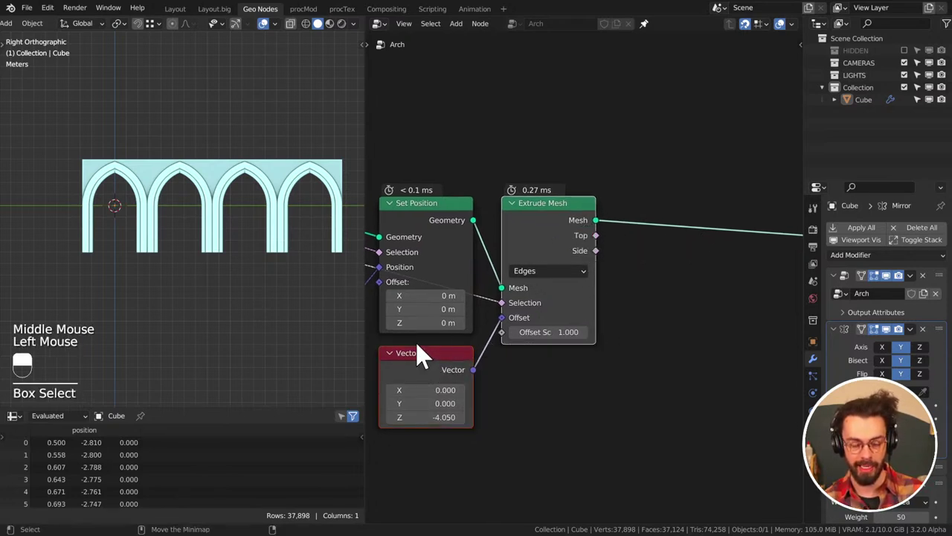
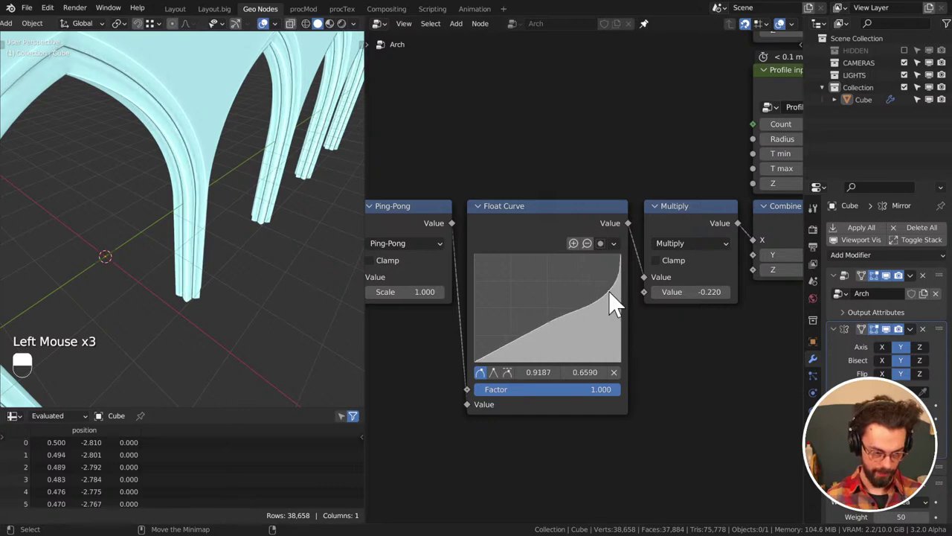
Add control points bending the Float Curve profile, orbiting to check the mouldings
scroll(up, 3)
middle_click(169, 328)
middle_click(190, 309)
middle_click(218, 258)
click(556, 329)
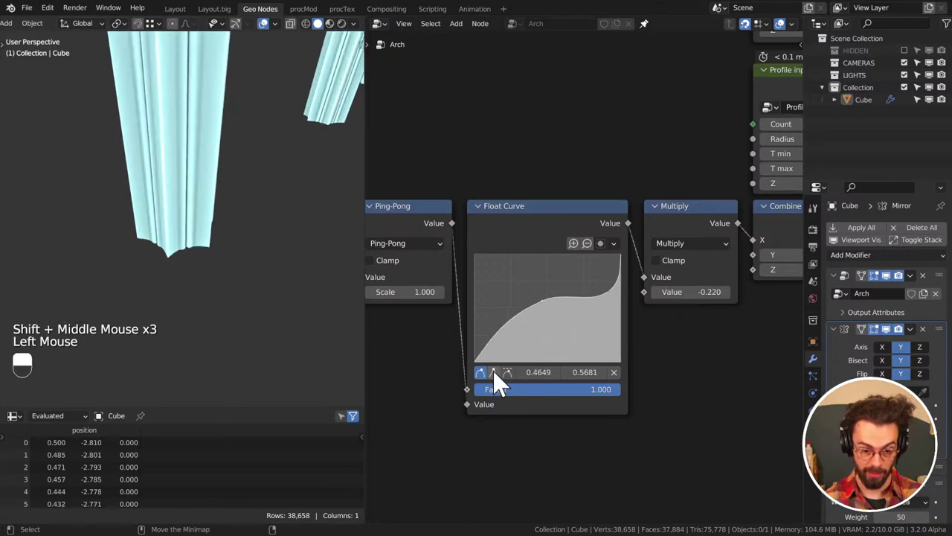
click(512, 337)
click(530, 359)
middle_click(252, 223)
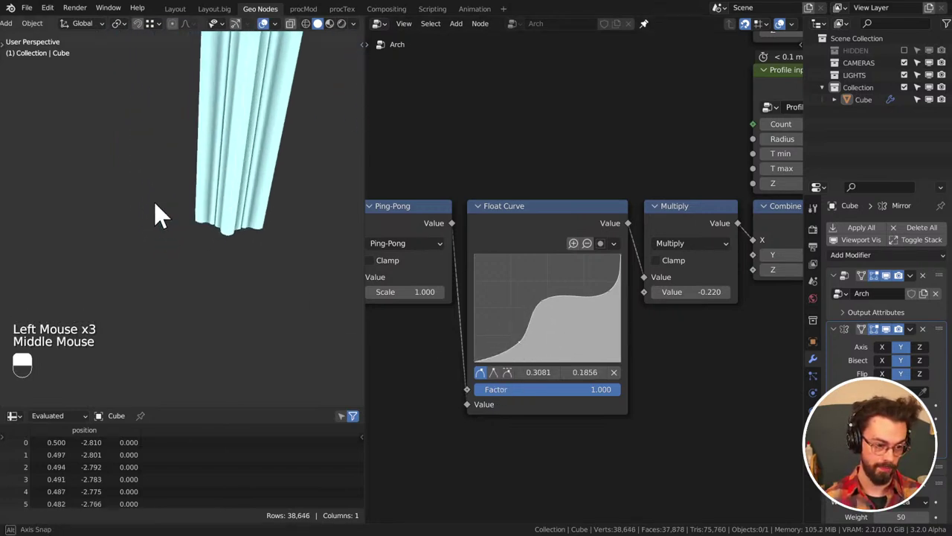
scroll(down, 3)
middle_click(225, 202)
middle_click(256, 282)
middle_click(205, 221)
scroll(up, 3)
middle_click(259, 268)
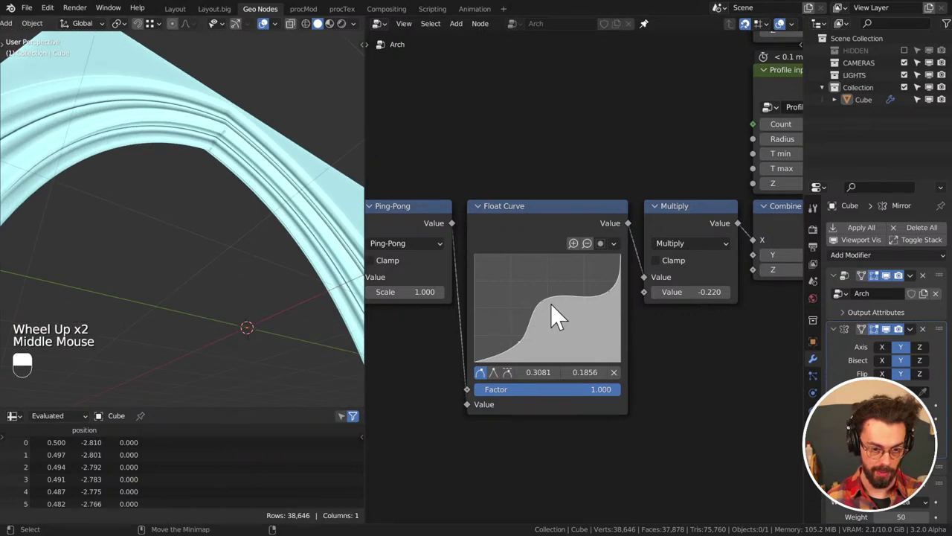
Raise the middle and fine-tune lower and upper points into an S-bend near 0.9355, 0.6477
click(5, 214)
click(5, 215)
drag(175, 243, 201, 270)
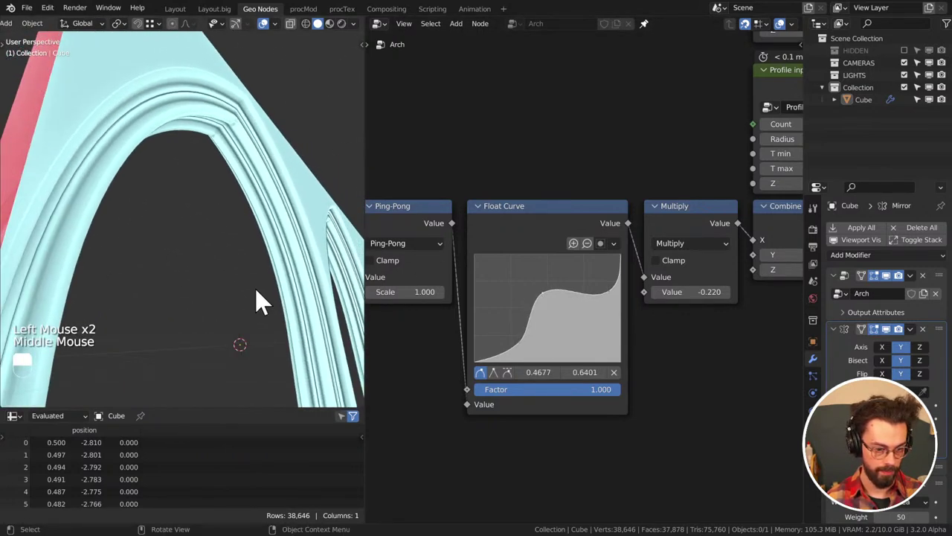
click(527, 354)
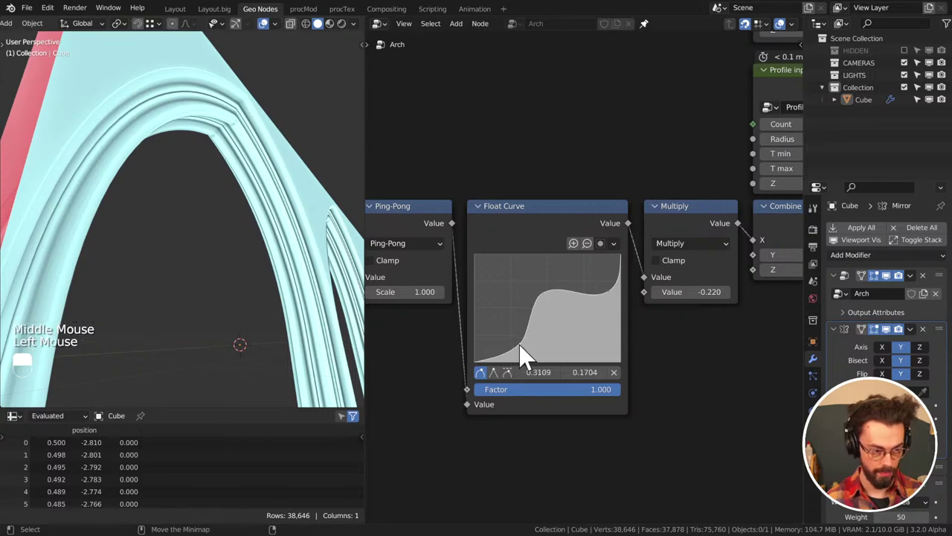
click(551, 301)
click(554, 305)
click(559, 304)
click(547, 308)
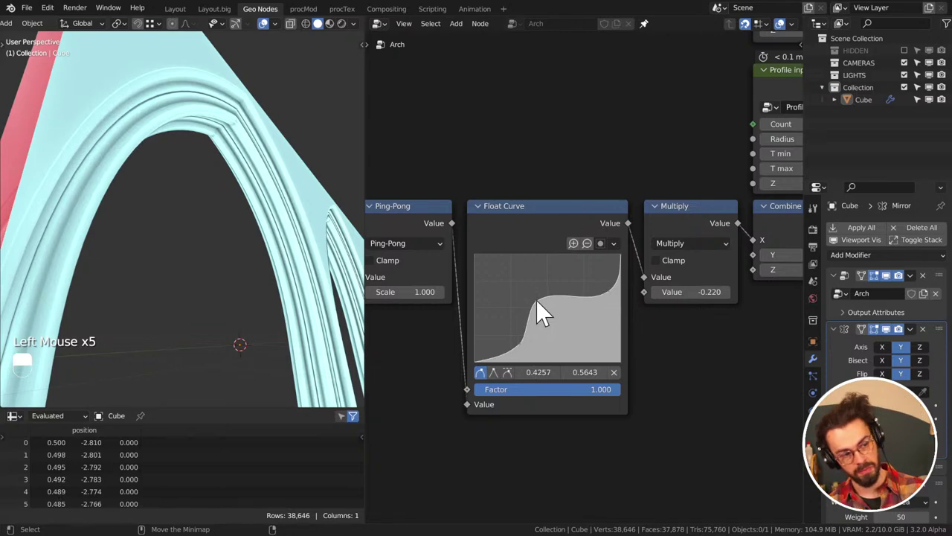
click(614, 300)
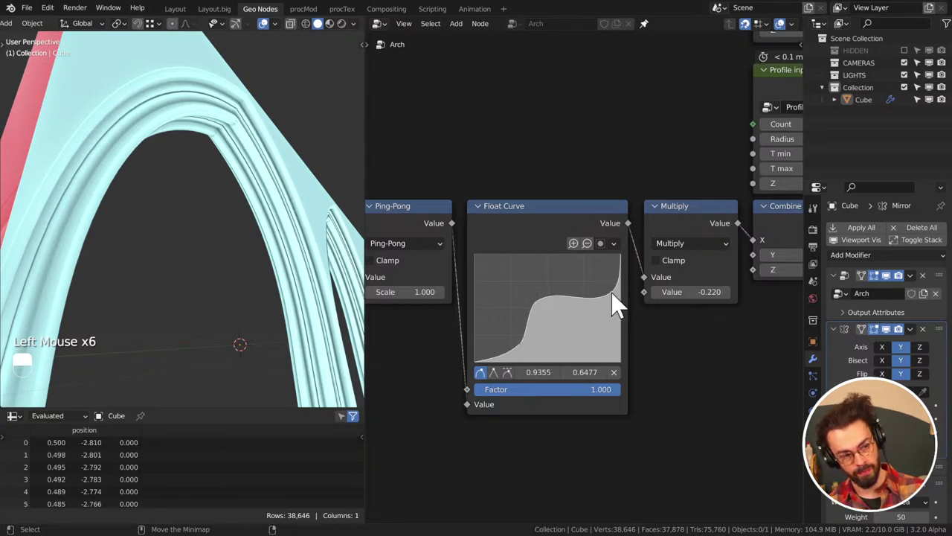
Orbit to the arcade front to see the stepped ridges, panning toward Spline Parameter
scroll(down, 3)
middle_click(194, 224)
middle_click(238, 282)
drag(101, 240, 205, 250)
drag(262, 315, 218, 319)
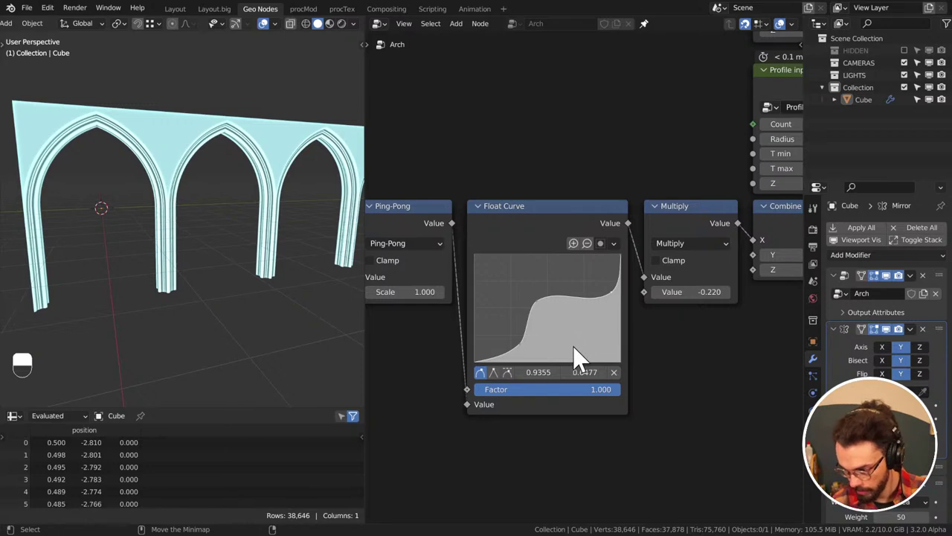
scroll(down, 3)
middle_click(273, 269)
middle_click(274, 268)
Set the Integer node feeding Multiply's second value up to 6
scroll(up, 3)
click(274, 269)
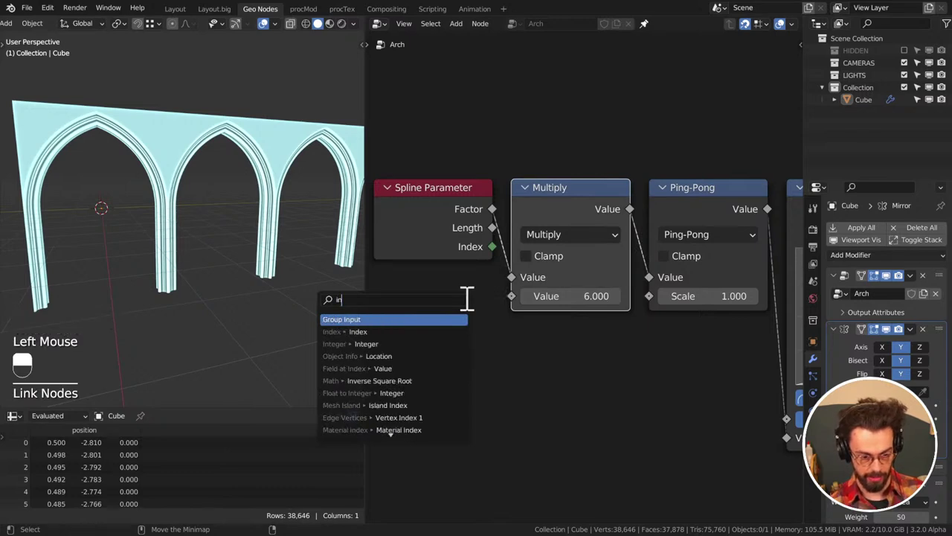
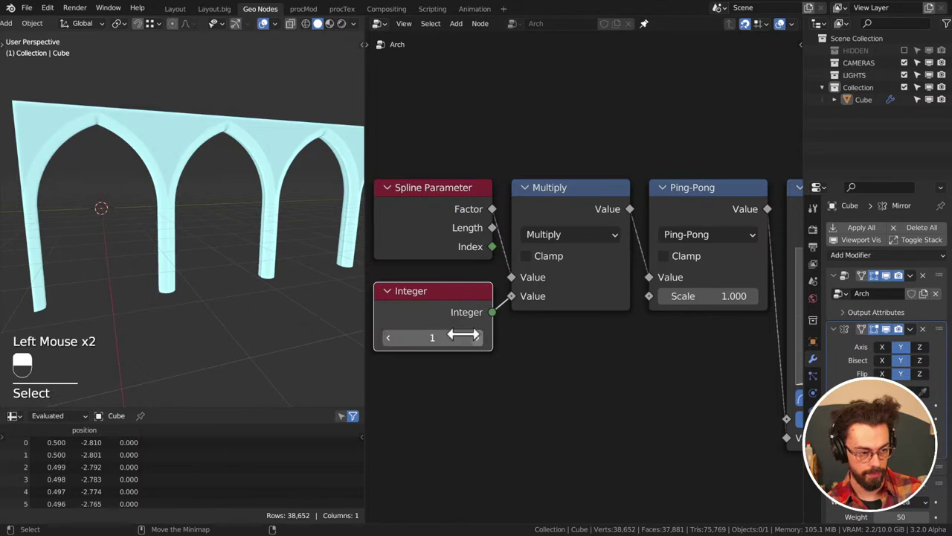
middle_click(106, 282)
middle_click(133, 312)
middle_click(222, 294)
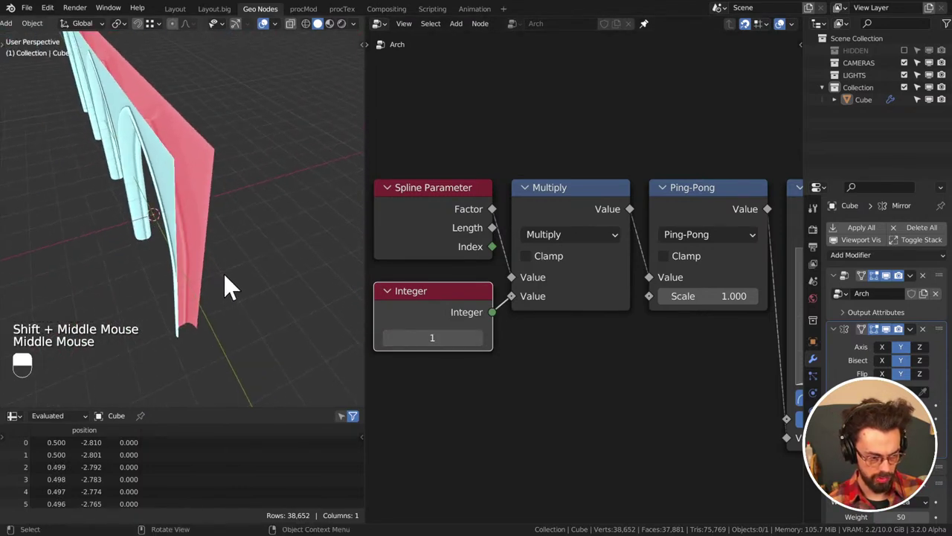
double_click(486, 343)
click(486, 342)
click(487, 342)
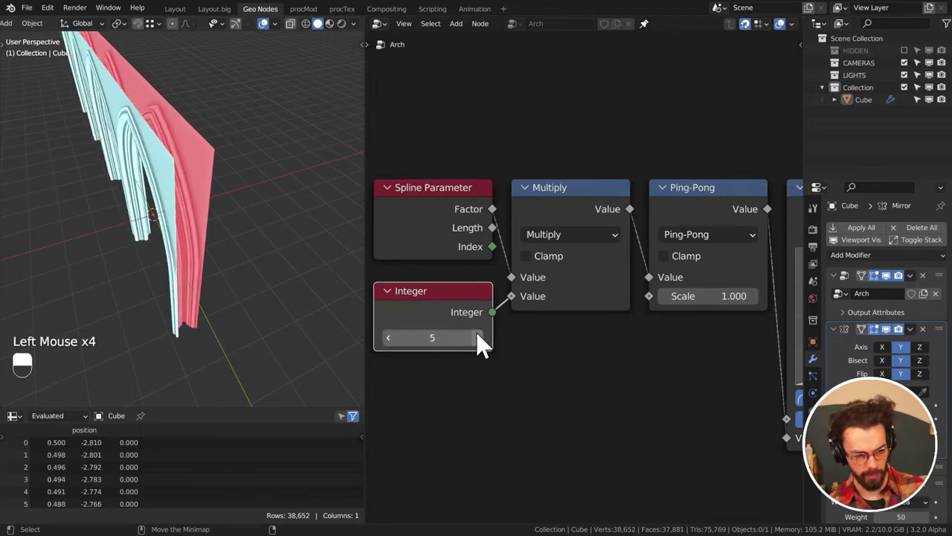
click(486, 342)
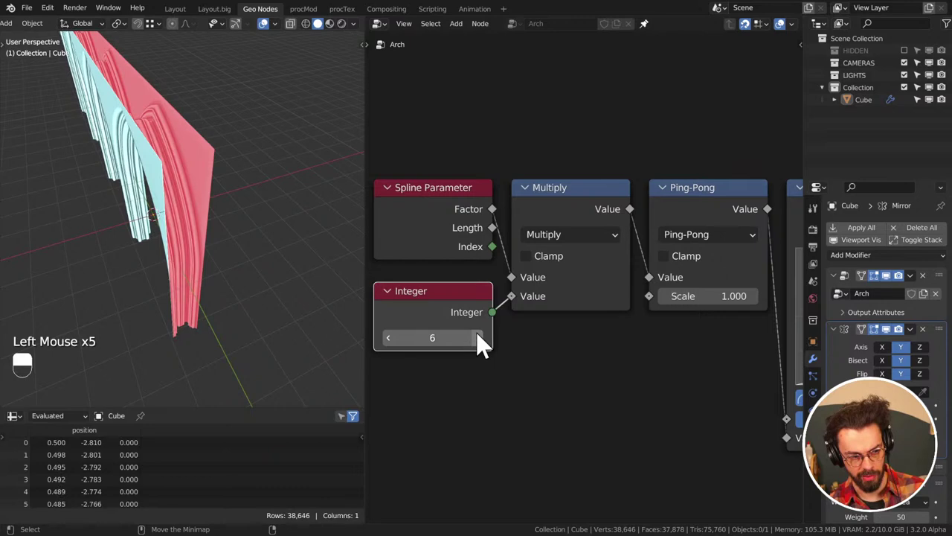
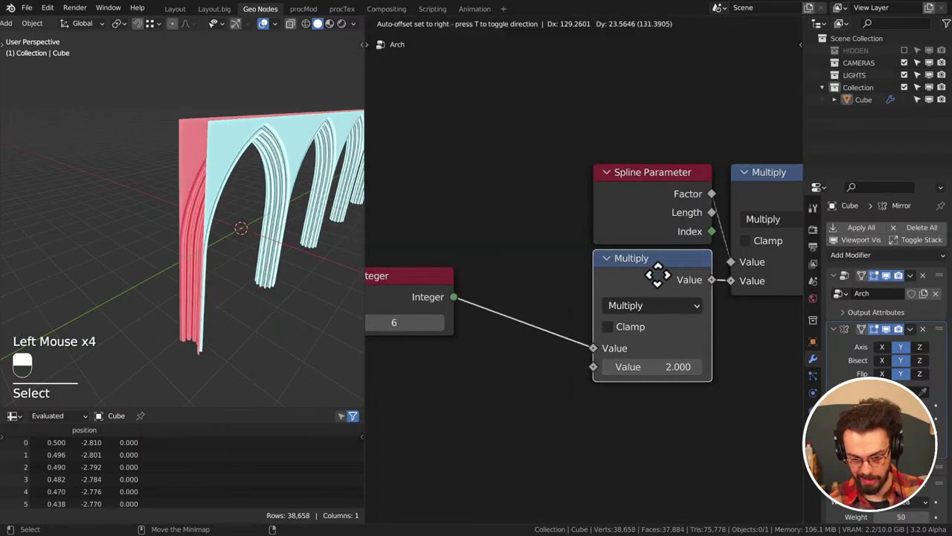
Place the Multiply node after Integer and feed its doubled value into the Float Curve Factor
click(409, 301)
middle_click(221, 284)
scroll(up, 3)
middle_click(262, 310)
scroll(up, 3)
middle_click(279, 329)
middle_click(188, 293)
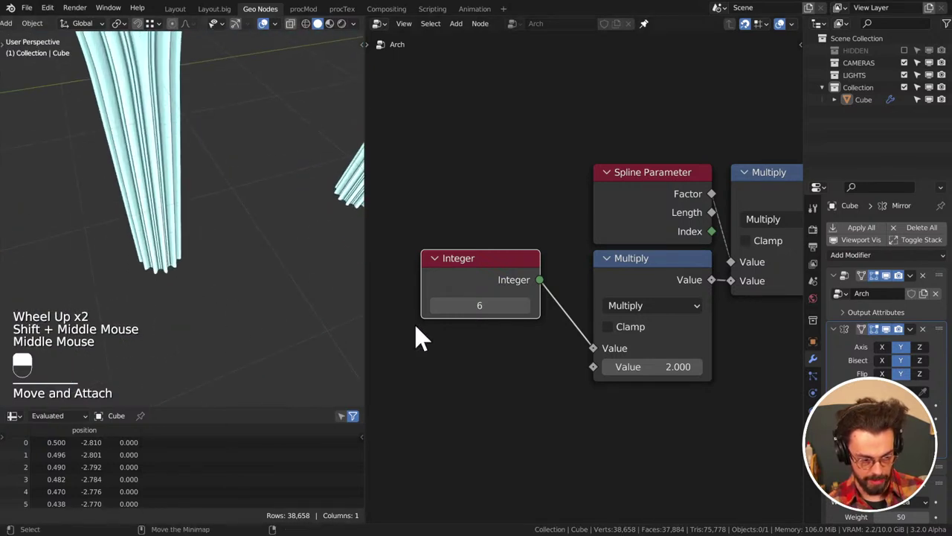
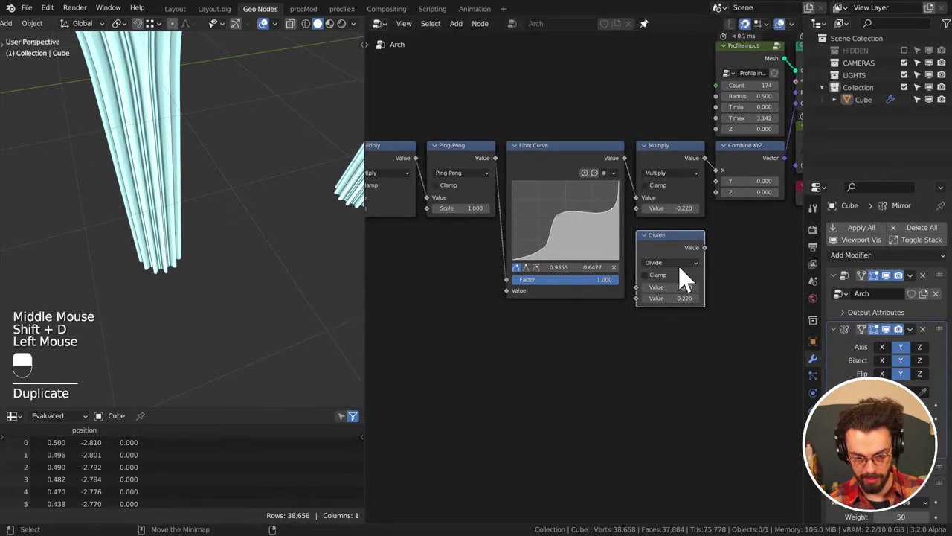
middle_click(551, 285)
scroll(down, 3)
click(456, 226)
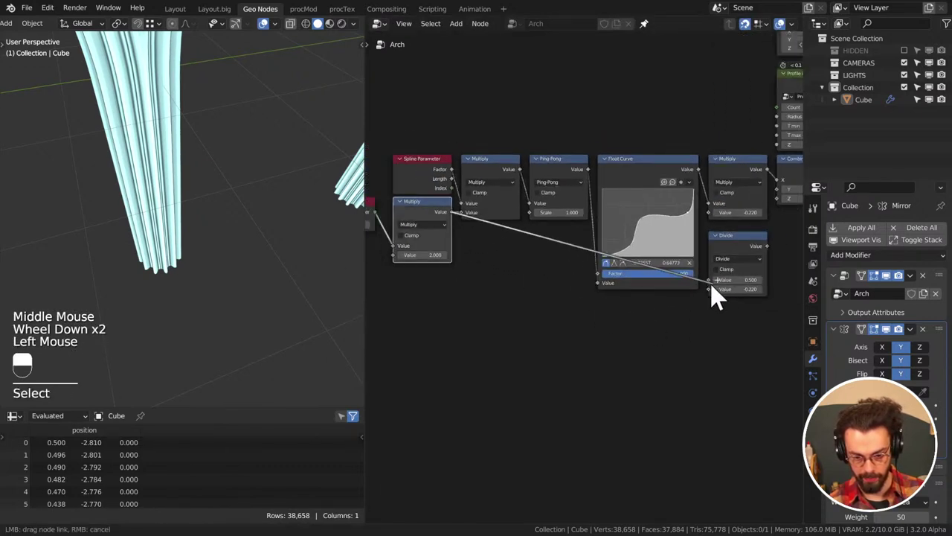
click(775, 260)
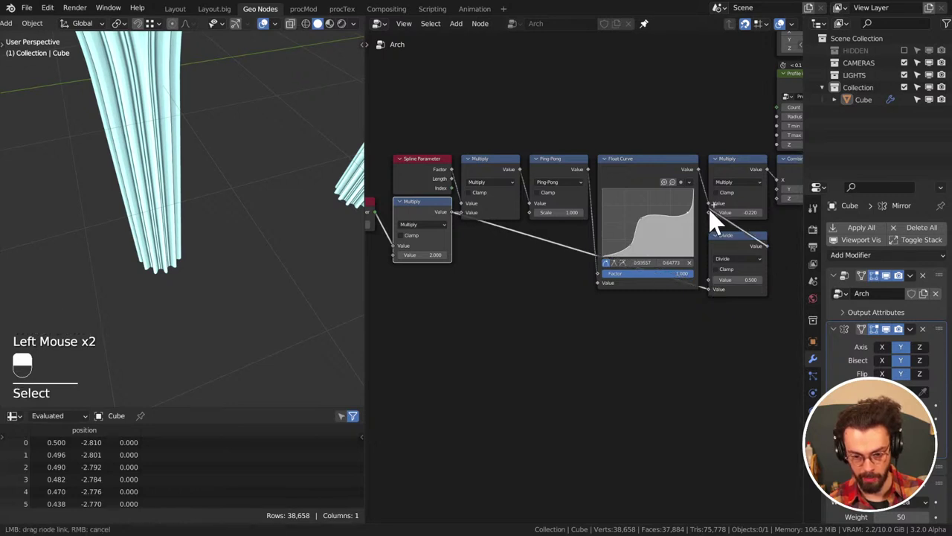
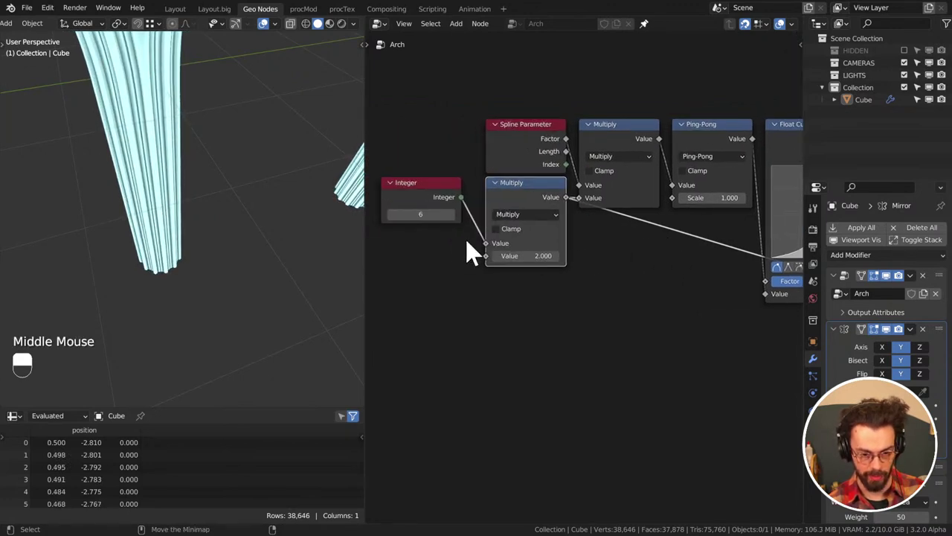
Set the Integer arch count feeding the Multiply node to 3
click(401, 227)
click(401, 228)
double_click(401, 228)
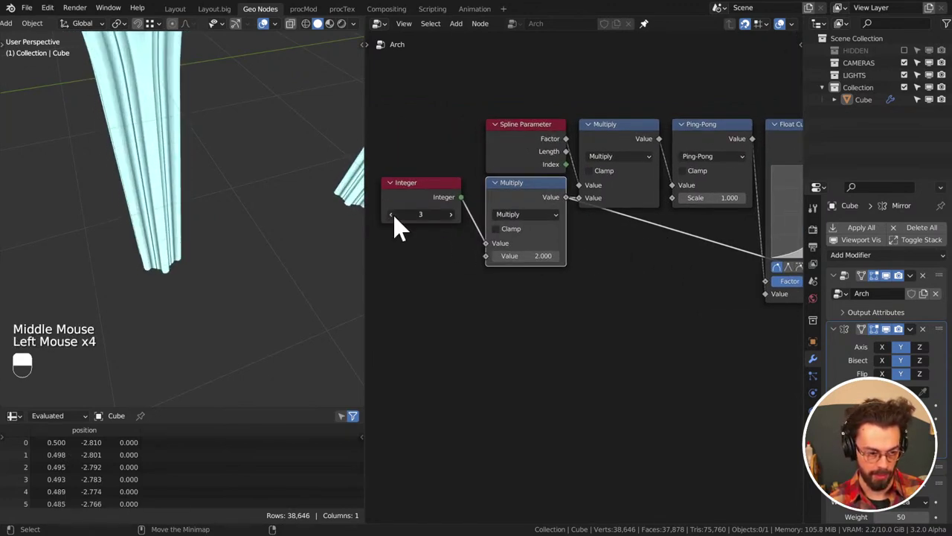
click(458, 232)
click(458, 231)
Orbit to a front view showing three pointed arches and save CATHEDERAL.blend
middle_click(184, 279)
drag(278, 261, 312, 278)
drag(278, 260, 83, 239)
drag(83, 239, 272, 258)
key(ctrl+s)
scroll(down, 3)
middle_click(231, 238)
middle_click(284, 229)
middle_click(246, 242)
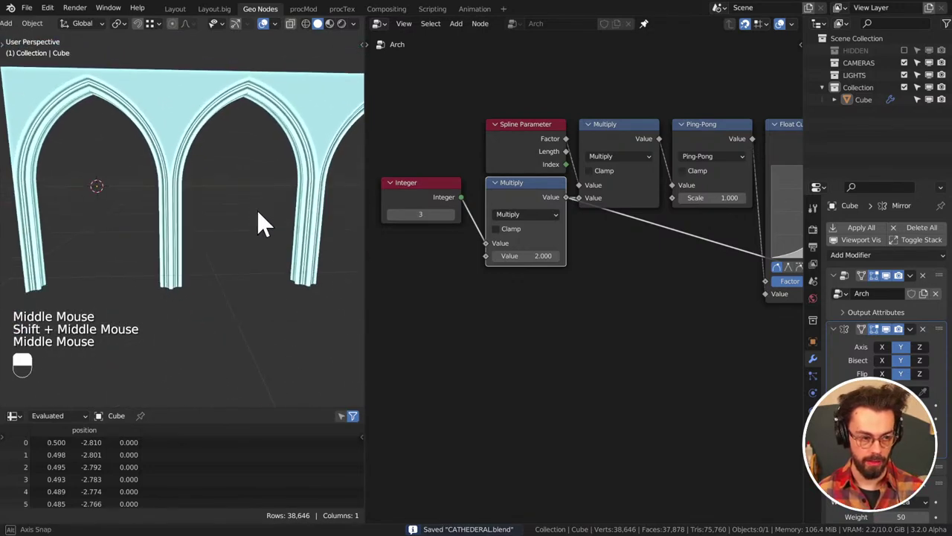
scroll(down, 3)
middle_click(262, 221)
middle_click(196, 220)
middle_click(201, 213)
middle_click(224, 213)
middle_click(225, 213)
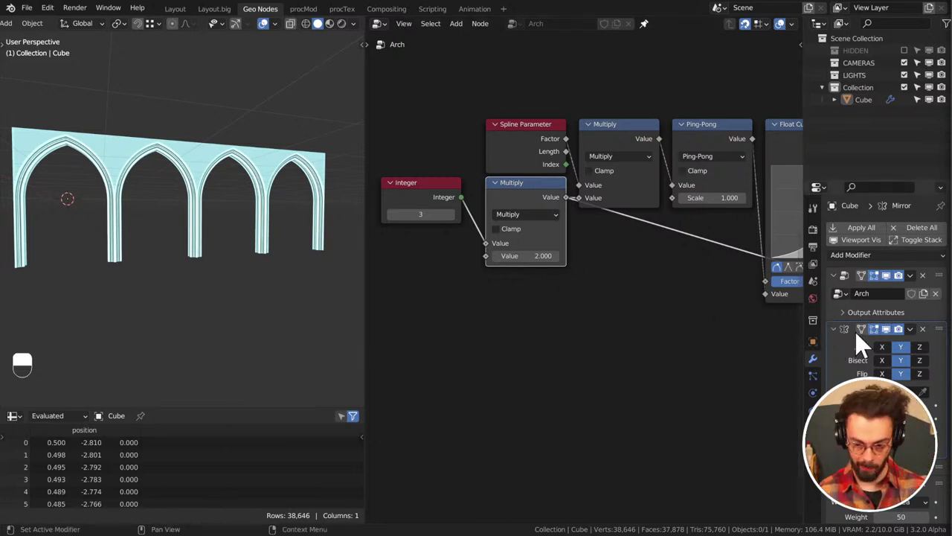
Collapse the Mirror modifier panel and switch to right orthographic view
click(26, 258)
click(26, 257)
key(KP_1)
key(KP_3)
Pan to the output end of the arch node tree and bring up the Shift+A add-node list
middle_click(142, 188)
middle_click(245, 248)
middle_click(210, 292)
middle_click(686, 256)
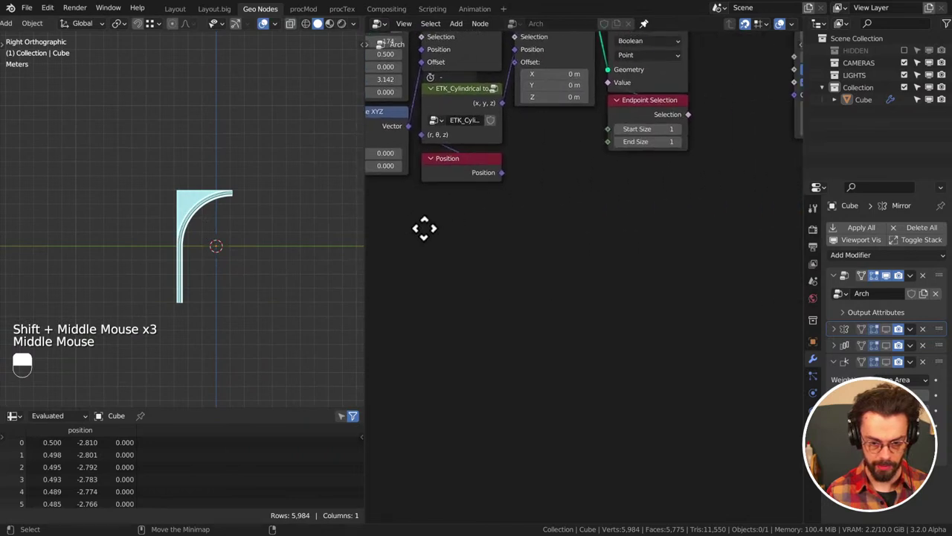
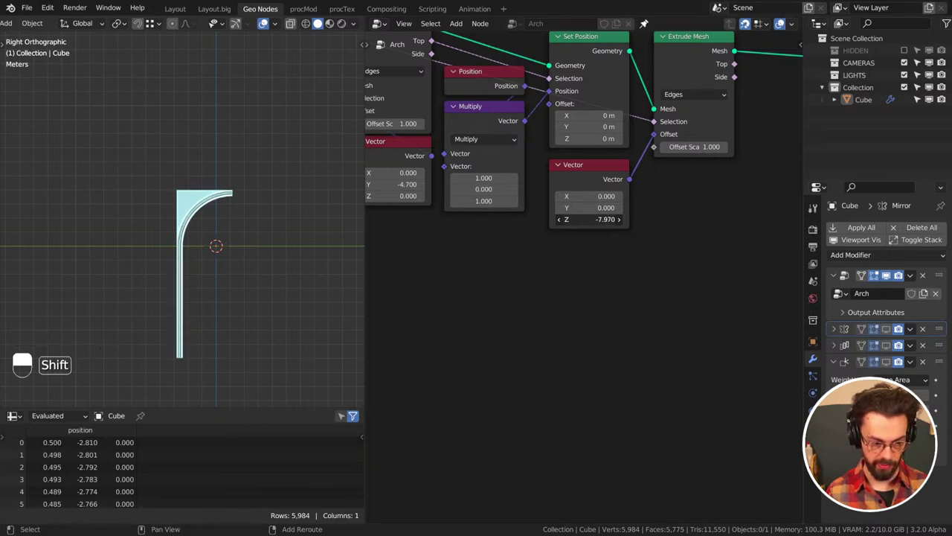
scroll(down, 3)
middle_click(708, 155)
click(629, 189)
key(shift+a)
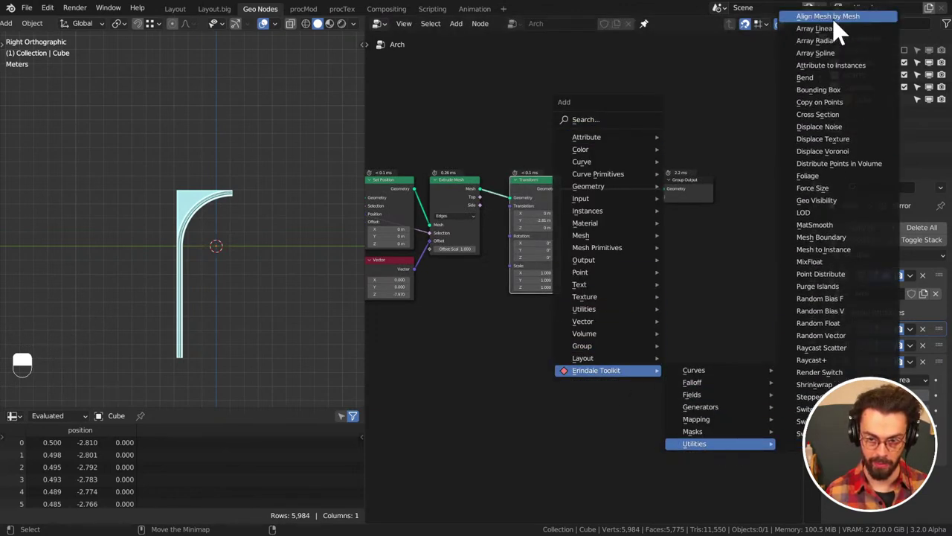
Drop the ETK Align Mesh by Mesh node onto the link between Transform and Group Output
drag(783, 74, 607, 187)
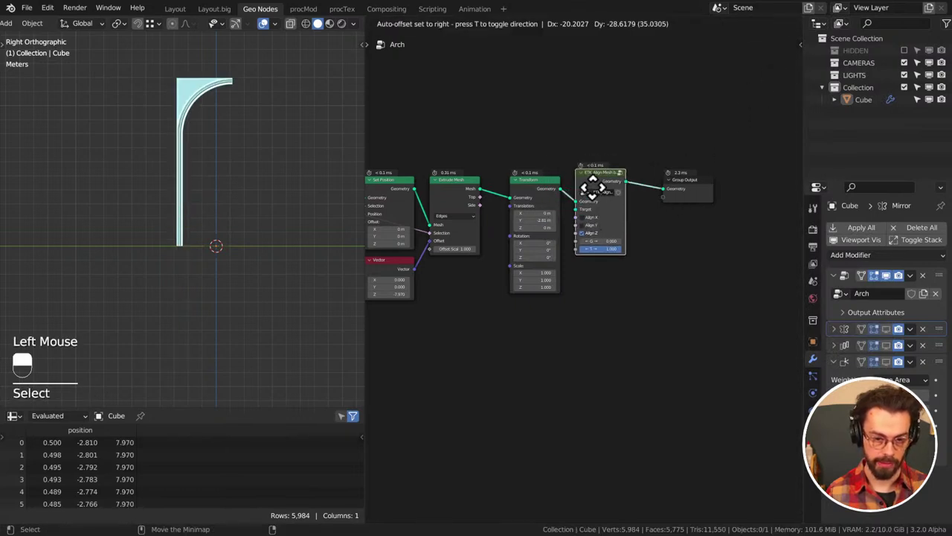
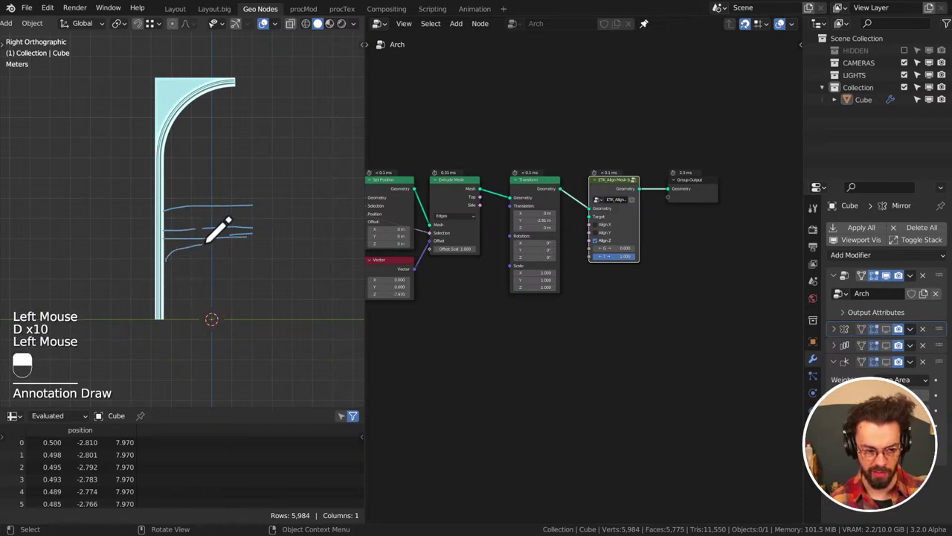
Set the 3D cursor on the arch curve in the side view while holding D for annotation
key(d)
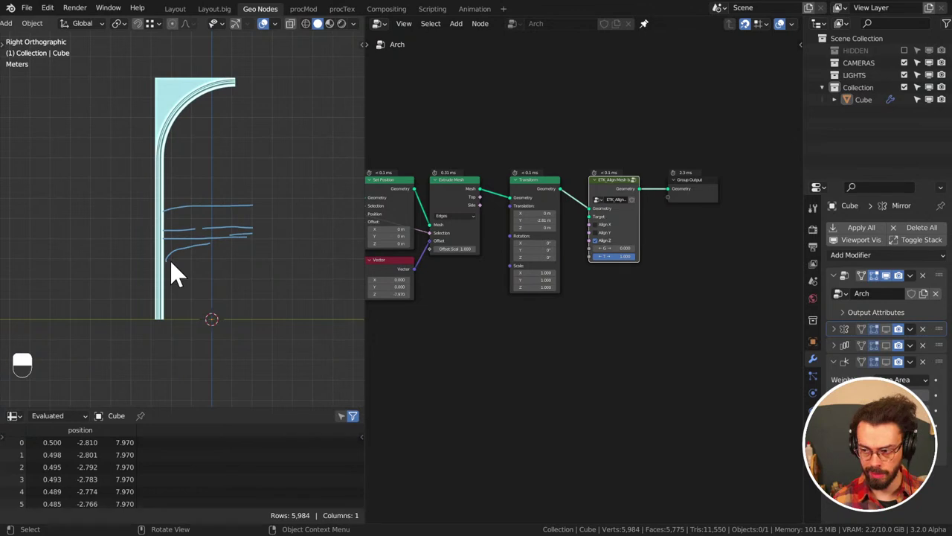
key(d)
key(d)
key(d)
click(169, 262)
key(d)
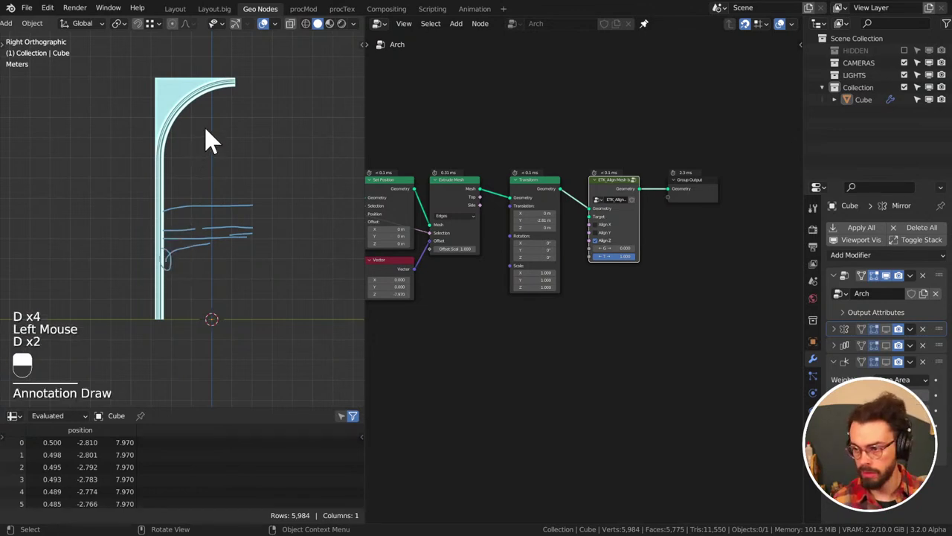
key(d)
key(d)
key(d)
click(169, 165)
key(d)
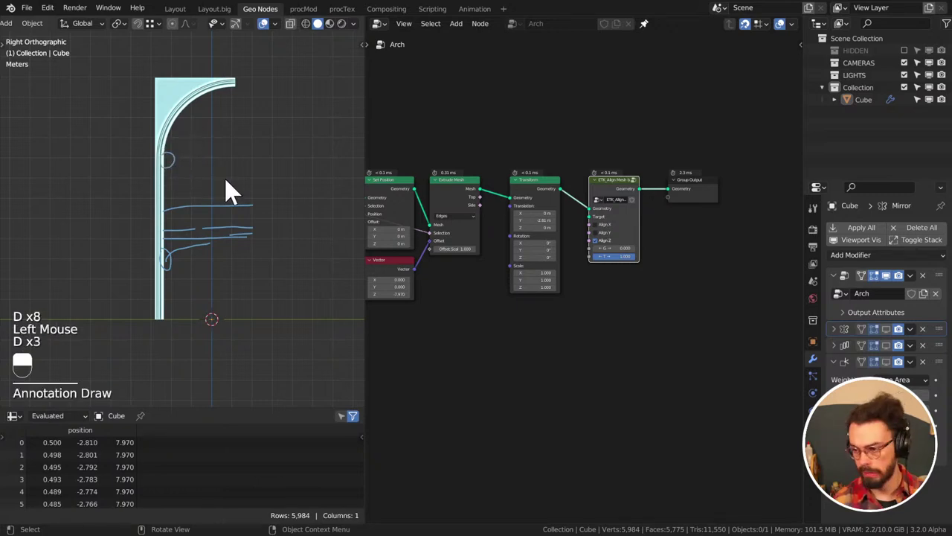
key(d)
click(177, 230)
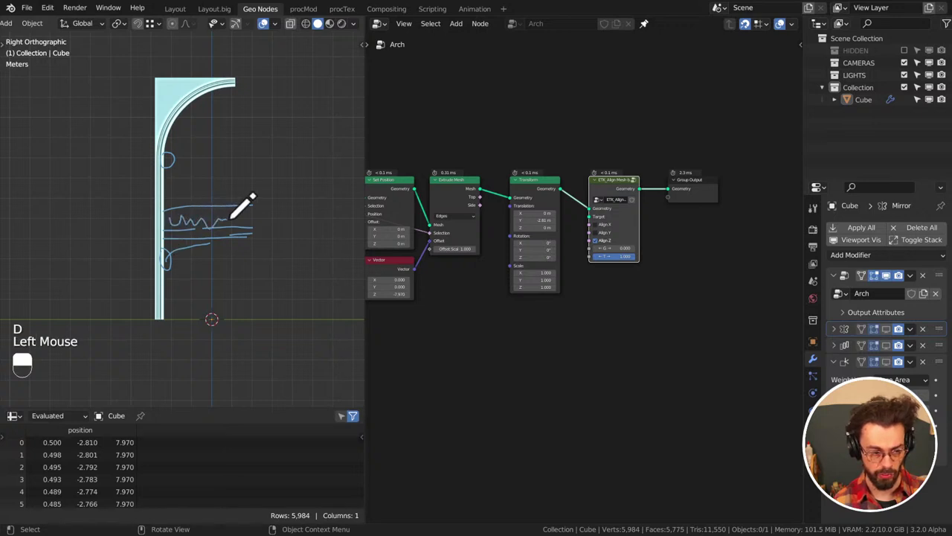
key(d)
key(d)
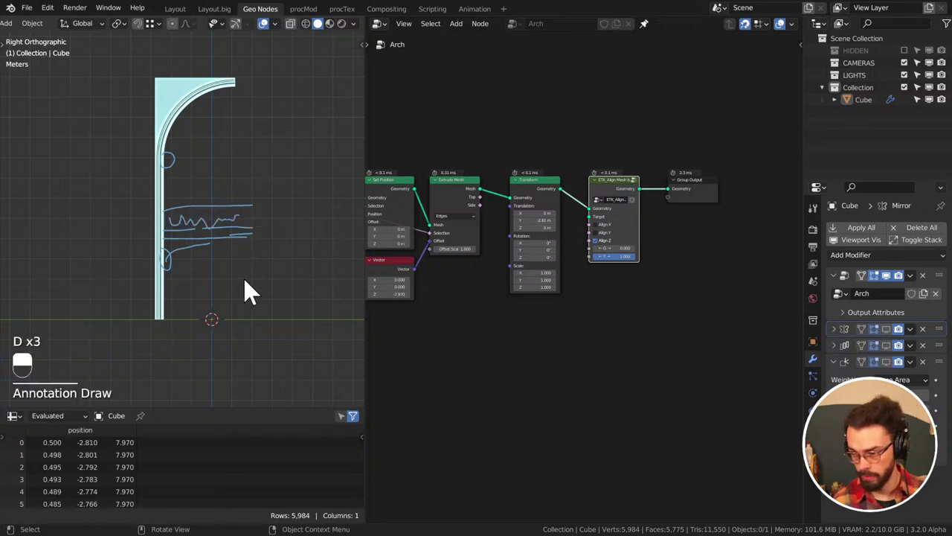
key(d)
click(163, 313)
key(d)
key(d)
right_click(201, 342)
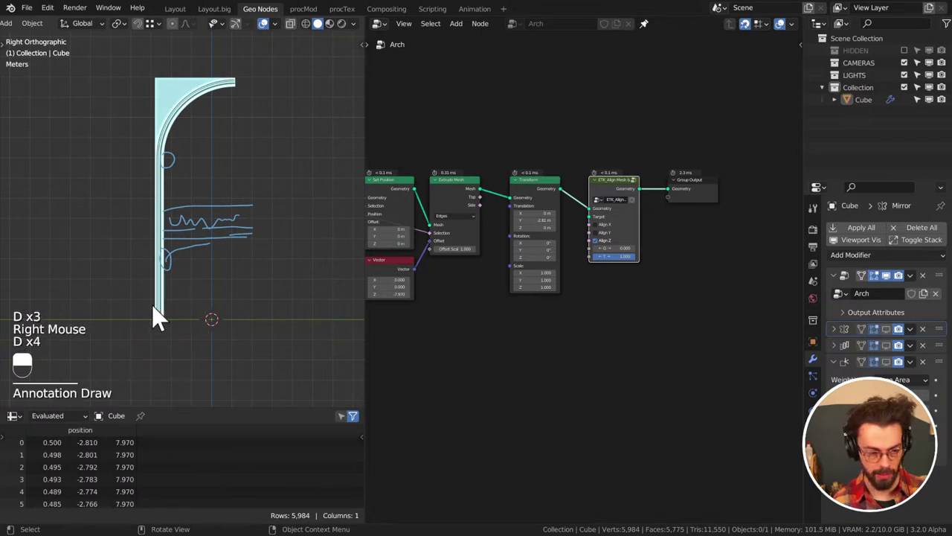
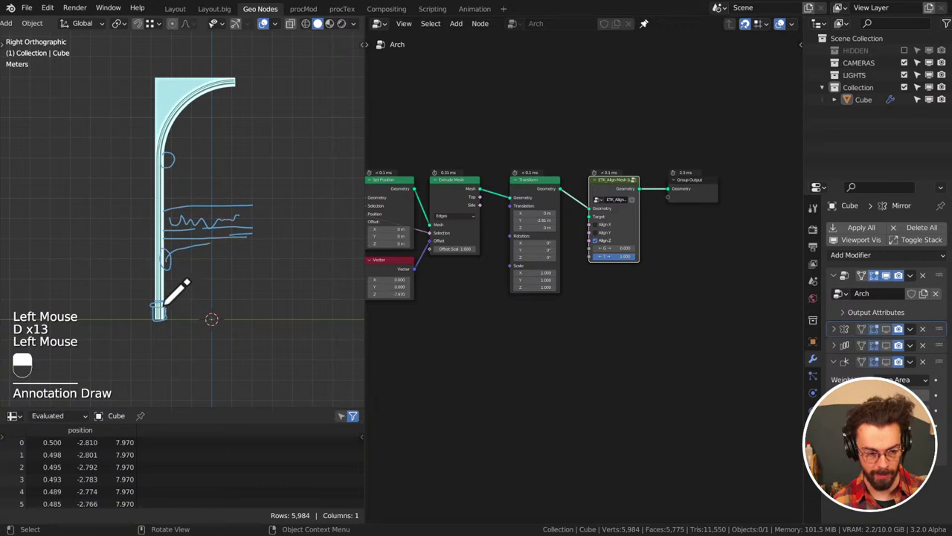
Zoom out from the arch piece and draw two vertical annotation guide strokes
key(d)
key(d)
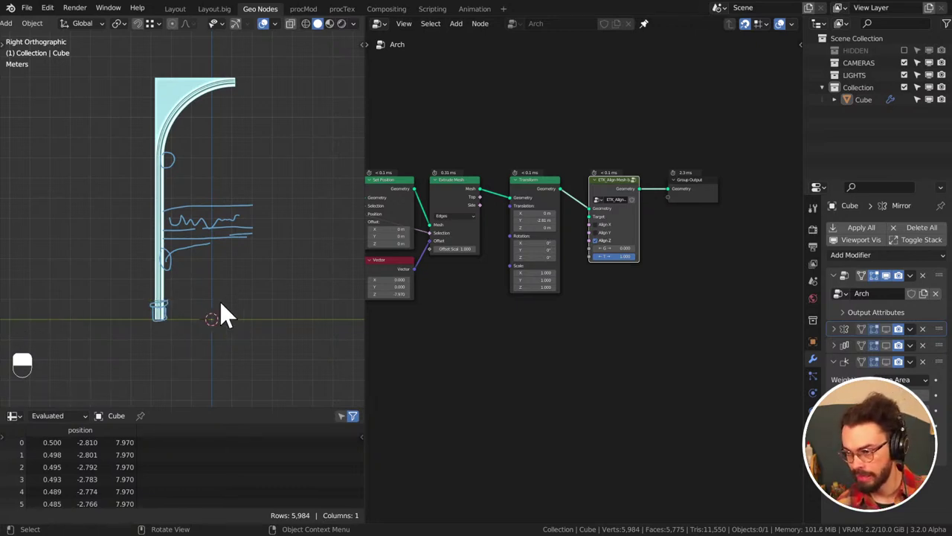
middle_click(191, 115)
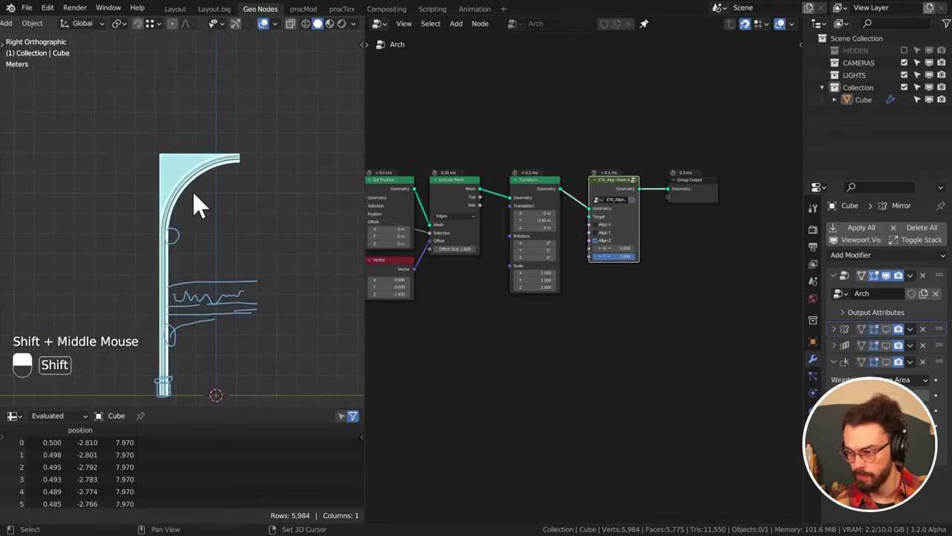
middle_click(206, 191)
key(d)
key(d)
click(168, 190)
key(d)
middle_click(269, 155)
key(d)
key(d)
click(225, 220)
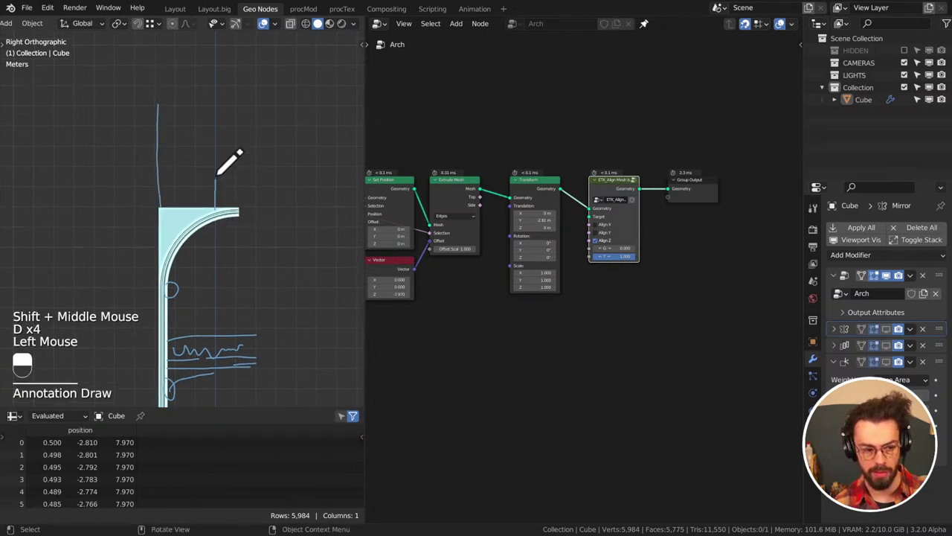
Draw the pointed arch outline with D annotation strokes, save CATHEDERAL.blend and maximize the viewport
key(d)
key(d)
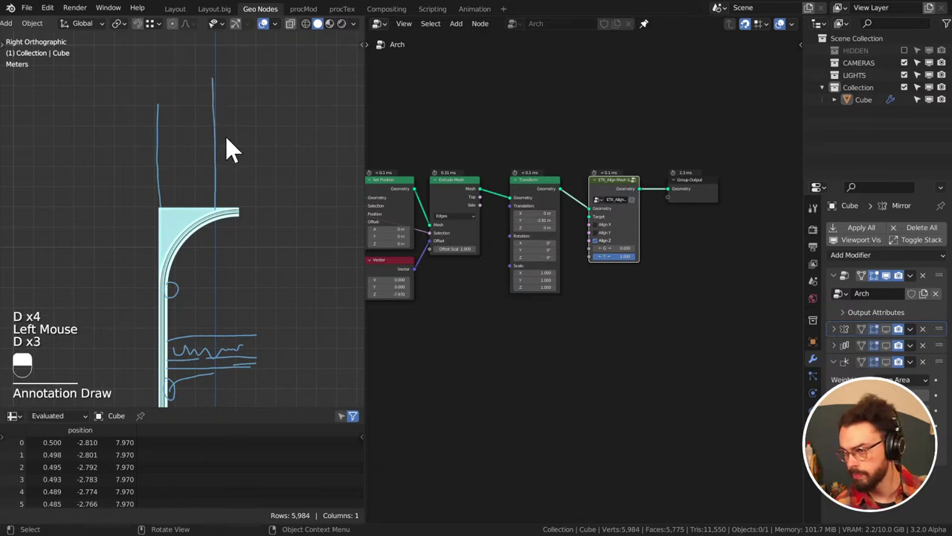
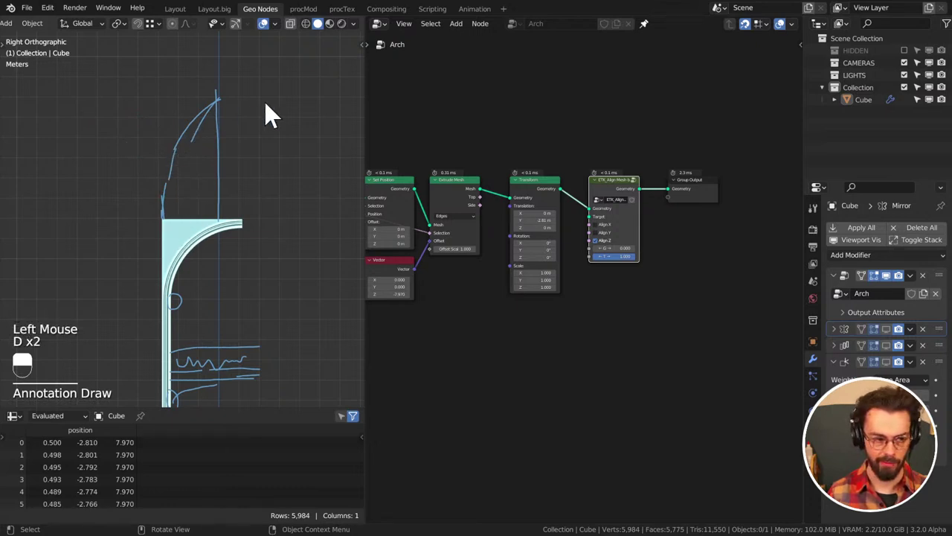
middle_click(270, 134)
middle_click(201, 138)
key(d)
click(220, 183)
key(d)
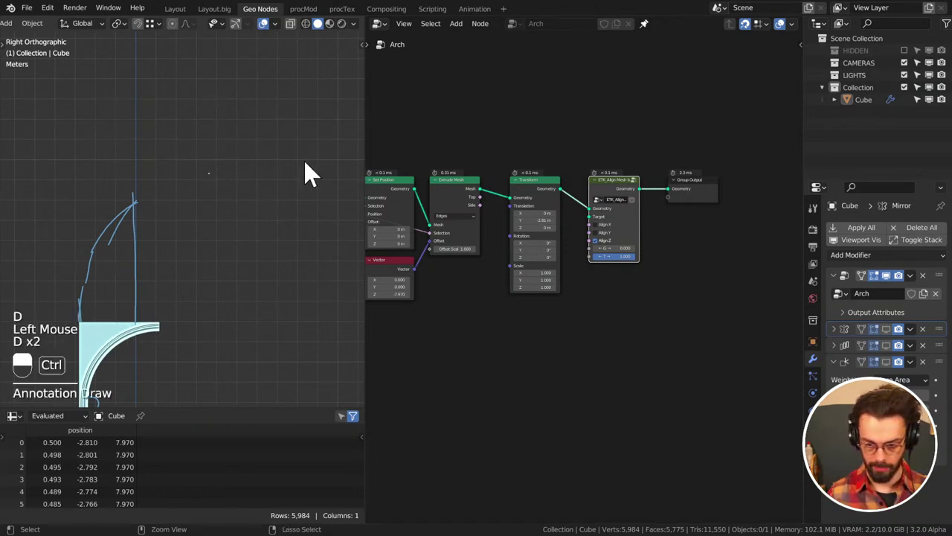
key(ctrl+s)
key(ctrl+space)
Add a Cylinder mesh via Shift+A, cut it to a half-cylinder tunnel and duplicate it as Cylinder.001
scroll(down, 3)
middle_click(393, 192)
key(shift+a)
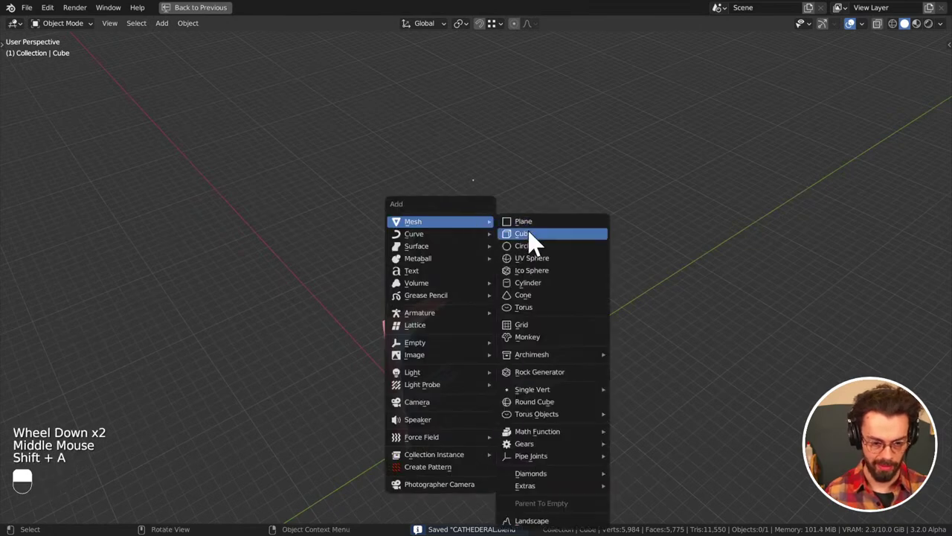
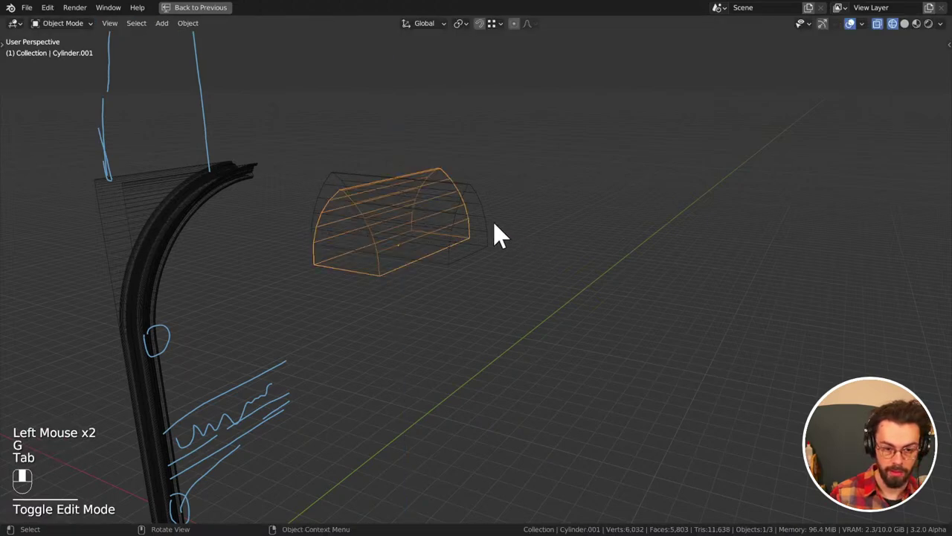
click(477, 200)
Return to the node-editing layout with the Cylinder tunnel mesh active
key(ctrl+space)
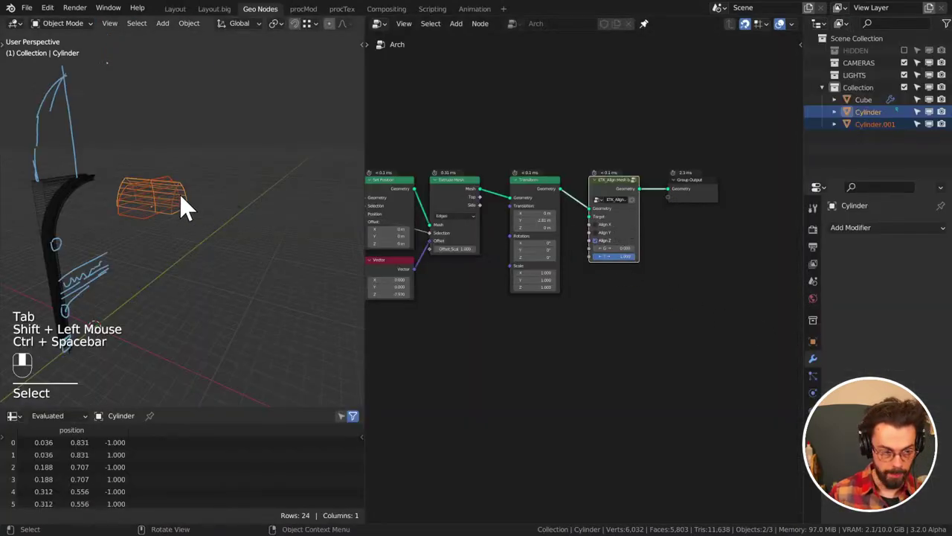
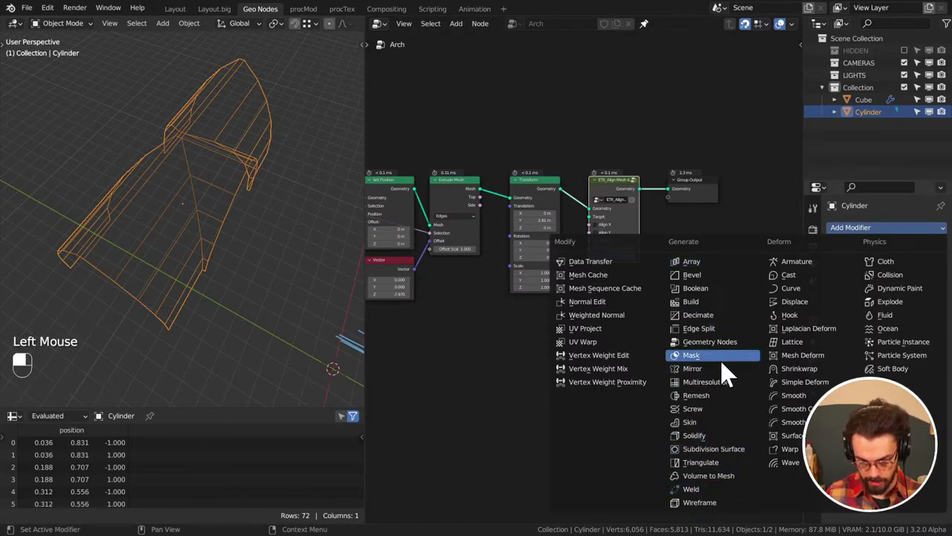
Add a Mirror modifier to the Cylinder with Axis X and Y, Bisect X and Y, and Flip Y
middle_click(900, 311)
click(905, 307)
drag(905, 307, 909, 334)
drag(910, 333, 908, 319)
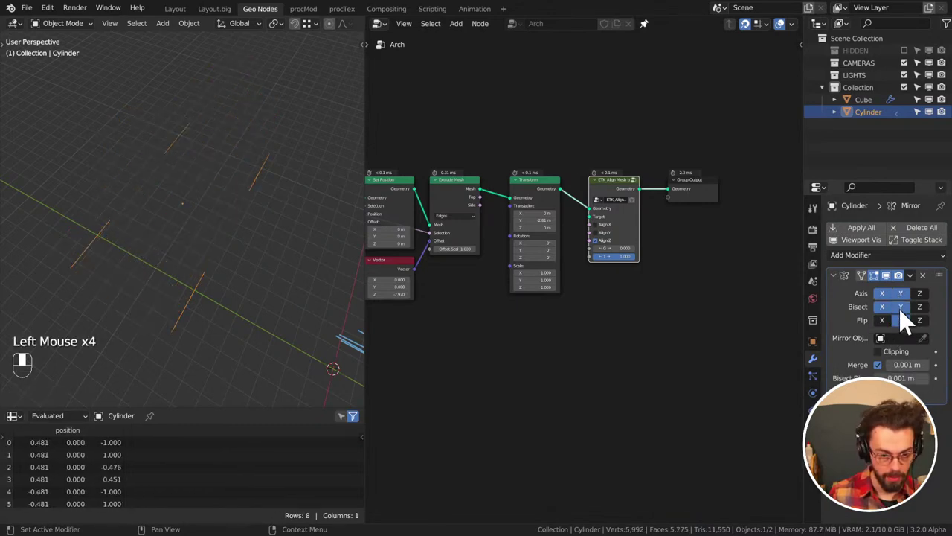
click(905, 333)
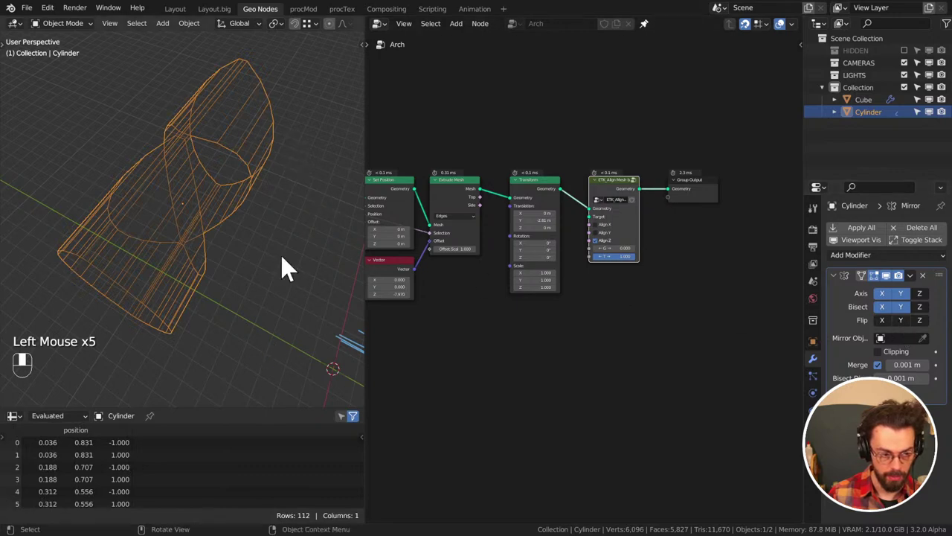
click(258, 167)
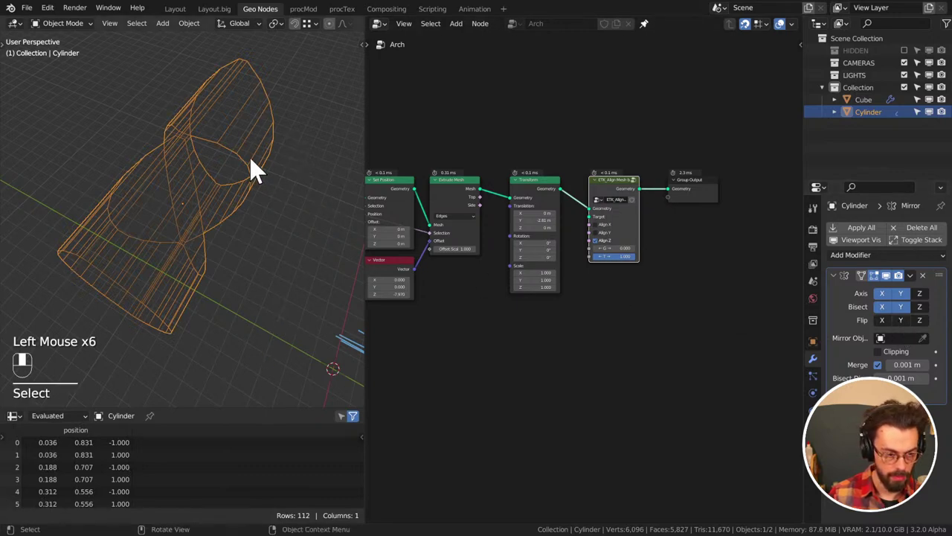
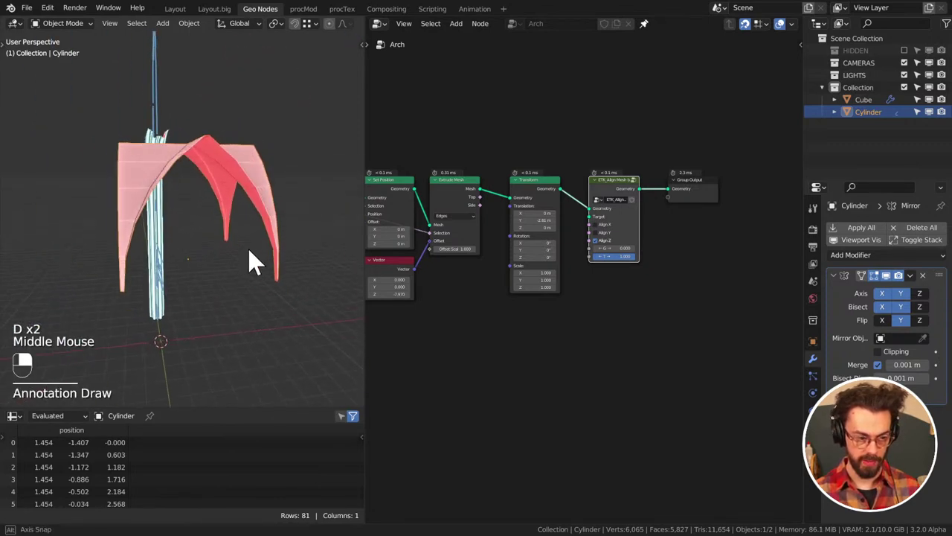
Edit the arch vertices in Edit Mode so the mirrored halves meet as one pointed vault, flipping on X
middle_click(104, 235)
middle_click(225, 176)
key(Tab)
key(Tab)
drag(892, 288, 254, 179)
key(Tab)
drag(112, 35, 254, 179)
key(x)
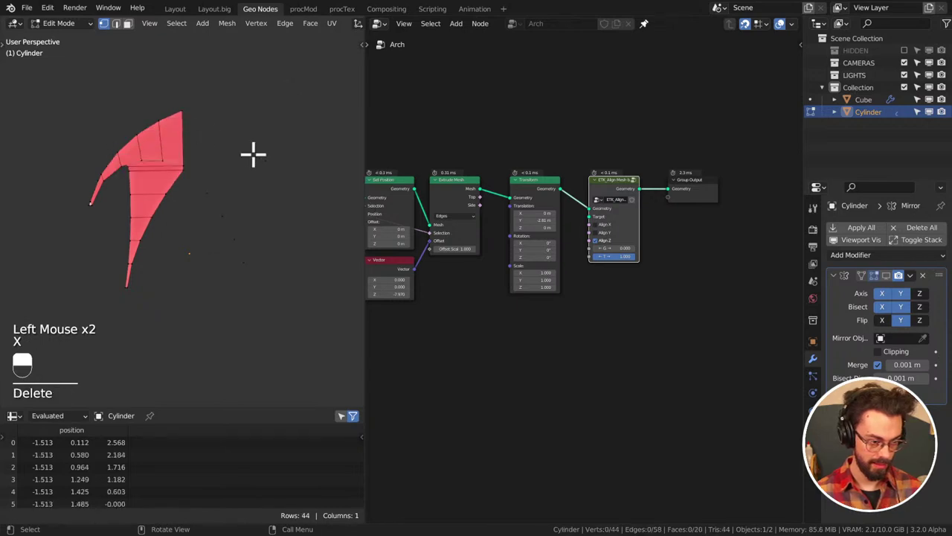
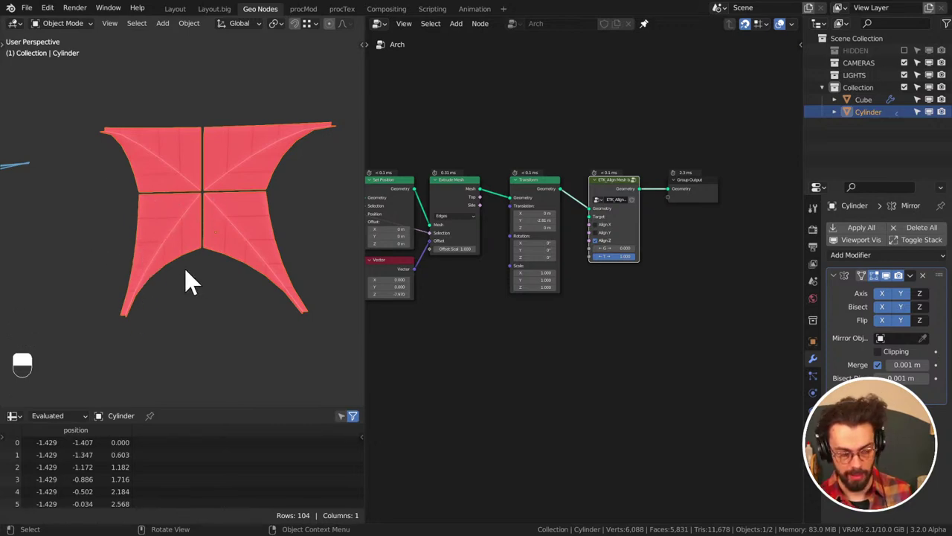
key(shift+a)
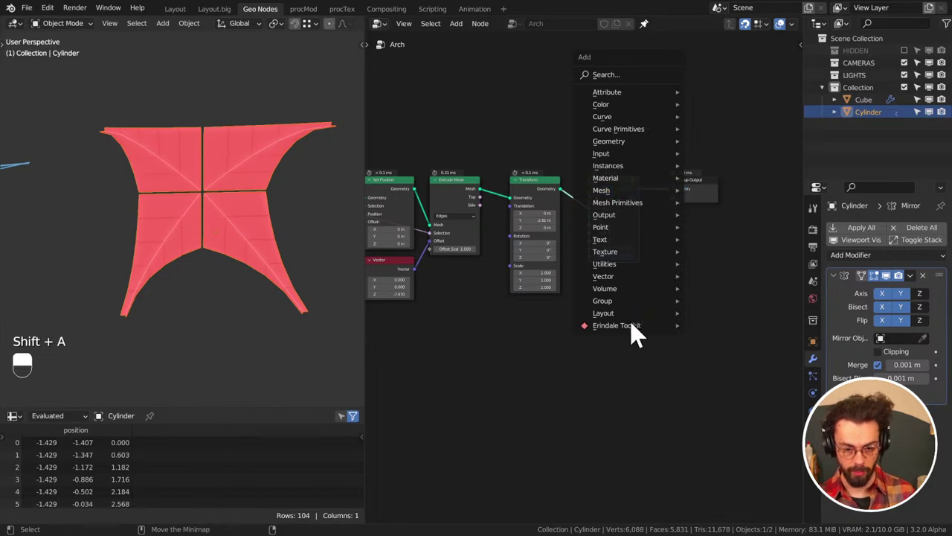
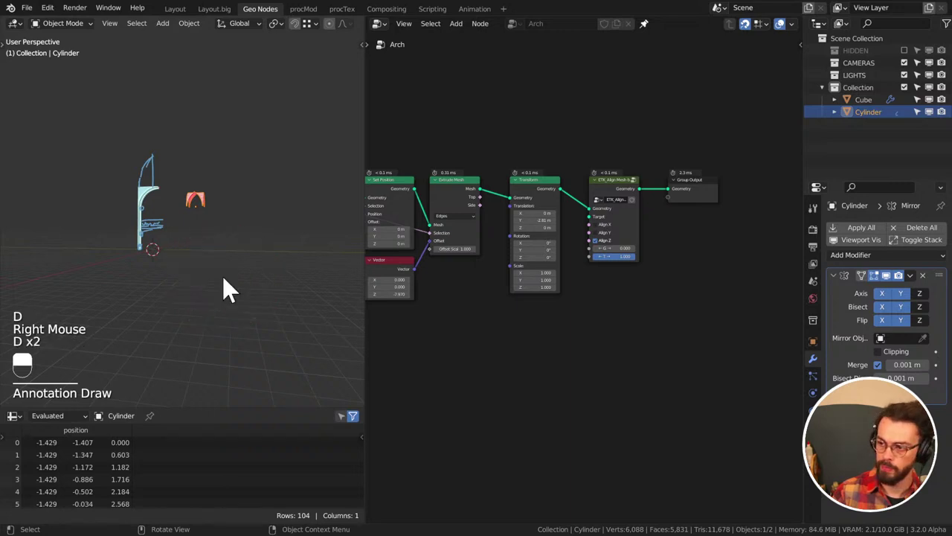
Inspect the pointed arch from the right orthographic side view
key(KP_1)
key(KP_3)
scroll(up, 3)
drag(234, 157, 577, 184)
scroll(up, 3)
middle_click(581, 132)
Save CATHEDERAL.blend, then duplicate the arch as Cylinder.001 and move the copy down along Z
double_click(796, 42)
drag(798, 38, 634, 409)
middle_click(606, 389)
scroll(down, 3)
middle_click(609, 381)
key(ctrl+s)
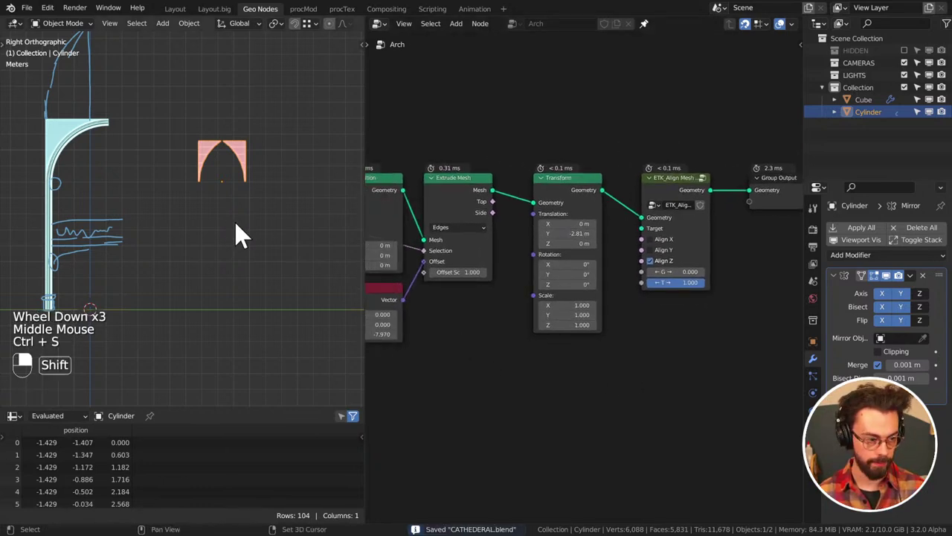
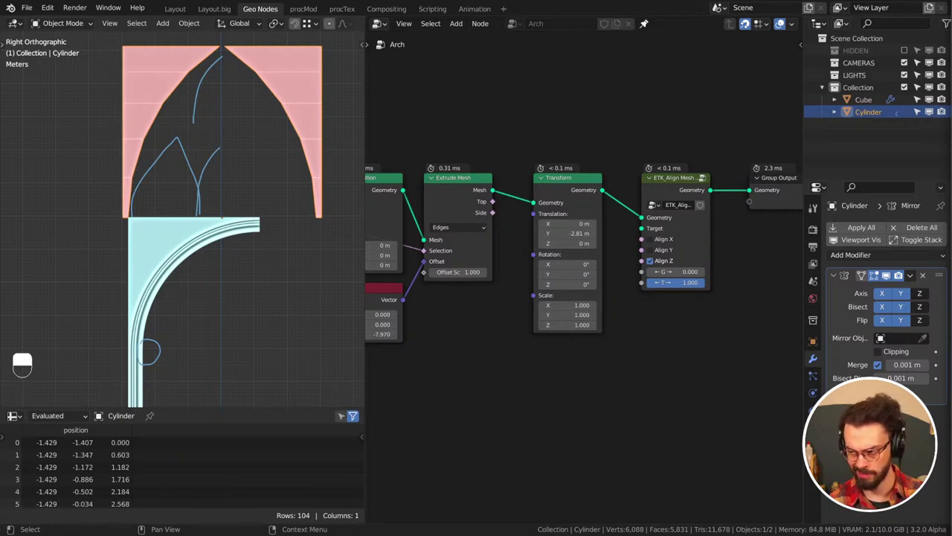
drag(291, 103, 236, 169)
scroll(down, 3)
Duplicate the pointed vault piece as Cylinder.001 about 7.5 m along X, then inspect the vaults
key(shift+d)
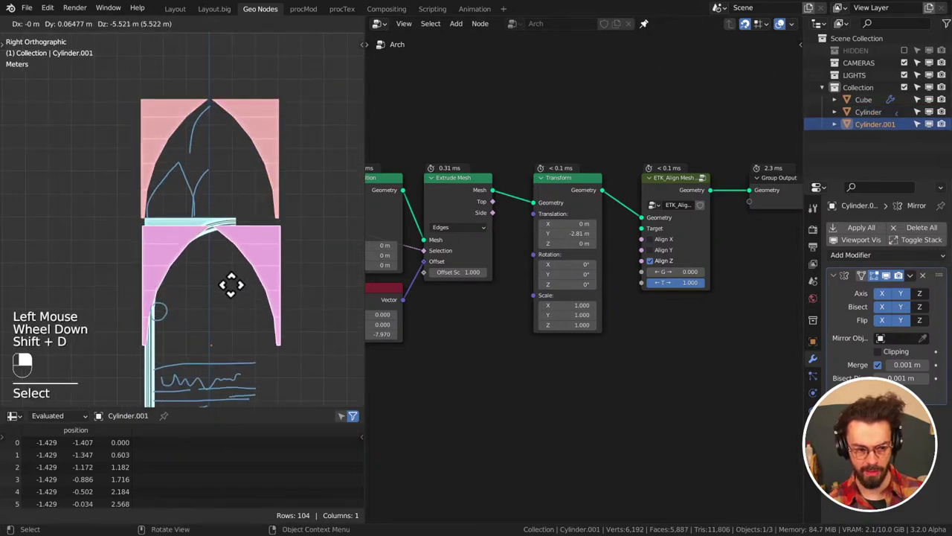
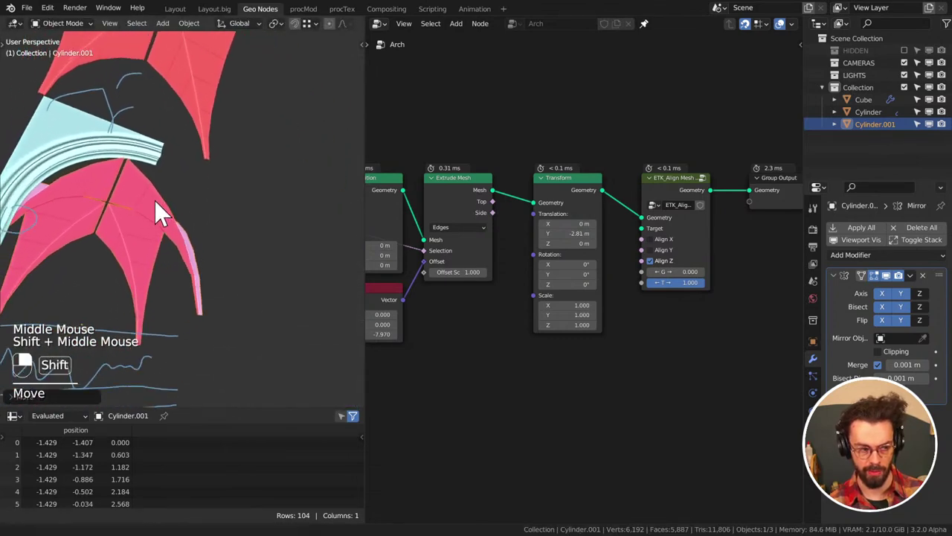
drag(198, 207, 226, 232)
drag(226, 231, 188, 221)
scroll(down, 3)
right_click(204, 231)
right_click(188, 220)
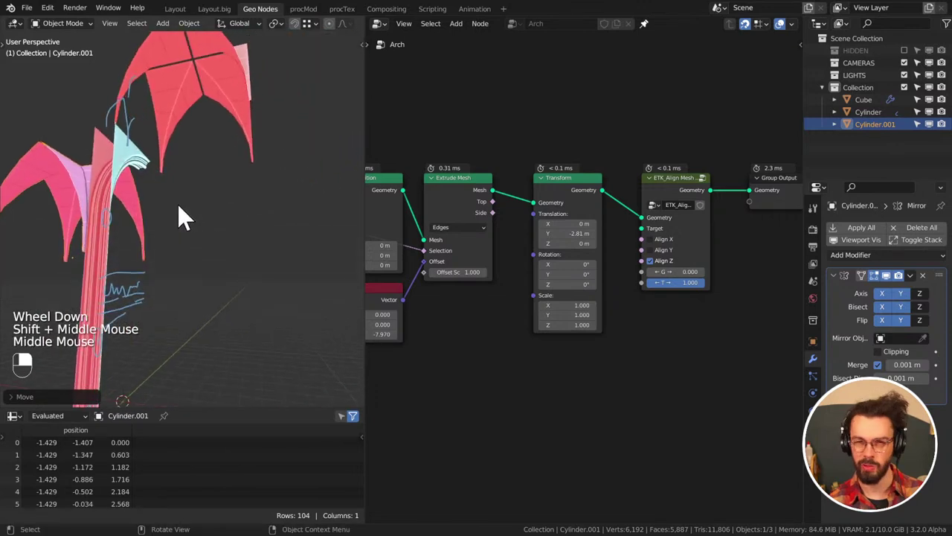
middle_click(242, 251)
middle_click(237, 255)
middle_click(245, 273)
middle_click(244, 256)
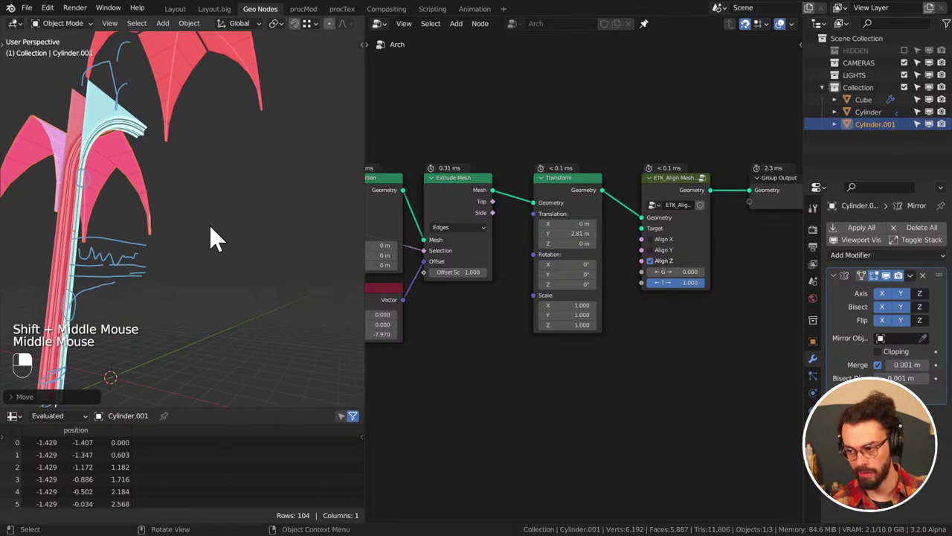
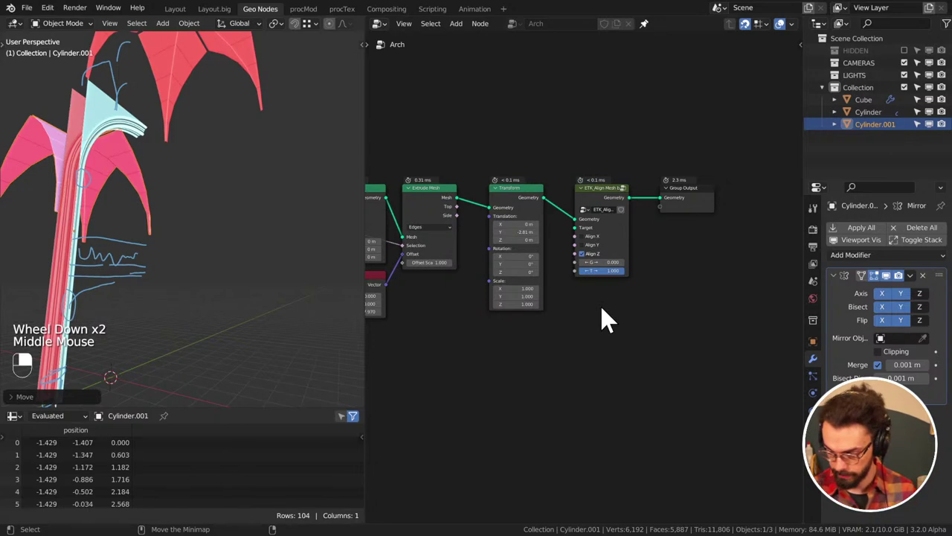
scroll(down, 3)
key(KP_1)
click(120, 170)
key(x)
drag(121, 171, 106, 220)
middle_click(291, 176)
key(KP_1)
key(KP_3)
scroll(up, 3)
middle_click(310, 196)
drag(106, 220, 359, 182)
middle_click(206, 175)
click(216, 107)
middle_click(216, 107)
drag(934, 122, 738, 166)
key(ctrl+s)
click(947, 123)
right_click(947, 124)
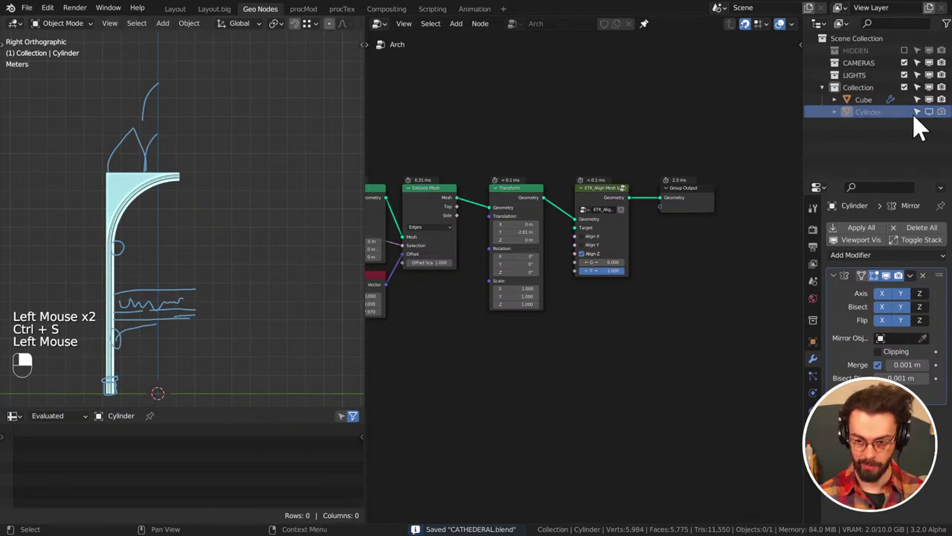
drag(933, 125, 932, 125)
drag(890, 121, 878, 62)
key(ctrl+s)
drag(233, 146, 169, 200)
middle_click(618, 371)
middle_click(246, 322)
scroll(up, 3)
middle_click(181, 166)
scroll(up, 3)
middle_click(150, 162)
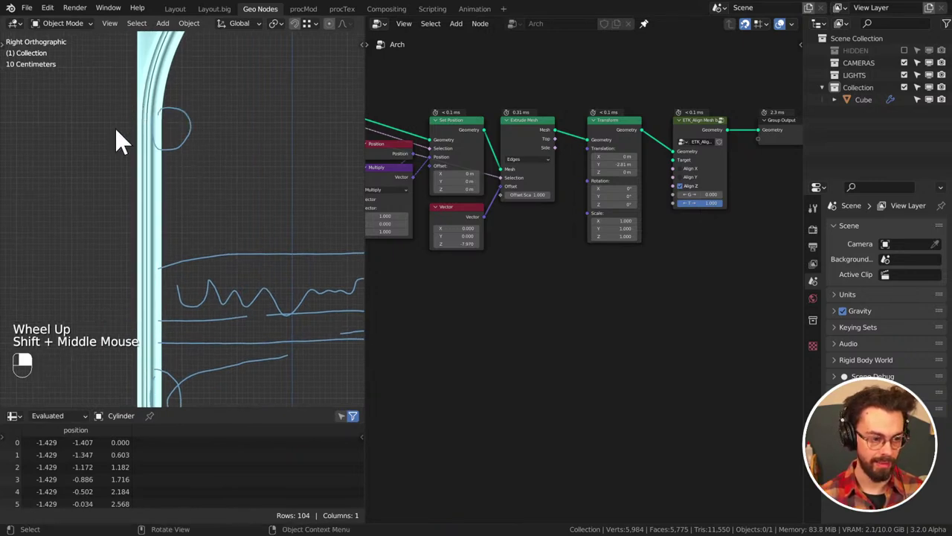
middle_click(228, 265)
drag(244, 168, 224, 200)
middle_click(242, 210)
right_click(120, 210)
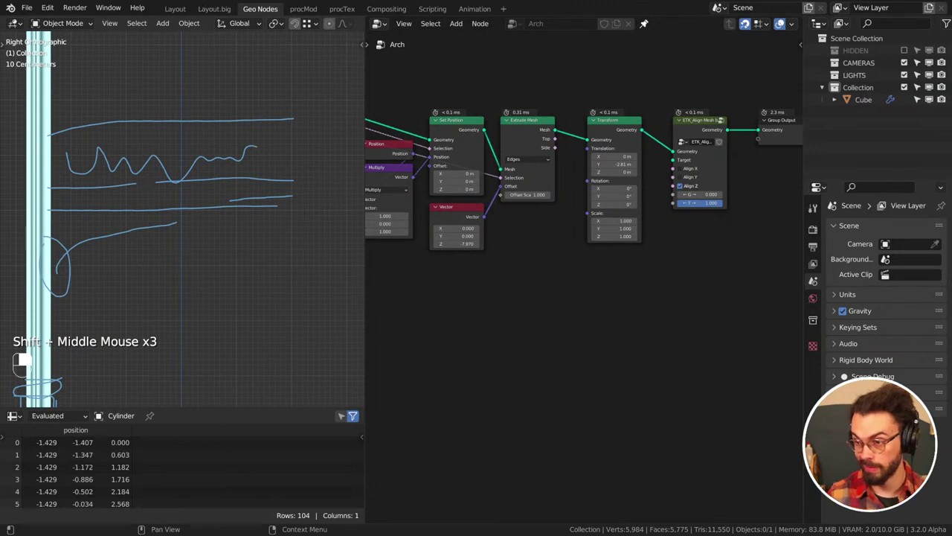
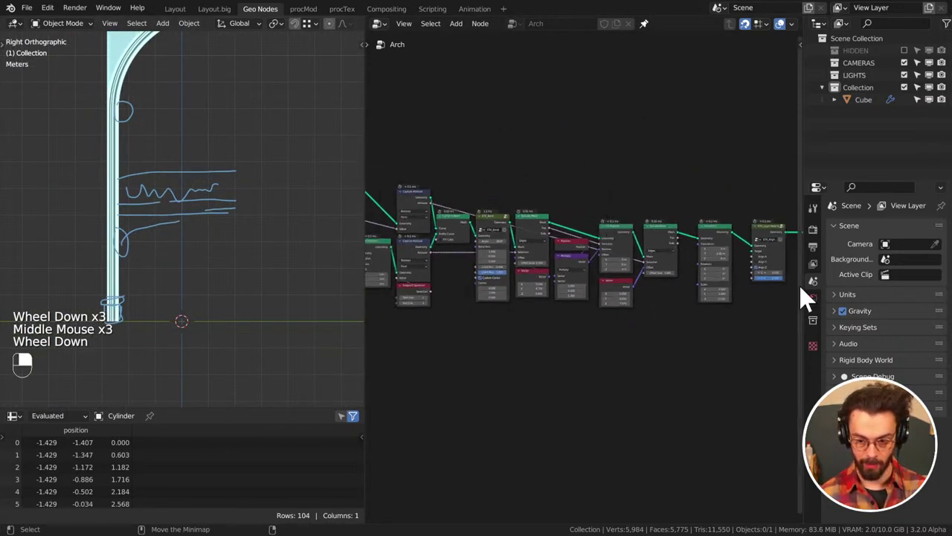
Select the Cube to show its Arch modifier node tree and frame the view
click(120, 145)
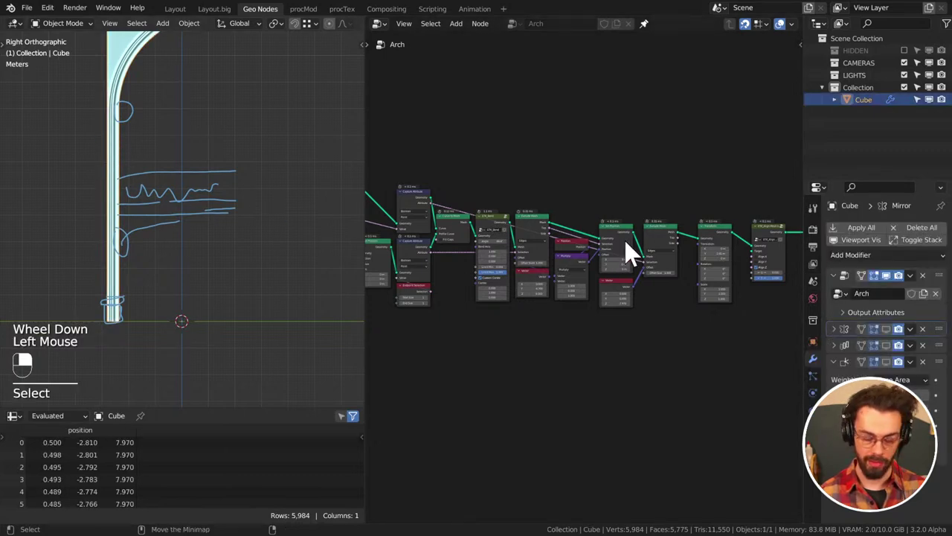
middle_click(622, 173)
scroll(up, 3)
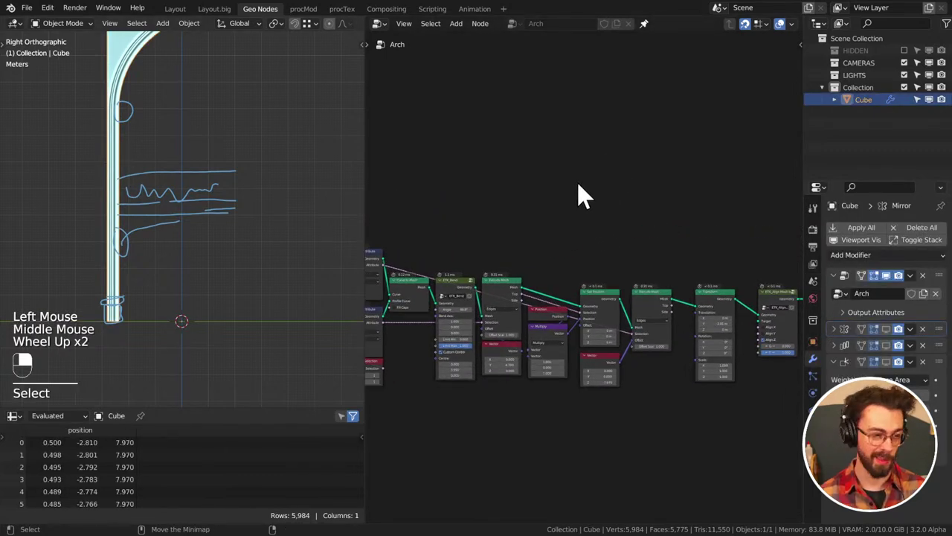
click(586, 191)
Bring up the add-node list to insert a Curve Line node above the existing chain
key(shift+a)
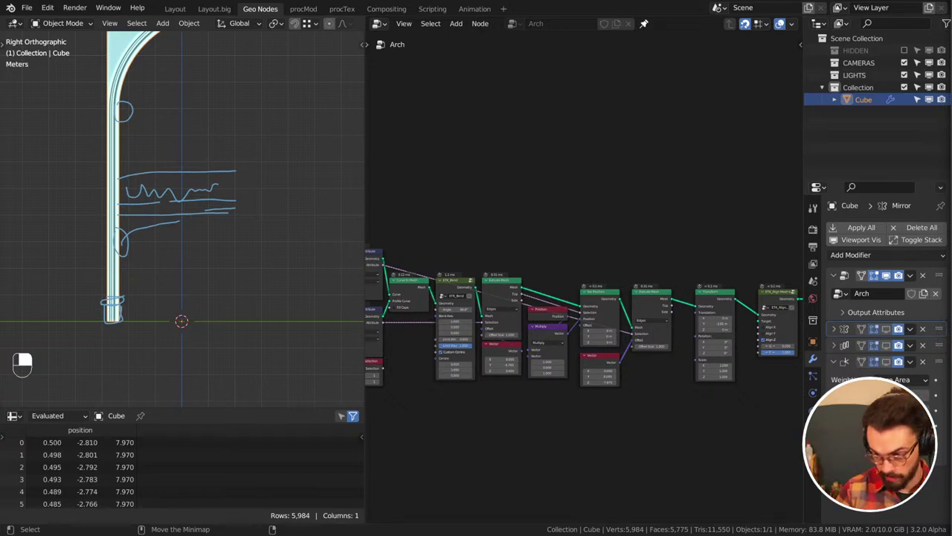
middle_click(555, 189)
right_click(497, 147)
key(shift+a)
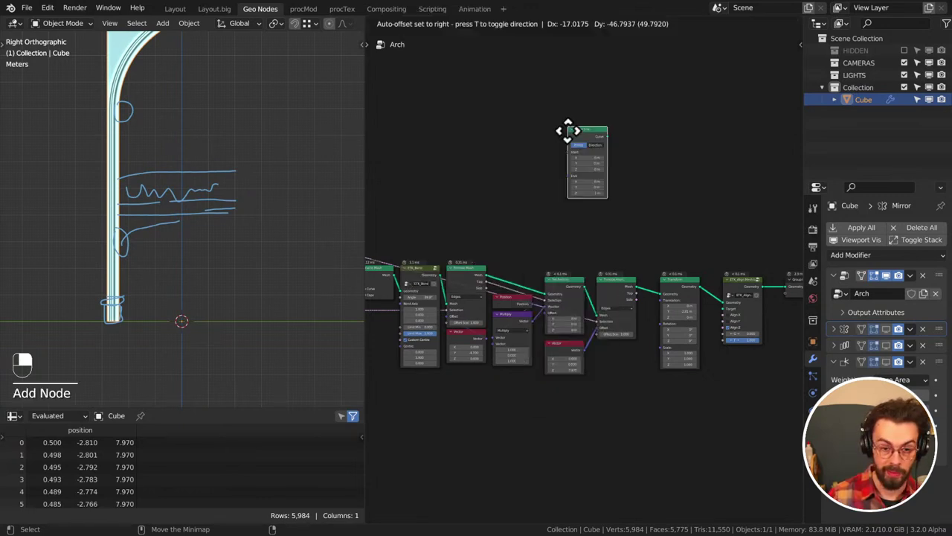
Box-select the whole Arch node network after the new Curve Line node
middle_click(647, 133)
scroll(up, 3)
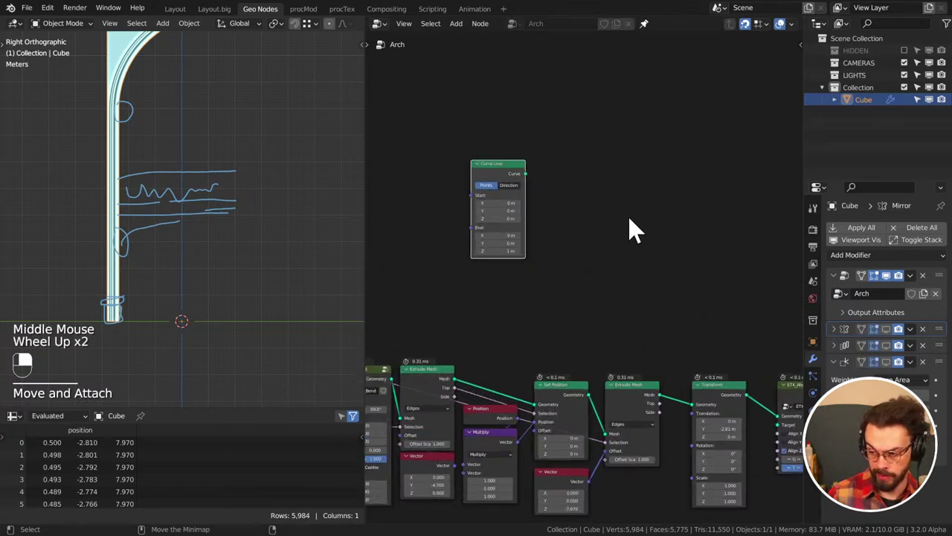
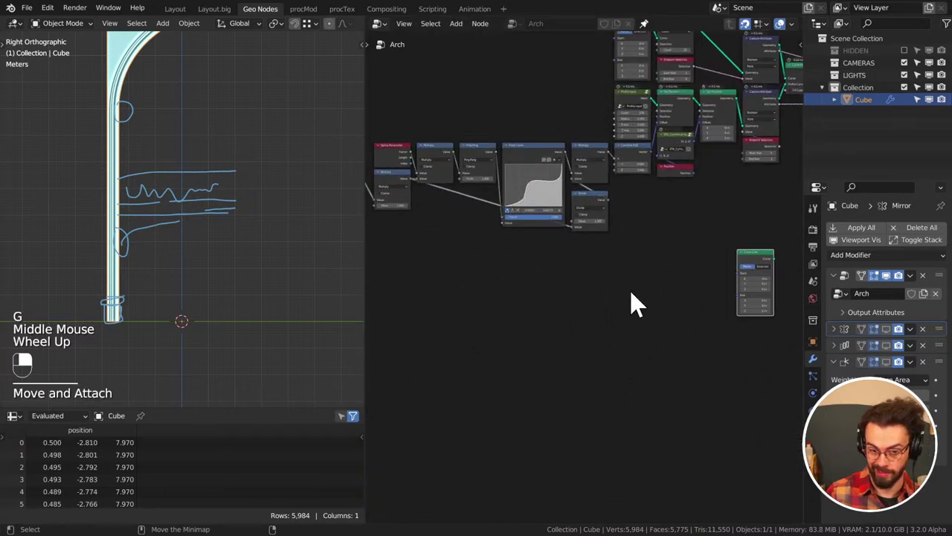
drag(405, 242, 587, 257)
middle_click(708, 108)
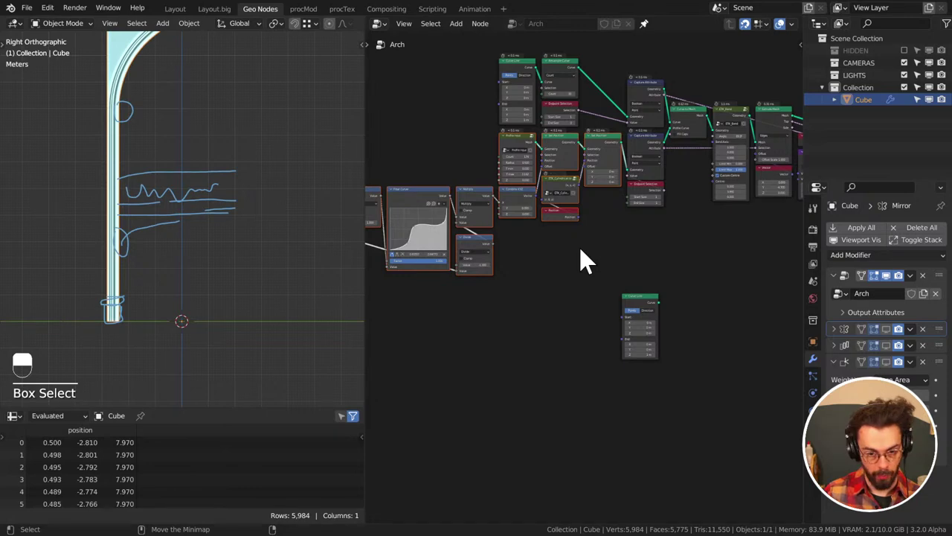
middle_click(614, 222)
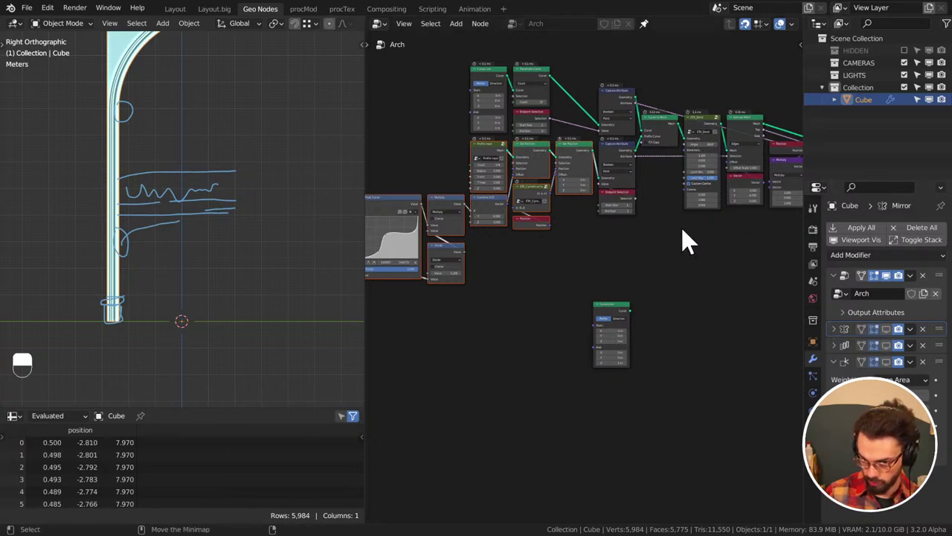
click(594, 243)
drag(670, 129, 539, 318)
middle_click(671, 195)
Duplicate the Arch node network and place the copy below the original
key(shift+d)
right_click(660, 284)
scroll(down, 3)
middle_click(529, 306)
right_click(529, 305)
key(g)
drag(613, 373, 408, 173)
scroll(down, 3)
middle_click(617, 326)
click(409, 173)
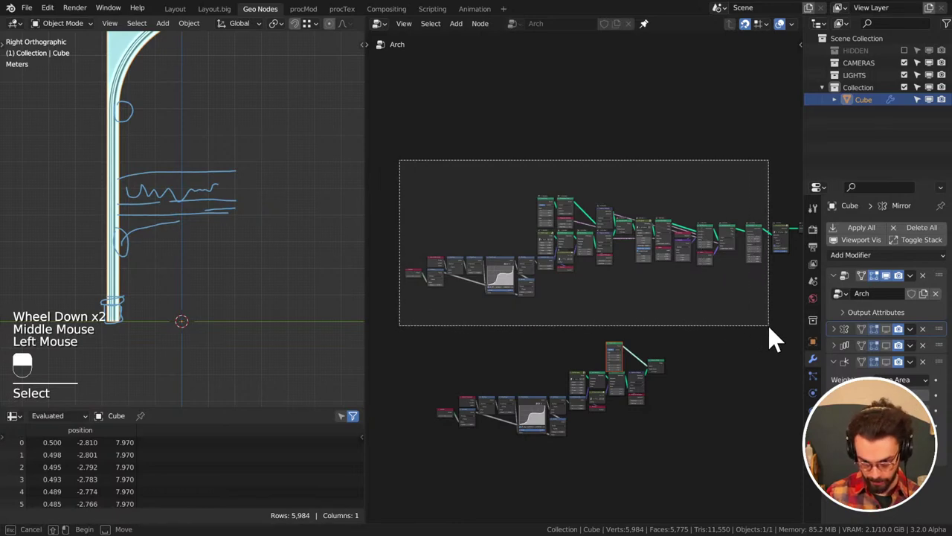
Wrap the original Arch node network in a frame, separate from the copy
key(ctrl+j)
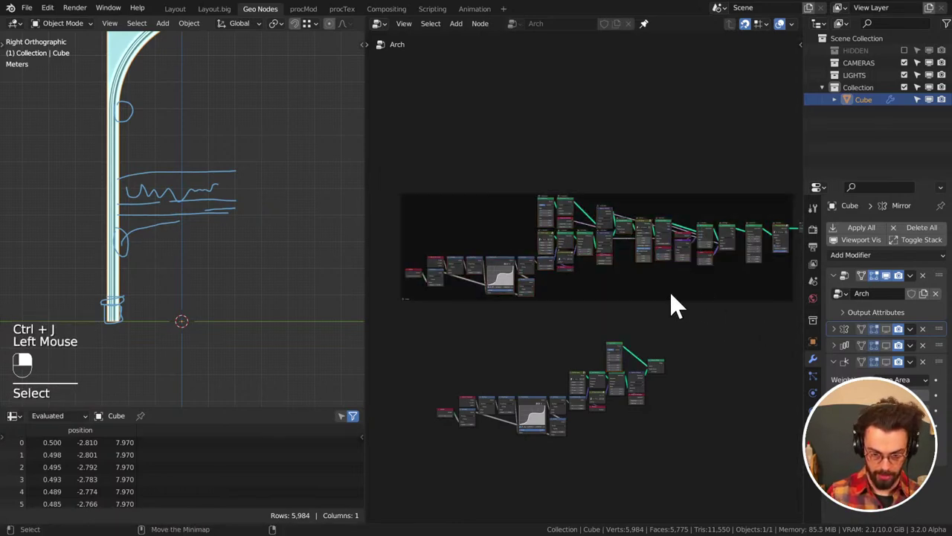
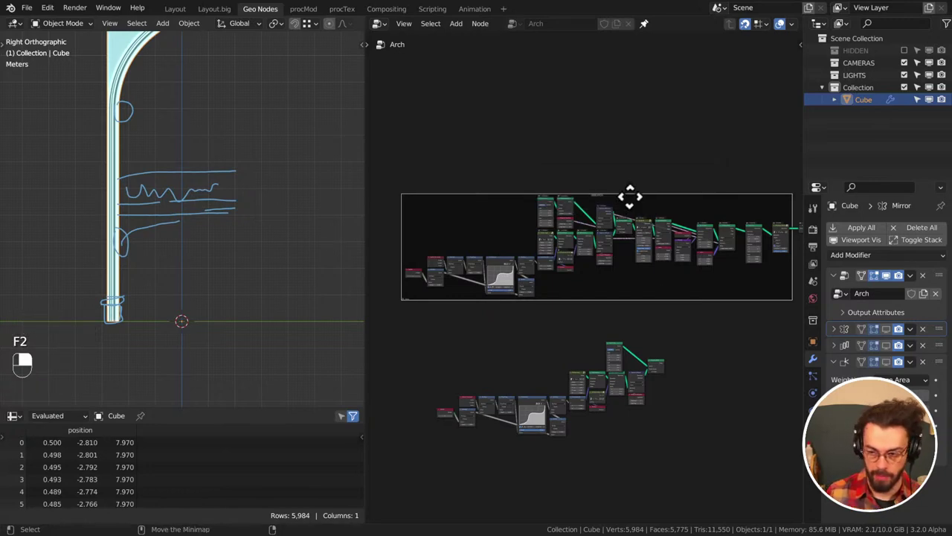
scroll(up, 3)
middle_click(641, 386)
scroll(up, 3)
drag(530, 319, 652, 385)
drag(530, 319, 248, 273)
middle_click(212, 321)
View the resulting 348-vertex fluted piece from top and side in the viewport
key(KP_Decimal)
key(KP_7)
scroll(down, 3)
key(KP_3)
click(204, 221)
right_click(204, 220)
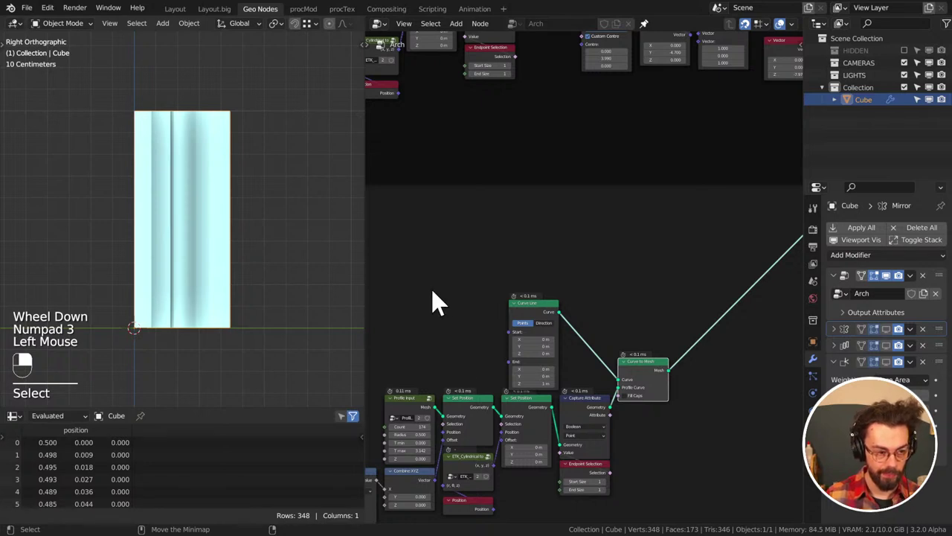
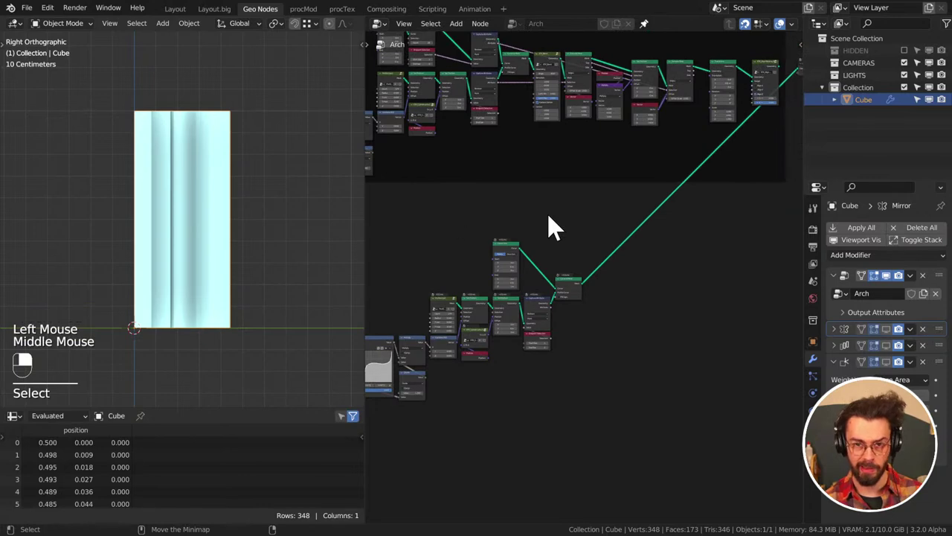
Set the copied Curve Line from the origin to an end at Y 3 m
scroll(up, 3)
middle_click(596, 233)
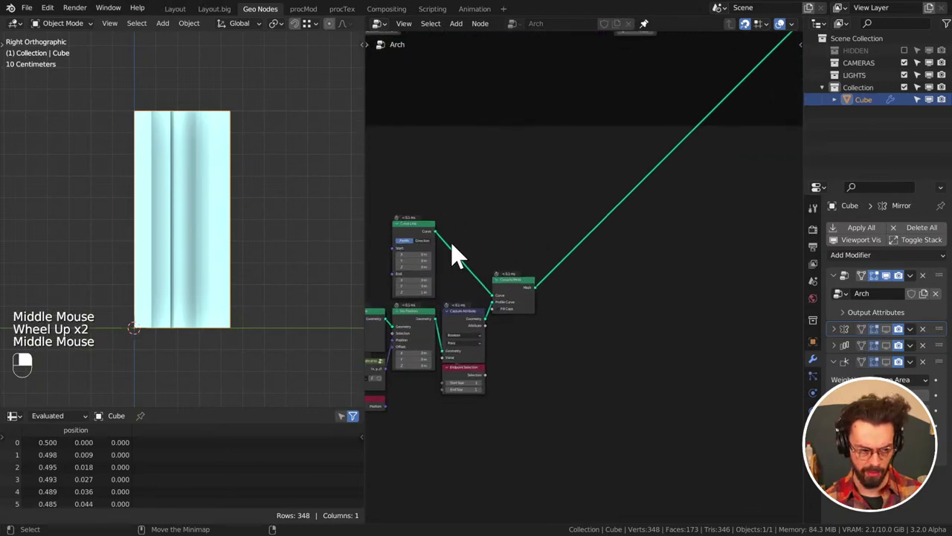
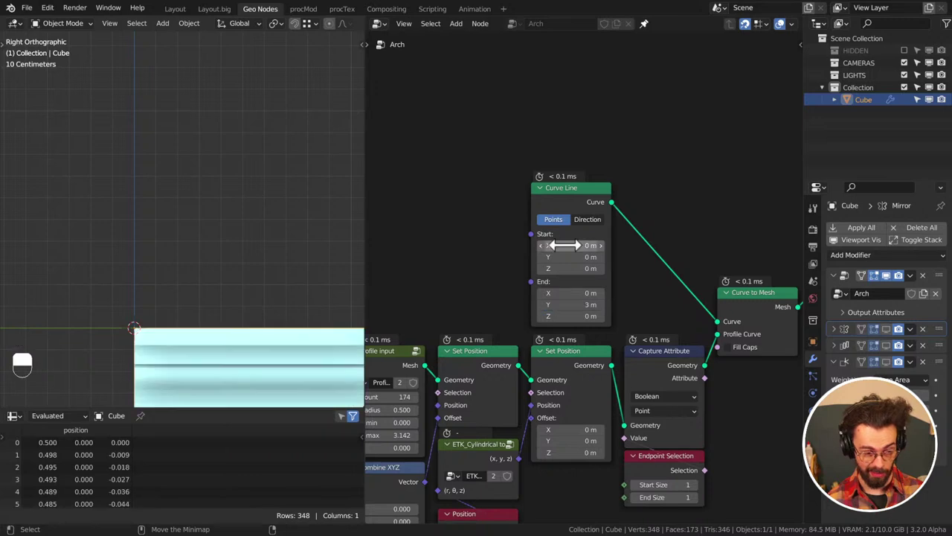
scroll(down, 3)
middle_click(219, 191)
scroll(down, 3)
drag(237, 224, 229, 194)
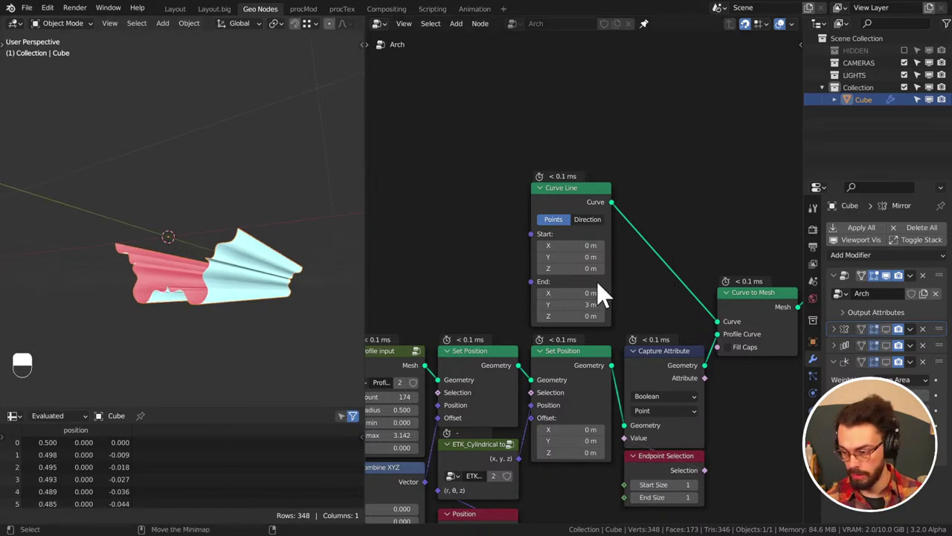
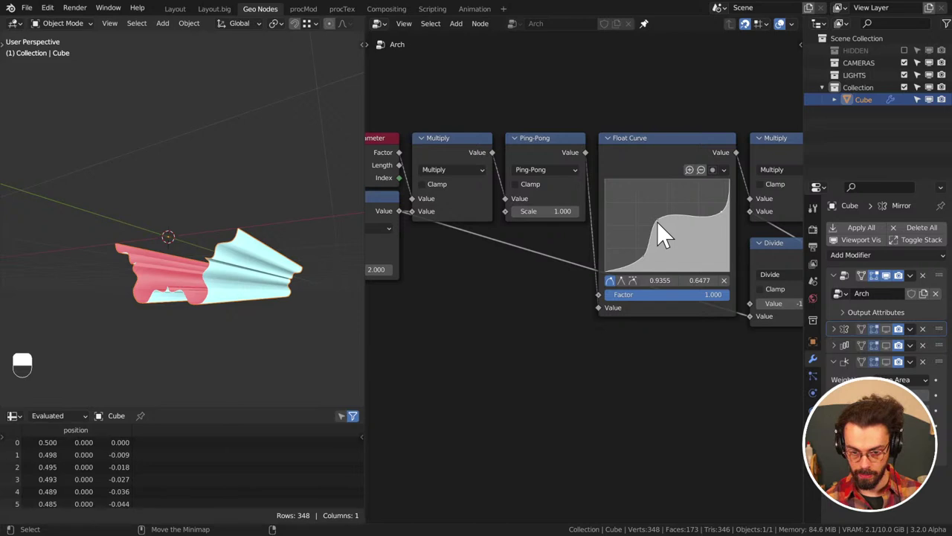
Move the Float Curve point toward 0.4649, 0.5340 for a gentler S-curve
click(665, 230)
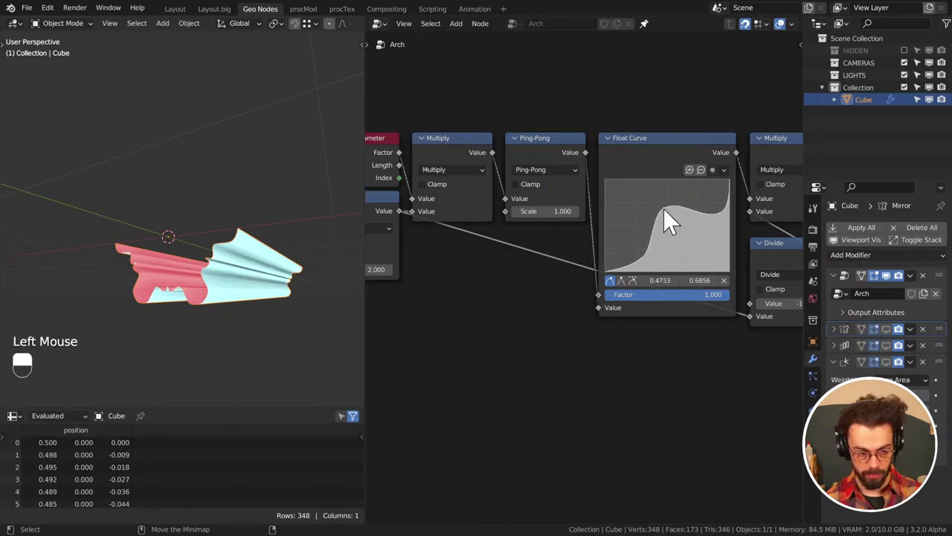
click(671, 218)
middle_click(511, 232)
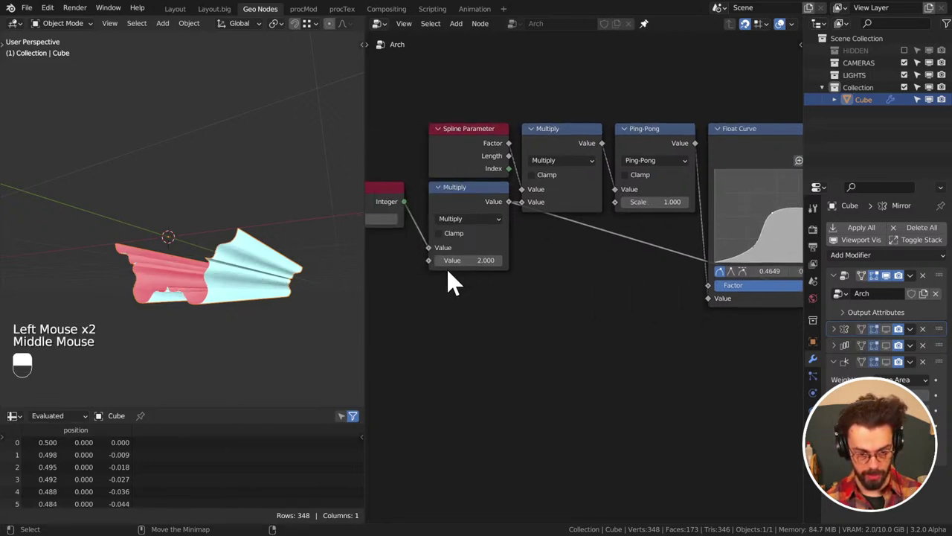
middle_click(421, 247)
click(484, 224)
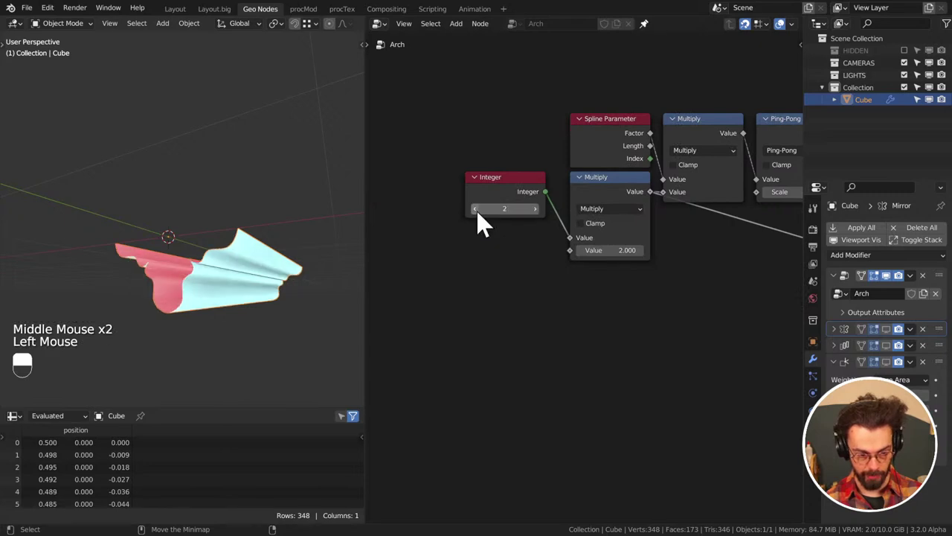
Bring the Integer node down to 0 and set the Divide value to 0.5
click(484, 223)
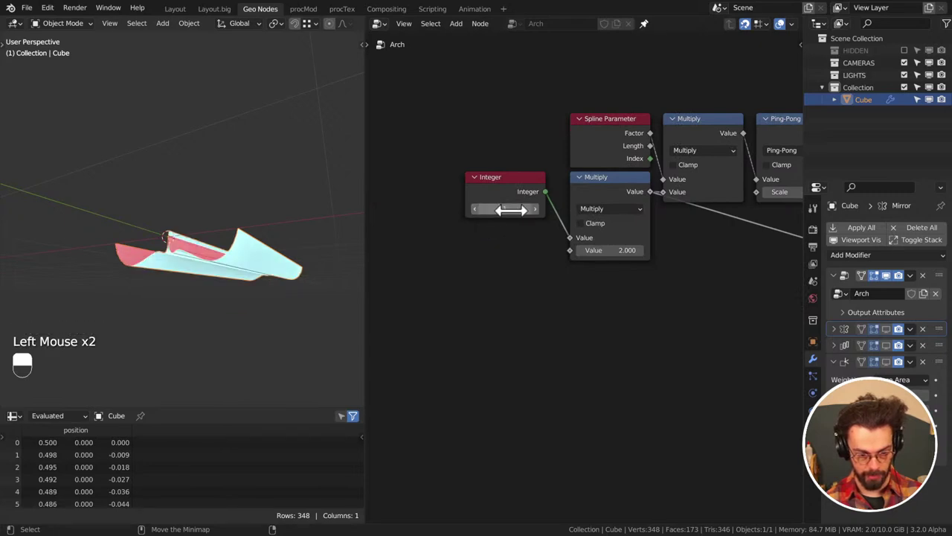
click(484, 220)
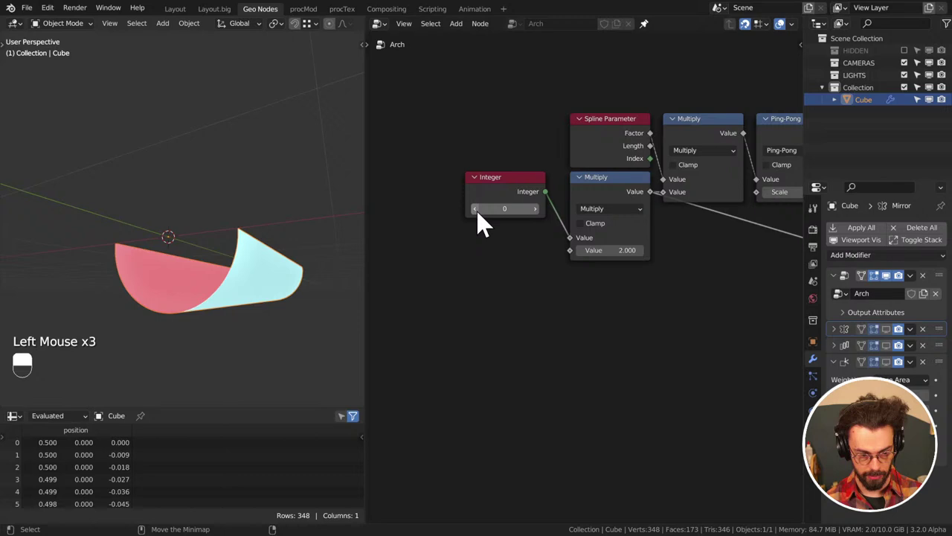
click(544, 220)
middle_click(690, 222)
middle_click(686, 219)
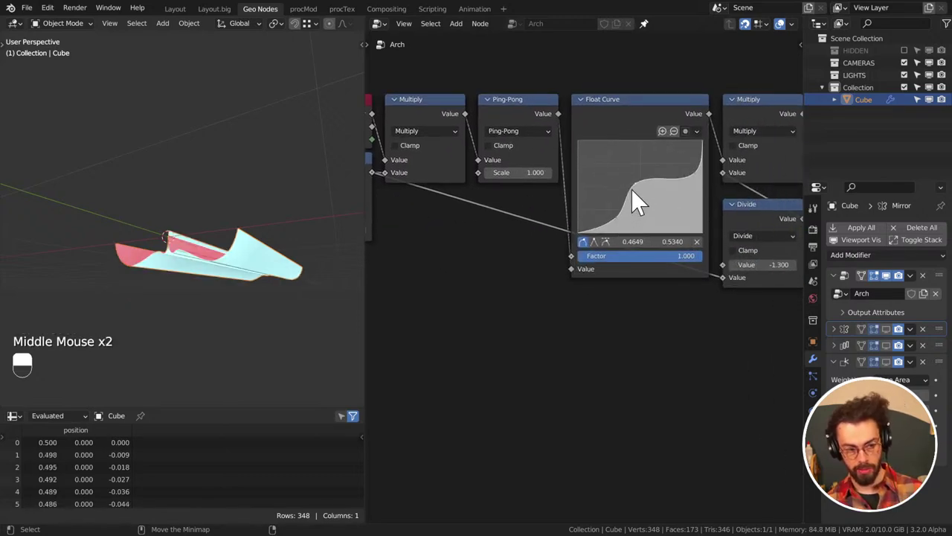
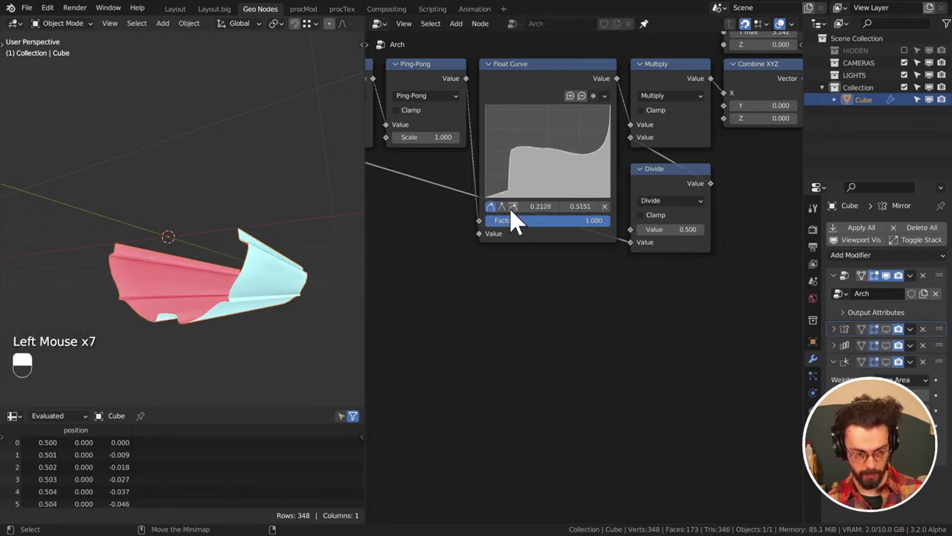
Change the curve point's handle type and add a new control point to the Float Curve
click(514, 200)
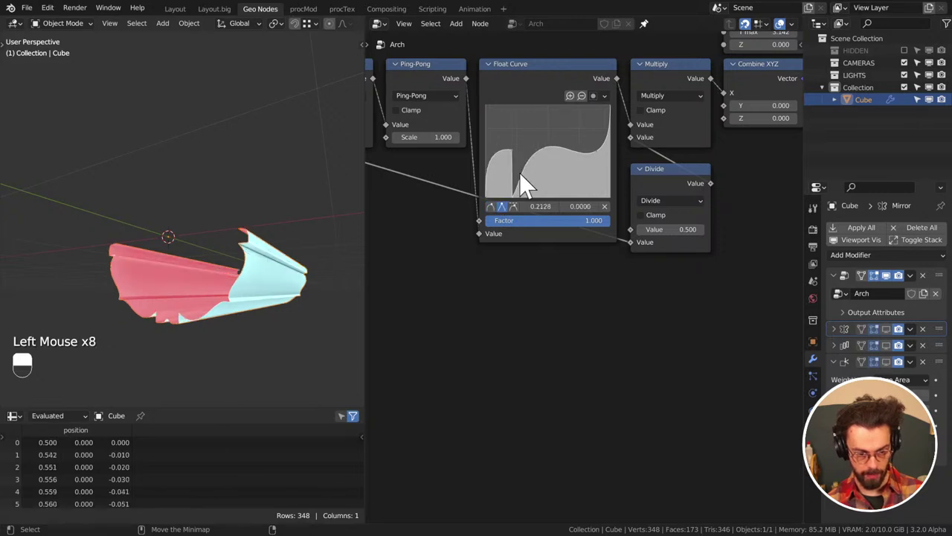
click(517, 163)
click(518, 202)
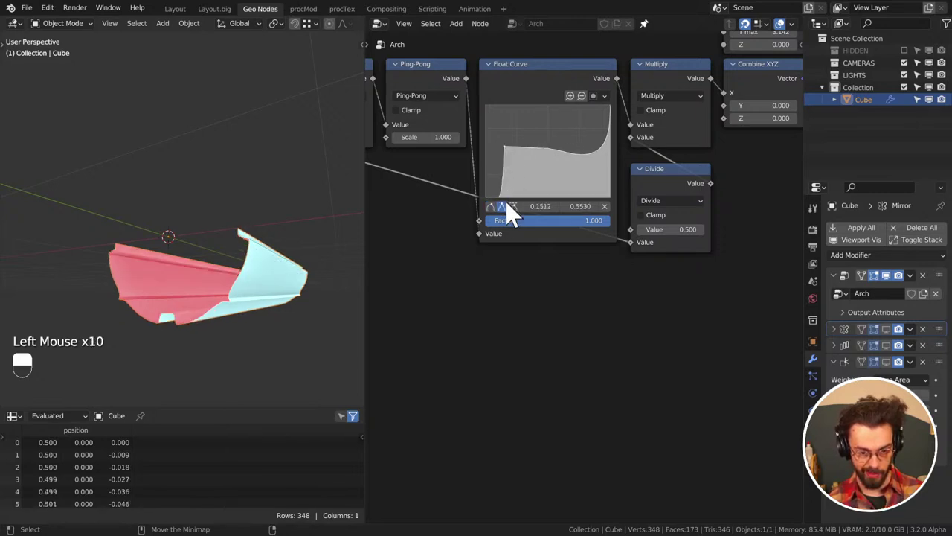
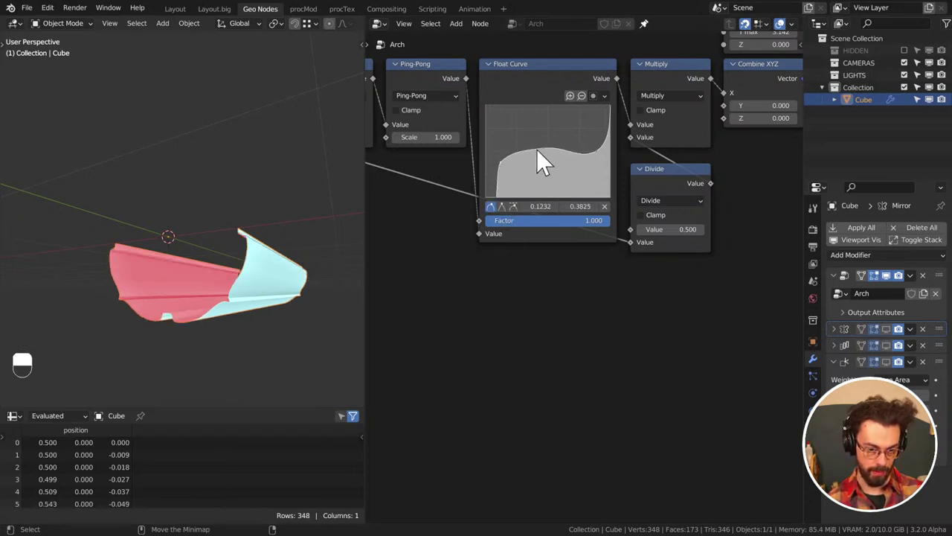
click(547, 159)
middle_click(285, 220)
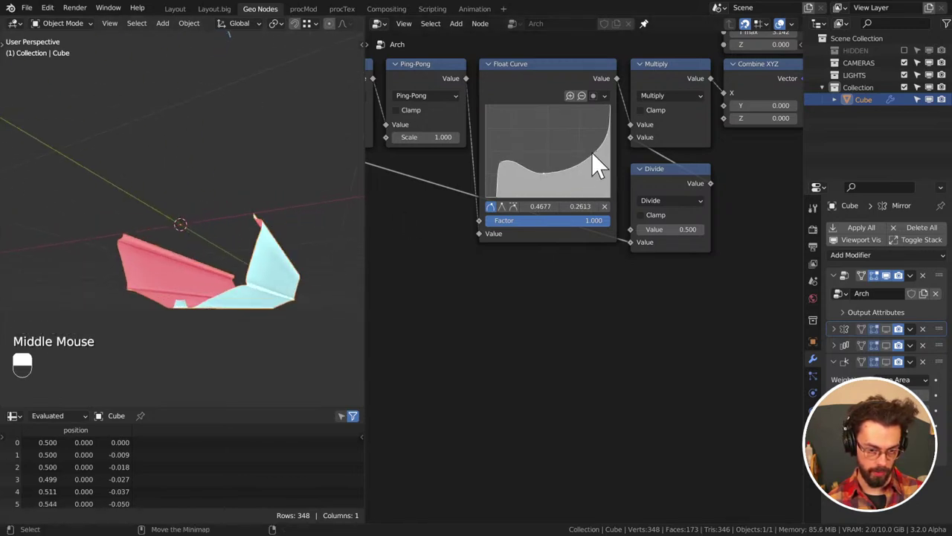
Raise the right hump and deepen the dip to a point at 0.4986, 0.1666 for a wavy profile
click(600, 164)
click(573, 133)
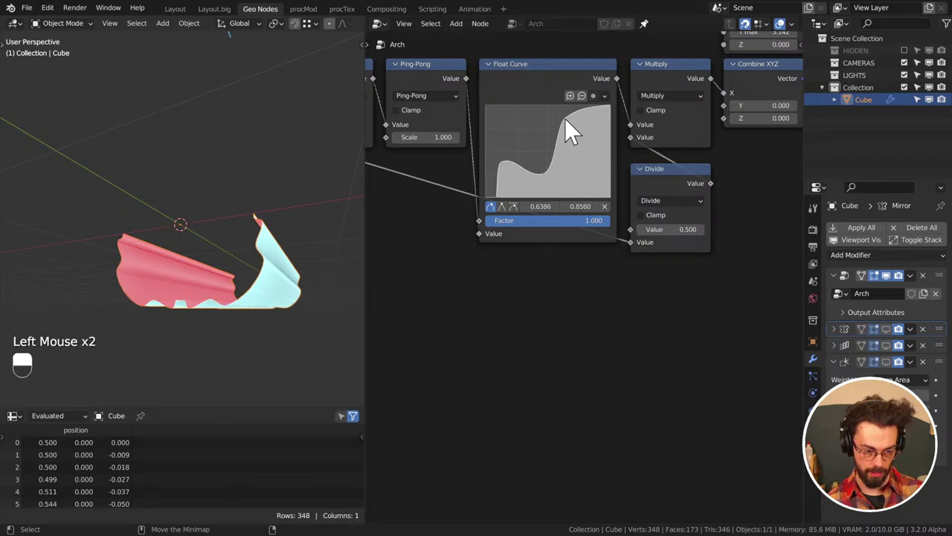
click(575, 125)
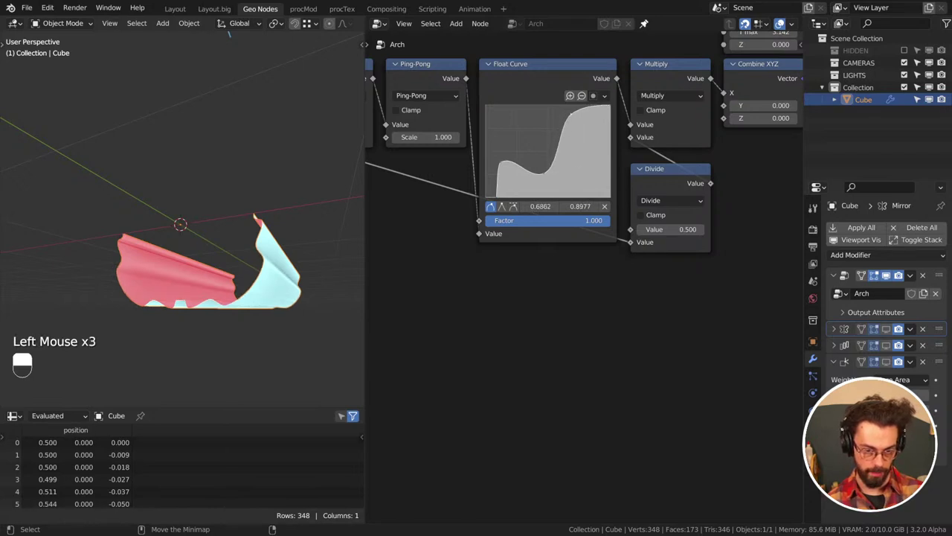
click(549, 183)
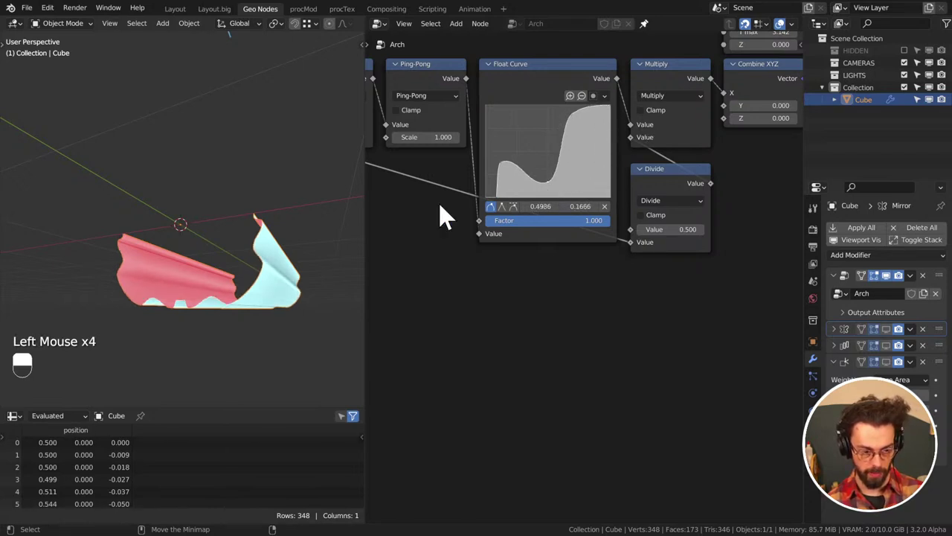
middle_click(303, 215)
middle_click(226, 219)
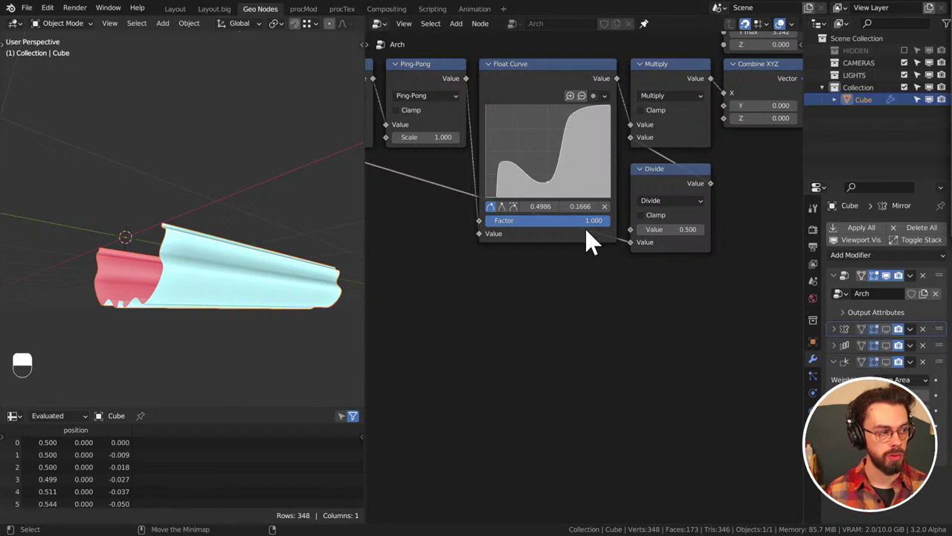
Zoom out to review the whole copied node network
scroll(down, 3)
middle_click(646, 252)
scroll(down, 3)
middle_click(566, 290)
middle_click(574, 326)
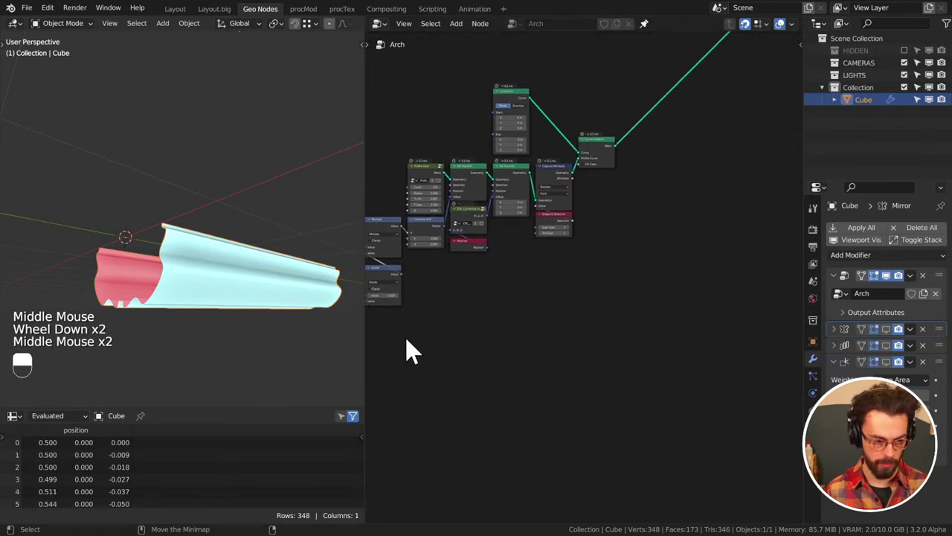
Bring up the add-node list to insert an 8-point Star curve with 0.16 m inner and 2 m outer radius
key(shift+a)
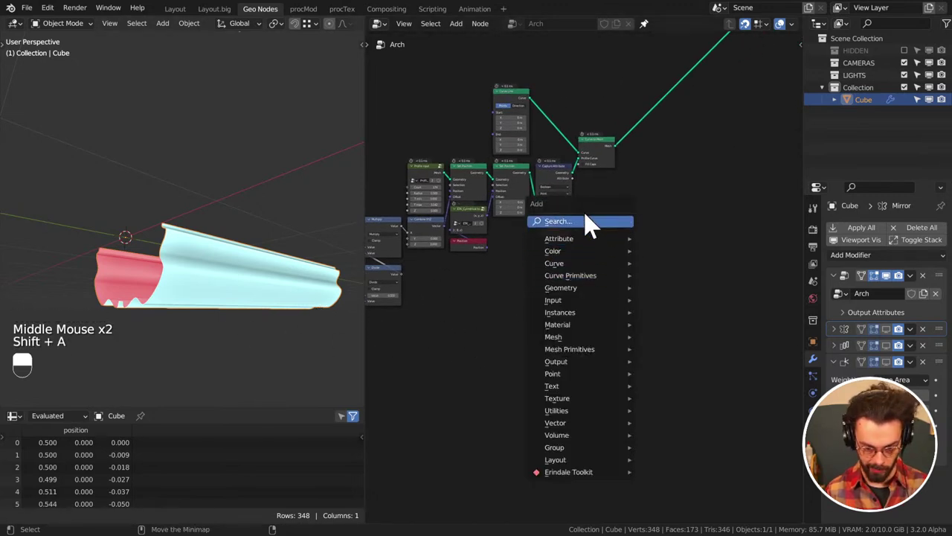
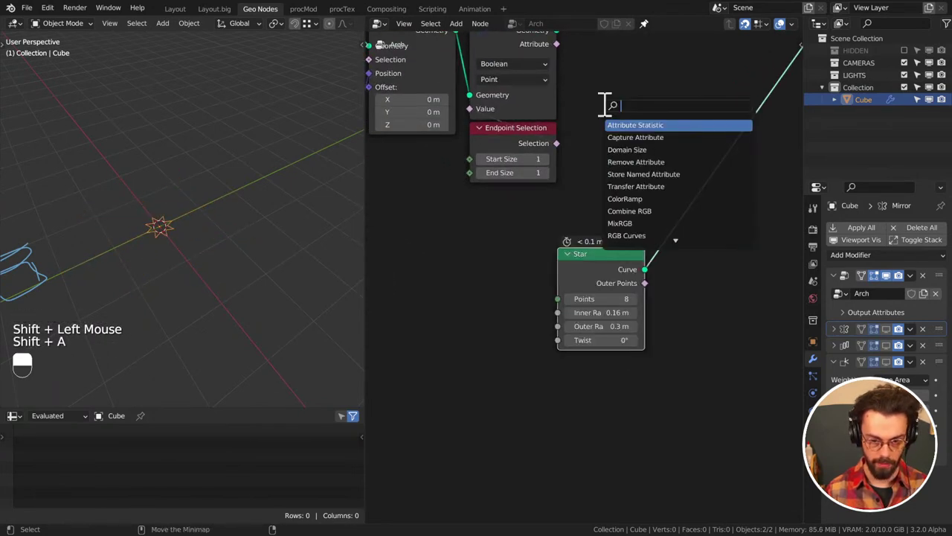
Round the Star with Fillet Curve and insert Set Curve Tilt driven by Spline Parameter times a Multiply node
key(l)
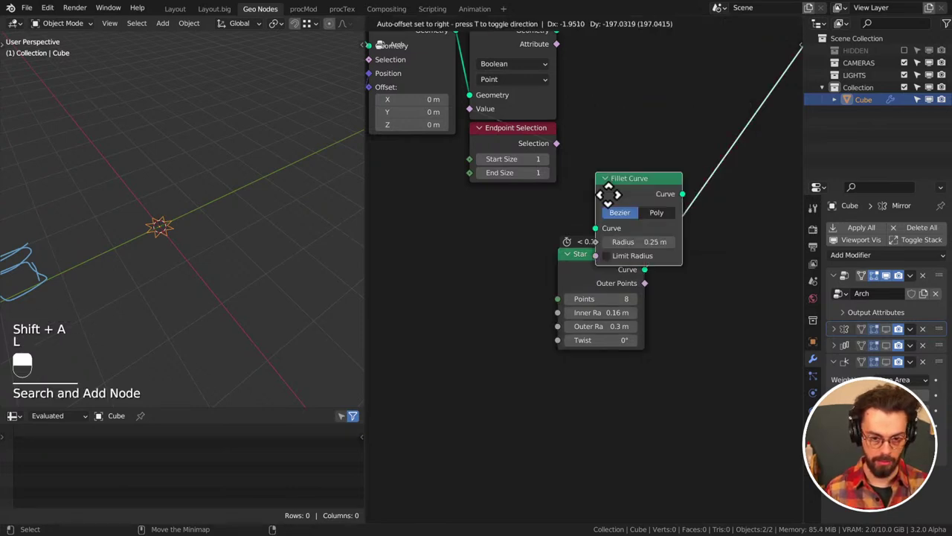
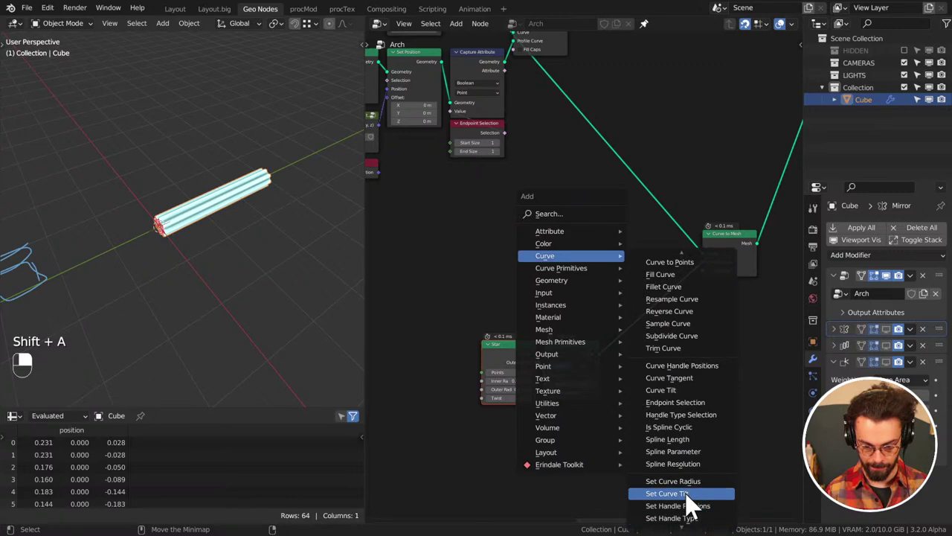
drag(640, 199, 715, 257)
middle_click(575, 241)
scroll(up, 3)
click(776, 257)
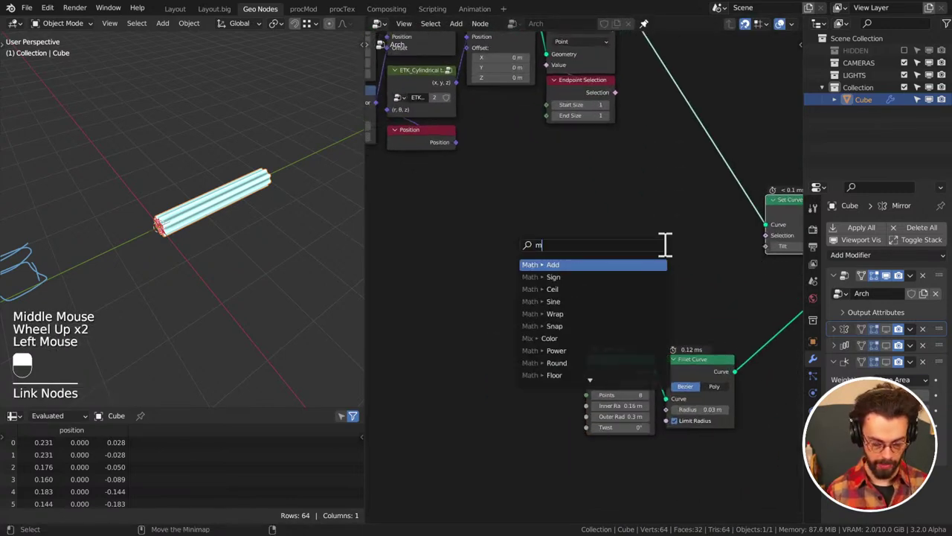
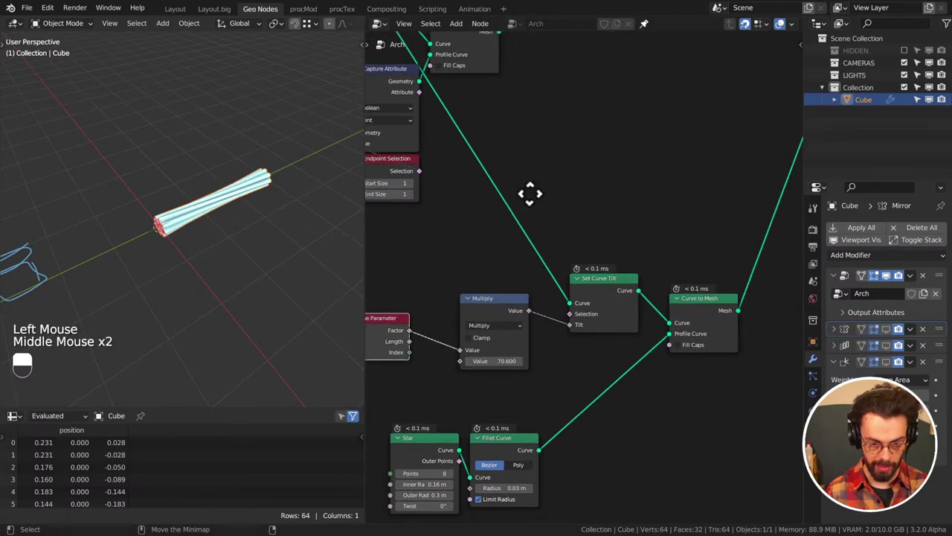
key(shift+a)
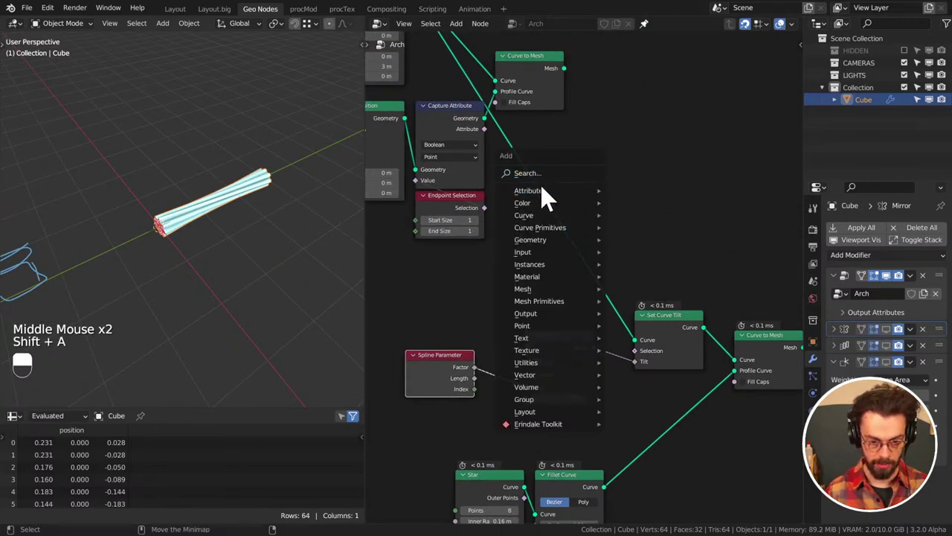
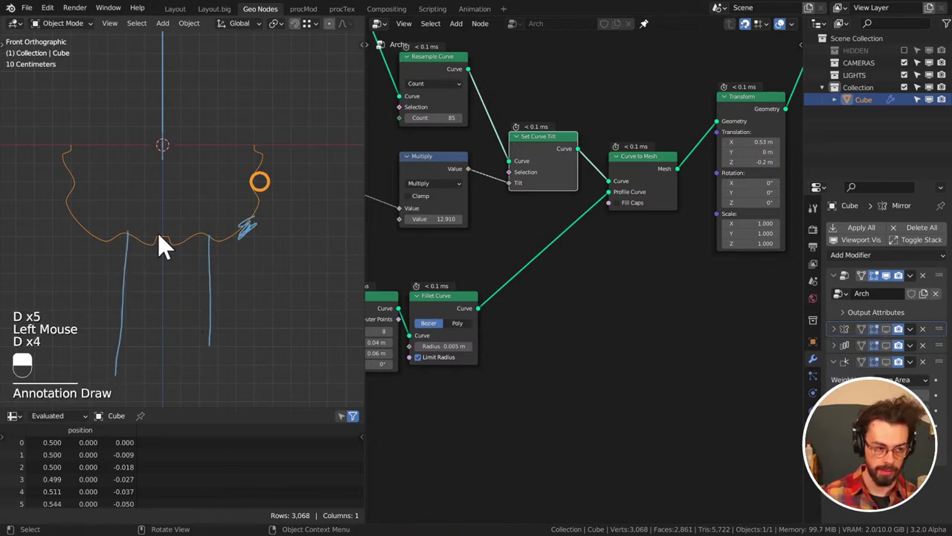
Frame the rope nodes labelled ROPE and save CATHEDERAL.blend
key(d)
click(84, 156)
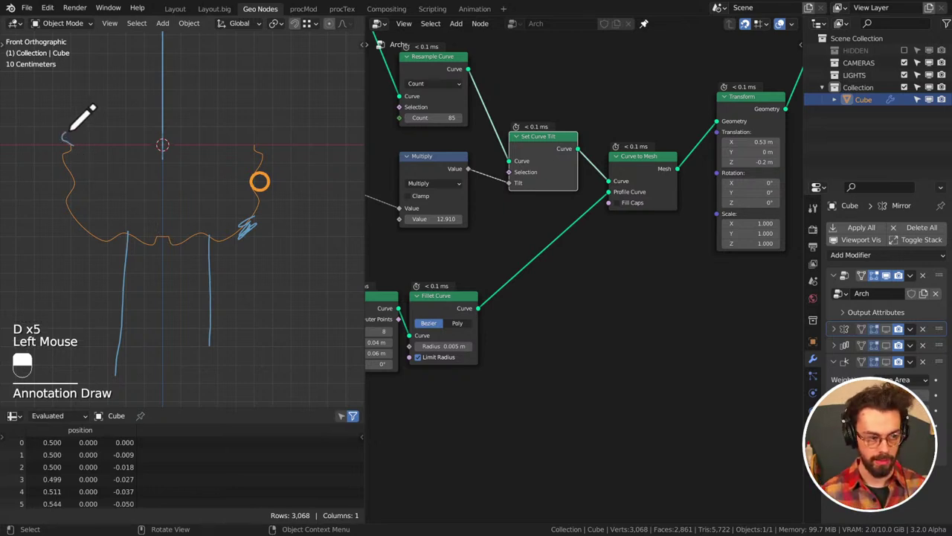
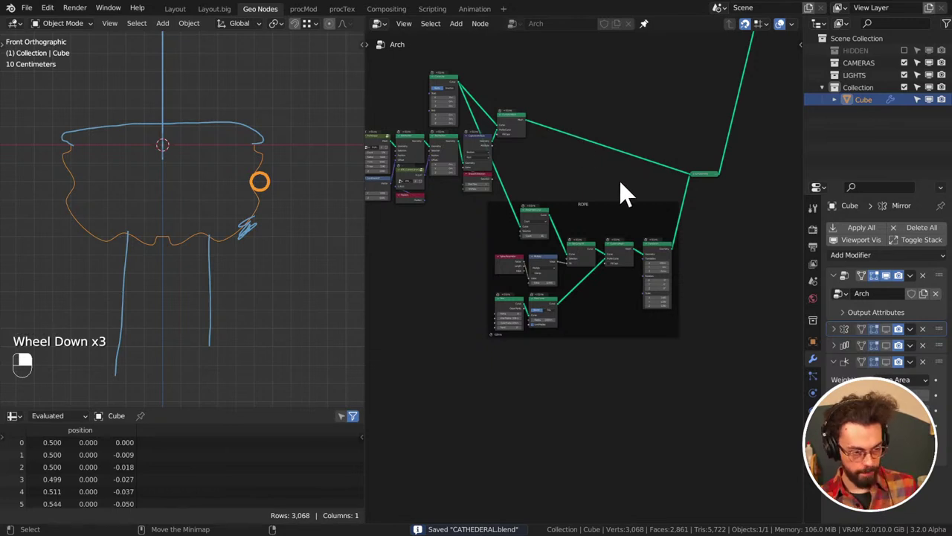
Add an Extrude Mesh node after the arch's Curve to Mesh, fed by the captured endpoint selection
middle_click(576, 182)
scroll(up, 3)
click(572, 138)
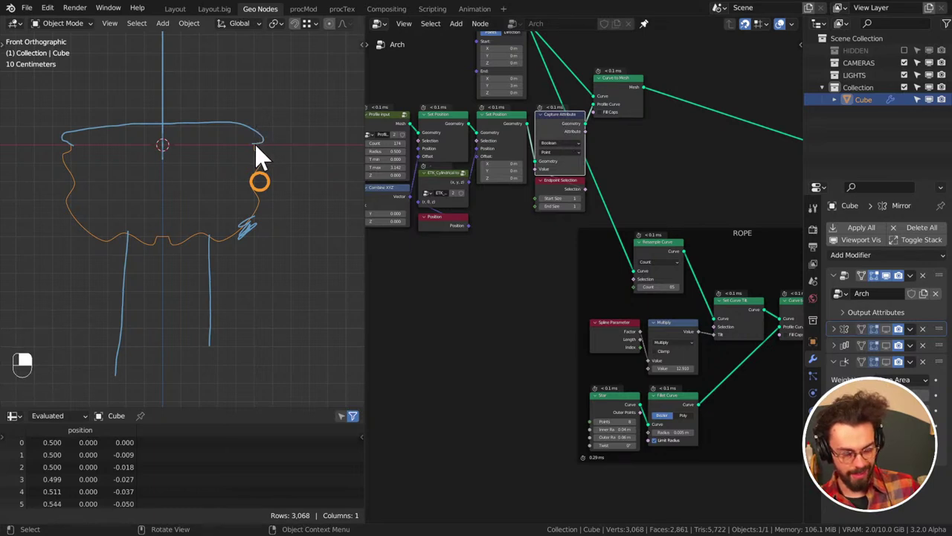
middle_click(425, 271)
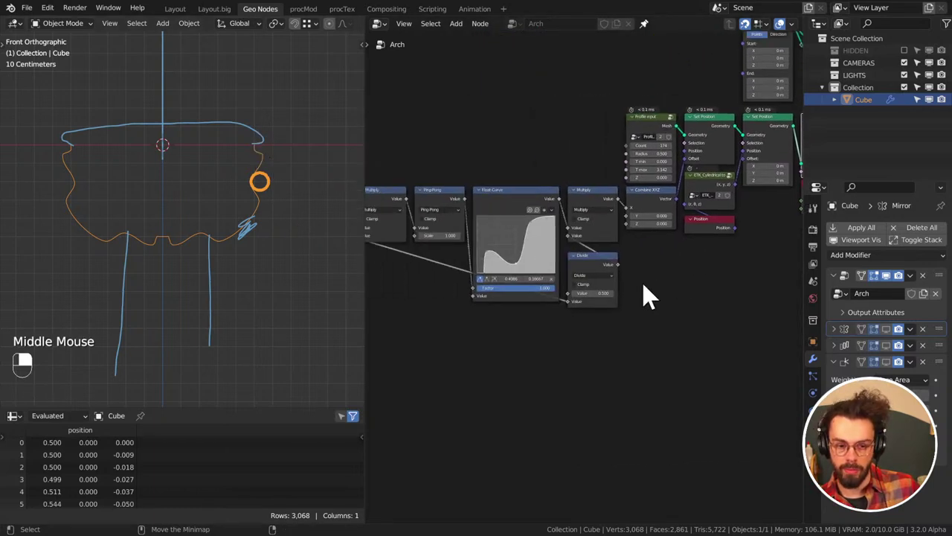
scroll(up, 3)
middle_click(547, 248)
scroll(up, 3)
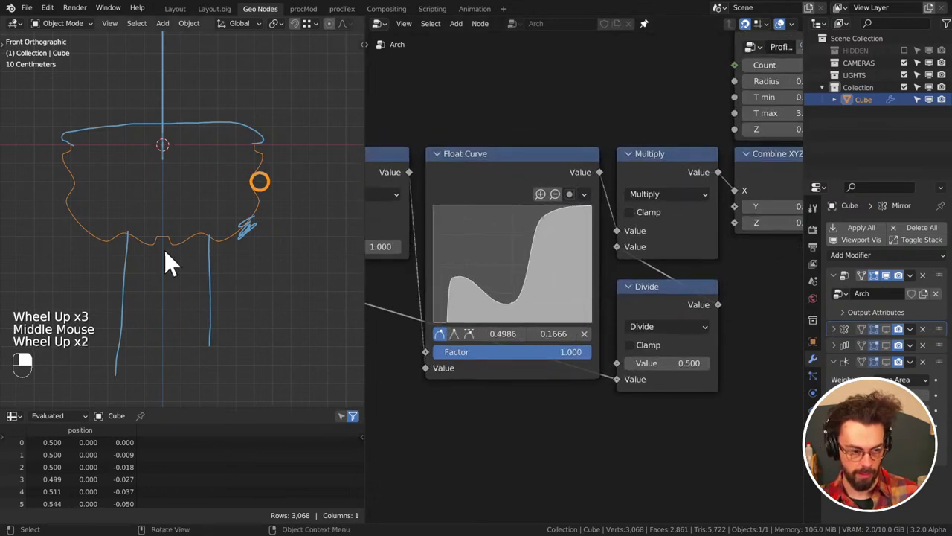
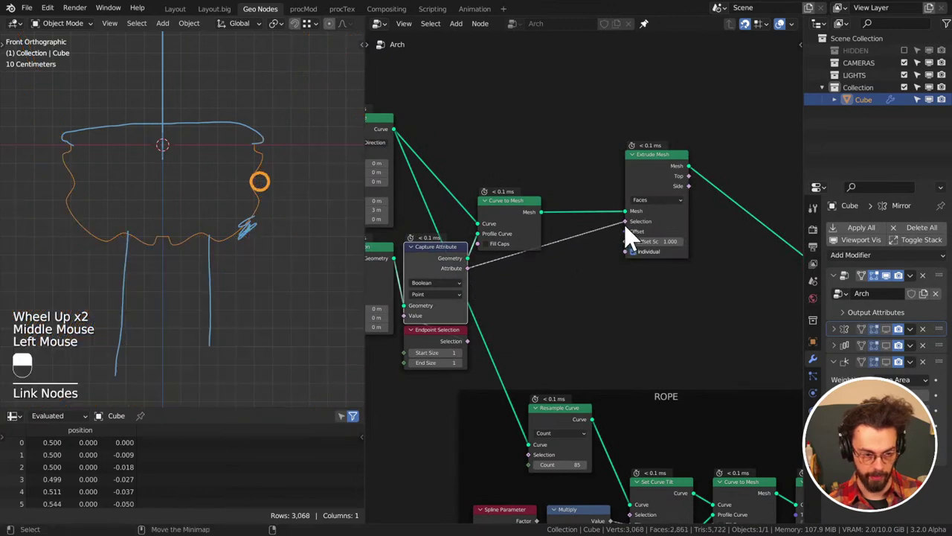
Switch the Extrude Mesh node to Edges mode with Offset Scale 0 and tidy its placement
click(693, 211)
click(678, 218)
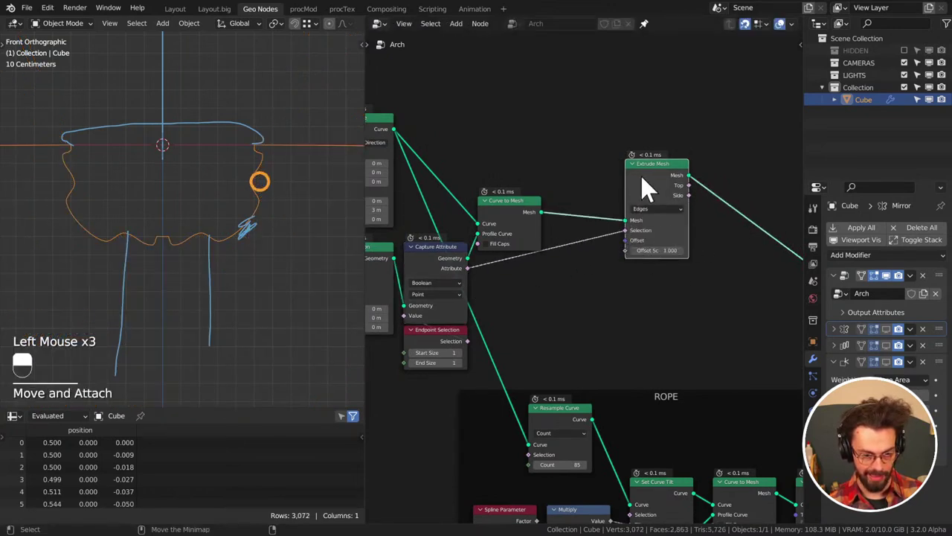
click(656, 187)
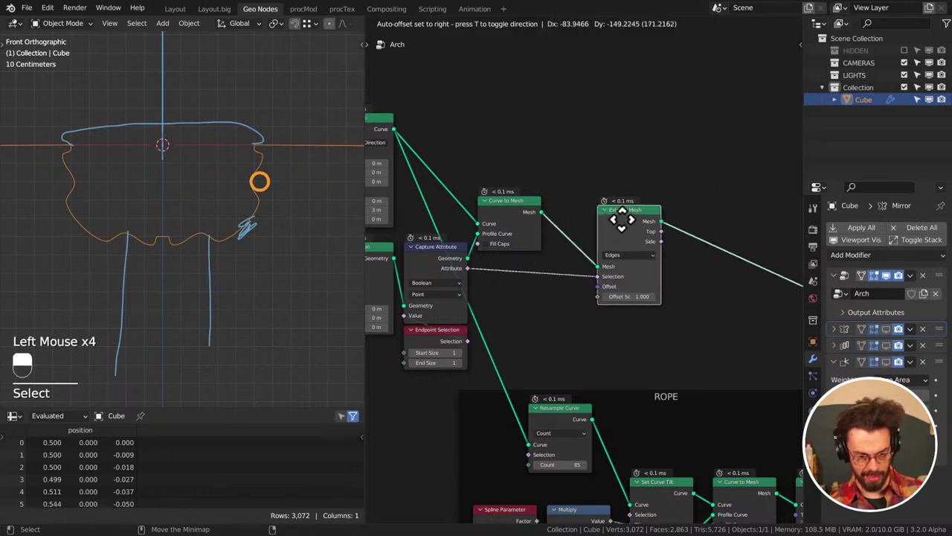
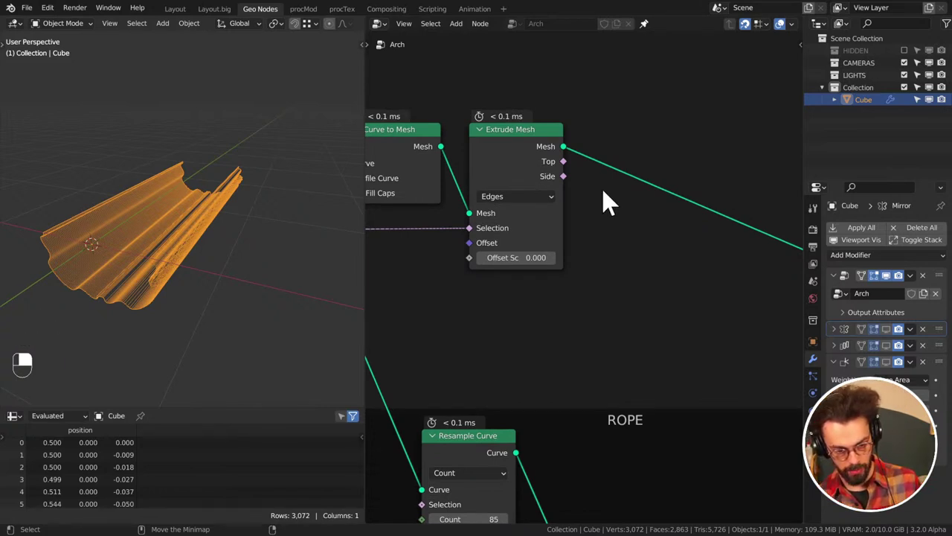
Add Set Position on the top edges with Position multiplied by (0, 1, 1), zeroing X
key(q)
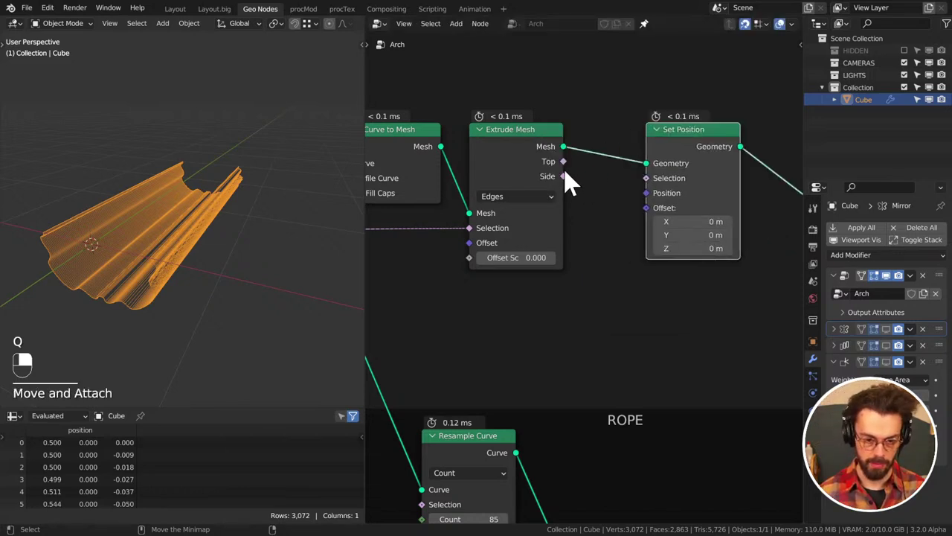
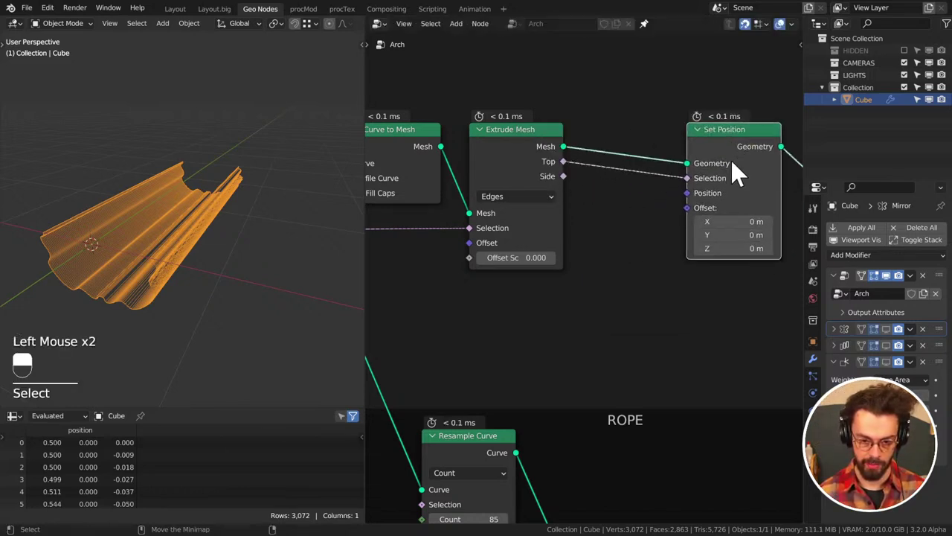
click(695, 201)
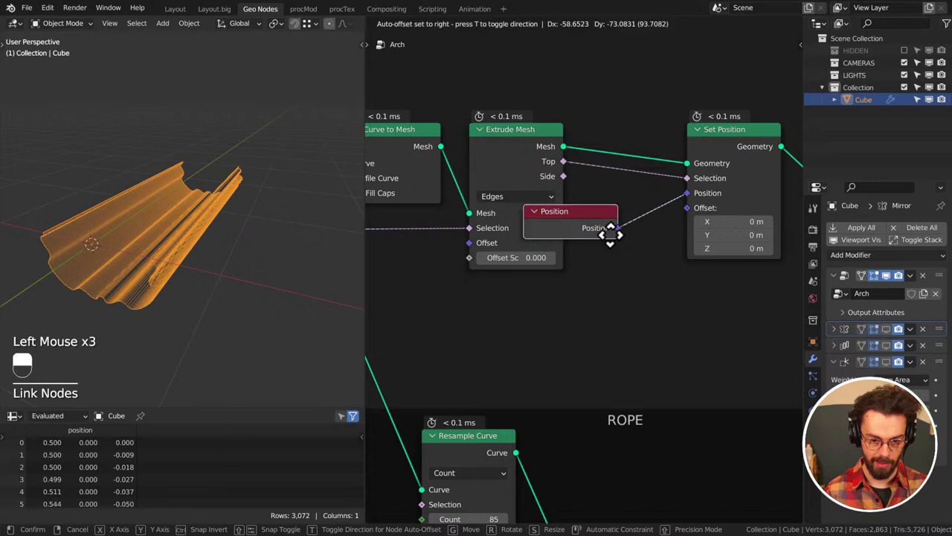
drag(554, 287, 223, 188)
key(q)
drag(658, 272, 222, 188)
key(z)
middle_click(183, 212)
click(516, 289)
Give Set Position a 0.1 m Z offset and add a 0.001 m Merge by Distance after it
click(694, 228)
middle_click(694, 228)
right_click(694, 228)
key(shift+a)
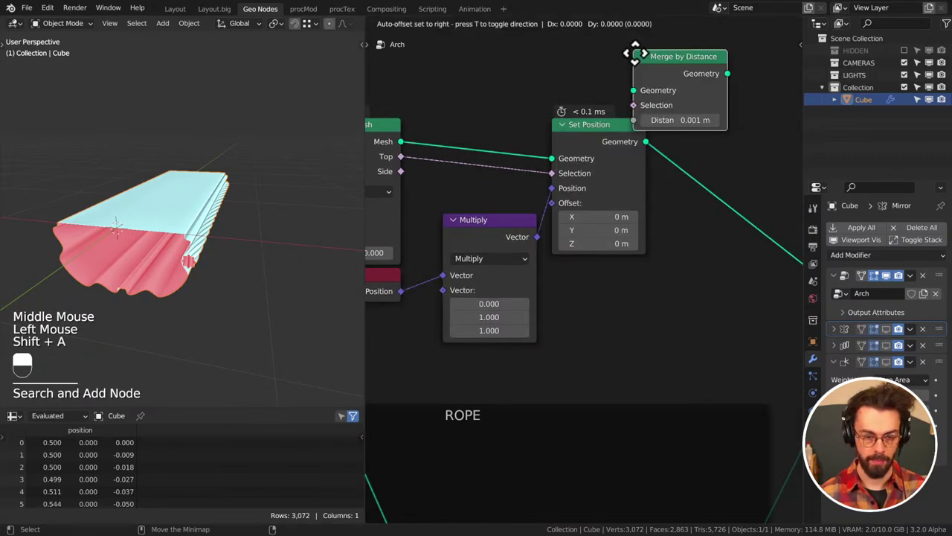
middle_click(190, 175)
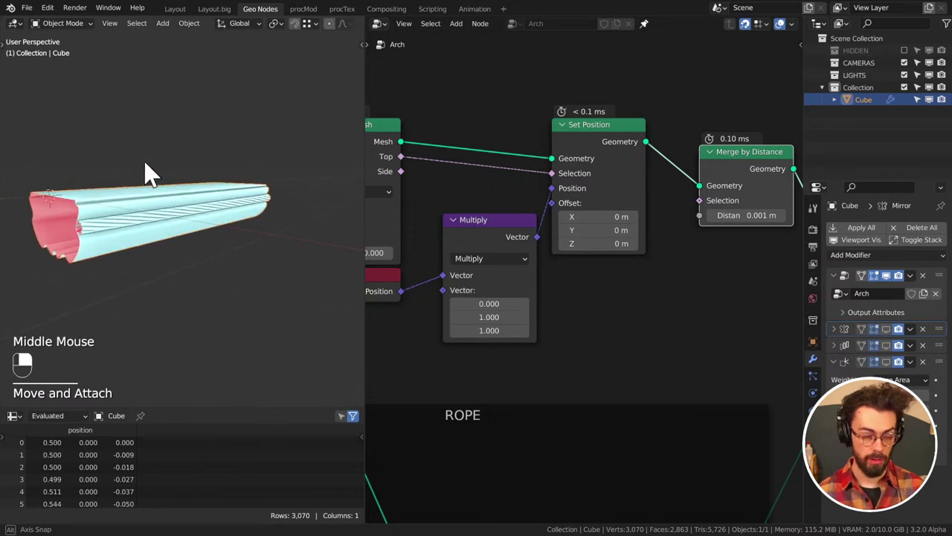
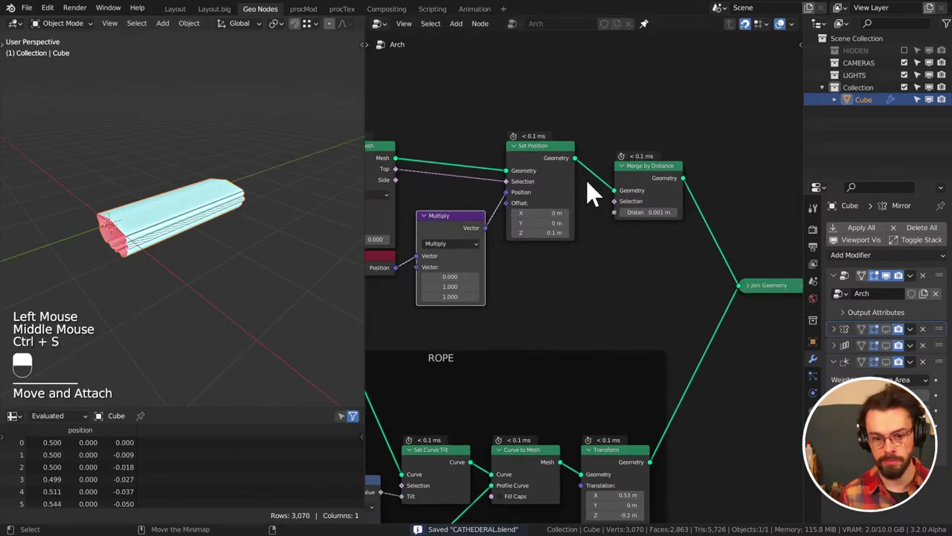
Move the Merge by Distance node beside Set Position in the chain
click(656, 180)
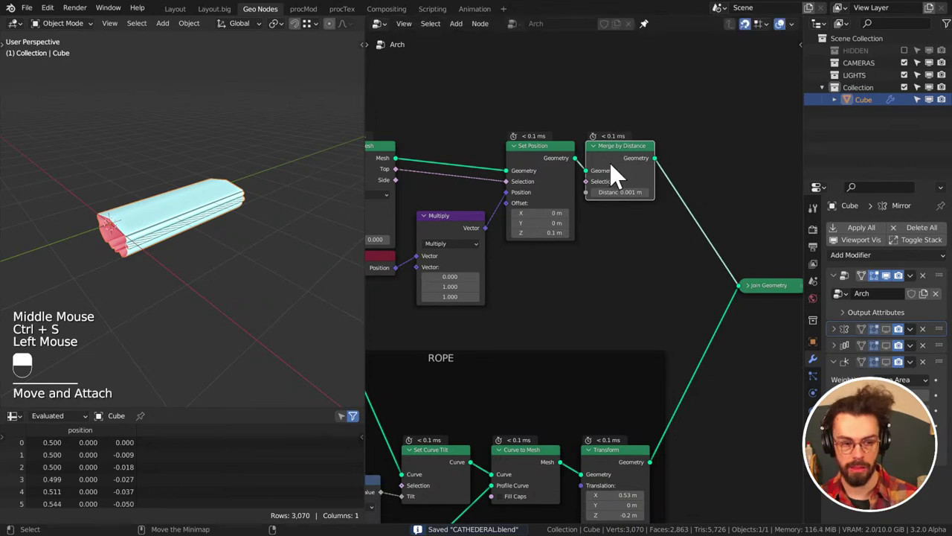
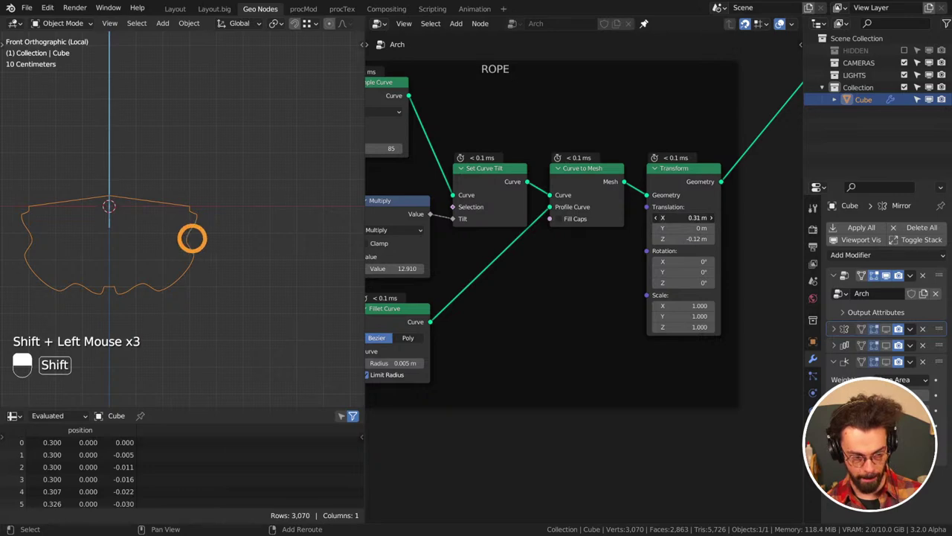
Keep the rope Transform at X 0.31 m, review the tree and save CATHEDERAL.blend
key(z)
middle_click(296, 254)
scroll(down, 3)
middle_click(244, 278)
middle_click(255, 275)
scroll(up, 3)
scroll(down, 3)
key(KP_1)
key(ctrl+s)
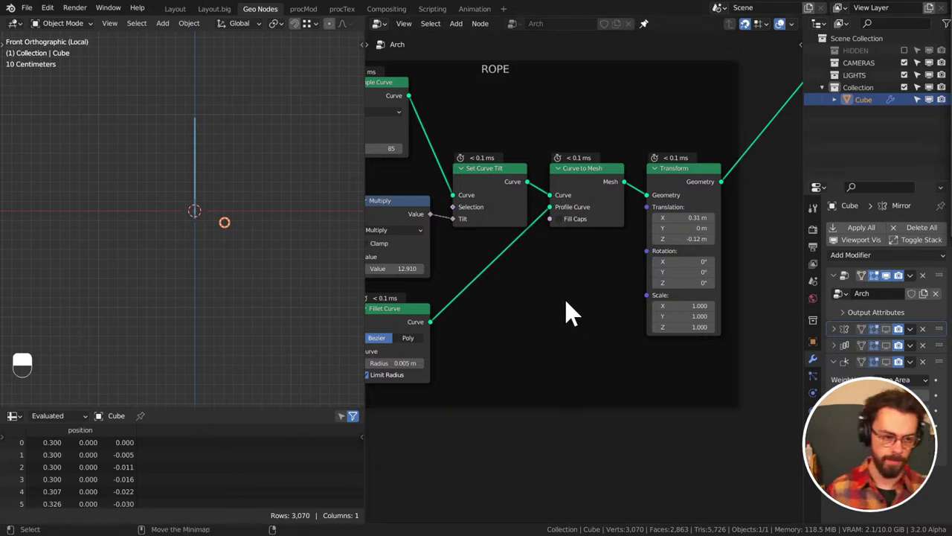
middle_click(305, 257)
key(ctrl+s)
scroll(down, 3)
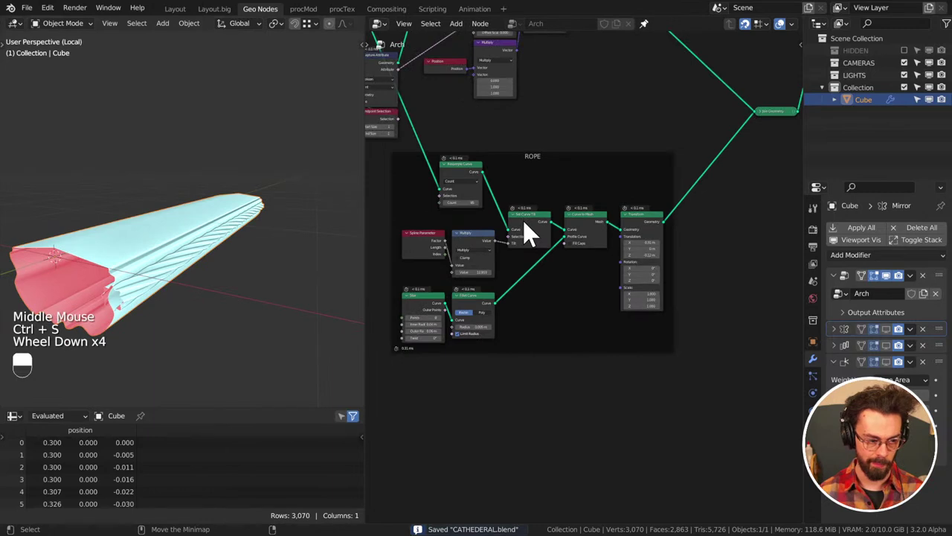
middle_click(518, 222)
middle_click(489, 330)
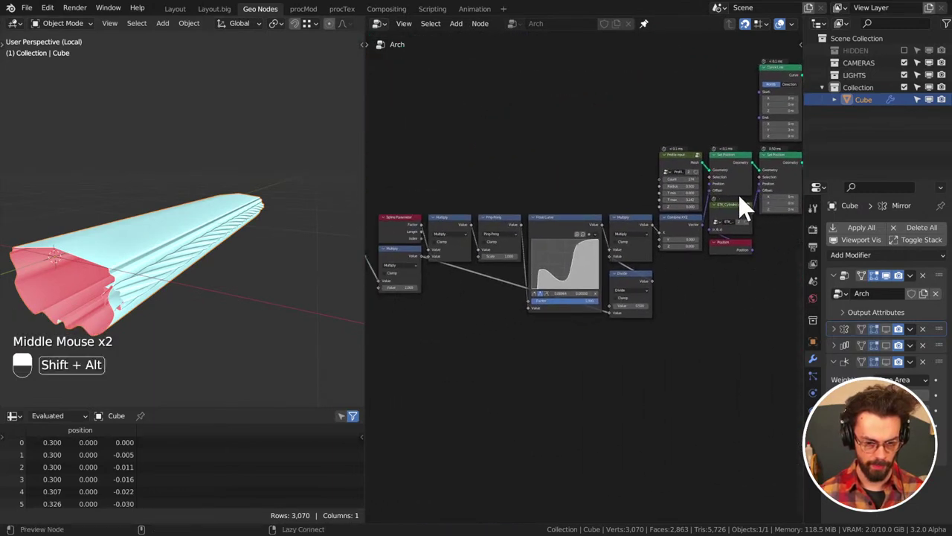
click(731, 174)
middle_click(192, 242)
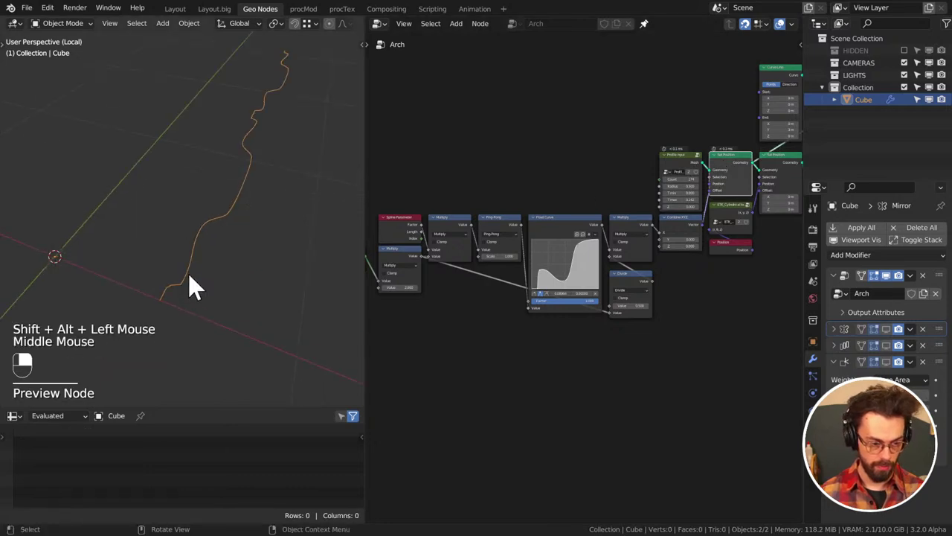
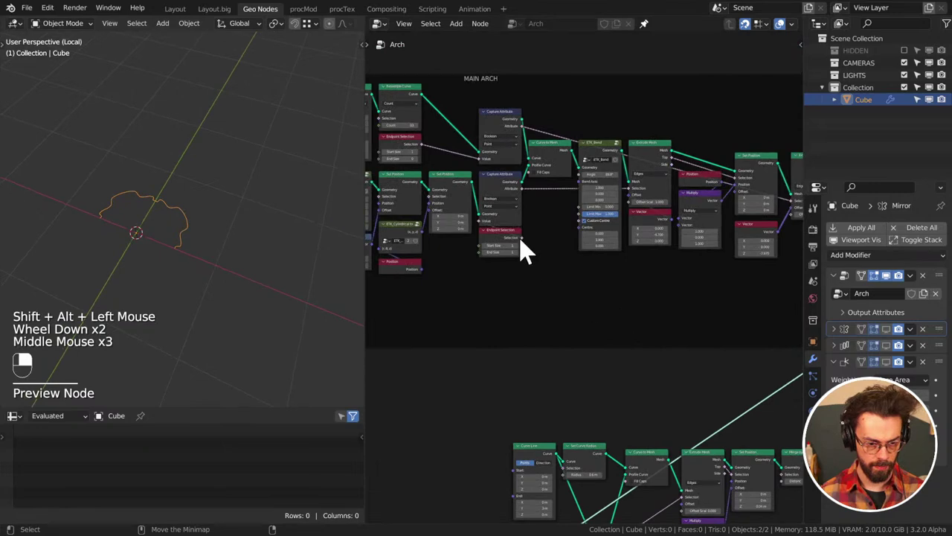
click(463, 195)
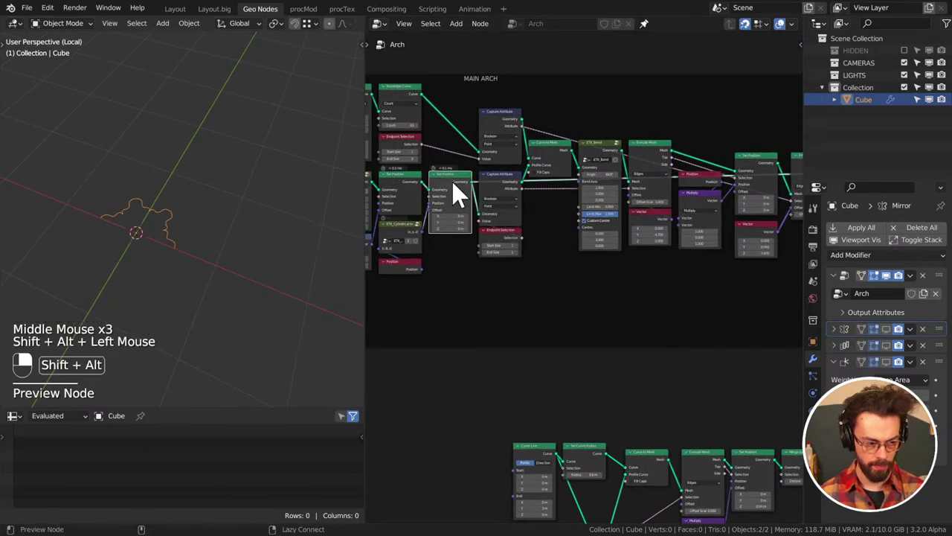
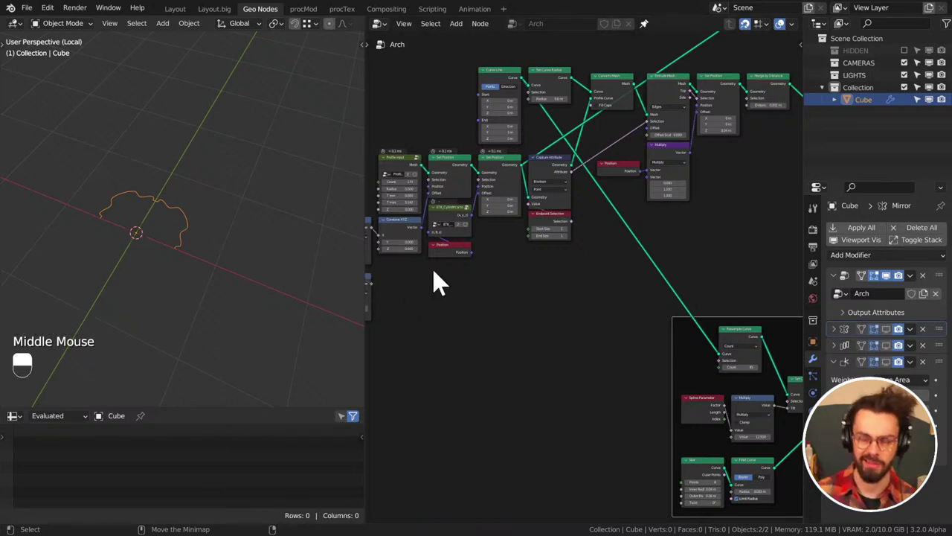
Save CATHEDERAL.blend and add a 0.04 m Curve Circle profile tilted -90° into Curve to Mesh
scroll(up, 3)
key(ctrl+s)
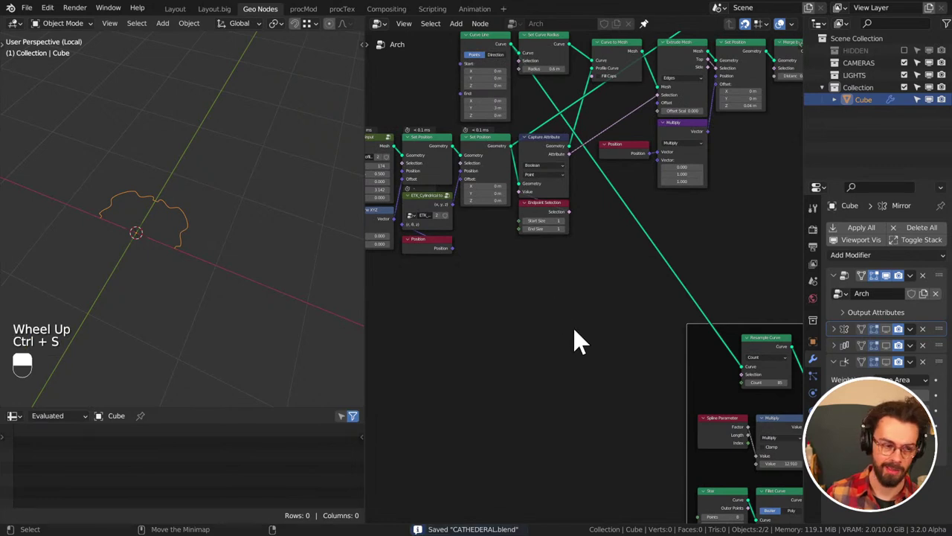
key(shift+a)
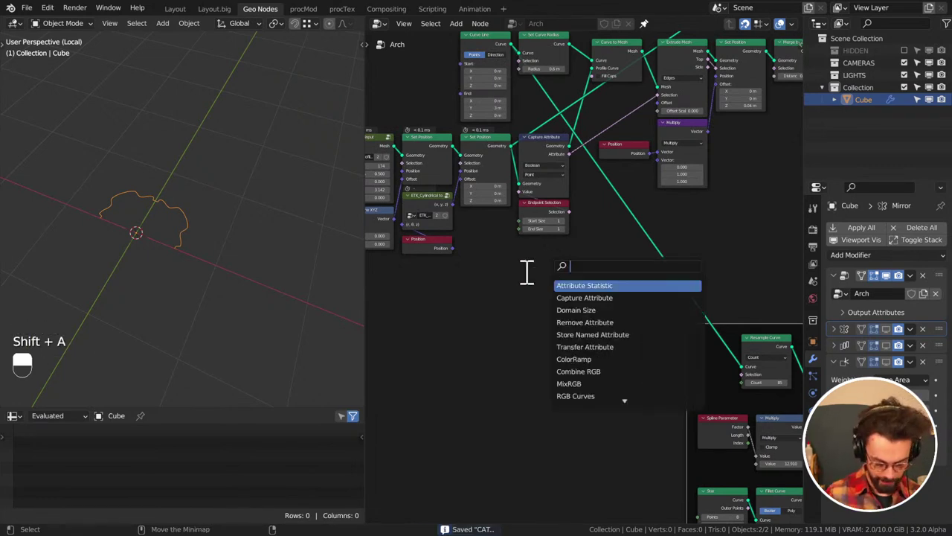
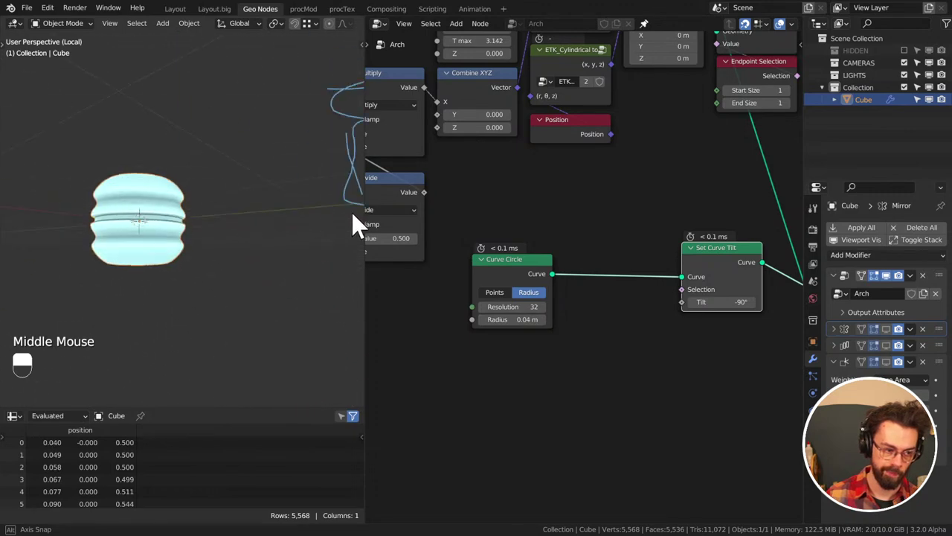
Pan out across the node tree to view the whole Arch network
scroll(down, 3)
middle_click(595, 221)
scroll(down, 3)
middle_click(633, 289)
middle_click(525, 285)
middle_click(472, 183)
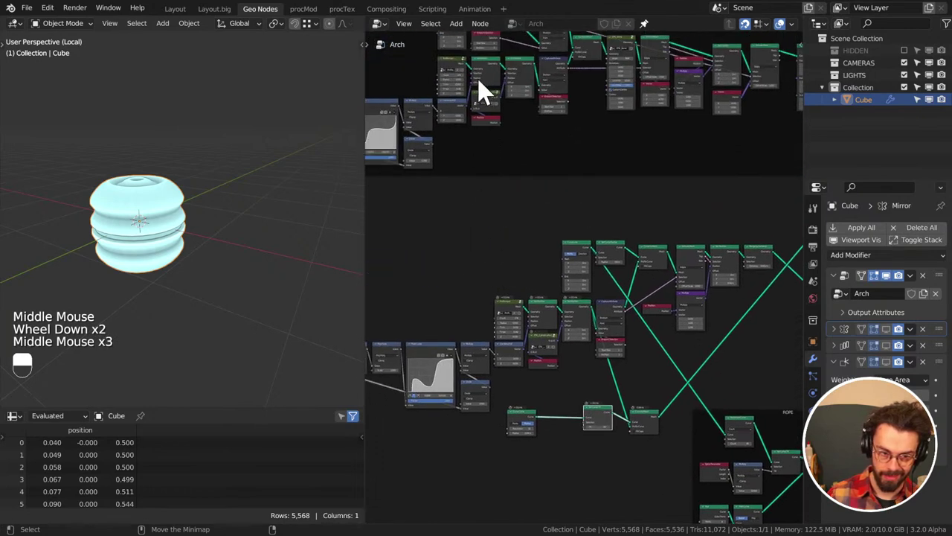
Link the ROPE frame's Transform Geometry output into the Arch tree's output chain
click(541, 74)
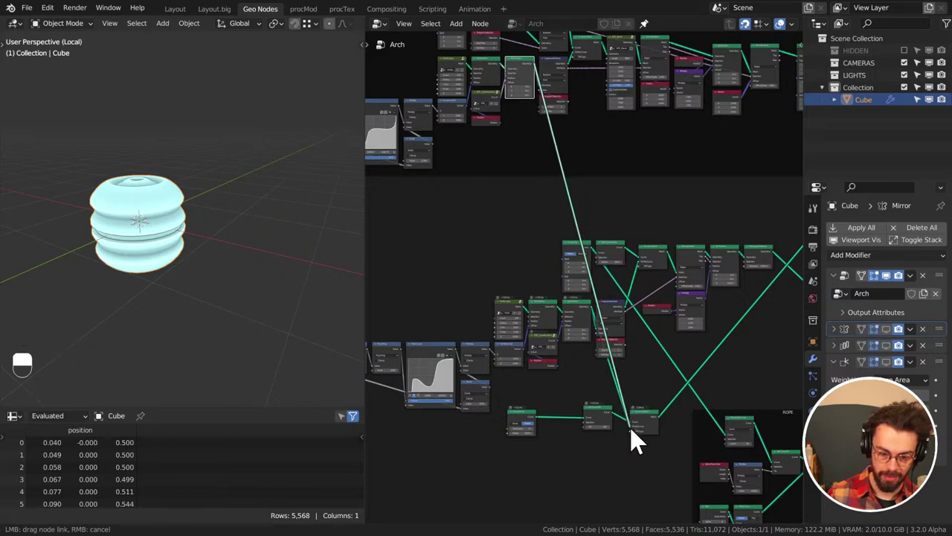
middle_click(192, 272)
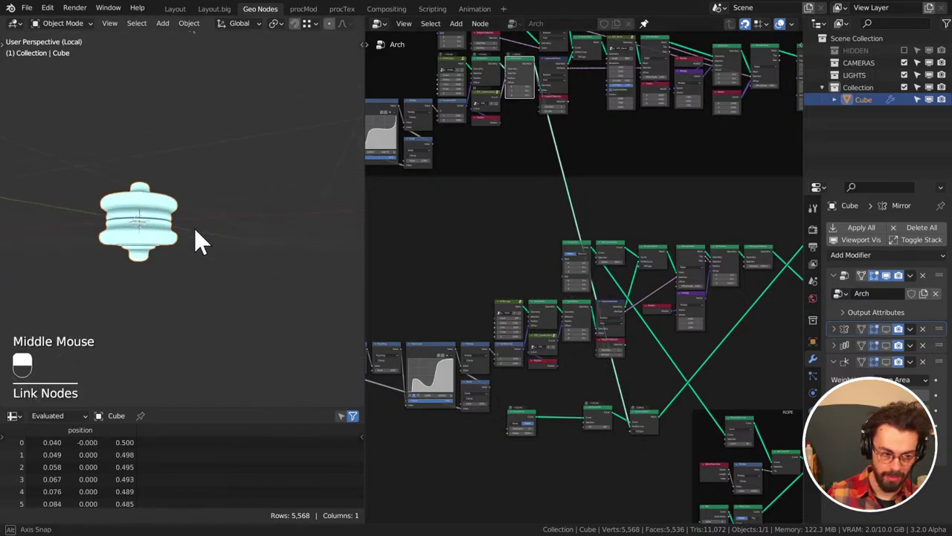
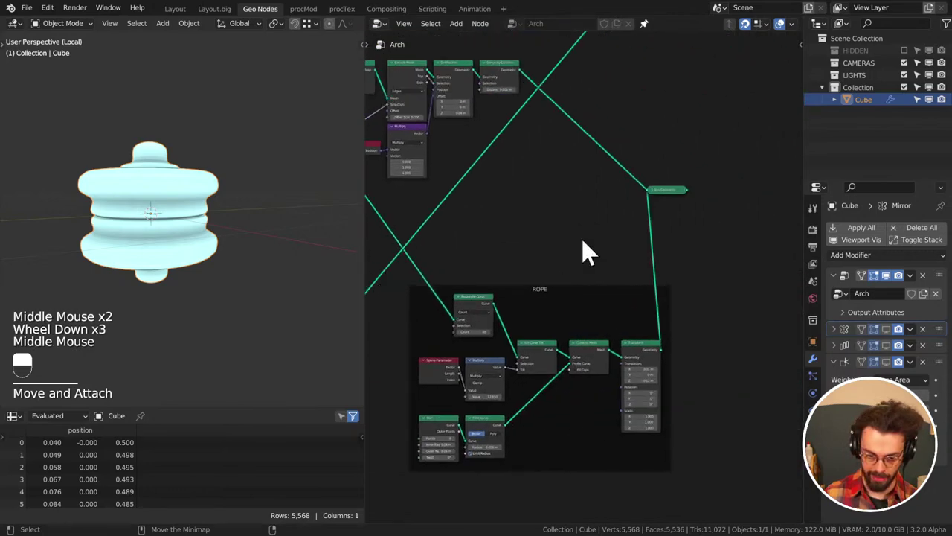
Scale the rope mesh to 0.310 on X in the Transform node and check its shape
click(634, 199)
key(g)
middle_click(734, 273)
scroll(up, 3)
drag(682, 297, 116, 251)
middle_click(720, 275)
key(q)
drag(630, 253, 115, 251)
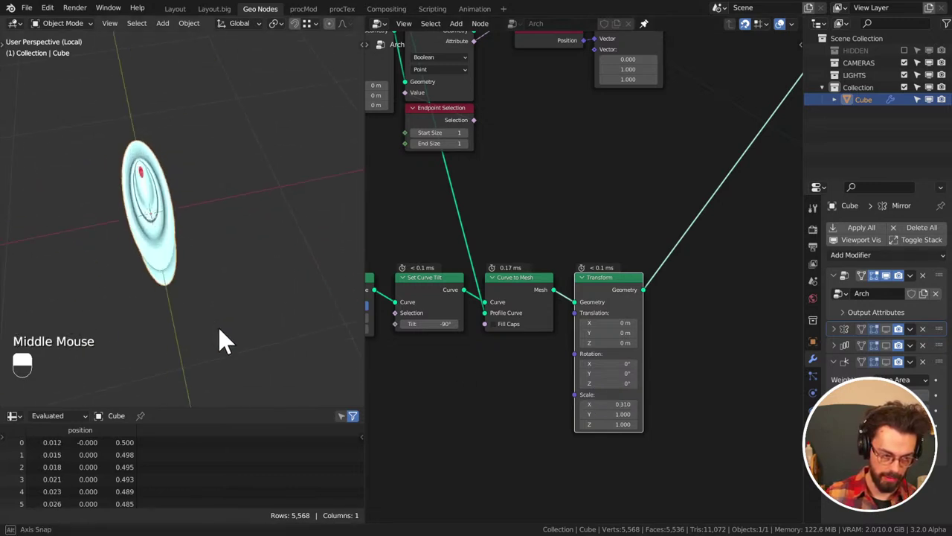
drag(327, 279, 219, 258)
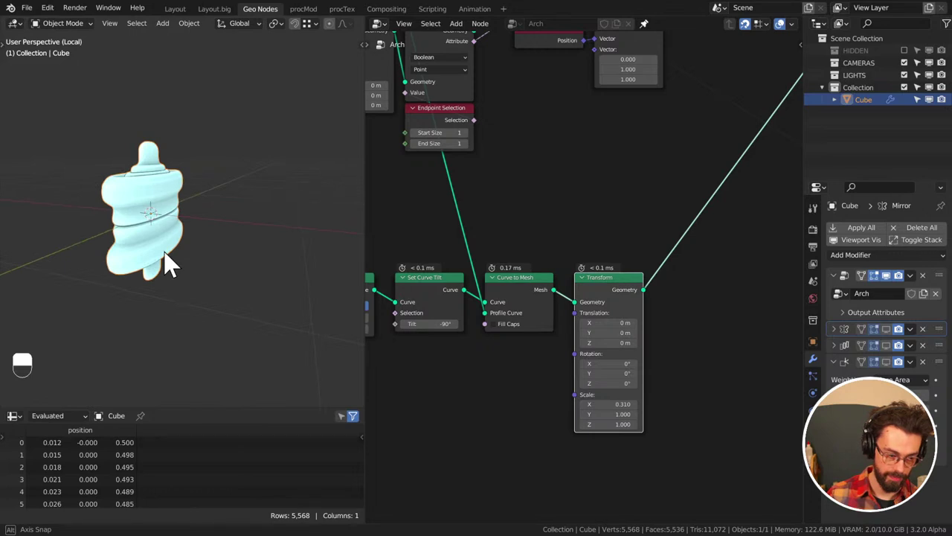
Bring up the Erindale Toolkit utility nodes in the add-node menu
middle_click(174, 253)
middle_click(130, 260)
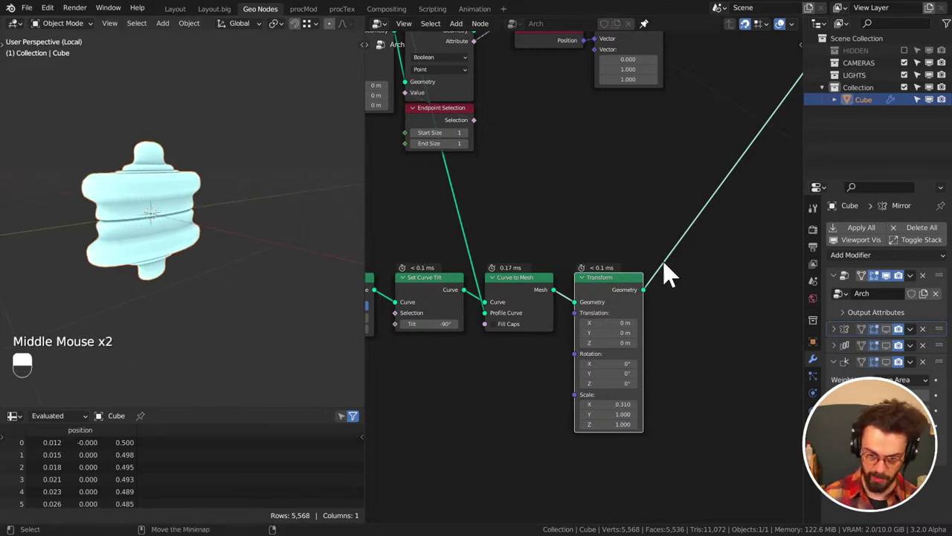
scroll(down, 3)
middle_click(675, 242)
key(shift+a)
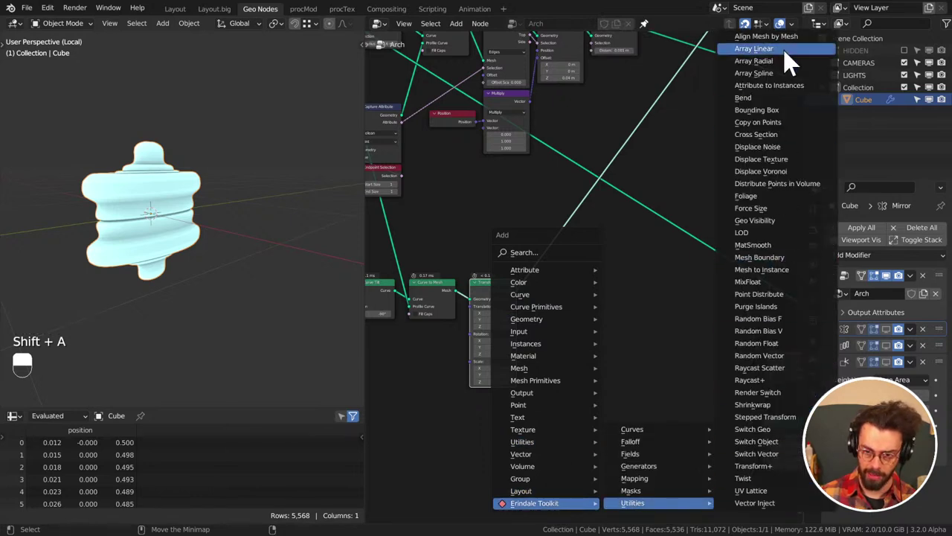
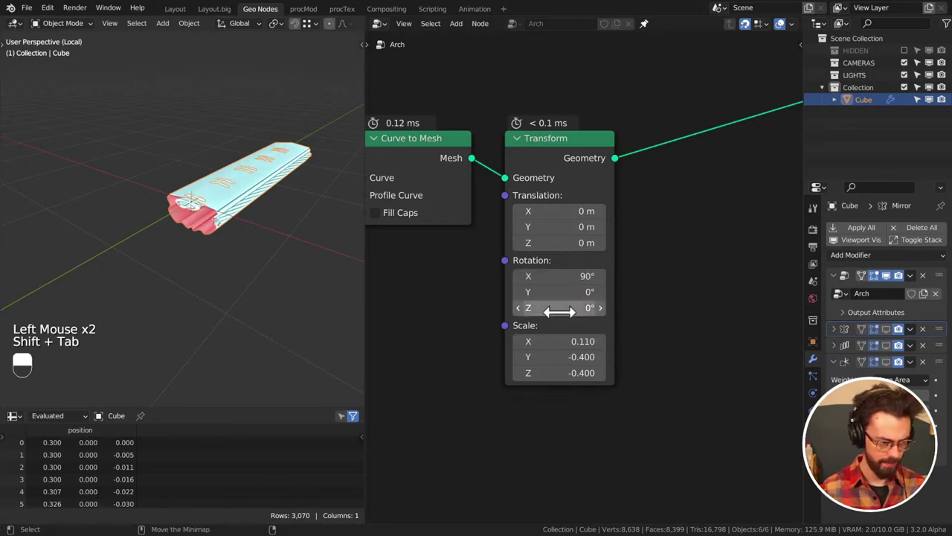
Inspect the arrayed rope strip from the side views to check its 17 copies and tilt
middle_click(708, 189)
key(KP_1)
key(KP_3)
scroll(down, 3)
middle_click(272, 201)
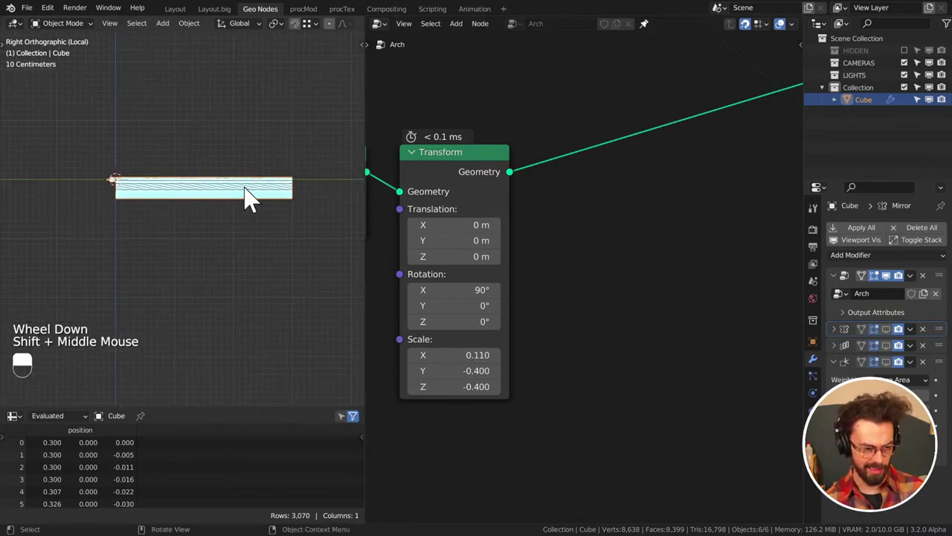
scroll(up, 3)
middle_click(321, 194)
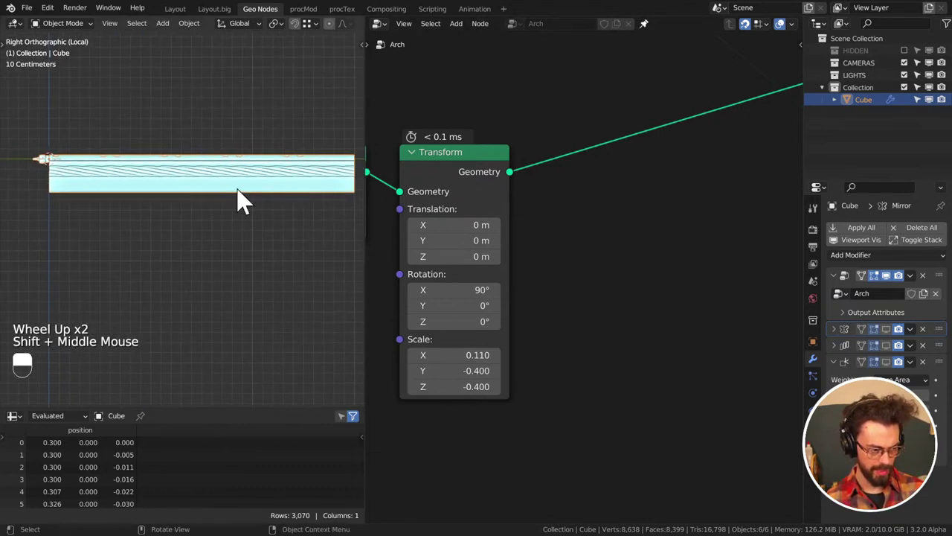
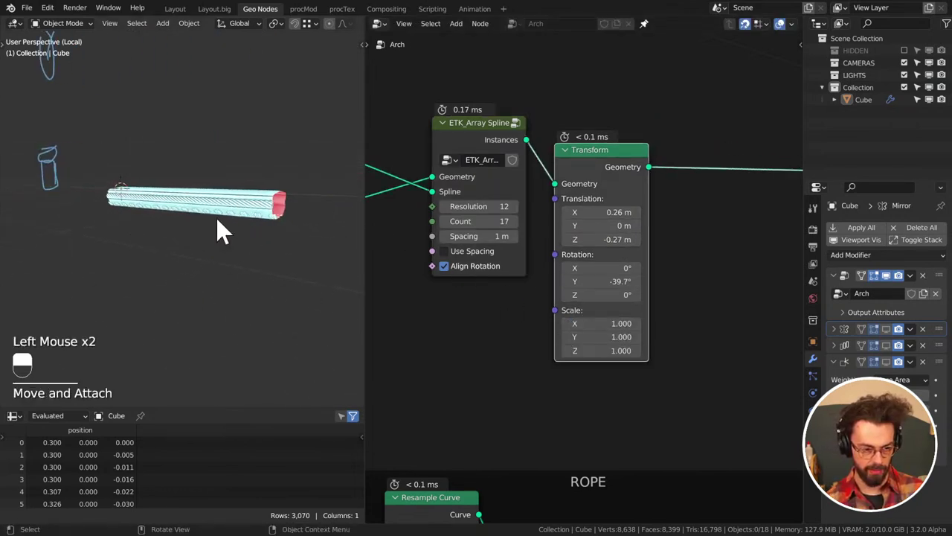
Raise the ETK Array Spline count to 18 so the rope strip fills its length
key(KP_1)
key(KP_3)
scroll(up, 3)
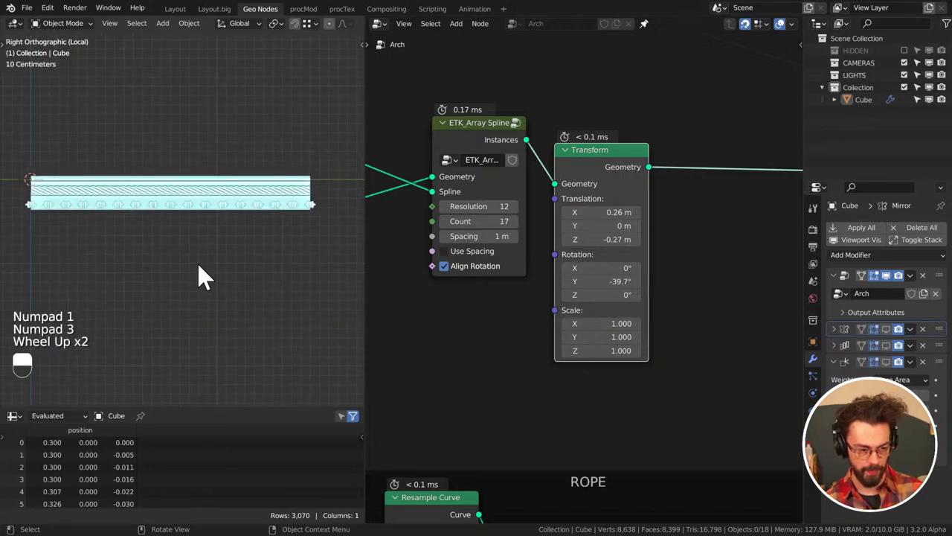
click(520, 230)
click(522, 231)
click(454, 235)
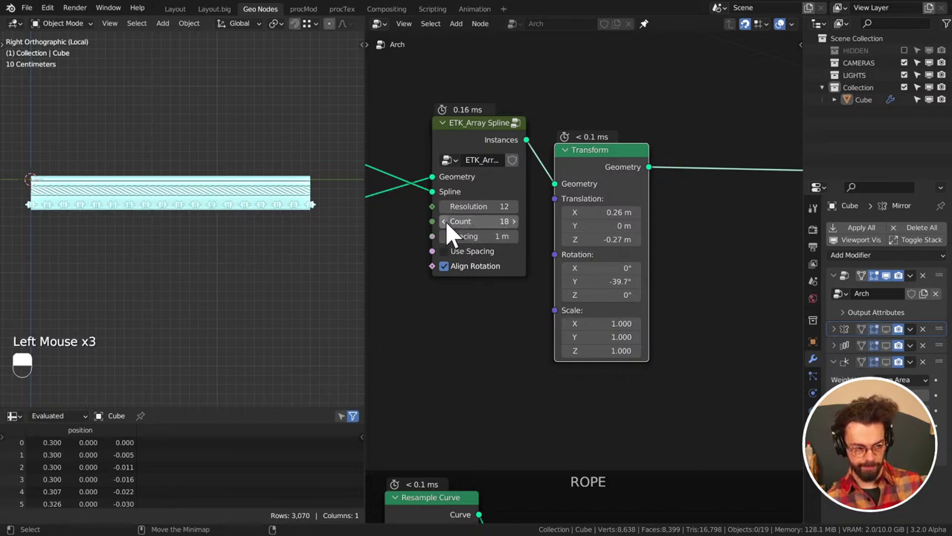
middle_click(167, 236)
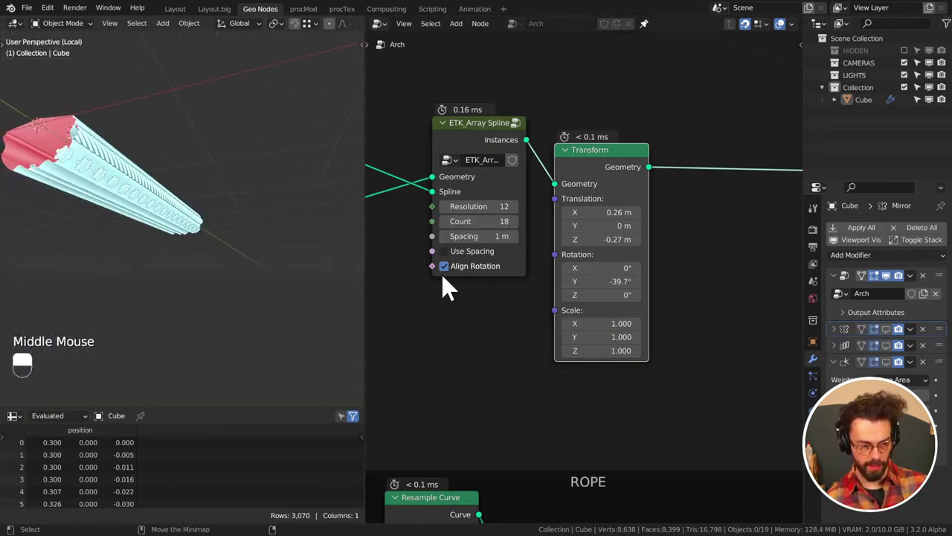
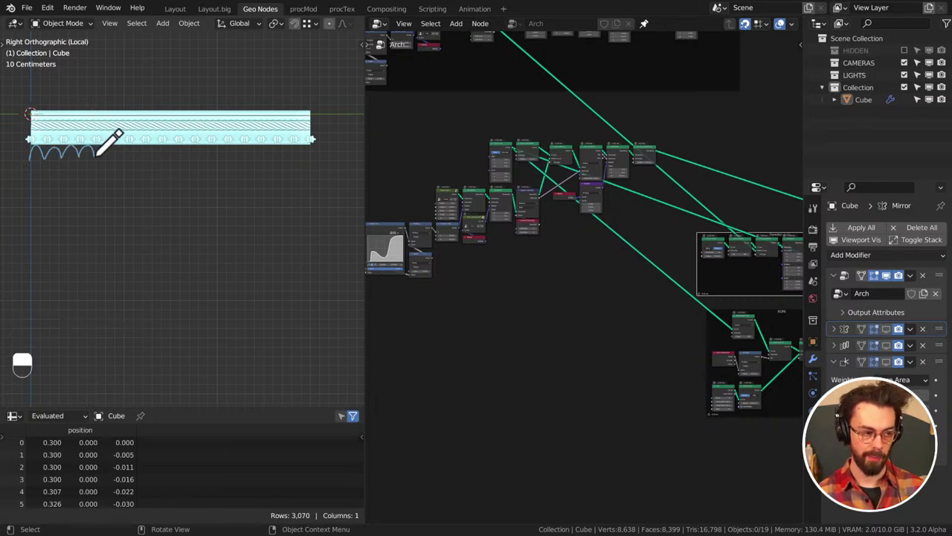
key(d)
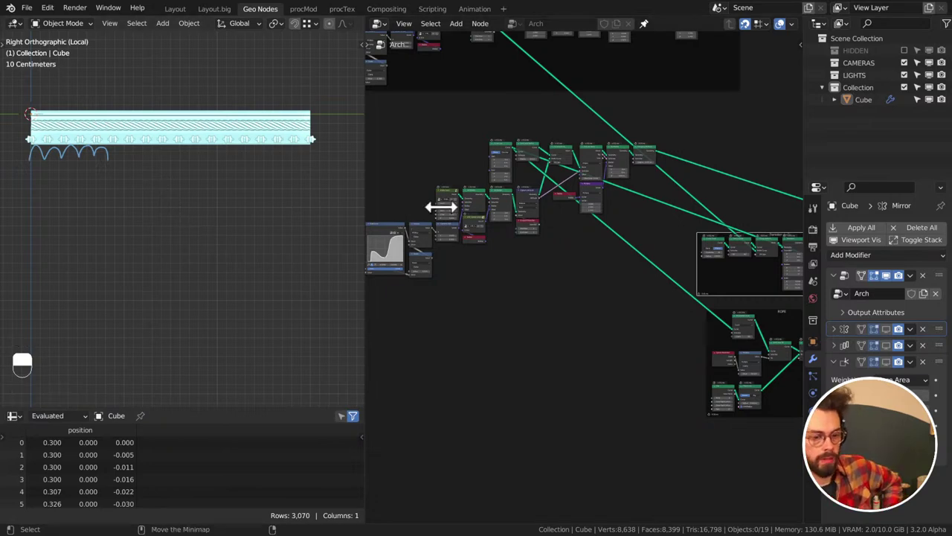
scroll(down, 3)
middle_click(484, 277)
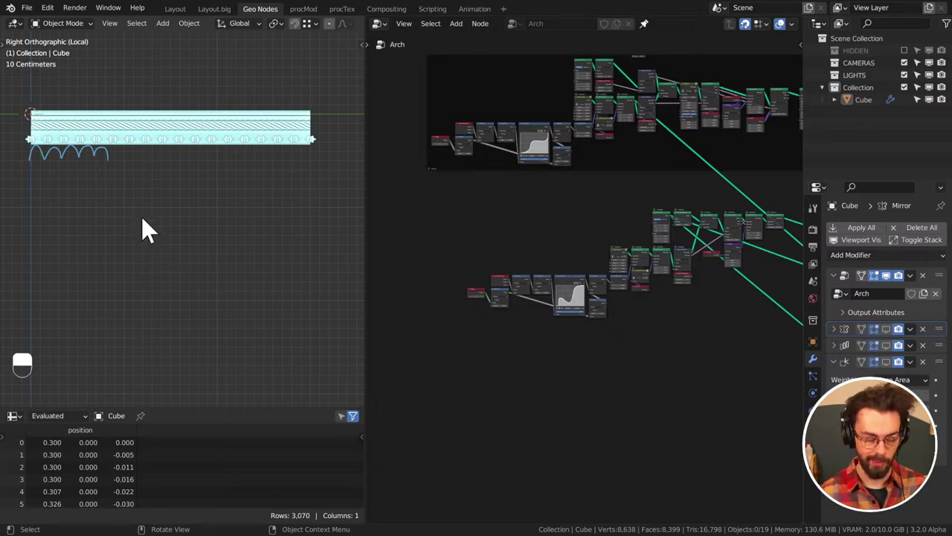
key(d)
click(133, 186)
key(d)
click(146, 199)
key(d)
key(d)
key(d)
drag(121, 235, 139, 197)
key(d)
key(d)
key(d)
key(d)
key(d)
key(d)
key(d)
key(d)
click(143, 218)
key(d)
key(d)
key(d)
click(143, 233)
key(d)
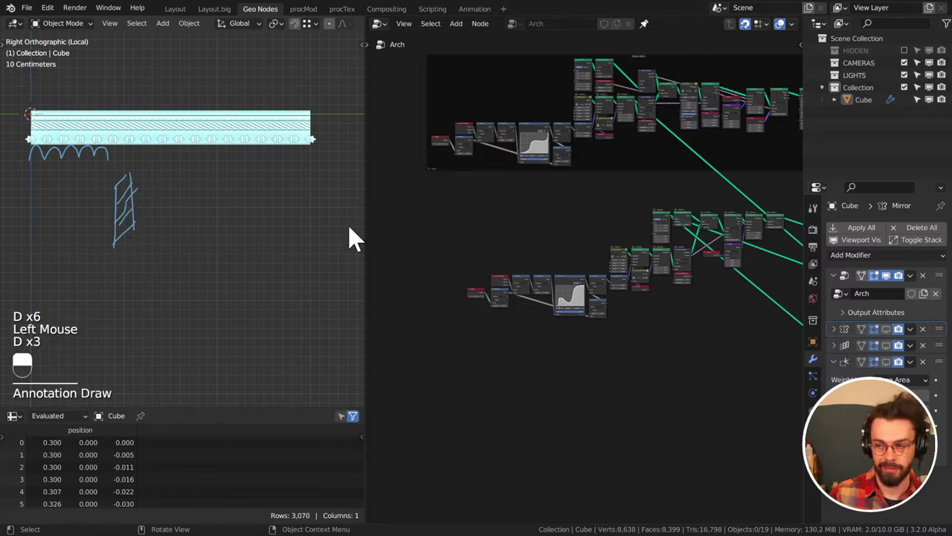
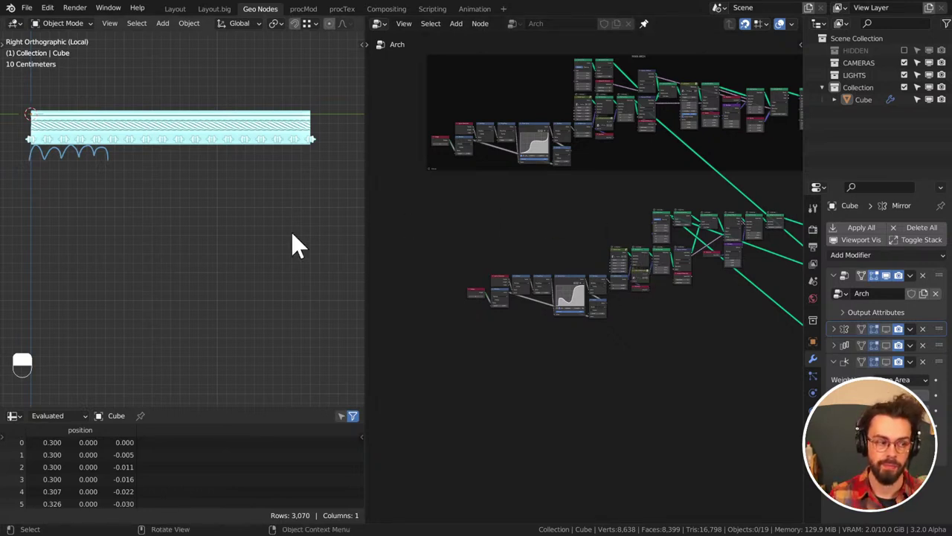
Add Profile Input, Set Position and Curve to Mesh below the arch tree, wiring the curve into Curve to Mesh
middle_click(620, 190)
middle_click(531, 331)
scroll(up, 3)
middle_click(576, 298)
scroll(up, 3)
middle_click(722, 307)
scroll(up, 3)
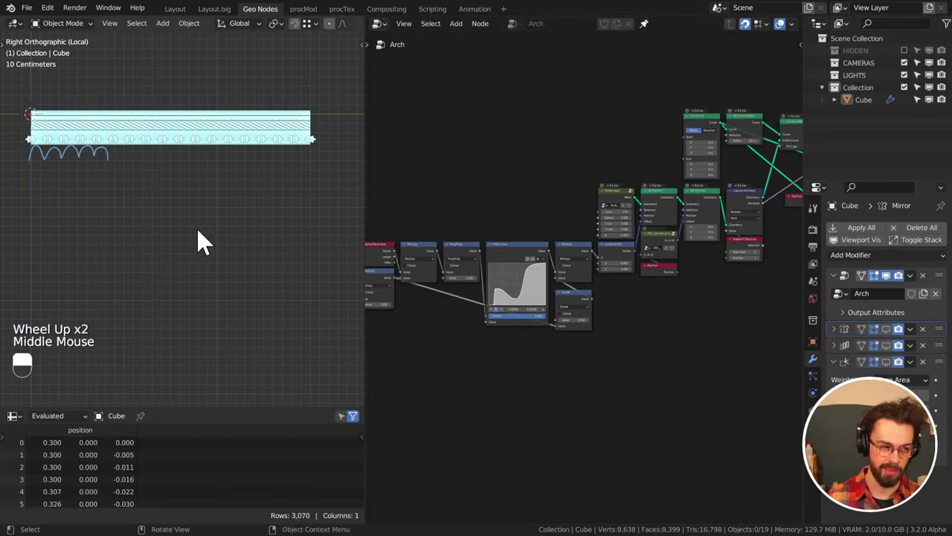
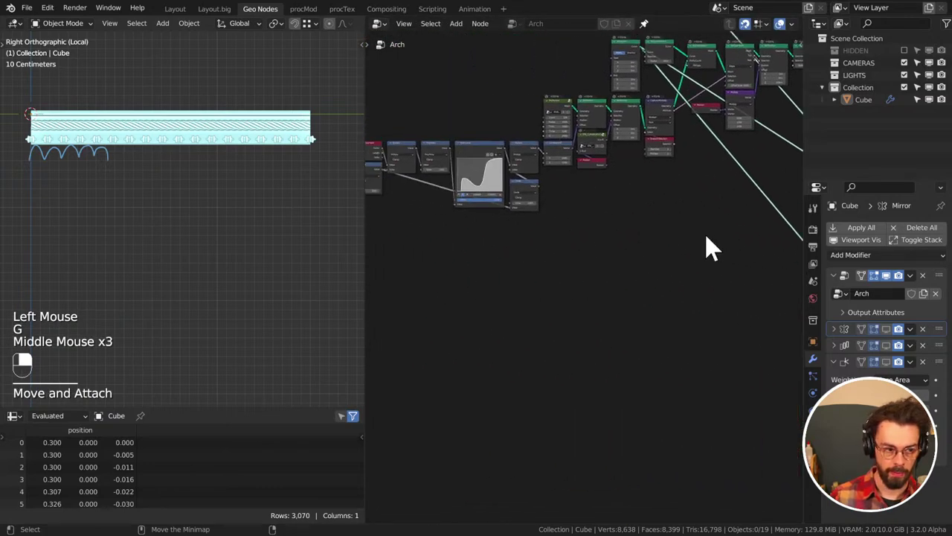
middle_click(715, 180)
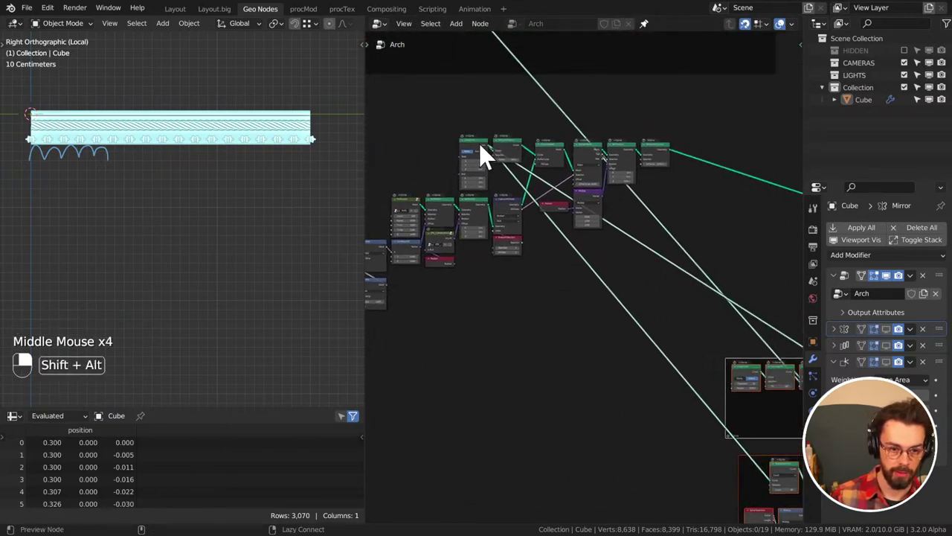
click(486, 155)
click(318, 124)
middle_click(318, 124)
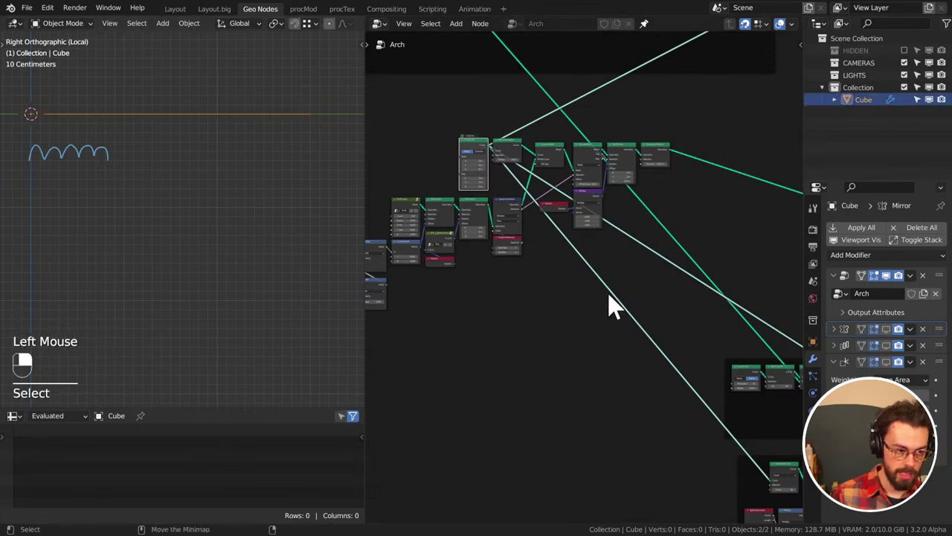
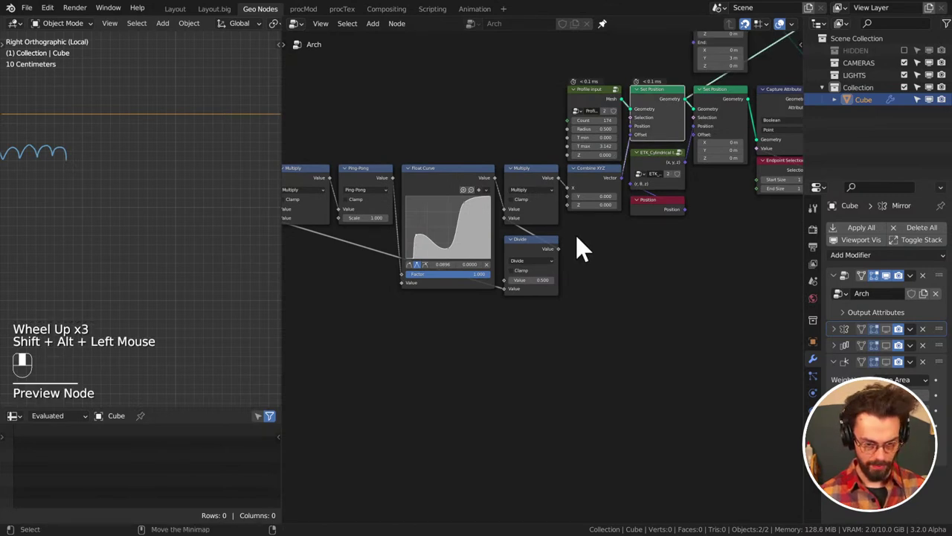
scroll(down, 3)
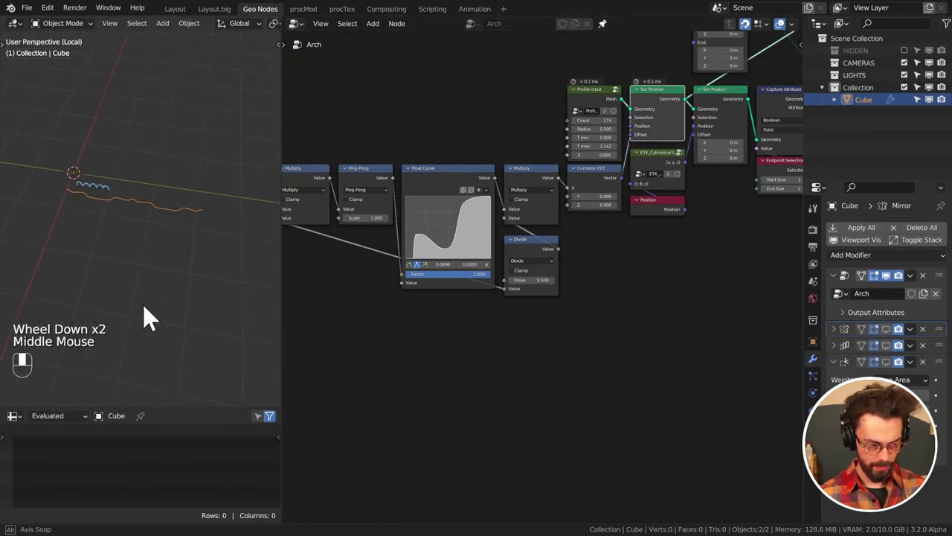
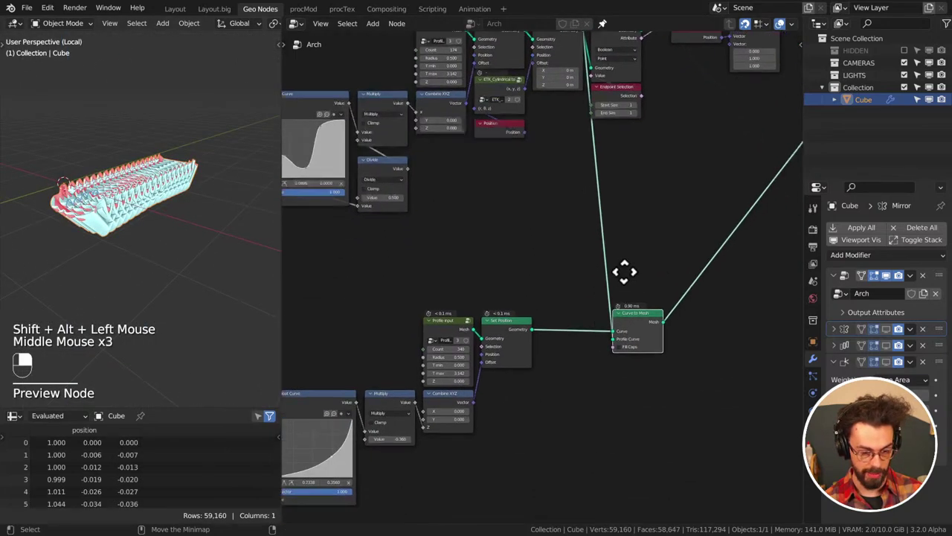
Insert a Set Curve Radius of 0.2 m between Set Position and Curve to Mesh
scroll(up, 3)
key(shift+a)
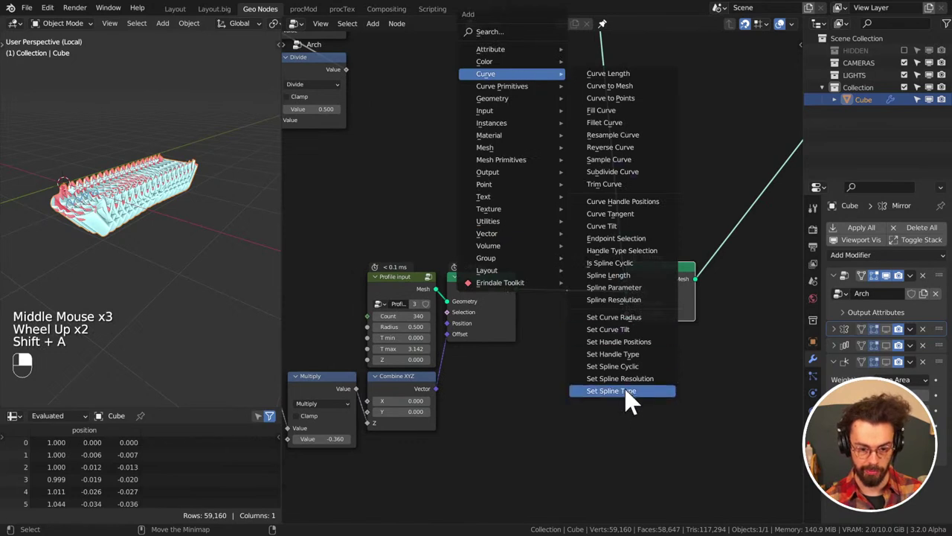
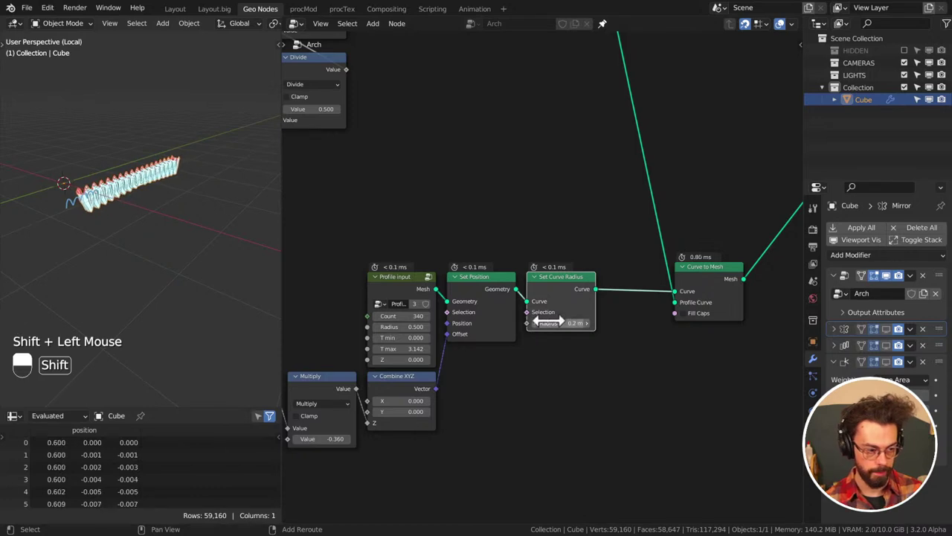
scroll(up, 3)
Inspect the thickened arches from the front and side views
middle_click(137, 191)
middle_click(203, 233)
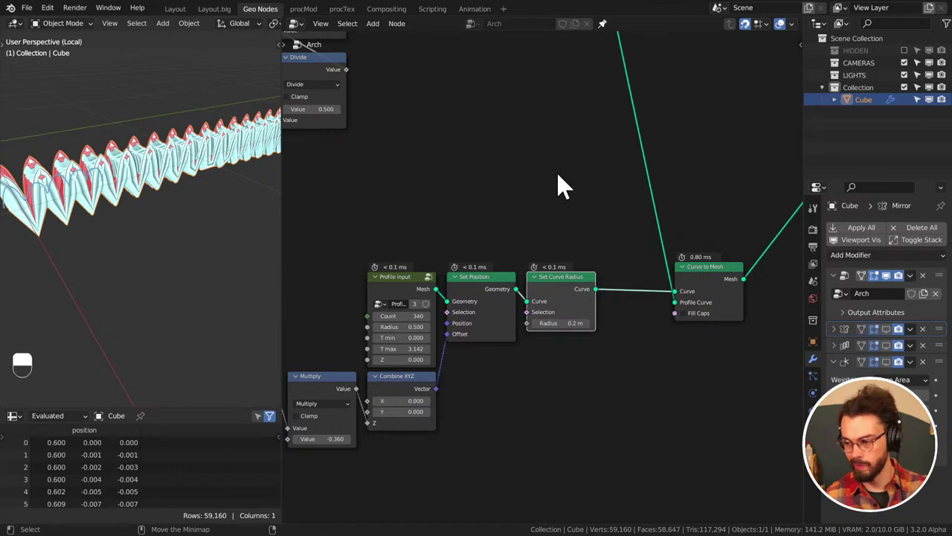
key(KP_1)
key(KP_3)
middle_click(103, 175)
key(d)
right_click(177, 214)
key(d)
middle_click(137, 212)
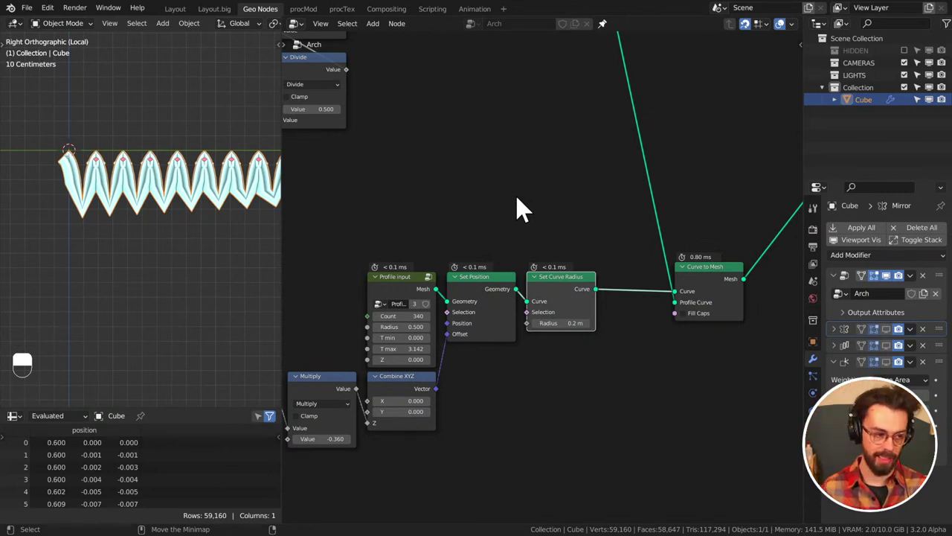
scroll(up, 3)
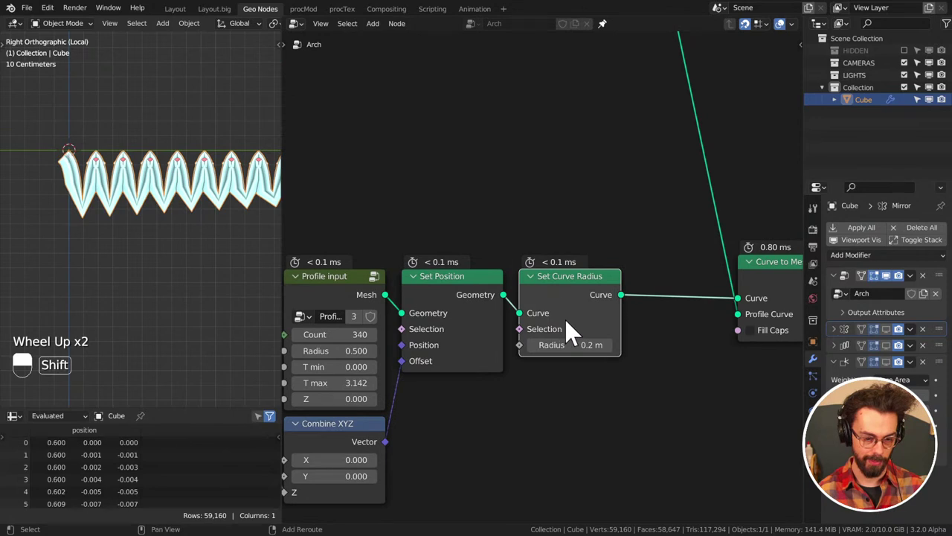
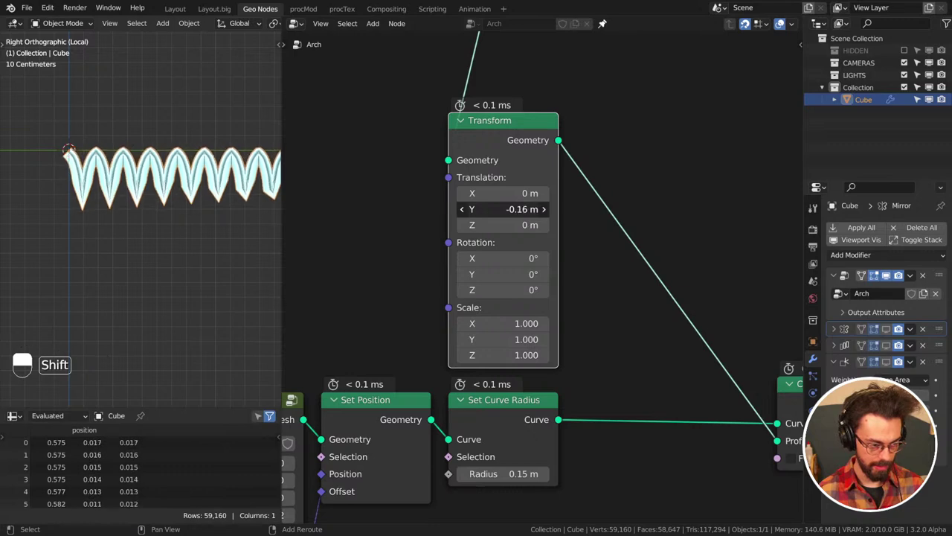
Set the curve radius to 0.15 m and the Transform Translation Y to -0.13 m, checking the arches
scroll(up, 3)
middle_click(200, 239)
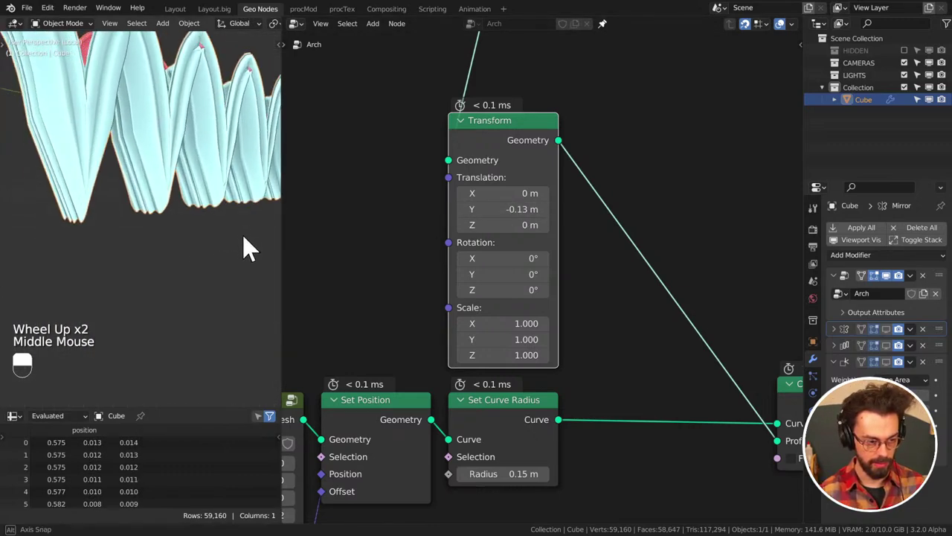
scroll(down, 3)
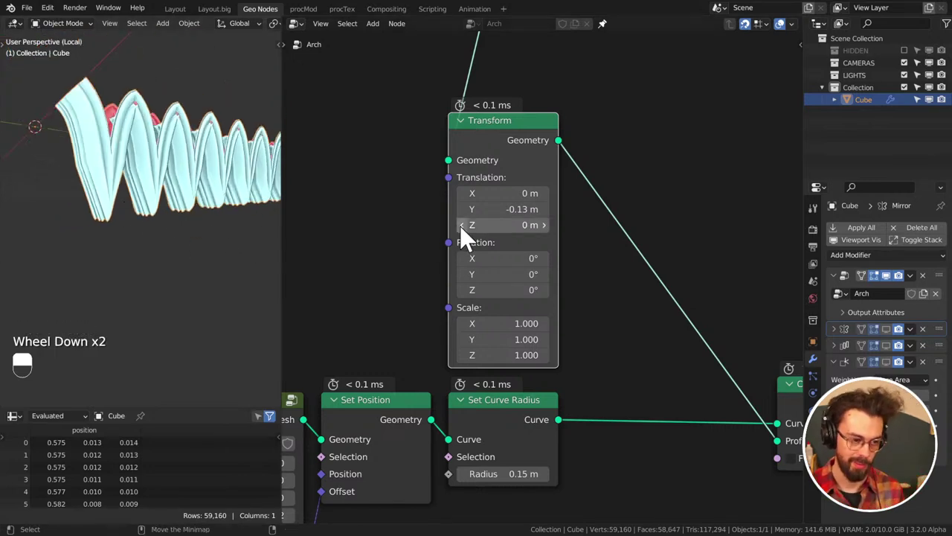
scroll(down, 3)
middle_click(172, 247)
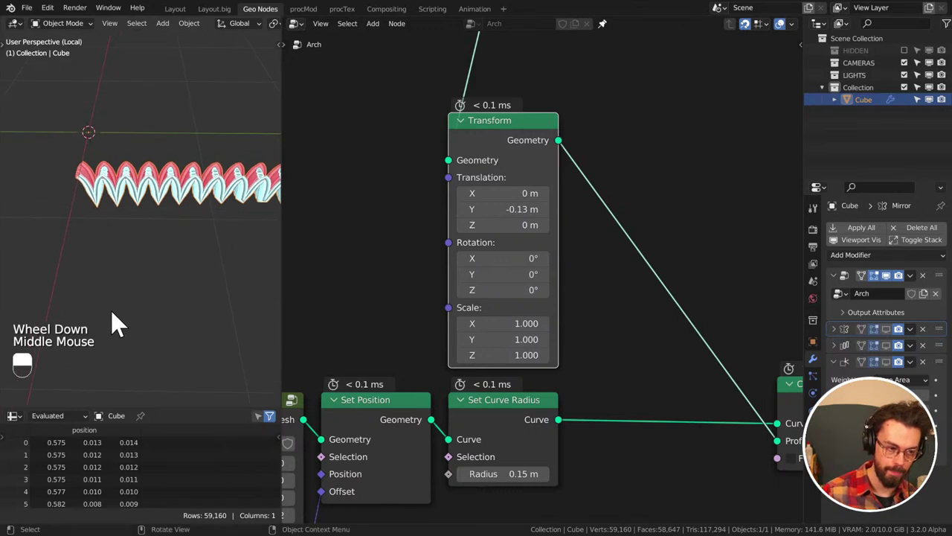
scroll(down, 3)
middle_click(552, 345)
drag(496, 308, 55, 194)
key(KP_1)
scroll(down, 3)
key(KP_3)
drag(55, 194, 570, 322)
Add a second Curve to Mesh node fed by Set Curve Radius
key(shift+a)
drag(570, 323, 677, 300)
click(686, 300)
middle_click(686, 300)
key(shift+d)
click(677, 300)
middle_click(677, 300)
click(590, 297)
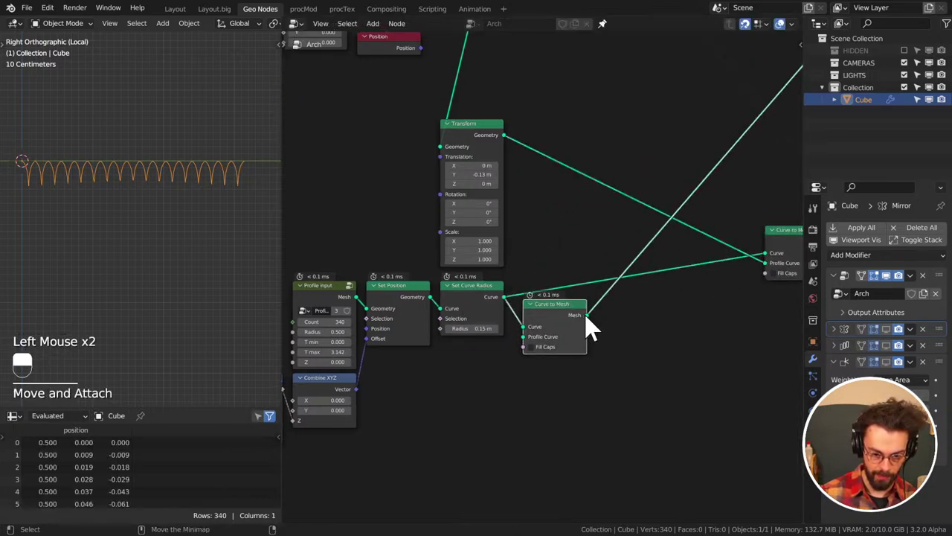
Add Delete Geometry after Curve to Mesh, selecting points whose Z is less than -0.280
key(q)
key(shift+a)
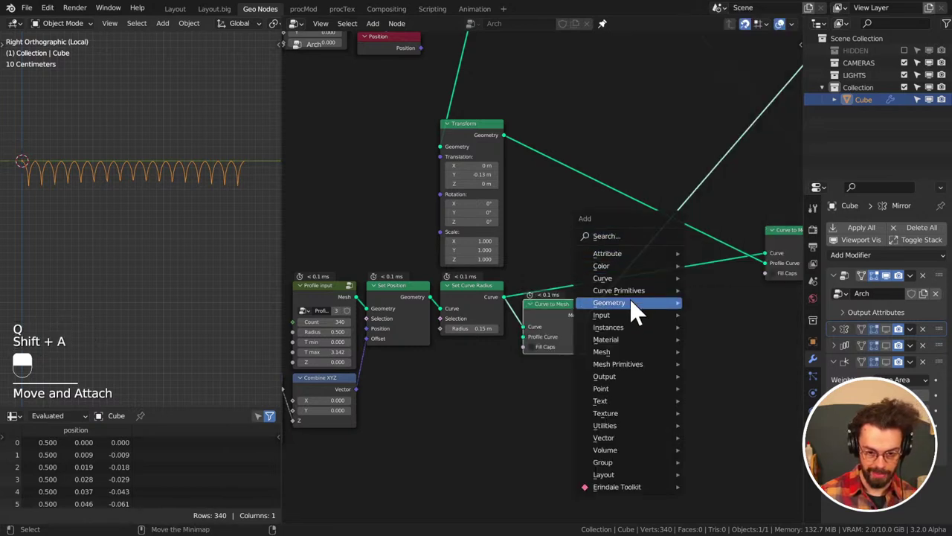
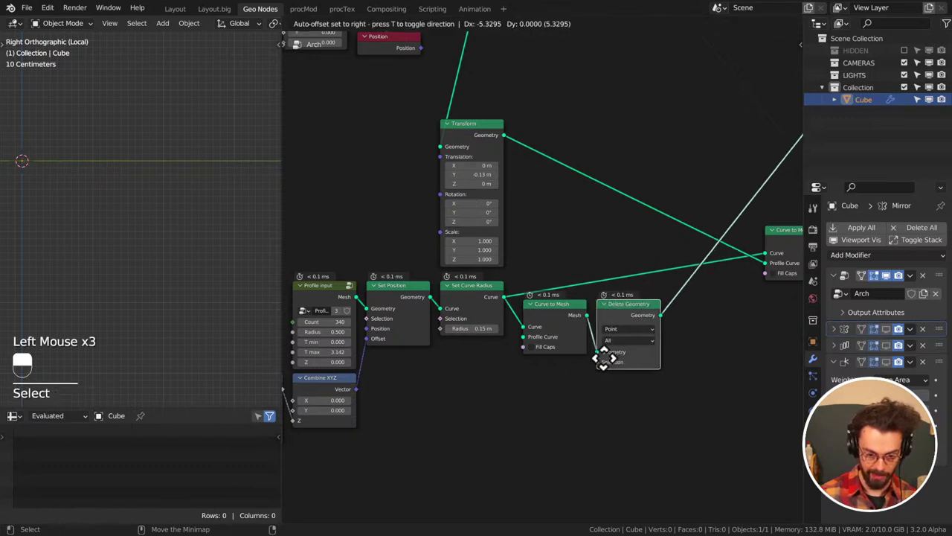
click(615, 373)
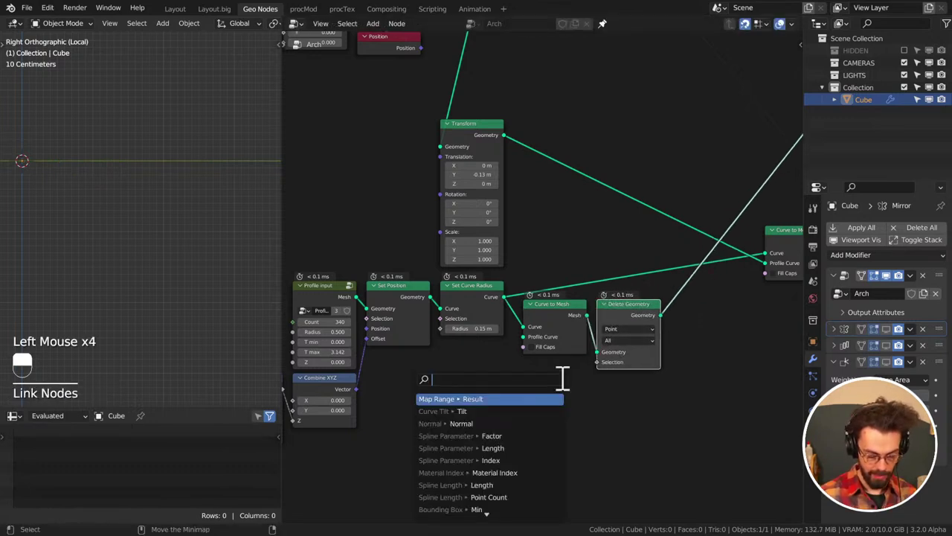
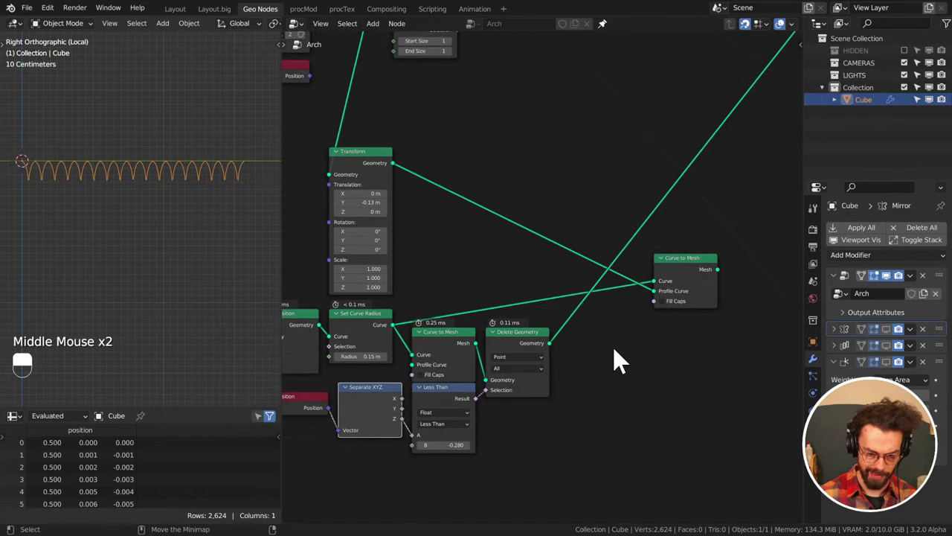
Add Mesh to Curve, Set Curve Radius, Curve to Mesh and Transform after Delete Geometry into the output
key(shift+a)
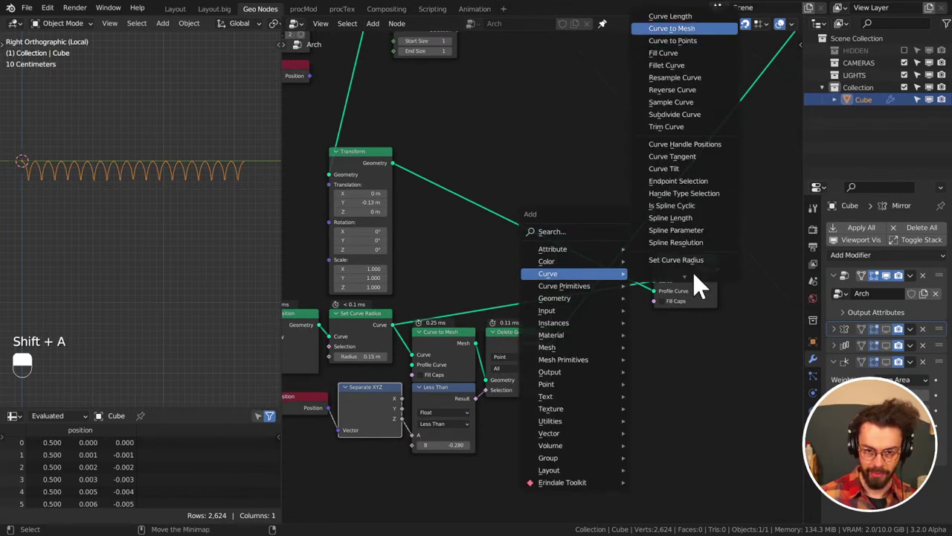
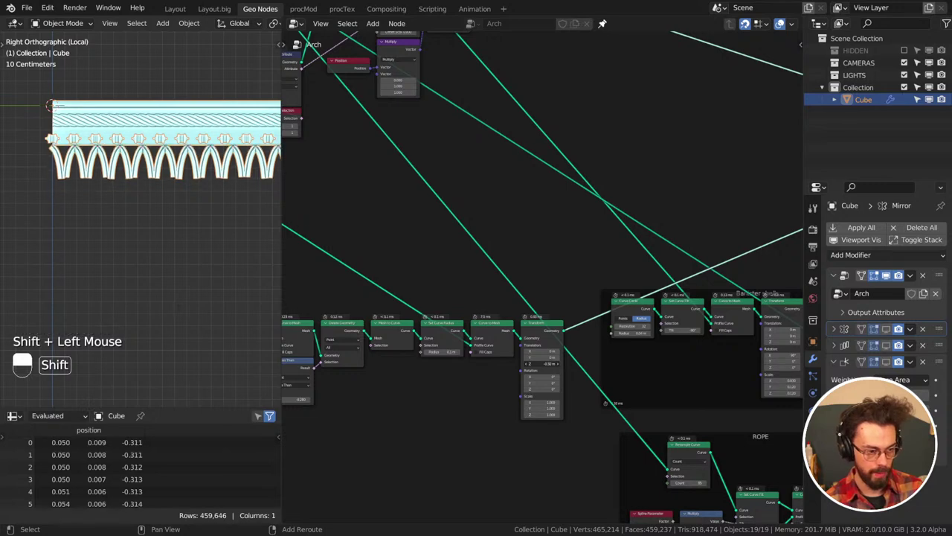
Adjust the Profile Input count 2744 and T max 3.052, then save CATHEDERAL.blend
middle_click(145, 258)
scroll(down, 3)
middle_click(148, 265)
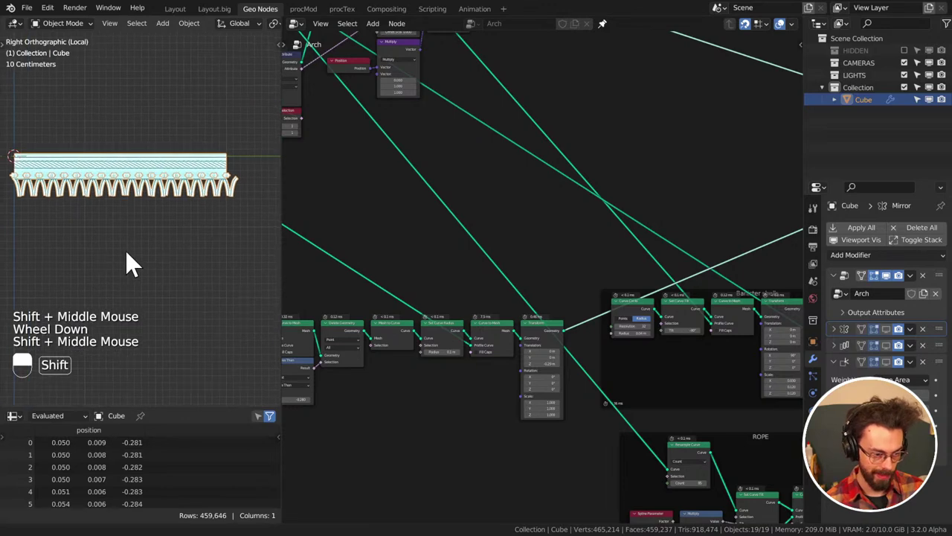
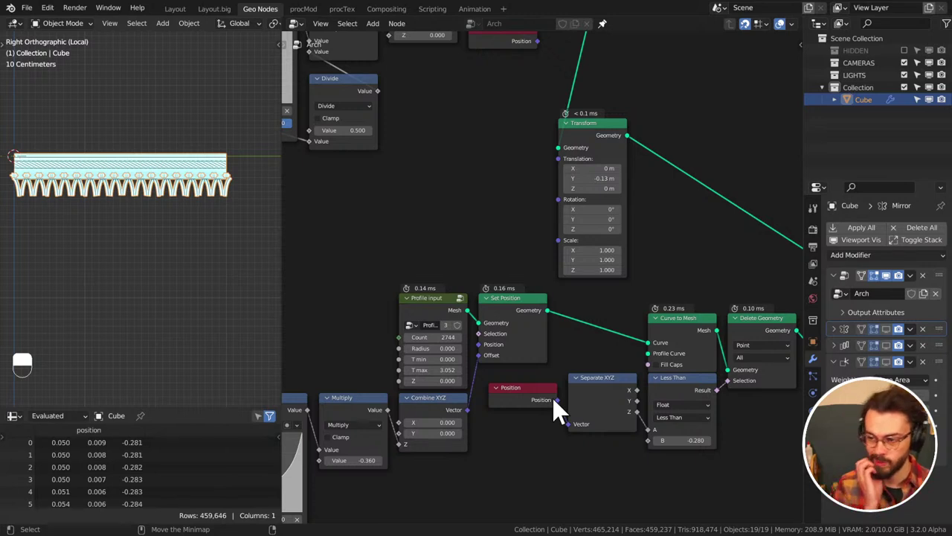
key(ctrl+s)
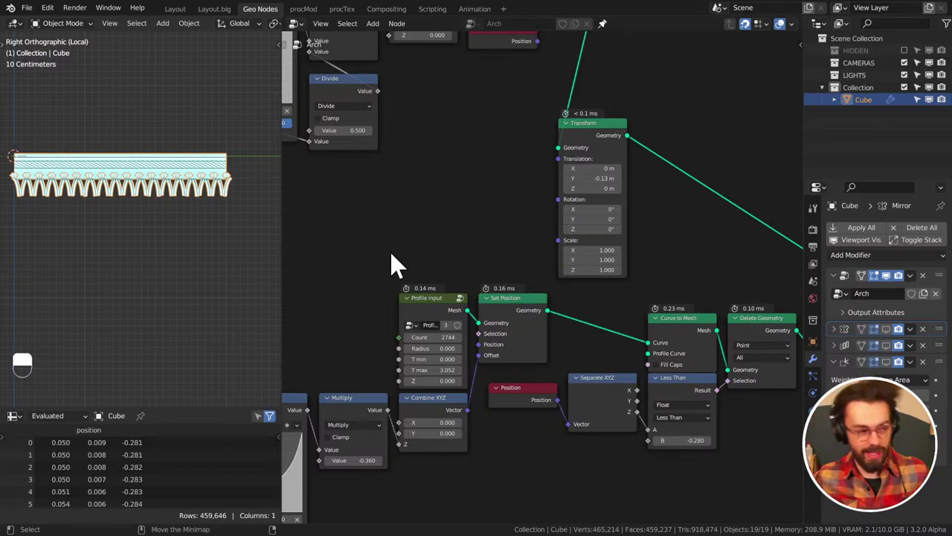
scroll(down, 3)
Add an Extrude Mesh node after the lower arch chain's Transform node
middle_click(495, 217)
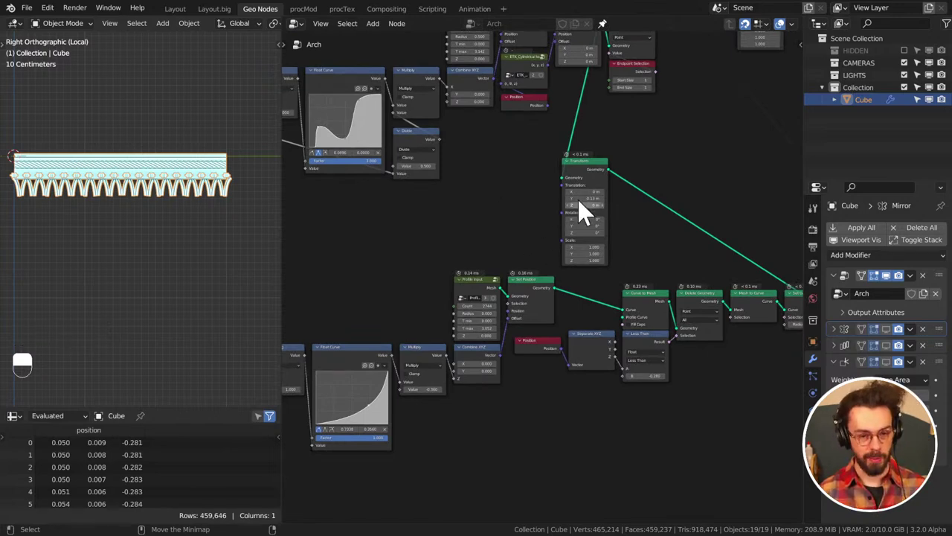
middle_click(609, 178)
middle_click(617, 220)
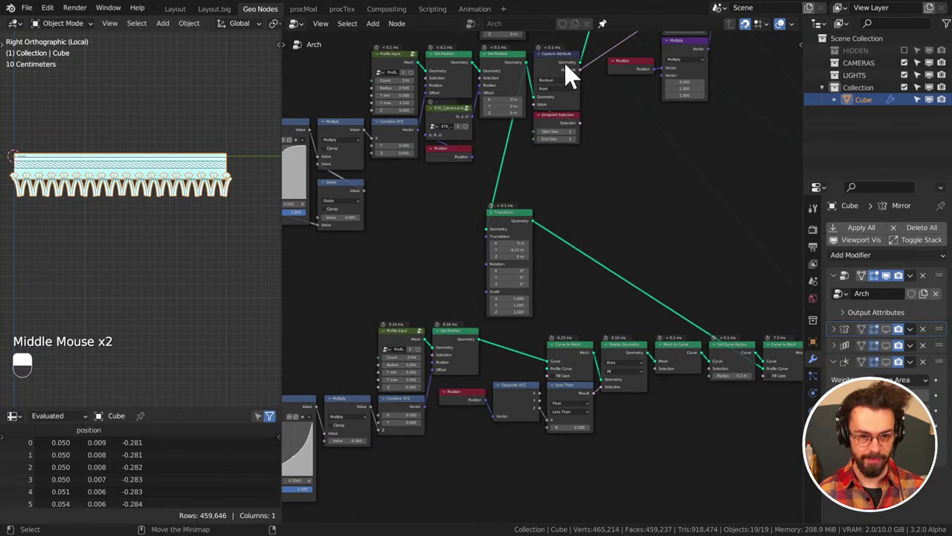
middle_click(644, 134)
click(551, 98)
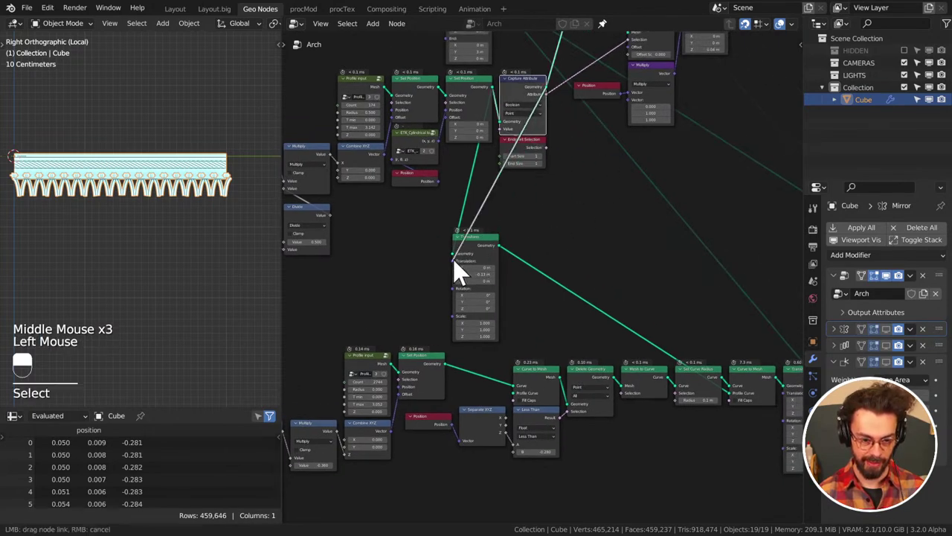
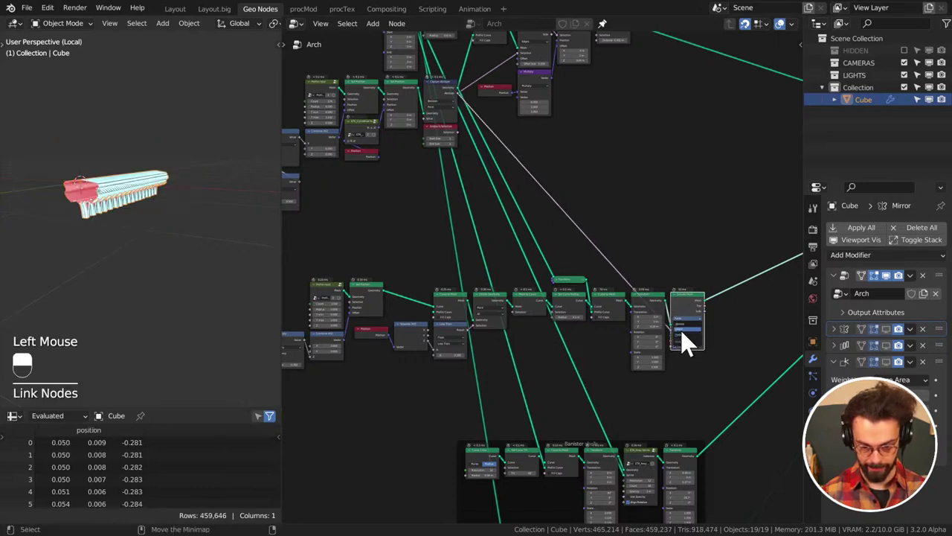
Set the Extrude Mesh mode to Edges and save CATHEDERAL.blend
key(KP_1)
key(KP_3)
scroll(up, 3)
middle_click(58, 188)
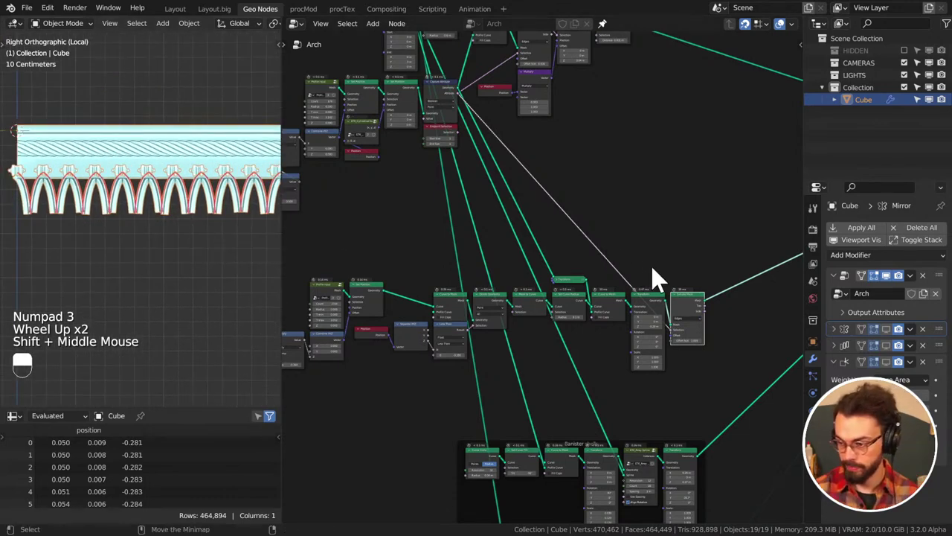
scroll(up, 3)
middle_click(695, 215)
key(ctrl+s)
scroll(up, 3)
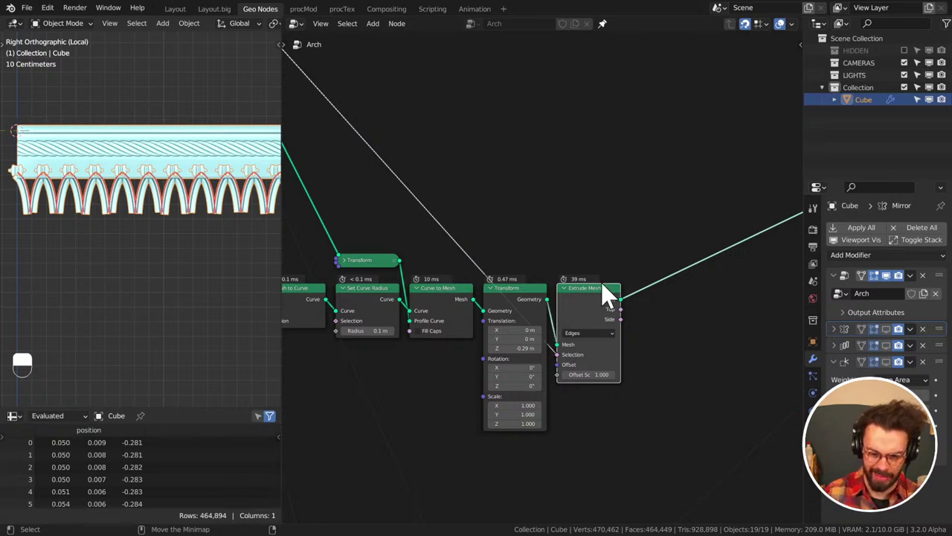
Add a Vector node driving the Extrude Mesh Offset and set its Z value
middle_click(604, 329)
click(592, 263)
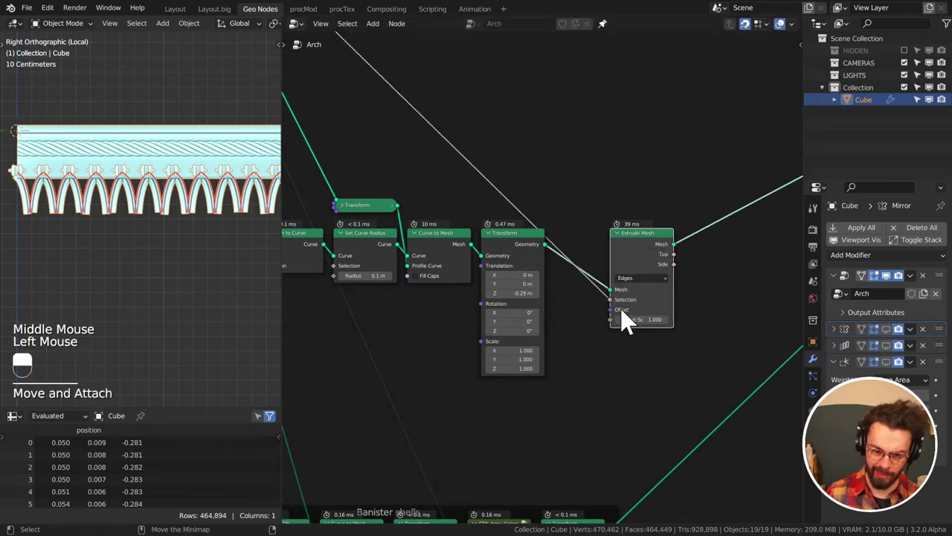
click(619, 322)
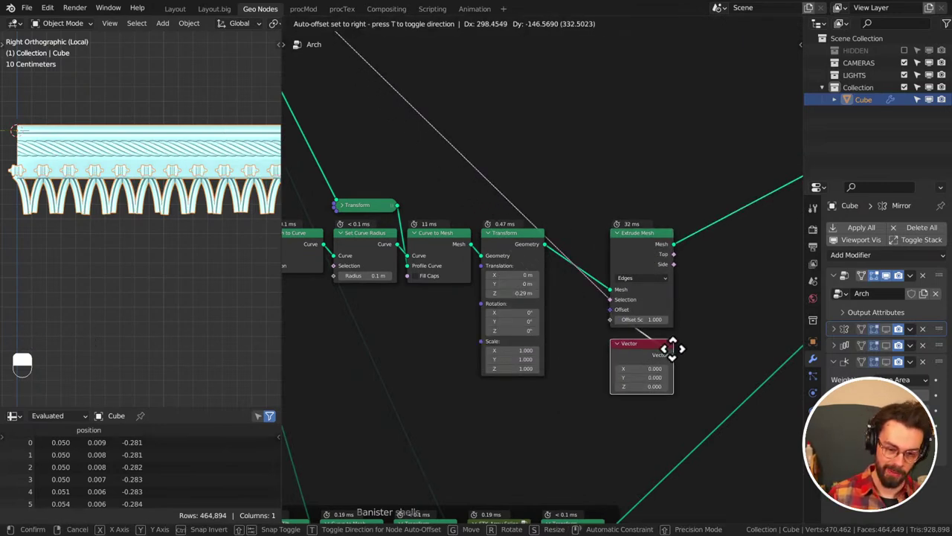
drag(683, 358, 711, 377)
click(710, 376)
key(g)
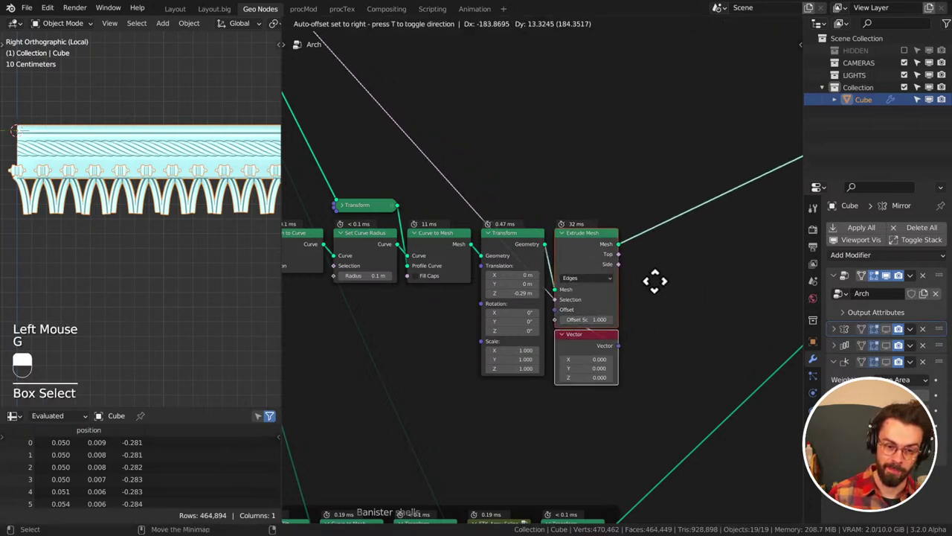
click(662, 293)
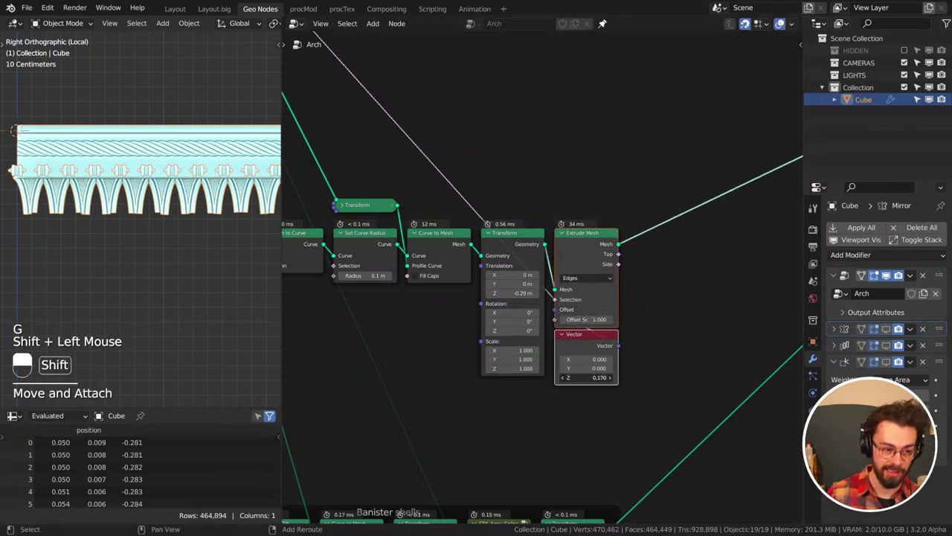
Raise the Vector Z offset to 0.26, check the arches from front and side, and save
scroll(down, 3)
middle_click(217, 312)
middle_click(158, 300)
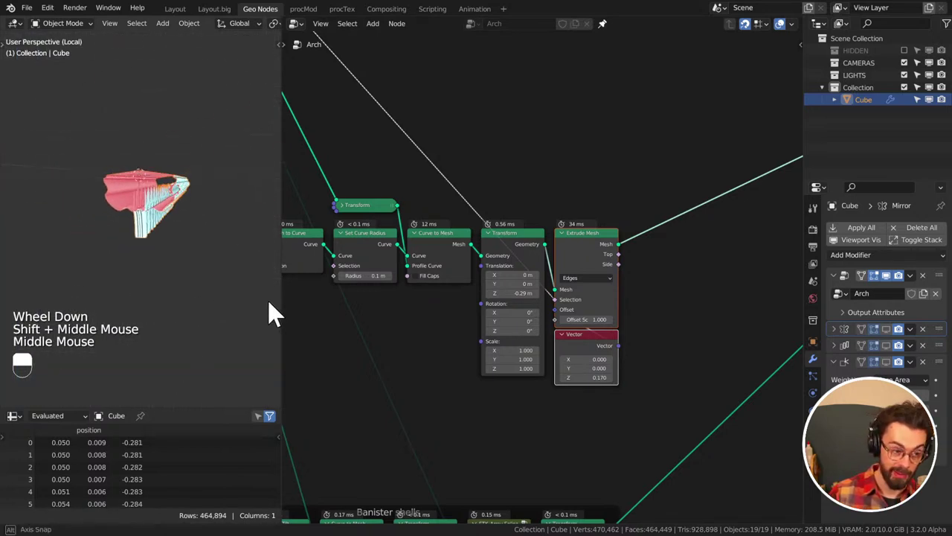
click(146, 220)
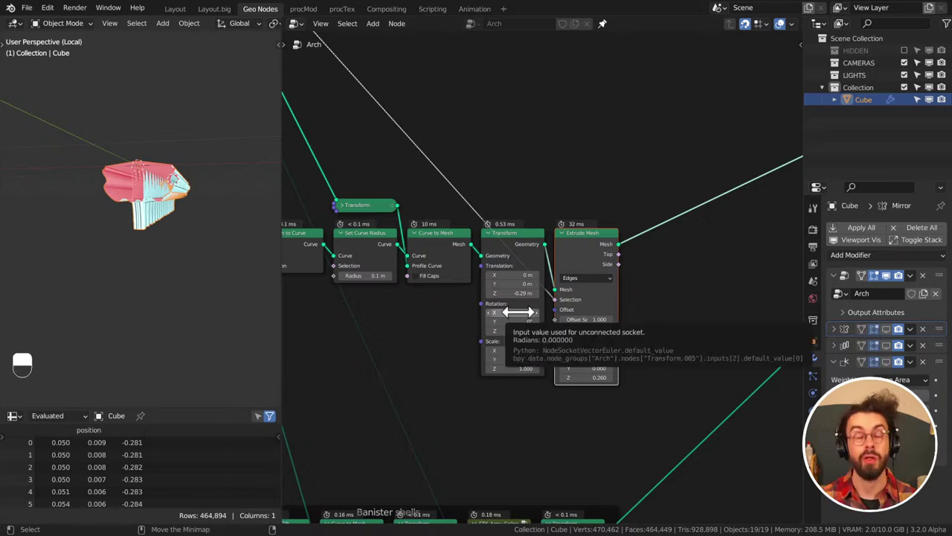
key(KP_1)
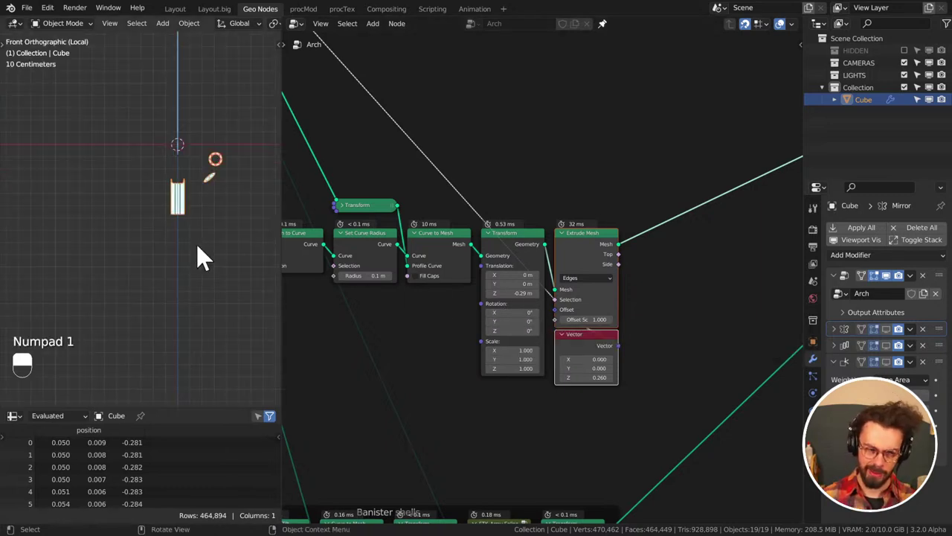
key(KP_1)
key(KP_3)
scroll(down, 3)
middle_click(188, 272)
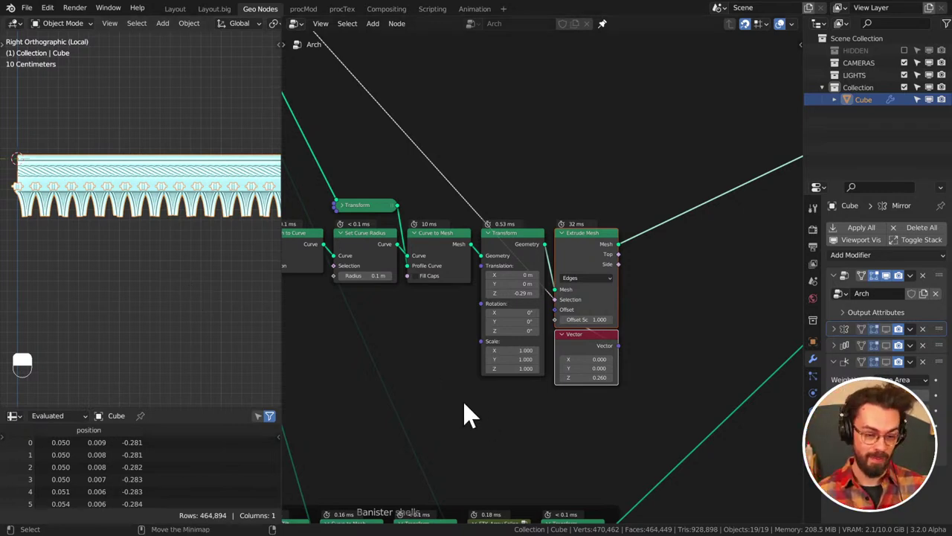
key(ctrl+s)
Reposition a node in the chain and orbit the model to inspect the extruded arch strip
middle_click(436, 371)
middle_click(682, 338)
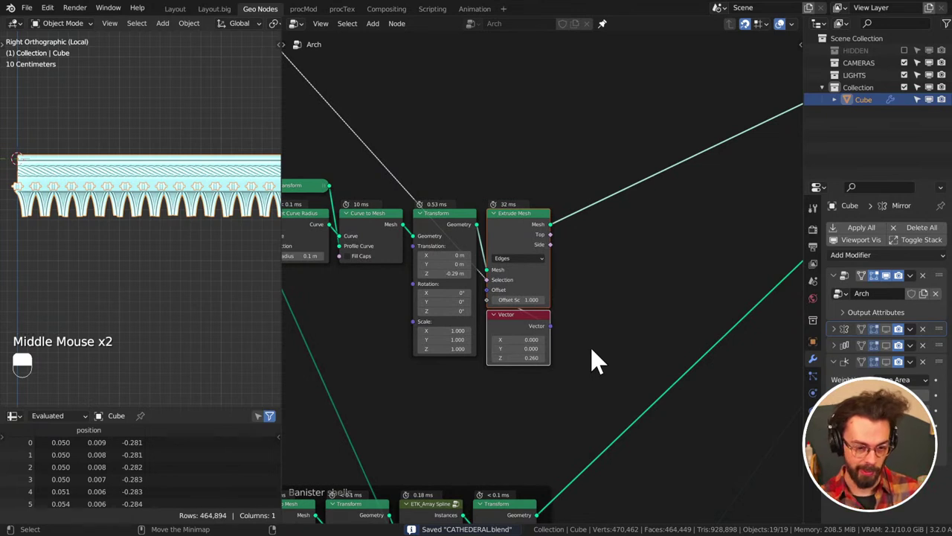
middle_click(581, 329)
click(592, 320)
drag(592, 320, 109, 282)
middle_click(605, 317)
scroll(down, 3)
middle_click(188, 242)
scroll(up, 3)
middle_click(212, 231)
scroll(down, 3)
middle_click(124, 272)
scroll(up, 3)
middle_click(112, 282)
middle_click(130, 269)
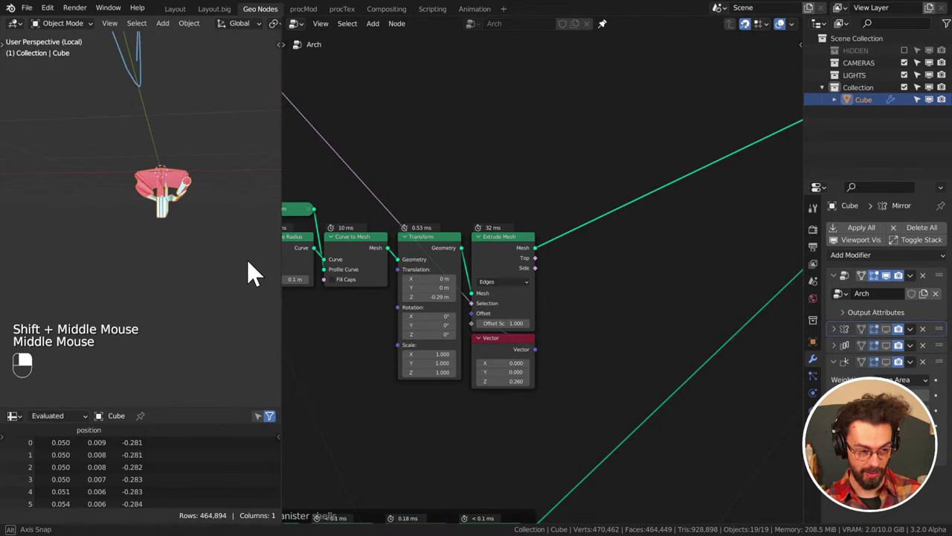
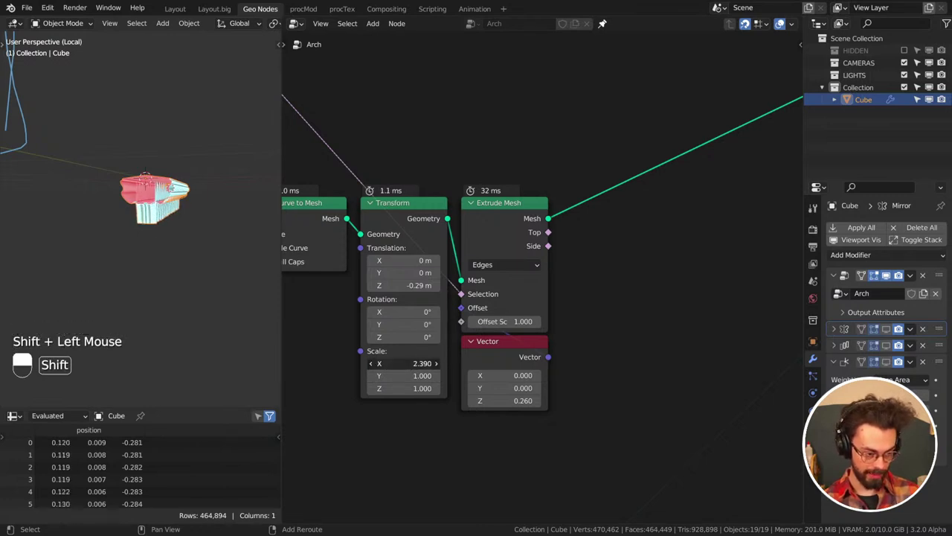
Try a Transform Scale X of 2.39 on the arch strip, orbit to check it, and save
middle_click(174, 240)
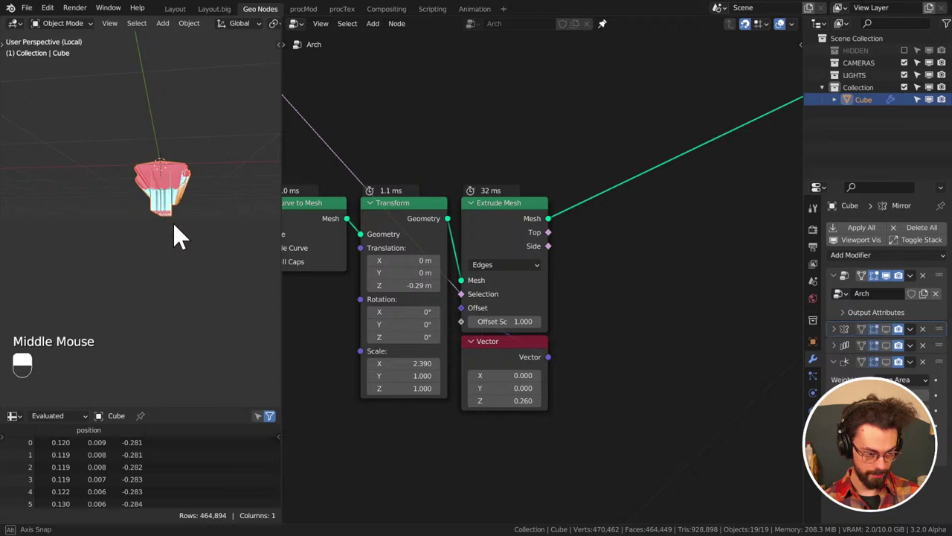
middle_click(126, 251)
middle_click(82, 234)
key(ctrl+s)
scroll(up, 3)
middle_click(121, 247)
middle_click(147, 244)
scroll(up, 3)
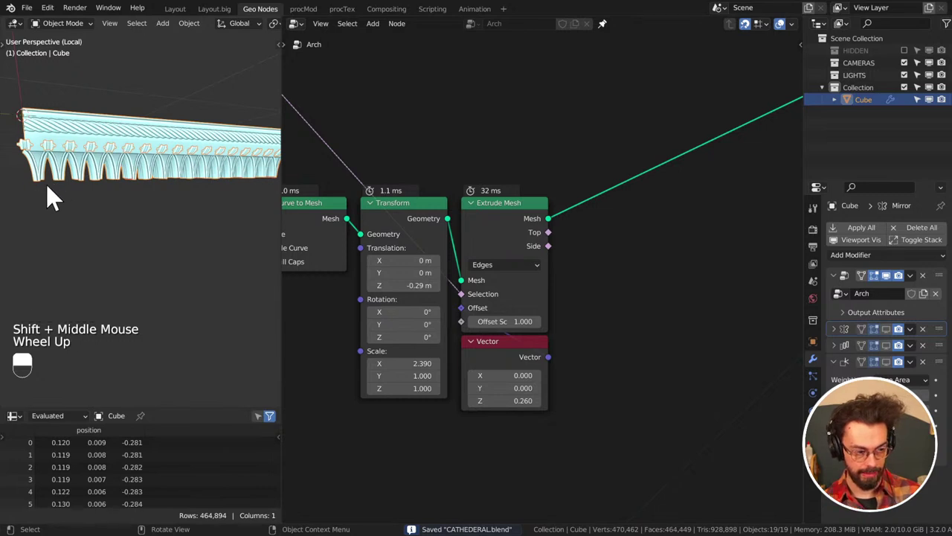
Return the Scale X to 1.0, save CATHEDERAL.blend, and review the arches from front and side
middle_click(581, 207)
key(shift+a)
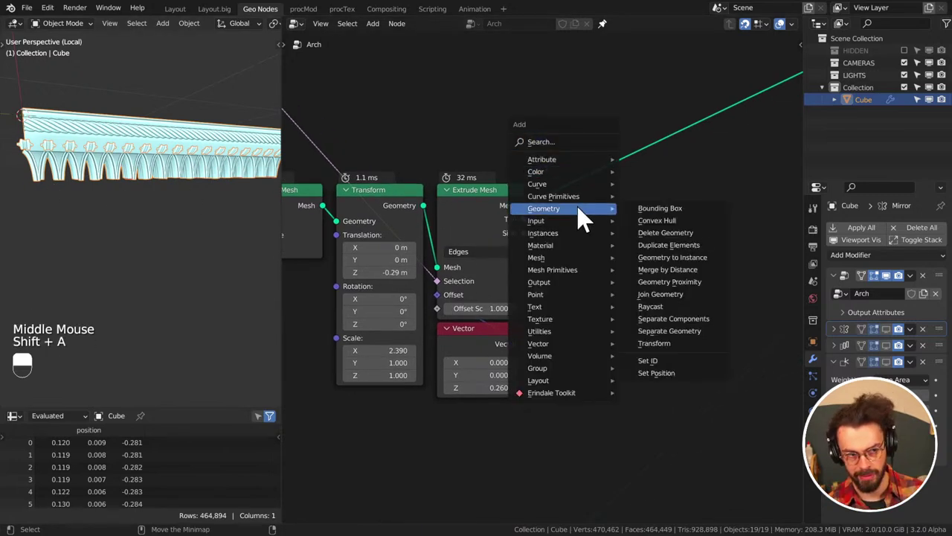
drag(762, 151, 118, 204)
key(ctrl+s)
key(KP_1)
key(KP_3)
scroll(up, 3)
middle_click(114, 148)
key(KP_3)
middle_click(149, 159)
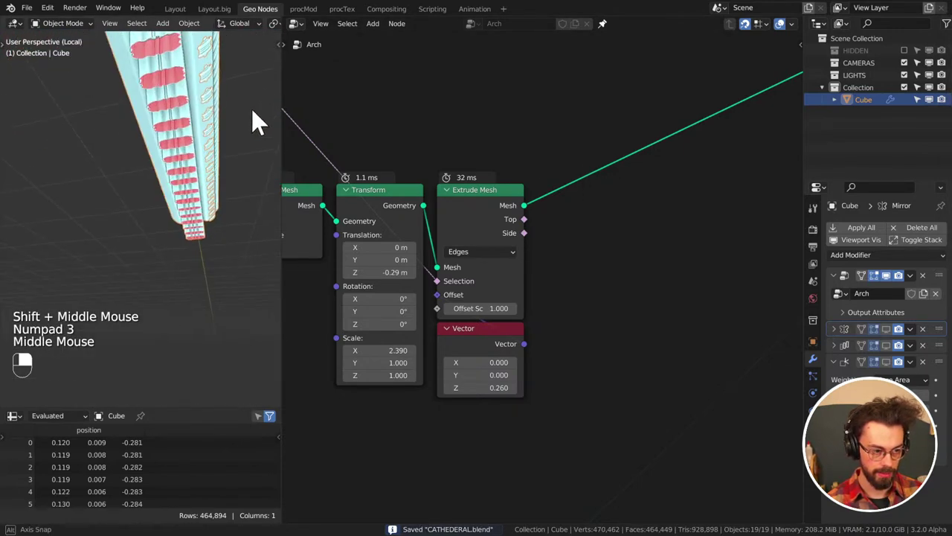
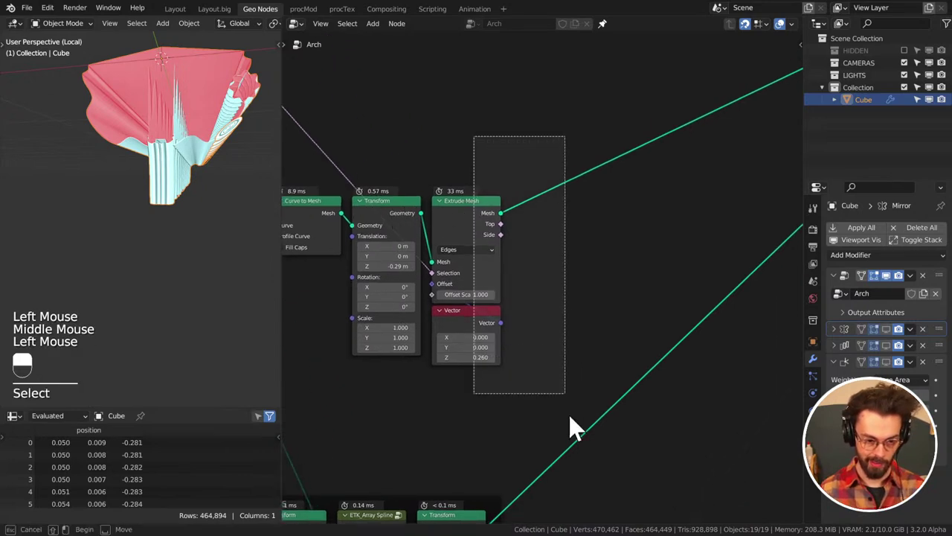
Shift the extrusion nodes right and insert a Set Position node before Extrude Mesh
key(g)
drag(723, 229, 678, 210)
middle_click(494, 206)
key(shift+a)
key(q)
drag(541, 229, 679, 211)
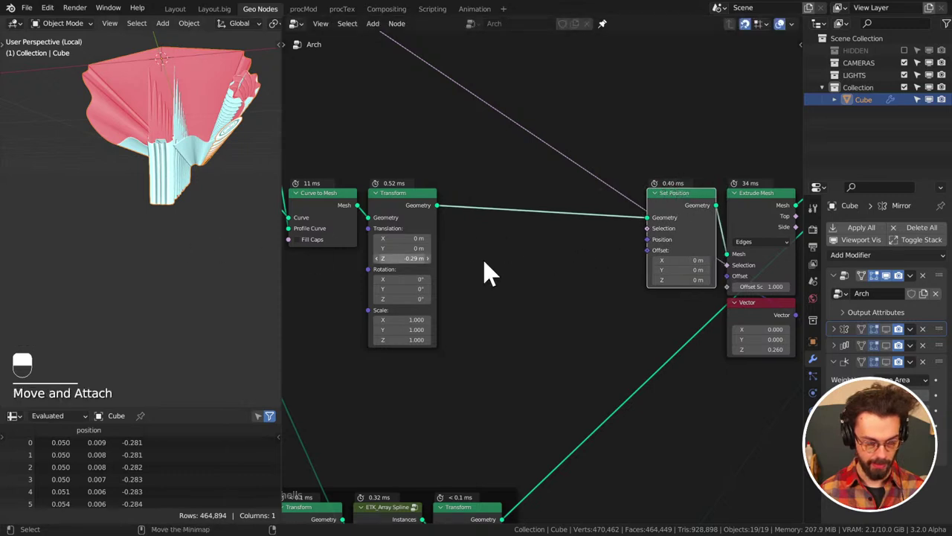
Feed Set Position with Position multiplied by a Combine XYZ of Y=1, Z=1
click(657, 262)
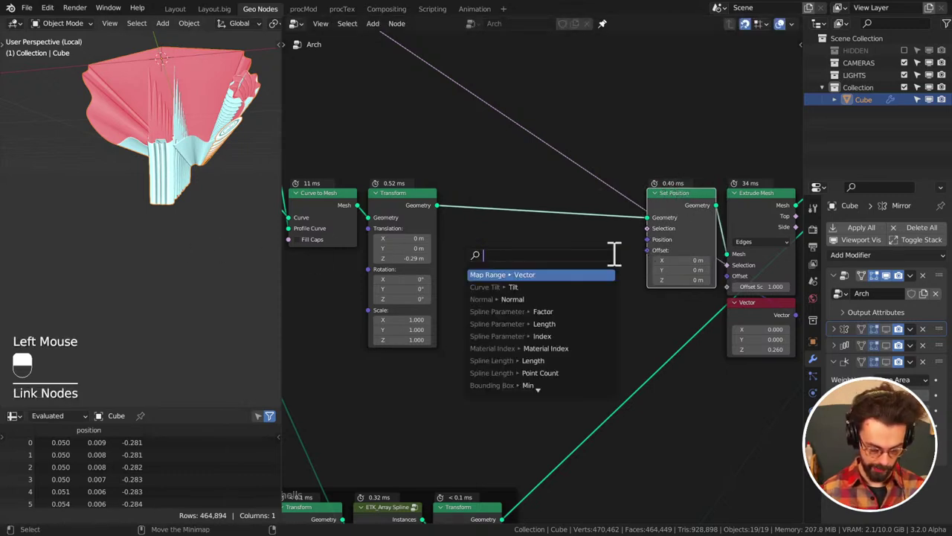
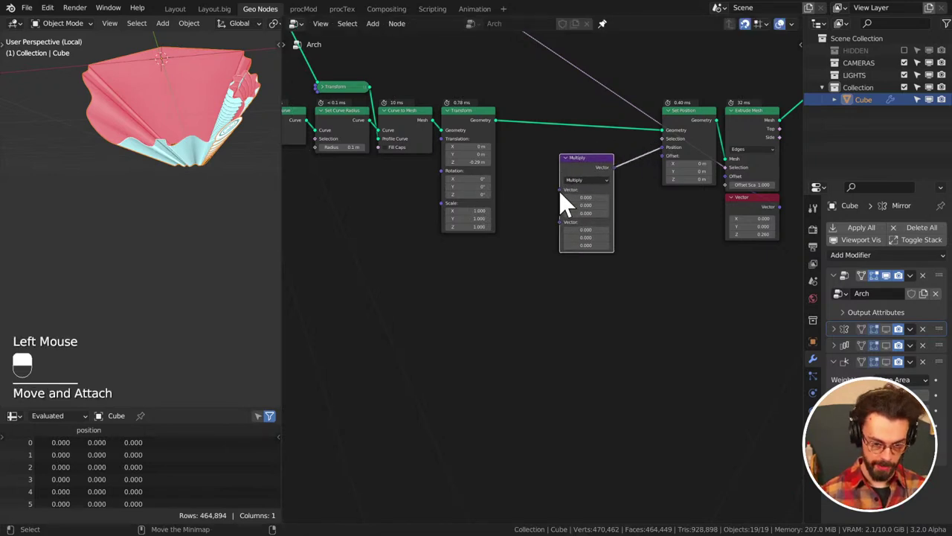
click(567, 201)
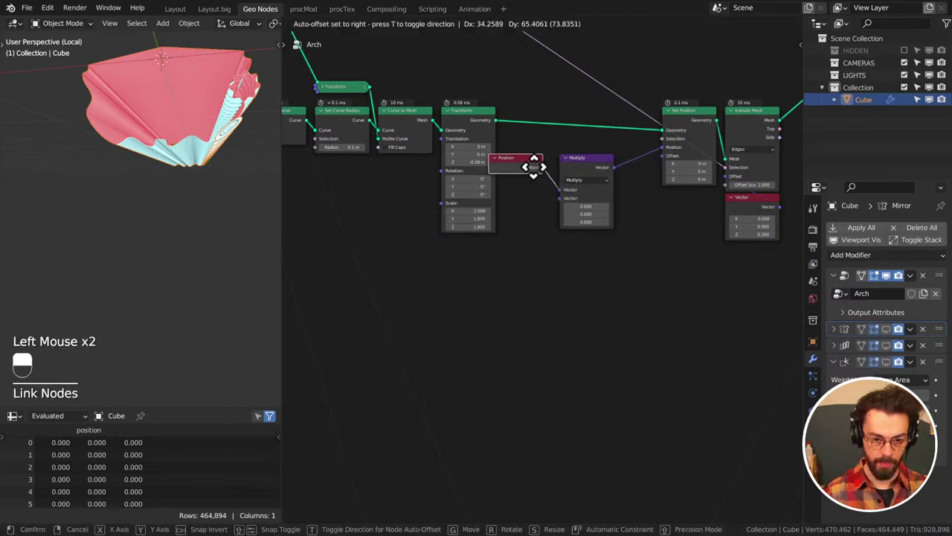
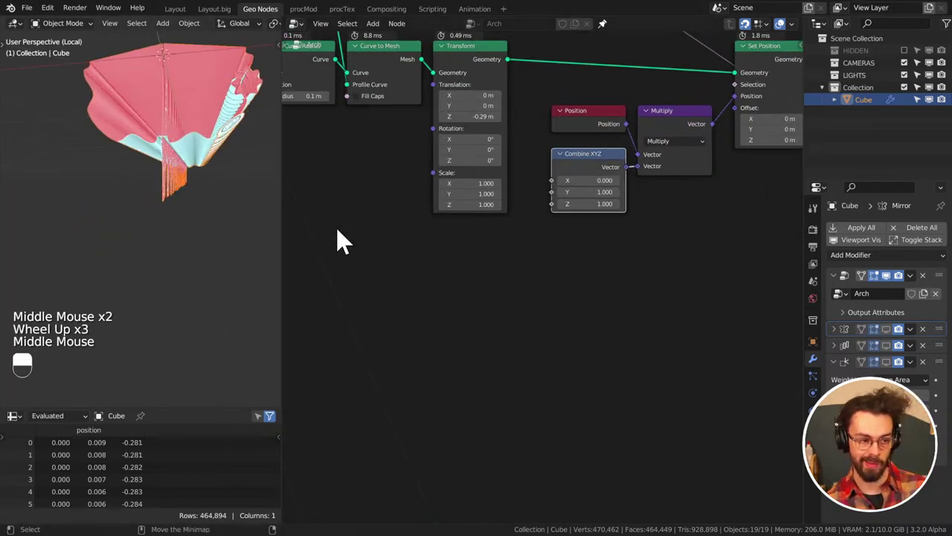
click(590, 173)
click(666, 211)
click(645, 223)
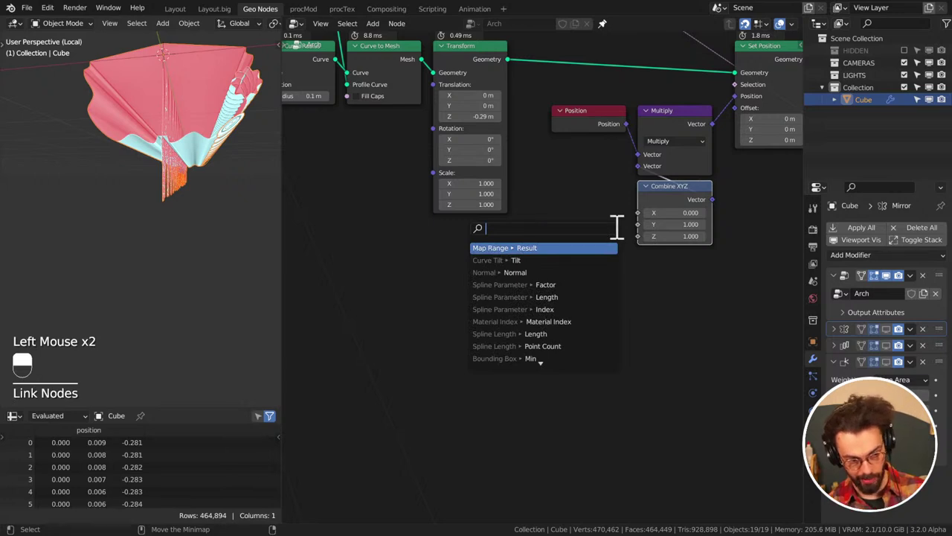
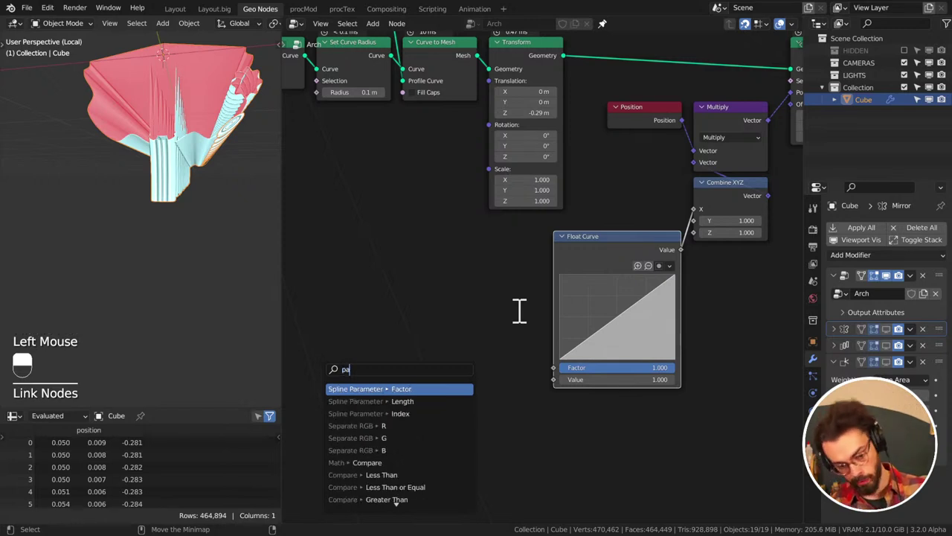
Drive the Float Curve from Separate XYZ Z through a Map Range of -0.3 to -0.6
key(BackSpace)
key(BackSpace)
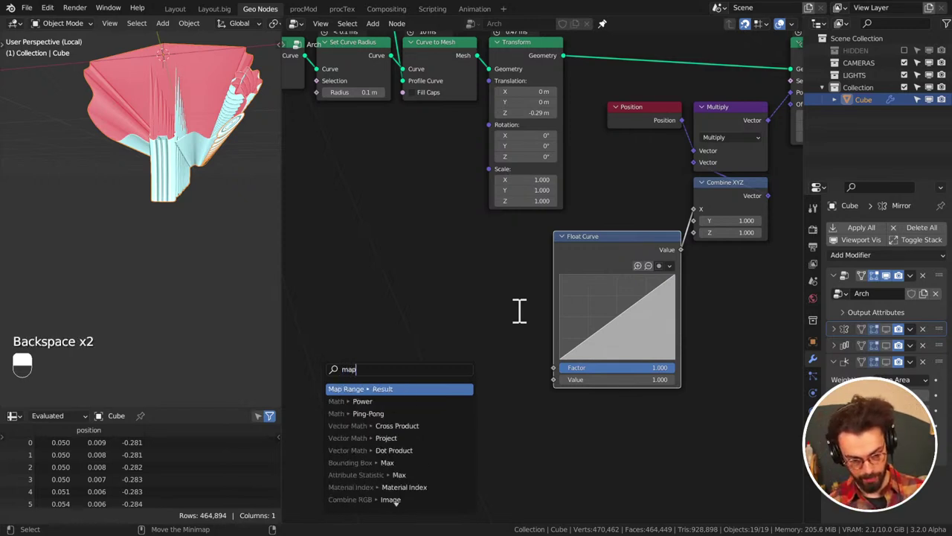
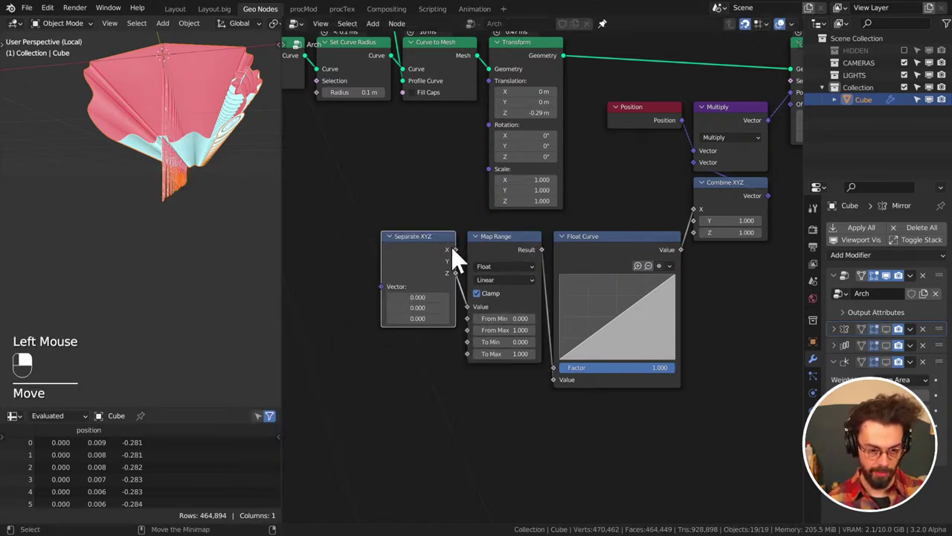
middle_click(604, 218)
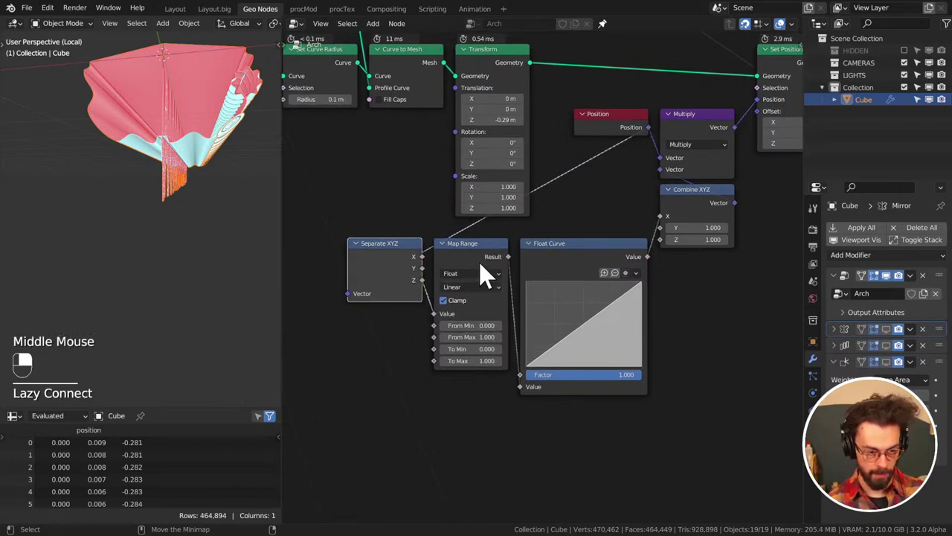
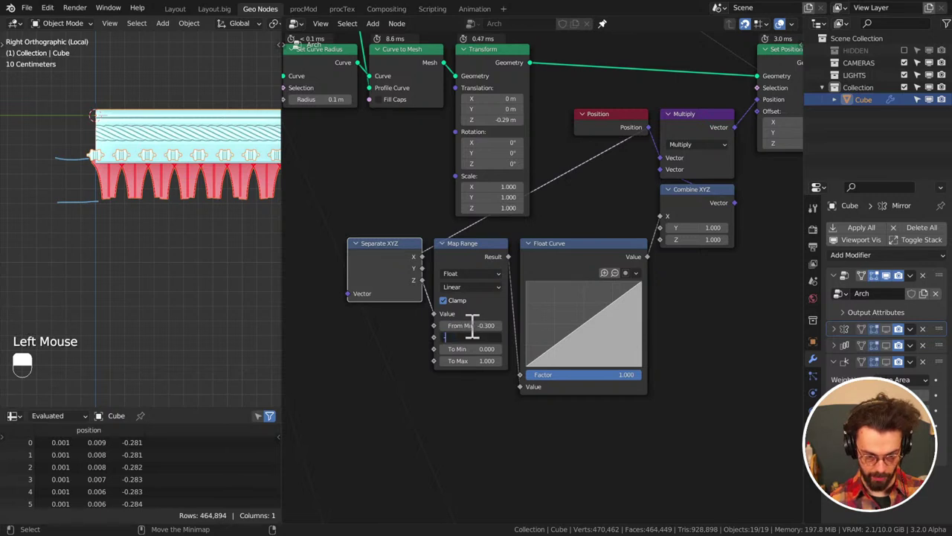
key(KP_3)
key(KP_1)
middle_click(218, 165)
scroll(up, 3)
middle_click(184, 175)
key(z)
middle_click(172, 185)
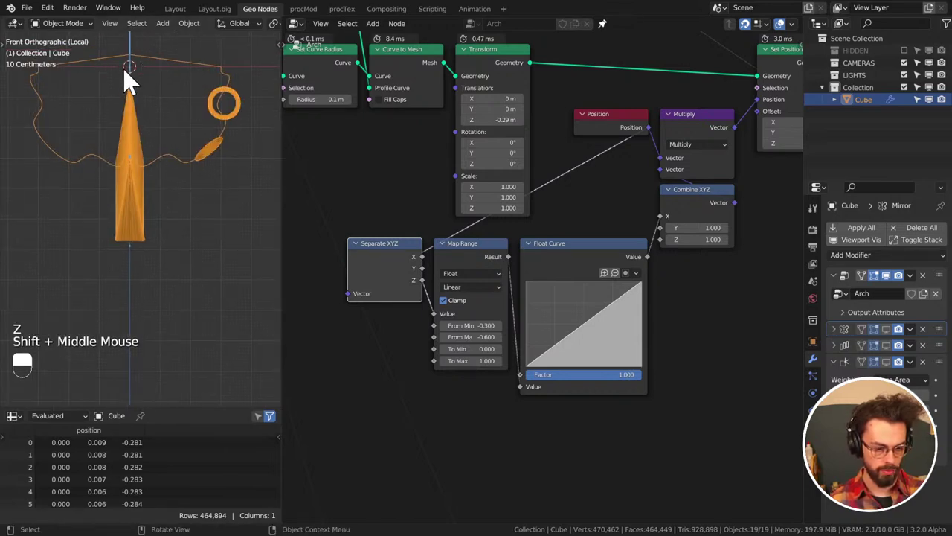
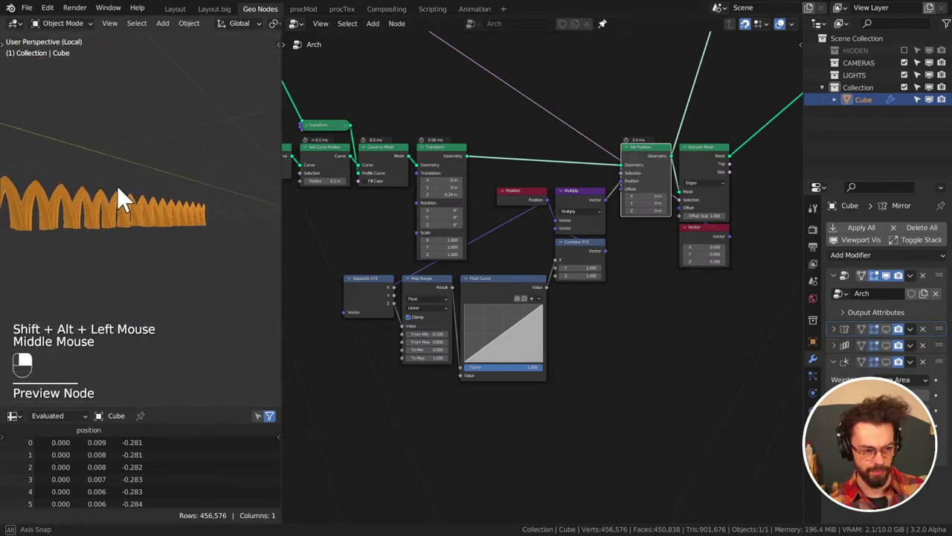
Drag the Float Curve points into a descending slope while checking the arch from the front
key(KP_1)
key(KP_3)
key(KP_1)
click(667, 165)
drag(245, 191, 193, 205)
middle_click(214, 202)
key(z)
middle_click(185, 204)
drag(192, 205, 178, 218)
drag(178, 218, 549, 317)
drag(549, 317, 224, 349)
middle_click(142, 312)
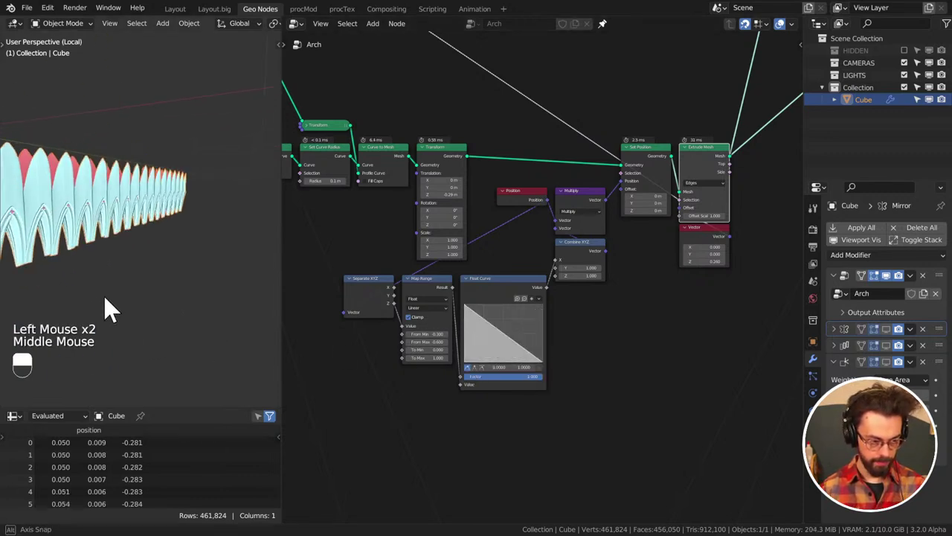
drag(169, 300, 160, 307)
drag(155, 303, 114, 297)
middle_click(108, 295)
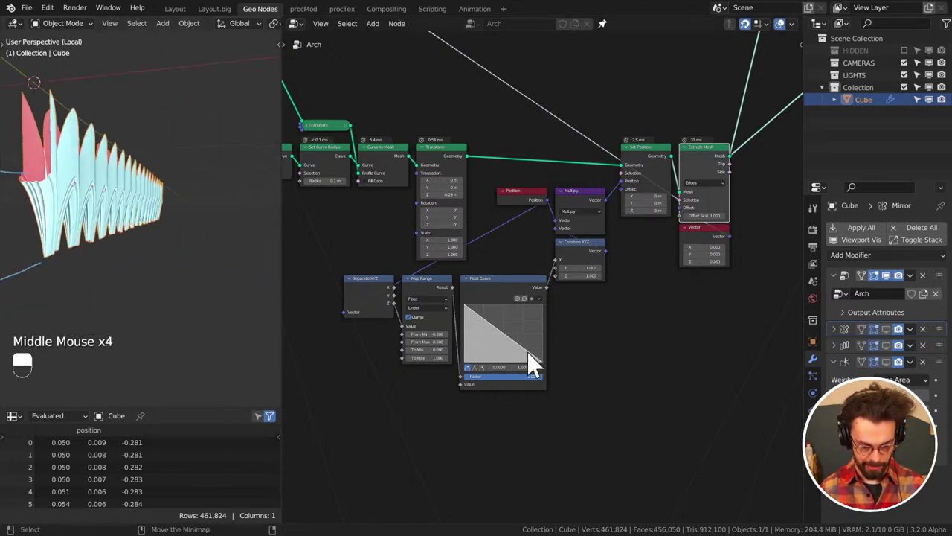
Set the Transform node's Scale X to 2.5 and save the file
click(548, 370)
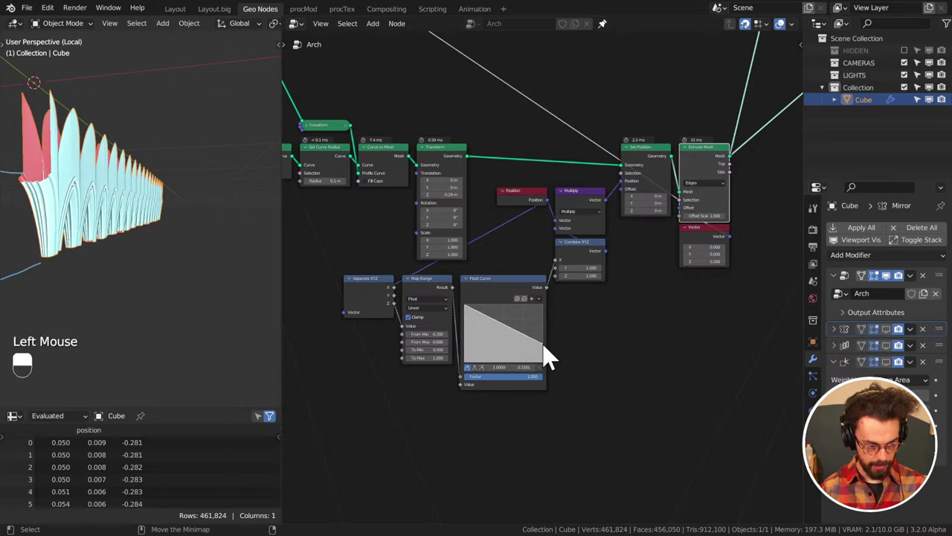
key(KP_1)
key(KP_3)
middle_click(138, 286)
scroll(up, 3)
click(550, 358)
click(553, 341)
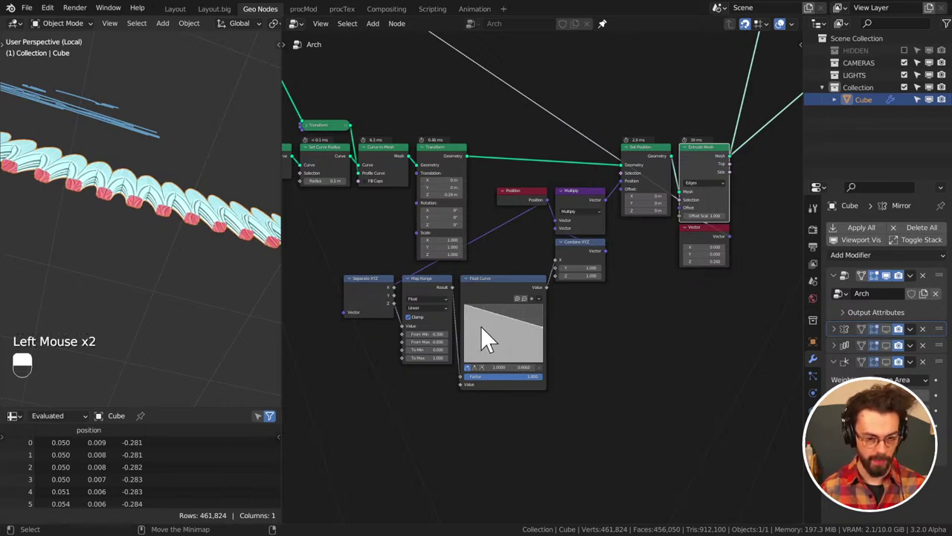
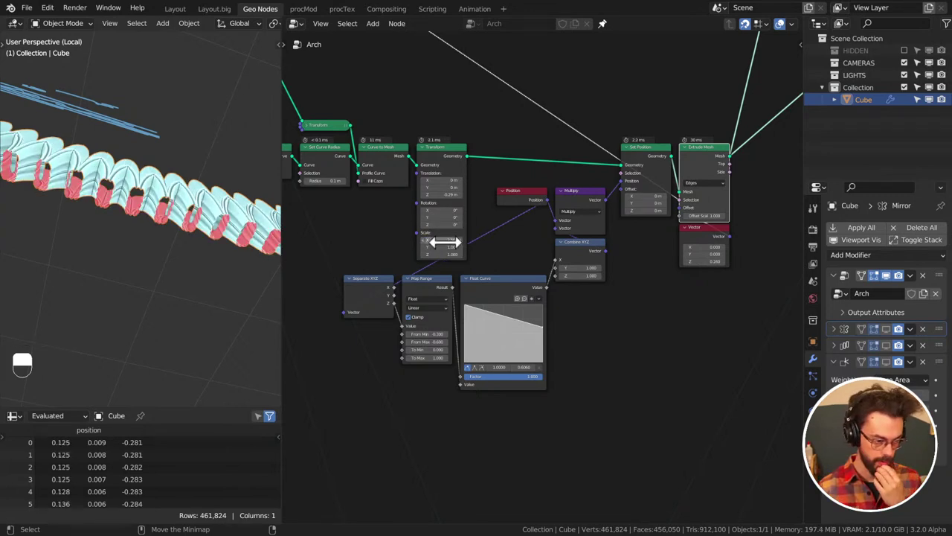
click(549, 334)
click(550, 358)
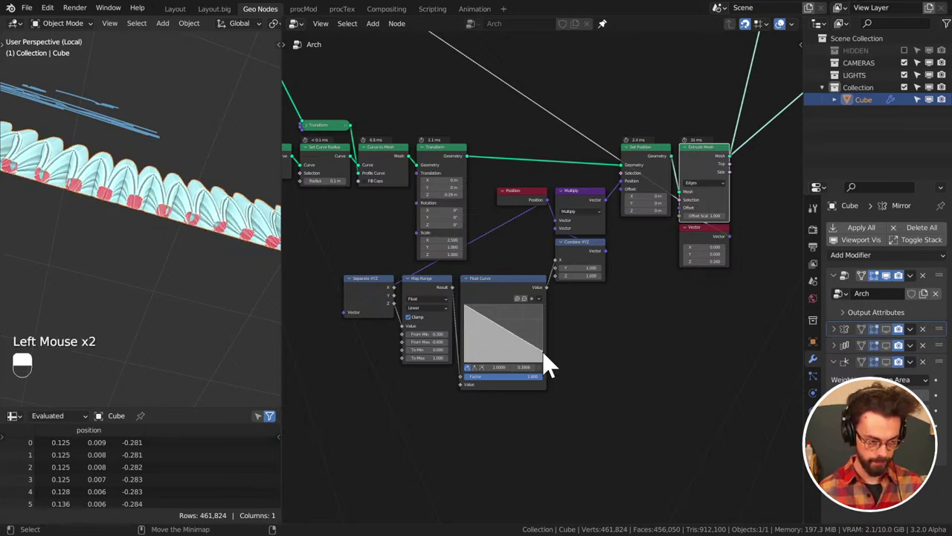
middle_click(82, 219)
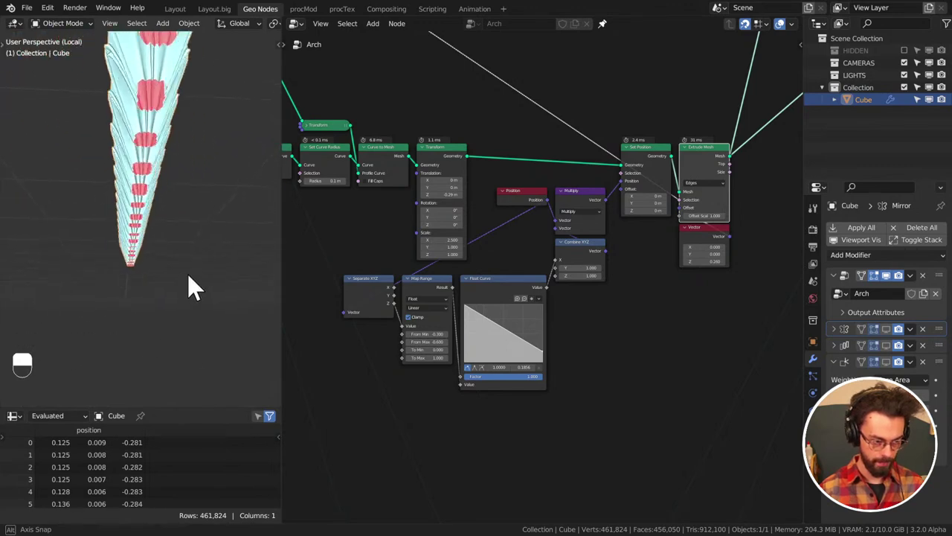
middle_click(179, 269)
key(ctrl+s)
Look over the tapered arch and sketch a small annotation stroke beneath it
middle_click(589, 241)
middle_click(167, 285)
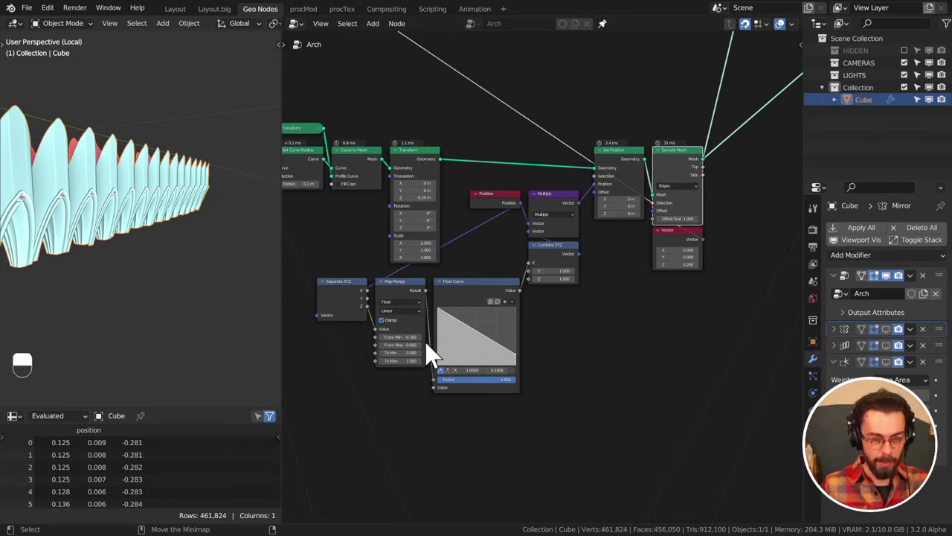
click(510, 212)
middle_click(550, 263)
middle_click(644, 198)
scroll(down, 3)
middle_click(110, 240)
middle_click(217, 209)
key(KP_1)
middle_click(245, 202)
scroll(up, 3)
middle_click(192, 191)
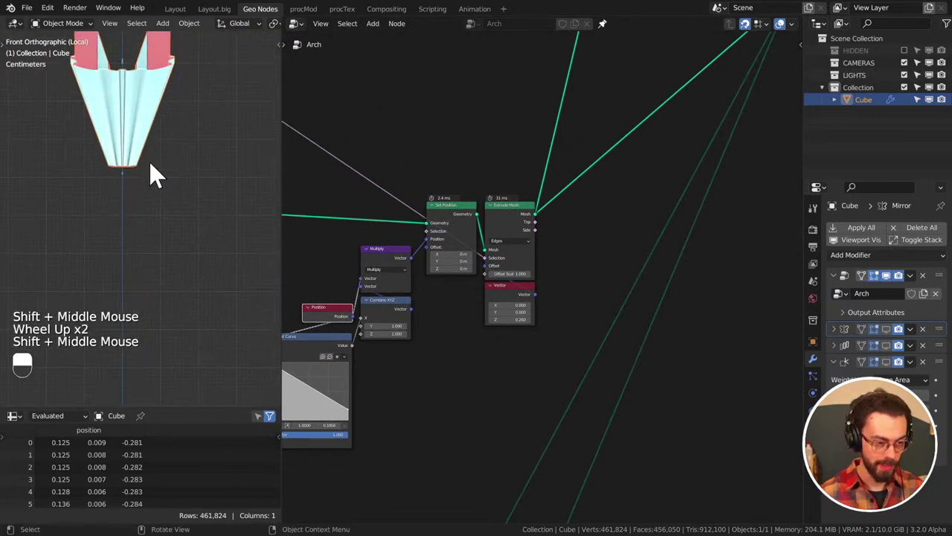
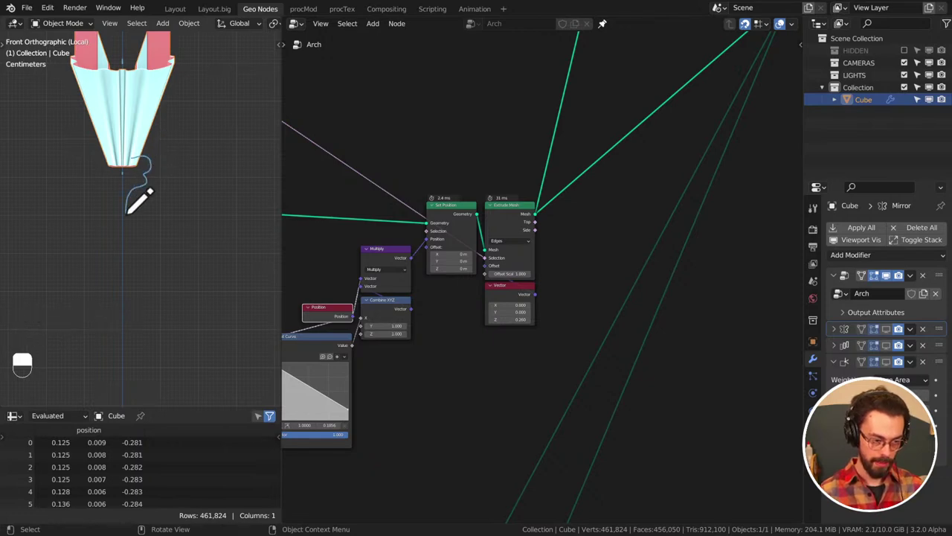
key(d)
key(d)
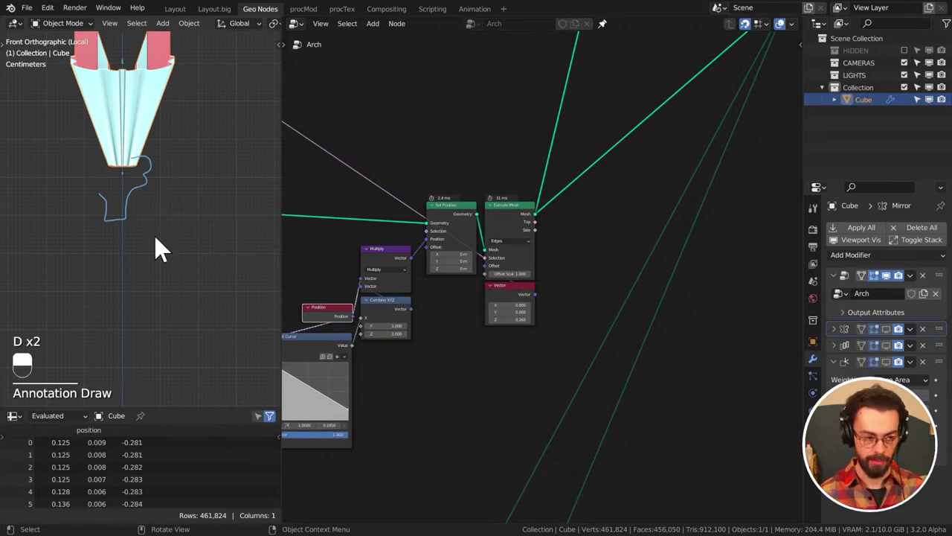
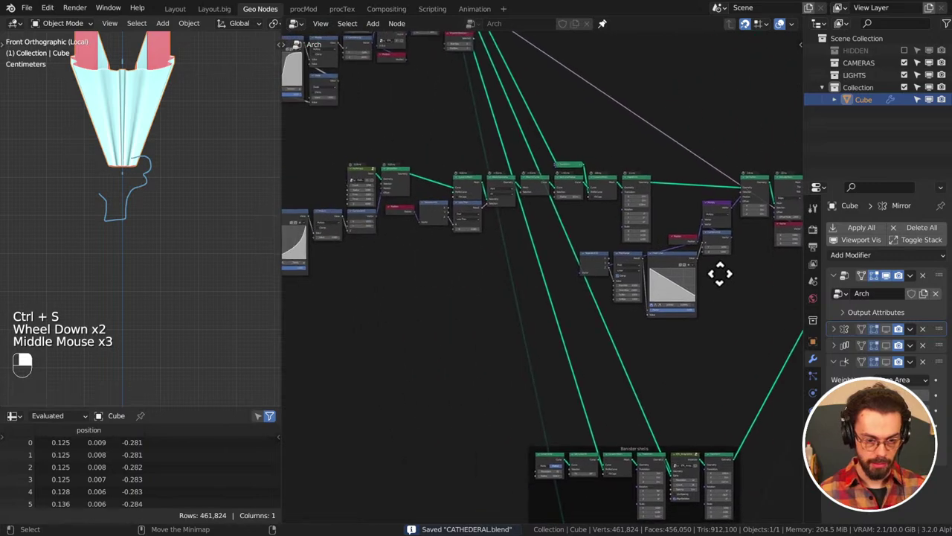
Join the taper nodes into a frame labelled 'HAND R…' and save CATHEDERAL.blend
scroll(down, 3)
middle_click(520, 277)
scroll(down, 3)
scroll(down, 3)
drag(346, 235, 572, 271)
key(ctrl+j)
drag(563, 255, 572, 271)
key(F2)
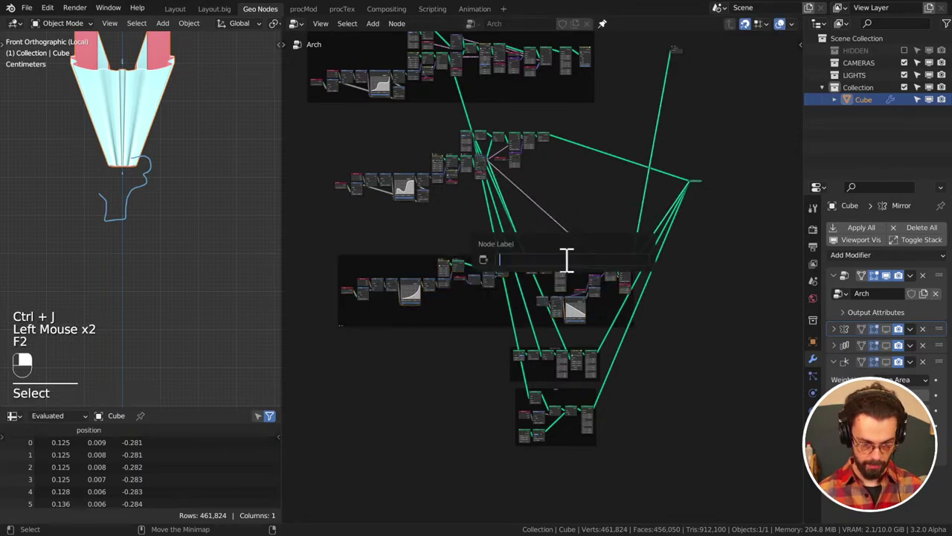
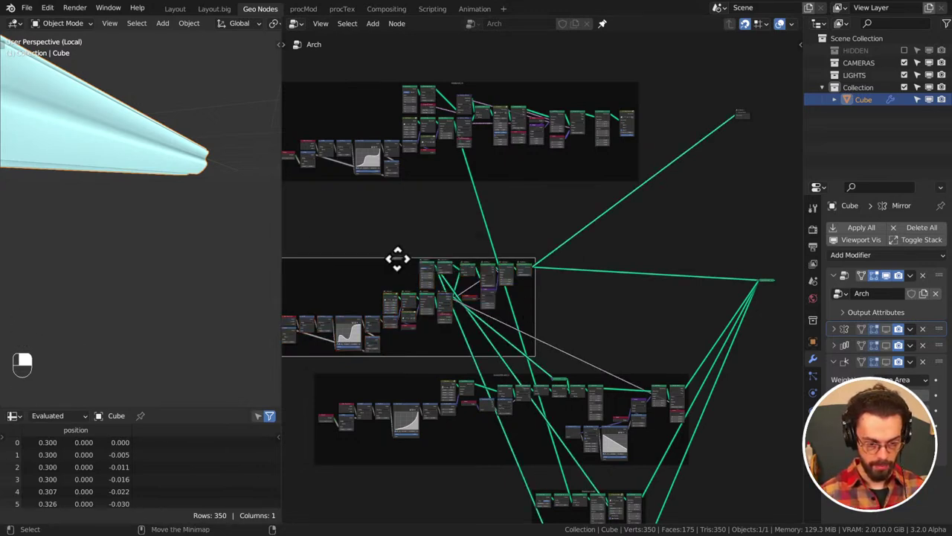
key(ctrl+s)
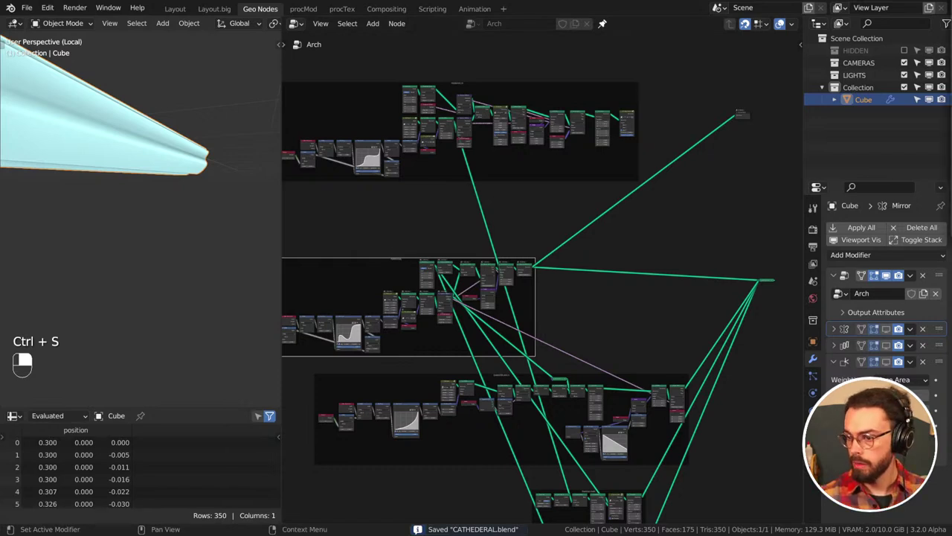
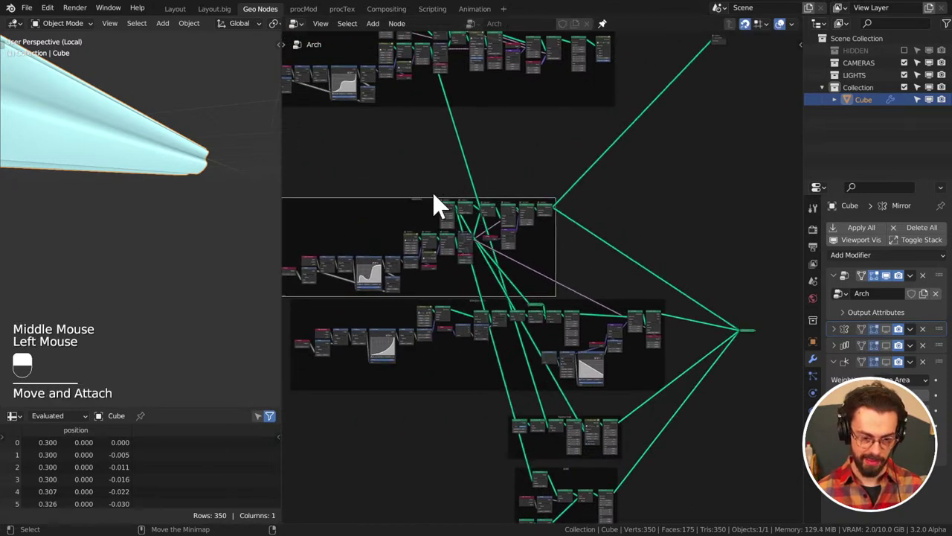
Rearrange the lower node frames in the Arch tree, saving along the way
drag(505, 172, 492, 369)
key(ctrl+s)
middle_click(668, 251)
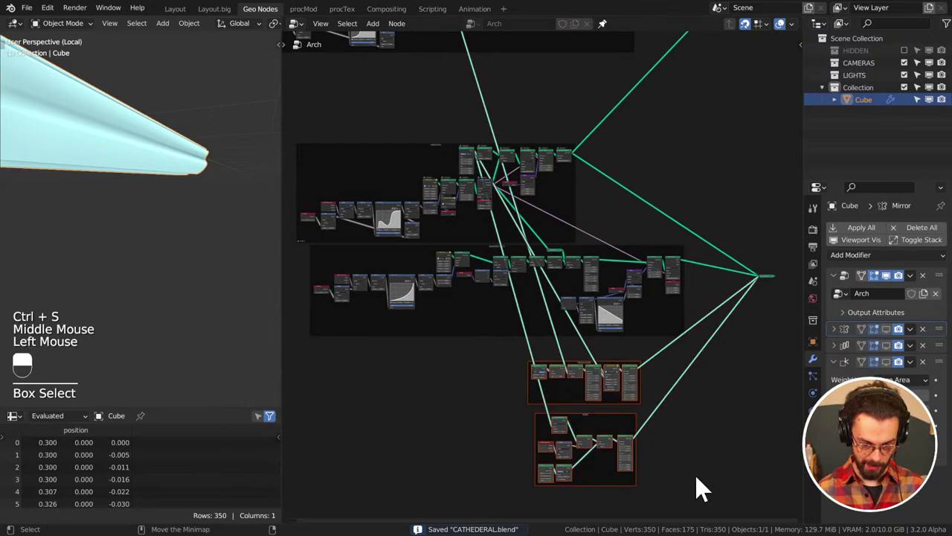
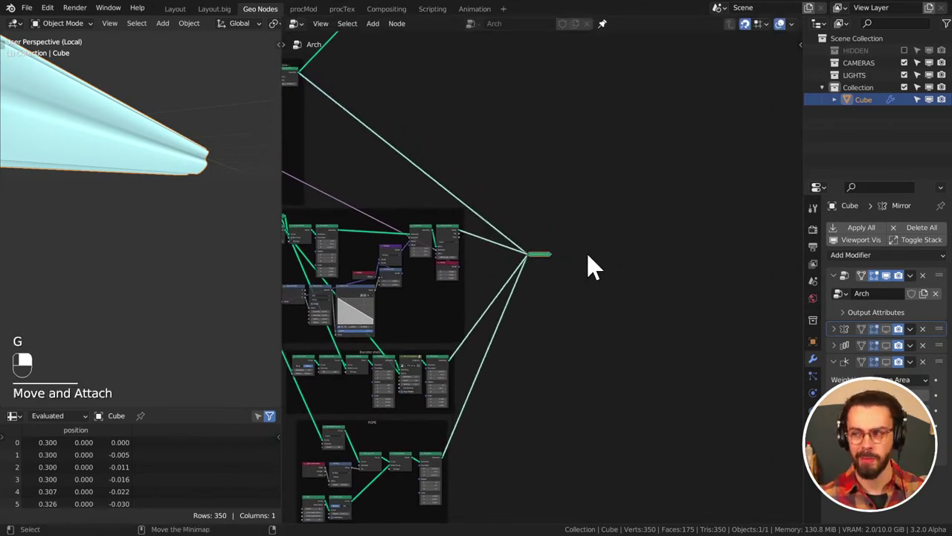
drag(595, 264, 569, 306)
drag(552, 262, 568, 306)
drag(552, 262, 88, 203)
scroll(up, 3)
key(ctrl+s)
scroll(down, 3)
middle_click(106, 198)
key(g)
click(88, 202)
middle_click(88, 202)
drag(88, 202, 97, 238)
middle_click(100, 247)
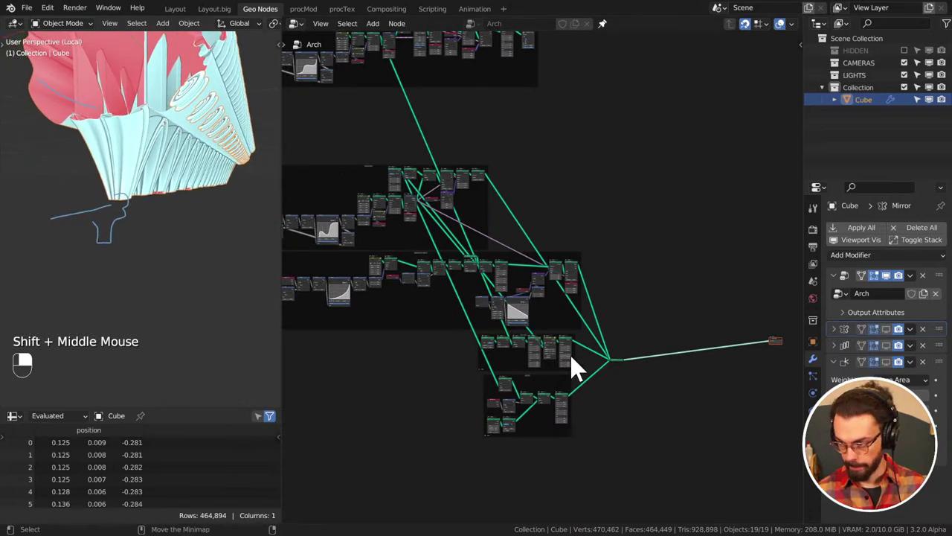
key(ctrl+s)
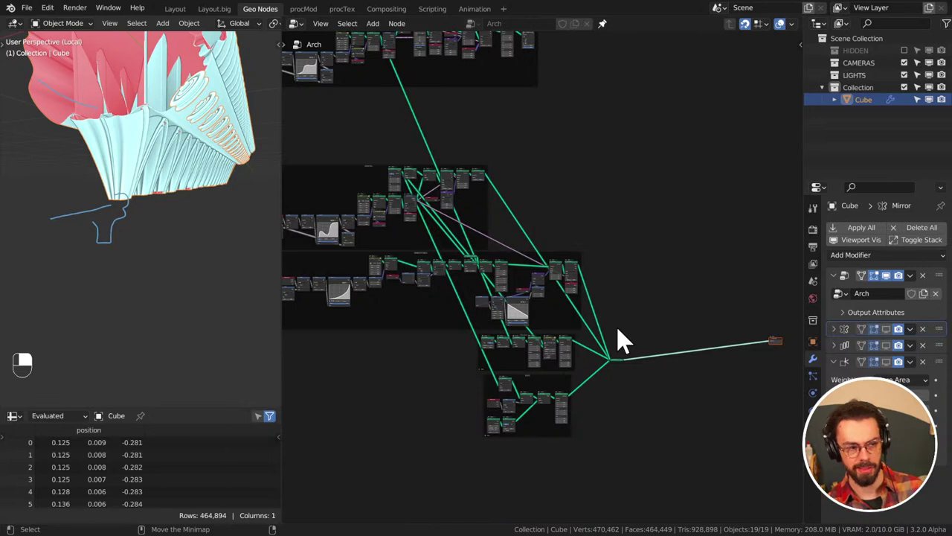
Pan and zoom the node editor onto the taper Float Curve node
middle_click(628, 314)
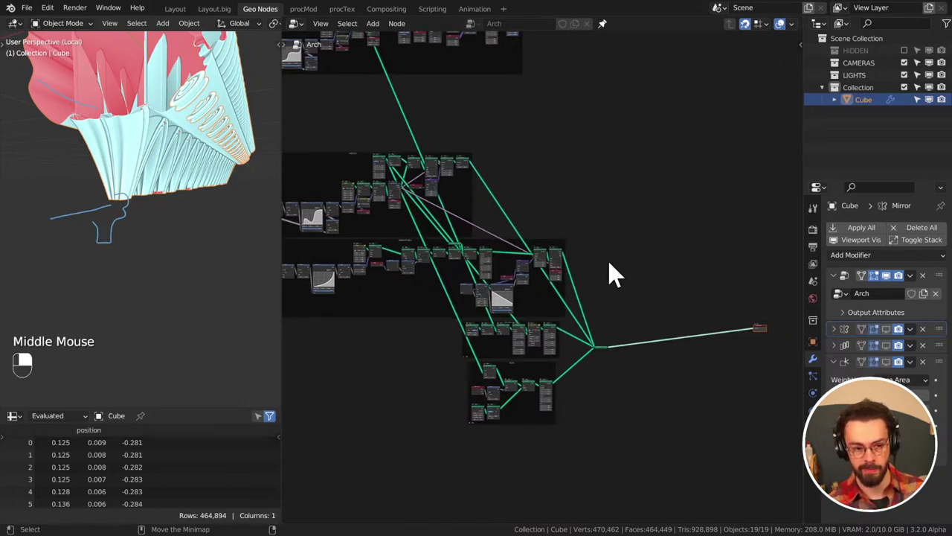
middle_click(206, 220)
middle_click(168, 238)
drag(168, 237, 121, 157)
middle_click(201, 228)
scroll(up, 3)
middle_click(94, 153)
scroll(up, 3)
Reshape the Float Curve into a smooth S-curve with its upper point near 0.2156, 0.9280
drag(94, 153, 122, 156)
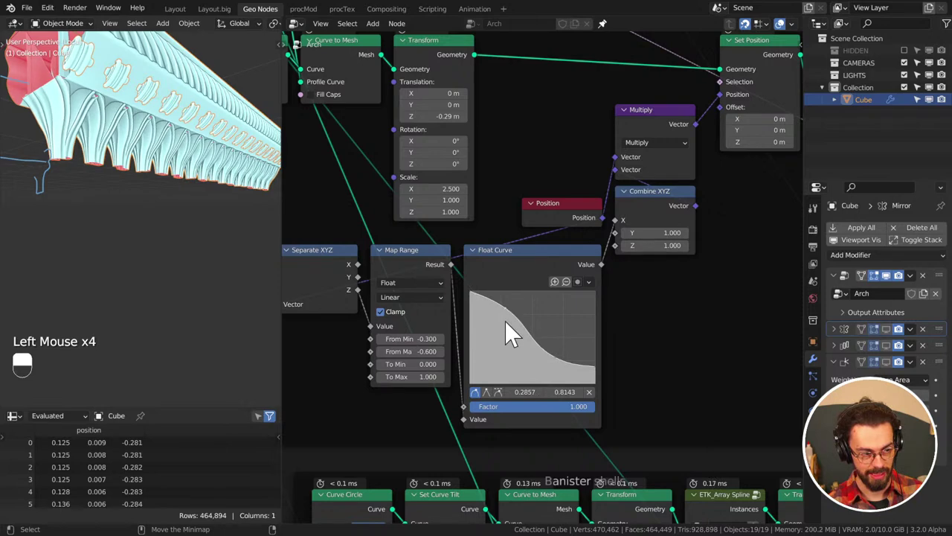
click(122, 157)
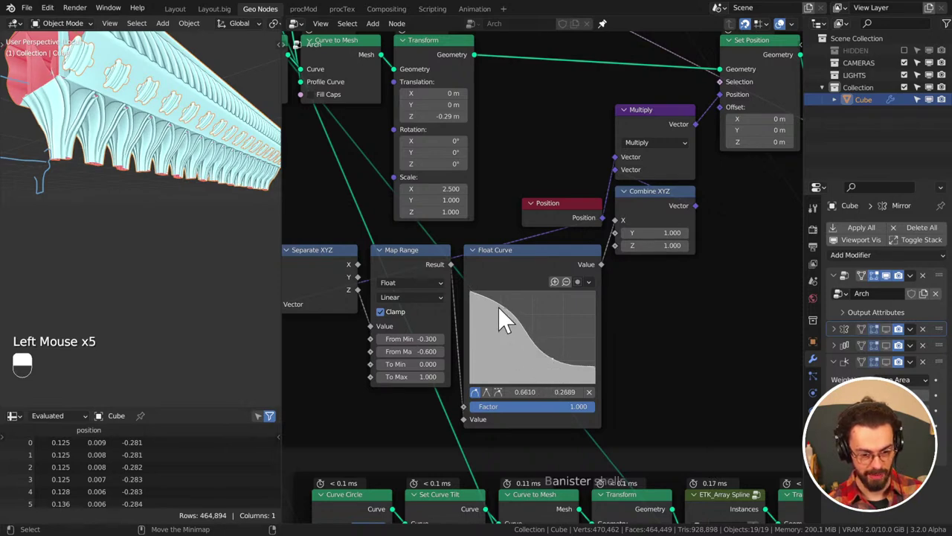
click(121, 156)
click(122, 156)
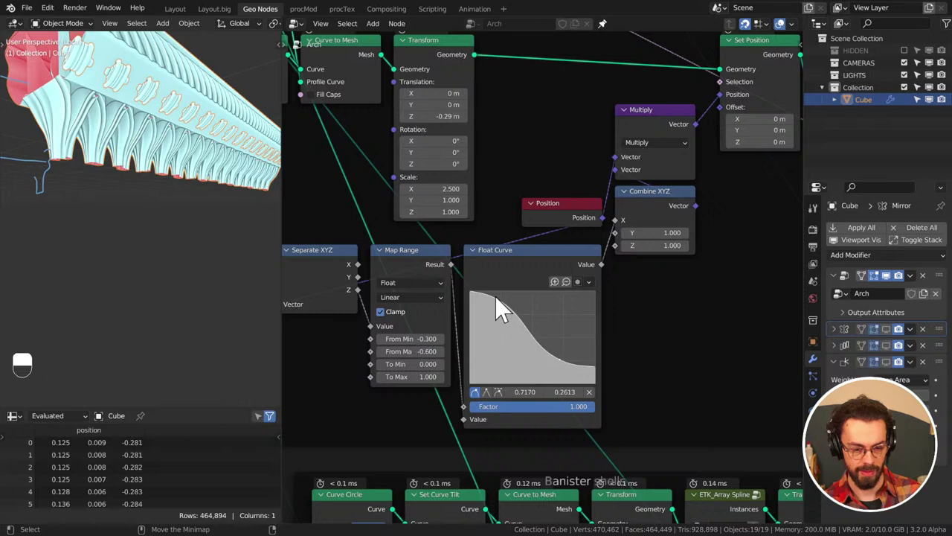
click(93, 153)
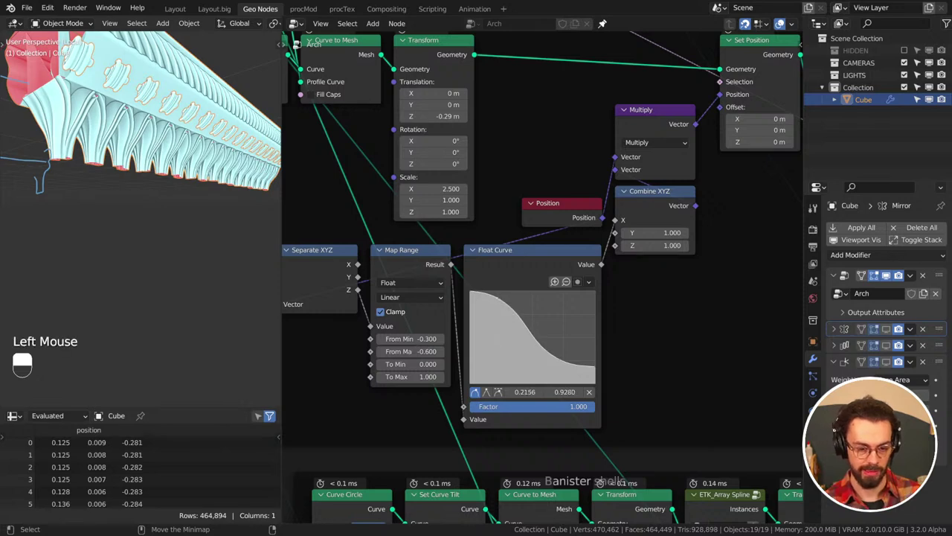
middle_click(135, 273)
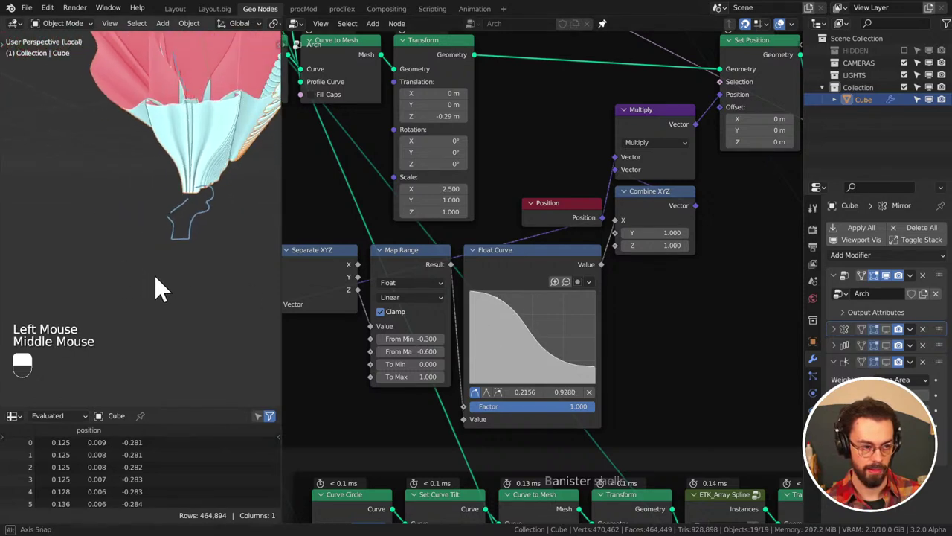
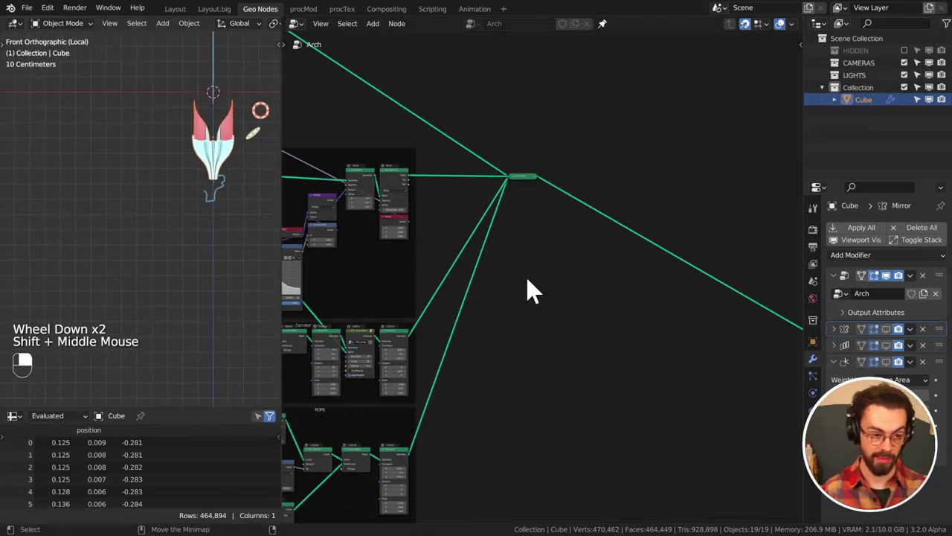
middle_click(484, 299)
middle_click(580, 254)
scroll(up, 3)
drag(571, 282, 564, 185)
drag(563, 186, 523, 323)
key(g)
middle_click(523, 324)
right_click(523, 323)
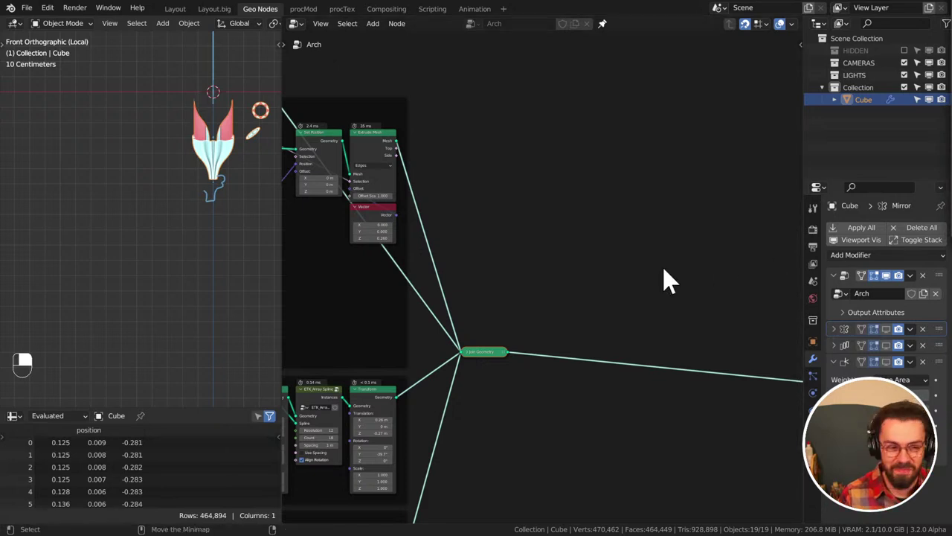
middle_click(665, 268)
middle_click(177, 229)
middle_click(180, 218)
middle_click(187, 229)
middle_click(191, 229)
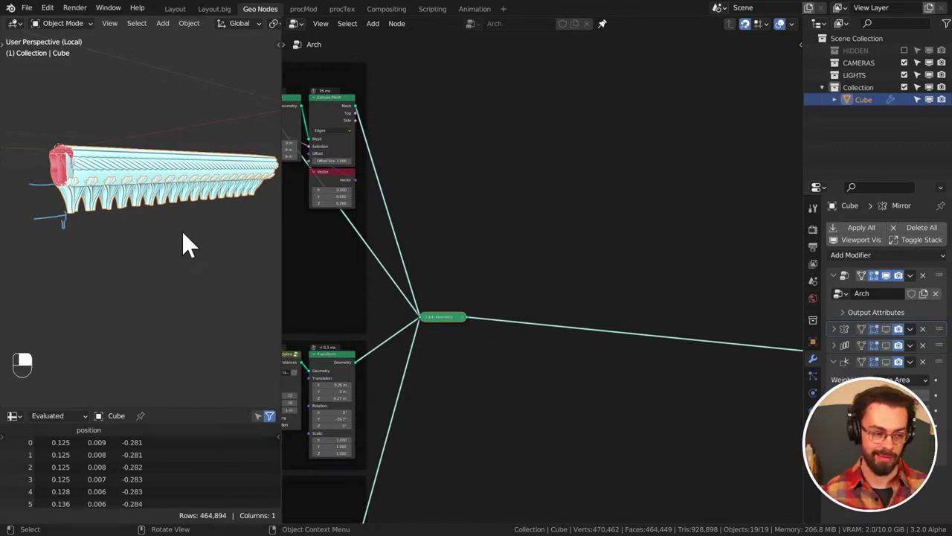
middle_click(174, 199)
middle_click(180, 194)
key(KP_1)
drag(171, 200, 235, 278)
key(KP_3)
middle_click(113, 225)
middle_click(149, 229)
key(d)
key(d)
key(d)
middle_click(132, 238)
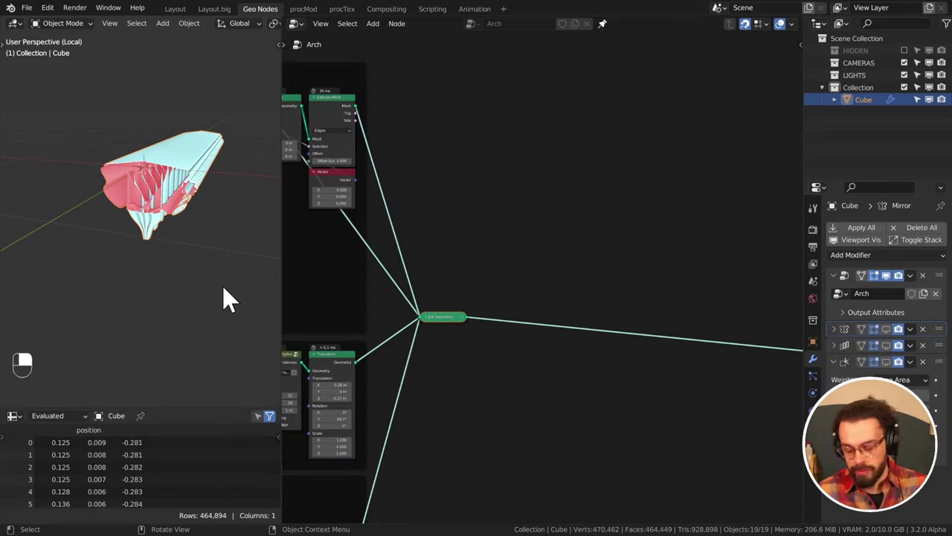
middle_click(235, 260)
Toggle the arch modifier's viewport display off and on, then save
click(897, 339)
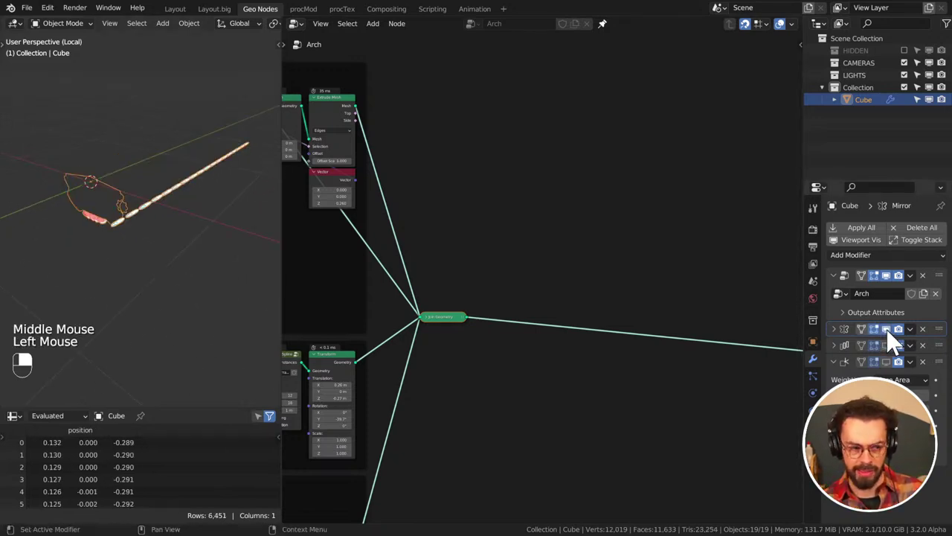
click(897, 340)
click(567, 291)
key(ctrl+s)
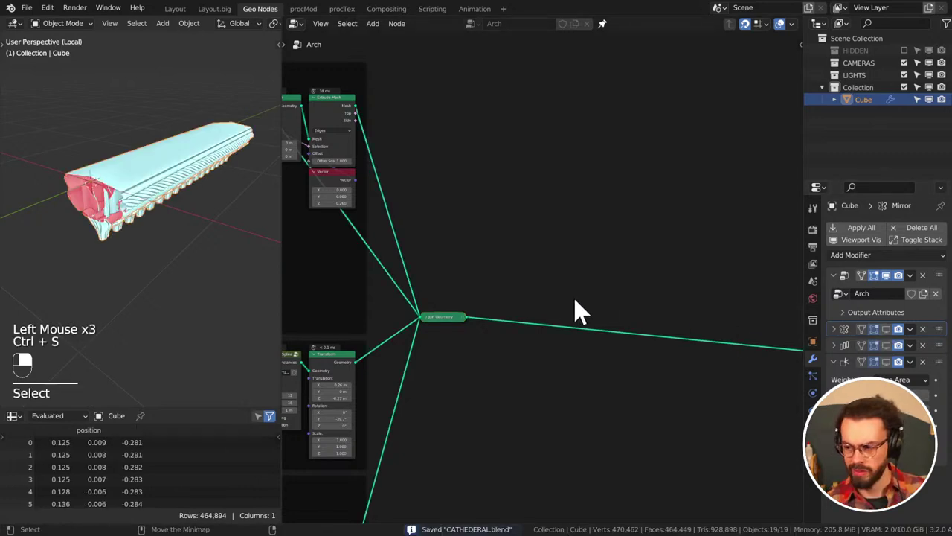
Move a node upward in the Arch tree and save CATHEDERAL.blend
drag(585, 308, 589, 313)
middle_click(473, 344)
drag(606, 292, 589, 313)
scroll(down, 3)
click(575, 255)
key(g)
drag(649, 348, 638, 211)
key(ctrl+s)
click(612, 206)
key(ctrl+s)
Check the arch from front and side views, then save again
middle_click(97, 242)
key(KP_1)
key(KP_3)
scroll(up, 3)
middle_click(120, 216)
middle_click(161, 215)
middle_click(661, 255)
click(638, 212)
key(ctrl+s)
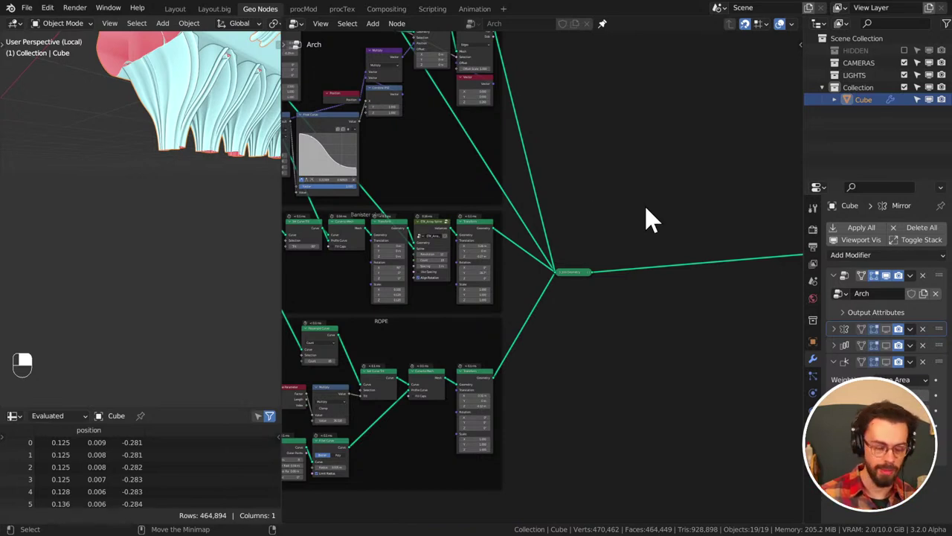
Save, then orbit beneath the arch to inspect its ribbed underside
click(638, 220)
key(ctrl+s)
middle_click(173, 182)
drag(173, 182, 524, 162)
middle_click(174, 189)
middle_click(102, 195)
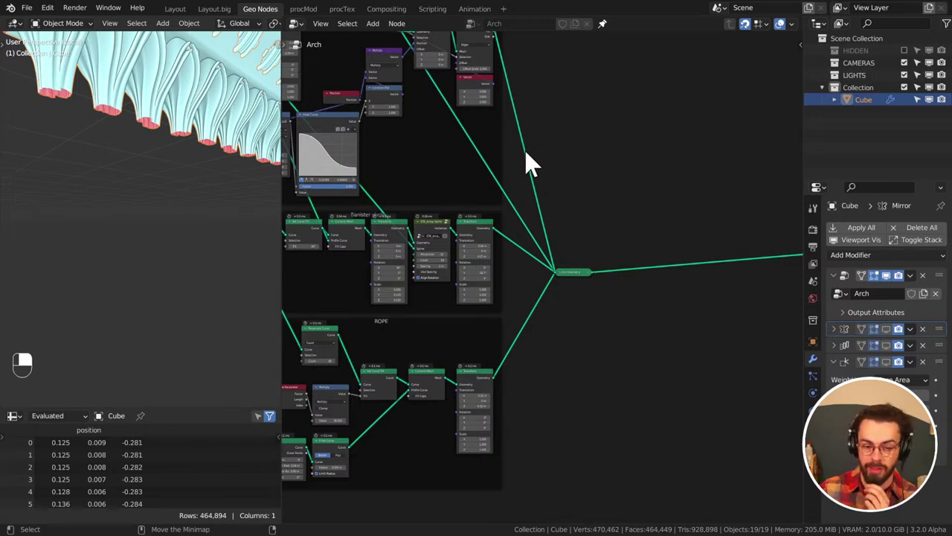
middle_click(221, 135)
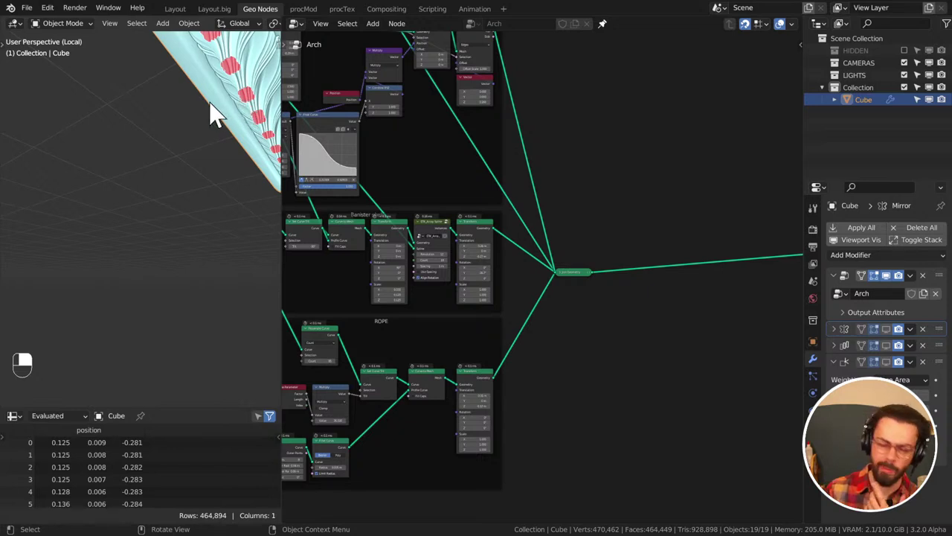
middle_click(215, 110)
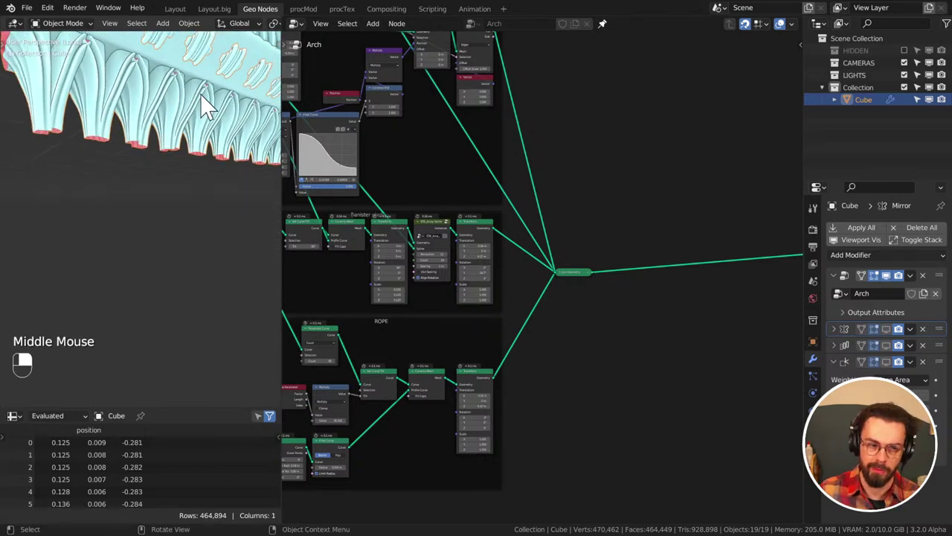
Save CATHEDERAL.blend once more and pan out over the whole Arch node tree
click(595, 165)
key(ctrl+s)
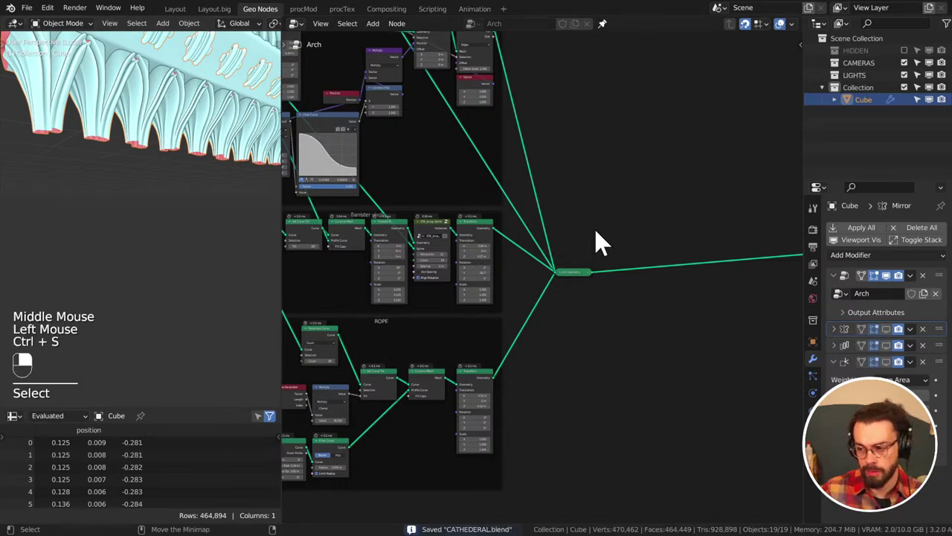
scroll(down, 3)
drag(614, 244, 134, 133)
Zoom out over the Arch node tree, select a node frame and save CATHEDERAL.blend
middle_click(134, 132)
scroll(down, 3)
middle_click(134, 132)
middle_click(134, 131)
middle_click(134, 133)
click(134, 133)
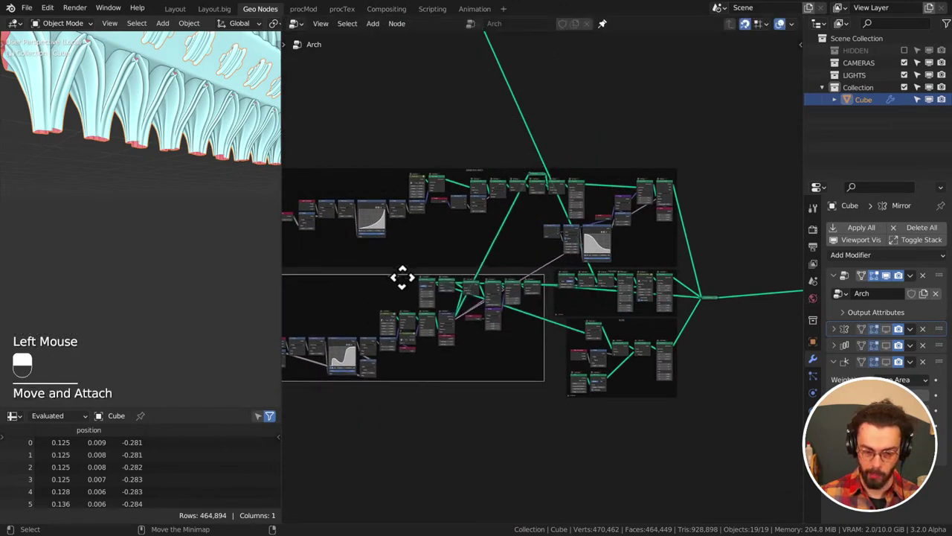
middle_click(134, 133)
key(ctrl+s)
middle_click(133, 132)
middle_click(133, 132)
scroll(down, 3)
middle_click(133, 131)
Grab a node frame with G and drop it into the compact stacked row beside the others
click(671, 433)
key(g)
drag(624, 282, 653, 299)
drag(652, 299, 195, 179)
key(KP_1)
key(KP_3)
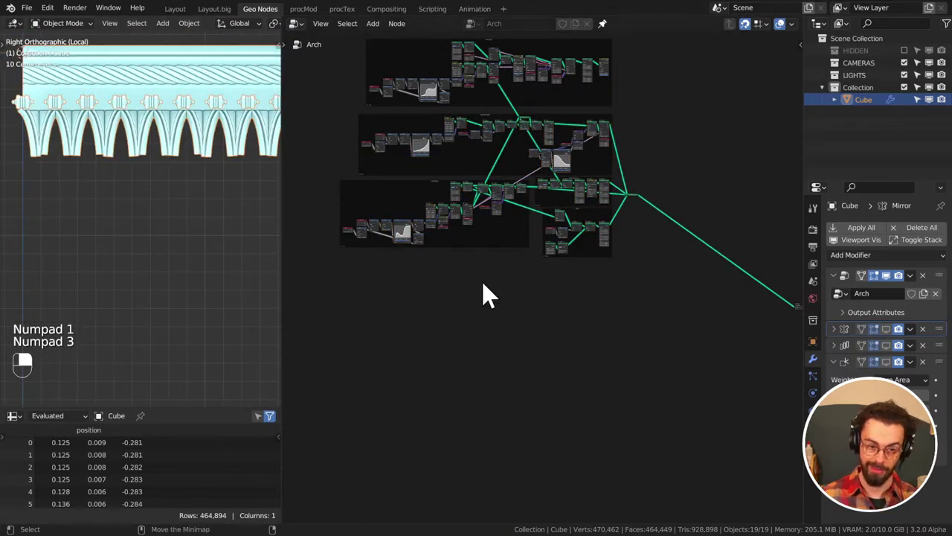
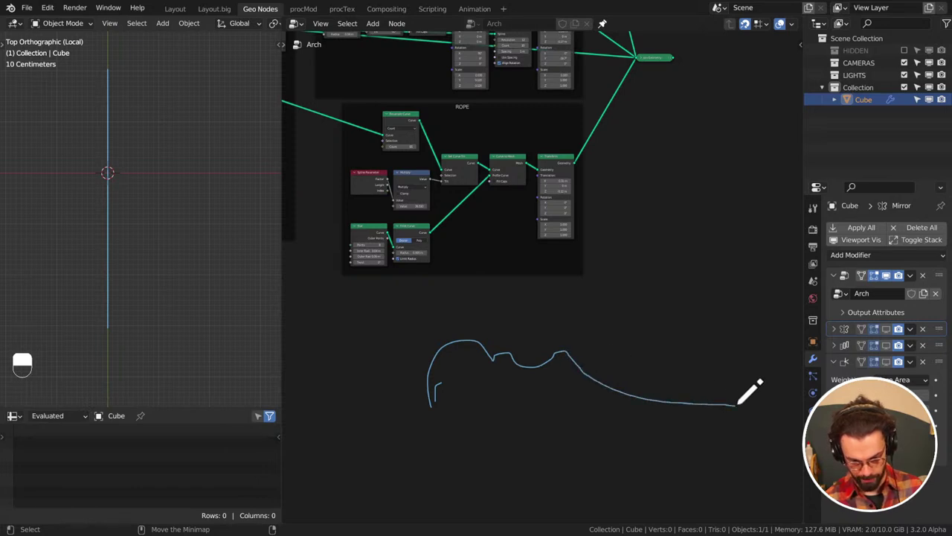
Sketch a freehand wavy annotation curve with the D draw tool and orbit to check it in 3D
key(d)
key(d)
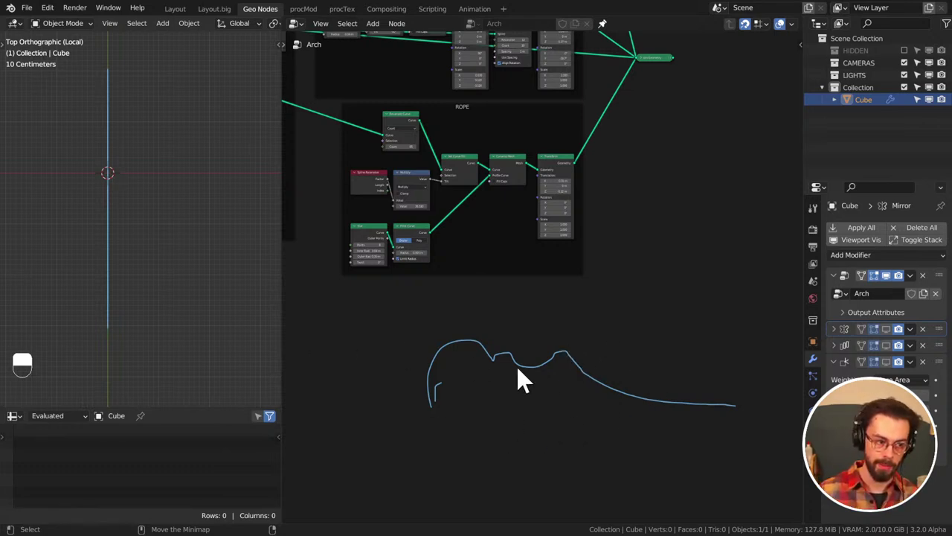
key(d)
right_click(537, 485)
key(d)
key(d)
middle_click(123, 255)
scroll(down, 3)
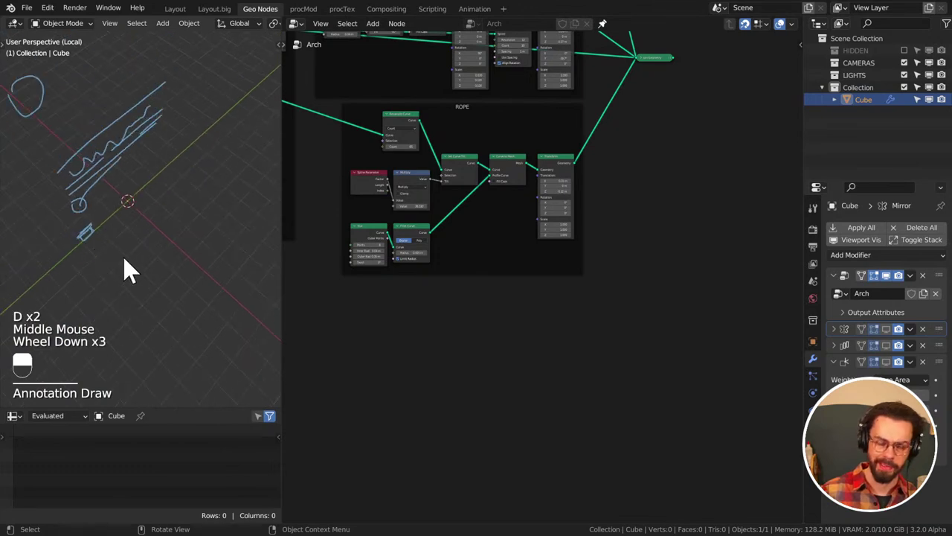
middle_click(137, 266)
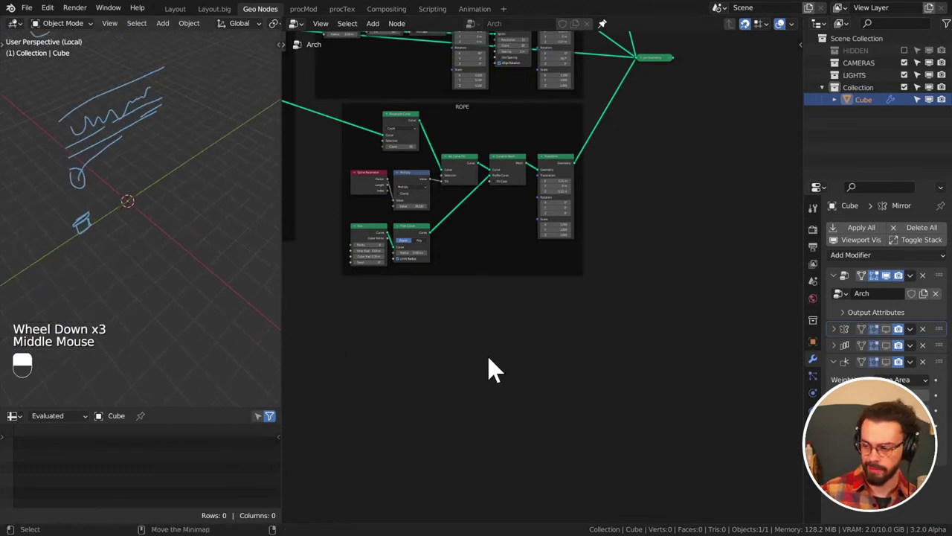
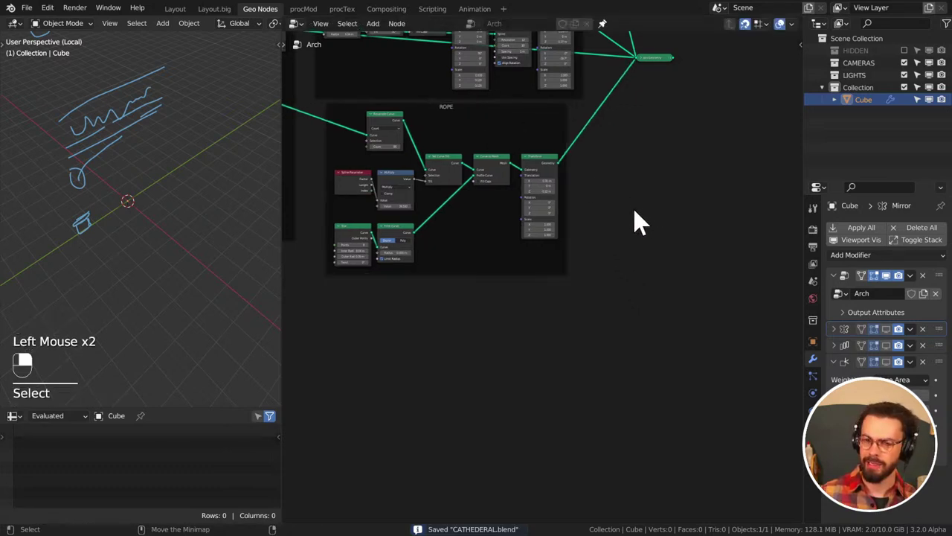
Switch to Right Orthographic view and pan the node editor to the BANISTER ARCH and HAND RAIL frames
middle_click(630, 161)
double_click(600, 191)
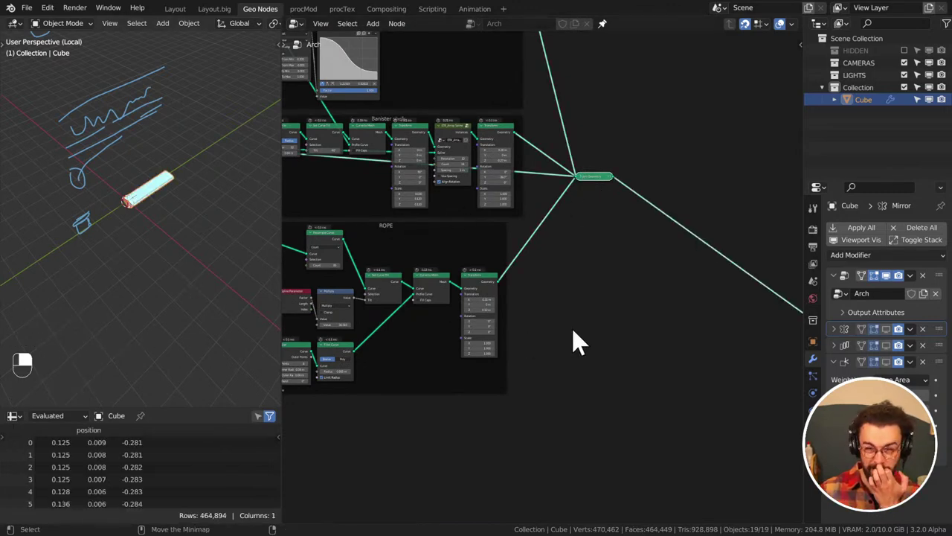
key(KP_1)
key(KP_3)
middle_click(151, 242)
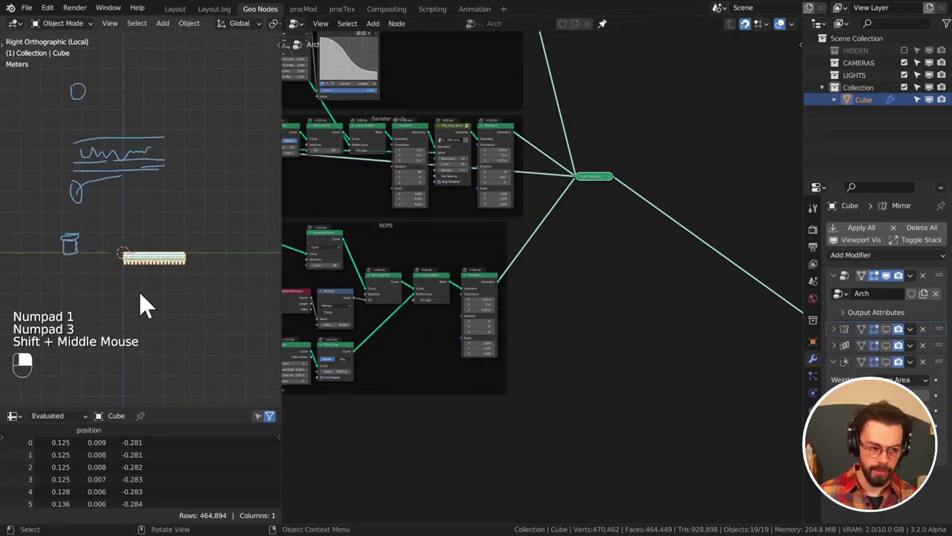
scroll(up, 3)
middle_click(147, 297)
scroll(up, 3)
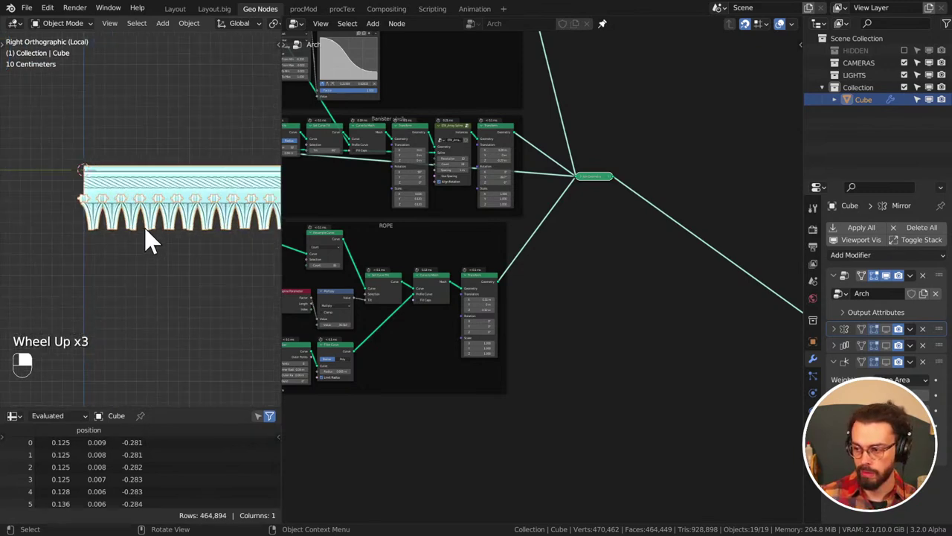
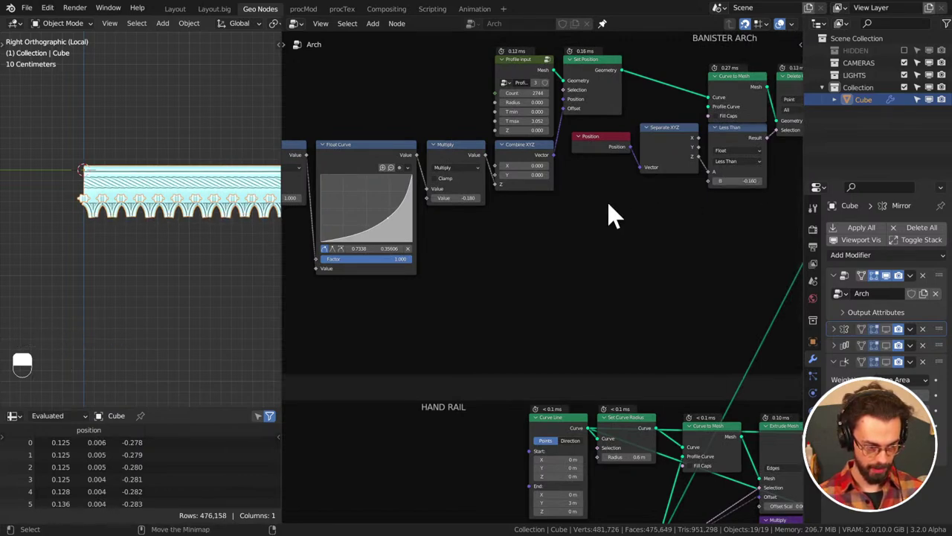
Save CATHEDERAL.blend and select the lower profile node group in the HAND RAIL frame
scroll(down, 3)
middle_click(184, 244)
key(ctrl+s)
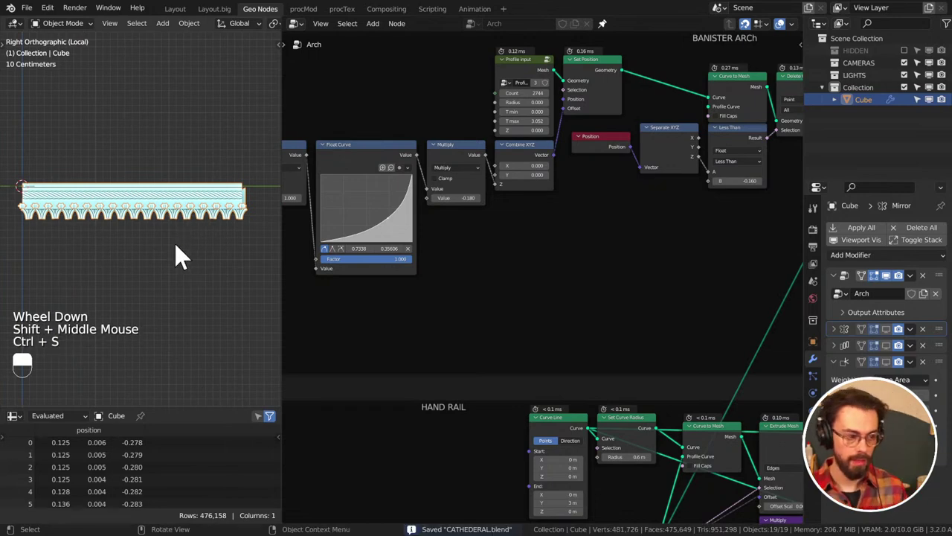
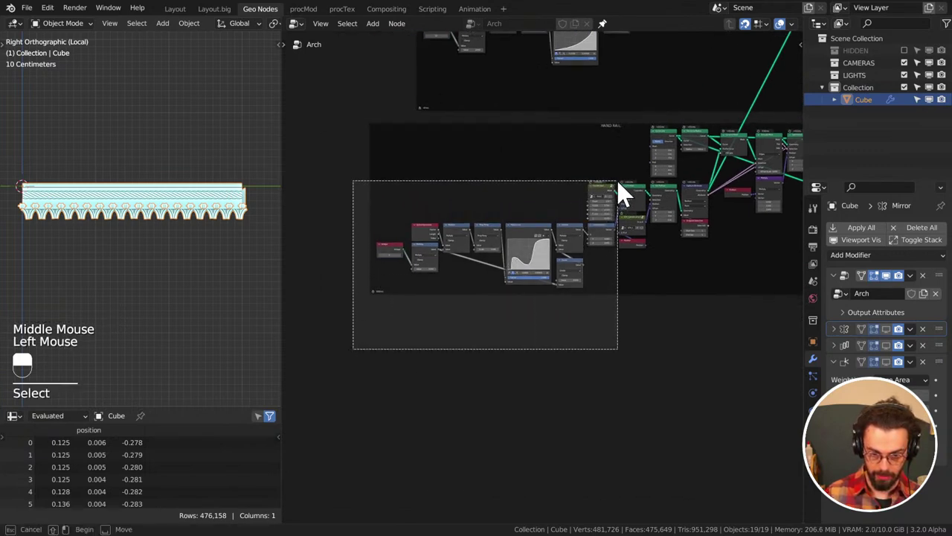
click(636, 192)
click(638, 204)
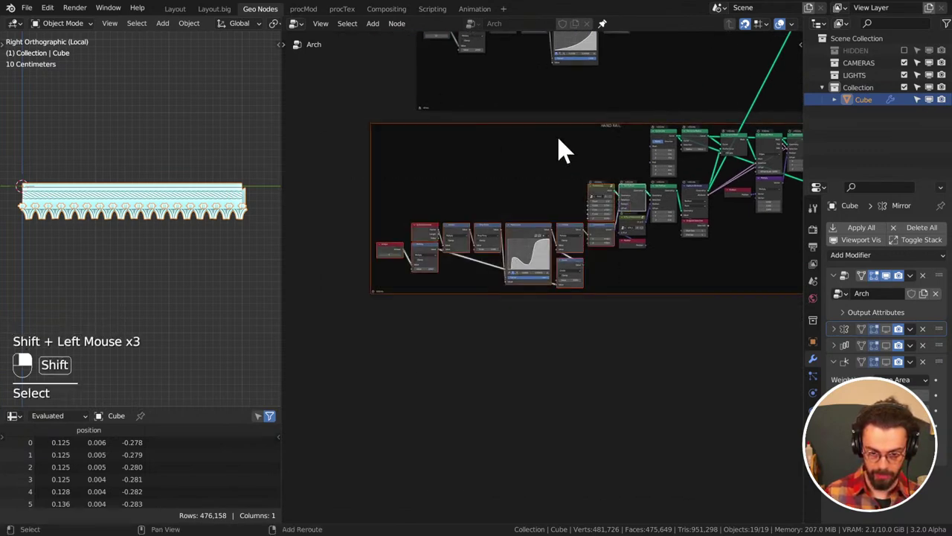
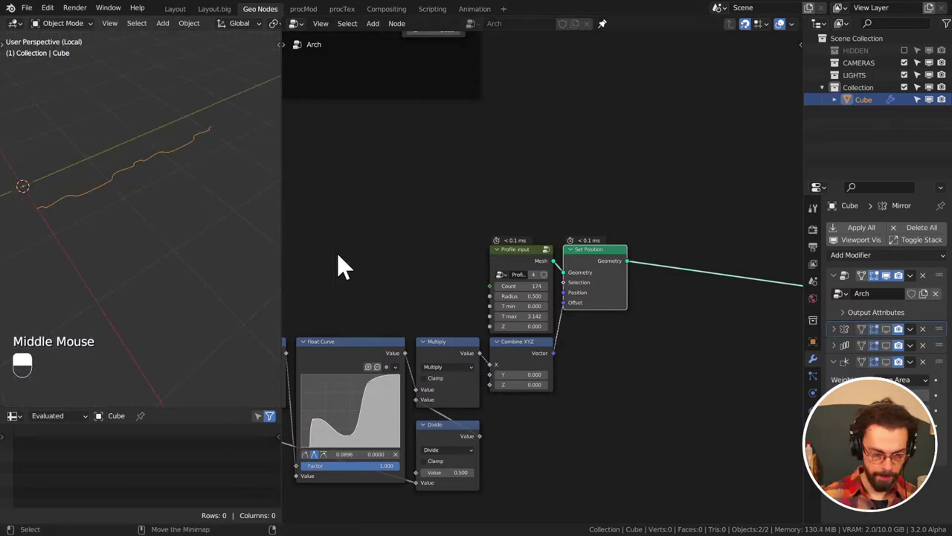
Bring up the Shift+A add menu to insert a Curve Circle for sweeping the profile
key(shift+a)
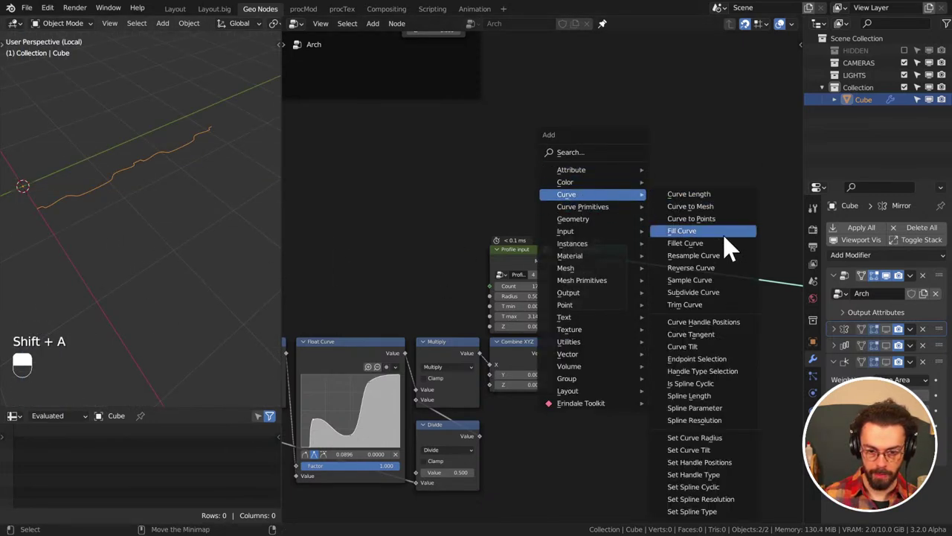
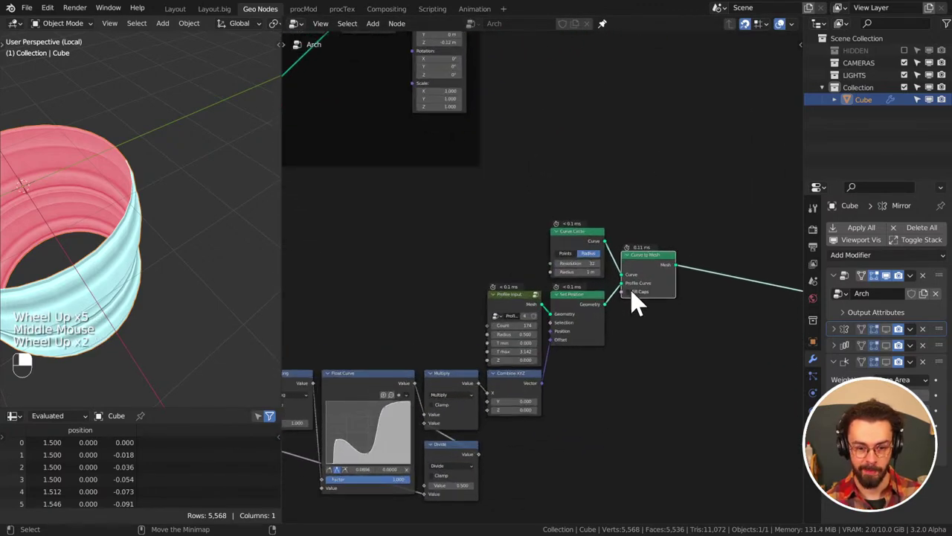
Move the Curve to Mesh node up beside the Curve Circle and pan to the insertion point
drag(651, 269, 175, 290)
drag(650, 269, 174, 289)
scroll(down, 3)
middle_click(136, 285)
middle_click(174, 287)
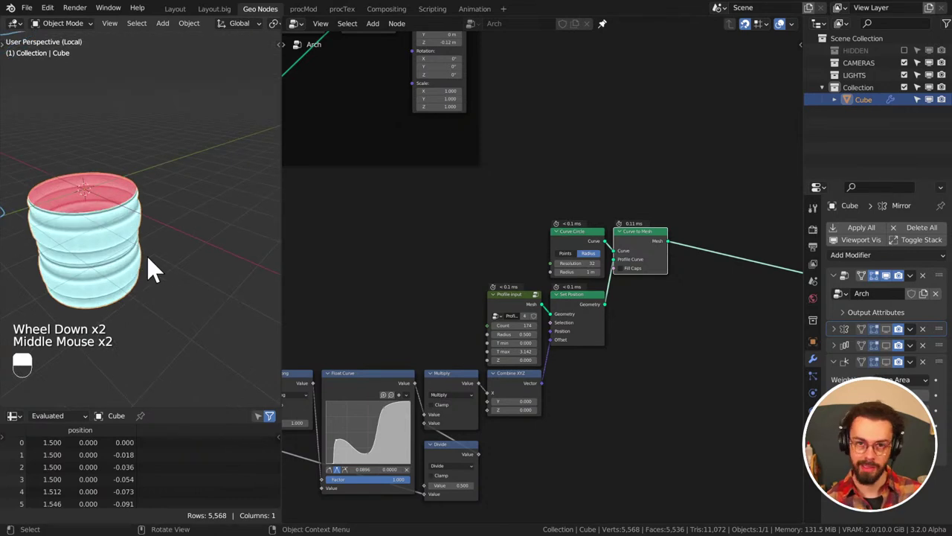
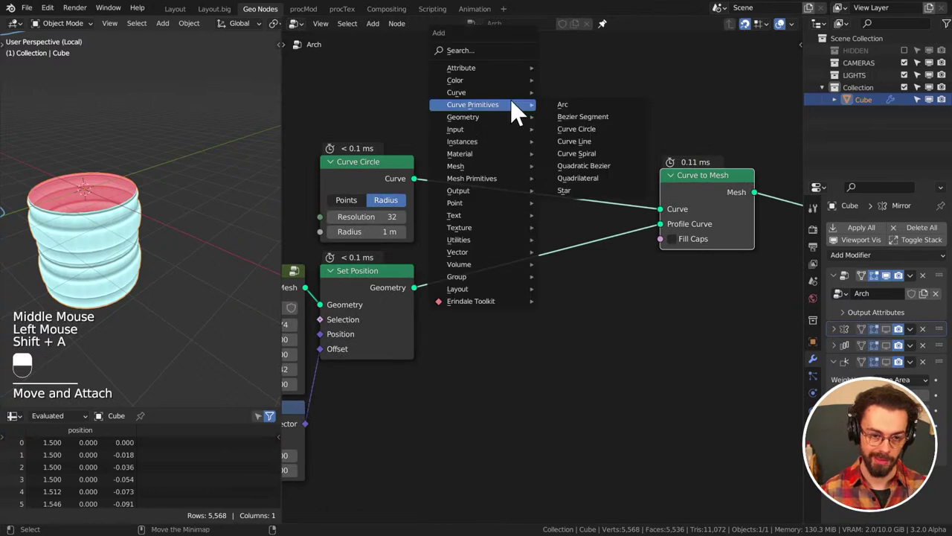
middle_click(315, 131)
click(560, 196)
Insert a Set Curve Radius of 0.08 m after the Curve Circle, then zoom out over the Arch tree
key(shift+a)
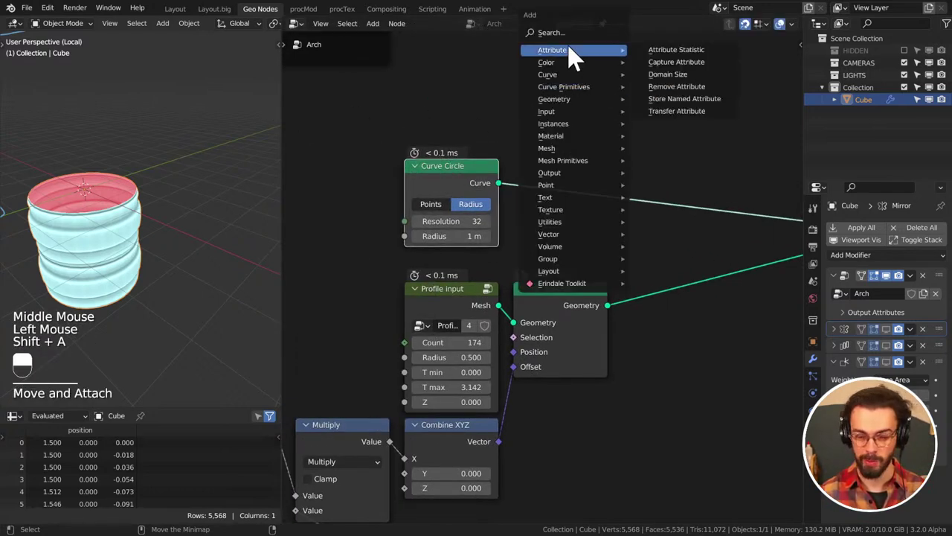
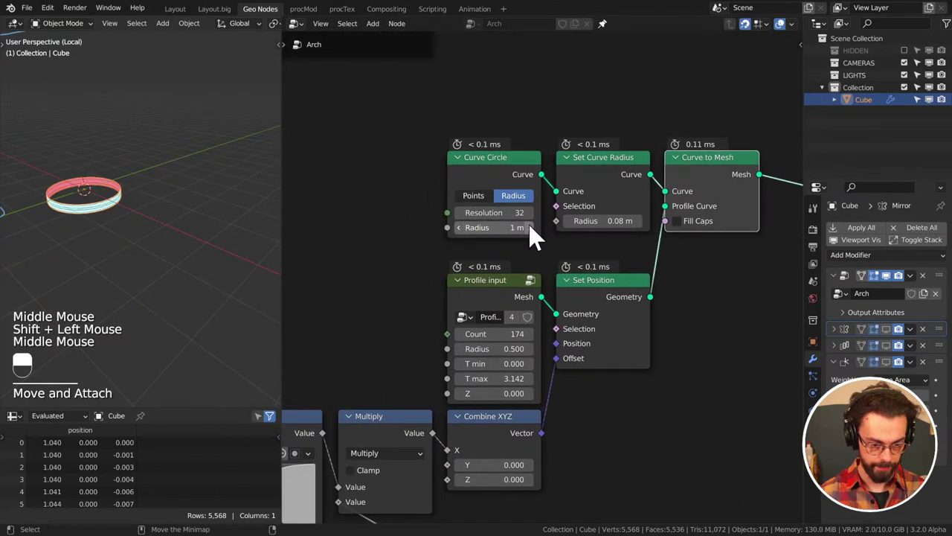
scroll(down, 3)
middle_click(732, 255)
scroll(down, 3)
middle_click(644, 309)
right_click(500, 362)
drag(485, 199, 491, 199)
click(491, 200)
drag(488, 199, 478, 193)
drag(478, 193, 506, 214)
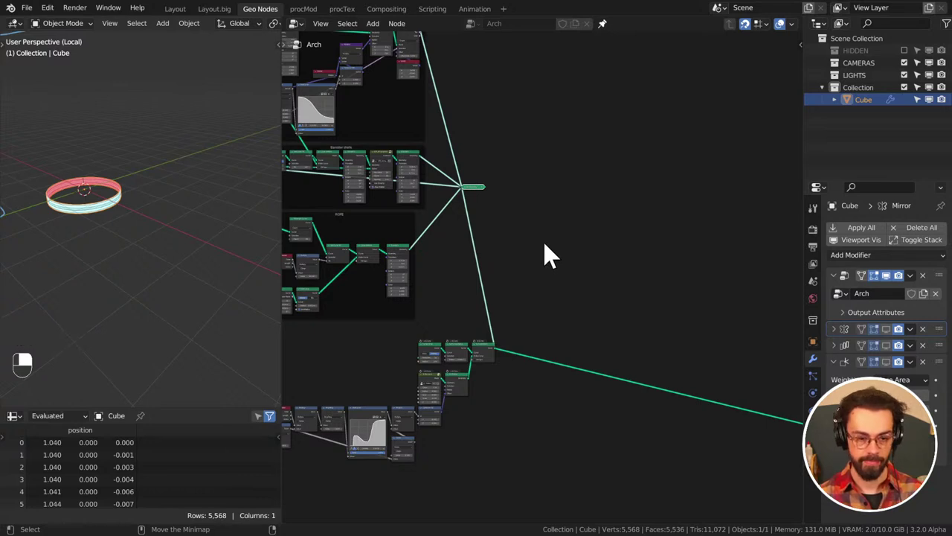
Move the ring Curve to Mesh nodes into place so they join the main geometry, and save CATHEDERAL.blend
drag(491, 197, 500, 210)
drag(533, 237, 478, 178)
drag(532, 237, 575, 279)
key(g)
drag(575, 279, 649, 320)
drag(523, 361, 539, 288)
scroll(up, 3)
key(ctrl+s)
Nudge the remaining nodes with G and return to the right orthographic view of the full cathedral
scroll(up, 3)
drag(439, 187, 644, 294)
key(g)
click(649, 320)
middle_click(650, 320)
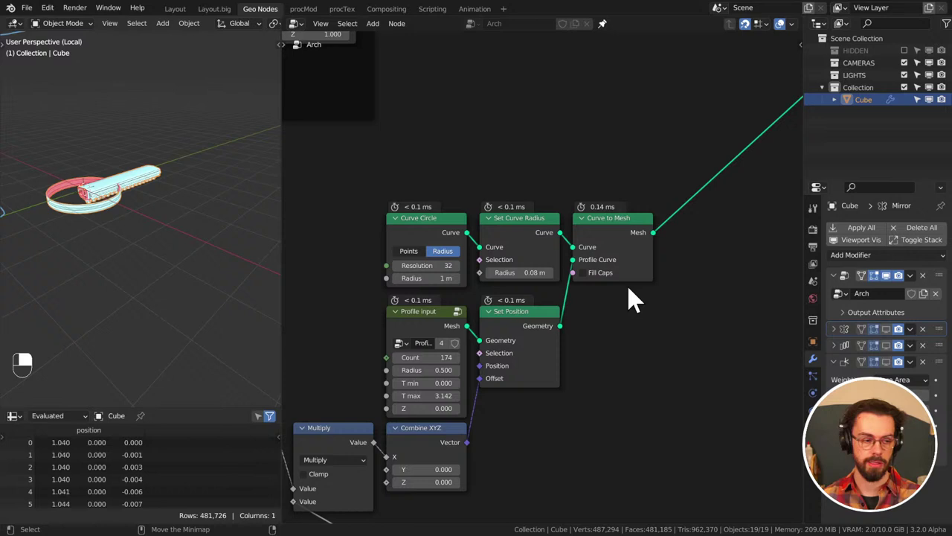
key(KP_1)
key(KP_3)
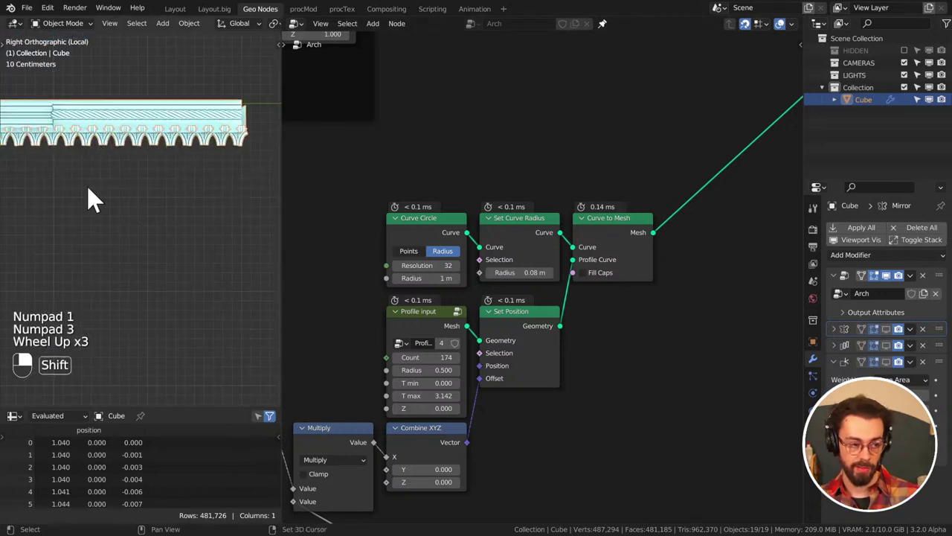
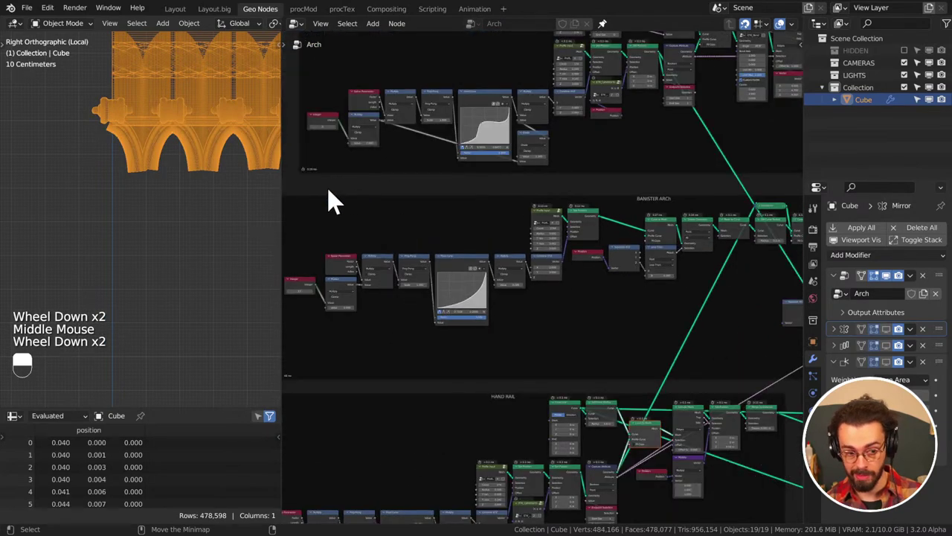
Move the Banister Arch profile nodes right beside the Profile input and save CATHEDERAL.blend
click(315, 197)
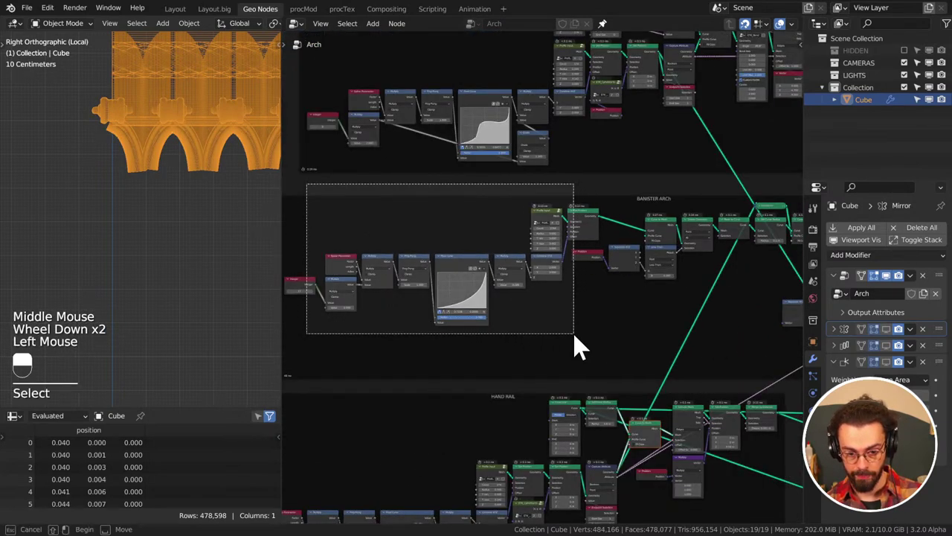
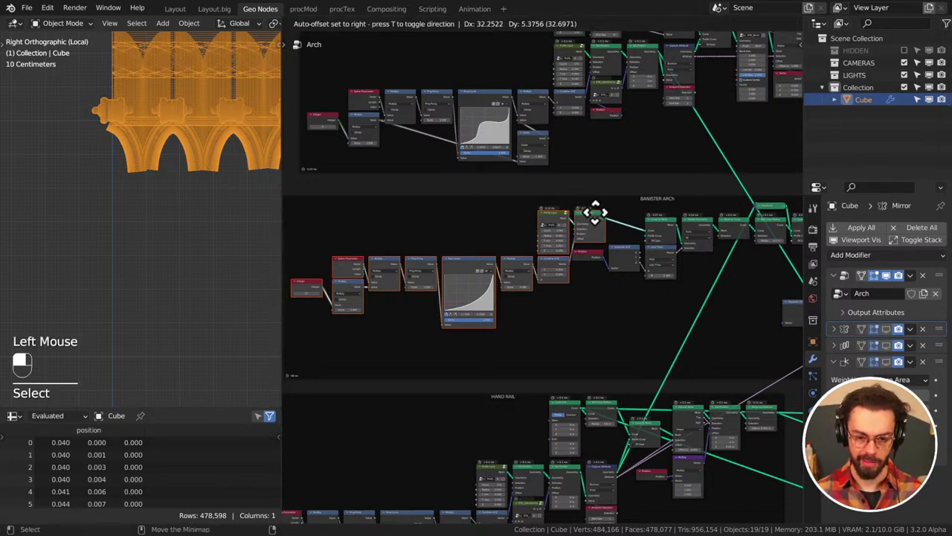
middle_click(678, 247)
scroll(up, 3)
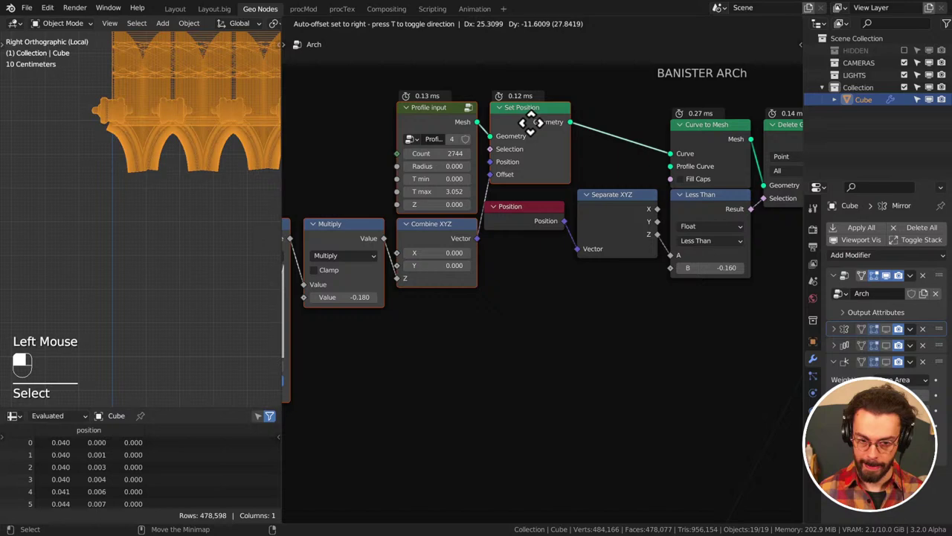
key(ctrl+s)
scroll(down, 3)
scroll(up, 3)
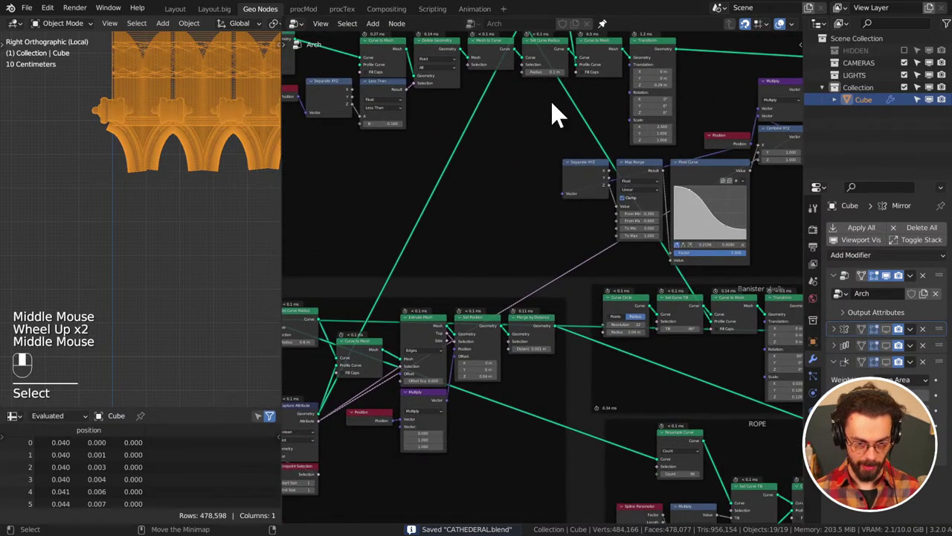
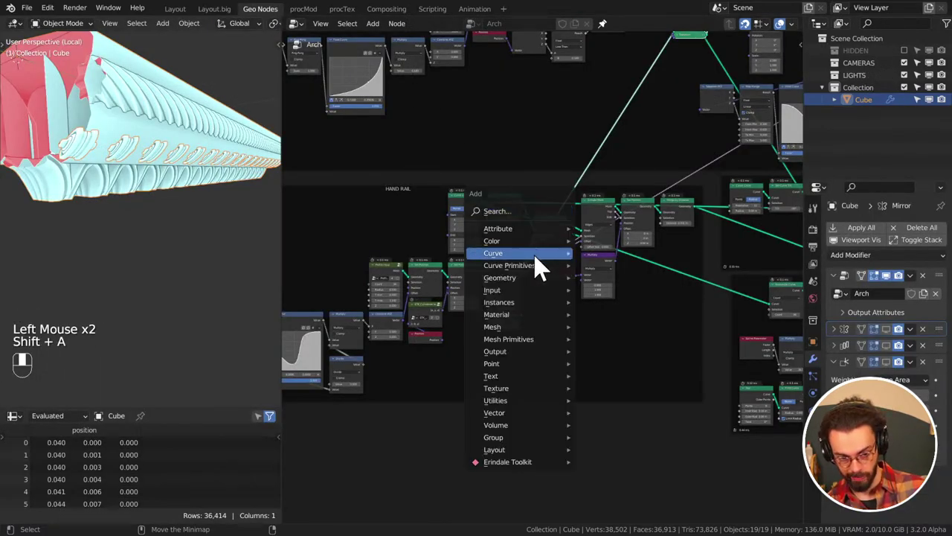
Zoom around the Arch node tree to review its banister, rope and taper sections
scroll(up, 3)
scroll(up, 3)
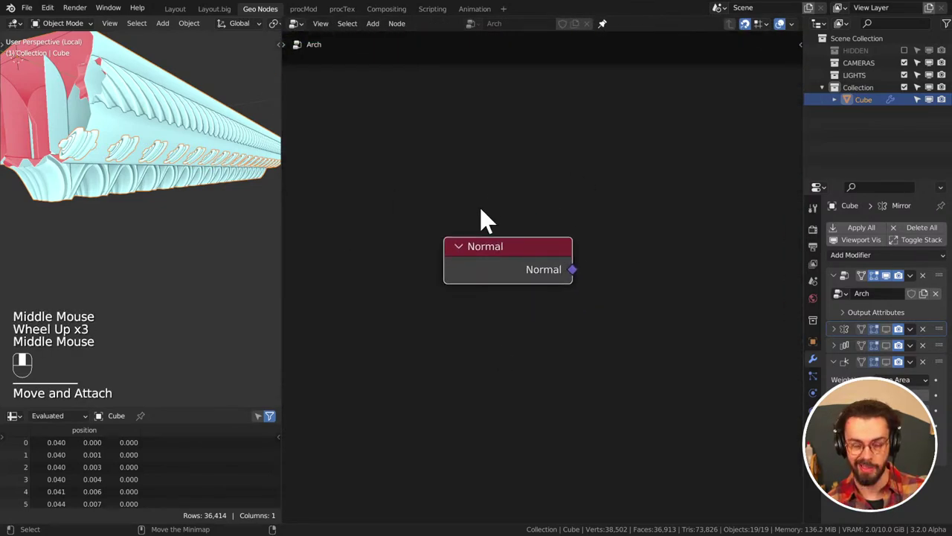
key(x)
scroll(down, 3)
scroll(up, 3)
scroll(down, 3)
scroll(down, 3)
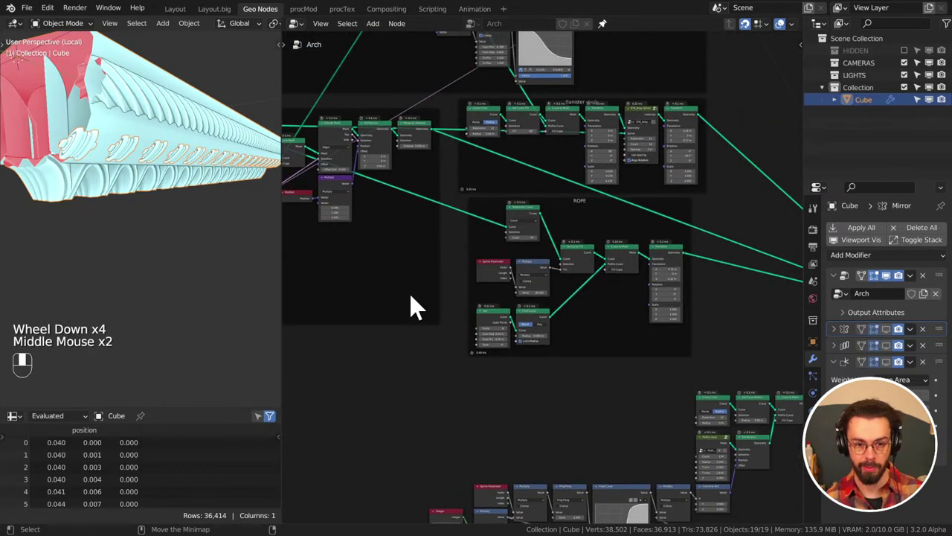
scroll(up, 3)
scroll(down, 3)
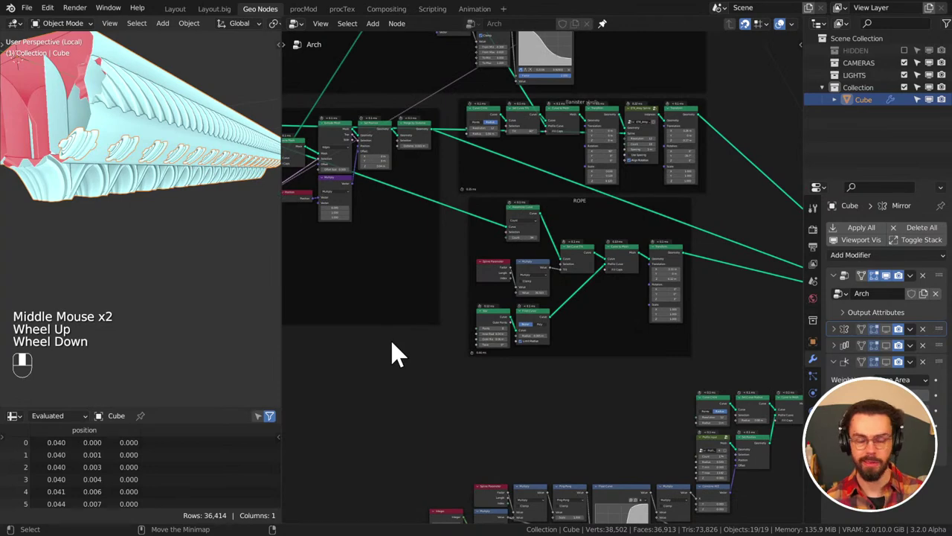
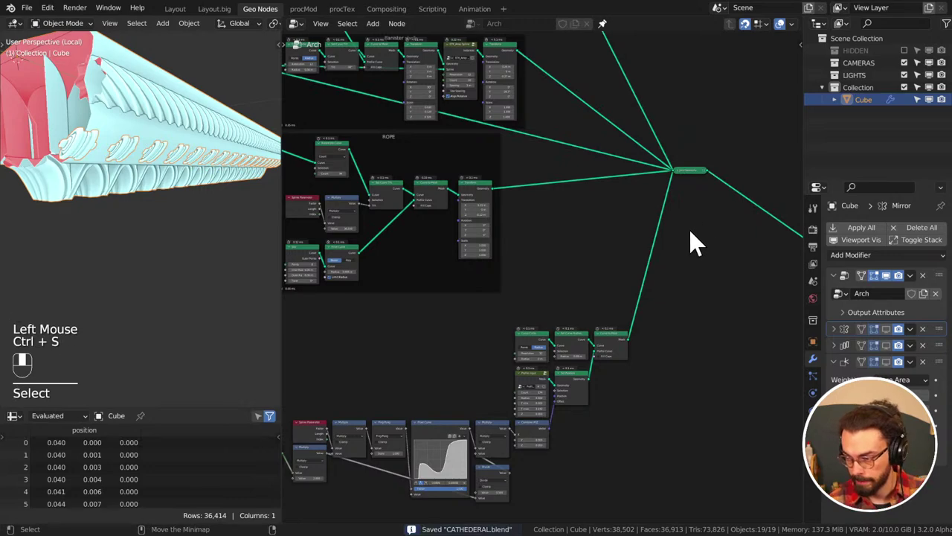
scroll(down, 3)
scroll(down, 3)
scroll(up, 3)
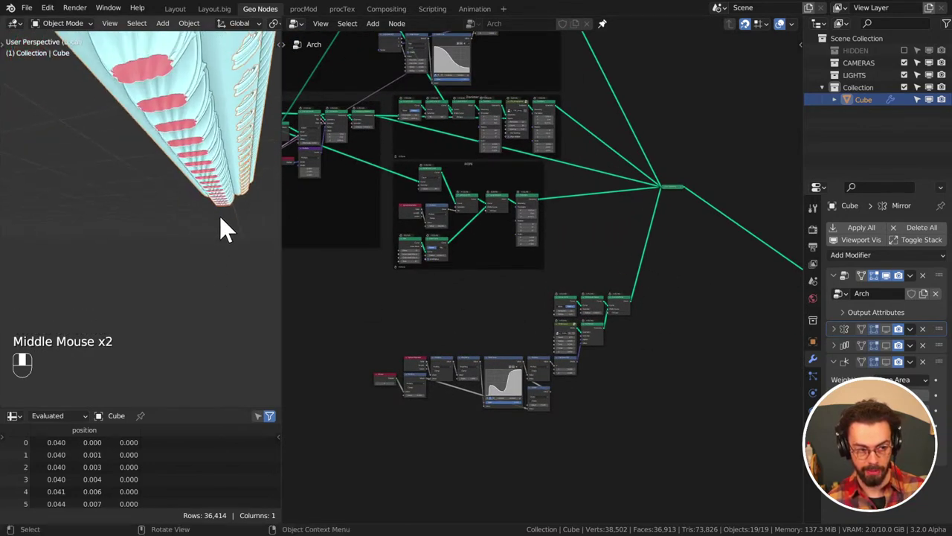
scroll(up, 3)
scroll(up, 3)
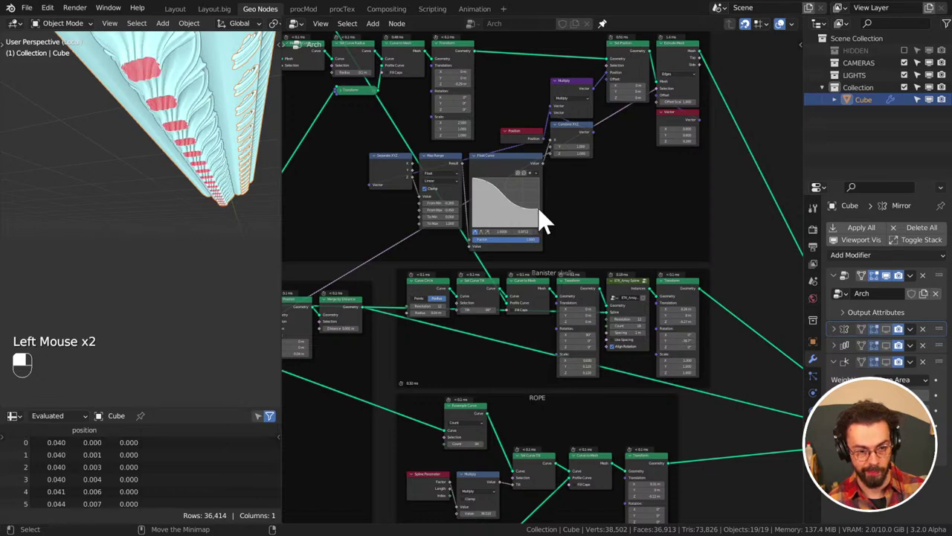
Save CATHEDERAL.blend and grab the Spline Parameter chain to make room for Multiply and Ping-Pong nodes
scroll(down, 3)
middle_click(174, 184)
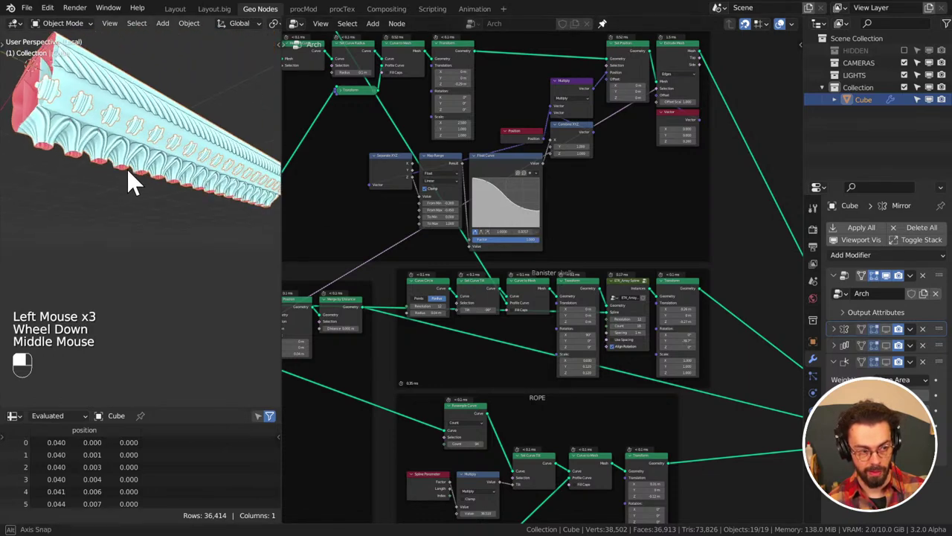
key(ctrl+s)
key(KP_1)
key(KP_3)
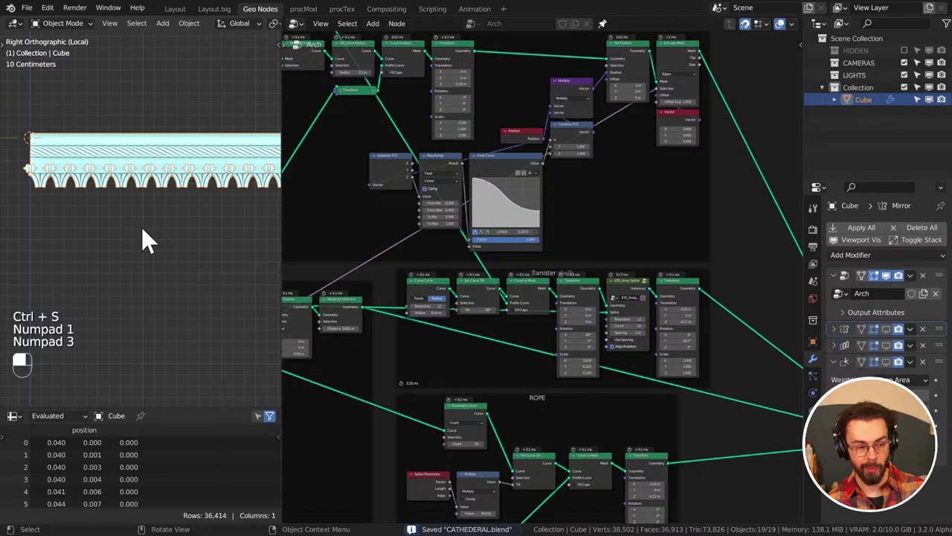
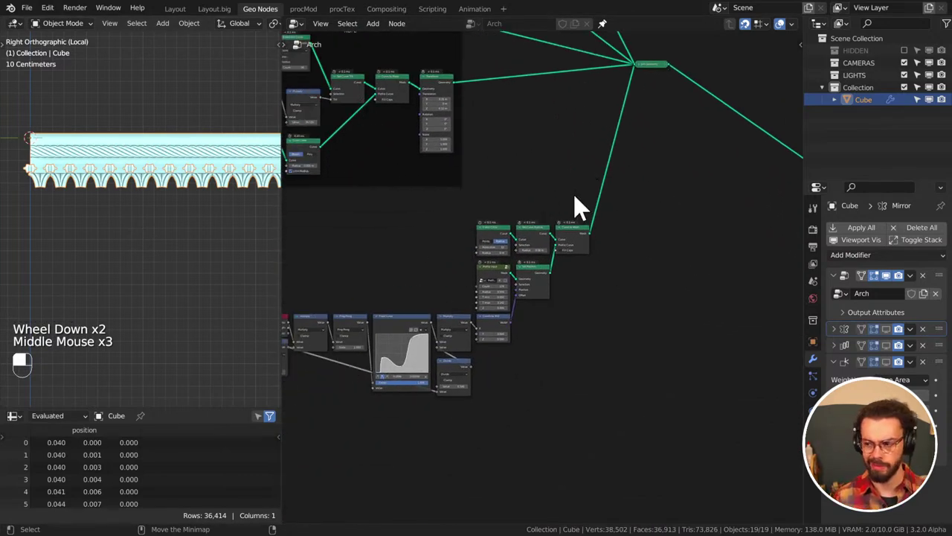
scroll(up, 3)
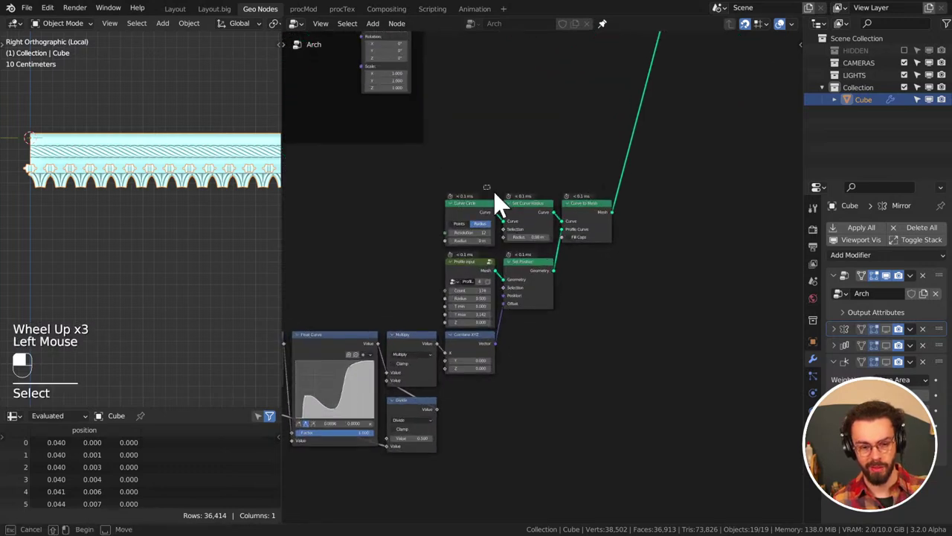
key(g)
click(608, 184)
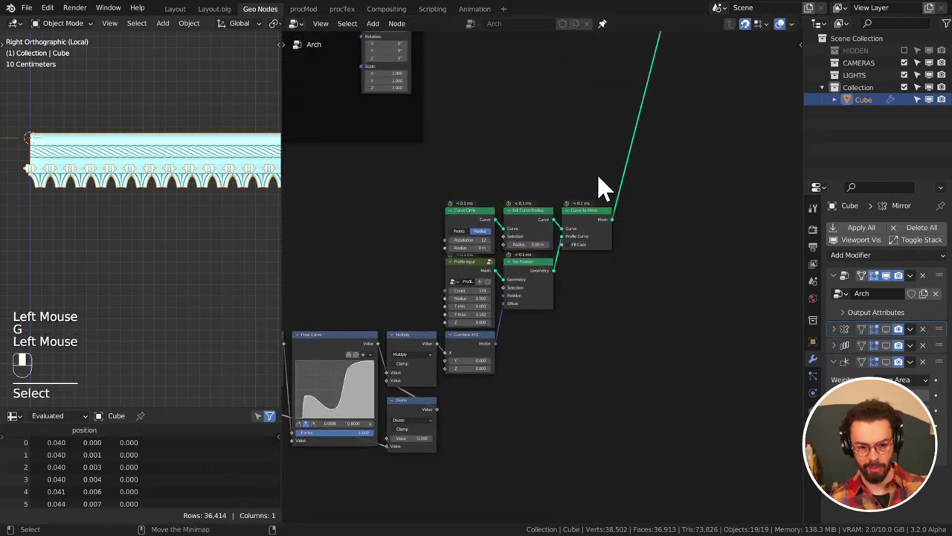
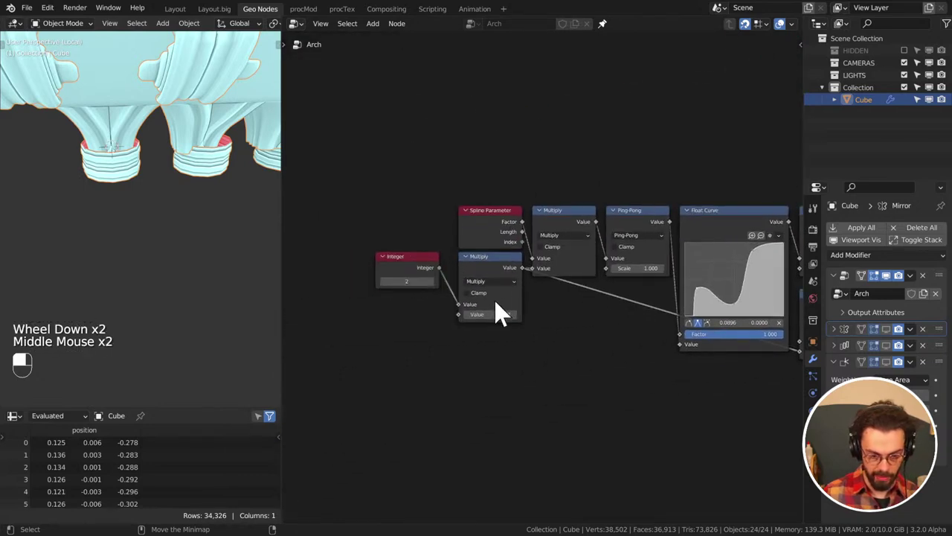
Remove the Ping-Pong and Multiply nodes so Spline Parameter feeds the Float Curve directly
middle_click(576, 317)
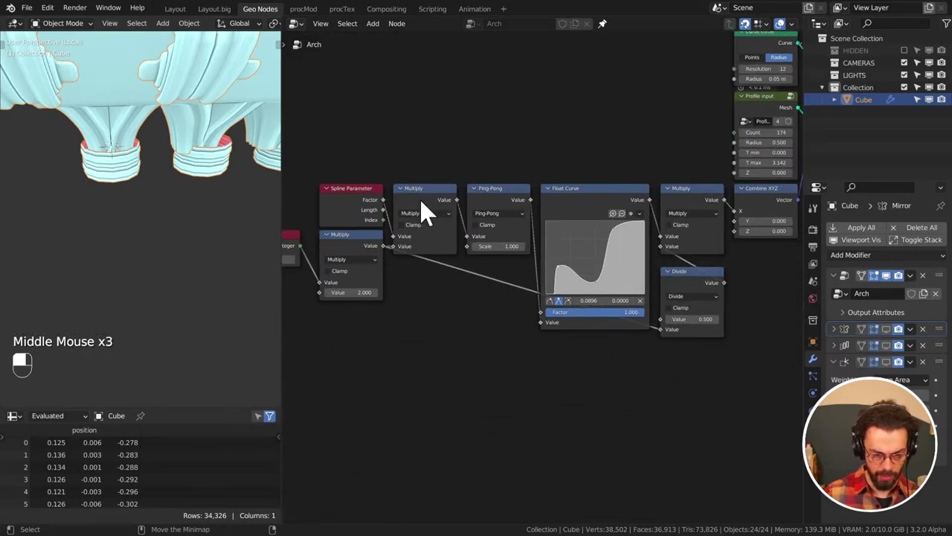
click(436, 174)
middle_click(454, 309)
key(ctrl+x)
drag(504, 357, 661, 272)
key(x)
middle_click(572, 278)
drag(661, 273, 322, 184)
key(x)
Reshape the float curve and set the profile Count to 144 with Curve Circle resolution 22
drag(322, 184, 531, 162)
key(KP_1)
key(KP_3)
middle_click(637, 232)
middle_click(546, 288)
scroll(up, 3)
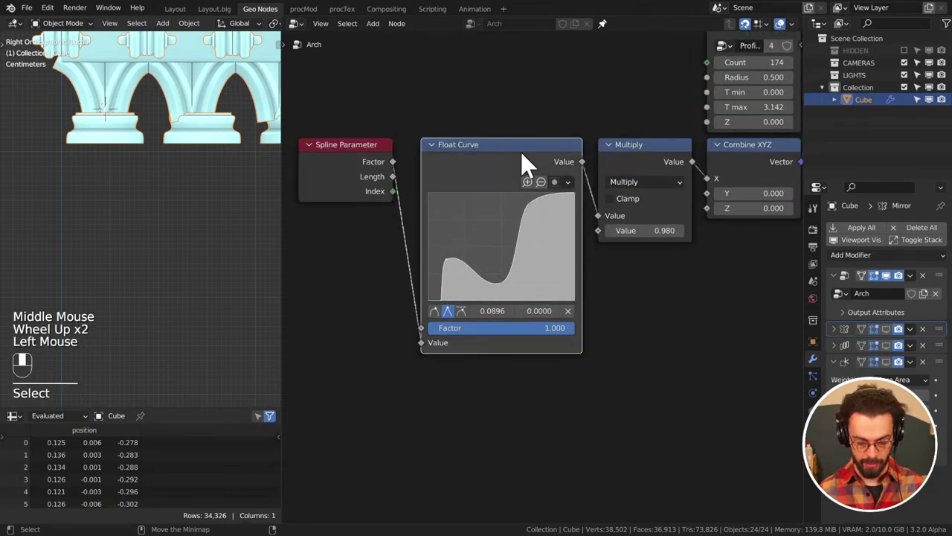
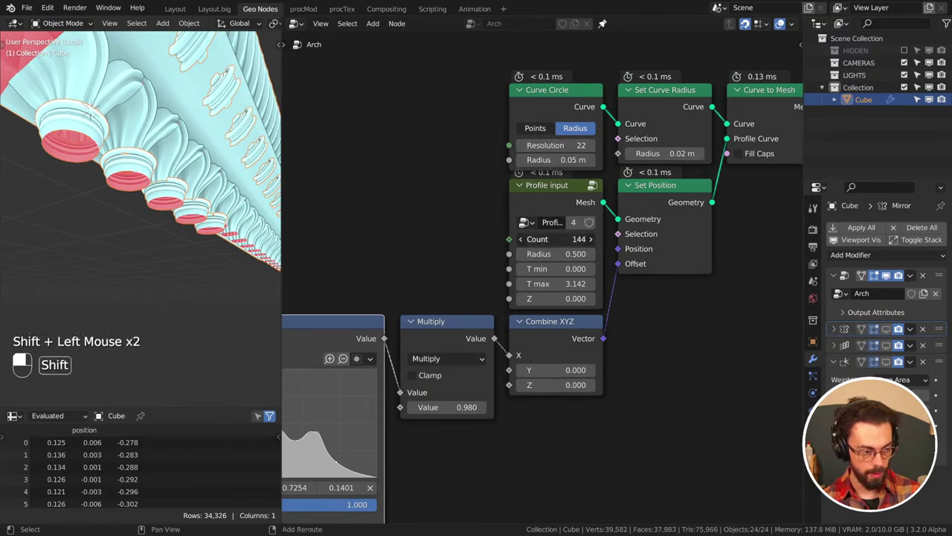
Thin the rope moulding to a 0.03 m circle radius and 0.03 m curve radius
middle_click(168, 183)
middle_click(190, 189)
middle_click(188, 201)
middle_click(216, 174)
middle_click(214, 177)
middle_click(213, 177)
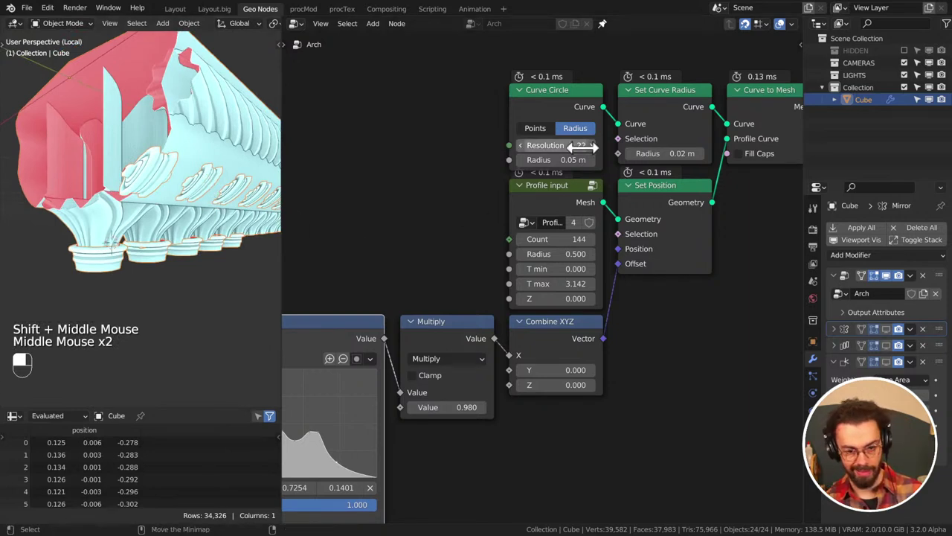
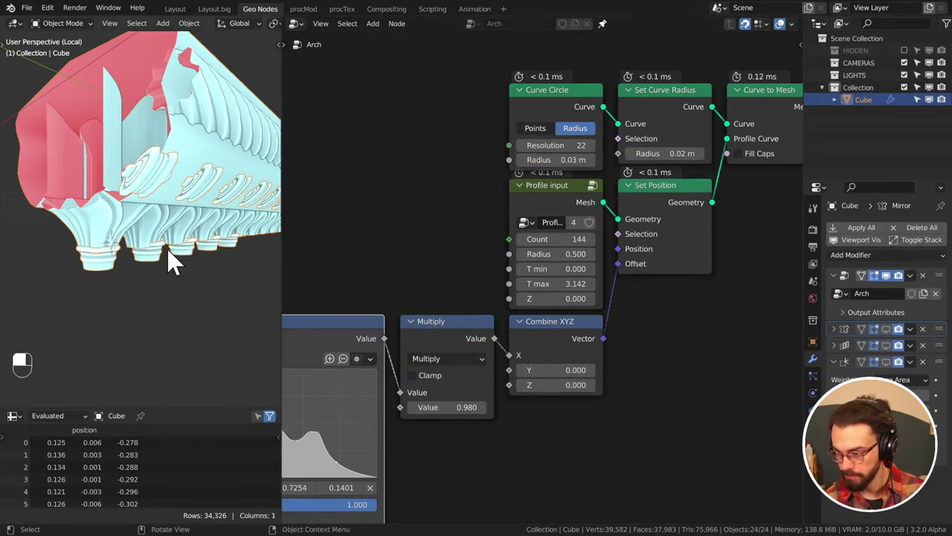
key(KP_1)
drag(170, 262, 113, 262)
key(a)
key(KP_Decimal)
key(KP_3)
key(KP_Decimal)
key(KP_Decimal)
Orbit and zoom the viewport to inspect the thinner rope moulding around the columns
scroll(up, 3)
middle_click(117, 248)
middle_click(175, 207)
middle_click(138, 207)
scroll(up, 3)
middle_click(201, 129)
middle_click(201, 129)
middle_click(201, 129)
middle_click(200, 128)
middle_click(201, 129)
middle_click(201, 129)
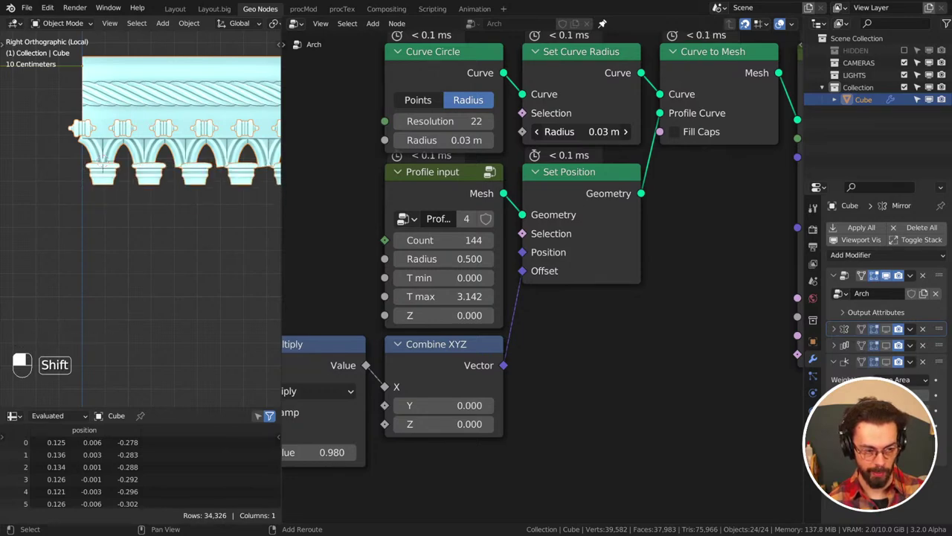
middle_click(216, 156)
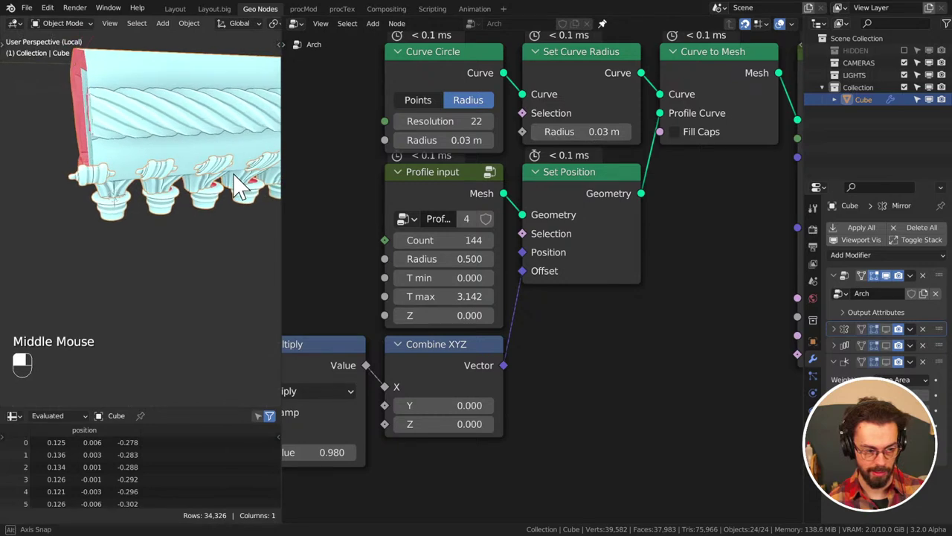
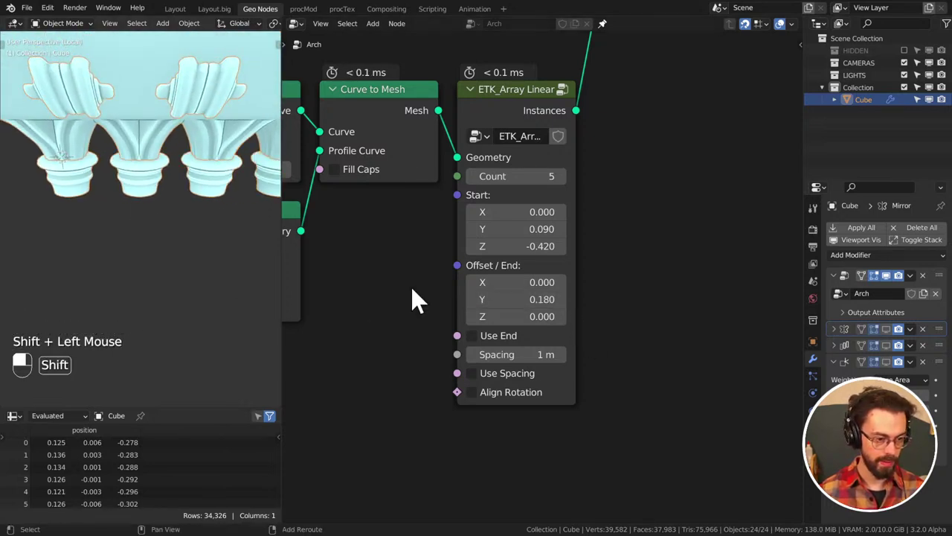
Raise the ETK Array Linear count to 17 repeated arch elements
scroll(down, 3)
middle_click(183, 262)
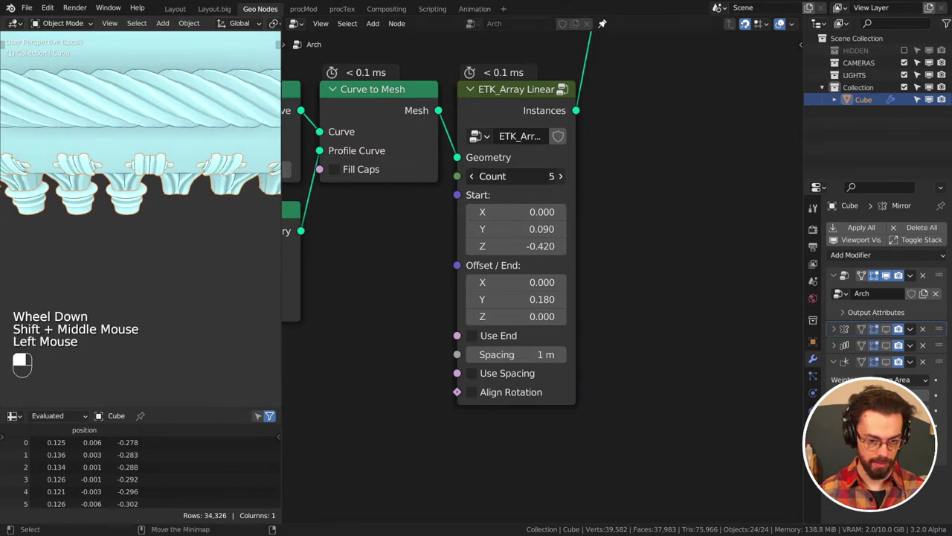
middle_click(569, 189)
middle_click(216, 232)
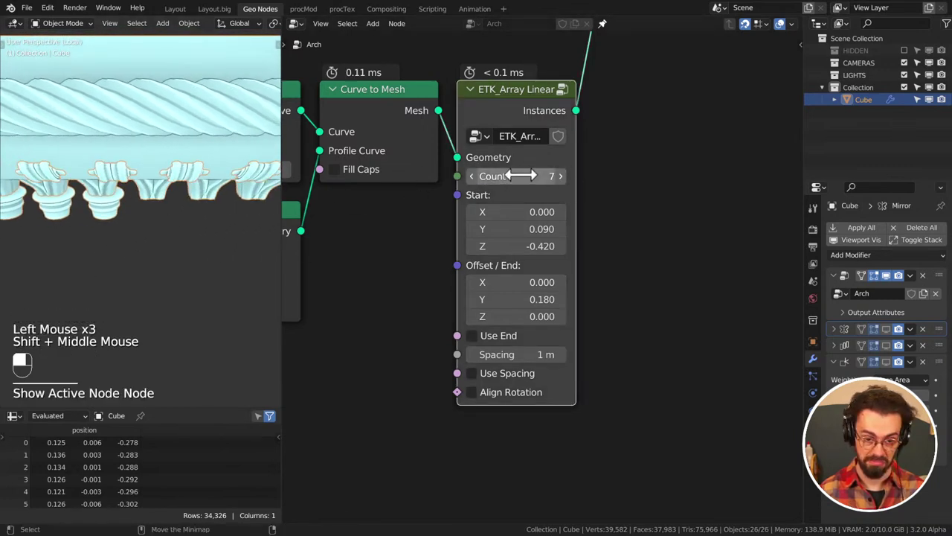
scroll(down, 3)
middle_click(145, 234)
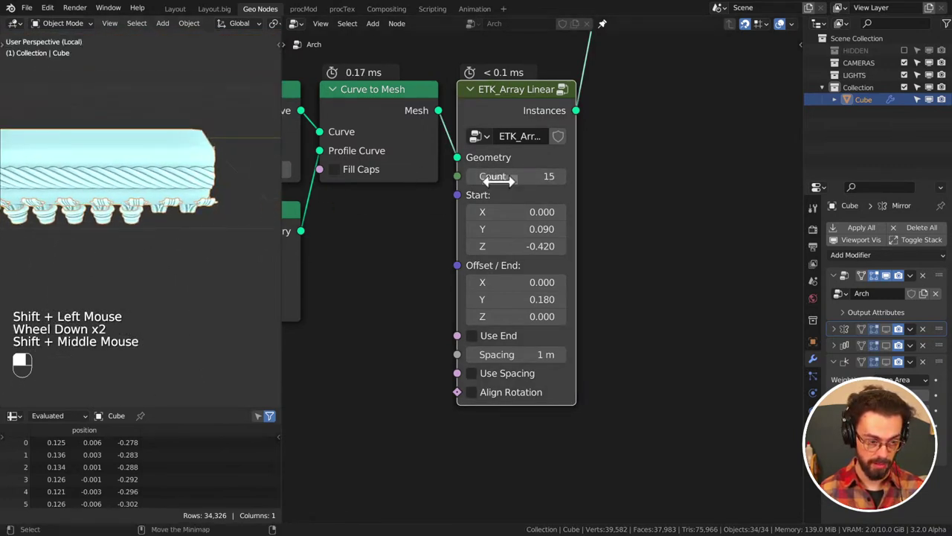
middle_click(220, 229)
Set the array Offset Y to 0.179 and save CATHEDERAL.blend
scroll(up, 3)
middle_click(193, 226)
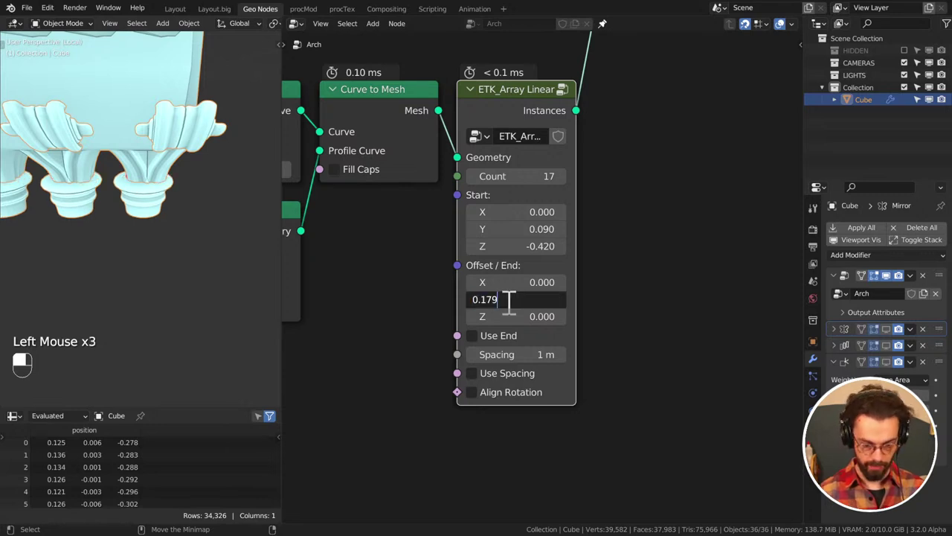
key(ctrl+s)
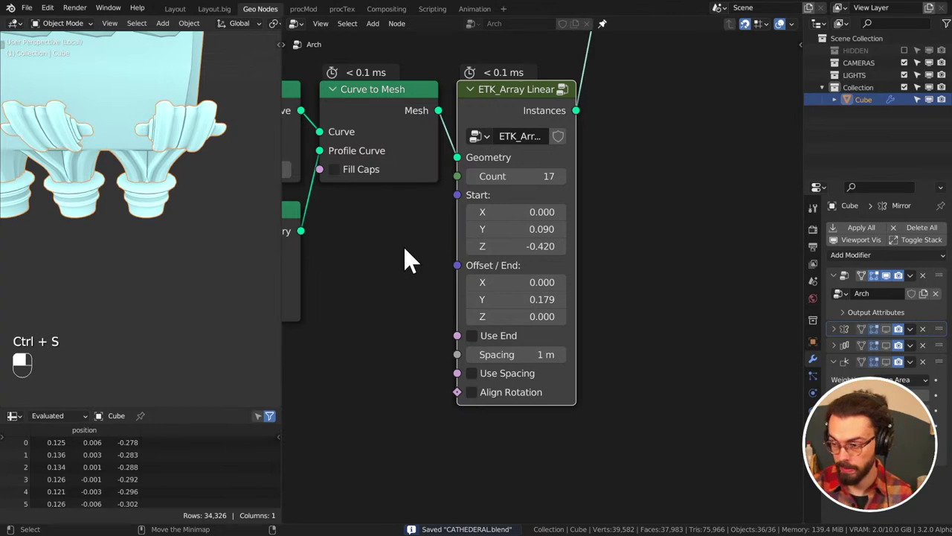
key(ctrl+s)
scroll(down, 3)
middle_click(593, 244)
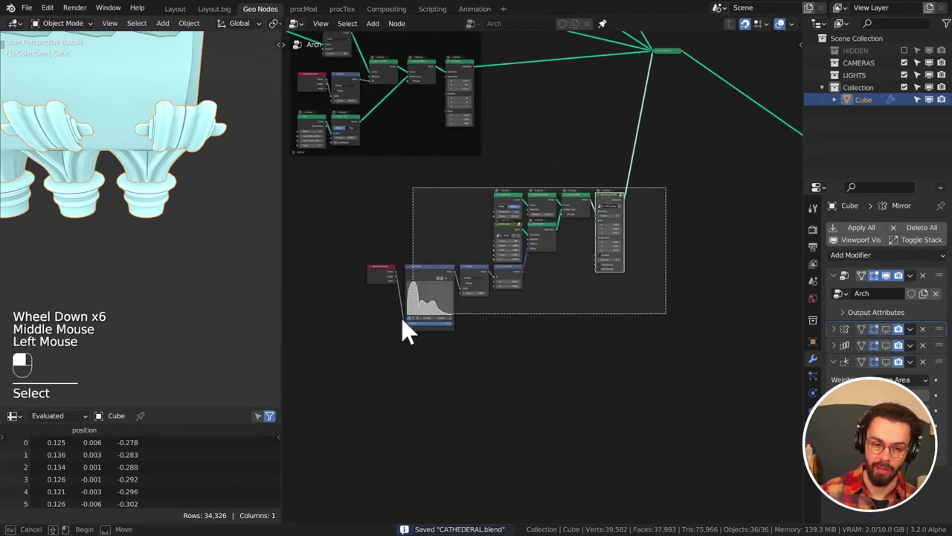
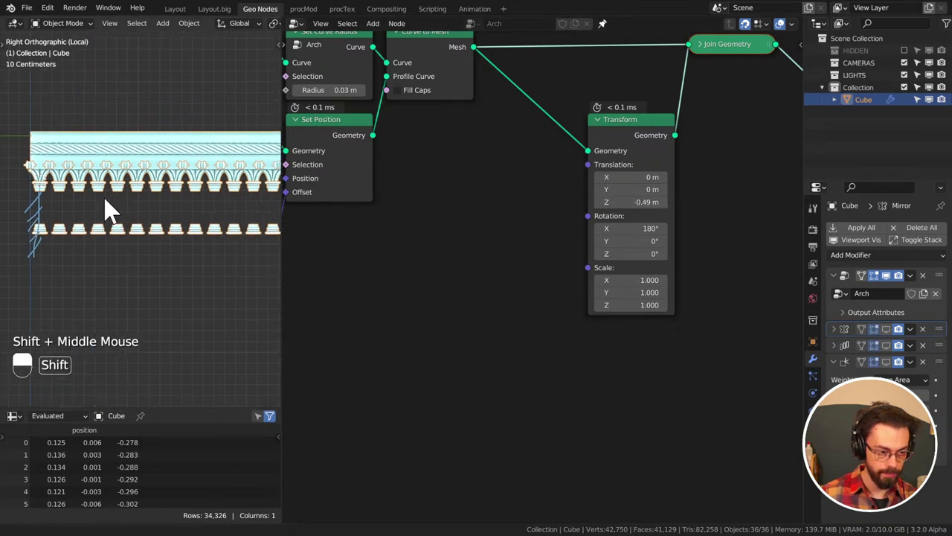
Add a Transform copy of the rope mesh rotated 180° on X and lowered 0.49 m into Join Geometry
drag(67, 206, 231, 221)
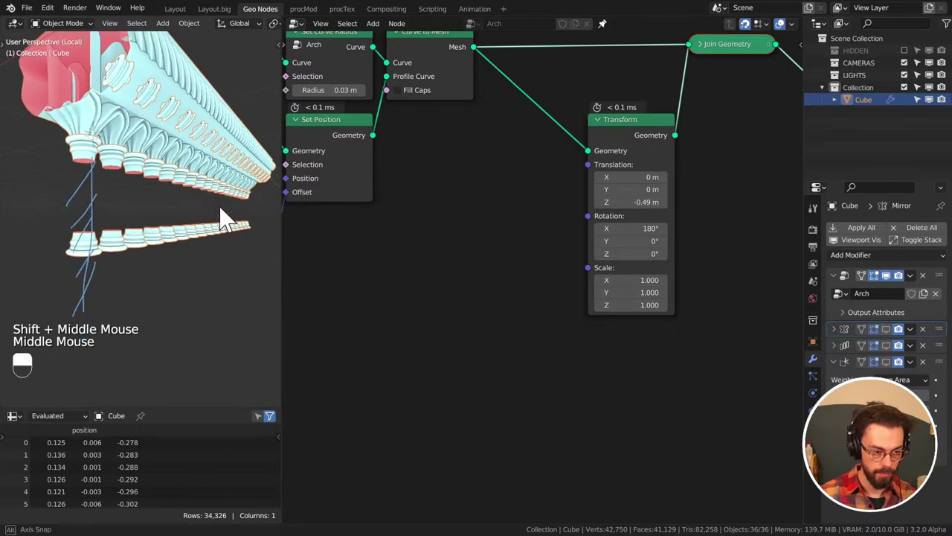
middle_click(109, 267)
key(d)
click(122, 250)
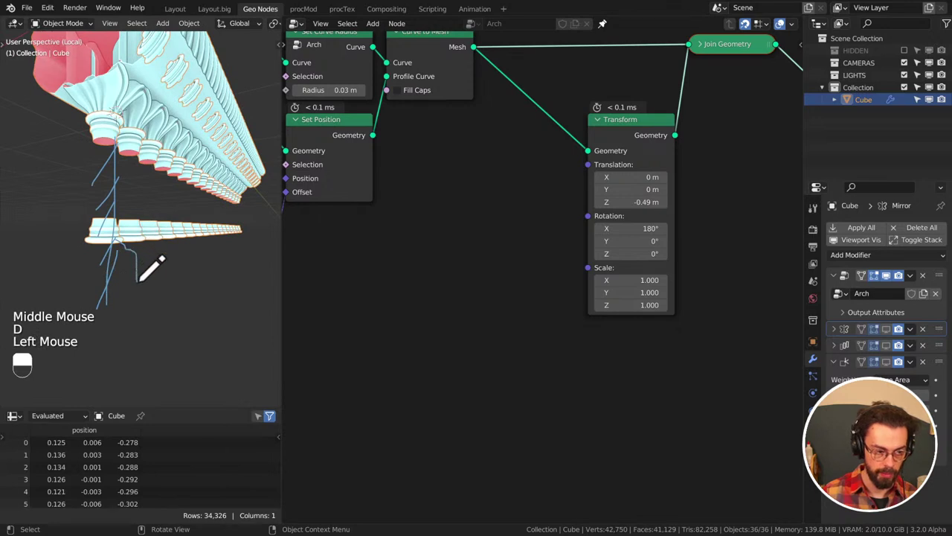
key(d)
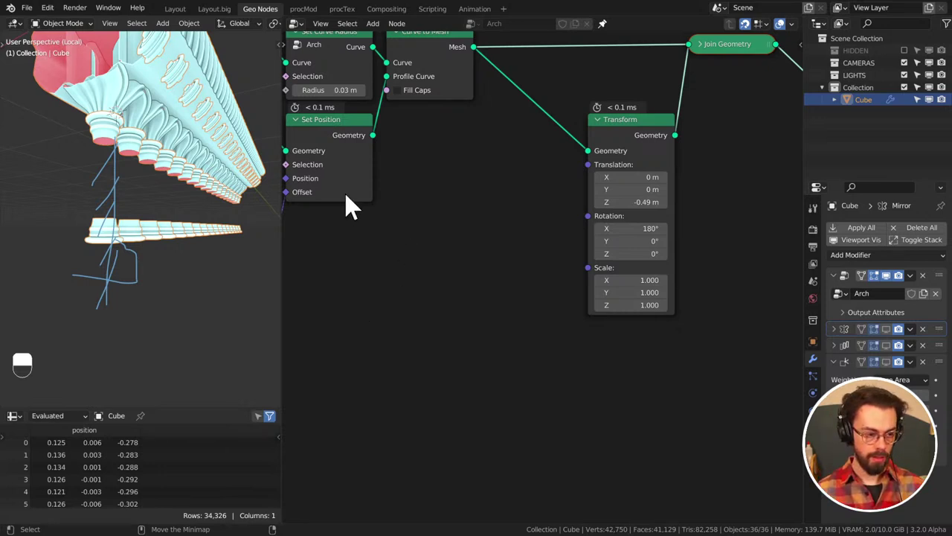
key(d)
right_click(108, 160)
key(d)
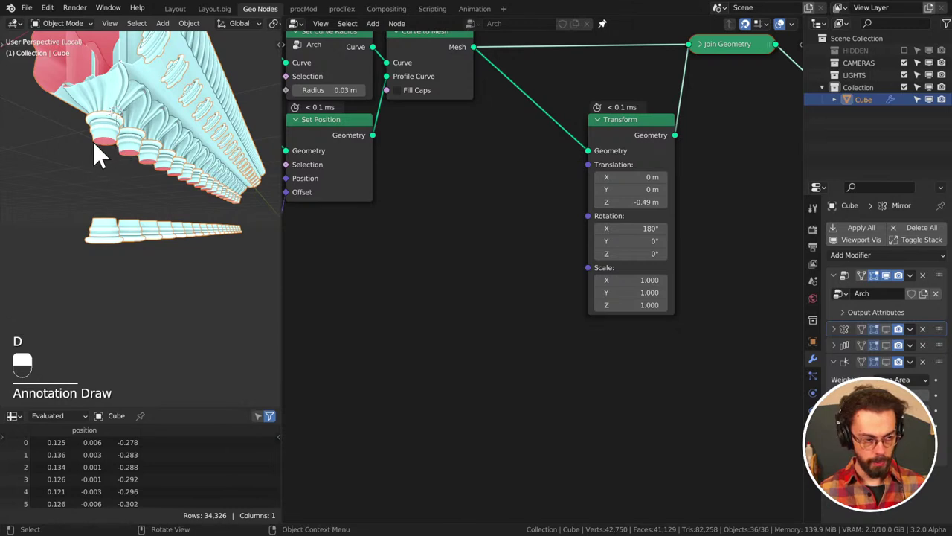
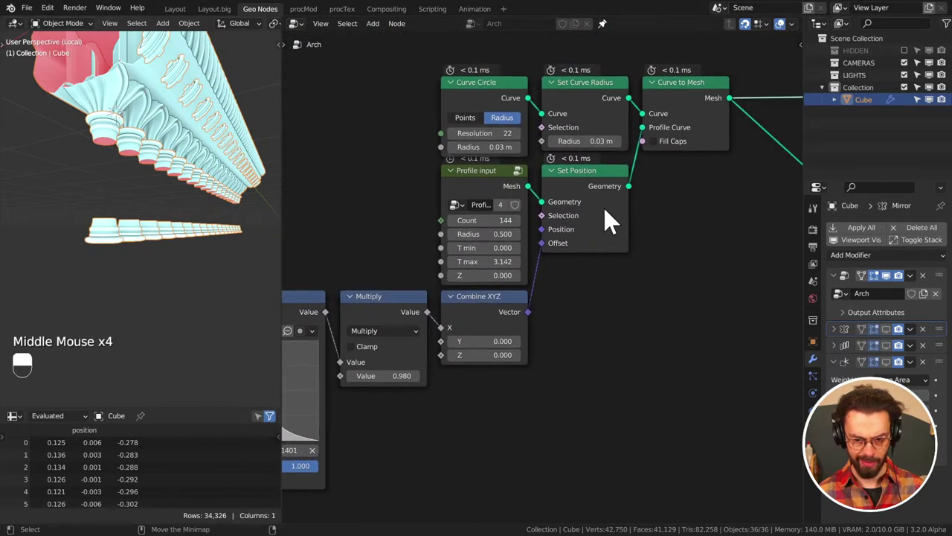
Bring the rope's Curve to Mesh node into view in the node editor
click(653, 152)
middle_click(659, 149)
drag(658, 149, 651, 125)
click(658, 149)
middle_click(658, 149)
click(660, 149)
middle_click(660, 149)
click(662, 149)
middle_click(662, 149)
click(662, 152)
middle_click(662, 152)
drag(649, 138, 650, 125)
drag(649, 138, 174, 234)
Orbit the model from afar to check the open tube ends around the columns
scroll(down, 3)
scroll(up, 3)
drag(178, 262, 125, 279)
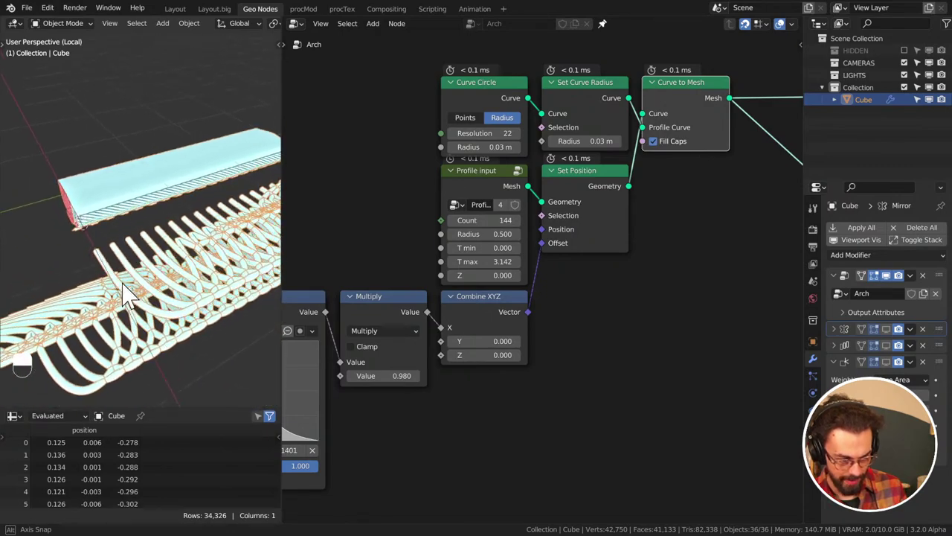
drag(175, 244, 160, 246)
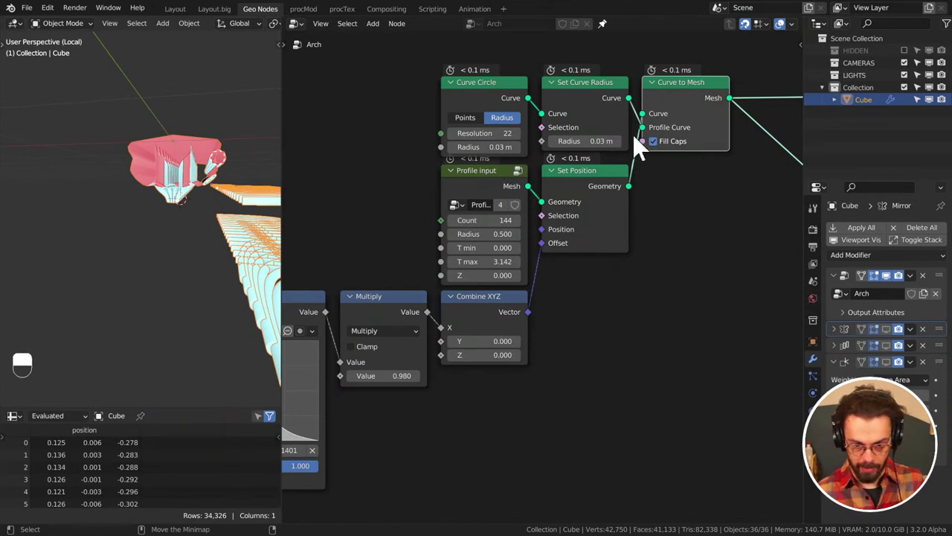
click(654, 136)
drag(655, 122, 193, 236)
middle_click(201, 216)
scroll(up, 3)
middle_click(191, 209)
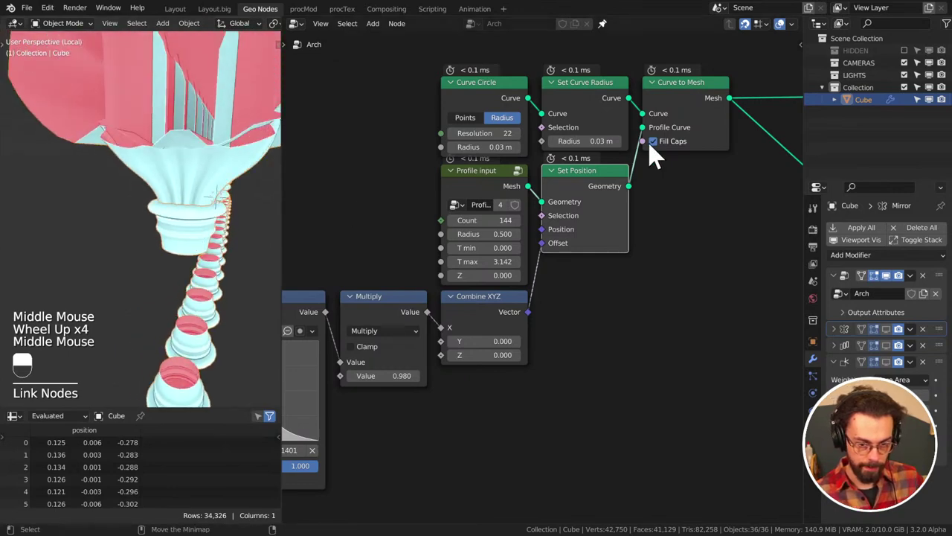
Enable Fill Caps on the Curve to Mesh node so the tube ends are closed
click(668, 154)
right_click(667, 154)
click(667, 154)
click(667, 154)
right_click(667, 154)
double_click(667, 154)
right_click(668, 154)
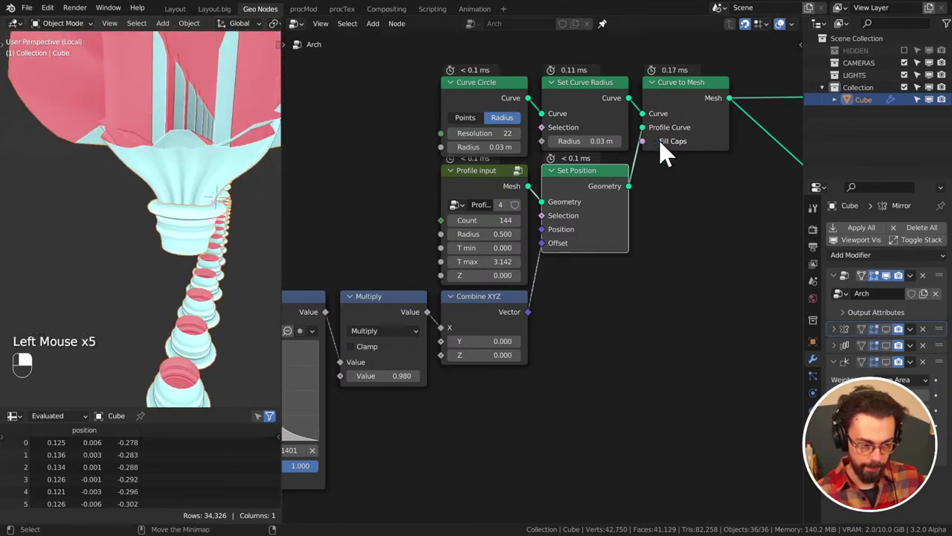
click(667, 154)
double_click(667, 154)
middle_click(192, 216)
click(680, 151)
Switch the viewport to front orthographic and zoom out on the profile
middle_click(233, 181)
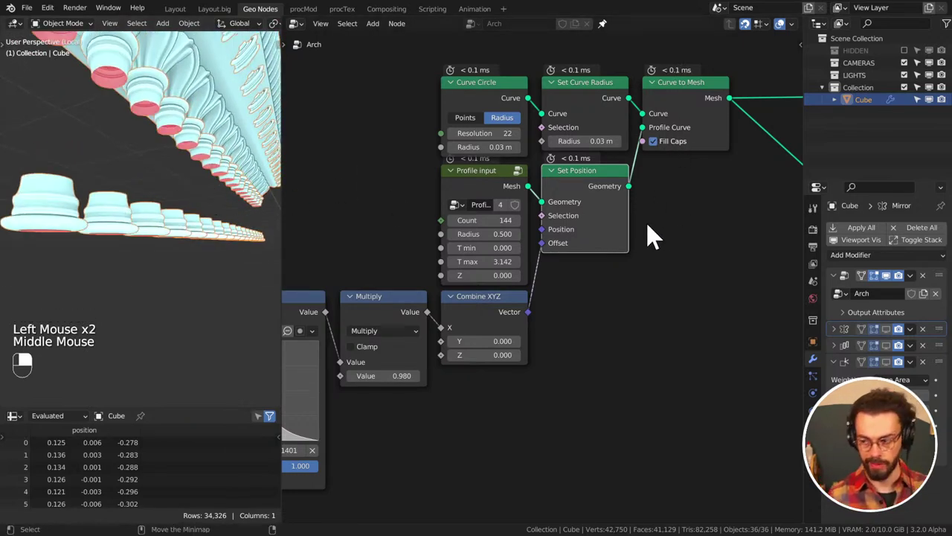
scroll(down, 3)
key(KP_1)
scroll(down, 3)
scroll(down, 3)
middle_click(216, 161)
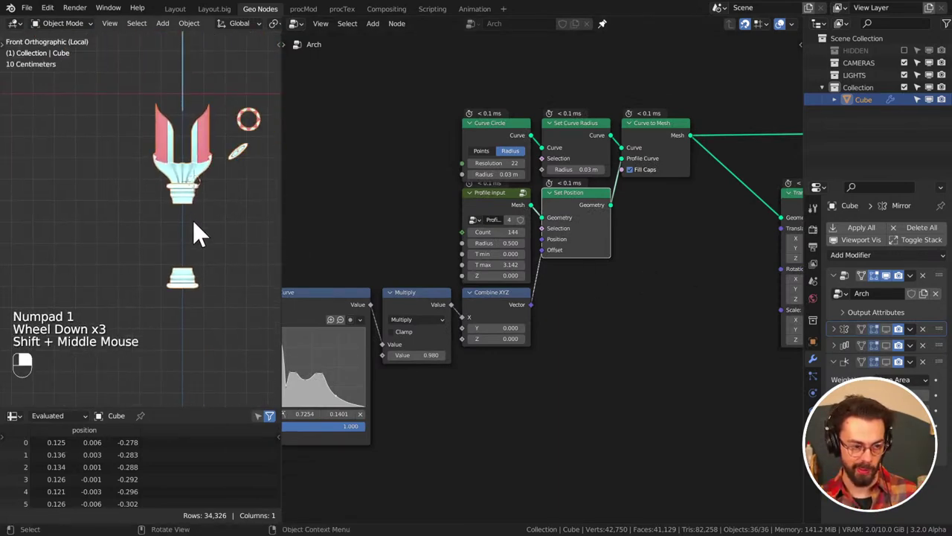
Add a Curve Line node in Direction mode starting at Z −0.856 m with length 1 m
middle_click(548, 349)
scroll(down, 3)
middle_click(600, 218)
middle_click(526, 279)
key(shift+a)
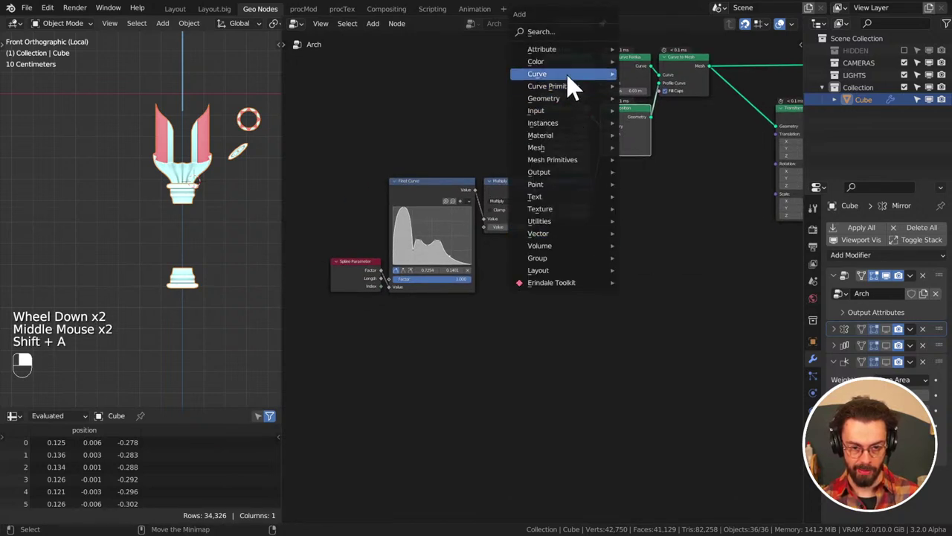
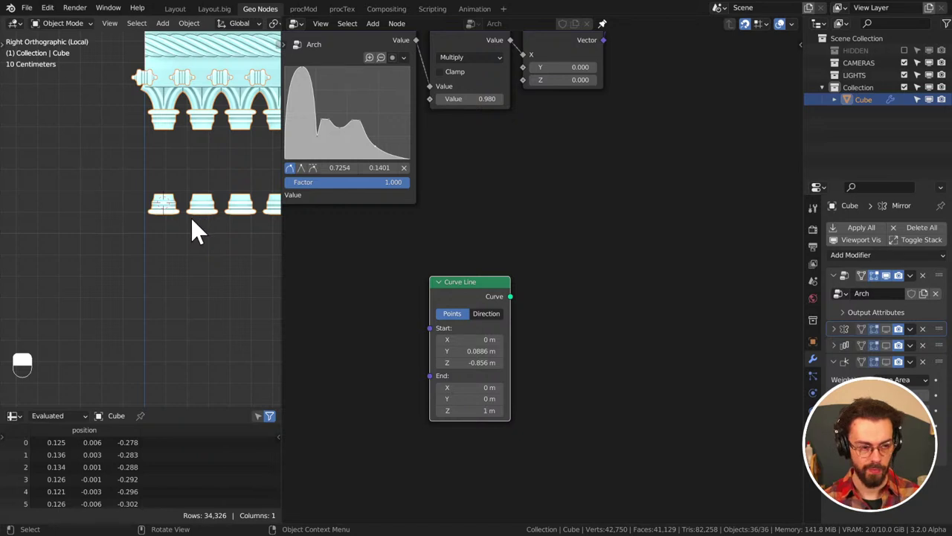
Link the Curve Line output up into the tree and check the arches in the viewport
middle_click(205, 220)
middle_click(167, 247)
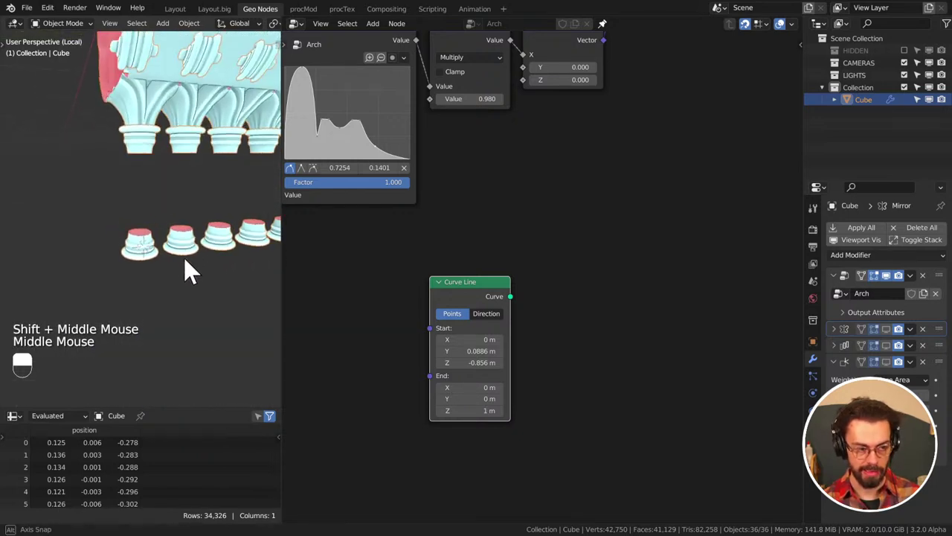
scroll(up, 3)
middle_click(551, 293)
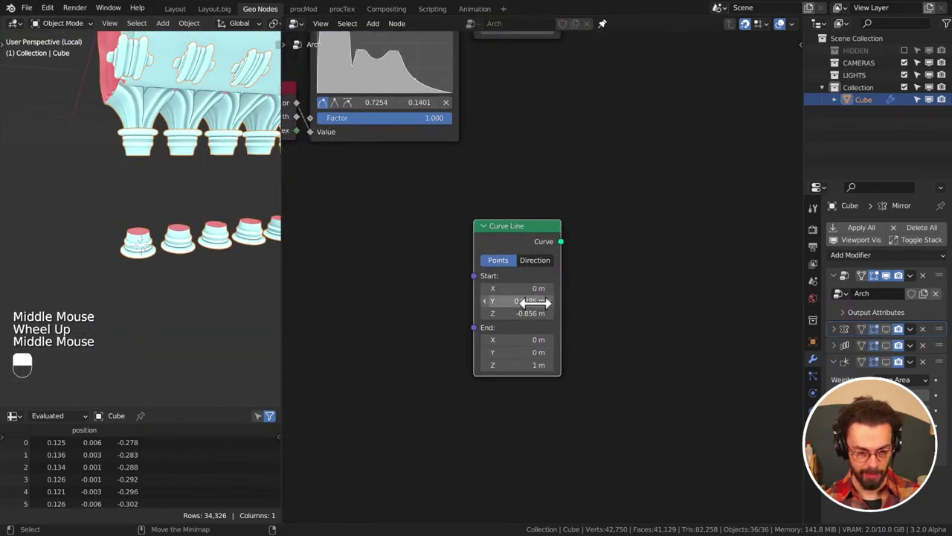
middle_click(175, 246)
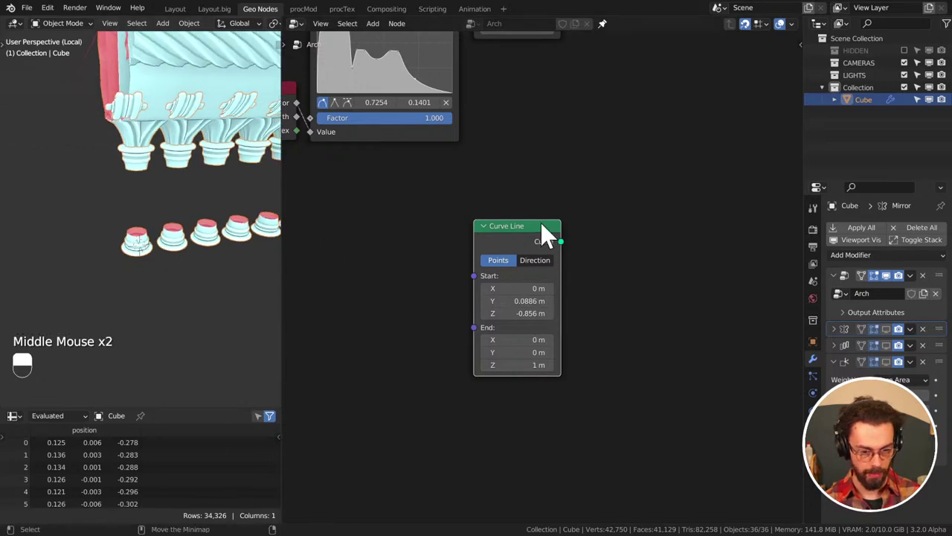
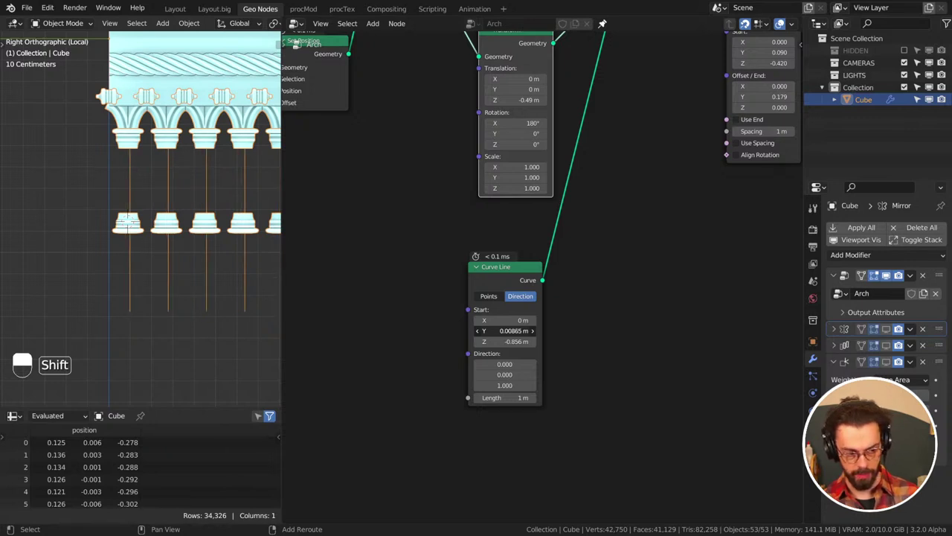
Chain Curve Line (Z −0.42 to −0.09 m), Resample Curve count 10 and Set Curve Tilt with a Multiply into Tilt
scroll(down, 3)
middle_click(522, 366)
middle_click(600, 225)
scroll(up, 3)
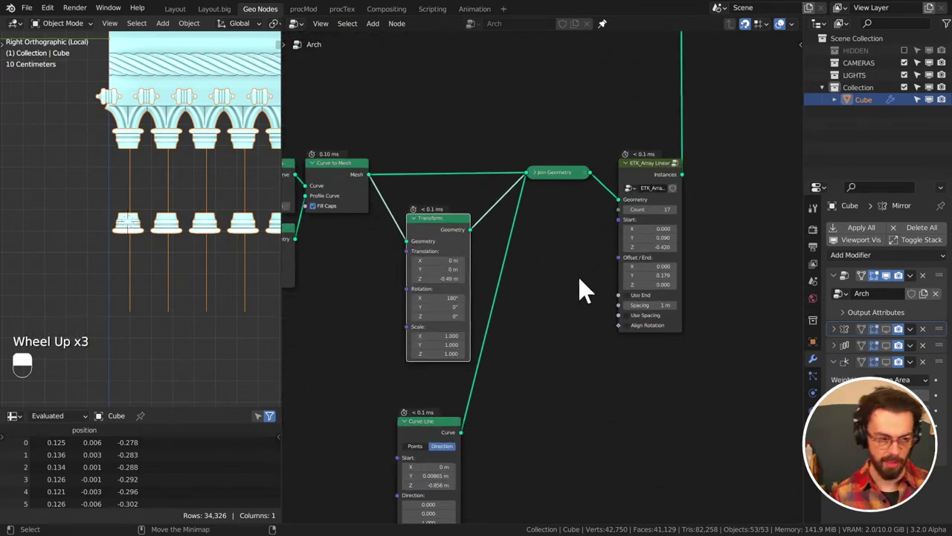
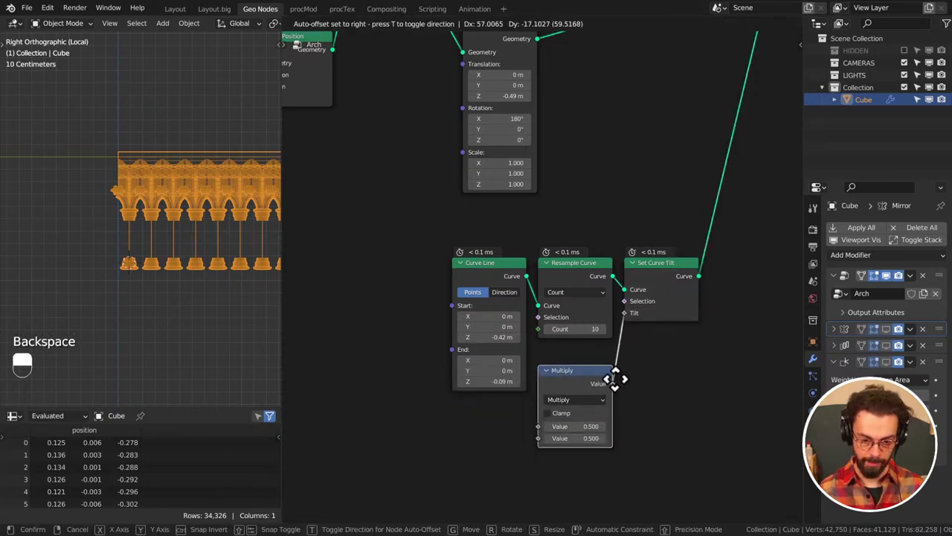
Feed a Spline Parameter factor into the Multiply (×0.5) driving the curve tilt
drag(610, 381, 567, 388)
click(567, 388)
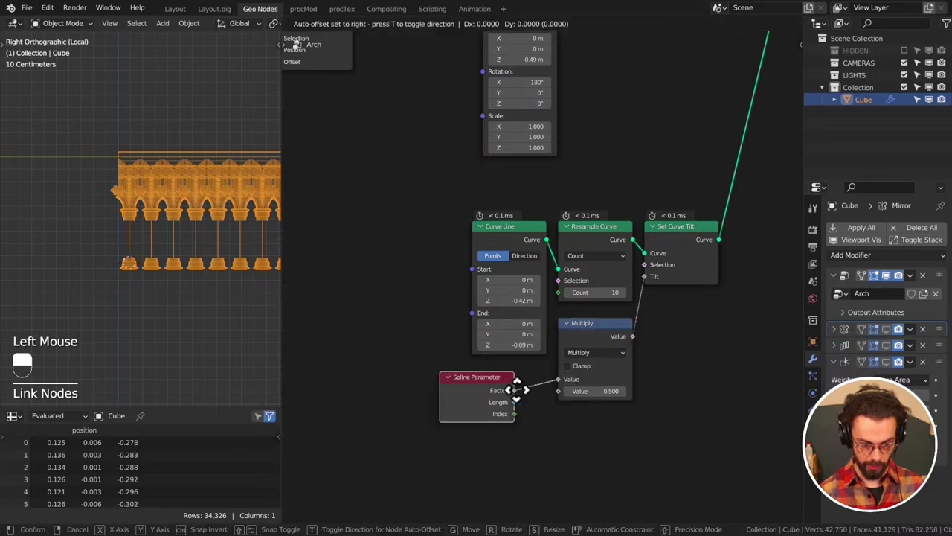
drag(557, 385, 567, 336)
middle_click(683, 267)
scroll(down, 3)
middle_click(541, 280)
scroll(up, 3)
key(shift+a)
click(567, 336)
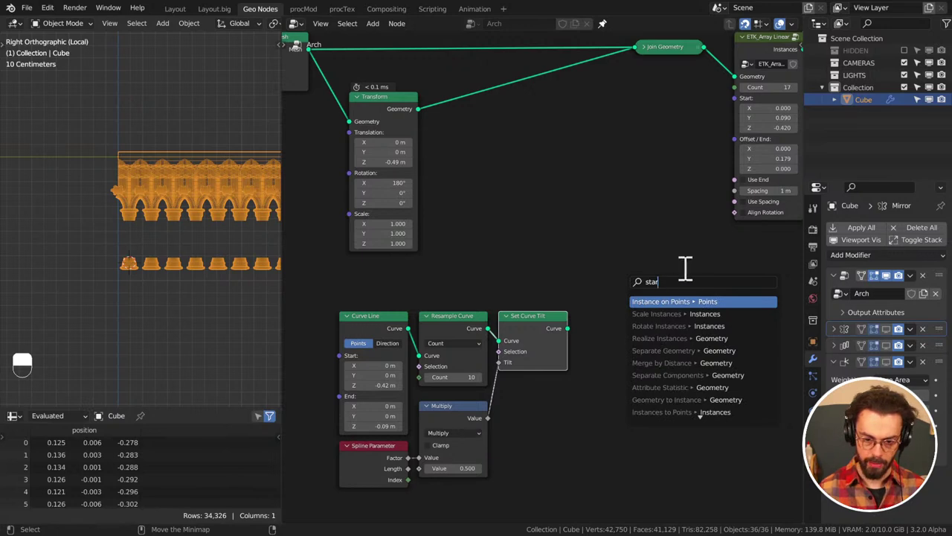
Sweep a filleted 8-point star profile along the tilted line via a new Curve to Mesh
drag(549, 287, 654, 311)
key(shift+a)
drag(654, 311, 719, 289)
drag(642, 299, 719, 288)
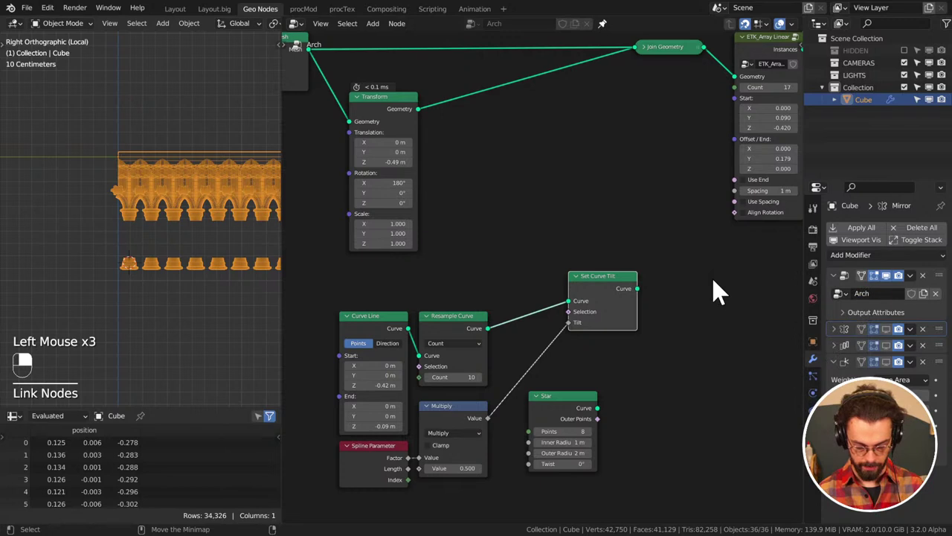
key(alt+space)
drag(616, 287, 633, 322)
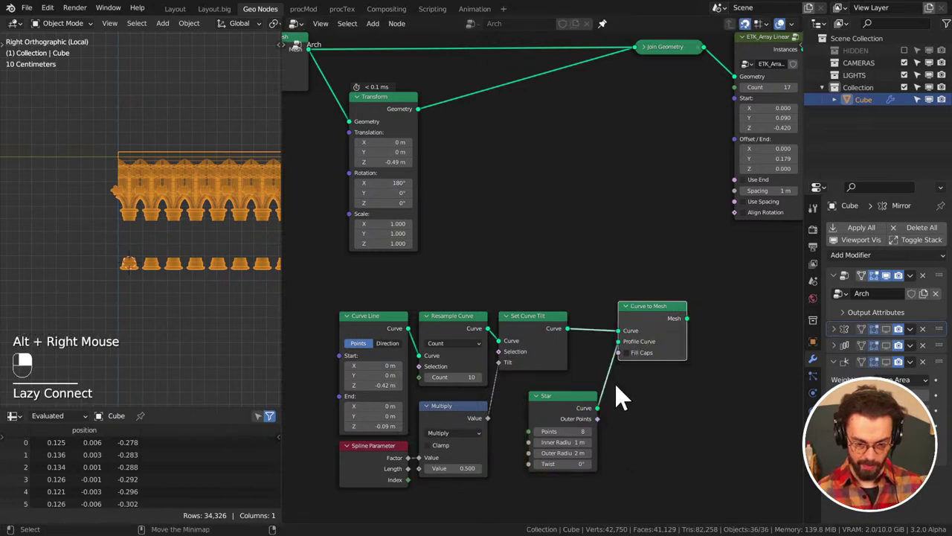
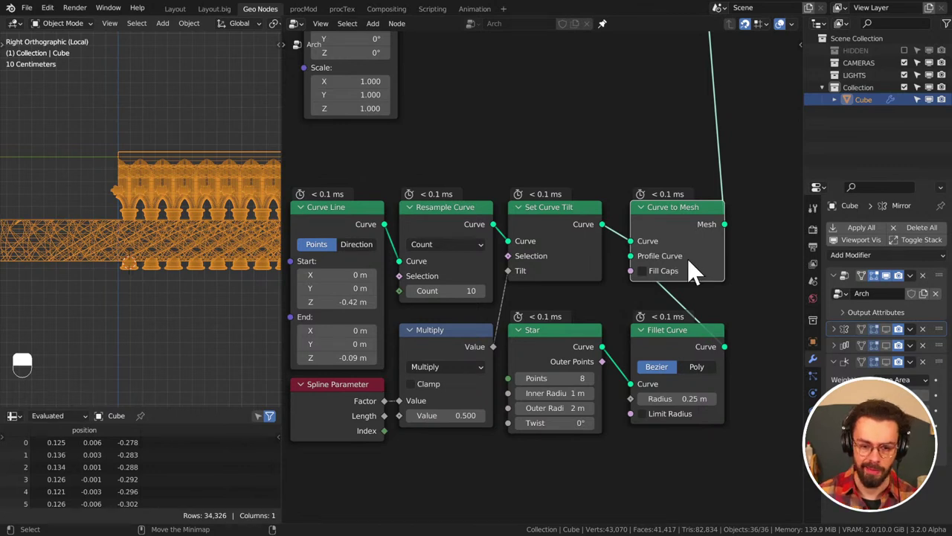
Slot a Bezier Fillet Curve at 0.25 m radius ahead of Curve to Mesh on the Star profile
click(756, 254)
key(g)
click(715, 289)
click(718, 322)
middle_click(642, 364)
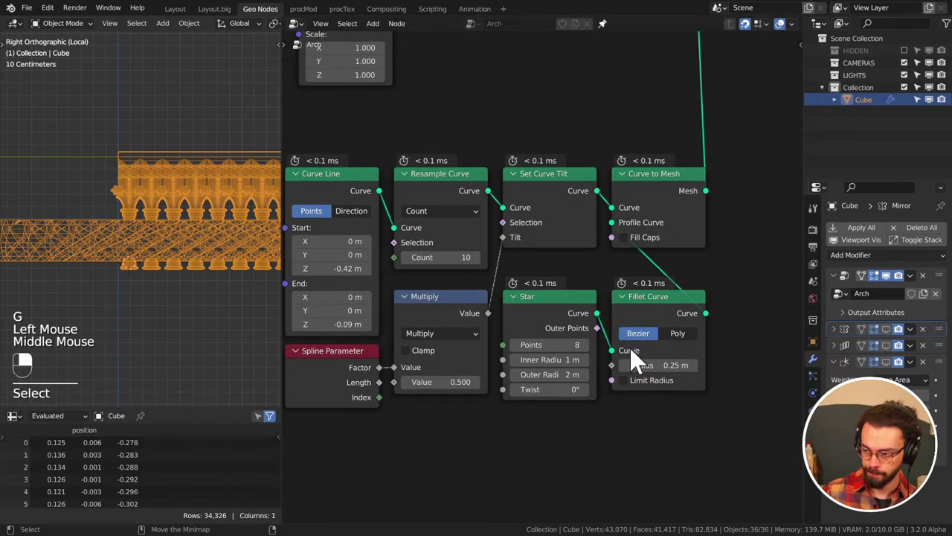
click(662, 466)
Save the cathedral file and pull the Firefox Moho add-ons window down over the scene
key(ctrl+s)
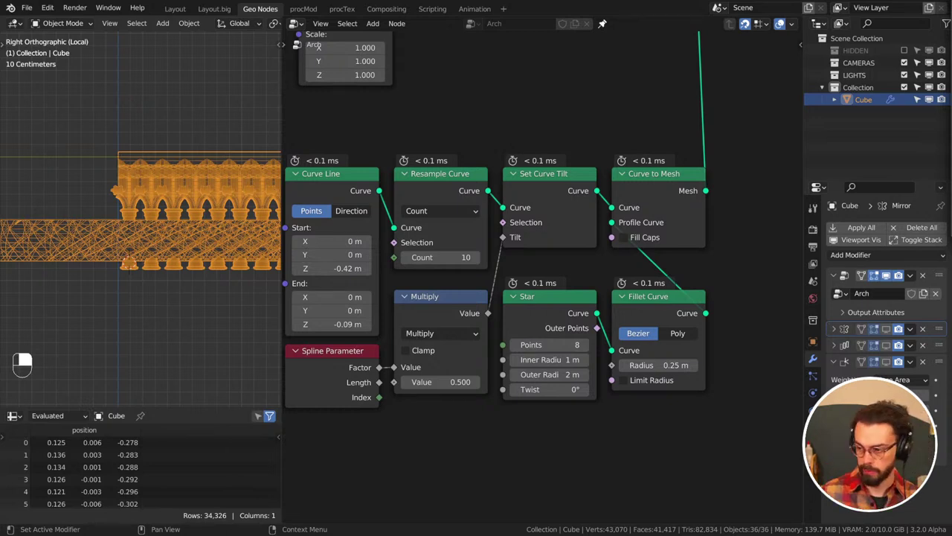
middle_click(681, 99)
click(657, 107)
key(ctrl+s)
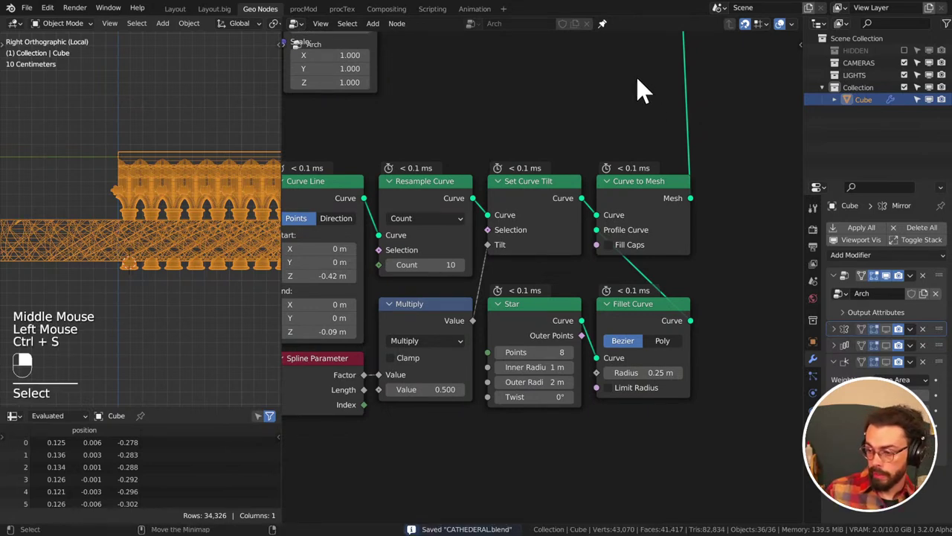
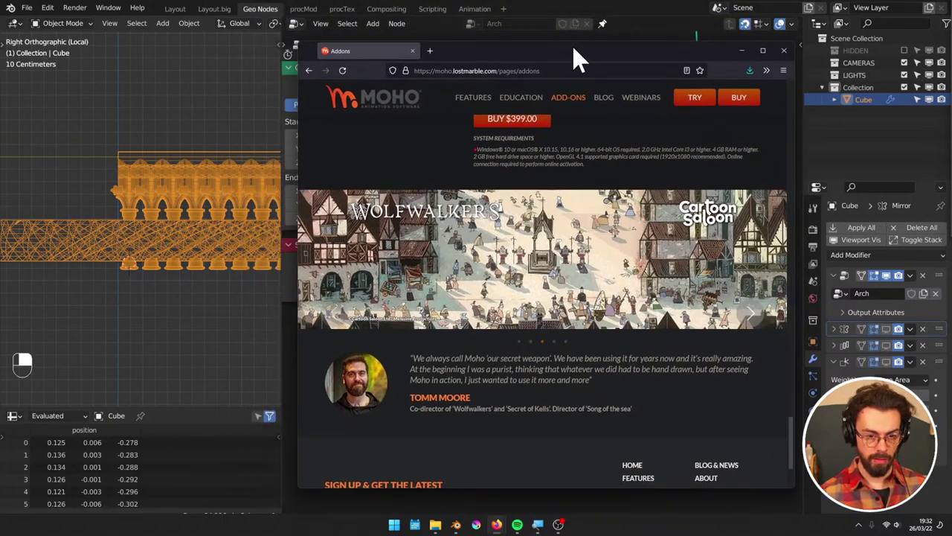
drag(609, 10, 622, 262)
Dismiss Firefox to return to the Arch star profile with 0.09/0.06 m radii and Limit Radius on
click(349, 193)
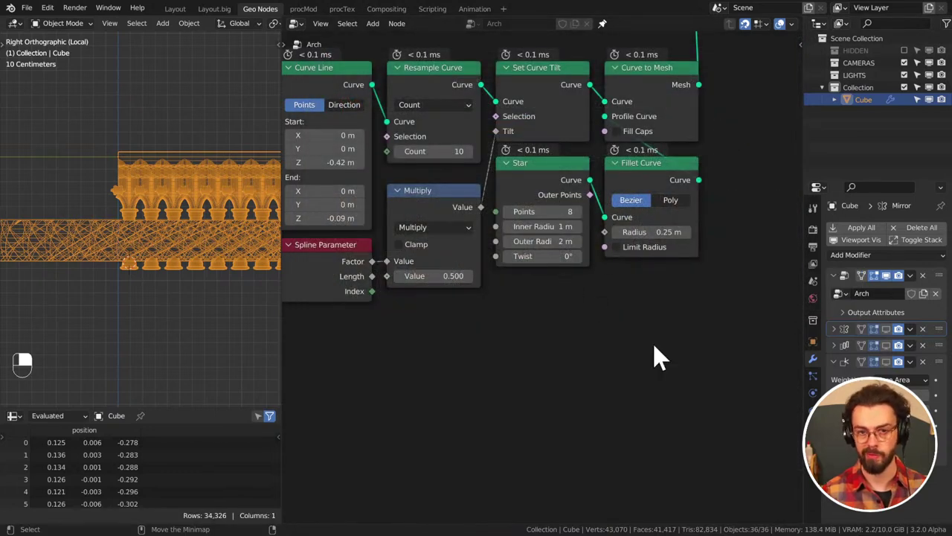
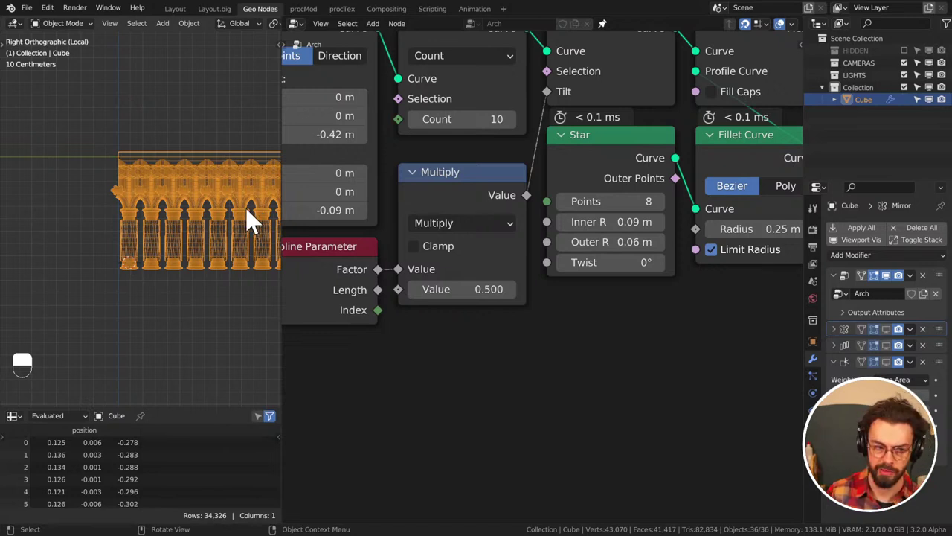
Save CATHEDRAL.blend and raise the arch tilt Multiply value to 10.6
key(z)
key(ctrl+s)
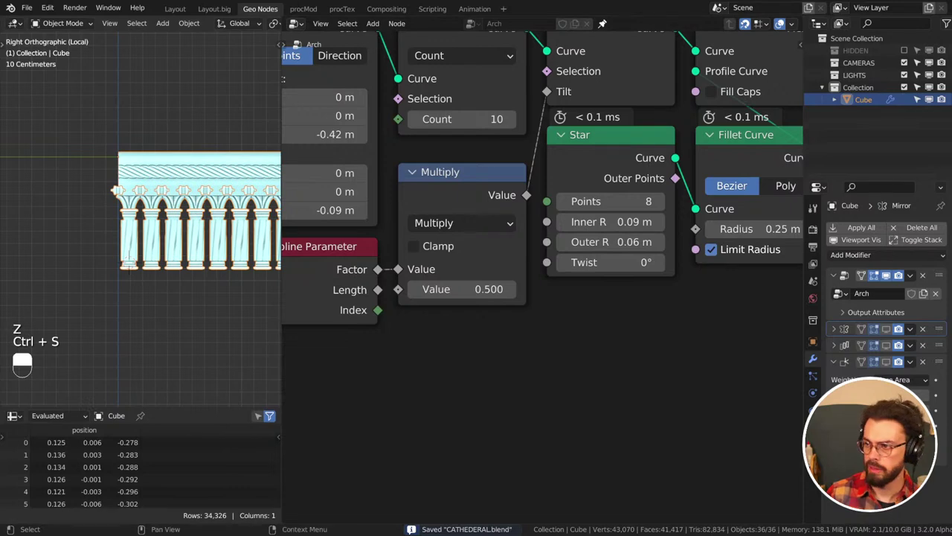
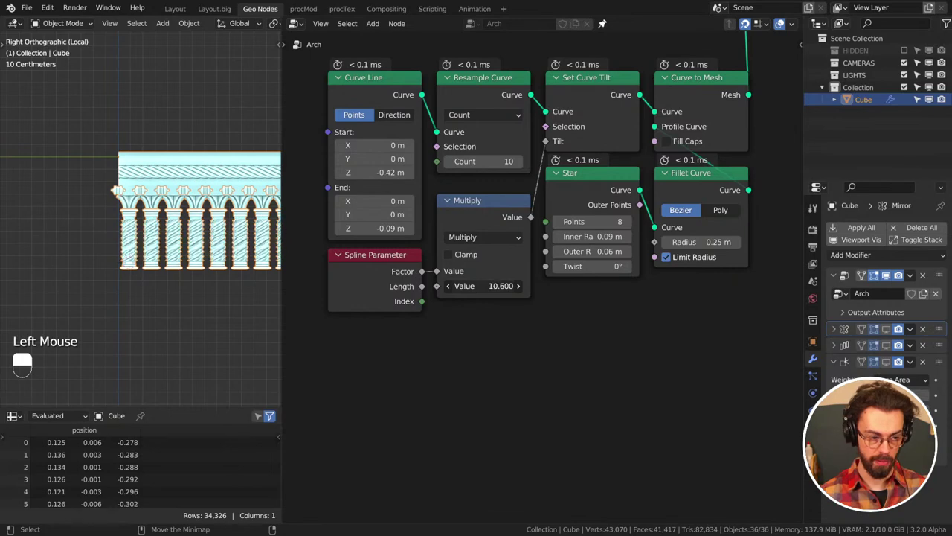
scroll(up, 3)
Pan the node editor to the baluster Float Curve profile and view the balusters in perspective
middle_click(115, 298)
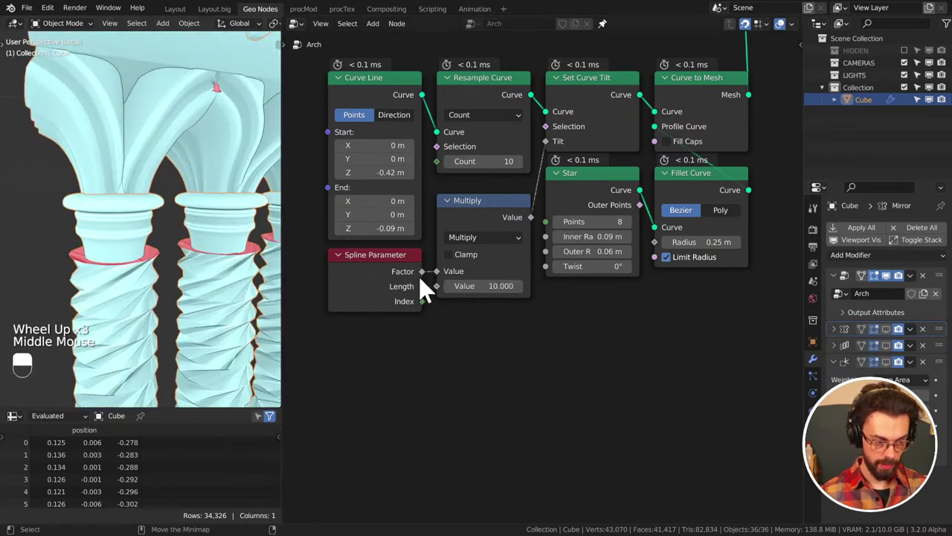
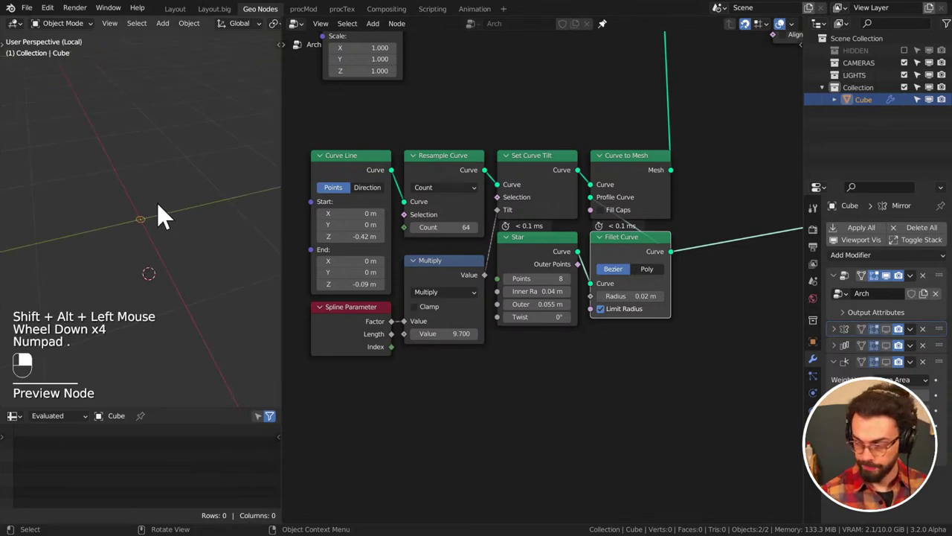
key(KP_Decimal)
key(KP_7)
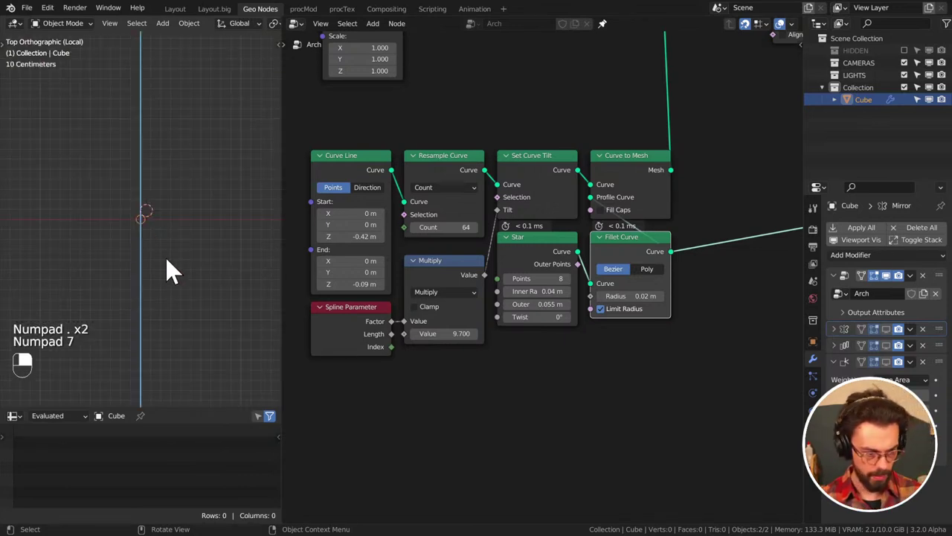
scroll(down, 3)
scroll(up, 3)
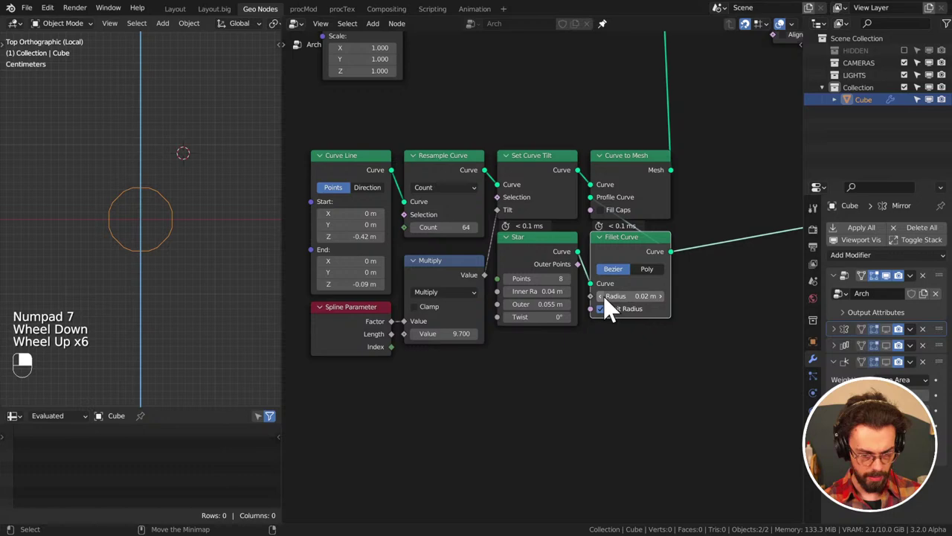
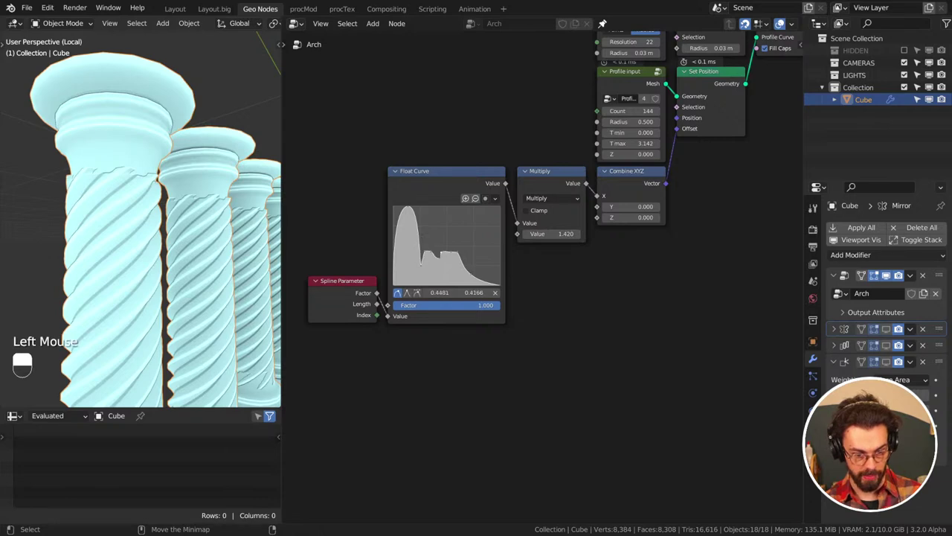
Add a point to the baluster Float Curve, reshape its middle, flatten its tail, with Multiply at 1.420
key(ctrl+z)
double_click(433, 260)
click(444, 268)
click(461, 262)
click(467, 262)
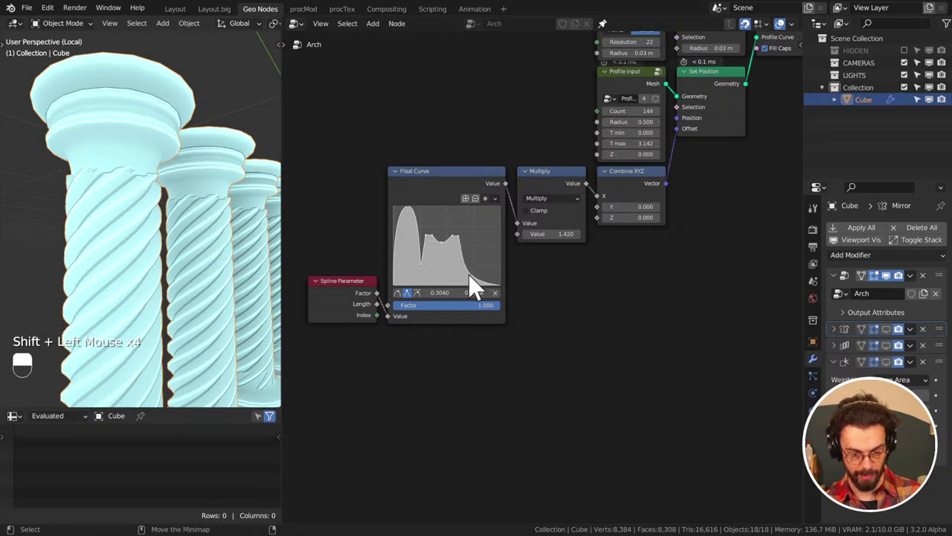
click(476, 288)
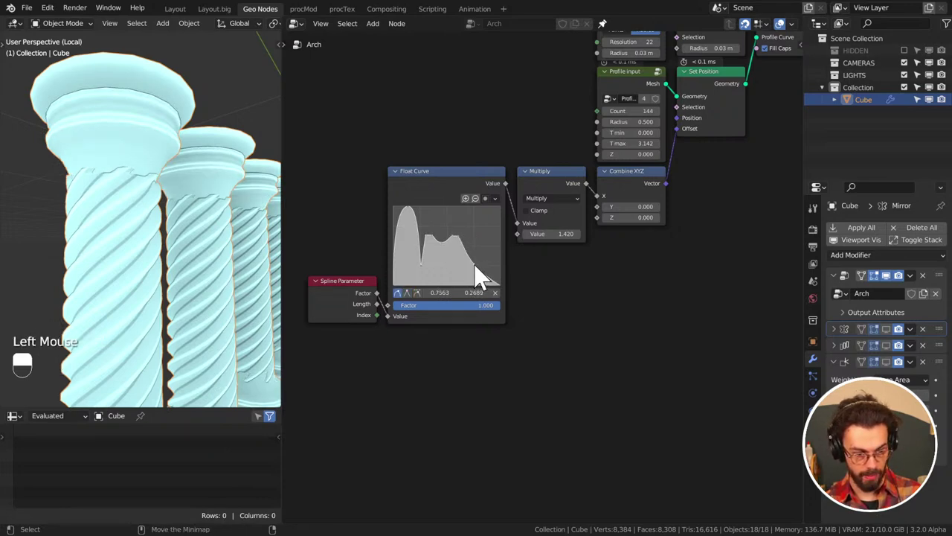
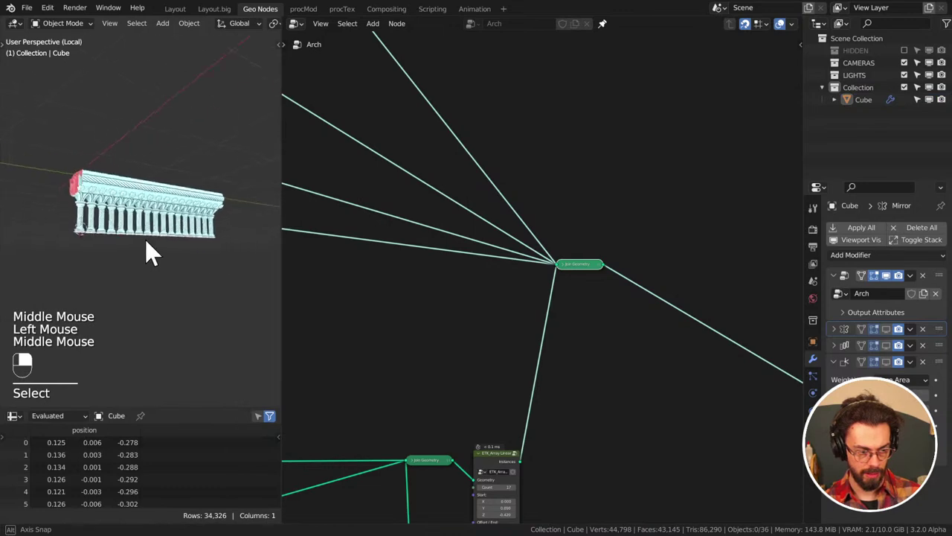
Orbit the model to inspect the balustrade and cornice from several angles
scroll(up, 3)
middle_click(196, 272)
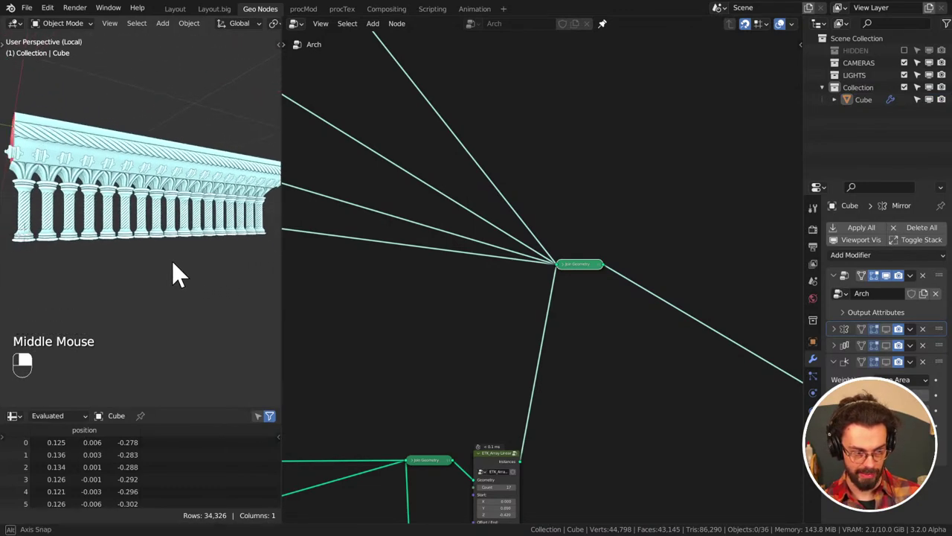
middle_click(175, 276)
middle_click(190, 270)
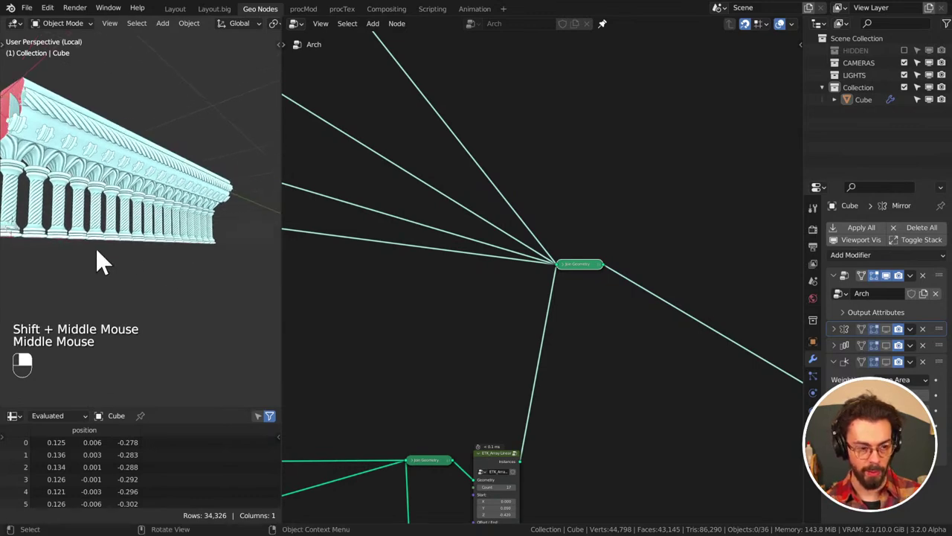
scroll(down, 3)
middle_click(529, 342)
scroll(down, 3)
Save CATHEDRAL.blend and zoom out over the node graph around the baluster nodes
key(ctrl+s)
scroll(down, 3)
middle_click(180, 251)
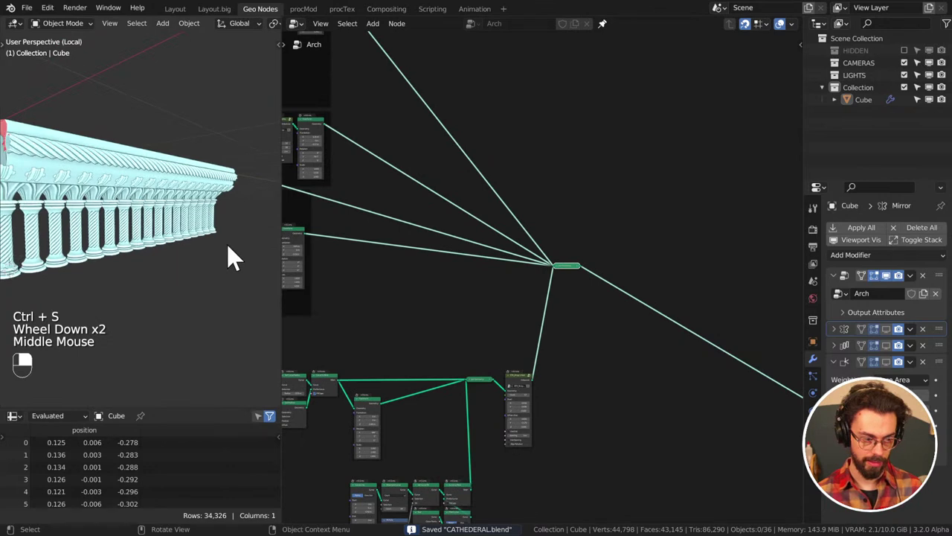
key(ctrl+s)
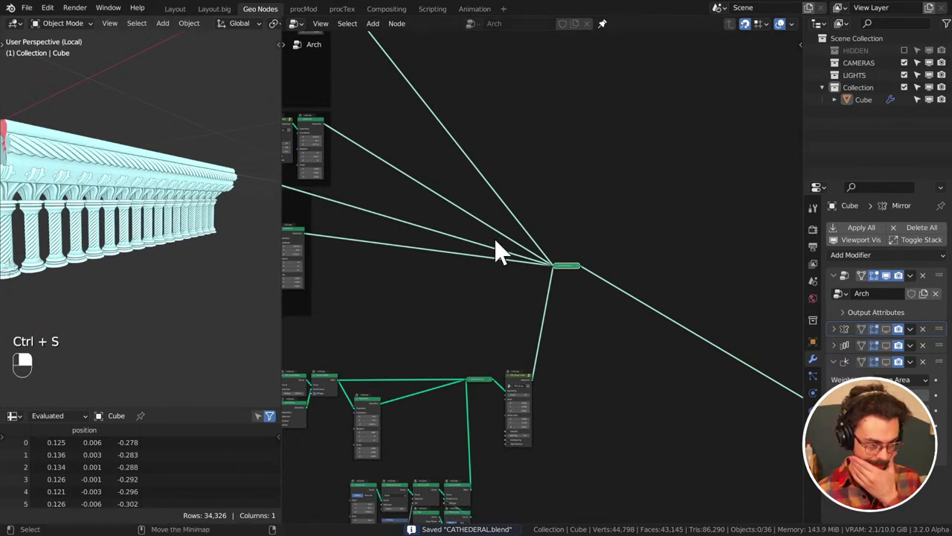
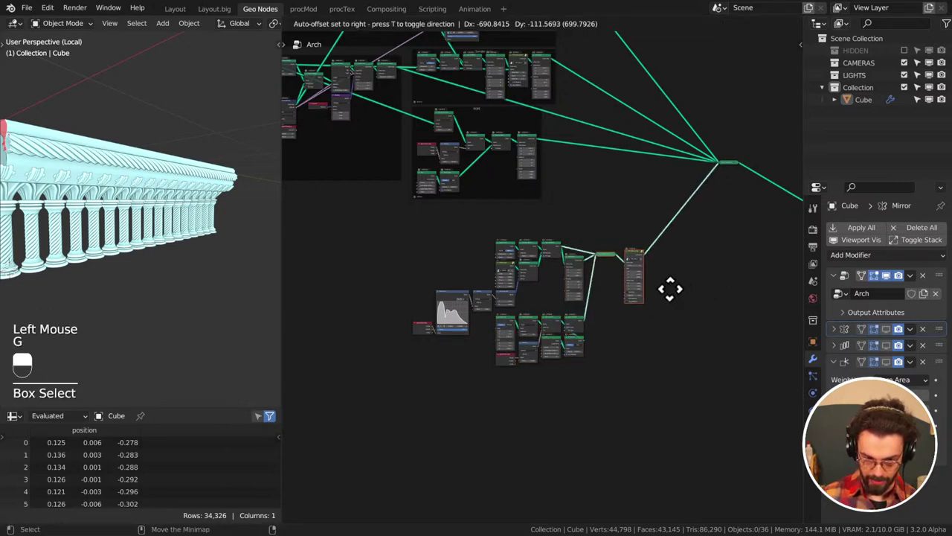
Drop the baluster nodes in their new spot, select them all and wrap them in their own frame
click(680, 319)
key(ctrl+s)
click(686, 339)
key(g)
drag(665, 270, 689, 247)
click(690, 246)
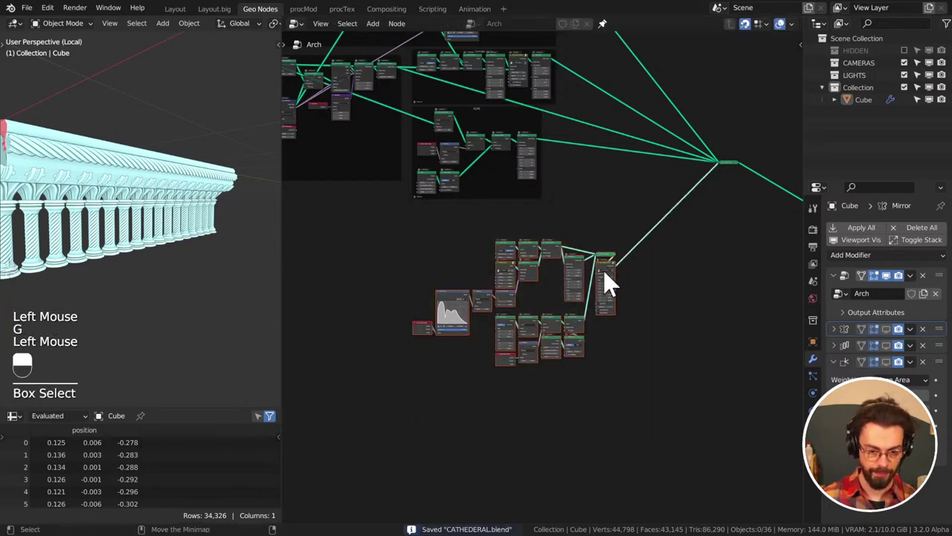
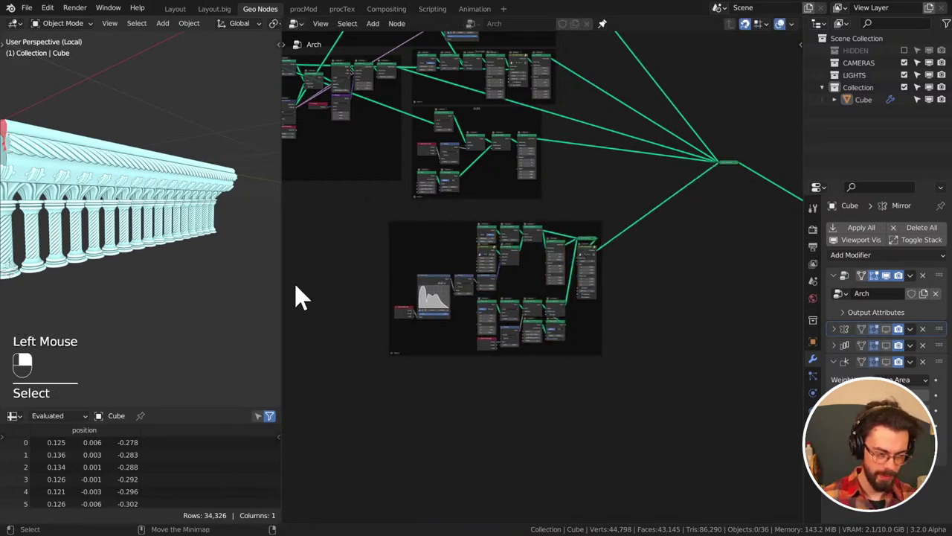
Pan the node graph past the other railing frames to the Hand Rail Base nodes
scroll(down, 3)
middle_click(392, 236)
scroll(up, 3)
middle_click(430, 291)
scroll(up, 3)
click(462, 274)
middle_click(461, 273)
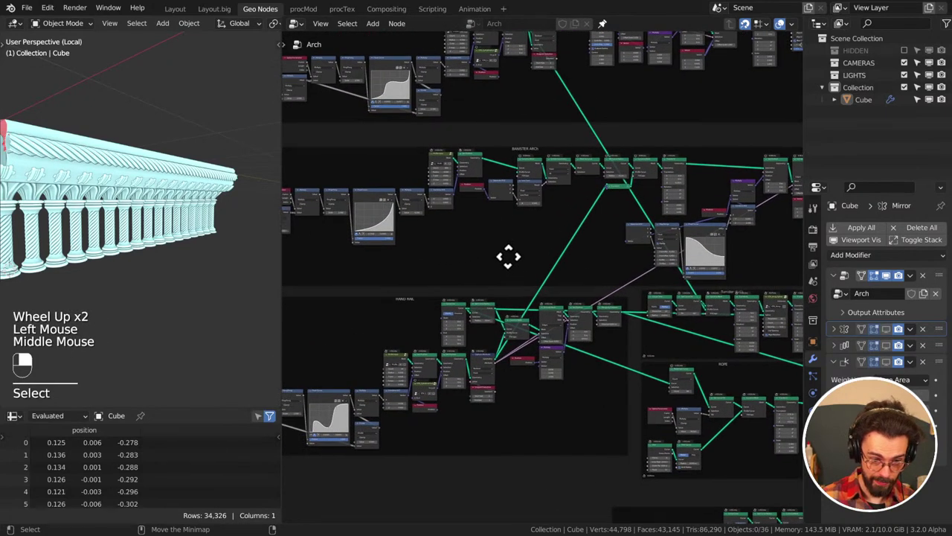
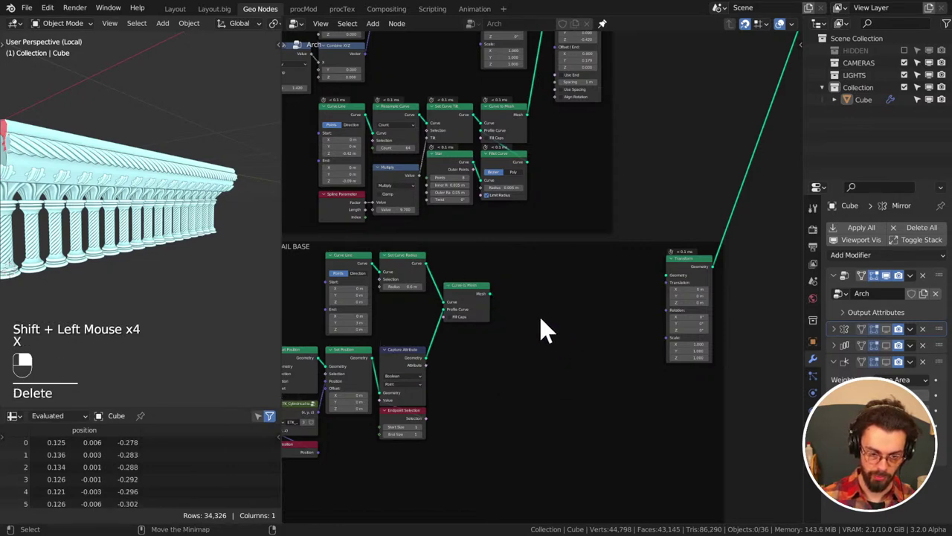
Link the rail base Transform to Curve to Mesh with radius 0.31 m and view the rail base end-on
right_click(512, 308)
click(695, 275)
right_click(695, 275)
middle_click(78, 258)
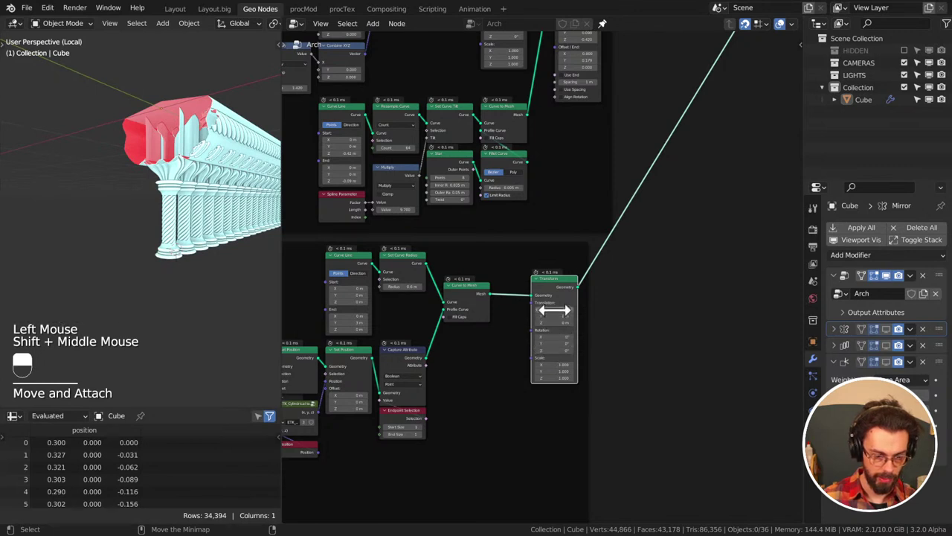
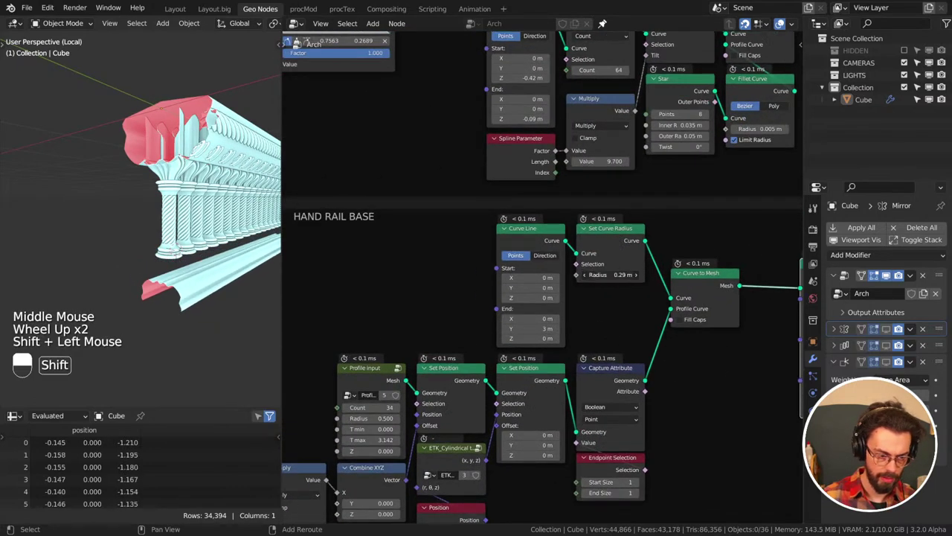
middle_click(198, 301)
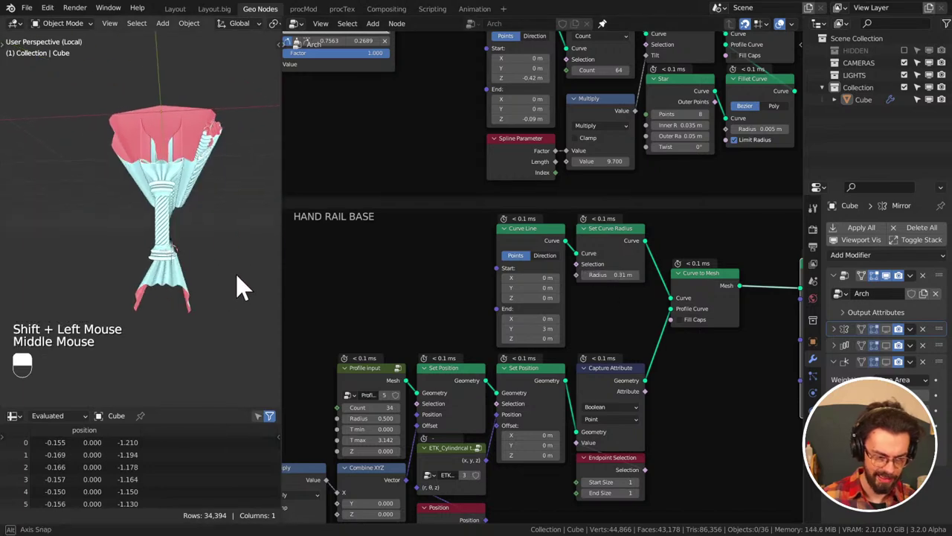
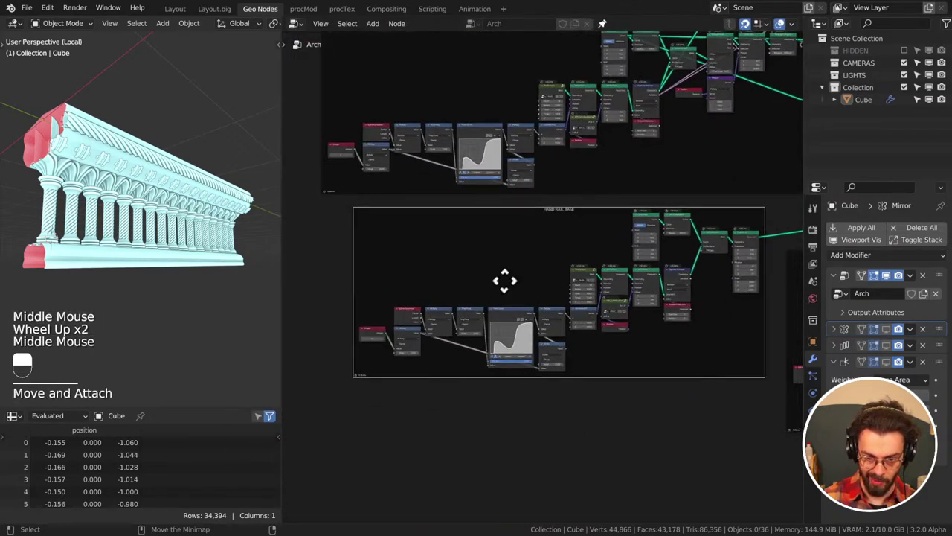
Feed the HAND RAIL frame's profile output into the rail base Curve to Mesh
middle_click(569, 334)
middle_click(660, 274)
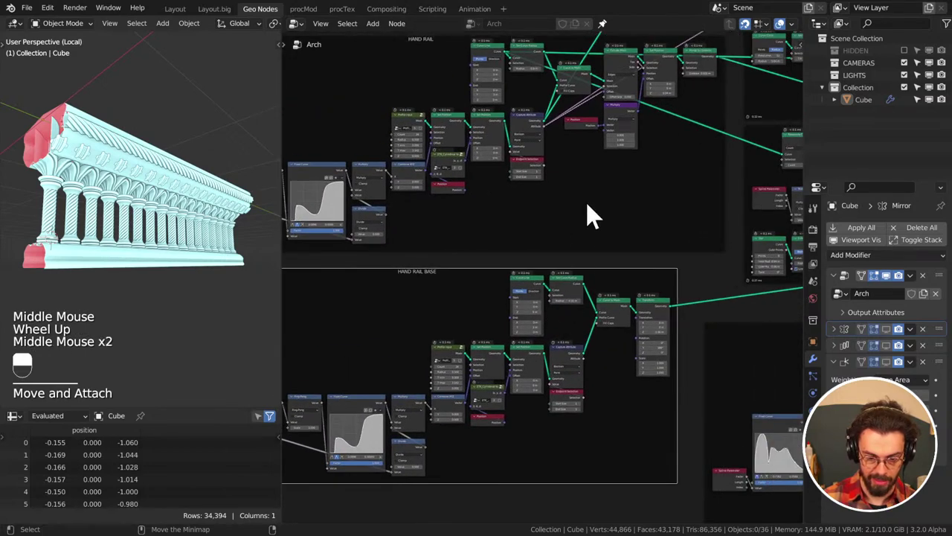
middle_click(601, 215)
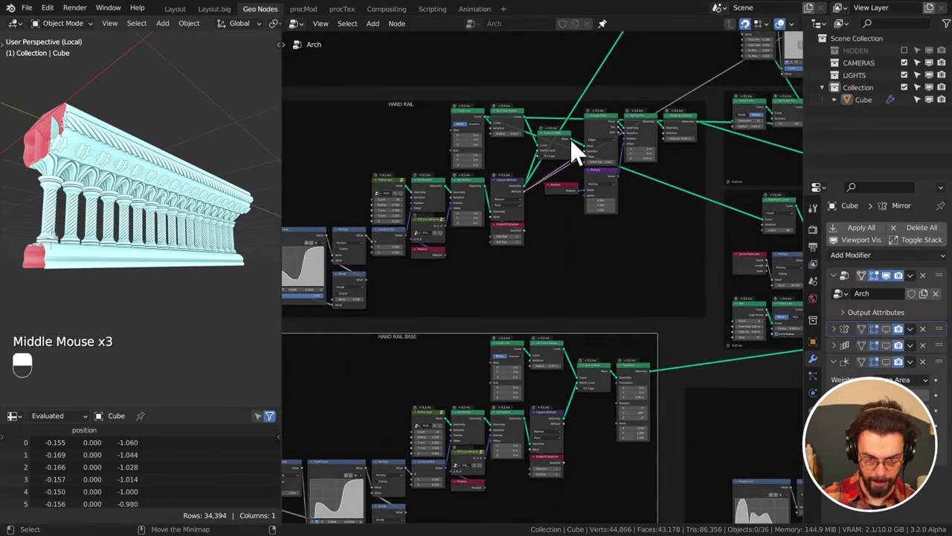
click(576, 148)
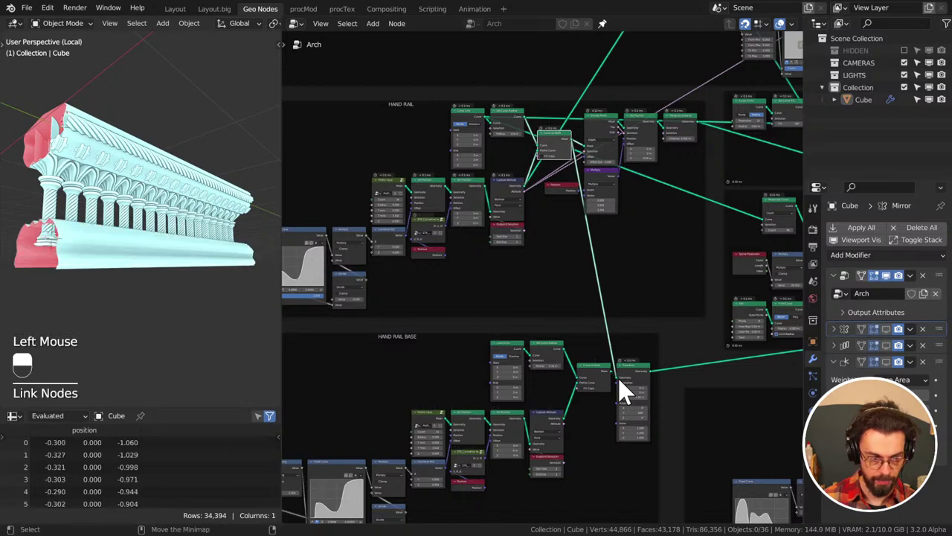
key(ctrl+x)
right_click(621, 305)
right_click(605, 384)
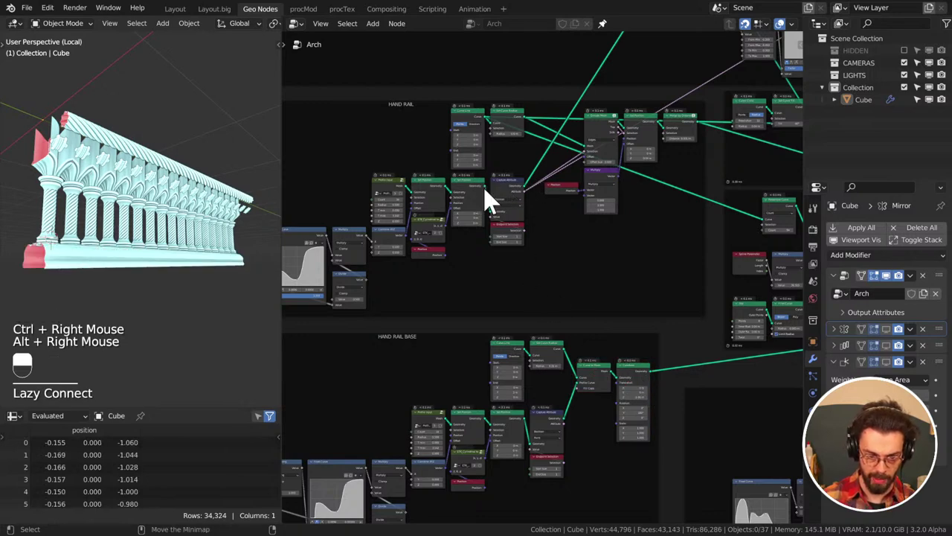
click(493, 199)
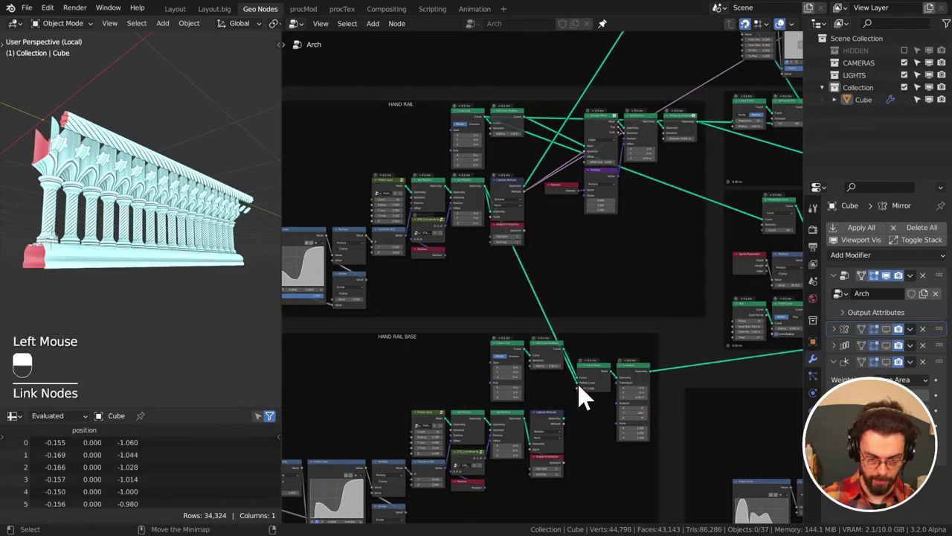
Delete the rail base's duplicate profile nodes and its leftover unused nodes
middle_click(575, 420)
scroll(down, 3)
click(361, 358)
key(x)
middle_click(671, 315)
middle_click(672, 315)
click(584, 312)
key(ctrl+j)
Save CATHEDRAL.blend and bring the HAND RAIL nodes back into view
middle_click(494, 296)
key(ctrl+s)
middle_click(583, 232)
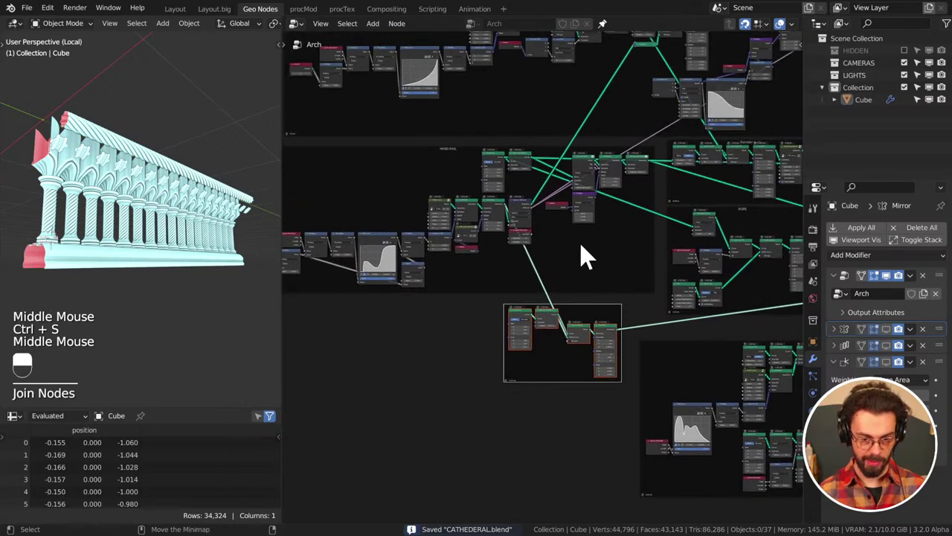
middle_click(640, 204)
scroll(up, 3)
scroll(up, 3)
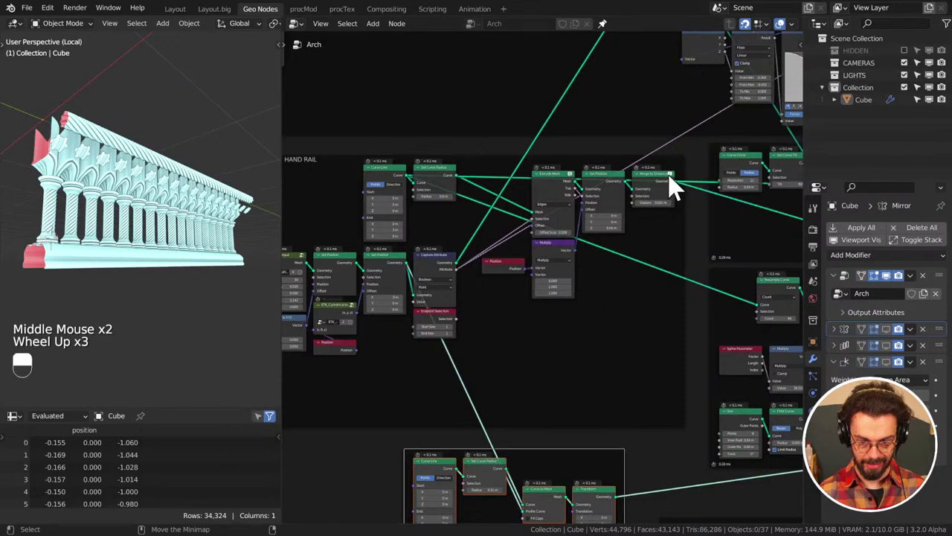
Rewire the HAND RAIL frame so a new Curve to Mesh feeds Extrude Mesh
click(679, 184)
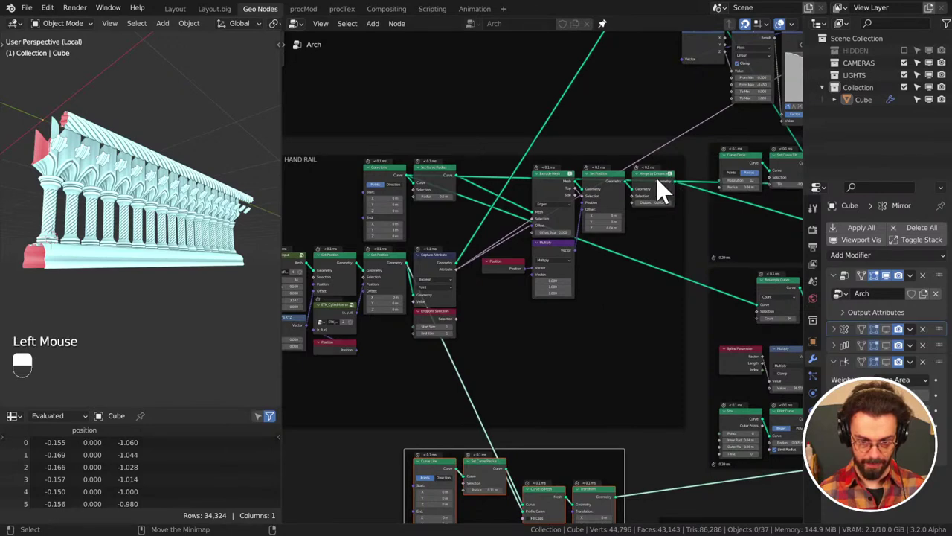
click(667, 185)
drag(666, 217, 605, 181)
drag(606, 181, 562, 179)
drag(562, 179, 553, 189)
click(432, 180)
click(391, 184)
click(448, 183)
click(436, 269)
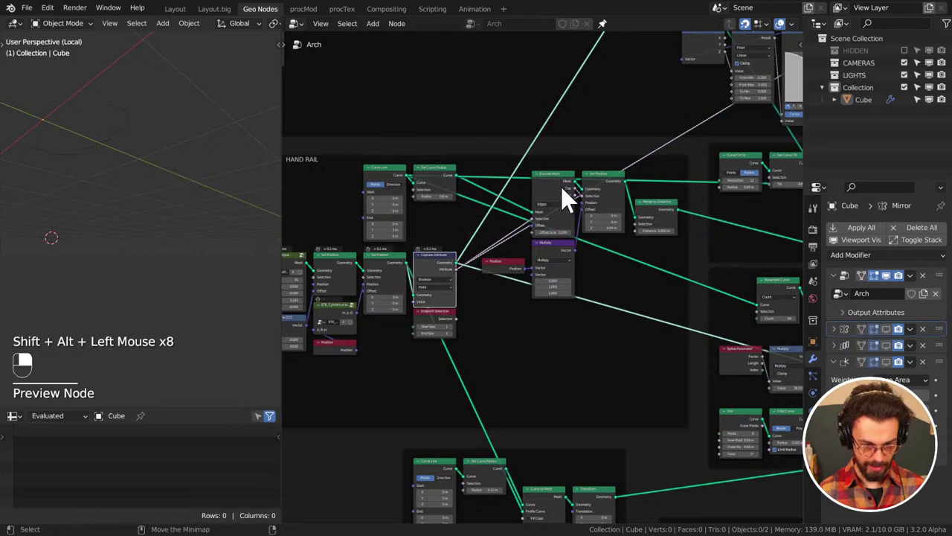
Add a node via Shift+A and set the railing Transform offset to Y -2.45 m, Z 5.59 m
middle_click(538, 276)
scroll(up, 3)
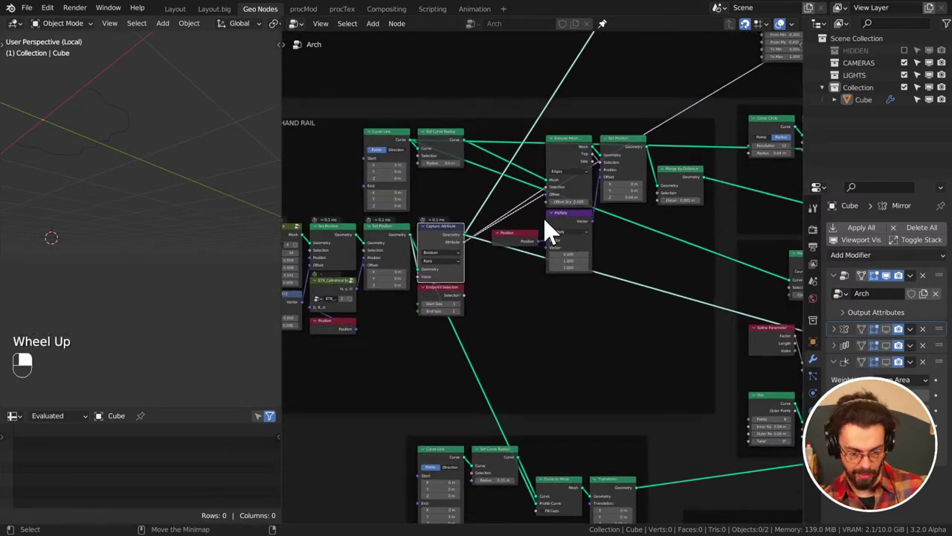
key(shift+a)
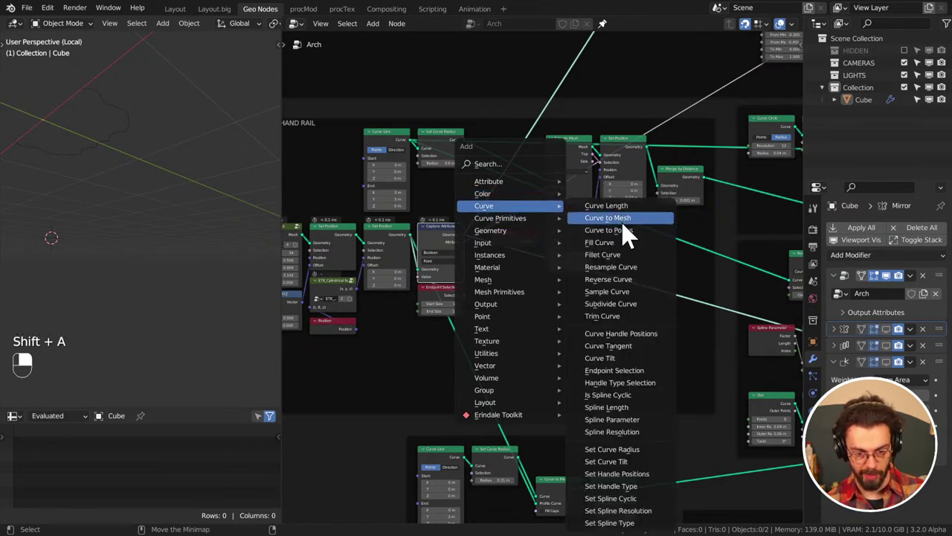
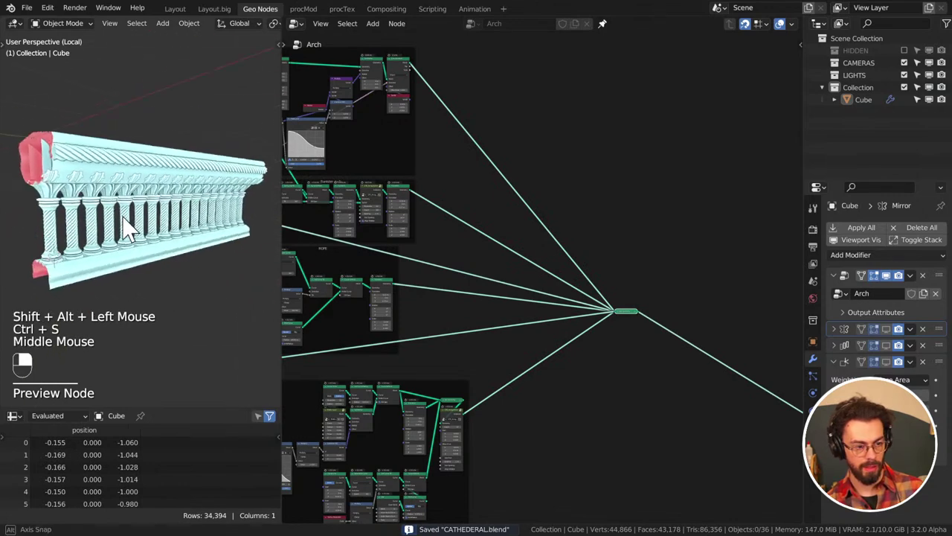
scroll(down, 3)
middle_click(543, 288)
drag(622, 254, 701, 311)
key(g)
scroll(down, 3)
middle_click(628, 286)
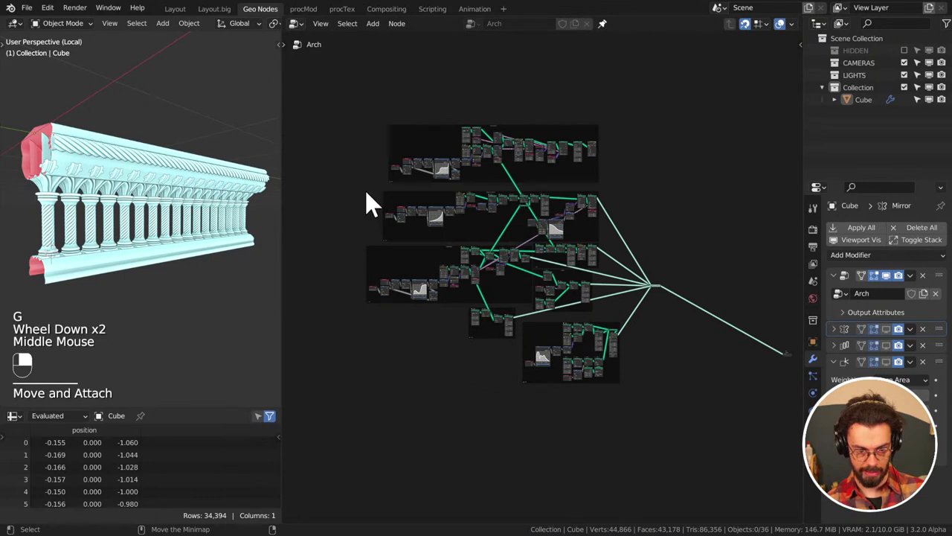
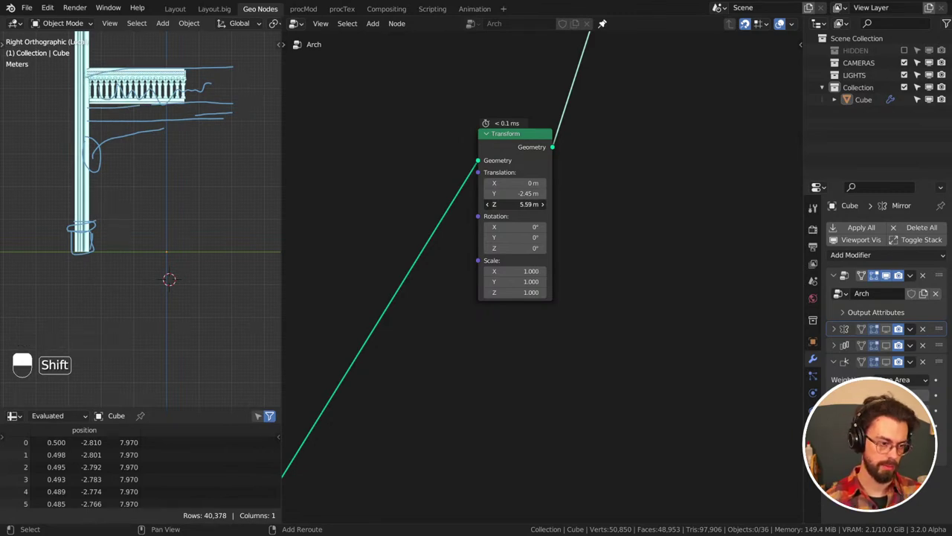
Shift the railing Transform's Translation Y from -2.45 m to -2.7 m, checked from Right Orthographic view
middle_click(114, 143)
middle_click(183, 184)
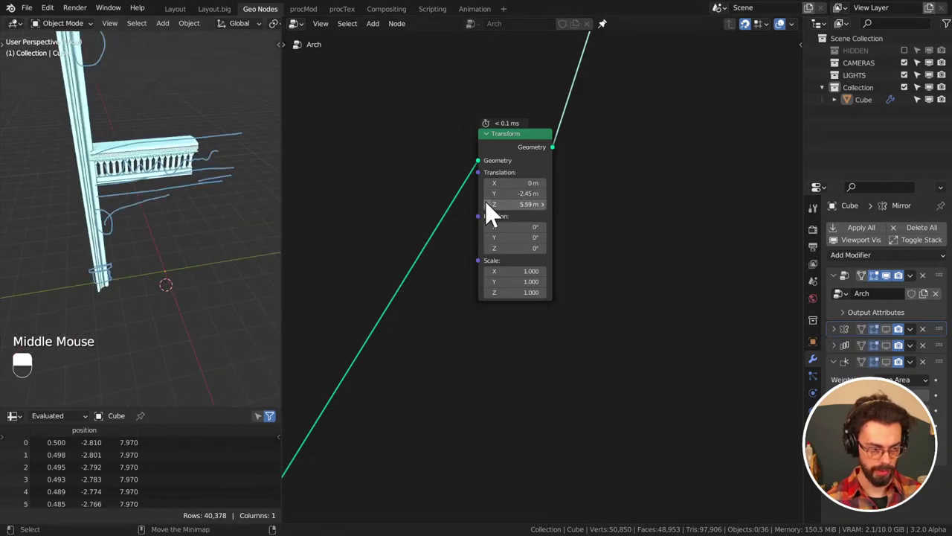
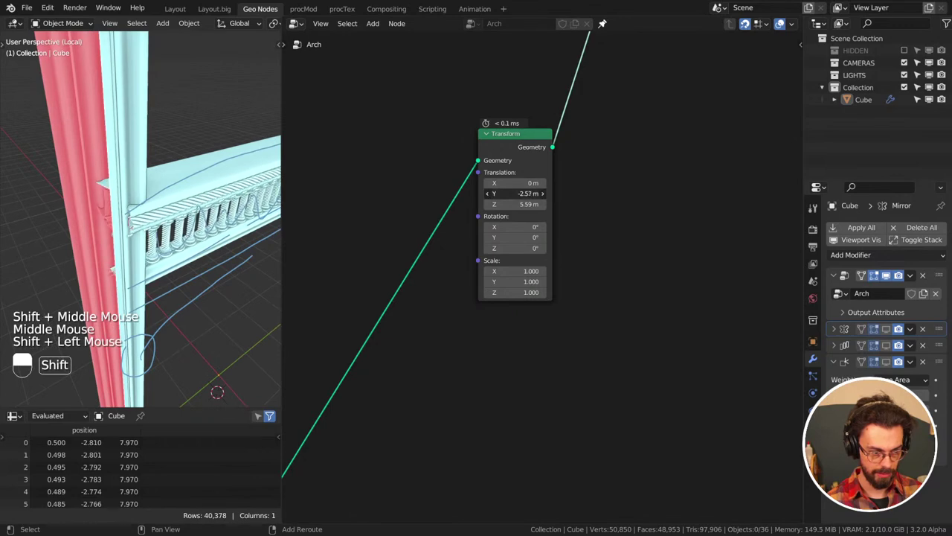
scroll(down, 3)
key(KP_1)
key(KP_3)
scroll(down, 3)
middle_click(183, 215)
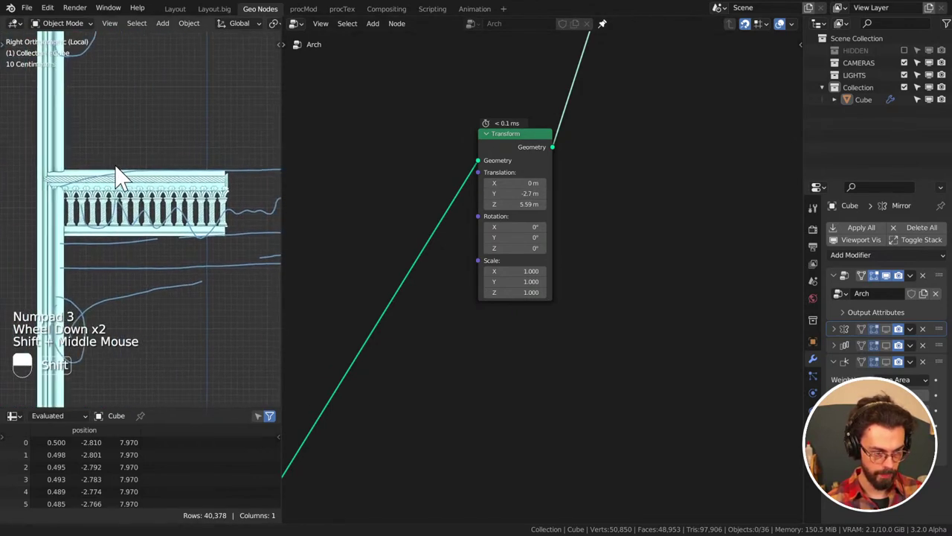
scroll(up, 3)
middle_click(214, 218)
scroll(up, 3)
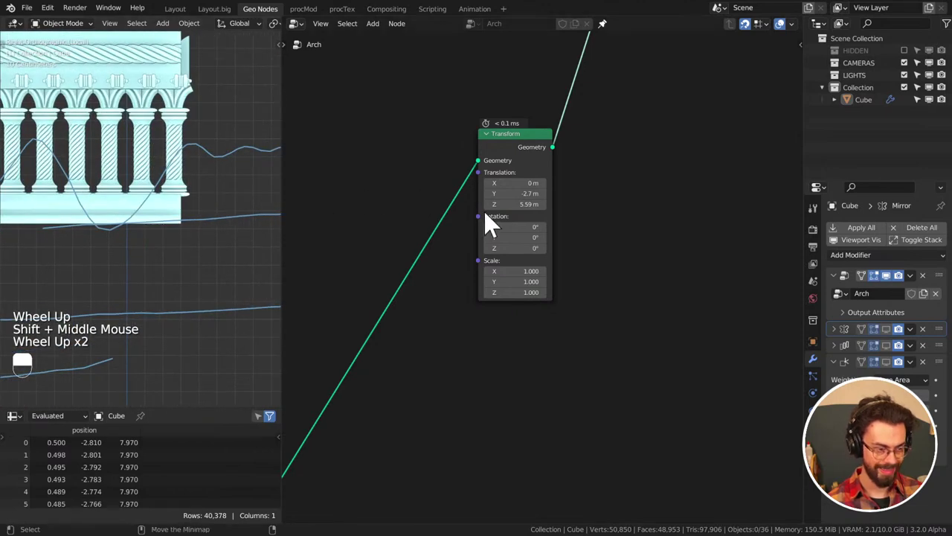
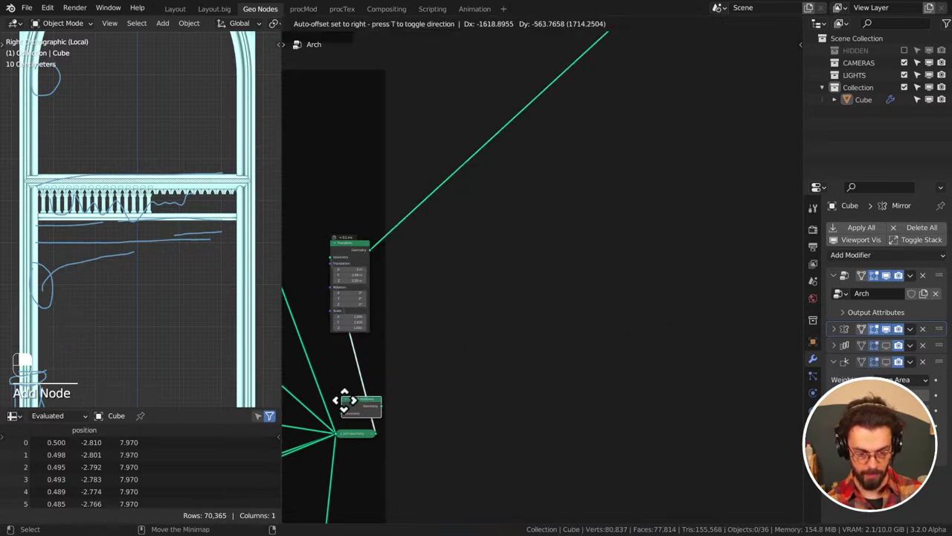
Drop a Realize Instances node onto the link between the railing Transform and Join Geometry
key(g)
key(ctrl+s)
scroll(up, 3)
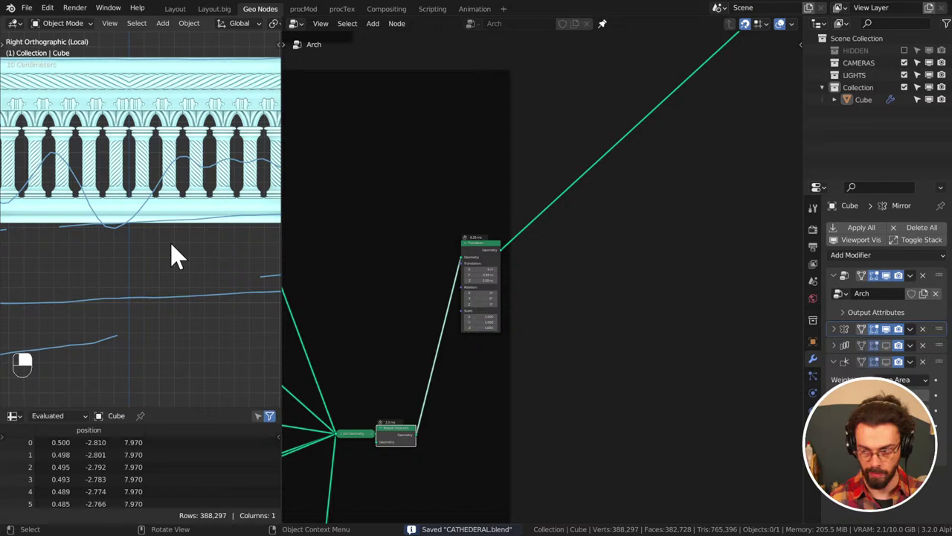
scroll(down, 3)
middle_click(424, 312)
middle_click(462, 339)
middle_click(563, 345)
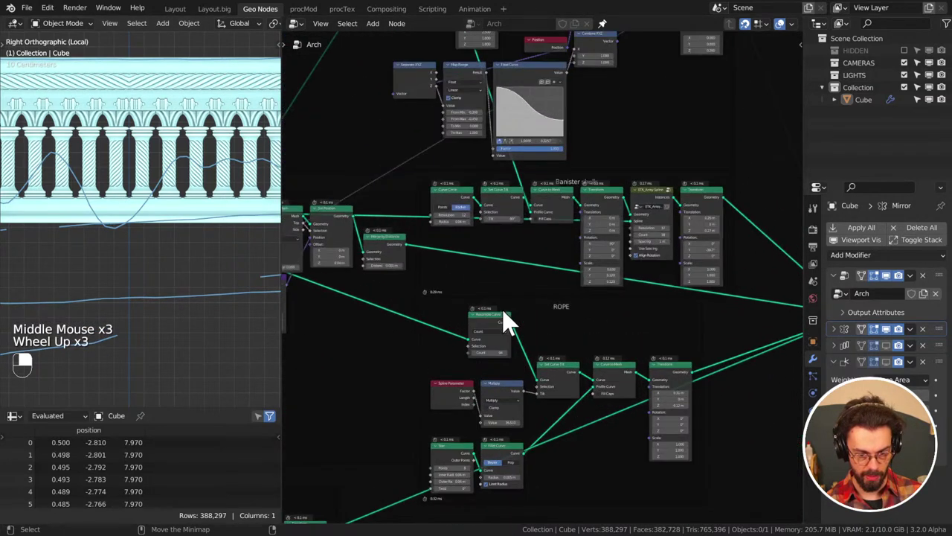
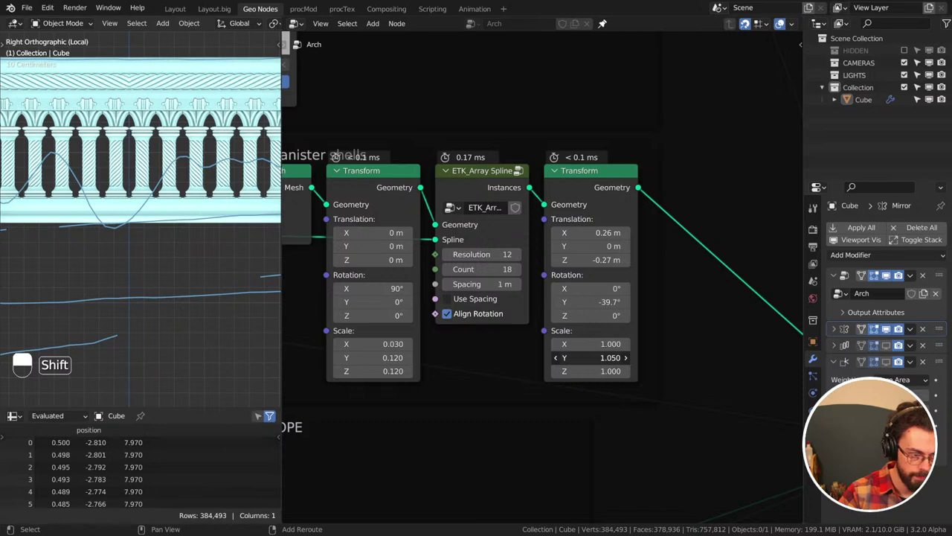
Set the Banister shells Transform Scale Y from 1.040 to 1.060 and save CATHEDERAL.blend
scroll(down, 3)
middle_click(162, 208)
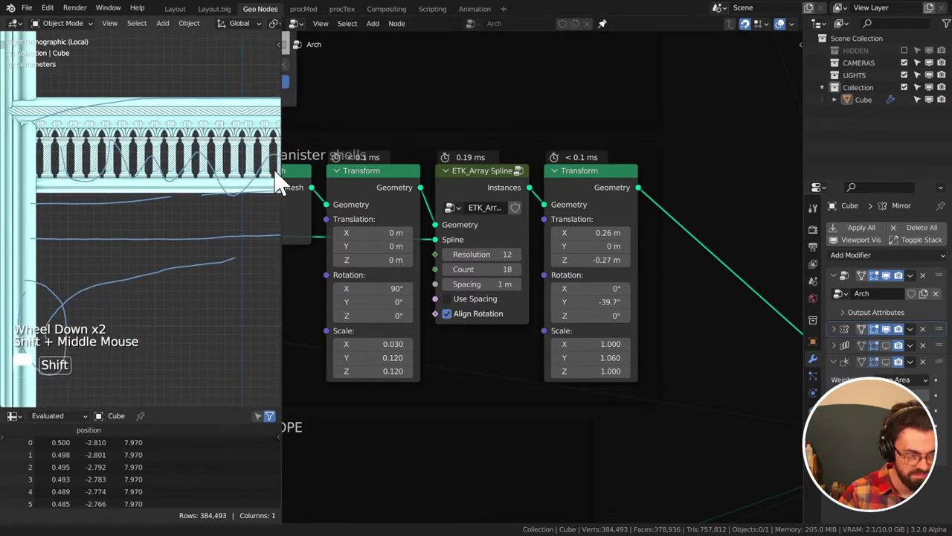
scroll(down, 3)
key(ctrl+s)
scroll(down, 3)
drag(223, 229, 161, 242)
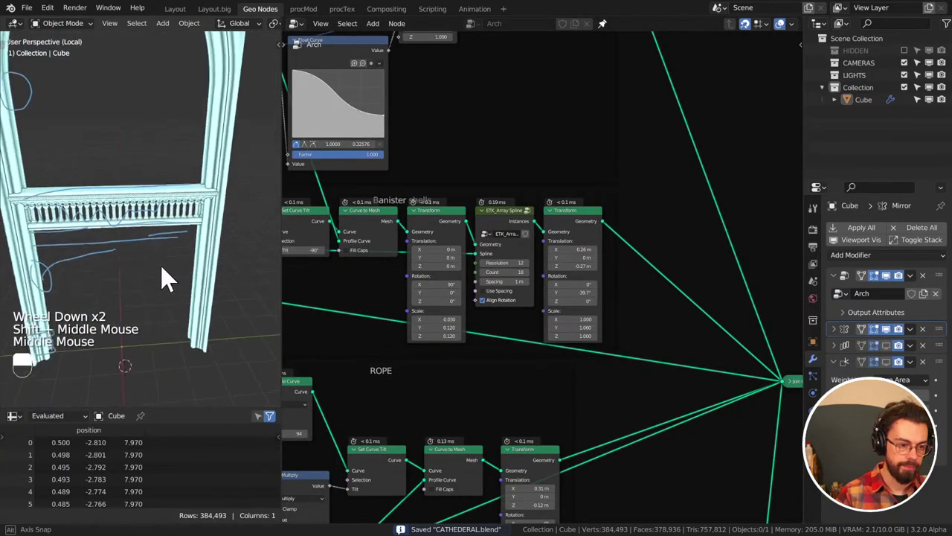
Adjust node values and links in the Banister frame and save the file
scroll(down, 3)
drag(166, 260, 899, 349)
drag(899, 350, 172, 161)
scroll(down, 3)
middle_click(211, 162)
click(178, 162)
key(ctrl+s)
drag(168, 184, 195, 164)
middle_click(180, 183)
drag(195, 164, 164, 162)
scroll(up, 3)
drag(165, 162, 196, 151)
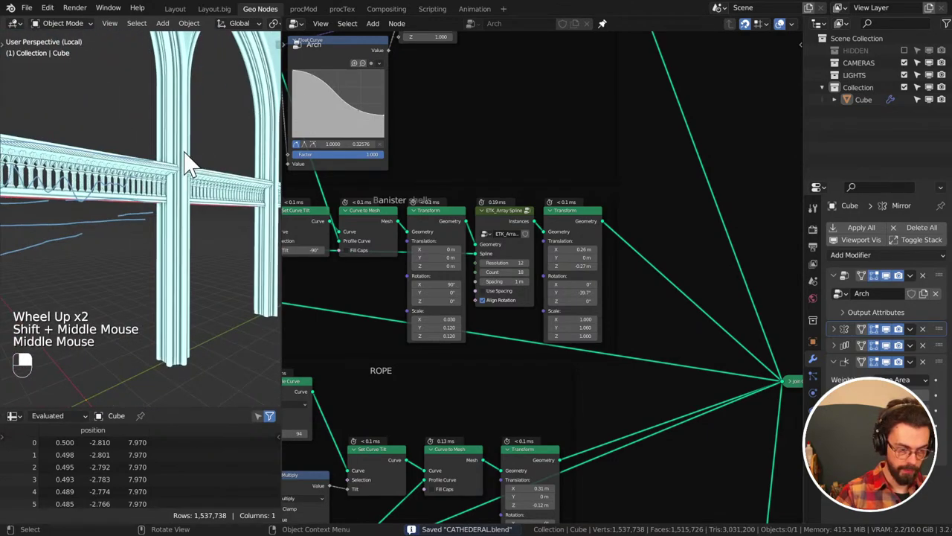
Rework links between the Banister and Rope frames while checking the arcade in the viewport
middle_click(120, 201)
drag(124, 189, 634, 240)
middle_click(127, 187)
scroll(down, 3)
scroll(down, 3)
click(746, 210)
middle_click(750, 206)
drag(661, 296, 581, 235)
Reposition the Rope frame nodes into place and save CATHEDERAL.blend
key(g)
drag(580, 235, 660, 335)
key(g)
click(660, 334)
drag(660, 335, 577, 222)
click(576, 222)
key(g)
drag(513, 355, 648, 186)
click(649, 186)
drag(648, 186, 218, 168)
key(ctrl+s)
Sketch freehand annotation strokes across the node tree with the D pen
scroll(down, 3)
scroll(down, 3)
scroll(up, 3)
scroll(up, 3)
key(d)
drag(219, 169, 662, 182)
key(d)
key(d)
key(d)
key(d)
key(d)
drag(217, 172, 661, 182)
Save again and continue the annotation outline beside the node frames
key(ctrl+s)
middle_click(662, 183)
middle_click(553, 179)
scroll(up, 3)
key(d)
click(440, 189)
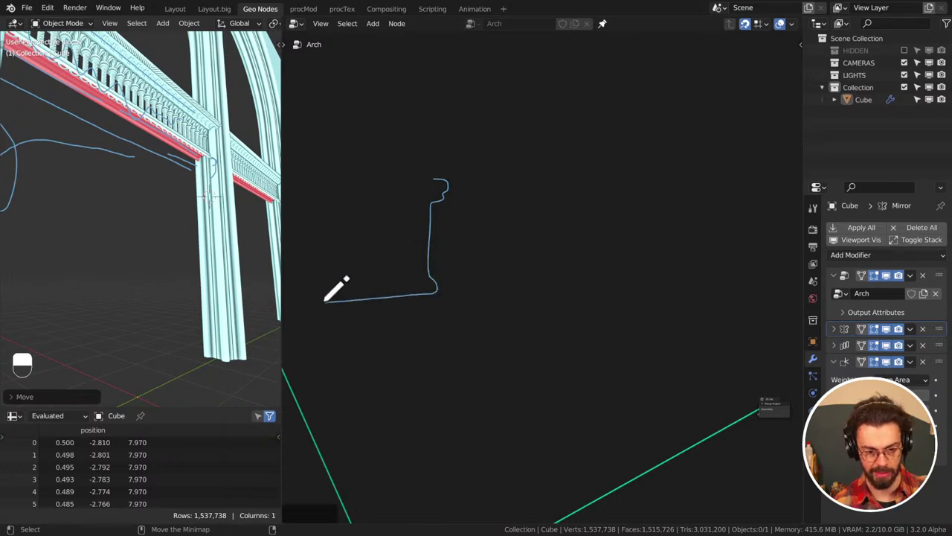
Draw a railing profile outline with curled top, tall edge and long base as an annotation
key(d)
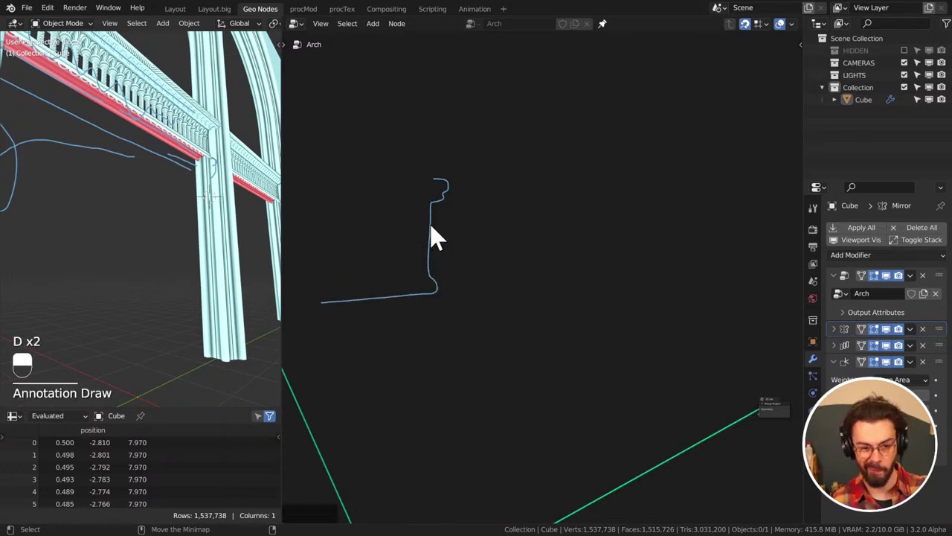
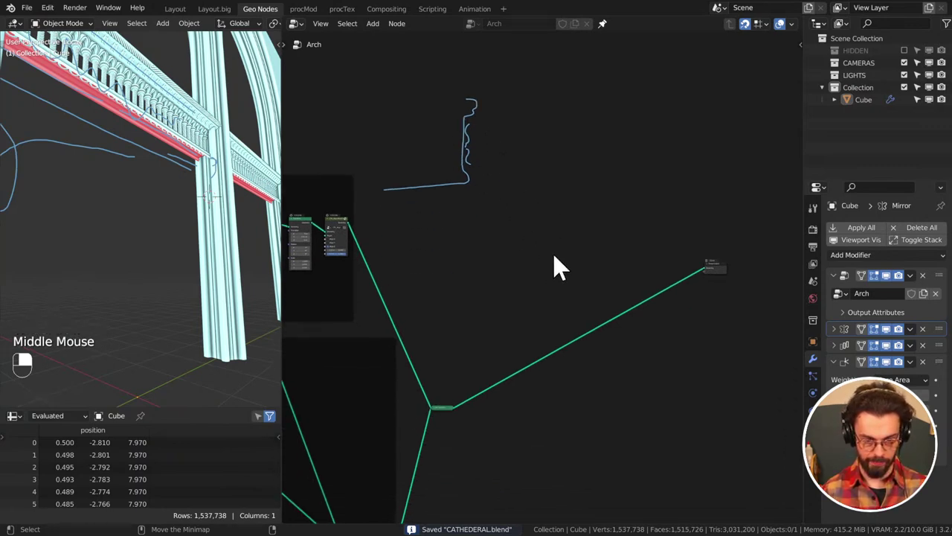
Box-select the HAND RAIL Profile, Float Curve, Multiply, Divide and Combine XYZ nodes for isolating
scroll(down, 3)
middle_click(512, 356)
middle_click(568, 284)
scroll(up, 3)
drag(355, 257, 661, 342)
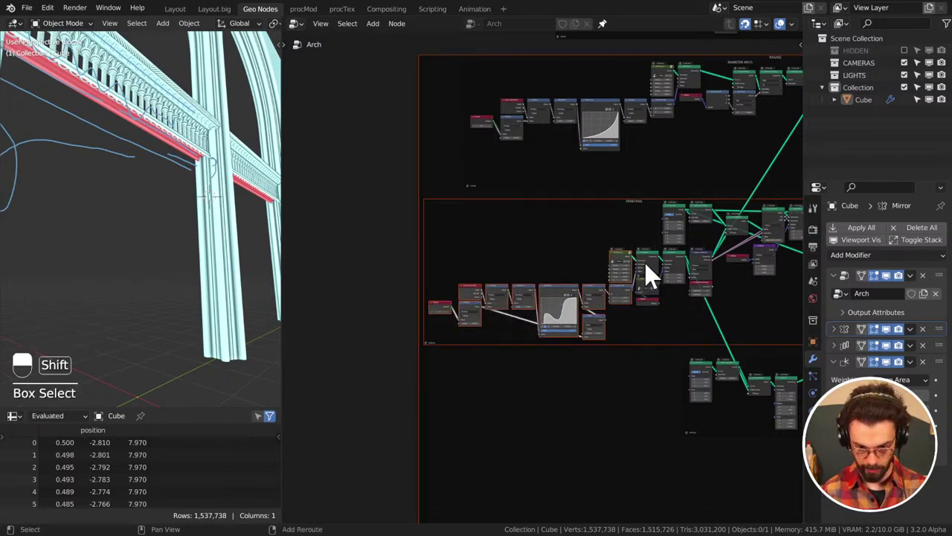
drag(444, 315, 447, 270)
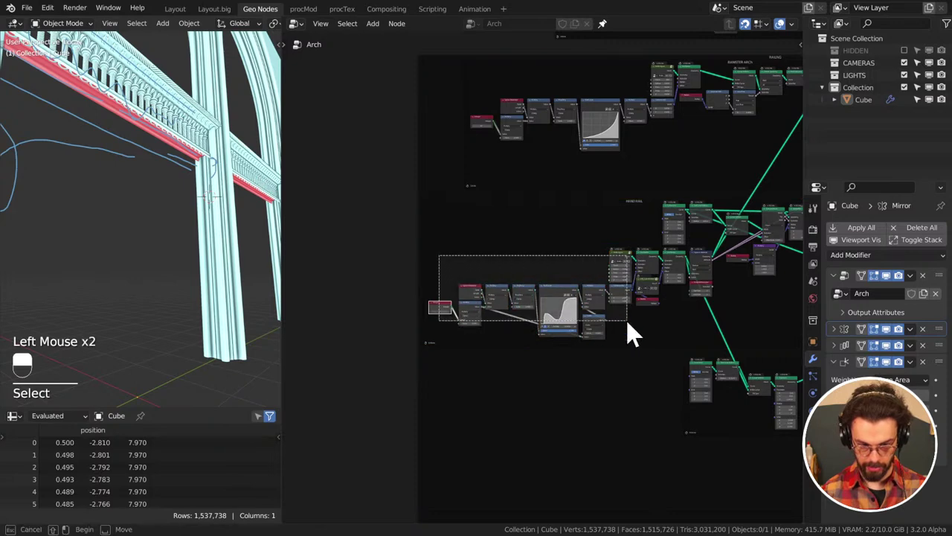
scroll(up, 3)
middle_click(653, 282)
scroll(up, 3)
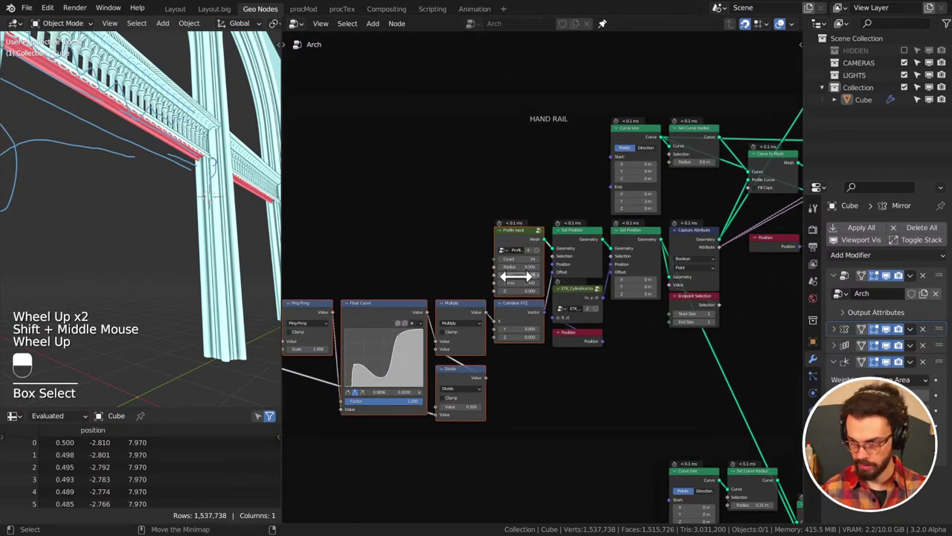
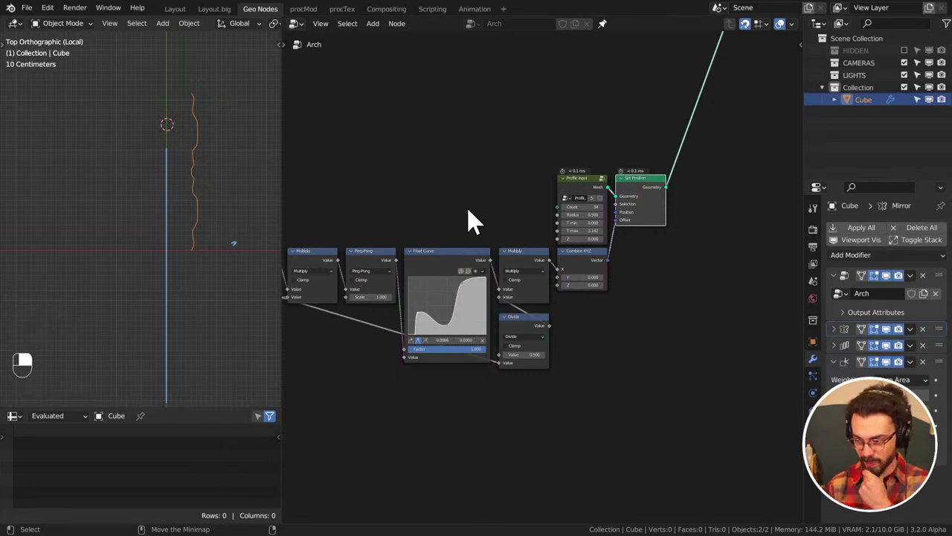
Set Profile Radius 0, drop the Divide node, Multiply 1.460, shaping the Float Curve into one rounded hump
middle_click(543, 198)
scroll(up, 3)
click(529, 147)
click(632, 148)
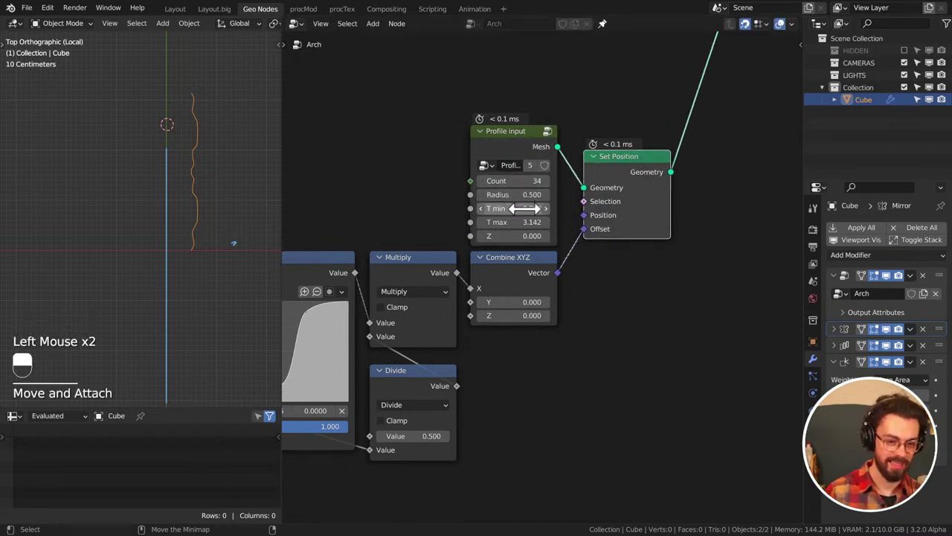
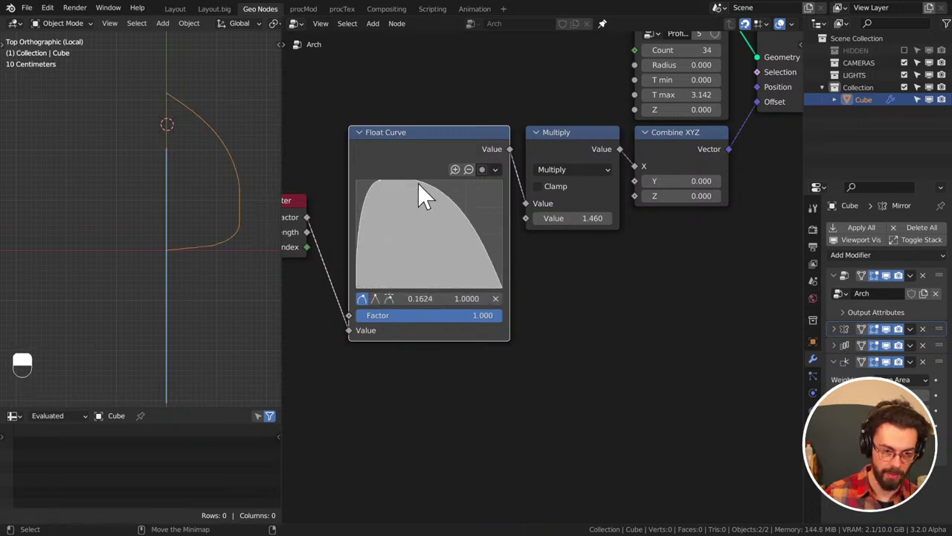
Sculpt the Float Curve into a tall peak and smaller second bump using Auto and Vector handles
click(425, 192)
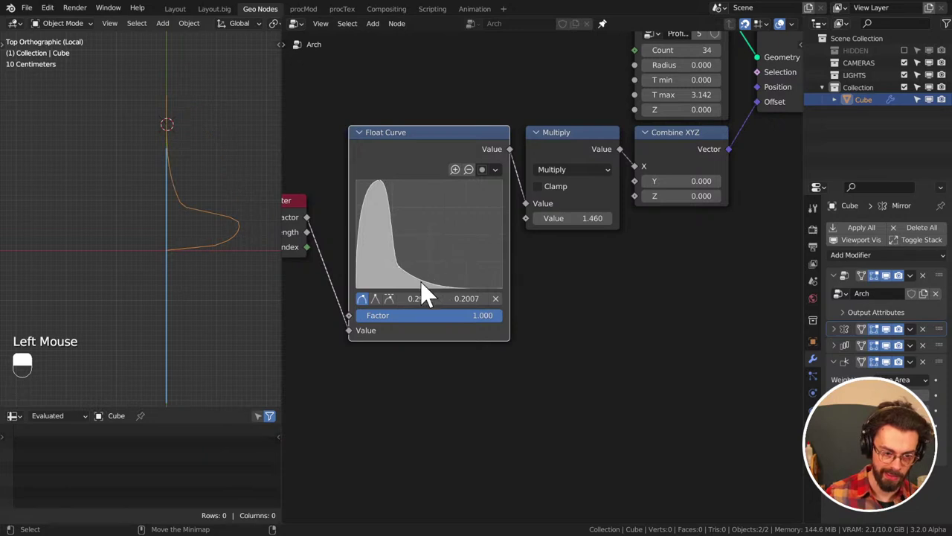
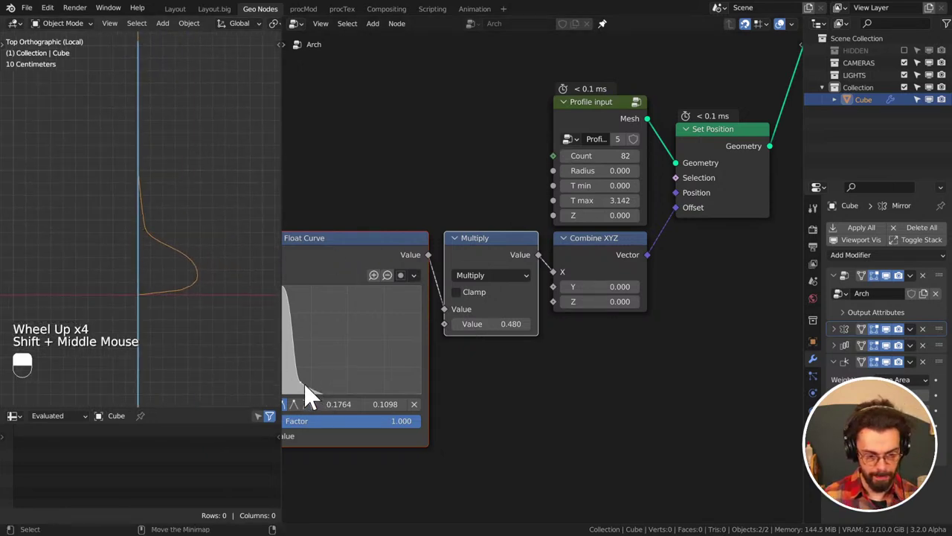
click(311, 396)
click(299, 419)
middle_click(369, 362)
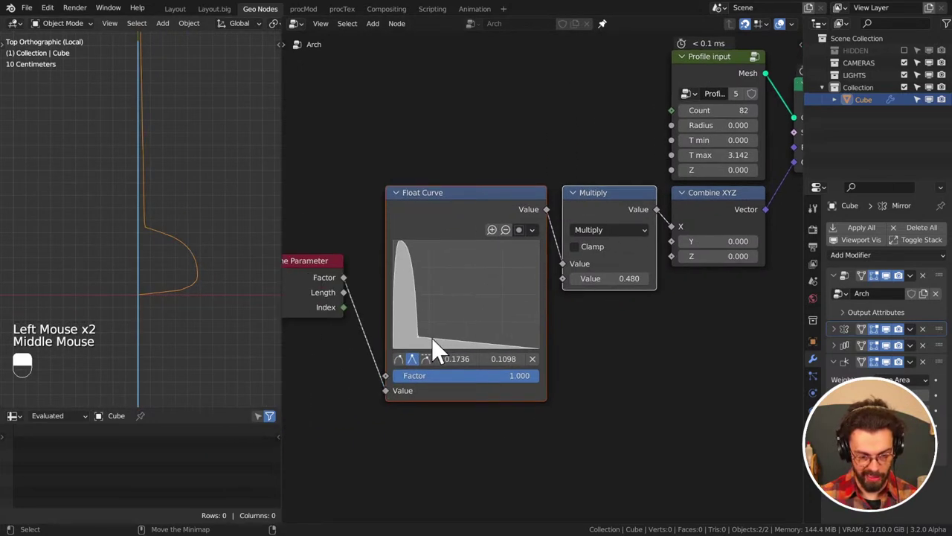
click(439, 348)
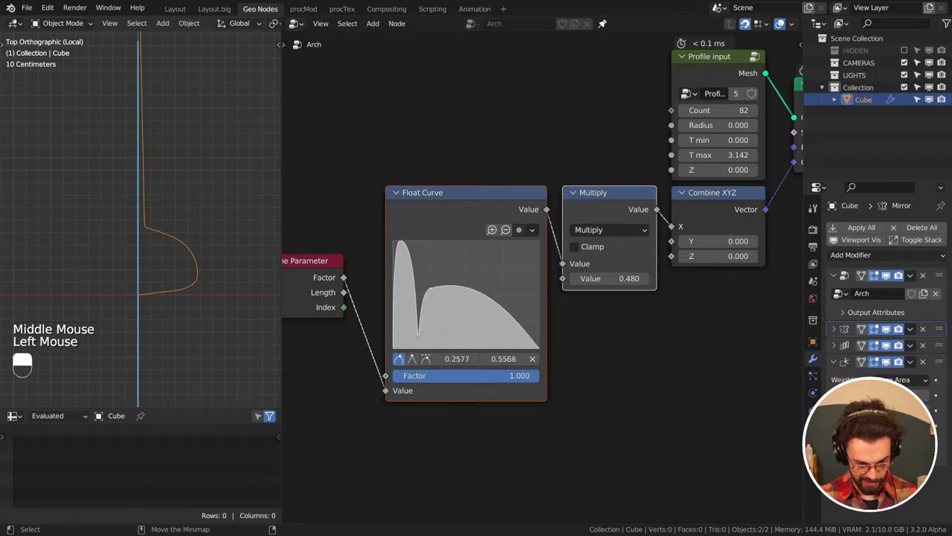
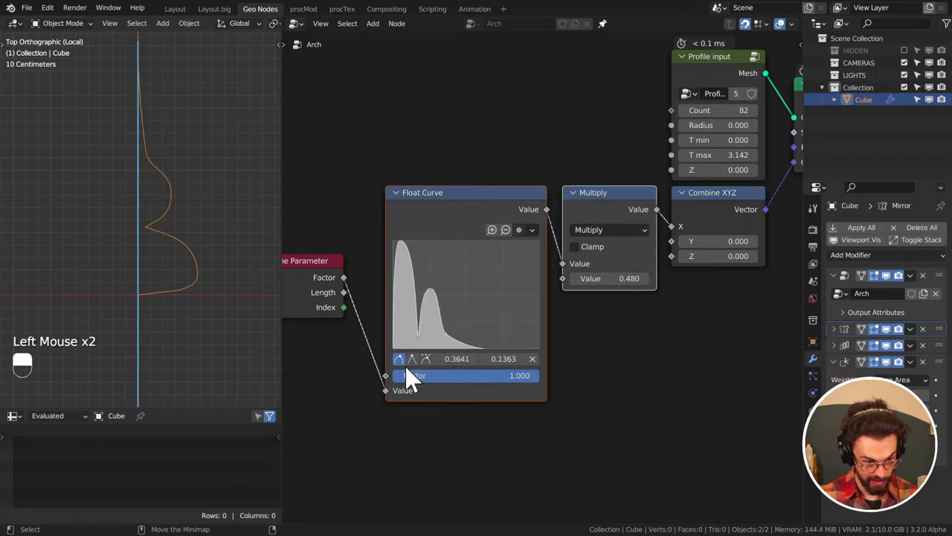
click(419, 373)
click(455, 346)
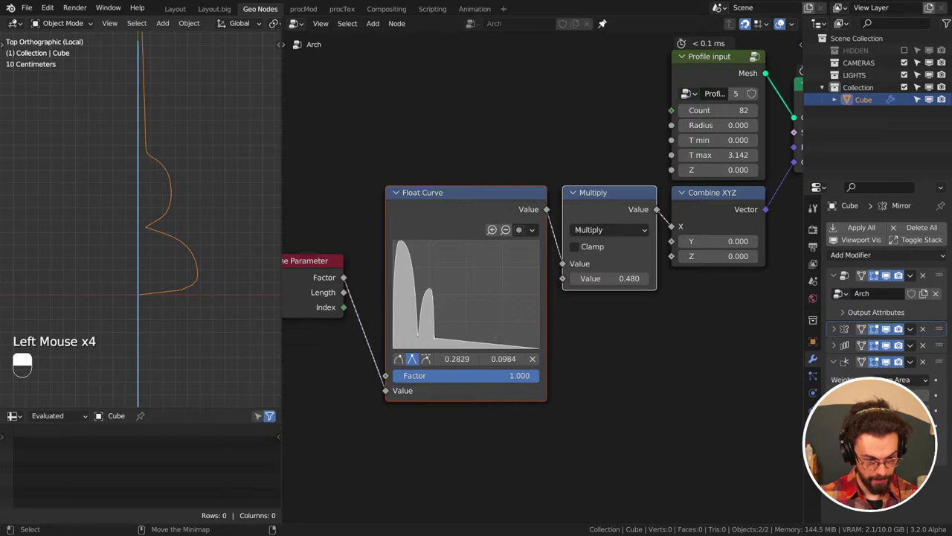
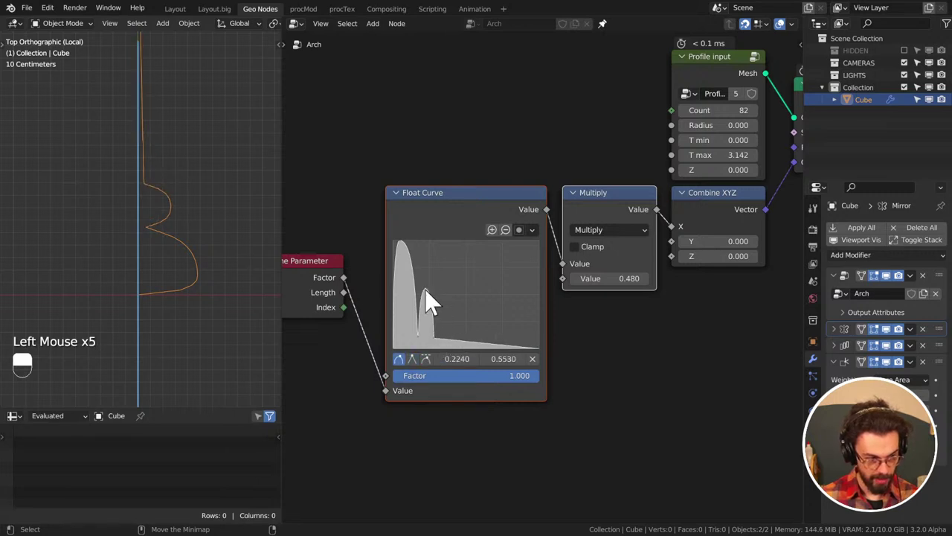
click(425, 347)
click(414, 347)
click(442, 347)
click(434, 301)
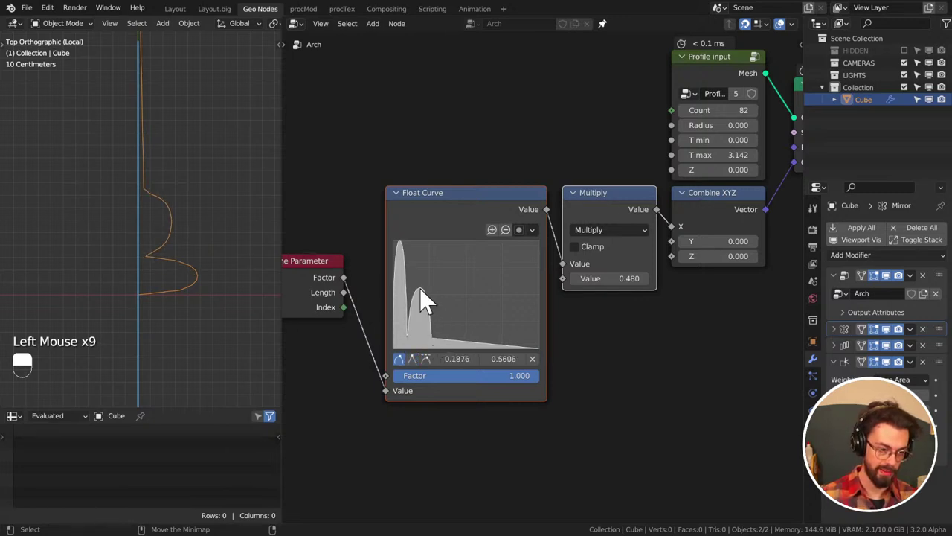
Add a point near the curve's right end and sharpen it into a raised end bump
scroll(down, 3)
middle_click(203, 221)
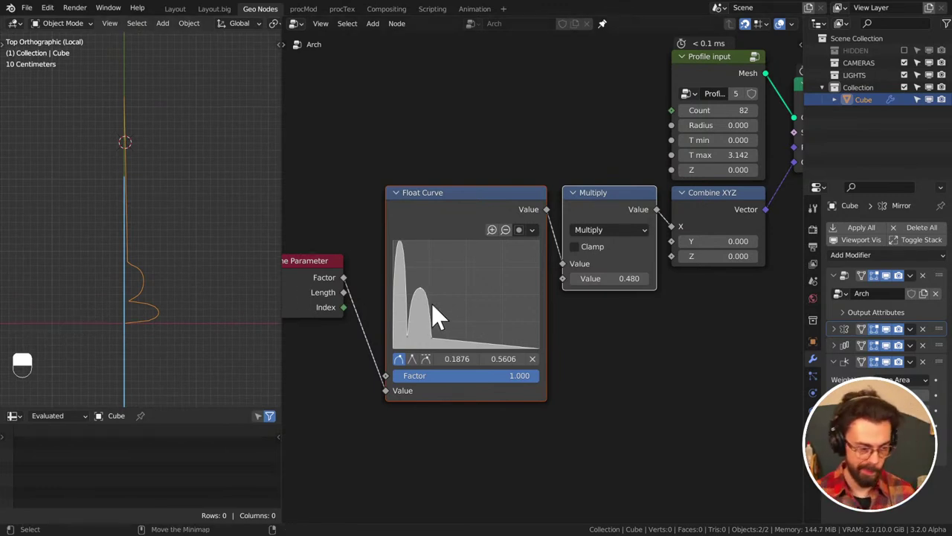
click(491, 355)
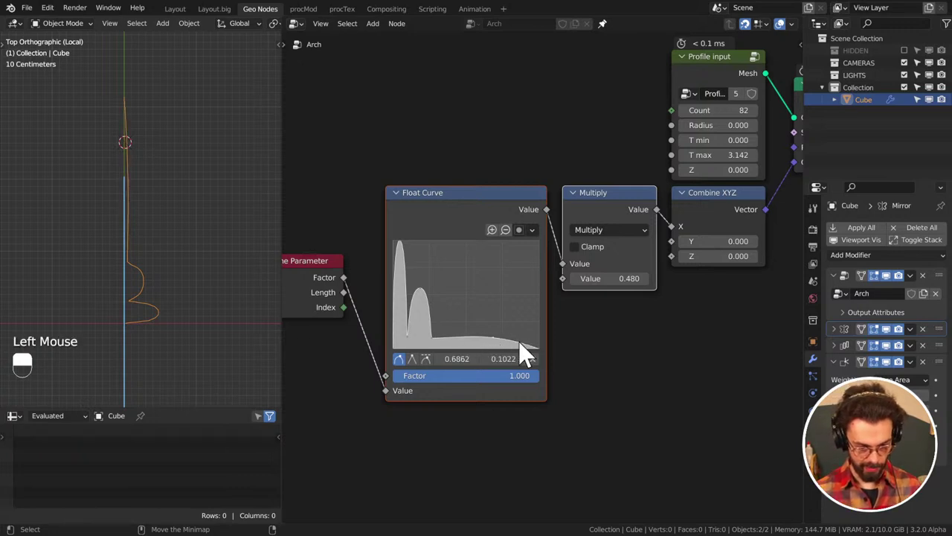
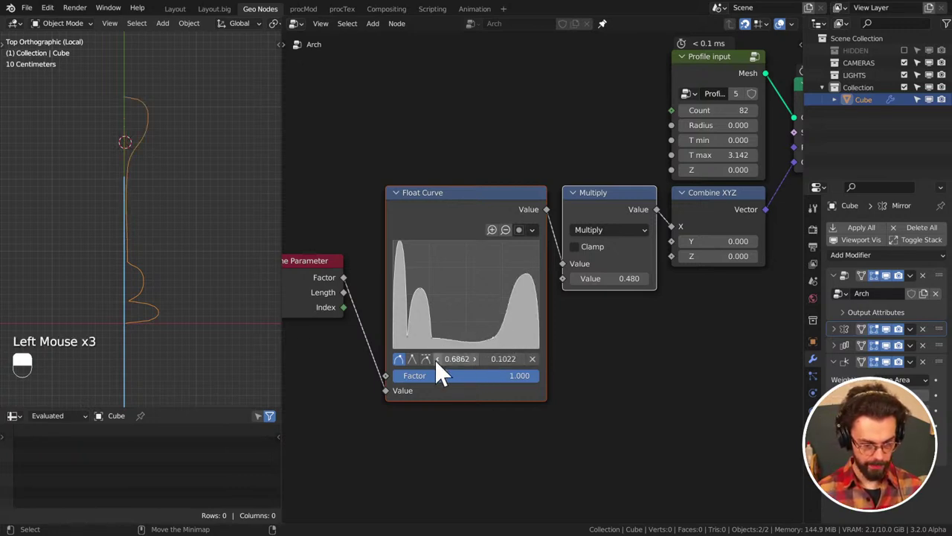
click(422, 374)
click(535, 282)
click(498, 353)
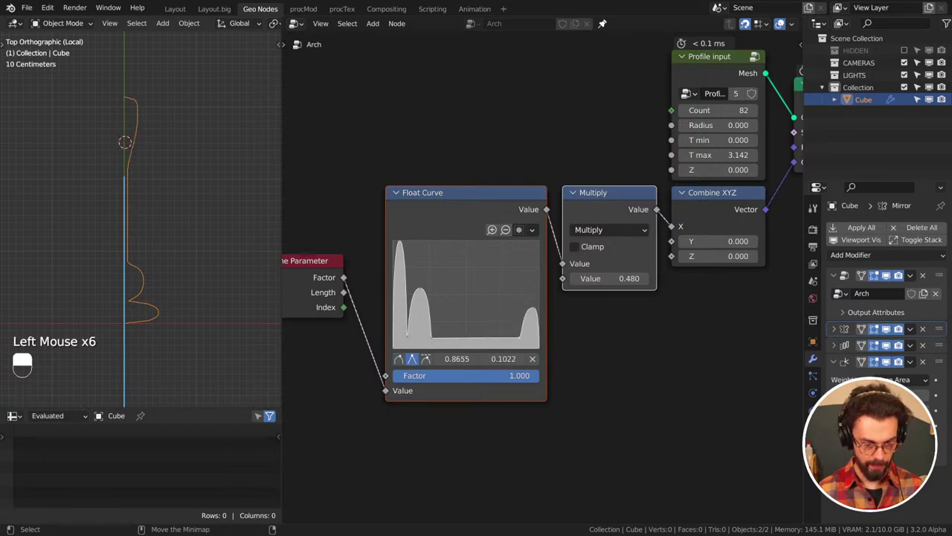
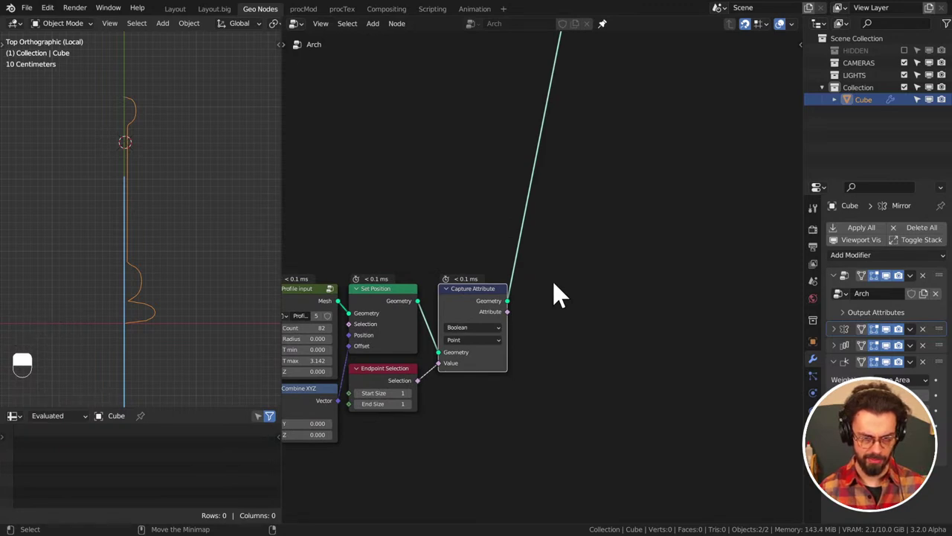
Add a Curve to Mesh node and feed the captured profile into its Profile Curve input
key(shift+a)
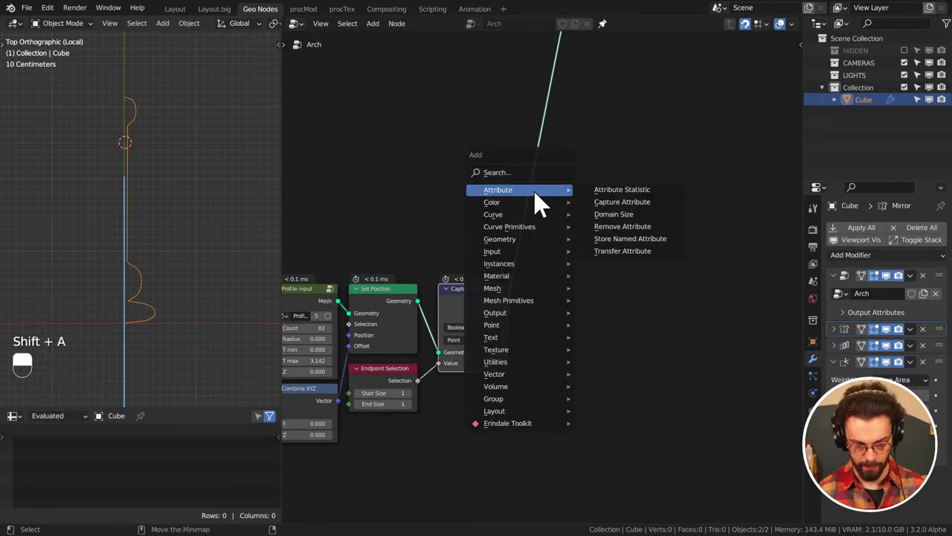
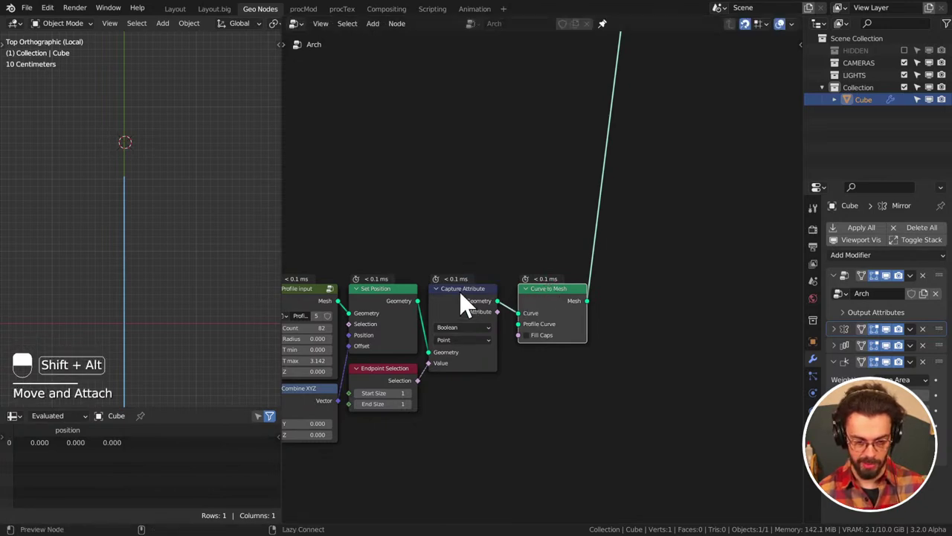
drag(533, 178, 553, 303)
key(shift+a)
key(ctrl+x)
click(552, 303)
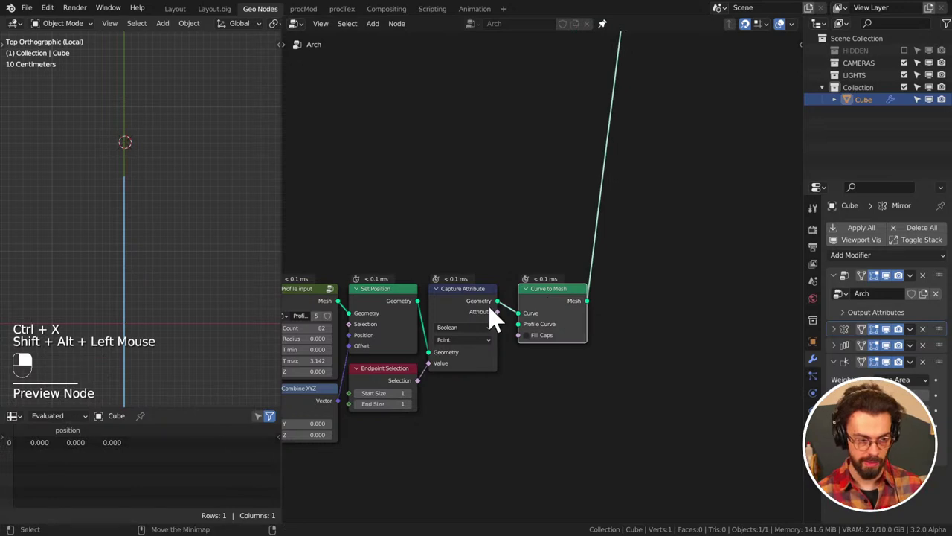
middle_click(636, 314)
click(555, 298)
Add a one-metre Curve Line as the sweep path into Curve to Mesh's Curve input
key(alt+s)
middle_click(545, 150)
click(600, 218)
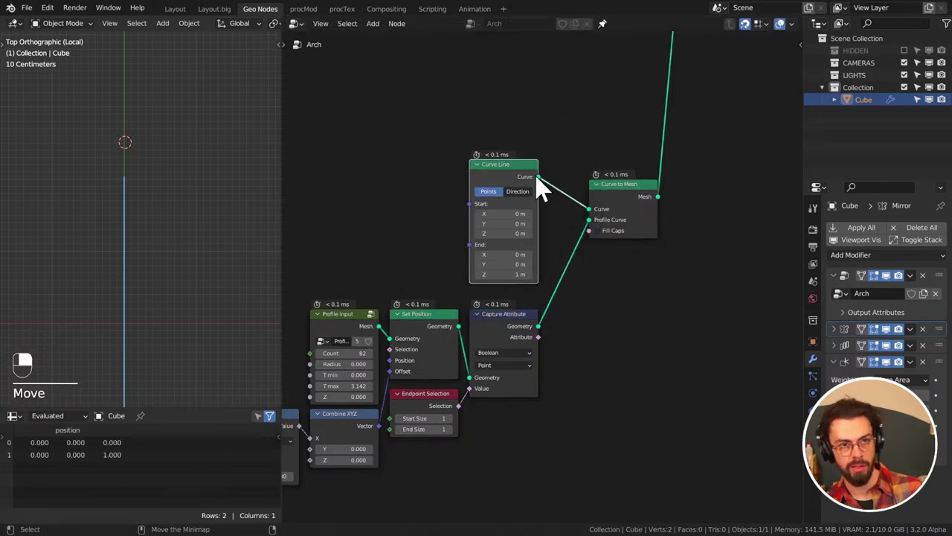
click(511, 177)
key(x)
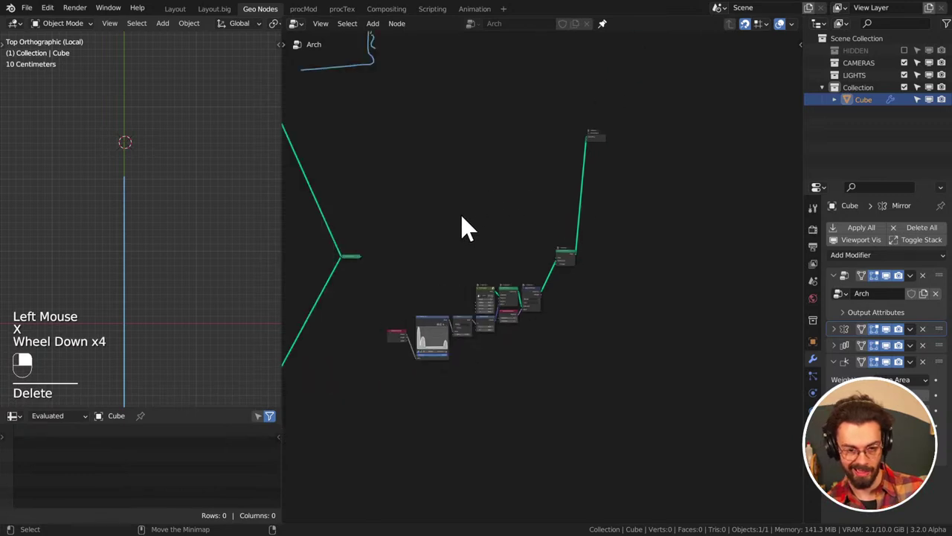
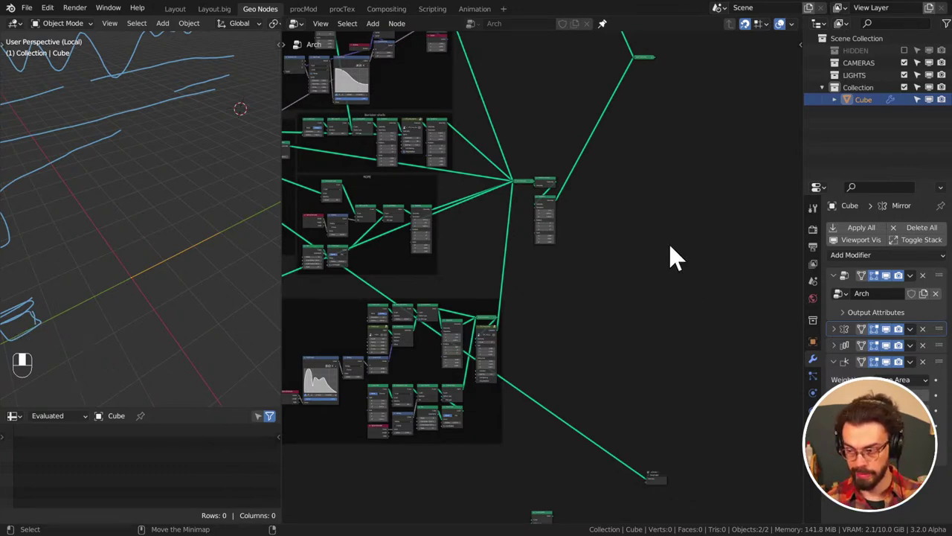
Insert a Transform node between Capture Attribute and the Profile Curve input with Y and Z rotation
drag(672, 257, 42, 13)
key(shift+a)
drag(42, 14, 56, 14)
middle_click(57, 14)
drag(57, 19, 691, 181)
drag(691, 181, 628, 180)
scroll(up, 3)
drag(627, 180, 619, 223)
drag(618, 223, 599, 150)
drag(599, 149, 269, 279)
Wire Curve to Mesh to the group output, its curve fed from the framed network above
click(604, 331)
drag(638, 207, 269, 279)
key(ctrl+x)
middle_click(622, 271)
scroll(down, 3)
middle_click(187, 275)
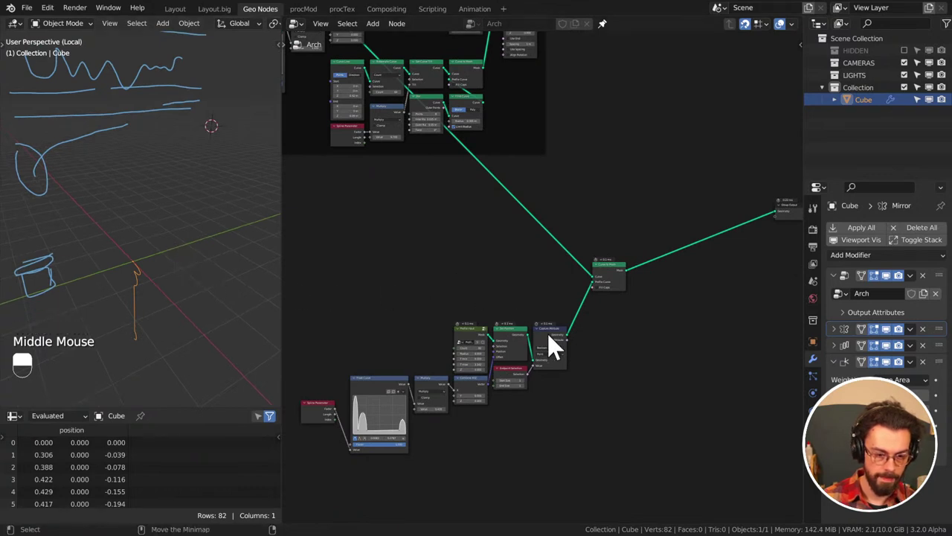
drag(558, 343, 619, 285)
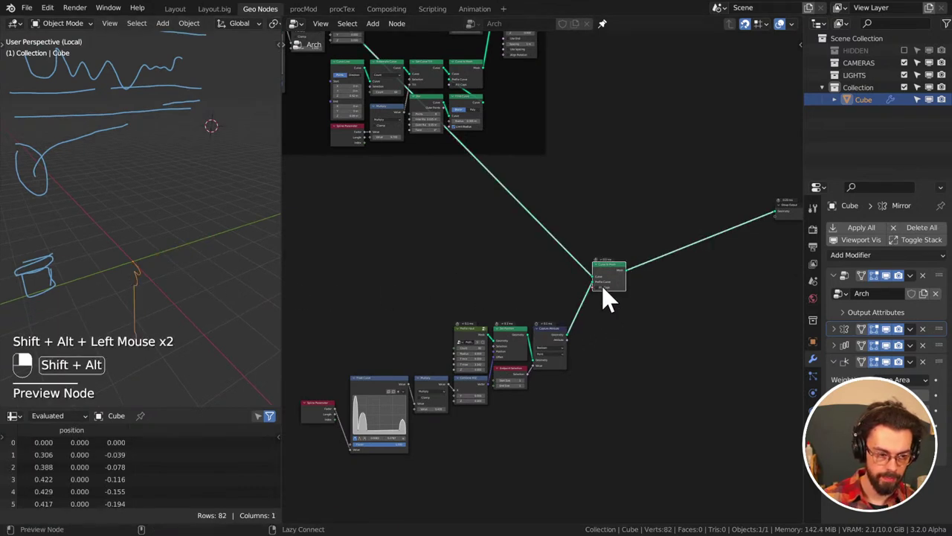
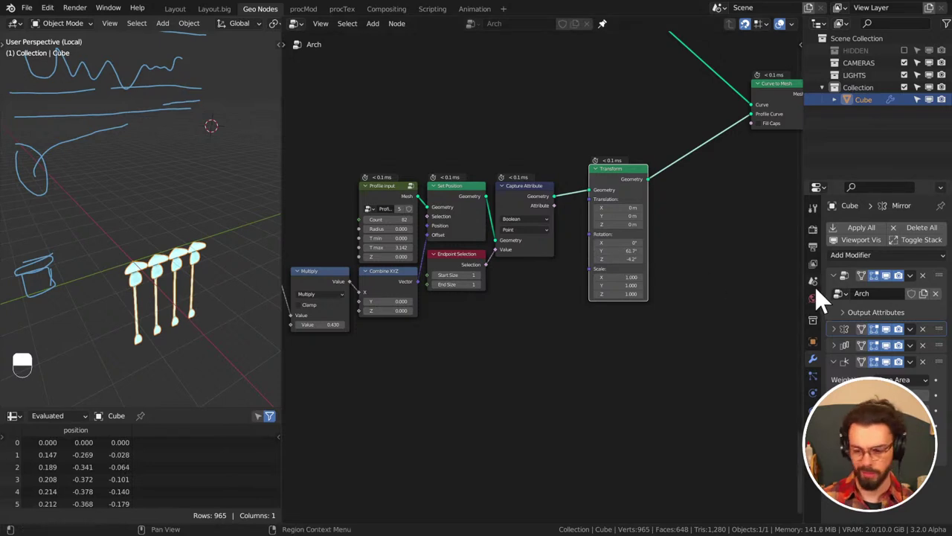
Hide the later modifiers in the viewport and dissolve the profile rotation node, keeping its link
click(892, 339)
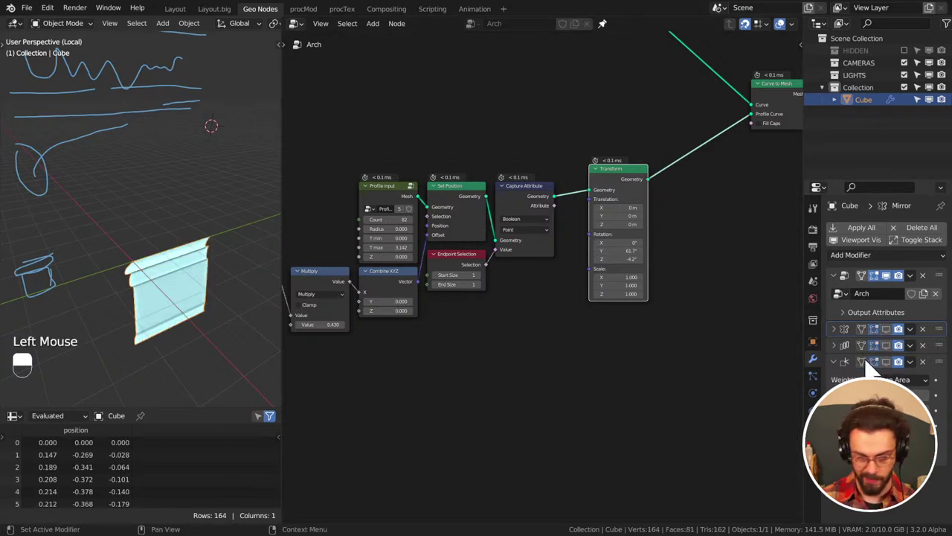
middle_click(667, 242)
click(629, 235)
key(ctrl+x)
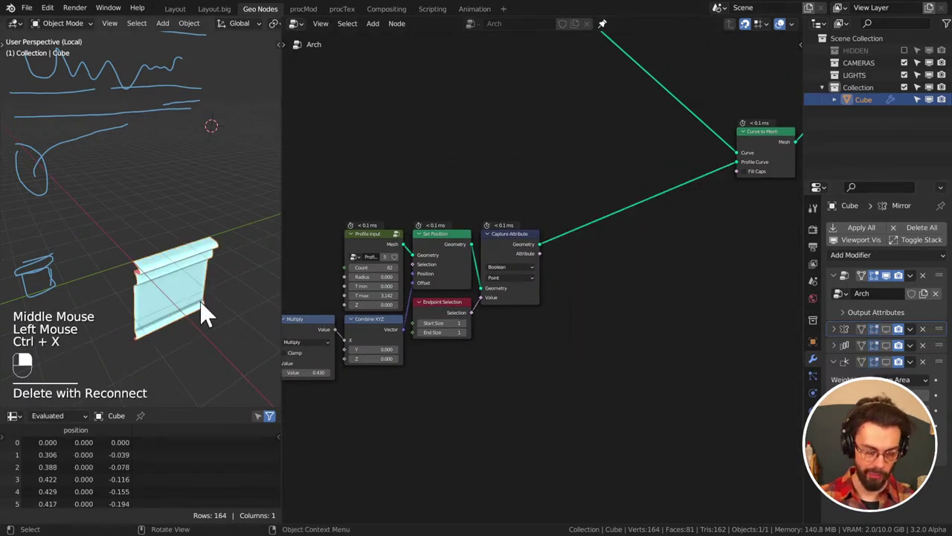
Add a Set Curve Radius node and wire it into Curve to Mesh's Curve input
middle_click(505, 322)
middle_click(570, 347)
middle_click(585, 221)
key(shift+a)
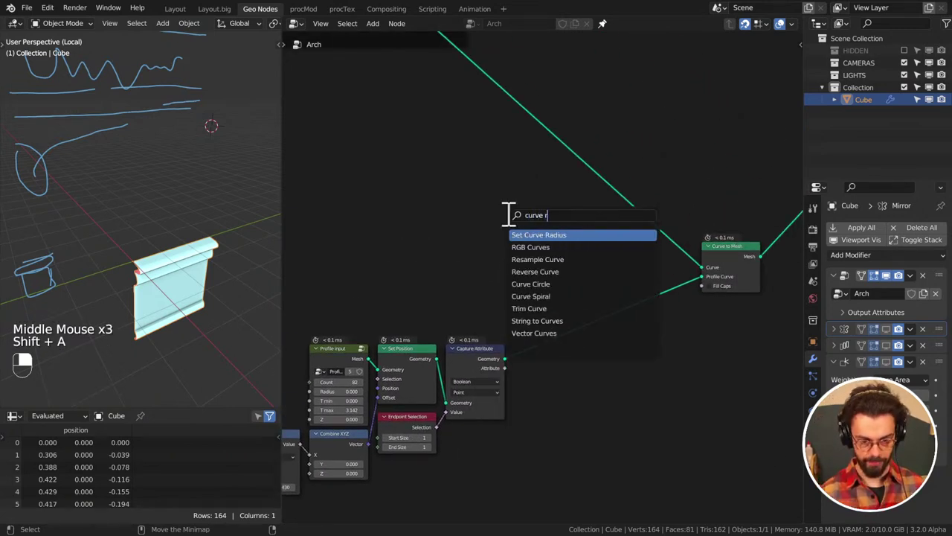
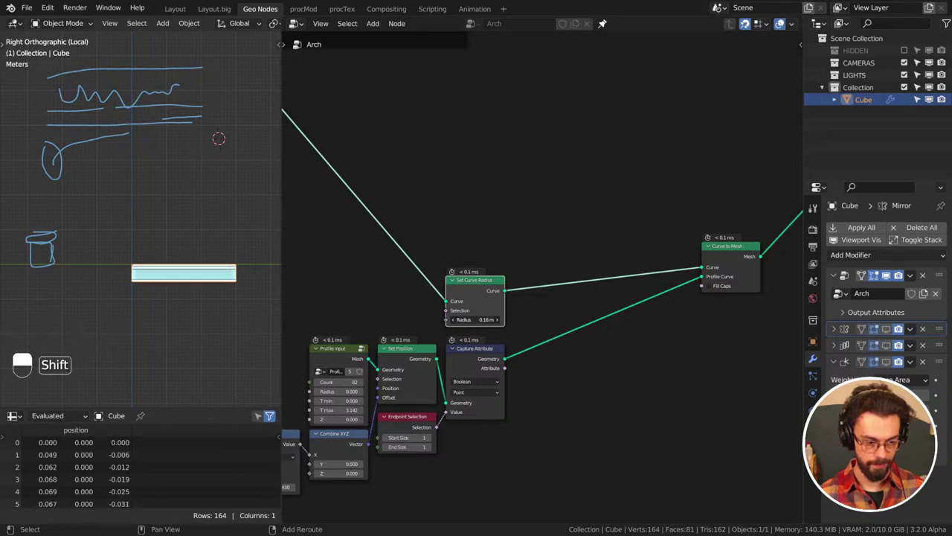
click(555, 265)
drag(556, 265, 451, 296)
scroll(up, 3)
Seat the Set Curve Radius node on the sweep path and set its radius to 0.16 m
middle_click(582, 322)
drag(584, 366, 458, 277)
key(g)
key(g)
click(451, 295)
double_click(539, 298)
click(456, 297)
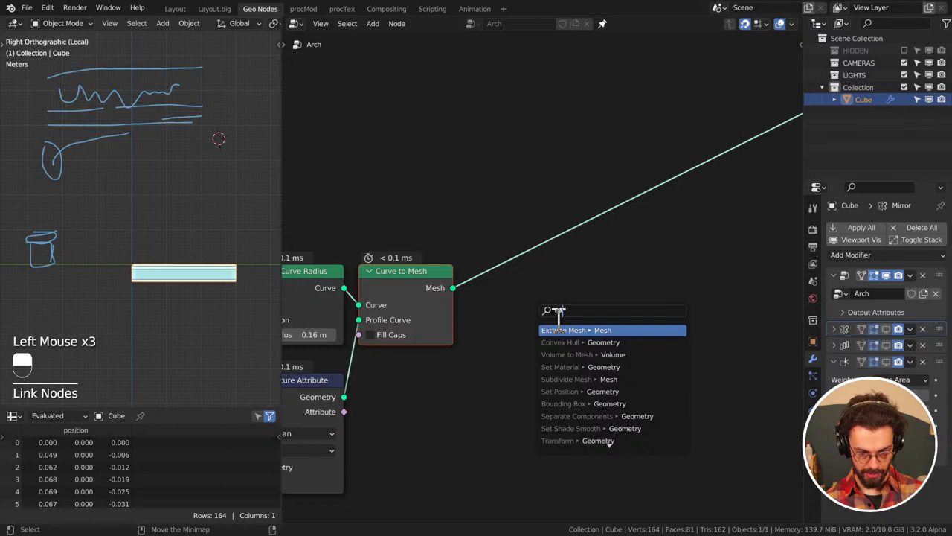
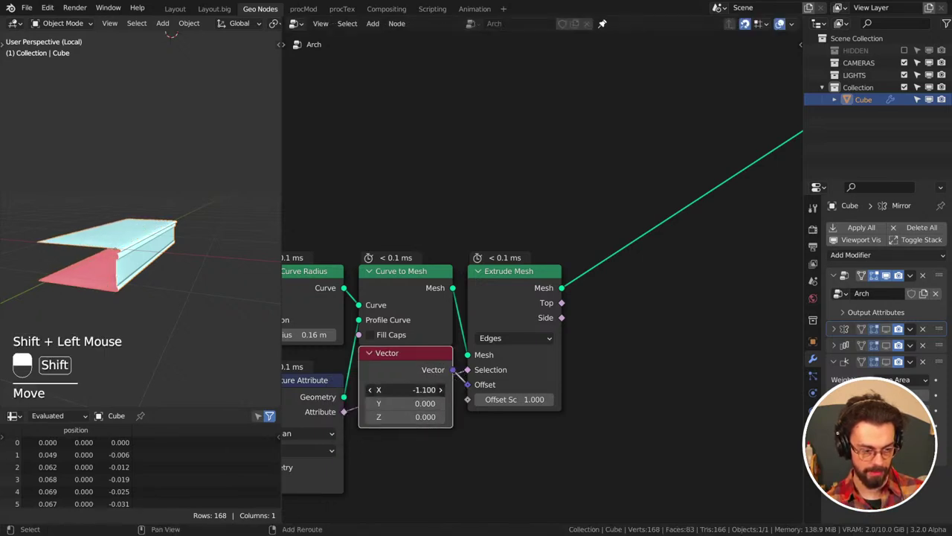
Orbit around the arch model to check the lowered arcade, then grab the Vector offset node to reposition it
middle_click(160, 335)
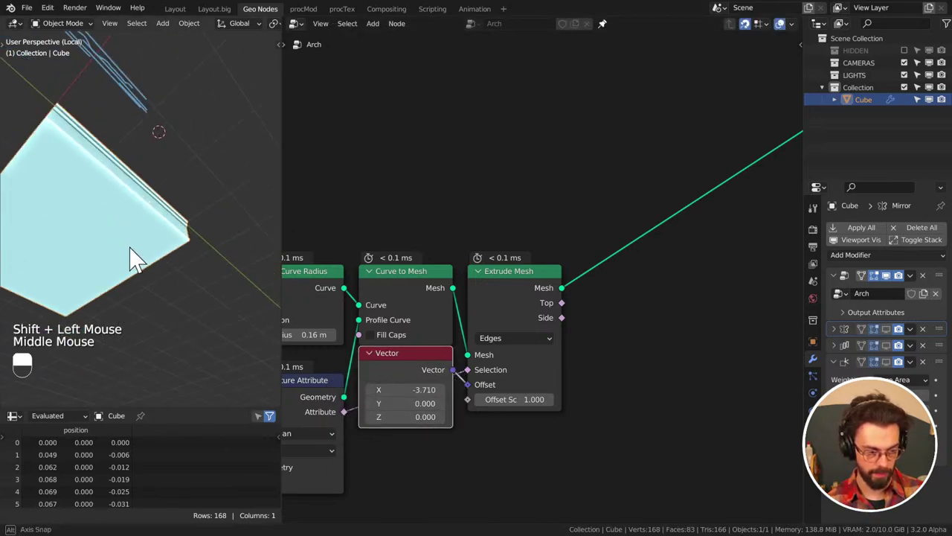
middle_click(213, 264)
scroll(down, 3)
middle_click(190, 293)
middle_click(150, 258)
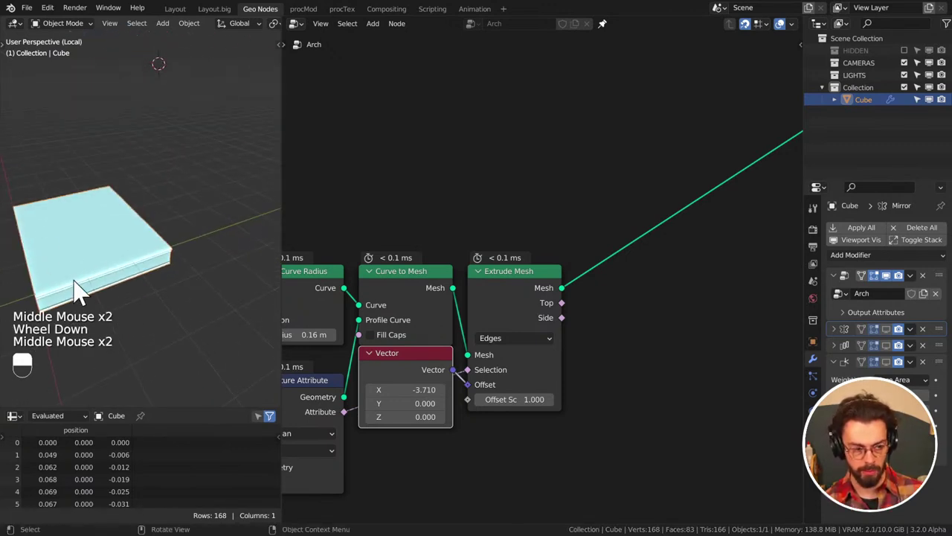
middle_click(155, 274)
click(394, 388)
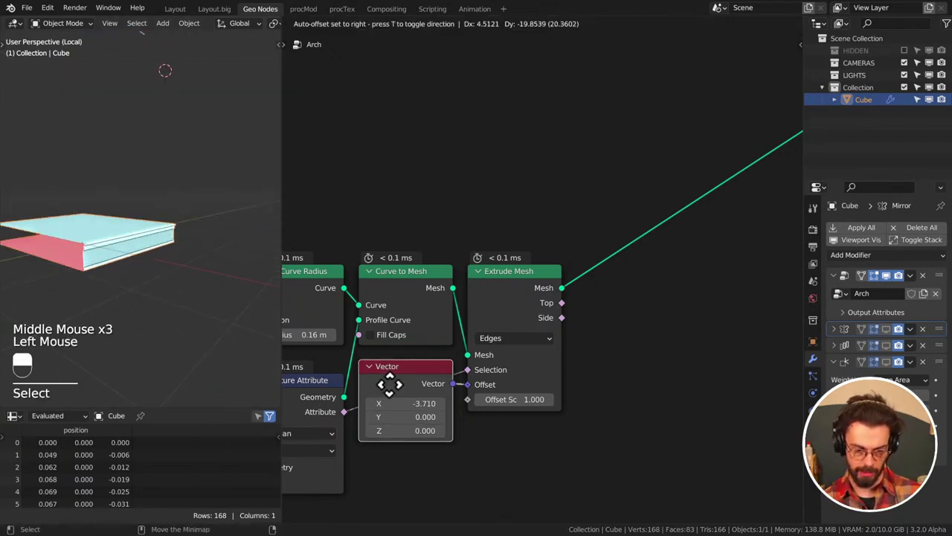
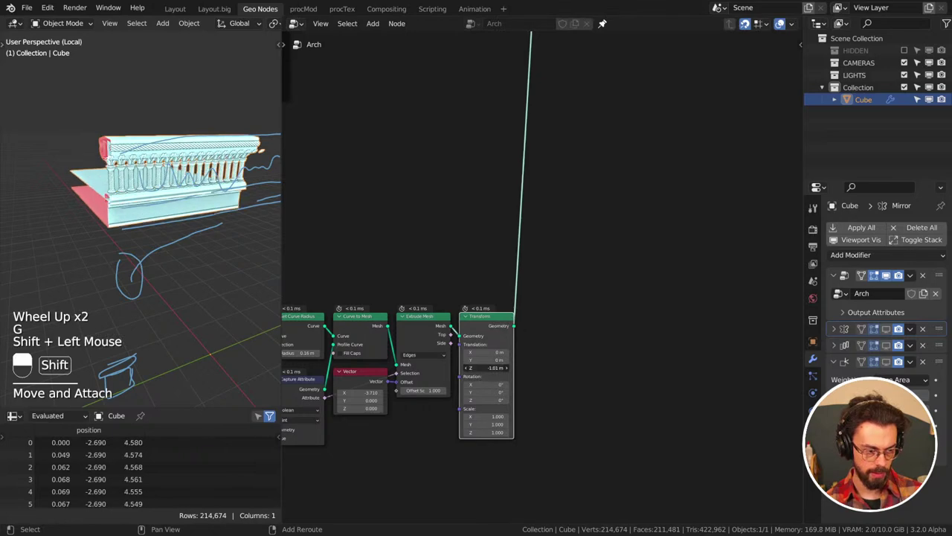
Orbit in close to the arcade columns, then back out to an overall view of the arcade
middle_click(149, 275)
scroll(up, 3)
middle_click(260, 221)
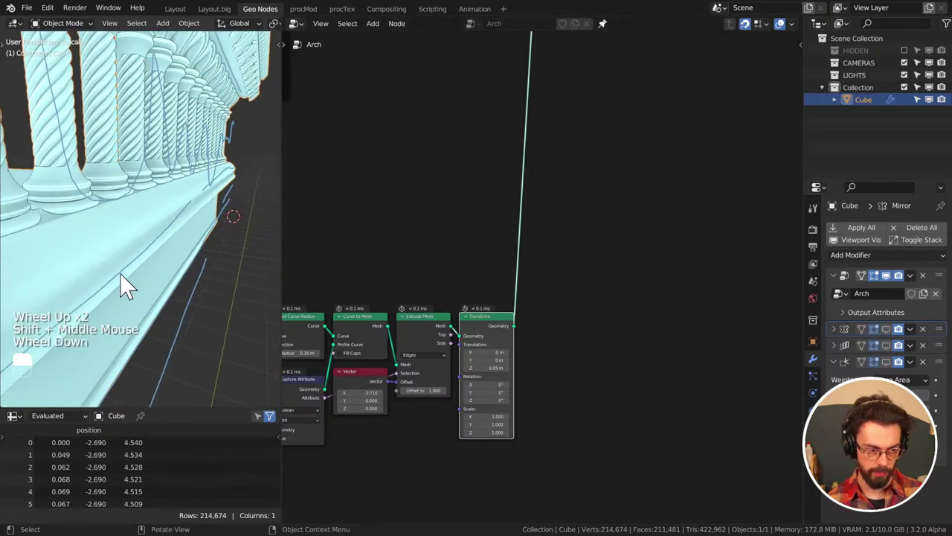
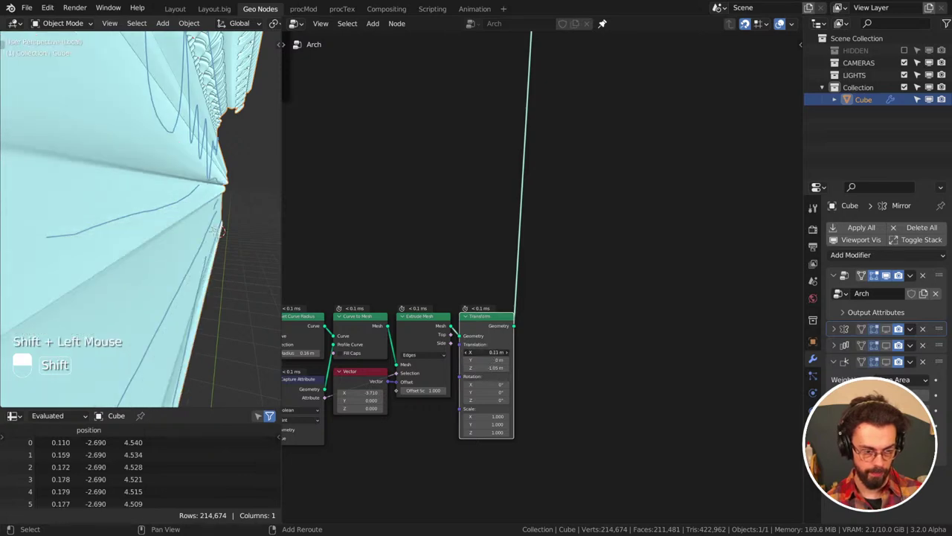
scroll(down, 3)
middle_click(190, 264)
middle_click(192, 267)
scroll(down, 3)
middle_click(180, 266)
middle_click(126, 261)
middle_click(165, 258)
Save the CATHEDRAL file and pan the node tree view
key(ctrl+s)
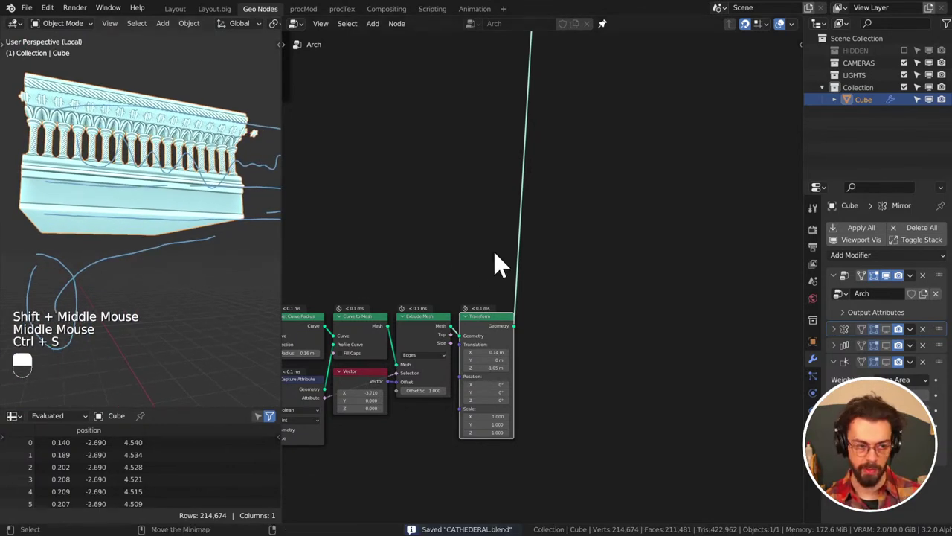
key(ctrl+s)
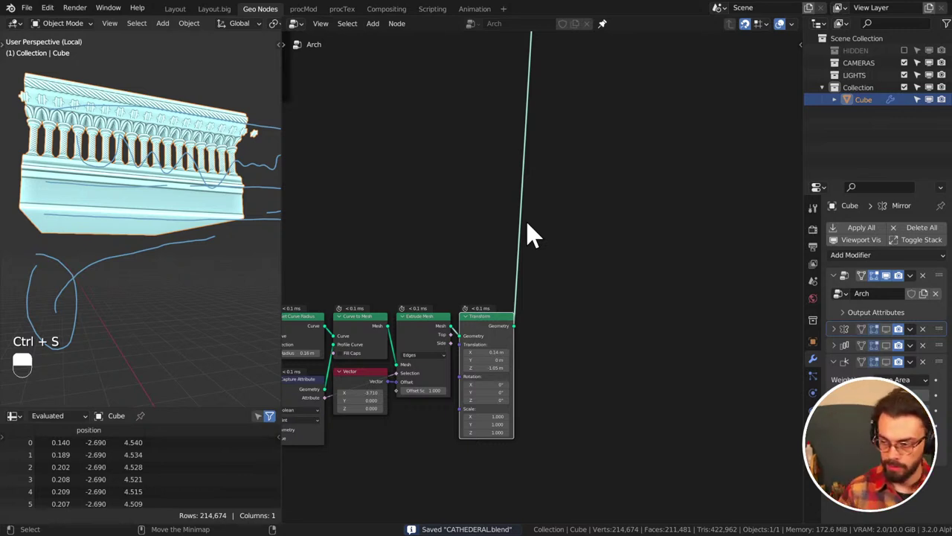
key(ctrl+s)
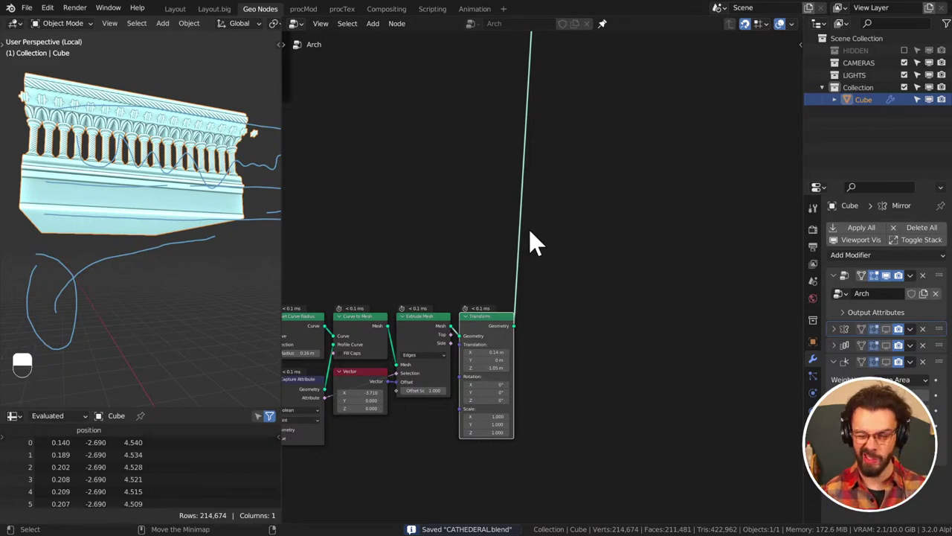
middle_click(558, 281)
key(d)
click(554, 317)
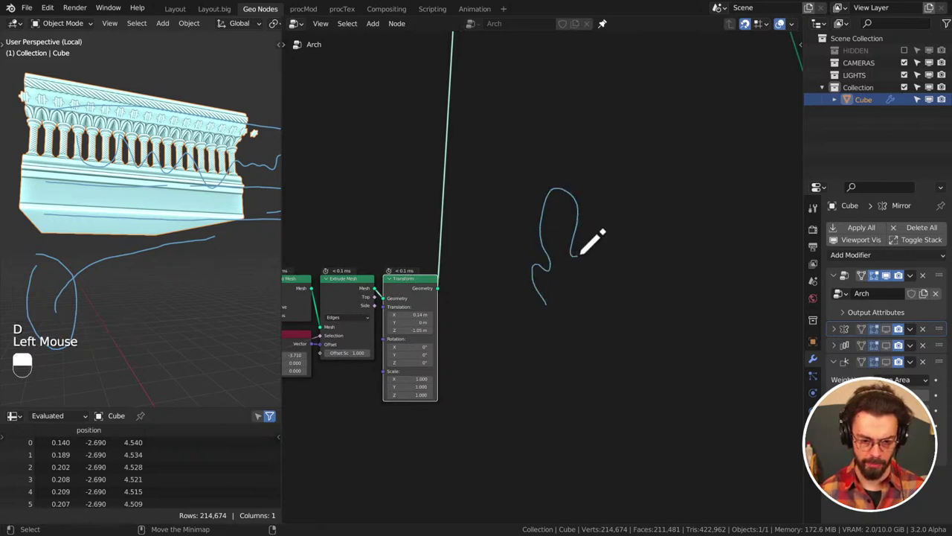
key(d)
key(d)
click(574, 314)
key(d)
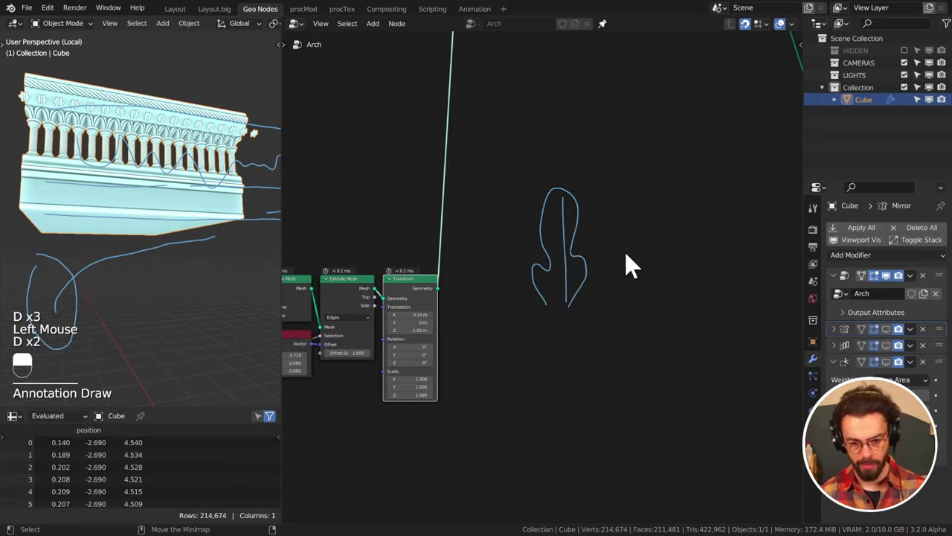
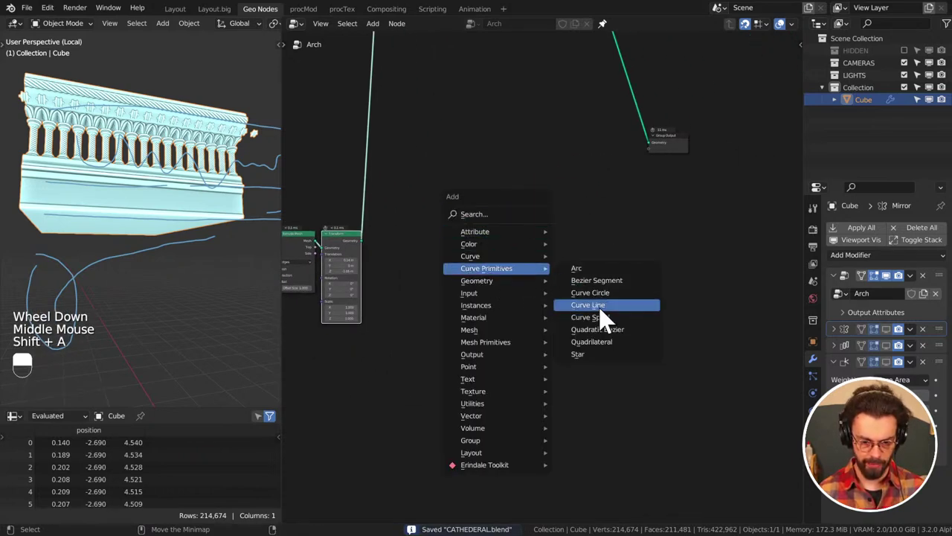
Place a new Curve Line node and connect it into Curve to Mesh, framing the view on it
drag(542, 246, 561, 252)
click(561, 252)
drag(502, 253, 518, 244)
key(KP_Decimal)
key(KP_7)
scroll(up, 3)
Link the Curve to Mesh output to Group Output, arrange the nodes and save the file
drag(558, 238, 548, 124)
drag(474, 230, 549, 124)
scroll(up, 3)
key(q)
key(shift+a)
key(g)
key(ctrl+s)
drag(611, 202, 518, 244)
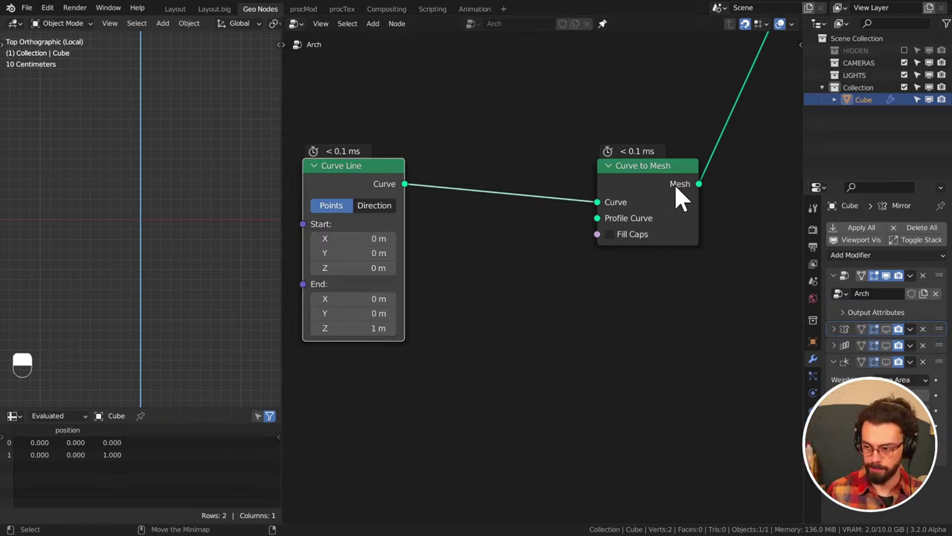
click(638, 179)
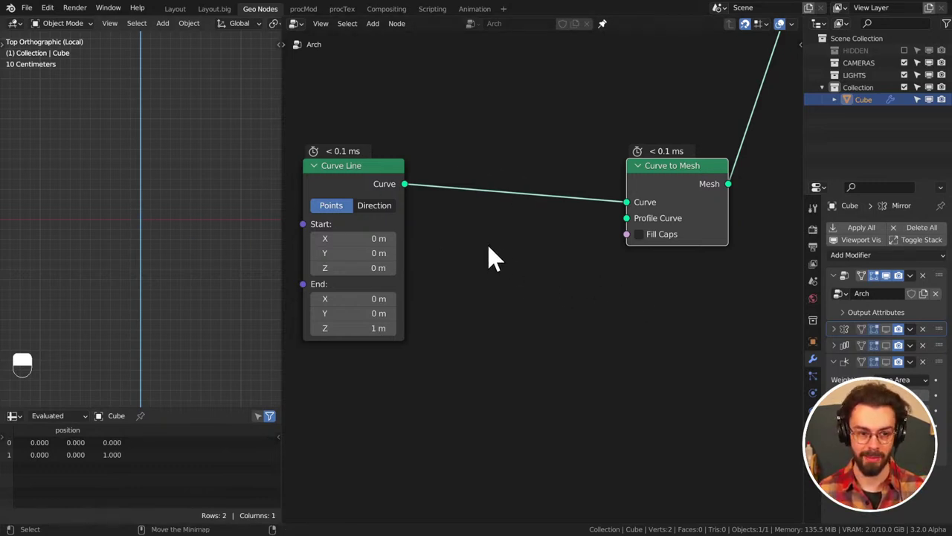
middle_click(500, 186)
click(728, 183)
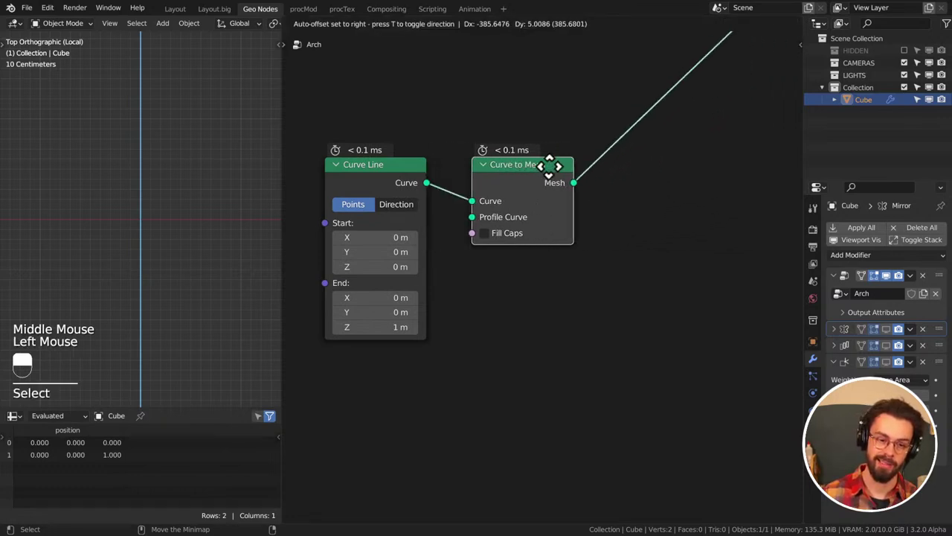
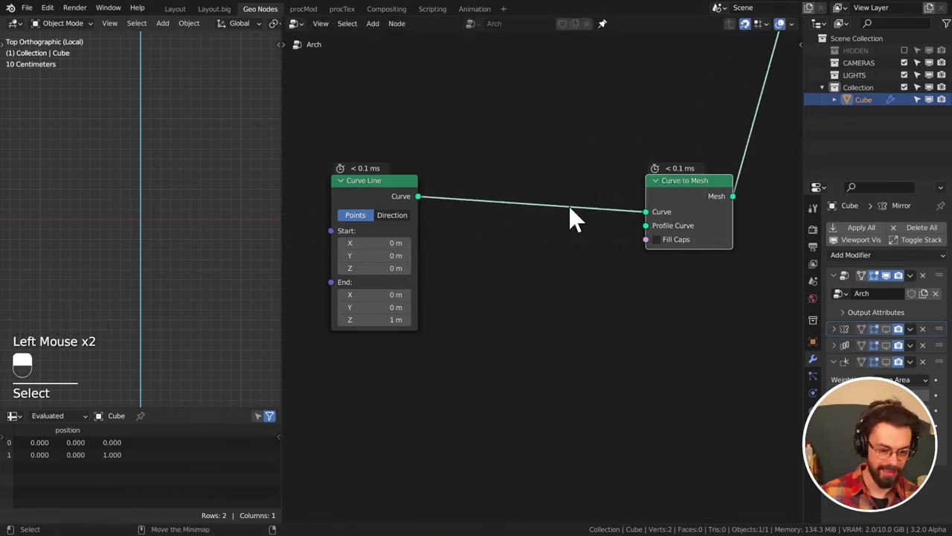
Duplicate the Curve Line node and connect the copy as the Profile Curve
key(shift+a)
click(387, 197)
right_click(387, 197)
key(shift+d)
click(535, 258)
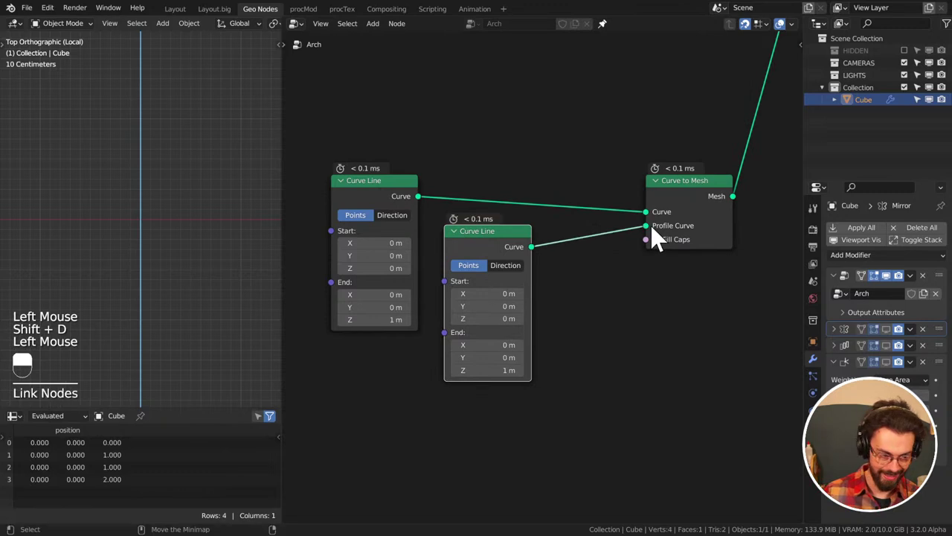
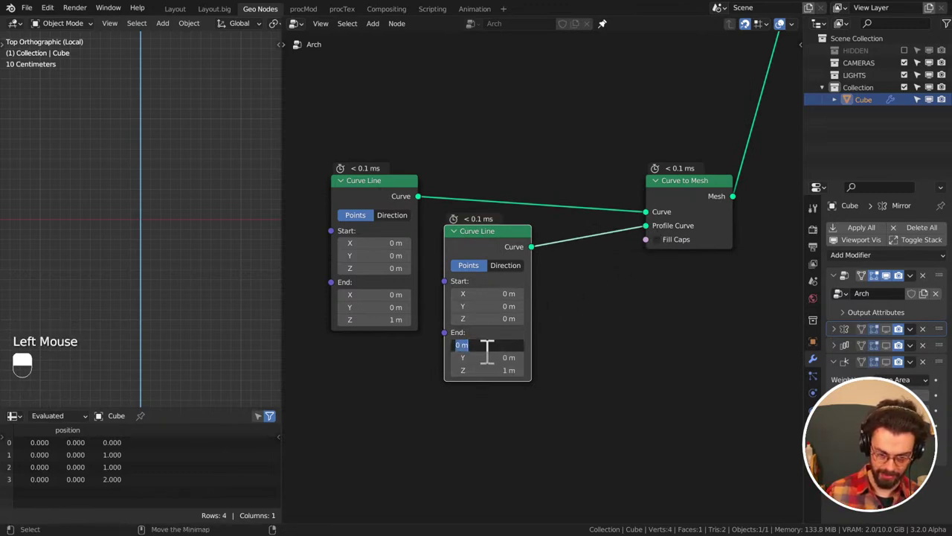
Set the profile line from X -0.3 to 0.3 m and the path end to Y 1 m, Z 0, checking the sweep in 3D
key(Tab)
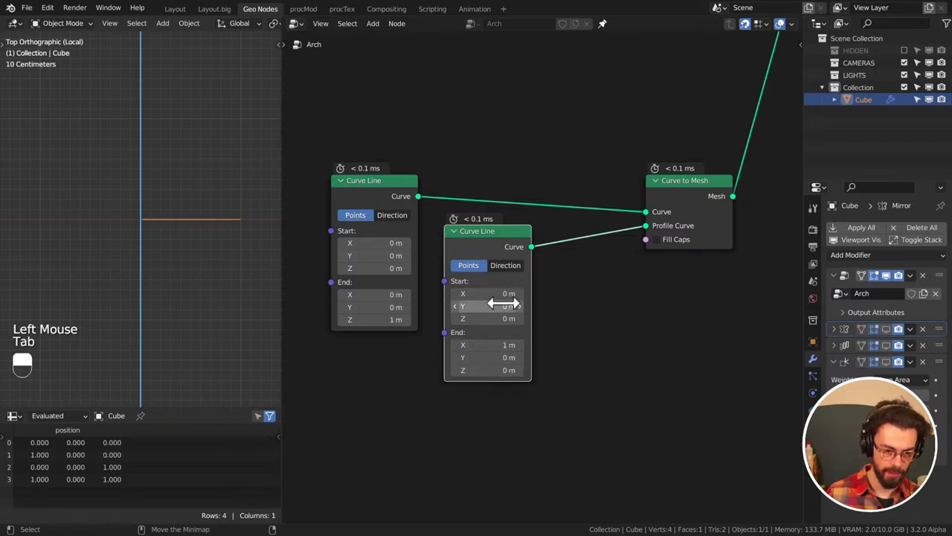
middle_click(168, 228)
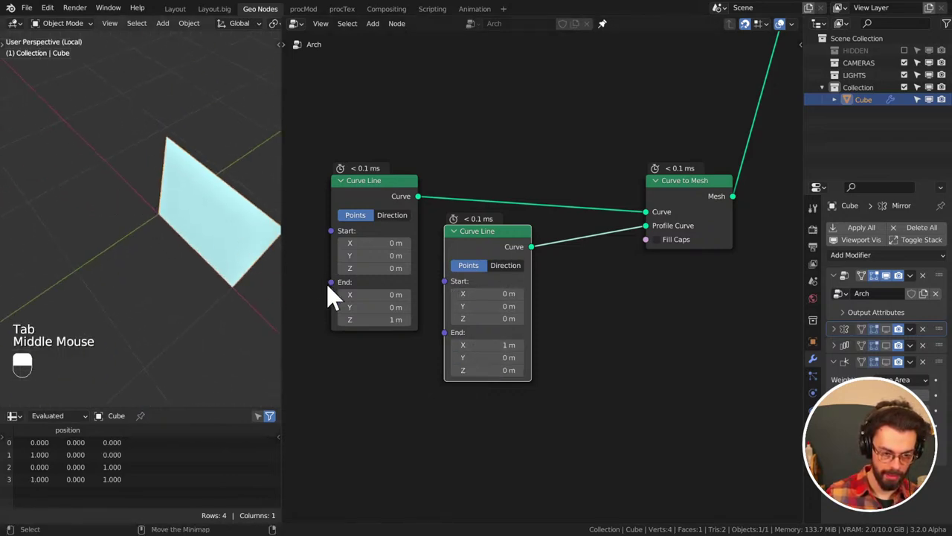
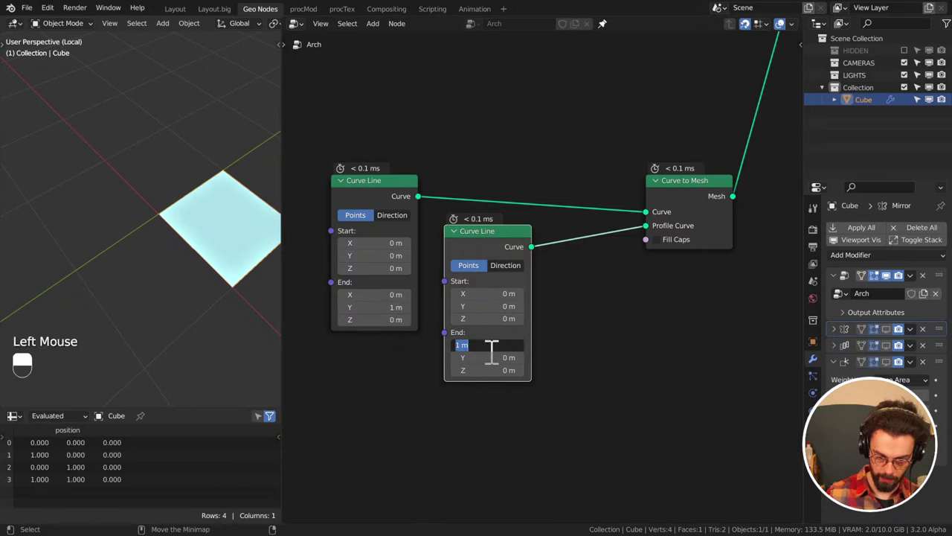
key(shift+Tab)
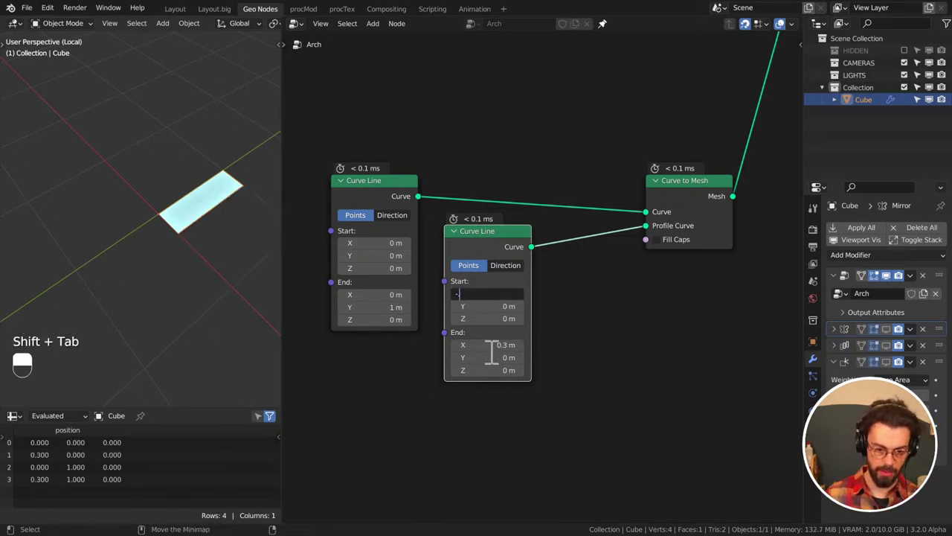
key(KP_7)
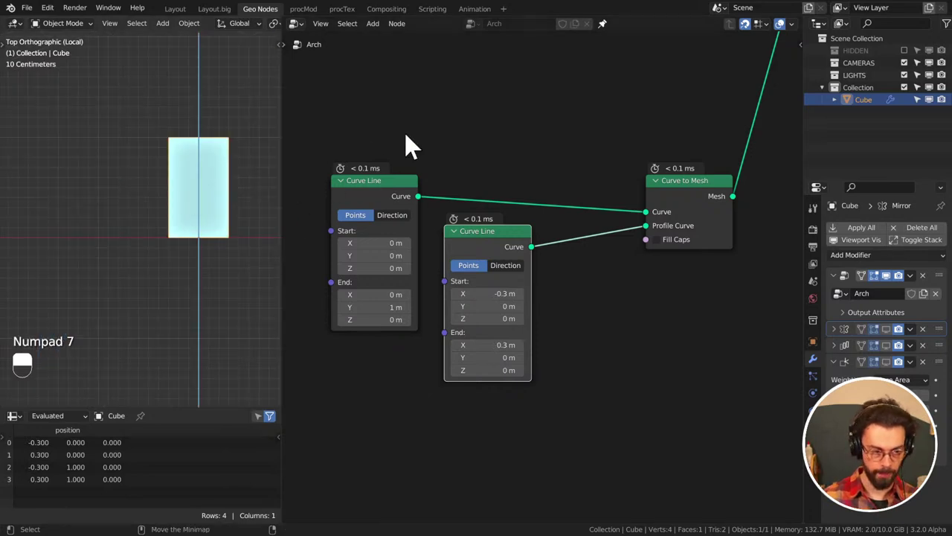
Insert a Resample Curve at count 59 on the sweep path and start searching for the radius nodes
key(shift+a)
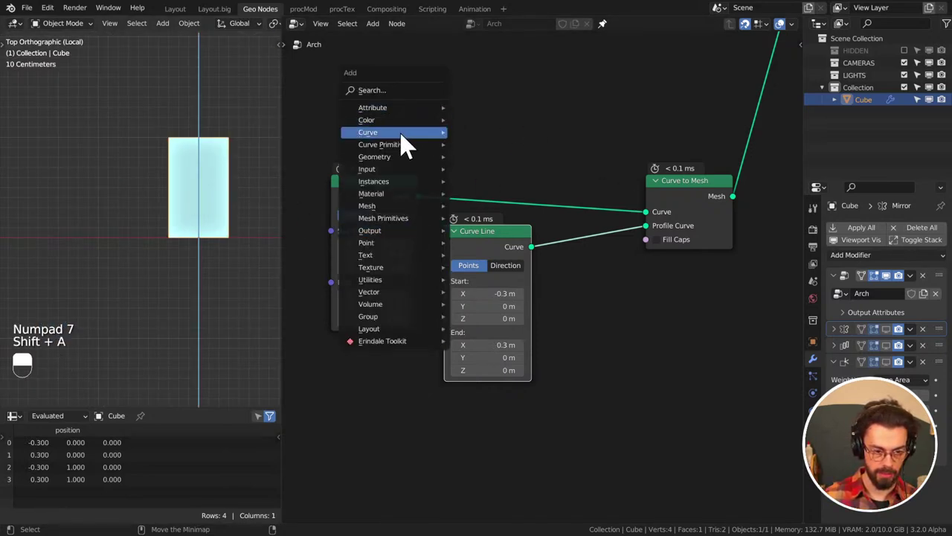
drag(469, 138, 565, 148)
drag(515, 209, 564, 149)
key(shift+a)
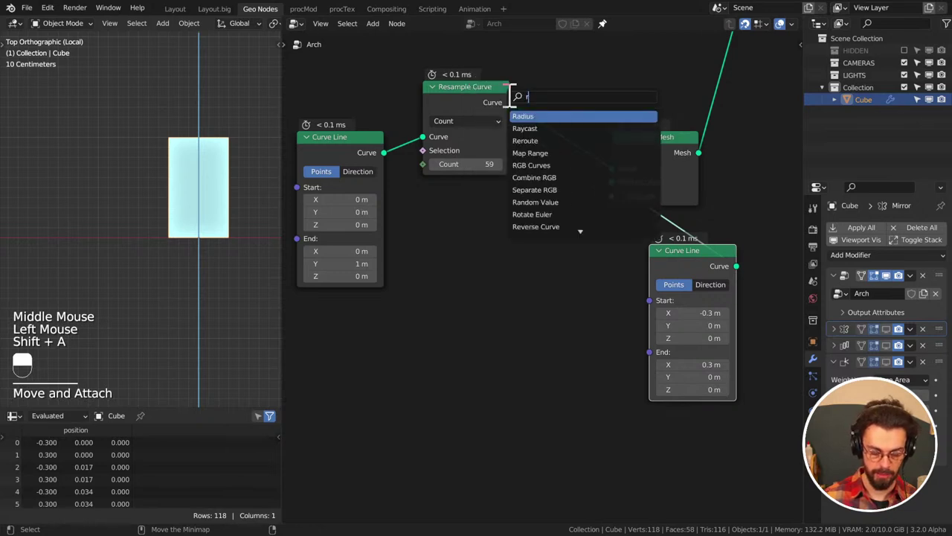
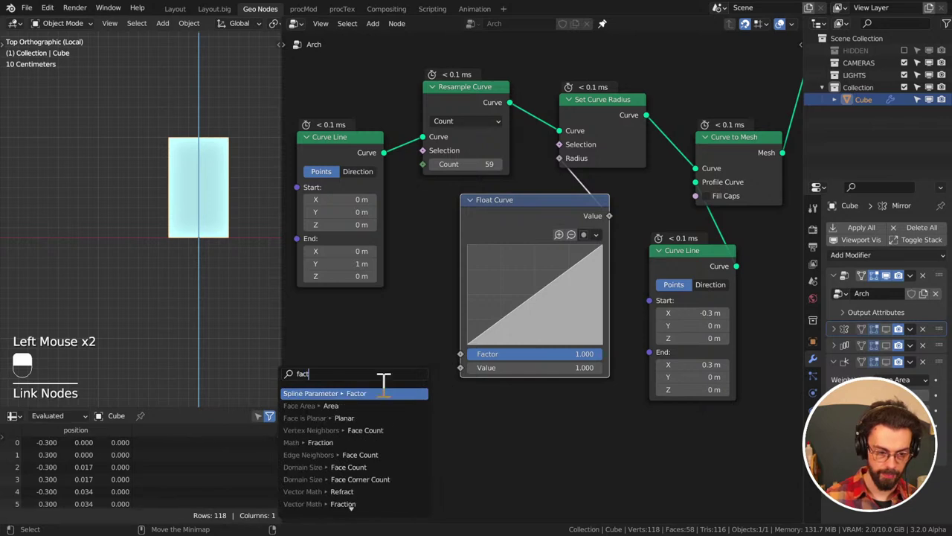
Feed Spline Parameter Factor into the Float Curve and reshape its points into a baluster silhouette
drag(359, 350, 613, 257)
click(612, 256)
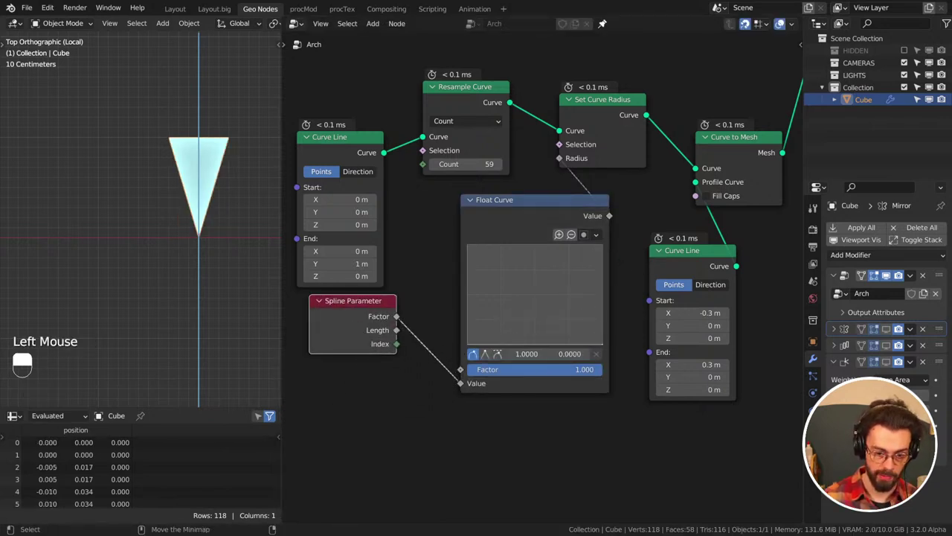
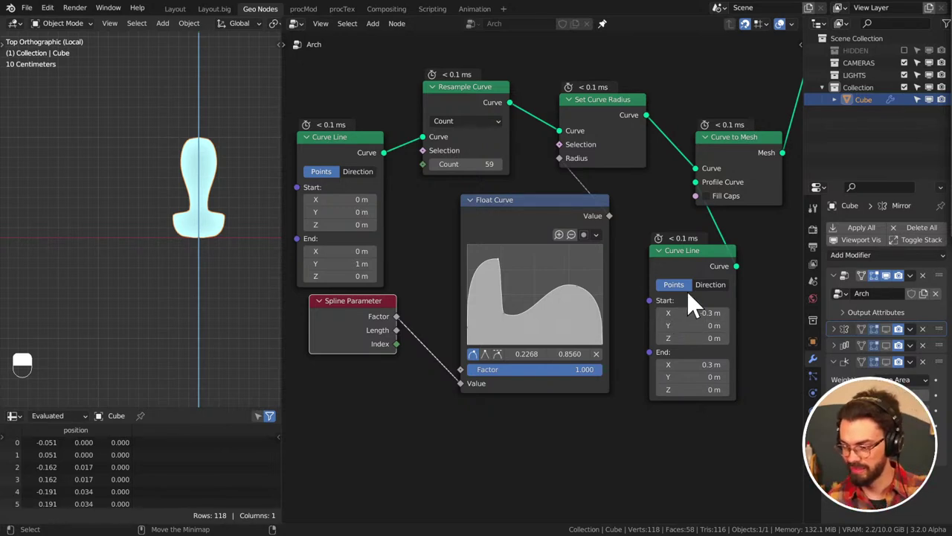
Move the Float Curve, both Curve Lines, Set Curve Radius and Curve to Mesh compactly together by the Group Output
drag(654, 438, 521, 221)
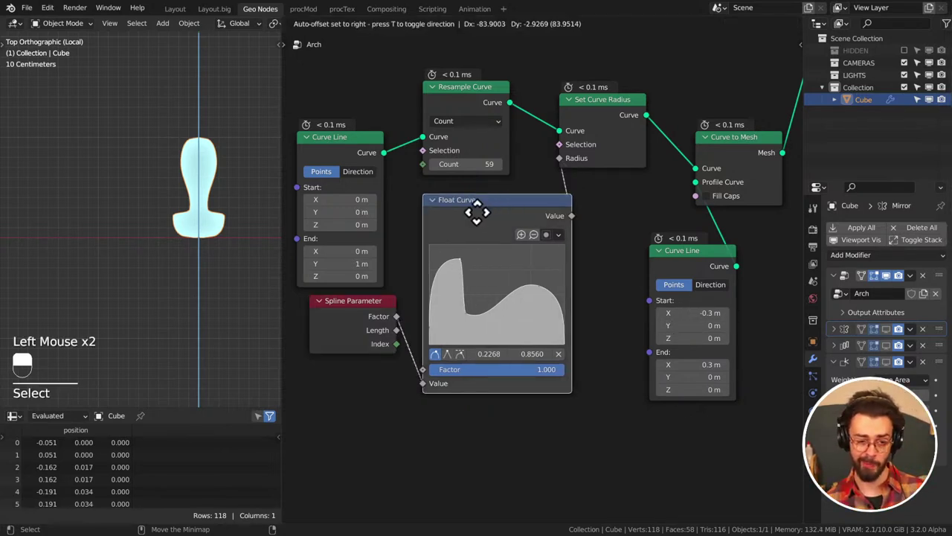
click(354, 156)
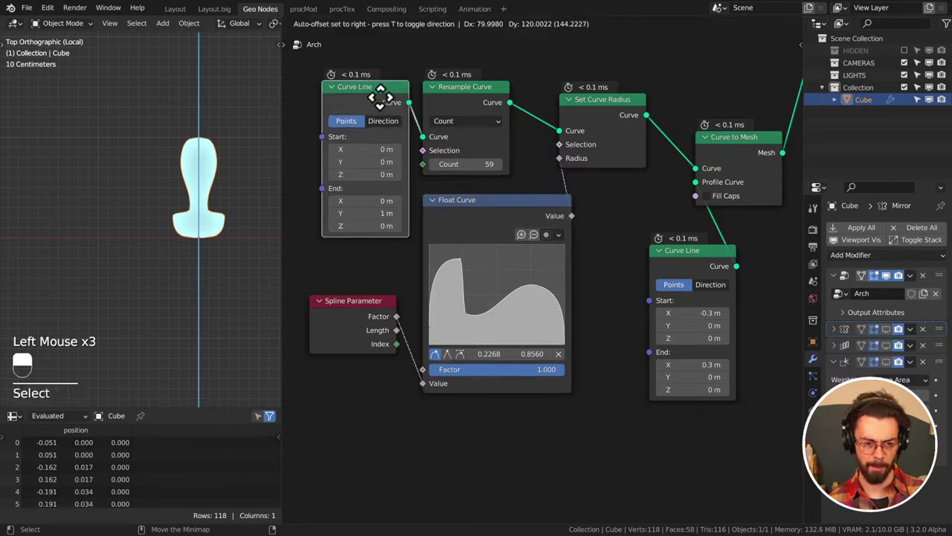
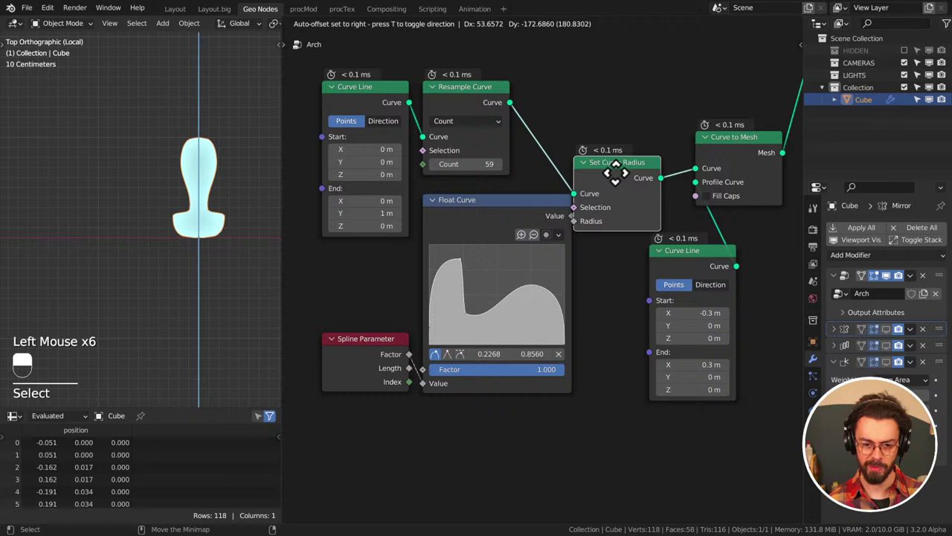
click(685, 262)
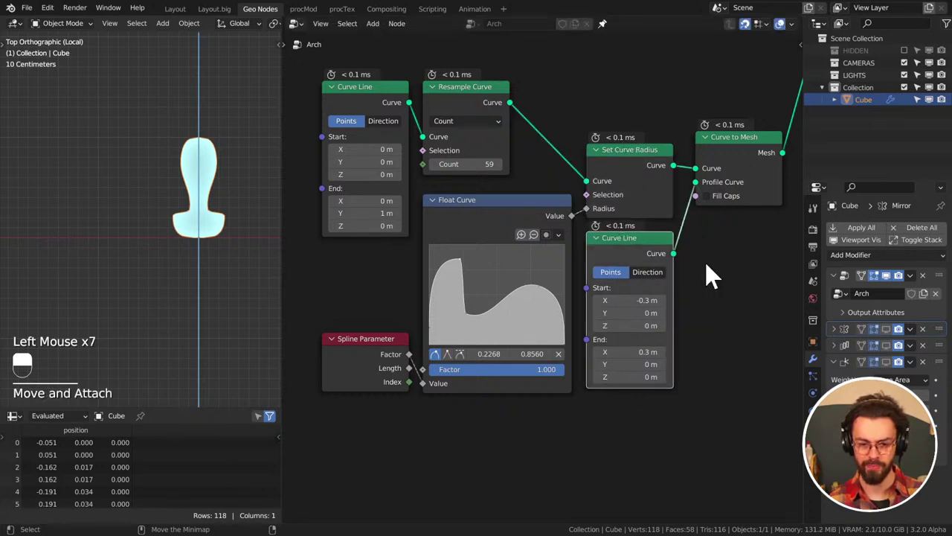
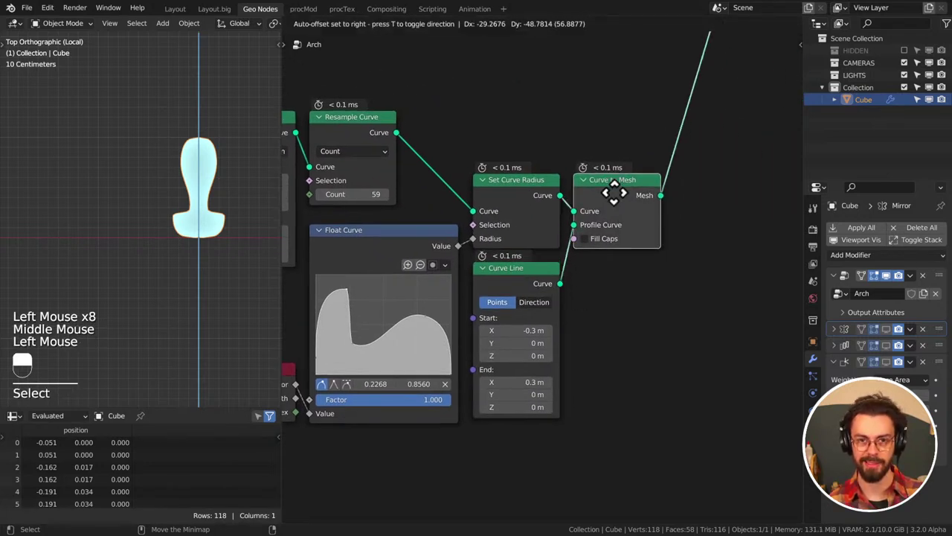
double_click(716, 291)
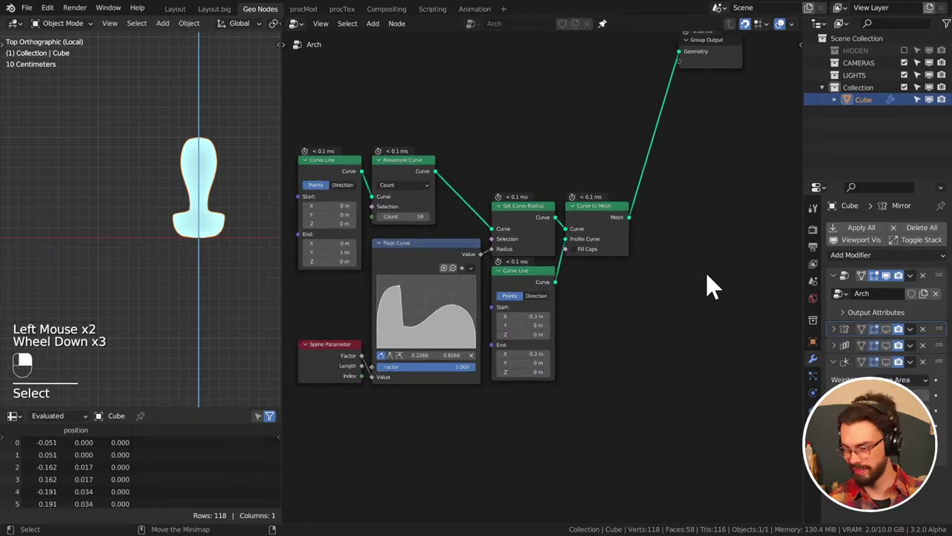
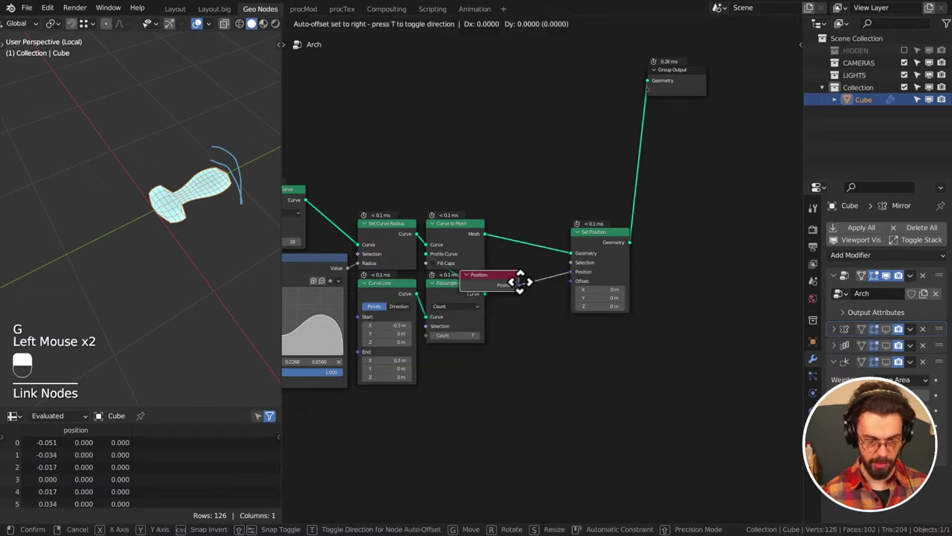
Drop the Position node beside Set Position, add nodes from the favourites list and save
click(556, 284)
middle_click(556, 284)
key(q)
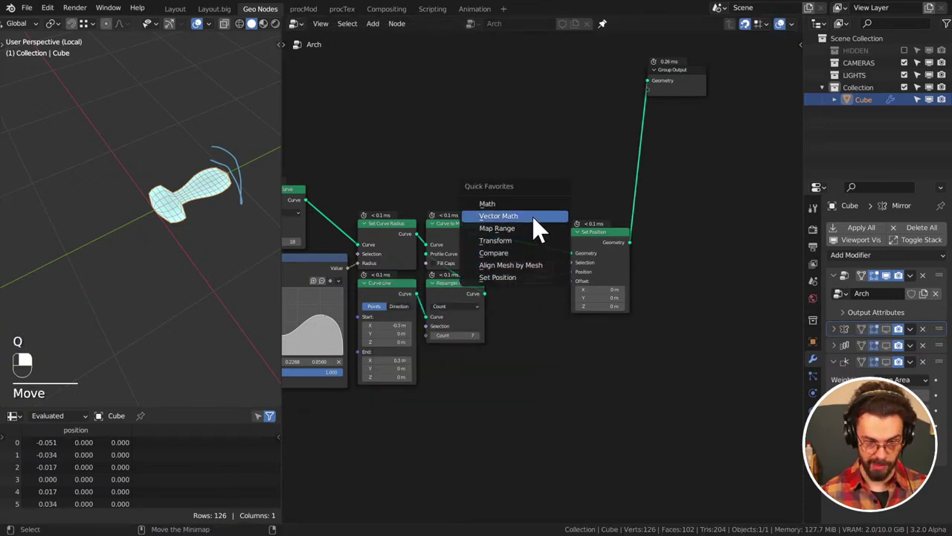
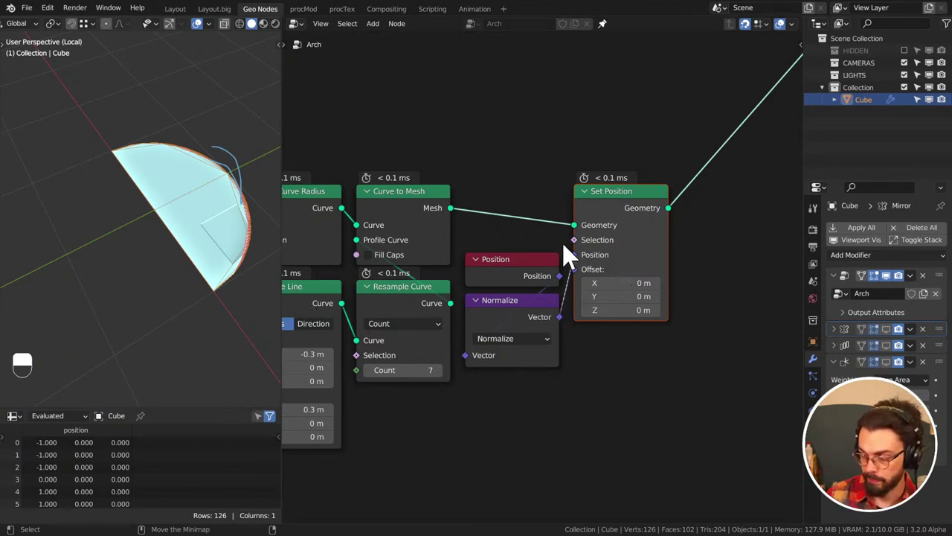
middle_click(509, 193)
click(507, 174)
key(ctrl+s)
Insert a Transform node into the mesh link, then bring the earlier Set Position nodes back into view
middle_click(556, 172)
click(576, 166)
key(q)
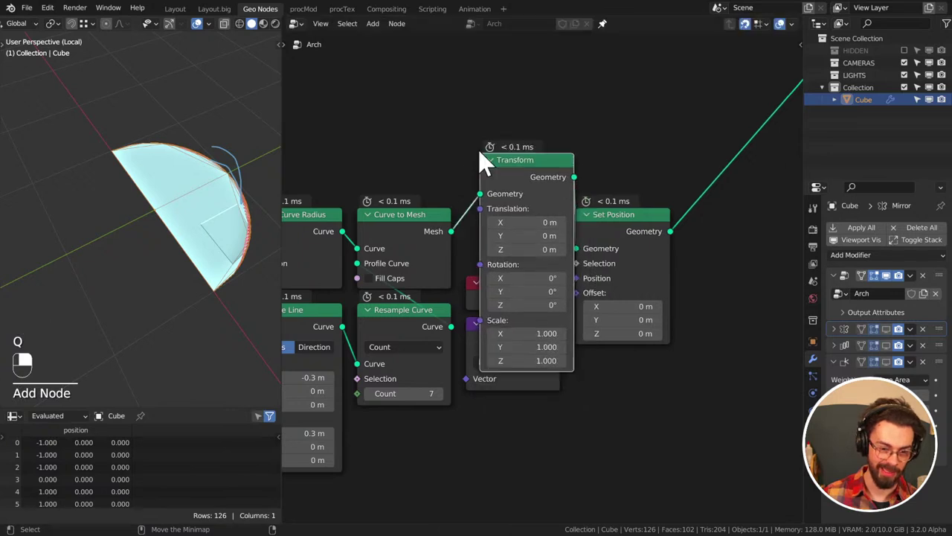
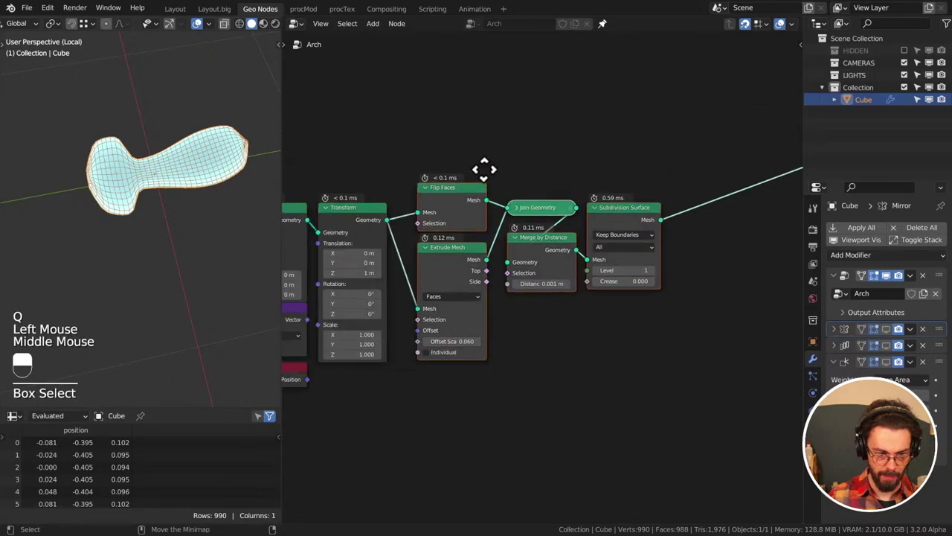
key(g)
drag(676, 167, 556, 181)
Reposition the nodes and search for an ETK_Array Radial node to connect after Subdivision Surface
key(g)
click(557, 181)
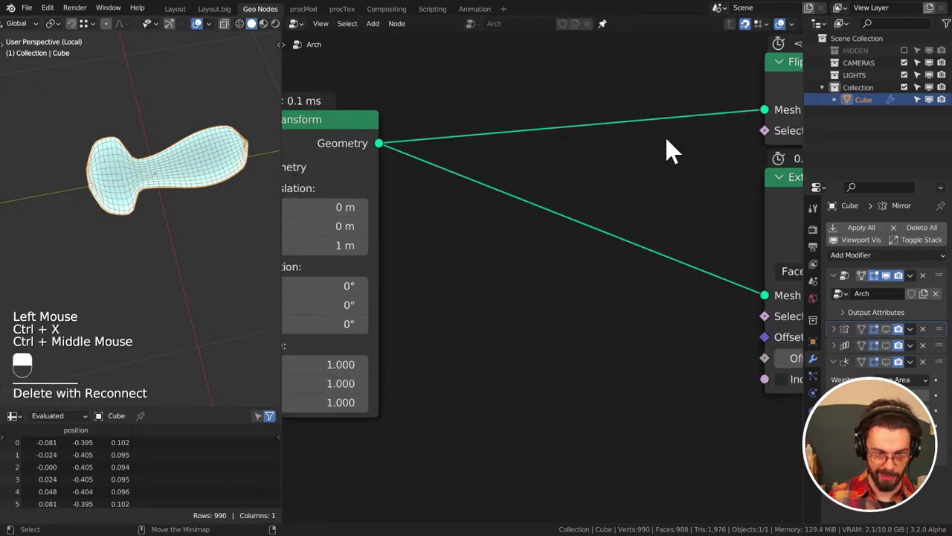
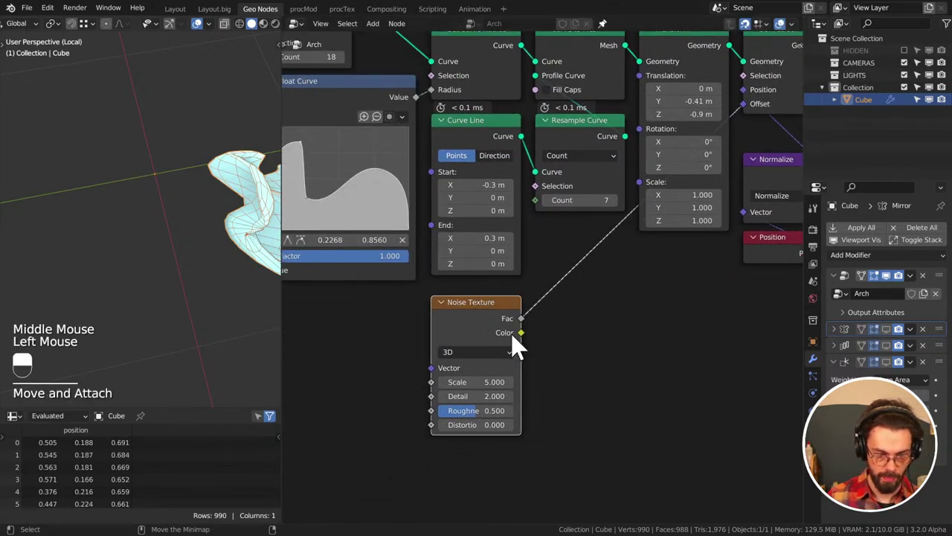
right_click(553, 285)
click(528, 345)
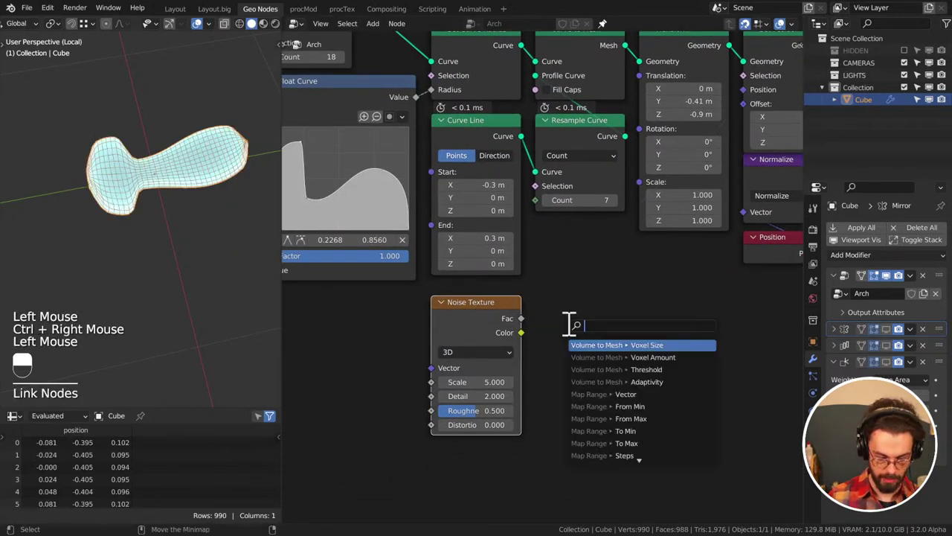
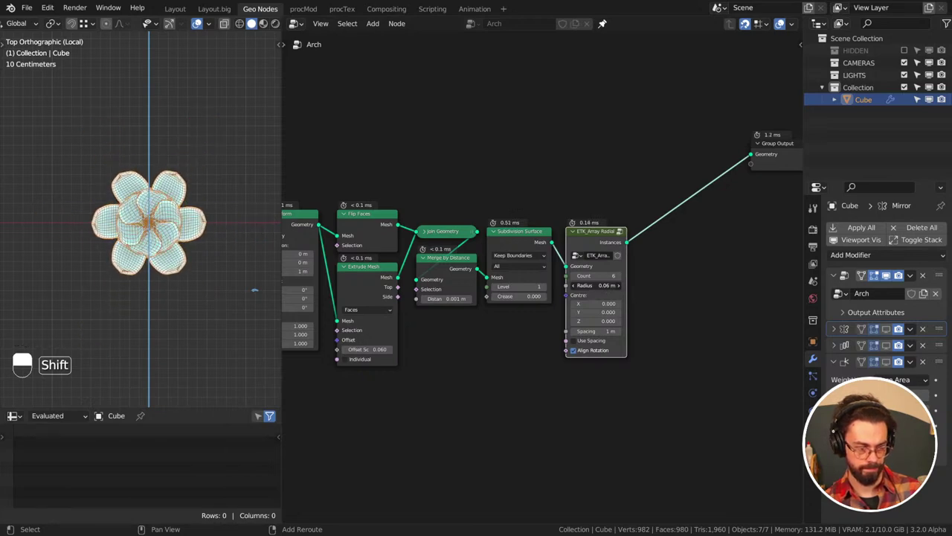
Adjust the Transform rotation of the shape and zoom out to the full arch network
drag(146, 154, 177, 210)
scroll(up, 3)
drag(179, 204, 184, 180)
middle_click(555, 240)
middle_click(457, 306)
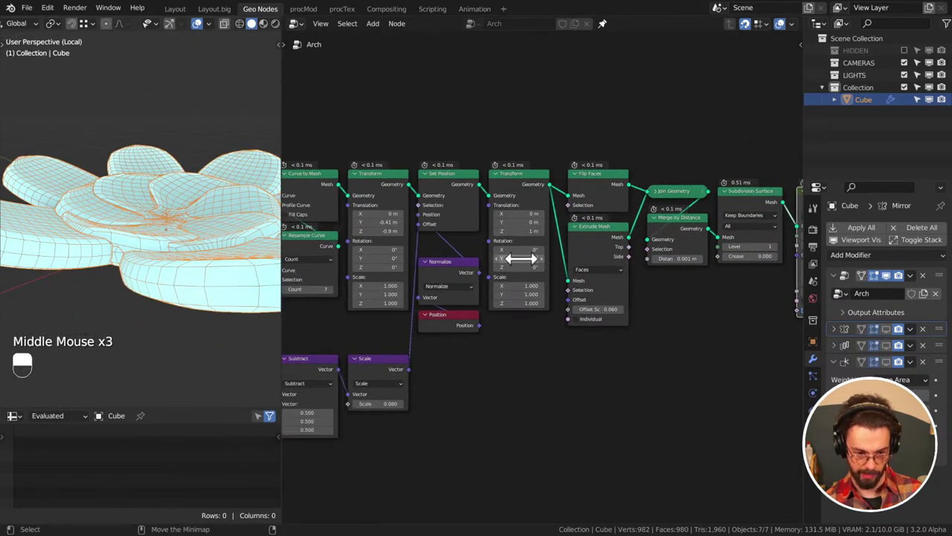
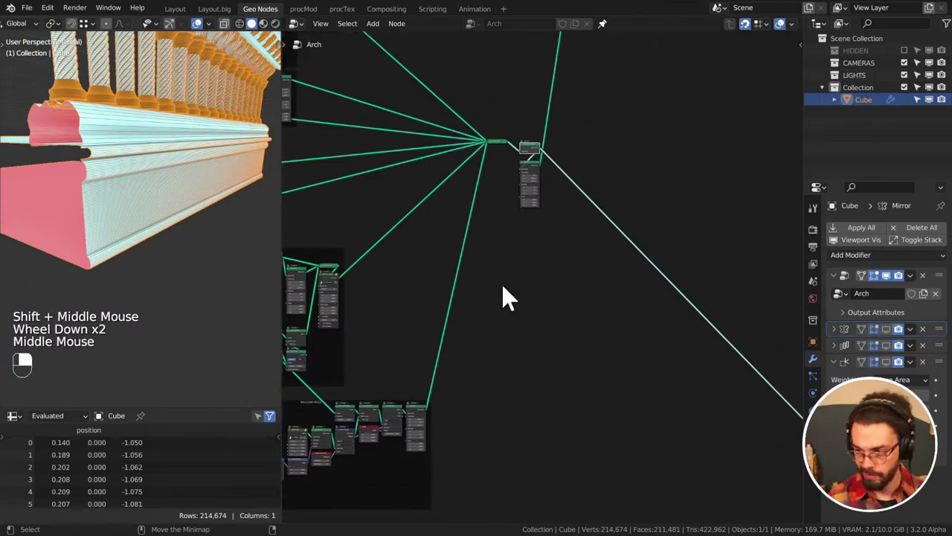
Navigate the node editor to the rosette branch and bring up the favourite node list
middle_click(608, 274)
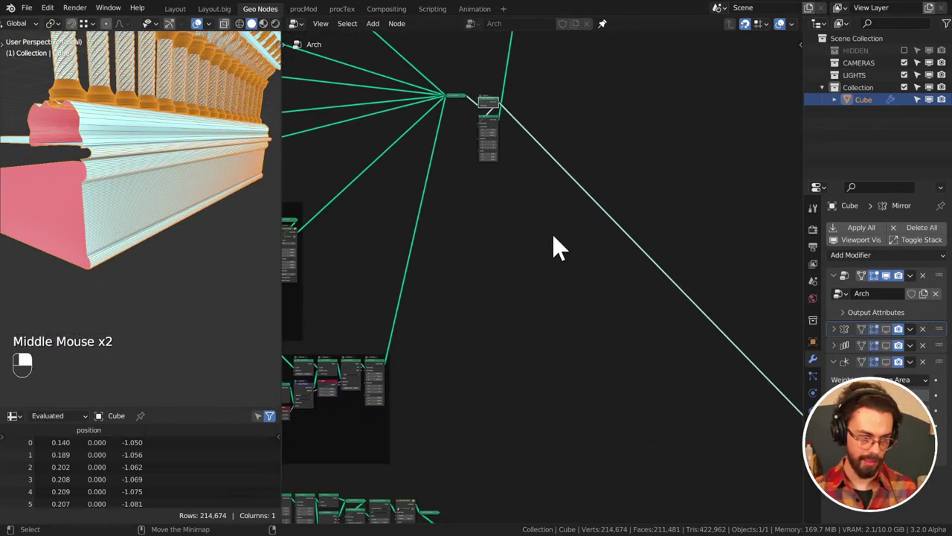
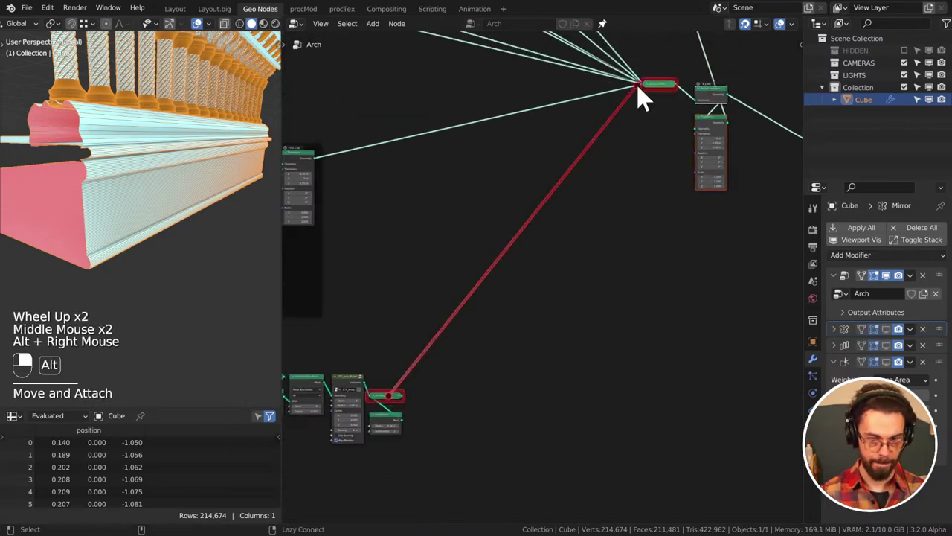
scroll(down, 3)
middle_click(154, 246)
scroll(up, 3)
middle_click(453, 307)
middle_click(468, 325)
key(q)
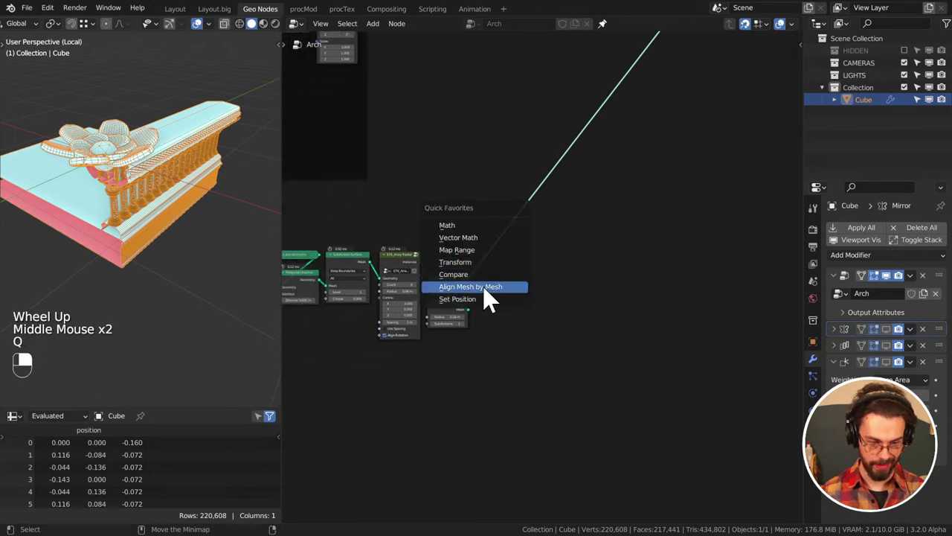
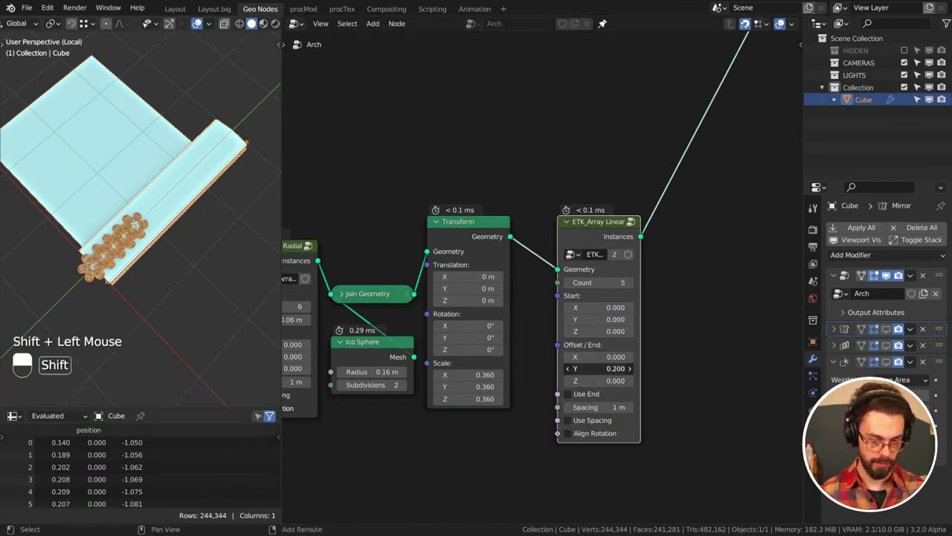
View the arch from the side and raise the ETK Array Linear count to 10
key(KP_3)
middle_click(121, 161)
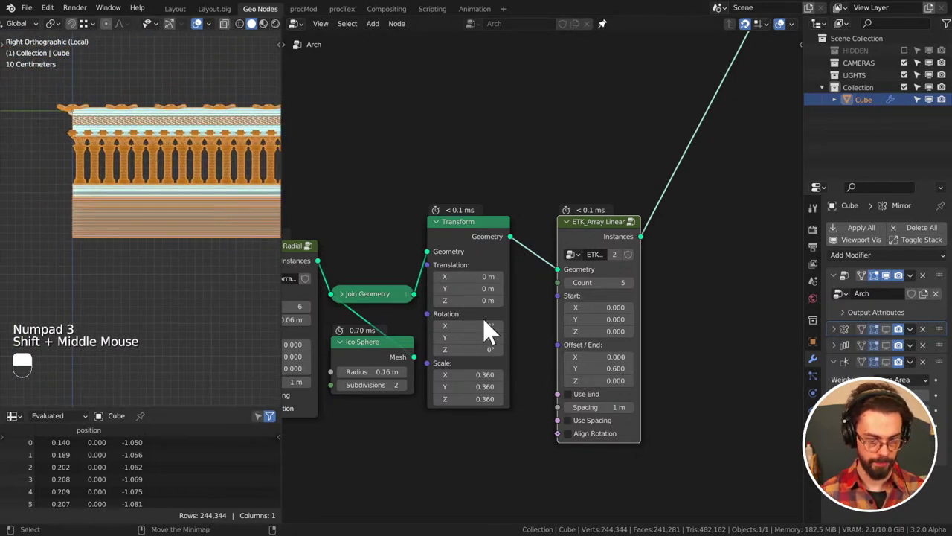
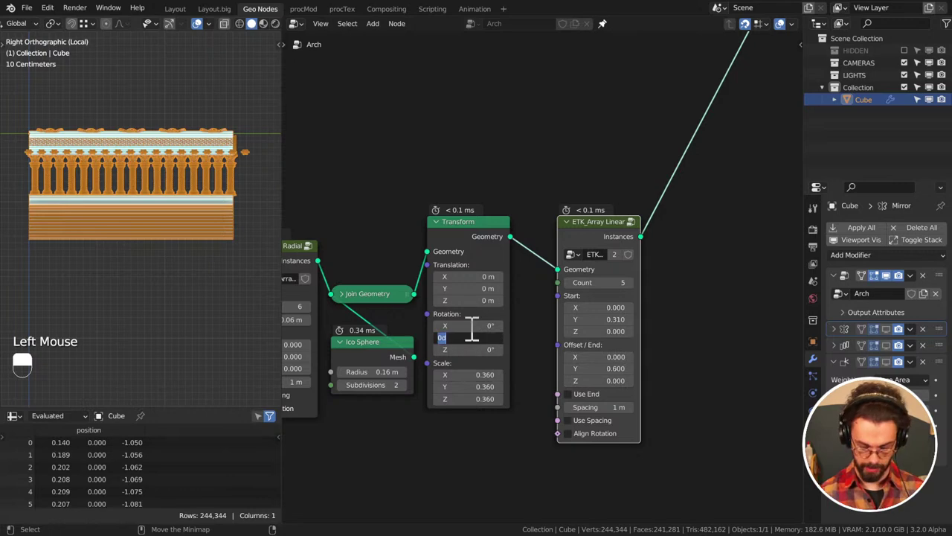
middle_click(64, 167)
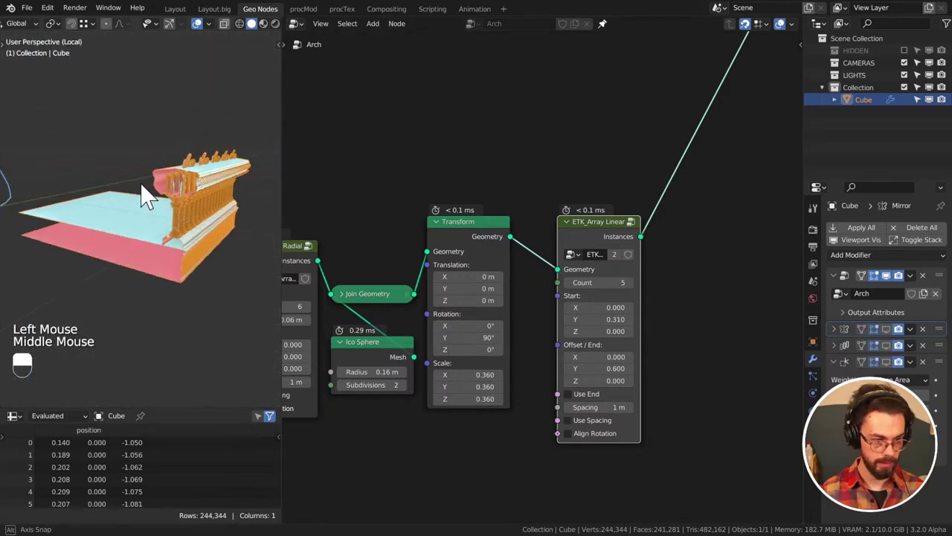
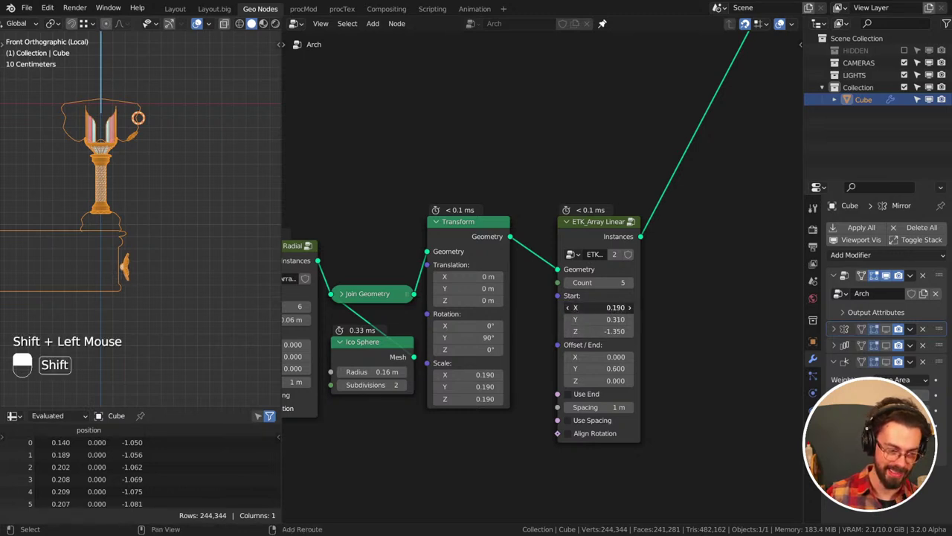
middle_click(198, 314)
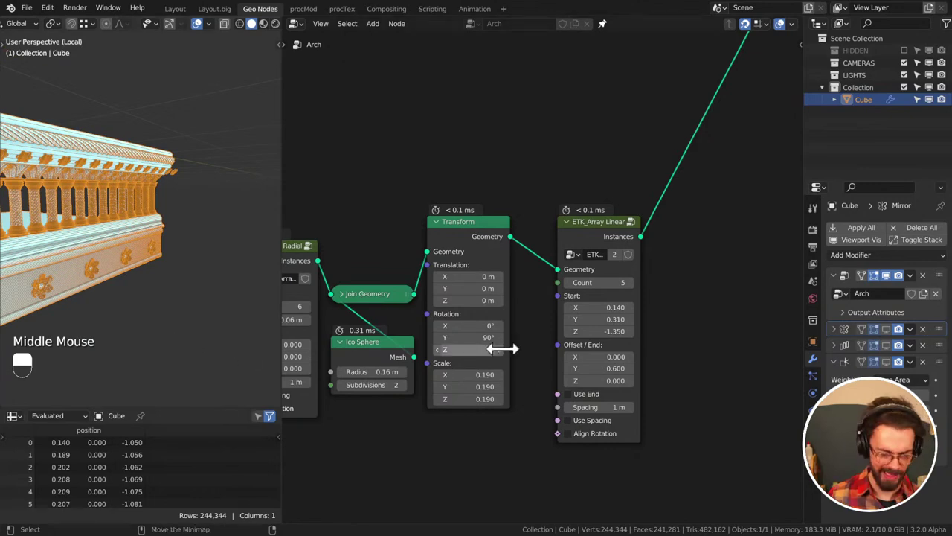
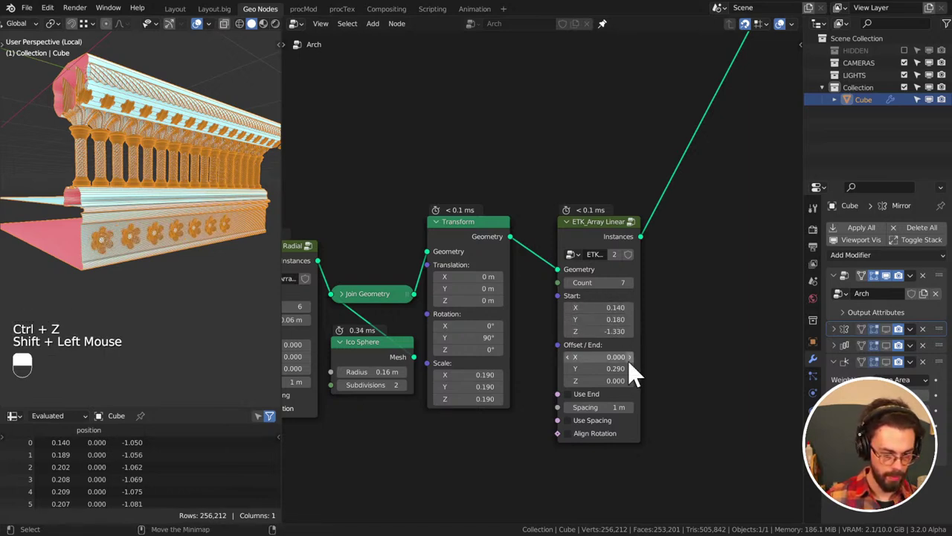
double_click(636, 296)
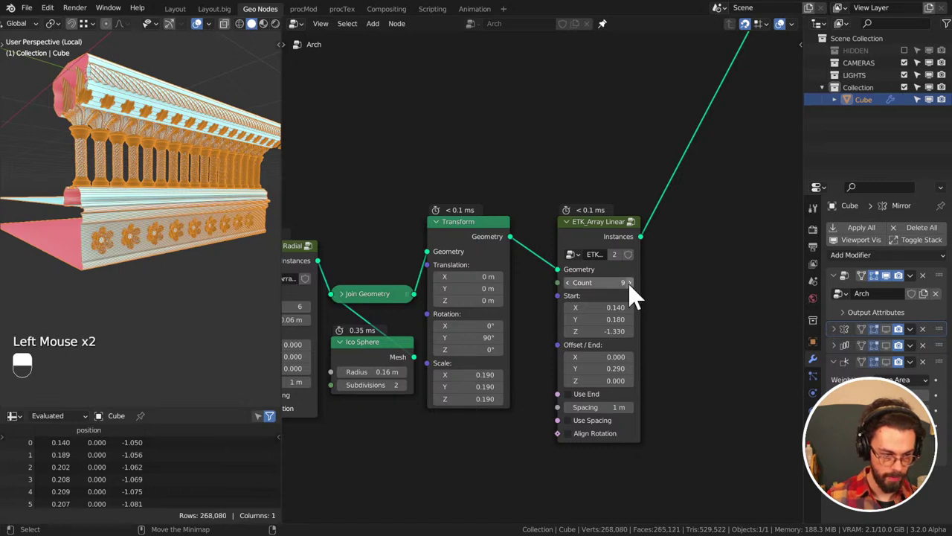
click(636, 295)
Save the cathedral file and check the baluster array in front and side views
key(ctrl+s)
scroll(down, 3)
middle_click(203, 270)
key(KP_1)
key(KP_3)
scroll(up, 3)
middle_click(147, 259)
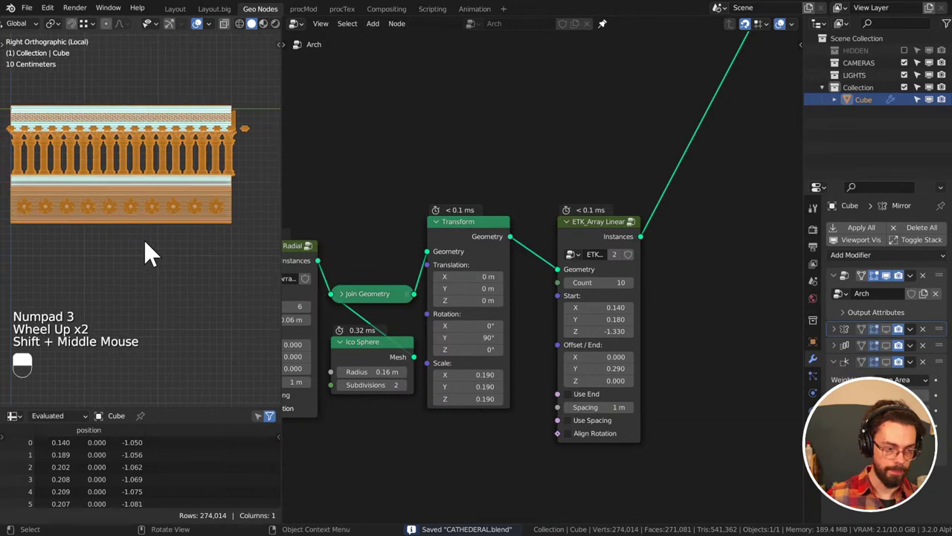
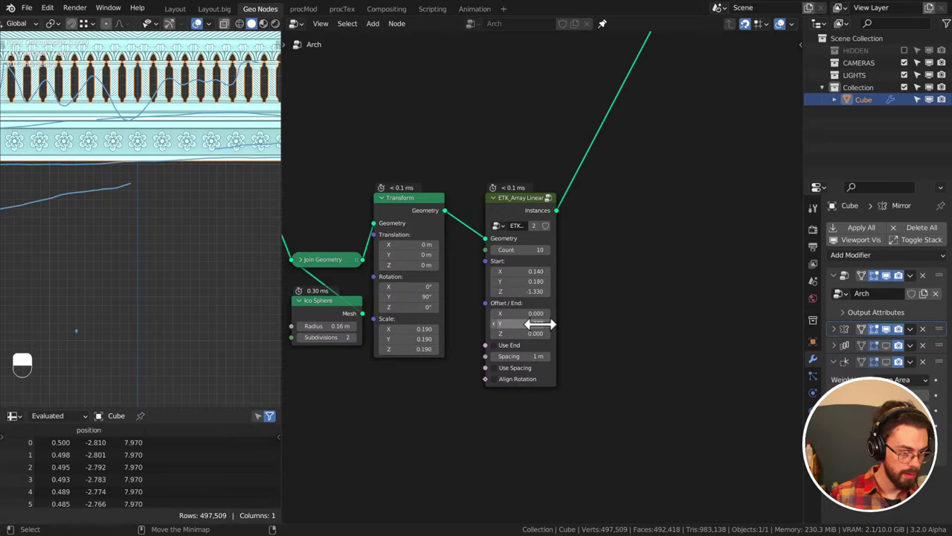
Reduce the array's Offset Y to 0.279, inspect the arch and save the file
key(ctrl+s)
scroll(down, 3)
scroll(down, 3)
middle_click(216, 217)
drag(173, 228, 197, 212)
key(ctrl+s)
scroll(down, 3)
drag(192, 217, 237, 228)
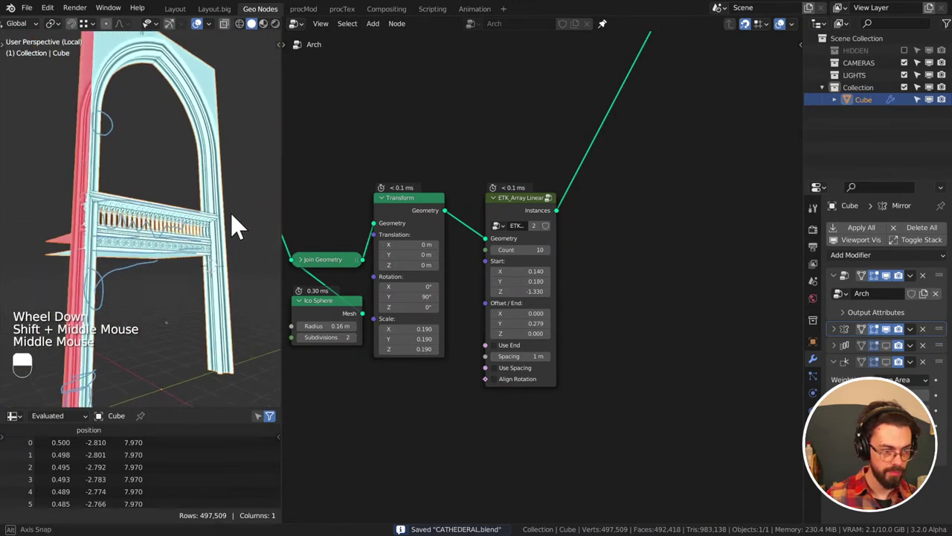
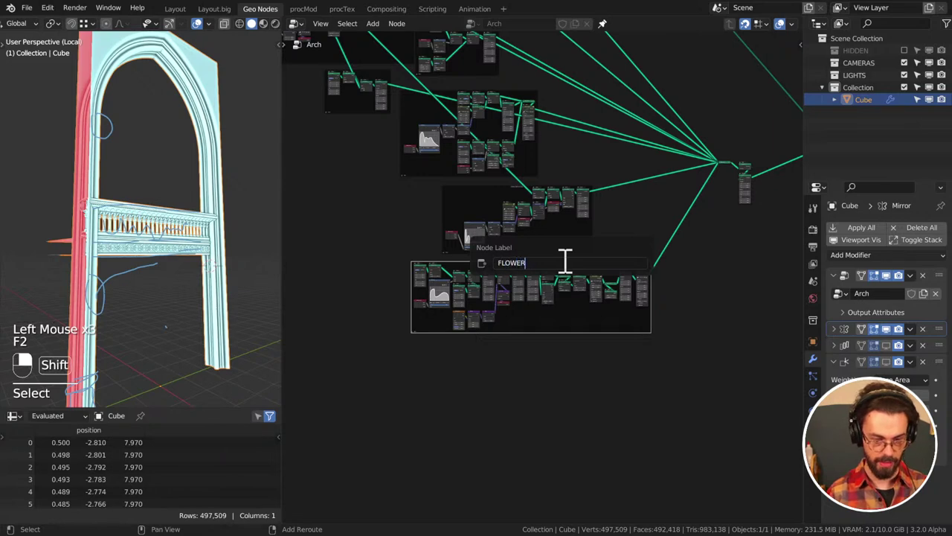
Confirm the FLOWER frame label, save, and check the arch in front and side views
key(ctrl+s)
drag(161, 248, 51, 231)
middle_click(159, 262)
key(KP_1)
key(KP_3)
scroll(up, 3)
drag(130, 184, 62, 230)
scroll(up, 3)
Rearrange nodes in the framed network and orbit the arch to inspect it
key(d)
drag(61, 229, 130, 226)
key(d)
key(d)
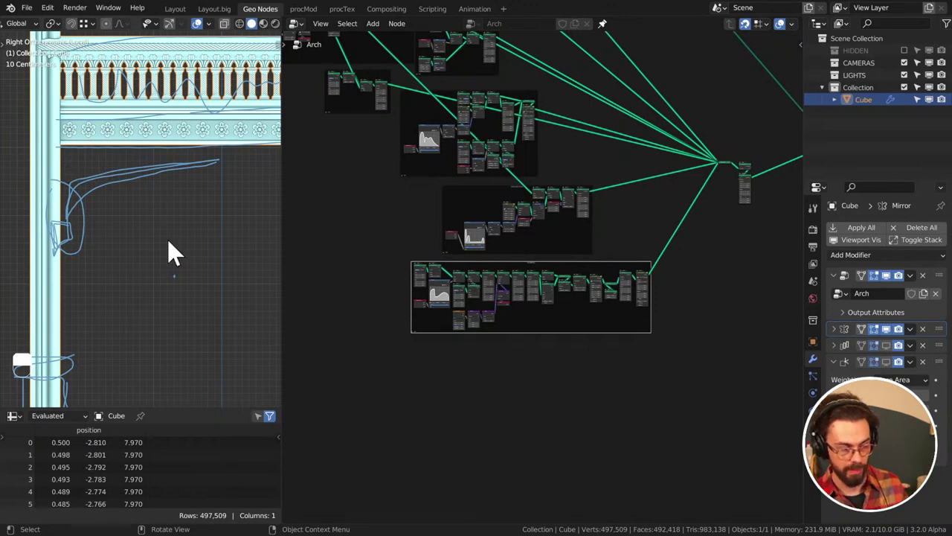
scroll(down, 3)
middle_click(201, 223)
middle_click(236, 225)
middle_click(189, 230)
scroll(down, 3)
middle_click(192, 202)
middle_click(162, 243)
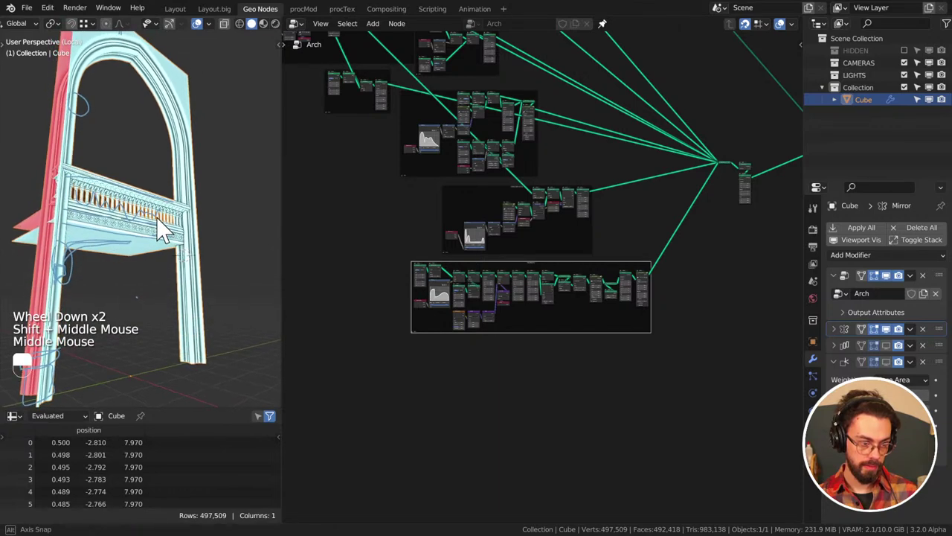
Enter the arch's nested node group and pan across its framed sections
key(ctrl+s)
scroll(down, 3)
scroll(down, 3)
middle_click(446, 219)
middle_click(595, 222)
middle_click(559, 159)
scroll(up, 3)
Make small node adjustments inside the group and save the cathedral file
key(d)
right_click(542, 143)
key(d)
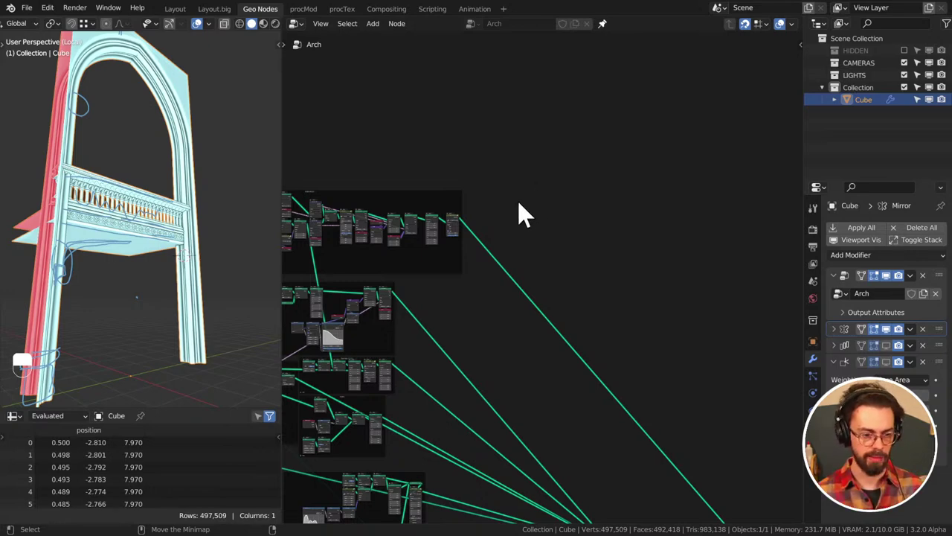
key(ctrl+s)
scroll(down, 3)
Pan to the MAIN ARCH frame and save the cathedral file
middle_click(517, 231)
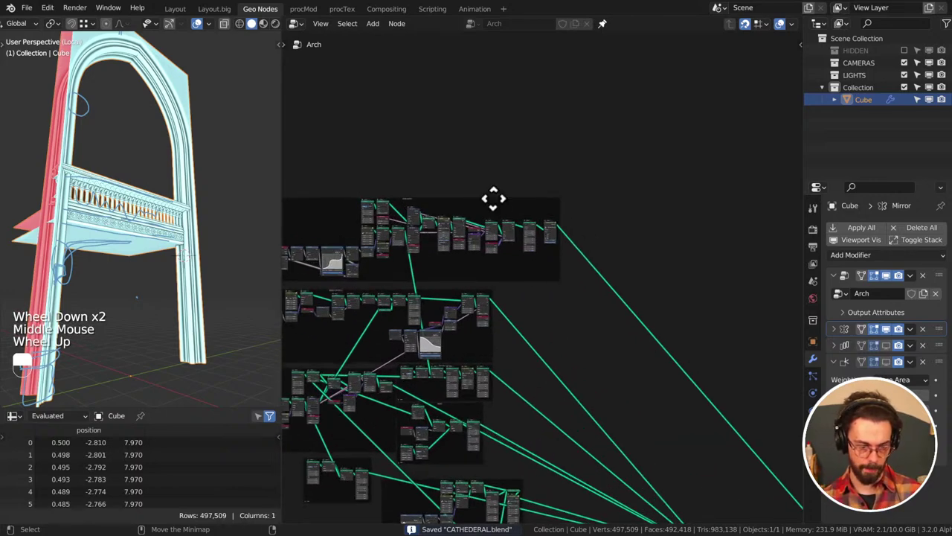
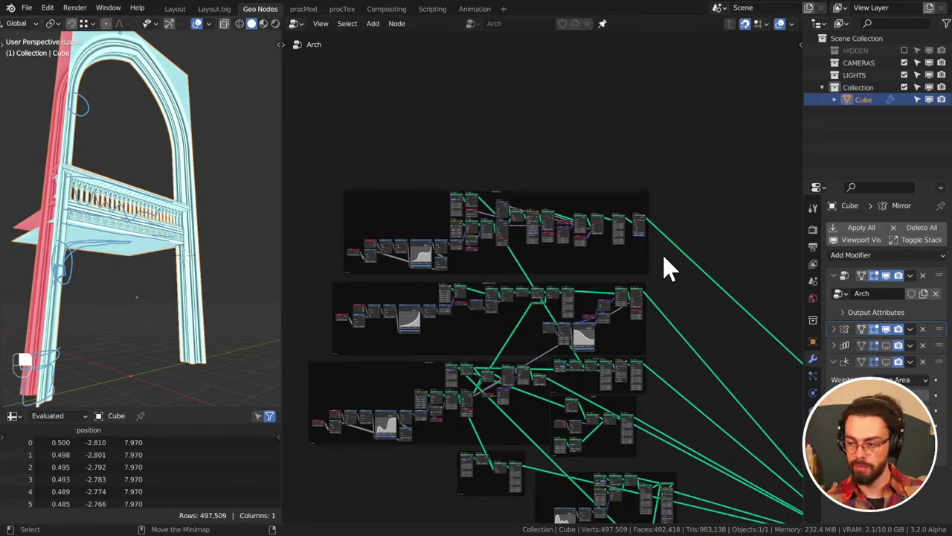
middle_click(690, 266)
key(ctrl+s)
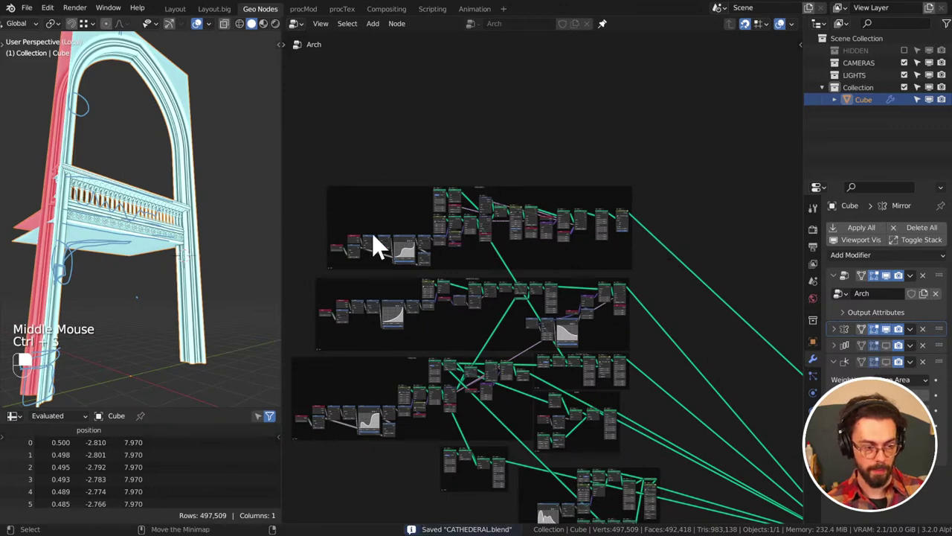
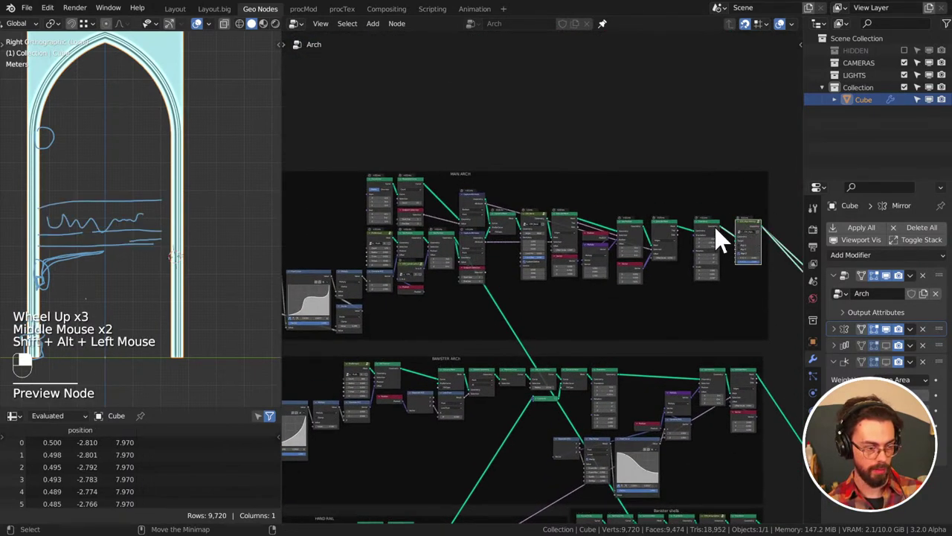
Preview an earlier MAIN ARCH stage at 5,808 vertices and delete unneeded nodes
click(895, 335)
right_click(895, 335)
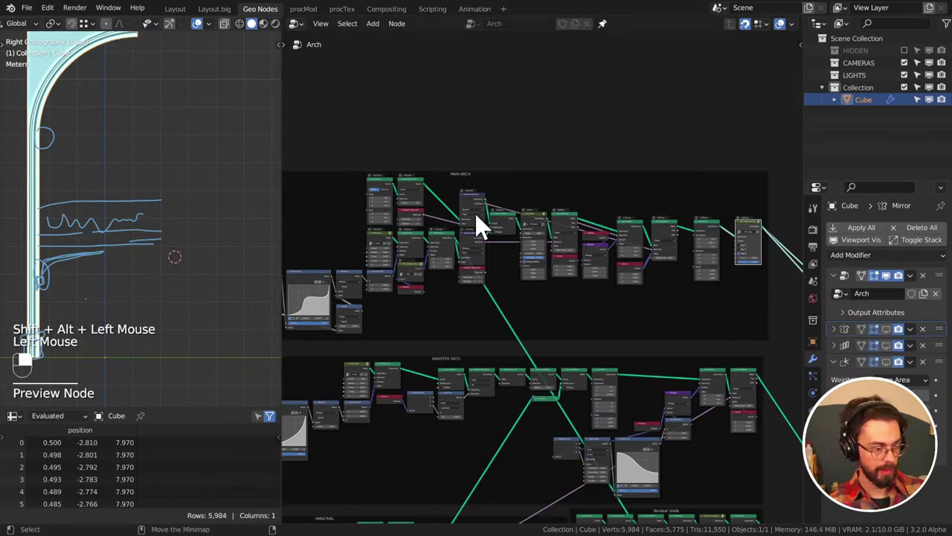
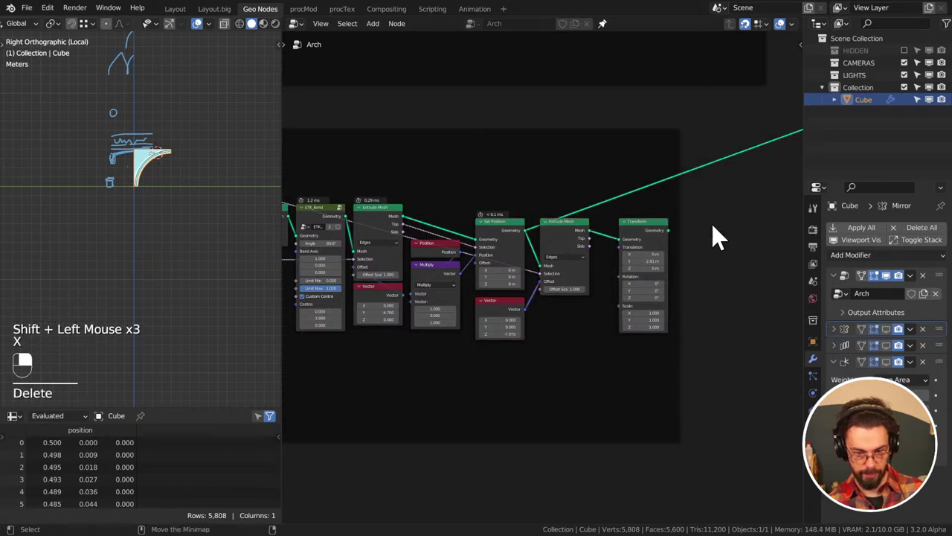
drag(657, 238, 571, 240)
middle_click(658, 238)
right_click(657, 238)
key(x)
click(571, 239)
key(x)
Move the Resample Curve node within the MAIN ARCH frame and clear leftover nodes
drag(517, 321, 403, 226)
key(x)
middle_click(459, 252)
scroll(down, 3)
scroll(up, 3)
drag(404, 226, 181, 272)
middle_click(417, 233)
click(432, 213)
Delete obsolete nodes from the main arch and pan to the curve section
key(x)
click(336, 232)
key(x)
middle_click(521, 254)
scroll(up, 3)
scroll(up, 3)
middle_click(192, 139)
middle_click(408, 255)
middle_click(490, 209)
middle_click(491, 195)
Reposition the straight line curve node and remove the ETK_Bend node from the arch
click(484, 176)
click(478, 161)
click(479, 161)
key(g)
click(400, 166)
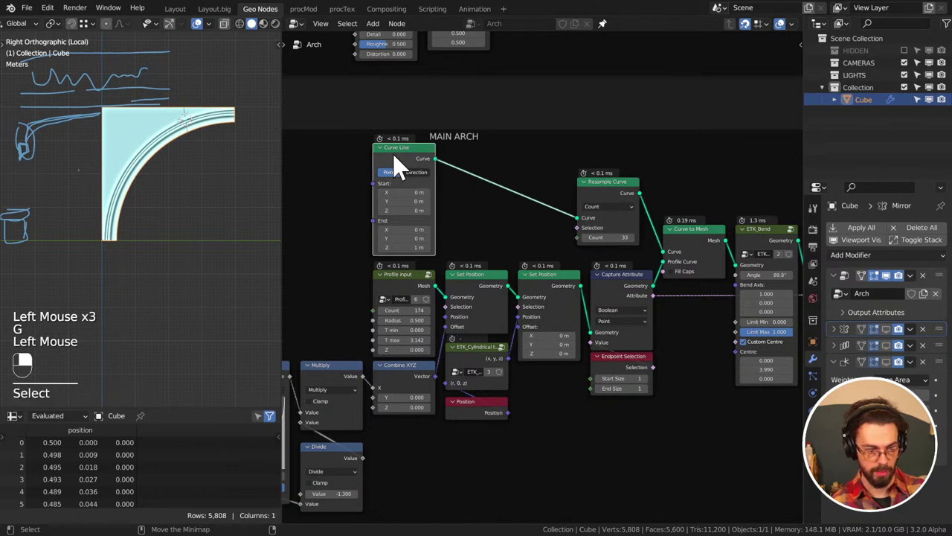
scroll(down, 3)
middle_click(653, 224)
click(518, 241)
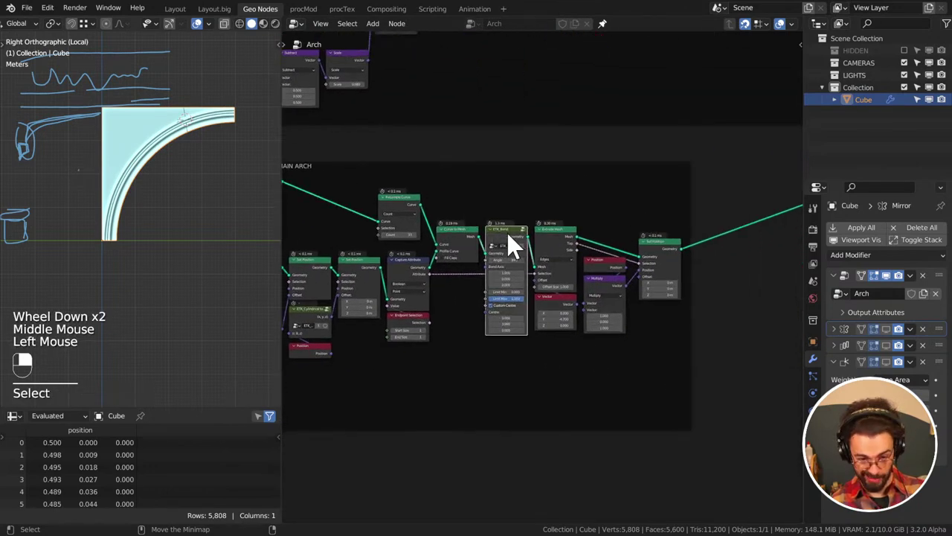
key(ctrl+x)
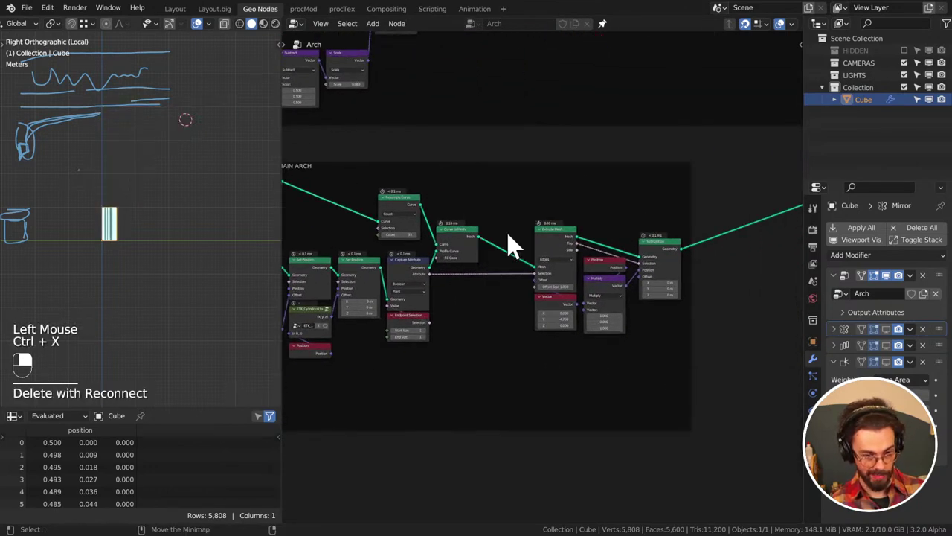
middle_click(419, 232)
scroll(up, 3)
click(458, 197)
scroll(up, 3)
Add a Bezier Segment node with start handle Z 1 m and end point Y 4 m, Z 2 m
key(x)
key(shift+a)
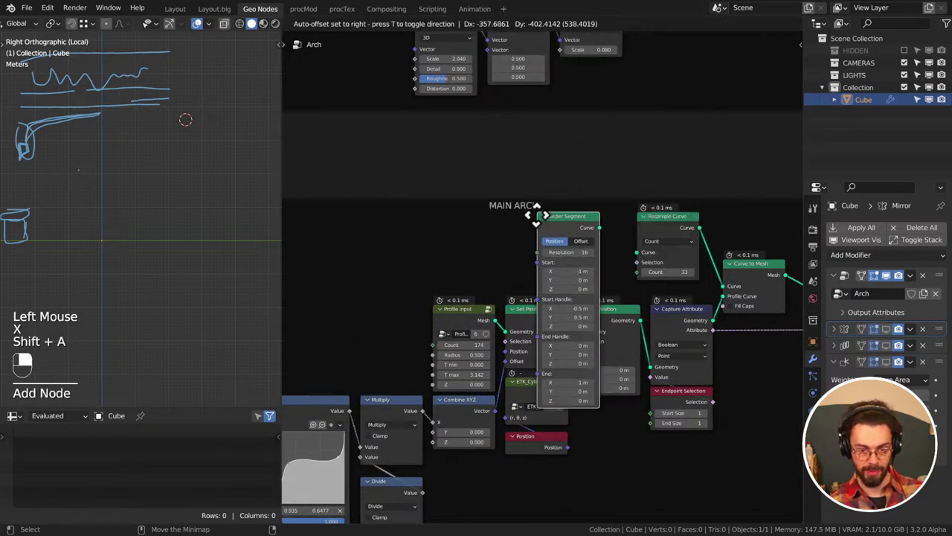
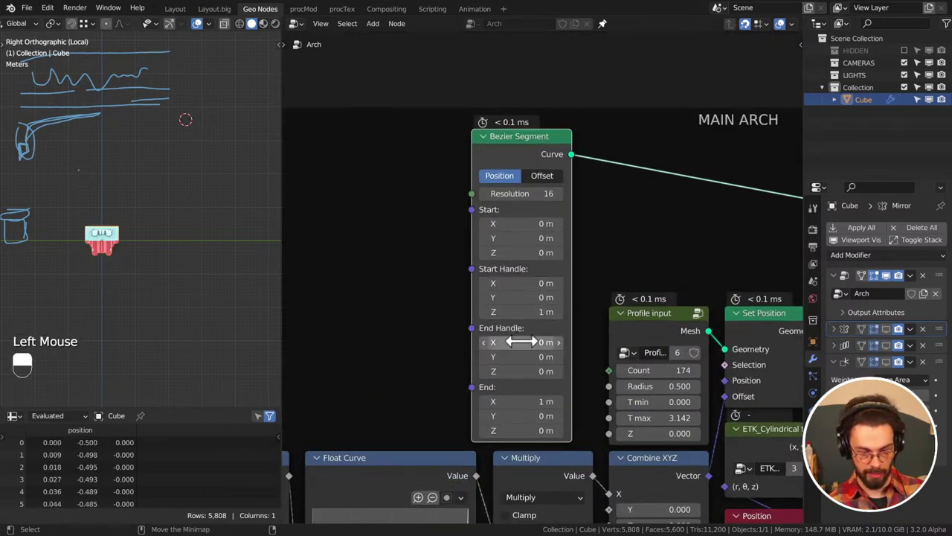
key(d)
click(106, 253)
key(d)
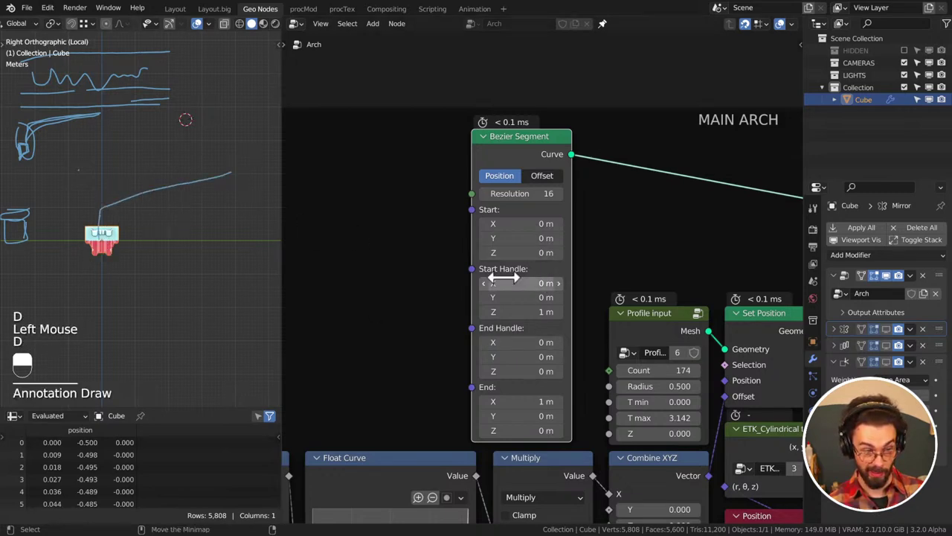
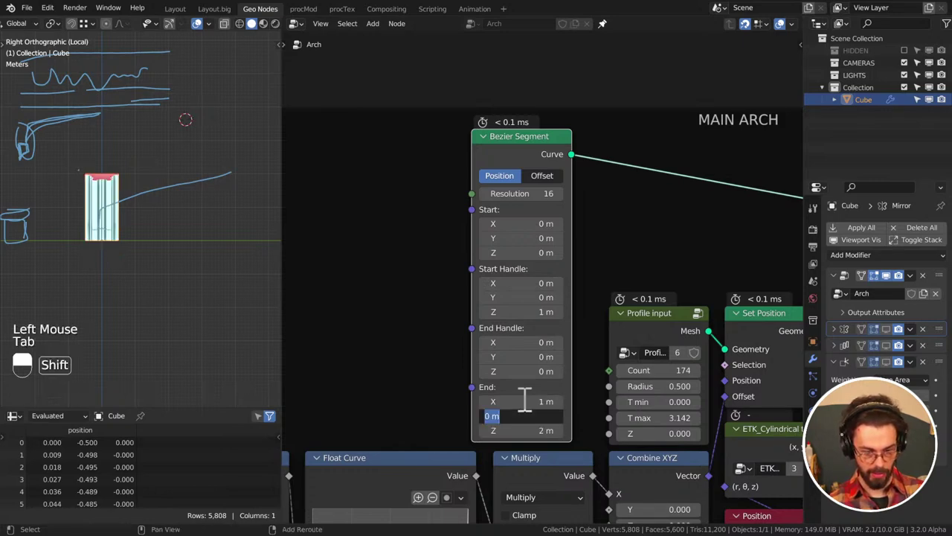
key(Tab)
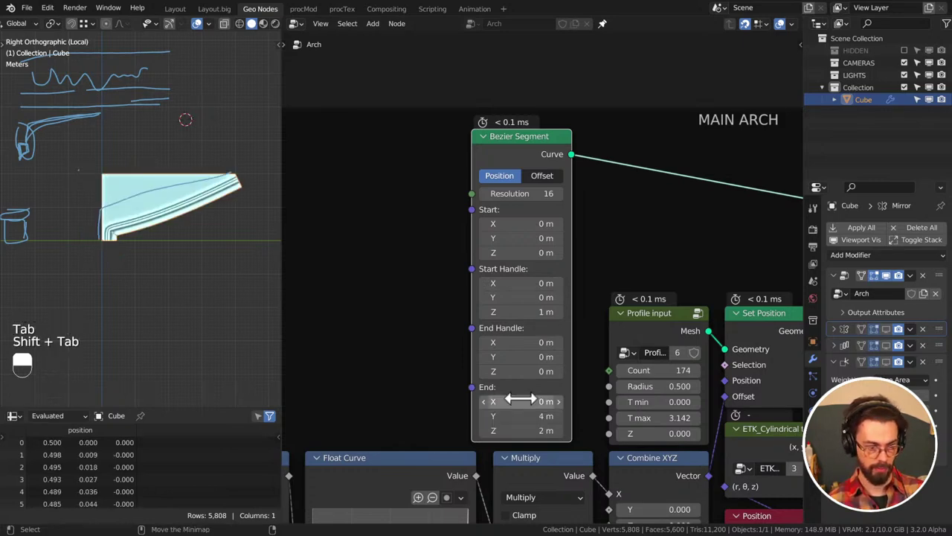
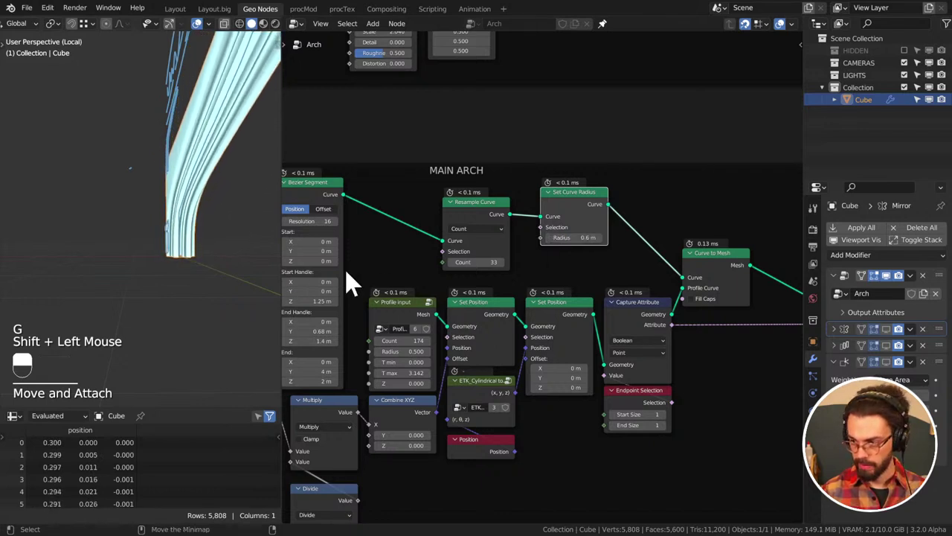
Save CATHEDERAL.blend and inspect the arch from front and side views in the viewport
key(ctrl+s)
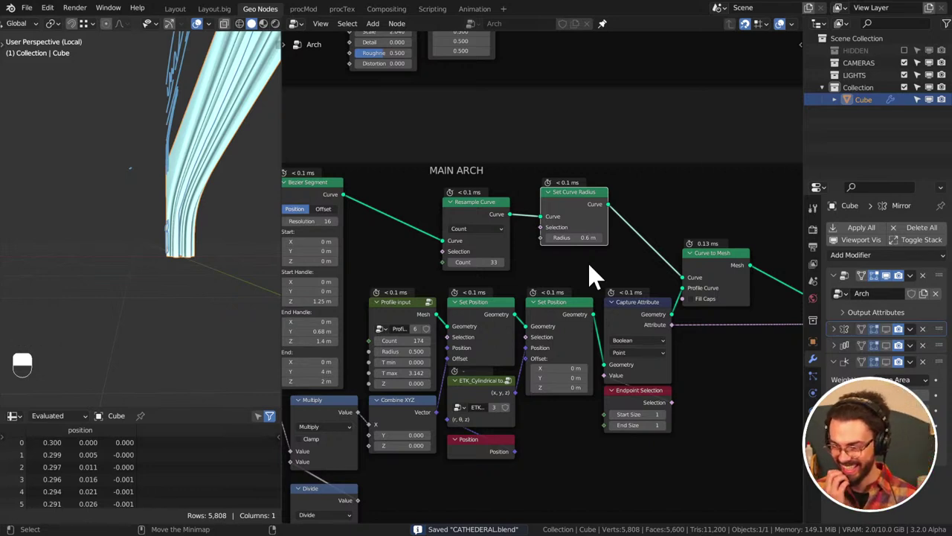
key(KP_1)
key(KP_3)
scroll(down, 3)
middle_click(209, 263)
scroll(down, 3)
key(d)
Pan and zoom the node editor to review the Arch geometry node tree
right_click(246, 164)
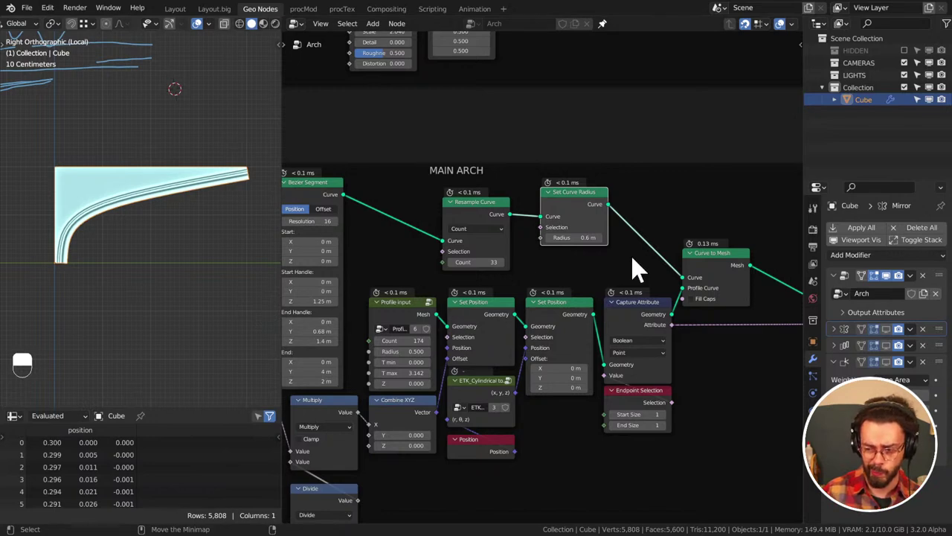
scroll(down, 3)
middle_click(634, 264)
scroll(up, 3)
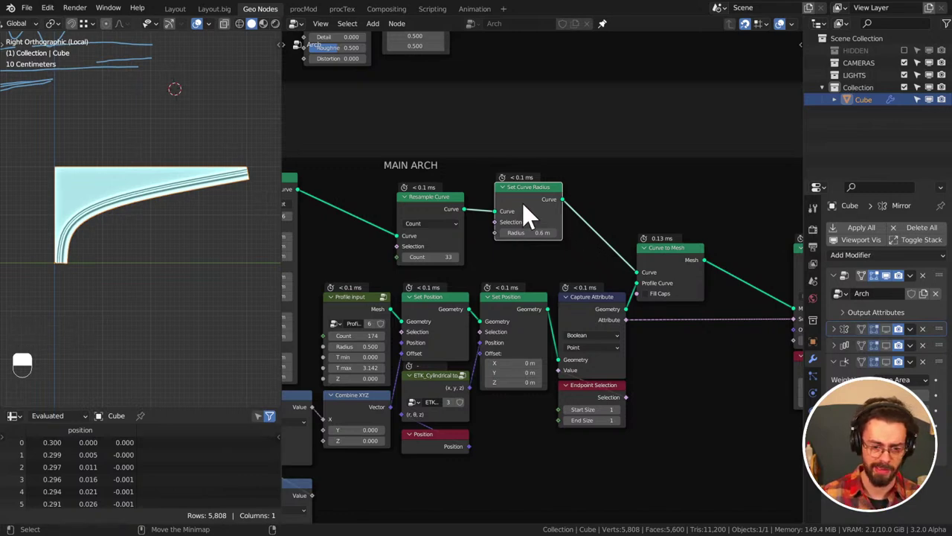
click(533, 210)
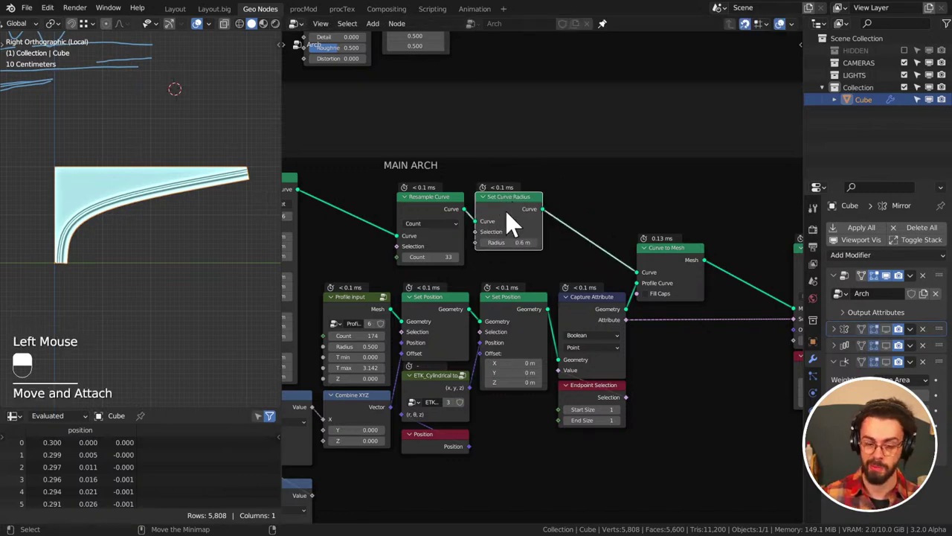
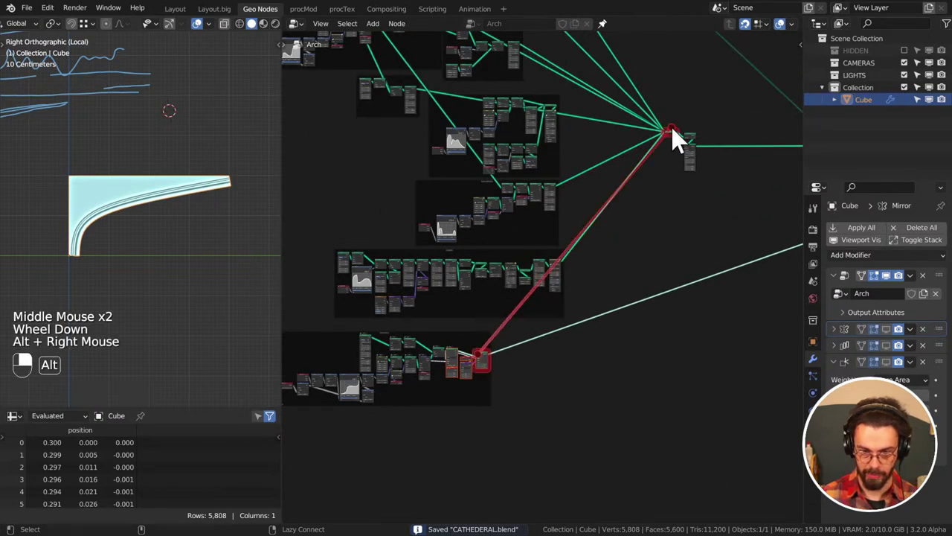
Add a Transform node from Quick Favorites after the last MAIN ARCH node
middle_click(508, 349)
scroll(up, 3)
key(q)
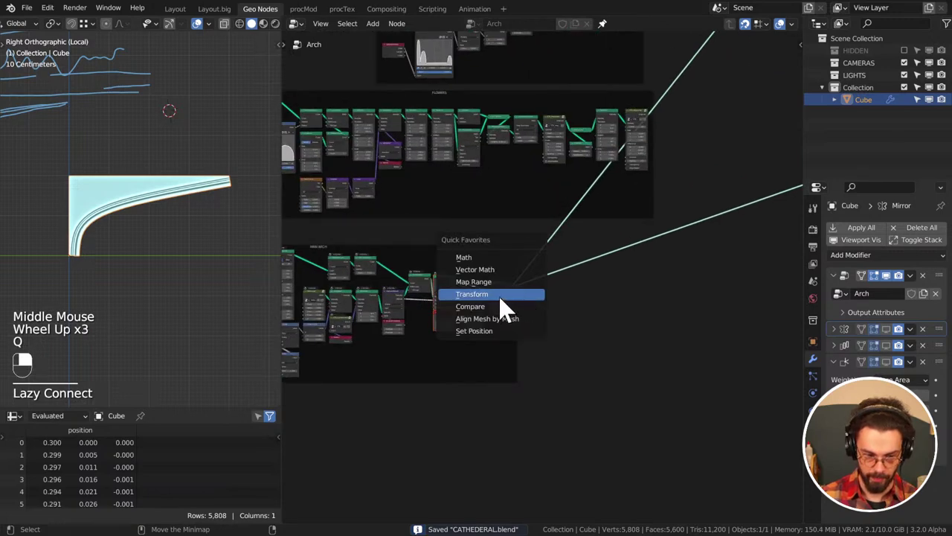
key(g)
key(g)
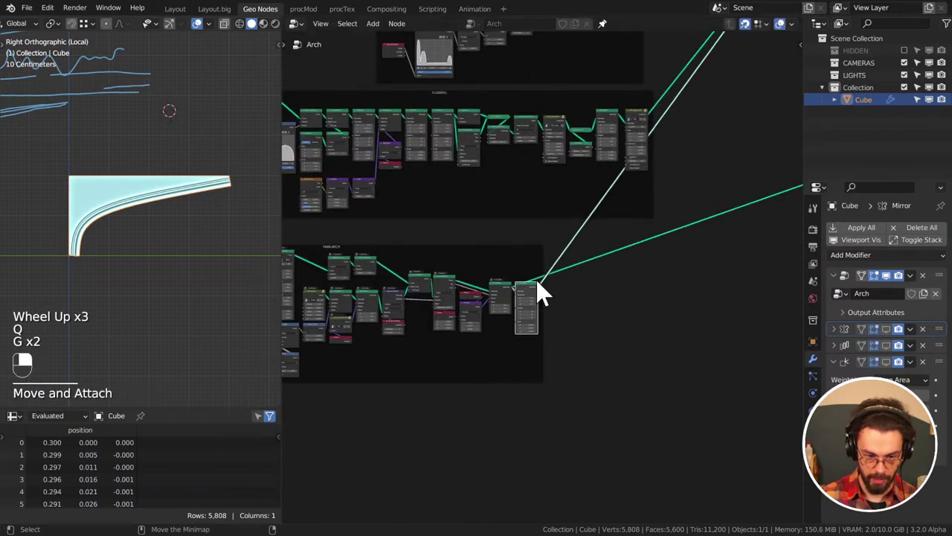
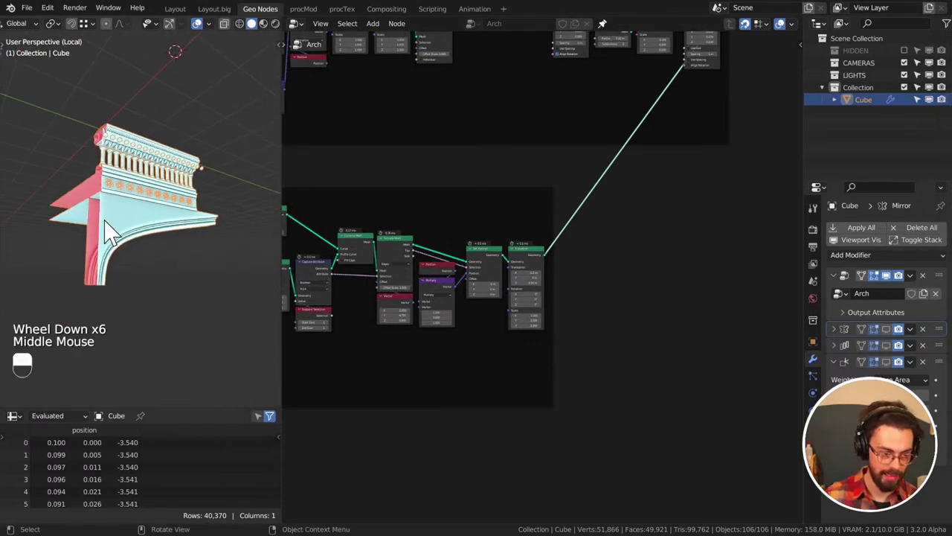
Inspect the arch from front, side and numpad views, then pan across the node tree
click(111, 207)
key(d)
middle_click(201, 254)
key(KP_1)
key(KP_2)
key(KP_3)
scroll(down, 3)
middle_click(656, 172)
middle_click(578, 229)
middle_click(599, 197)
middle_click(672, 134)
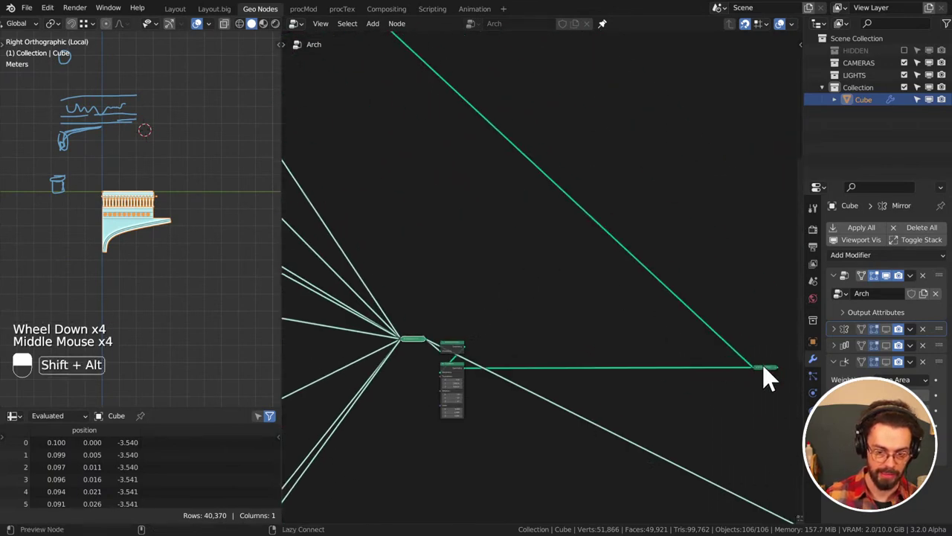
Zoom the node editor in on the main arch's Bezier Segment node
drag(773, 377, 148, 215)
middle_click(96, 173)
middle_click(144, 209)
drag(148, 215, 174, 226)
scroll(up, 3)
middle_click(159, 177)
Save the file and re-enable the Array modifier's viewport display to show the repeated arch copies
key(ctrl+s)
drag(171, 225, 583, 340)
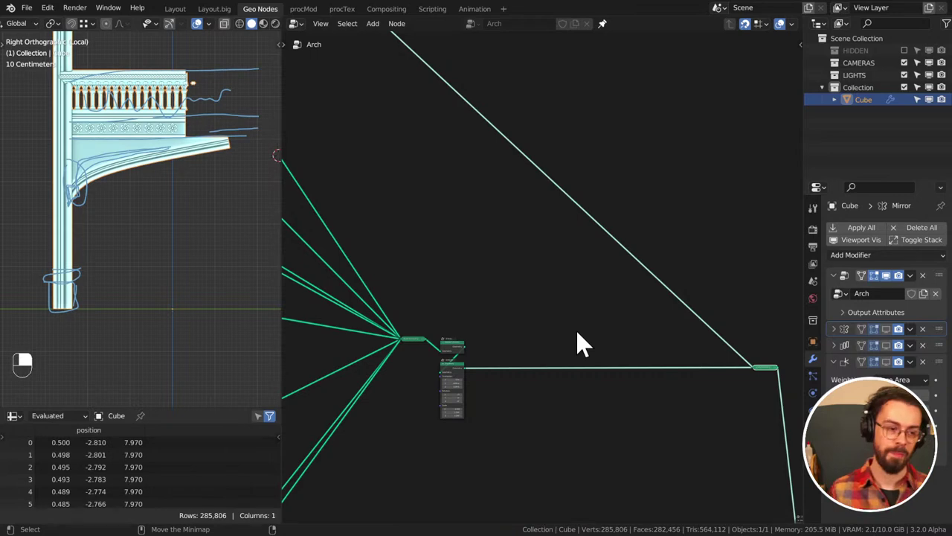
middle_click(432, 299)
middle_click(530, 302)
click(897, 354)
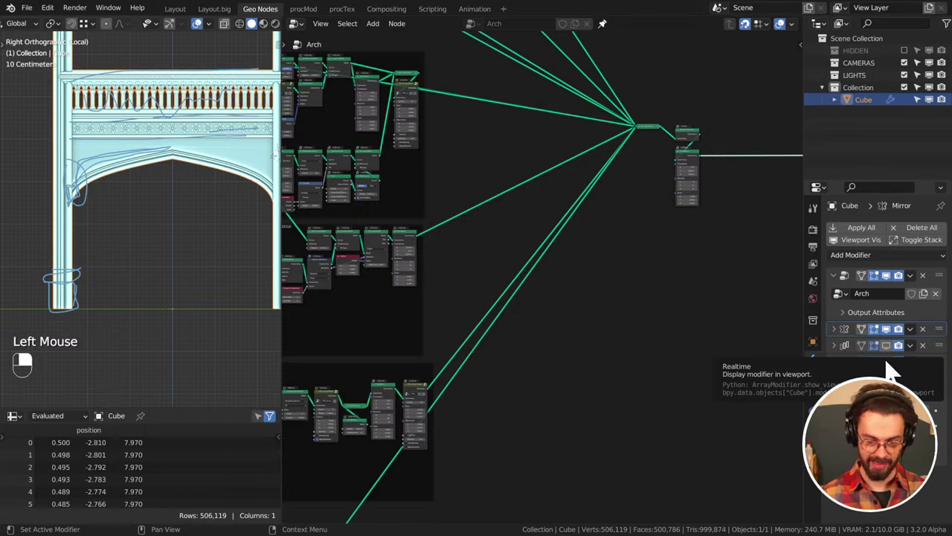
click(892, 371)
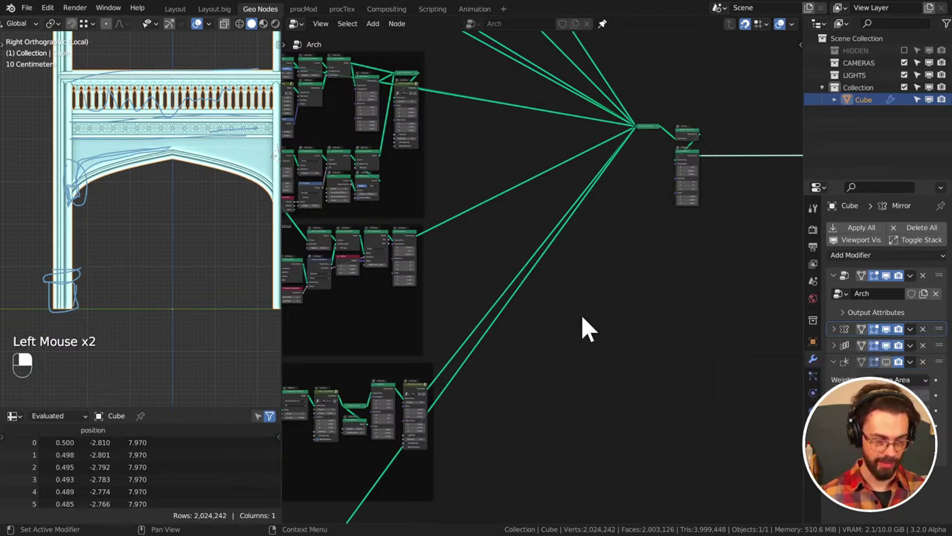
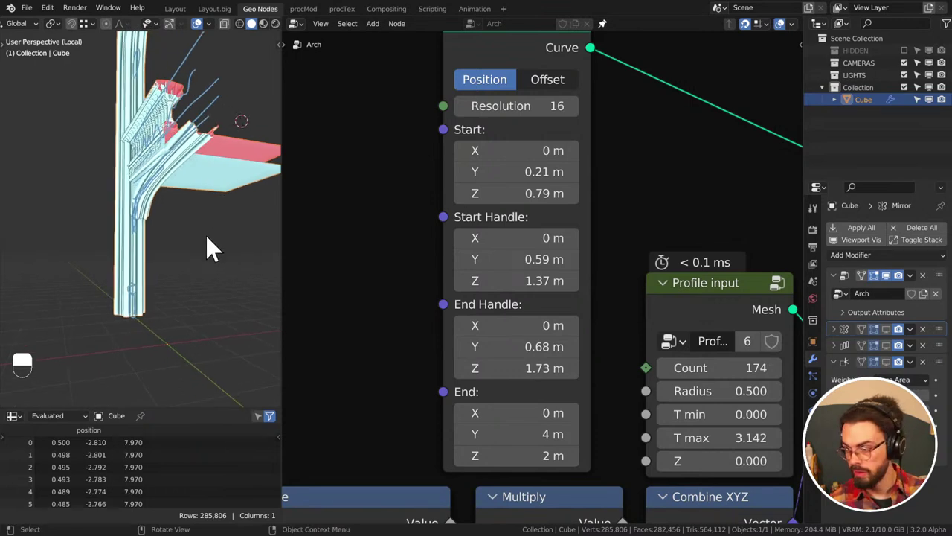
Save CATHEDERAL.blend twice without changing the arch curve
key(ctrl+s)
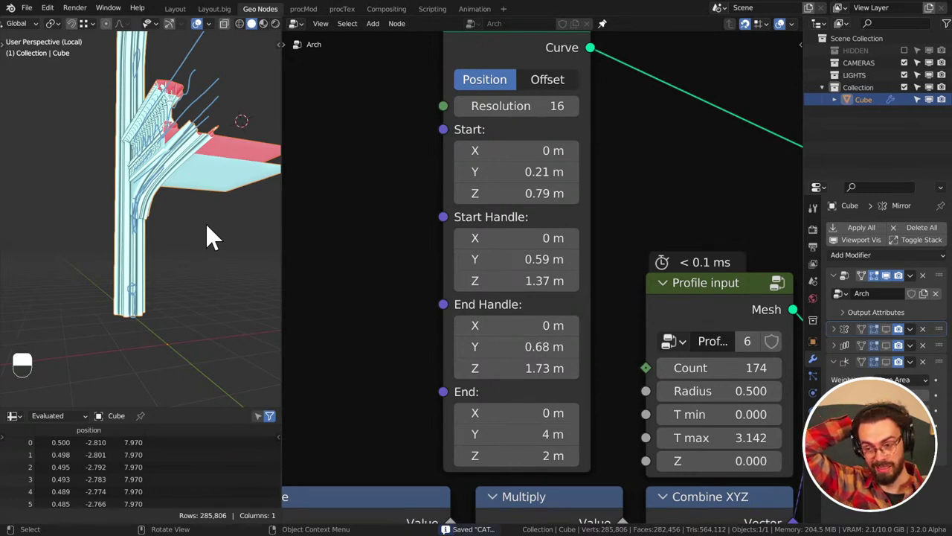
key(ctrl+s)
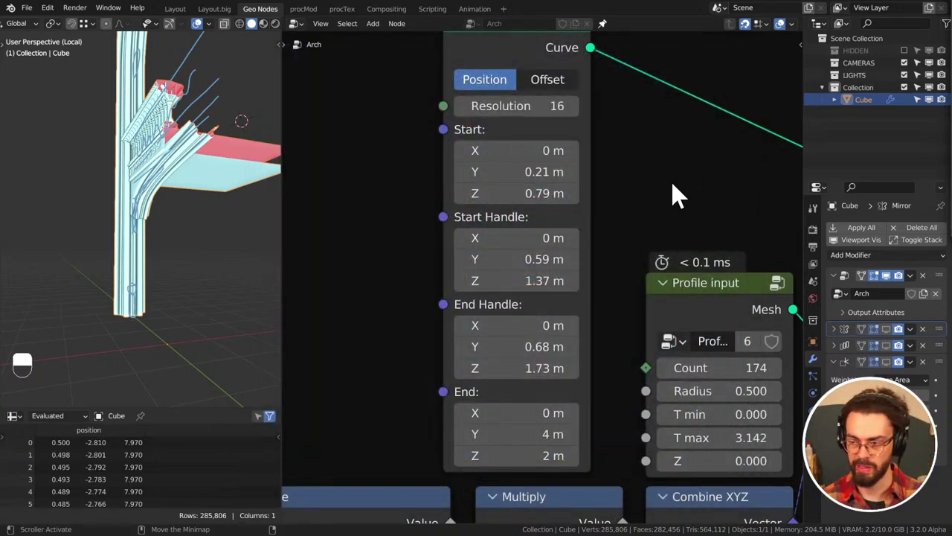
Set Bezier Segment Start Y 0.24, Start Handle Y 0.29 Z 1.64, End Handle Y 0.76 Z 1.58
scroll(down, 3)
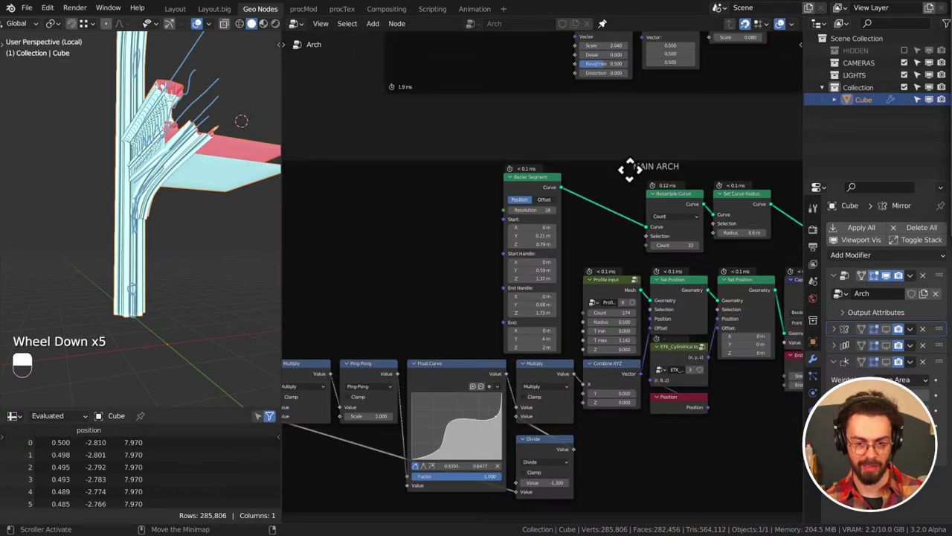
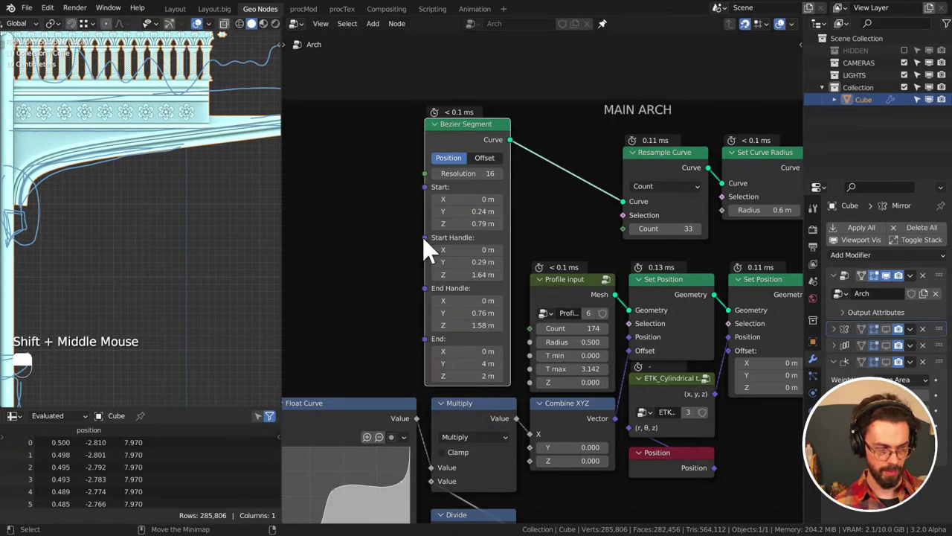
drag(244, 259, 135, 206)
Save the file and frame the arch's curved moulding closely in the 3D viewport
key(ctrl+s)
drag(135, 206, 156, 212)
scroll(down, 3)
drag(157, 216, 64, 216)
key(d)
key(d)
middle_click(163, 201)
scroll(up, 3)
middle_click(164, 230)
scroll(up, 3)
middle_click(50, 199)
scroll(up, 3)
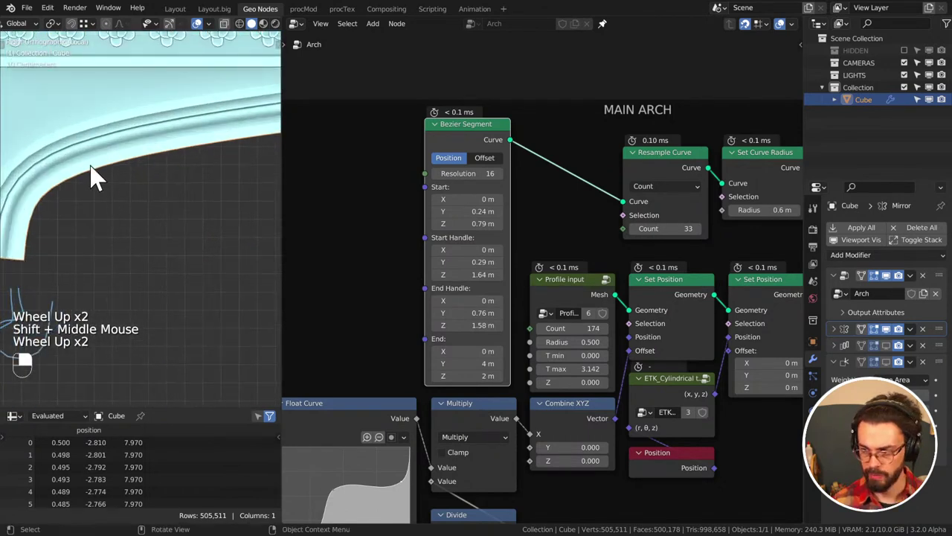
drag(46, 102, 107, 135)
Draw a freehand annotation stroke tracing the arch moulding as a guide line
key(d)
click(83, 116)
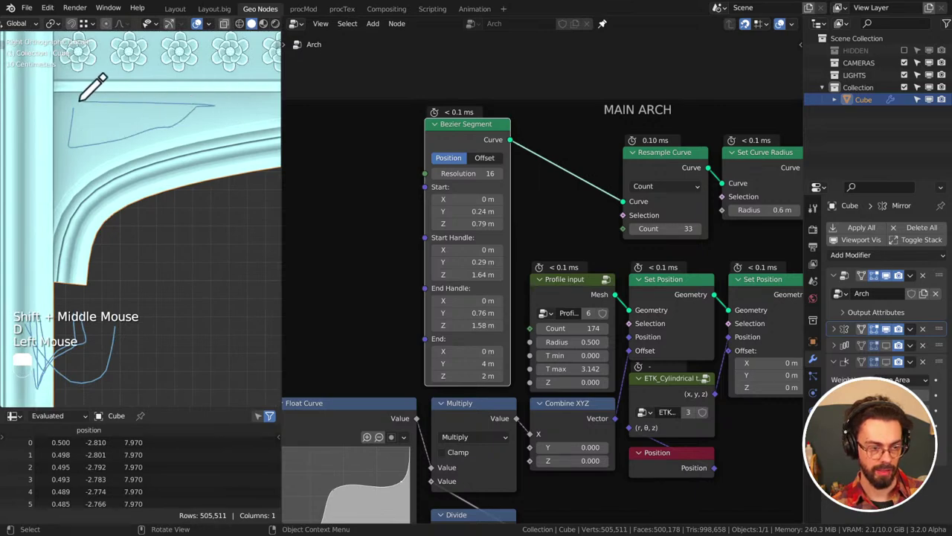
key(d)
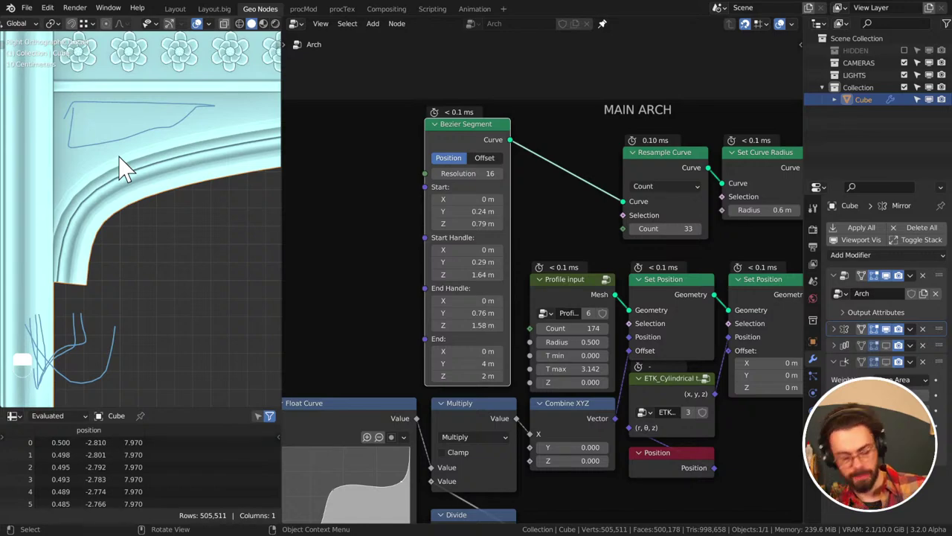
scroll(down, 3)
middle_click(153, 191)
middle_click(110, 205)
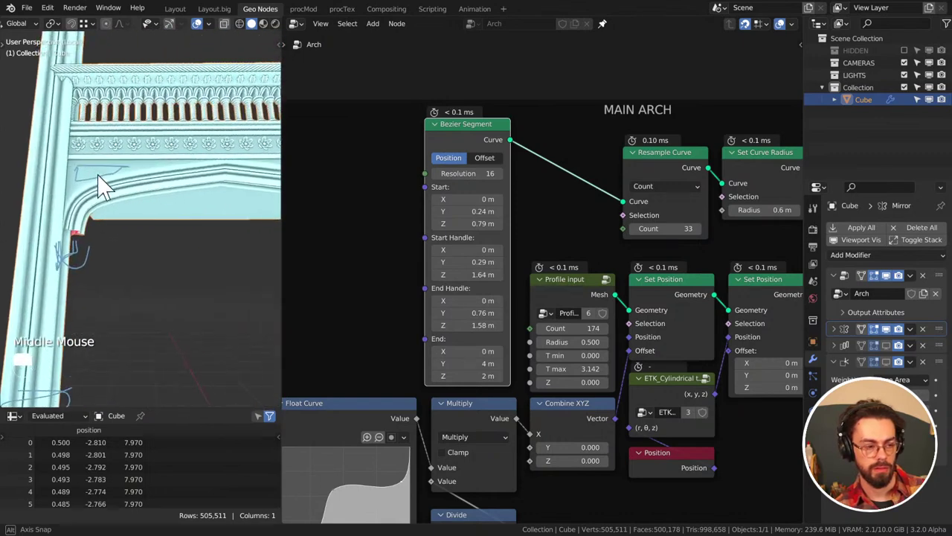
key(d)
right_click(159, 191)
Preview only the Extrude Mesh / Set Position / Transform branch, leaving a thin slab in the viewport
key(d)
drag(137, 215, 133, 227)
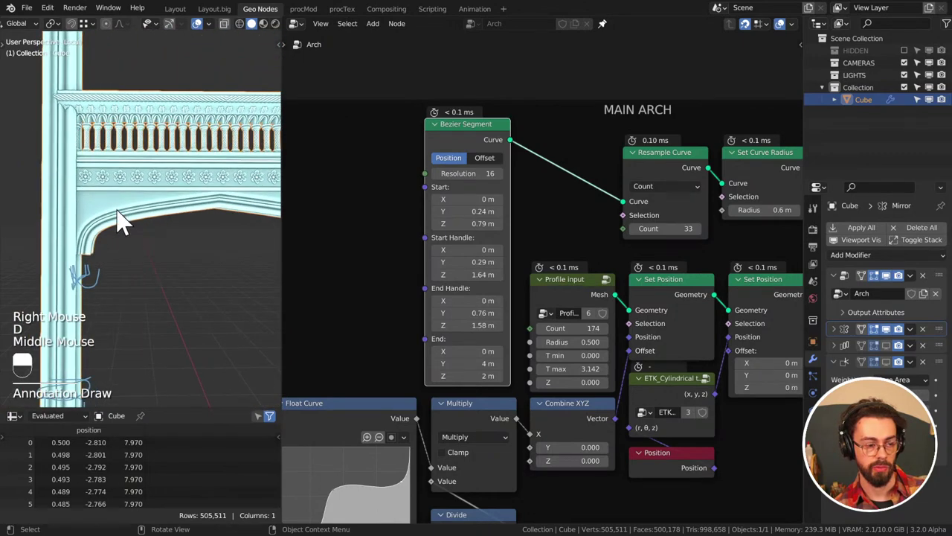
scroll(down, 3)
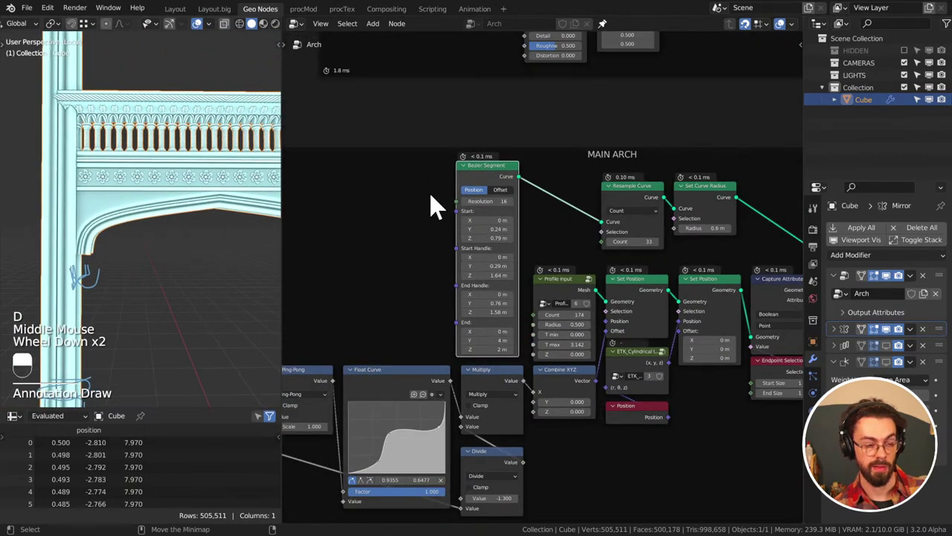
key(d)
click(87, 205)
key(d)
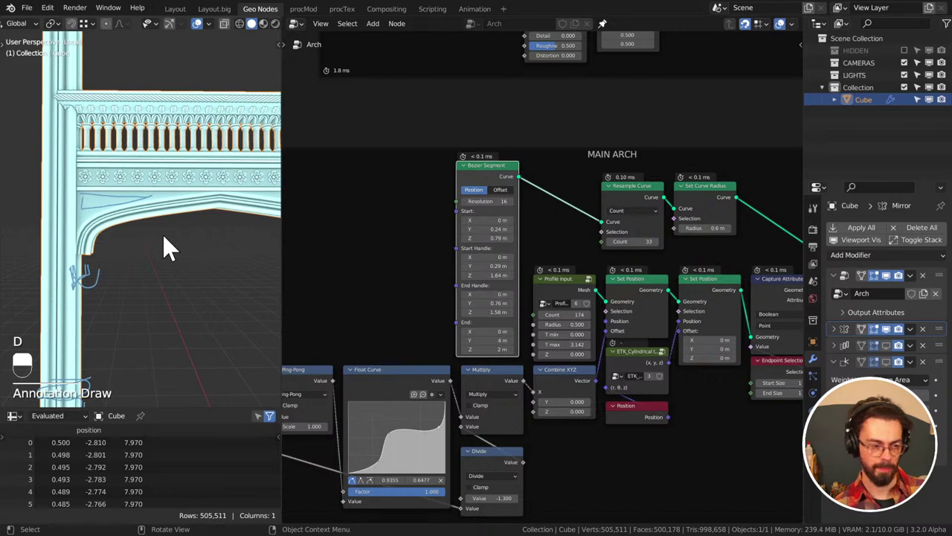
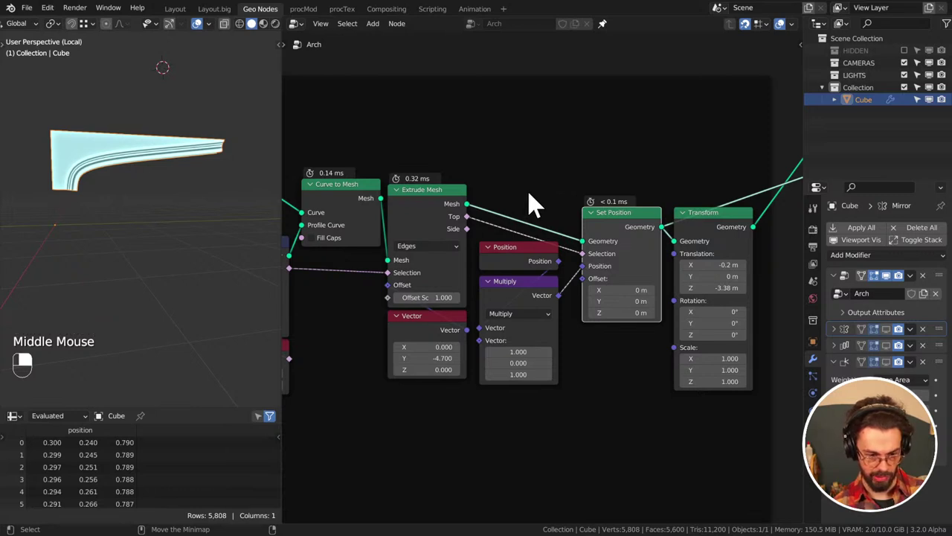
click(450, 198)
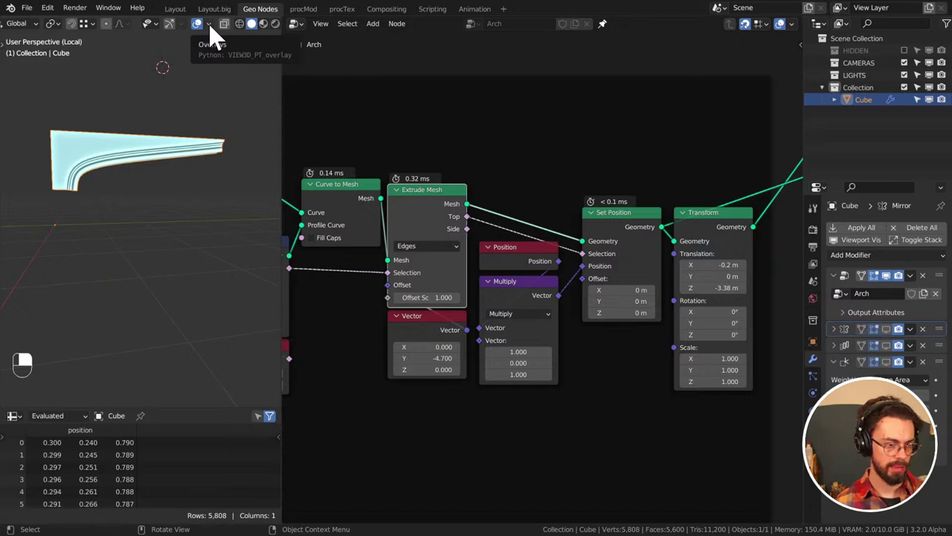
drag(217, 37, 101, 136)
scroll(up, 3)
middle_click(109, 124)
scroll(up, 3)
scroll(down, 3)
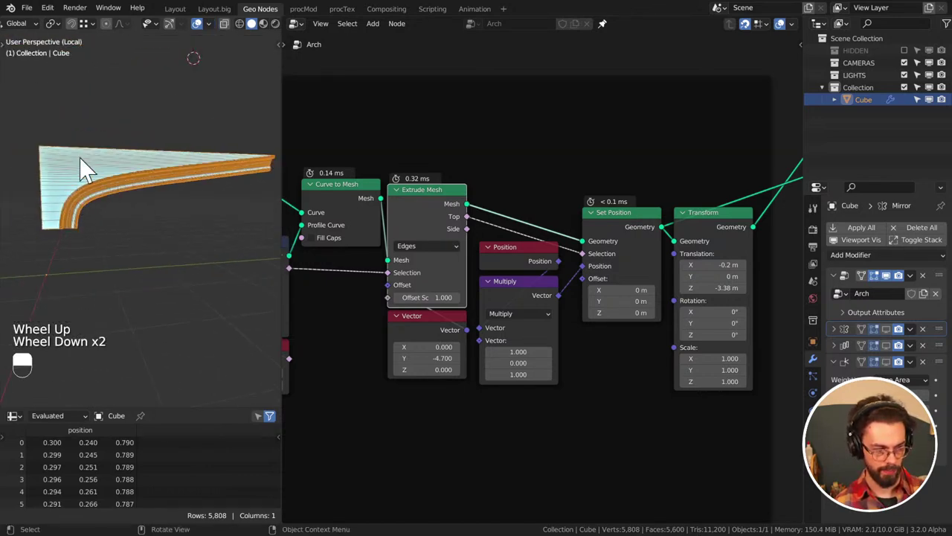
key(d)
click(76, 157)
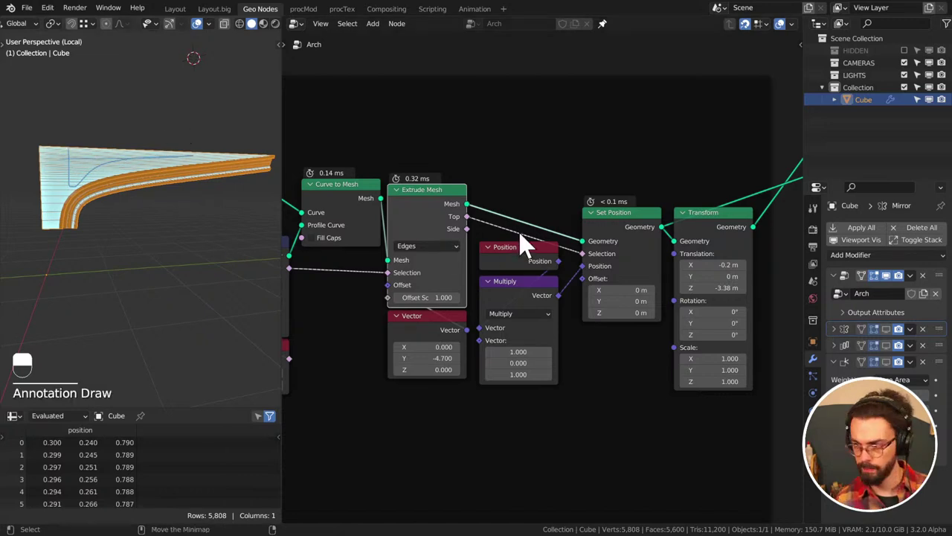
scroll(down, 3)
middle_click(569, 224)
middle_click(597, 260)
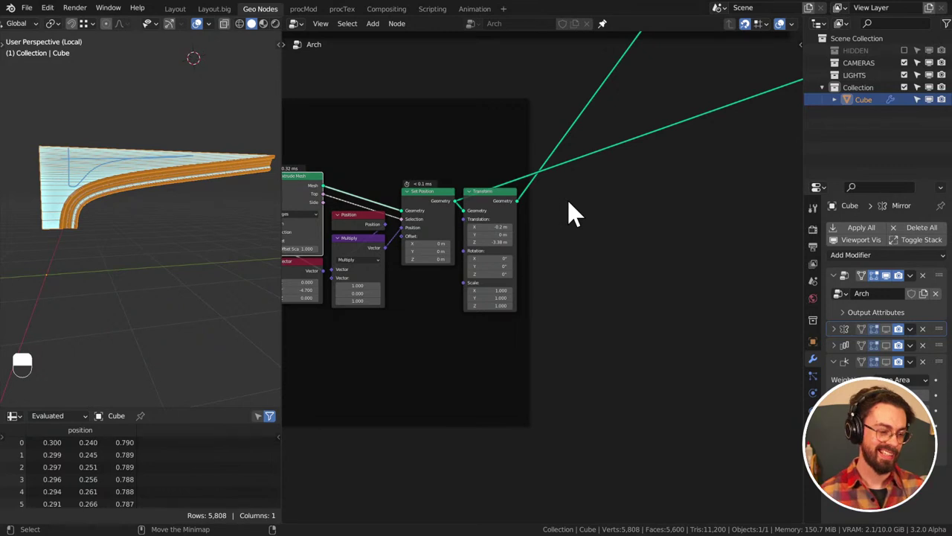
middle_click(194, 210)
scroll(up, 3)
middle_click(164, 200)
key(KP_1)
key(KP_3)
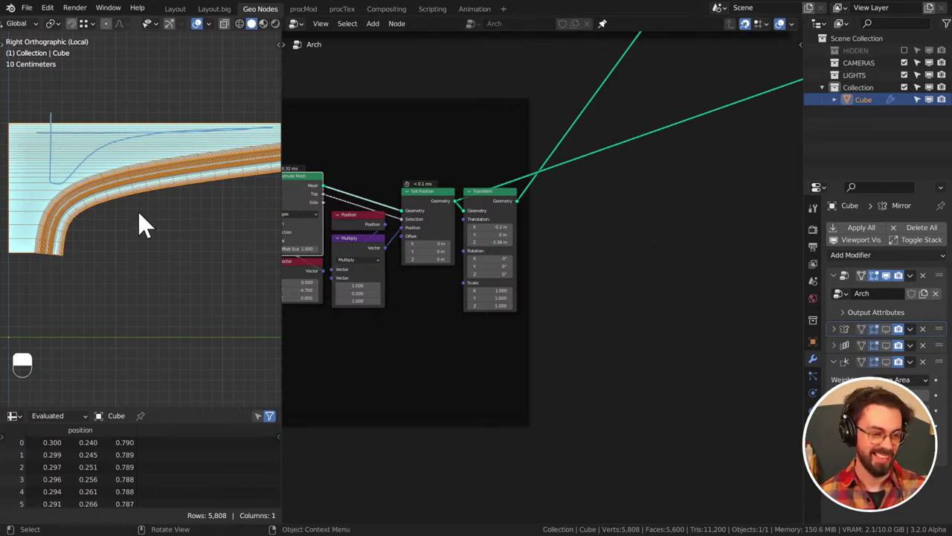
Inspect the slab preview in the viewport alongside the Arch node tree
middle_click(177, 189)
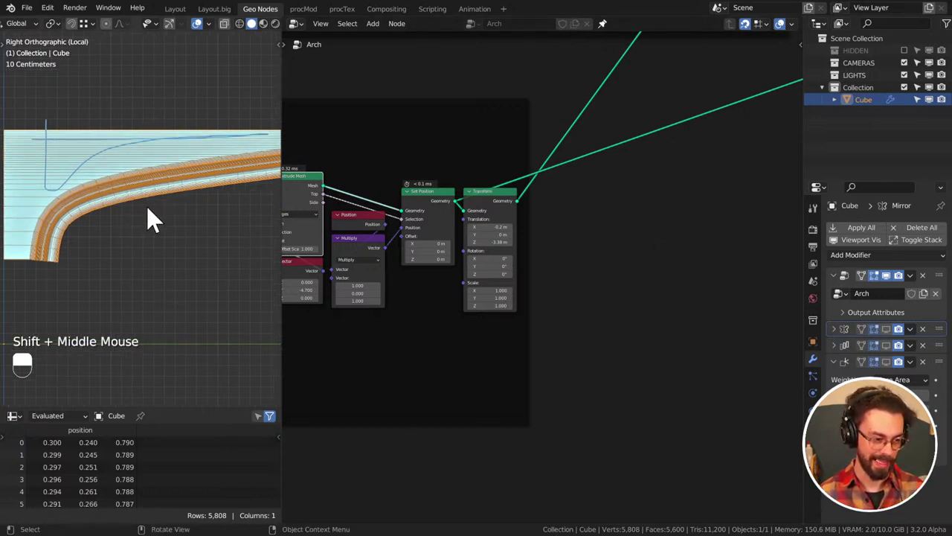
middle_click(638, 176)
key(d)
right_click(99, 222)
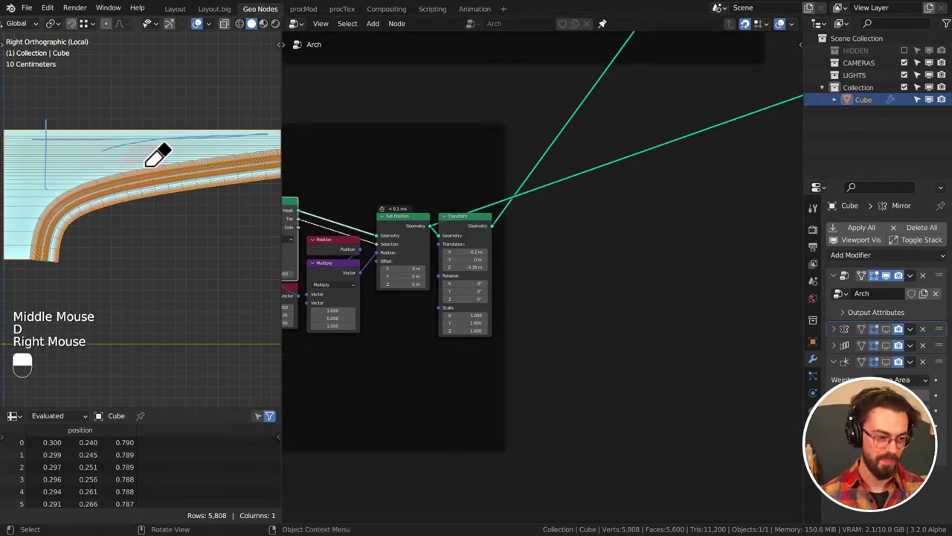
key(d)
key(d)
key(d)
click(56, 199)
key(d)
Navigate the node editor to the extrude-and-offset branch of the Arch tree
scroll(down, 3)
middle_click(557, 230)
scroll(down, 3)
middle_click(558, 208)
scroll(up, 3)
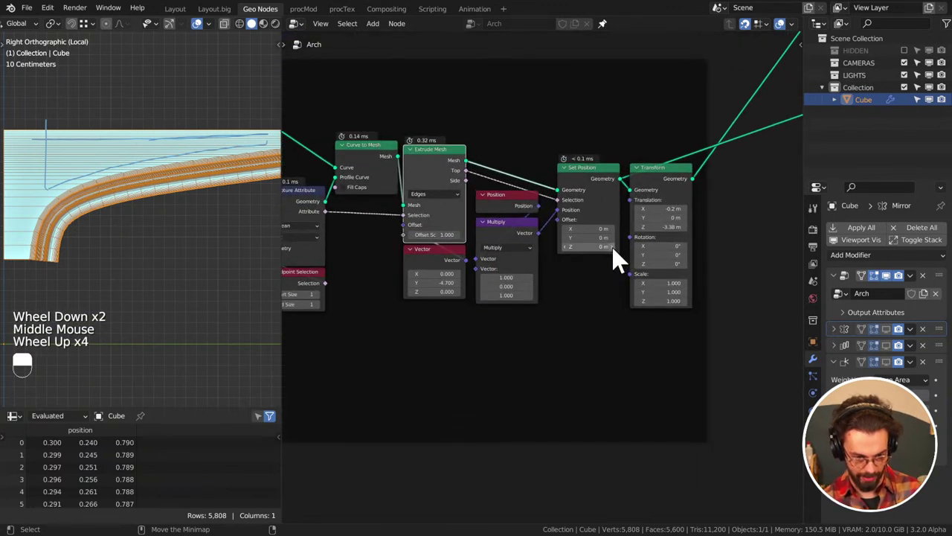
click(773, 322)
middle_click(555, 210)
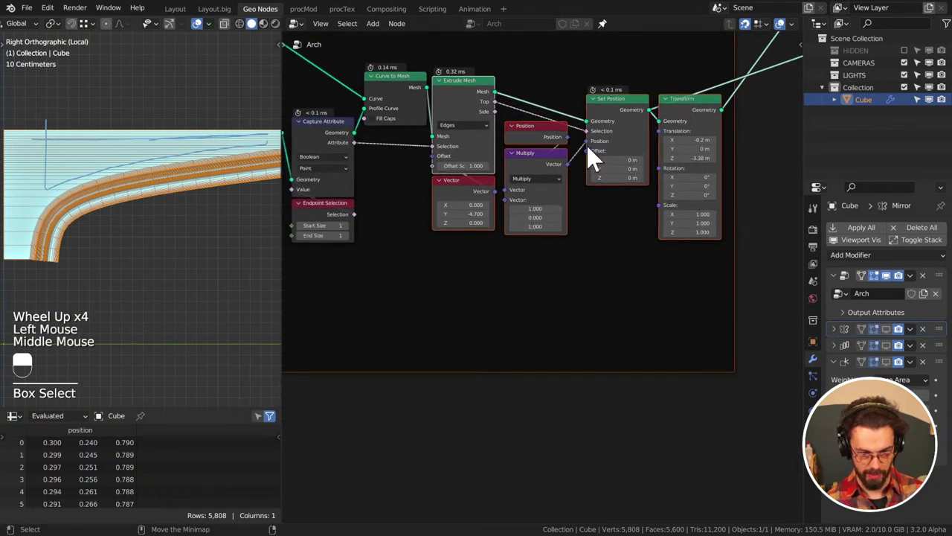
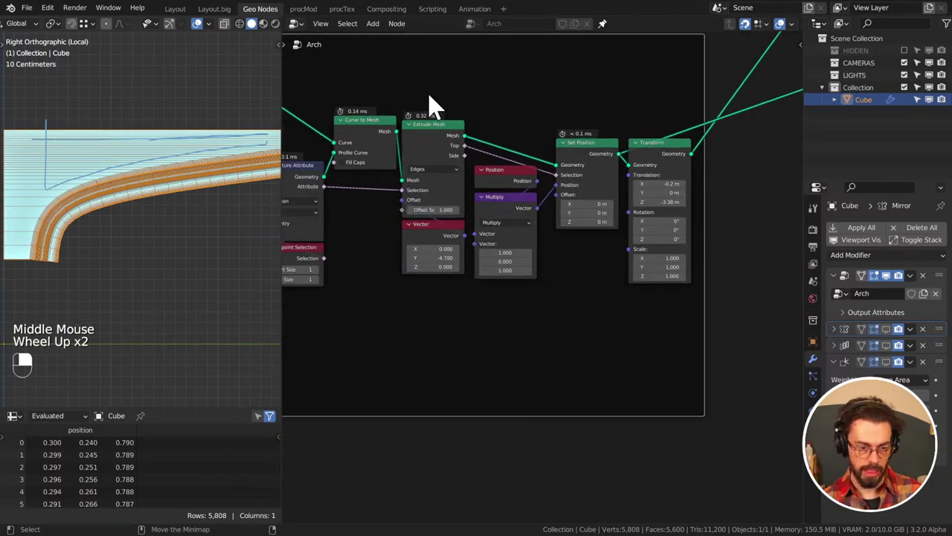
click(432, 144)
scroll(down, 3)
middle_click(191, 166)
Box-select the Extrude Mesh, Vector, Position, Multiply and Set Position nodes and duplicate them
drag(138, 192, 148, 181)
scroll(down, 3)
drag(148, 181, 447, 236)
click(599, 167)
middle_click(599, 168)
click(447, 236)
click(433, 156)
click(510, 178)
drag(510, 212, 611, 175)
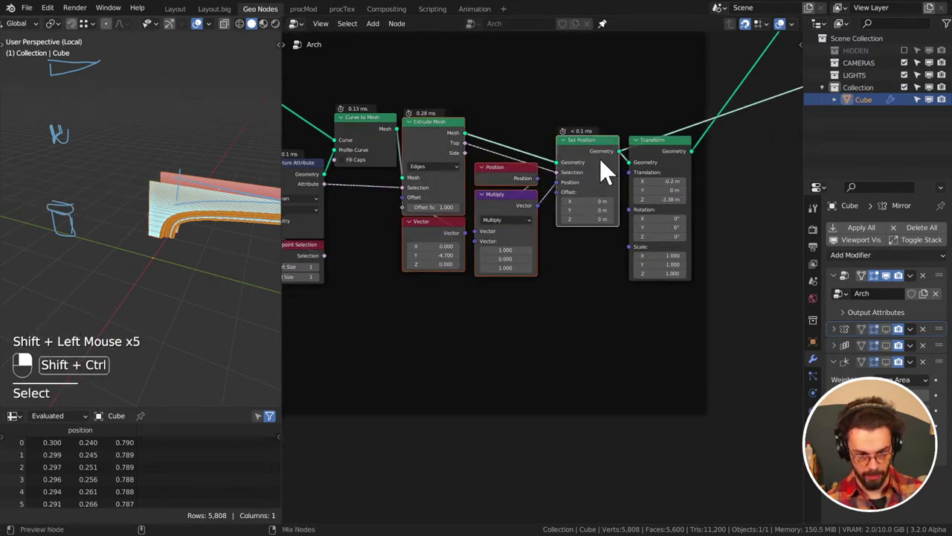
key(ctrl+shift+d)
Place the copied branch below the original and add Delete Geometry with a Not node on Selection
click(602, 342)
middle_click(604, 354)
scroll(up, 3)
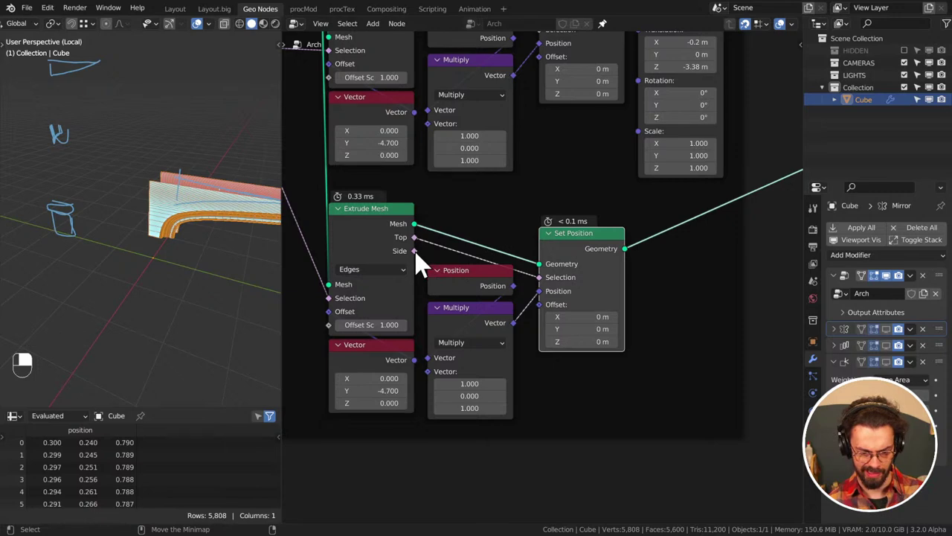
click(423, 263)
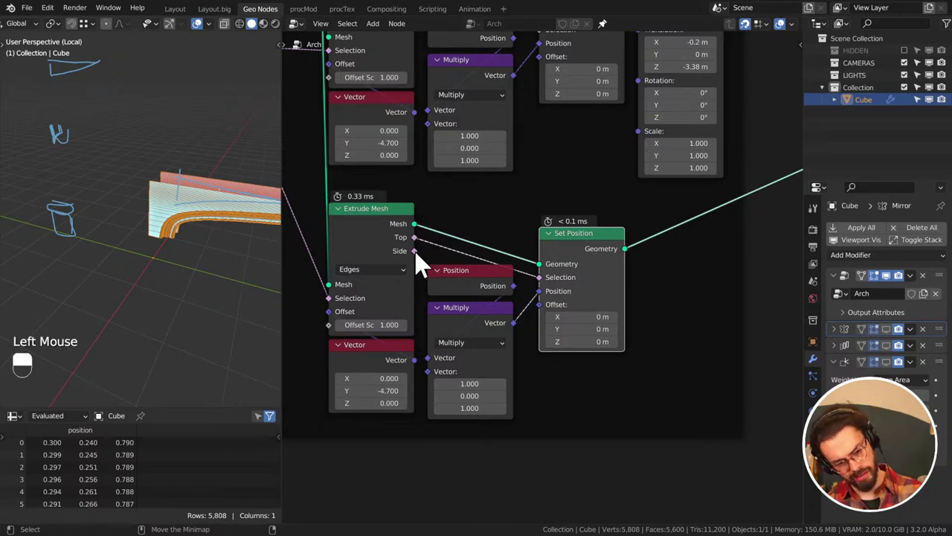
key(shift+a)
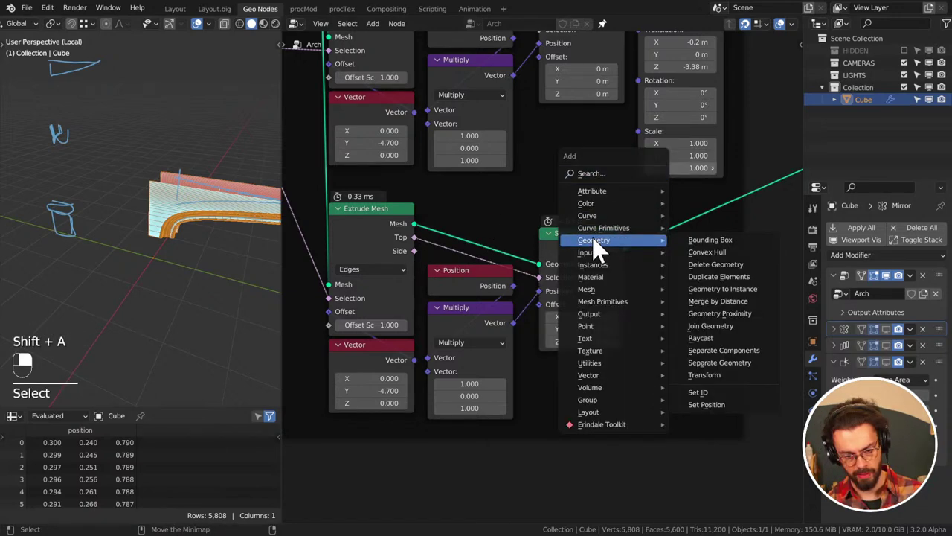
drag(420, 265, 685, 305)
key(shift+a)
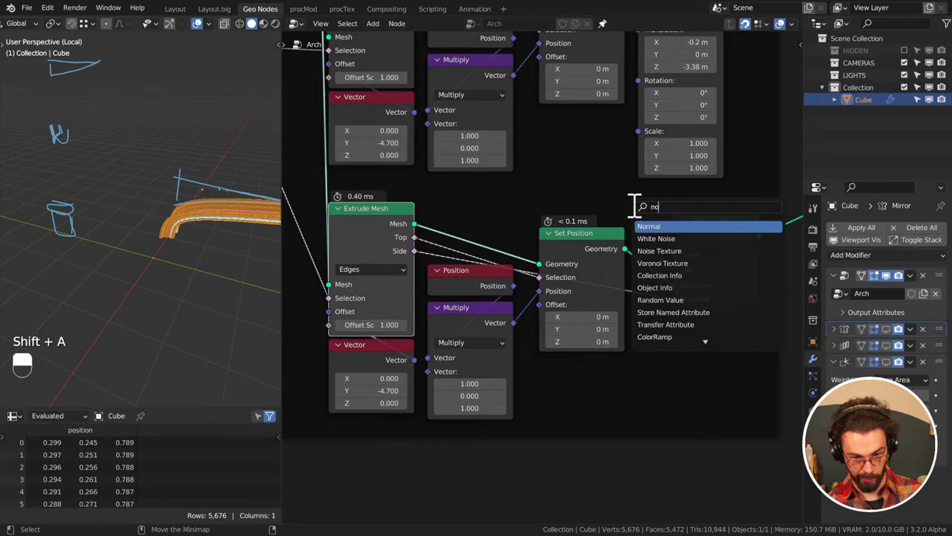
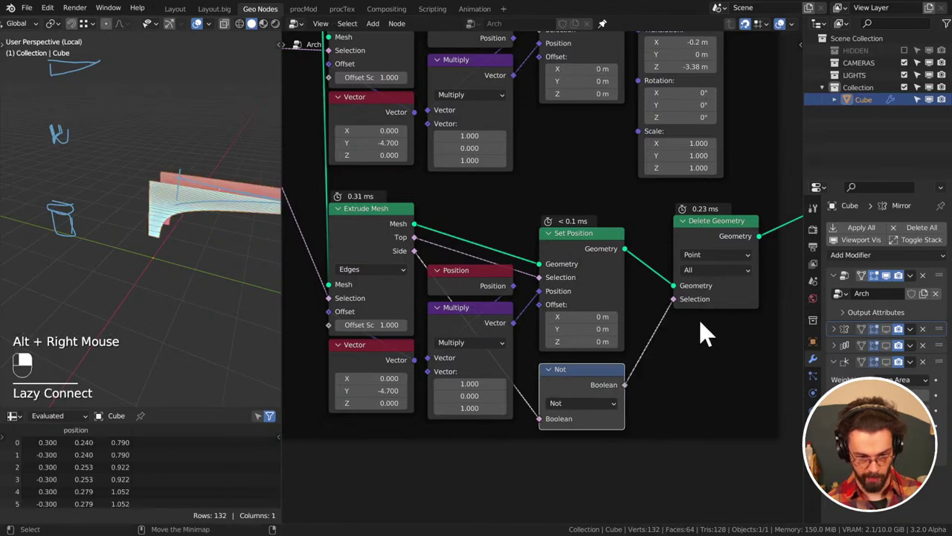
Set the Delete Geometry domain to Face and check the thinned result in the viewport
scroll(up, 3)
middle_click(145, 252)
middle_click(98, 245)
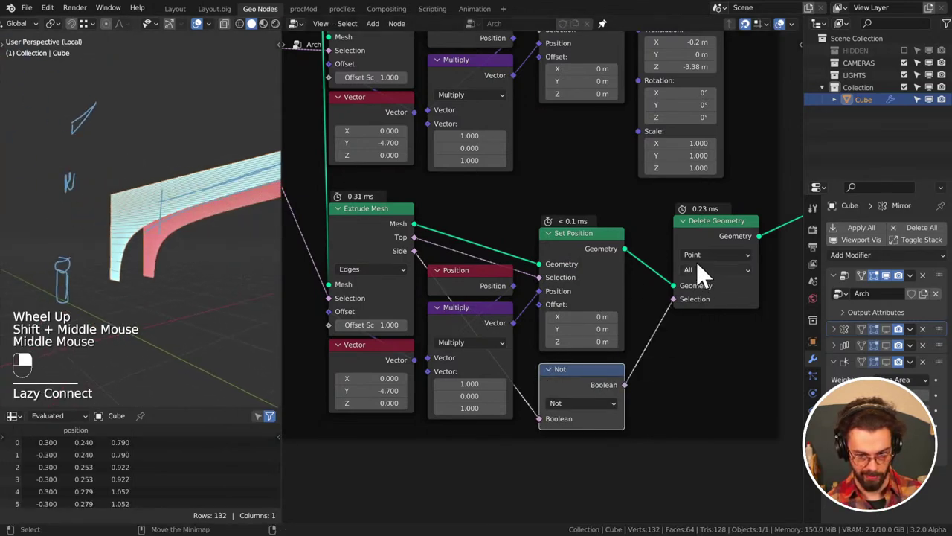
drag(720, 261, 721, 305)
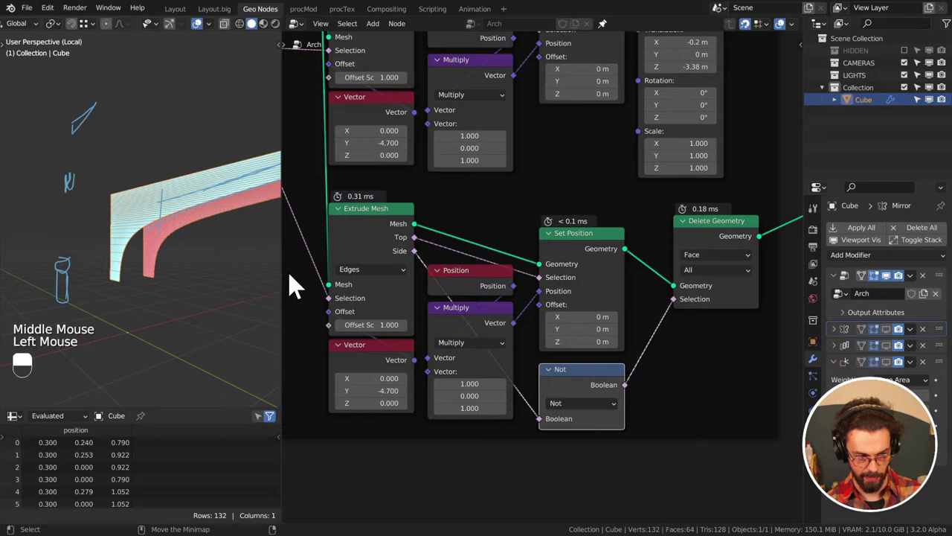
middle_click(219, 258)
middle_click(152, 259)
middle_click(143, 239)
scroll(down, 3)
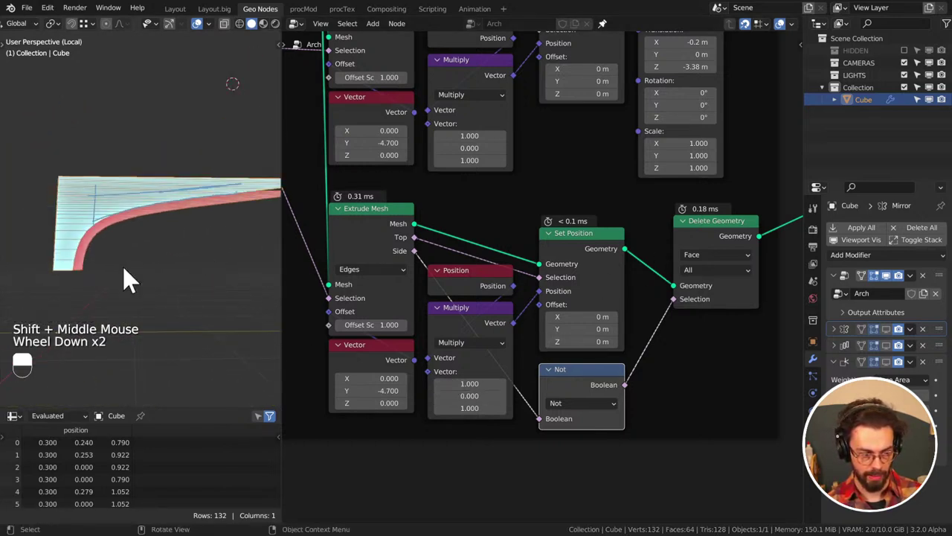
Inspect the 132-vertex face-deleted slab from front and side views
key(KP_1)
key(KP_3)
middle_click(79, 257)
scroll(up, 3)
middle_click(93, 272)
key(d)
click(135, 242)
key(d)
scroll(down, 3)
middle_click(425, 218)
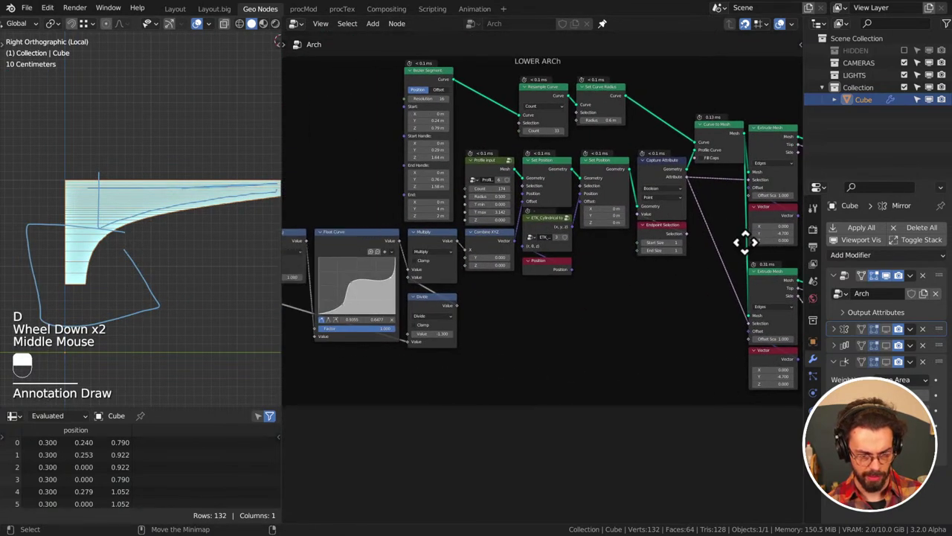
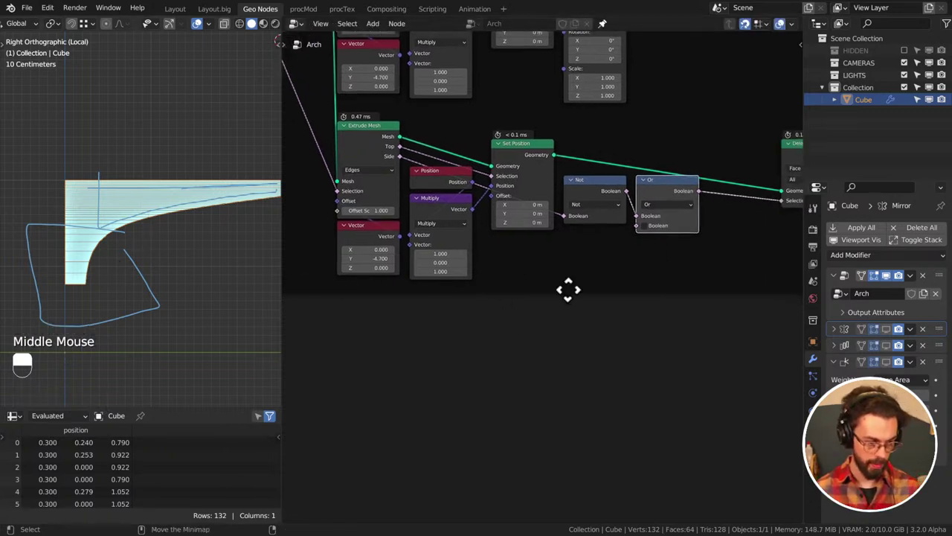
Insert an Or after Not and place a Separate XYZ node for the Z-below-1.44 test
middle_click(624, 275)
drag(457, 187, 472, 192)
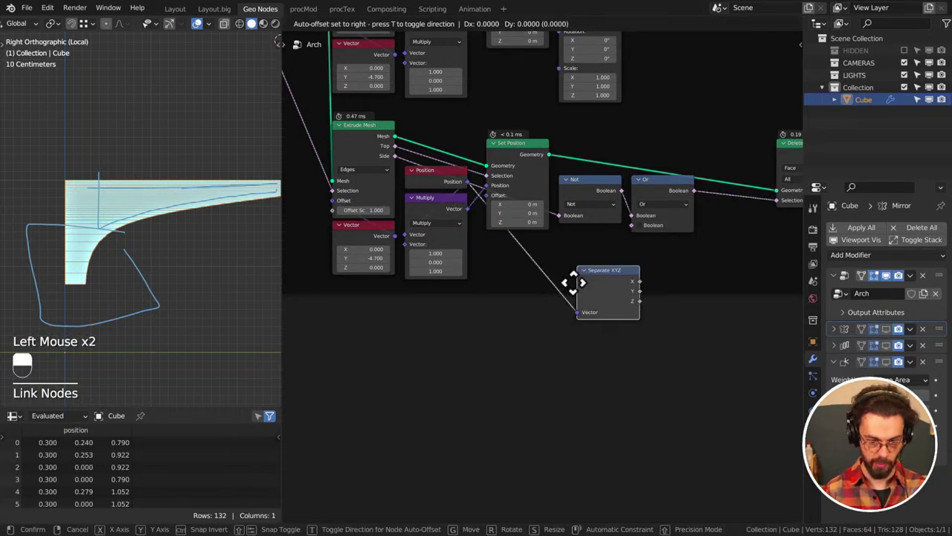
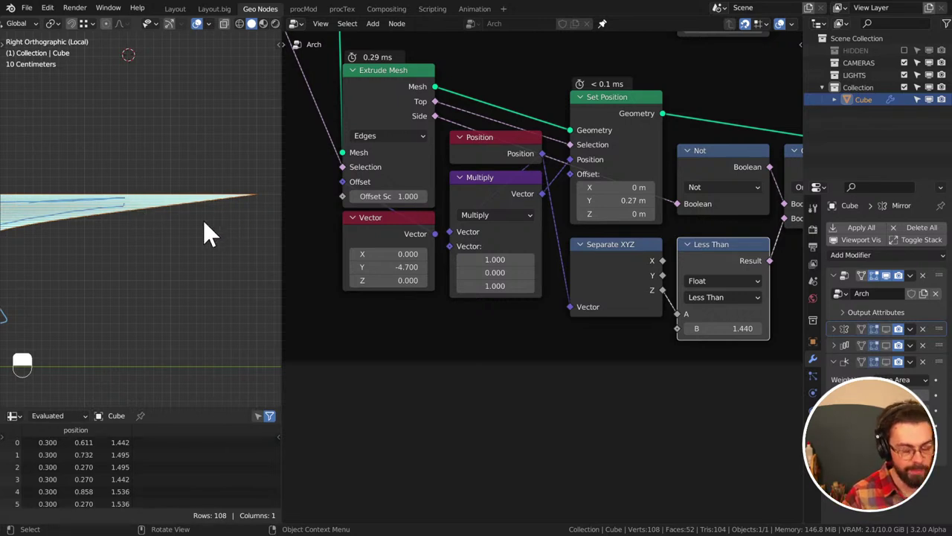
Duplicate the Set Position node and place the copy beside the original for the second arch branch
scroll(down, 3)
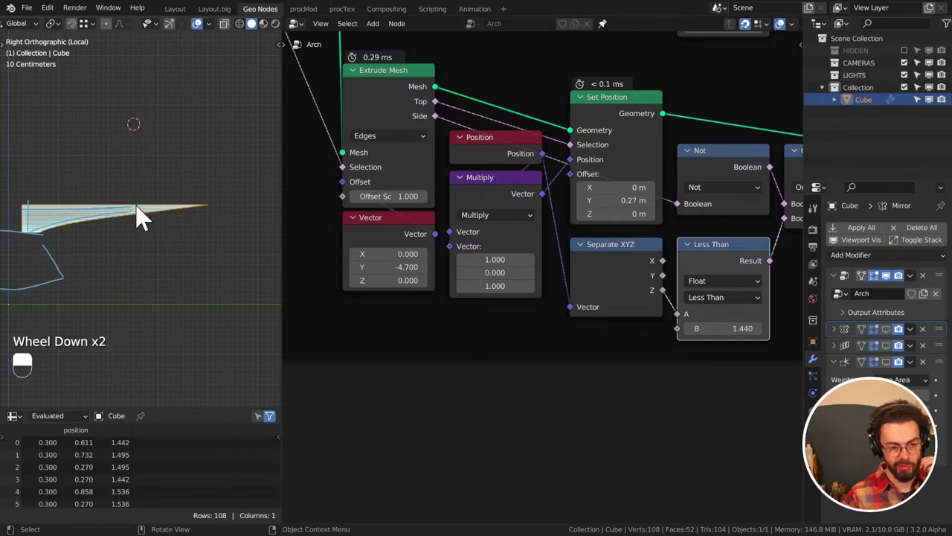
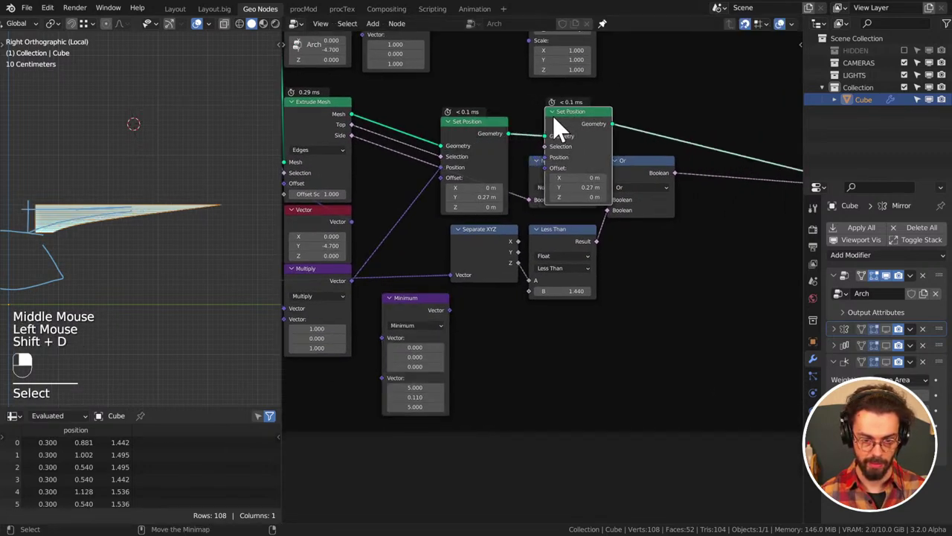
click(480, 141)
key(g)
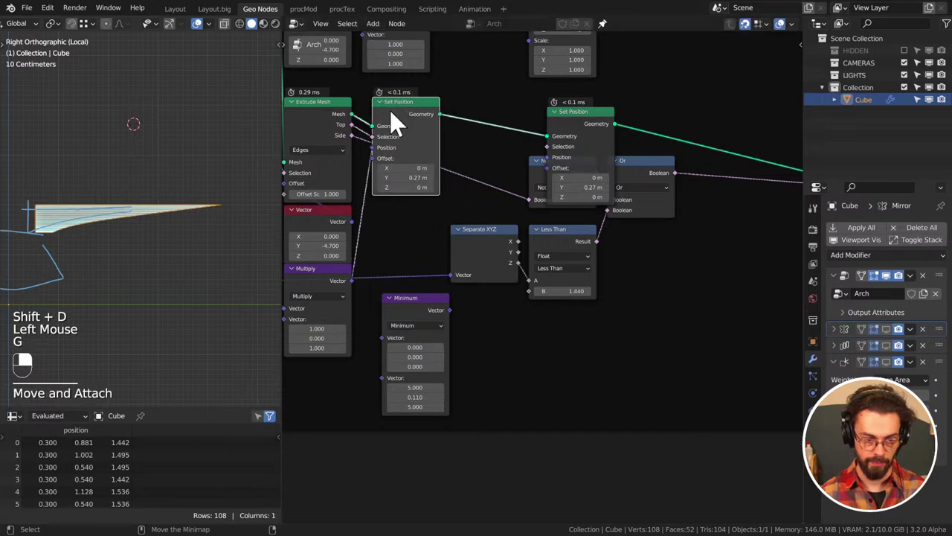
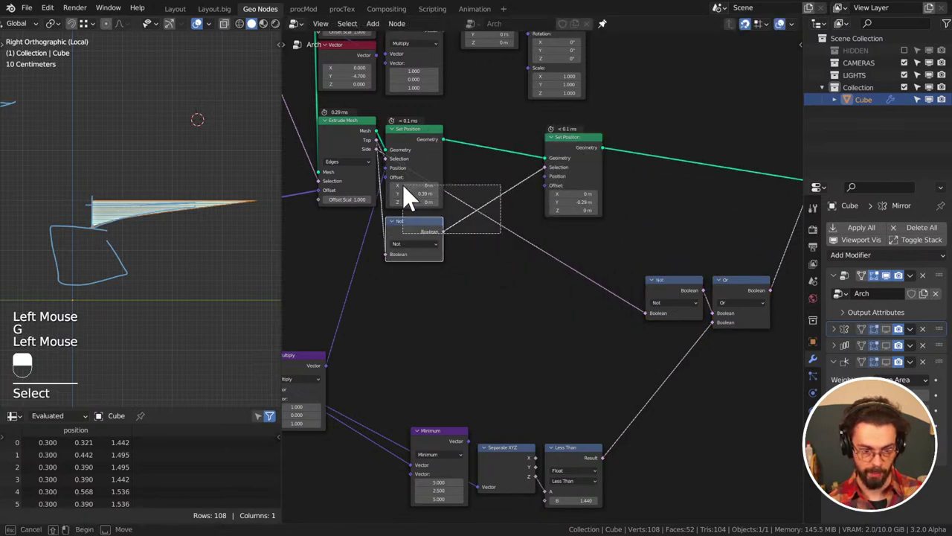
key(g)
click(533, 242)
key(g)
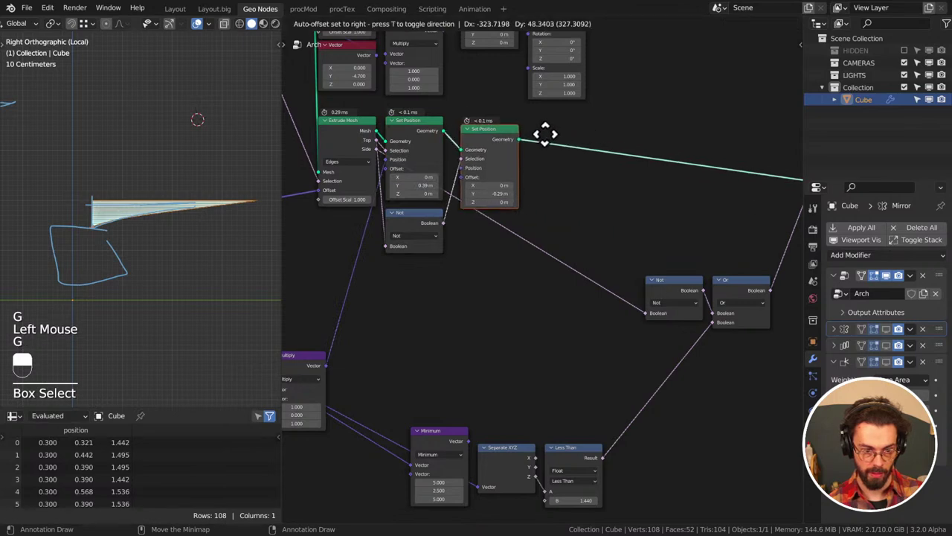
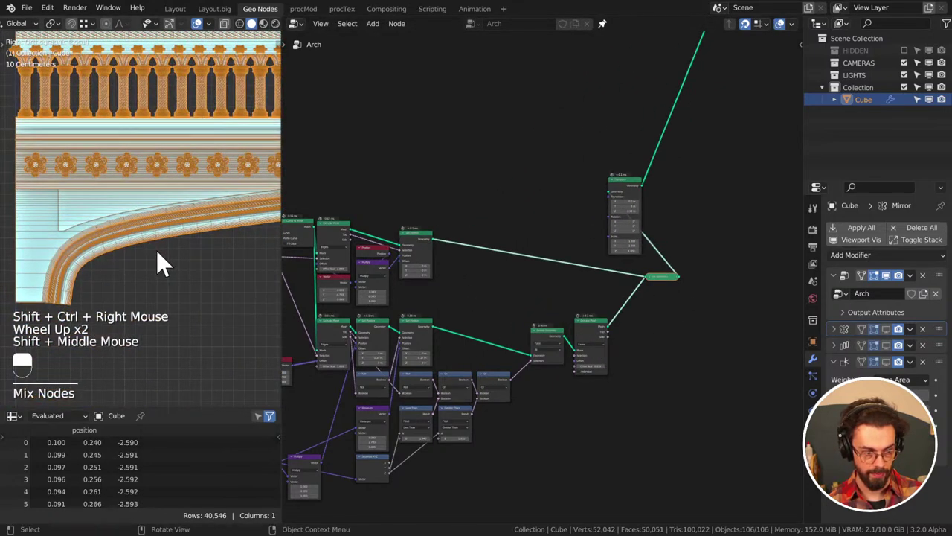
Merge both arch branches through Join Geometry and save CATHEDERAL.blend
middle_click(167, 242)
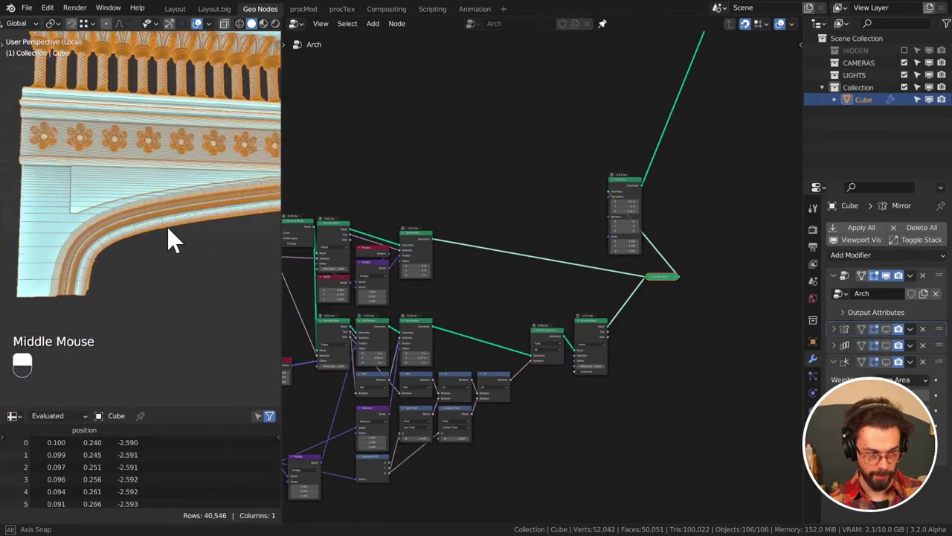
click(511, 154)
key(ctrl+s)
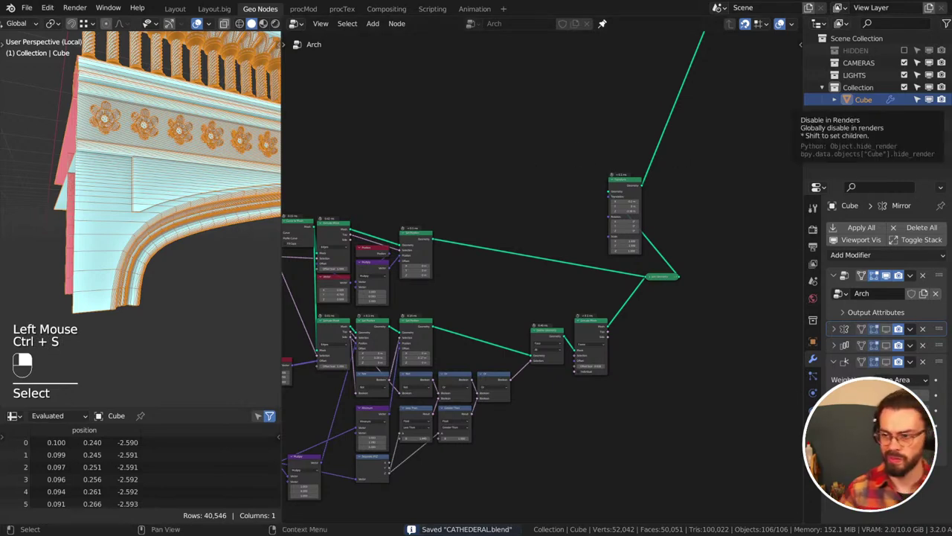
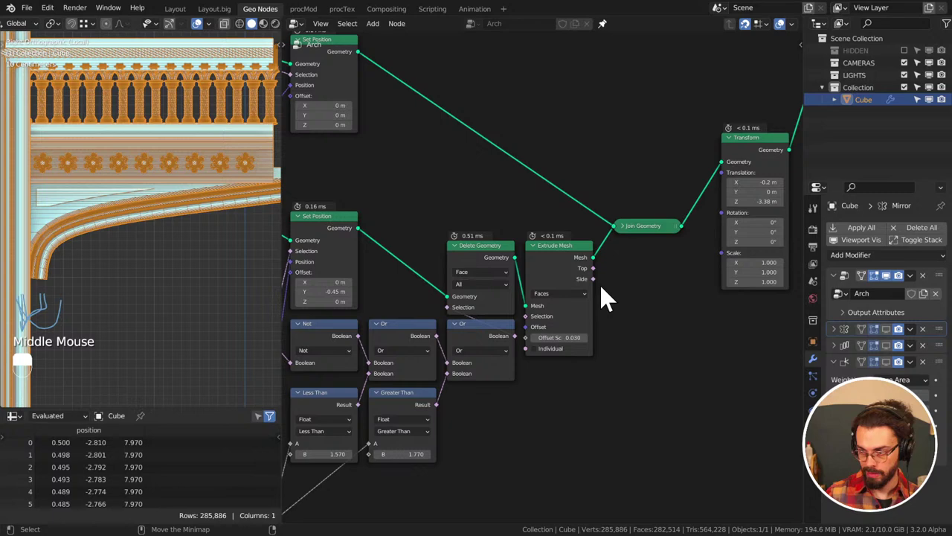
Save the file, turn the arch modifiers' viewport display back on and deselect the Cube
scroll(down, 3)
middle_click(631, 228)
scroll(down, 3)
scroll(down, 3)
middle_click(170, 203)
key(ctrl+s)
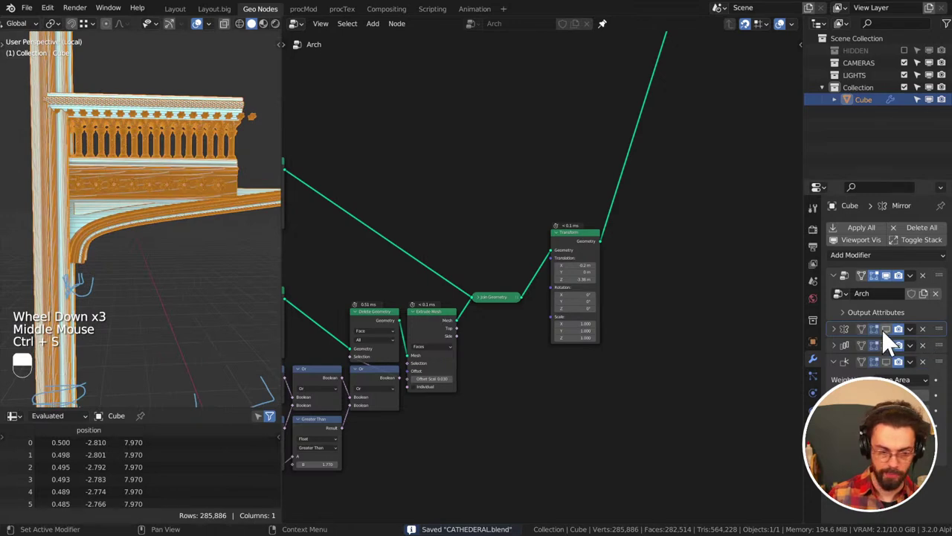
drag(890, 341, 221, 160)
click(217, 83)
Orbit around the arches to inspect the full row of arcade openings
drag(219, 86, 129, 162)
drag(219, 32, 101, 71)
scroll(down, 3)
middle_click(203, 134)
middle_click(116, 170)
scroll(down, 3)
middle_click(169, 161)
middle_click(185, 149)
Save, orbit over the arch top and make the HIDDEN collection's contents visible in the Outliner
key(ctrl+s)
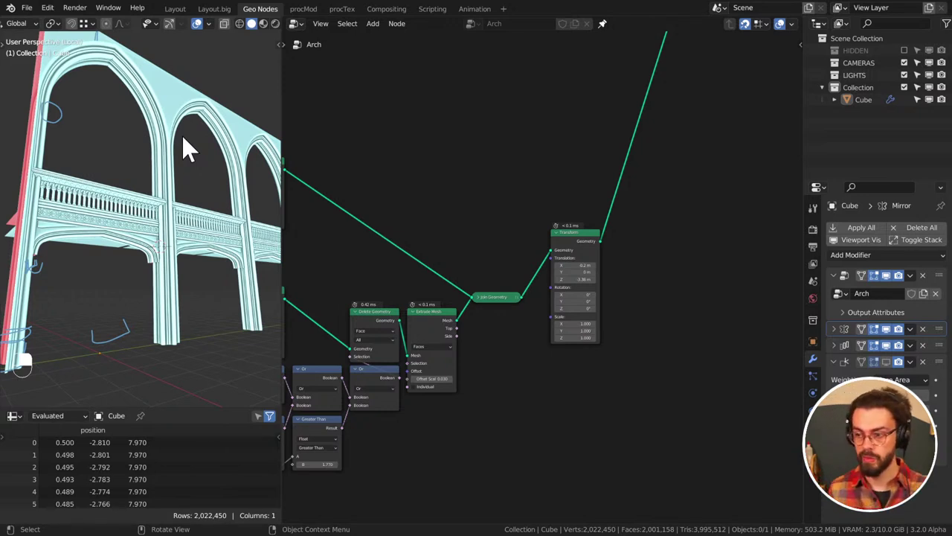
key(ctrl+s)
middle_click(170, 120)
middle_click(136, 125)
middle_click(138, 120)
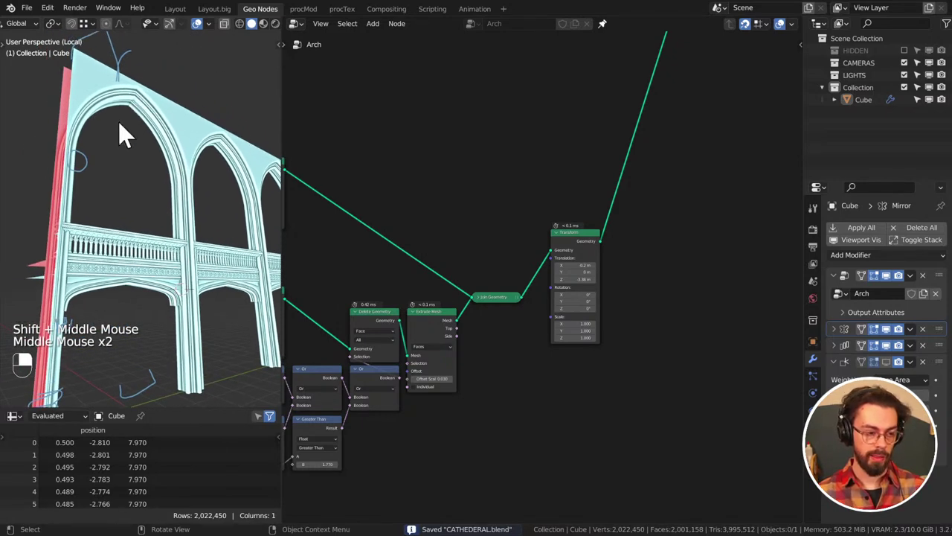
click(916, 59)
scroll(down, 3)
middle_click(187, 113)
click(183, 133)
Recalculate the Cylinder vault's normals in Edit Mode, inspect the vaulted ceiling and save the file
key(Tab)
key(a)
key(shift+n)
key(Tab)
middle_click(198, 148)
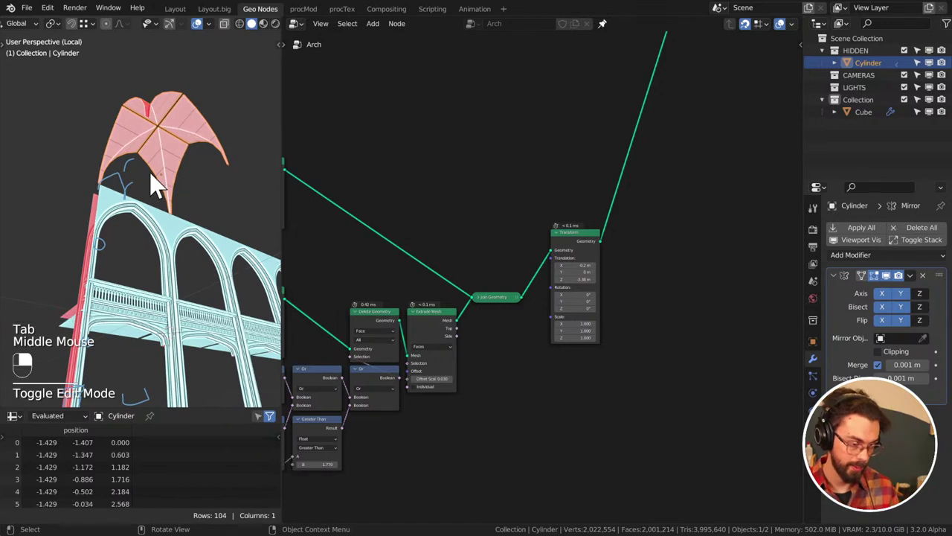
drag(132, 255, 138, 290)
drag(138, 291, 171, 300)
drag(171, 300, 178, 261)
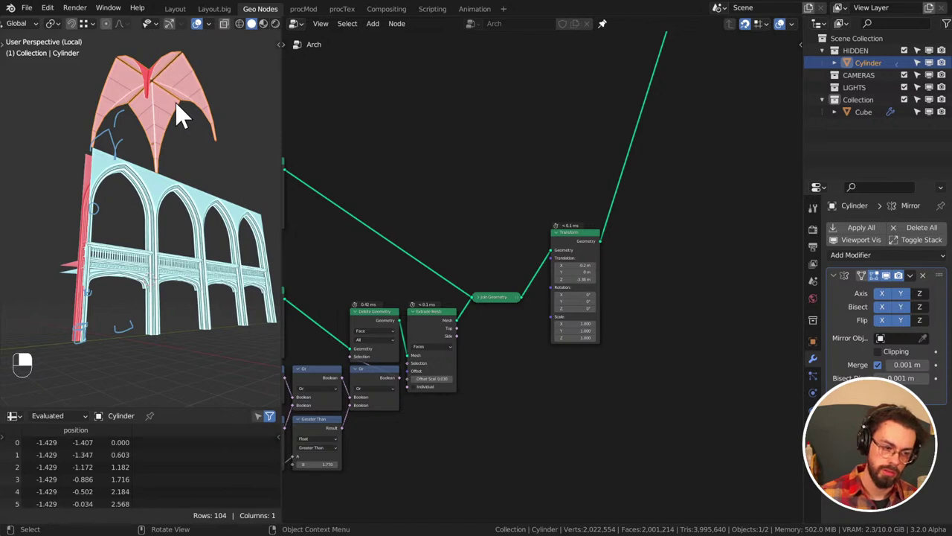
click(456, 134)
key(ctrl+s)
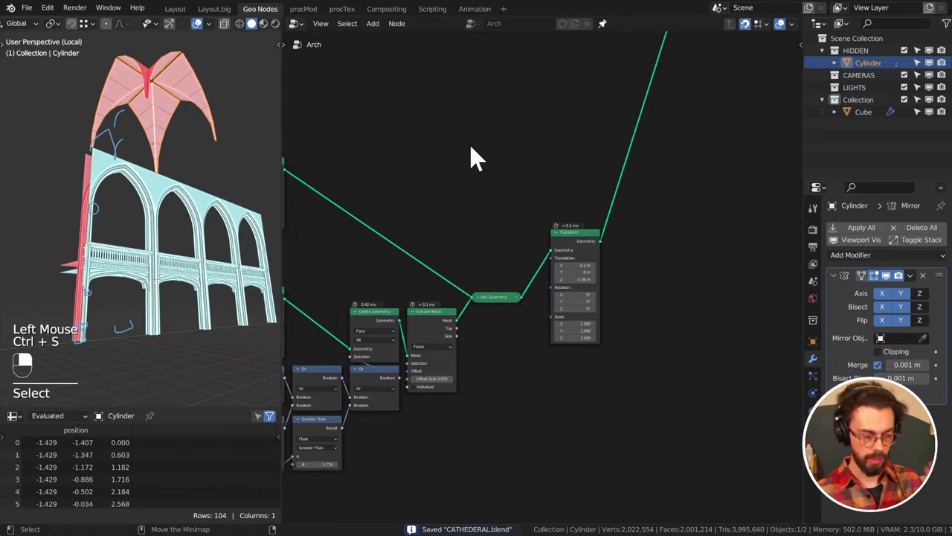
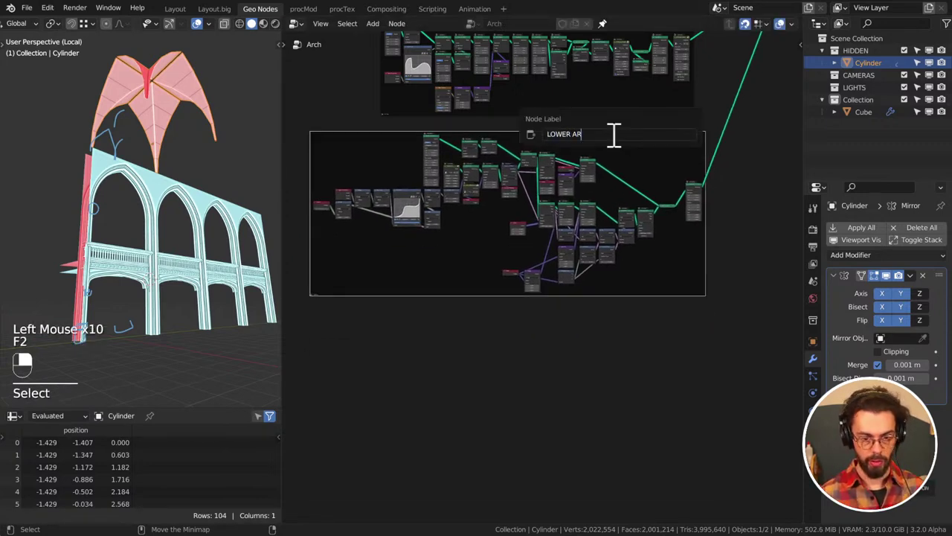
Save CATHEDERAL.blend after labelling the lower arch node frame
key(ctrl+s)
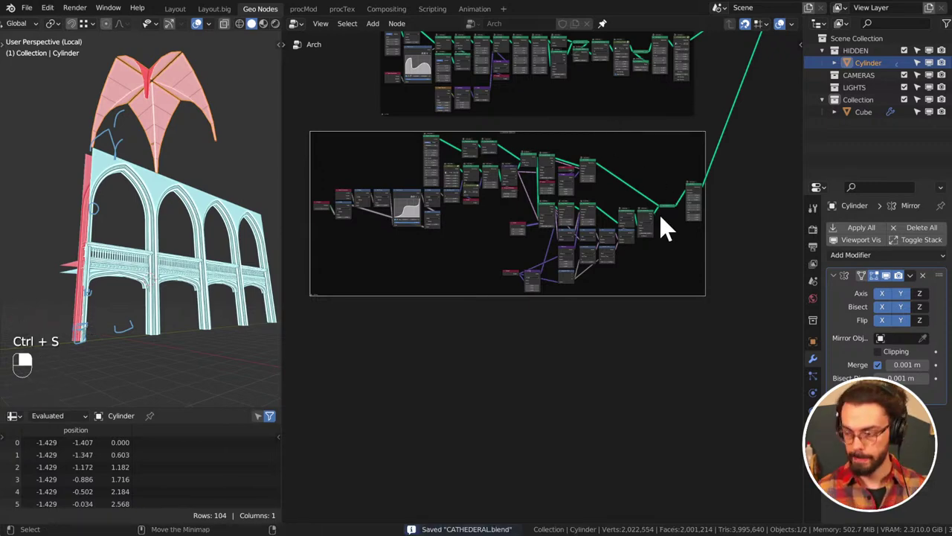
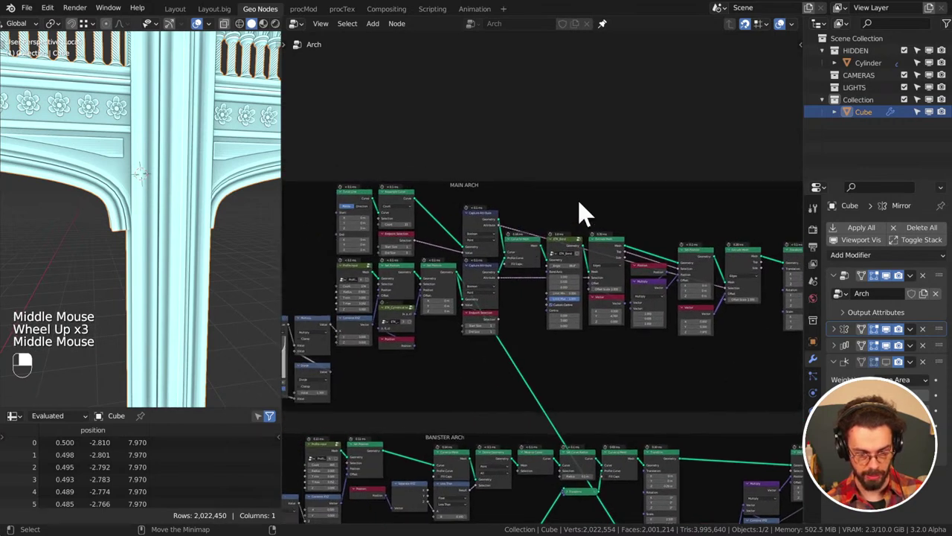
Pan through the MAIN ARCH frame selecting and rearranging nodes for the new radius chain
middle_click(652, 246)
click(531, 212)
middle_click(409, 186)
click(562, 253)
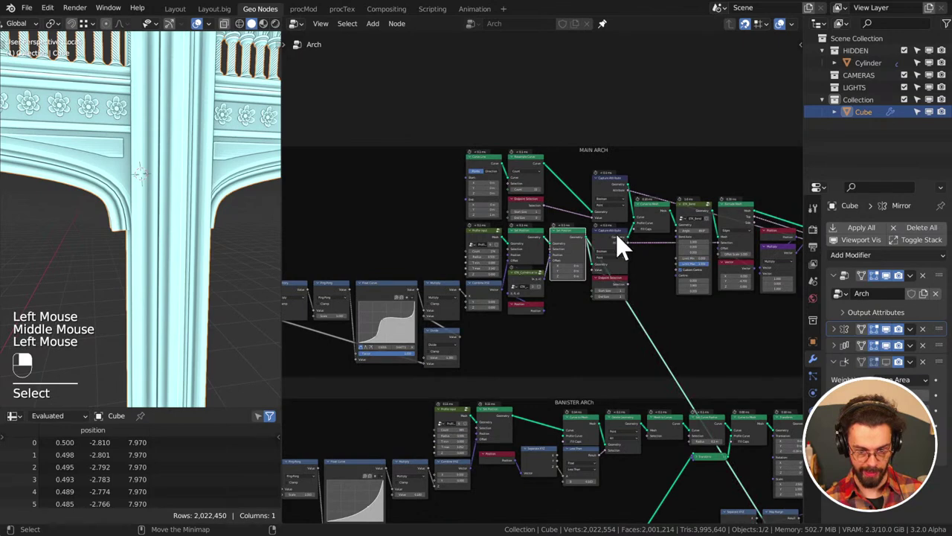
click(617, 246)
middle_click(617, 246)
right_click(616, 247)
drag(664, 220, 637, 246)
click(618, 251)
middle_click(618, 252)
right_click(618, 252)
Save the file and bring up the Shift+A node search to add a Float Curve node
middle_click(636, 188)
scroll(down, 3)
drag(158, 216, 477, 140)
middle_click(96, 226)
middle_click(223, 180)
click(457, 154)
key(ctrl+s)
key(shift+a)
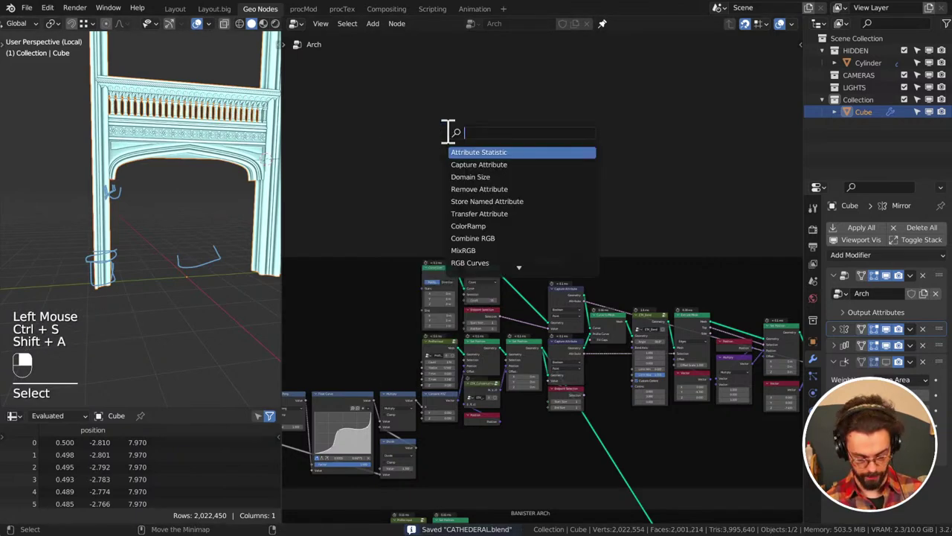
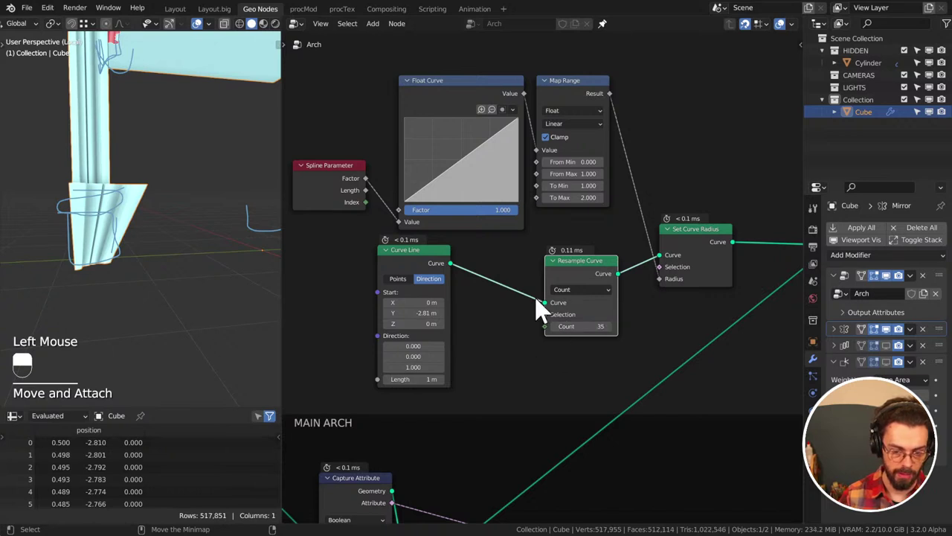
Add control points to the Float Curve forming a first hump and a dip after it
middle_click(515, 242)
scroll(up, 3)
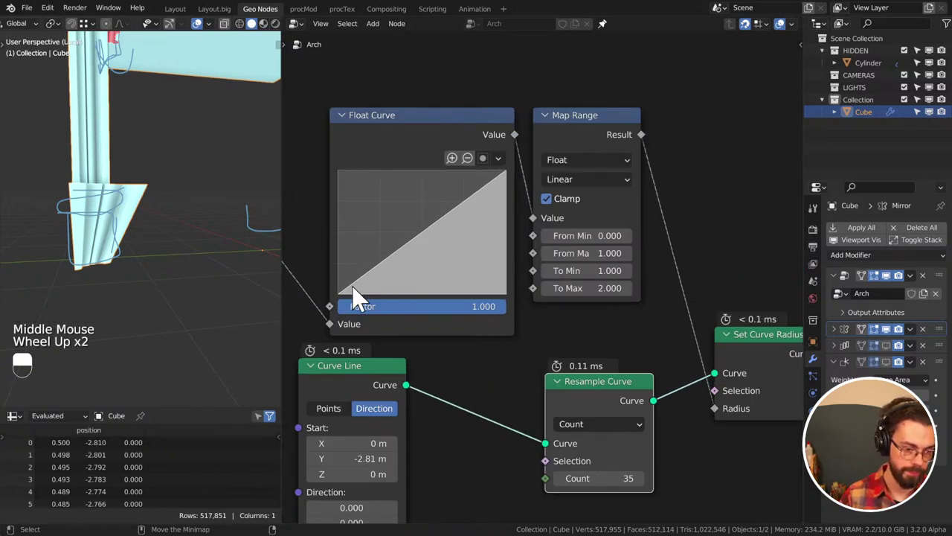
click(377, 284)
click(382, 289)
click(440, 258)
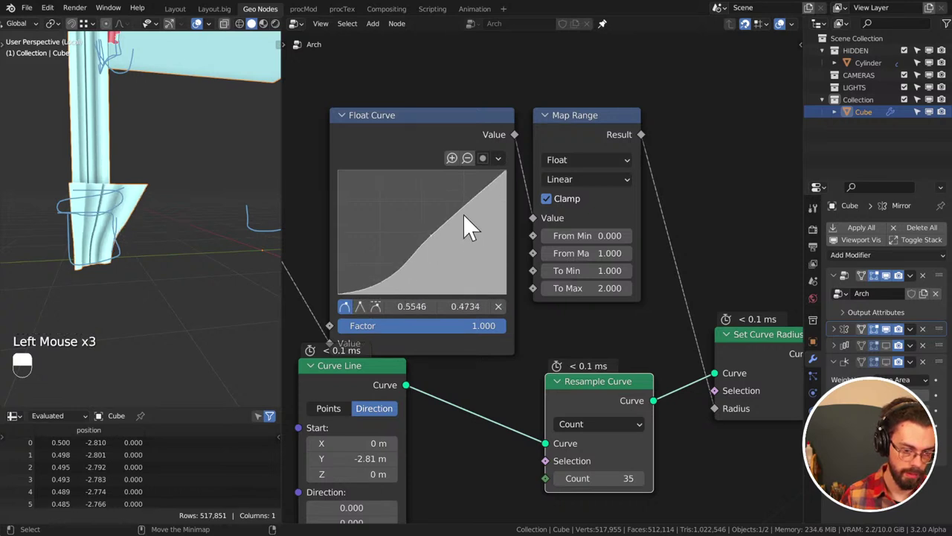
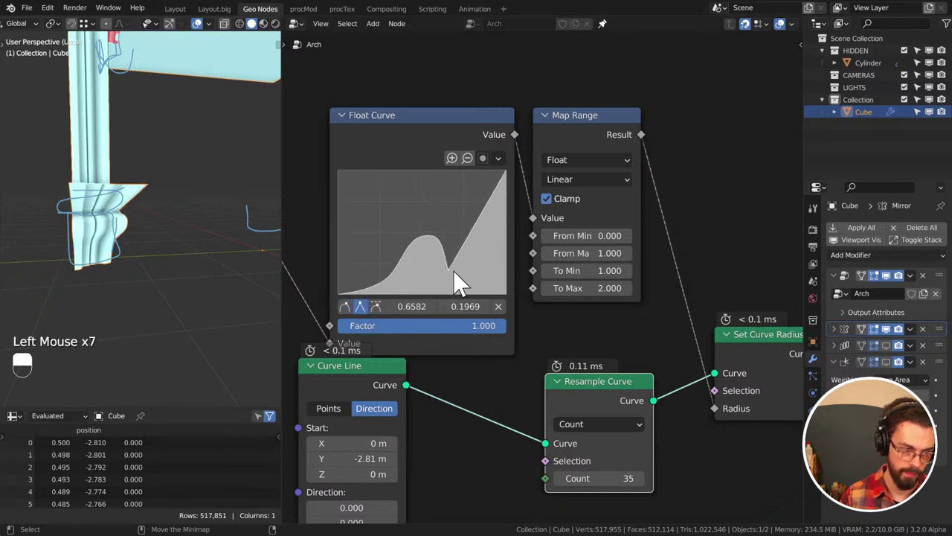
click(489, 224)
click(512, 186)
Add a second rounded hump and lower the curve's right end point
click(480, 238)
click(488, 248)
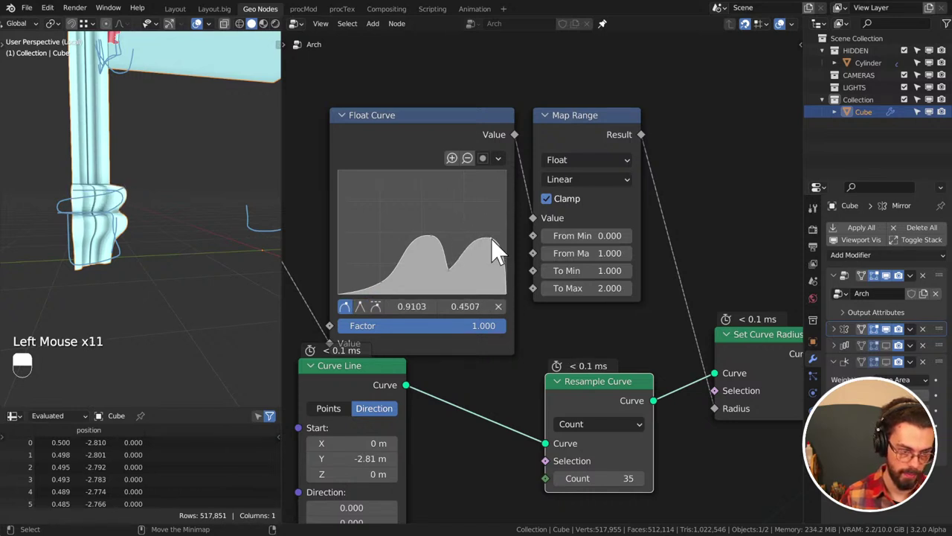
click(498, 249)
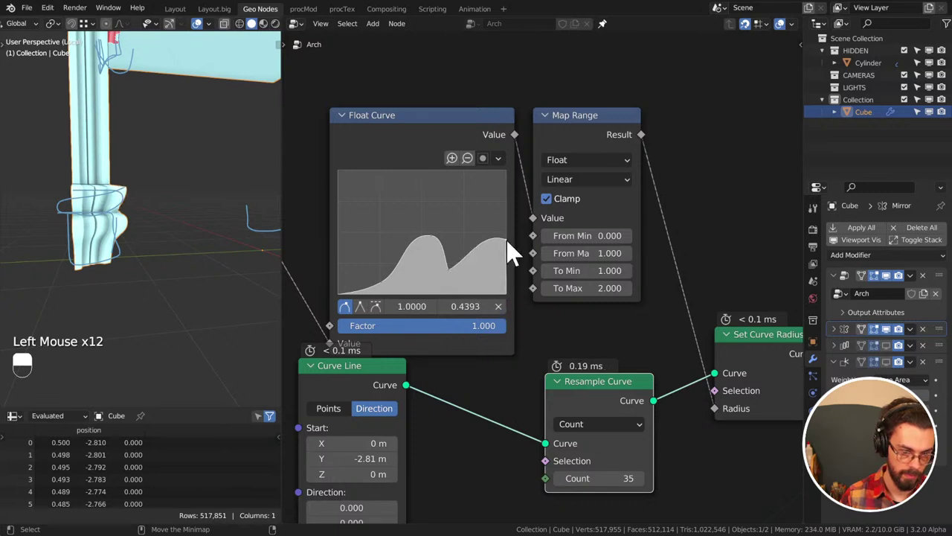
click(511, 251)
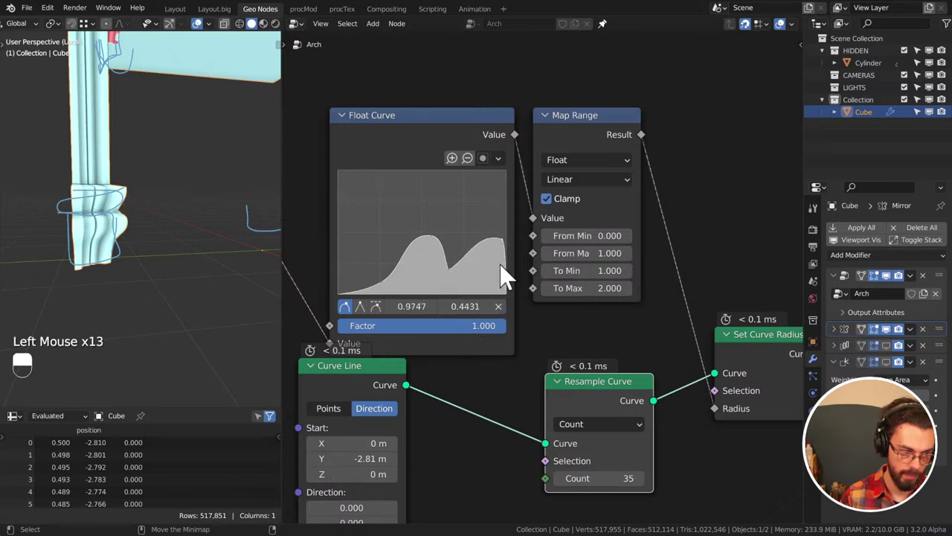
middle_click(507, 386)
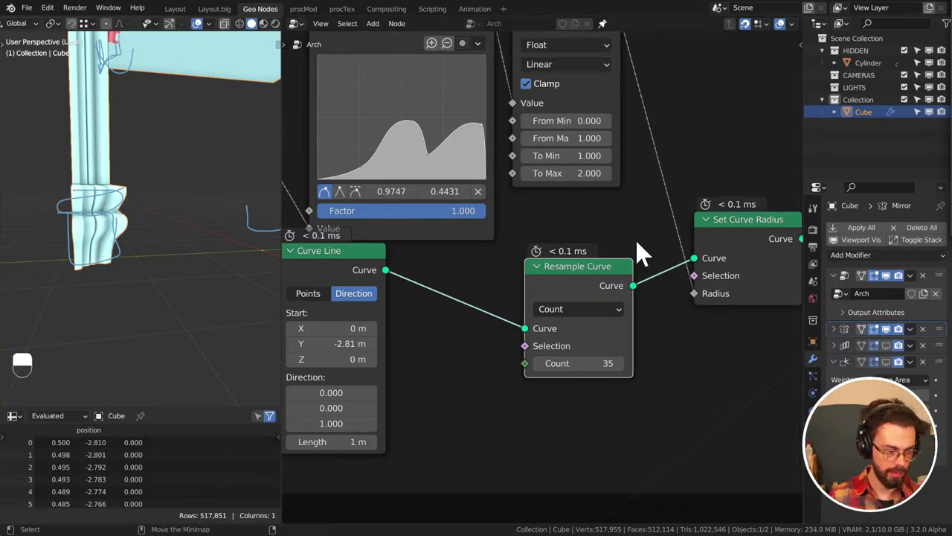
Reshape and sharpen the curve's low start and raise the Resample Curve count to 60
middle_click(122, 227)
click(121, 227)
click(122, 227)
click(121, 227)
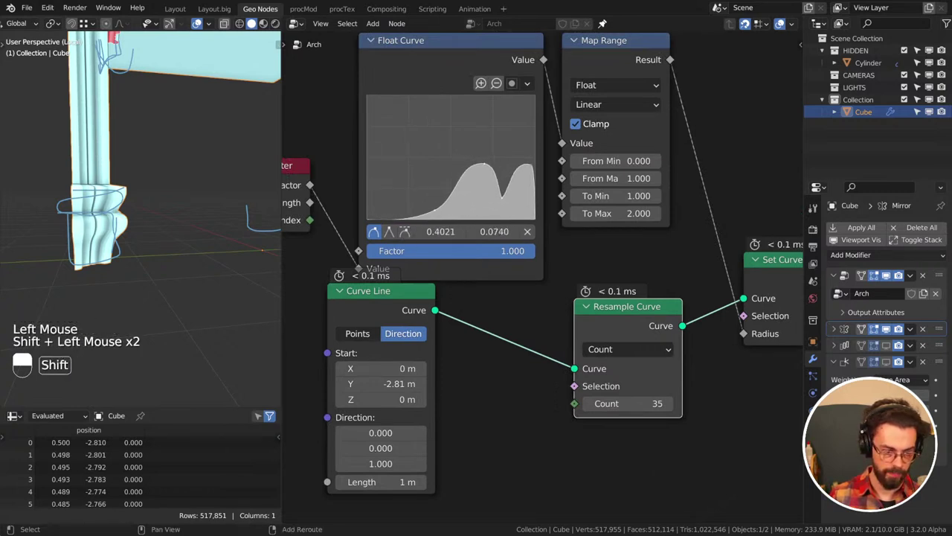
click(95, 254)
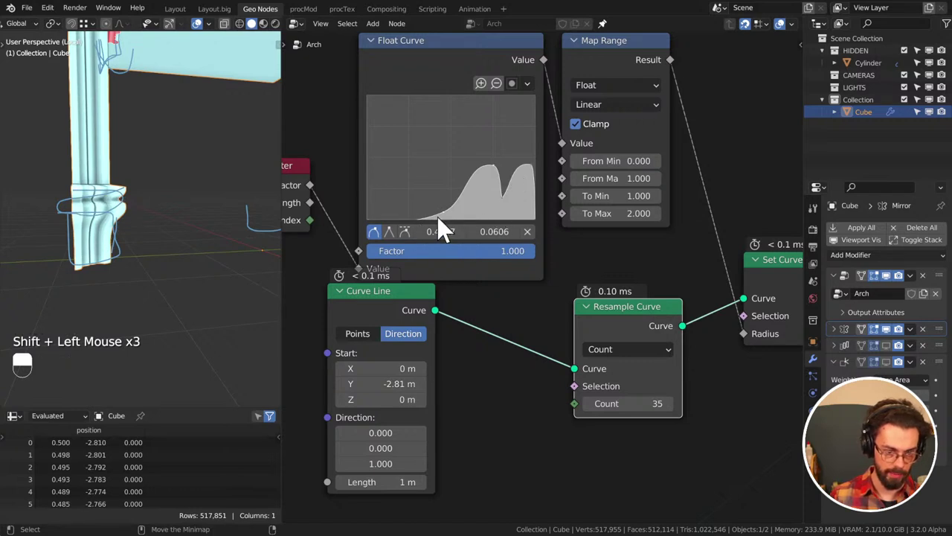
click(96, 254)
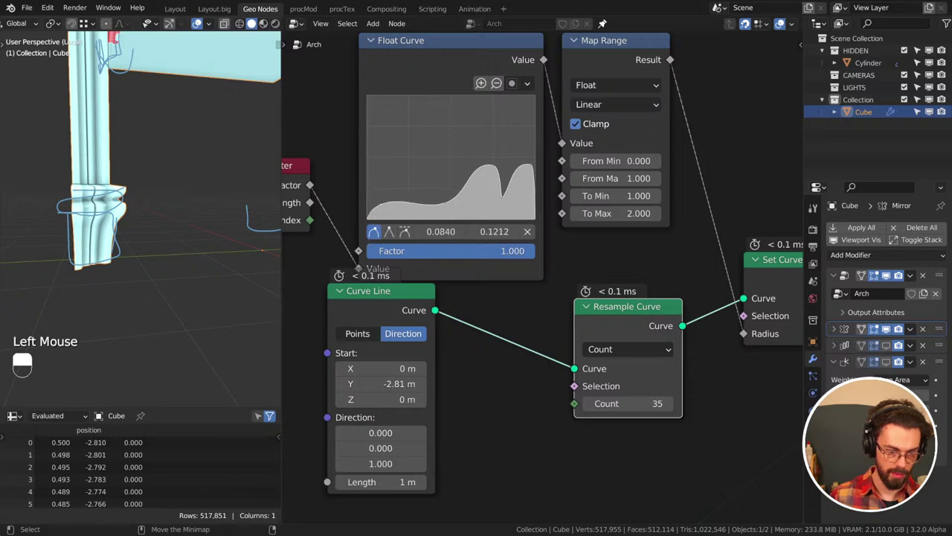
click(96, 254)
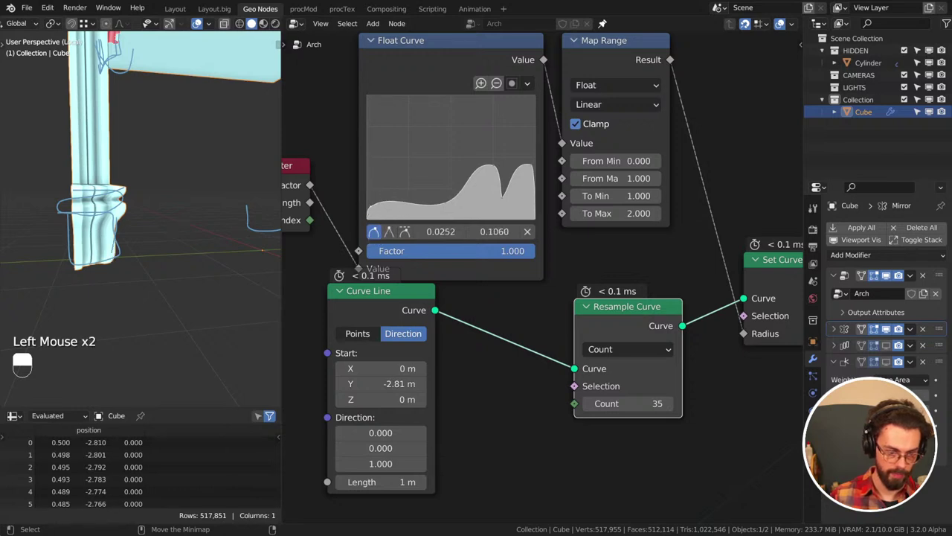
click(396, 238)
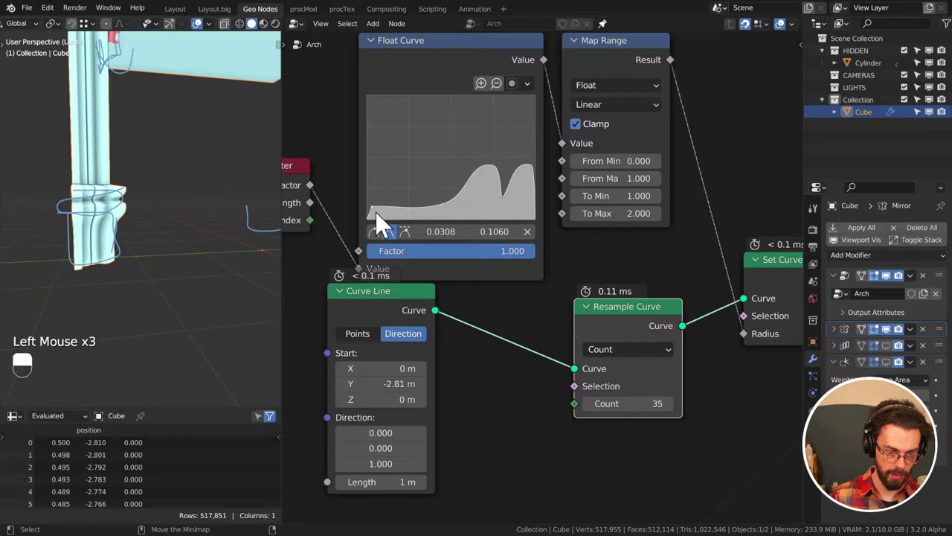
click(97, 254)
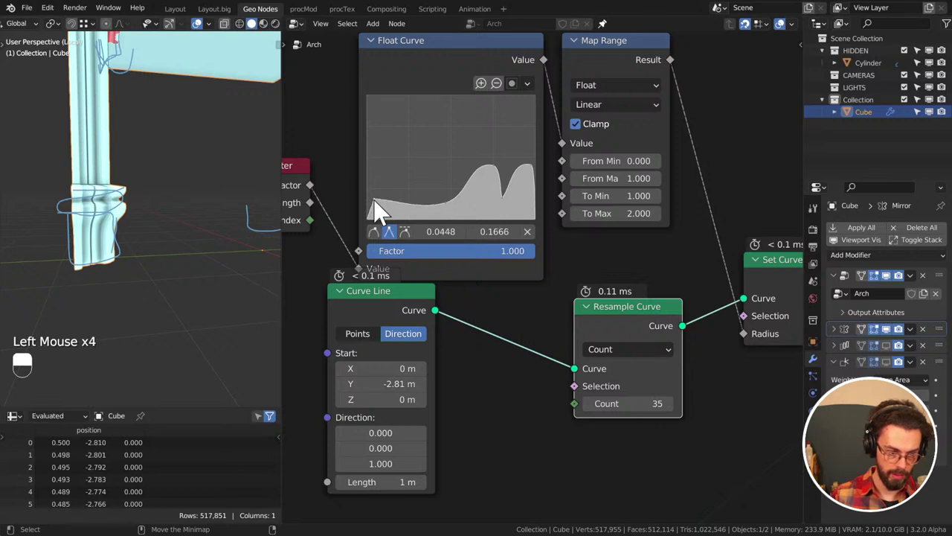
click(97, 255)
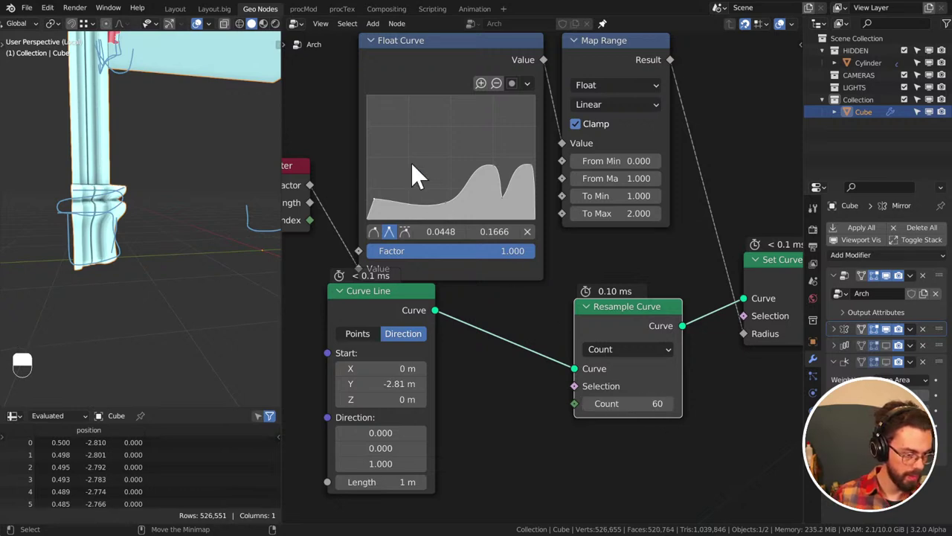
middle_click(173, 269)
scroll(up, 3)
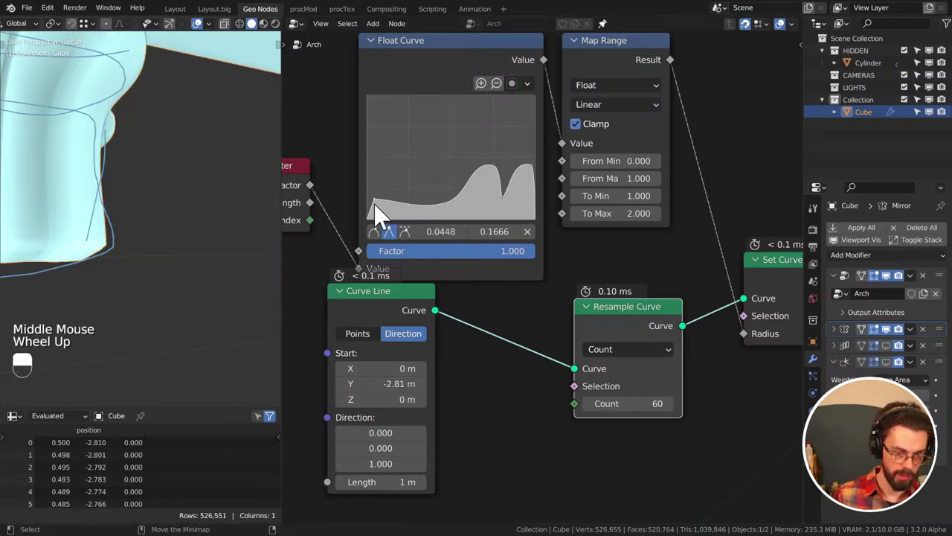
Shape a small extra bump near the profile curve's start with sharp and smooth handle points
click(385, 212)
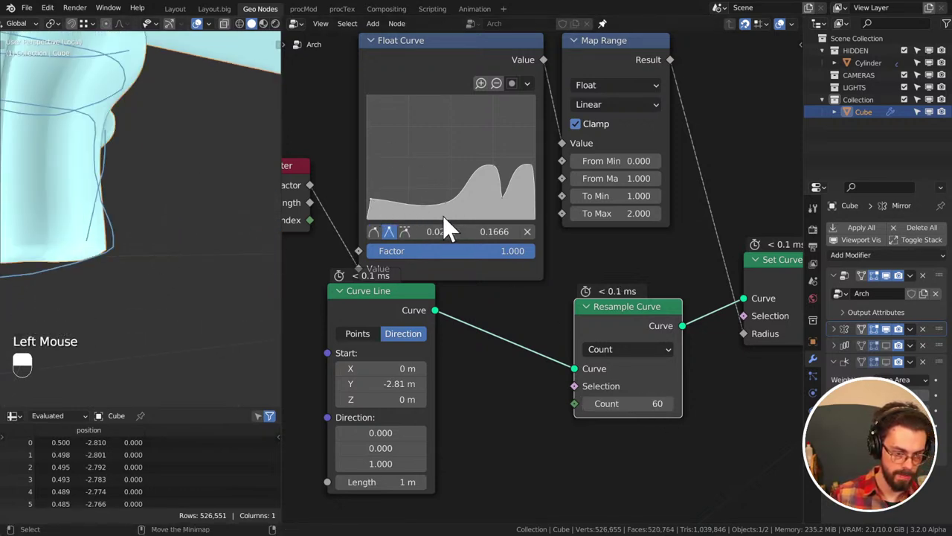
click(387, 210)
click(393, 214)
click(388, 208)
click(395, 240)
click(397, 212)
click(396, 238)
click(405, 228)
click(403, 231)
click(386, 241)
click(409, 215)
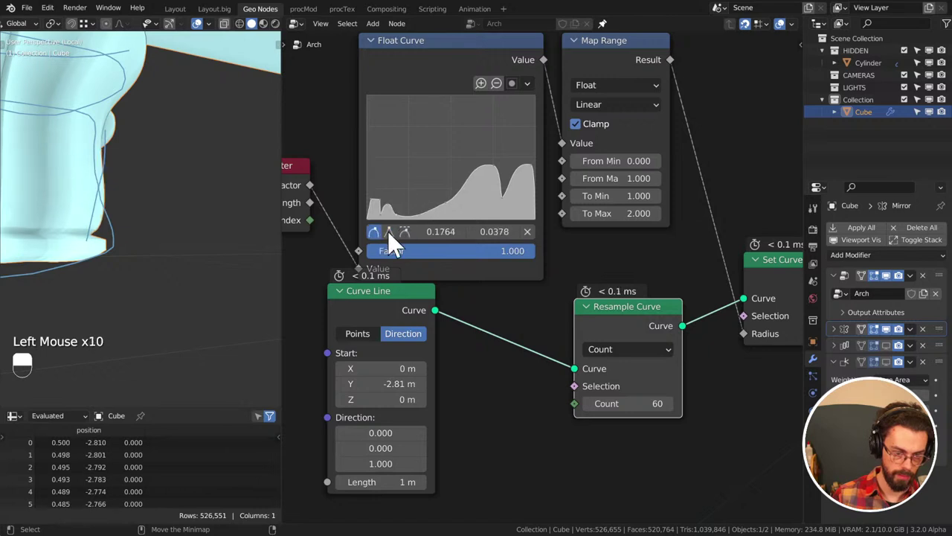
click(401, 229)
click(404, 227)
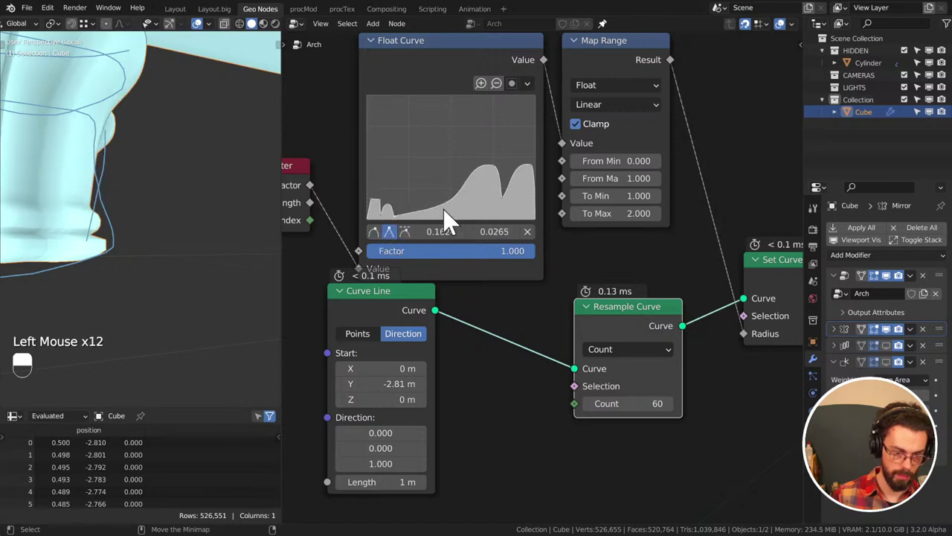
click(454, 213)
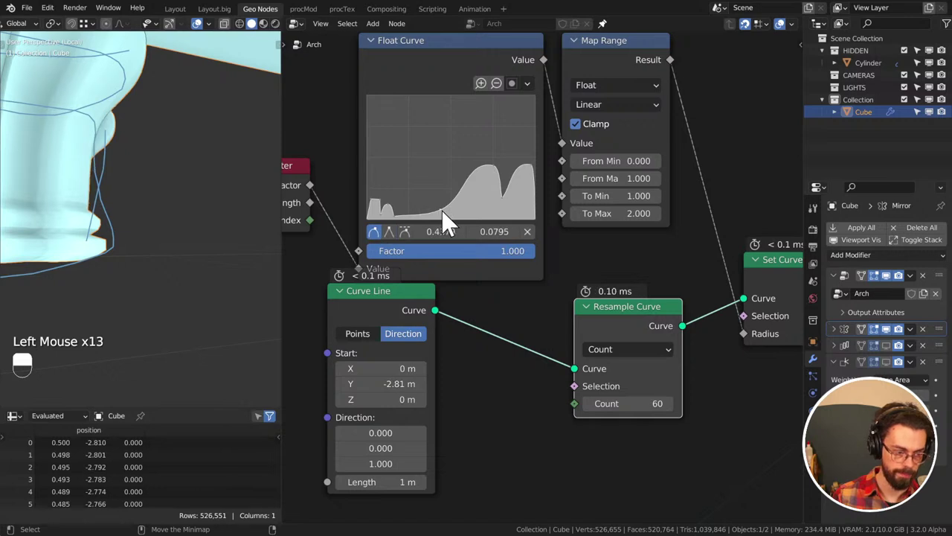
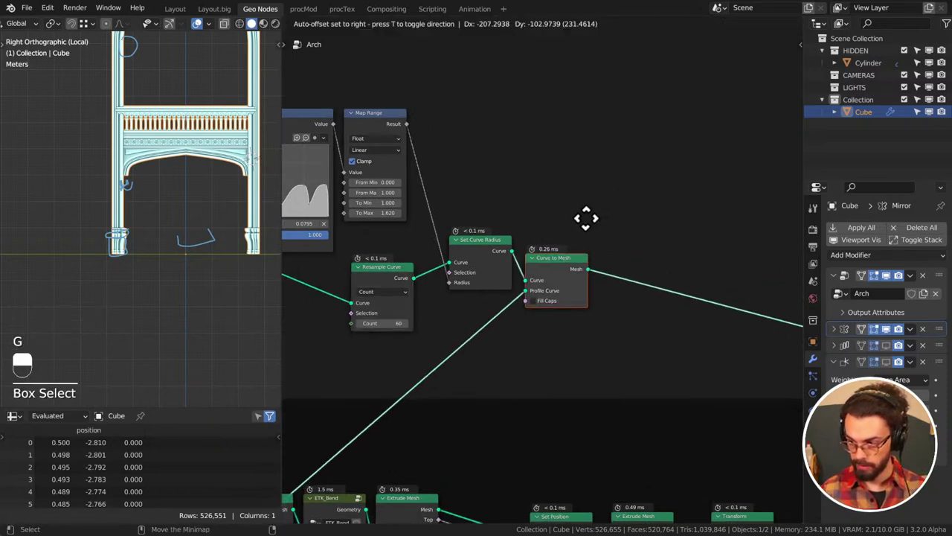
Save the file and orbit around the arch mouldings and balustrade to check the profile
key(ctrl+s)
scroll(up, 3)
middle_click(138, 240)
key(d)
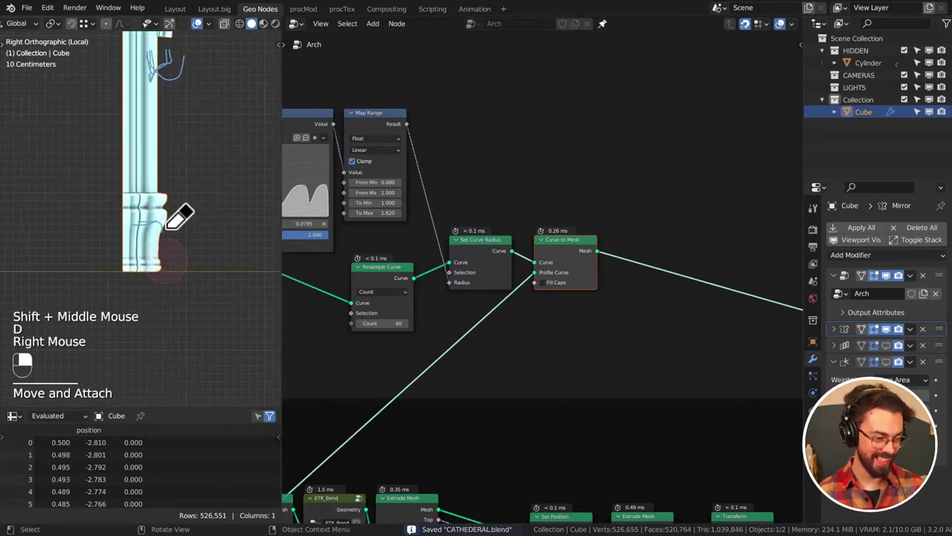
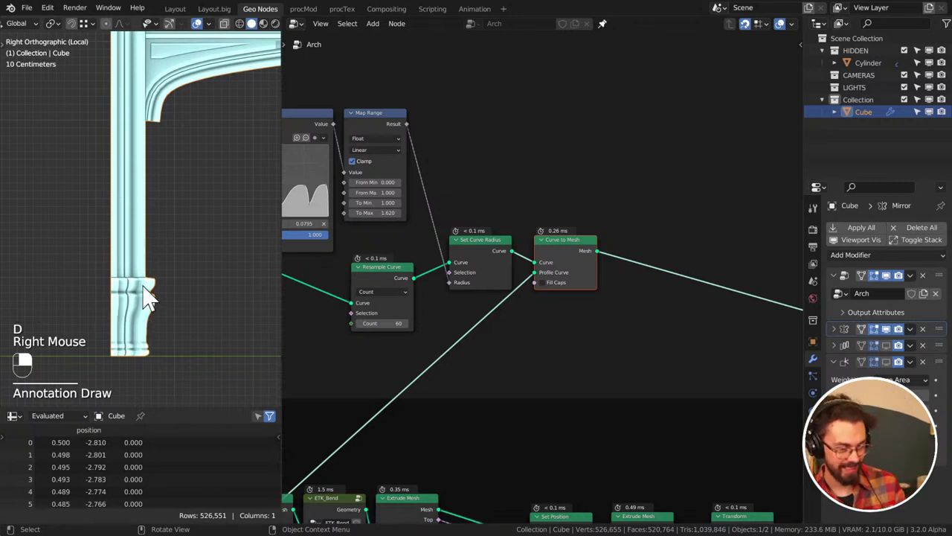
scroll(down, 3)
middle_click(192, 117)
scroll(up, 3)
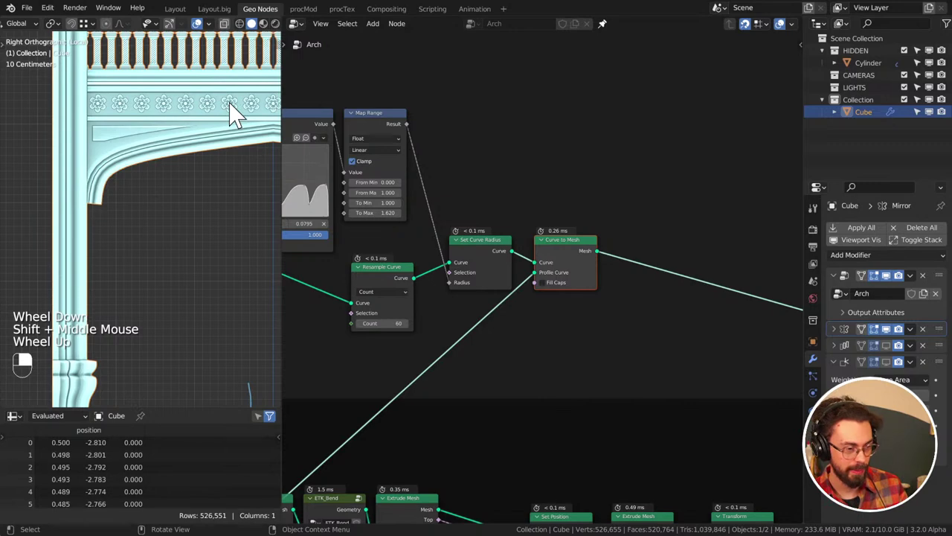
middle_click(224, 184)
drag(118, 187, 172, 159)
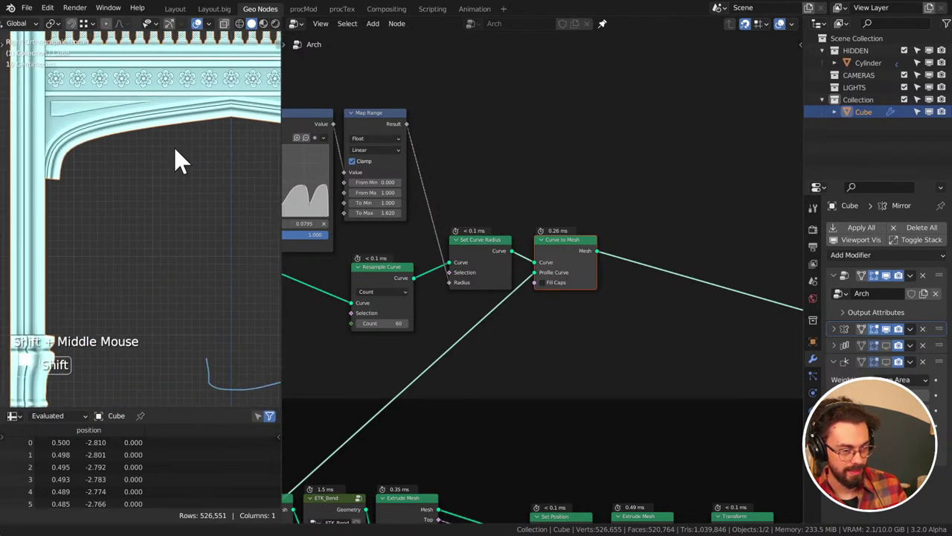
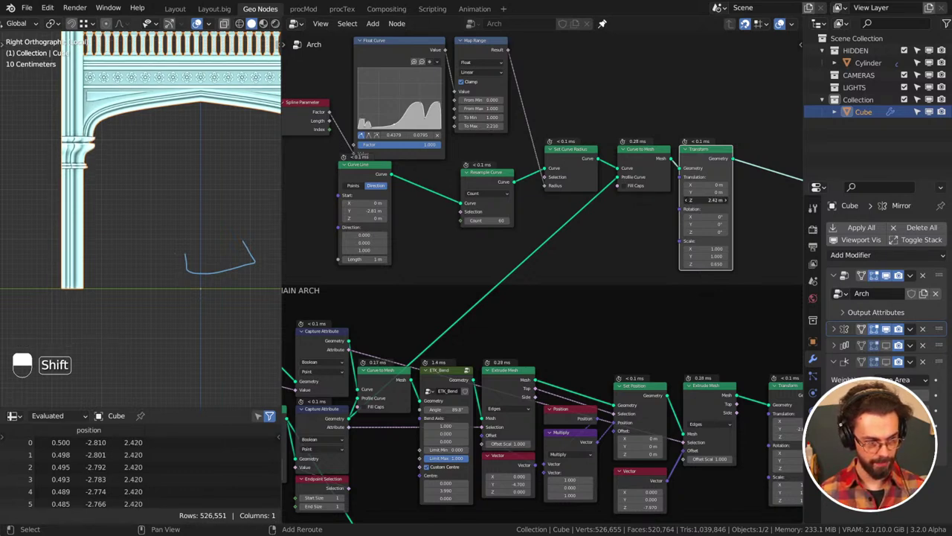
Fine-tune the moulding's Translation Z from 2.42 m to 2.4 m while orbiting the arch carvings, then save
middle_click(136, 206)
scroll(up, 3)
drag(110, 186, 164, 205)
drag(209, 227, 205, 190)
scroll(down, 3)
drag(184, 157, 216, 241)
drag(183, 157, 195, 198)
scroll(down, 3)
key(ctrl+s)
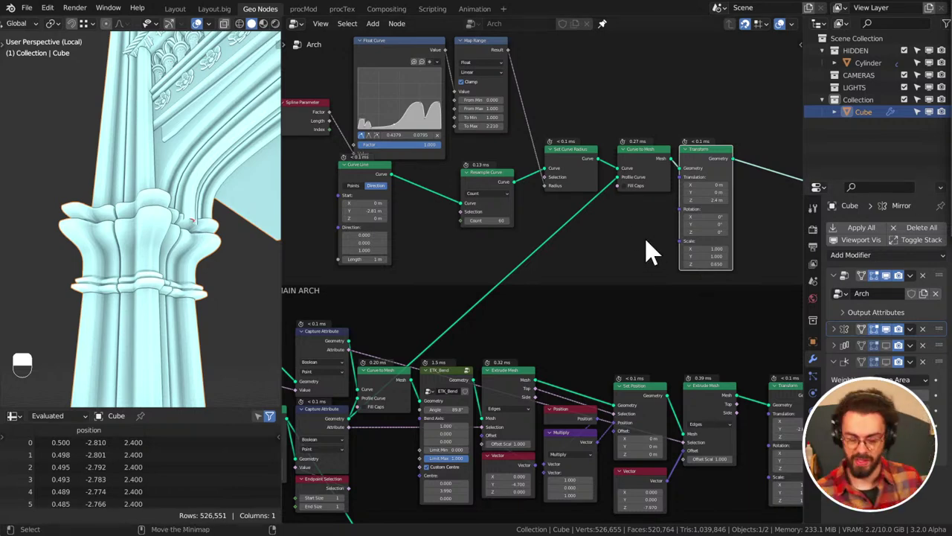
Move the arch profile nodes into a tighter row, with Curve Line beside Resample
middle_click(619, 222)
click(636, 245)
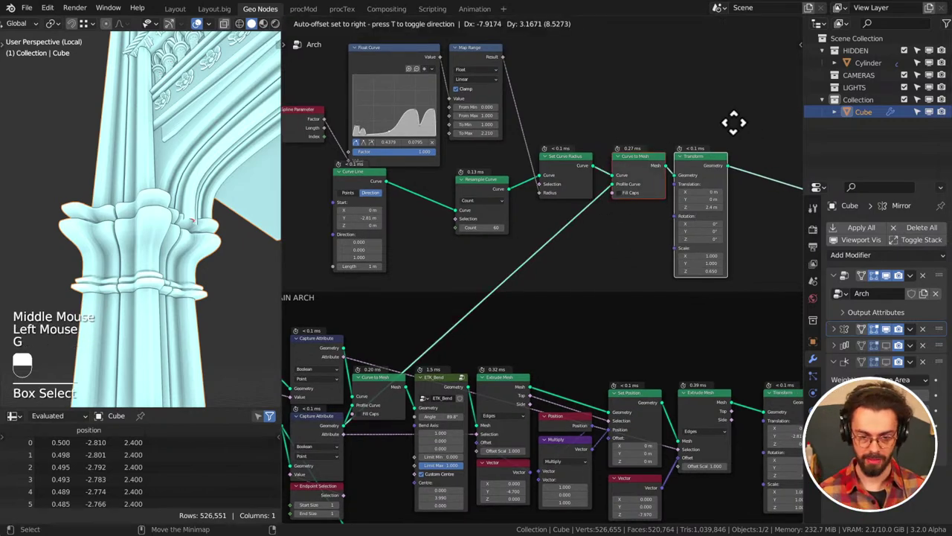
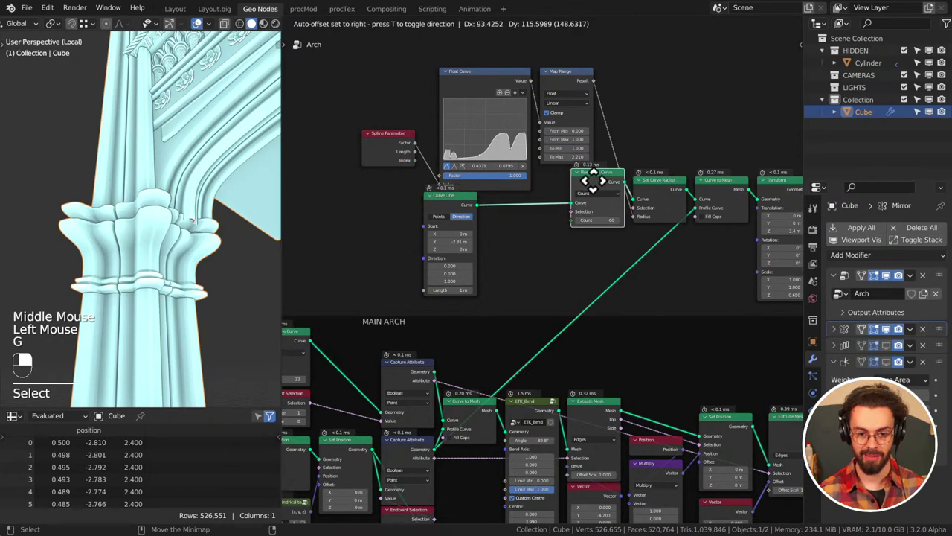
drag(600, 193, 480, 252)
drag(606, 158, 453, 83)
key(g)
drag(398, 180, 480, 252)
key(g)
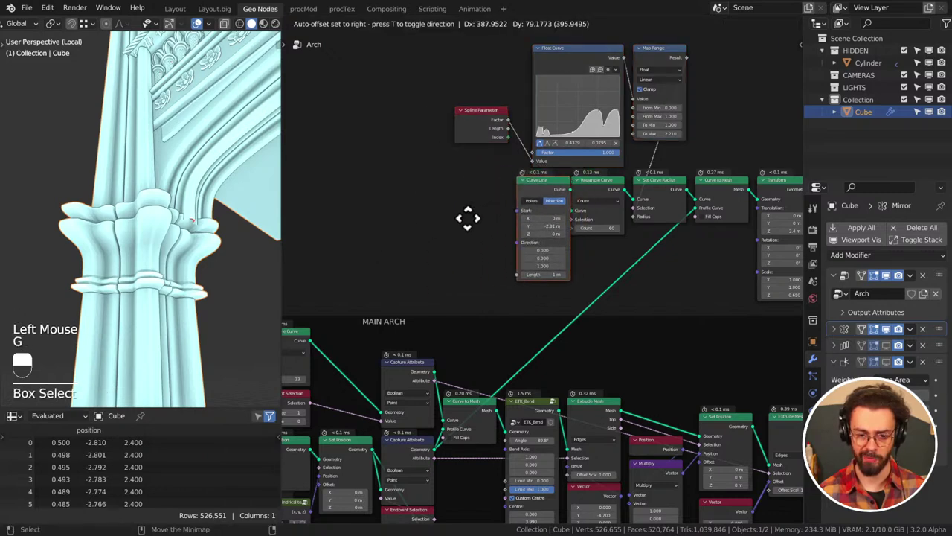
drag(472, 234, 442, 221)
Save the file and orbit around the arch to check the result
key(ctrl+s)
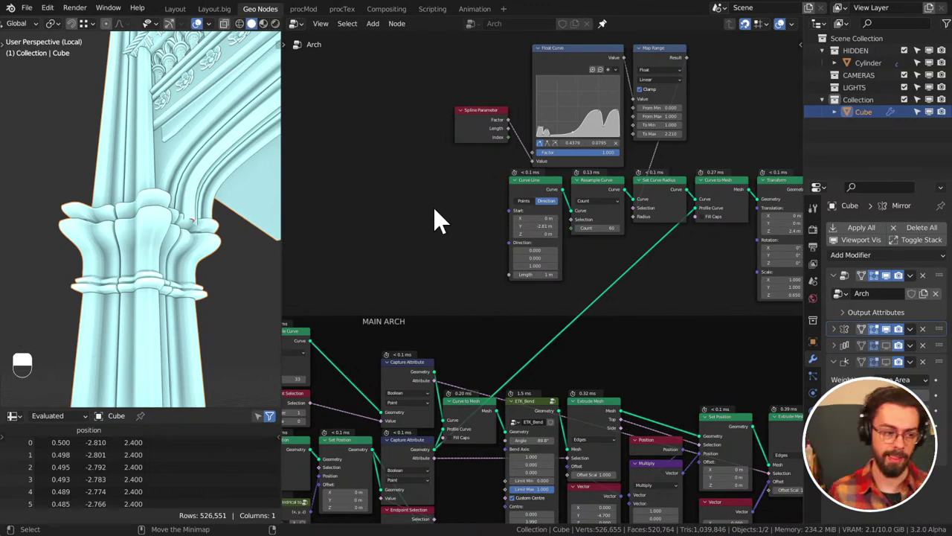
scroll(down, 3)
middle_click(202, 223)
middle_click(224, 264)
scroll(down, 3)
middle_click(229, 284)
middle_click(133, 276)
scroll(up, 3)
middle_click(149, 269)
middle_click(90, 256)
middle_click(127, 238)
key(ctrl+s)
Inspect the whole model from several angles, then save CATHEDERAL.blend again
scroll(down, 3)
middle_click(109, 262)
middle_click(135, 255)
scroll(down, 3)
middle_click(77, 266)
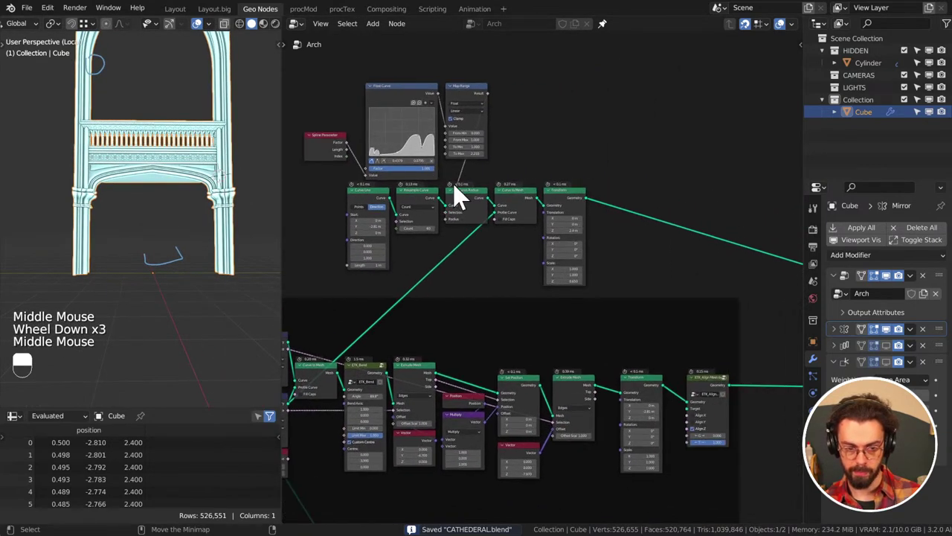
middle_click(78, 267)
middle_click(77, 266)
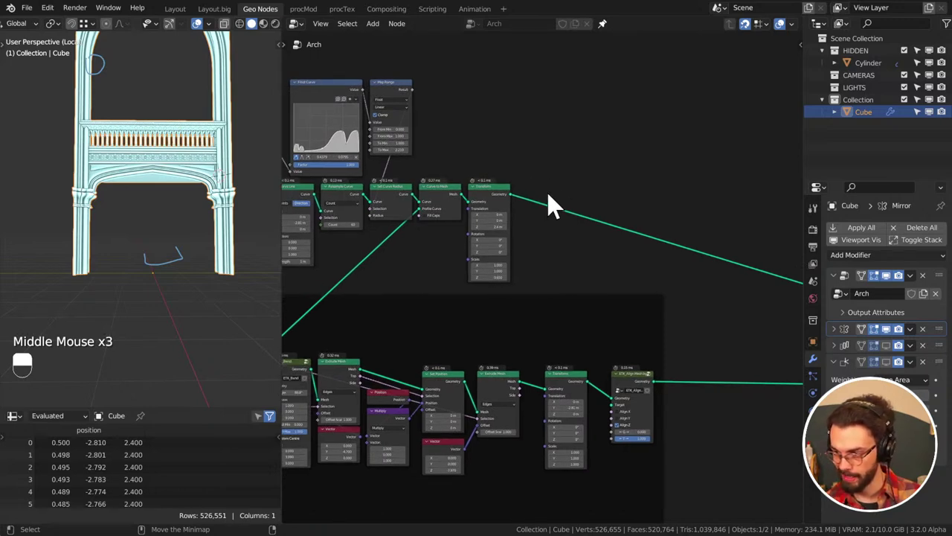
middle_click(78, 267)
middle_click(103, 269)
middle_click(172, 199)
scroll(up, 3)
middle_click(217, 148)
middle_click(210, 159)
scroll(up, 3)
scroll(down, 3)
scroll(up, 3)
scroll(down, 3)
middle_click(183, 234)
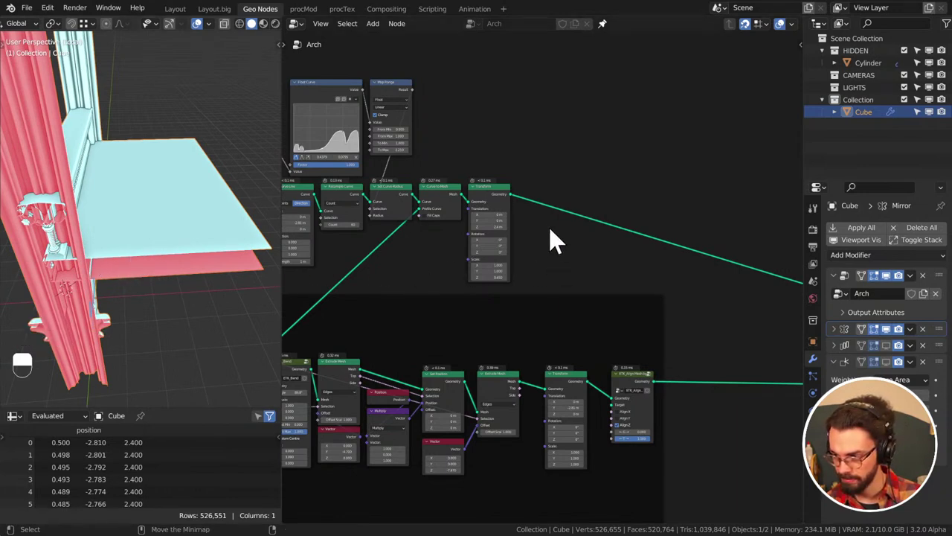
middle_click(540, 234)
key(ctrl+s)
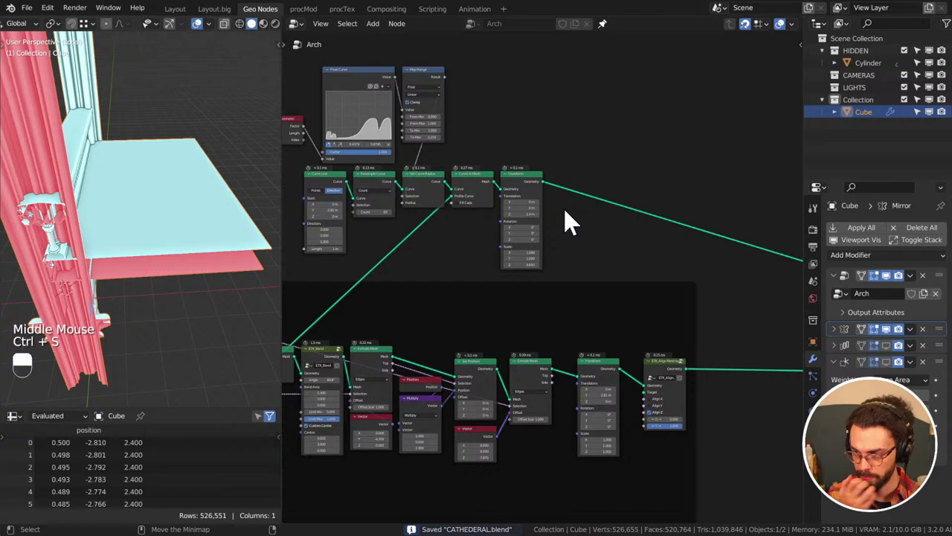
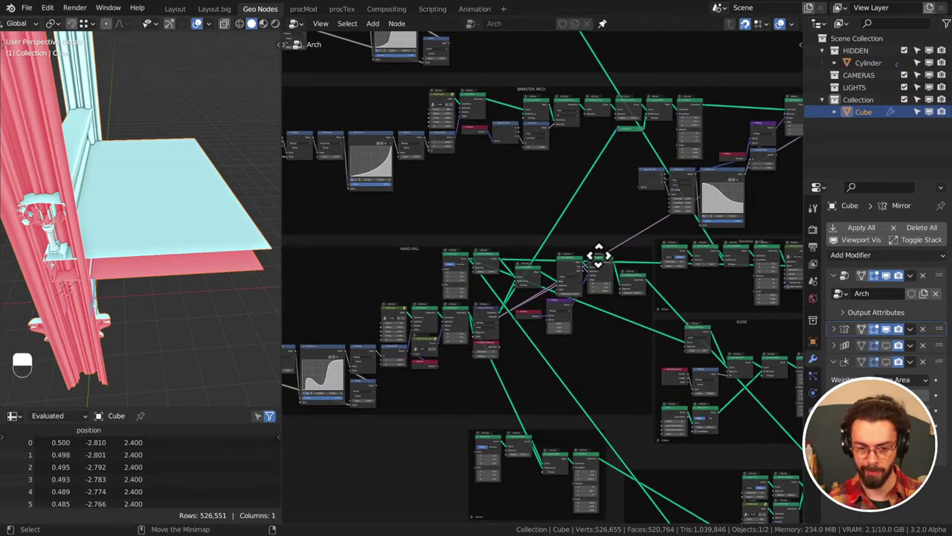
Pan the node graph to an empty area, saving the file along the way
middle_click(621, 285)
middle_click(630, 263)
key(ctrl+s)
middle_click(704, 204)
scroll(up, 3)
middle_click(615, 276)
drag(551, 226, 500, 189)
scroll(up, 3)
Bring up the add-node list at the empty spot and show the Curve Primitives entries
right_click(499, 189)
key(shift+a)
drag(498, 189, 532, 264)
key(ctrl+s)
key(shift+a)
middle_click(532, 264)
key(ctrl+s)
scroll(down, 3)
key(shift+a)
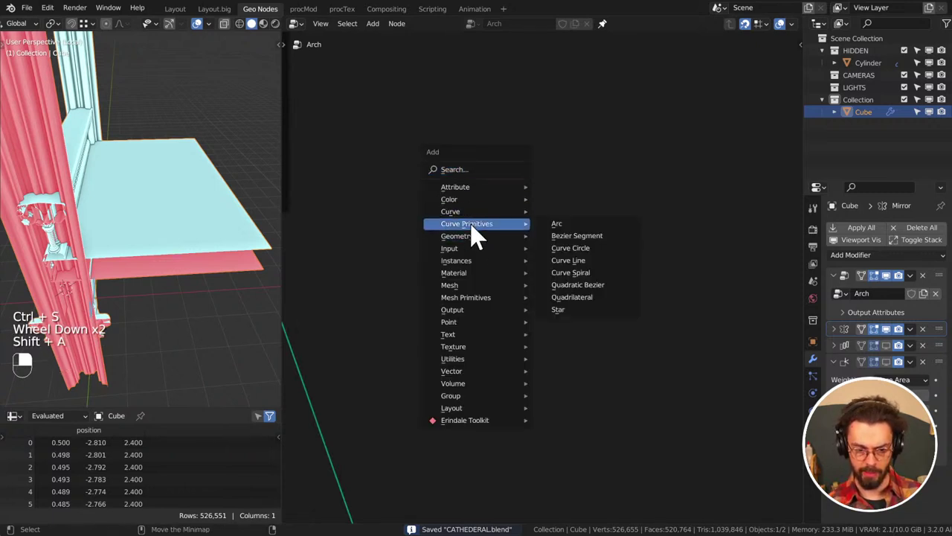
Add a new Curve Line node, place it at the left and wire its output onward
click(526, 217)
drag(543, 230, 171, 281)
scroll(up, 3)
key(KP_Enter)
scroll(up, 3)
key(KP_7)
key(KP_Decimal)
scroll(up, 3)
click(910, 59)
drag(156, 39, 171, 280)
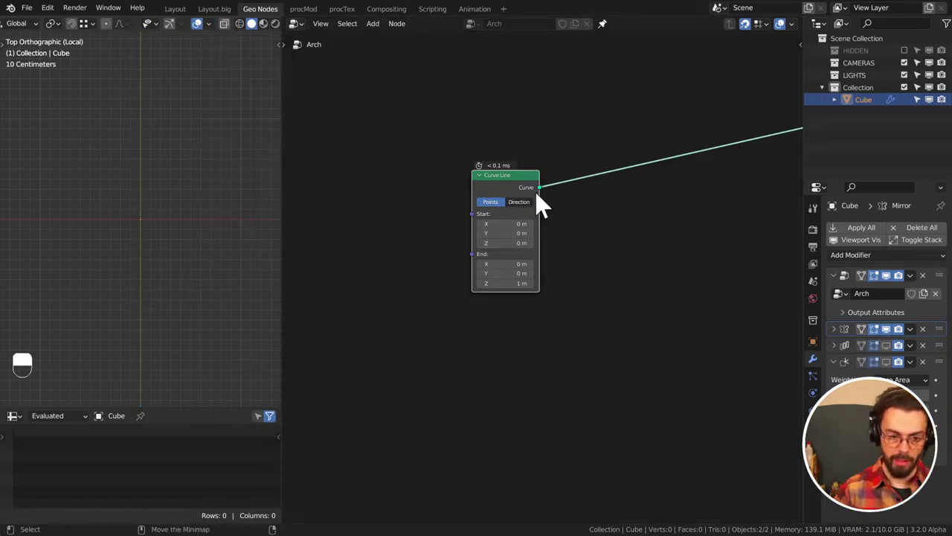
Add a Set Position node after it and search for a node to feed its Position
click(527, 196)
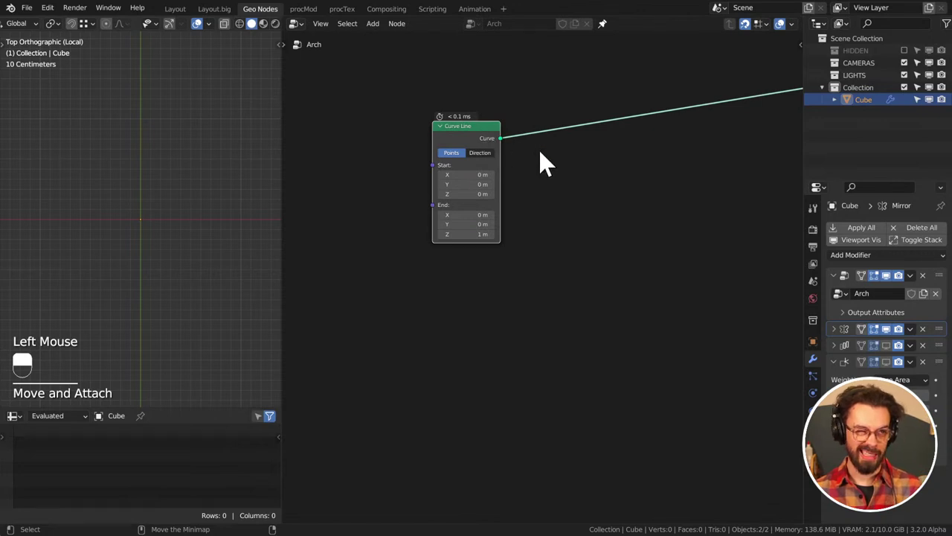
key(shift+a)
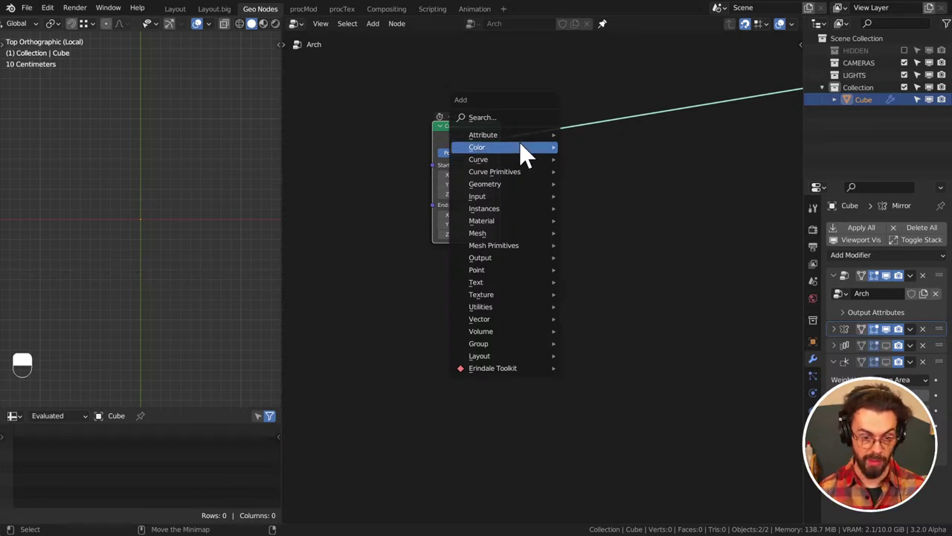
key(q)
right_click(691, 102)
click(722, 105)
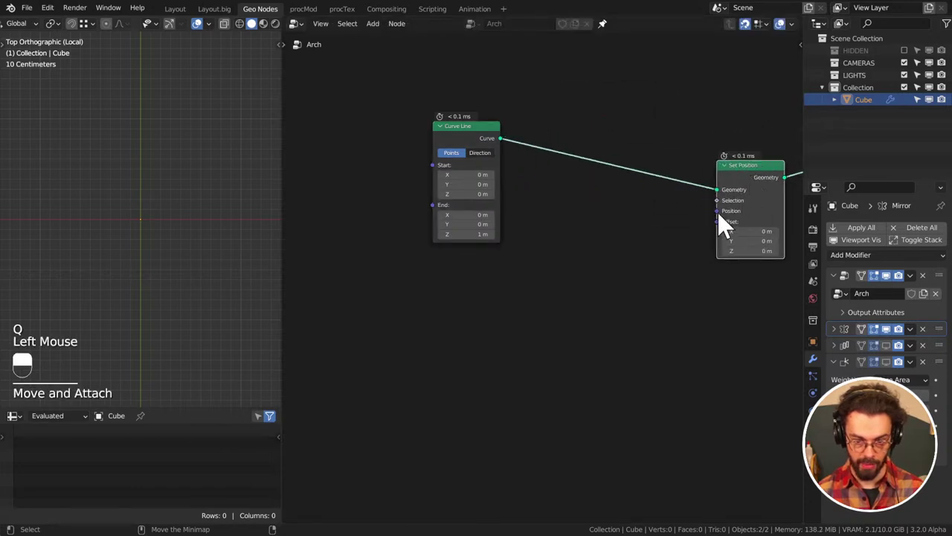
click(726, 224)
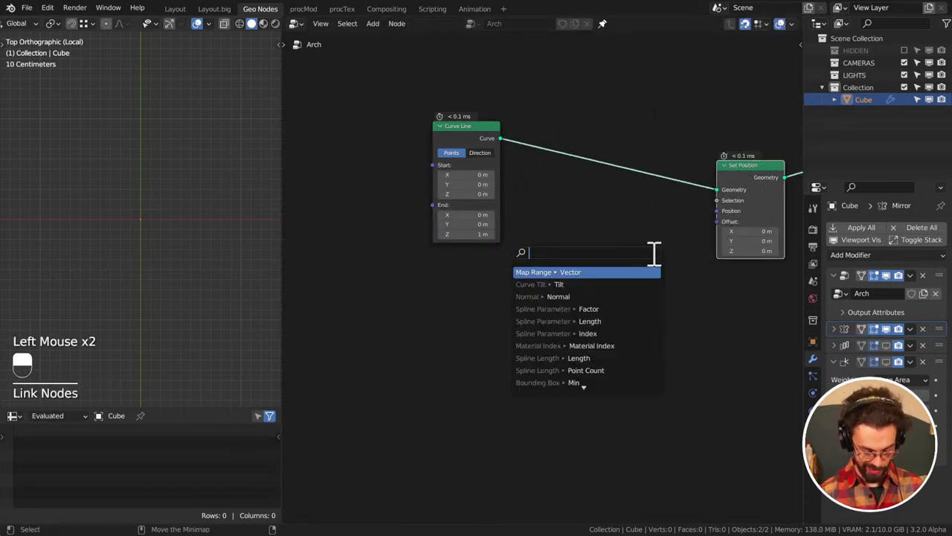
key(BackSpace)
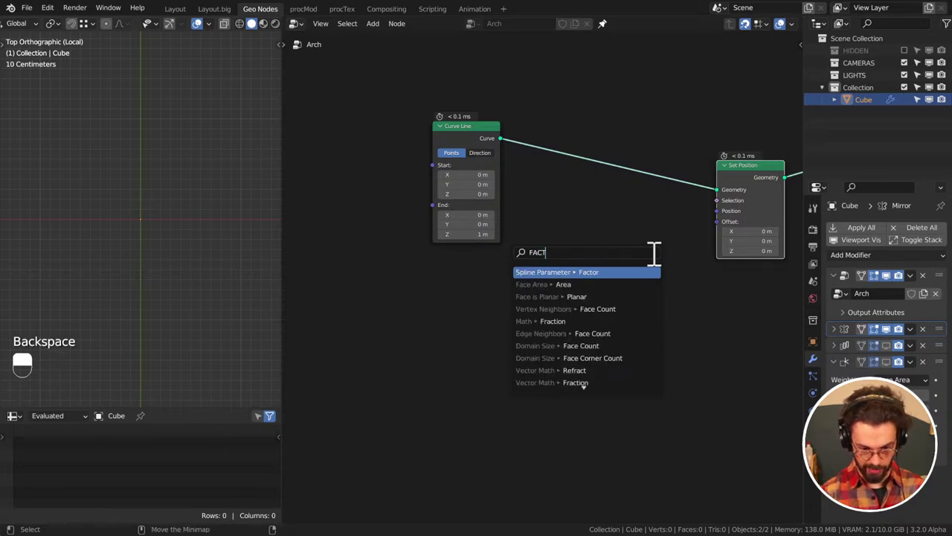
drag(393, 344, 685, 277)
Wire in a Math node for the offset and list its available operations
middle_click(224, 276)
middle_click(501, 311)
drag(737, 212, 685, 276)
drag(684, 277, 387, 326)
scroll(up, 3)
middle_click(589, 315)
click(387, 326)
key(q)
right_click(582, 296)
click(590, 298)
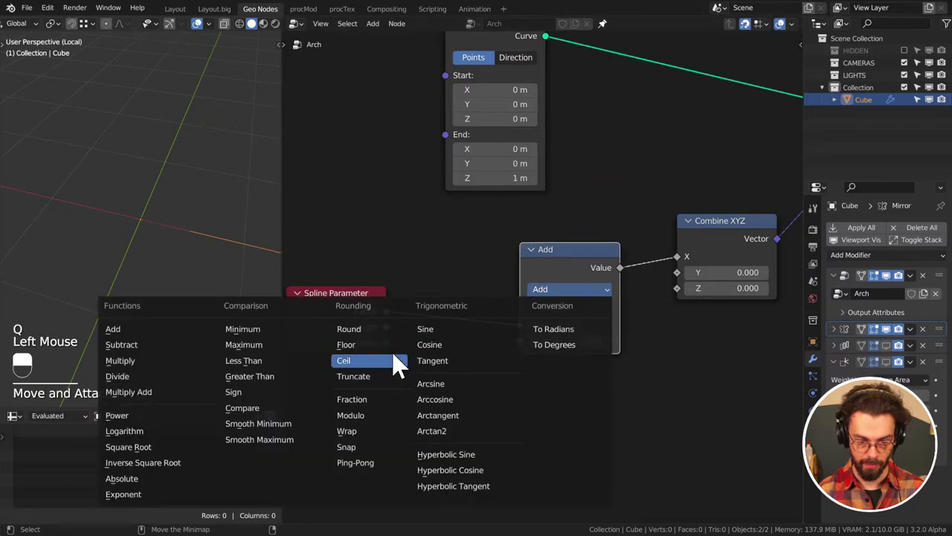
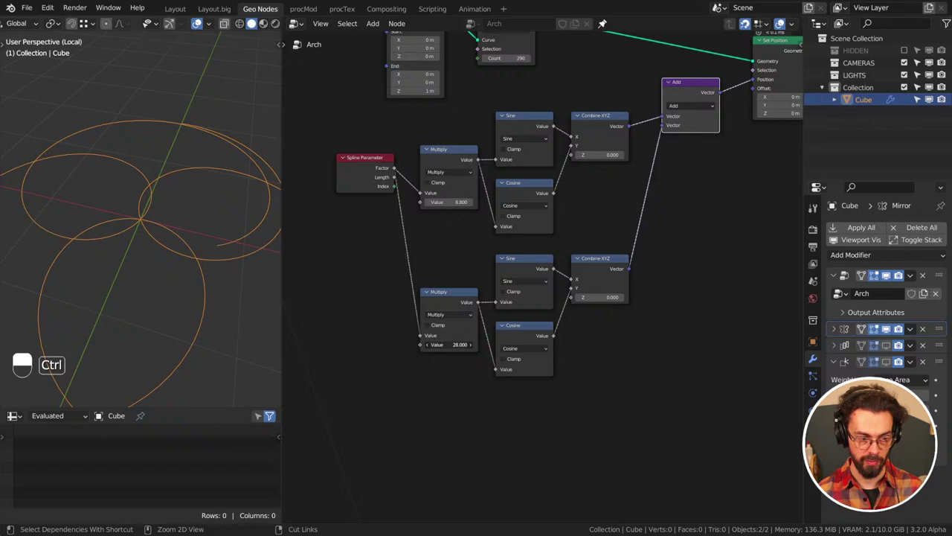
Rearrange the graph, then delete the sine/cosine wave nodes leaving Set Position
scroll(down, 3)
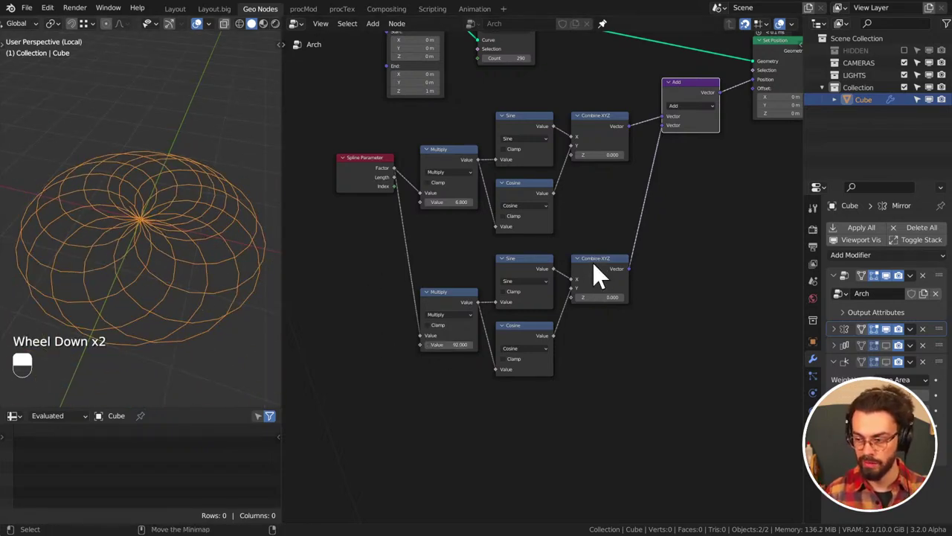
scroll(down, 3)
scroll(up, 3)
middle_click(578, 222)
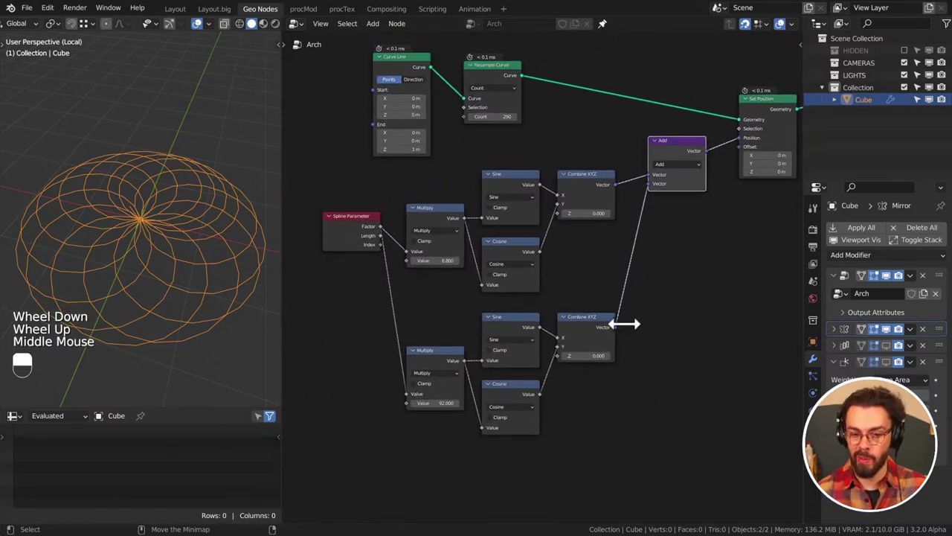
click(342, 242)
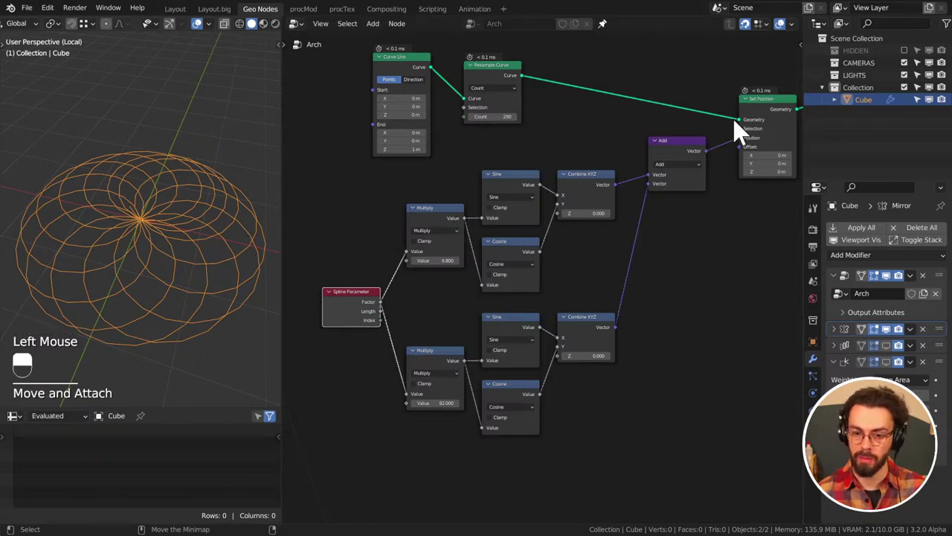
click(678, 169)
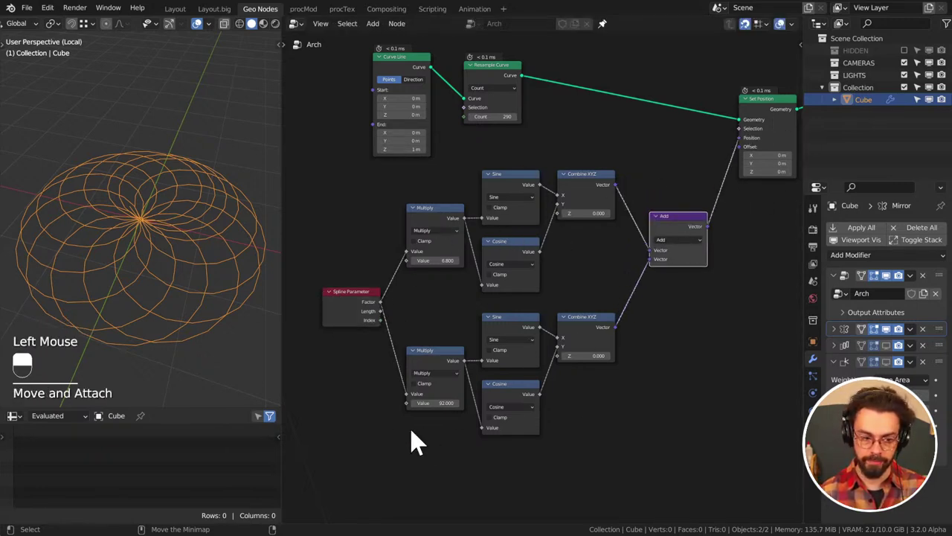
click(338, 442)
key(x)
middle_click(584, 178)
click(365, 256)
Delete the last wave nodes and add the 30- and 10-vertex Mesh Circles with an Index-modulo Transfer Attribute
key(x)
key(shift+a)
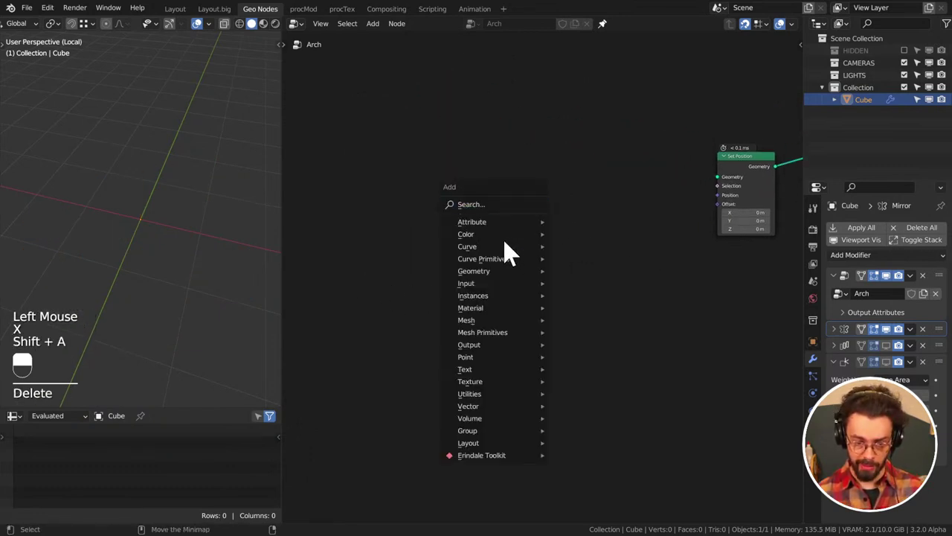
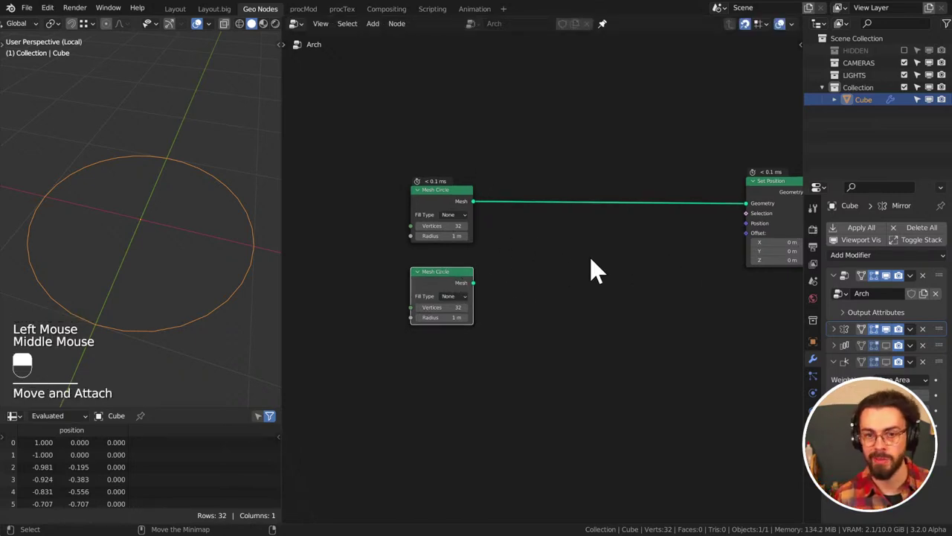
key(shift+a)
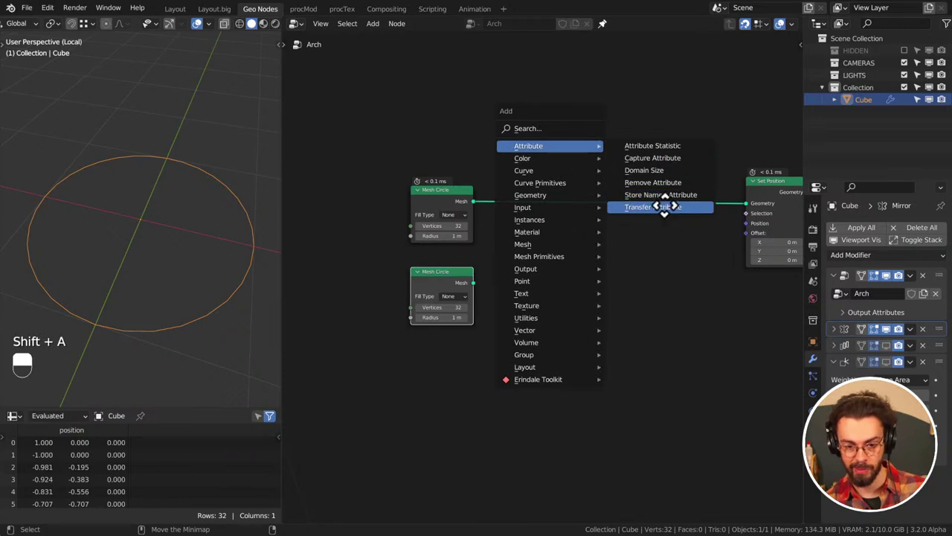
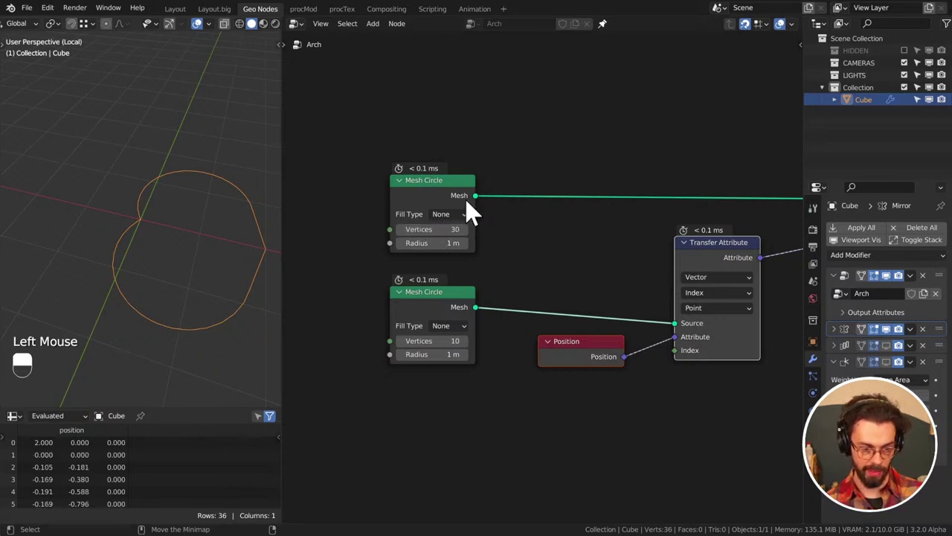
middle_click(217, 265)
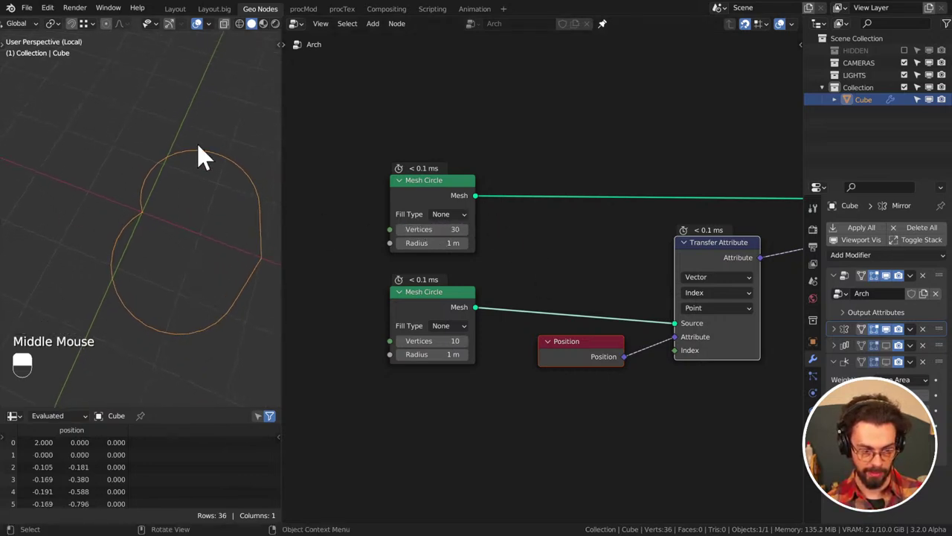
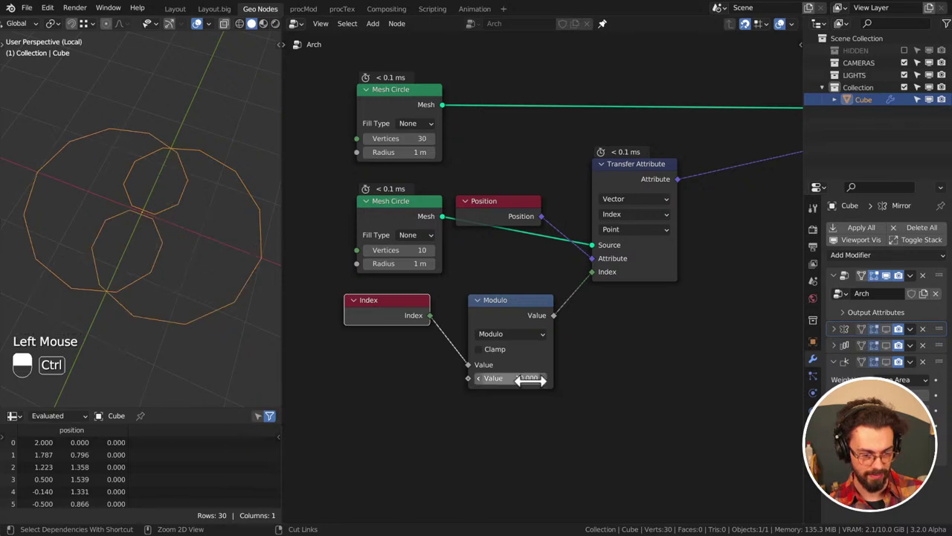
Add an Integer node set to 10 feeding the small circle's vertices and the Modulo divisor
right_click(579, 297)
right_click(576, 284)
right_click(565, 282)
right_click(573, 284)
right_click(580, 288)
right_click(564, 284)
middle_click(407, 298)
click(508, 290)
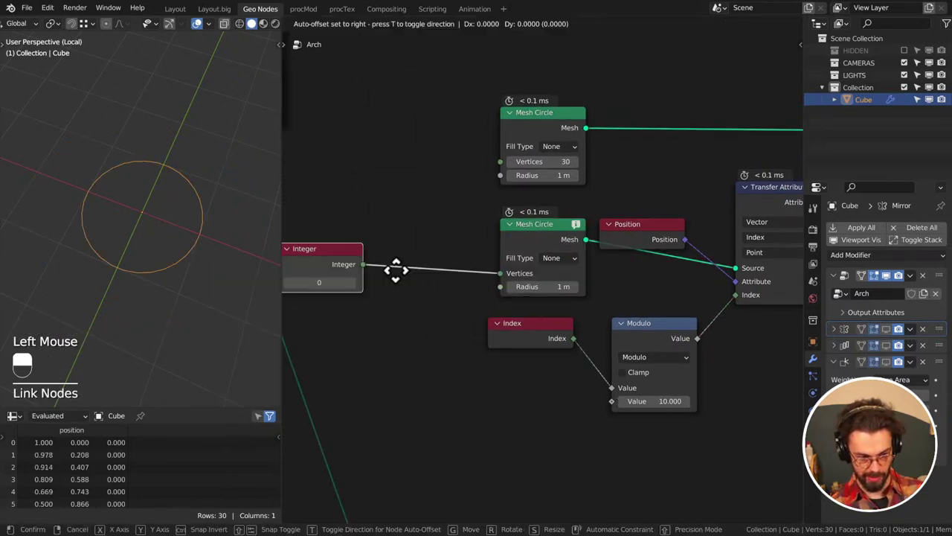
drag(454, 279, 387, 274)
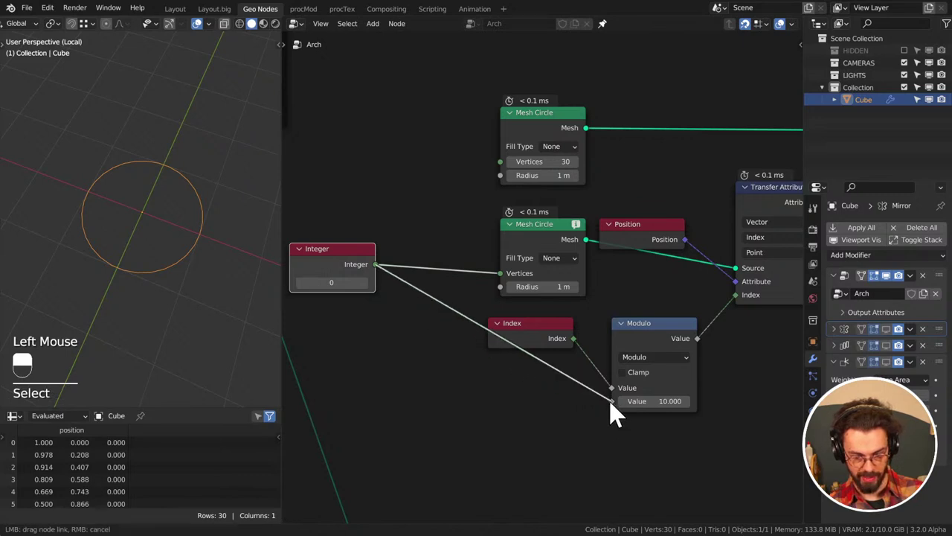
click(340, 263)
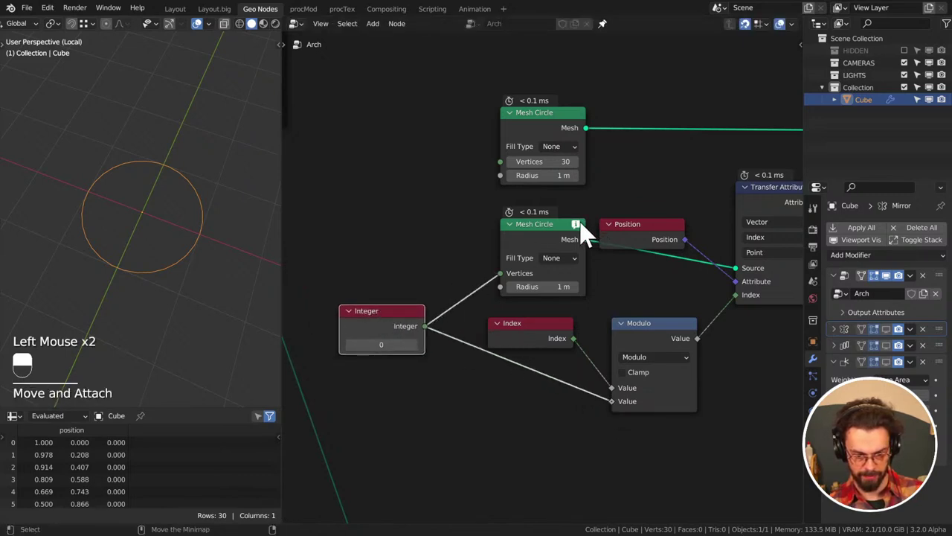
click(418, 344)
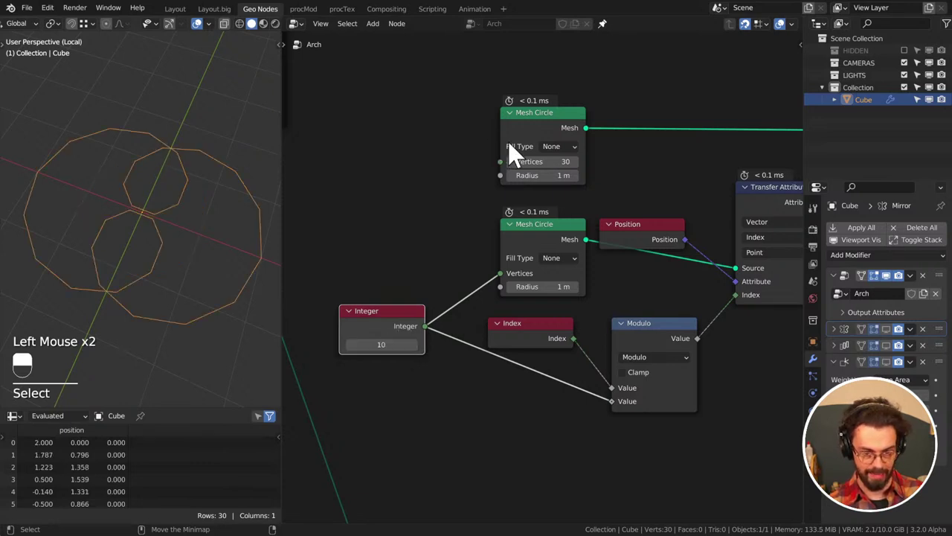
Add a Math Multiply from the Integer into the larger circle's Vertices input
drag(506, 201, 404, 173)
drag(505, 201, 479, 190)
key(q)
drag(427, 209, 478, 190)
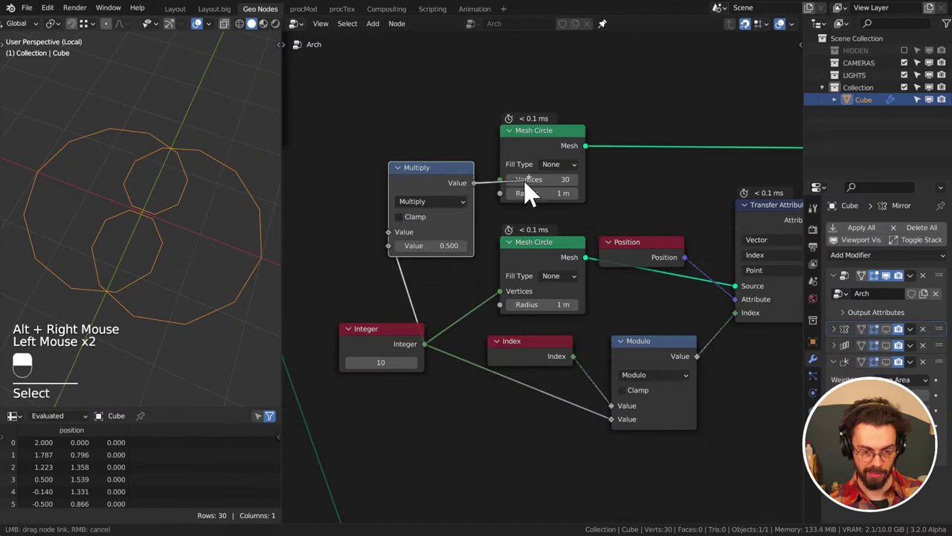
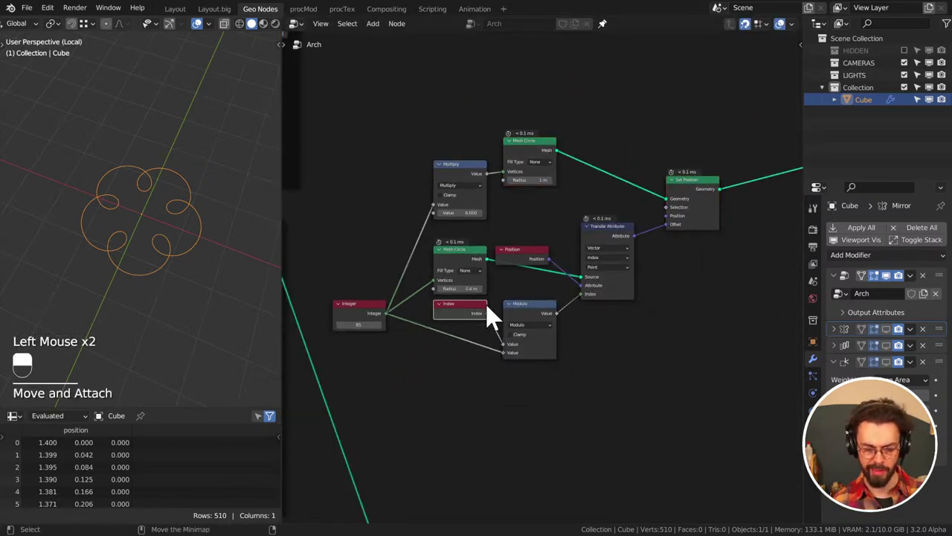
click(528, 262)
drag(528, 263, 493, 270)
key(g)
click(614, 345)
scroll(up, 3)
drag(303, 325, 639, 219)
drag(304, 325, 636, 232)
click(636, 232)
drag(636, 232, 399, 137)
scroll(down, 3)
drag(400, 137, 645, 276)
key(x)
scroll(down, 3)
middle_click(635, 253)
key(g)
drag(646, 275, 750, 331)
click(670, 307)
scroll(down, 3)
scroll(down, 3)
click(749, 332)
drag(203, 256, 209, 240)
scroll(down, 3)
scroll(up, 3)
scroll(up, 3)
scroll(down, 3)
drag(210, 231, 208, 250)
click(532, 266)
key(ctrl+s)
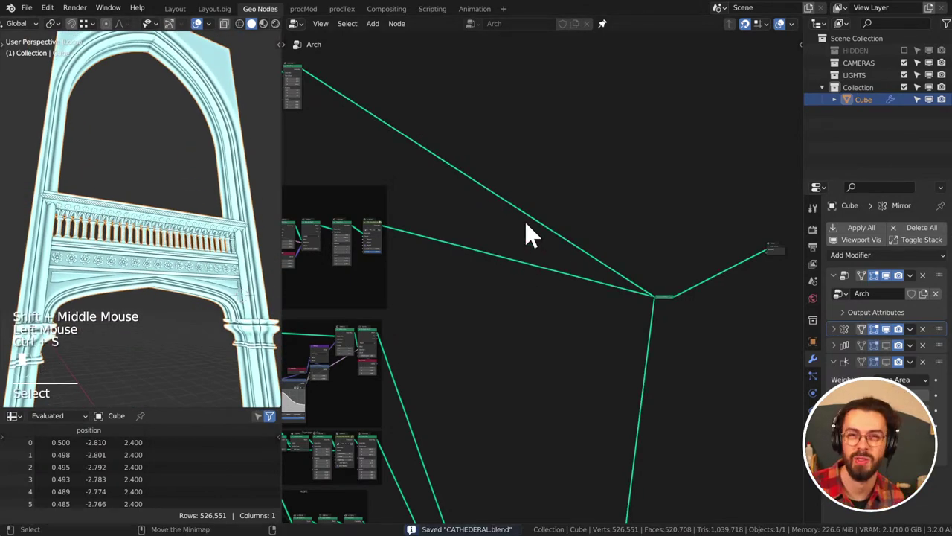
Drag the collapsed joining node of the arch network to a new spot
drag(107, 190, 398, 246)
scroll(up, 3)
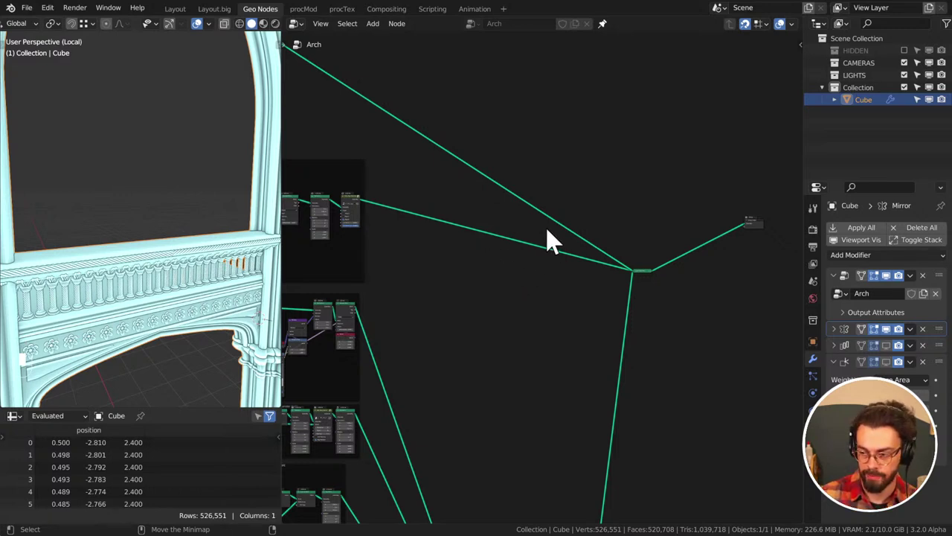
drag(577, 215, 566, 229)
key(g)
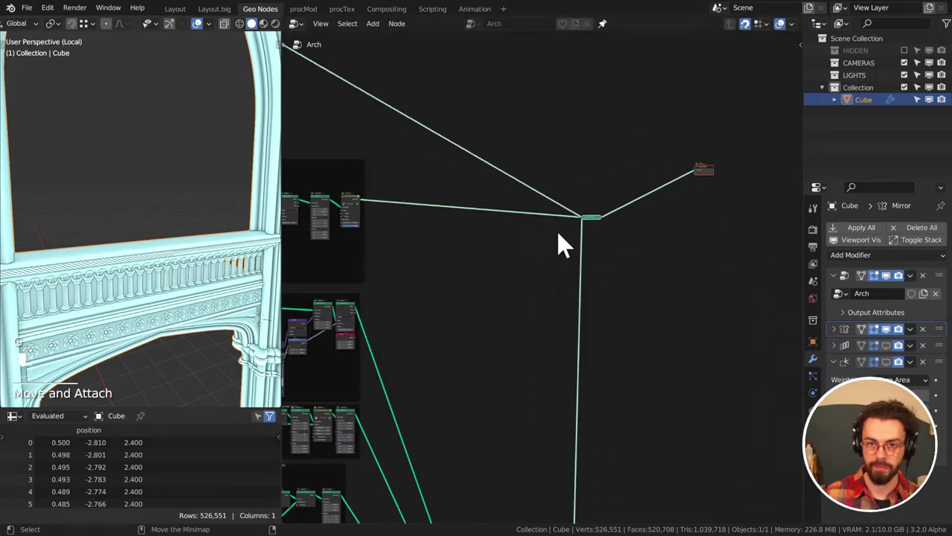
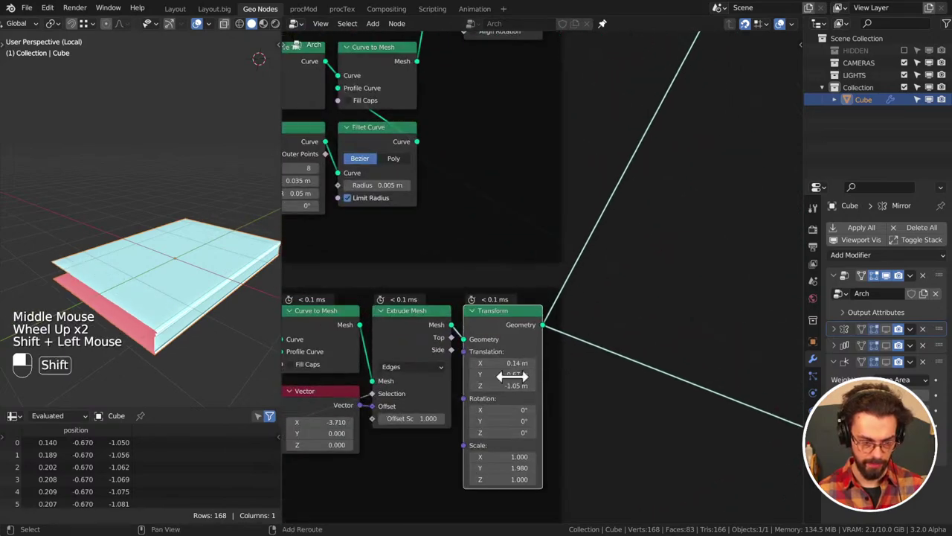
Reconnect the full arch geometry to the group output
scroll(down, 3)
middle_click(158, 345)
middle_click(159, 345)
scroll(down, 3)
middle_click(159, 346)
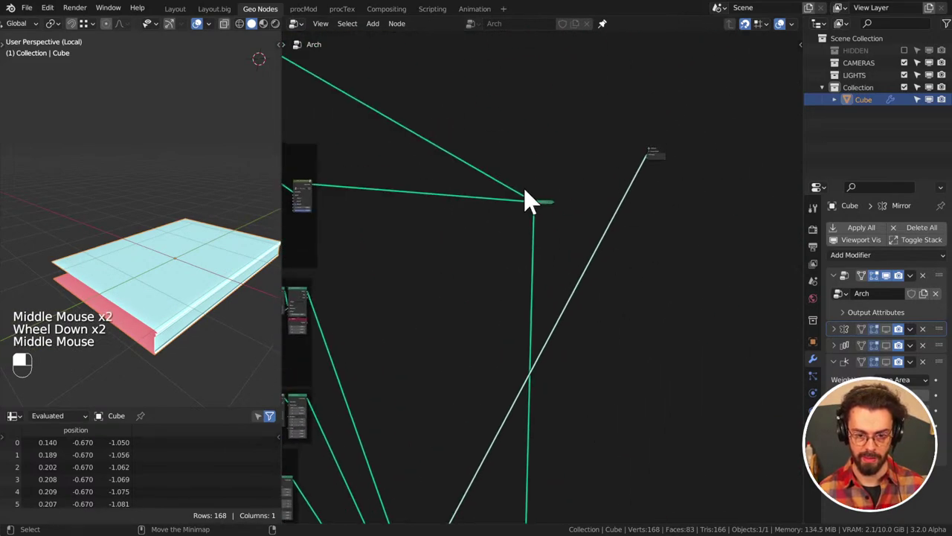
drag(553, 213, 897, 352)
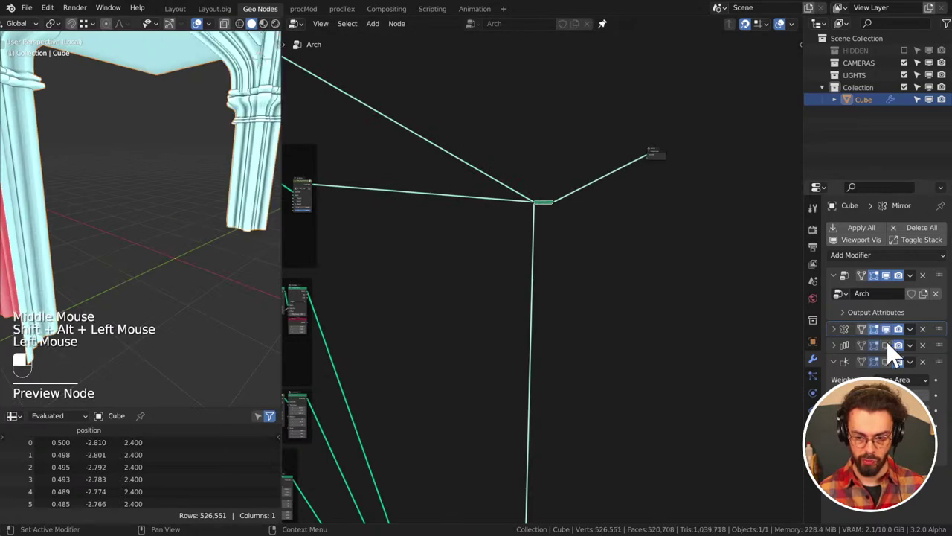
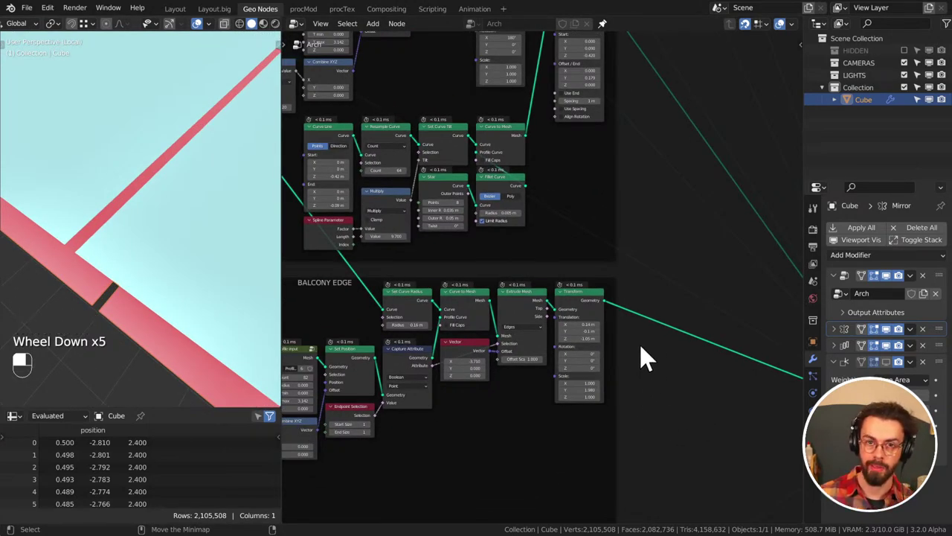
Set the Transform Y translation to -0.12 m, check the viewport and save the file
scroll(up, 3)
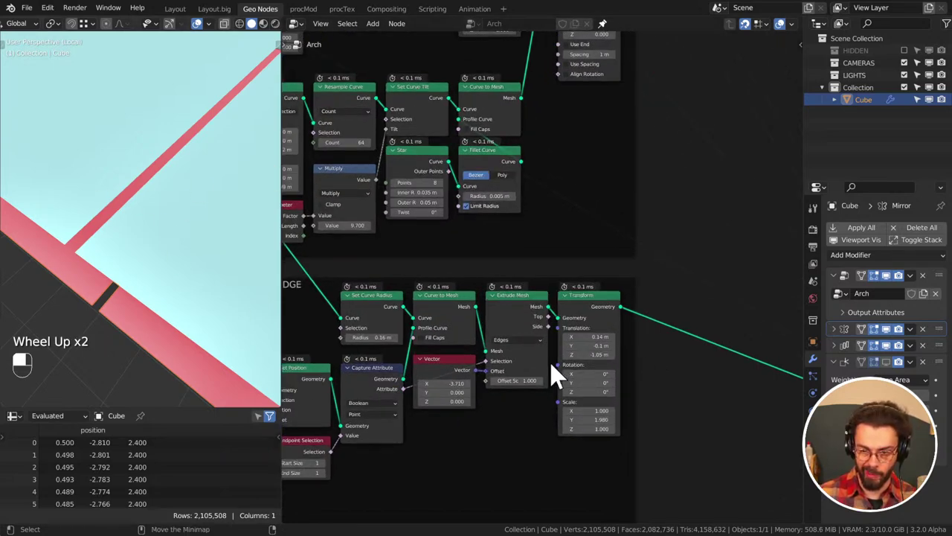
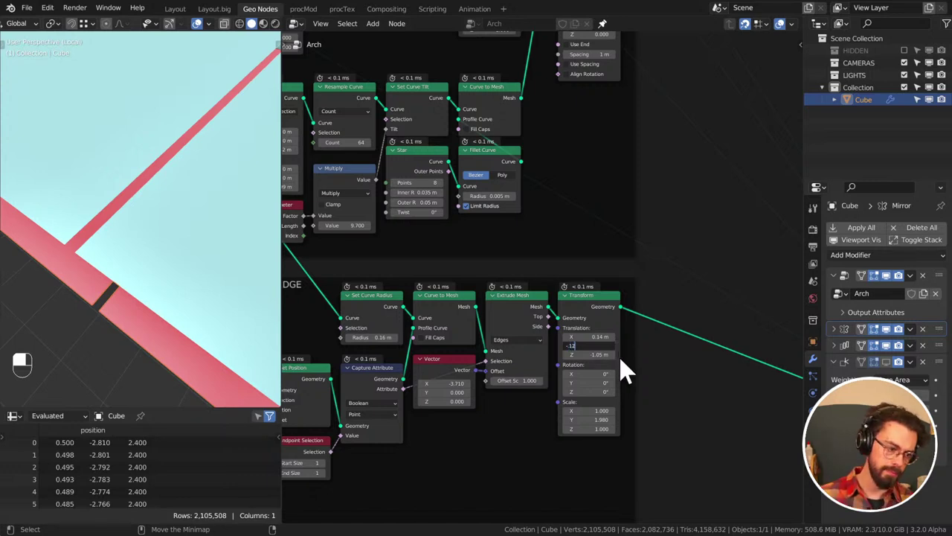
scroll(down, 3)
middle_click(200, 224)
middle_click(209, 273)
scroll(down, 3)
middle_click(199, 226)
key(ctrl+s)
middle_click(103, 209)
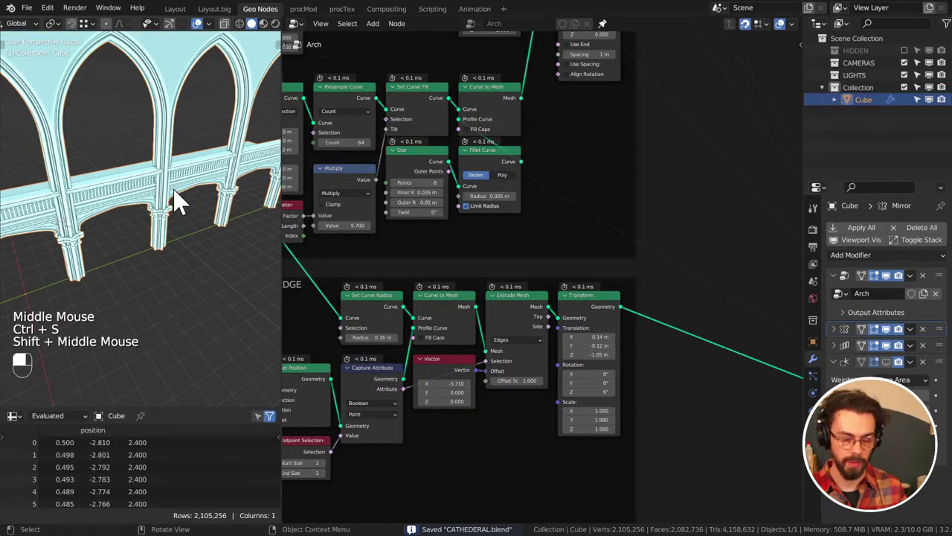
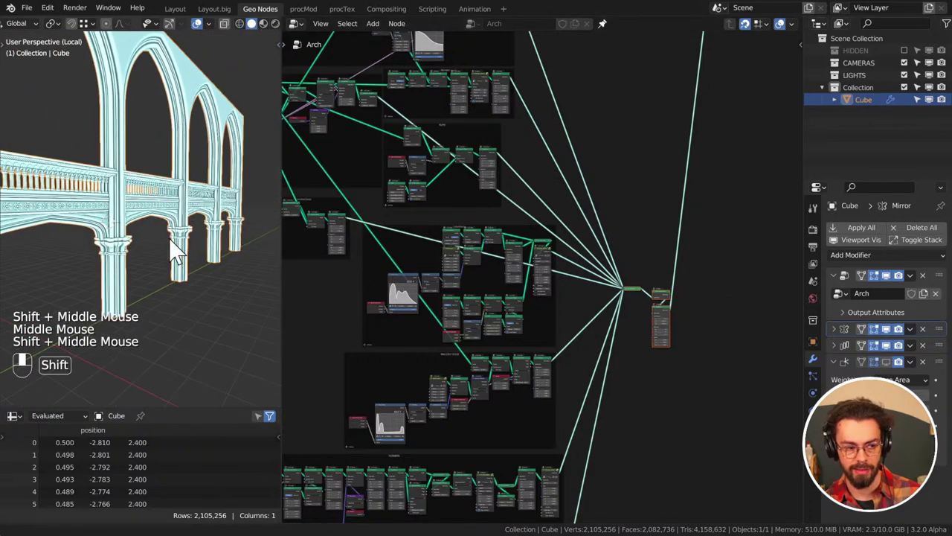
Save CATHEDERAL.blend after duplicating the pillar Transform into the Join
key(ctrl+s)
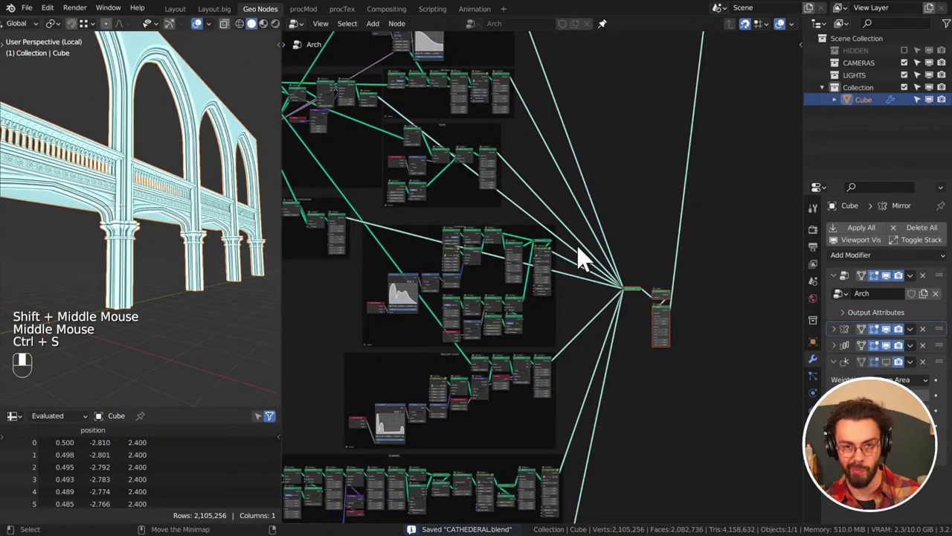
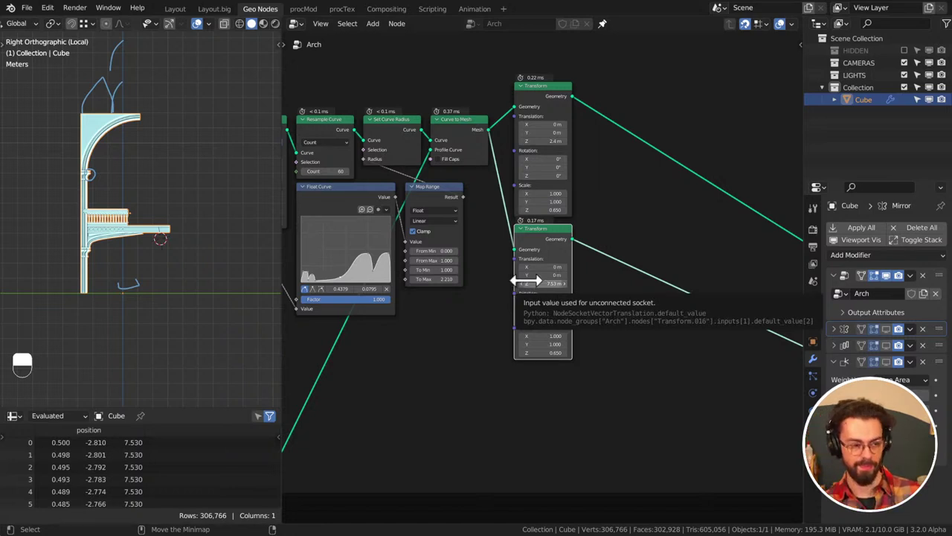
Pan the node editor to the duplicated Transform raised to Z 7.53 m
middle_click(591, 273)
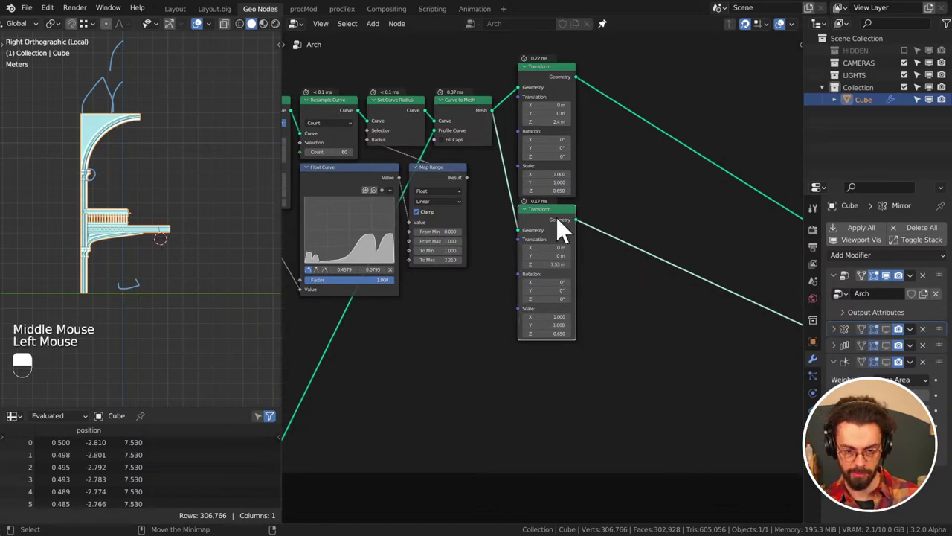
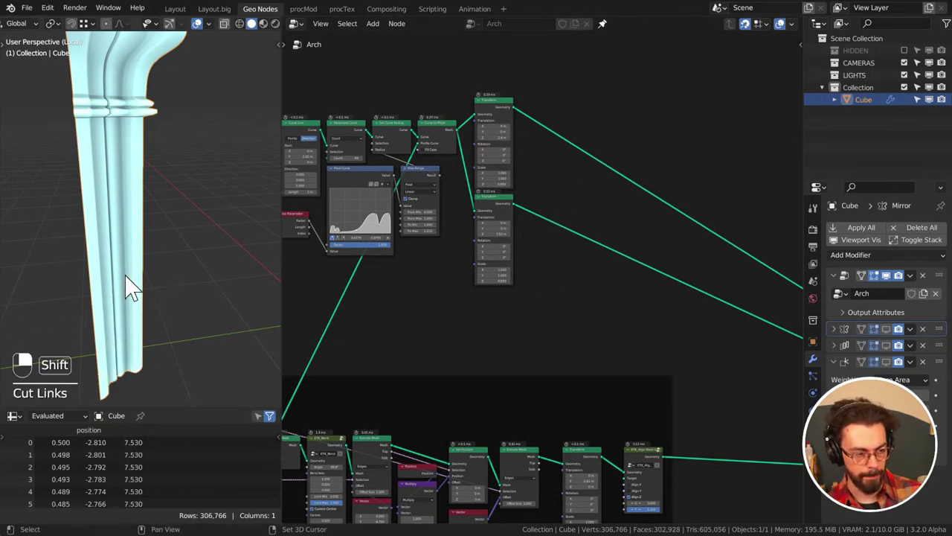
Frame the Set Position / Extrude Mesh nodes and flip the offset Vector's Z to -7.670
drag(145, 263, 158, 192)
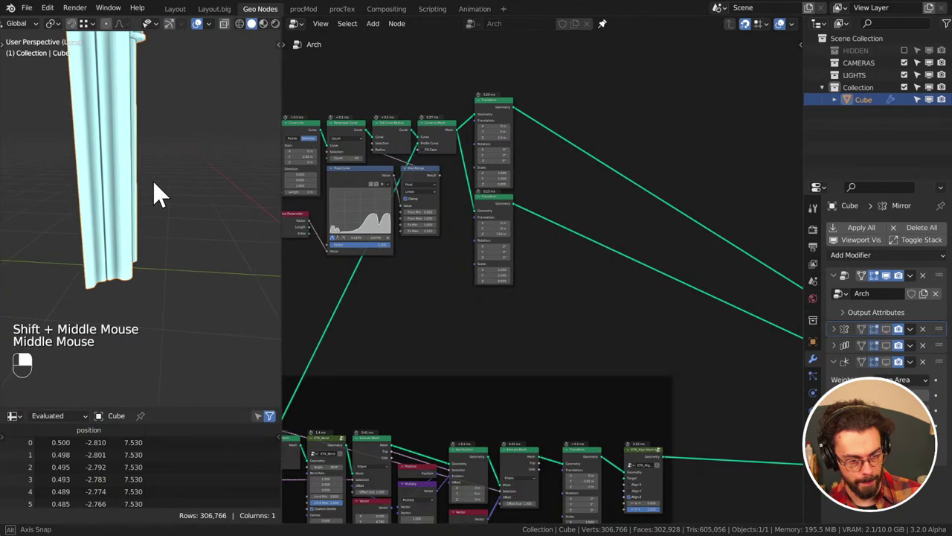
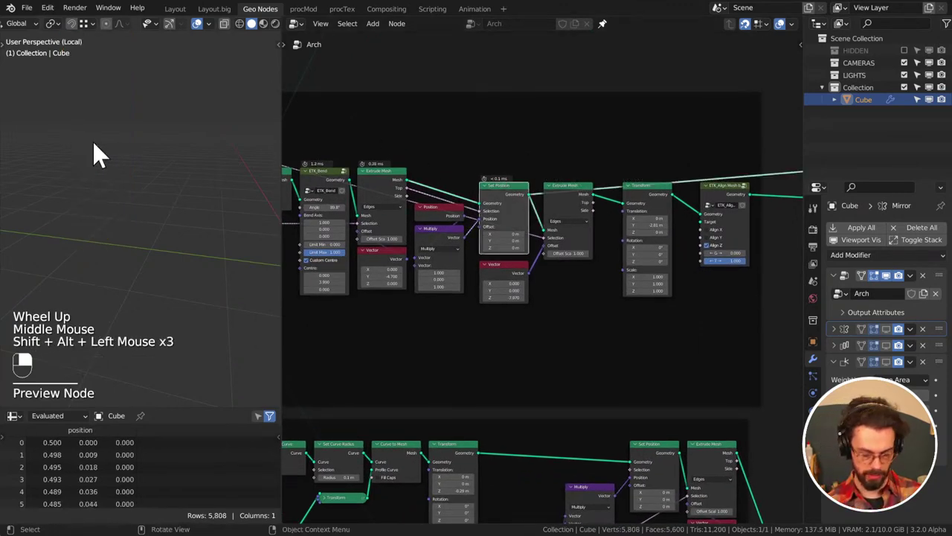
key(a)
key(KP_Decimal)
click(577, 190)
click(585, 200)
drag(585, 200, 551, 281)
scroll(down, 3)
Inspect the column from front and side orthographic views, panning and zooming along it
middle_click(144, 247)
scroll(up, 3)
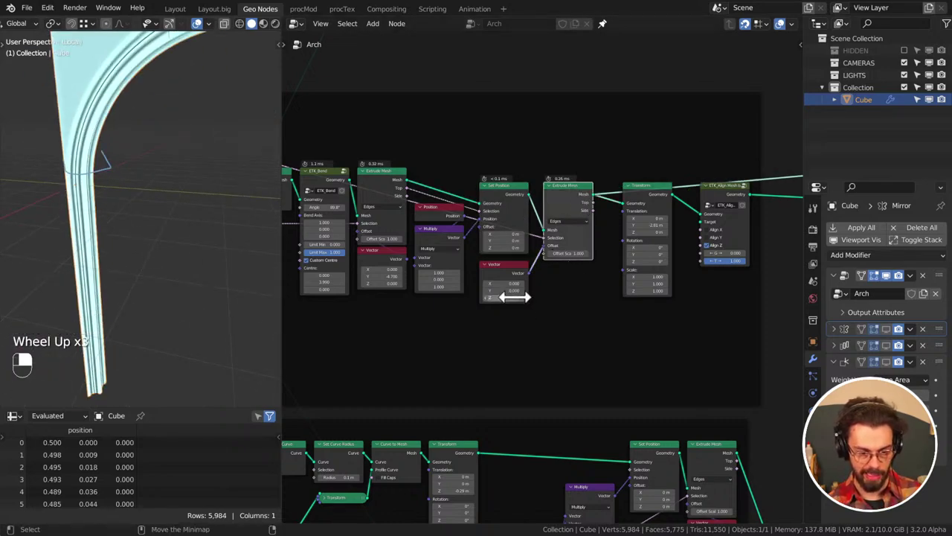
key(KP_1)
key(KP_3)
scroll(down, 3)
middle_click(137, 266)
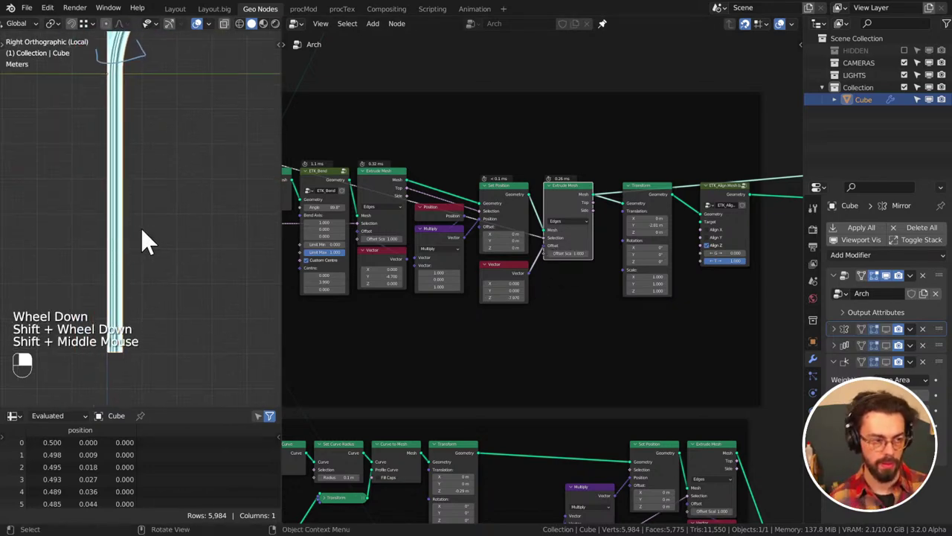
scroll(down, 3)
middle_click(164, 246)
scroll(up, 3)
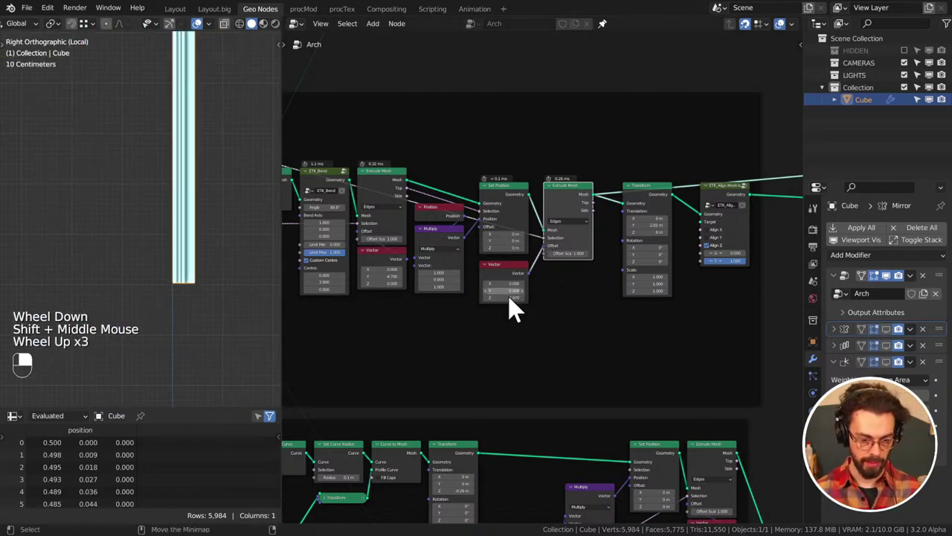
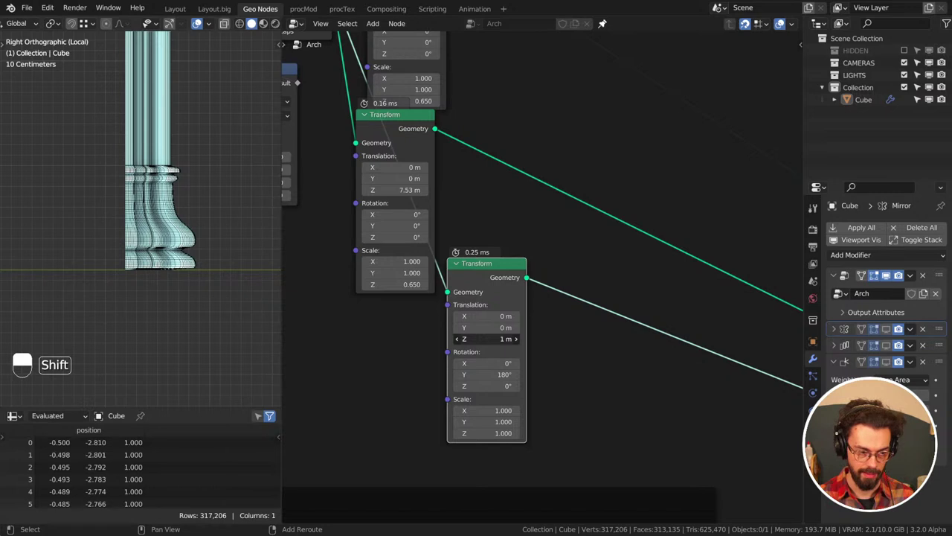
Set the third Transform copy's Translation Z to 0.99 m and save CATHEDERAL.blend
click(605, 364)
key(ctrl+s)
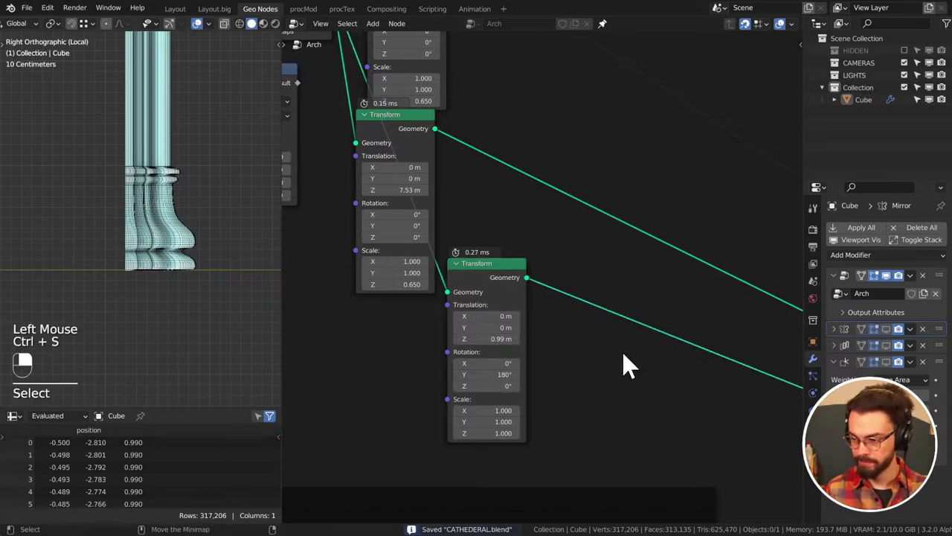
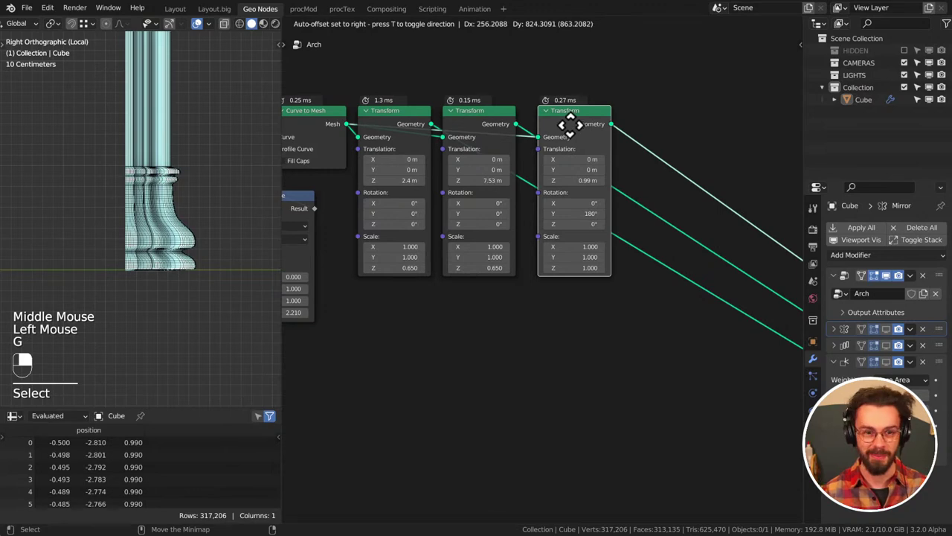
click(554, 382)
key(ctrl+s)
scroll(down, 3)
middle_click(185, 198)
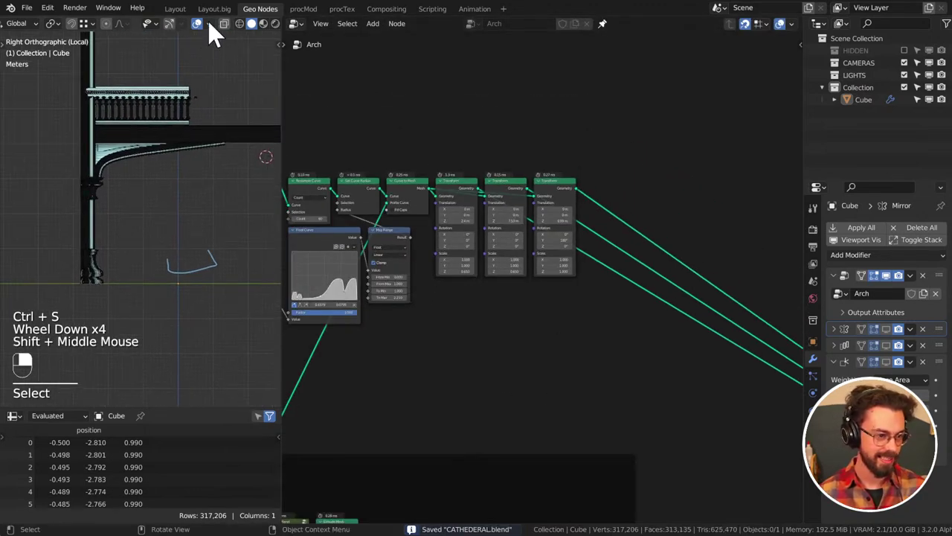
drag(218, 34, 134, 263)
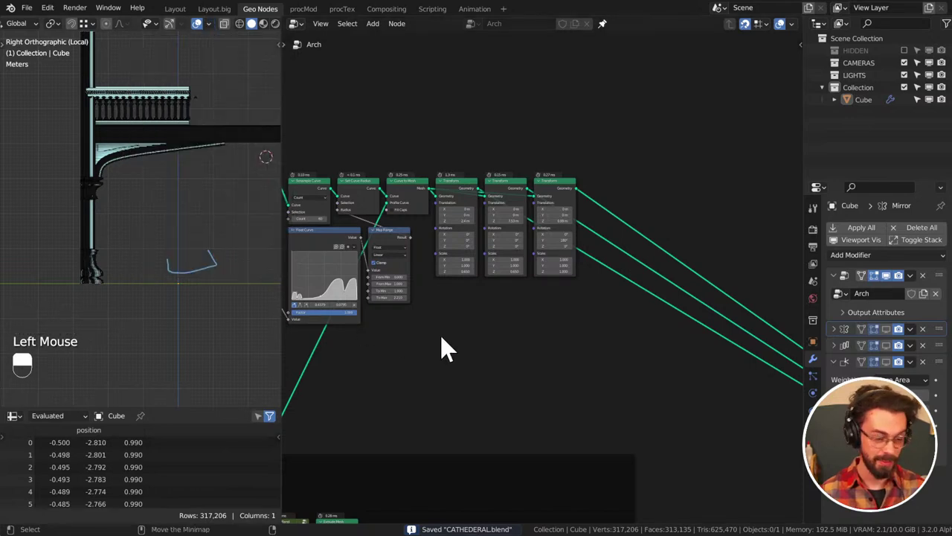
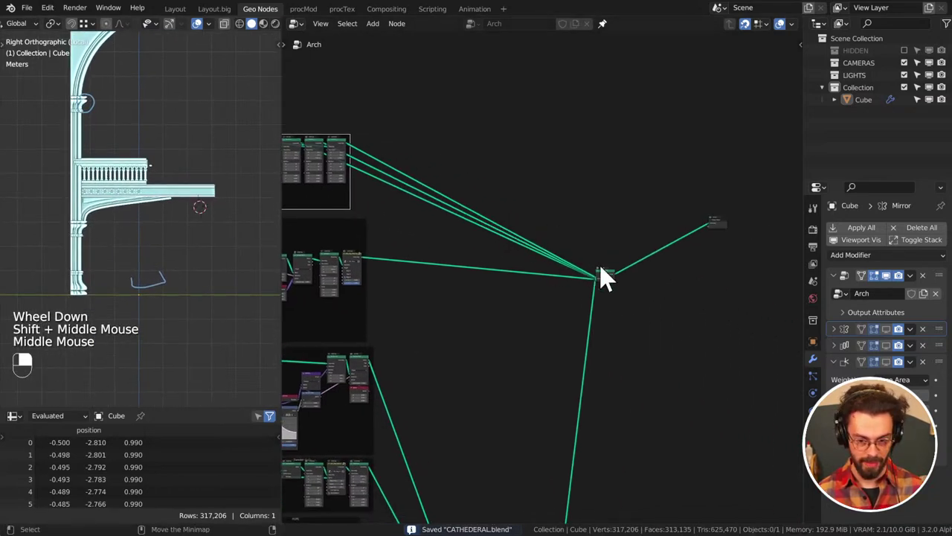
Pan the node editor across to the MAIN ARCH frames and save the cathedral file
middle_click(559, 299)
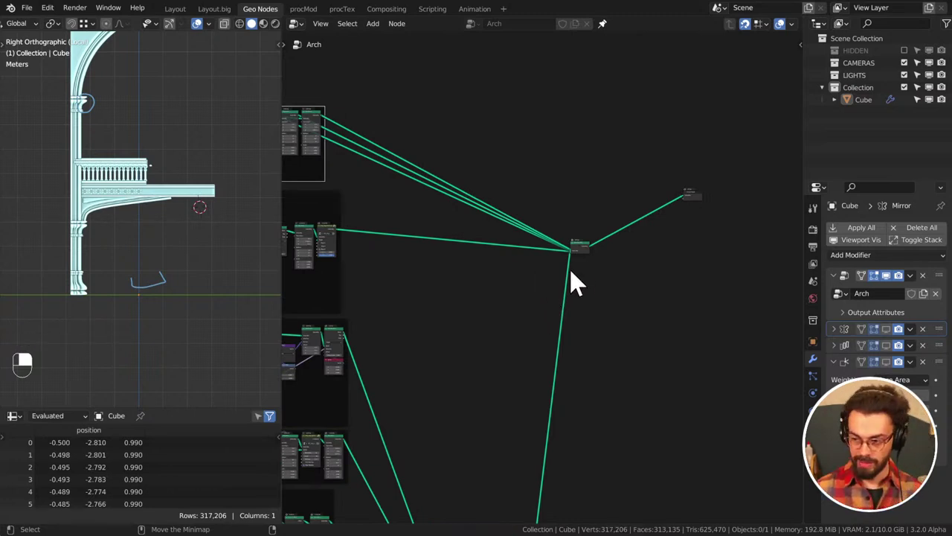
middle_click(584, 264)
middle_click(148, 237)
drag(147, 263, 172, 268)
scroll(up, 3)
middle_click(154, 294)
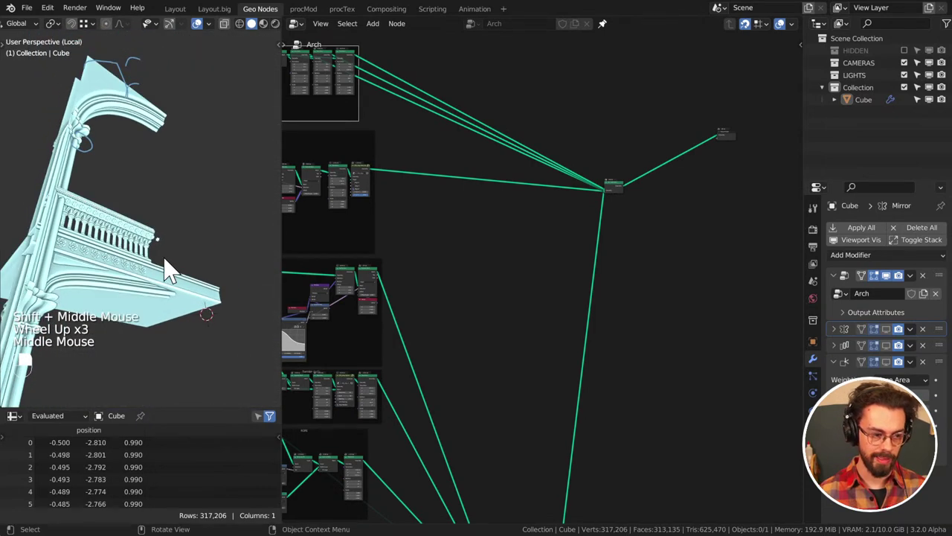
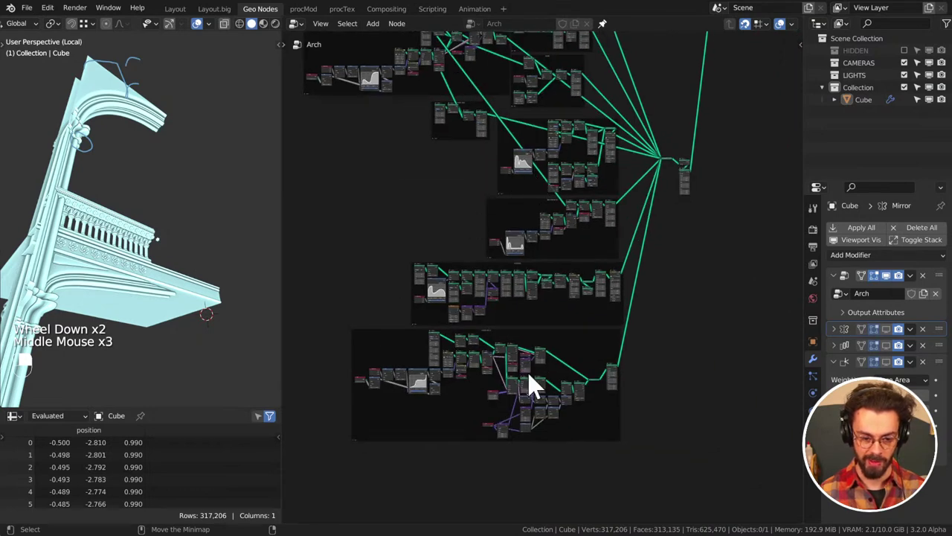
middle_click(704, 235)
middle_click(639, 206)
key(ctrl+s)
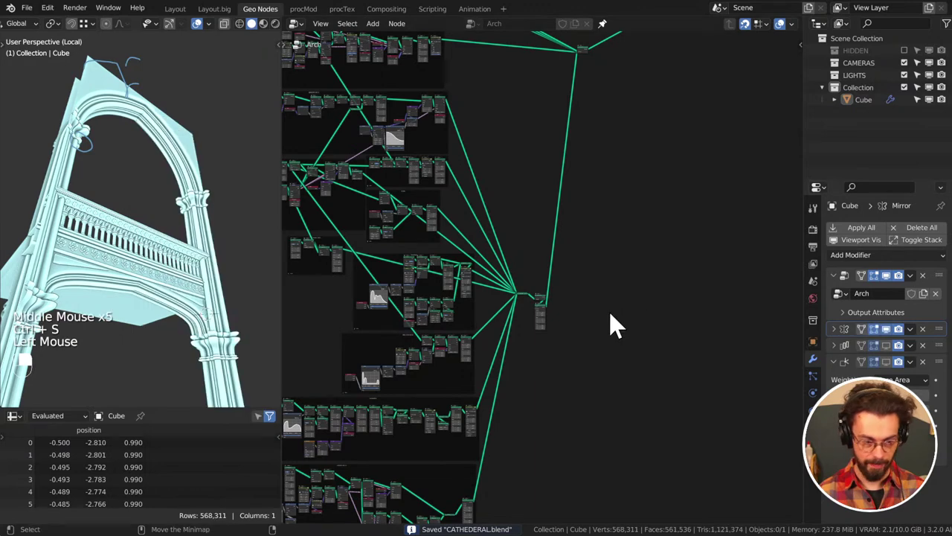
Orbit and zoom the 3D view to inspect the arch from several angles
drag(529, 321, 186, 222)
drag(186, 222, 168, 259)
drag(168, 259, 145, 273)
middle_click(164, 269)
scroll(down, 3)
key(d)
key(d)
middle_click(153, 268)
scroll(up, 3)
middle_click(146, 264)
middle_click(154, 241)
middle_click(153, 250)
drag(166, 227, 109, 217)
middle_click(133, 216)
scroll(up, 3)
middle_click(120, 205)
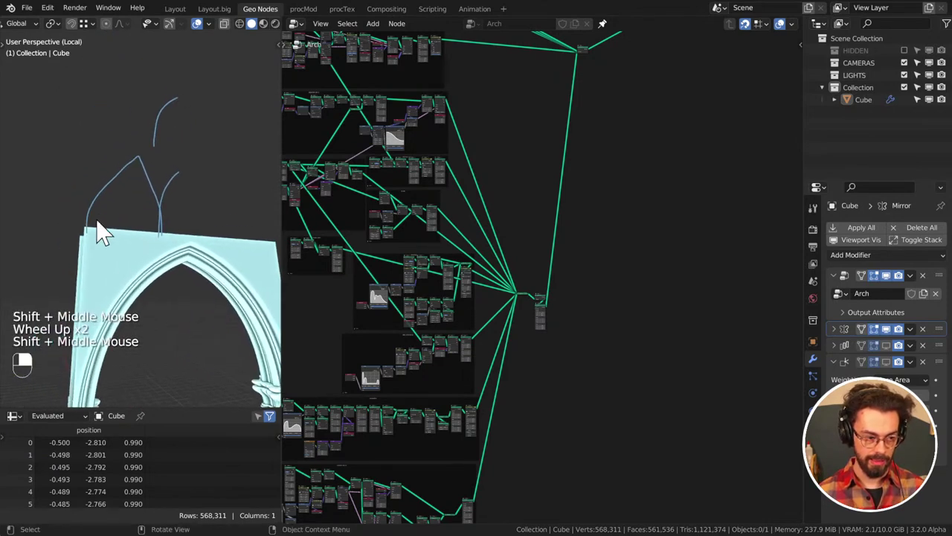
key(d)
drag(92, 234, 98, 229)
key(d)
key(d)
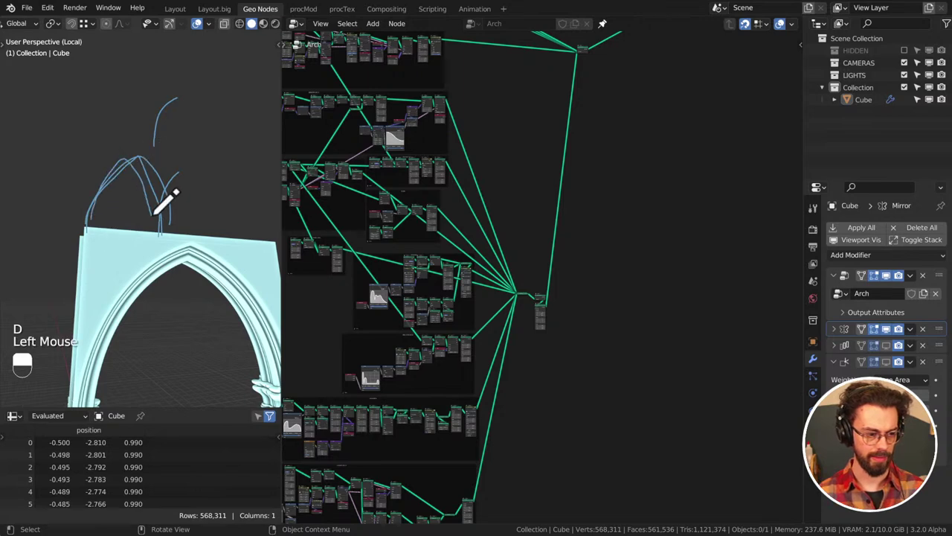
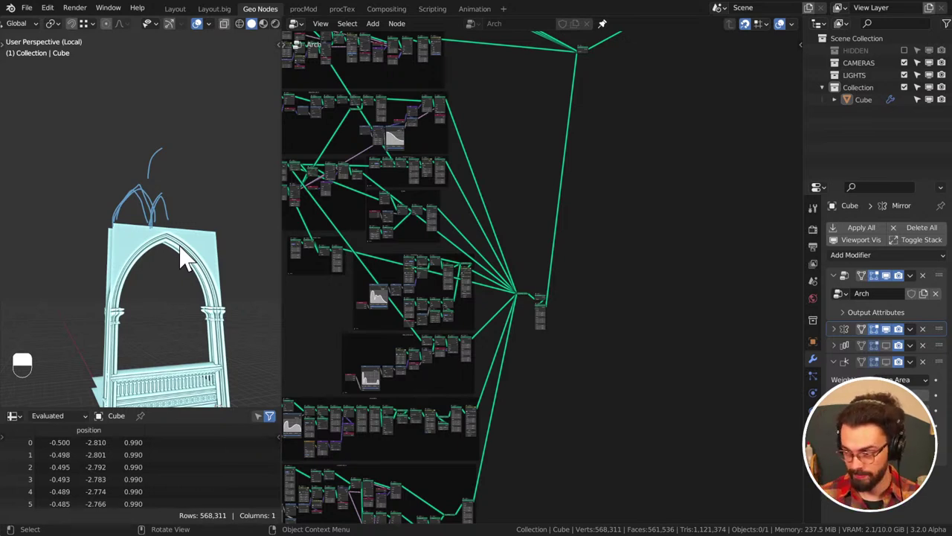
Shift the node tree to show the MAIN ARCH and BANISTER ARCH groups and save again
middle_click(550, 163)
click(556, 165)
key(ctrl+s)
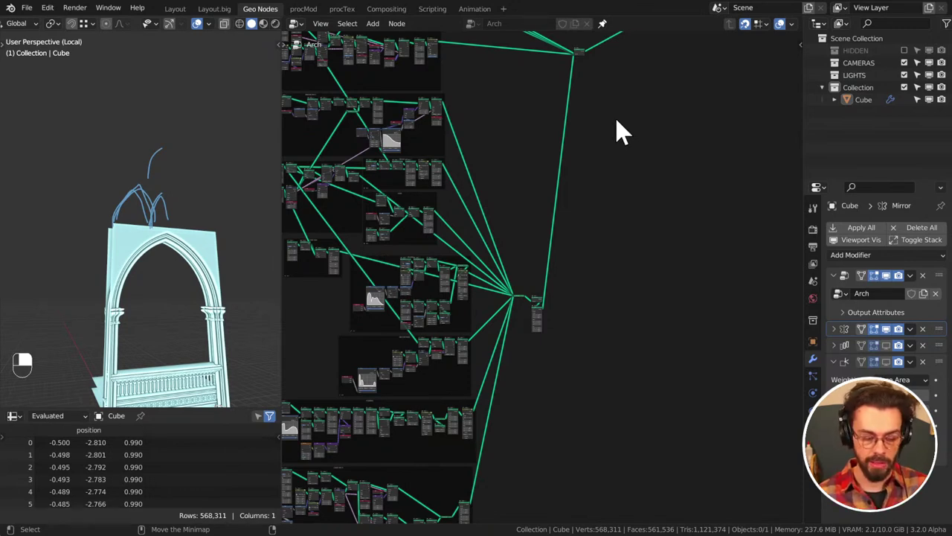
middle_click(608, 138)
drag(666, 229, 530, 157)
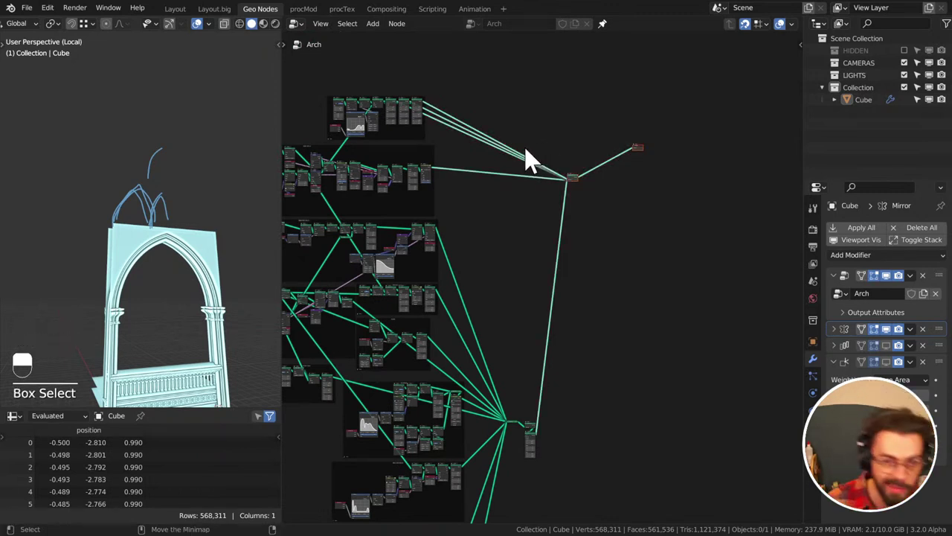
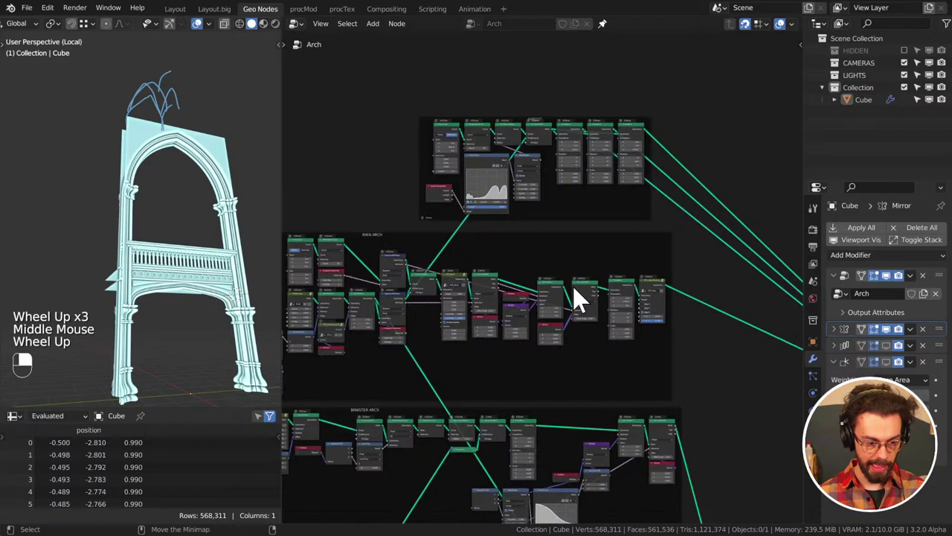
Bring the arch profile Map Range nodes into view and inspect the arcade and balustrade carvings
middle_click(488, 210)
scroll(up, 3)
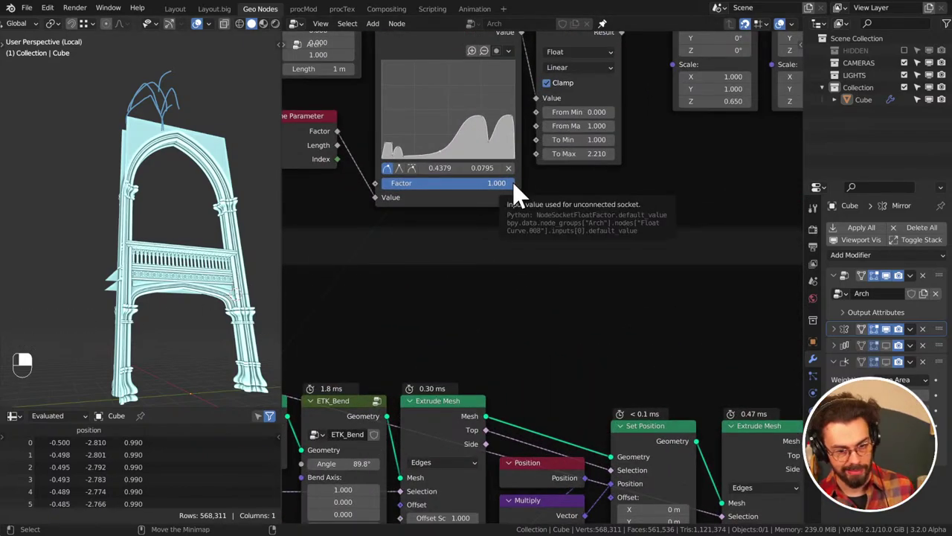
middle_click(585, 176)
scroll(down, 3)
middle_click(633, 201)
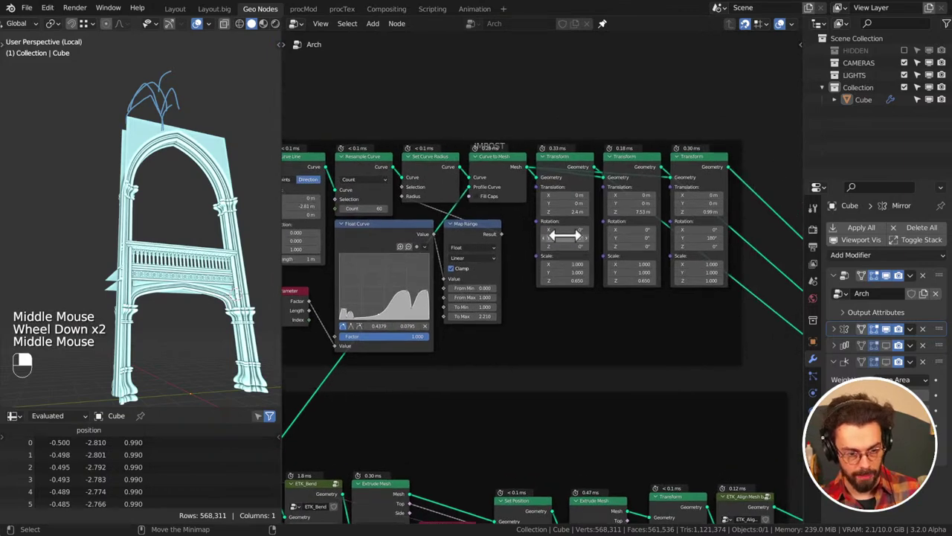
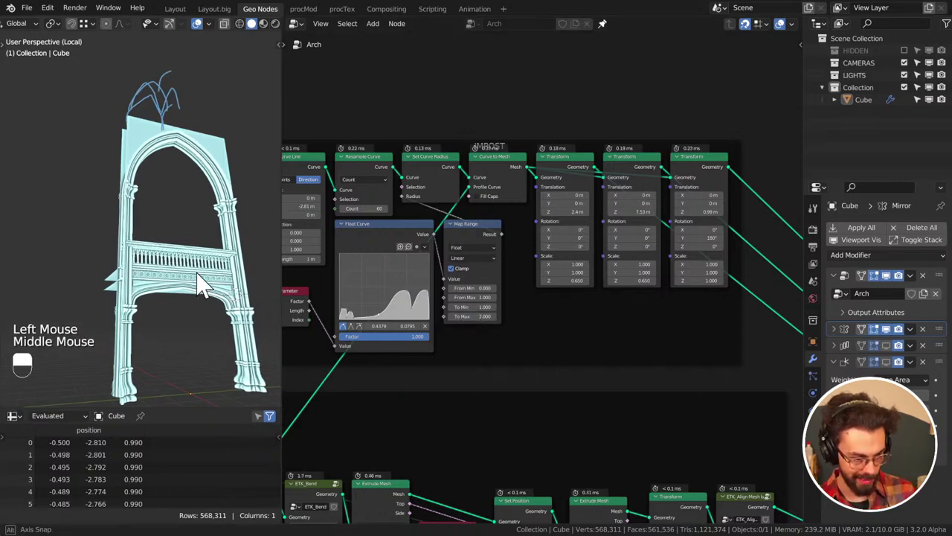
middle_click(212, 290)
scroll(up, 3)
middle_click(222, 293)
middle_click(160, 215)
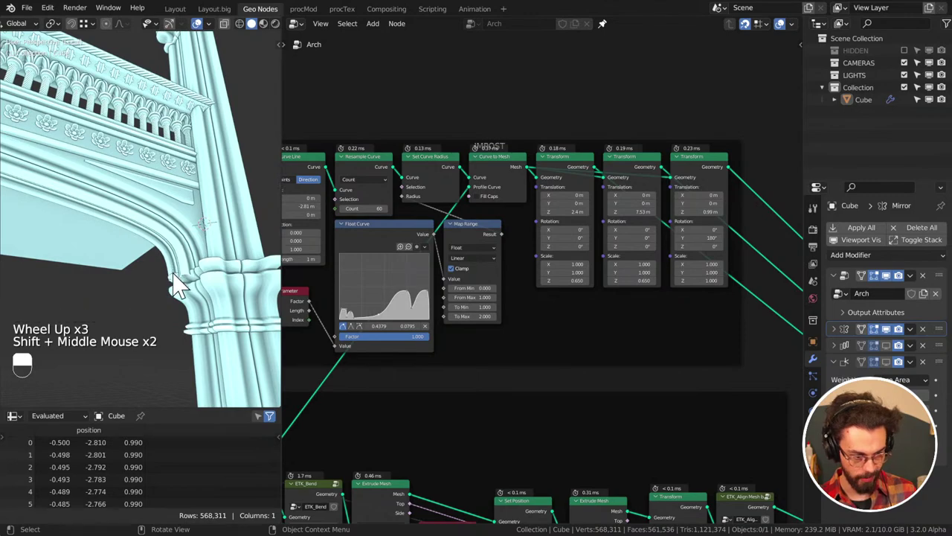
middle_click(182, 281)
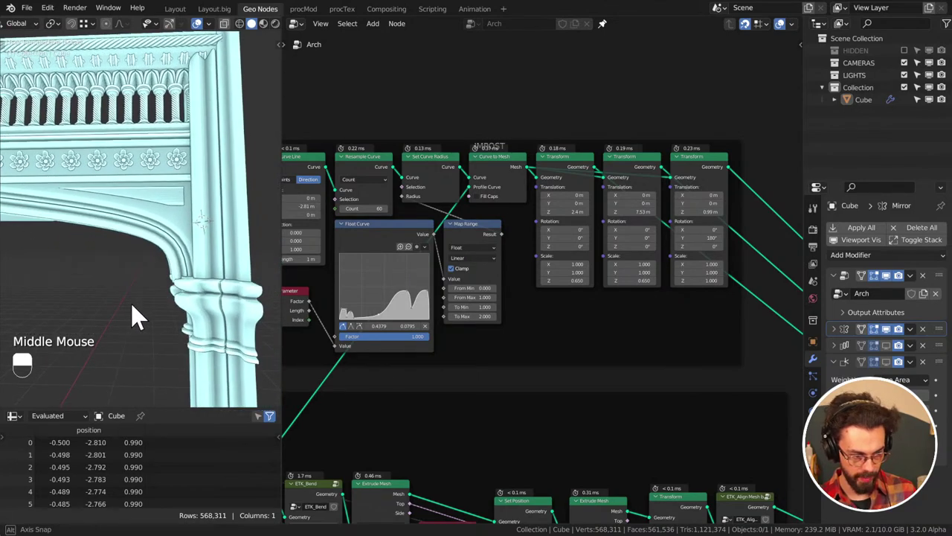
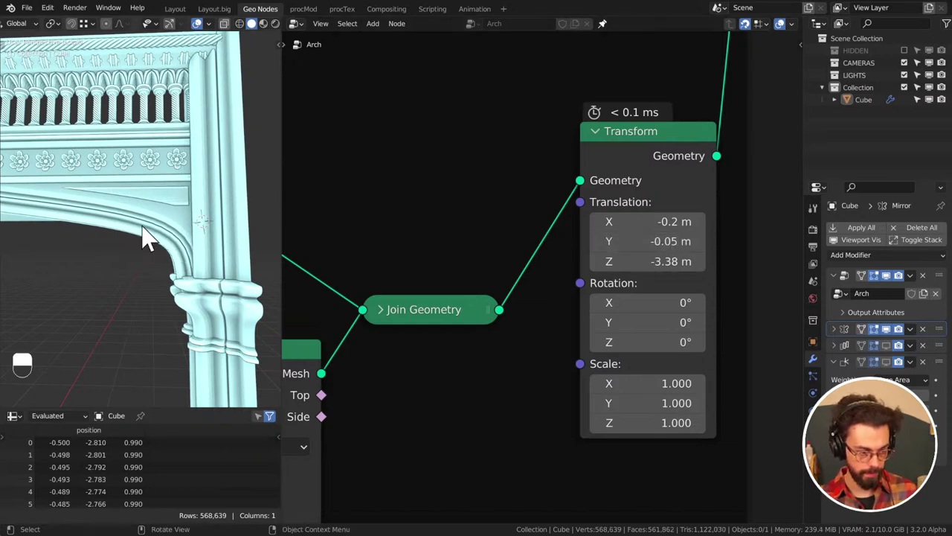
Pull the viewport back to the whole arch and save the cathedral file
drag(167, 235, 157, 258)
scroll(down, 3)
middle_click(204, 250)
middle_click(215, 247)
key(ctrl+s)
scroll(down, 3)
middle_click(220, 181)
middle_click(177, 252)
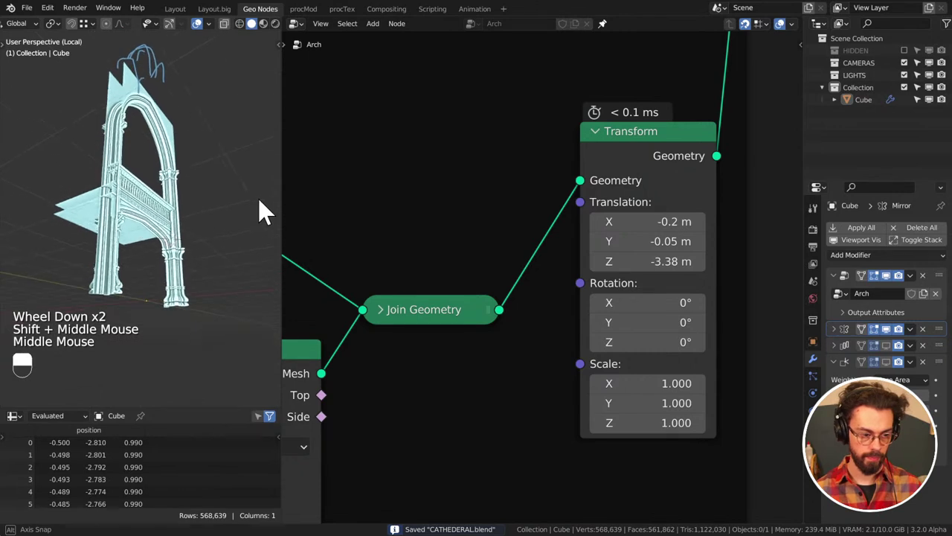
middle_click(174, 158)
key(ctrl+s)
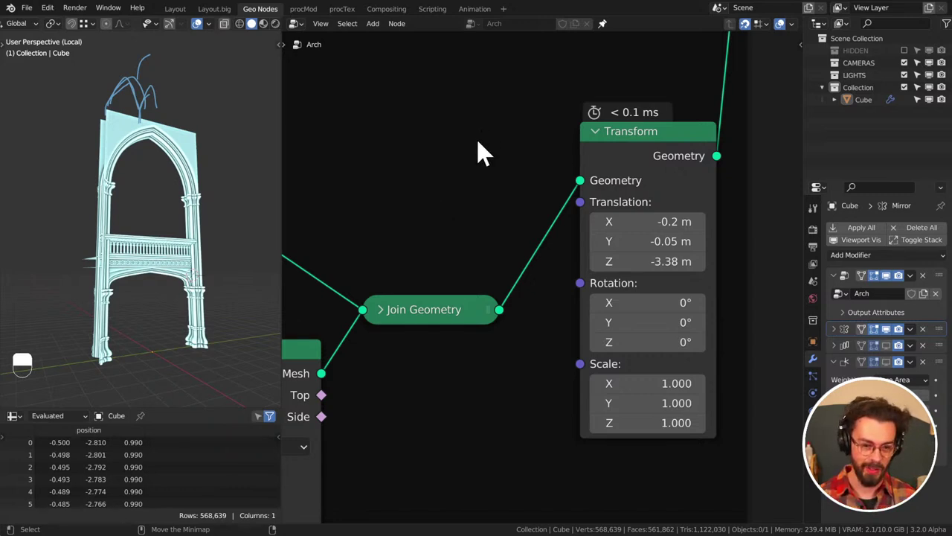
Lower the Map Range To Max to 2.0, reposition the Transform after Join Geometry, and view the arch from the front
click(622, 153)
scroll(down, 3)
key(ctrl+s)
click(478, 313)
key(g)
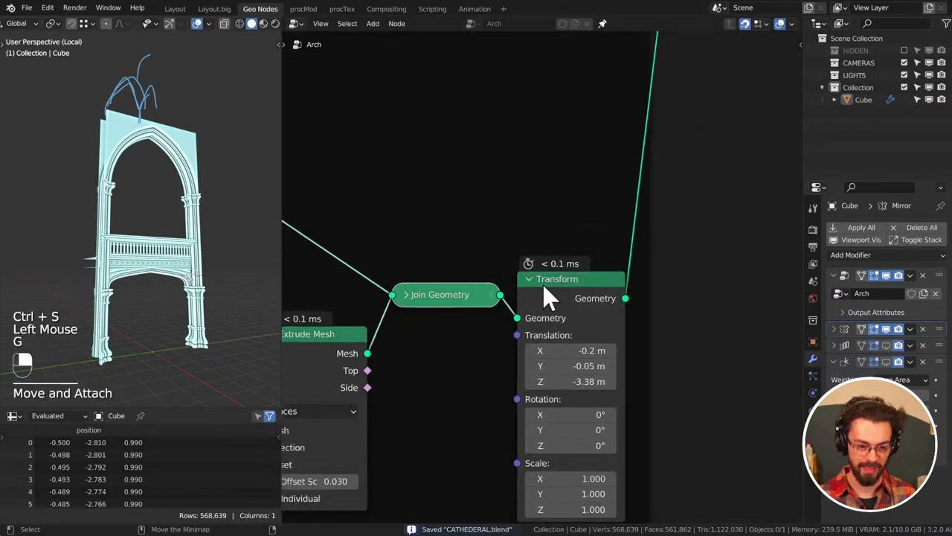
drag(556, 297, 542, 297)
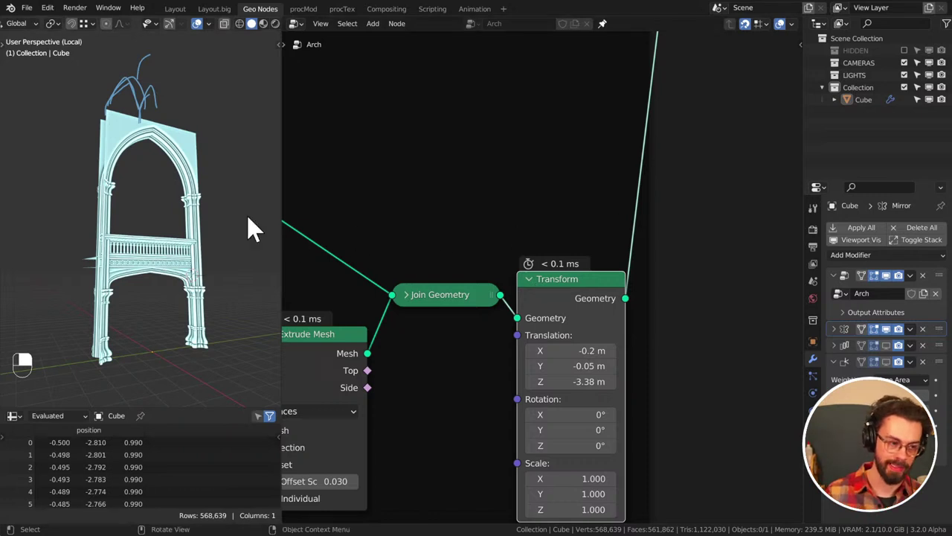
drag(173, 201, 168, 194)
key(KP_1)
Zoom out to the full arch node tree and box-select across it from the side view
key(KP_3)
scroll(down, 3)
middle_click(601, 250)
scroll(down, 3)
middle_click(624, 215)
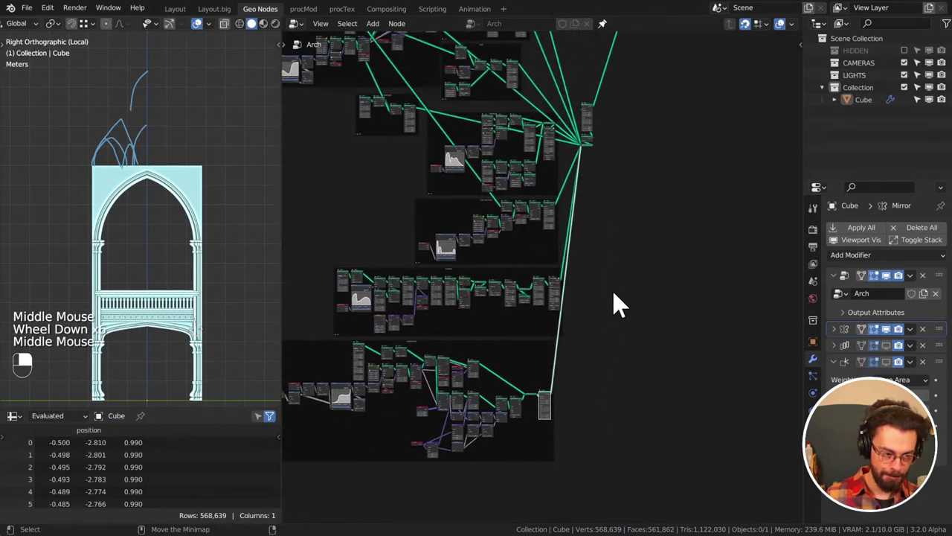
drag(630, 305, 576, 247)
click(576, 247)
drag(576, 247, 185, 308)
Orbit the viewport around the arch curves and save the cathedral file
scroll(down, 3)
middle_click(190, 285)
scroll(up, 3)
middle_click(171, 329)
middle_click(167, 333)
middle_click(201, 306)
middle_click(201, 302)
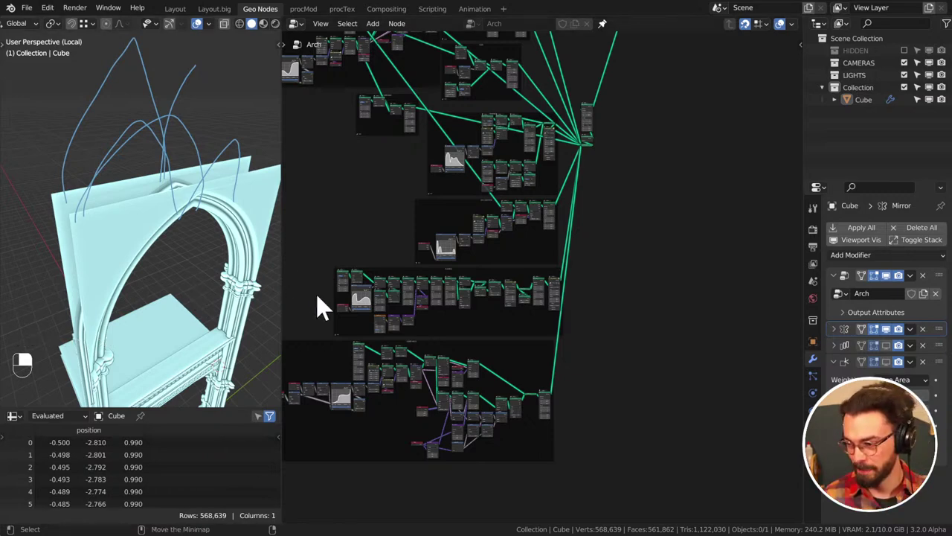
click(667, 231)
middle_click(667, 231)
right_click(667, 231)
key(ctrl+s)
Look around the node tree's empty space and switch to freehand annotation sketching with D
middle_click(645, 194)
scroll(down, 3)
middle_click(629, 200)
middle_click(616, 207)
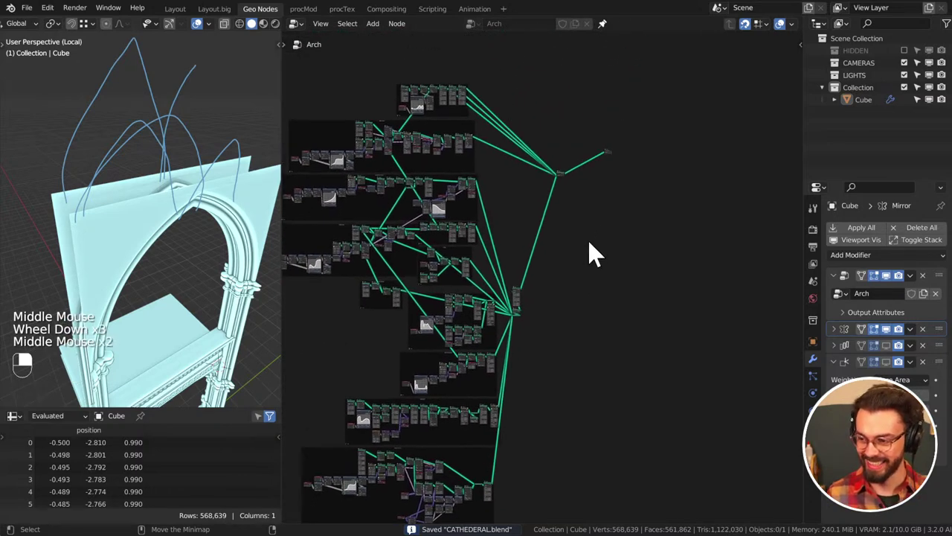
middle_click(196, 211)
middle_click(176, 213)
scroll(down, 3)
middle_click(204, 202)
key(d)
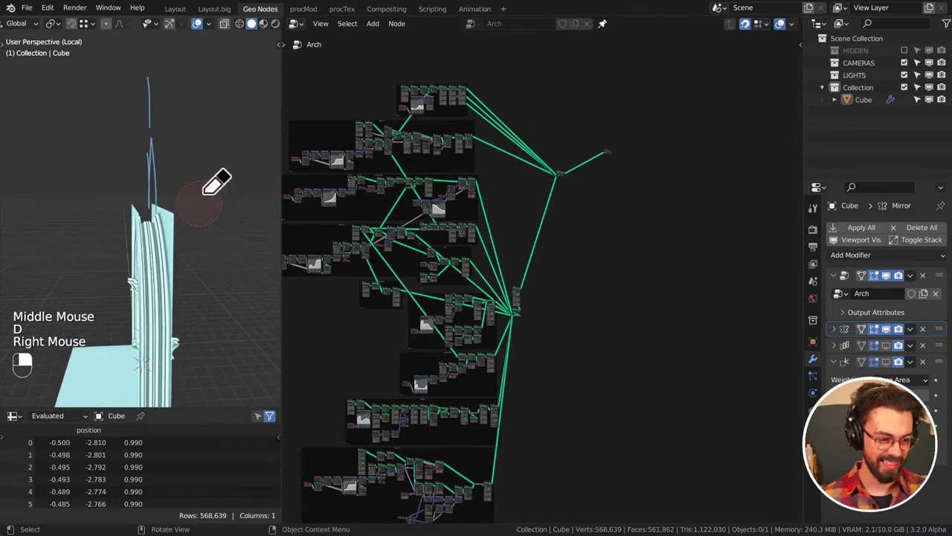
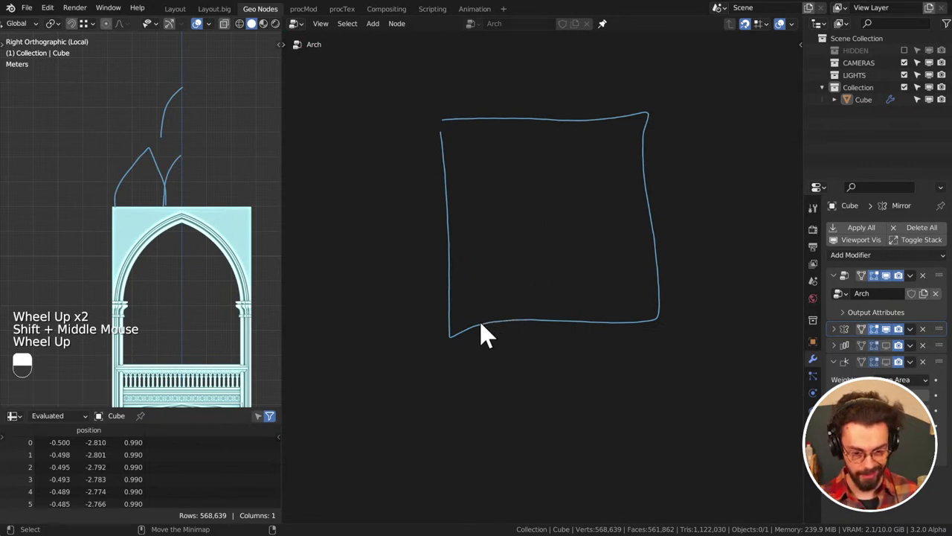
Sketch the pointed arch's left curve, right side and keystone line inside the square annotation
key(d)
click(485, 333)
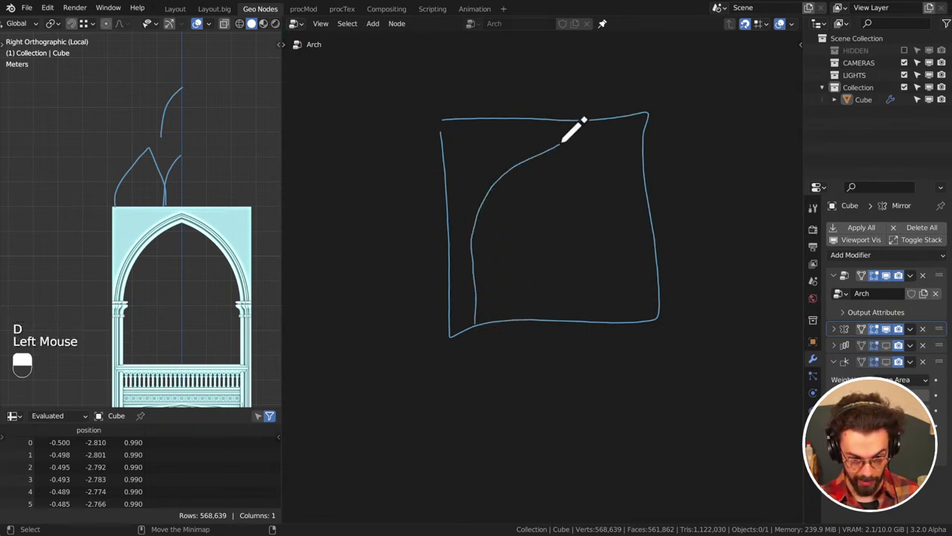
key(d)
key(d)
key(d)
key(d)
click(562, 131)
key(d)
click(568, 131)
key(d)
key(d)
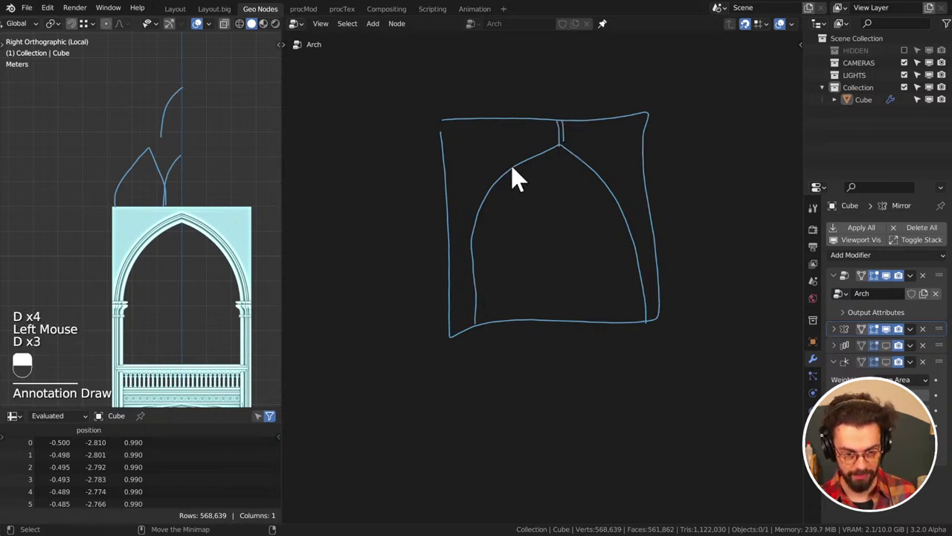
Sketch the inner arch opening with its base, plus ledge lines across the top and sides
key(d)
click(456, 158)
key(d)
click(435, 178)
key(d)
key(d)
click(427, 224)
key(d)
key(d)
key(d)
drag(490, 287, 574, 191)
key(d)
key(d)
key(d)
key(d)
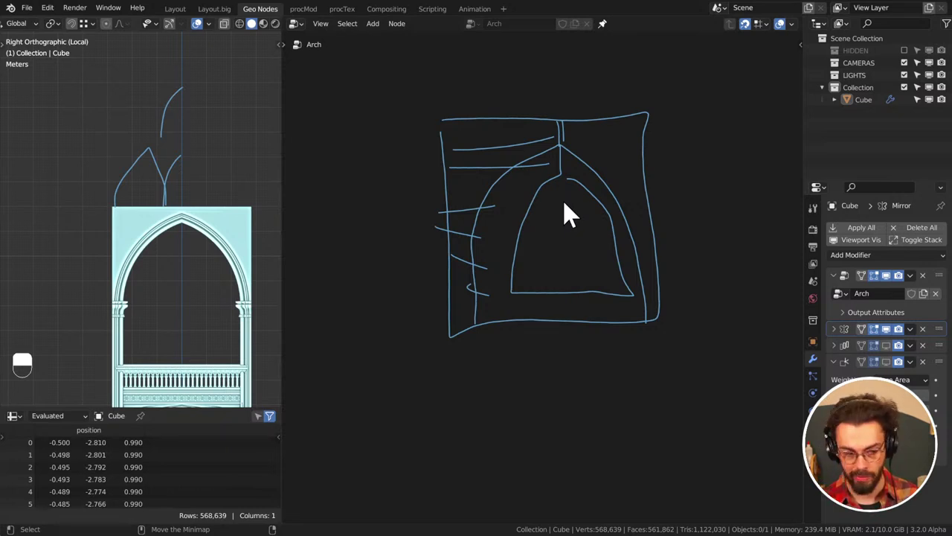
Erase the arch annotation strokes from the node editor
key(d)
key(d)
key(d)
right_click(588, 198)
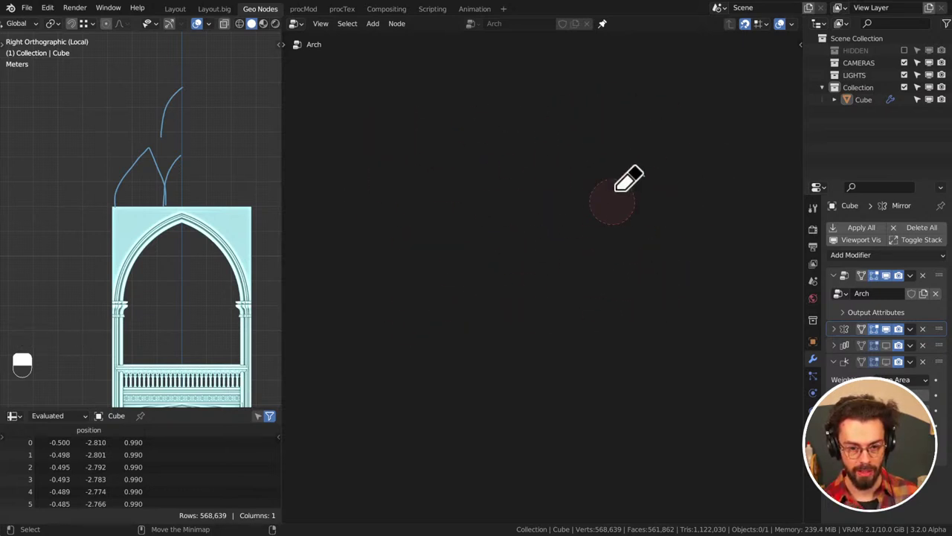
Erase the remaining sketch strokes and save the file
key(d)
drag(473, 193, 444, 288)
key(ctrl+s)
Add a 2 m × 0.5 m Grid with 3×3 vertices, rotated 90° on Y, feeding the Group Output
scroll(down, 3)
middle_click(433, 297)
middle_click(649, 181)
scroll(up, 3)
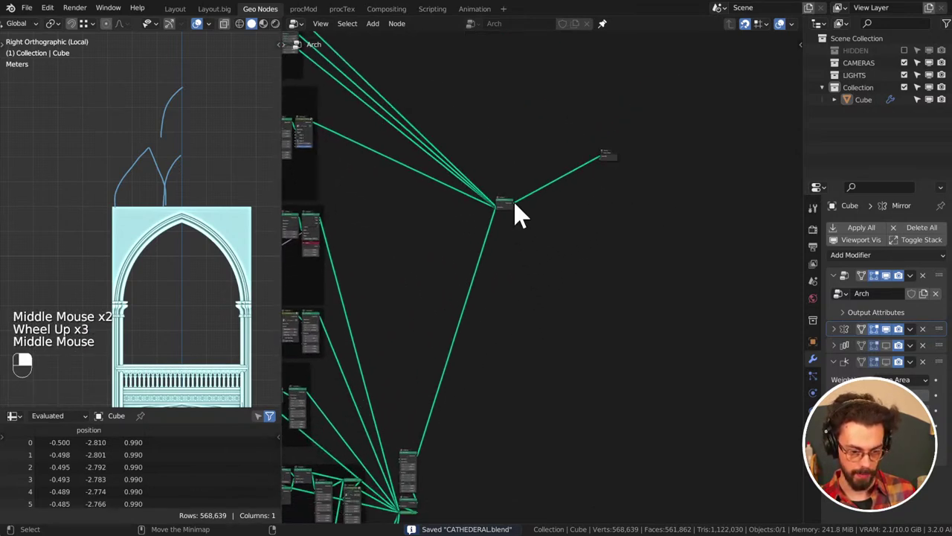
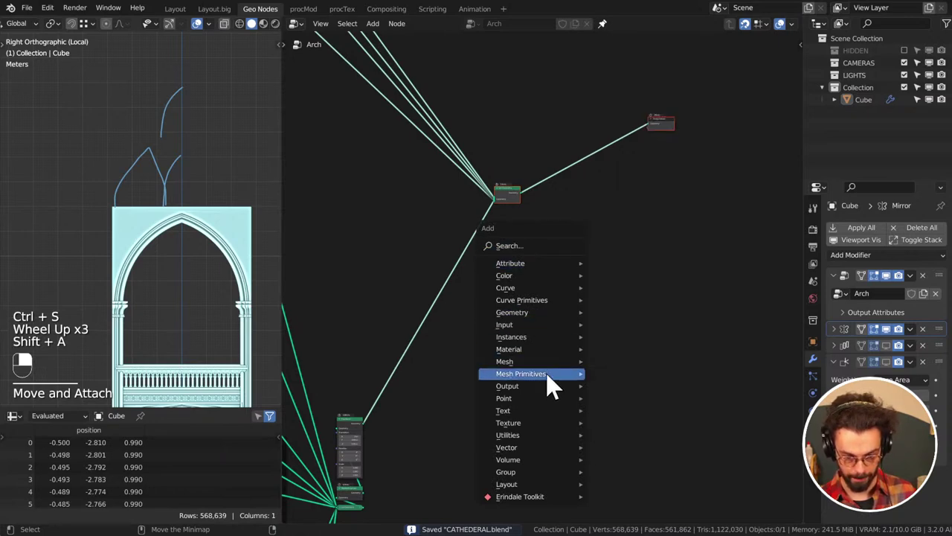
click(577, 282)
middle_click(578, 281)
right_click(578, 281)
key(KP_1)
key(KP_3)
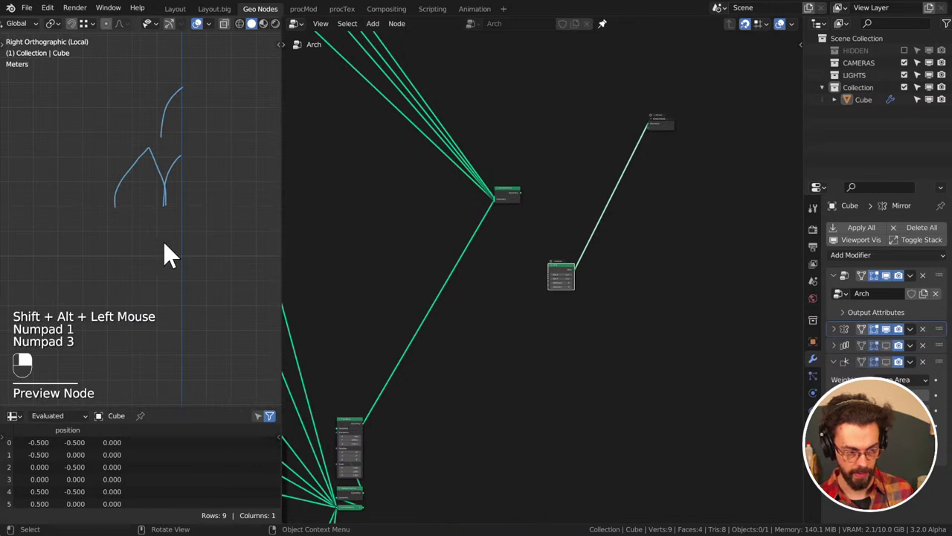
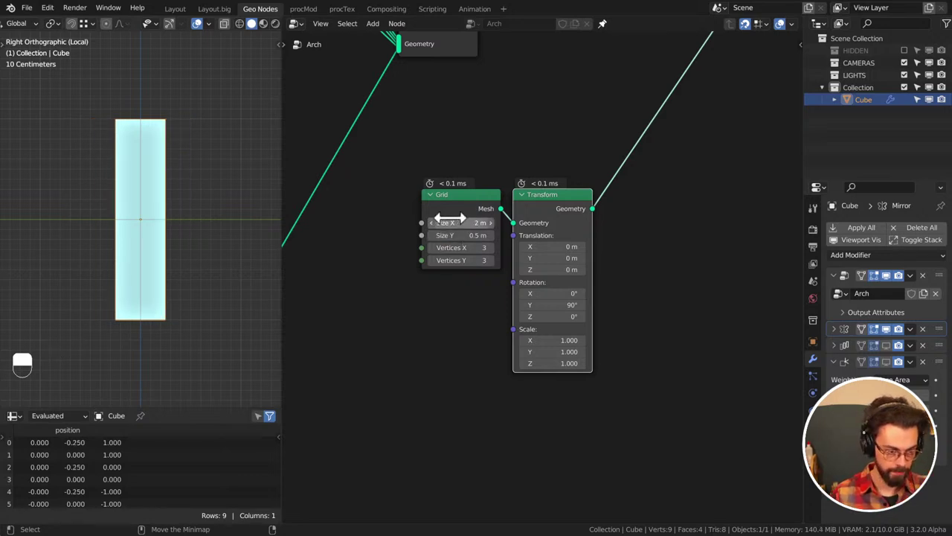
Change the Grid's vertex counts to 24 in X and 2 in Y
click(439, 266)
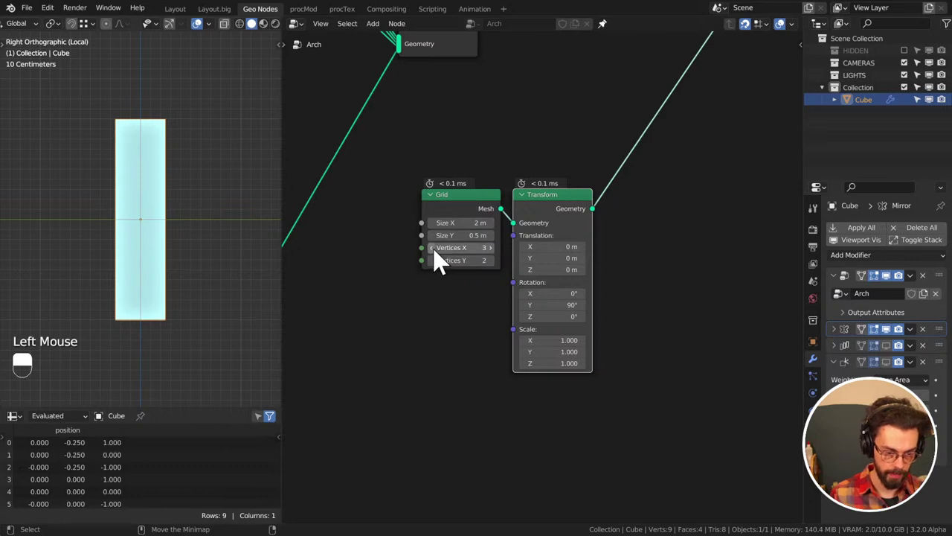
click(439, 258)
click(436, 270)
click(439, 270)
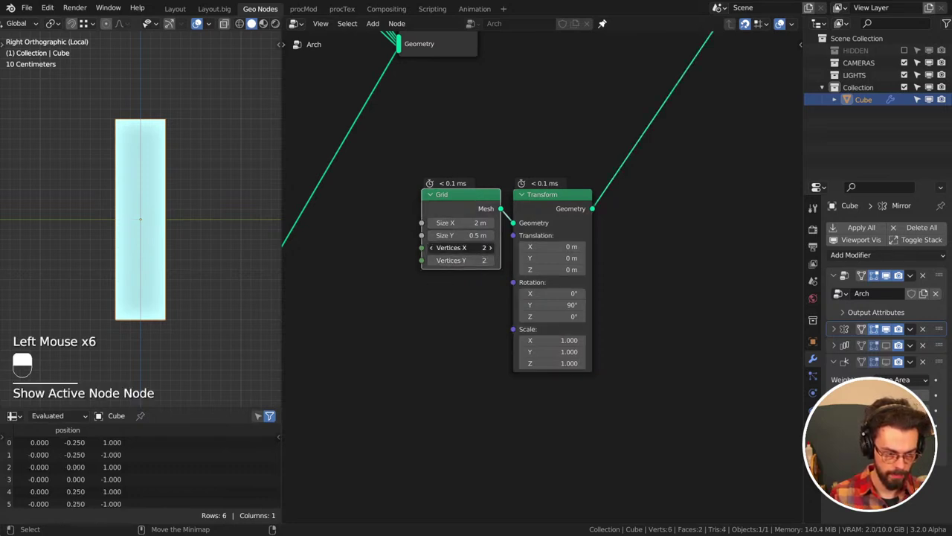
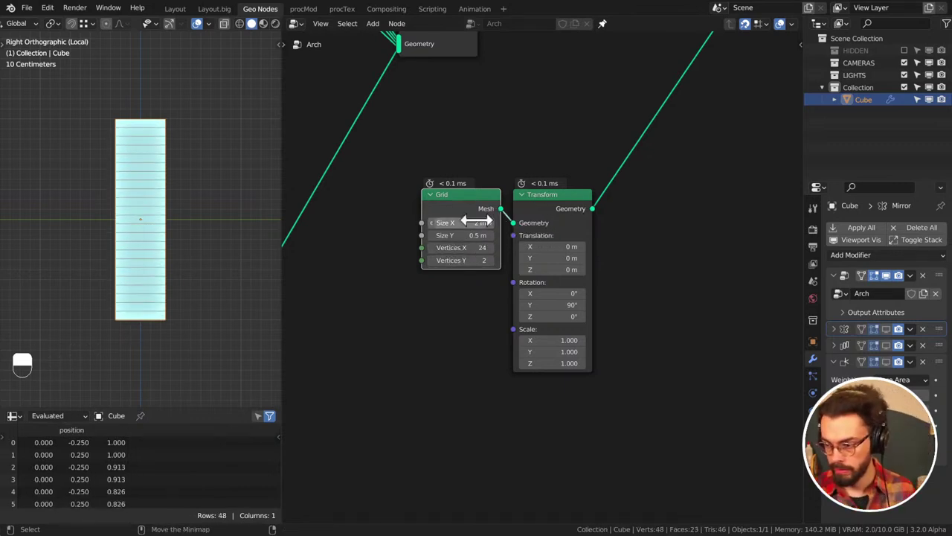
Drop a Set Position node onto the link after the 90° Transform node
middle_click(595, 250)
middle_click(584, 228)
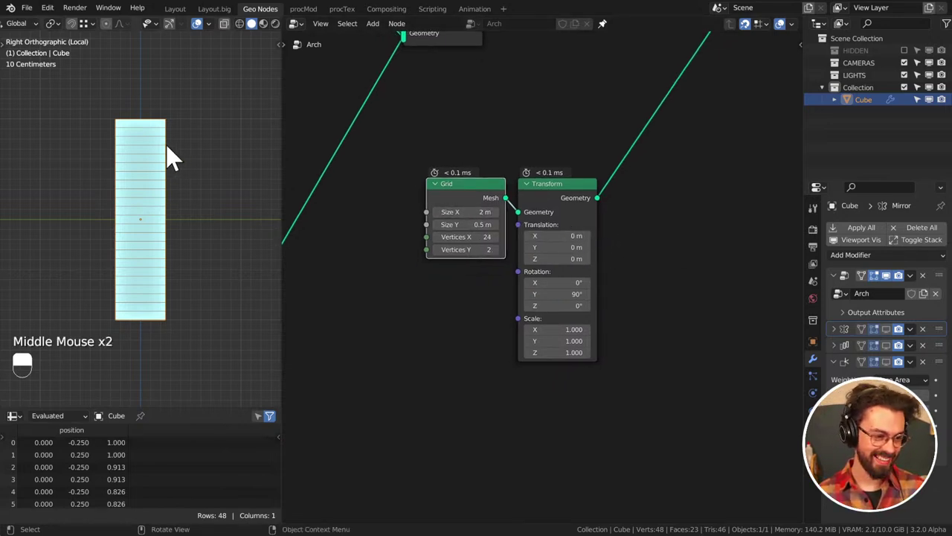
key(d)
drag(171, 150, 654, 162)
key(d)
middle_click(654, 162)
scroll(down, 3)
key(q)
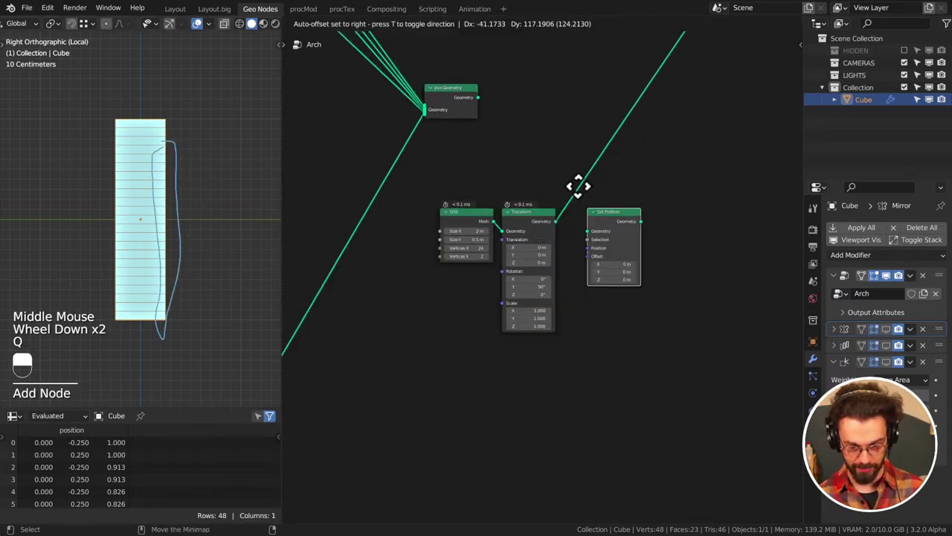
key(g)
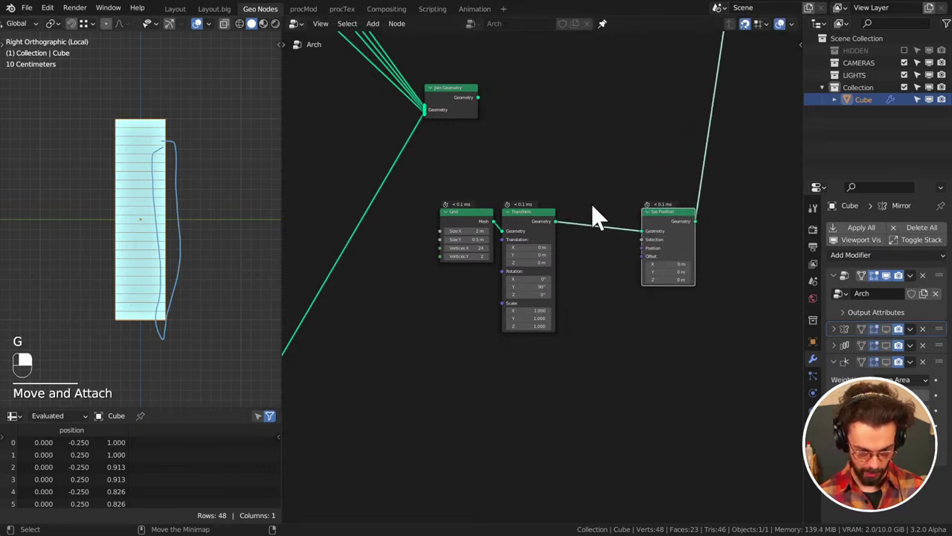
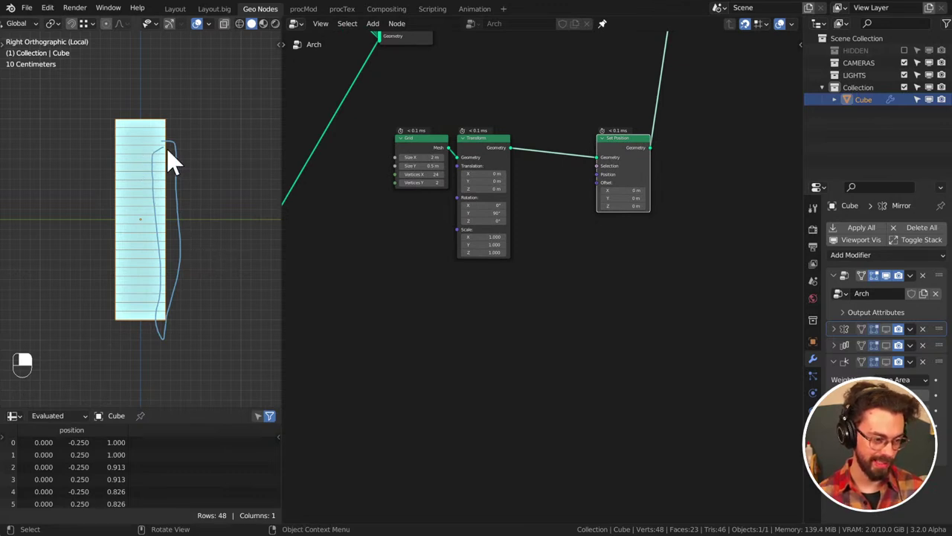
middle_click(638, 182)
Add an ETK Selection Box sized 1 × 0.44 × 2.05 m with Inside feeding Set Position's Selection
key(shift+a)
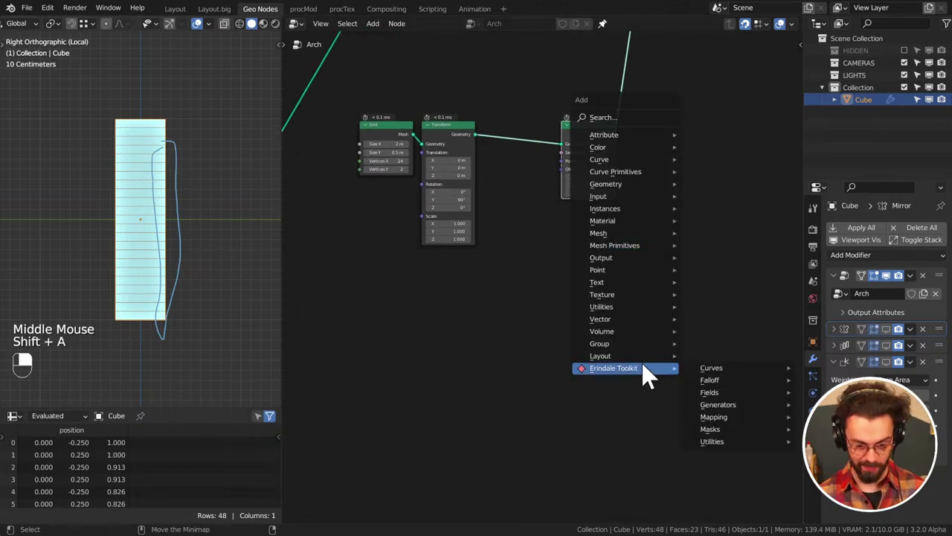
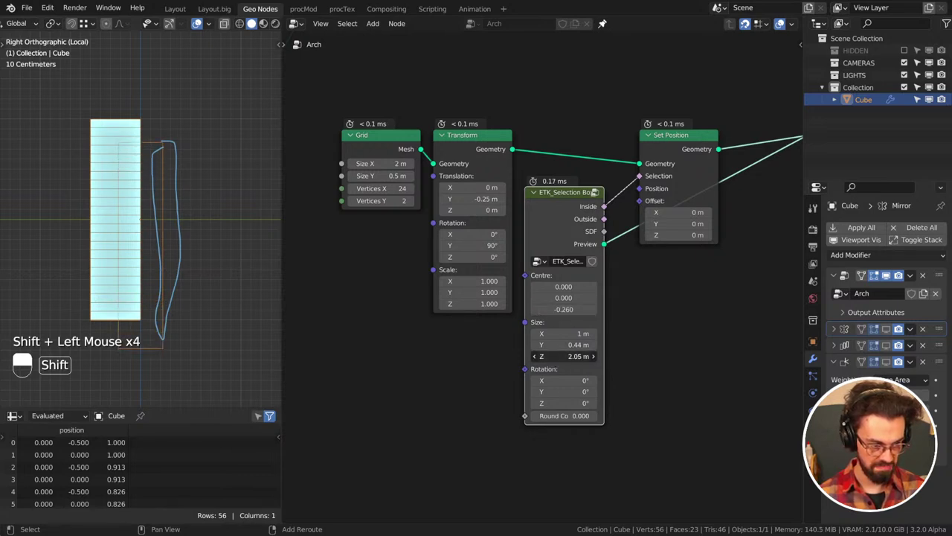
right_click(95, 311)
middle_click(95, 311)
click(96, 310)
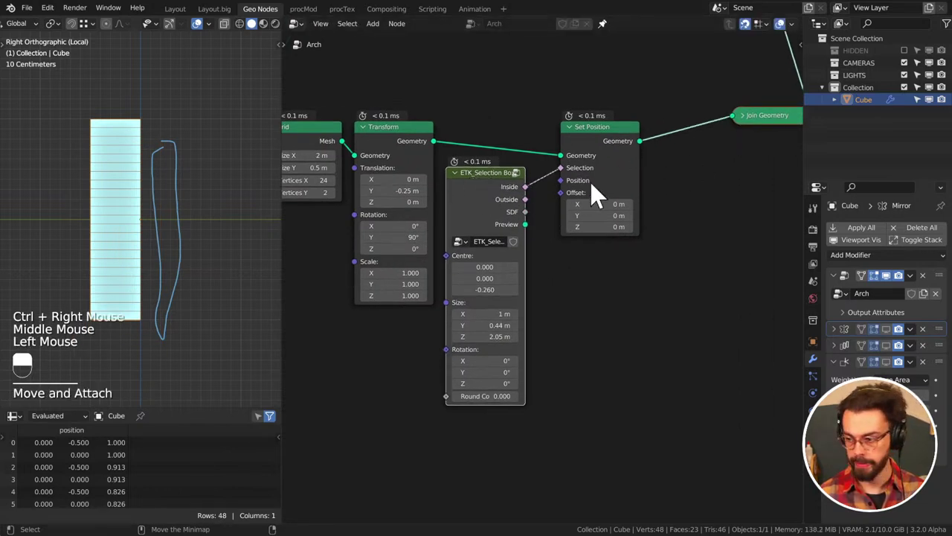
middle_click(95, 312)
click(95, 311)
key(ctrl+x)
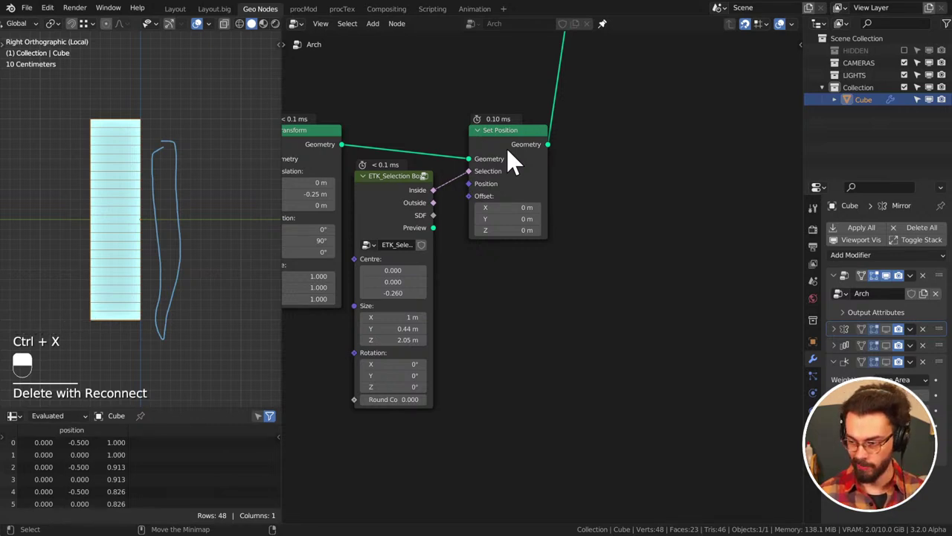
Save the CATHEDERAL file and test the box's Outside output as the selection
key(ctrl+s)
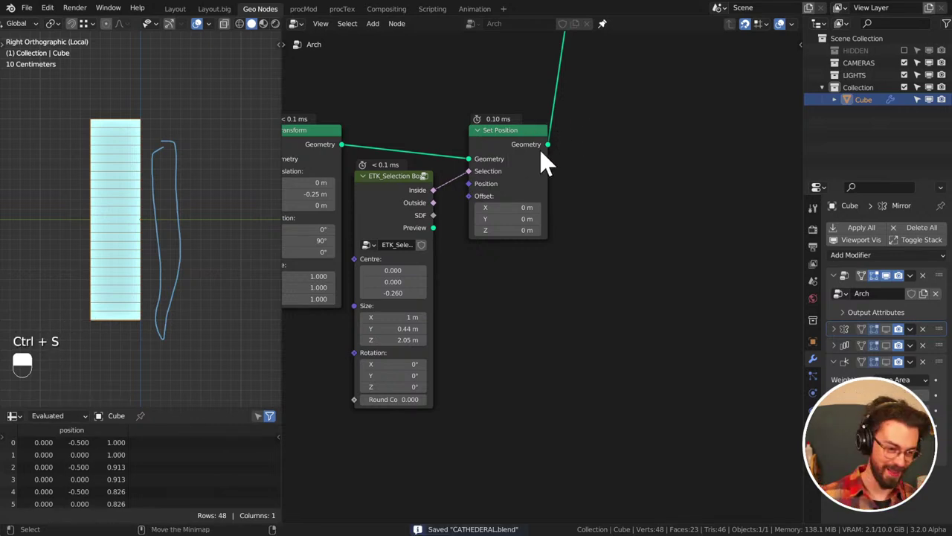
middle_click(95, 311)
click(516, 180)
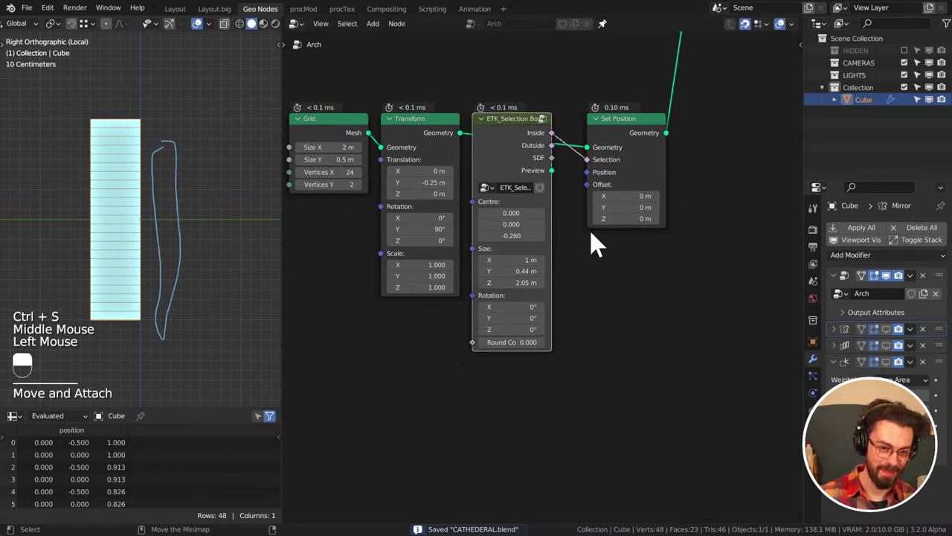
middle_click(96, 311)
Feed Set Position's Offset from Combine XYZ, its Y from Map Range, and Map Range's Value from Float Curve
key(d)
right_click(96, 311)
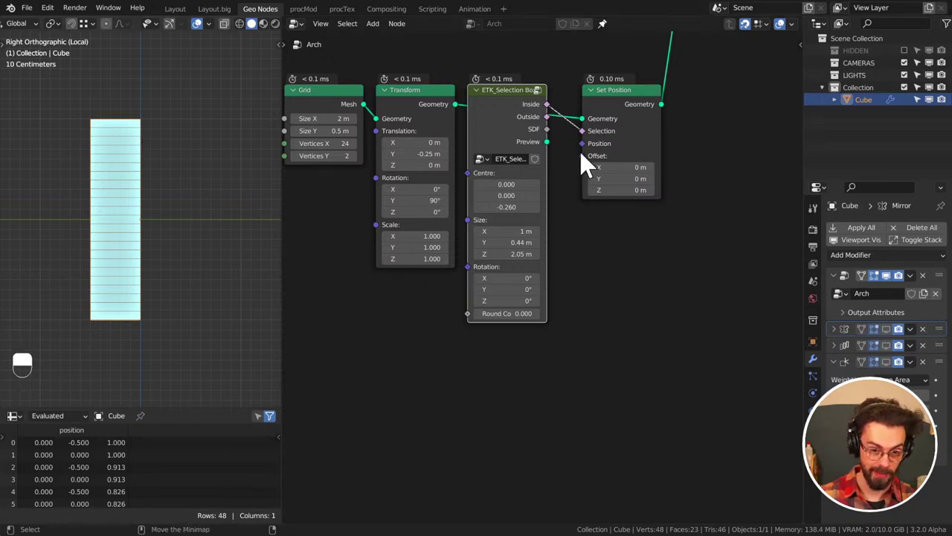
click(95, 311)
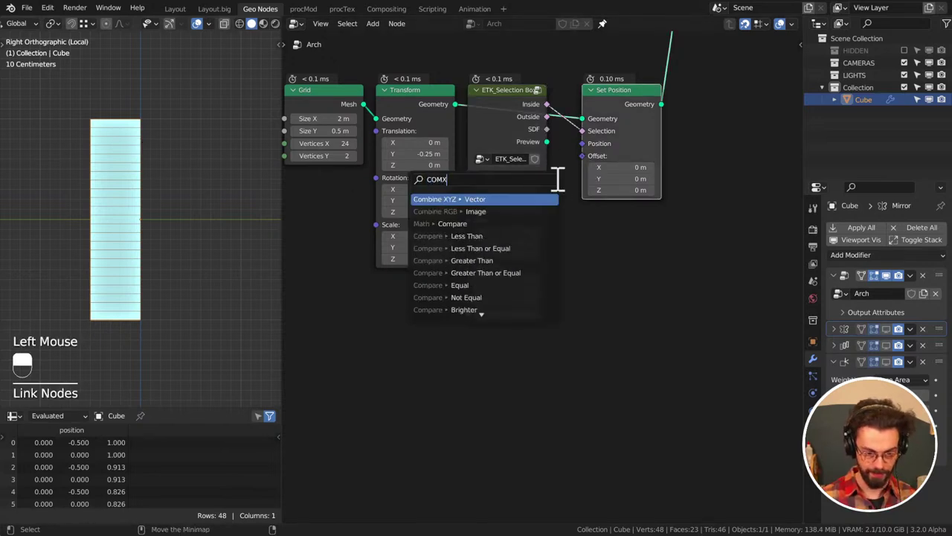
right_click(95, 311)
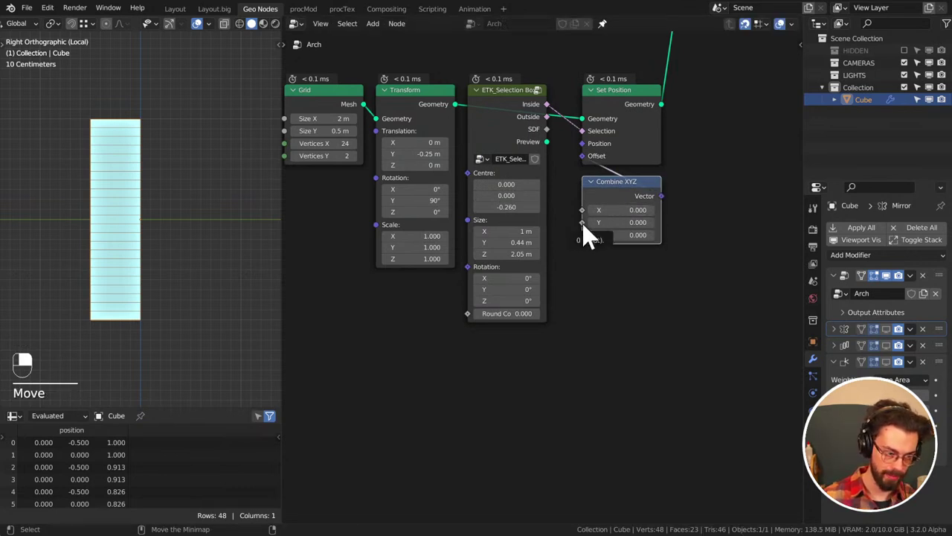
click(95, 311)
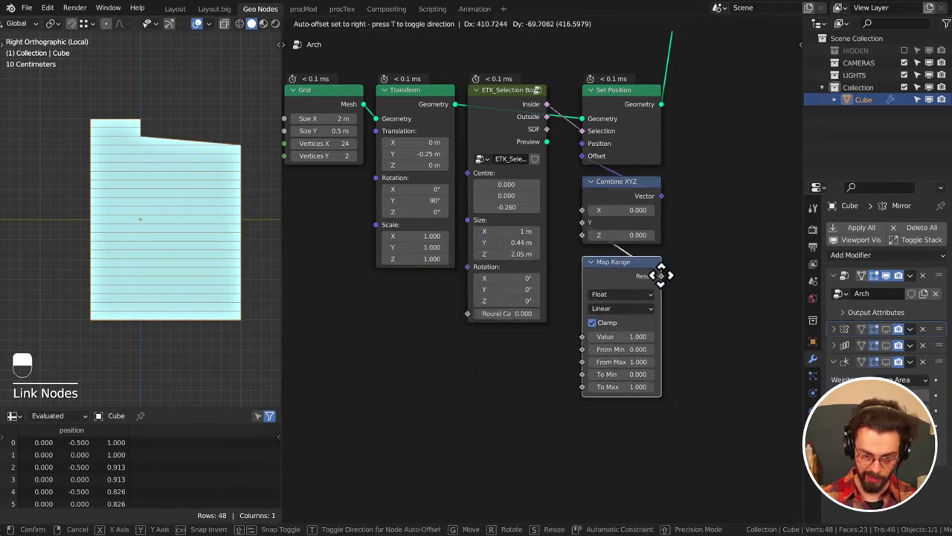
right_click(95, 311)
click(95, 311)
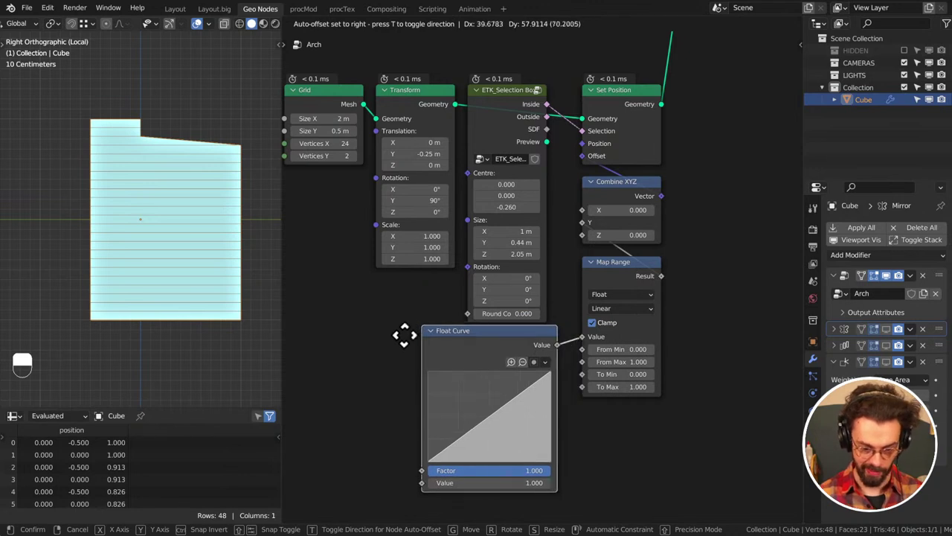
Wire the Float Curve into Map Range, test From Max at 0.3, then reset it to 1
right_click(95, 311)
middle_click(96, 311)
click(95, 311)
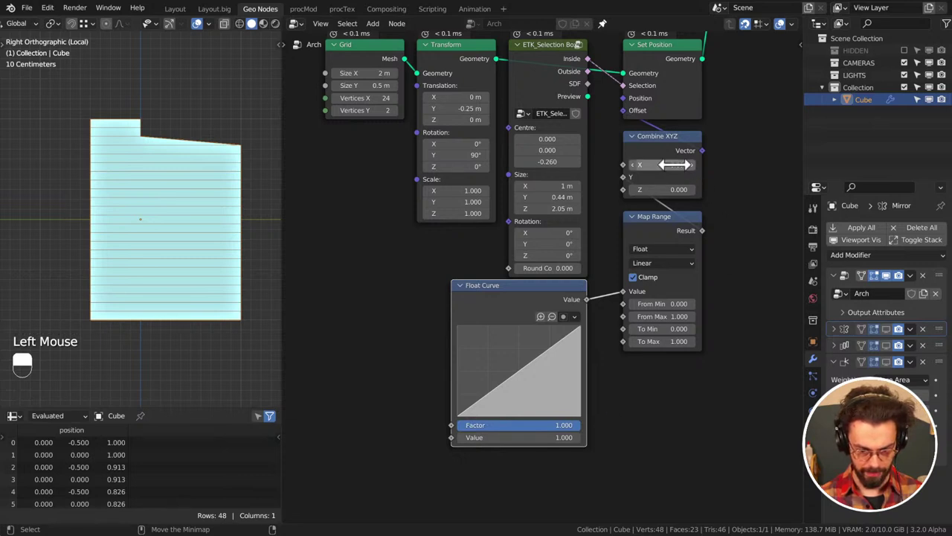
click(95, 311)
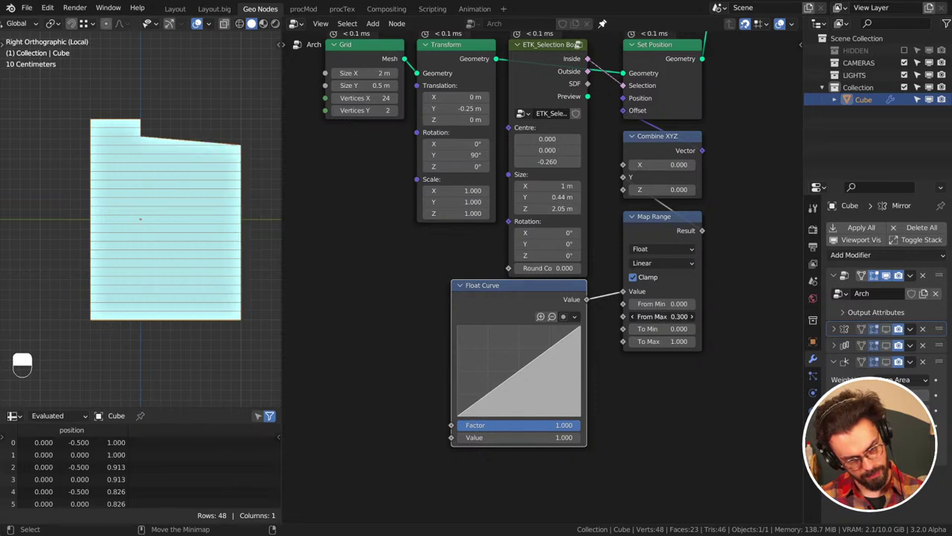
click(95, 311)
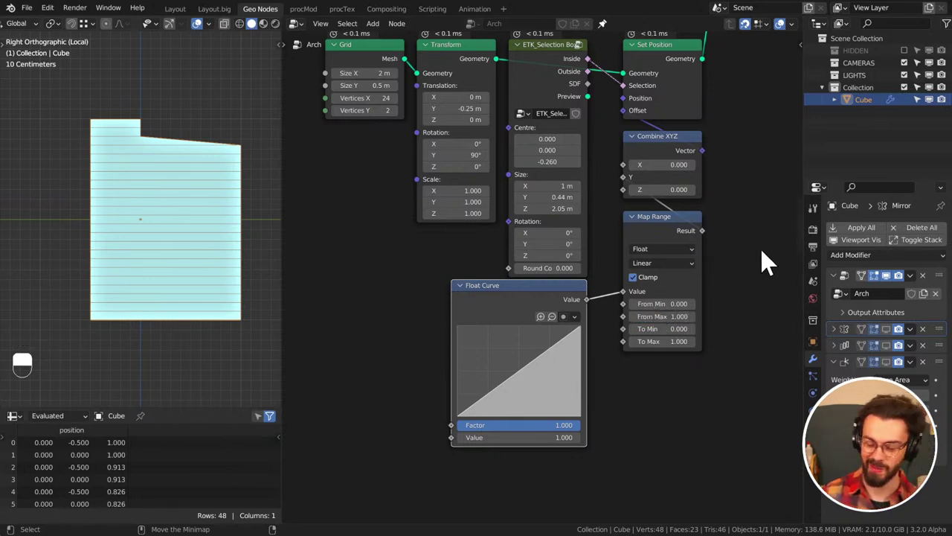
Tidy the node chain's layout and start a node search for the next node
scroll(down, 3)
middle_click(95, 311)
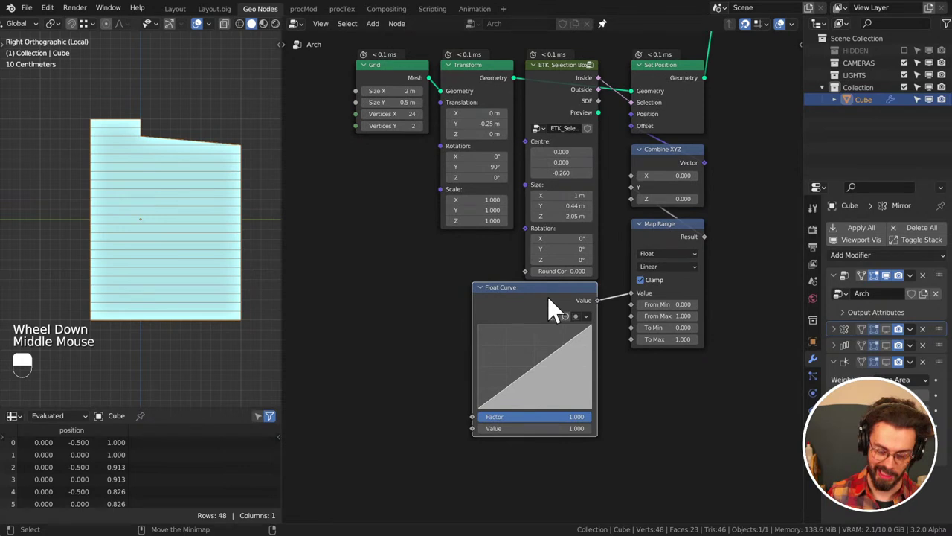
middle_click(95, 311)
click(95, 311)
key(g)
click(96, 311)
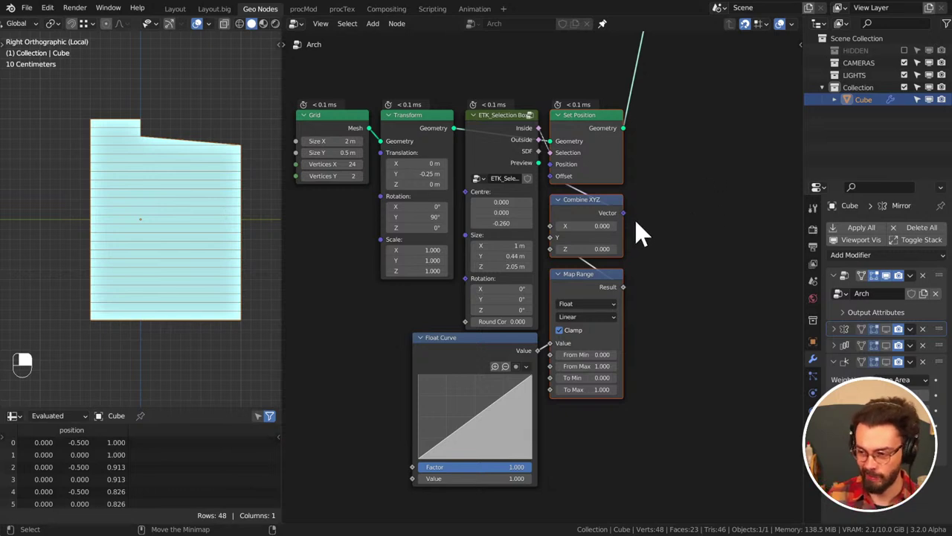
right_click(96, 311)
middle_click(95, 311)
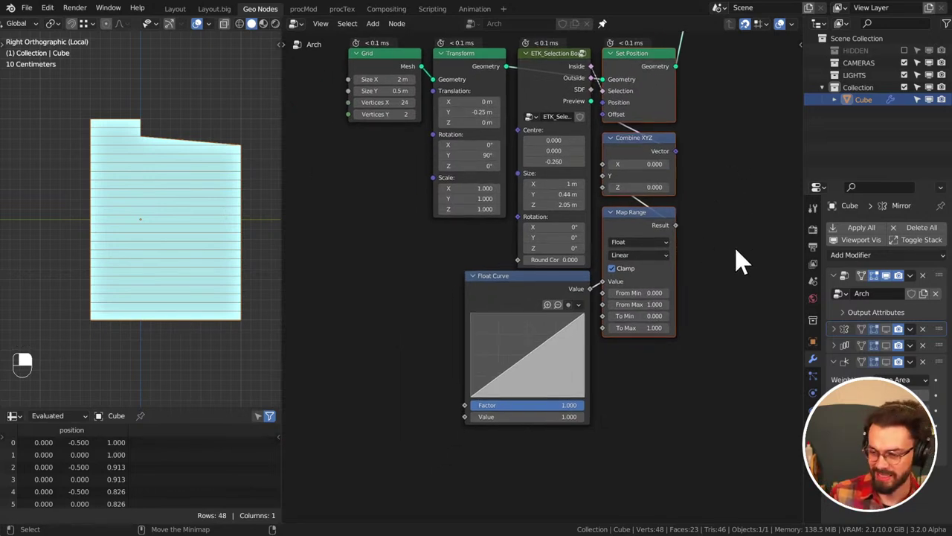
click(95, 311)
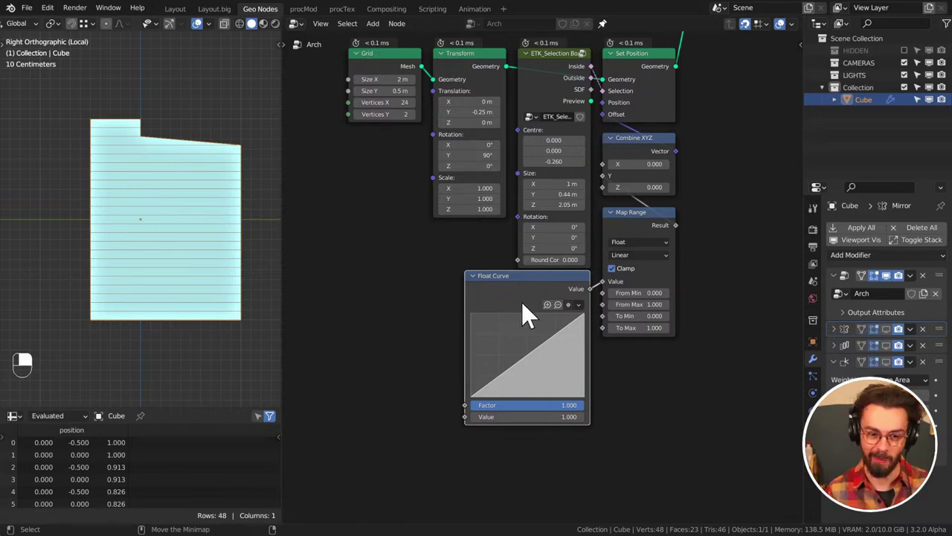
middle_click(95, 311)
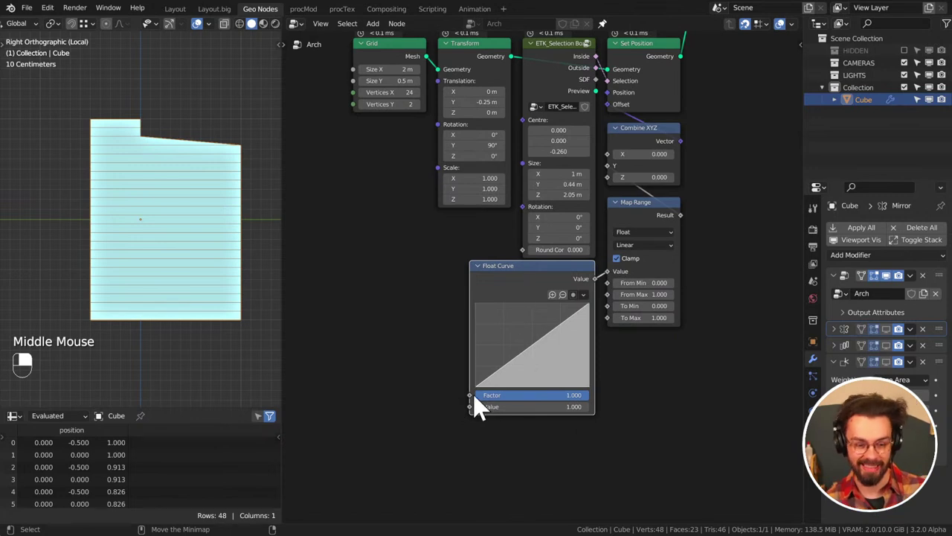
click(95, 311)
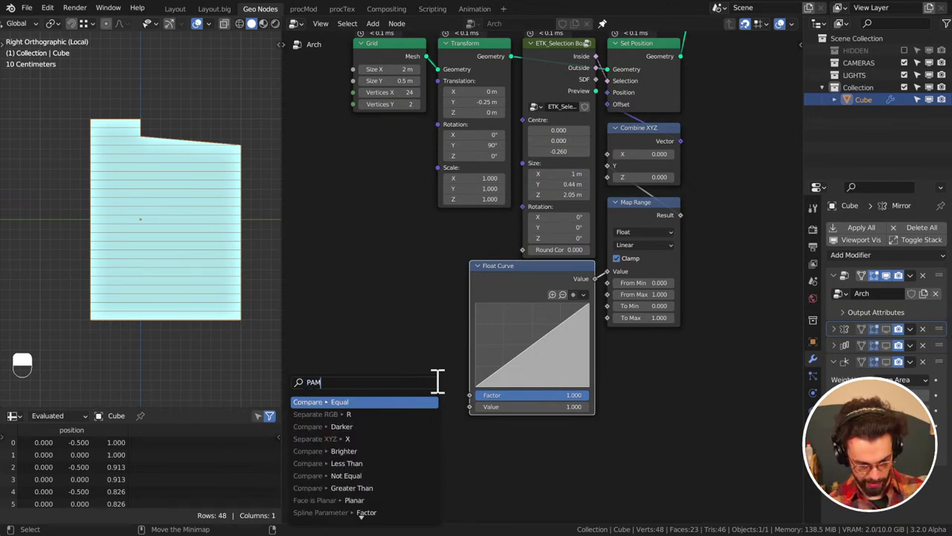
Drive the Float Curve from Position's Z via Separate XYZ and a new Map Range
key(BackSpace)
key(BackSpace)
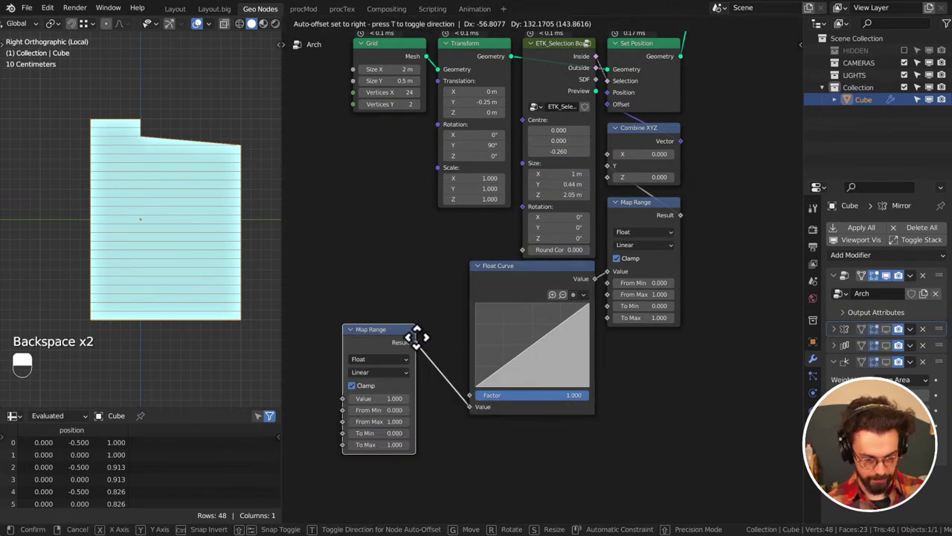
right_click(95, 311)
middle_click(95, 311)
click(95, 311)
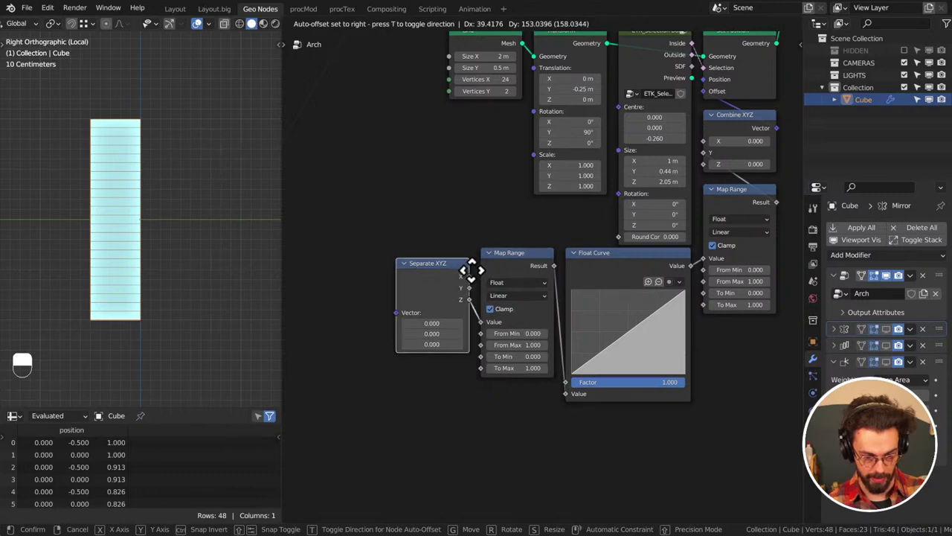
right_click(95, 311)
click(95, 311)
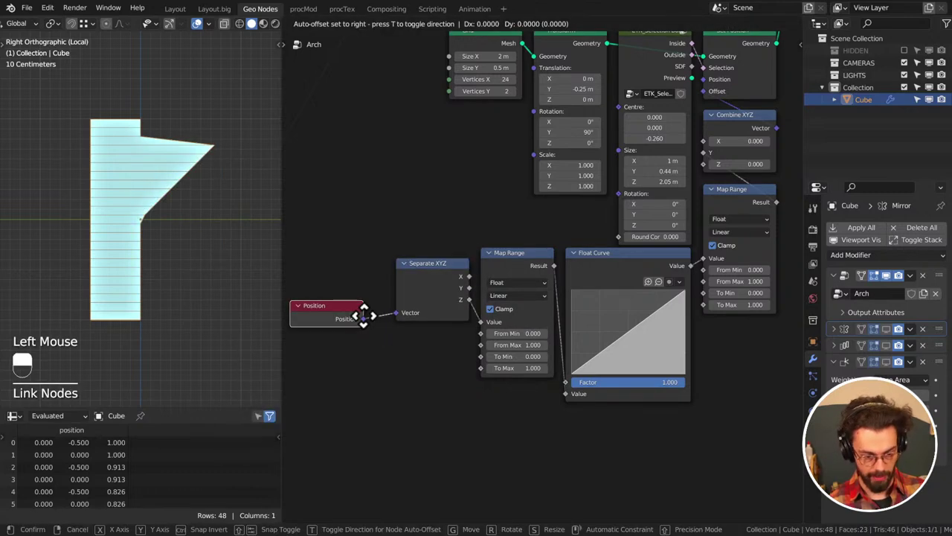
middle_click(95, 311)
Set the height Map Range to remap from -1.0 to 0.8
right_click(95, 311)
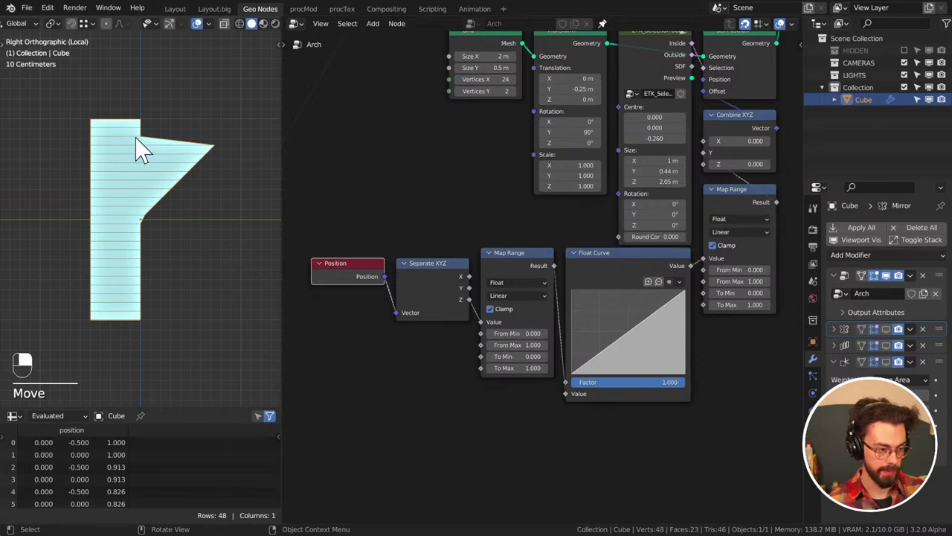
click(95, 311)
drag(95, 311, 96, 311)
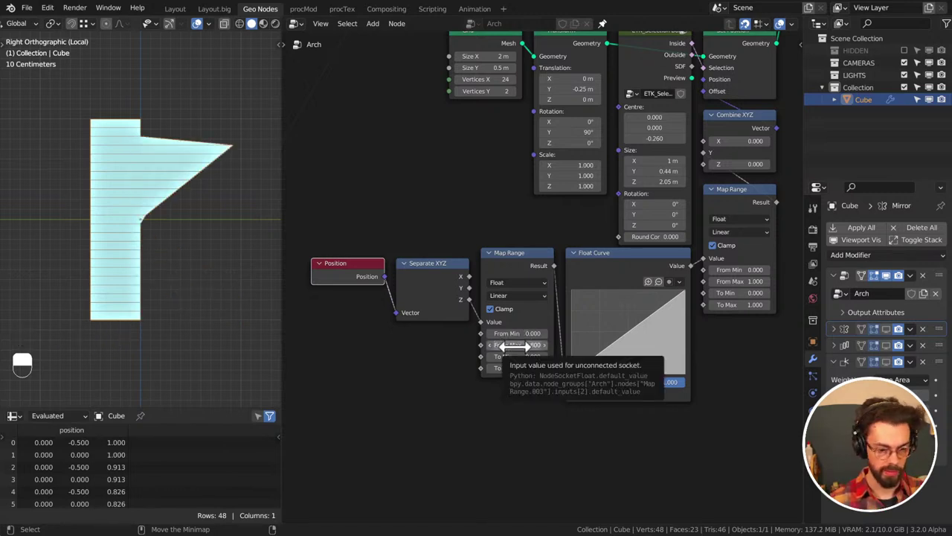
click(95, 310)
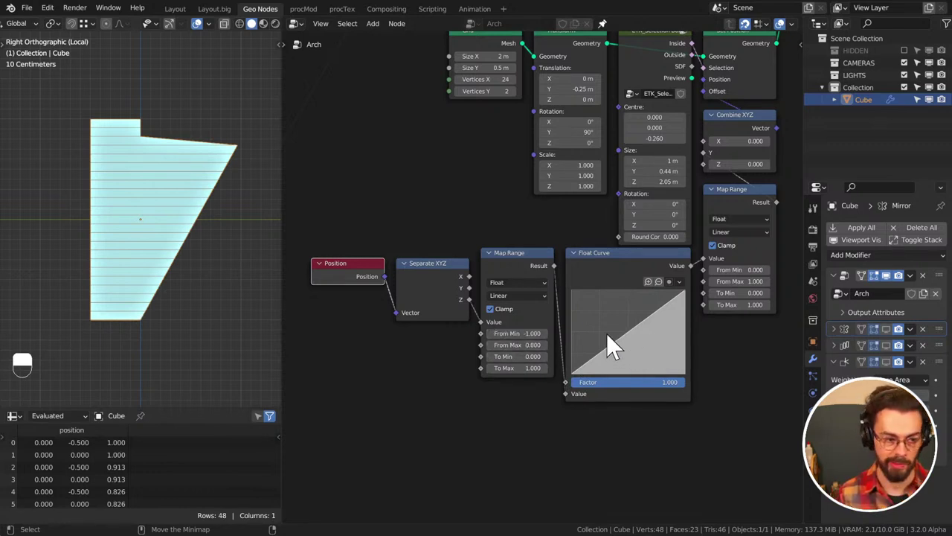
middle_click(95, 311)
click(95, 311)
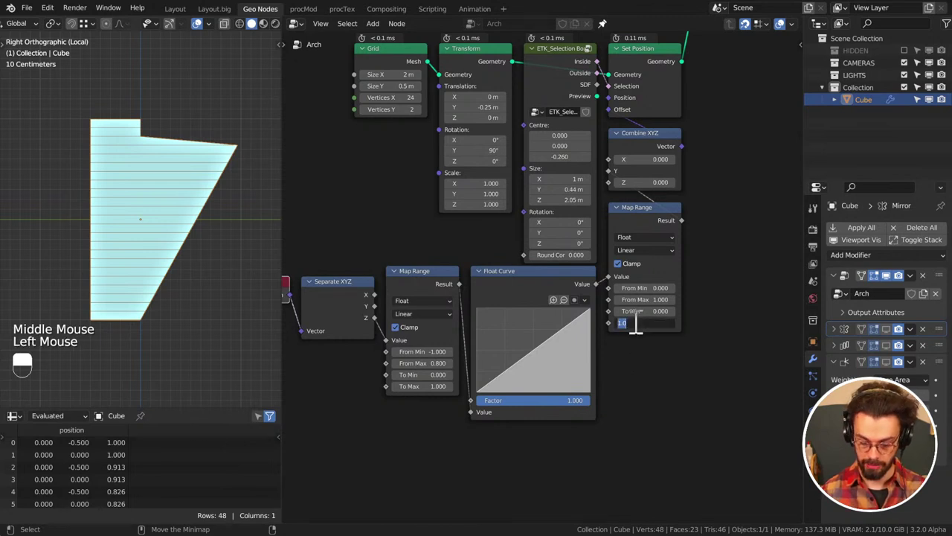
Set the offset Map Range To Max to -0.4 and raise the Float Curve's start point to the top
click(95, 311)
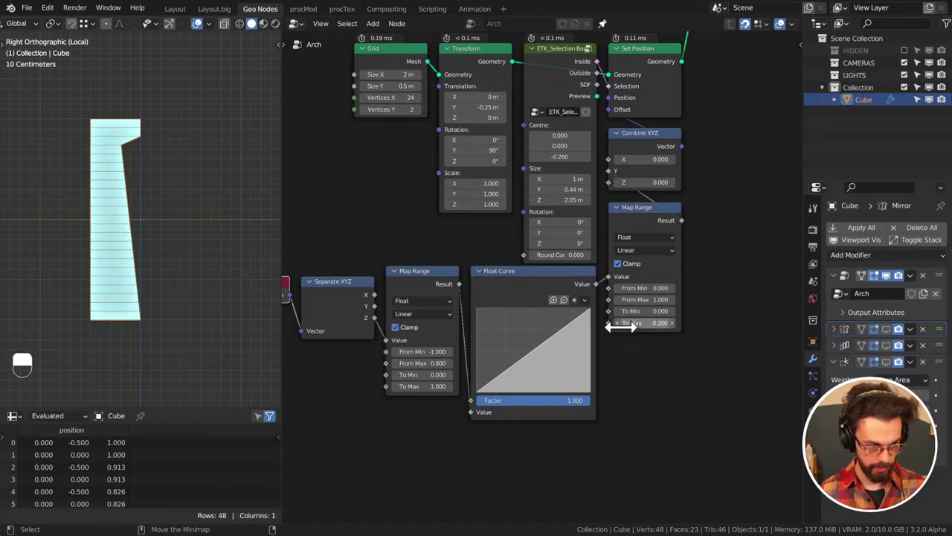
click(96, 311)
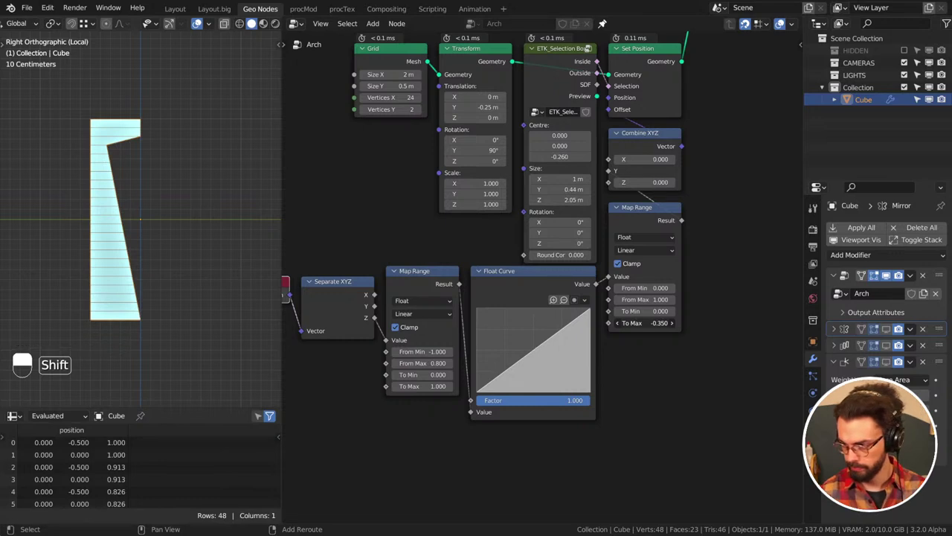
click(95, 311)
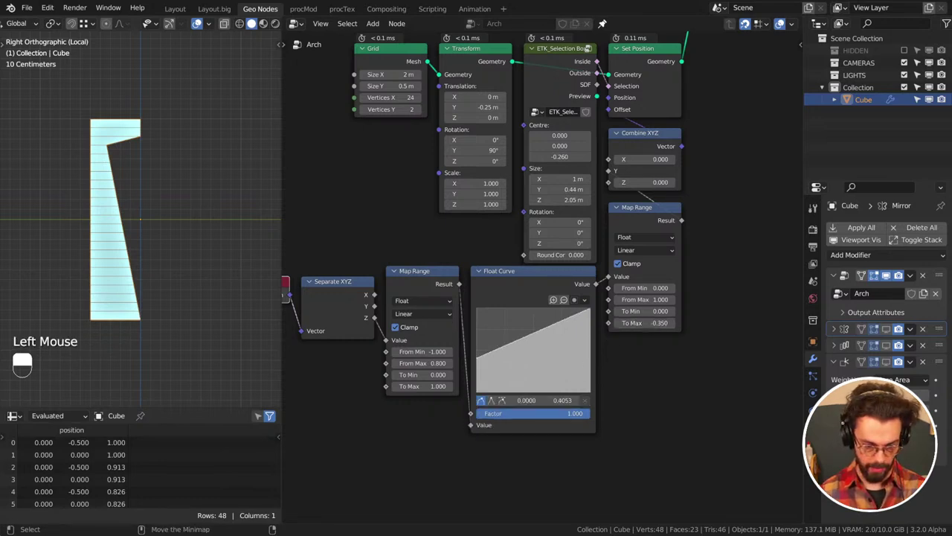
click(95, 311)
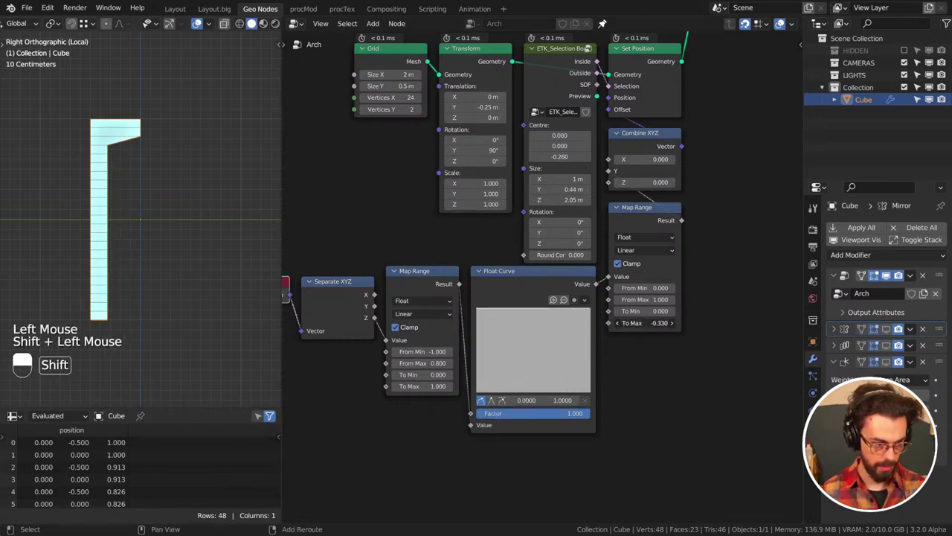
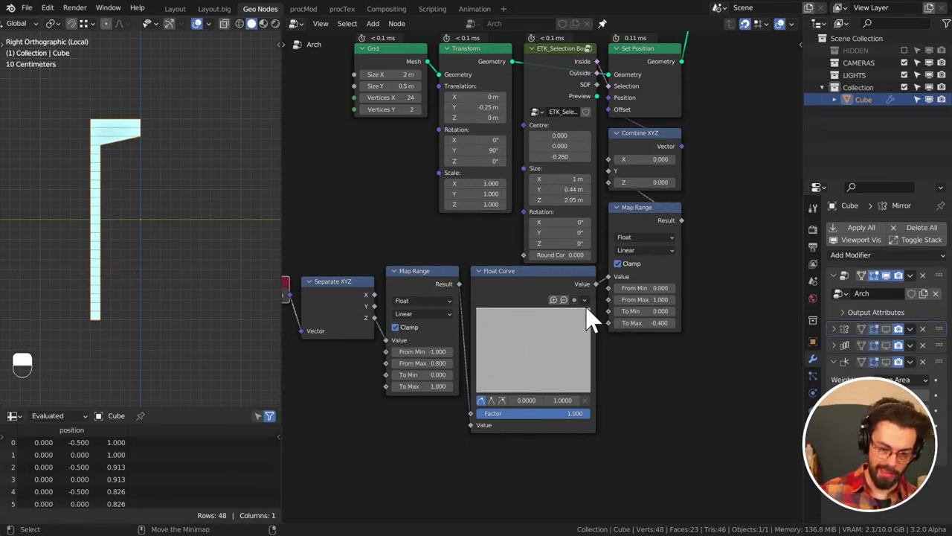
Reshape the Float Curve into a convex quarter-circle descending from top-left
click(596, 320)
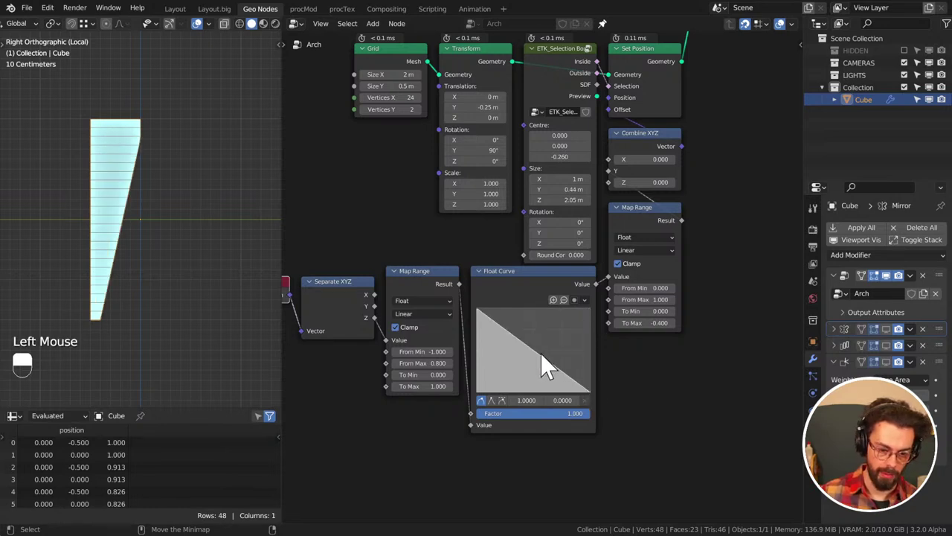
click(546, 363)
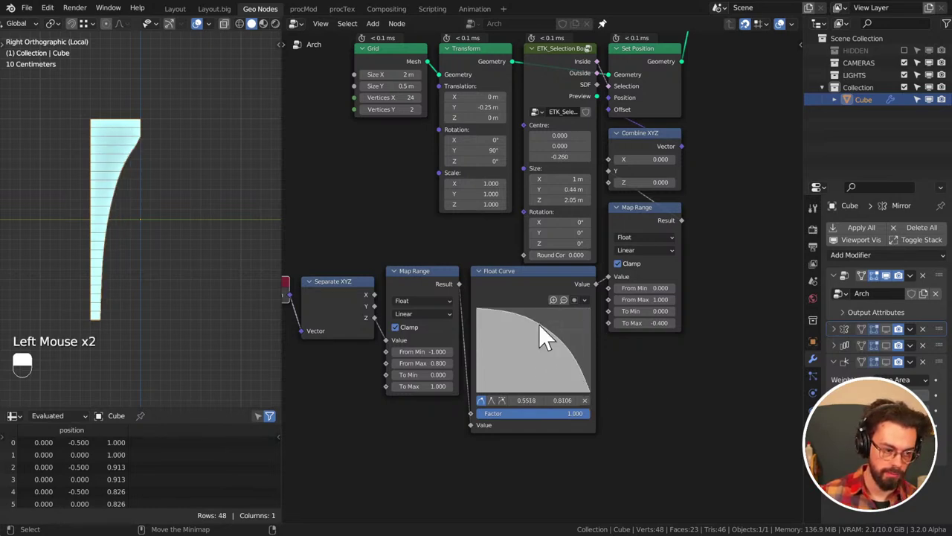
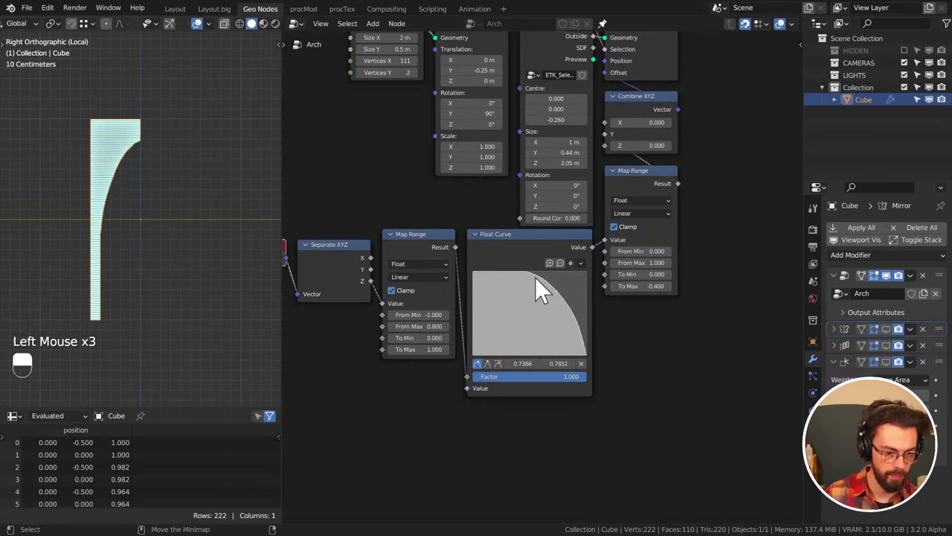
click(534, 284)
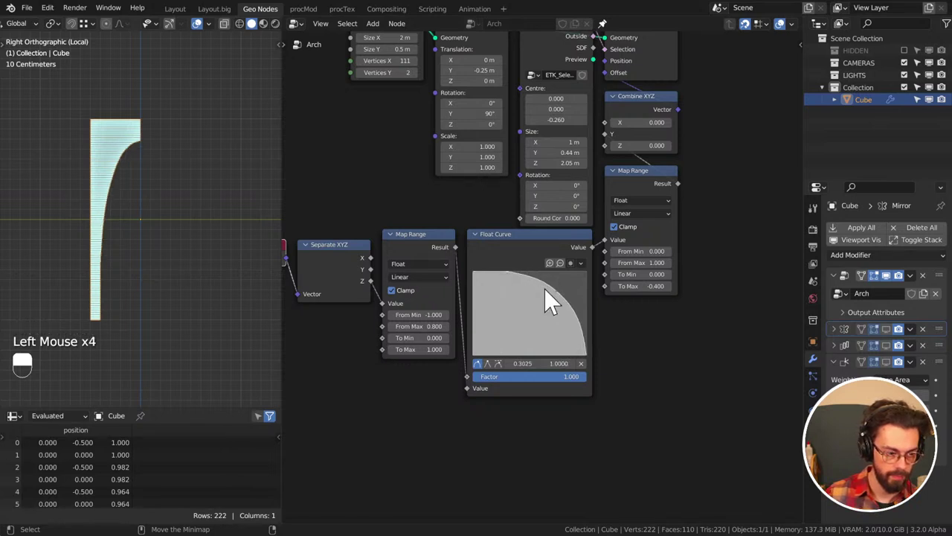
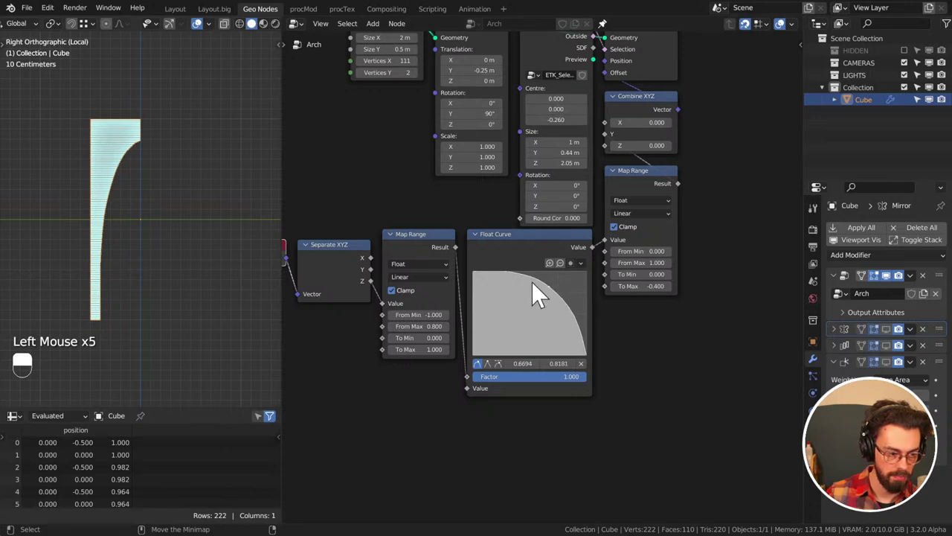
click(505, 282)
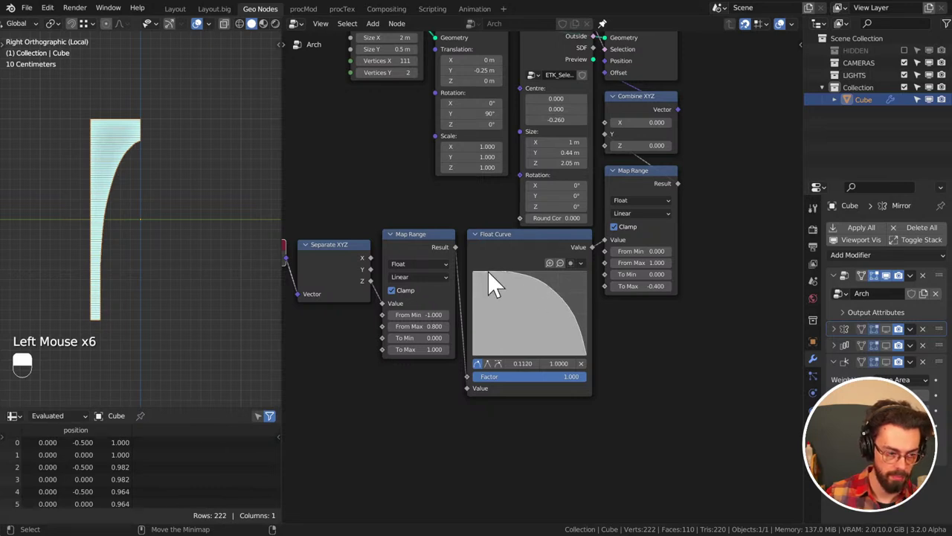
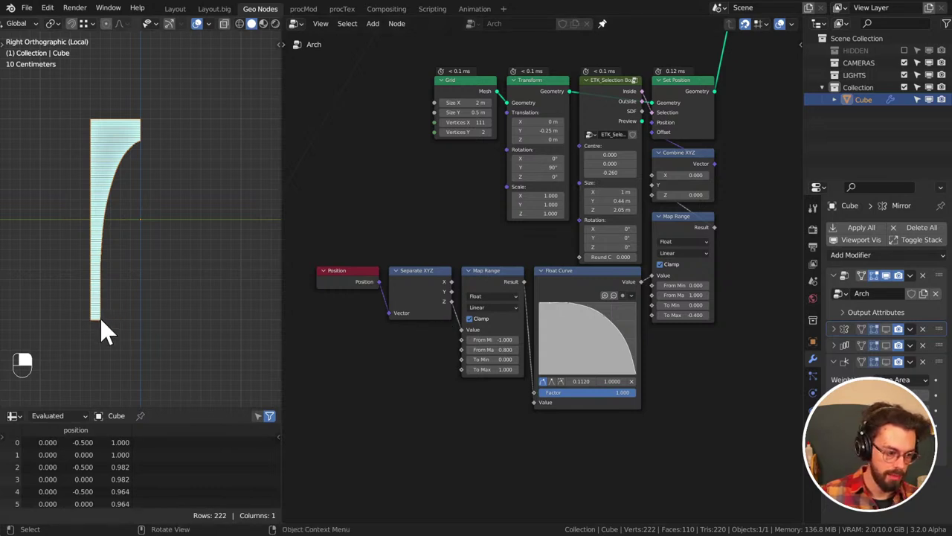
Add an Extrude Mesh node in Edges mode right after Set Position
drag(107, 331, 671, 203)
scroll(down, 3)
key(g)
key(g)
scroll(up, 3)
middle_click(552, 228)
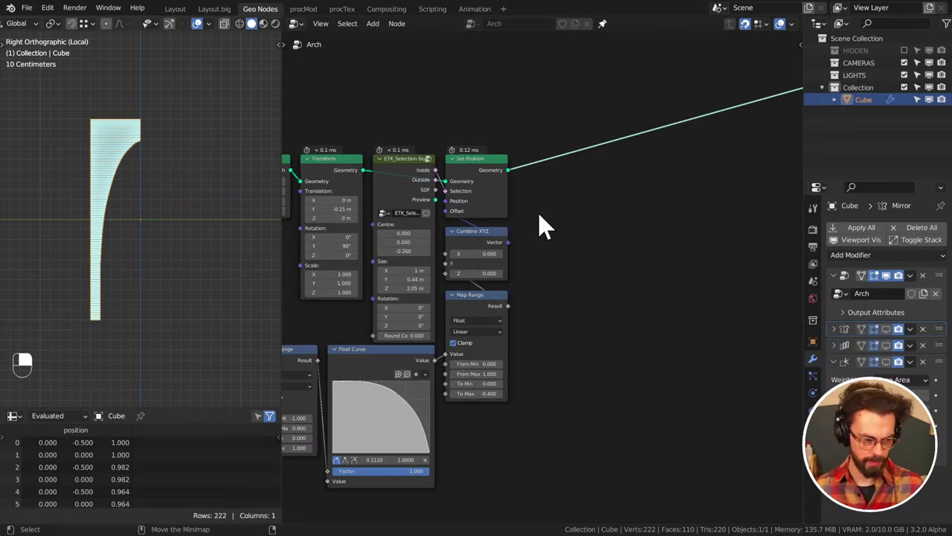
key(shift+a)
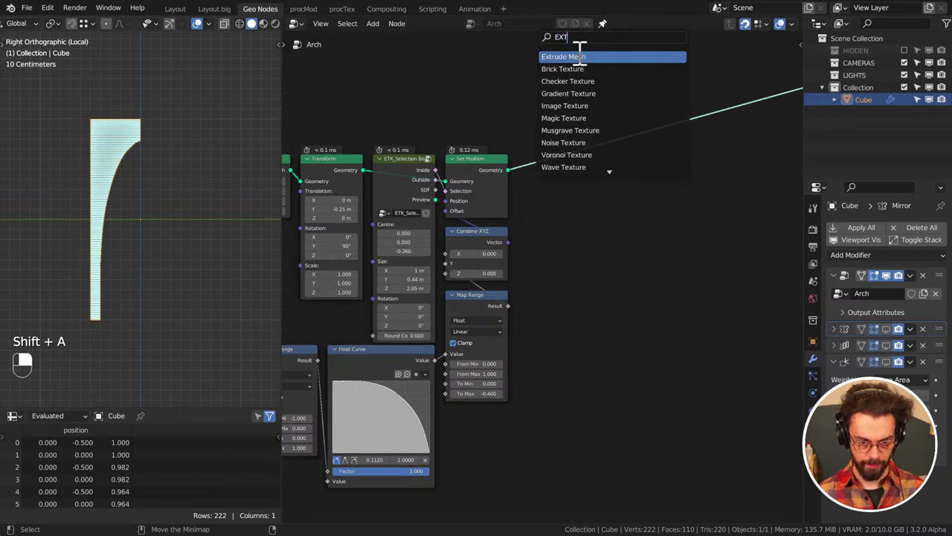
key(g)
middle_click(598, 205)
click(427, 152)
Duplicate ETK_Selection Box into the extrusion's Selection and add Join Geometry before the output
key(shift+d)
drag(632, 235, 551, 212)
middle_click(711, 201)
scroll(down, 3)
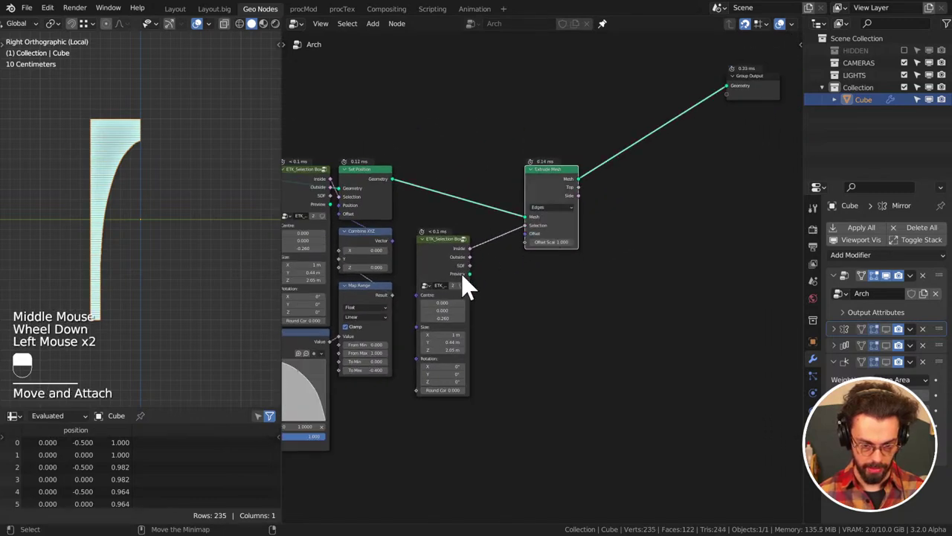
right_click(467, 280)
click(474, 287)
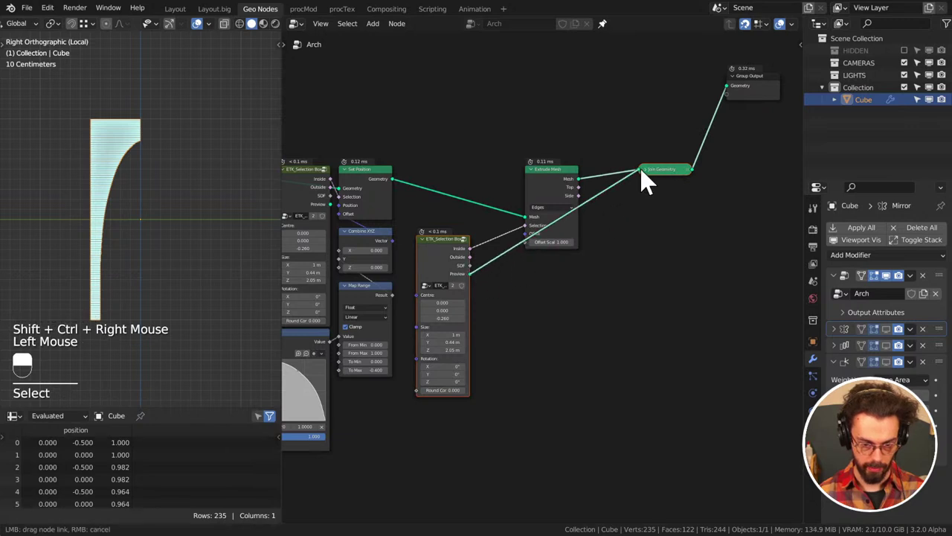
middle_click(551, 262)
scroll(up, 3)
middle_click(561, 231)
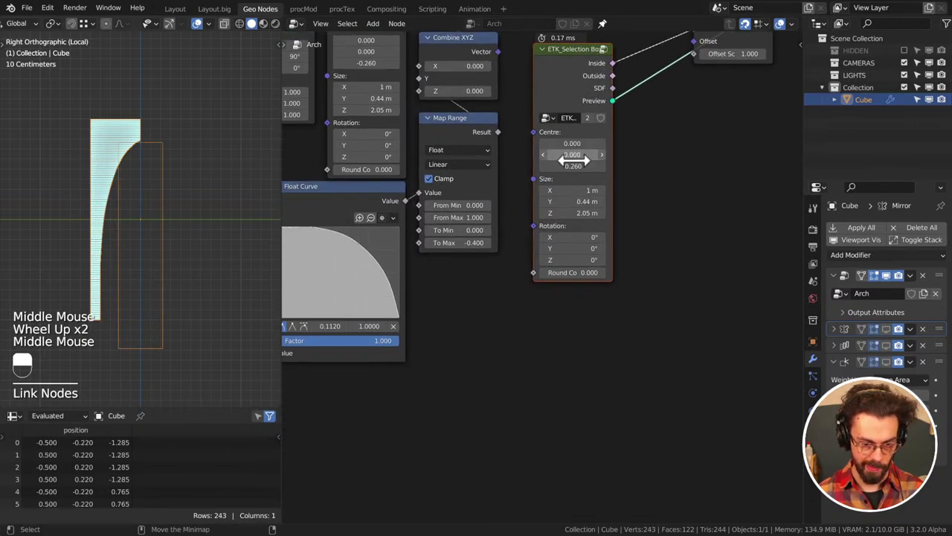
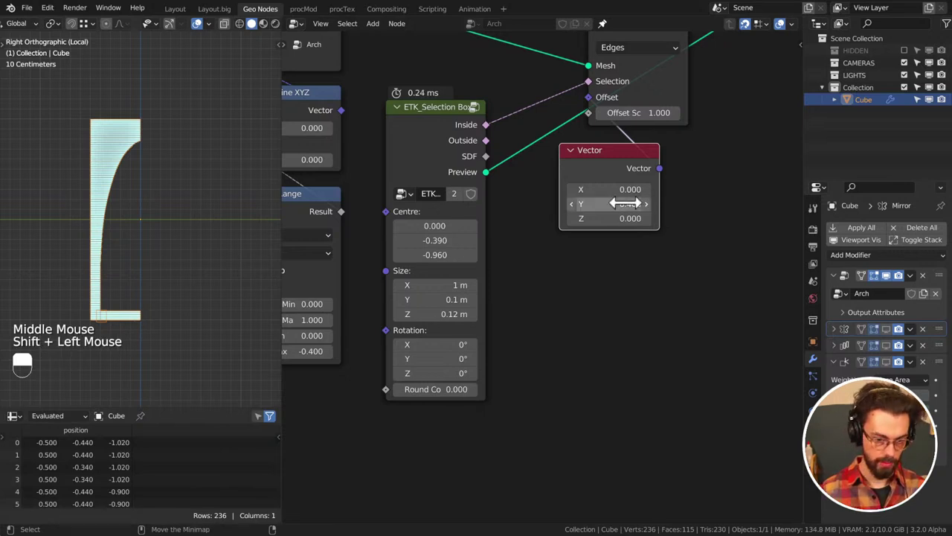
Set the extrusion offset vector to 0.4 along Y
drag(624, 177, 519, 108)
middle_click(623, 177)
key(g)
click(495, 231)
key(g)
middle_click(550, 195)
middle_click(643, 219)
Add a Transform from Quick Favorites scaling Y to -1 and feed it into Join Geometry
key(q)
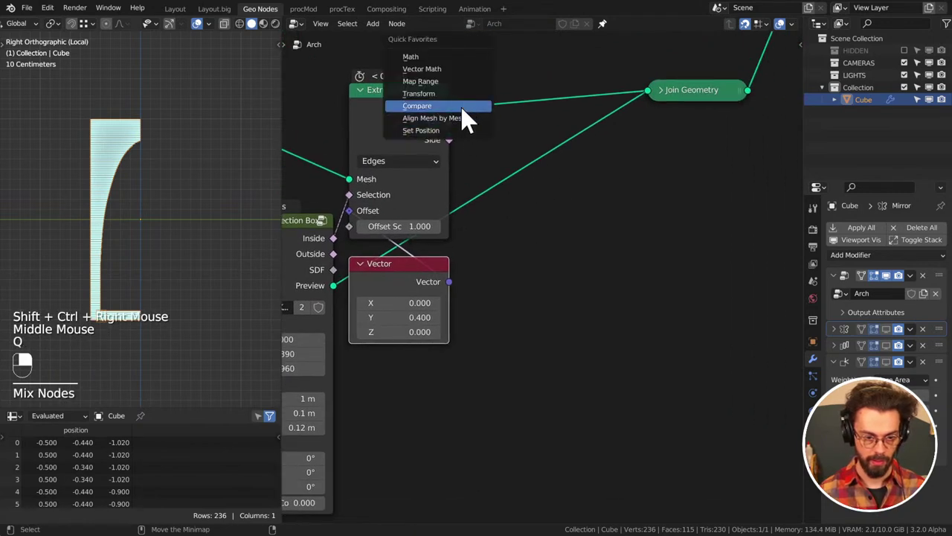
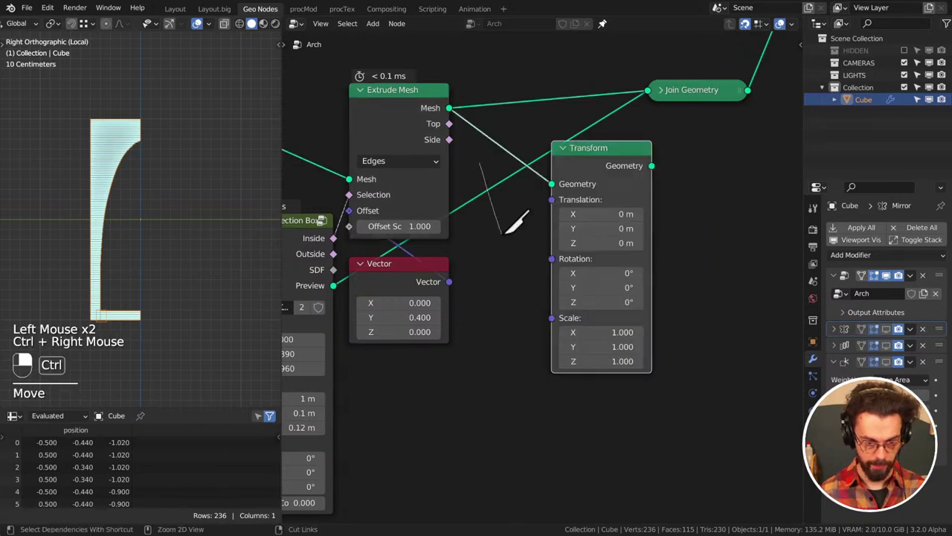
middle_click(629, 179)
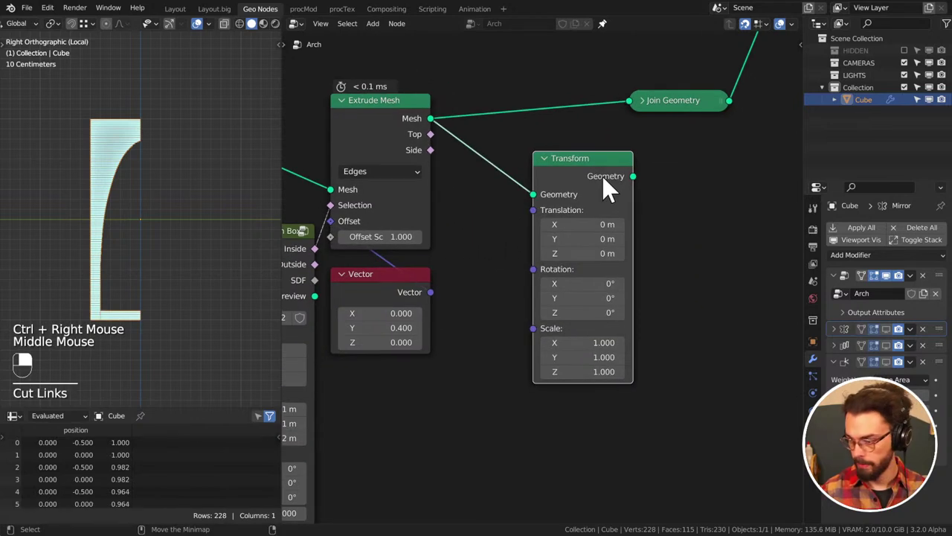
click(603, 183)
middle_click(603, 182)
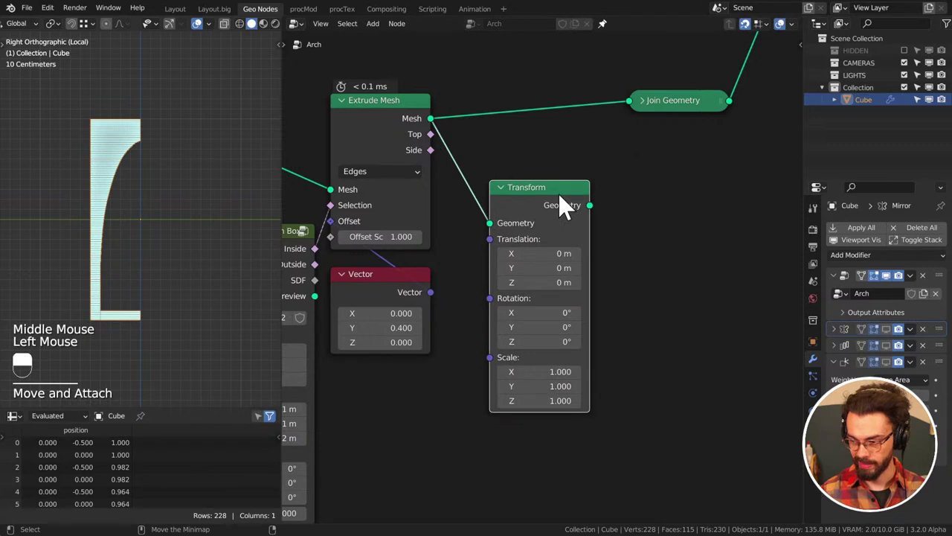
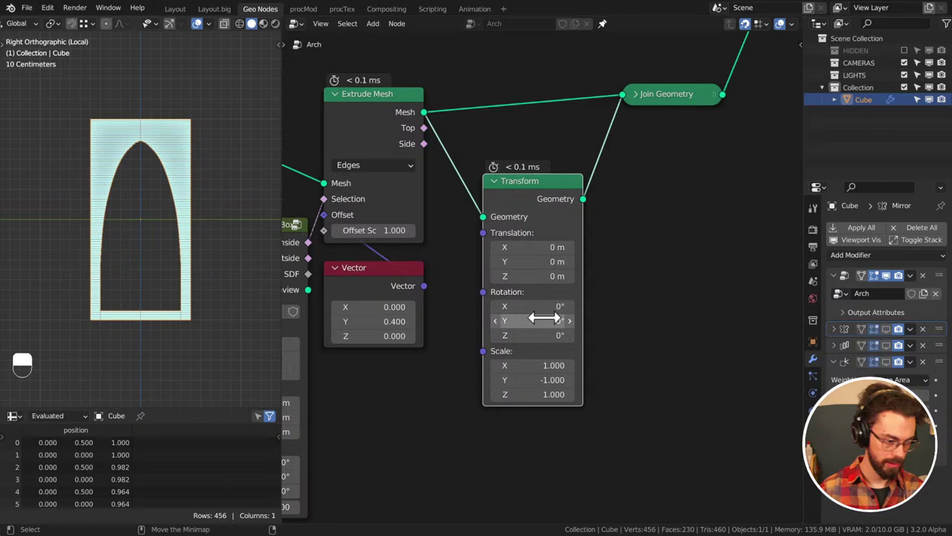
middle_click(75, 229)
click(215, 40)
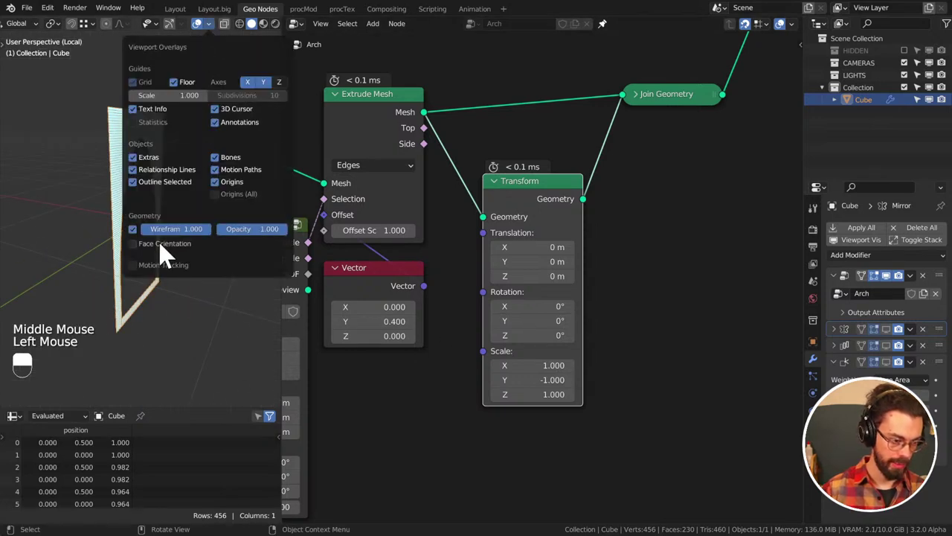
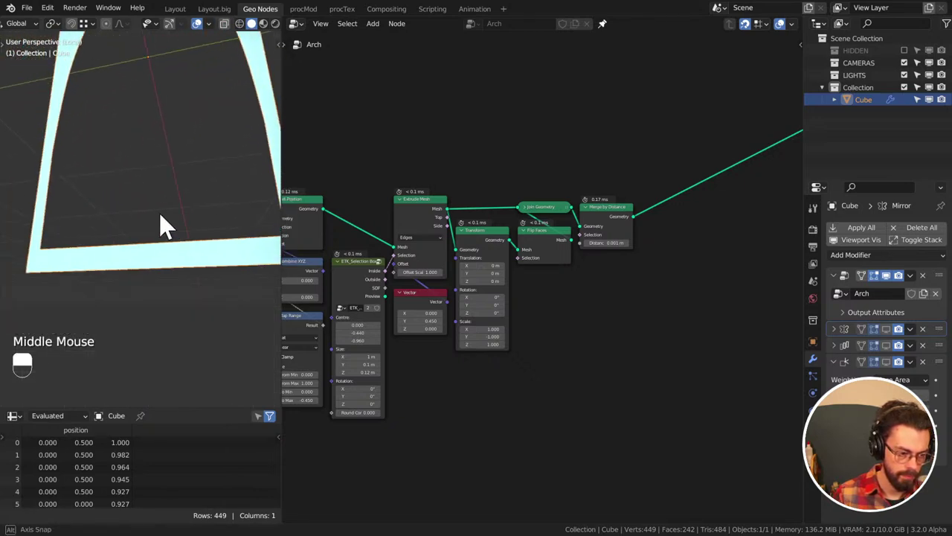
Add a second Extrude Mesh node between Merge by Distance and the Group Output
scroll(down, 3)
middle_click(636, 151)
key(ctrl+s)
middle_click(629, 144)
scroll(up, 3)
middle_click(583, 226)
click(416, 249)
drag(416, 249, 704, 284)
Duplicate the ETK_Selection Box node and link its Inside output to the new extrusion's Selection
key(shift+d)
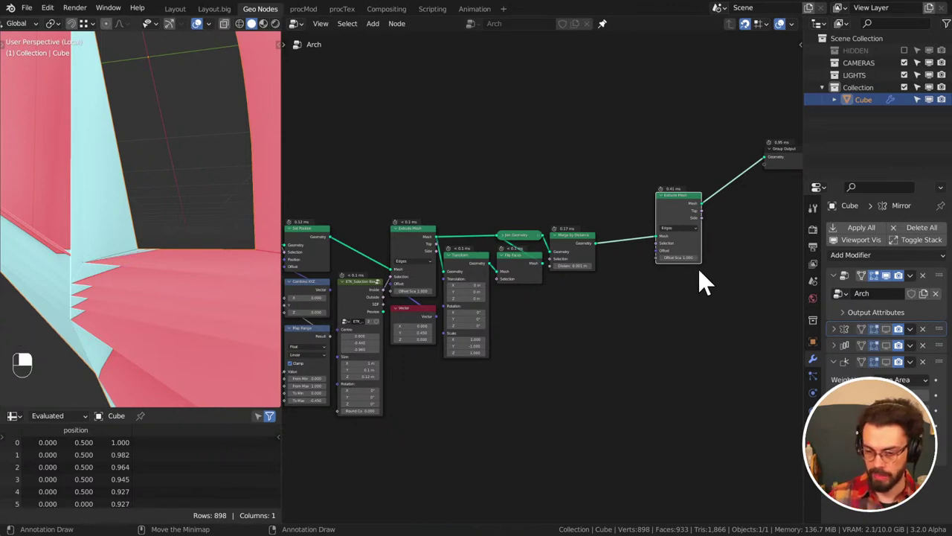
drag(687, 211, 148, 224)
scroll(down, 3)
middle_click(148, 224)
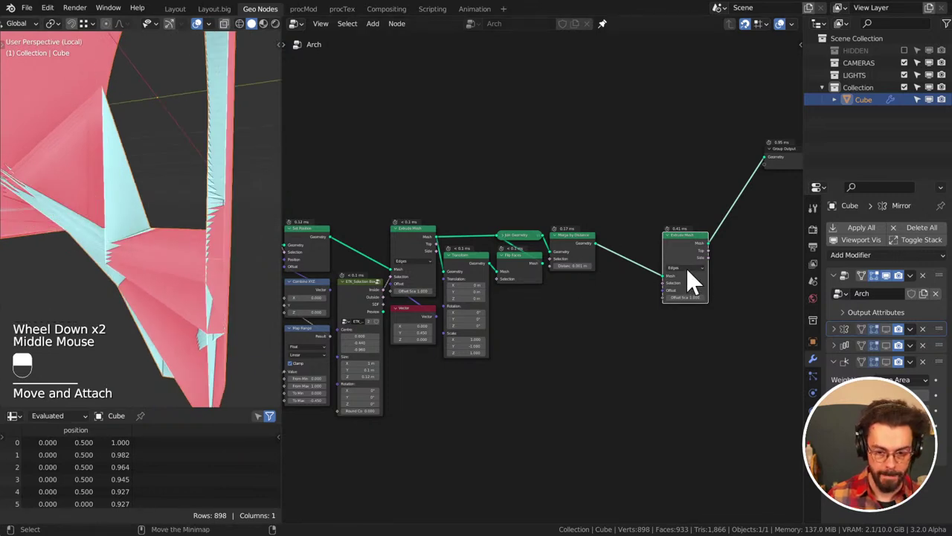
scroll(down, 3)
middle_click(156, 223)
key(KP_1)
key(KP_3)
scroll(up, 3)
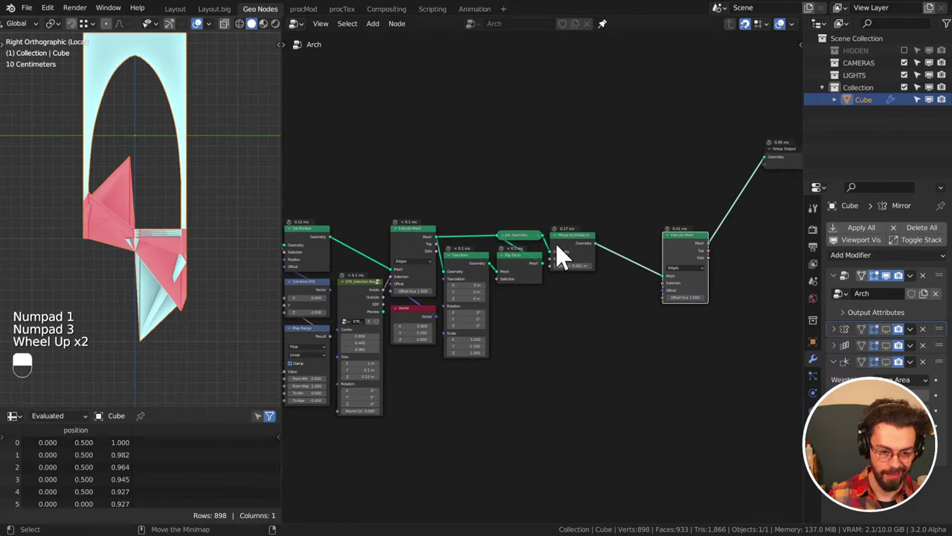
click(419, 245)
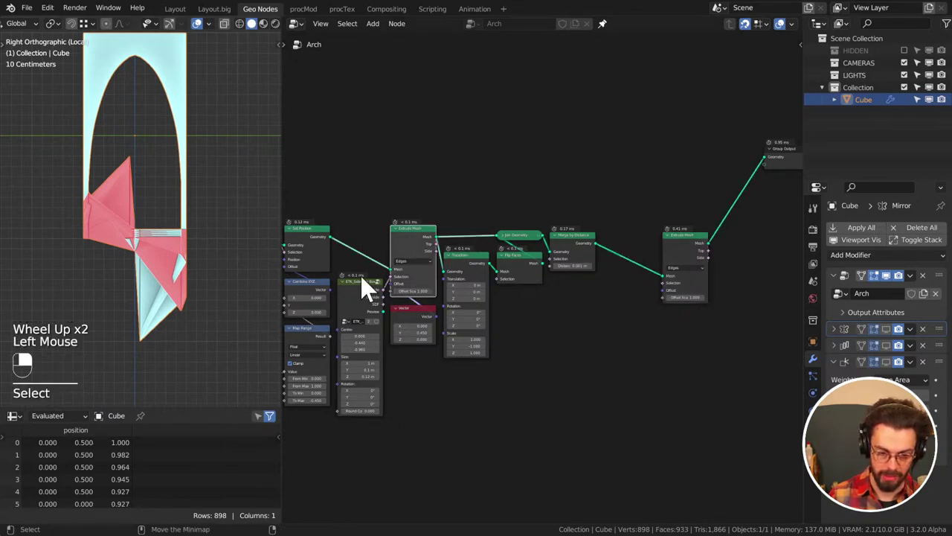
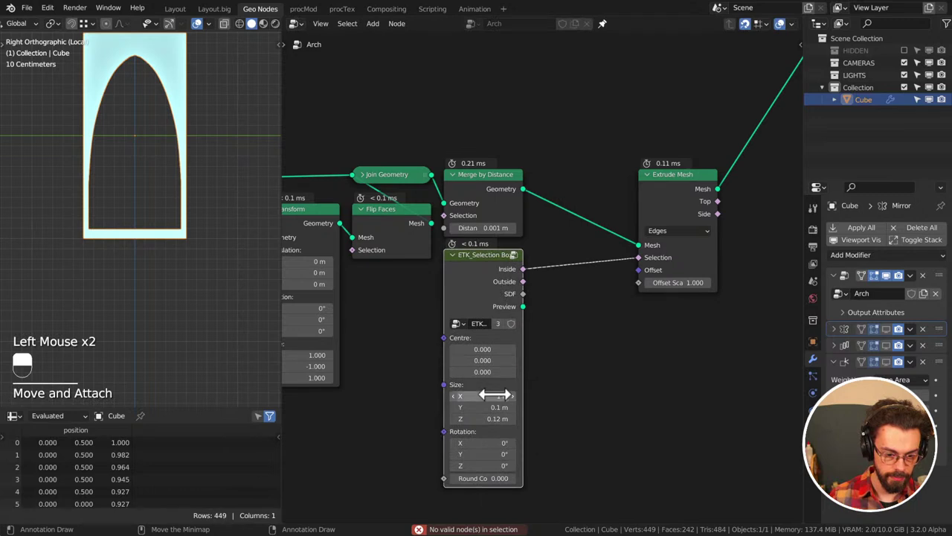
Feed the extrude Offset from a Vector node with X -0.16 and enlarge the box to 1.64/0.9/1.86
middle_click(212, 252)
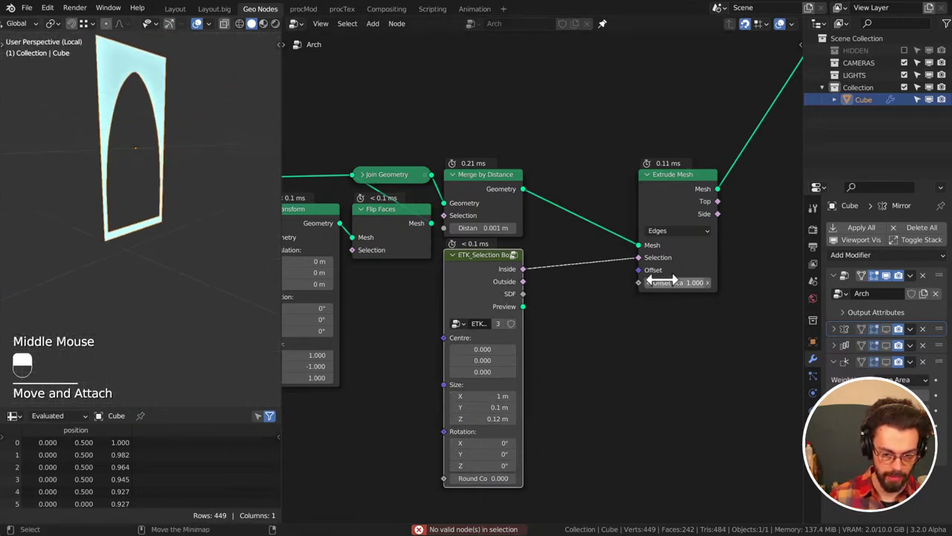
click(650, 280)
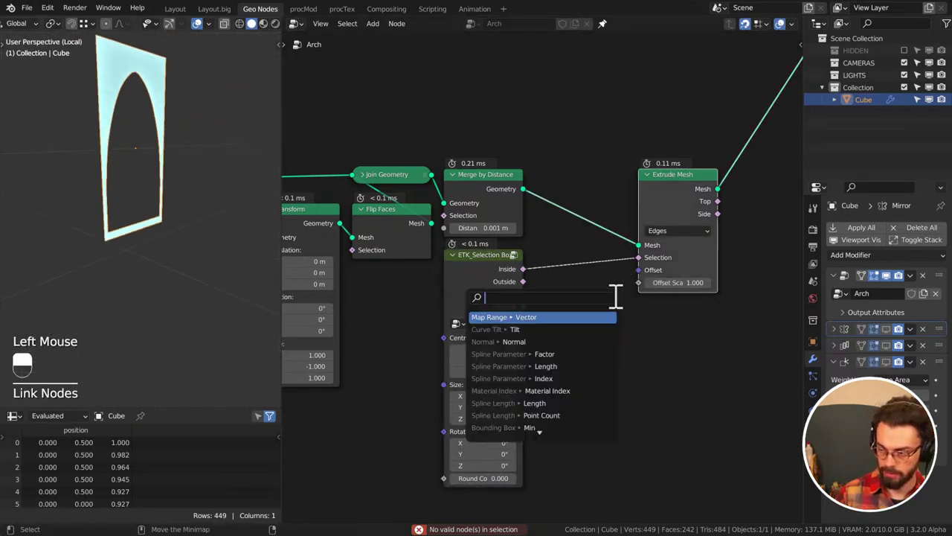
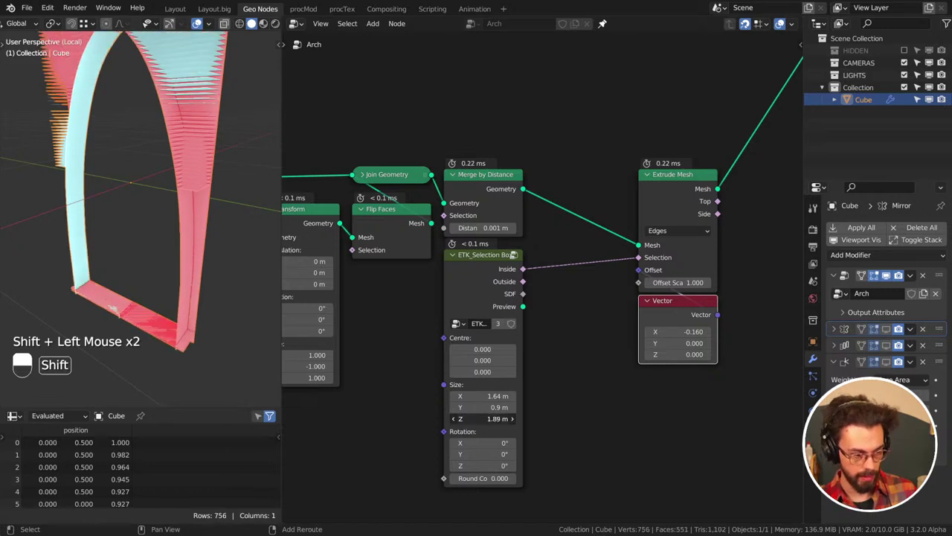
middle_click(178, 217)
middle_click(204, 298)
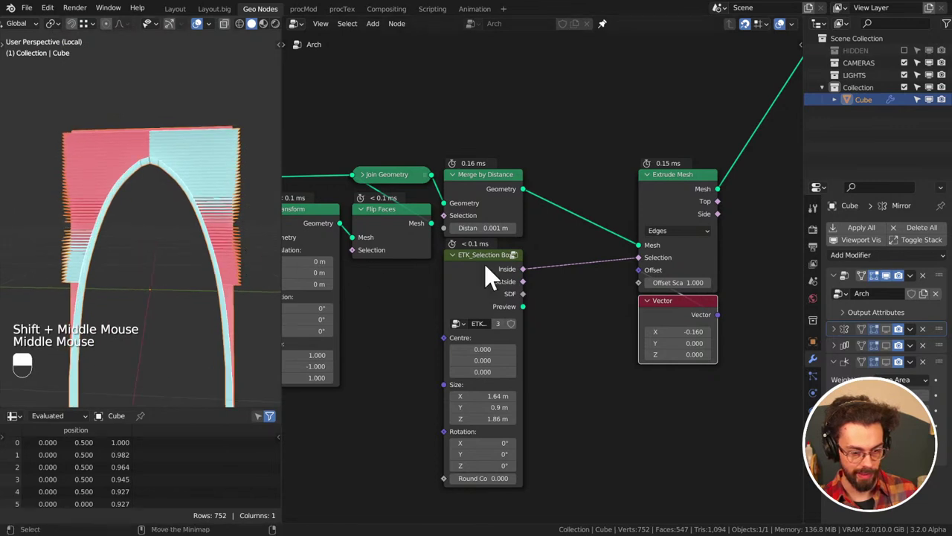
scroll(down, 3)
middle_click(563, 300)
click(505, 310)
click(506, 375)
Insert an And node on the link between the box's Inside and the extrusion Selection
key(g)
drag(634, 234, 173, 285)
middle_click(533, 237)
key(shift+a)
drag(671, 207, 174, 285)
scroll(up, 3)
middle_click(187, 258)
middle_click(181, 267)
middle_click(162, 266)
middle_click(597, 298)
middle_click(567, 262)
Feed Edge Neighbors Face Count through a Compare (Integer, Equal, B=1) into the And node's second input
click(693, 220)
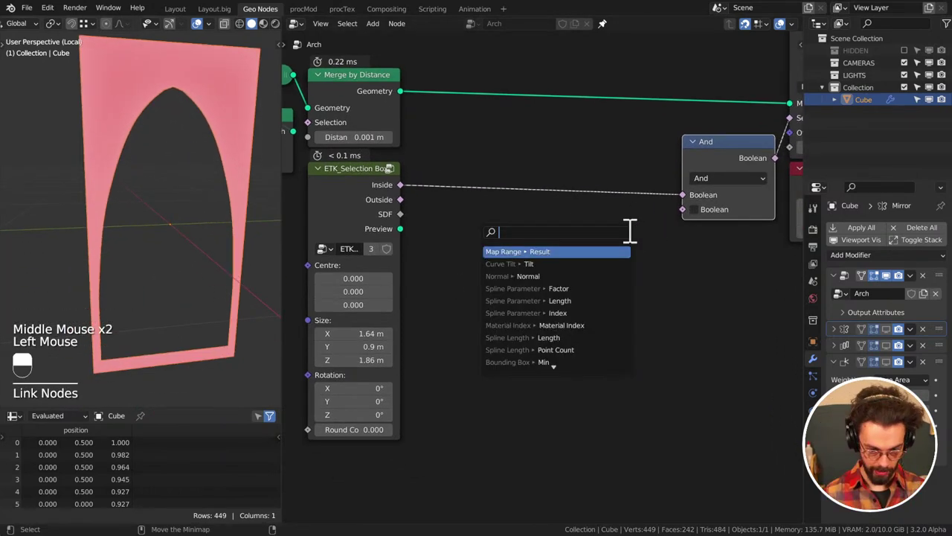
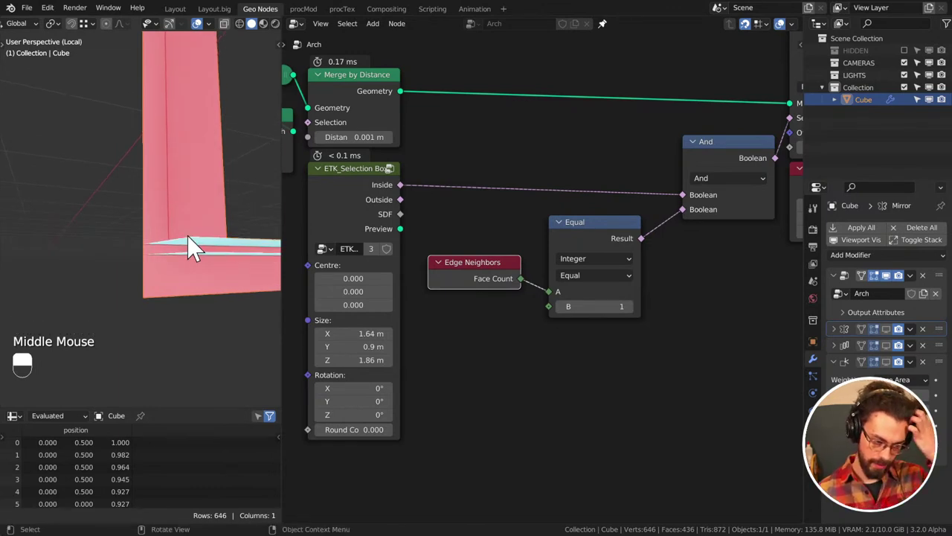
middle_click(189, 282)
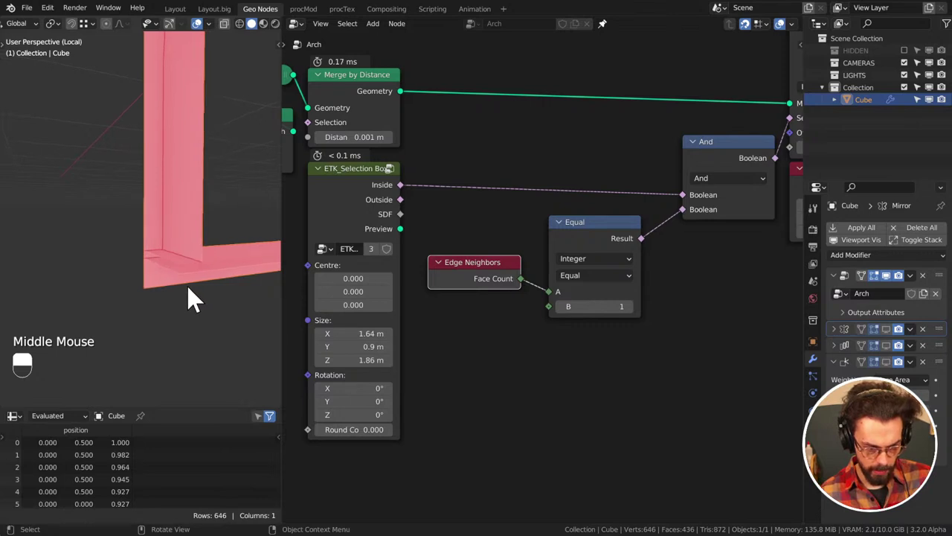
middle_click(195, 296)
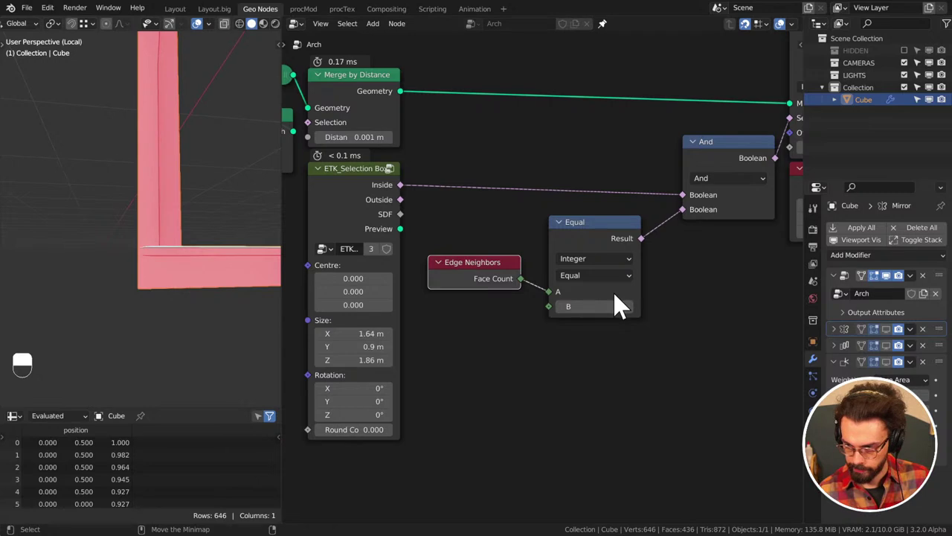
click(637, 324)
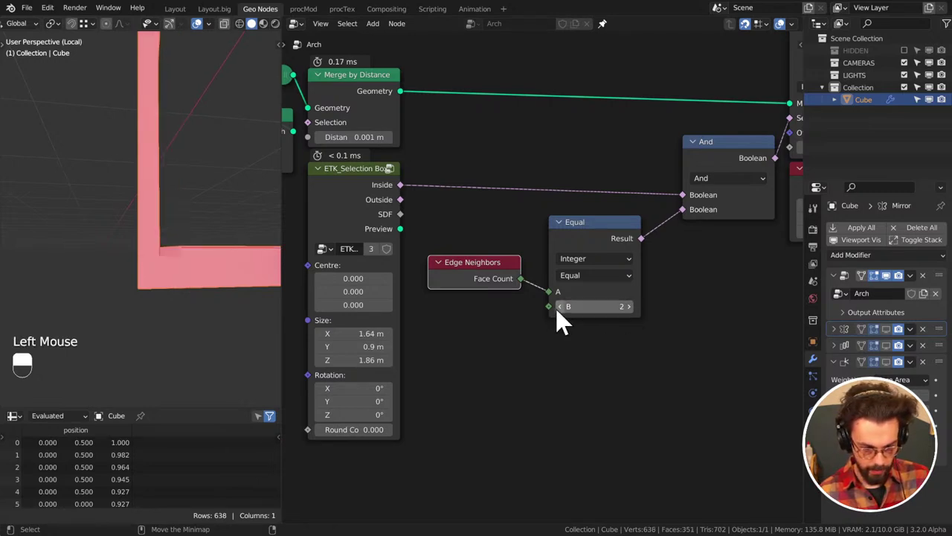
click(564, 317)
click(565, 318)
click(637, 322)
Change the extrusion offset Vector X to -0.31
scroll(down, 3)
middle_click(128, 252)
middle_click(240, 243)
middle_click(174, 279)
scroll(down, 3)
middle_click(522, 222)
middle_click(586, 222)
click(637, 192)
drag(636, 192, 560, 241)
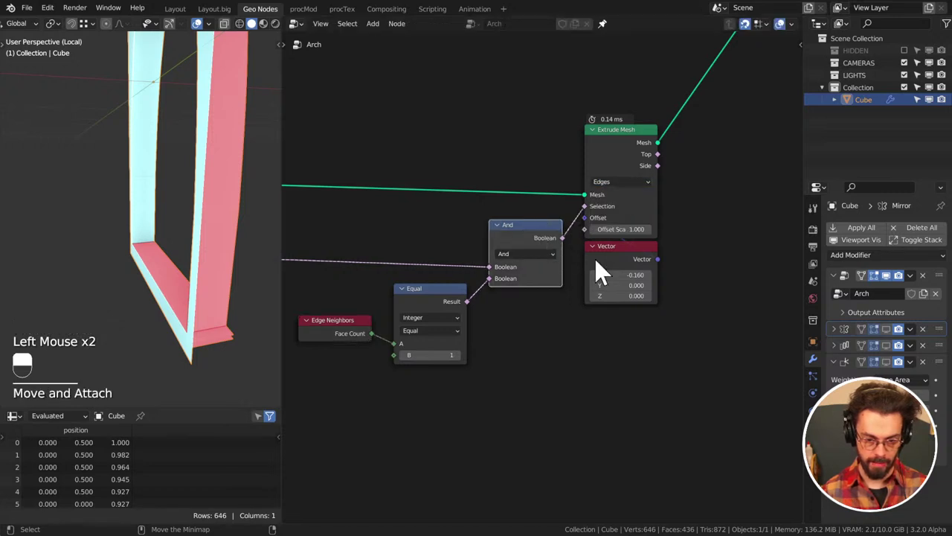
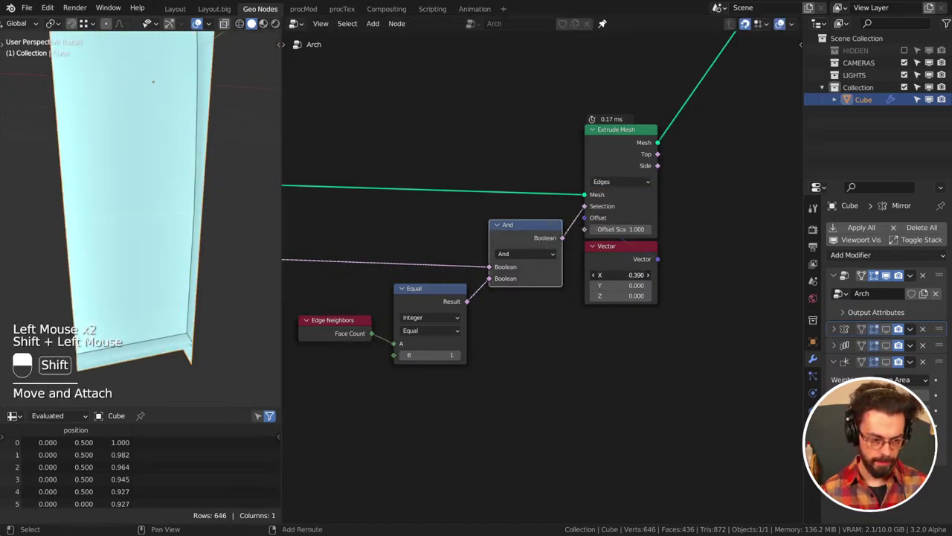
middle_click(122, 271)
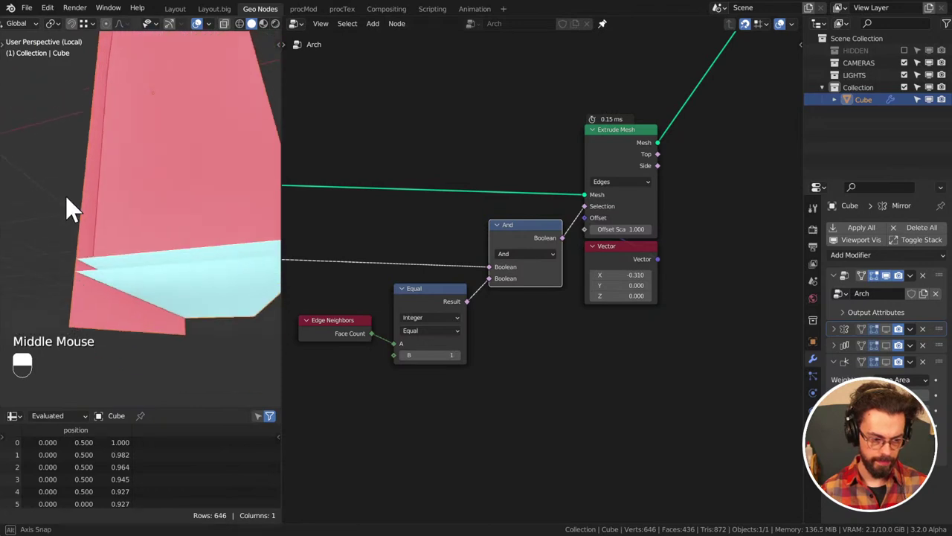
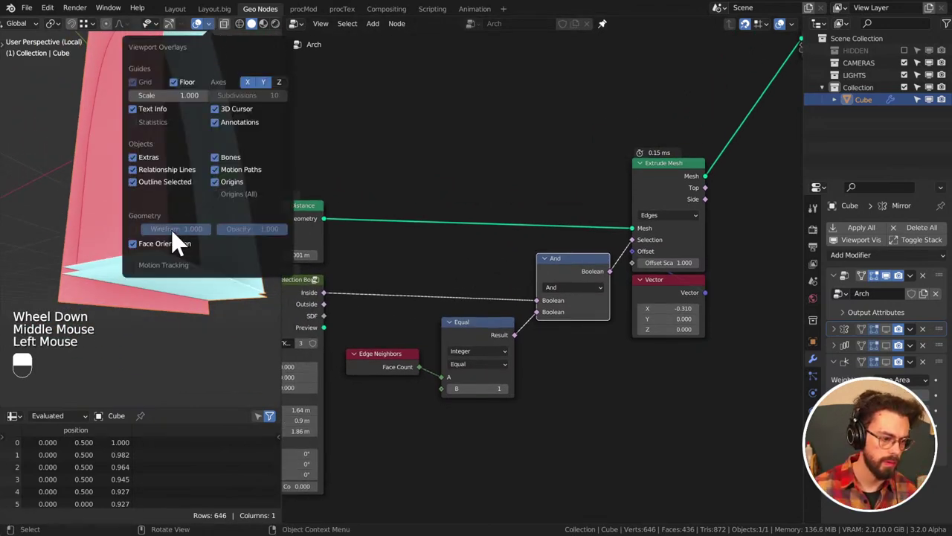
middle_click(397, 312)
middle_click(465, 310)
Set the copied ETK_Selection Box size to Y 0.93 m and Z 1.82 m (1.64 × 0.93 × 1.82)
scroll(up, 3)
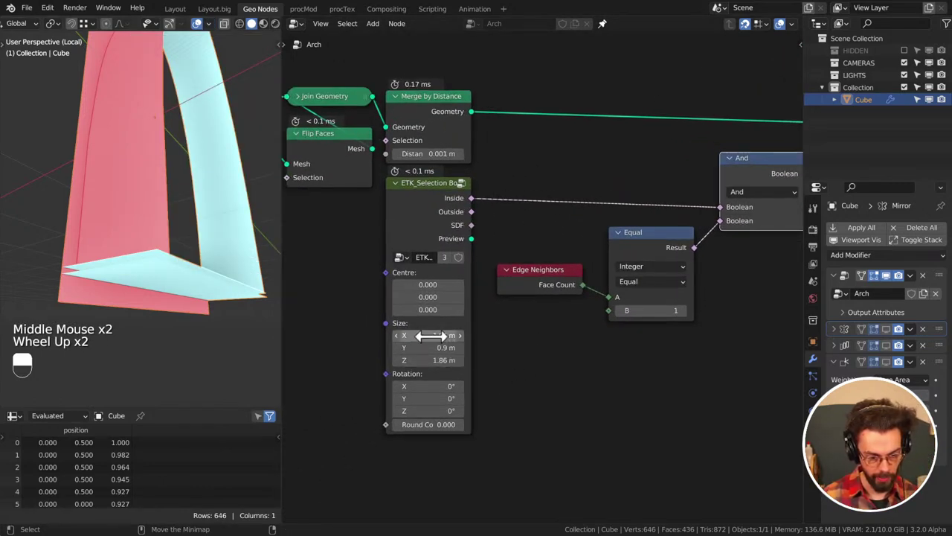
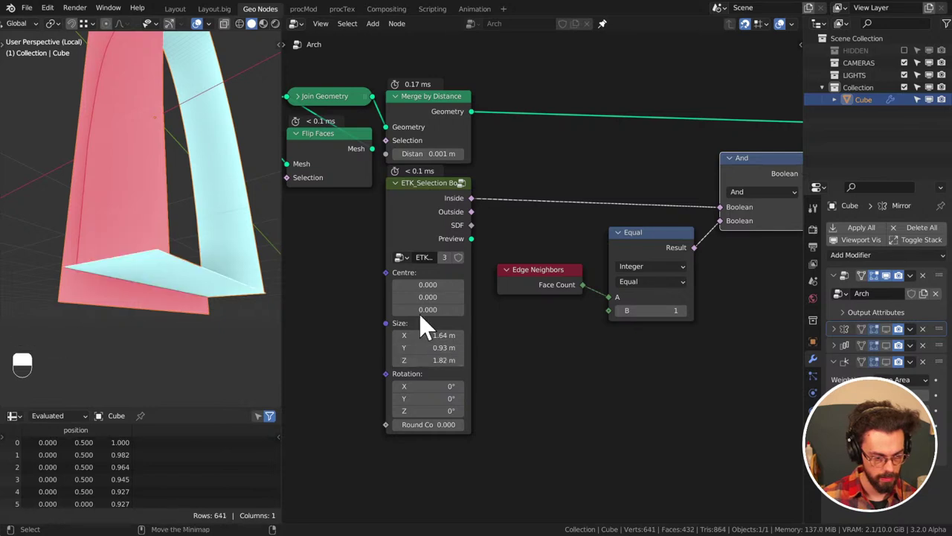
click(207, 32)
drag(207, 32, 147, 180)
drag(219, 32, 205, 32)
click(205, 32)
middle_click(168, 205)
middle_click(129, 195)
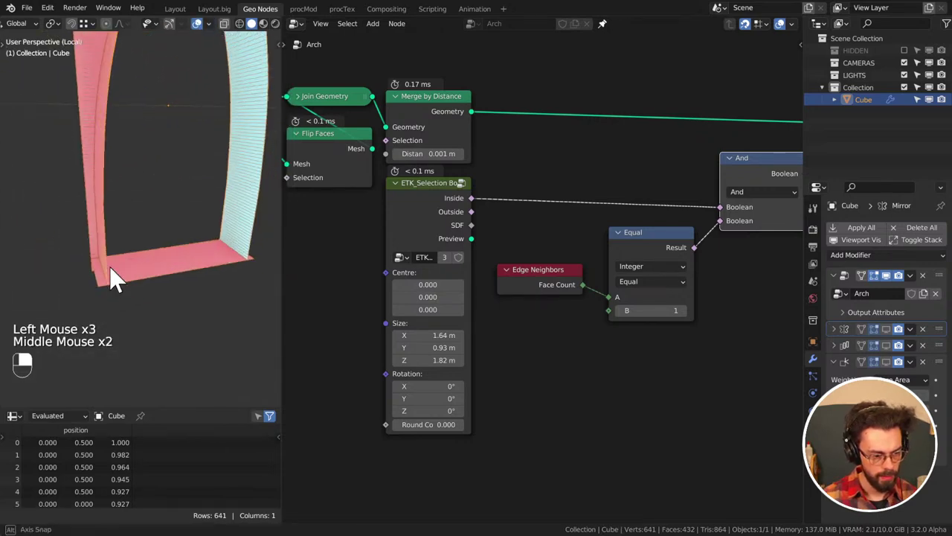
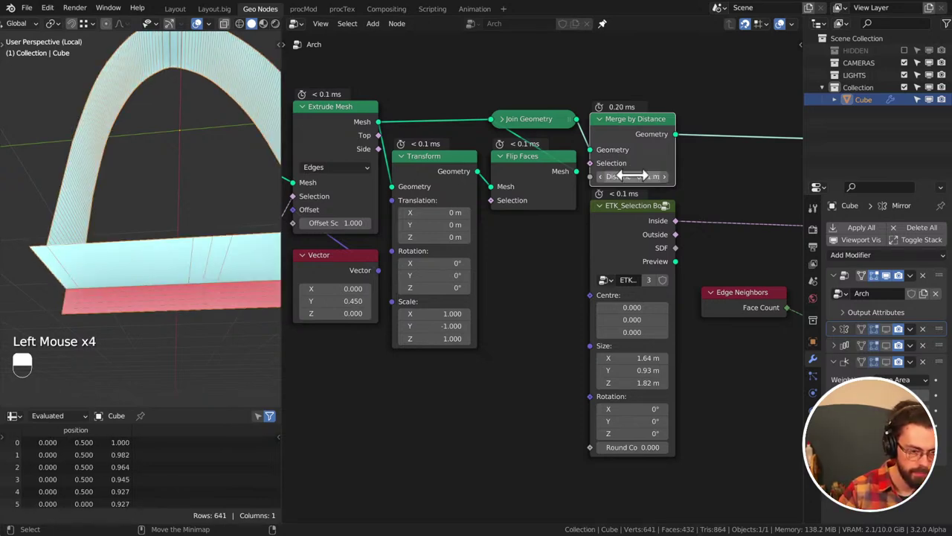
Set the Merge by Distance node's Distance to 0.01 m so the arch halves weld
middle_click(149, 241)
middle_click(119, 267)
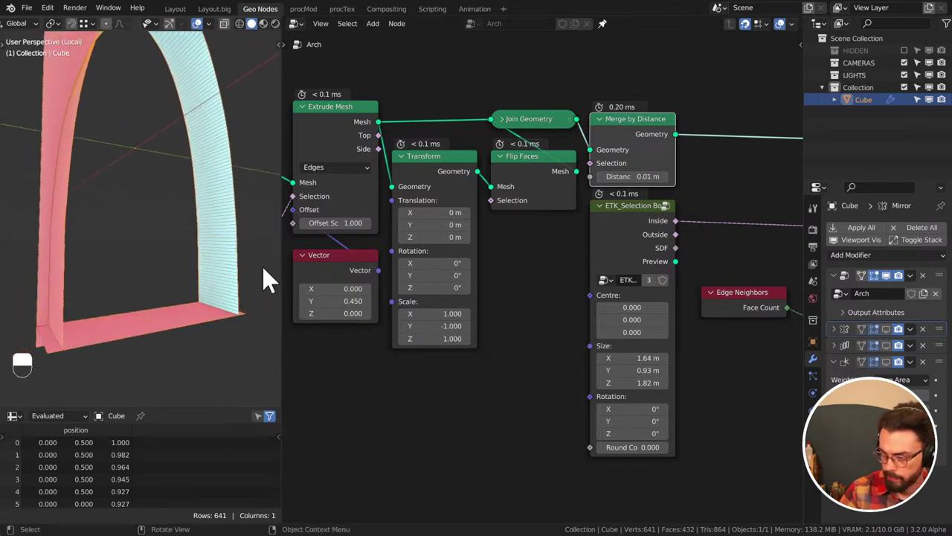
middle_click(498, 192)
click(593, 209)
middle_click(118, 265)
middle_click(165, 280)
middle_click(119, 221)
drag(247, 223, 148, 226)
middle_click(170, 212)
middle_click(167, 180)
scroll(up, 3)
middle_click(186, 238)
middle_click(196, 222)
Switch the viewport to wireframe and frame the whole arch
key(z)
scroll(up, 3)
middle_click(179, 209)
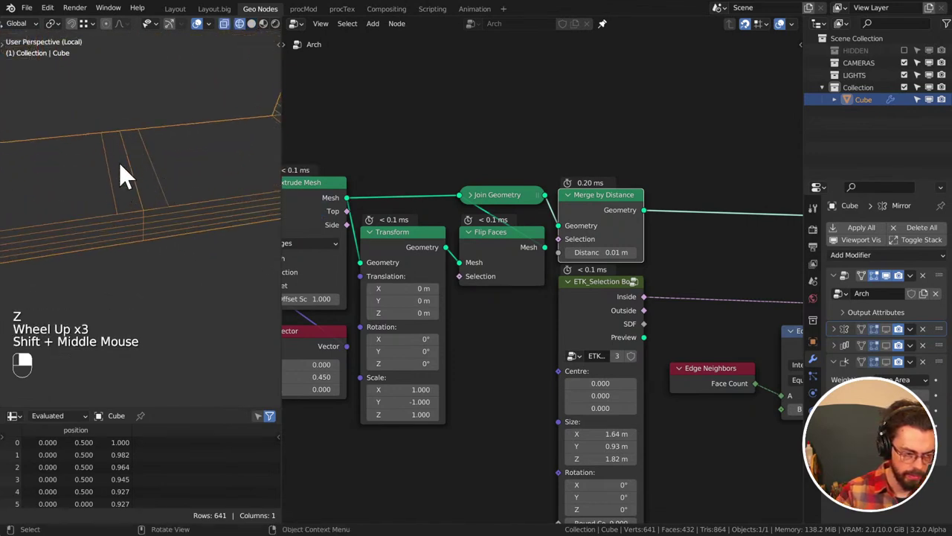
middle_click(159, 232)
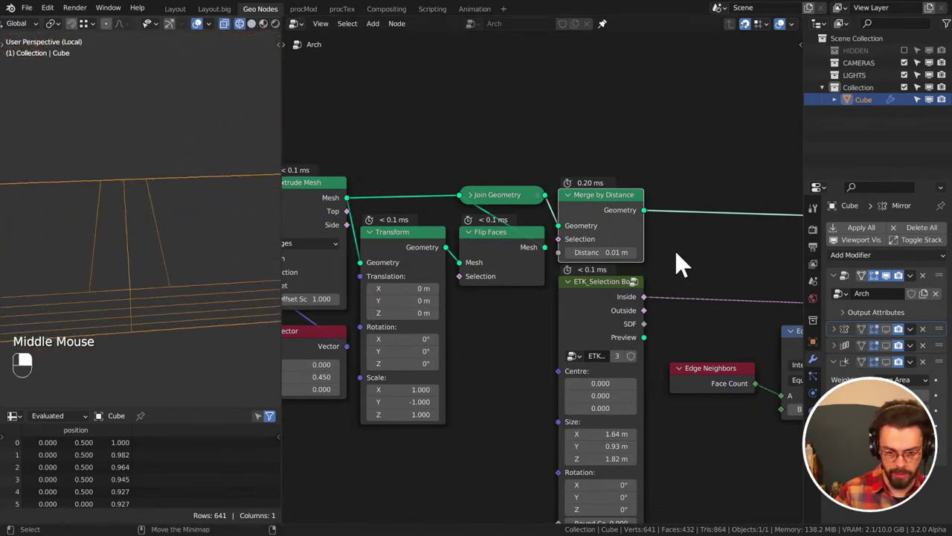
drag(856, 291, 129, 219)
scroll(down, 3)
scroll(up, 3)
middle_click(130, 220)
Duplicate the arch as Cube.001, remove its Array modifier and apply the Geometry Nodes modifier
key(shift+d)
drag(35, 183, 873, 250)
drag(860, 237, 874, 250)
key(ctrl+z)
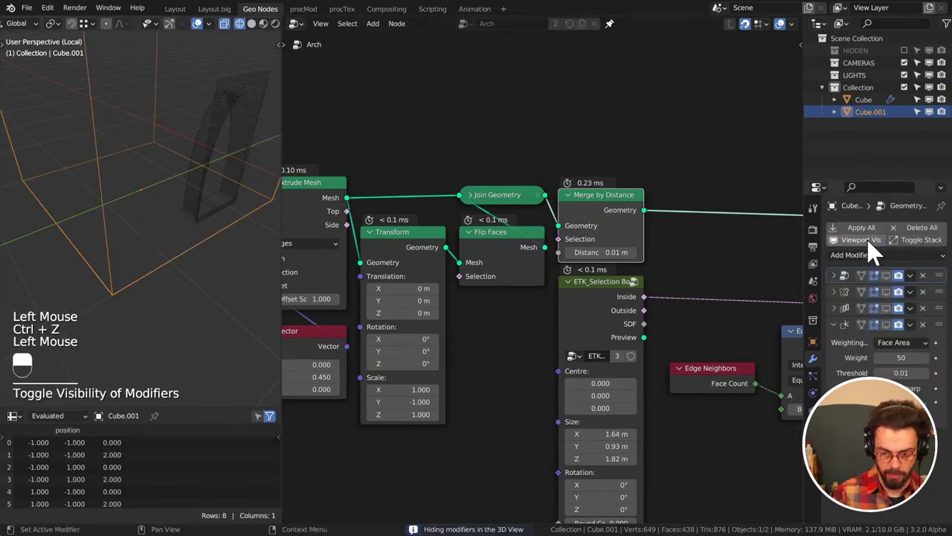
click(875, 249)
click(929, 302)
double_click(930, 304)
click(844, 285)
key(ctrl+a)
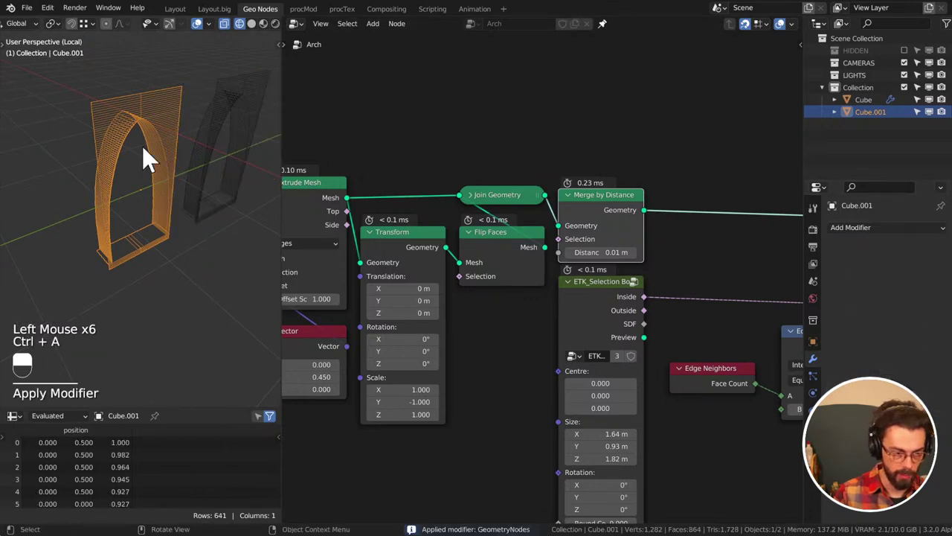
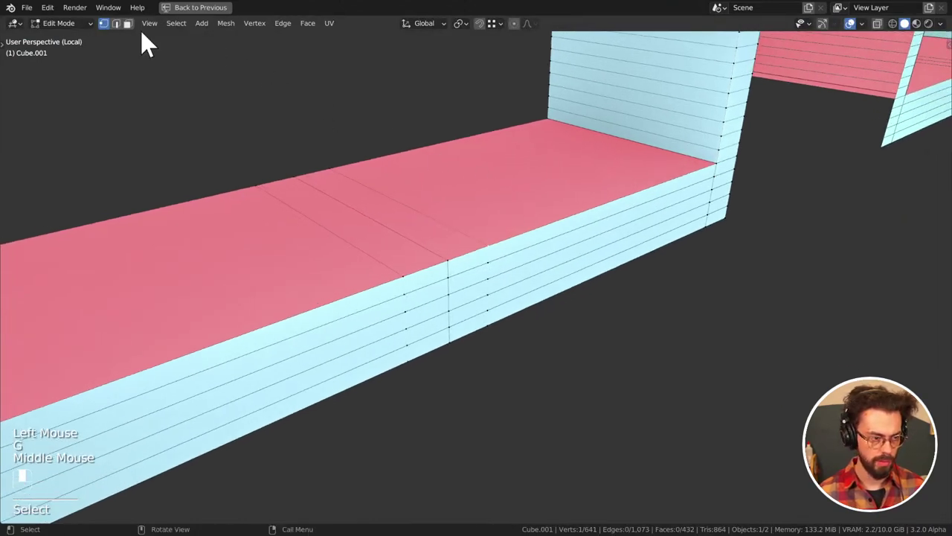
Zoom the view while inspecting the applied Cube.001 mesh in Edit Mode
scroll(down, 3)
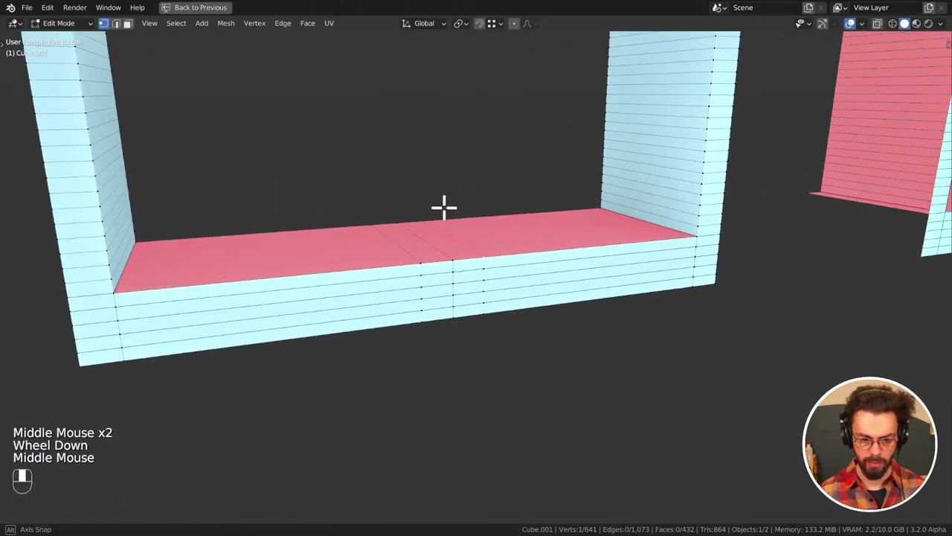
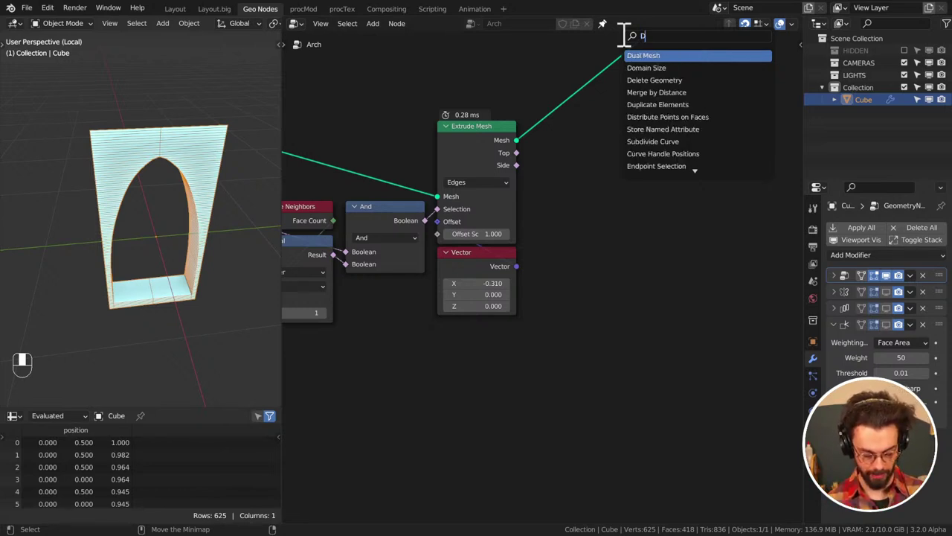
Clear the Shift+A node search text to look up Scale Elements and Extrude Mesh by another name
key(BackSpace)
key(BackSpace)
key(BackSpace)
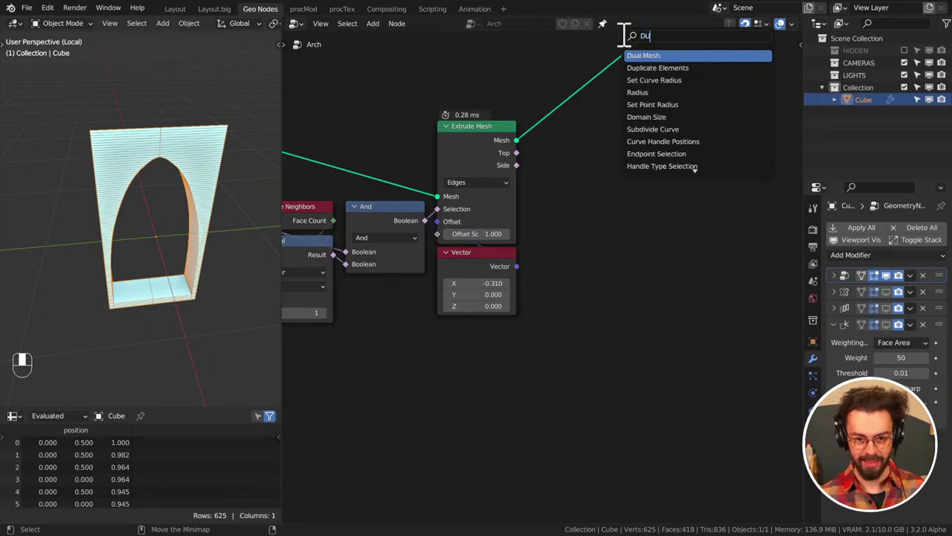
key(BackSpace)
key(BackSpace)
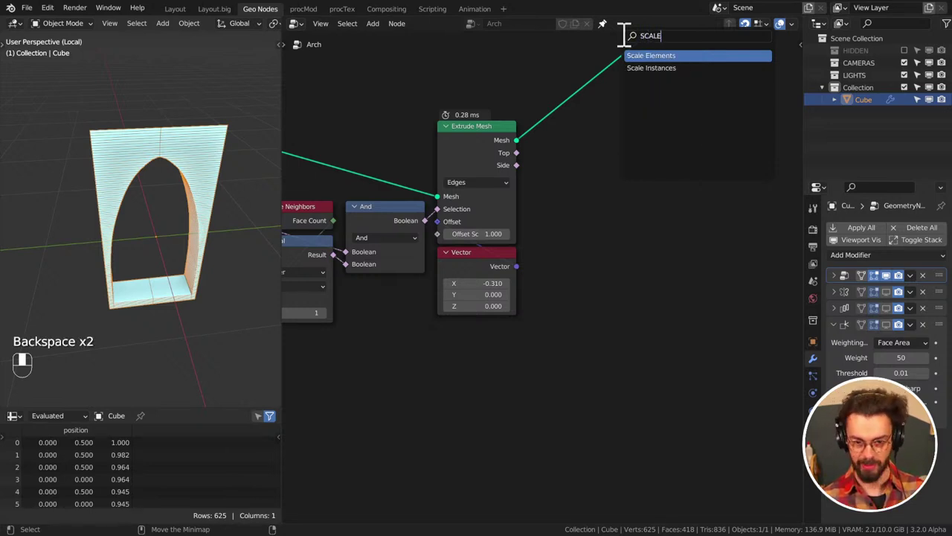
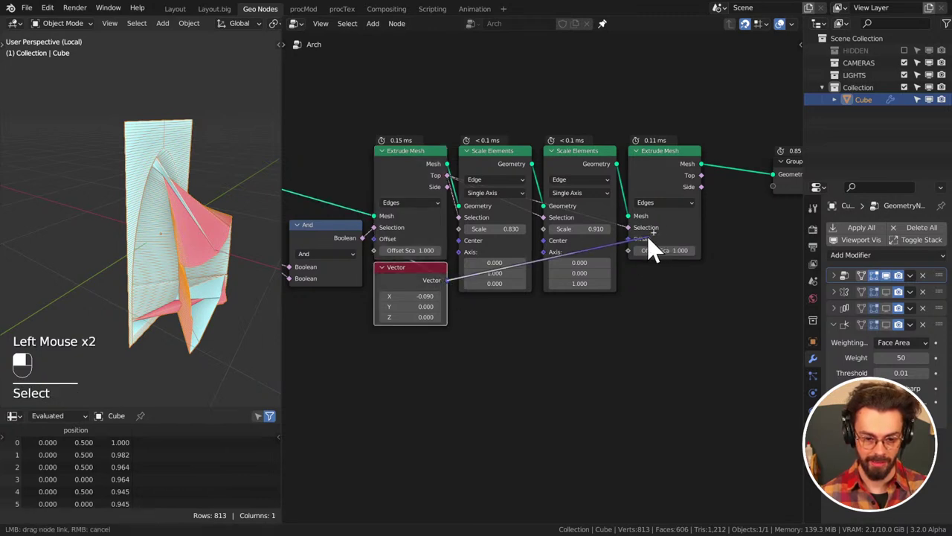
Orbit the viewport to inspect the arch after the Scale Elements (0.83, 0.91) and second extrusion
middle_click(125, 246)
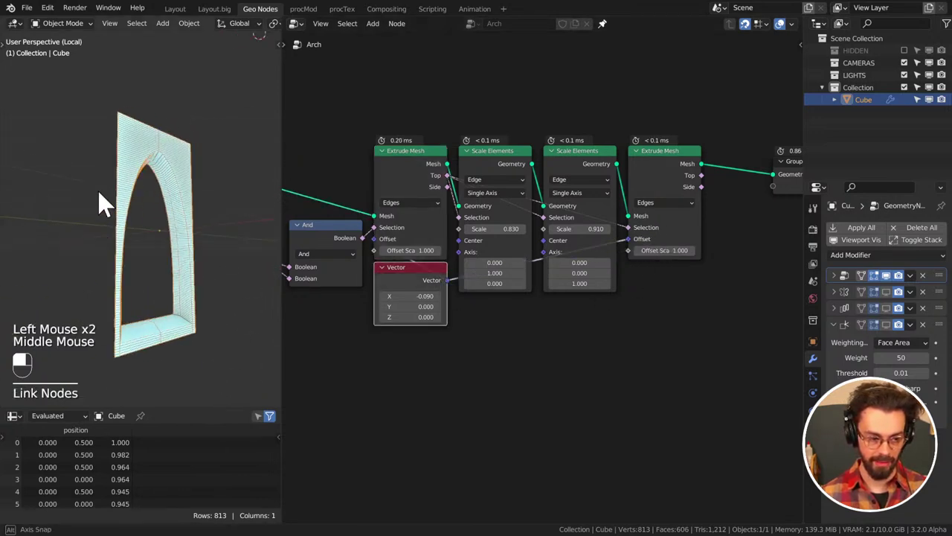
middle_click(132, 218)
scroll(down, 3)
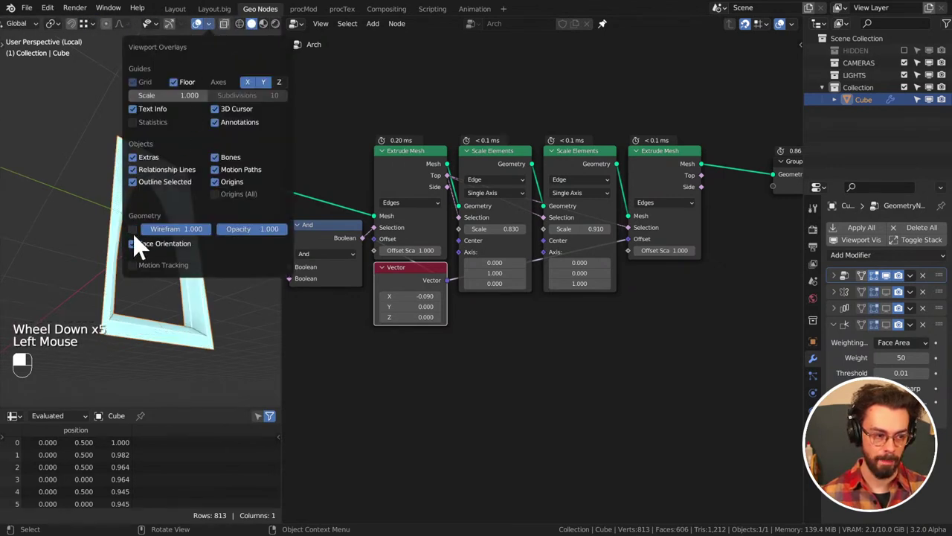
Inspect the arch from several angles and save the cathedral file
middle_click(184, 240)
middle_click(210, 238)
scroll(up, 3)
middle_click(184, 231)
key(ctrl+s)
Weight the arch's normals by Face Area and show the third modifier's effect in the viewport
key(shift+a)
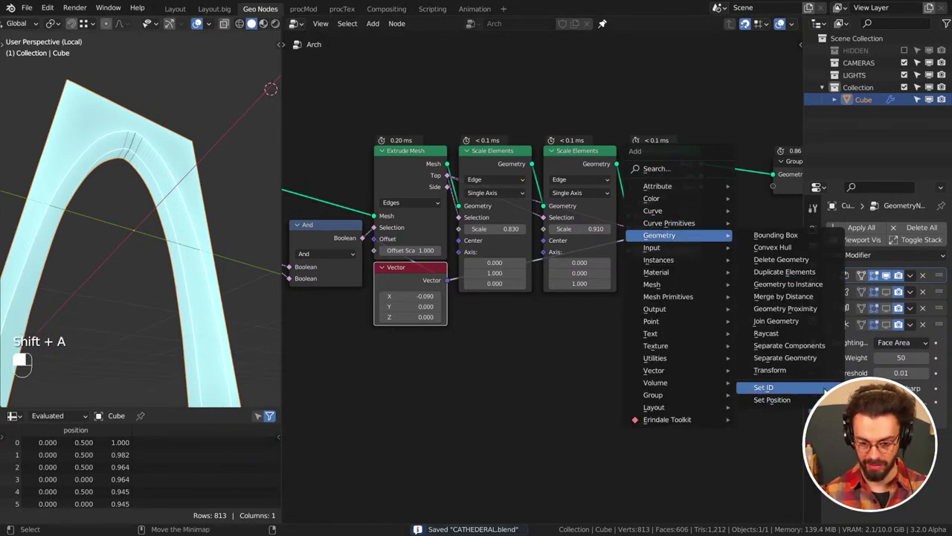
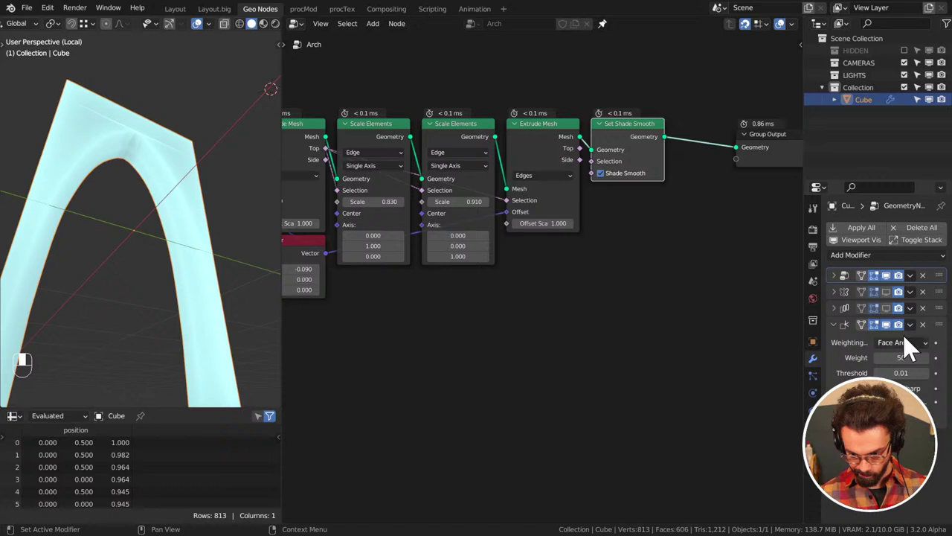
click(890, 302)
click(892, 313)
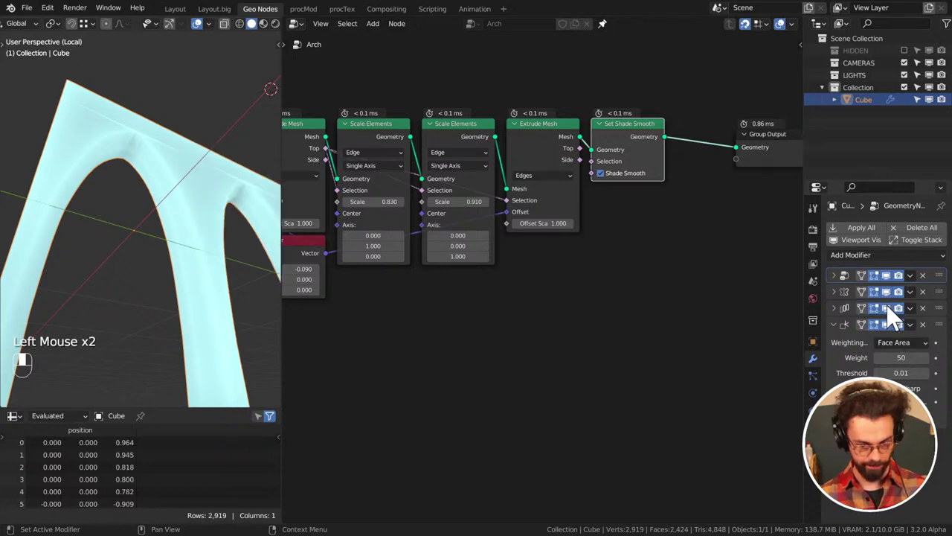
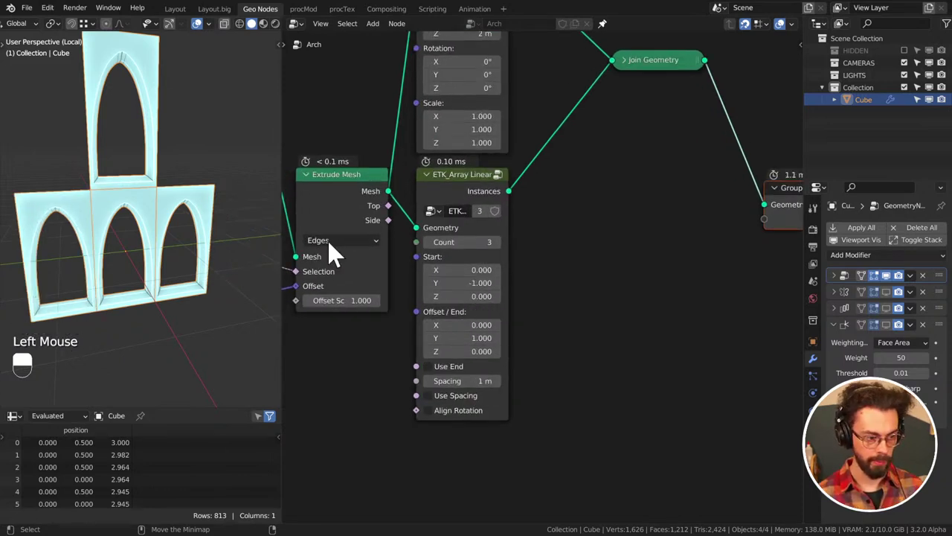
Orbit around the three-count arrayed arch to check its depth, then pan across the Arch node tree
middle_click(185, 226)
middle_click(163, 202)
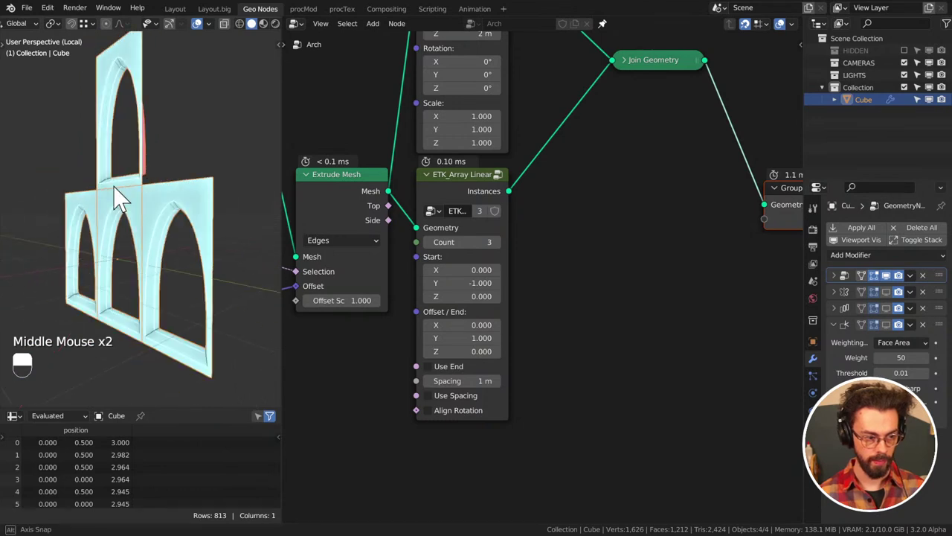
scroll(down, 3)
middle_click(182, 198)
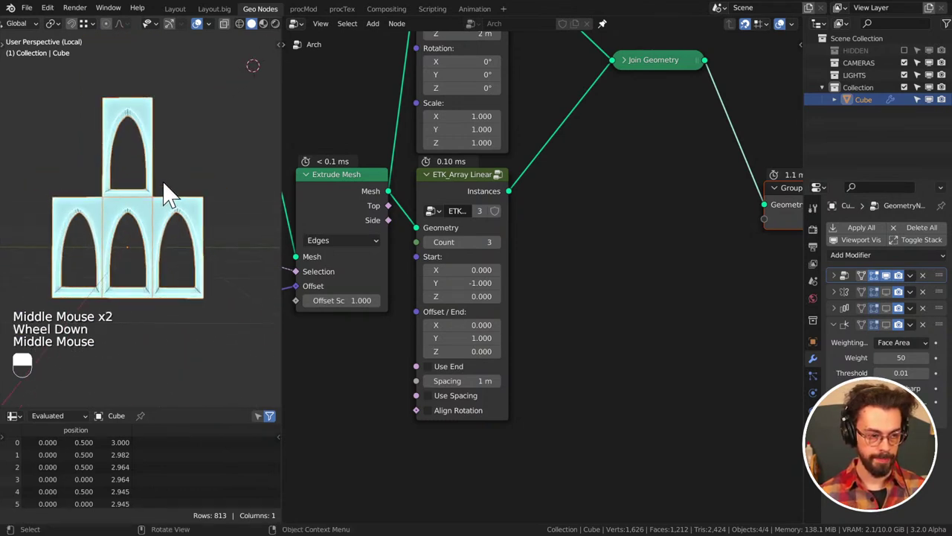
middle_click(193, 138)
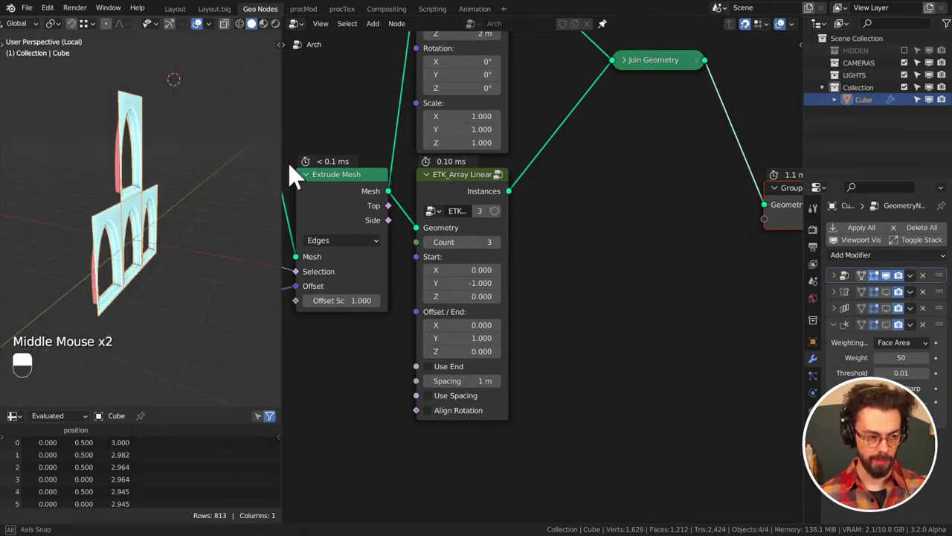
drag(121, 177, 26, 159)
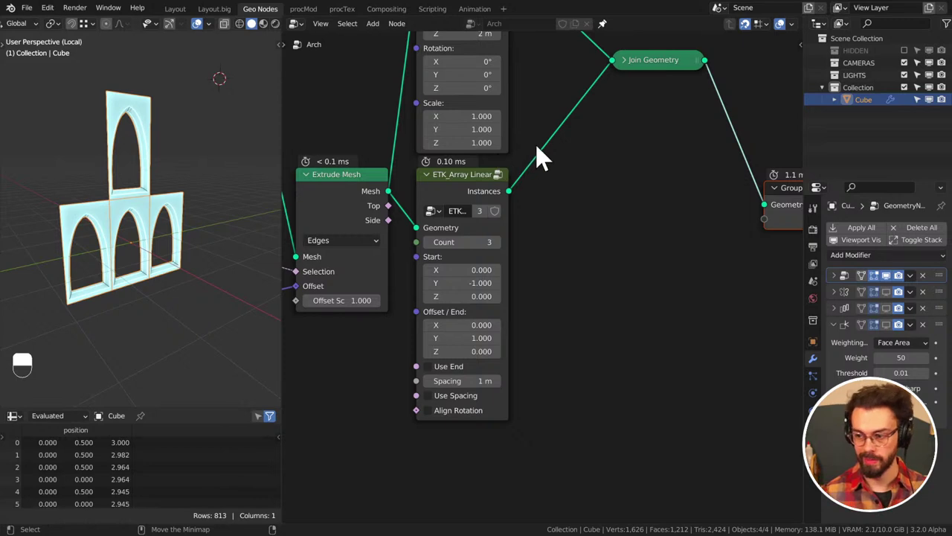
middle_click(594, 106)
scroll(down, 3)
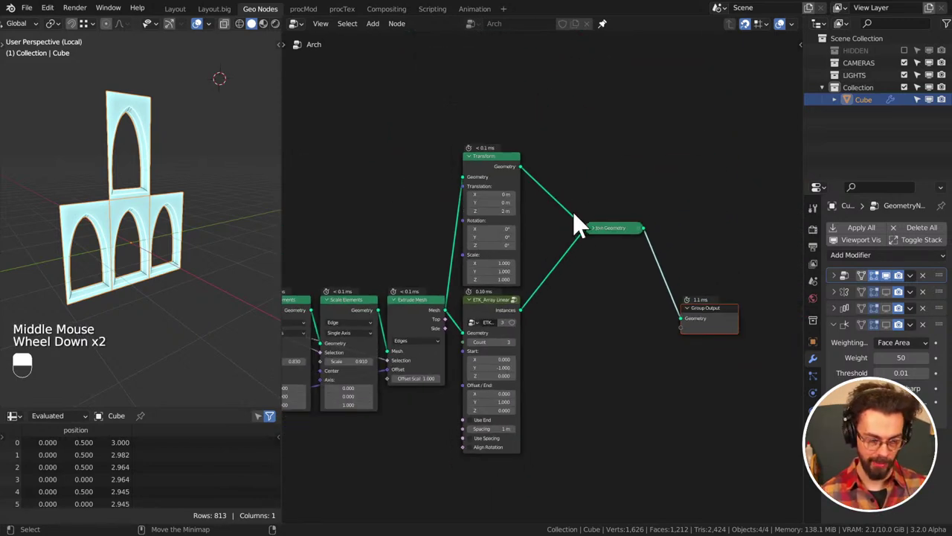
Bring the whole Arch node tree into view and rearrange its nodes to make room
middle_click(578, 293)
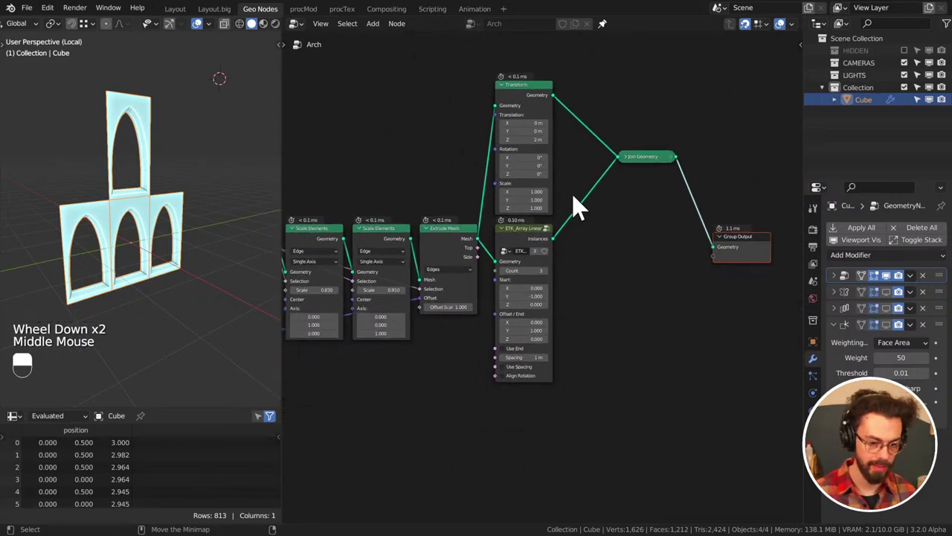
drag(561, 56, 634, 309)
click(574, 85)
key(g)
drag(634, 309, 531, 302)
key(g)
middle_click(531, 302)
click(530, 302)
drag(531, 302, 534, 175)
key(g)
Link a node output into Join Geometry and tidy the surrounding nodes
click(533, 175)
drag(533, 174, 600, 267)
key(g)
click(600, 267)
drag(601, 267, 585, 191)
key(g)
middle_click(654, 234)
click(586, 191)
key(g)
drag(609, 260, 498, 184)
scroll(up, 3)
Add the ETK_Selection Box and Extrude Mesh nodes into the tree, place them, and save CATHEDERAL.blend
key(shift+a)
middle_click(568, 222)
click(499, 184)
key(g)
drag(482, 262, 585, 194)
middle_click(532, 195)
click(586, 193)
key(g)
click(546, 157)
key(ctrl+s)
key(shift+a)
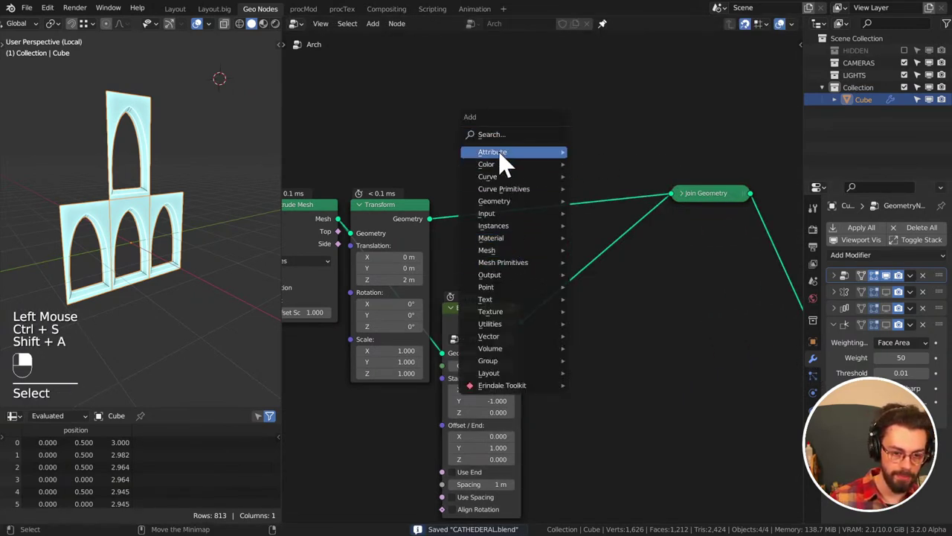
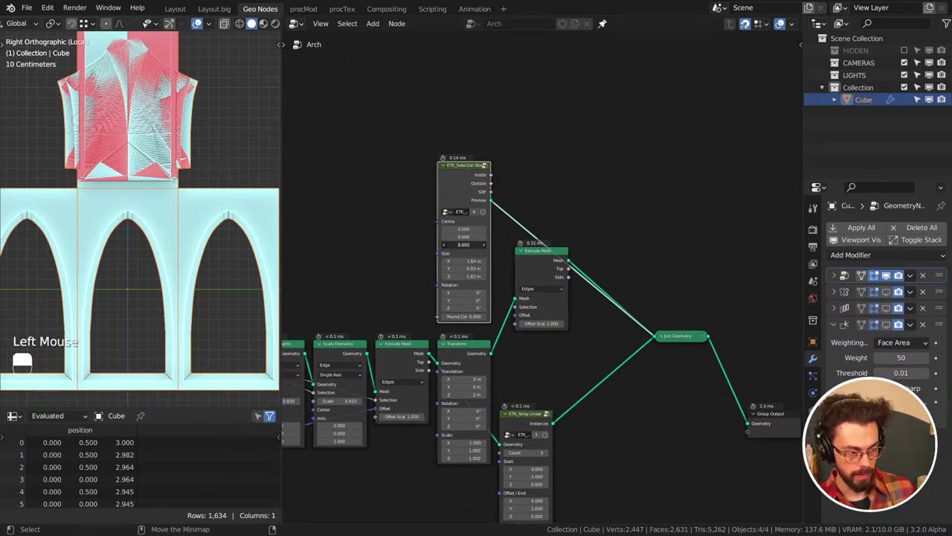
Feed the box selection into the extrusion and raise the Selection Box centre to Z 1.96
click(501, 192)
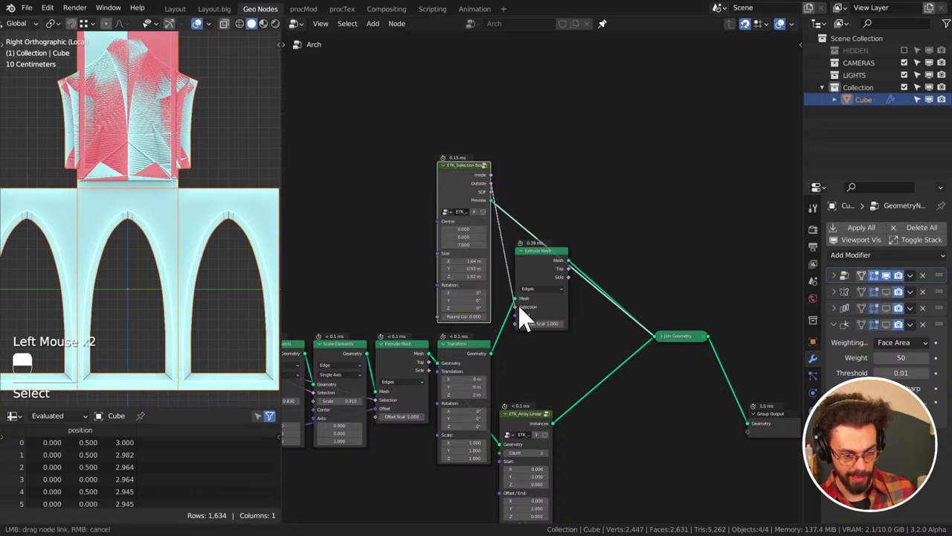
middle_click(499, 267)
scroll(up, 3)
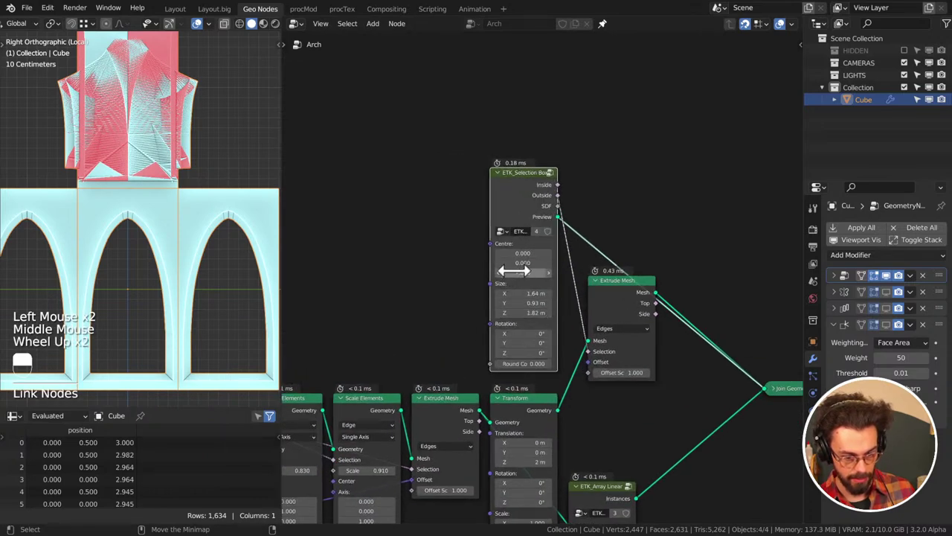
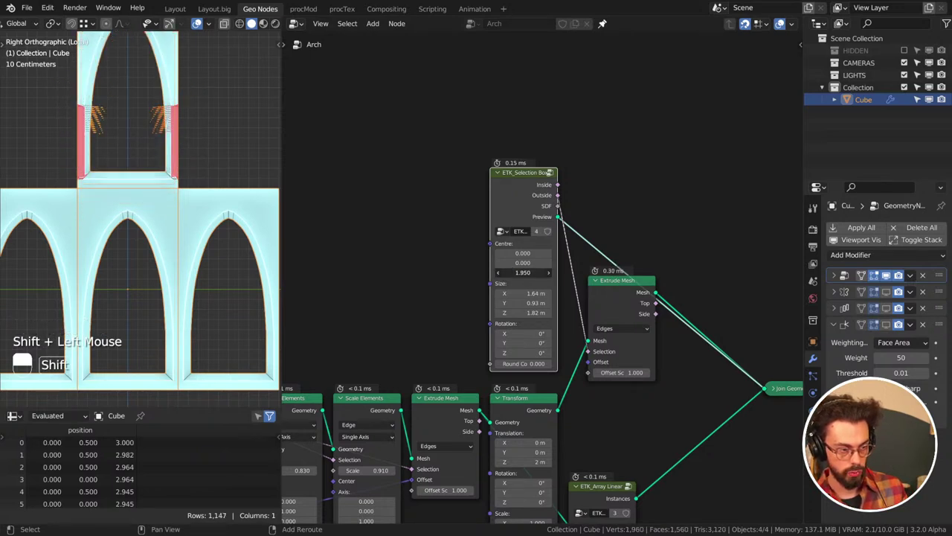
middle_click(176, 184)
drag(175, 240, 200, 240)
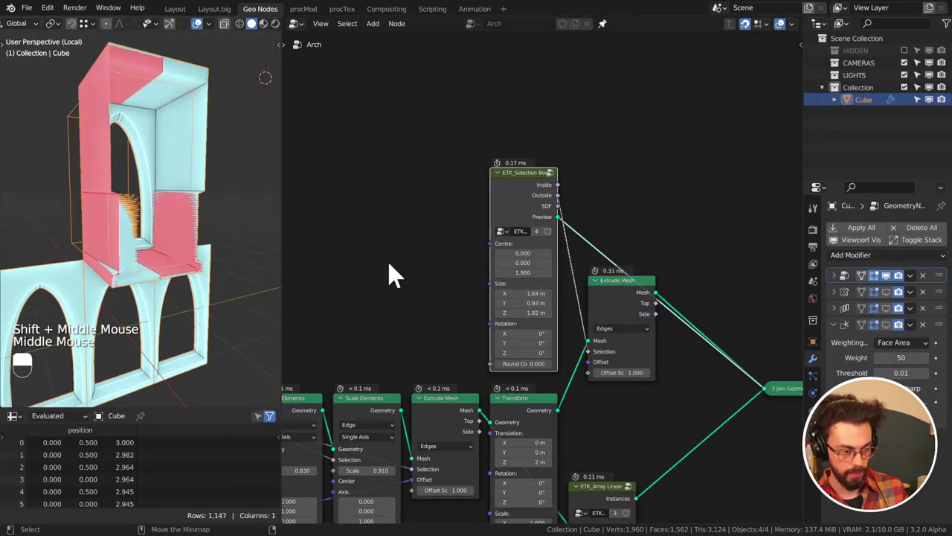
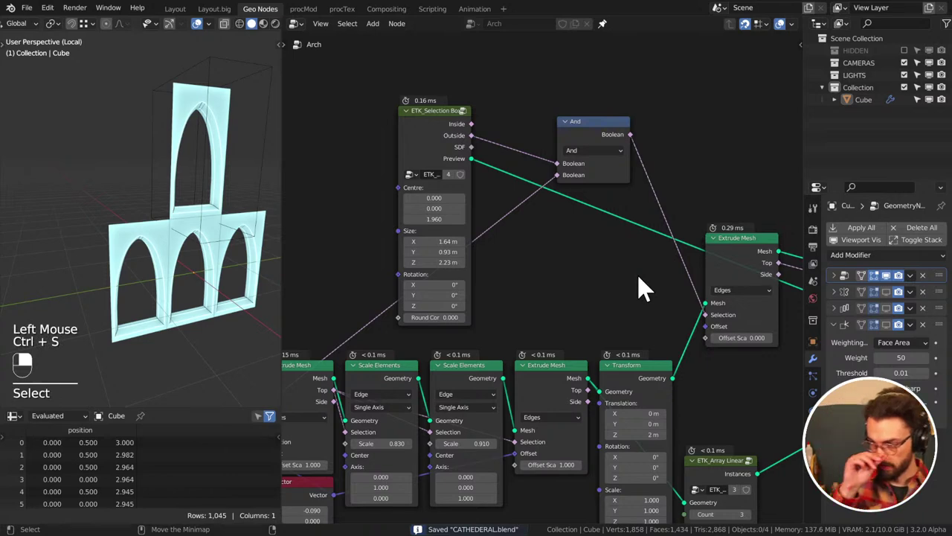
Move the new Extrude Mesh node lower in the Arch tree, clearing space around it, and save
drag(645, 285, 528, 110)
drag(582, 145, 446, 136)
key(g)
click(524, 109)
key(g)
drag(613, 218, 651, 309)
key(g)
click(651, 309)
middle_click(747, 257)
key(g)
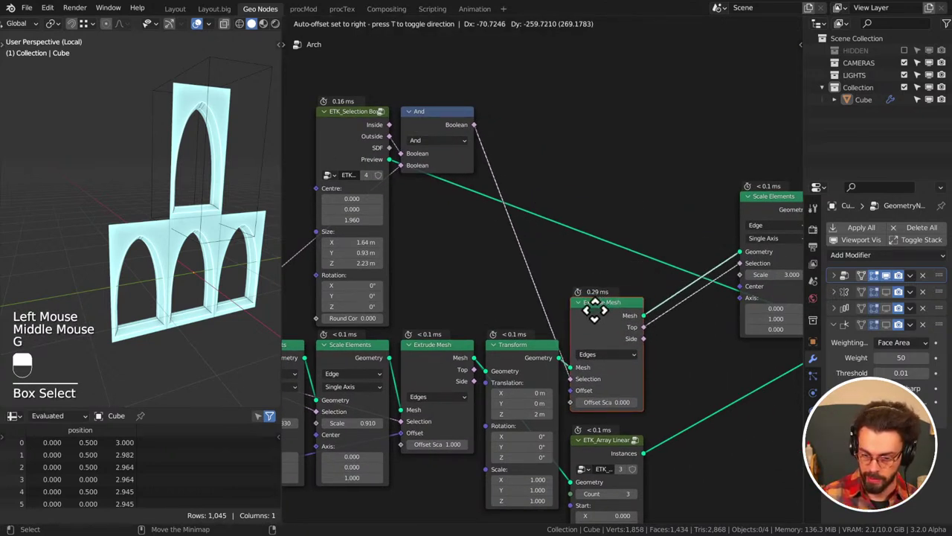
drag(603, 324, 503, 272)
click(503, 272)
right_click(503, 271)
key(ctrl+s)
Pan across the node tree to bring the outer Scale Elements node into view
middle_click(519, 267)
middle_click(479, 234)
middle_click(544, 179)
middle_click(525, 213)
middle_click(546, 207)
middle_click(504, 218)
middle_click(403, 207)
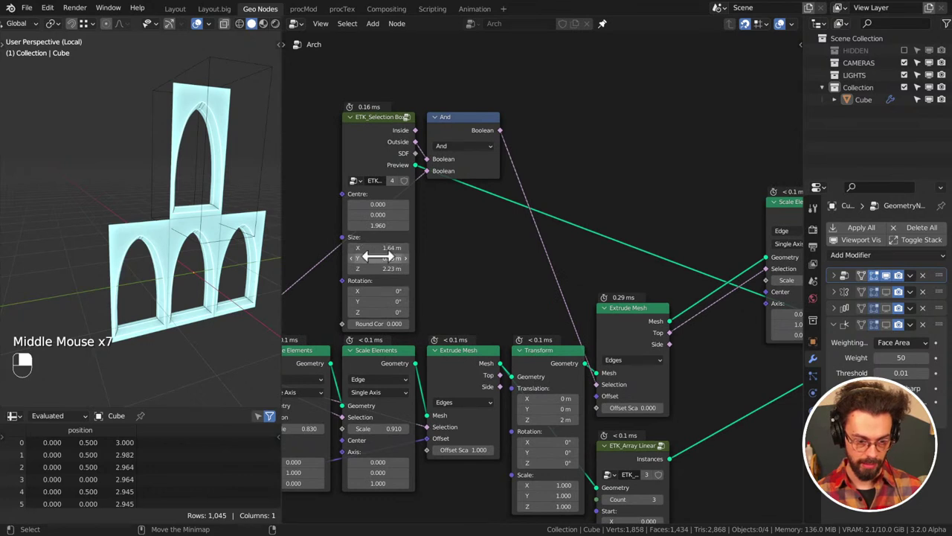
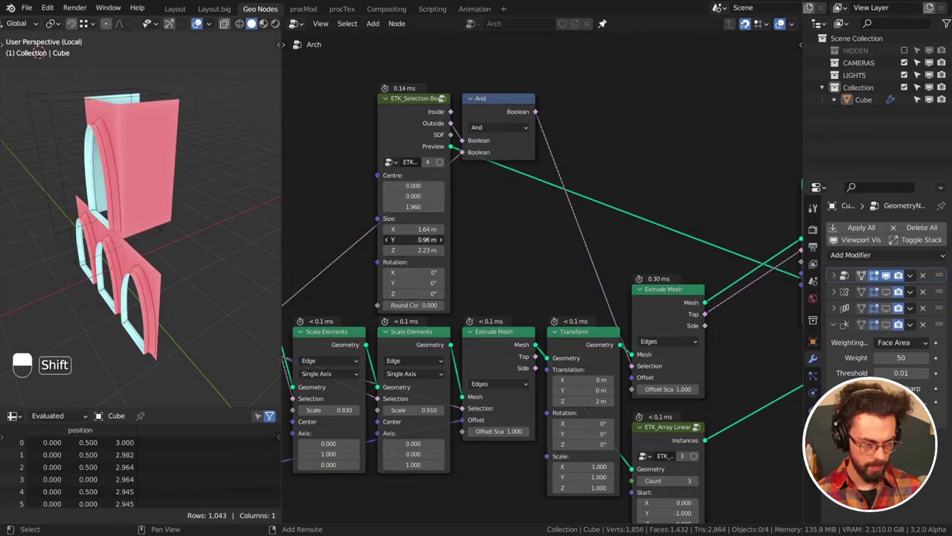
middle_click(528, 231)
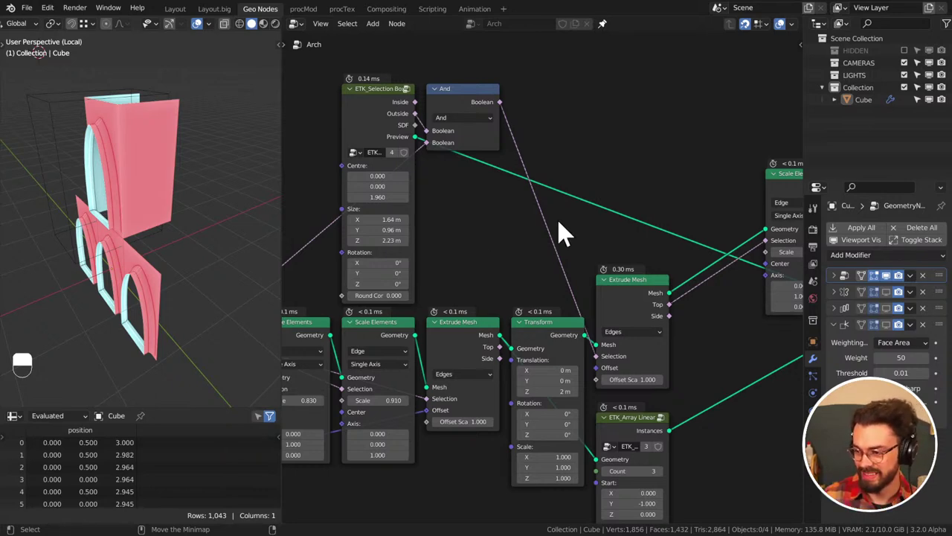
middle_click(564, 204)
middle_click(529, 221)
middle_click(565, 262)
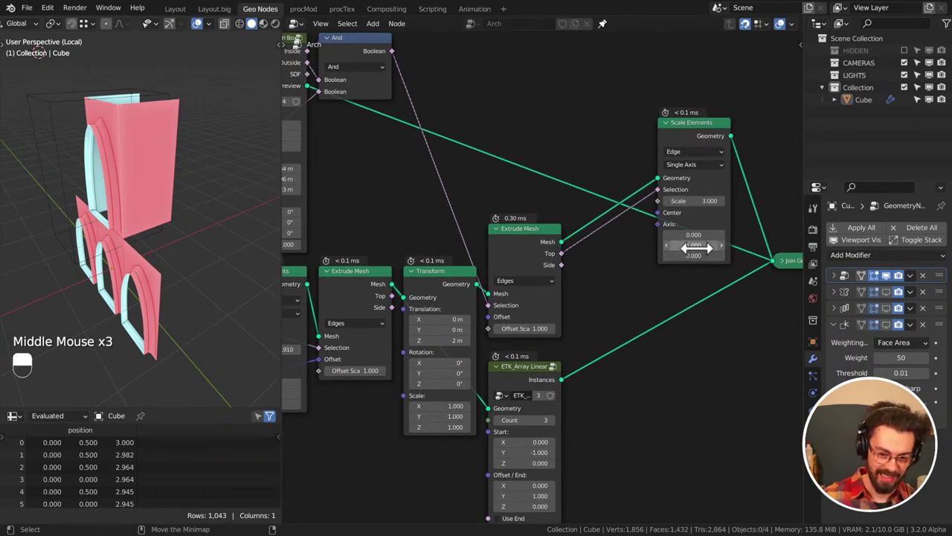
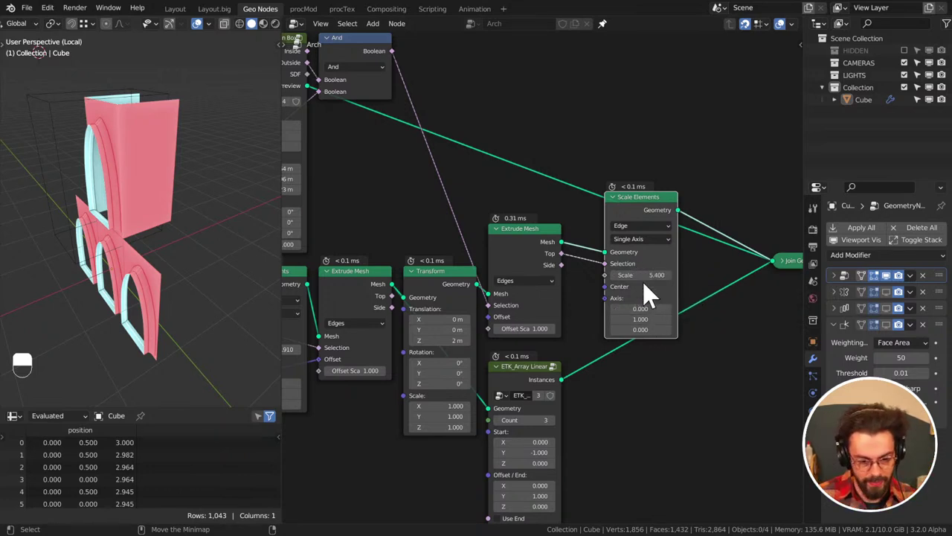
Dissolve the Scale Elements node so Extrude Mesh feeds Join Geometry directly, and view the arch from the side
click(644, 217)
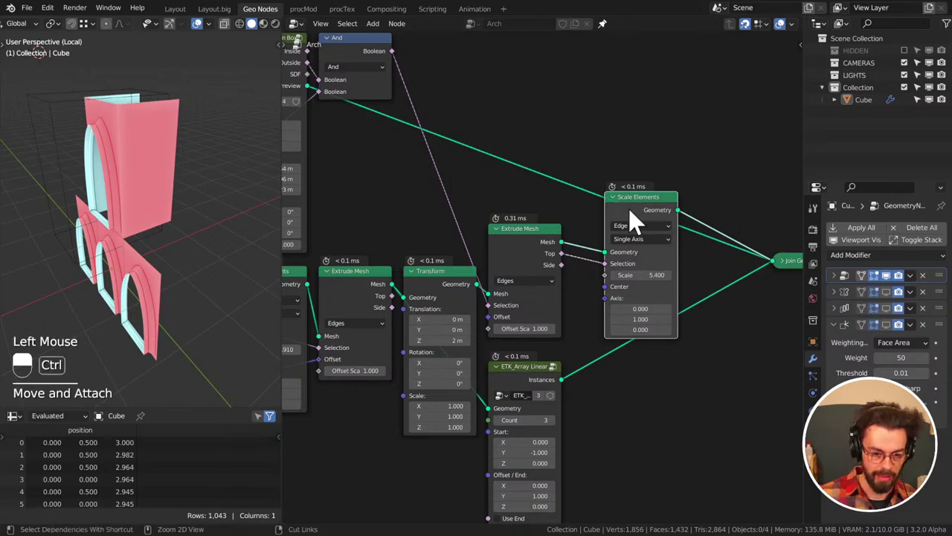
key(ctrl+x)
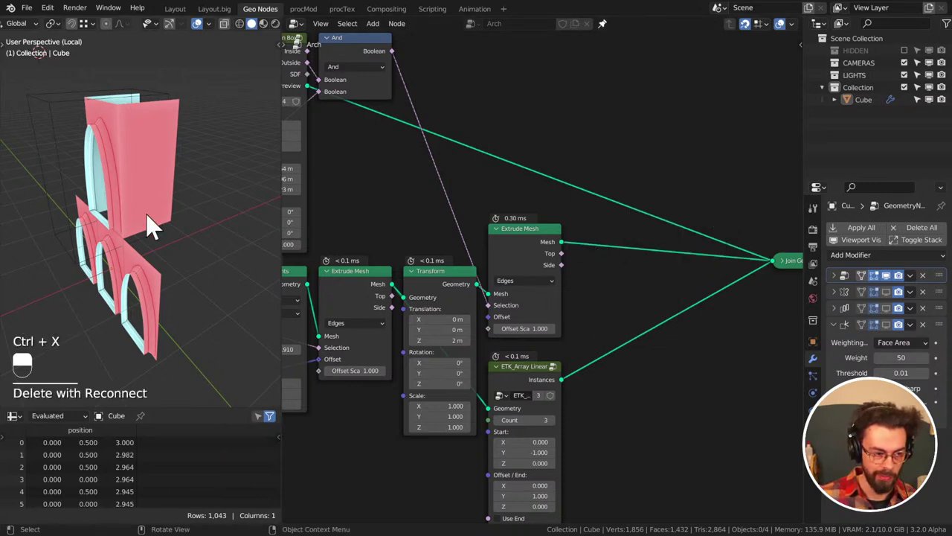
key(KP_1)
key(KP_3)
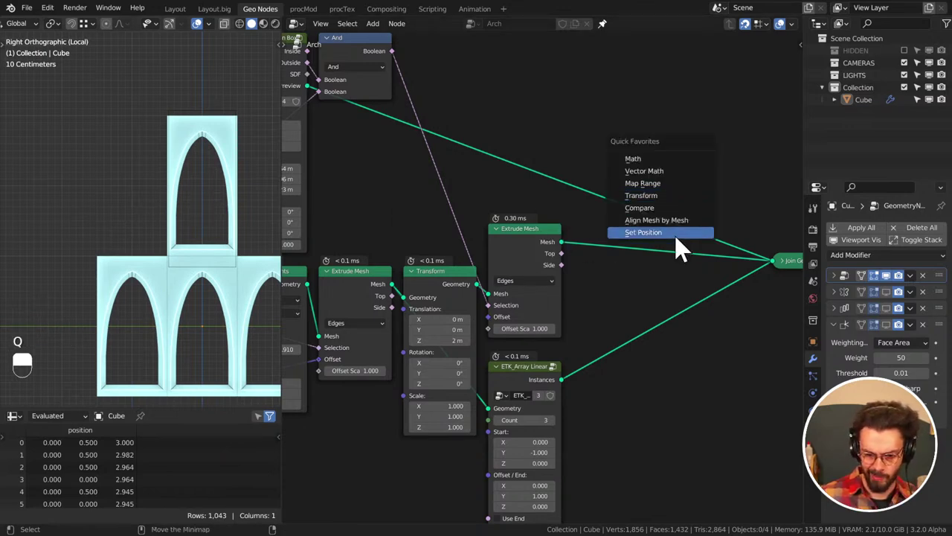
Insert a Set Position node from Quick Favorites between the new Extrude Mesh and Join Geometry
key(q)
click(597, 252)
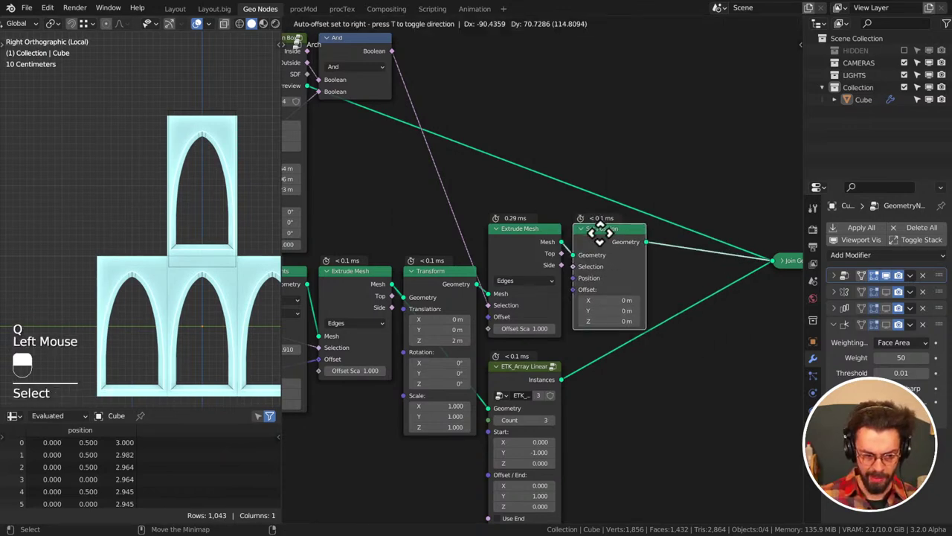
middle_click(207, 174)
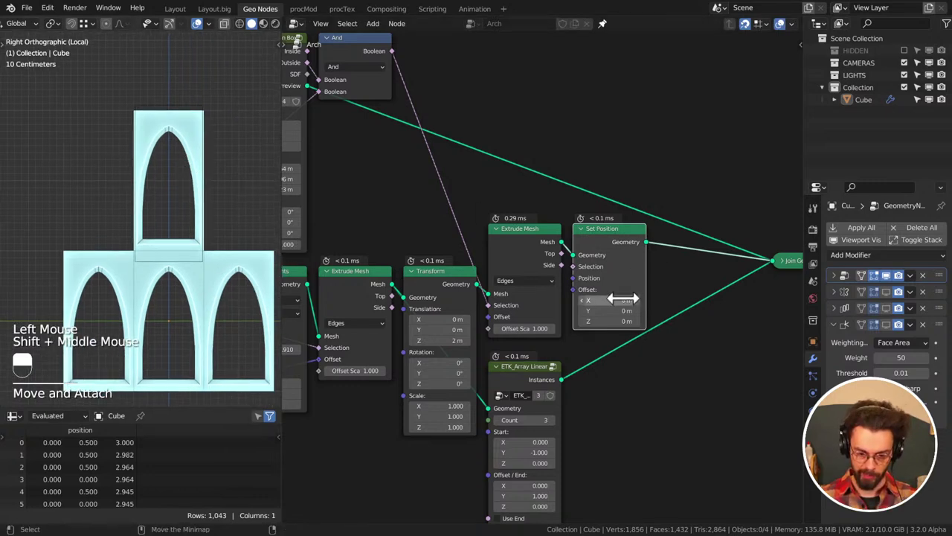
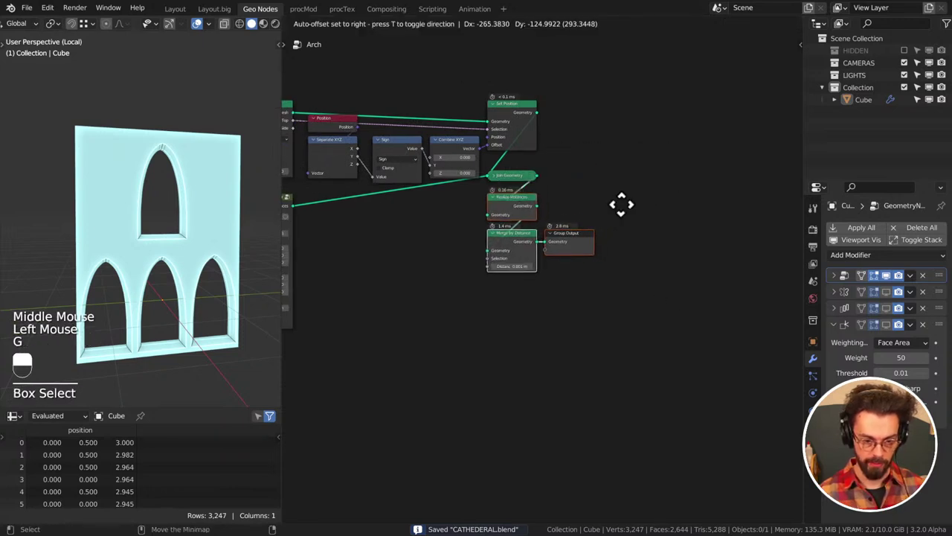
Connect the Arch frame's output back toward the main tree, save, and zoom out the node editor
click(81, 355)
drag(629, 213, 82, 355)
key(ctrl+s)
scroll(down, 3)
scroll(down, 3)
drag(81, 355, 631, 223)
middle_click(82, 356)
middle_click(176, 243)
scroll(down, 3)
Navigate to the main join frames, wire the arch into the join hub and reposition the node
middle_click(430, 281)
scroll(down, 3)
middle_click(417, 254)
middle_click(587, 232)
drag(420, 275, 598, 215)
middle_click(673, 197)
key(g)
drag(635, 247, 329, 256)
click(328, 257)
key(g)
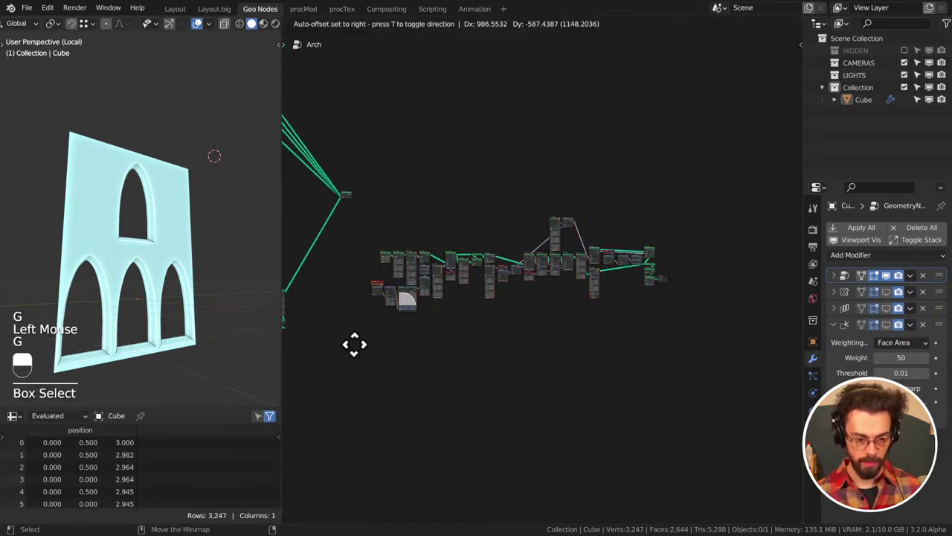
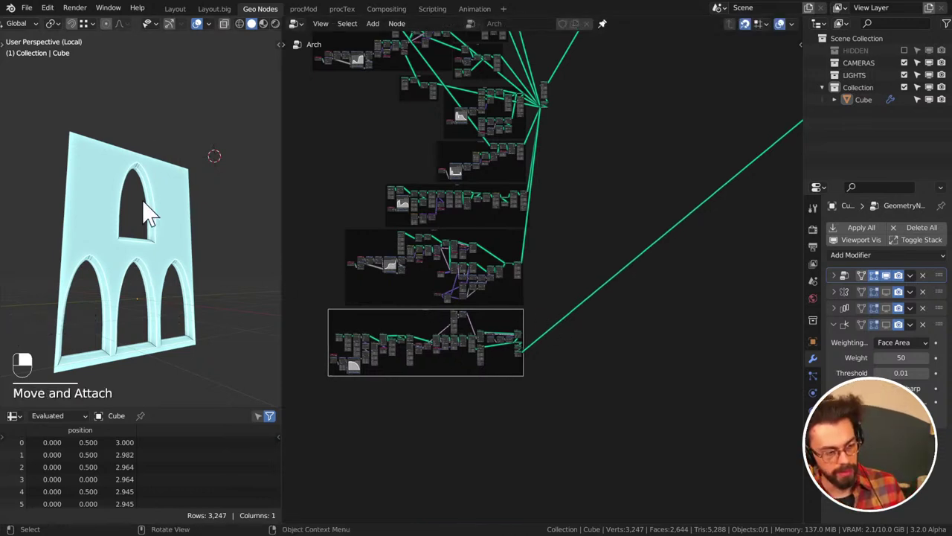
View the restored full cathedral in Right Ortho and pan around the node network to check it
key(KP_1)
key(KP_3)
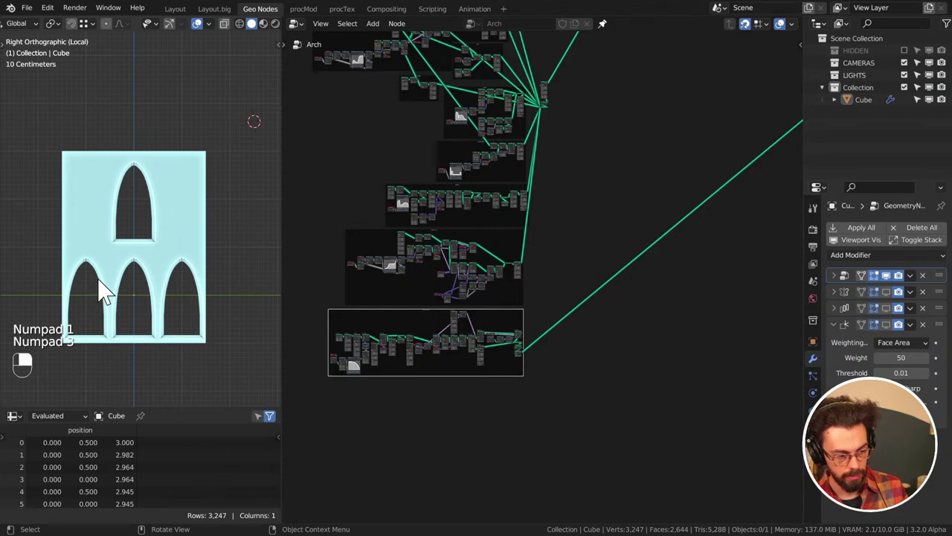
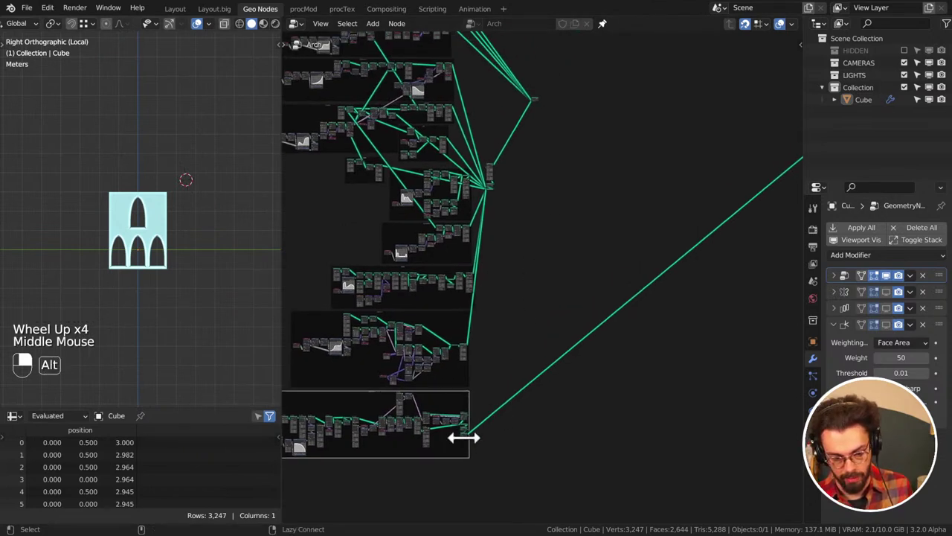
drag(573, 163, 532, 175)
middle_click(602, 262)
scroll(up, 3)
middle_click(527, 271)
scroll(up, 3)
middle_click(531, 176)
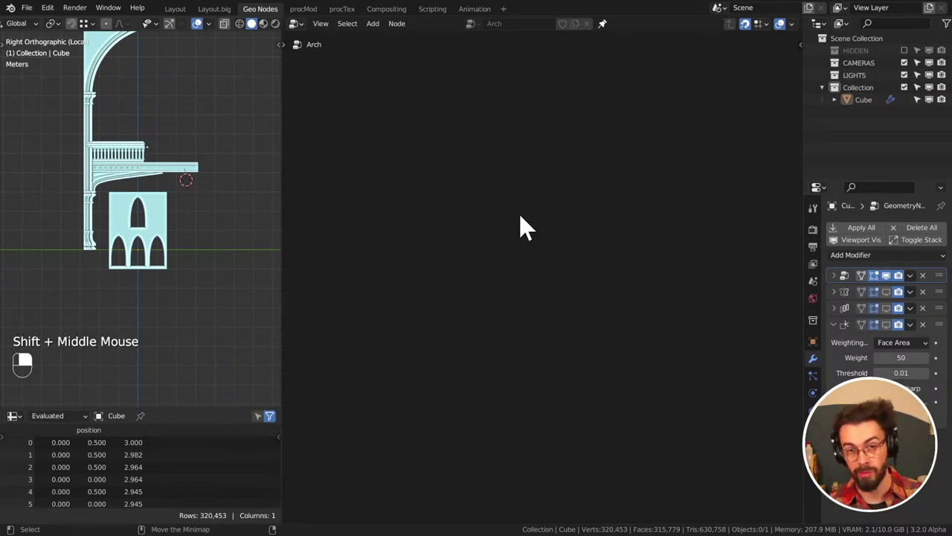
middle_click(368, 294)
middle_click(509, 274)
scroll(down, 3)
middle_click(514, 247)
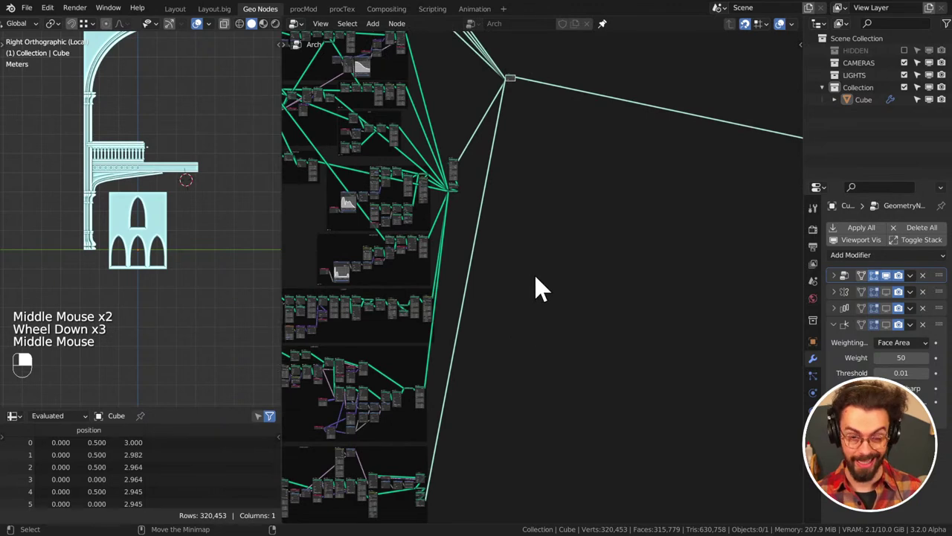
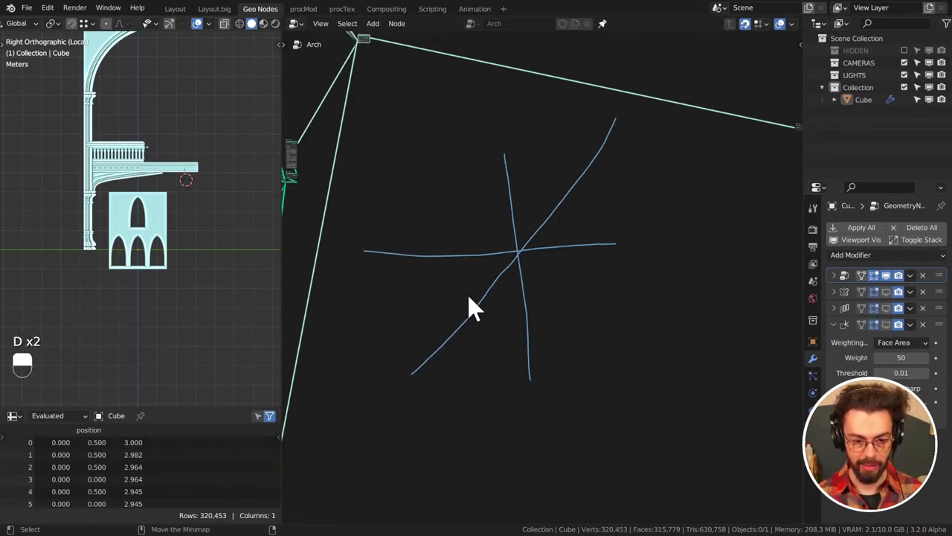
Erase parts of the sketched annotation strokes in the node editor and draw one more curved line
key(d)
key(d)
key(d)
right_click(485, 320)
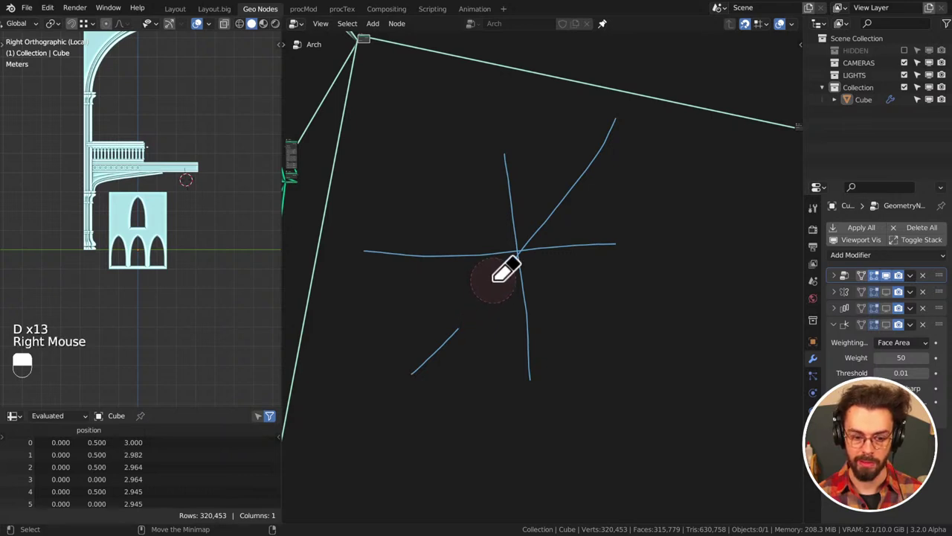
key(d)
key(d)
key(d)
key(d)
key(d)
click(529, 258)
key(d)
key(d)
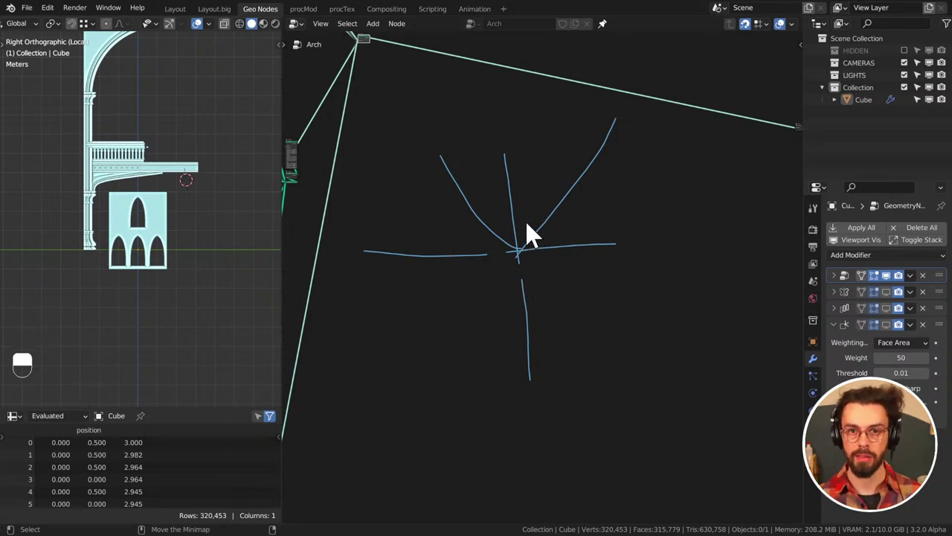
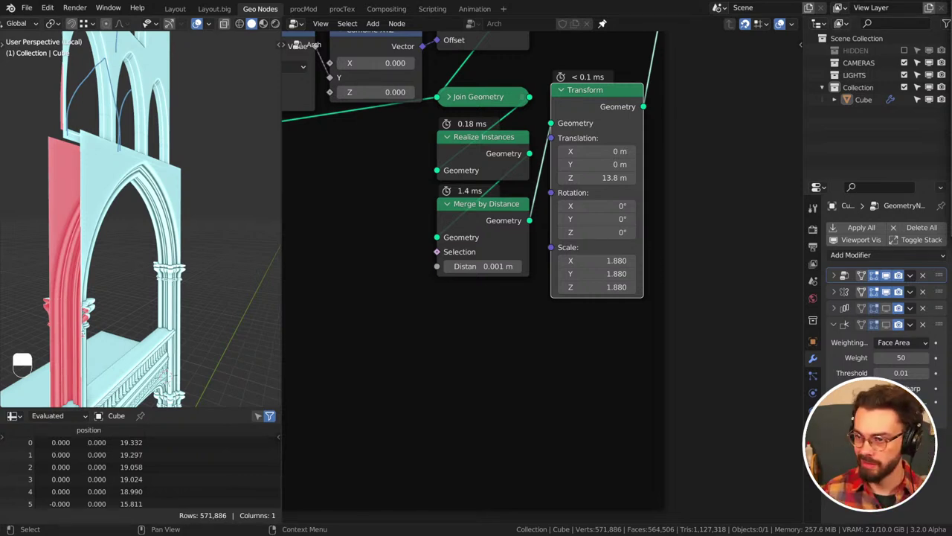
View the arch section from the front and set the Transform's Translation X to 0.5 m
middle_click(427, 203)
scroll(up, 3)
key(KP_1)
middle_click(172, 193)
scroll(up, 3)
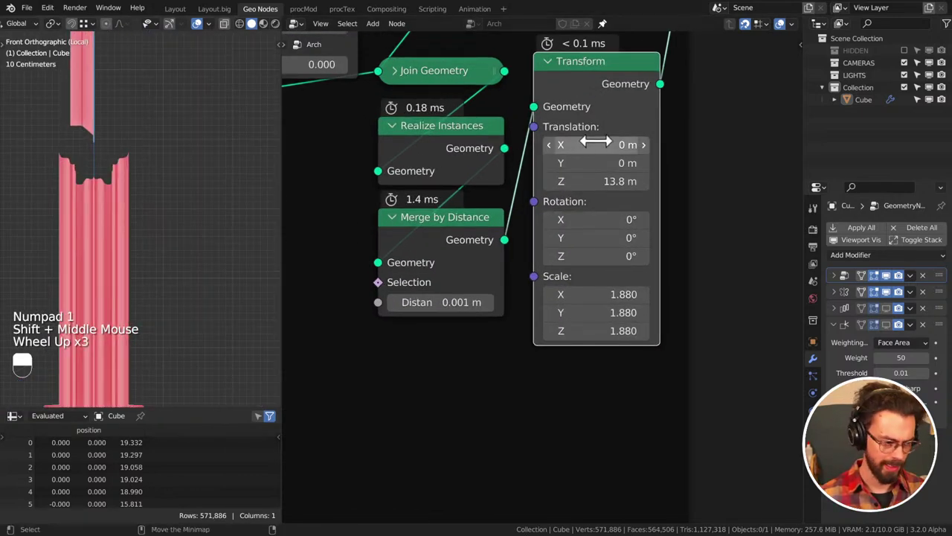
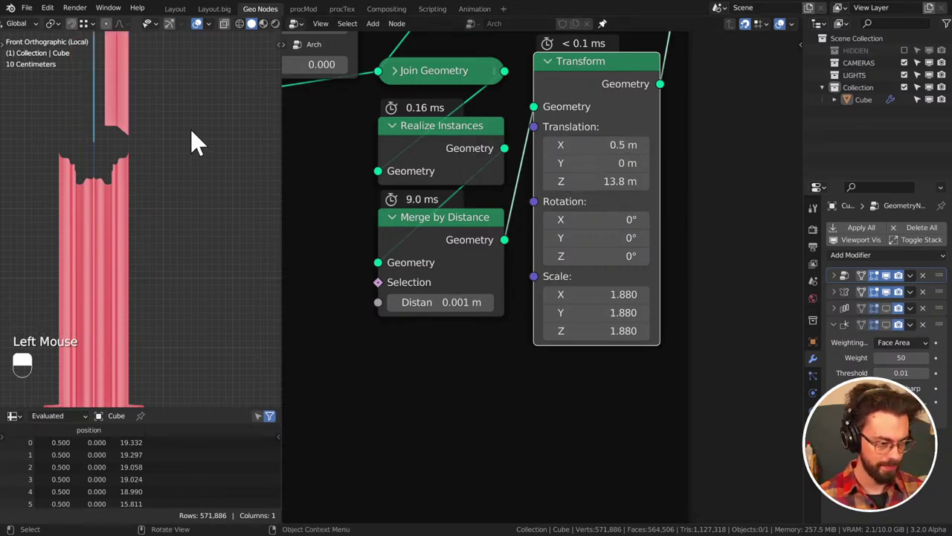
drag(126, 151, 256, 173)
scroll(down, 3)
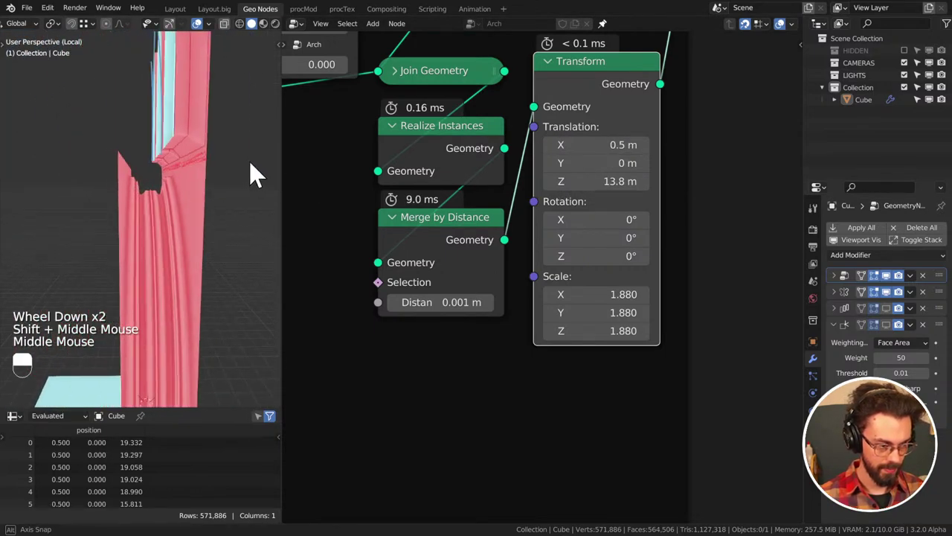
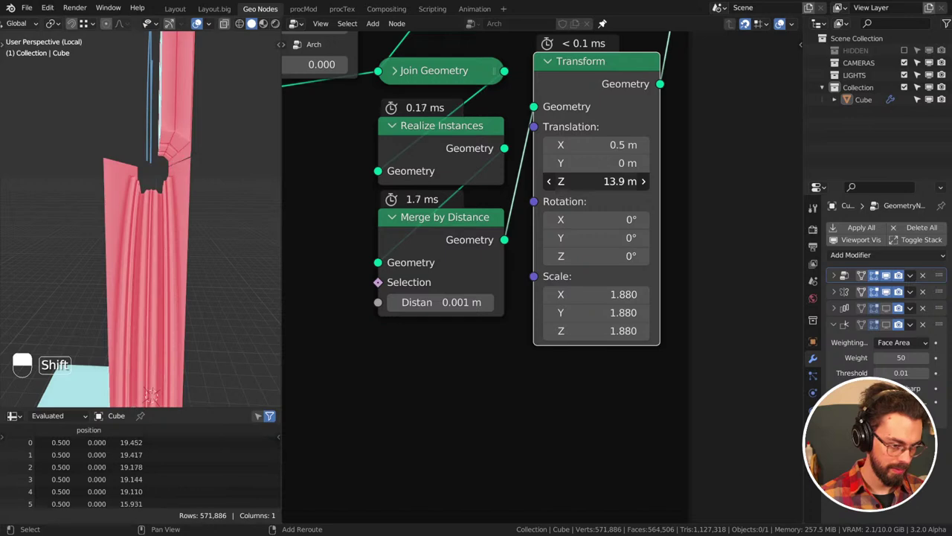
Retune the arch section's height to Z 13.9 m with vertical scale 1.88
drag(137, 189, 70, 189)
scroll(down, 3)
drag(134, 185, 146, 186)
middle_click(202, 204)
middle_click(201, 193)
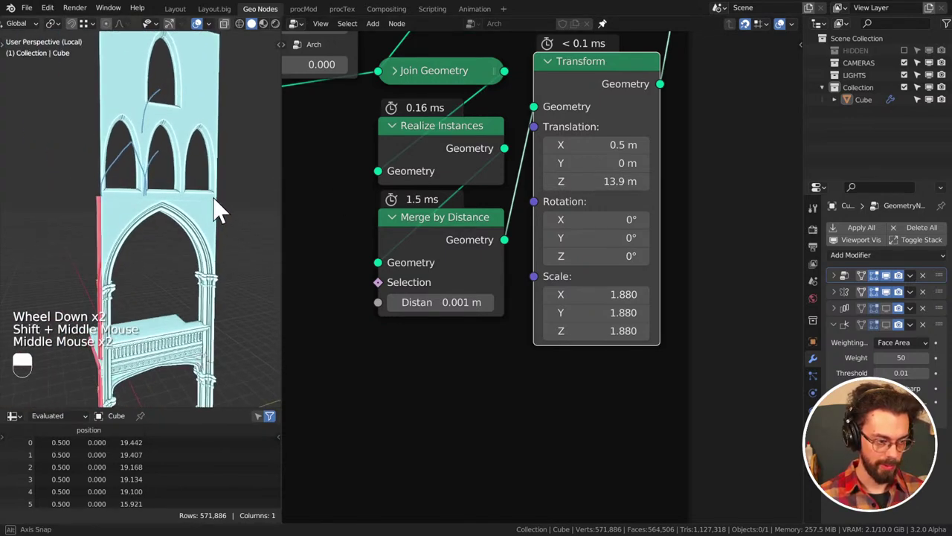
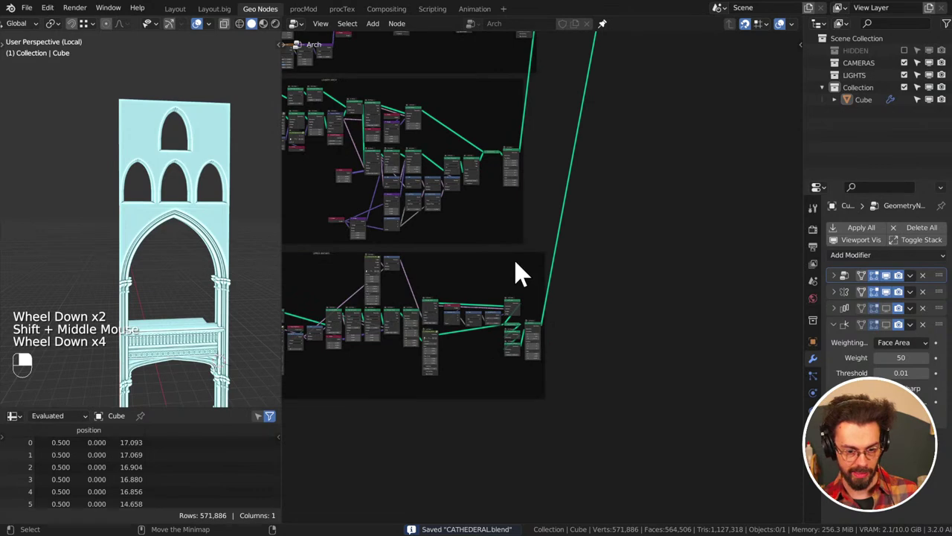
Sketch a guide stroke over the arch, remove it again and save CATHEDERAL.blend
click(526, 266)
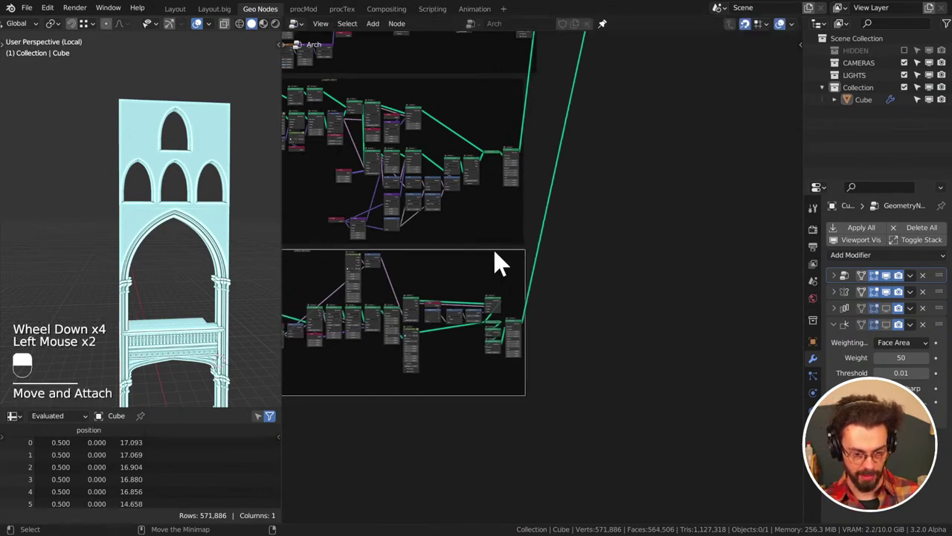
drag(582, 263, 221, 399)
key(ctrl+s)
key(d)
key(d)
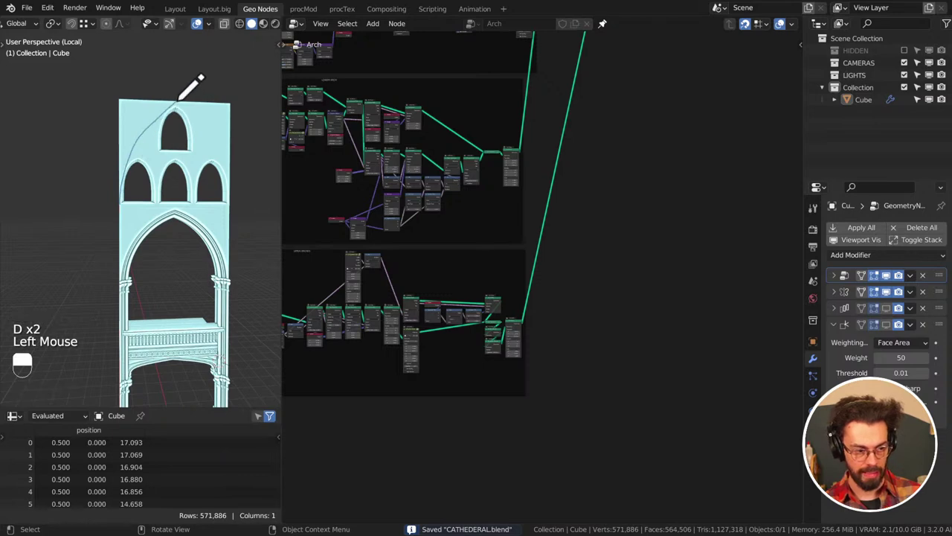
key(d)
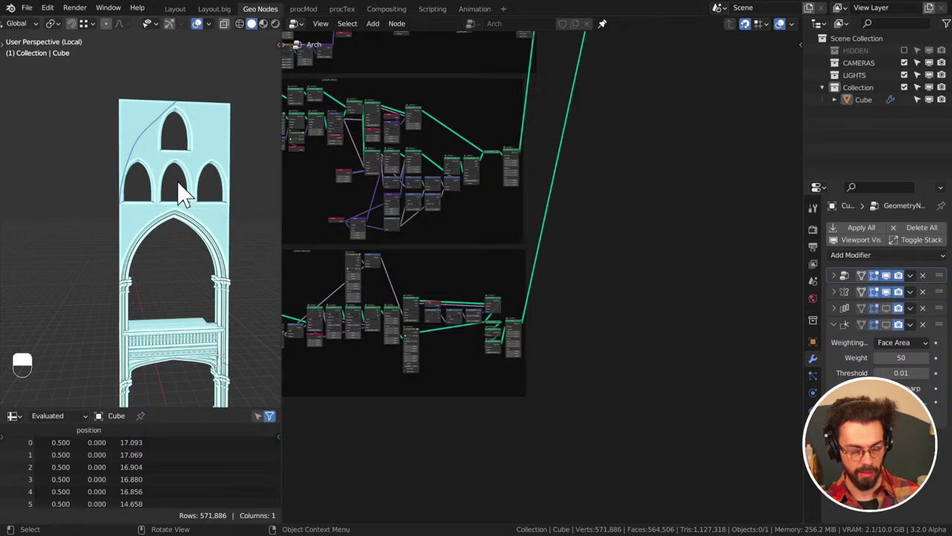
key(d)
right_click(222, 398)
key(ctrl+s)
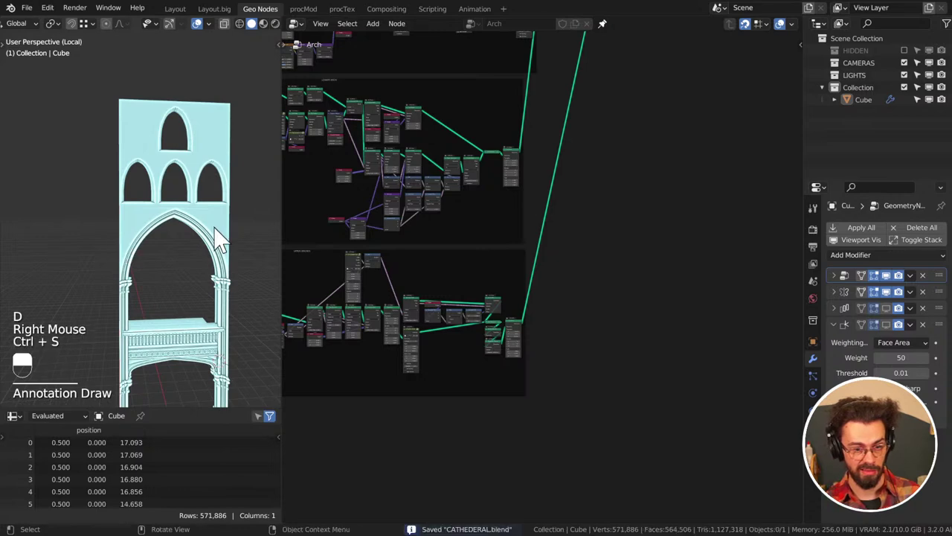
Pan the Arch node tree and follow the long links toward their reroute end point
scroll(down, 3)
middle_click(222, 398)
middle_click(221, 398)
scroll(down, 3)
middle_click(221, 398)
click(221, 398)
key(g)
drag(221, 398, 121, 309)
Pan around the reroute area of the node tree to make room for a new node
middle_click(222, 398)
scroll(up, 3)
key(shift+a)
middle_click(85, 234)
middle_click(151, 237)
middle_click(160, 214)
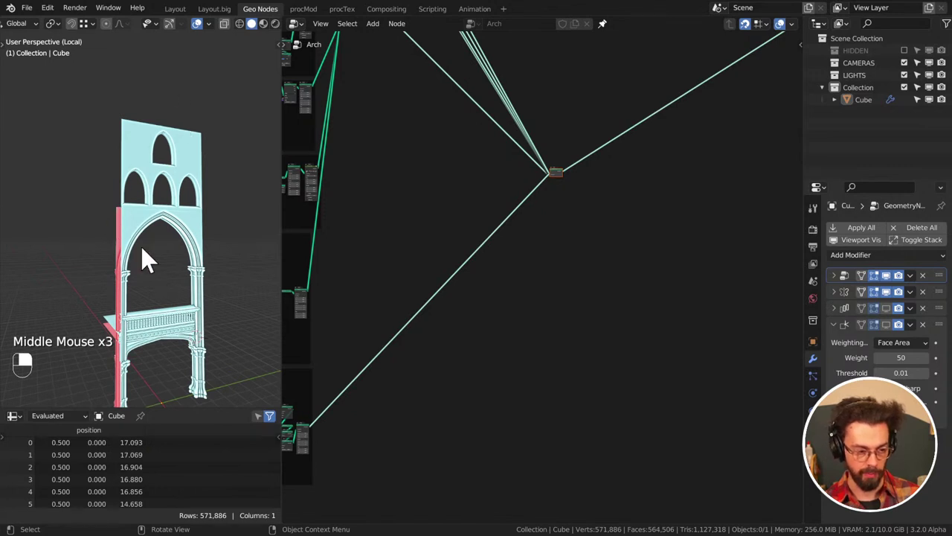
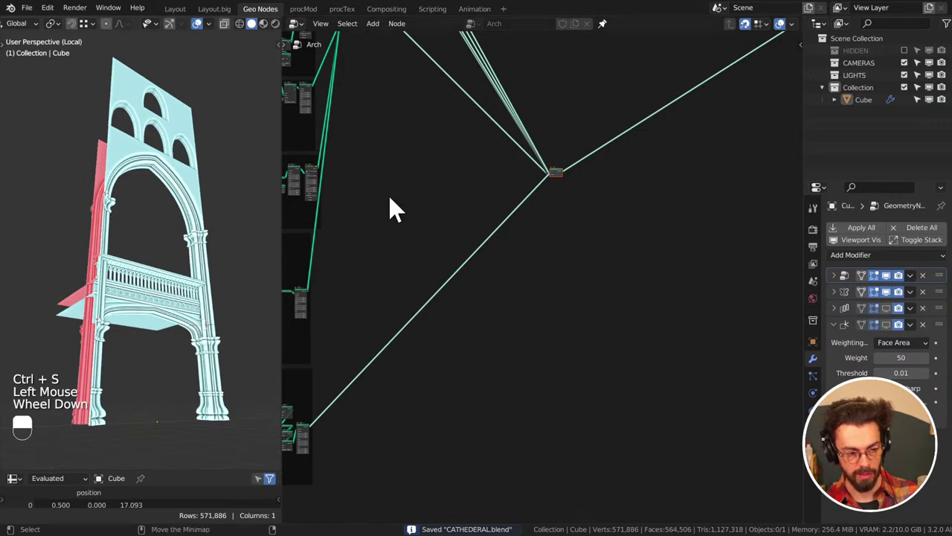
Add a new node with Shift+A and place it beside the Arch tree's reroute point
middle_click(575, 181)
key(shift+a)
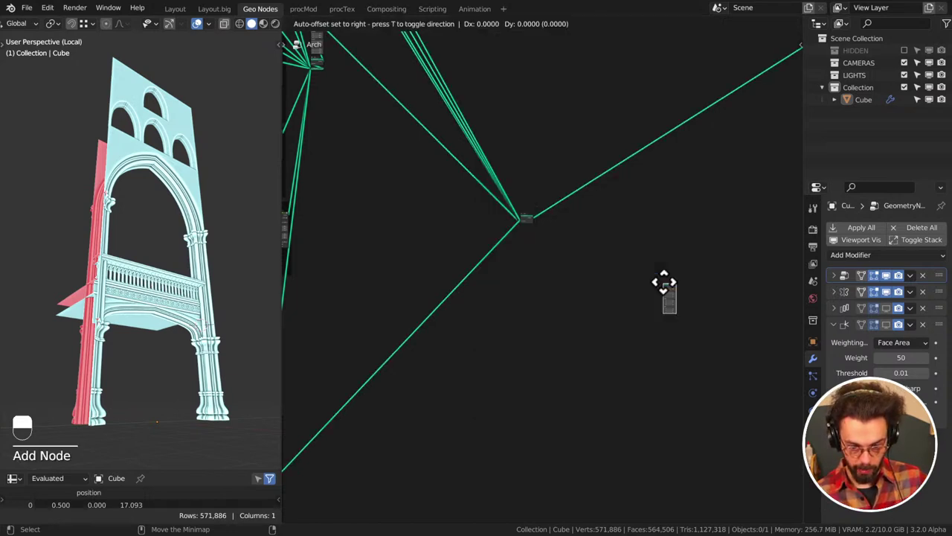
drag(647, 234, 611, 253)
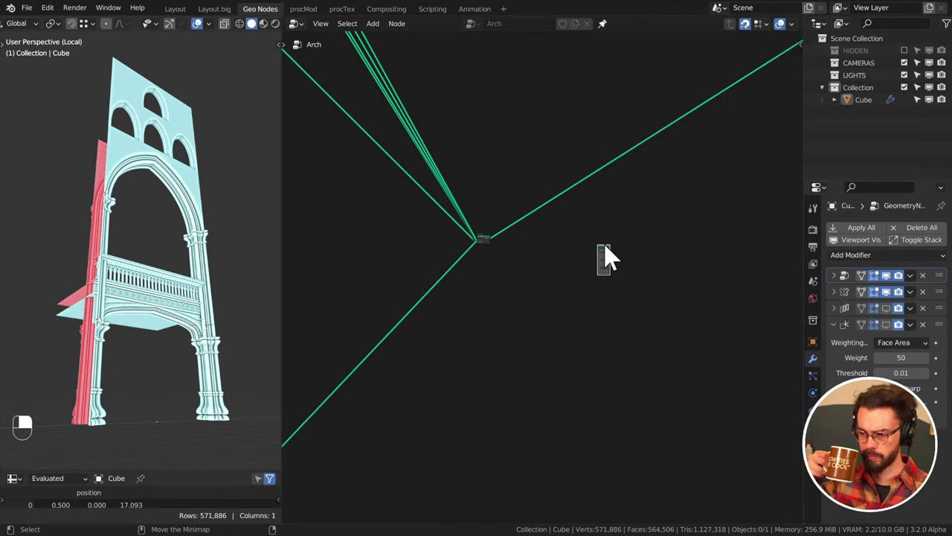
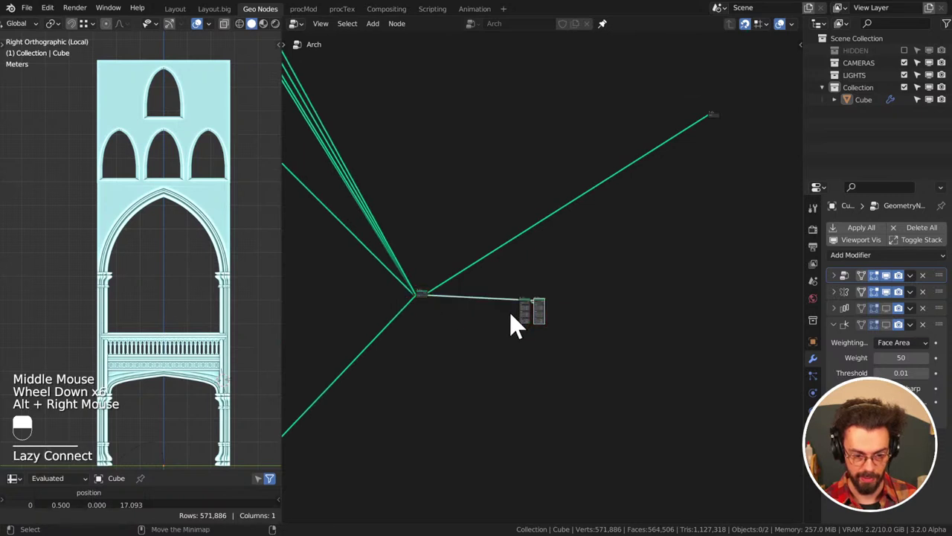
Frame the new Quadratic Bezier and Transform nodes in the node editor
click(536, 313)
key(g)
drag(475, 382, 576, 241)
scroll(up, 3)
scroll(up, 3)
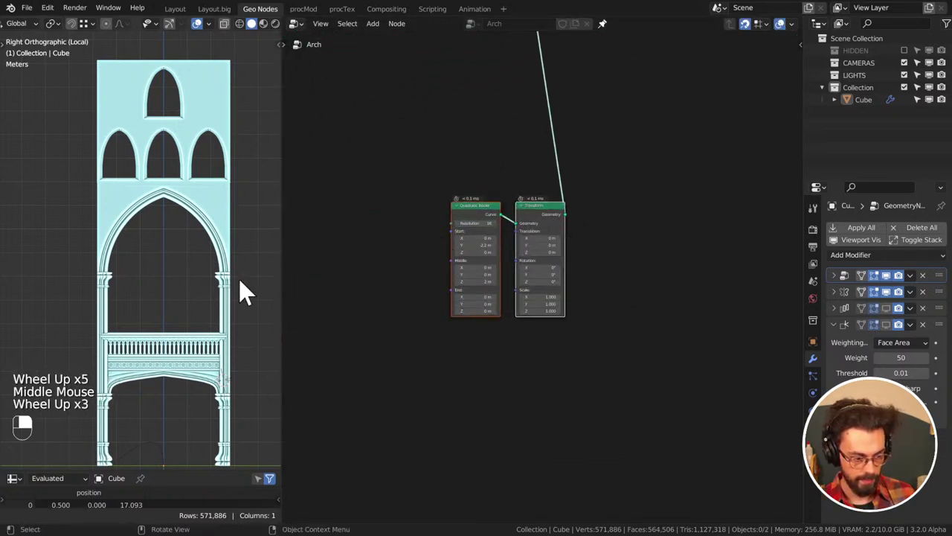
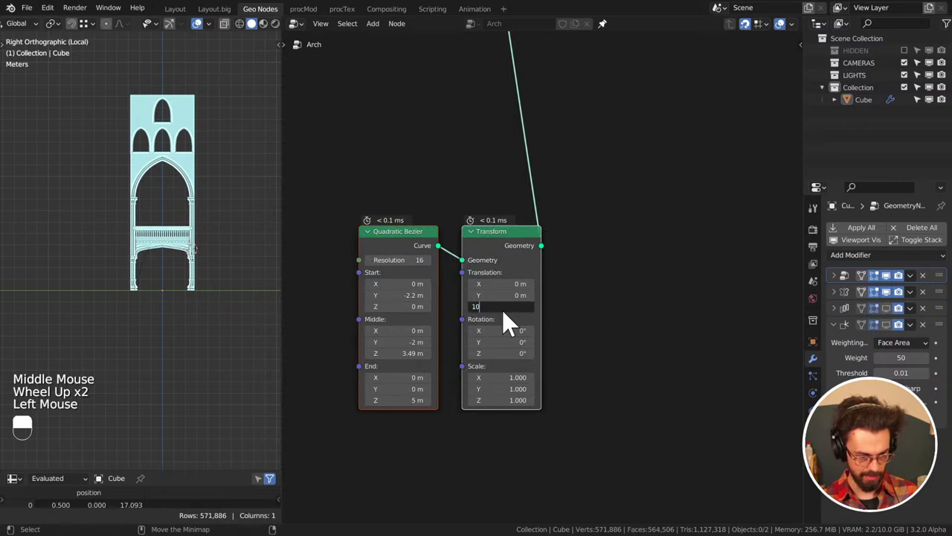
Confirm the Transform's 10 m upward offset and reframe the 3D view of the arch
key(z)
middle_click(178, 188)
scroll(up, 3)
key(z)
middle_click(216, 218)
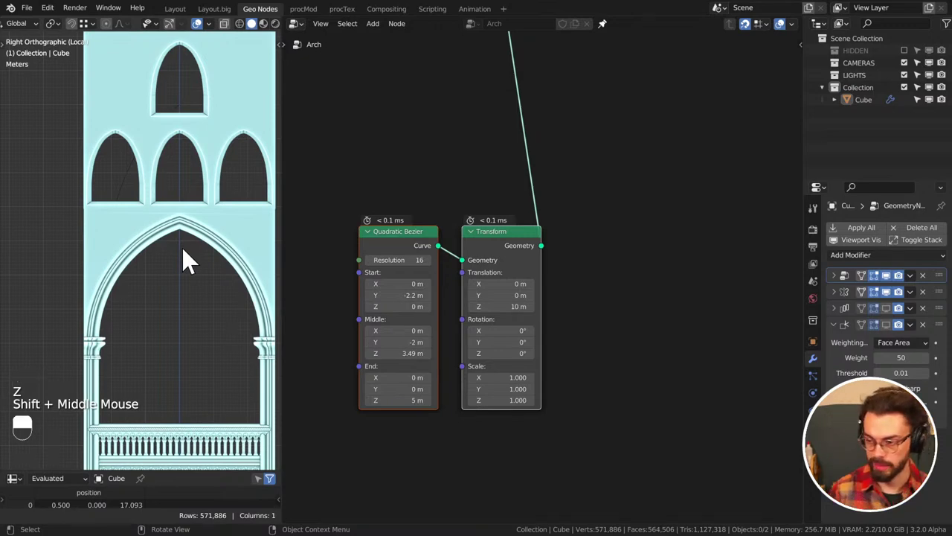
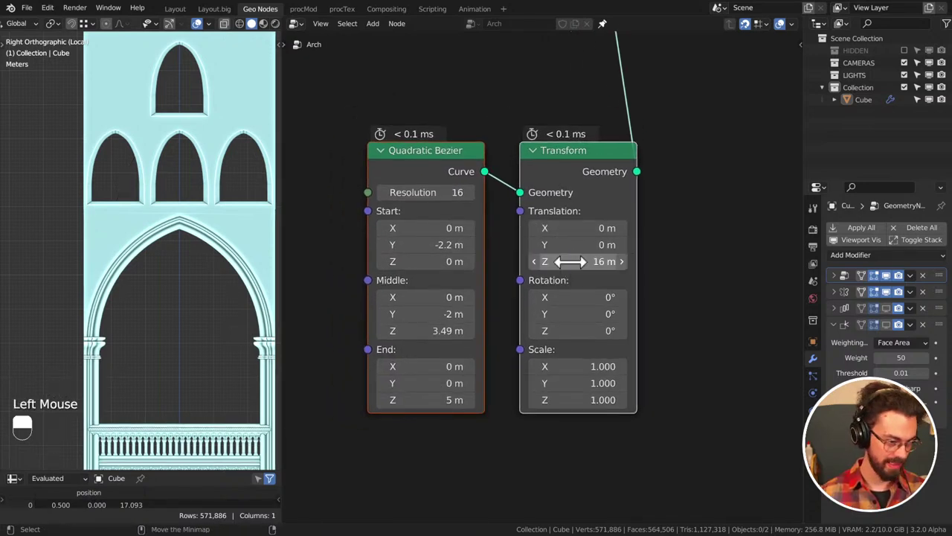
Reframe the 3D view of the arch to check the repositioned curve
scroll(down, 3)
middle_click(195, 231)
scroll(up, 3)
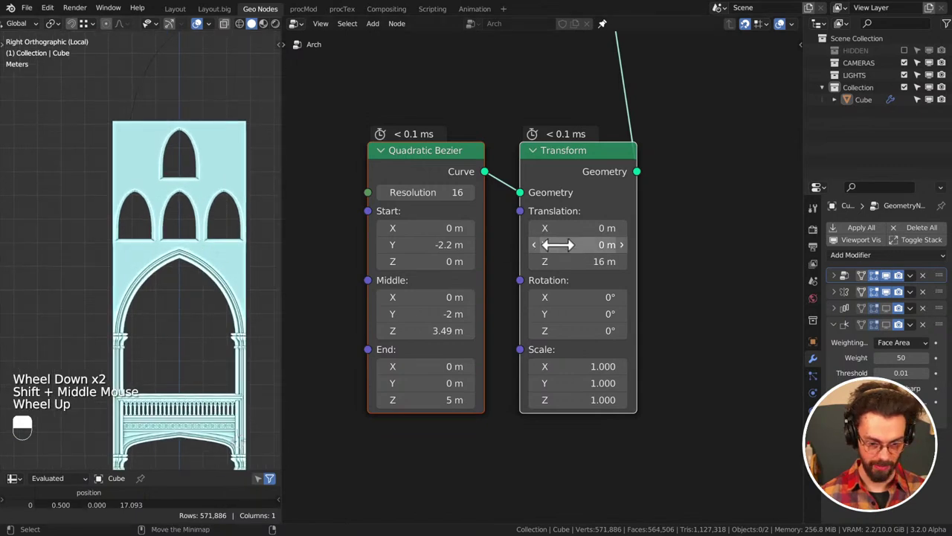
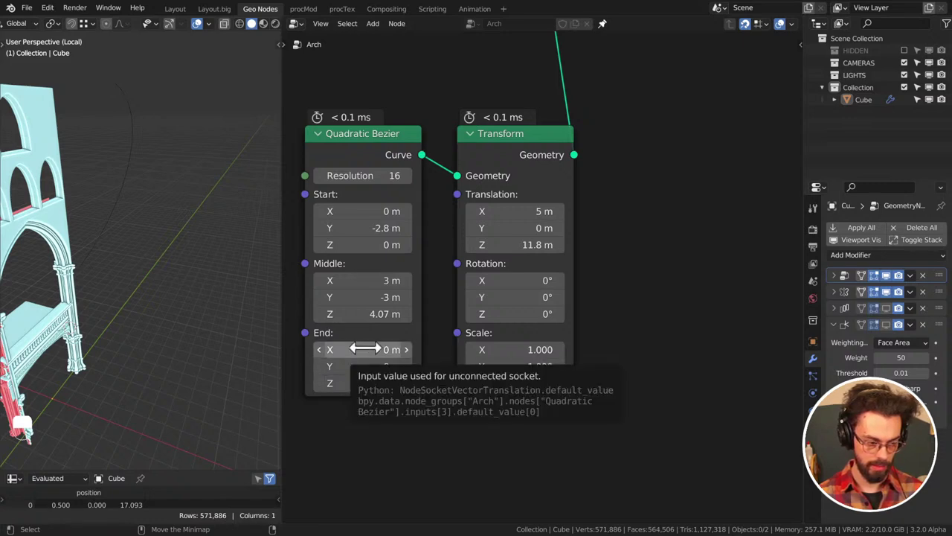
View the curve from directly above (numpad 7) and orbit around it
middle_click(200, 248)
middle_click(205, 249)
key(KP_7)
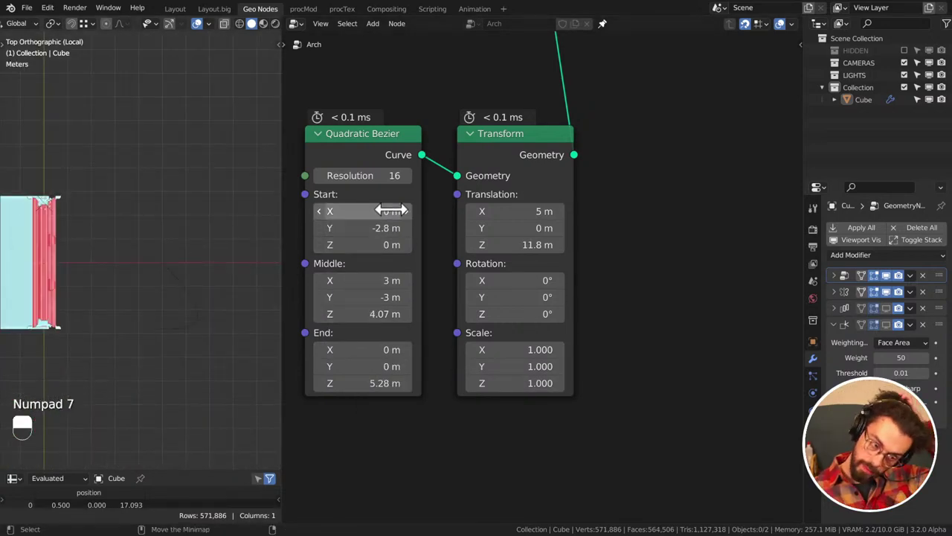
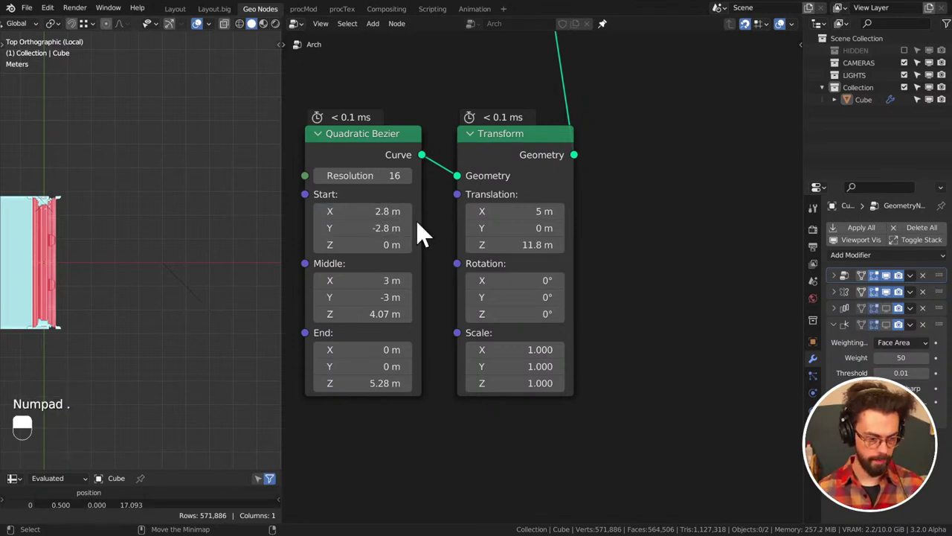
middle_click(222, 309)
middle_click(214, 242)
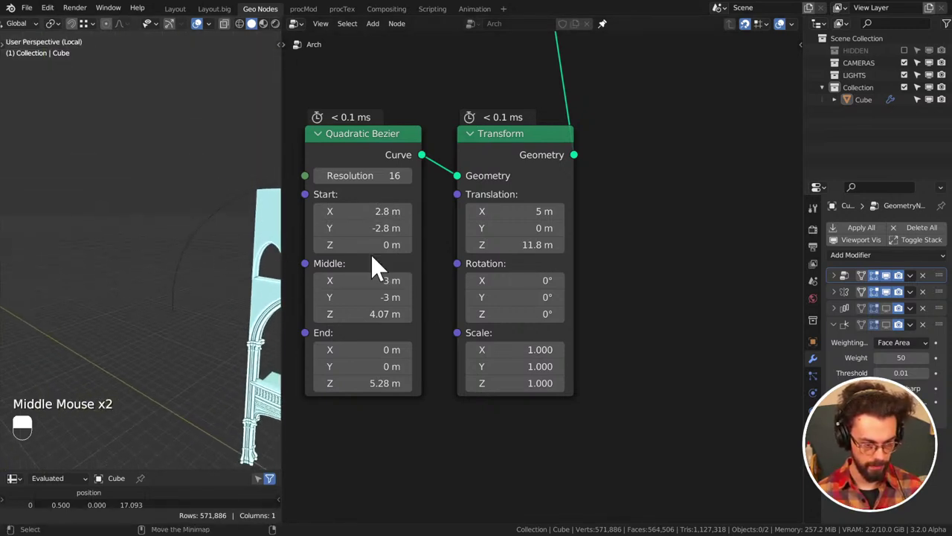
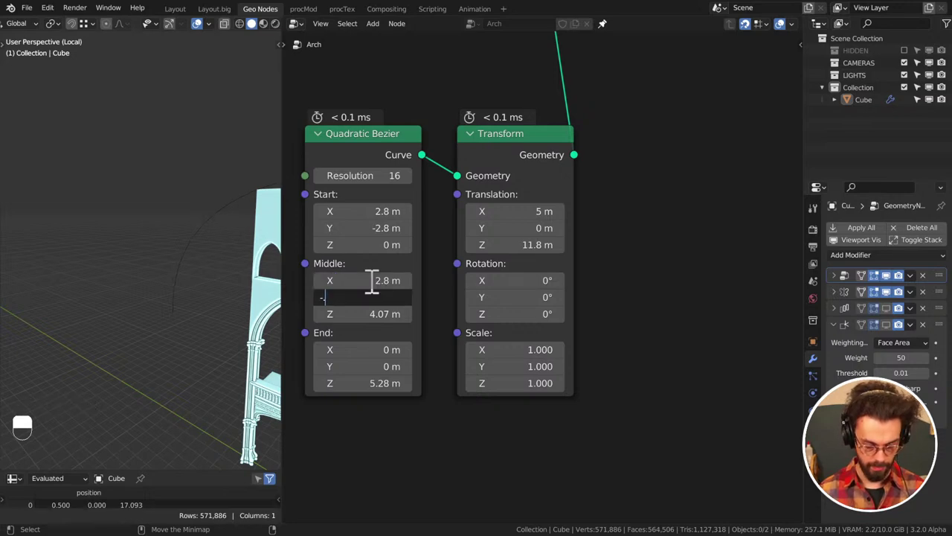
Save the project with the middle point at Y −2.8 m and orbit around the curve
middle_click(138, 223)
key(ctrl+s)
drag(224, 237, 207, 244)
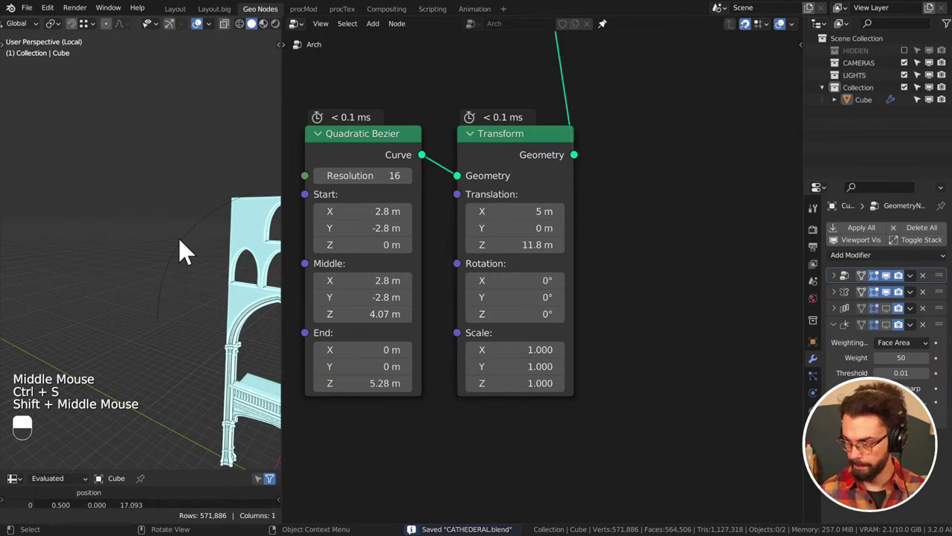
drag(190, 254, 189, 247)
drag(154, 235, 249, 264)
drag(254, 281, 210, 299)
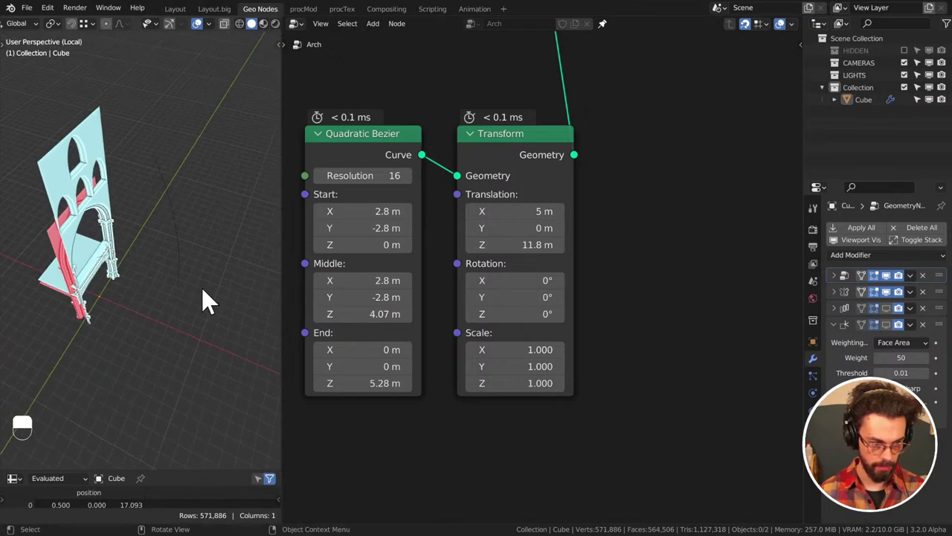
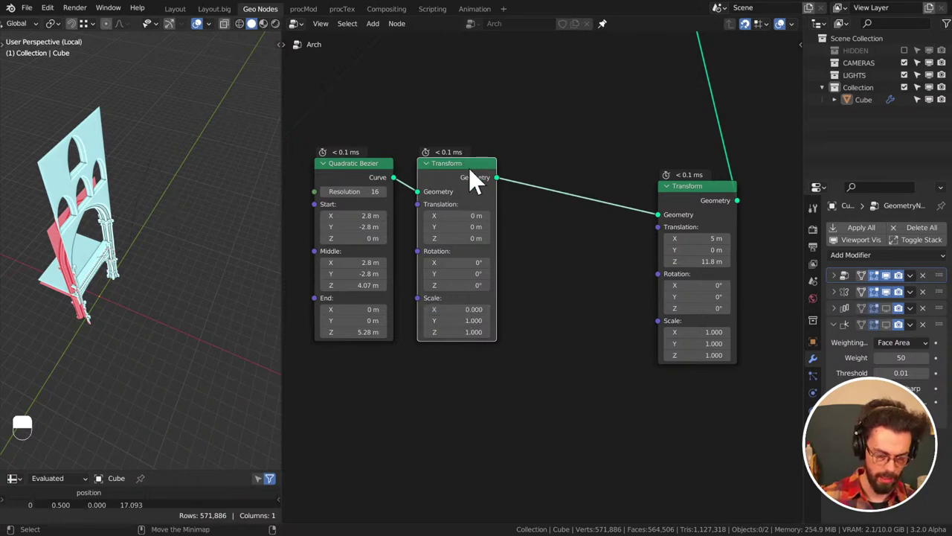
Place the zero-X-scale Transform after the curve and duplicate it for a zero-Y copy
right_click(376, 180)
middle_click(563, 132)
click(444, 213)
drag(443, 211, 439, 239)
key(g)
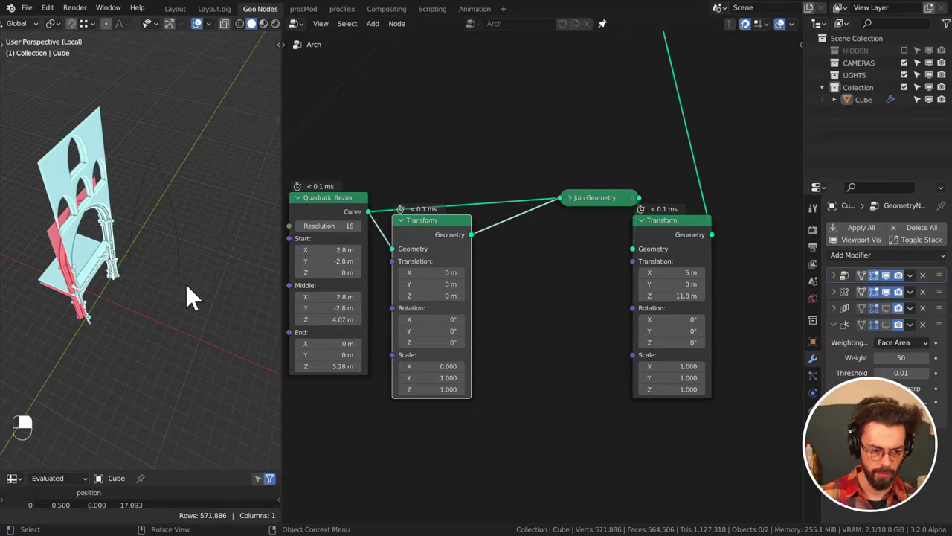
click(435, 248)
key(ctrl+shift+d)
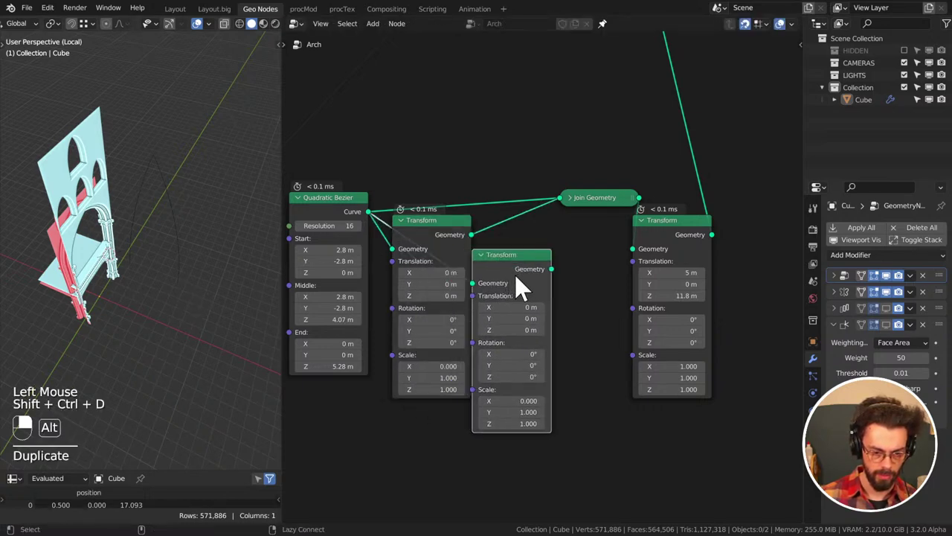
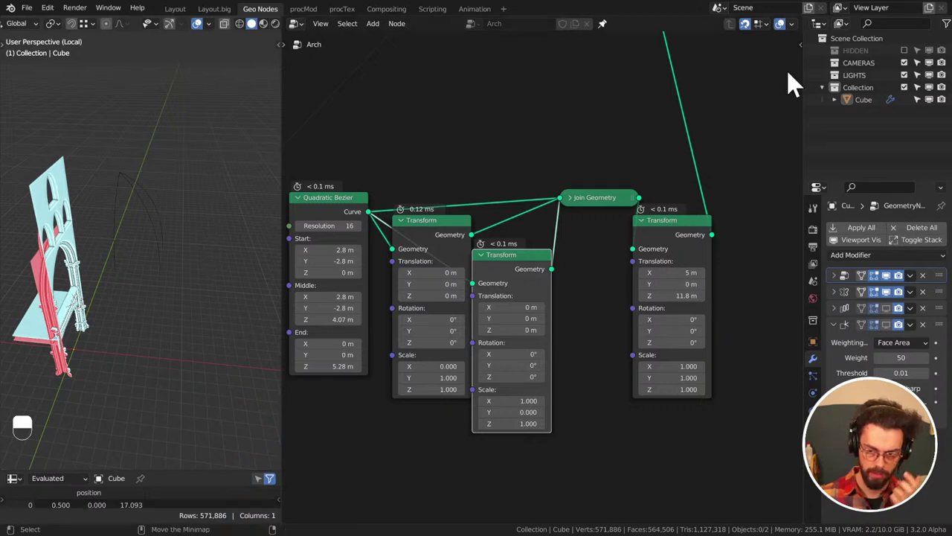
Wire the curve into the second Transform and both copies into Join Geometry, then save
click(917, 64)
drag(917, 64, 248, 196)
middle_click(174, 237)
drag(247, 195, 194, 254)
drag(194, 255, 470, 188)
click(909, 58)
middle_click(502, 244)
click(488, 168)
key(ctrl+s)
Arrange the joined nodes neatly before the final Transform and save CATHEDERAL.blend
middle_click(515, 213)
drag(485, 192, 470, 187)
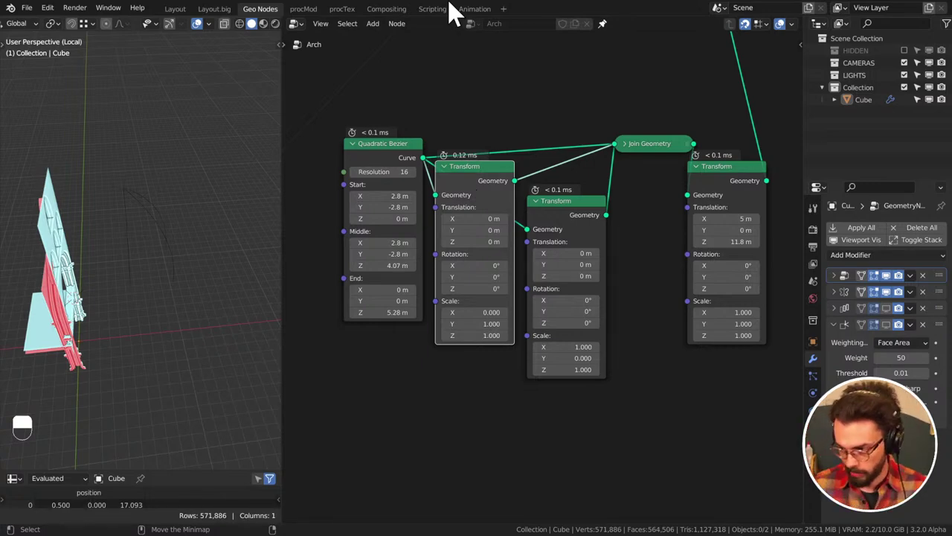
scroll(up, 3)
middle_click(532, 127)
click(523, 110)
key(ctrl+s)
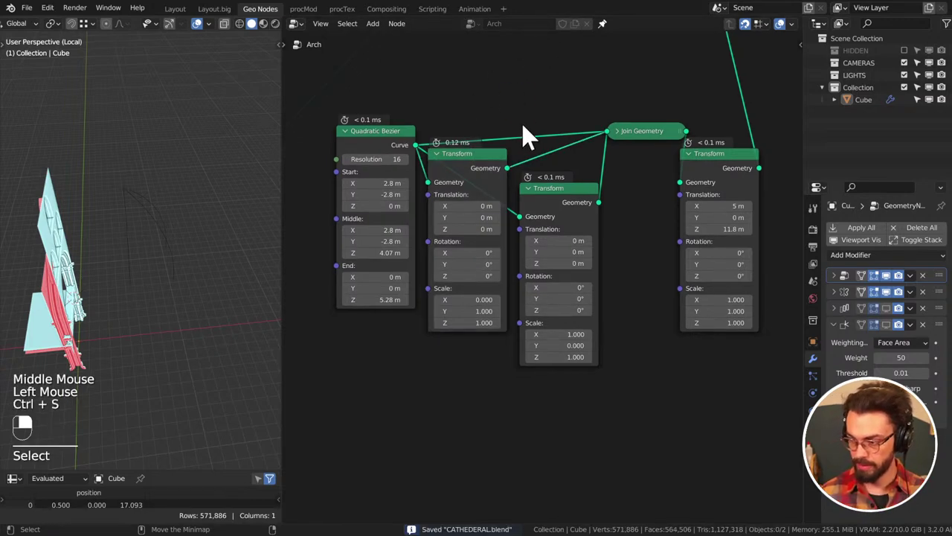
Orbit the 3D view to look along the row of arcade columns
middle_click(127, 202)
middle_click(66, 179)
scroll(up, 3)
drag(172, 262, 255, 123)
drag(200, 233, 214, 148)
scroll(up, 3)
drag(207, 165, 221, 185)
drag(215, 148, 183, 206)
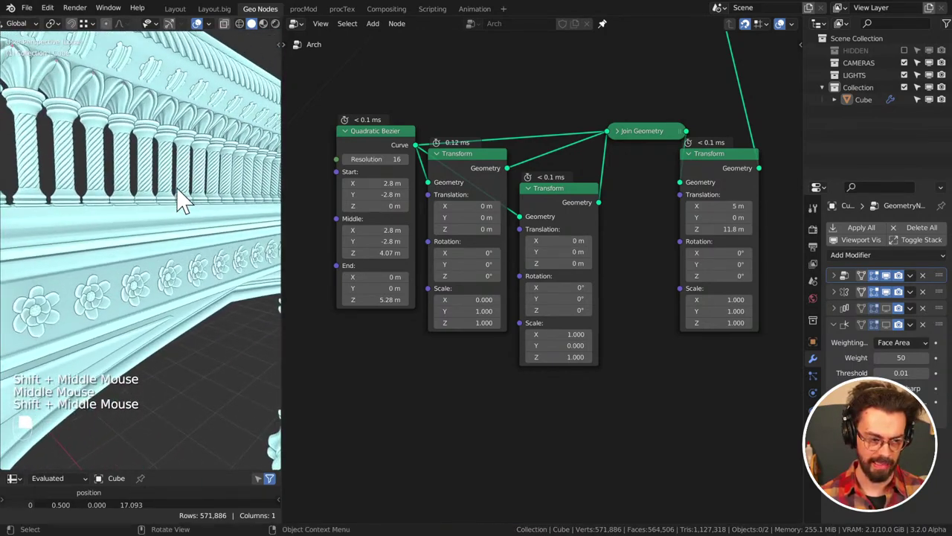
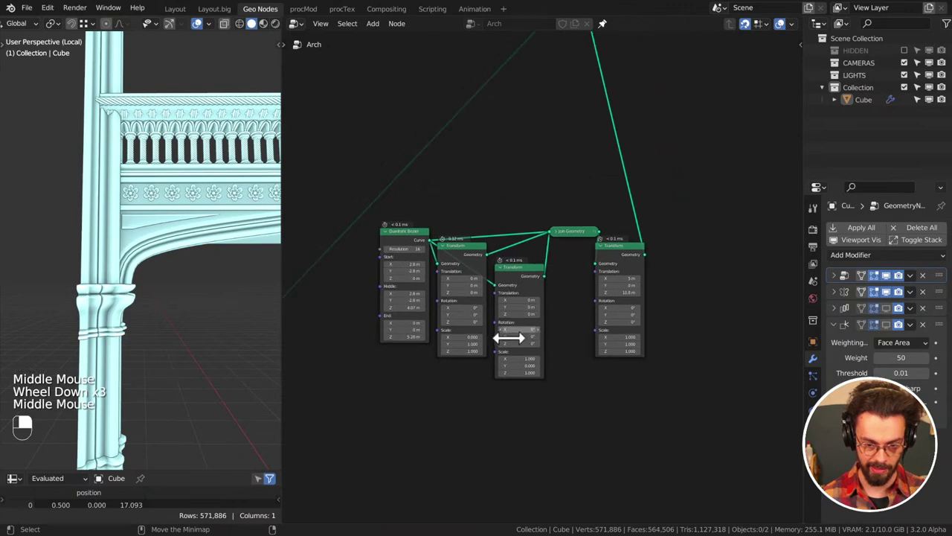
scroll(down, 3)
middle_click(172, 279)
middle_click(140, 328)
scroll(down, 3)
middle_click(149, 241)
drag(626, 282, 181, 289)
scroll(up, 3)
scroll(down, 3)
scroll(down, 3)
key(d)
click(193, 331)
key(d)
key(d)
key(d)
key(d)
click(196, 333)
key(d)
key(d)
click(192, 327)
key(d)
key(d)
key(ctrl+z)
key(d)
click(138, 311)
key(d)
key(d)
key(d)
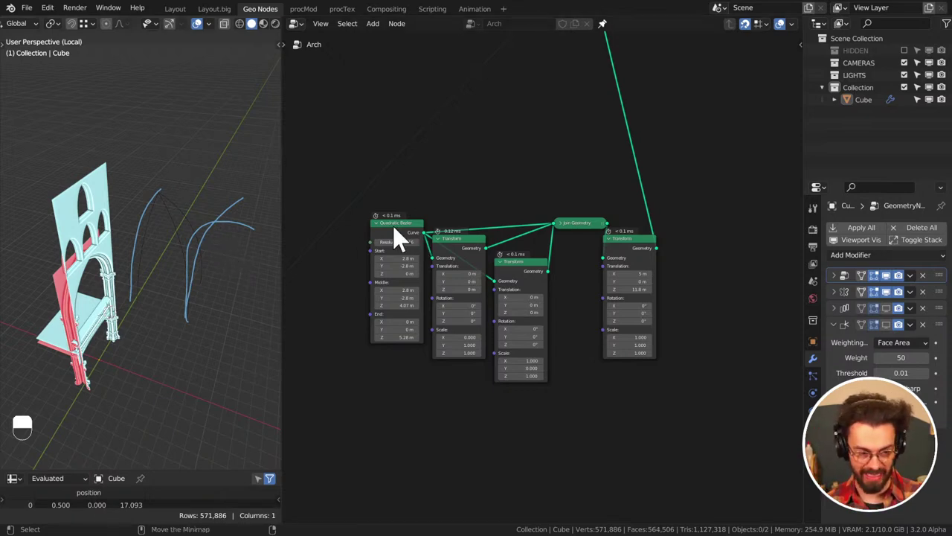
Mute the links from both transformed copies into Join Geometry
scroll(up, 3)
middle_click(463, 345)
middle_click(445, 251)
scroll(up, 3)
scroll(up, 3)
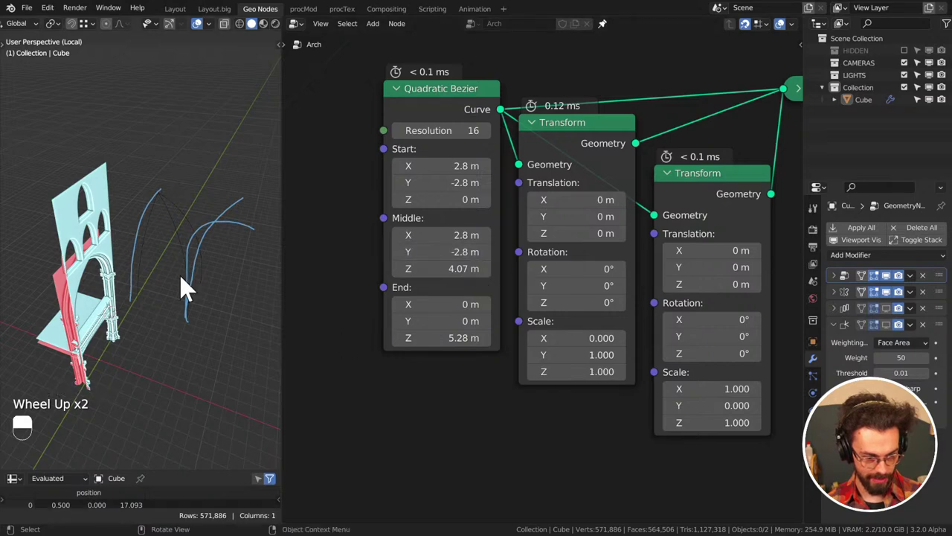
middle_click(719, 107)
right_click(542, 204)
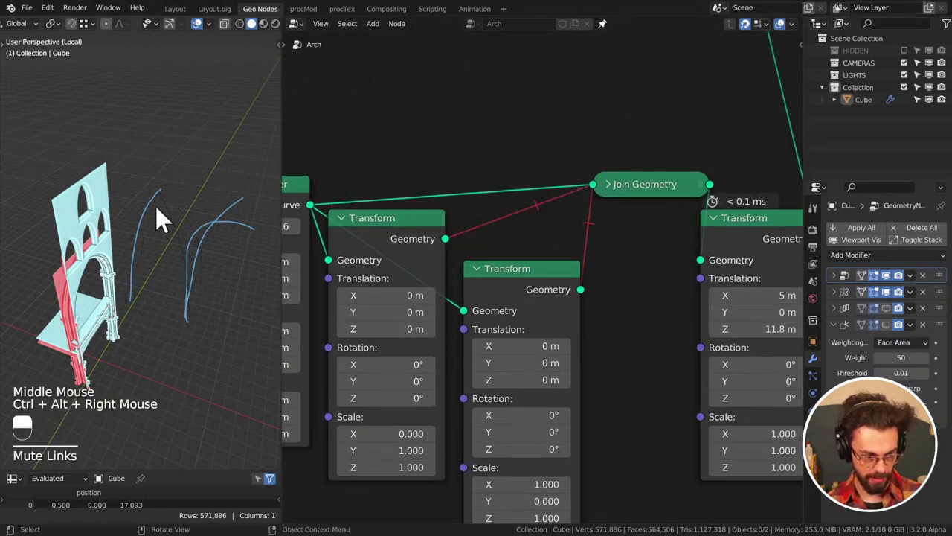
middle_click(336, 257)
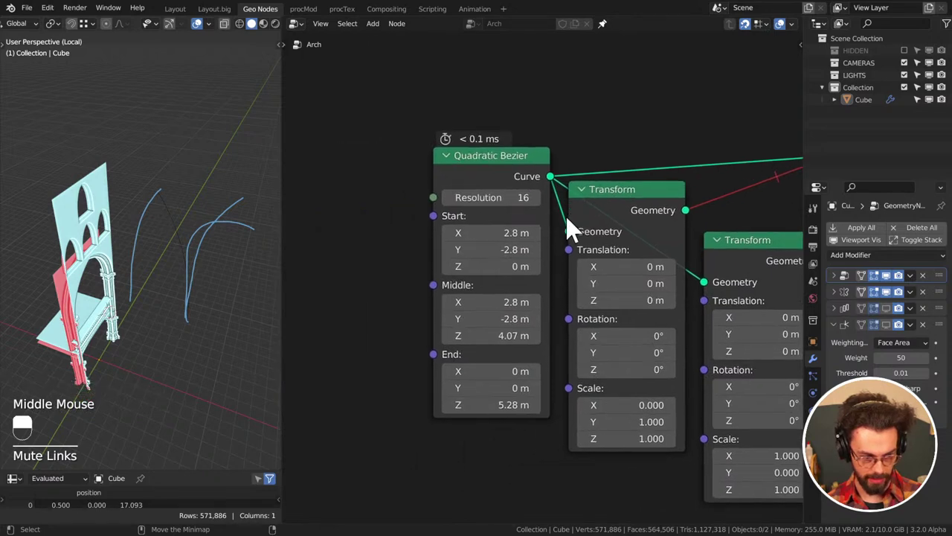
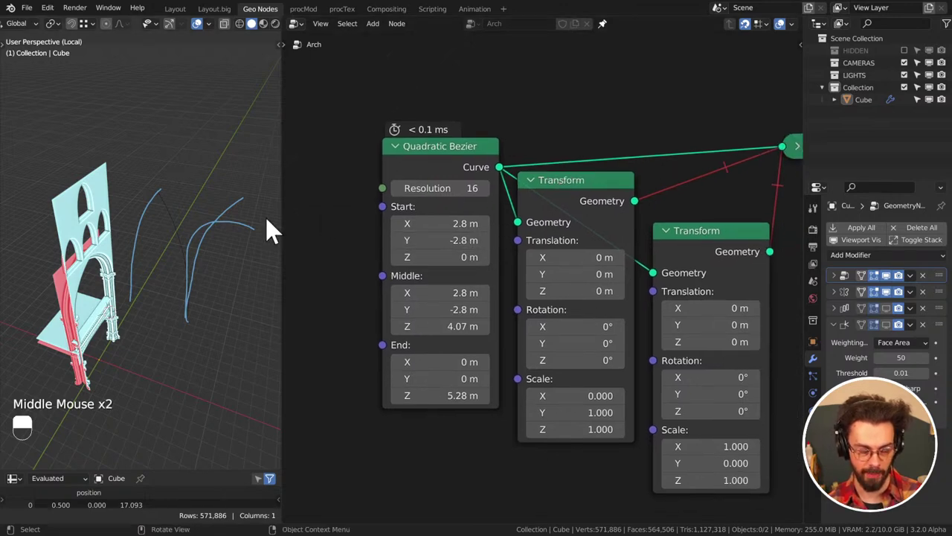
Show the HIDDEN collection in the Outliner, revealing the Cylinder vault piece
right_click(245, 270)
drag(259, 176, 248, 265)
key(s)
key(s)
right_click(285, 108)
click(914, 64)
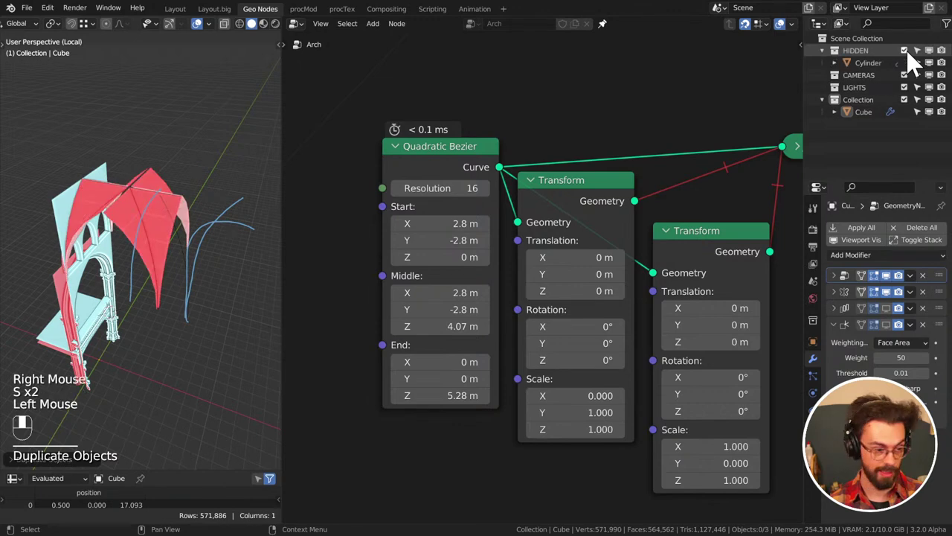
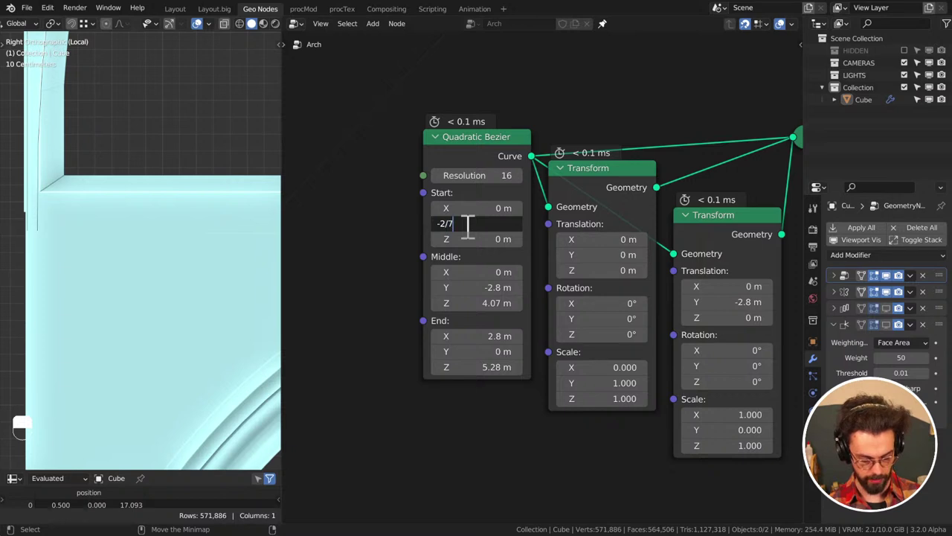
Confirm the Quadratic Bezier start Y of −2.75 m and scroll the add-node list
key(Left)
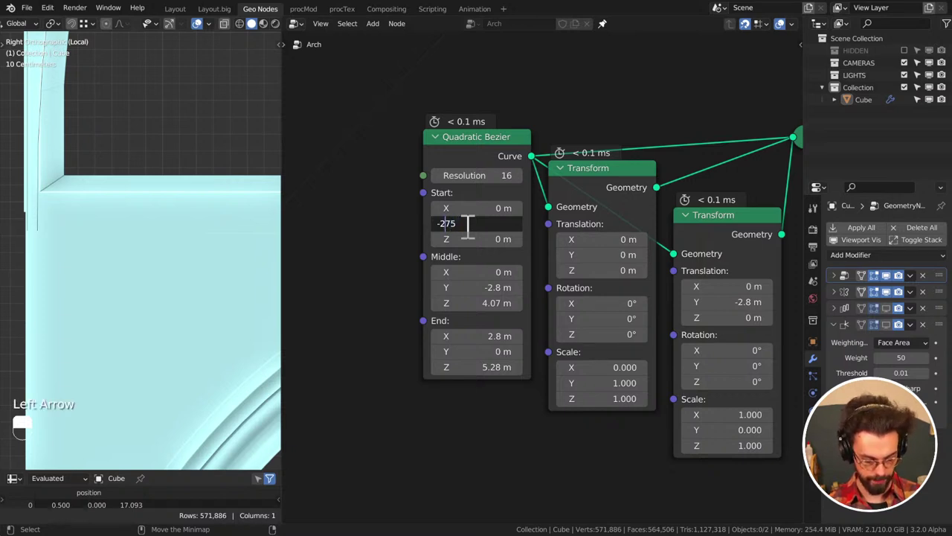
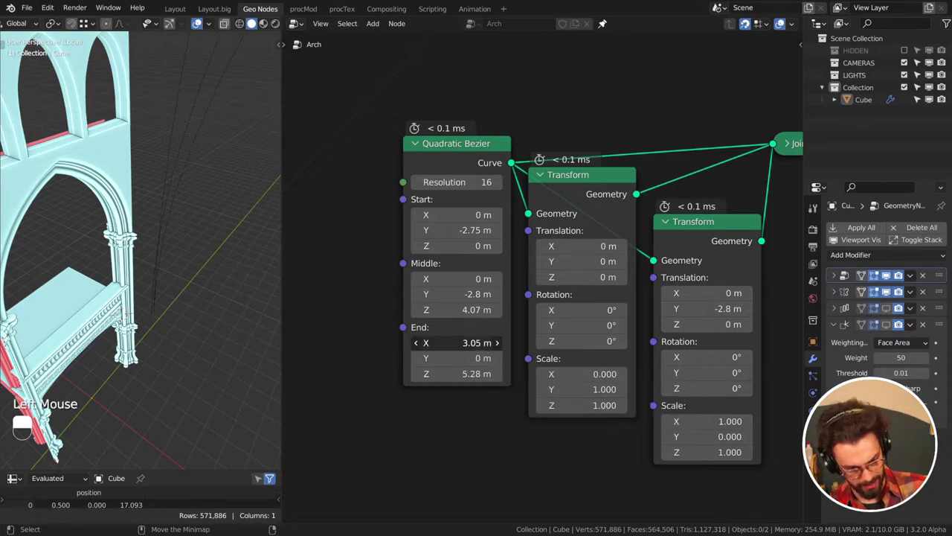
scroll(down, 3)
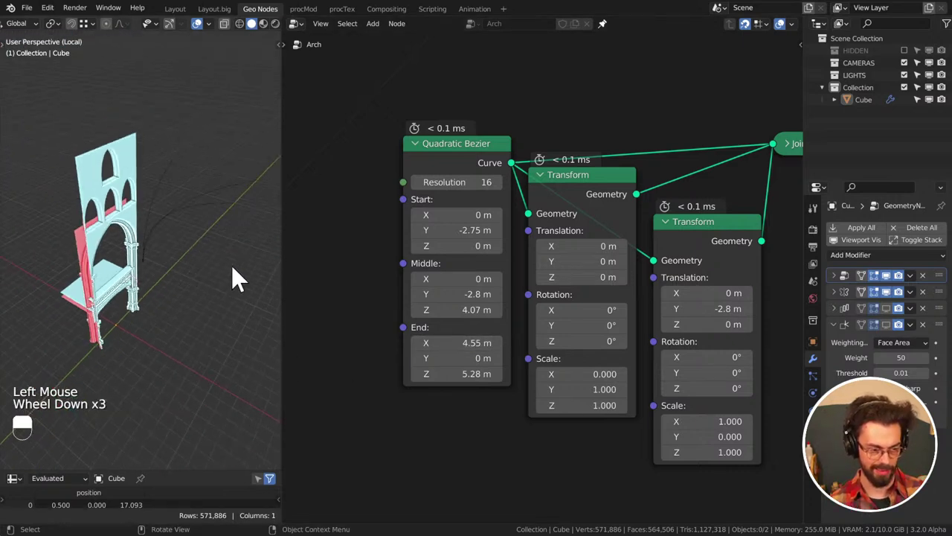
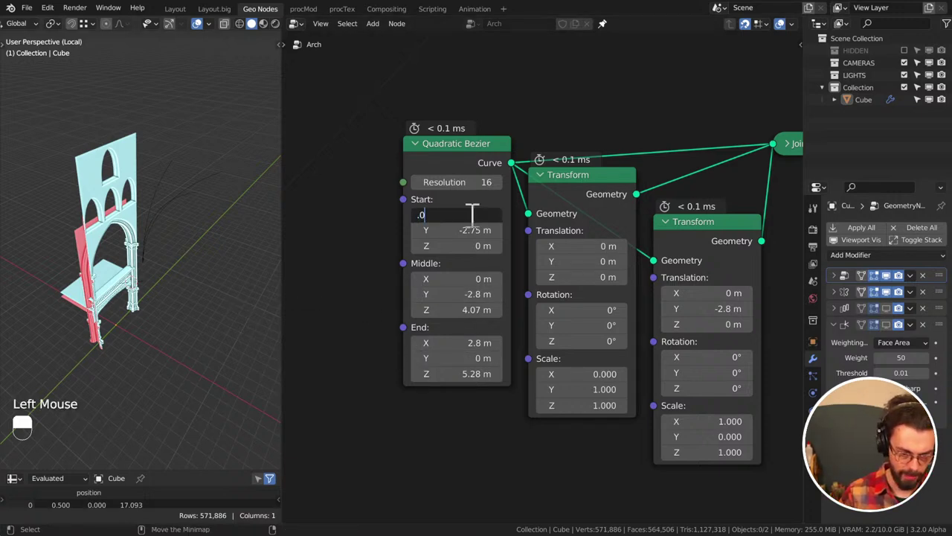
scroll(up, 3)
Pan the node tree to clear space beside Join Geometry for a loft node
drag(218, 320, 206, 323)
scroll(down, 3)
middle_click(521, 244)
click(542, 251)
middle_click(470, 236)
key(shift+a)
drag(526, 422, 557, 416)
Add an Erindale Toolkit Loft Curves node and place it after Join Geometry
key(shift+a)
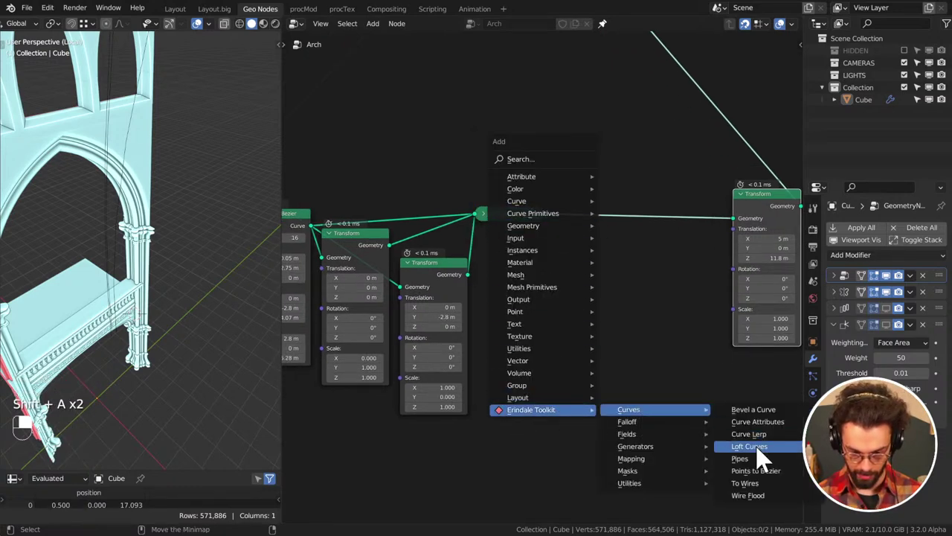
scroll(down, 3)
middle_click(187, 190)
drag(124, 215, 123, 212)
click(618, 386)
middle_click(96, 177)
middle_click(482, 250)
scroll(up, 3)
click(552, 186)
Feed Join Geometry's output into the Loft Curves node's Curves input
scroll(up, 3)
drag(540, 189, 214, 178)
drag(183, 163, 177, 163)
drag(539, 192, 541, 194)
middle_click(176, 189)
click(540, 188)
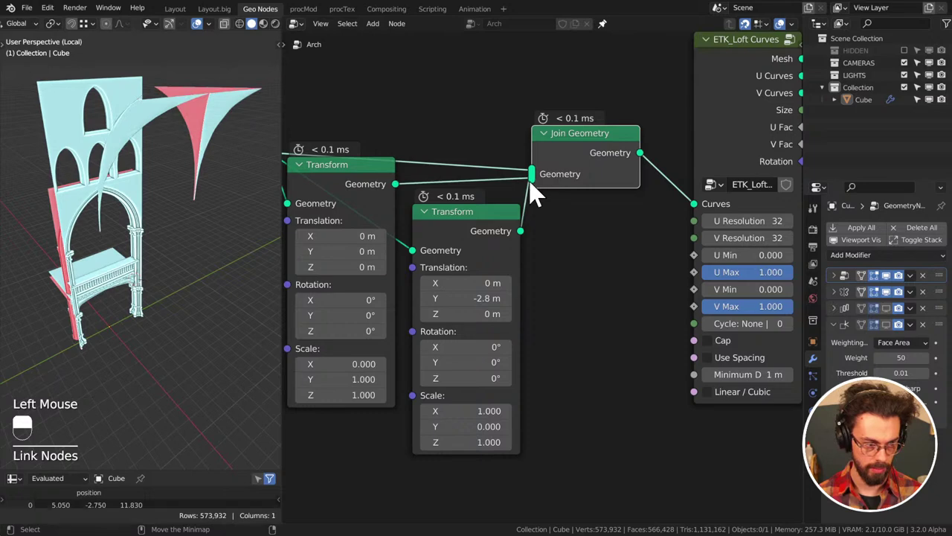
Clear Join Geometry's inputs and reconnect the Bezier curve and both transformed copies into it
middle_click(90, 187)
click(538, 179)
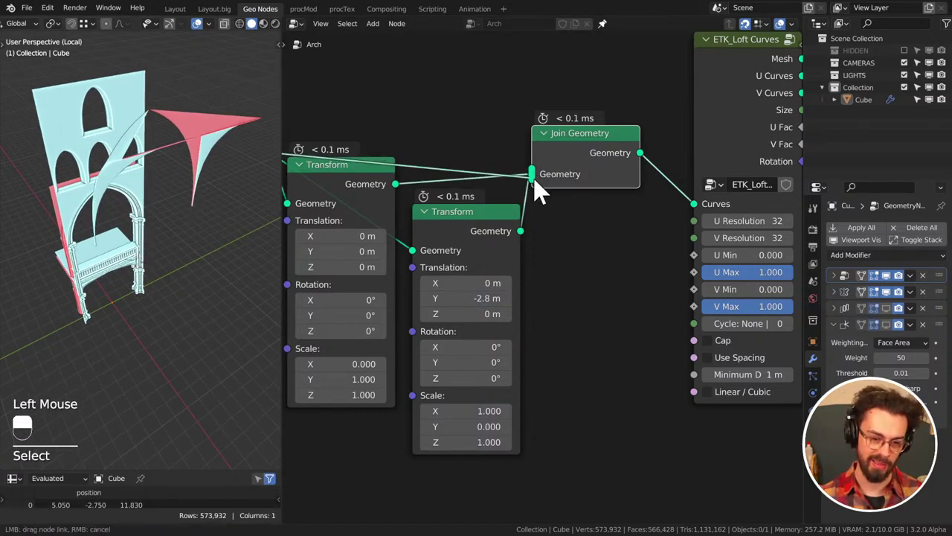
click(536, 188)
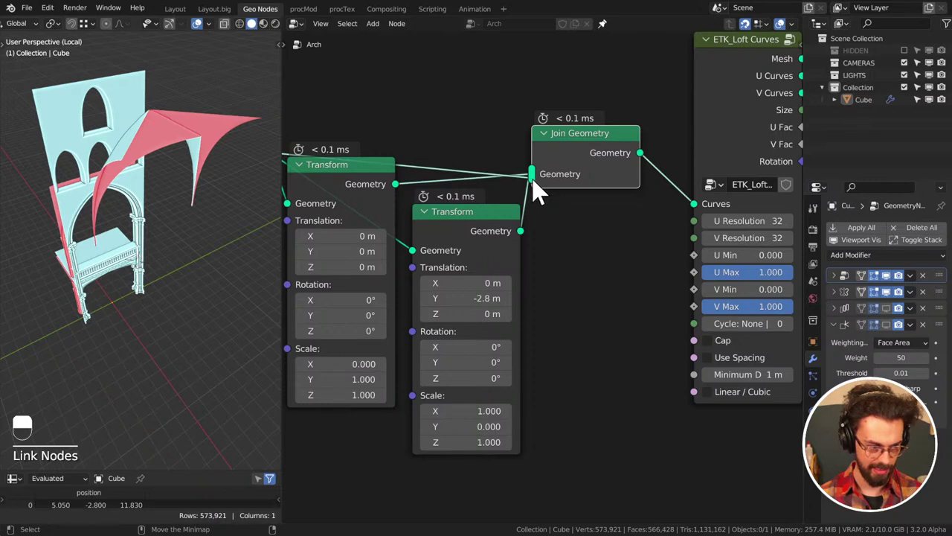
right_click(499, 153)
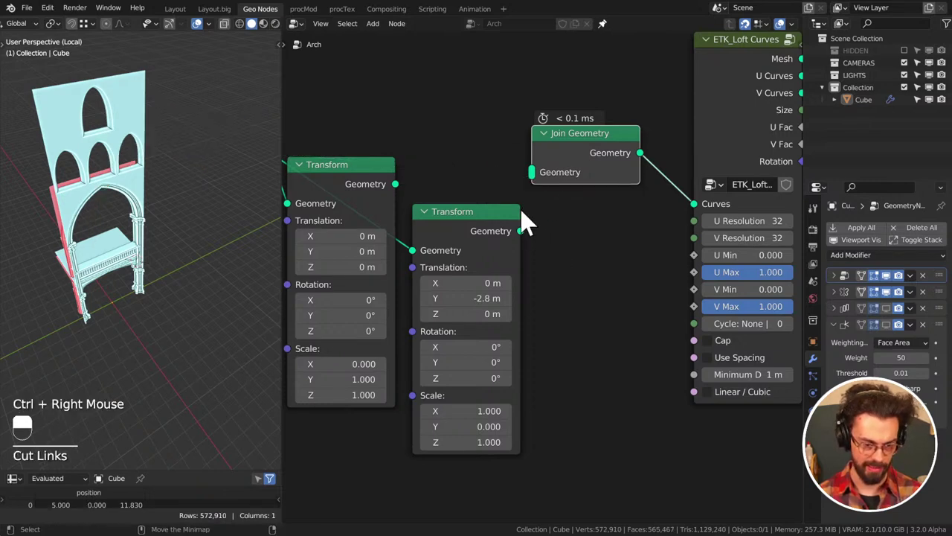
middle_click(503, 197)
scroll(down, 3)
middle_click(470, 180)
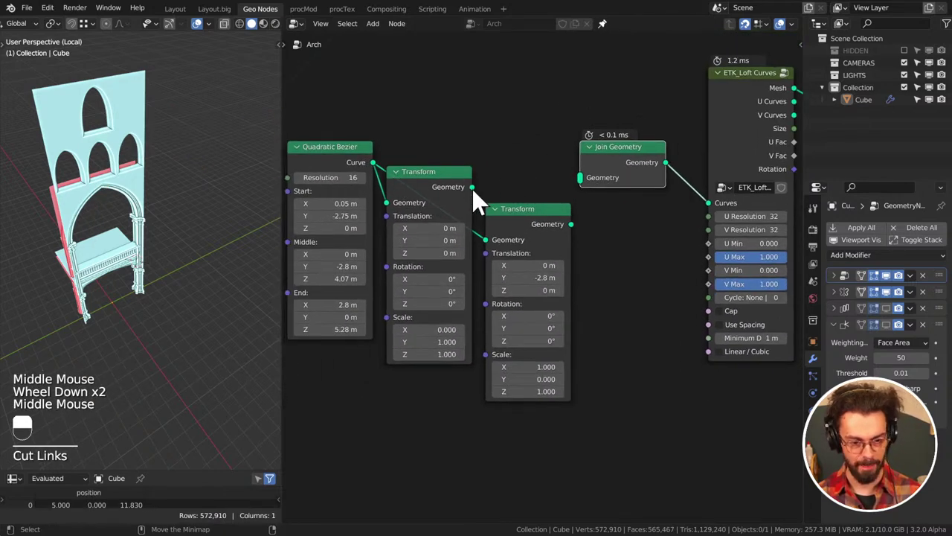
click(476, 199)
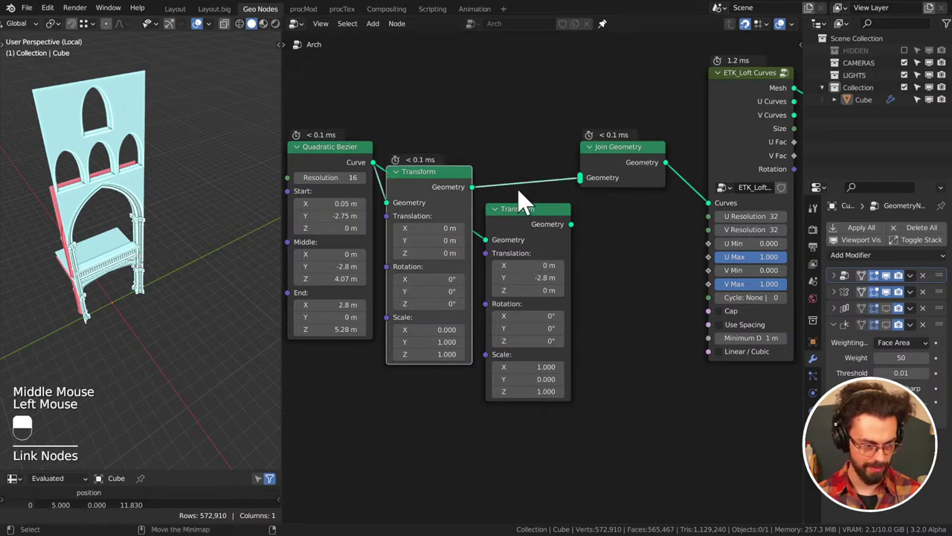
click(379, 174)
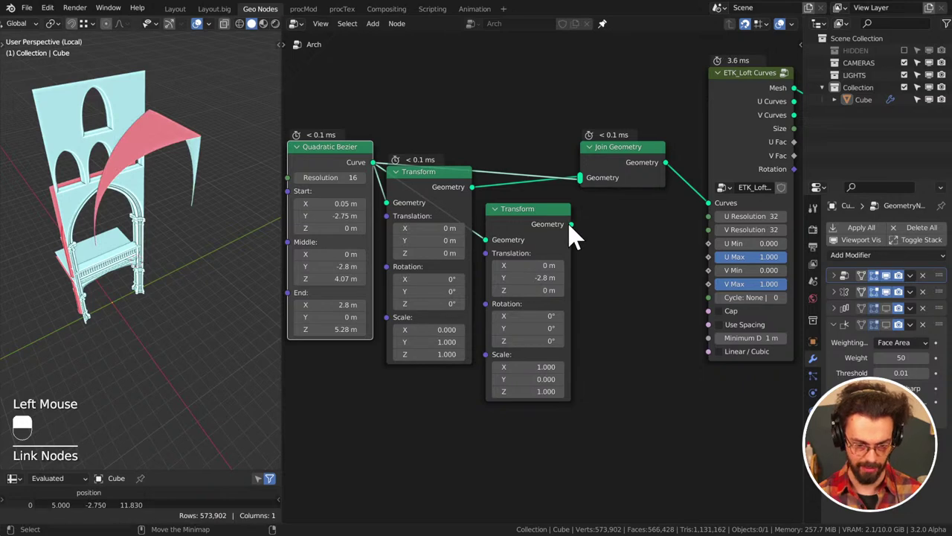
click(576, 233)
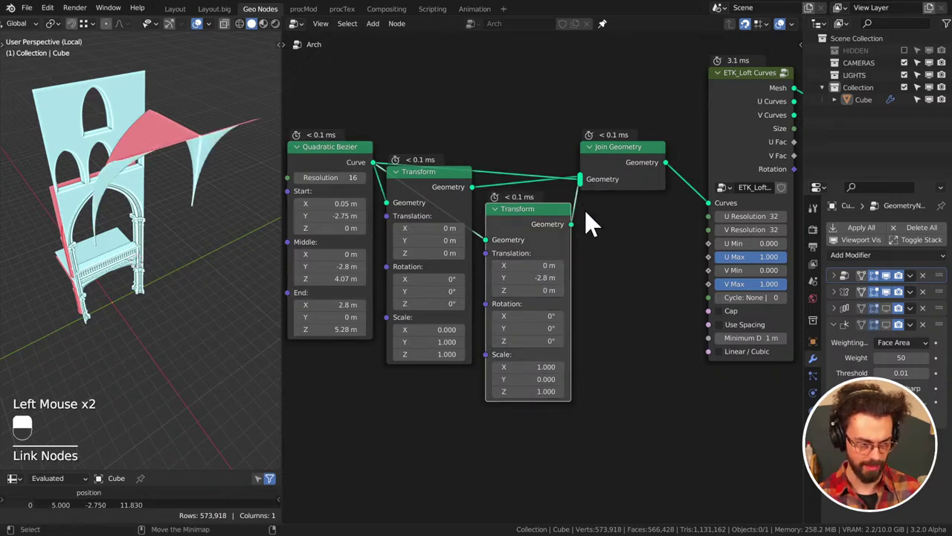
Line the Transform node up in a tidy row, save, and look up into the vault
middle_click(152, 155)
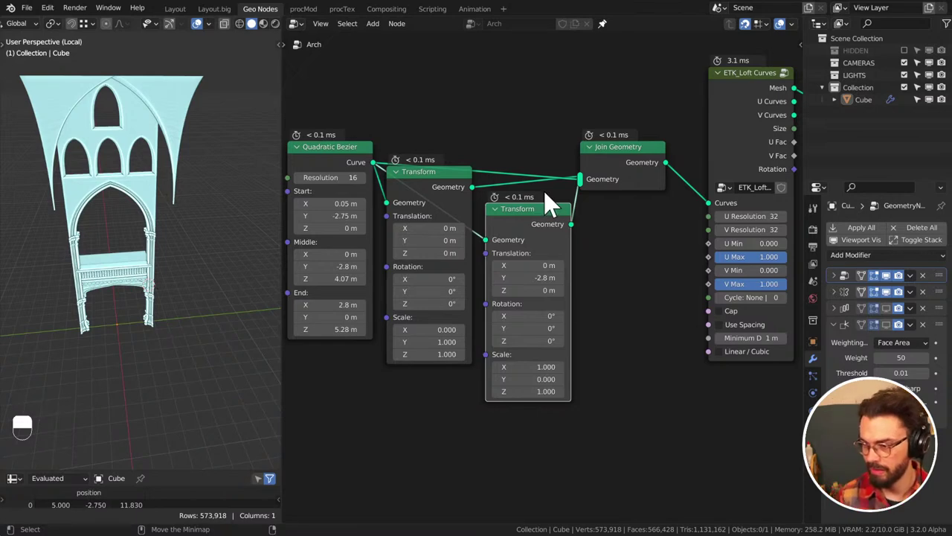
click(552, 196)
drag(553, 195, 528, 192)
key(ctrl+s)
middle_click(536, 182)
click(528, 192)
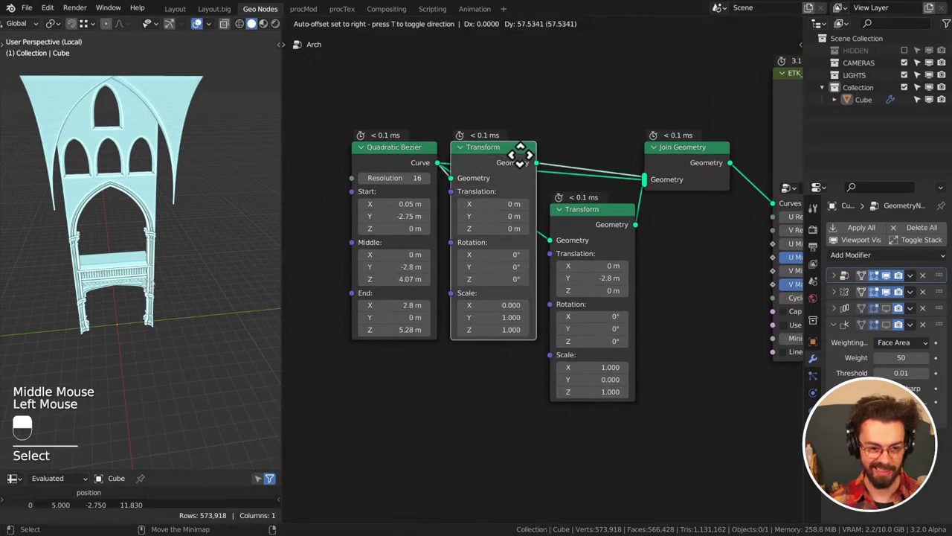
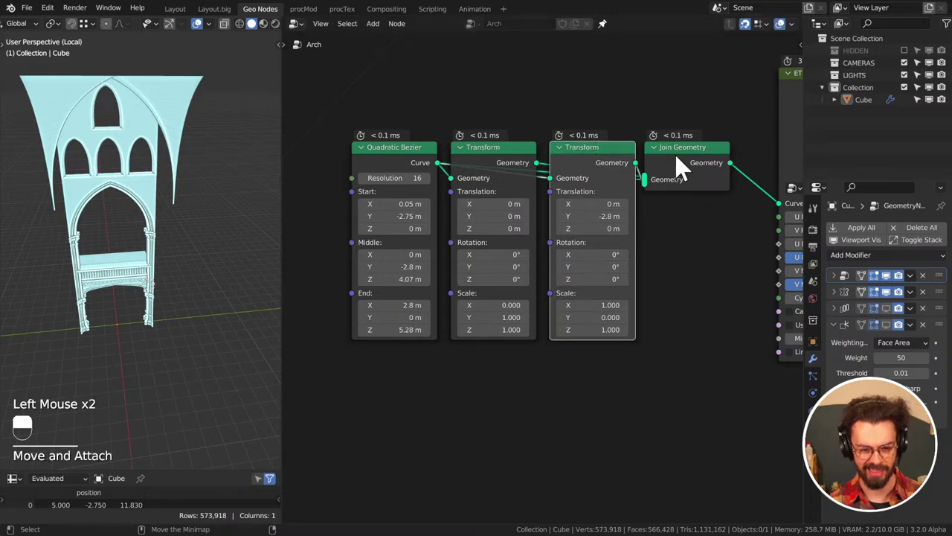
middle_click(119, 183)
middle_click(165, 212)
middle_click(166, 210)
scroll(up, 3)
drag(197, 166, 128, 248)
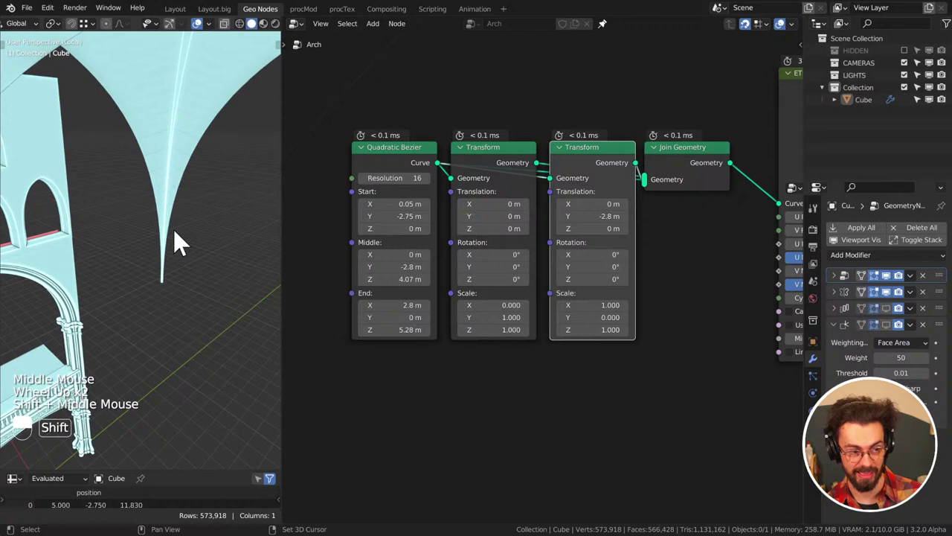
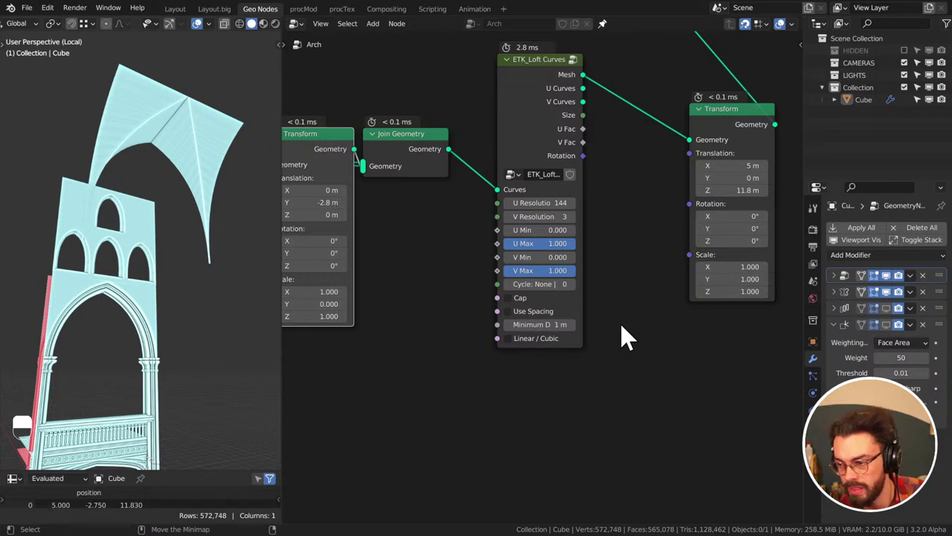
Save the file and inspect the Quadratic Bezier and Transform nodes in the tree
key(ctrl+s)
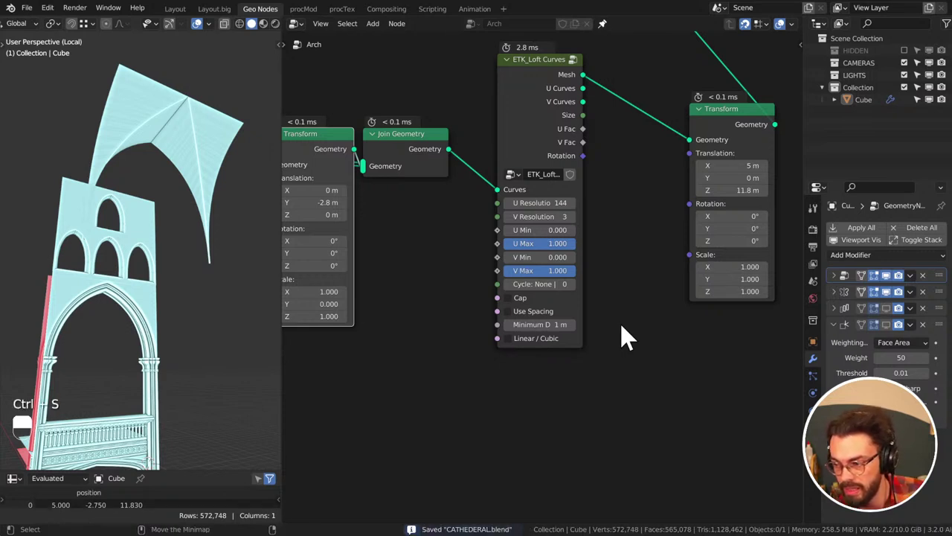
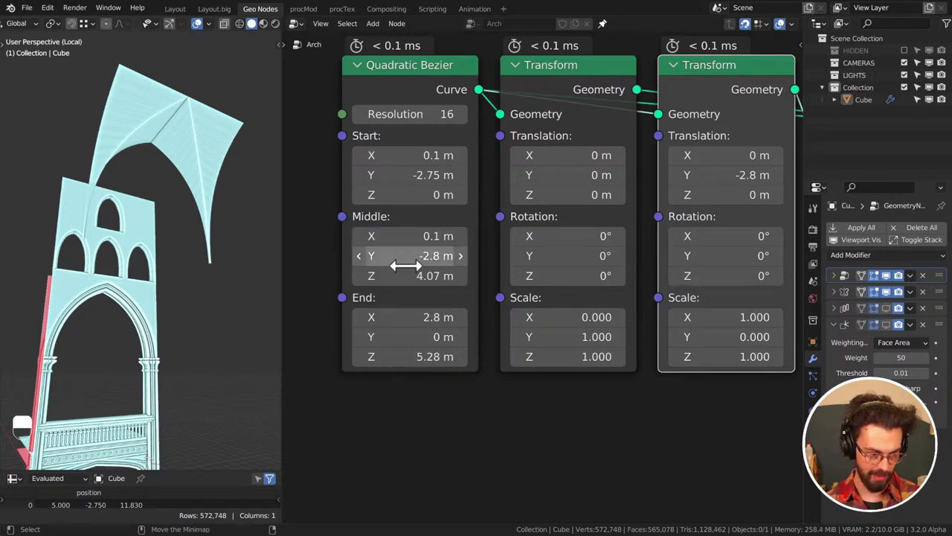
drag(210, 305, 263, 287)
drag(226, 295, 209, 297)
scroll(down, 3)
key(ctrl+s)
middle_click(661, 163)
middle_click(594, 175)
click(654, 149)
middle_click(751, 194)
drag(786, 265, 652, 241)
drag(786, 265, 311, 148)
Wire Join Geometry straight to the output so only the thin profile curve shows
key(g)
click(513, 208)
middle_click(513, 208)
click(494, 203)
middle_click(494, 203)
click(601, 261)
middle_click(153, 271)
middle_click(153, 348)
scroll(up, 3)
drag(177, 255, 207, 186)
drag(496, 208, 351, 257)
Orbit and pan the viewport to check the arch profile curve from several angles
middle_click(196, 285)
drag(195, 265, 107, 267)
middle_click(165, 279)
middle_click(165, 295)
middle_click(165, 255)
key(d)
drag(52, 265, 211, 343)
Select ETK_Loft Curves and halve its U resolution from 144 to 72
key(d)
key(d)
key(d)
key(d)
key(d)
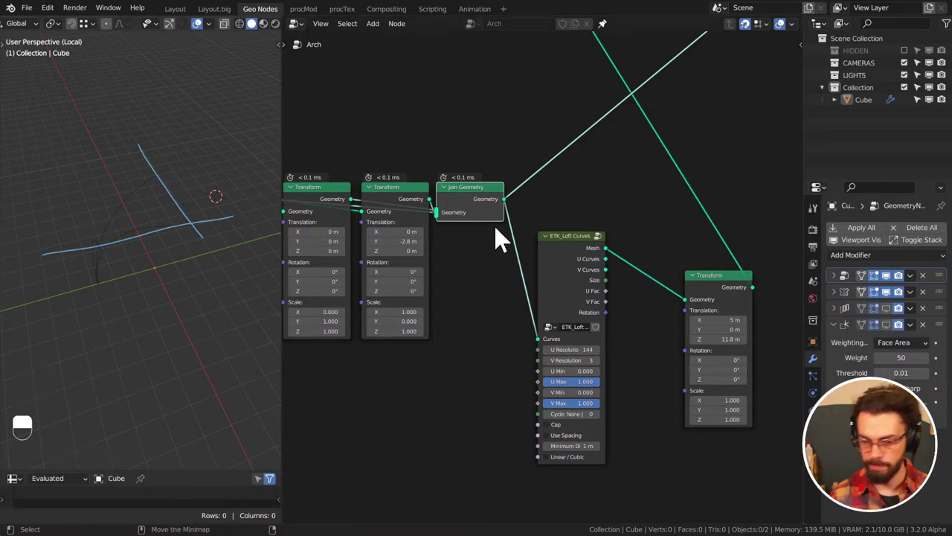
click(577, 260)
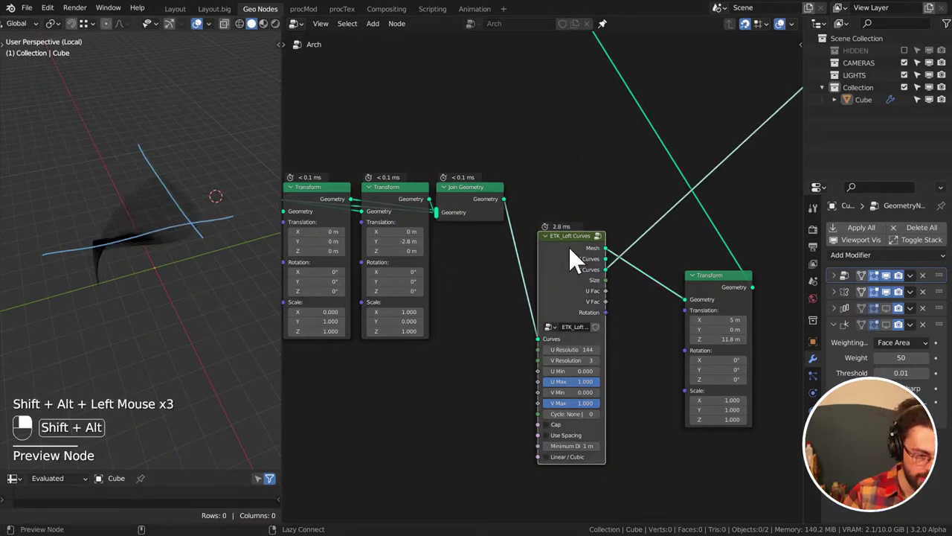
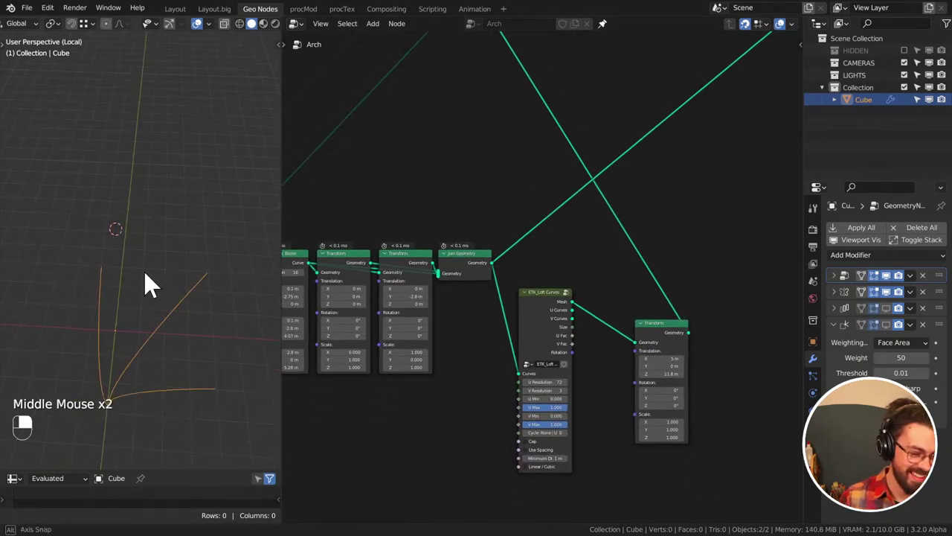
Confirm the loft change and save the cathedral file
click(521, 228)
key(ctrl+s)
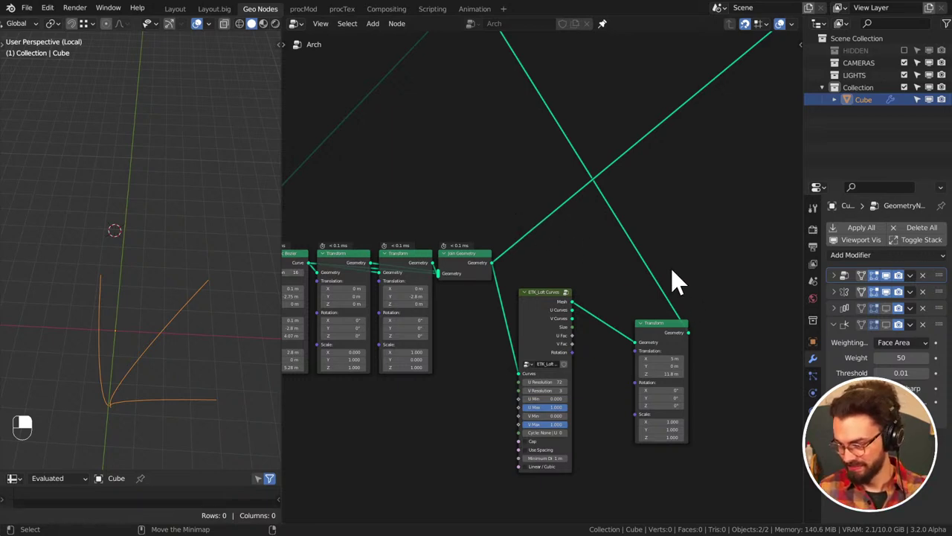
click(466, 205)
key(ctrl+s)
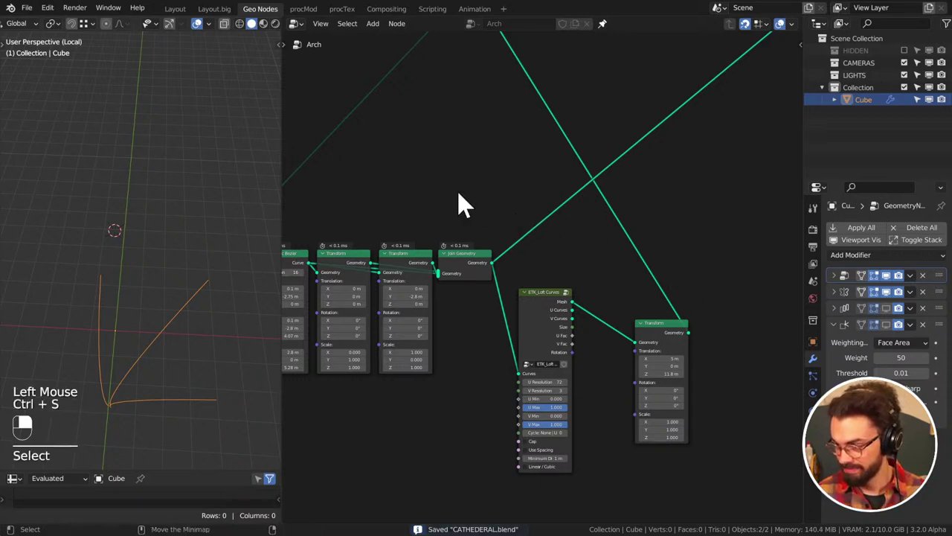
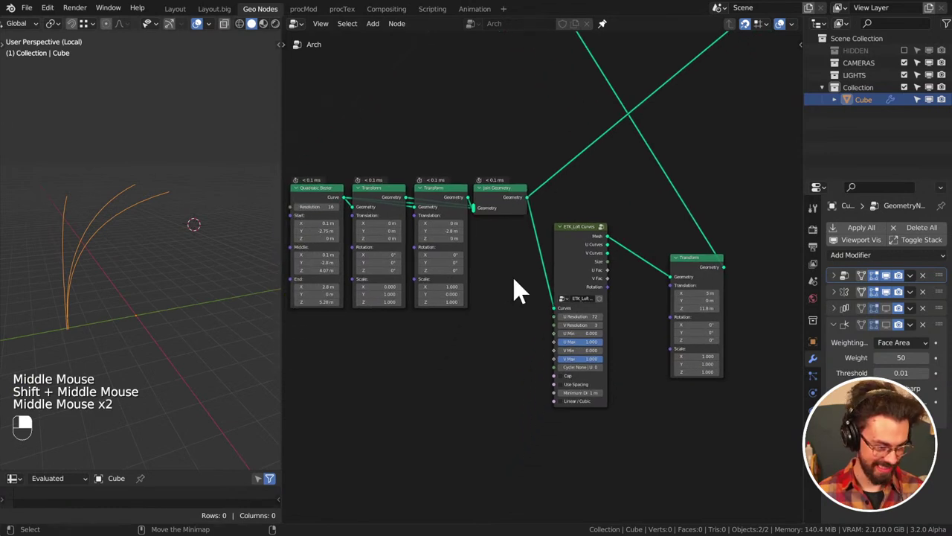
Pan the node editor and bring up the Add node list with Shift+A
middle_click(521, 290)
middle_click(175, 253)
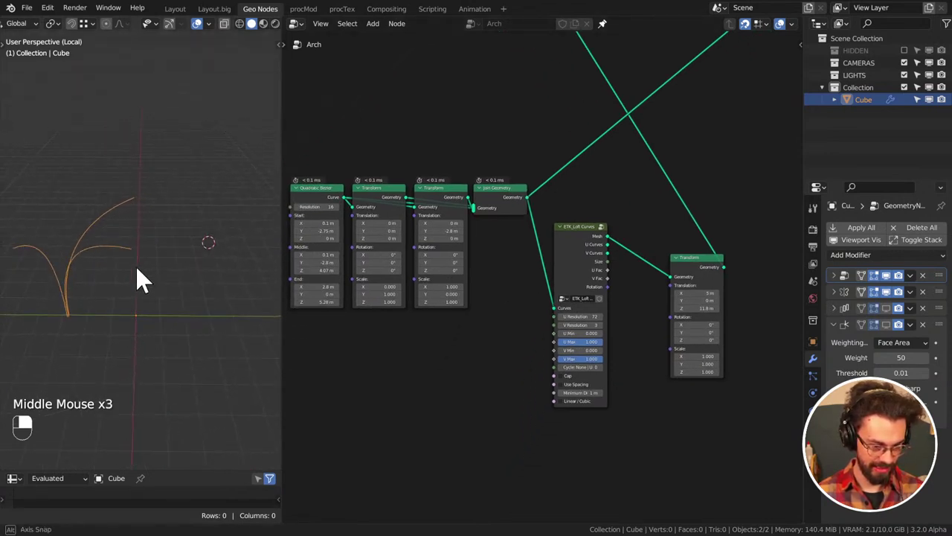
middle_click(313, 288)
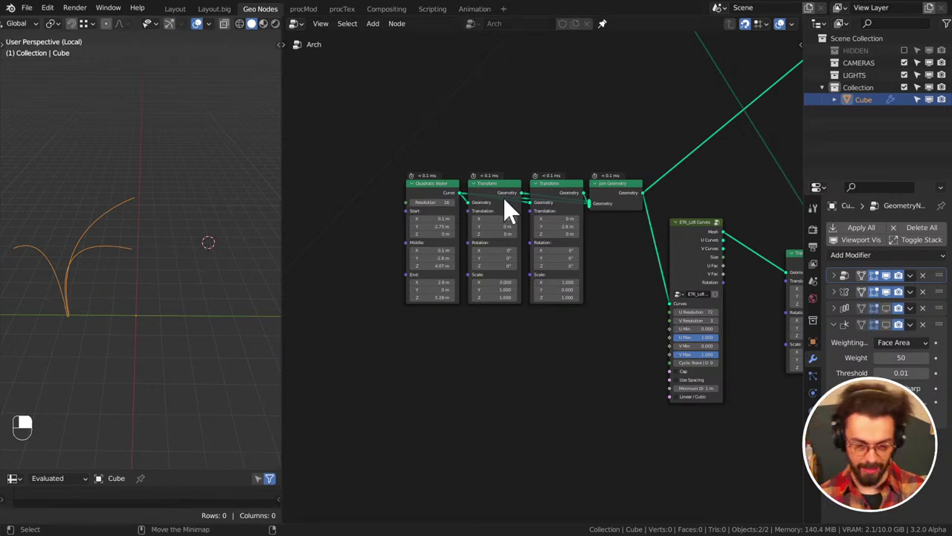
middle_click(557, 206)
middle_click(660, 252)
key(shift+a)
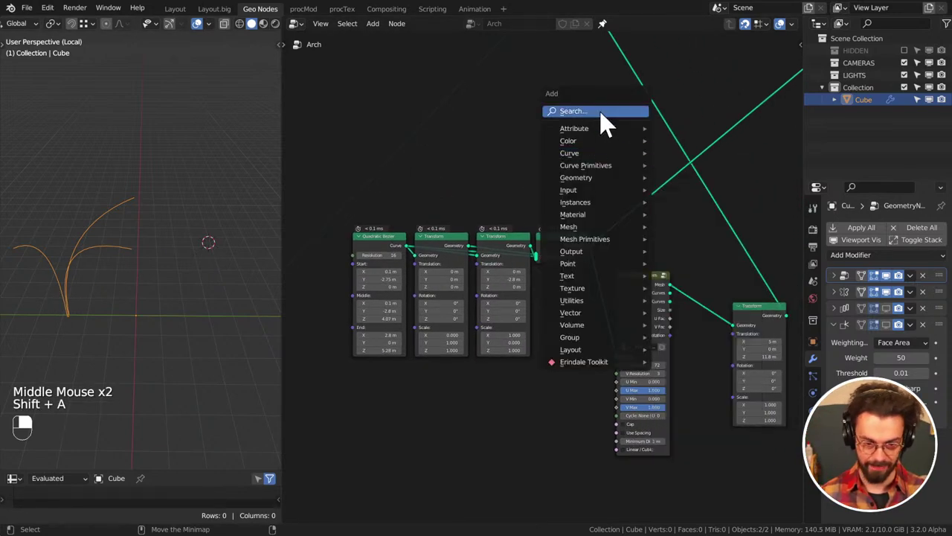
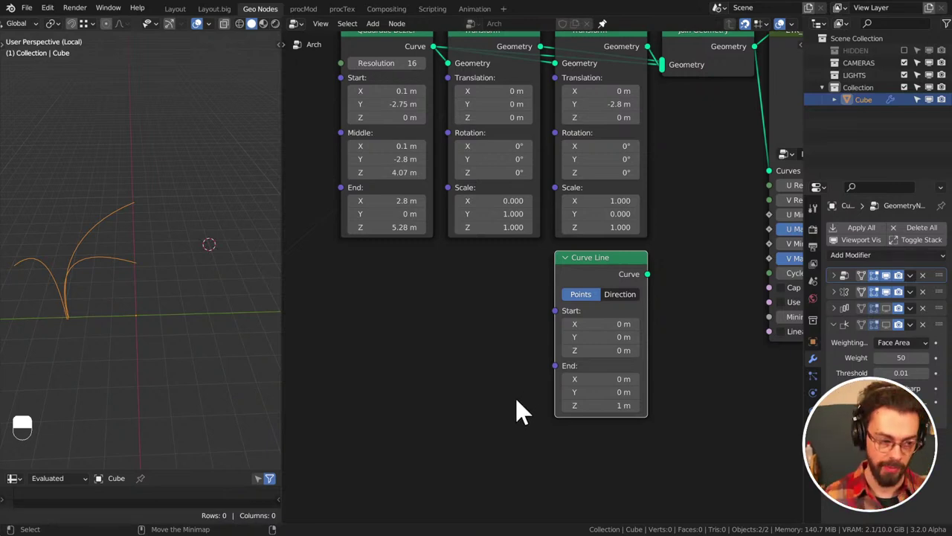
Add a Curve Line from Curve Primitives and place it below the Transform nodes
middle_click(154, 334)
middle_click(180, 328)
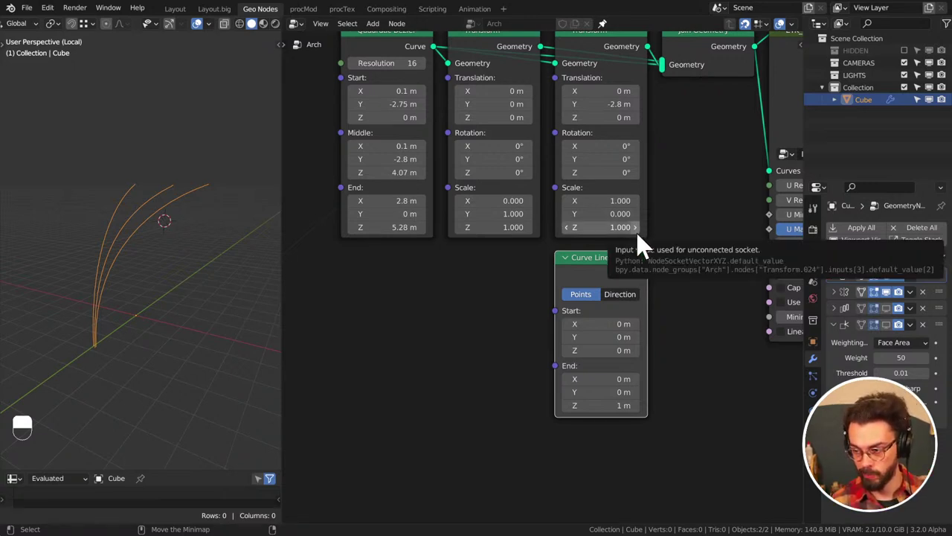
middle_click(622, 279)
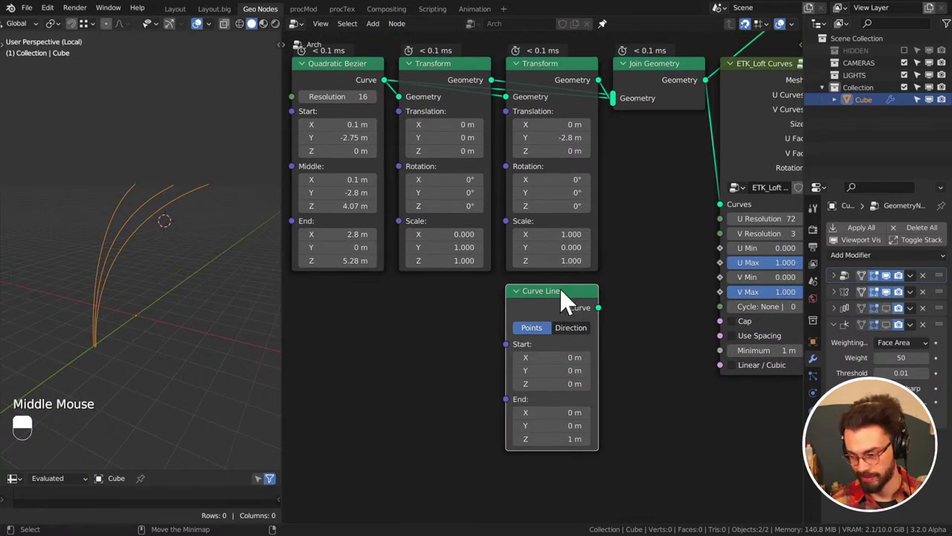
middle_click(556, 319)
middle_click(117, 260)
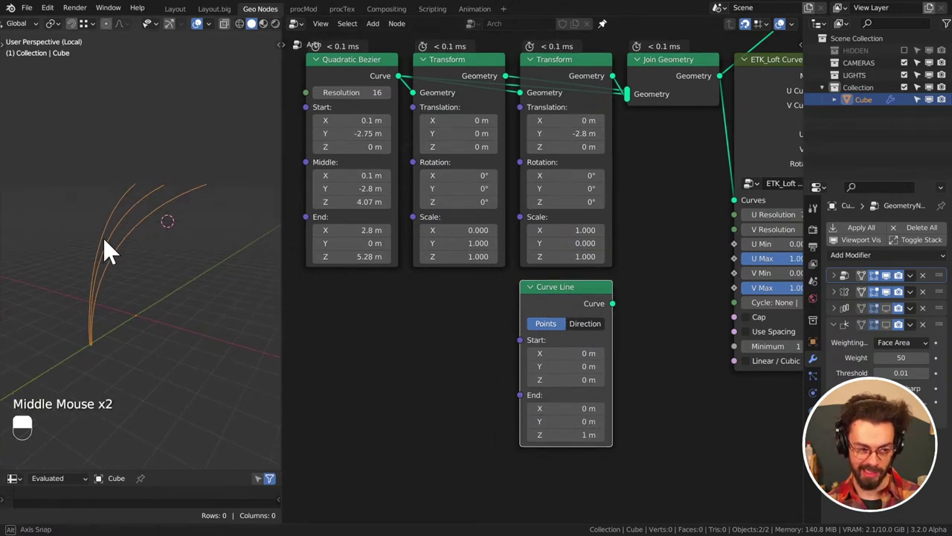
middle_click(469, 367)
scroll(down, 3)
middle_click(557, 342)
middle_click(556, 357)
middle_click(532, 282)
click(679, 195)
click(691, 129)
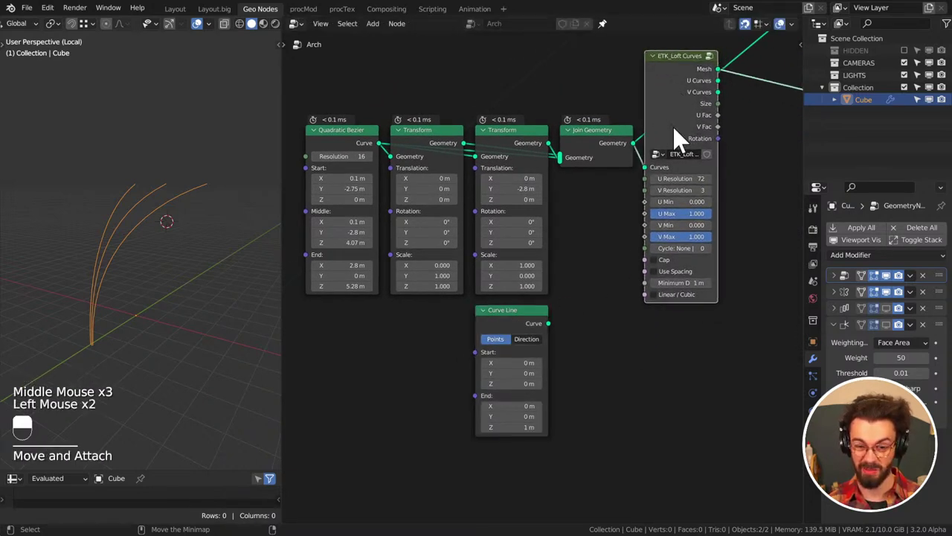
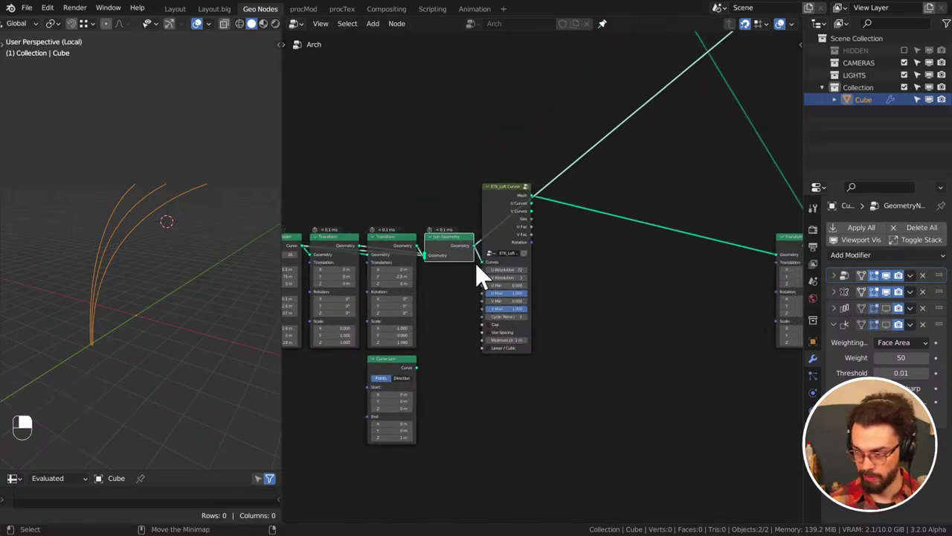
Duplicate Join Geometry and connect the Curve Line's curve output into the copy
middle_click(486, 276)
key(shift+d)
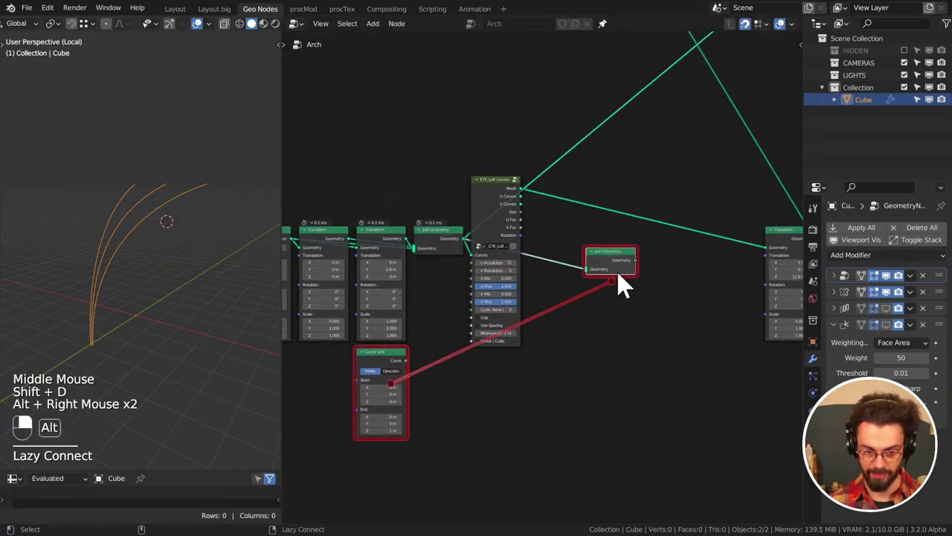
click(621, 260)
middle_click(555, 351)
scroll(up, 3)
middle_click(590, 363)
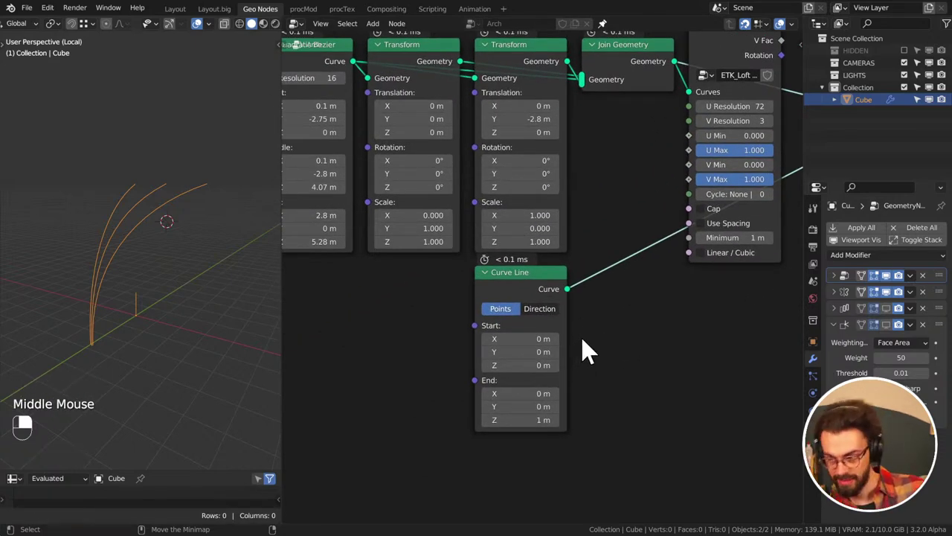
middle_click(592, 326)
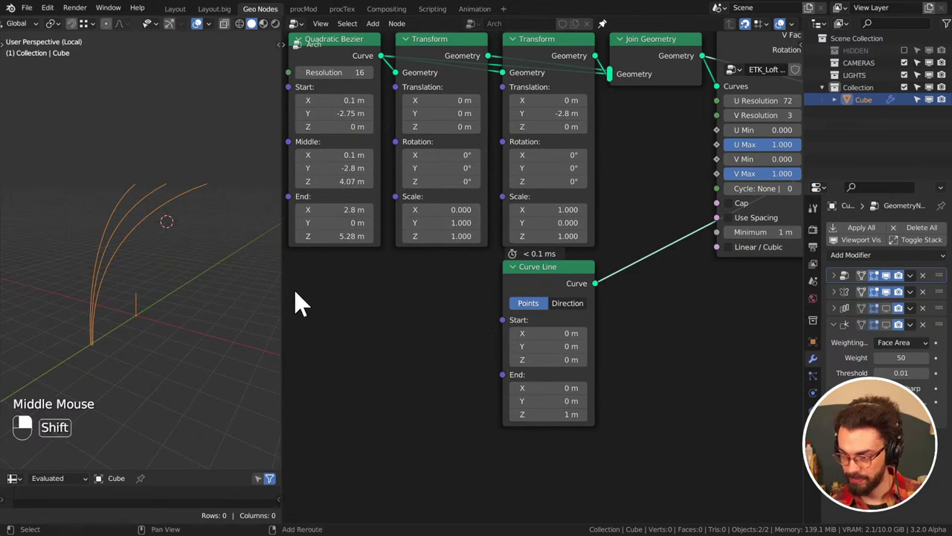
middle_click(168, 223)
middle_click(170, 245)
middle_click(174, 247)
middle_click(181, 251)
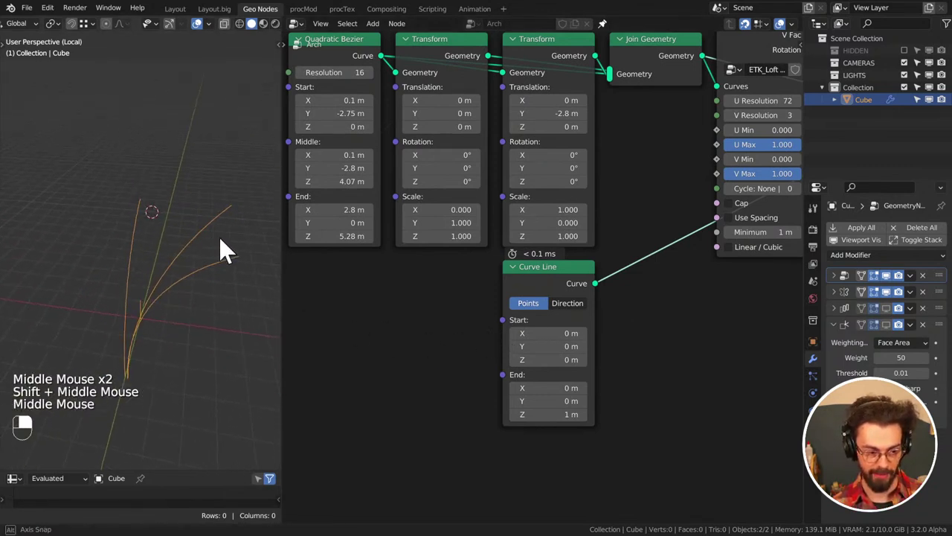
drag(273, 256, 614, 267)
middle_click(580, 303)
scroll(down, 3)
drag(748, 212, 613, 267)
middle_click(724, 323)
Drop the new join onto the loft's Mesh output link and park Curve Line beneath it
key(g)
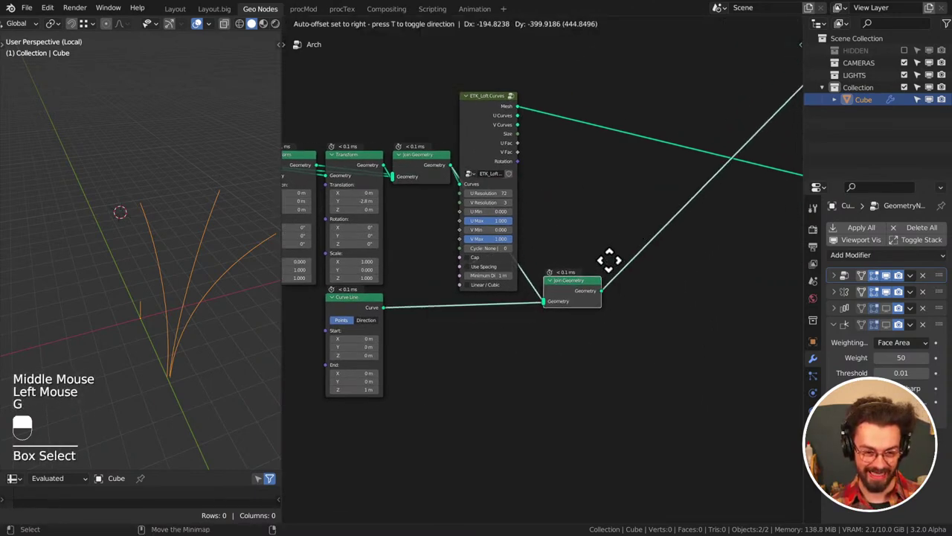
drag(620, 227, 631, 290)
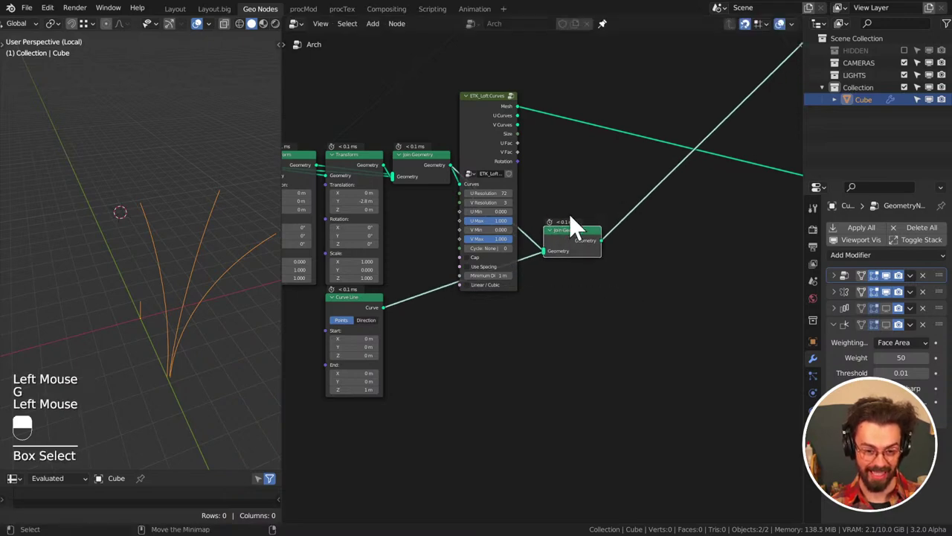
key(g)
drag(590, 234, 588, 341)
middle_click(588, 341)
drag(587, 341, 614, 293)
drag(407, 296, 614, 293)
middle_click(657, 241)
scroll(up, 3)
middle_click(617, 334)
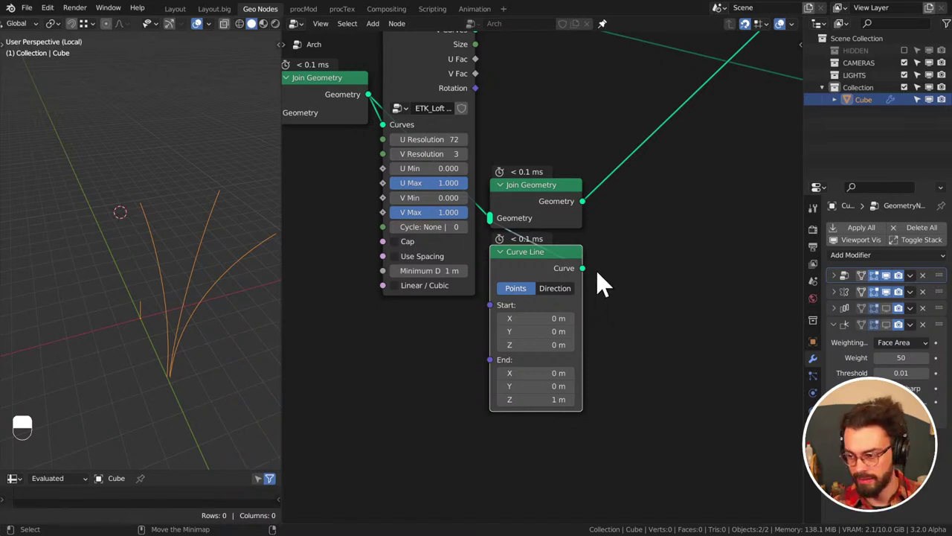
middle_click(631, 303)
scroll(up, 3)
middle_click(696, 251)
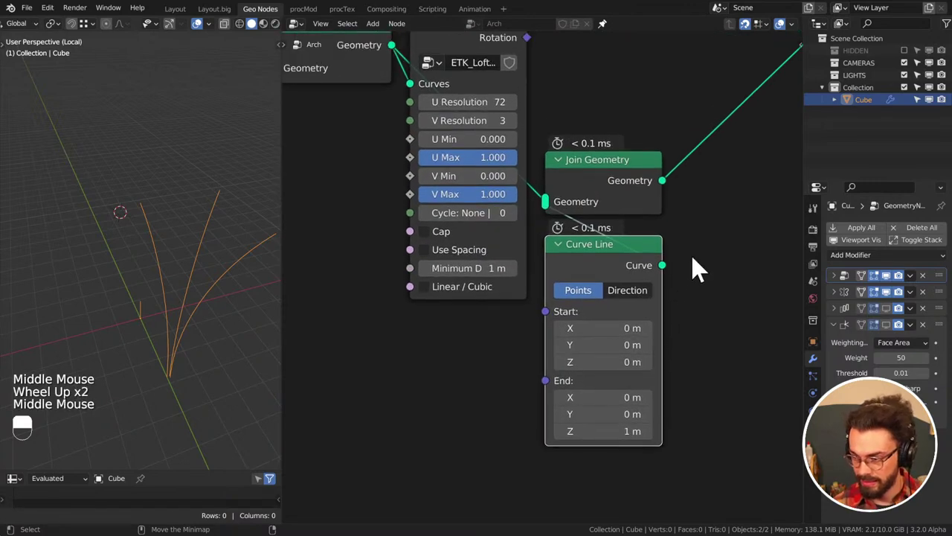
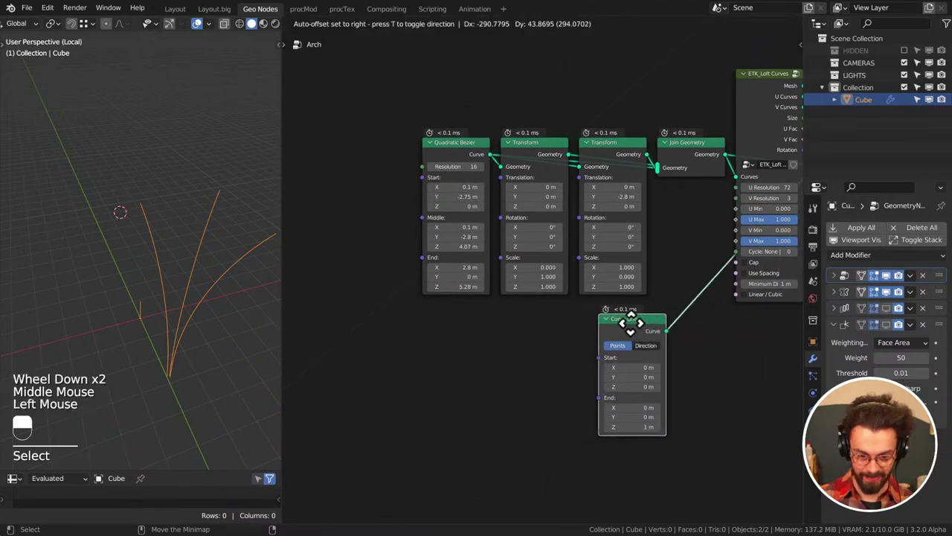
Pan to the Curve Line wired into ETK_Loft Curves under the Transform nodes
scroll(down, 3)
middle_click(606, 315)
Copy Curve Line's Start vector into End so the line runs level at 5.28 m height
scroll(up, 3)
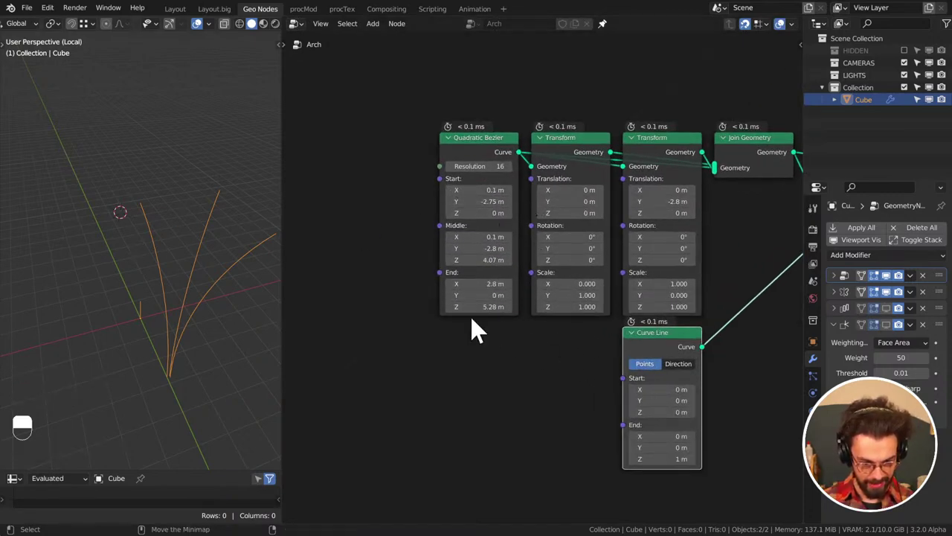
key(ctrl+alt+c)
key(ctrl+alt+v)
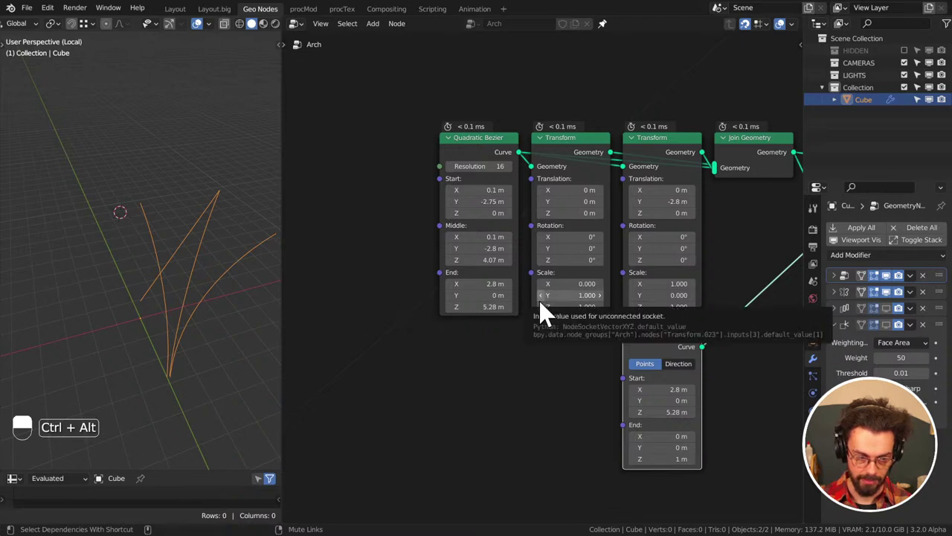
key(ctrl+alt+c)
key(ctrl+alt+v)
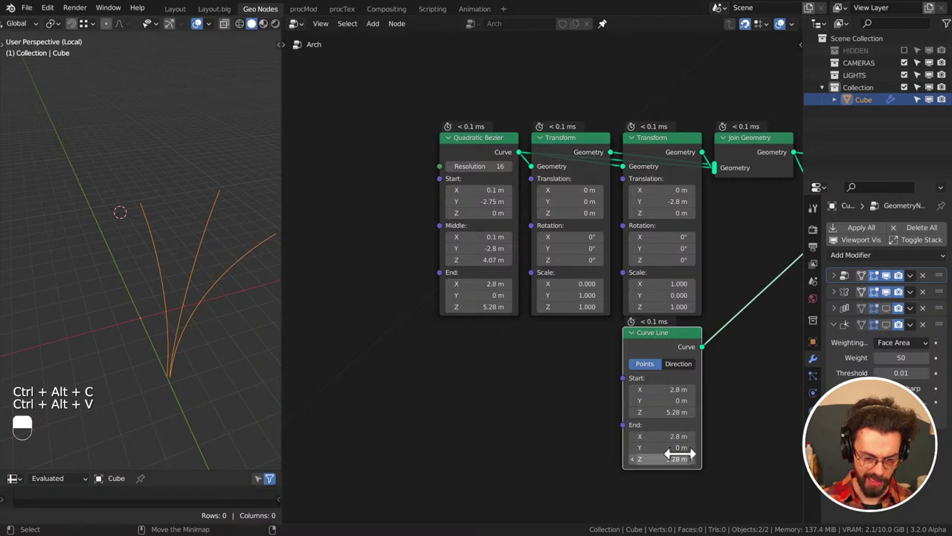
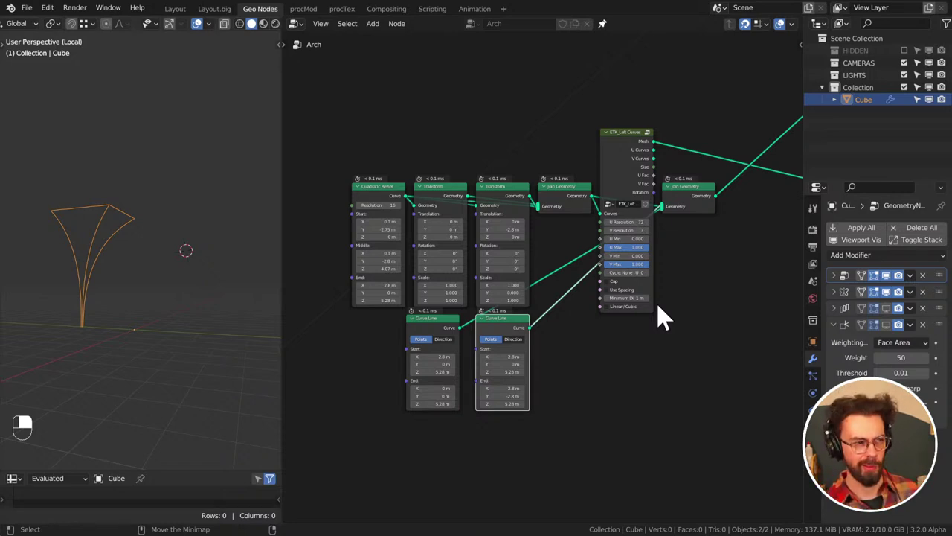
key(shift+a)
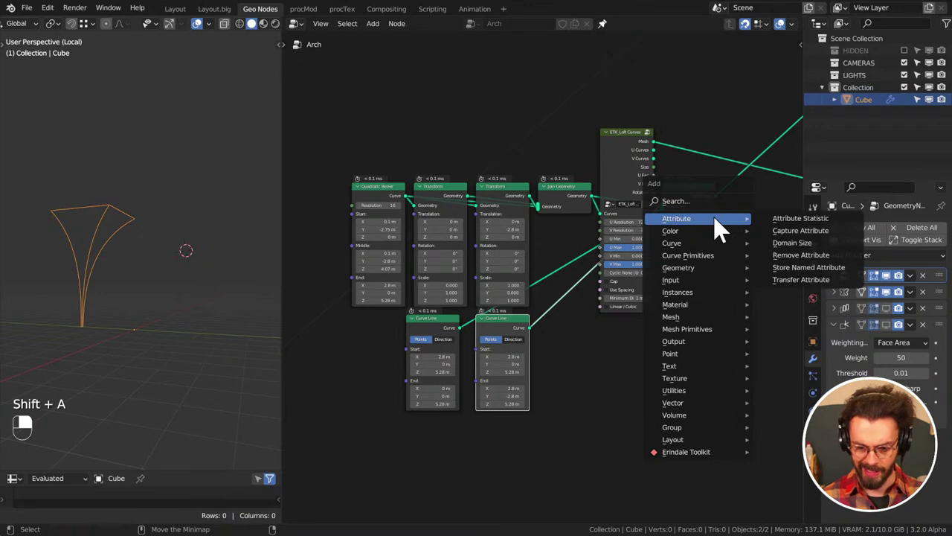
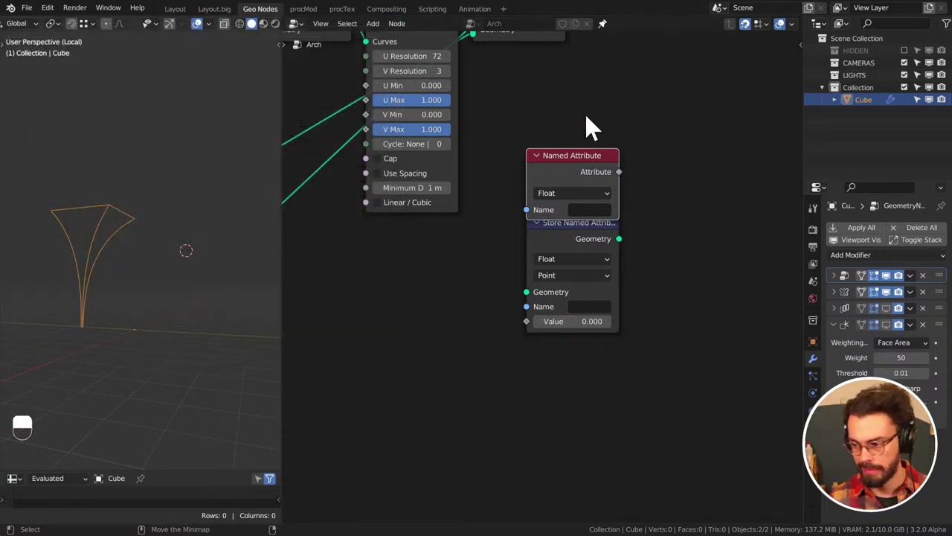
click(561, 142)
click(673, 204)
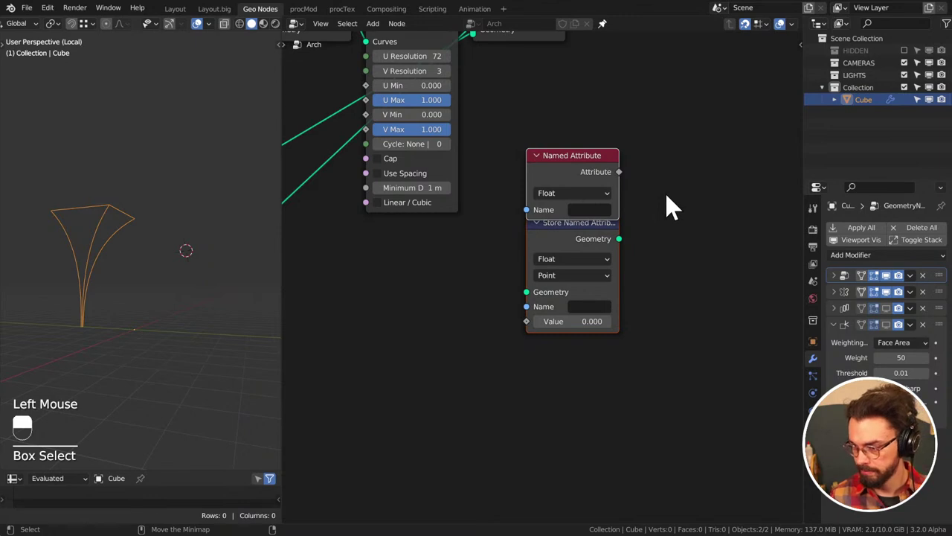
click(678, 163)
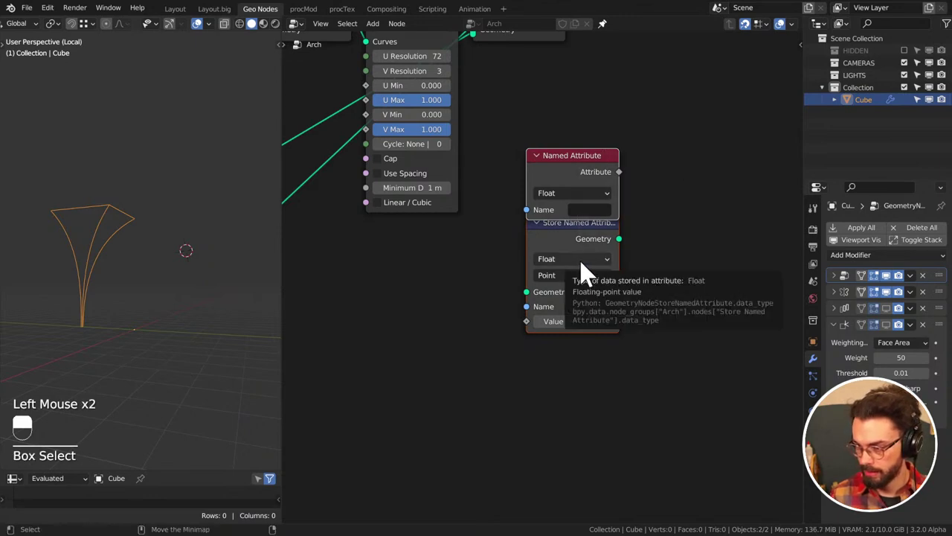
click(630, 181)
key(x)
click(632, 162)
scroll(down, 3)
middle_click(604, 227)
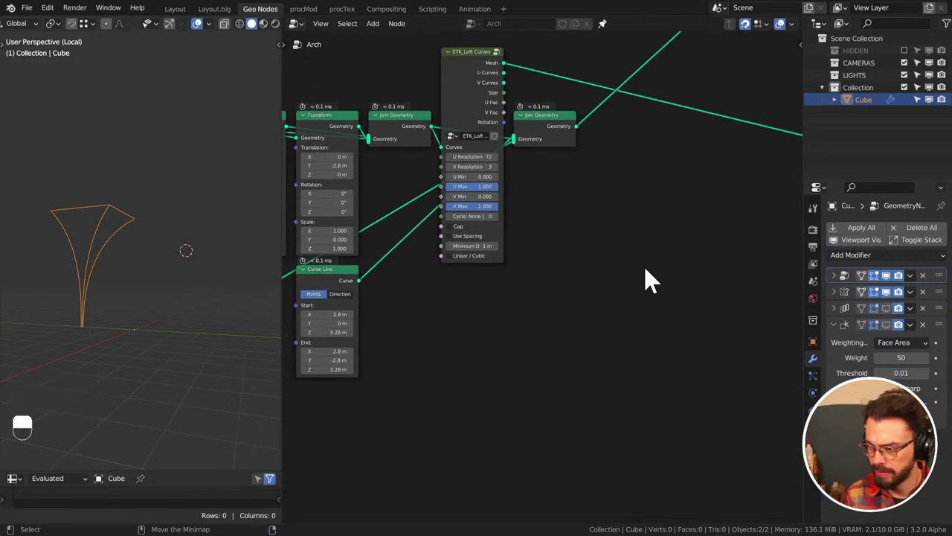
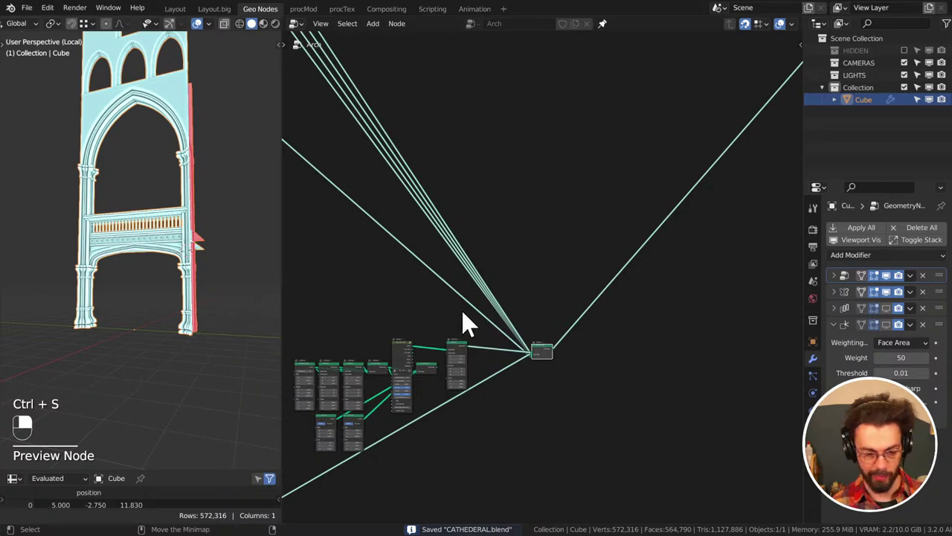
Pan around the viewport and node tree to review the lifted loft at X 5 m, Z 11.8 m
middle_click(473, 333)
middle_click(148, 177)
middle_click(142, 254)
scroll(down, 3)
middle_click(180, 260)
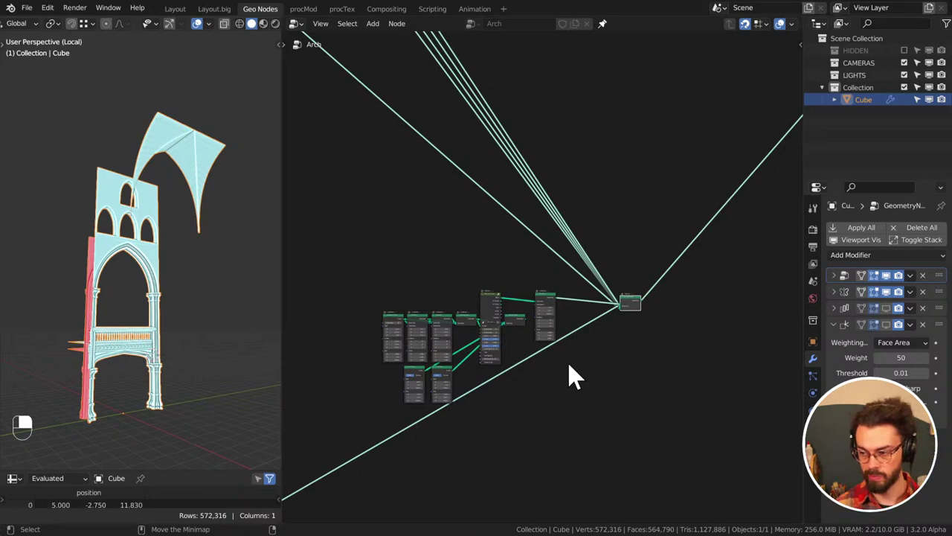
scroll(up, 3)
middle_click(594, 347)
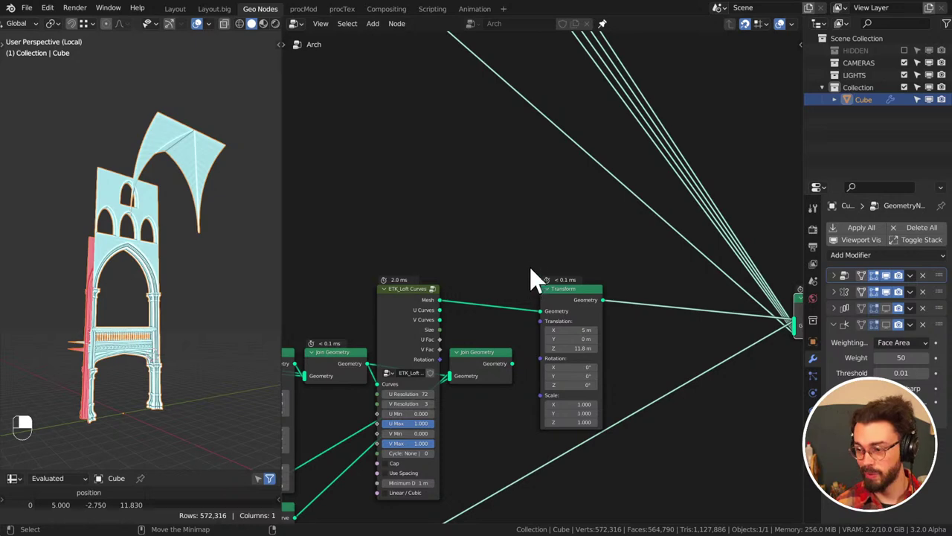
Check the vault patch in front orthographic wireframe, then orbit around it
key(KP_1)
middle_click(571, 332)
key(z)
scroll(up, 3)
drag(205, 219, 208, 282)
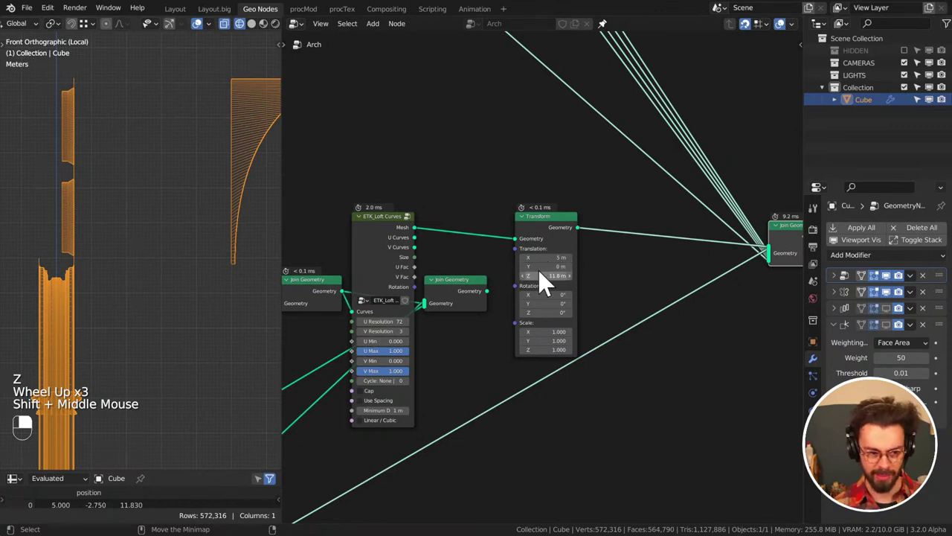
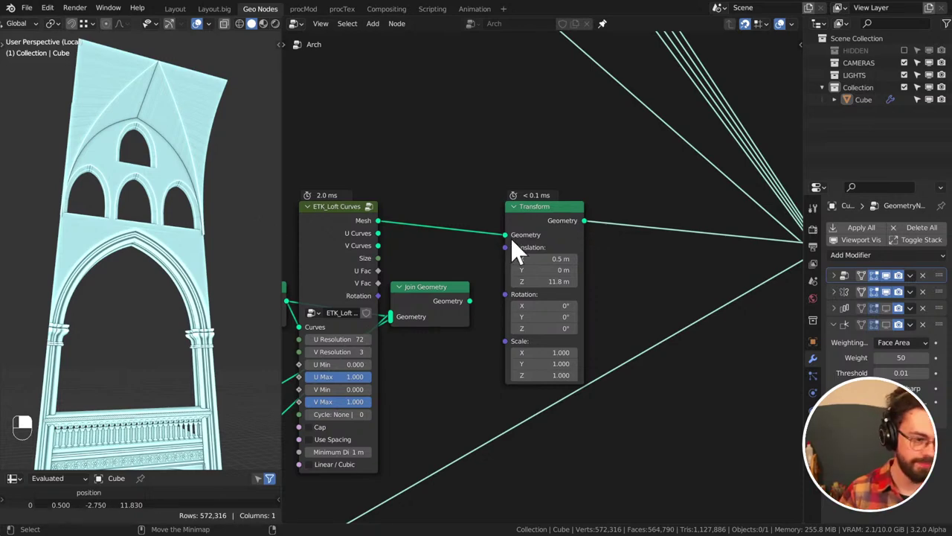
drag(172, 198, 102, 233)
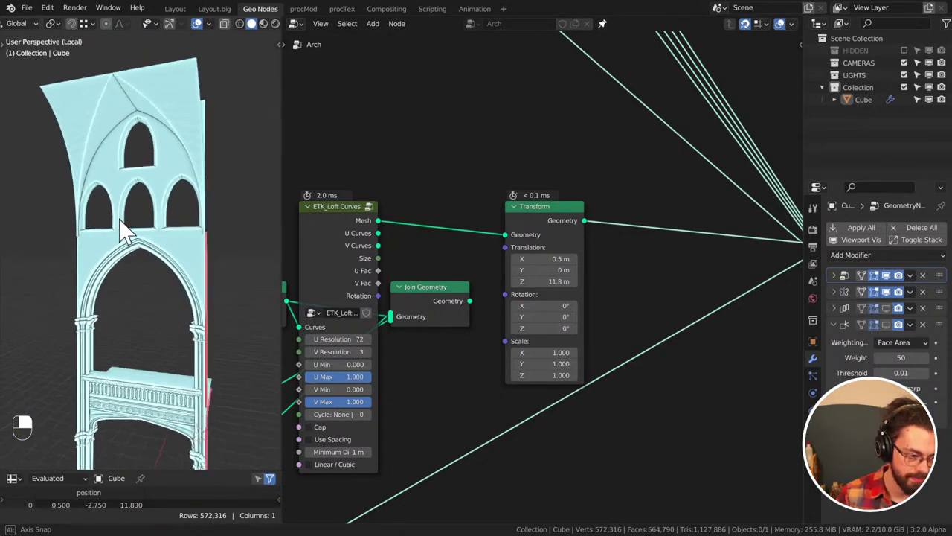
scroll(down, 3)
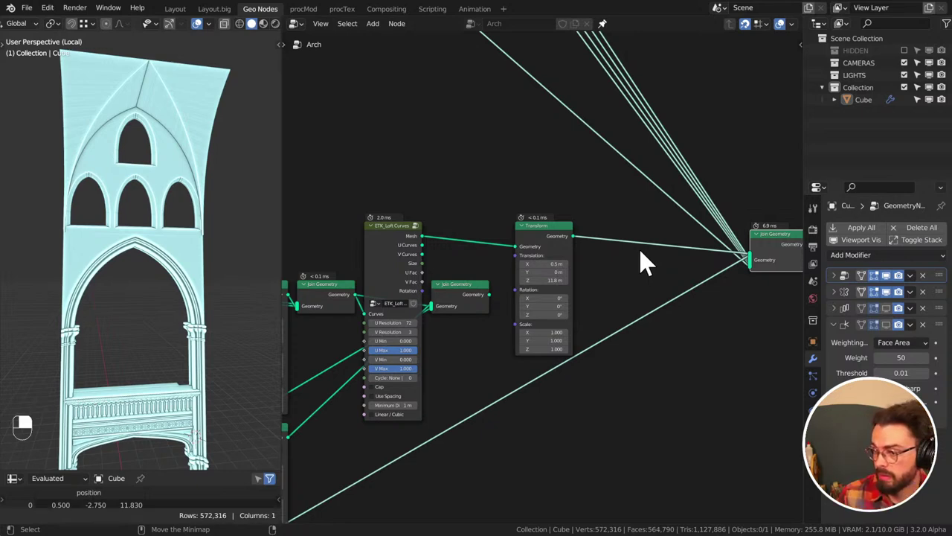
Tuck the Join Geometry node beneath the lifting Transform beside ETK Loft Curves
drag(647, 260, 553, 248)
drag(554, 248, 577, 324)
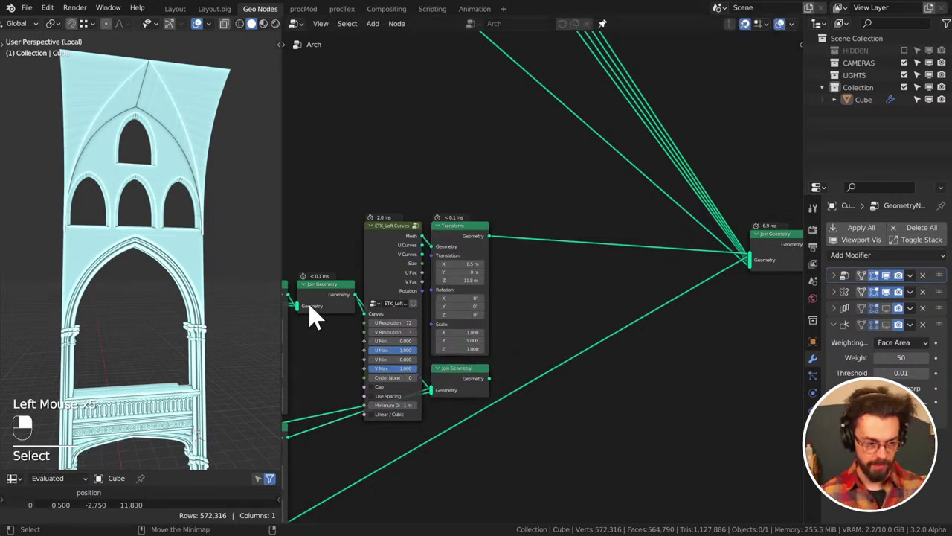
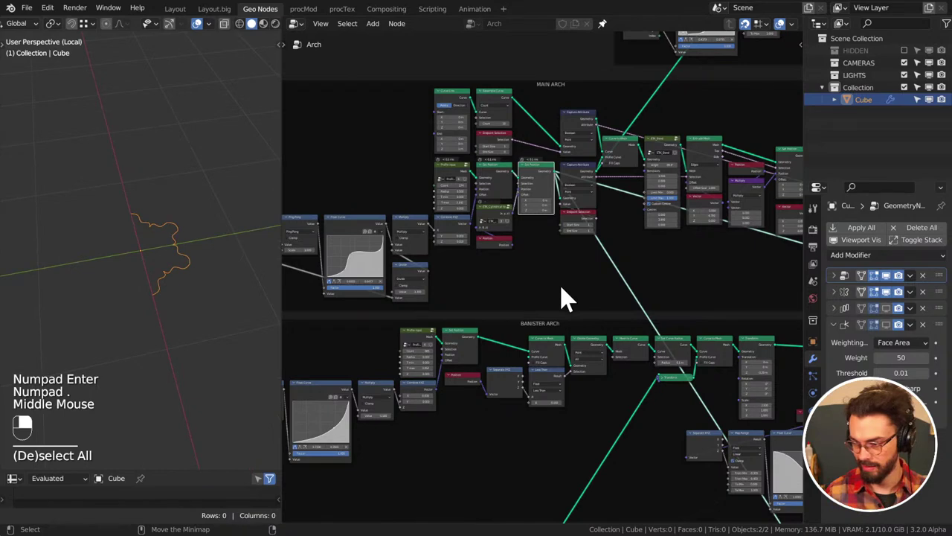
Zoom out and pan the node editor back toward the loft nodes
scroll(down, 3)
middle_click(670, 346)
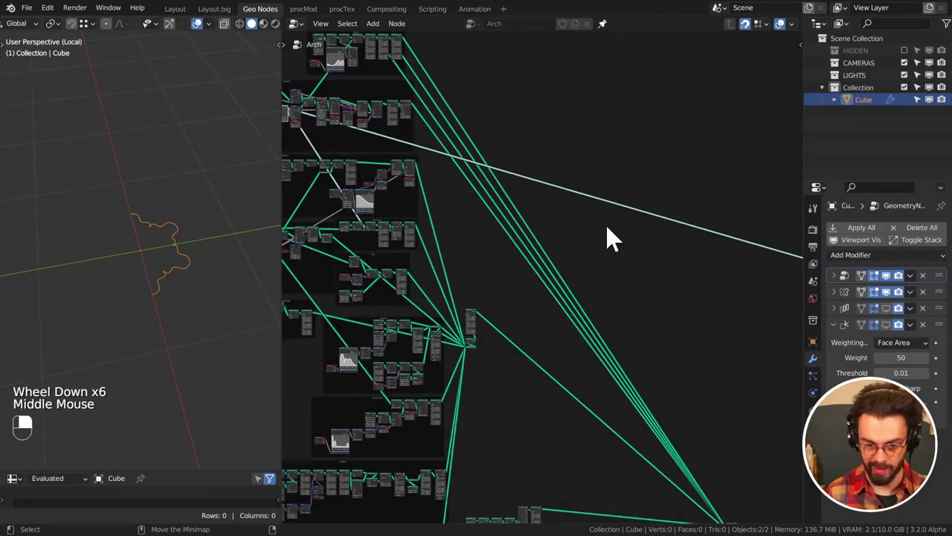
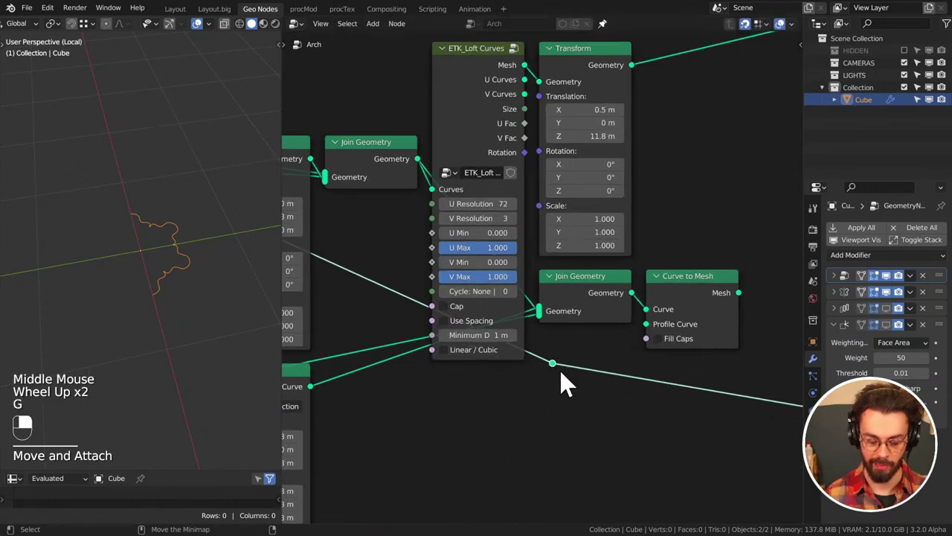
Wire the joined edge curves into the Curve to Mesh node's Curve socket
drag(559, 377, 699, 320)
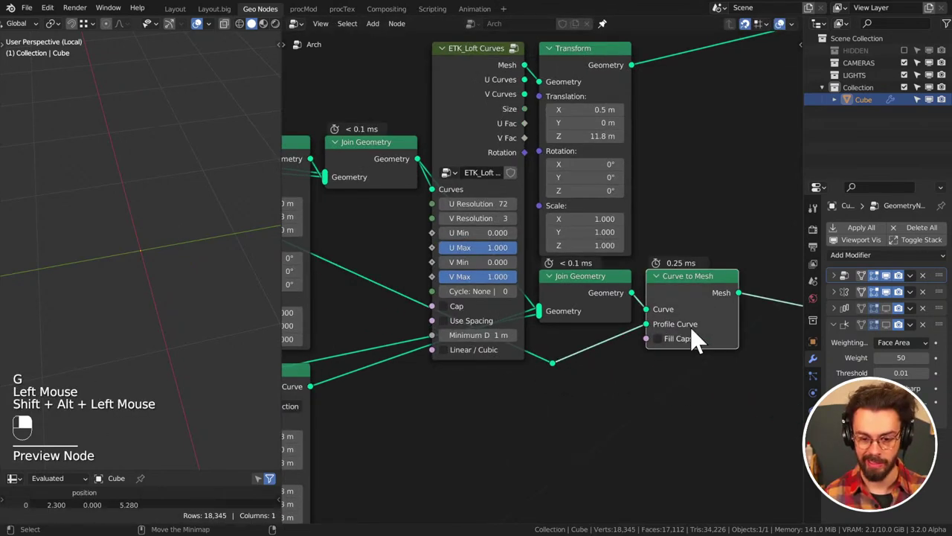
scroll(down, 3)
middle_click(163, 258)
middle_click(168, 287)
drag(193, 298, 593, 402)
middle_click(194, 285)
middle_click(202, 266)
Cut the stale link and start adding a curve profile via Shift+A Curve Primitives
drag(553, 359, 593, 403)
key(ctrl+x)
click(623, 247)
key(shift+a)
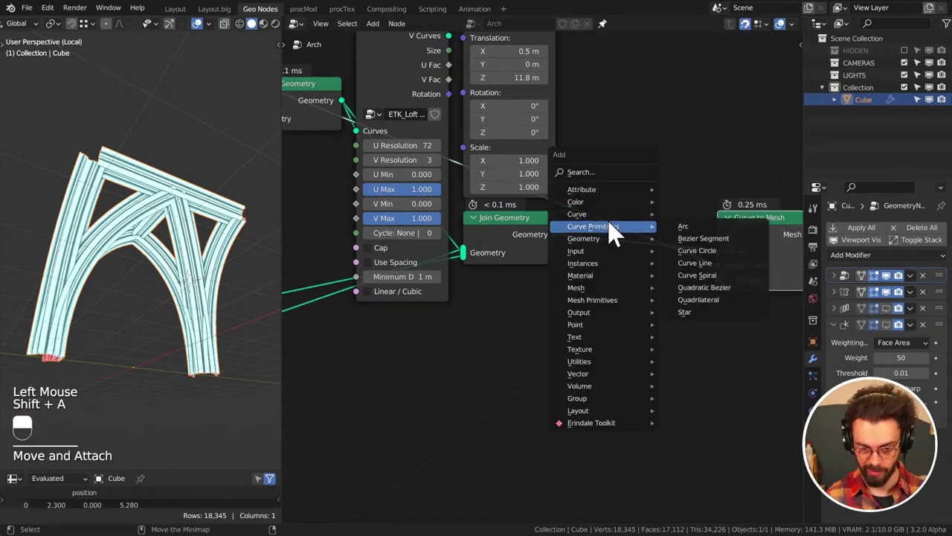
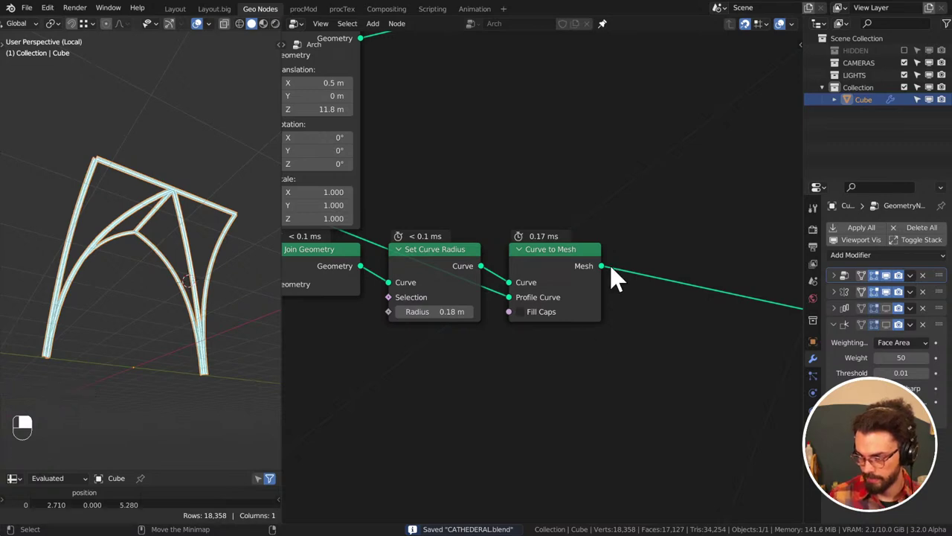
Nudge a node with G and bring the main Join Geometry node into view
scroll(down, 3)
drag(632, 218, 536, 192)
middle_click(632, 217)
scroll(down, 3)
middle_click(655, 261)
scroll(down, 3)
drag(634, 310, 670, 244)
key(g)
scroll(up, 3)
middle_click(637, 276)
drag(679, 276, 535, 193)
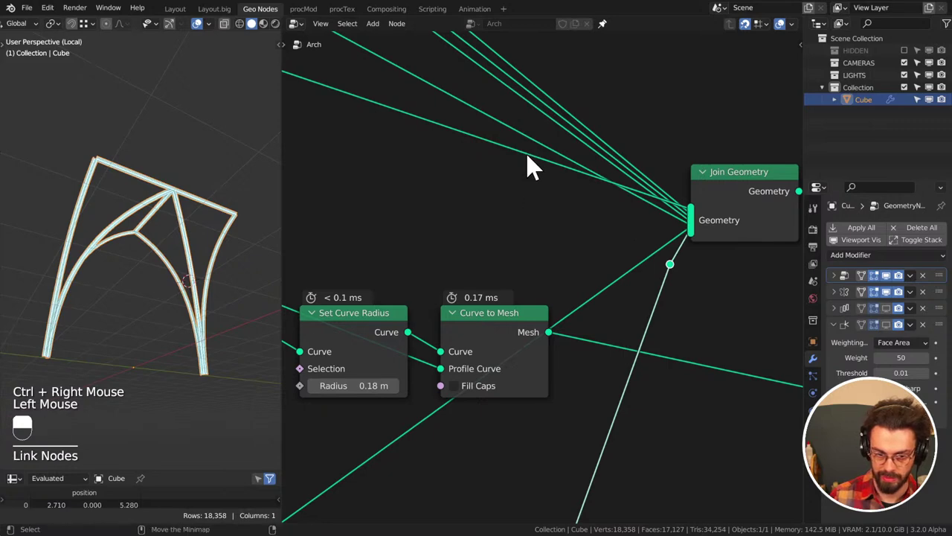
Cut the redundant links around Join Geometry and save CATHEDERAL.blend
right_click(532, 157)
right_click(549, 163)
click(533, 161)
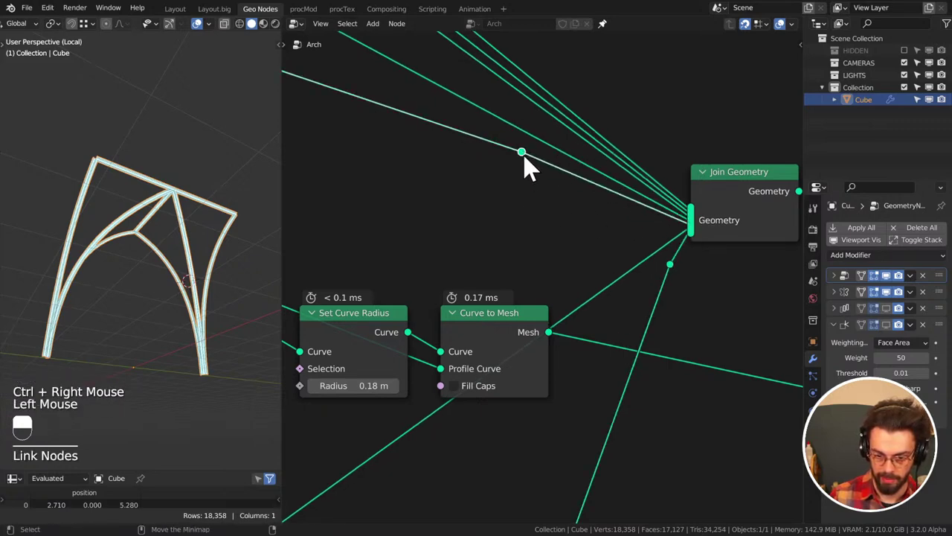
click(546, 171)
key(ctrl+x)
click(655, 260)
key(ctrl+x)
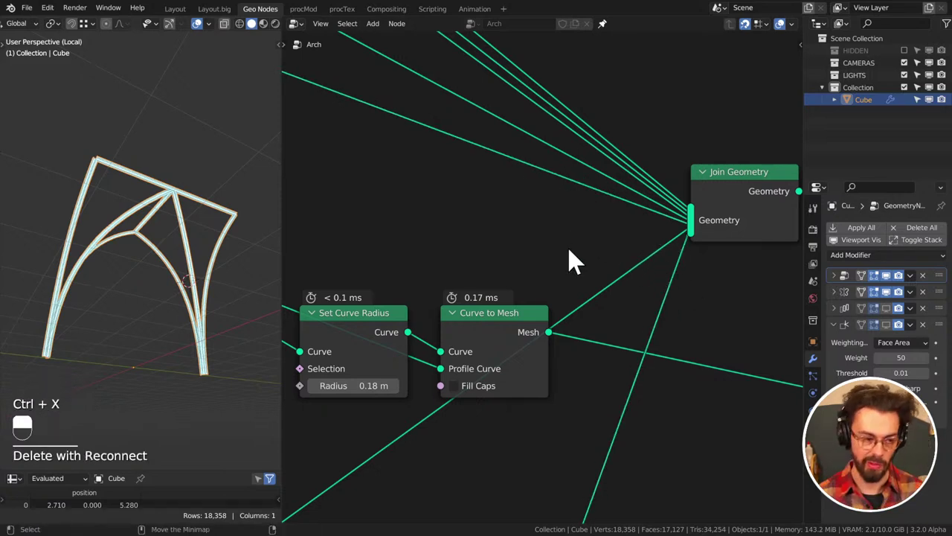
key(ctrl+s)
middle_click(150, 208)
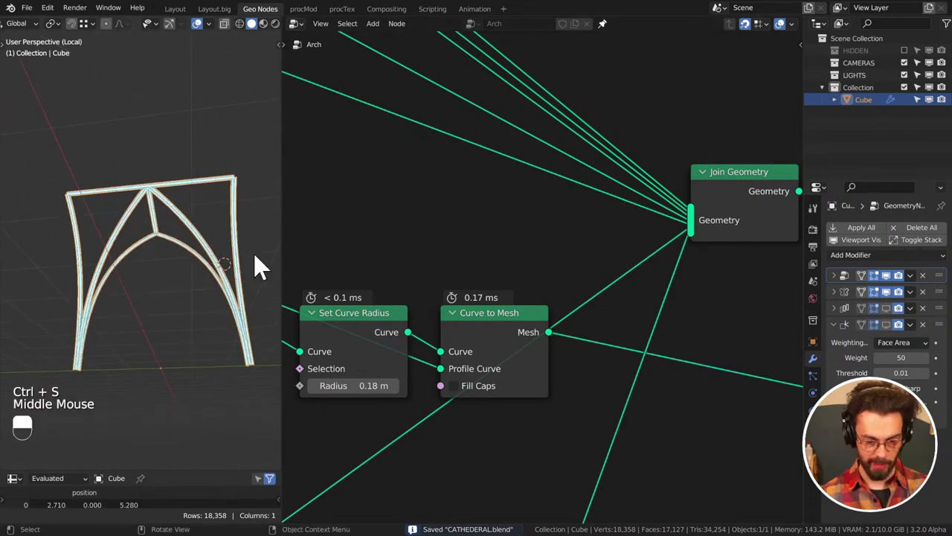
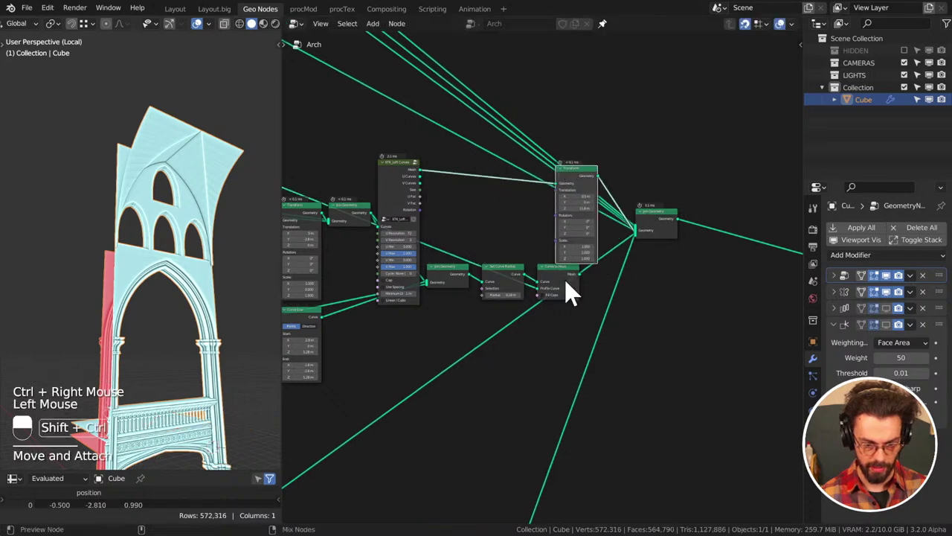
Move the curve-radius and curve-to-mesh nodes below the loft node and save
right_click(558, 288)
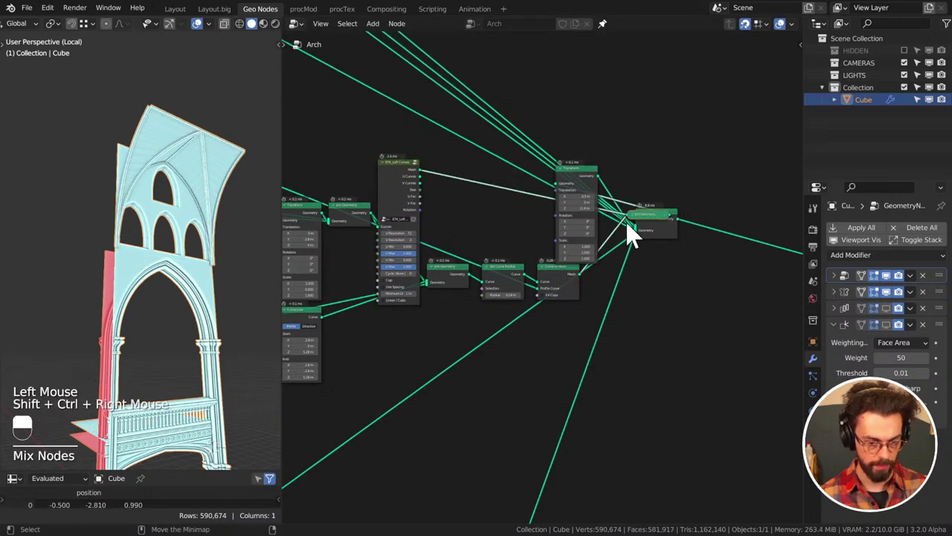
click(631, 213)
key(g)
drag(450, 226, 453, 344)
click(453, 344)
key(g)
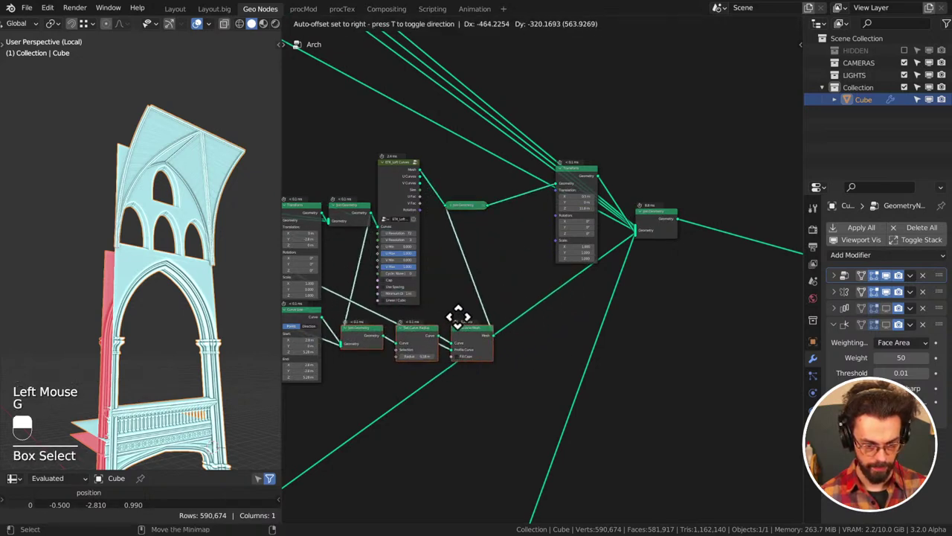
drag(467, 329, 474, 297)
click(475, 298)
key(ctrl+s)
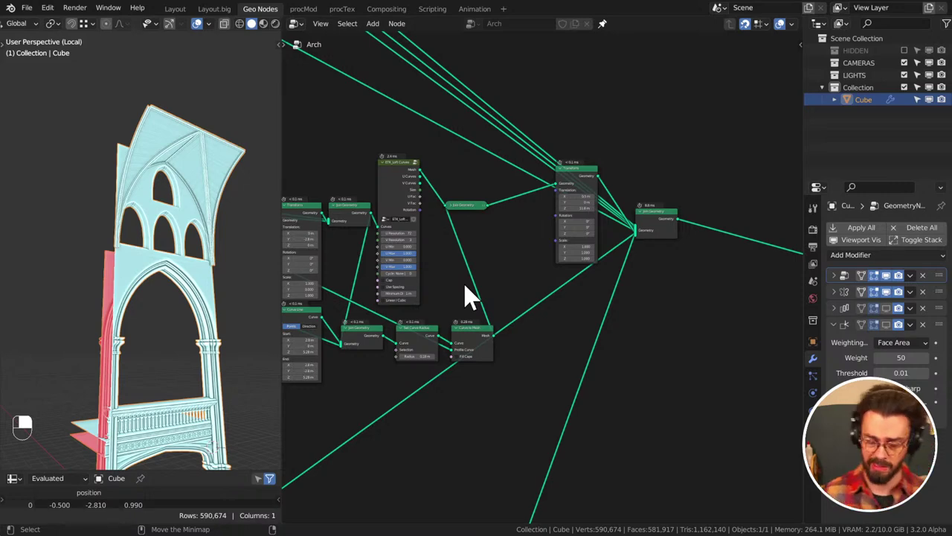
Line up the join, radius, mesh and transform nodes in a tidy row, saving as you go
middle_click(483, 285)
scroll(up, 3)
drag(455, 289, 626, 351)
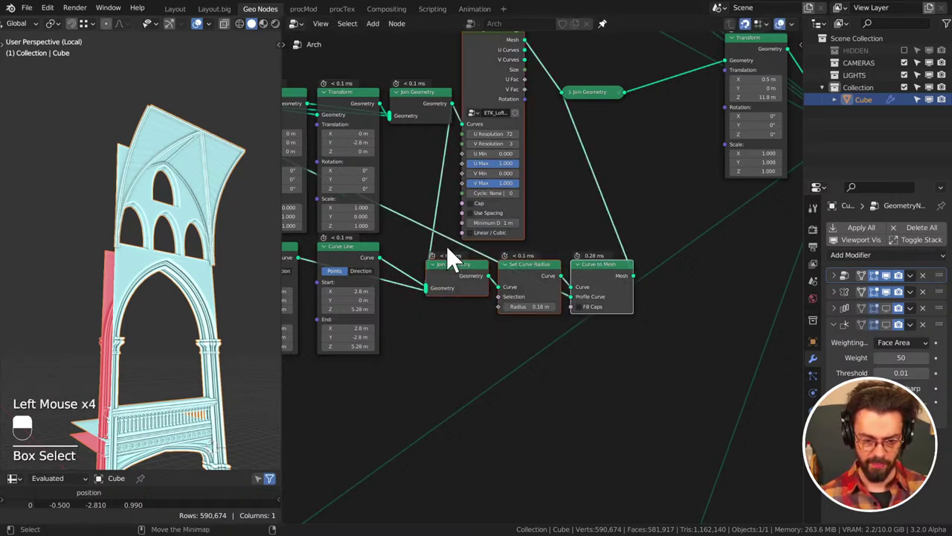
key(g)
drag(595, 308, 623, 297)
key(g)
drag(623, 297, 653, 262)
drag(653, 262, 554, 271)
key(ctrl+s)
key(g)
drag(553, 271, 586, 224)
click(586, 223)
drag(586, 223, 751, 127)
drag(751, 127, 203, 187)
key(ctrl+s)
Pan and zoom out to view the whole tidied arch node cluster
middle_click(671, 267)
middle_click(183, 210)
middle_click(223, 246)
middle_click(202, 188)
middle_click(199, 224)
middle_click(236, 182)
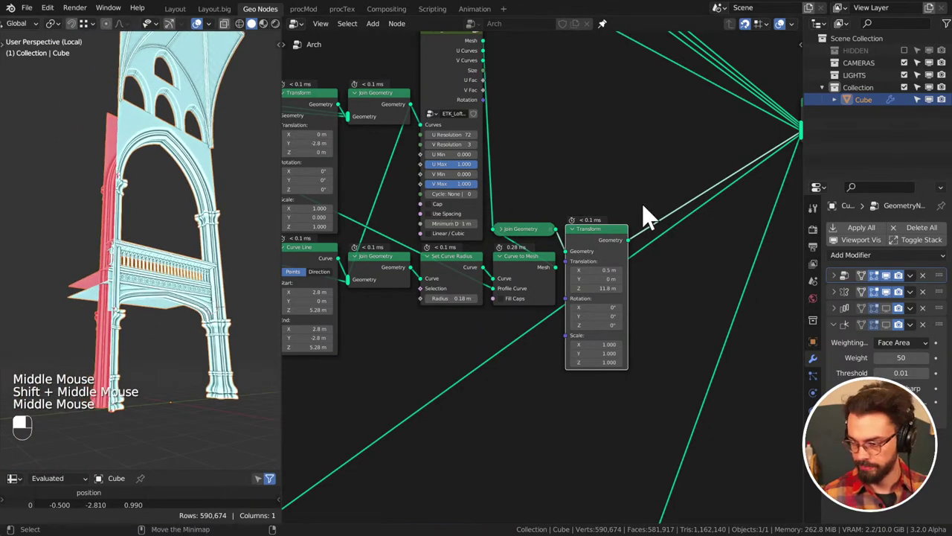
scroll(down, 3)
scroll(down, 3)
middle_click(561, 123)
scroll(down, 3)
drag(156, 172, 87, 264)
scroll(down, 3)
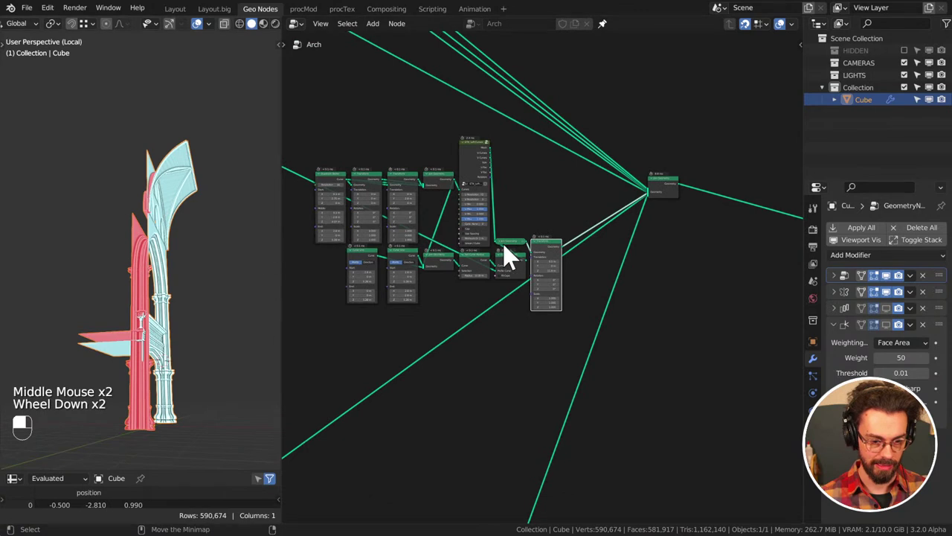
Tab in and out and pan around the Transform nodes while setting up the mirrored copy
middle_click(131, 176)
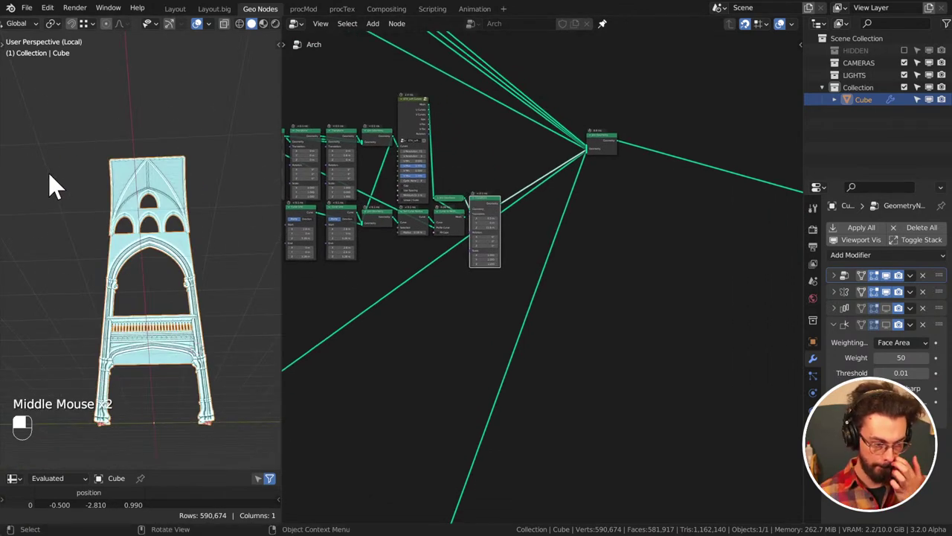
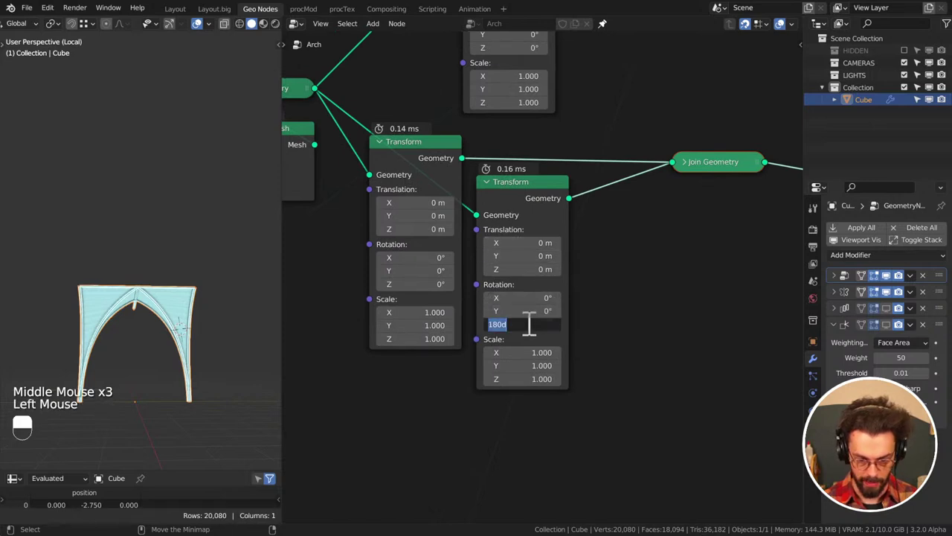
key(Tab)
key(Tab)
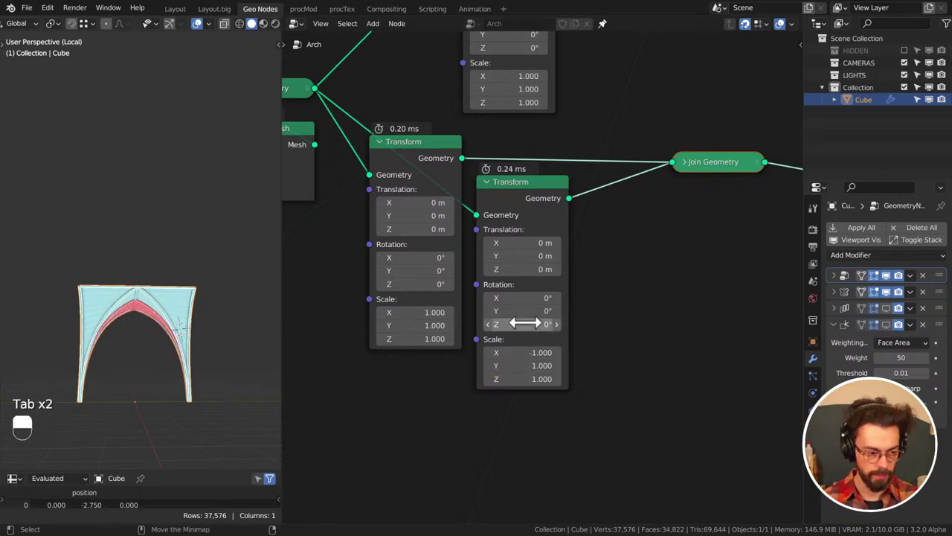
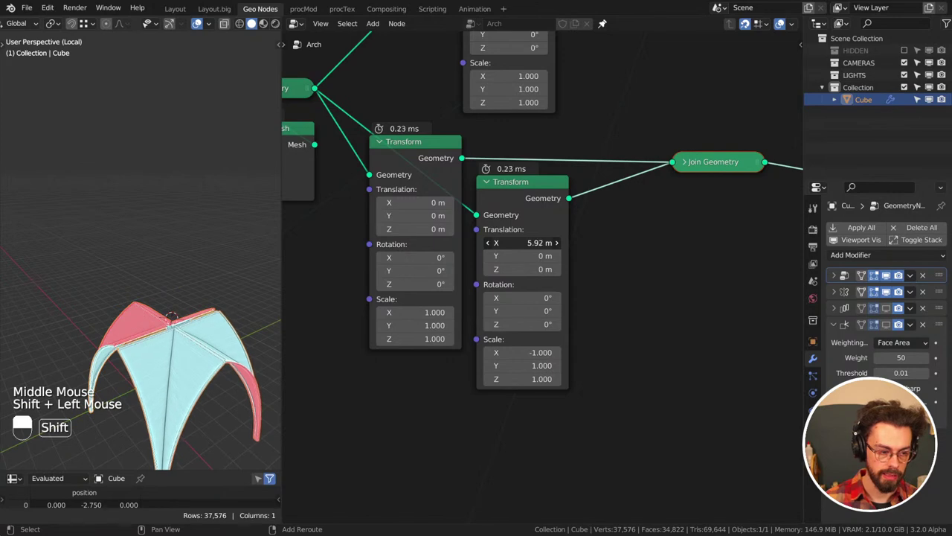
middle_click(125, 261)
middle_click(227, 322)
scroll(up, 3)
middle_click(133, 261)
middle_click(164, 254)
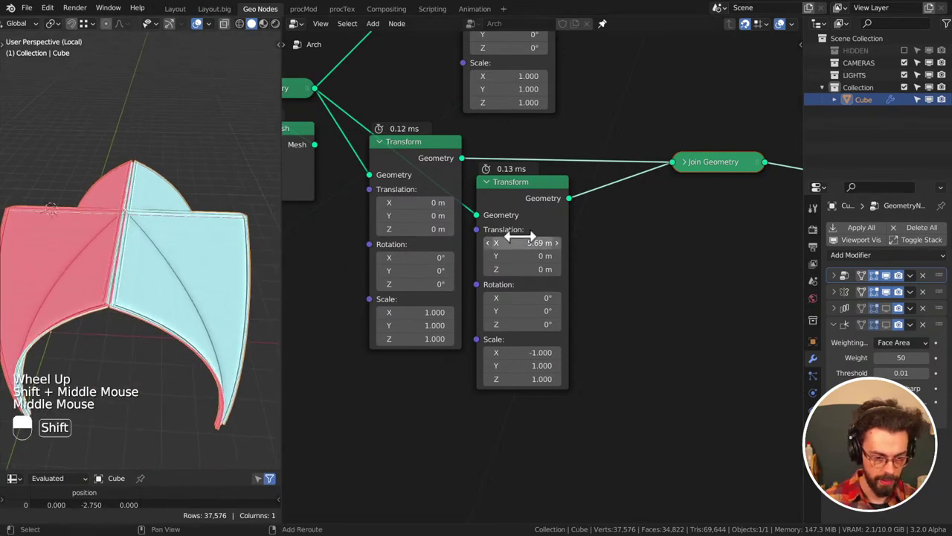
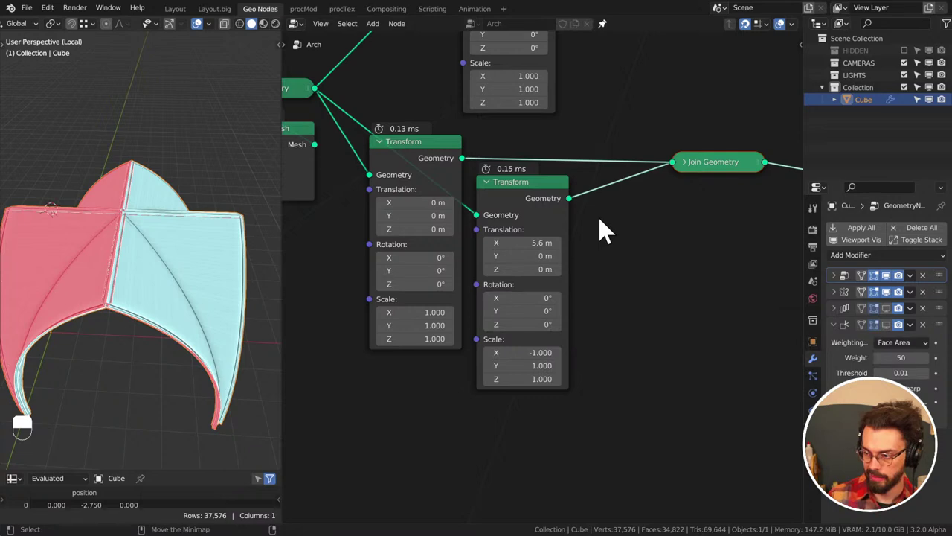
Save, then shift the Join Geometry node to make room after the mirrored Transform
middle_click(611, 229)
key(ctrl+s)
middle_click(630, 246)
drag(621, 259, 713, 192)
key(shift+a)
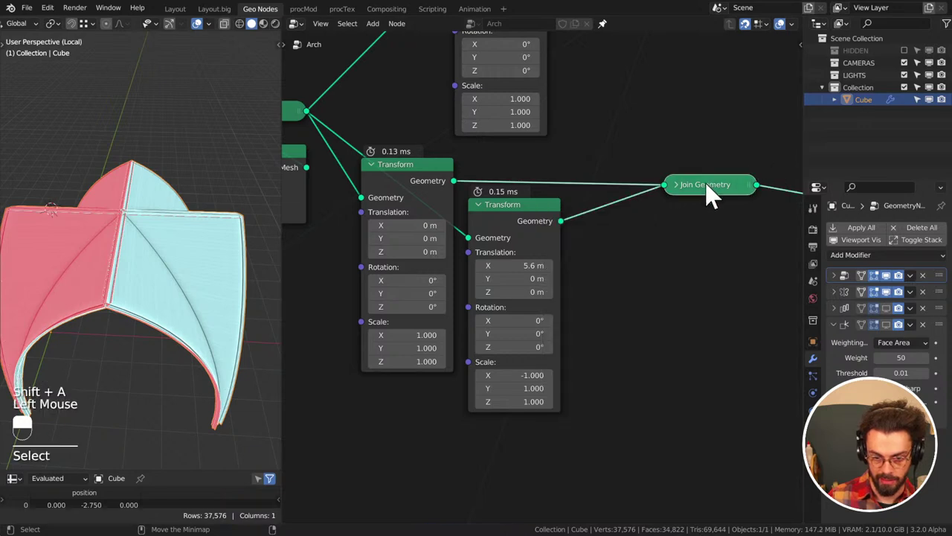
click(663, 238)
drag(663, 238, 663, 249)
Add a Flip Faces node on the link between the mirrored Transform and Join Geometry
key(shift+a)
key(g)
drag(540, 244, 496, 260)
key(g)
click(508, 342)
key(g)
key(g)
key(g)
click(657, 217)
key(g)
click(785, 181)
key(g)
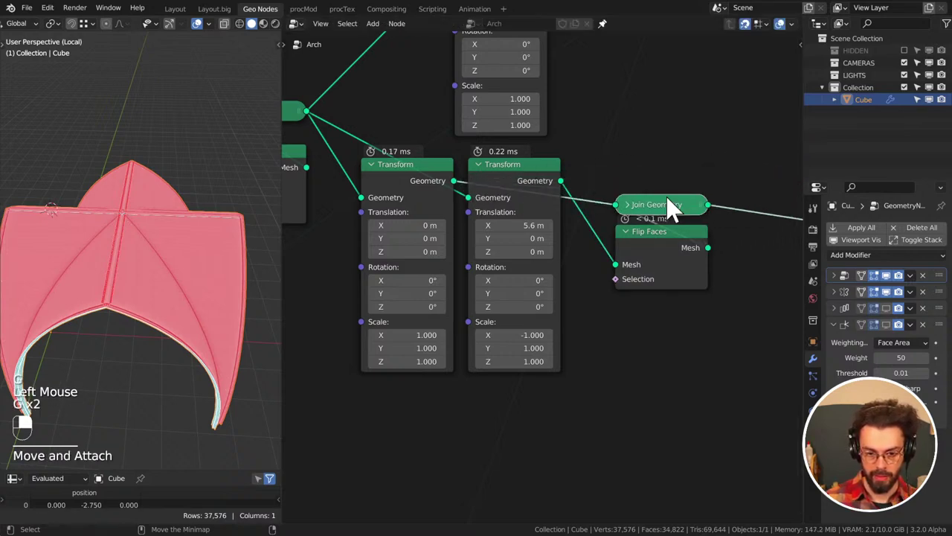
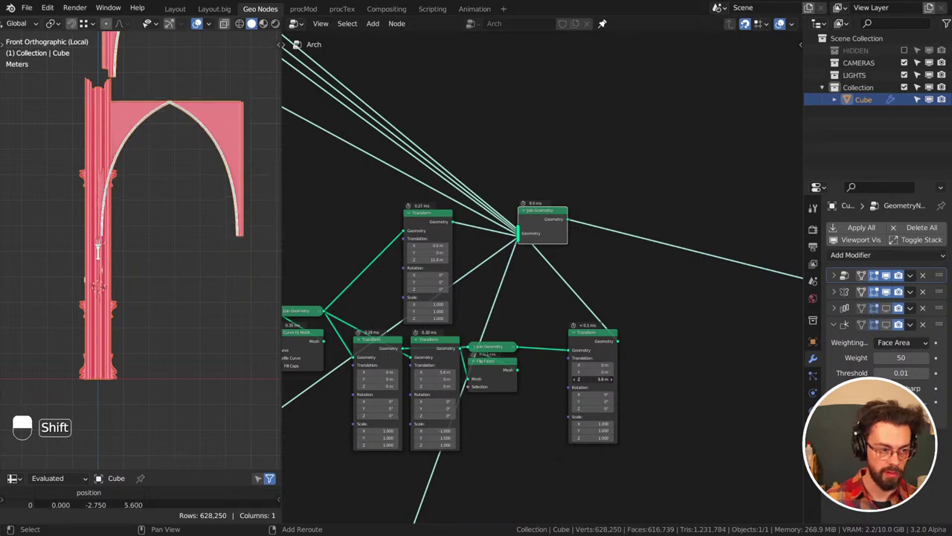
Switch the viewport to side view (numpad 3) to judge the arch placement
key(KP_3)
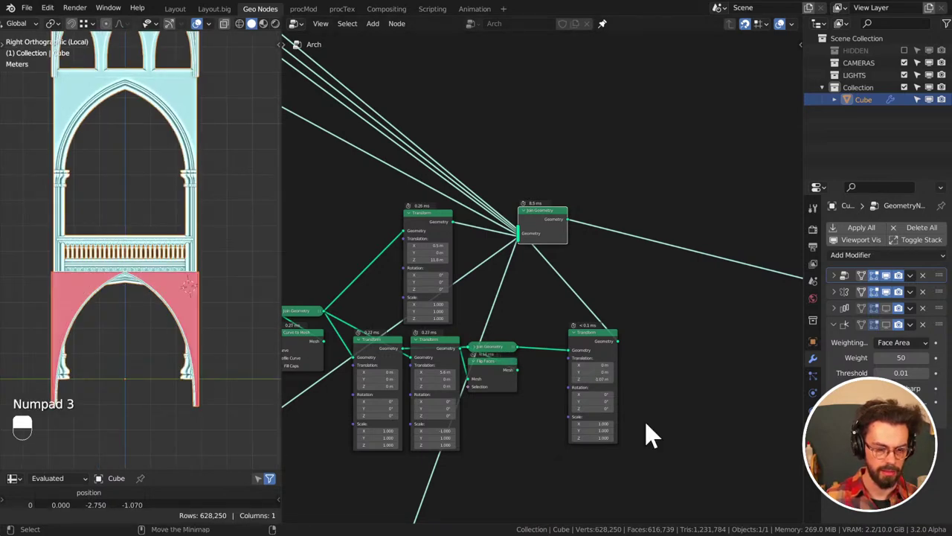
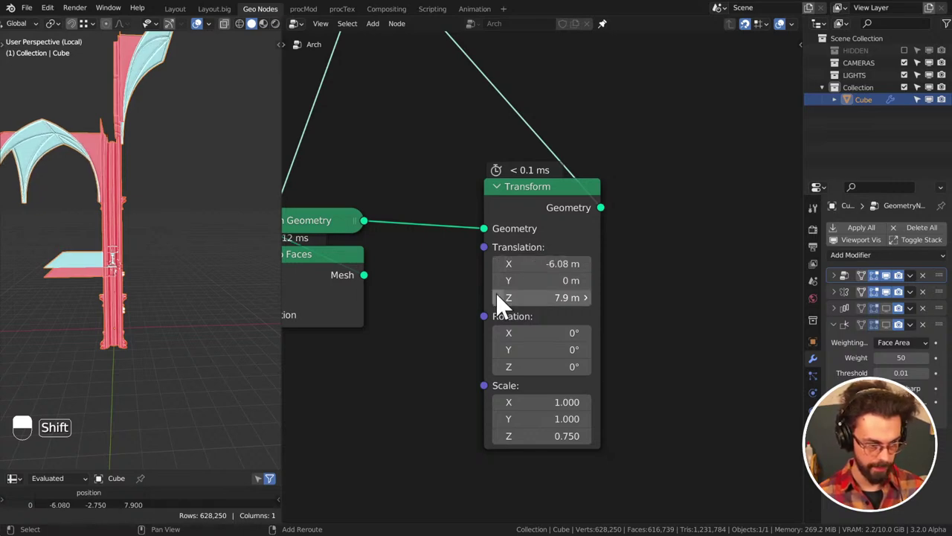
middle_click(81, 215)
drag(222, 213, 192, 247)
key(ctrl+s)
scroll(down, 3)
key(ctrl+s)
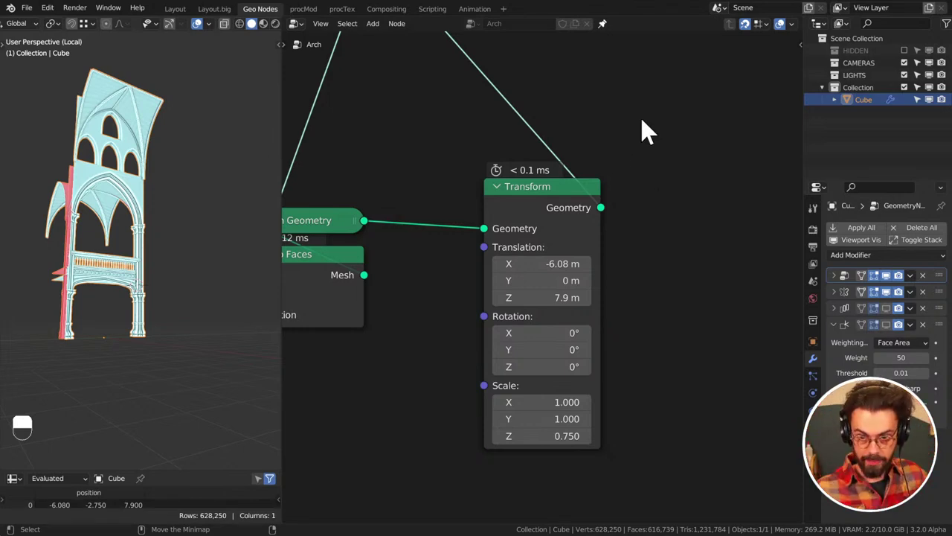
click(802, 36)
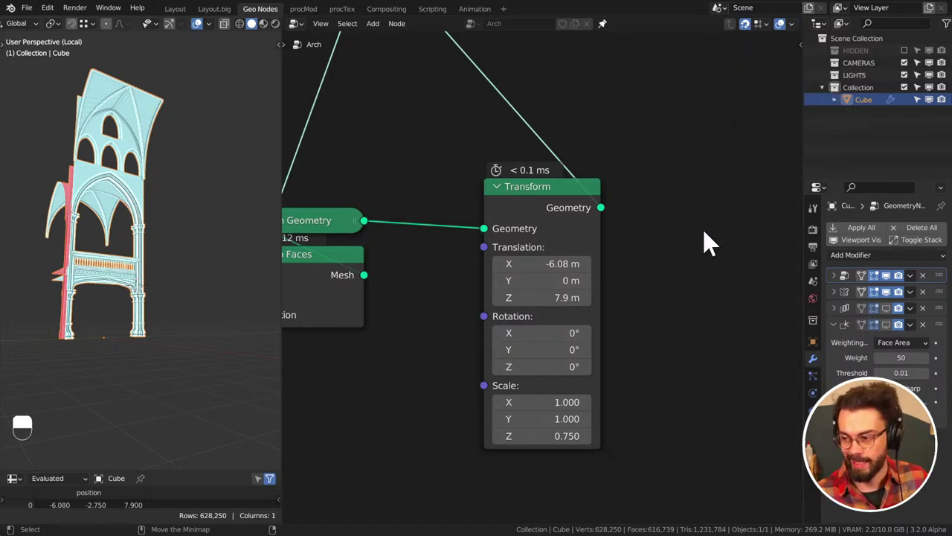
drag(640, 181, 627, 212)
key(ctrl+s)
middle_click(555, 230)
click(491, 185)
key(ctrl+s)
middle_click(159, 241)
drag(142, 268, 449, 281)
scroll(down, 3)
middle_click(126, 162)
scroll(down, 3)
middle_click(126, 162)
click(126, 162)
Select all ceiling arch nodes, frame them with Ctrl+J and label the frame CEILINGS
key(g)
click(126, 162)
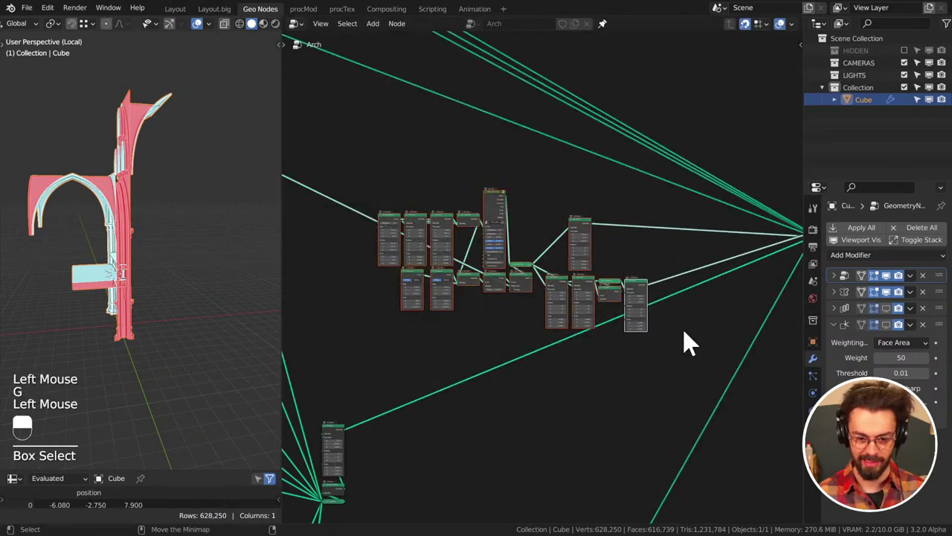
key(ctrl+j)
click(126, 163)
middle_click(126, 162)
click(126, 162)
click(126, 162)
middle_click(126, 162)
right_click(126, 163)
click(126, 162)
middle_click(125, 162)
right_click(126, 162)
key(F2)
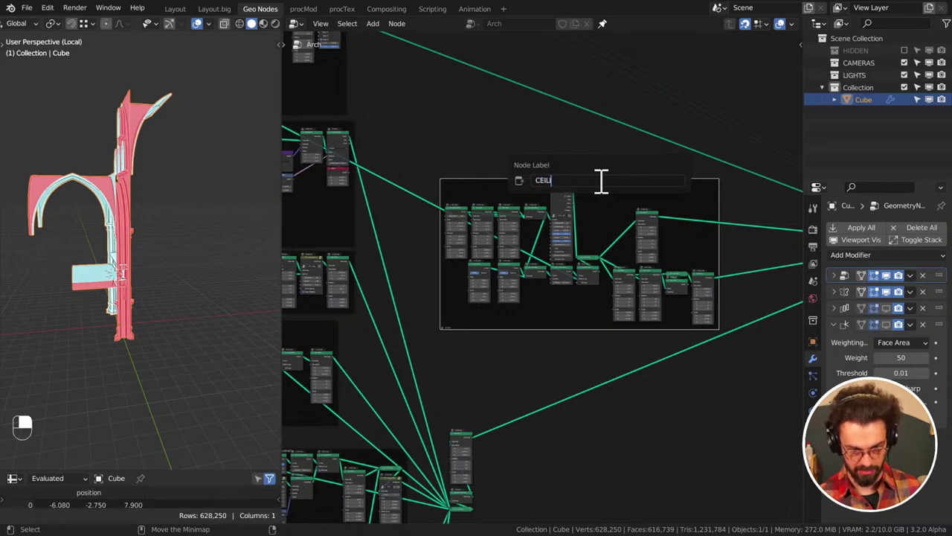
key(ctrl+s)
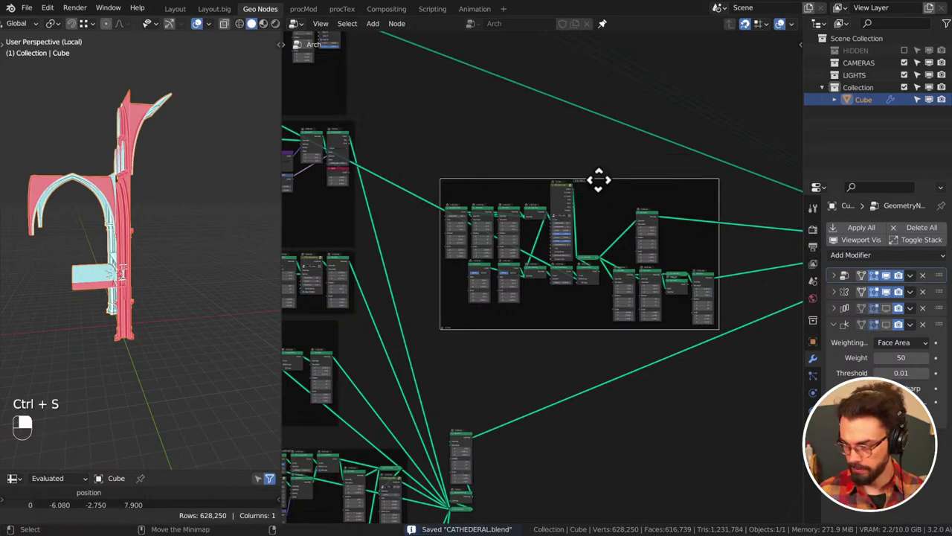
Move the CEILINGS frame higher among the other frames and save CATHEDERAL.blend
click(126, 162)
key(g)
key(g)
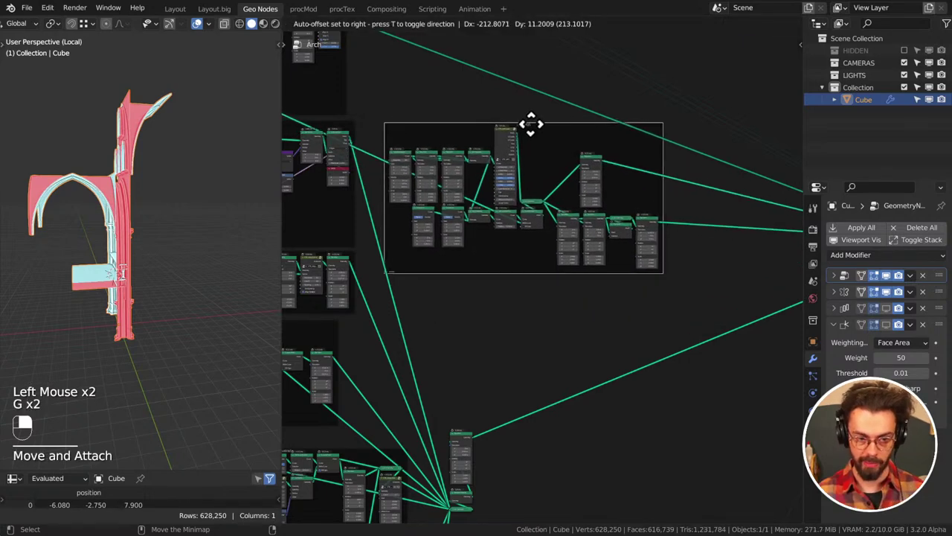
click(126, 162)
key(ctrl+s)
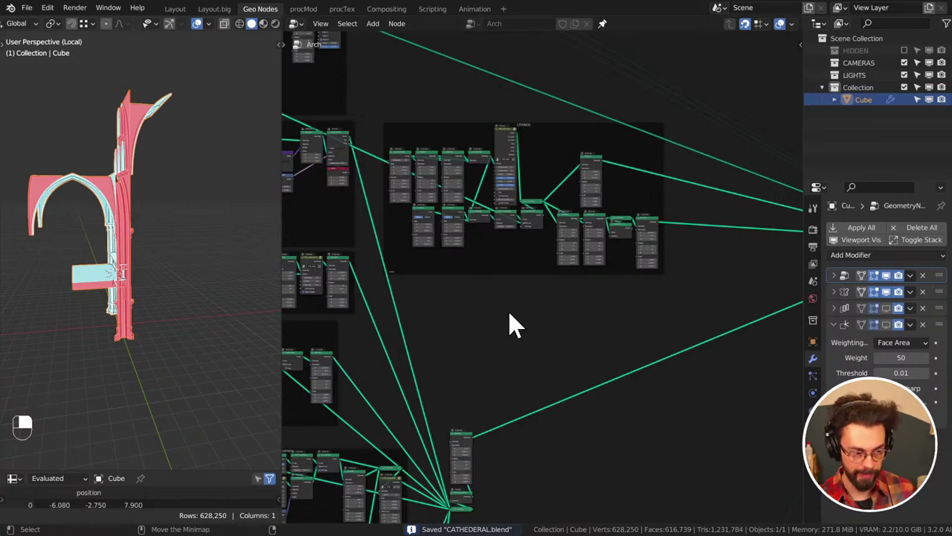
key(ctrl+s)
middle_click(126, 162)
middle_click(126, 162)
scroll(up, 3)
scroll(down, 3)
middle_click(126, 162)
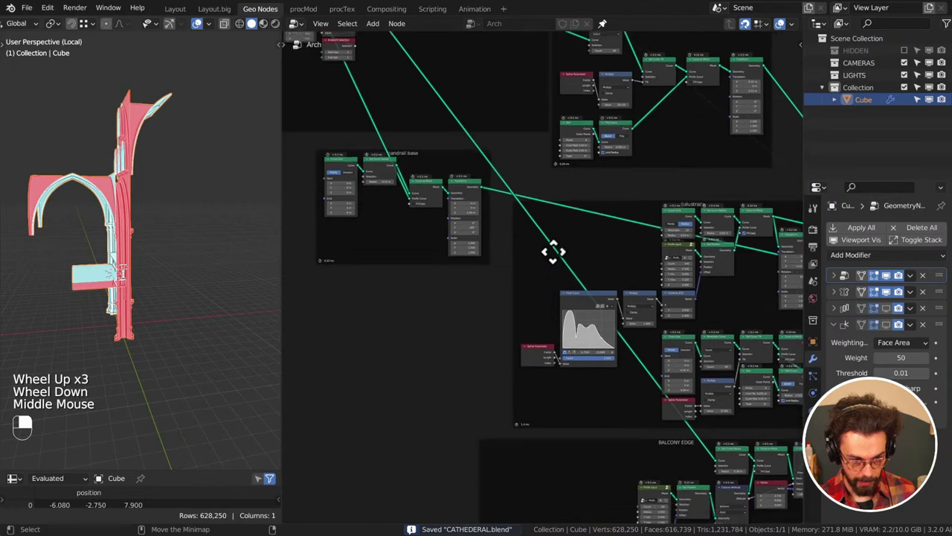
scroll(up, 3)
middle_click(126, 163)
click(126, 163)
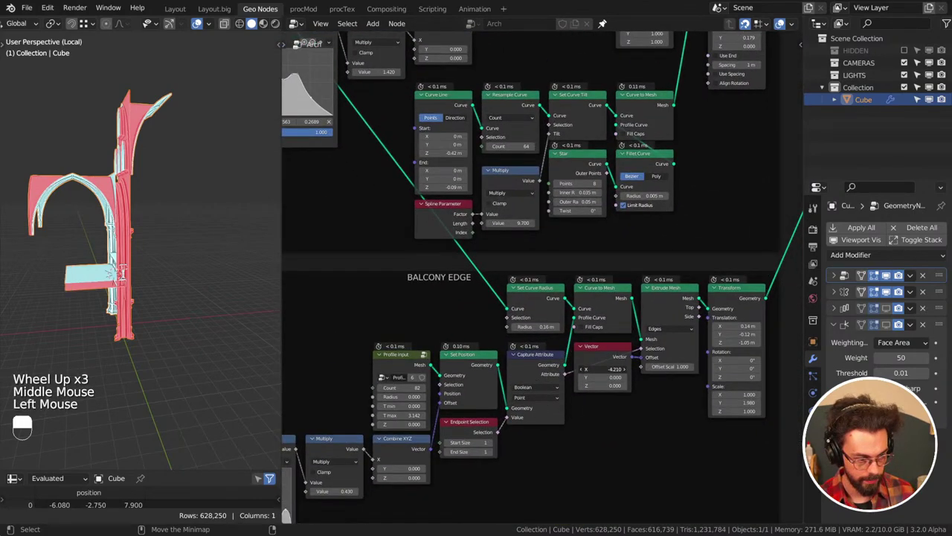
key(ctrl+s)
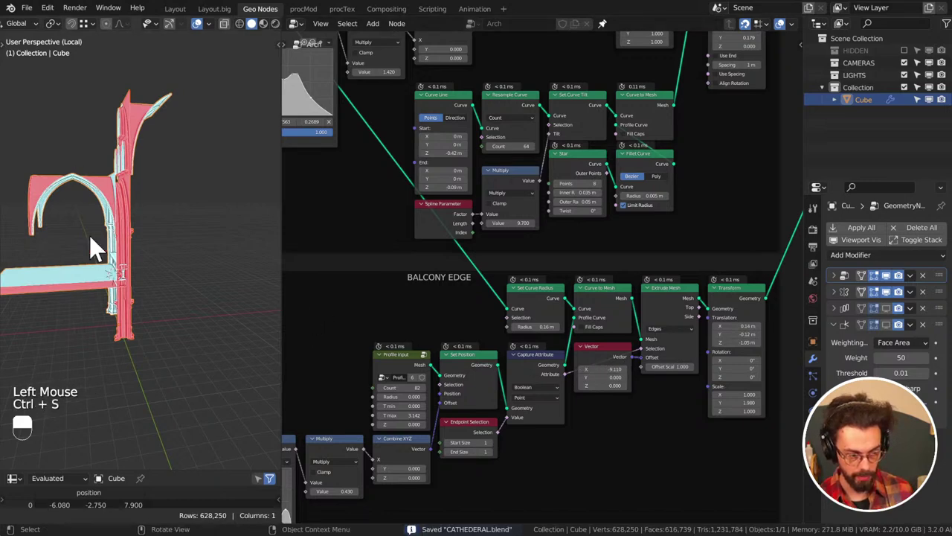
middle_click(206, 278)
middle_click(142, 293)
key(ctrl+s)
middle_click(173, 285)
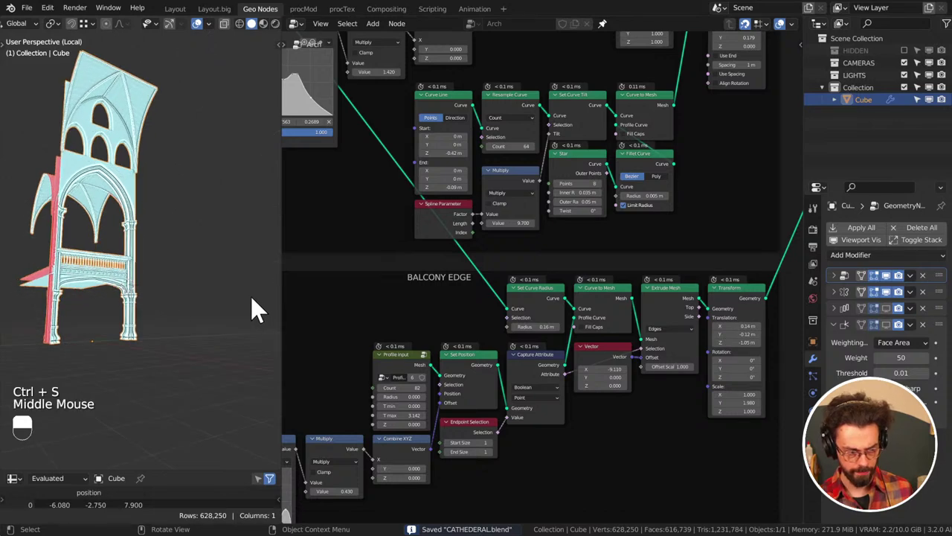
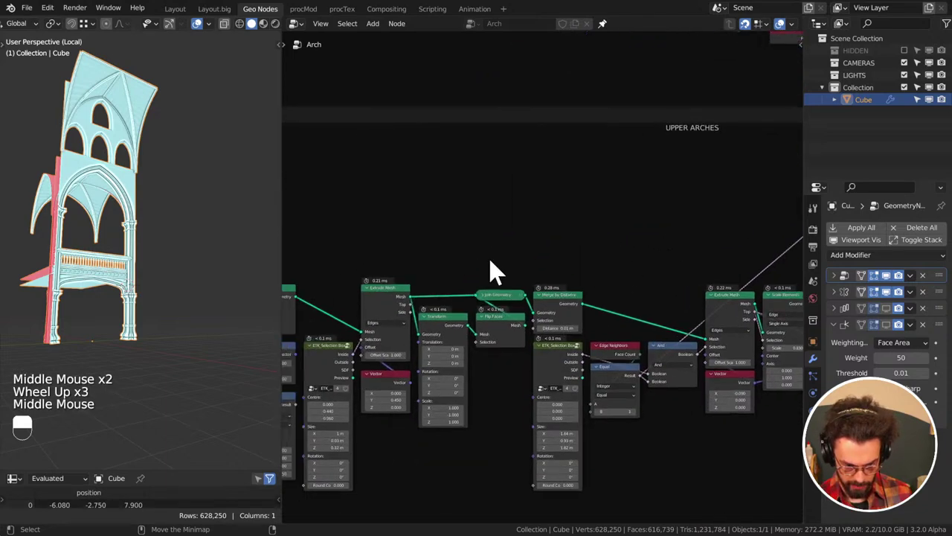
middle_click(505, 279)
middle_click(684, 269)
scroll(down, 3)
middle_click(625, 285)
middle_click(742, 258)
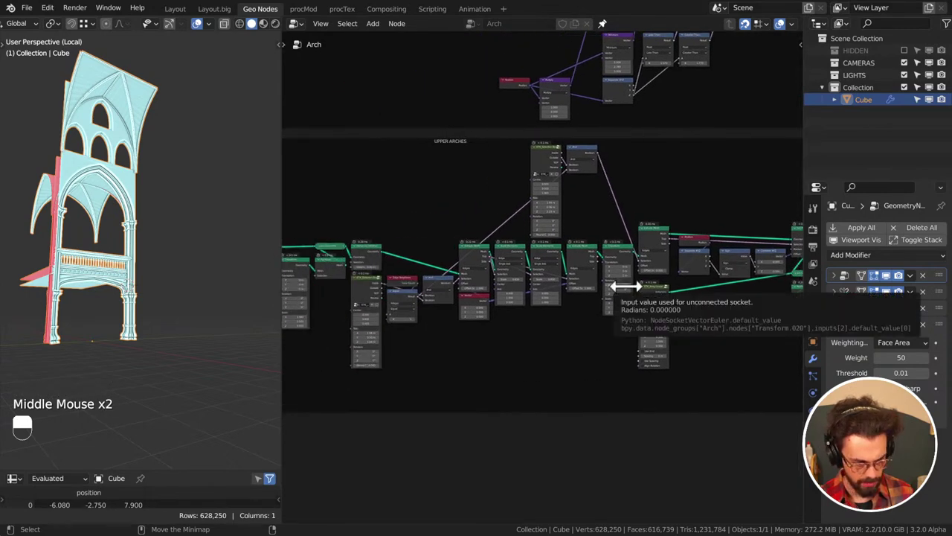
scroll(up, 3)
middle_click(451, 293)
scroll(up, 3)
click(546, 257)
click(380, 256)
middle_click(416, 263)
click(505, 275)
click(430, 274)
click(385, 255)
middle_click(413, 255)
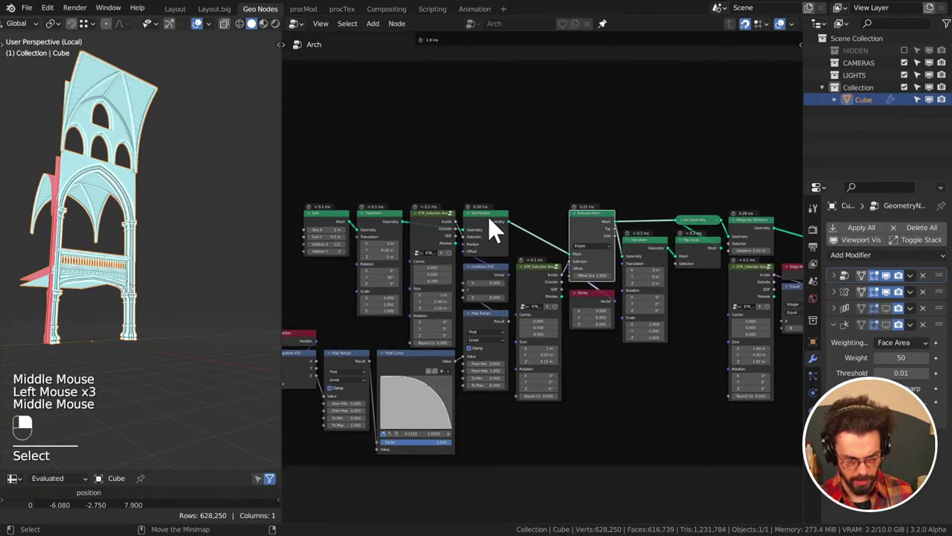
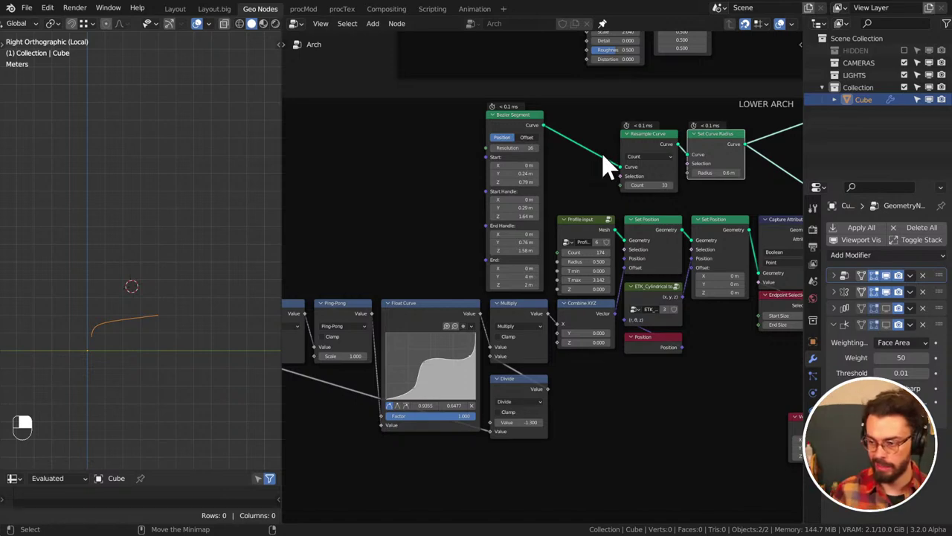
Insert an ETK_Array Spline node onto the existing arch link and save
middle_click(631, 168)
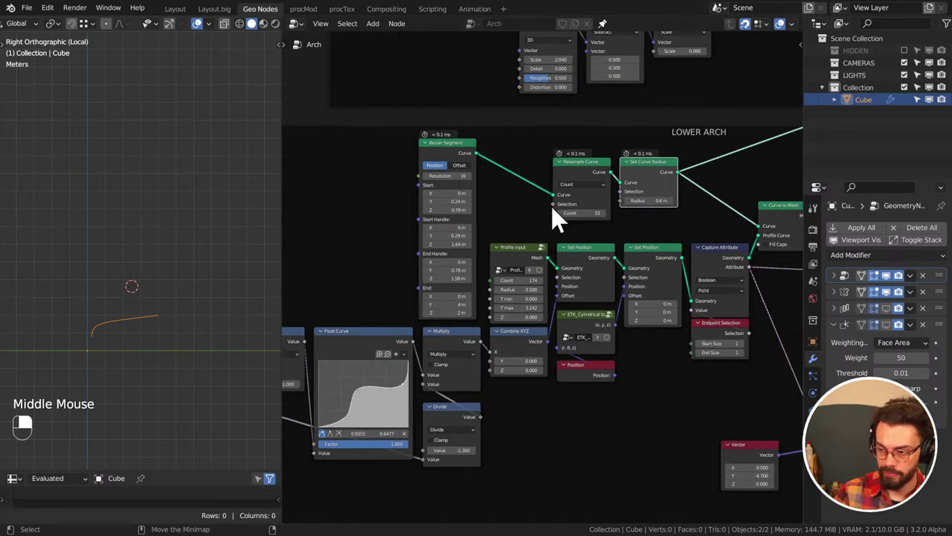
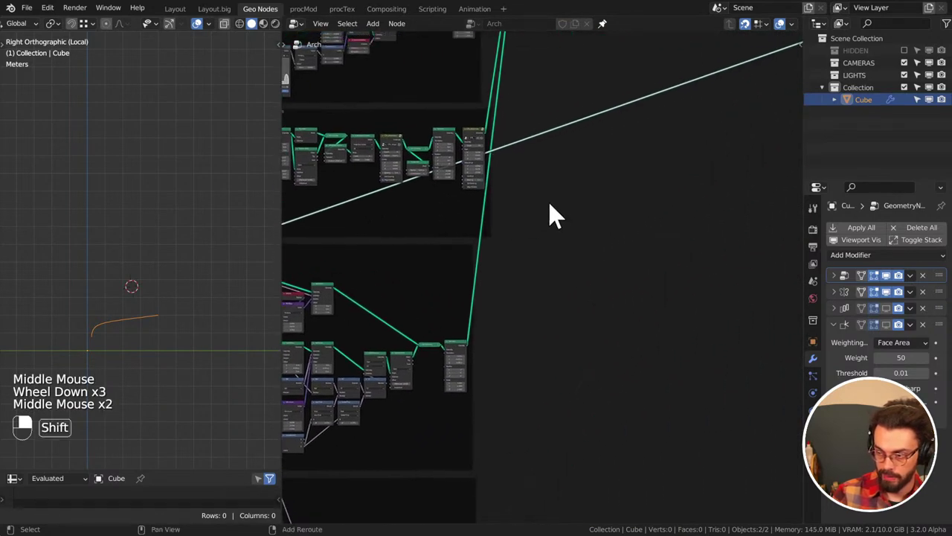
key(shift+a)
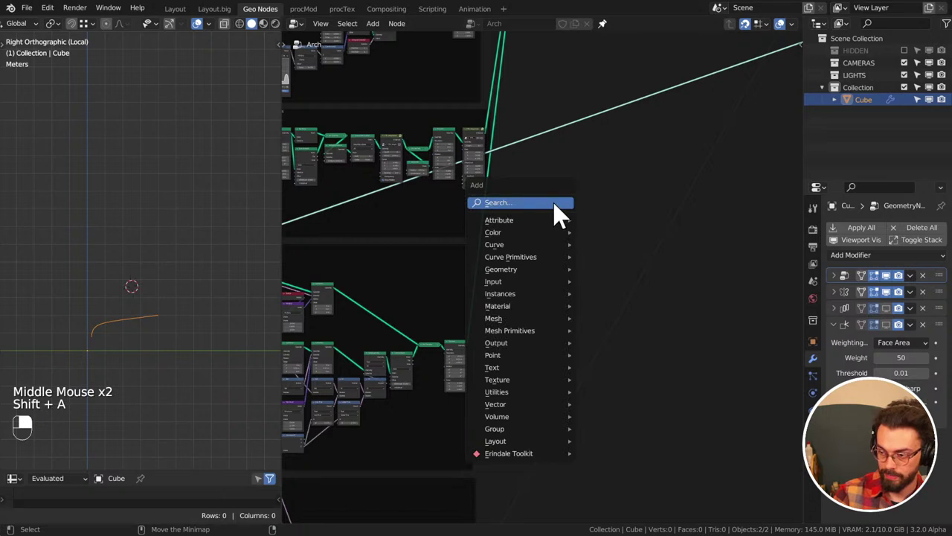
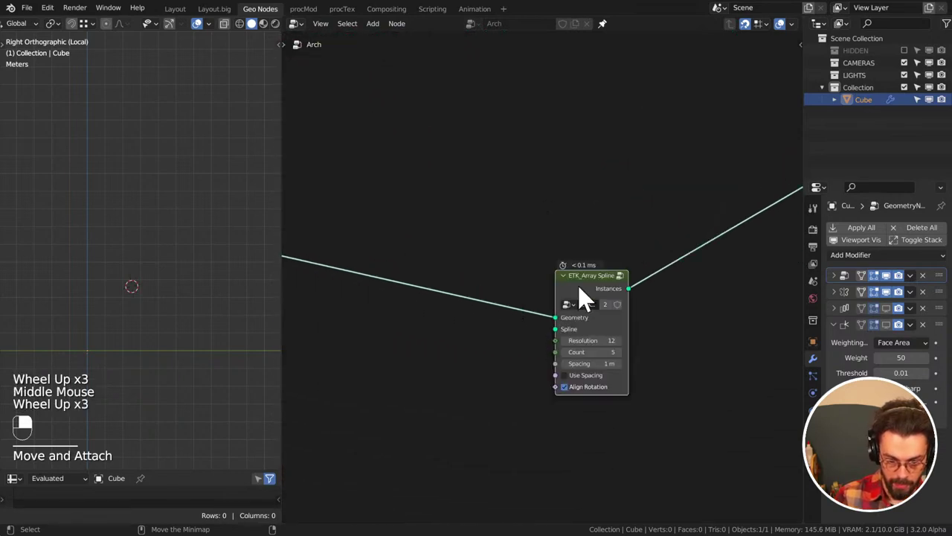
drag(590, 294, 524, 183)
scroll(up, 3)
key(ctrl+s)
Add a Suzanne monkey mesh to the scene and save the file
drag(907, 60, 872, 71)
scroll(down, 3)
middle_click(123, 167)
middle_click(146, 197)
click(167, 138)
drag(167, 137, 175, 299)
key(x)
key(shift+a)
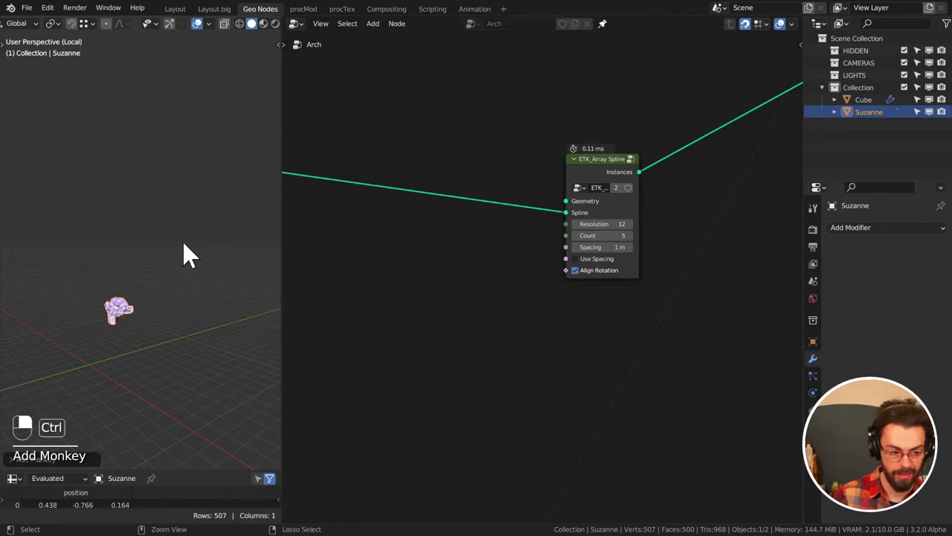
key(ctrl+s)
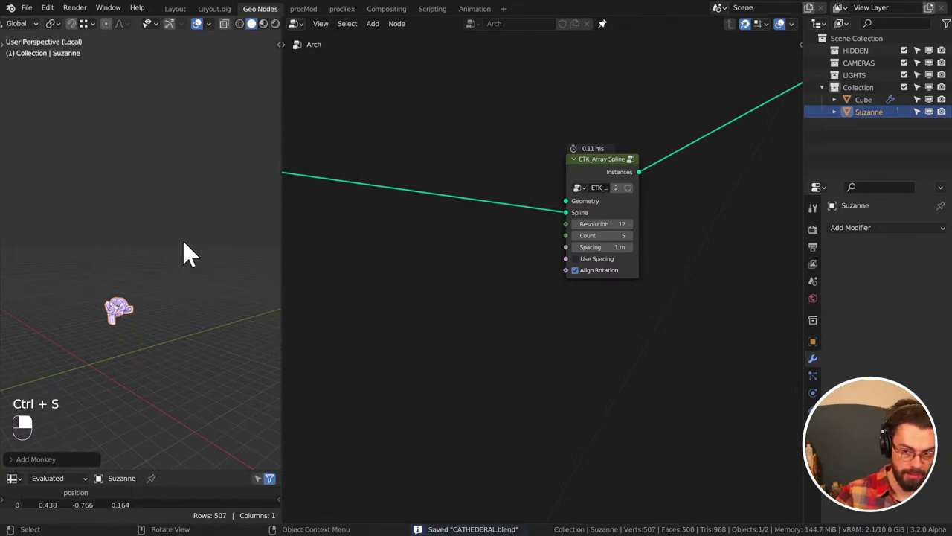
Move Suzanne into the excluded HIDDEN collection and drag it into the tree as Object Info
drag(883, 119, 896, 57)
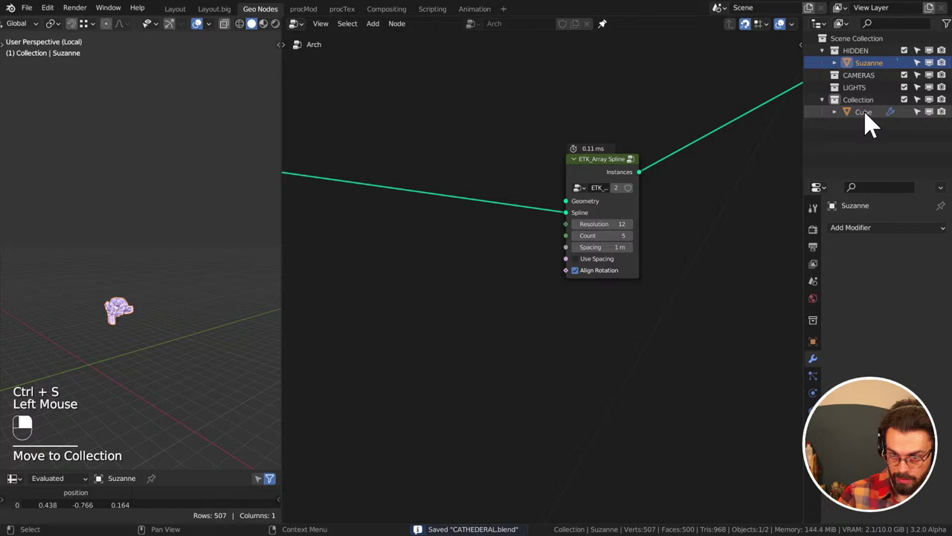
click(910, 59)
drag(910, 59, 765, 126)
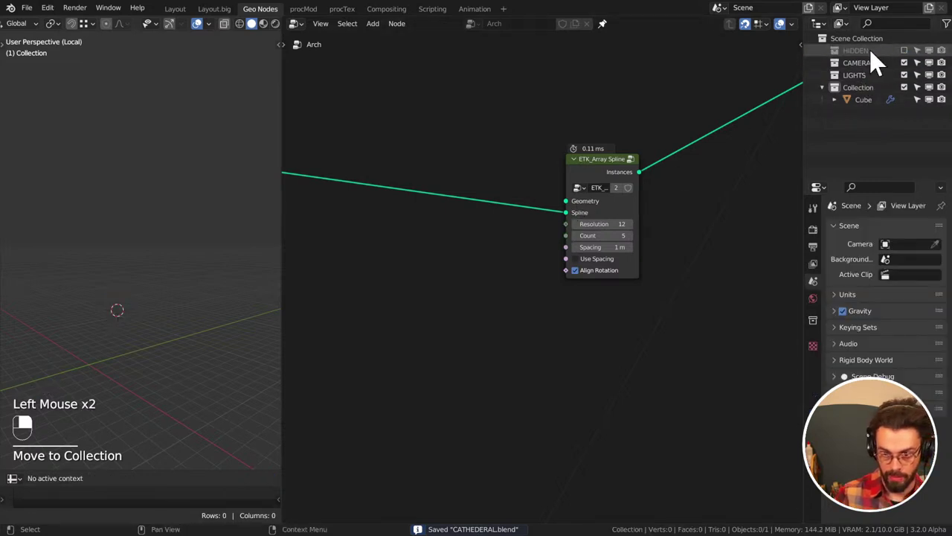
drag(910, 60, 487, 137)
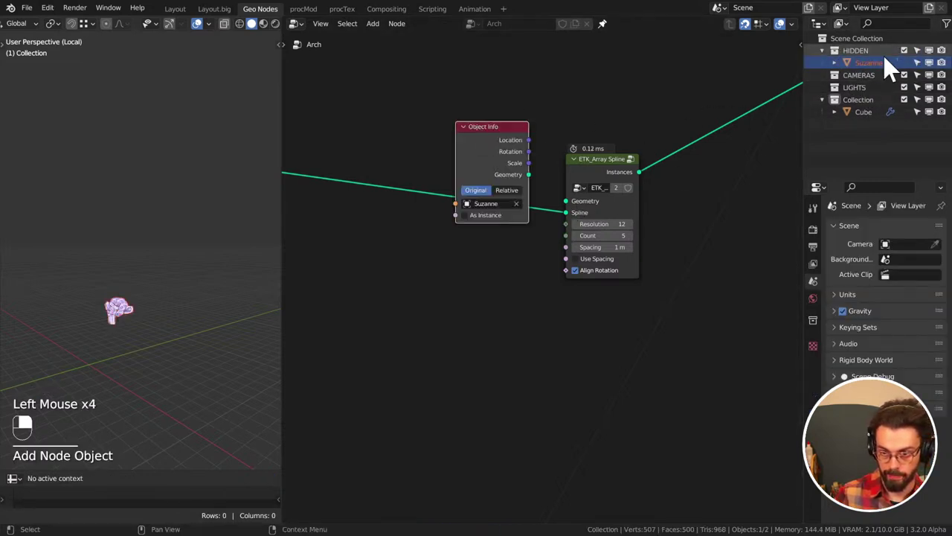
Tint Suzanne's Object Info node with the indigo colour preset from the N sidebar
click(912, 58)
middle_click(912, 59)
right_click(912, 59)
click(499, 144)
middle_click(499, 144)
right_click(499, 144)
key(n)
click(806, 50)
middle_click(806, 50)
right_click(806, 51)
double_click(772, 127)
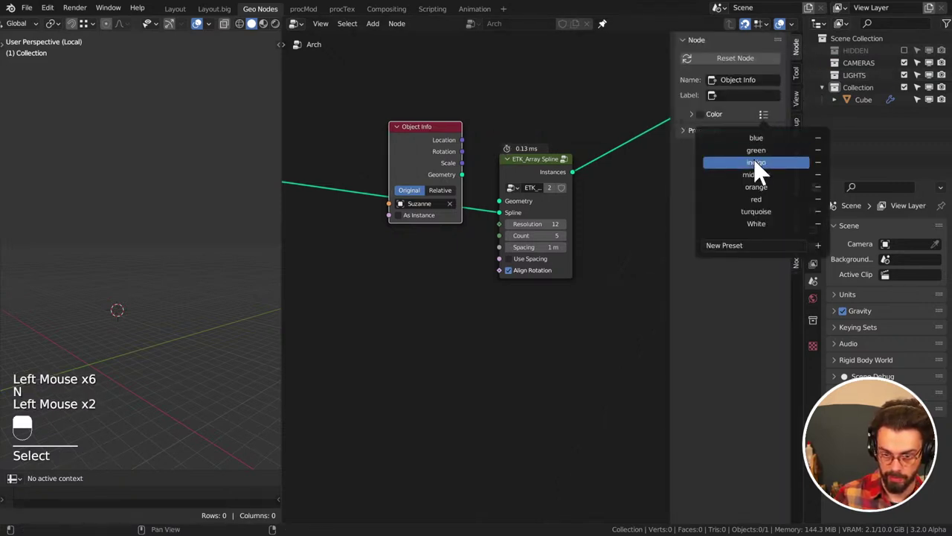
click(514, 142)
key(n)
Feed Object Info's Geometry into ETK_Array Spline's Geometry input, reposition the node and save
click(502, 143)
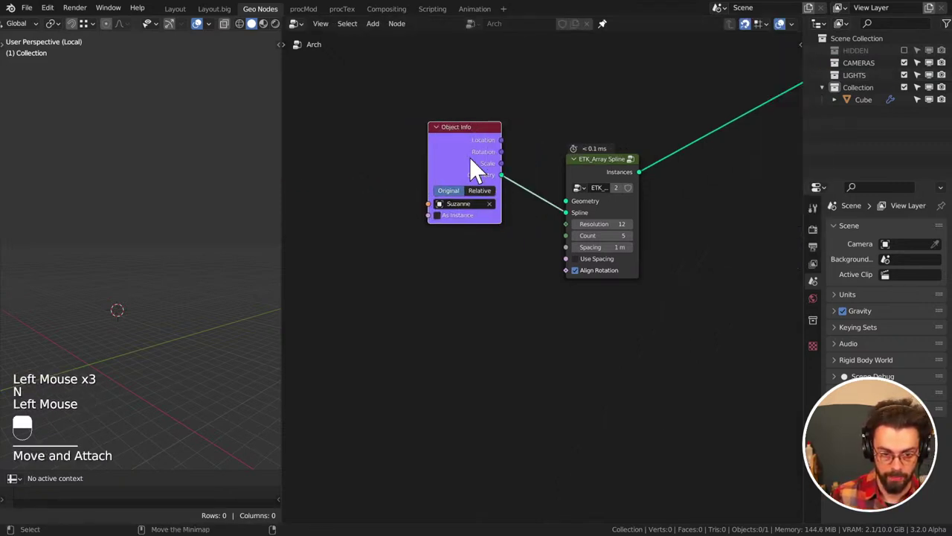
key(ctrl+z)
click(509, 149)
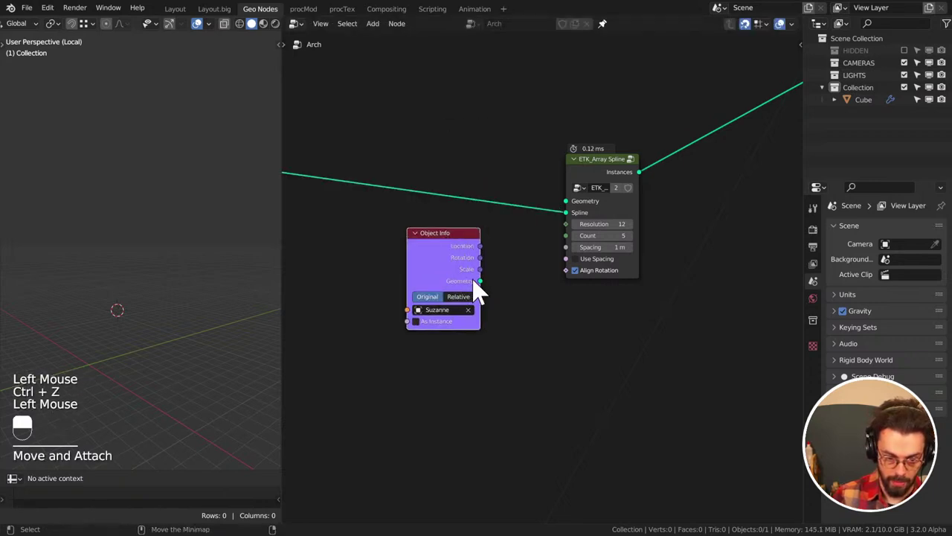
double_click(487, 290)
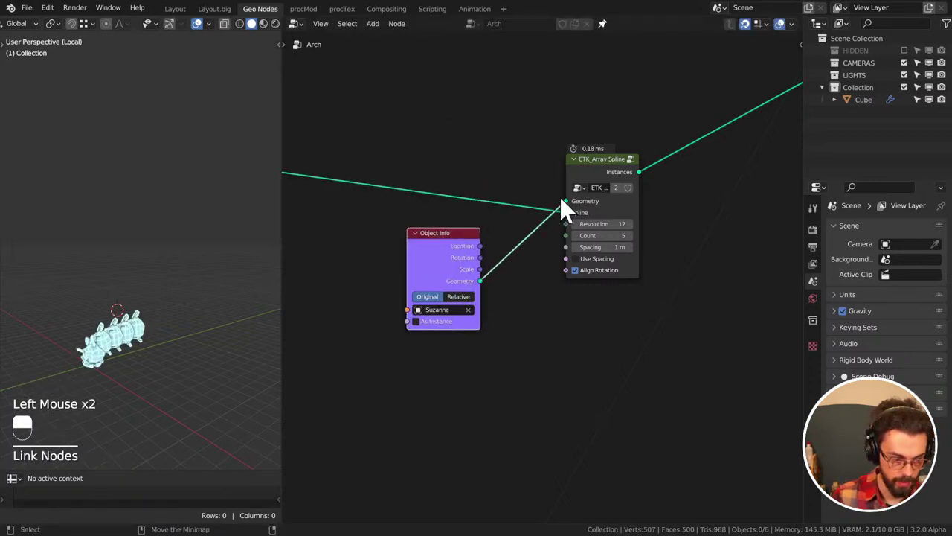
key(ctrl+s)
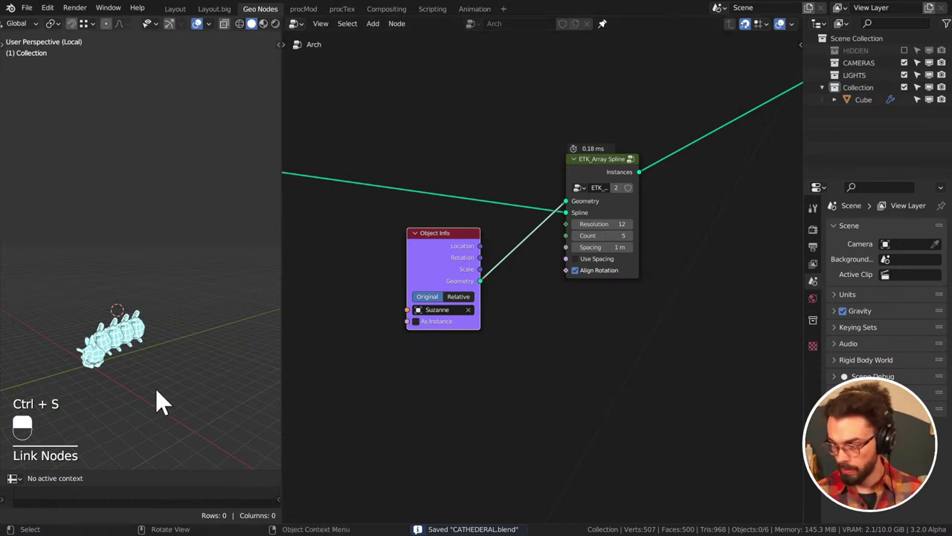
key(KP_Enter)
key(KP_Decimal)
click(469, 268)
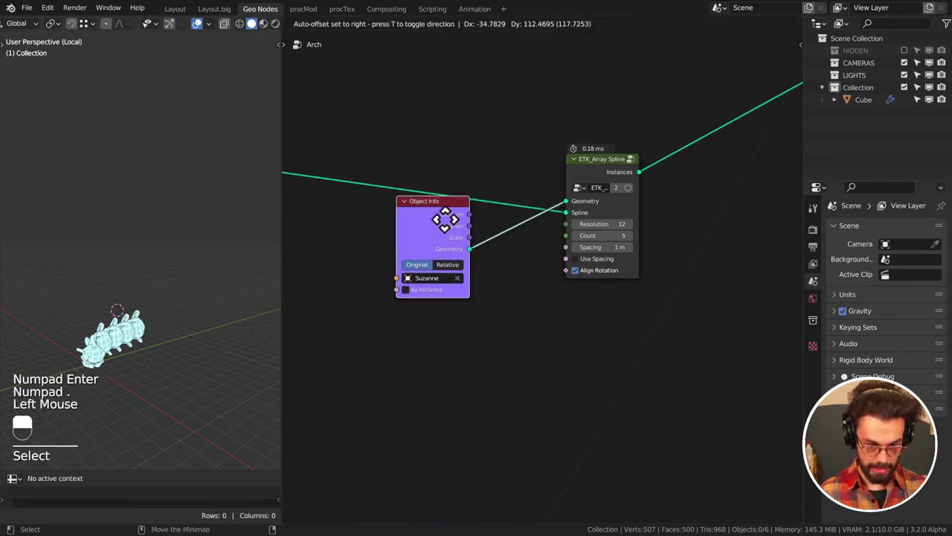
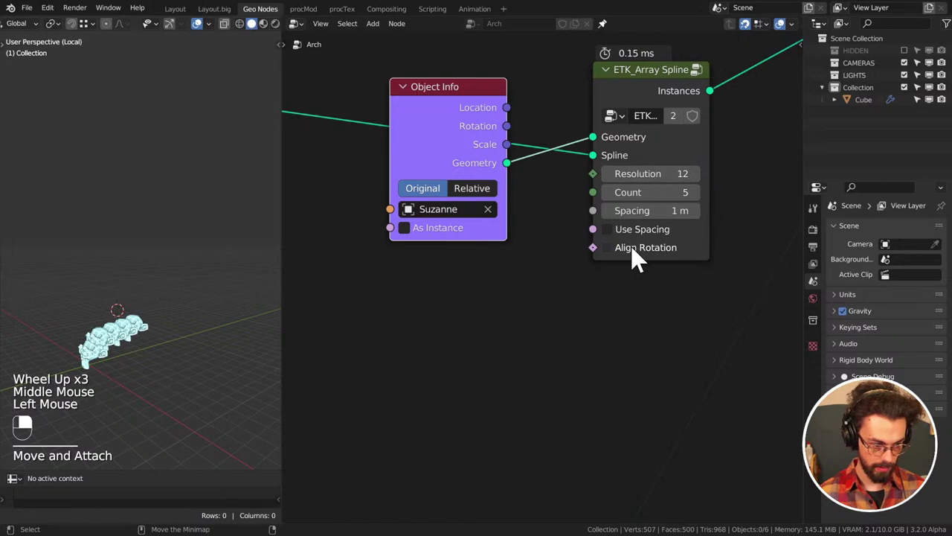
Enable Align Rotation on the ETK_Array Spline node
double_click(639, 255)
middle_click(638, 256)
right_click(639, 256)
click(638, 256)
middle_click(638, 256)
right_click(639, 256)
double_click(638, 256)
middle_click(638, 256)
right_click(639, 256)
middle_click(638, 256)
right_click(638, 256)
click(639, 256)
middle_click(639, 256)
right_click(639, 256)
click(638, 256)
middle_click(639, 256)
right_click(638, 256)
drag(680, 121, 674, 87)
click(636, 258)
right_click(636, 258)
click(652, 95)
right_click(652, 94)
Inspect the inside of the array spline group, undo the stray changes and return to the Arch tree
key(Tab)
scroll(down, 3)
middle_click(672, 320)
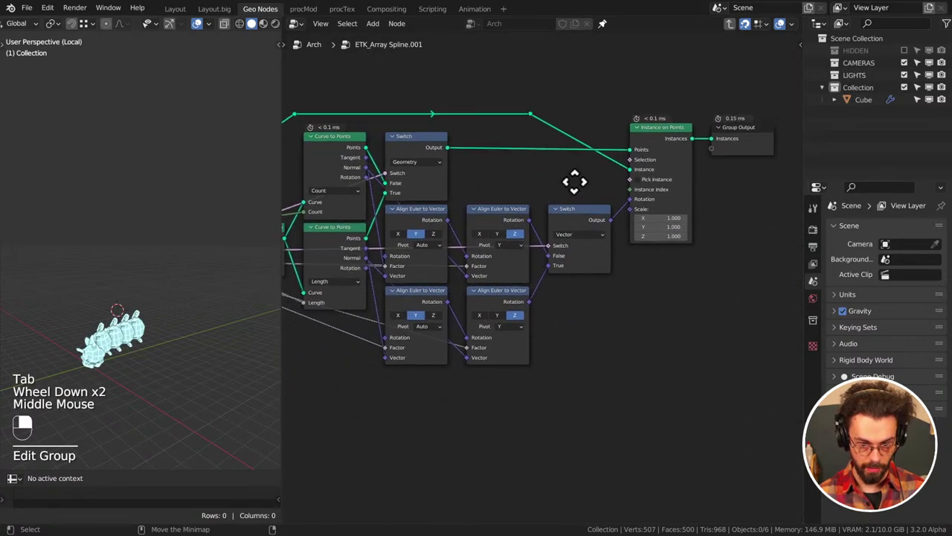
key(Tab)
key(ctrl+x)
key(ctrl+z)
key(ctrl+z)
key(ctrl+z)
key(ctrl+z)
key(ctrl+z)
key(ctrl+z)
key(ctrl+z)
key(ctrl+z)
key(ctrl+z)
Bring up the add-node list showing the Instances node types
click(586, 277)
click(586, 277)
click(605, 194)
key(shift+a)
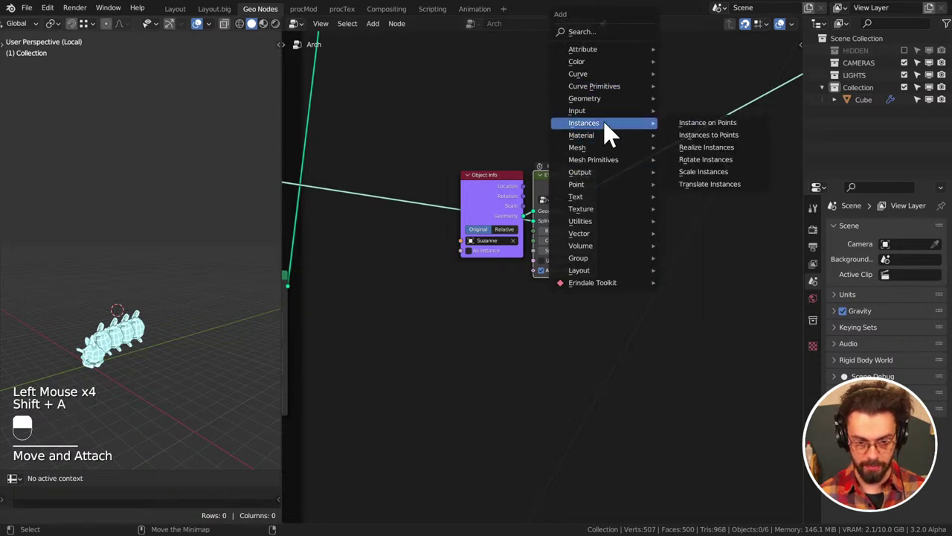
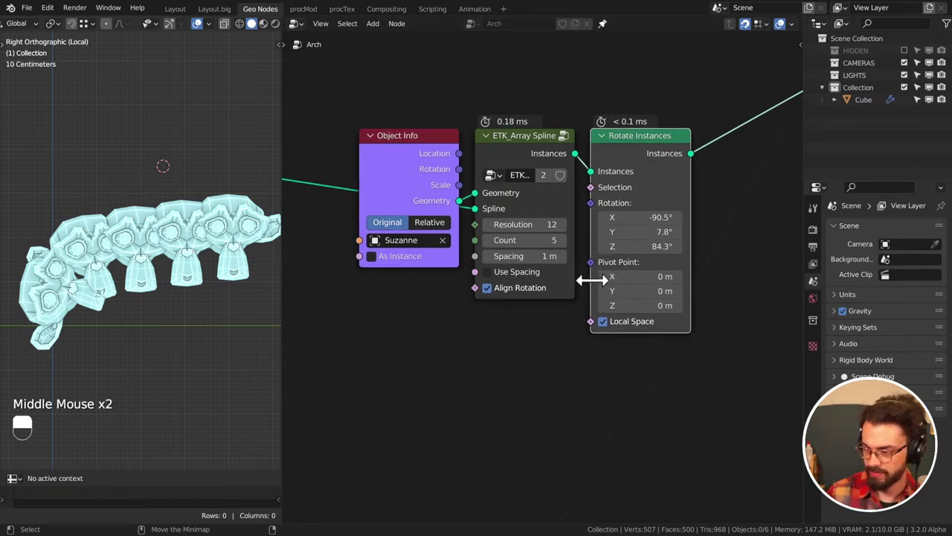
Begin editing the new Rotate Instances node's rotation values
middle_click(640, 235)
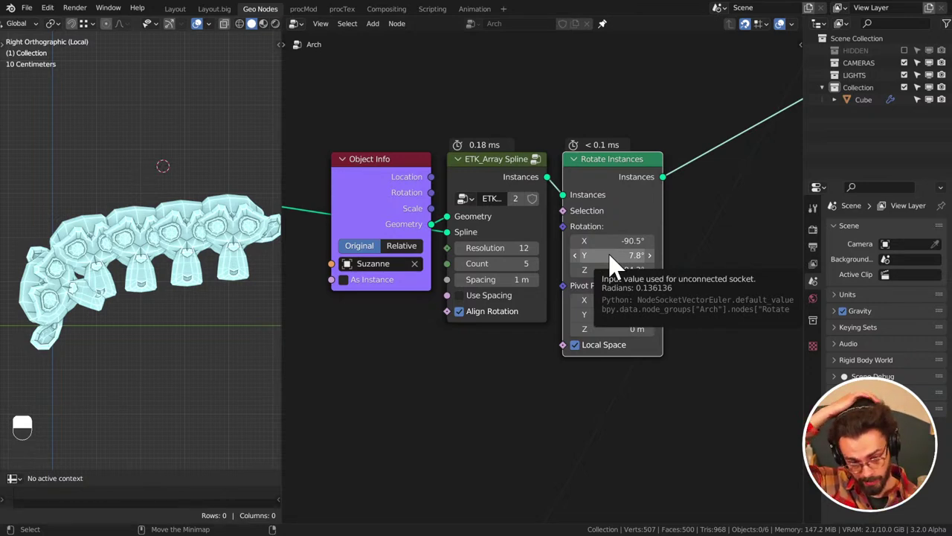
click(624, 242)
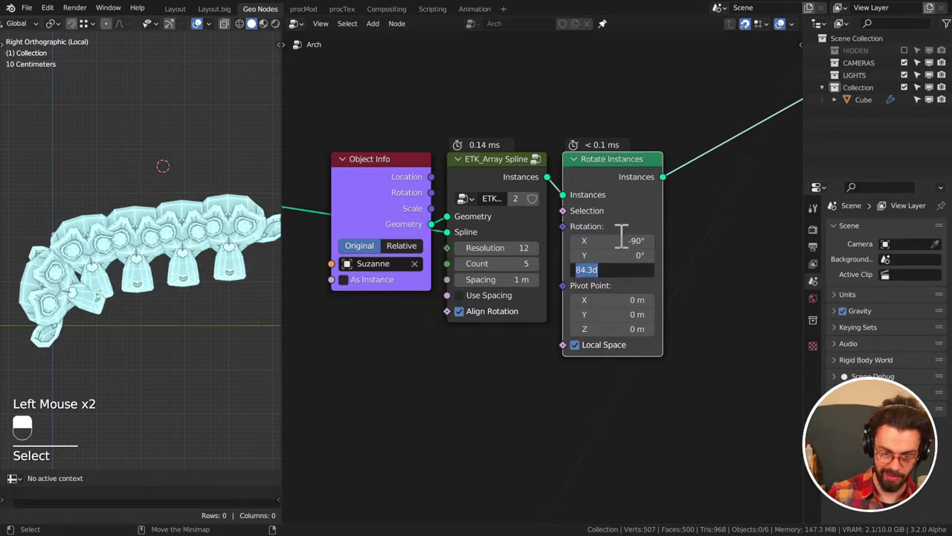
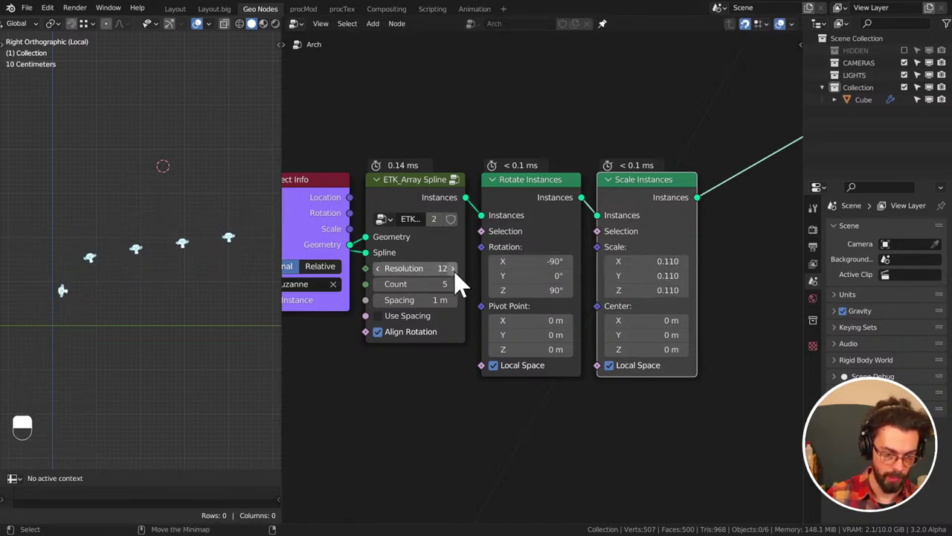
Set the instance branch values (scale 0.11, array count 10) and save the file
click(461, 294)
click(461, 293)
double_click(462, 293)
click(462, 293)
key(ctrl+s)
scroll(down, 3)
middle_click(737, 170)
Link the Transform node's Geometry output into the Arch tree's Join Geometry node
key(q)
drag(659, 185, 653, 274)
key(g)
key(g)
scroll(down, 3)
middle_click(708, 202)
scroll(down, 3)
middle_click(675, 223)
scroll(down, 3)
middle_click(653, 274)
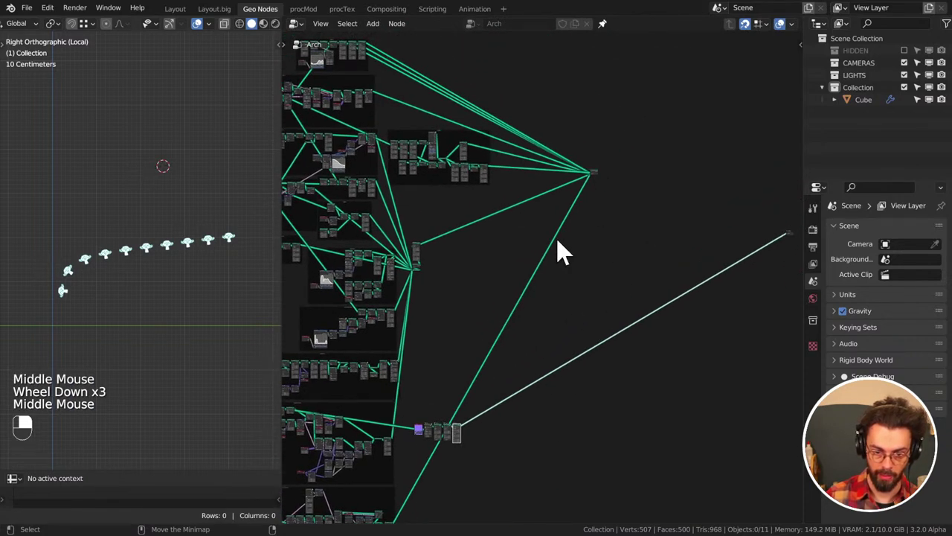
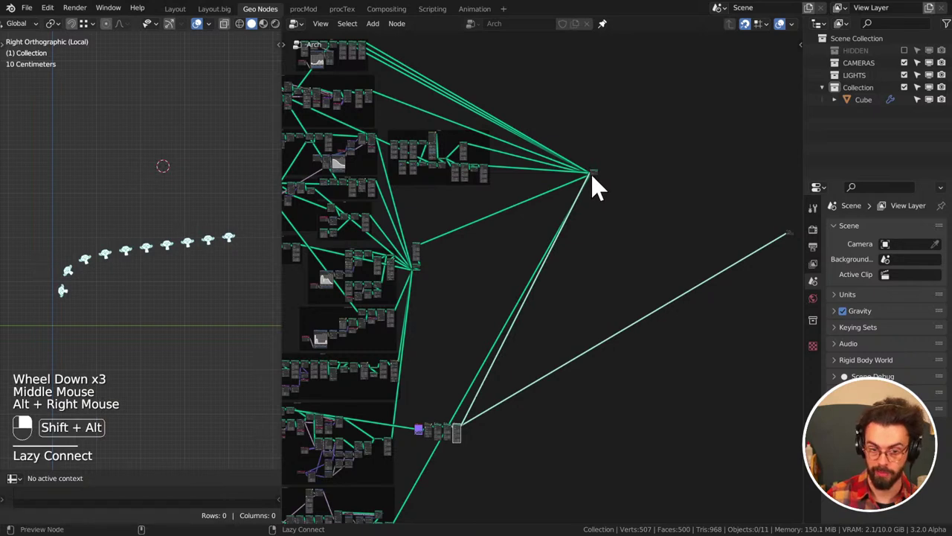
Wire the Object Info/ETK_Array Spline chain into the Arch output and save
click(599, 186)
key(ctrl+s)
drag(637, 272, 207, 250)
middle_click(524, 425)
scroll(up, 3)
middle_click(123, 259)
scroll(down, 3)
middle_click(623, 232)
scroll(up, 3)
middle_click(589, 232)
middle_click(615, 340)
click(564, 175)
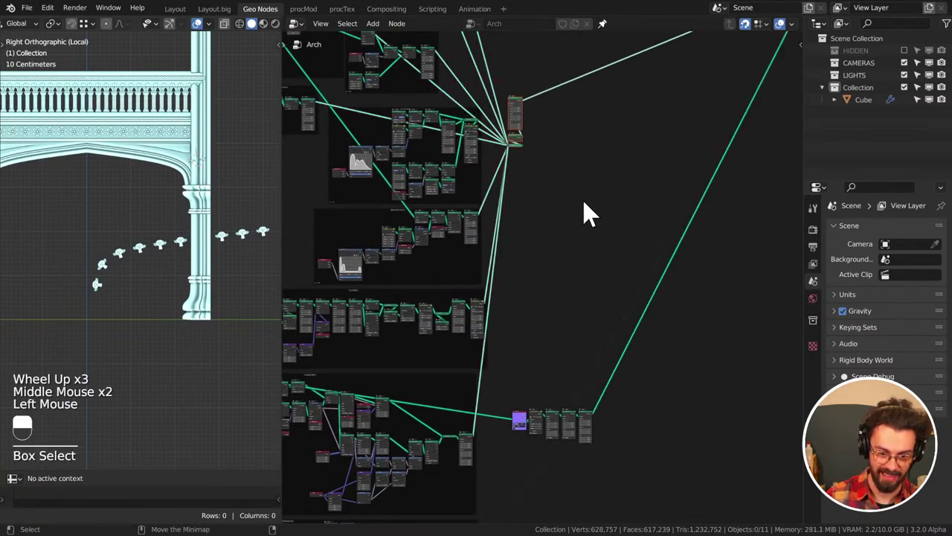
right_click(617, 380)
right_click(593, 430)
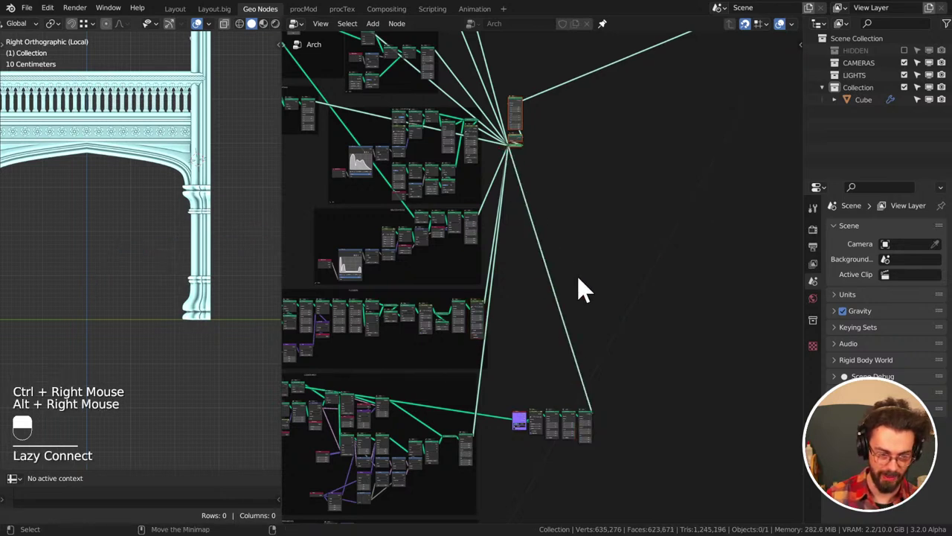
Check the arch in see-through wireframe to confirm the Suzanne instances appear
middle_click(53, 242)
scroll(up, 3)
middle_click(186, 240)
middle_click(211, 184)
scroll(up, 3)
middle_click(222, 214)
middle_click(127, 237)
key(z)
middle_click(157, 218)
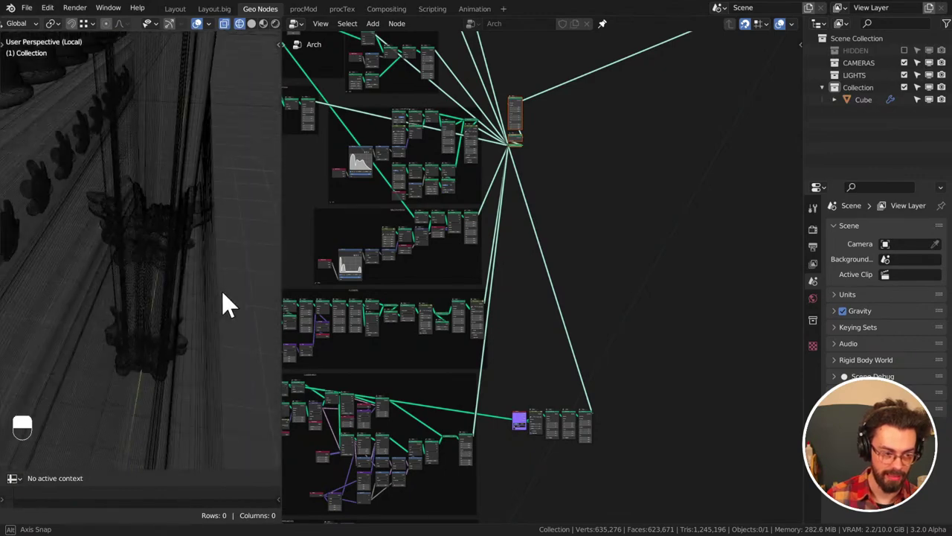
middle_click(697, 277)
scroll(up, 3)
middle_click(583, 145)
scroll(up, 3)
middle_click(577, 341)
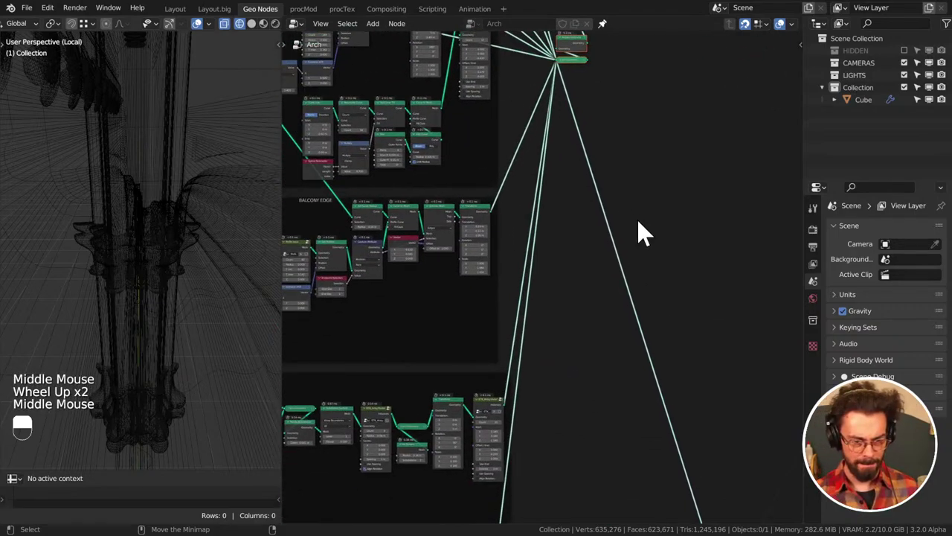
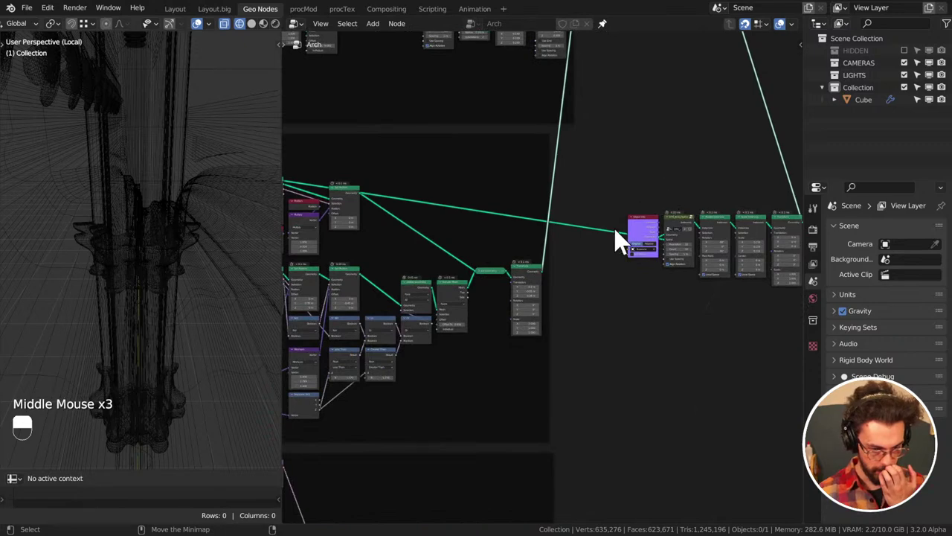
Reposition the instance-chain nodes beside the main network and save the cathedral file
drag(538, 281, 736, 142)
middle_click(606, 225)
middle_click(619, 165)
right_click(657, 157)
drag(736, 142, 695, 126)
right_click(695, 126)
drag(695, 126, 658, 177)
middle_click(659, 178)
key(ctrl+s)
middle_click(647, 181)
right_click(700, 181)
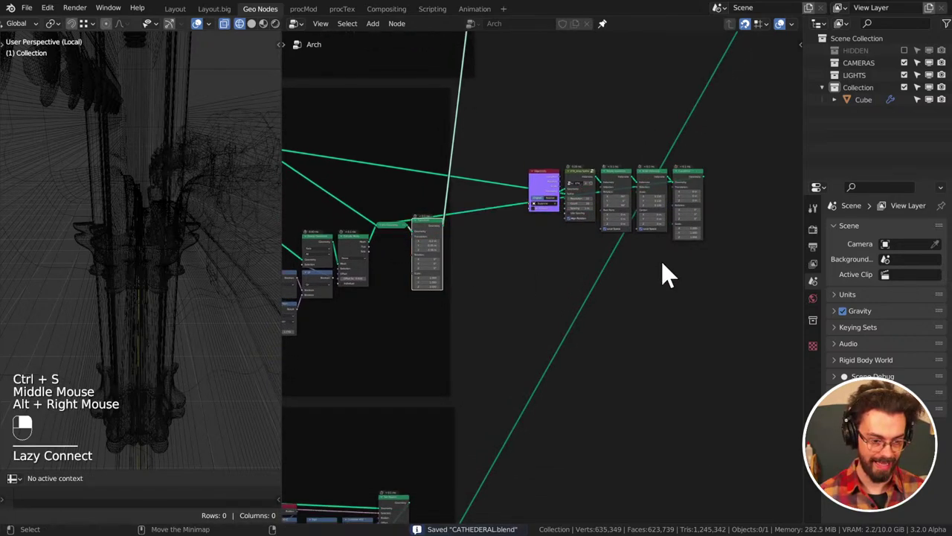
drag(672, 266, 107, 232)
key(ctrl+s)
Review the arch from front and side views in solid shading, then start moving the nodes again
key(z)
middle_click(191, 230)
key(KP_1)
scroll(down, 3)
key(KP_3)
drag(203, 242, 102, 214)
drag(110, 223, 100, 248)
scroll(up, 3)
middle_click(78, 248)
scroll(up, 3)
middle_click(122, 249)
middle_click(554, 215)
drag(534, 298, 609, 195)
key(g)
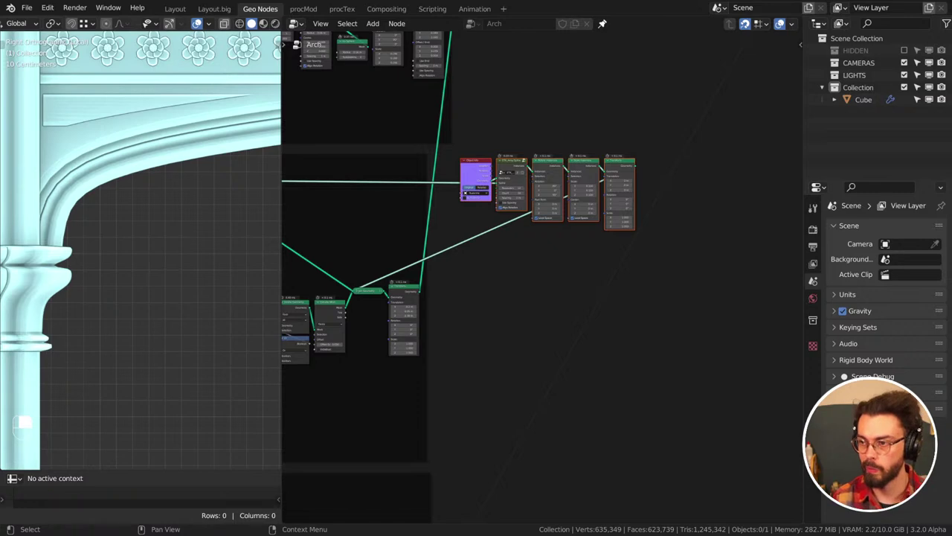
Drag the Scale Instances X/Y/Z from 0.110 down to a uniform 0.050 for the monkey heads
middle_click(6, 254)
scroll(up, 3)
middle_click(5, 254)
click(5, 253)
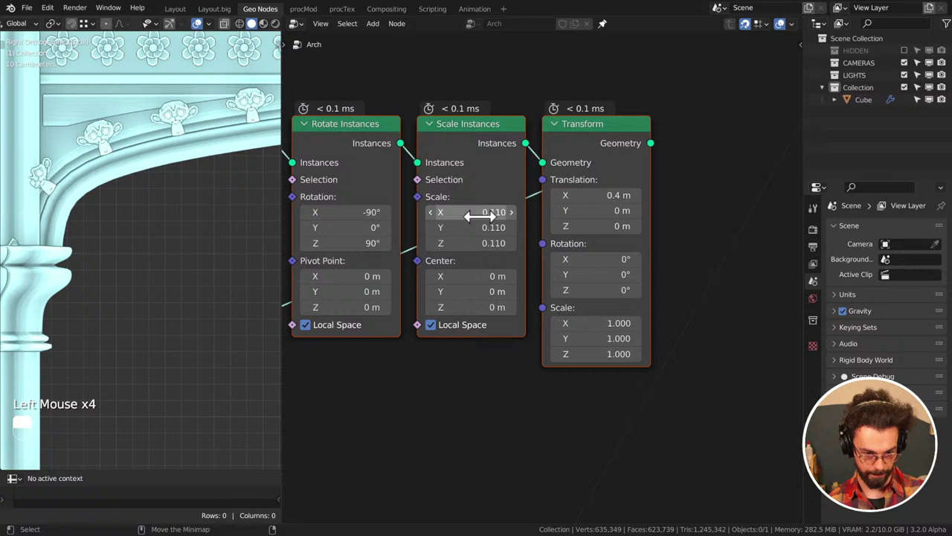
click(5, 254)
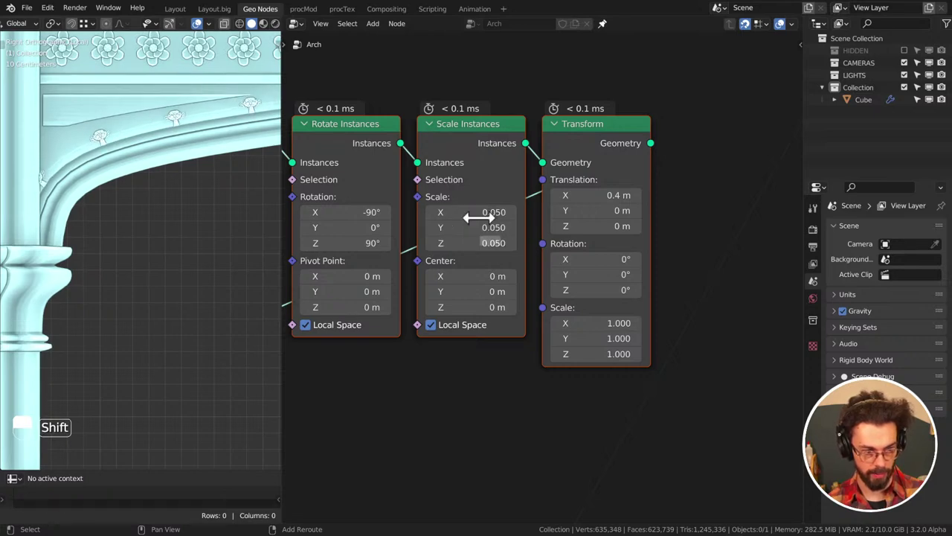
drag(130, 202, 138, 259)
drag(145, 246, 119, 236)
Inspect the shrunken heads along the arch and save CATHEDERAL.blend
scroll(up, 3)
middle_click(363, 184)
scroll(down, 3)
middle_click(469, 170)
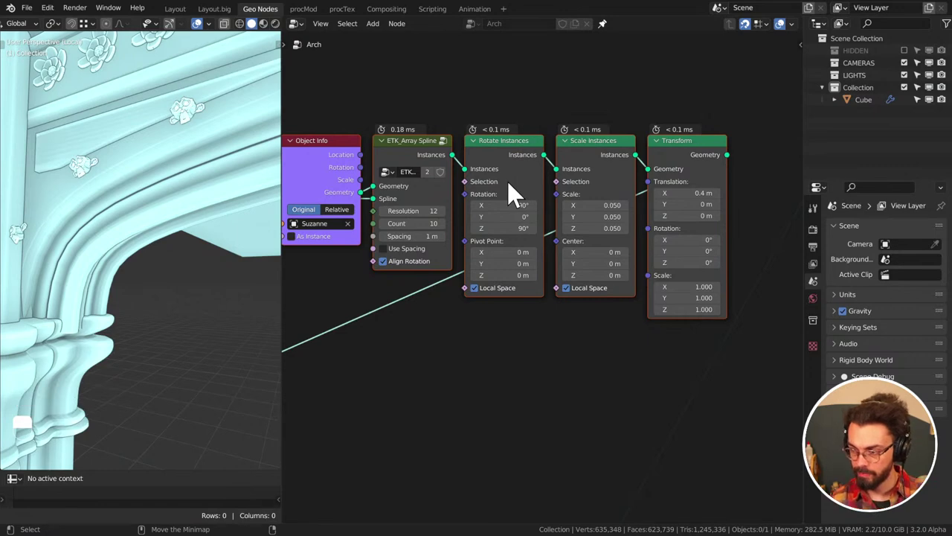
drag(542, 125, 602, 257)
key(ctrl+s)
scroll(down, 3)
Make Cube active with its modifier stack beside a wider 3D view of the arch heads
middle_click(557, 198)
scroll(down, 3)
middle_click(602, 256)
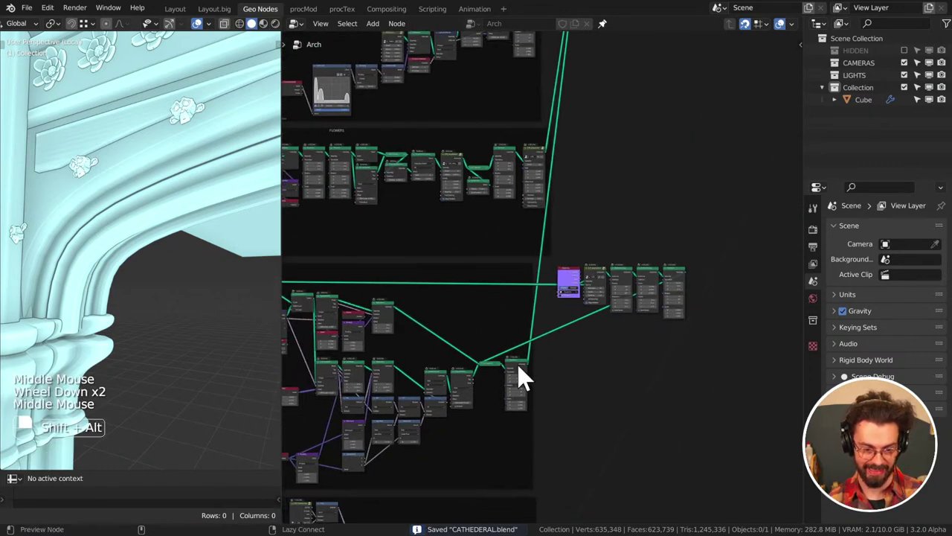
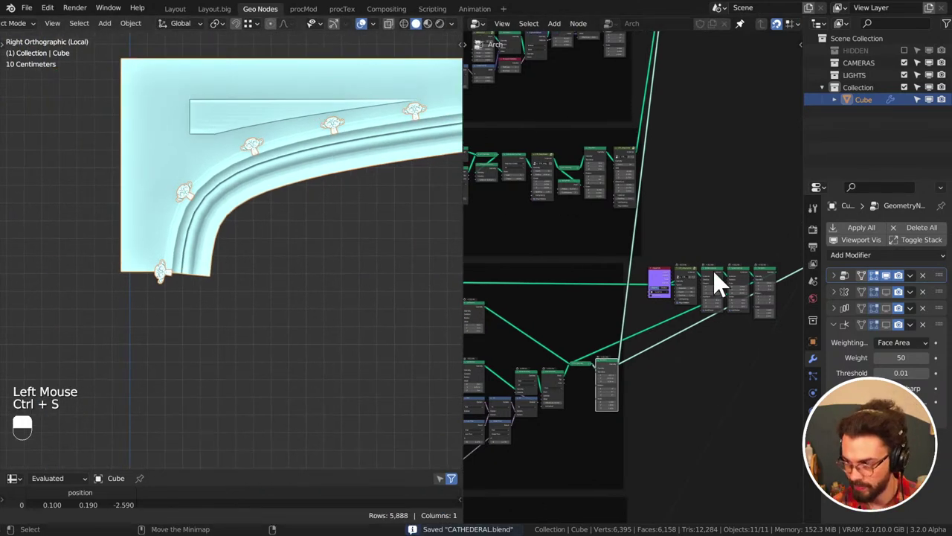
scroll(down, 3)
middle_click(681, 157)
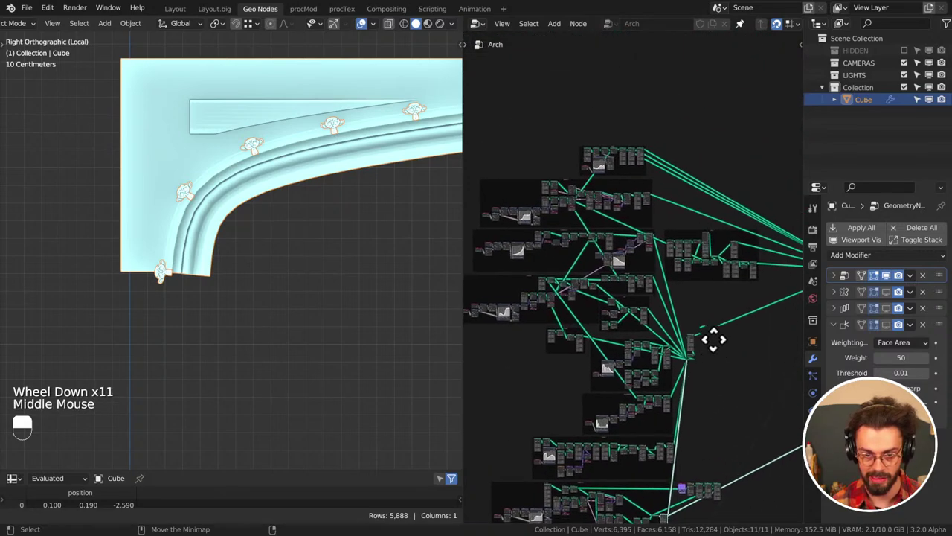
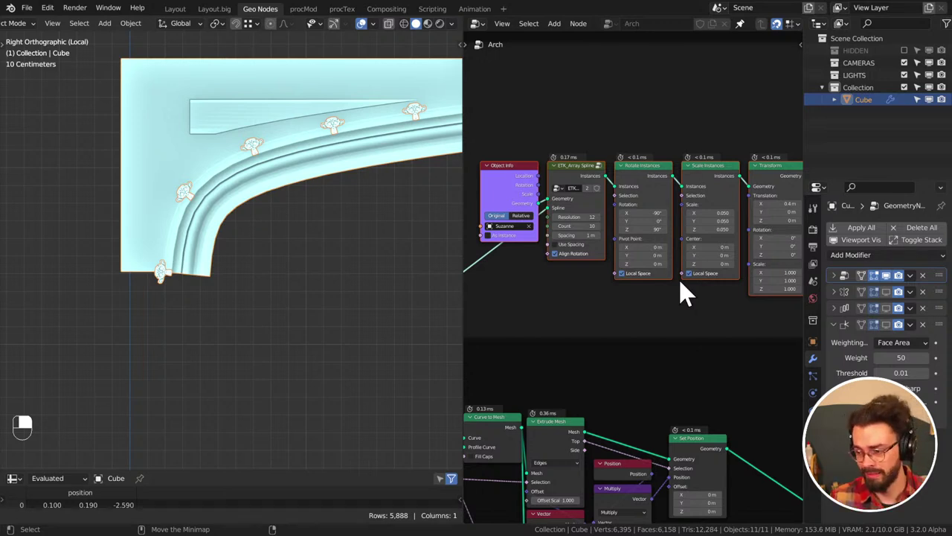
Move the Suzanne chain's Transform node aside to make room for a Rotate Instances node
middle_click(624, 105)
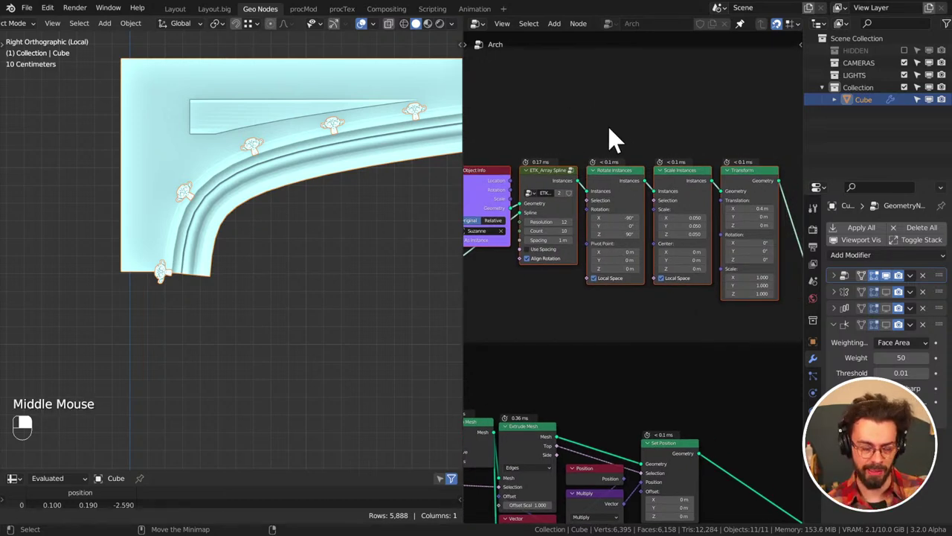
click(595, 138)
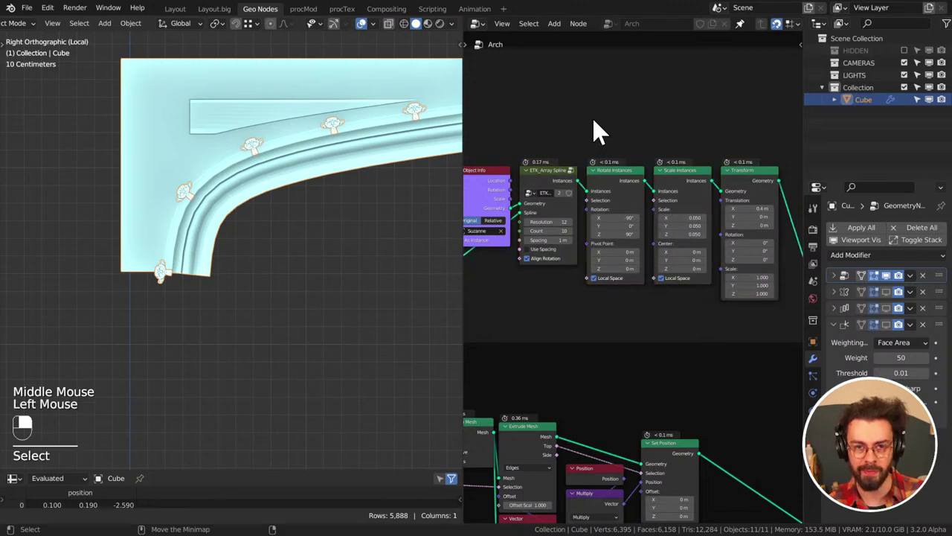
middle_click(679, 131)
middle_click(592, 141)
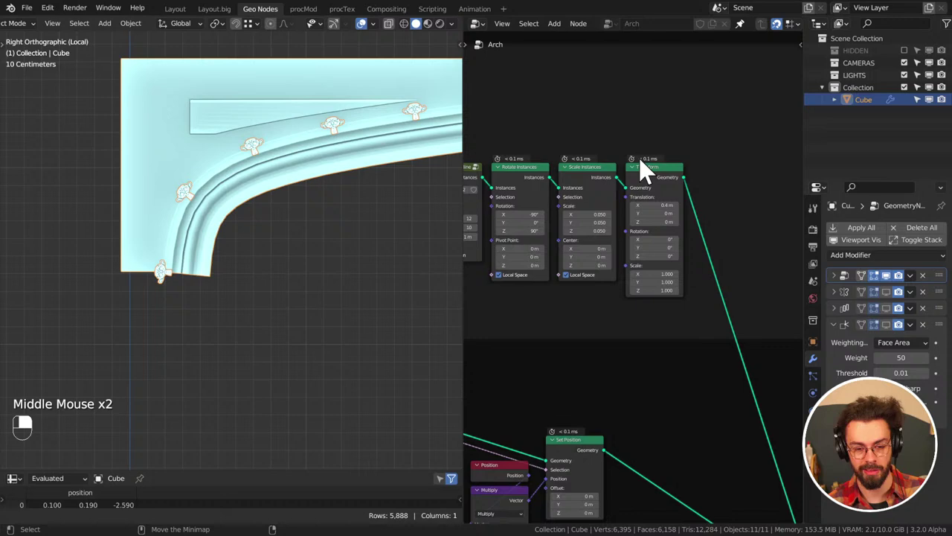
middle_click(710, 166)
scroll(up, 3)
key(shift+a)
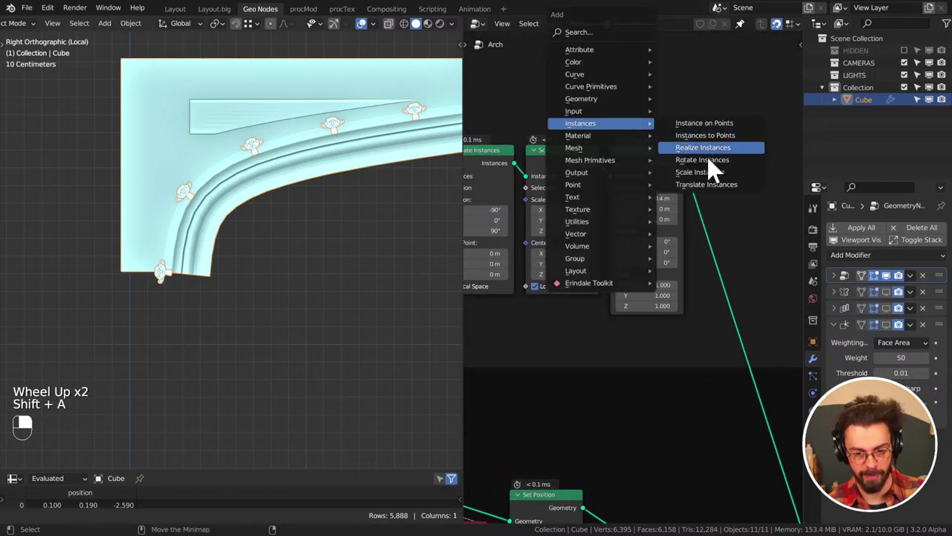
drag(678, 163, 705, 178)
key(ctrl+x)
scroll(down, 3)
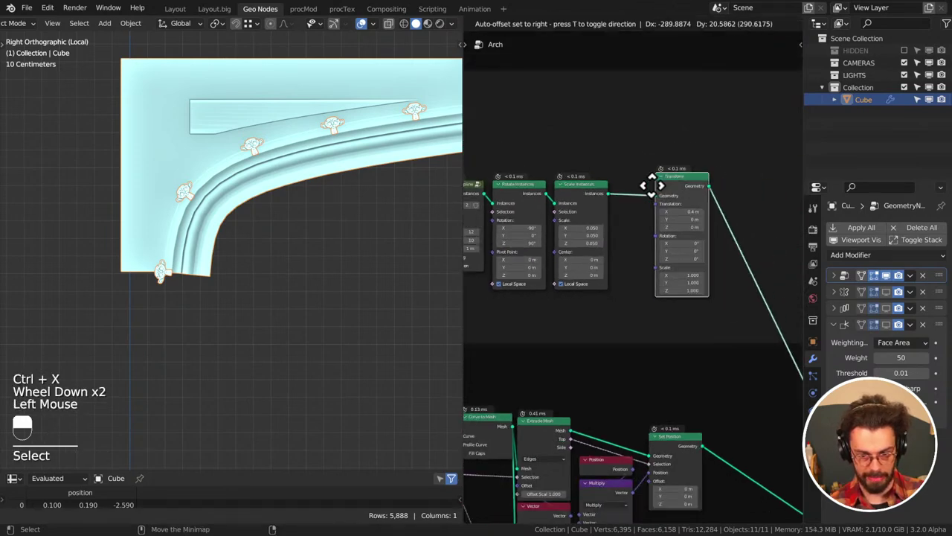
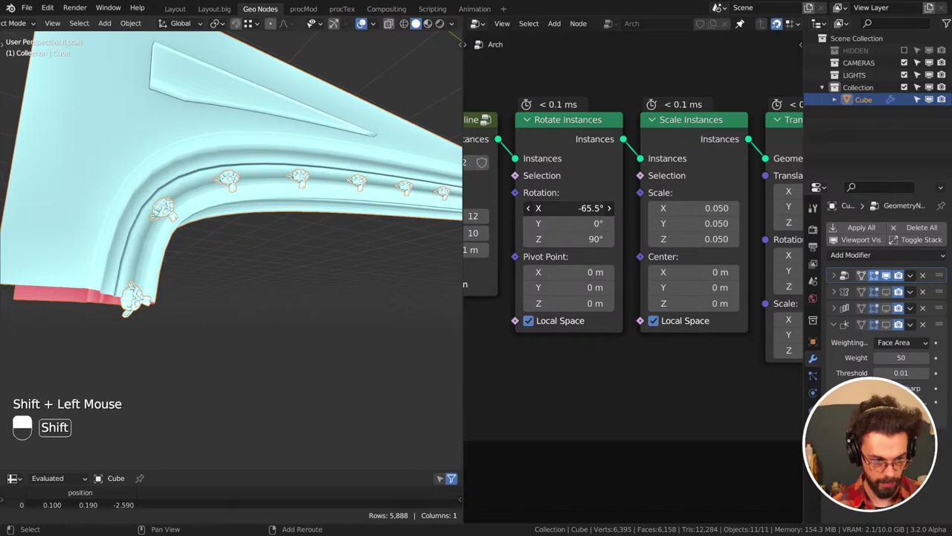
Set Rotate Instances X to -65.3°, save, and view the arch in side orthographic
middle_click(259, 212)
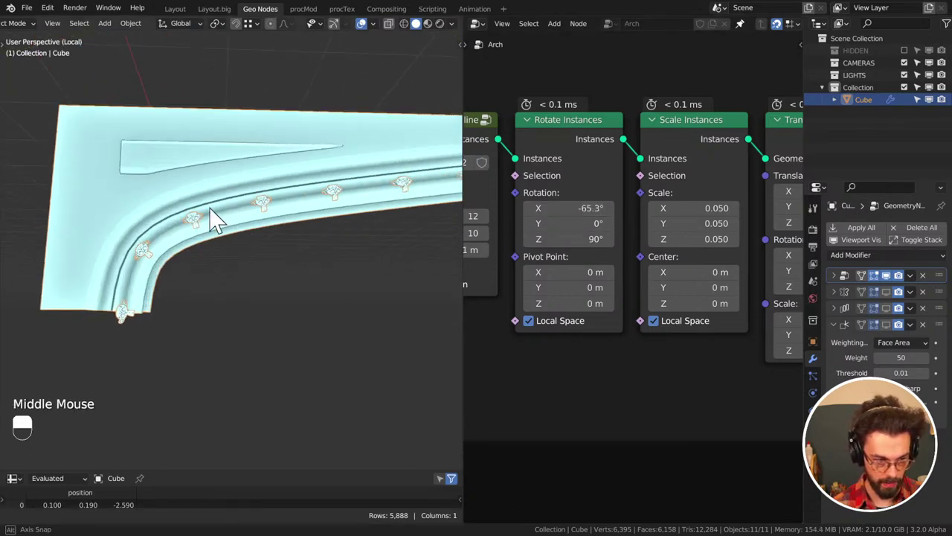
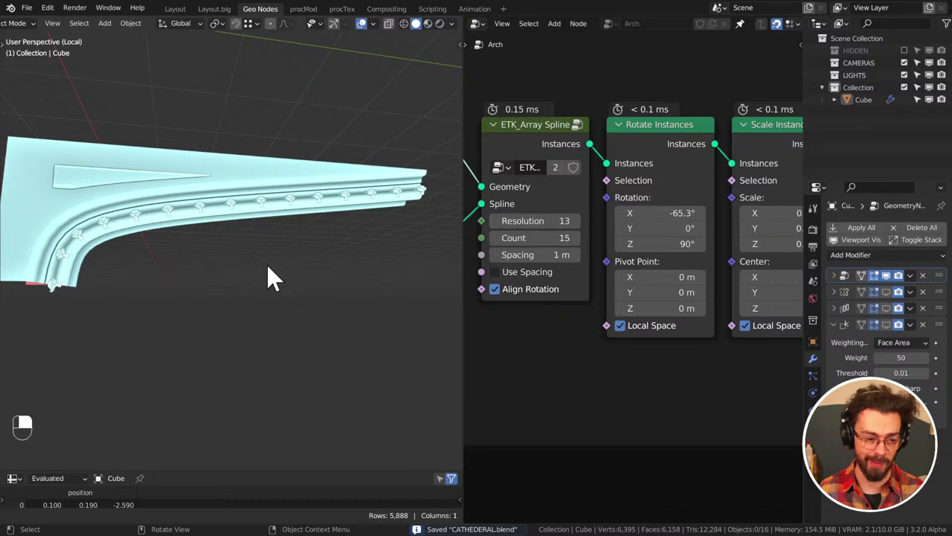
key(ctrl+s)
scroll(up, 3)
scroll(down, 3)
key(KP_1)
key(KP_3)
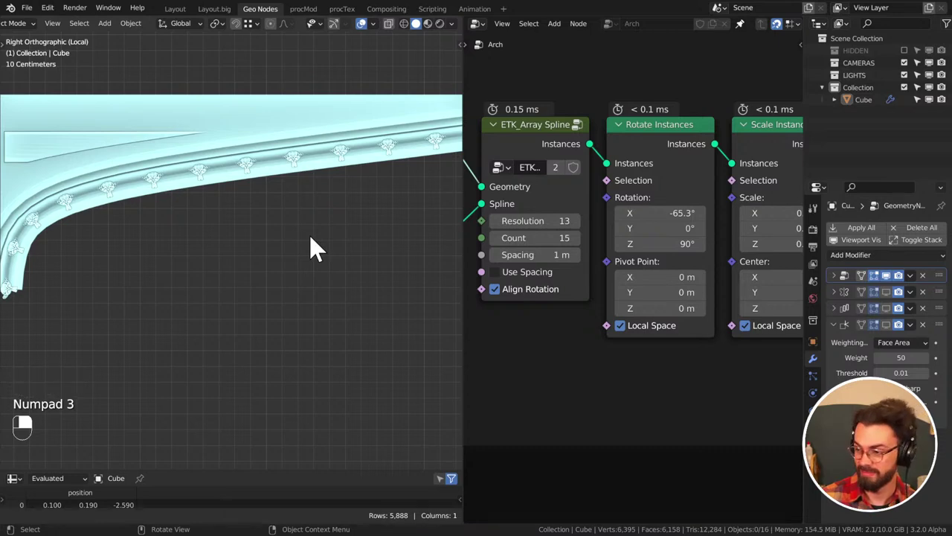
Spread 15 heads along the arch at Spline Resolution 13, shift the rotation pivot along X, and save
scroll(down, 3)
drag(329, 233, 353, 248)
drag(354, 247, 334, 281)
key(ctrl+s)
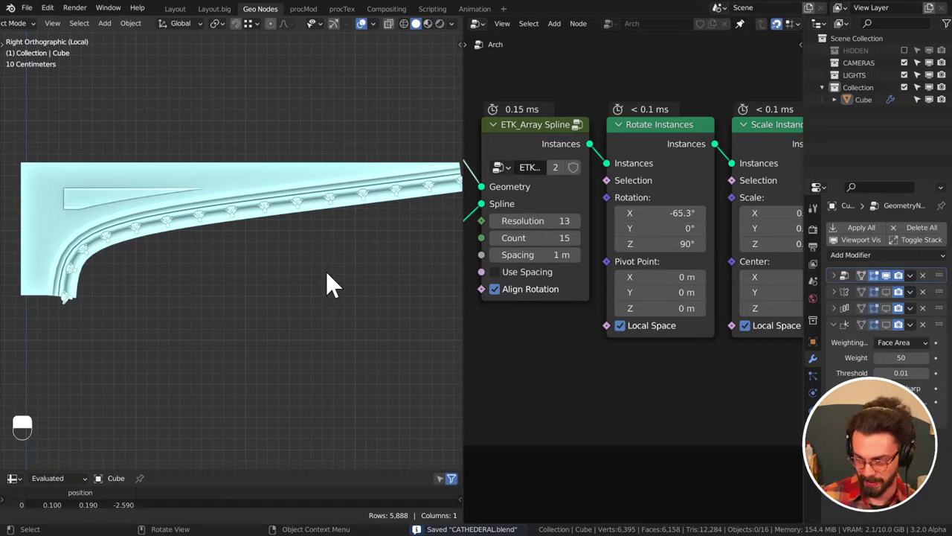
scroll(down, 3)
middle_click(338, 250)
click(303, 267)
drag(303, 267, 675, 263)
key(ctrl+s)
Line up the arch instancing nodes beside Object Info and save the cathedral file
scroll(down, 3)
middle_click(668, 263)
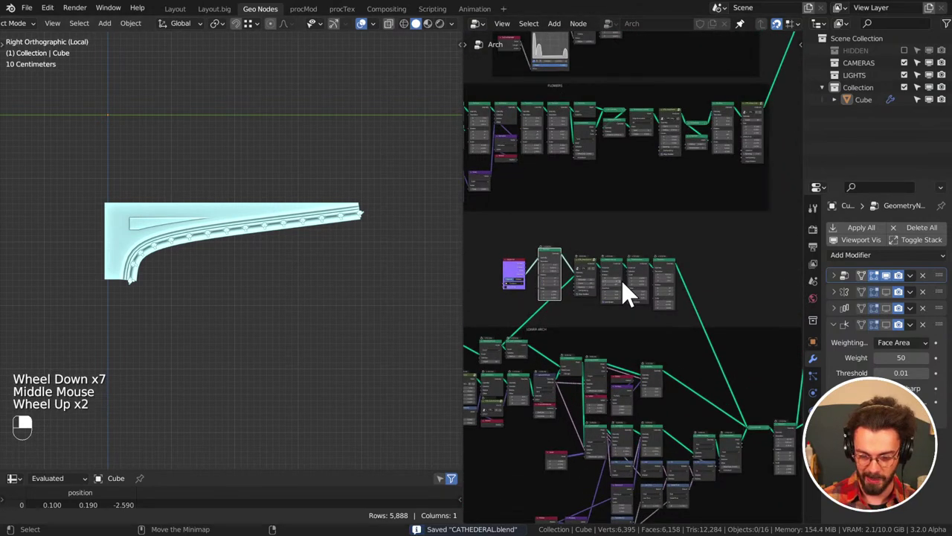
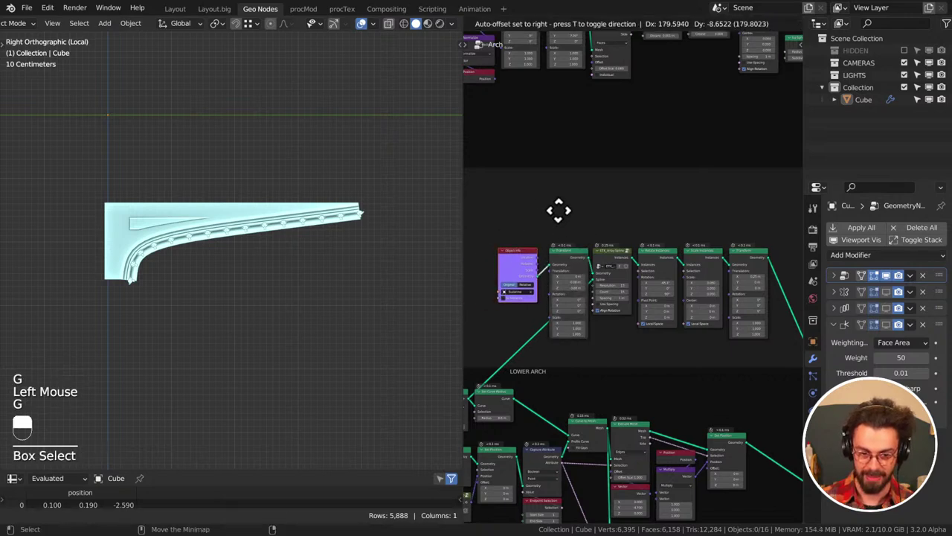
right_click(568, 223)
click(569, 222)
drag(568, 222, 522, 230)
double_click(522, 230)
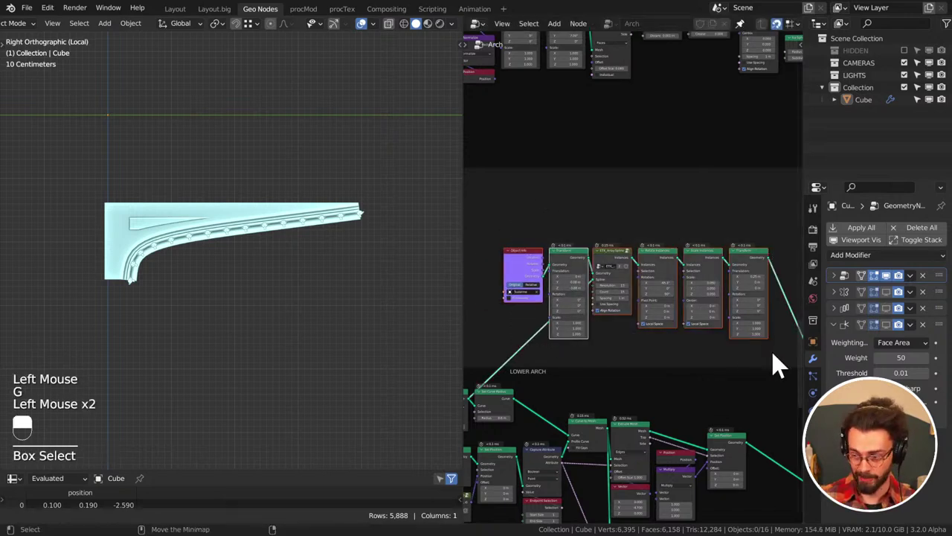
key(ctrl+s)
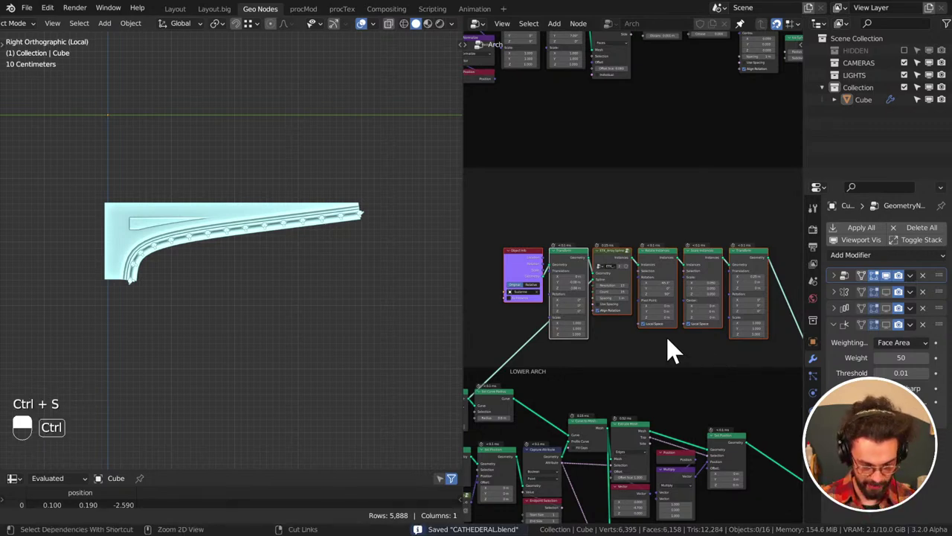
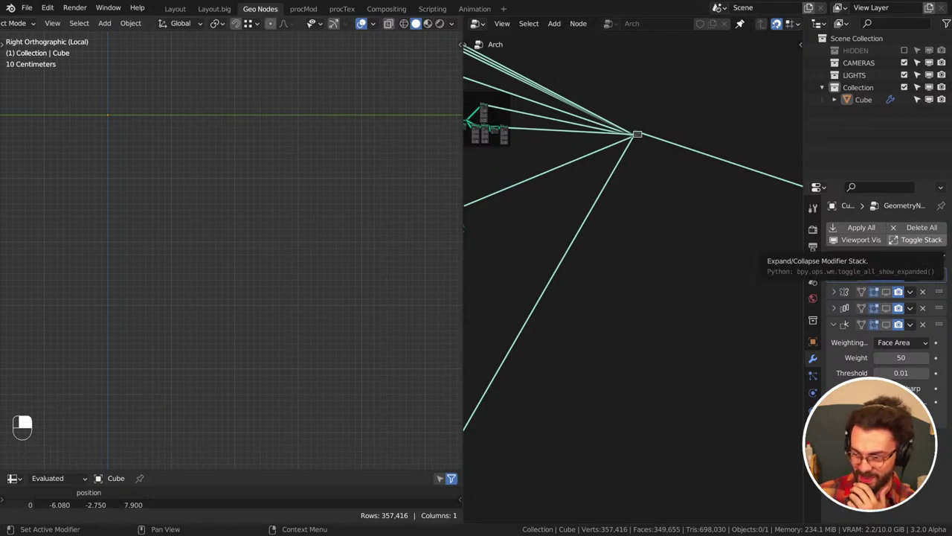
scroll(down, 3)
scroll(down, 3)
drag(274, 214, 234, 316)
middle_click(196, 171)
middle_click(213, 229)
scroll(up, 3)
scroll(down, 3)
middle_click(247, 159)
middle_click(239, 213)
middle_click(274, 232)
middle_click(252, 181)
middle_click(253, 212)
middle_click(200, 271)
middle_click(187, 258)
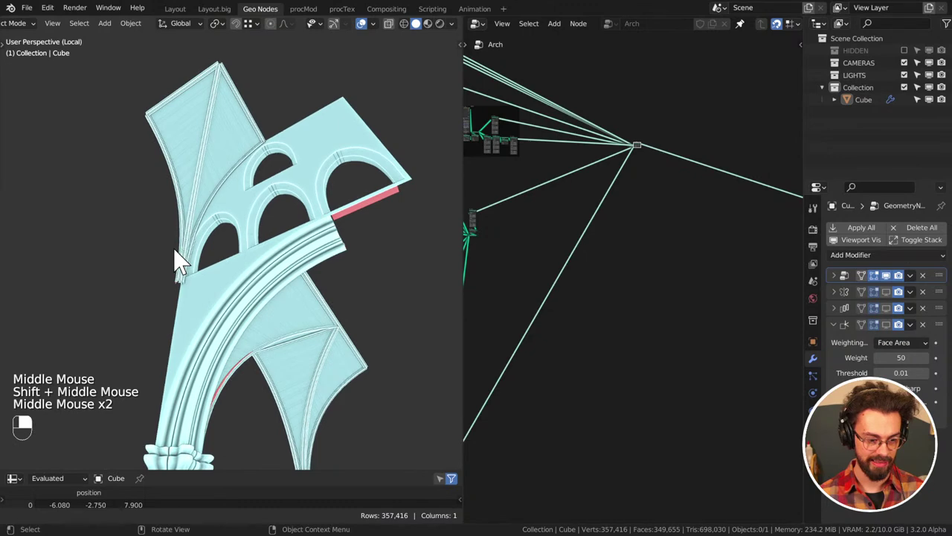
middle_click(213, 216)
middle_click(215, 285)
middle_click(216, 270)
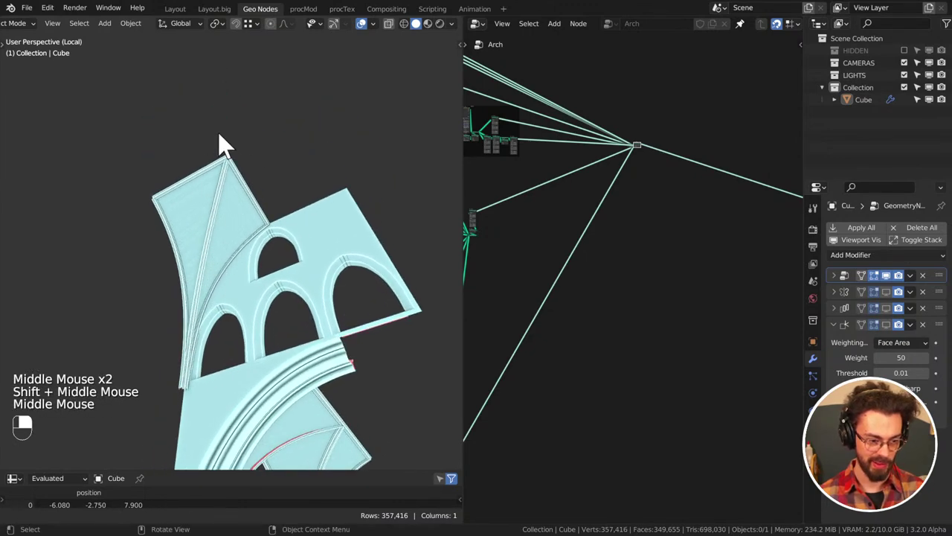
middle_click(234, 223)
middle_click(241, 223)
middle_click(262, 258)
middle_click(283, 258)
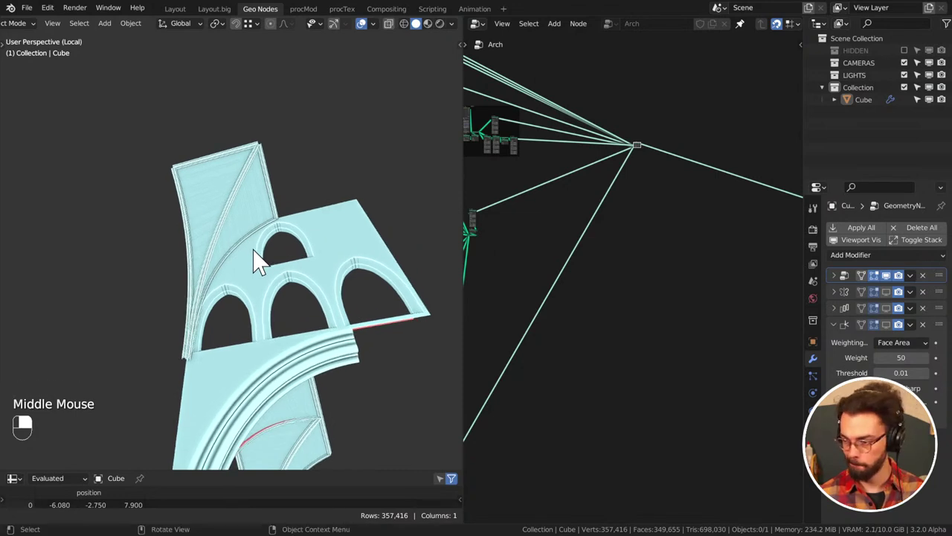
click(598, 282)
key(ctrl+s)
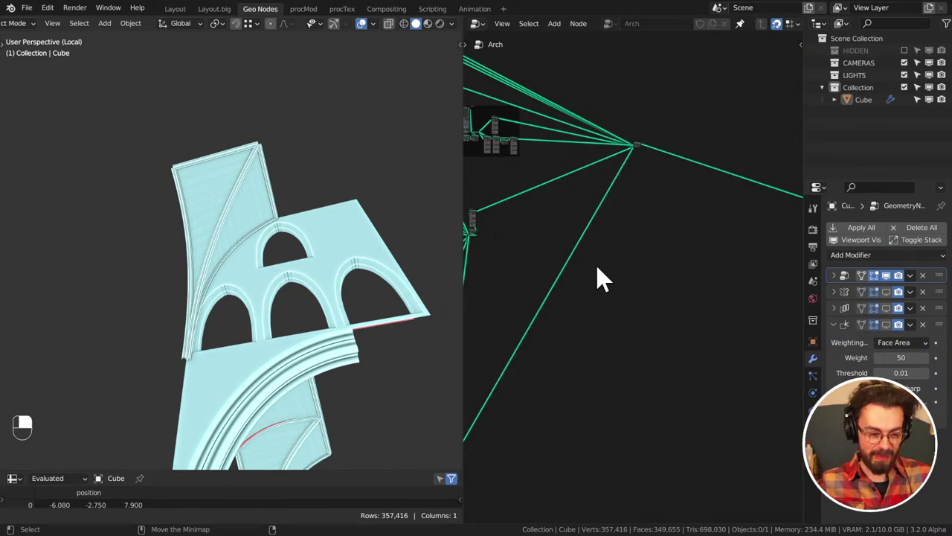
click(612, 243)
key(ctrl+s)
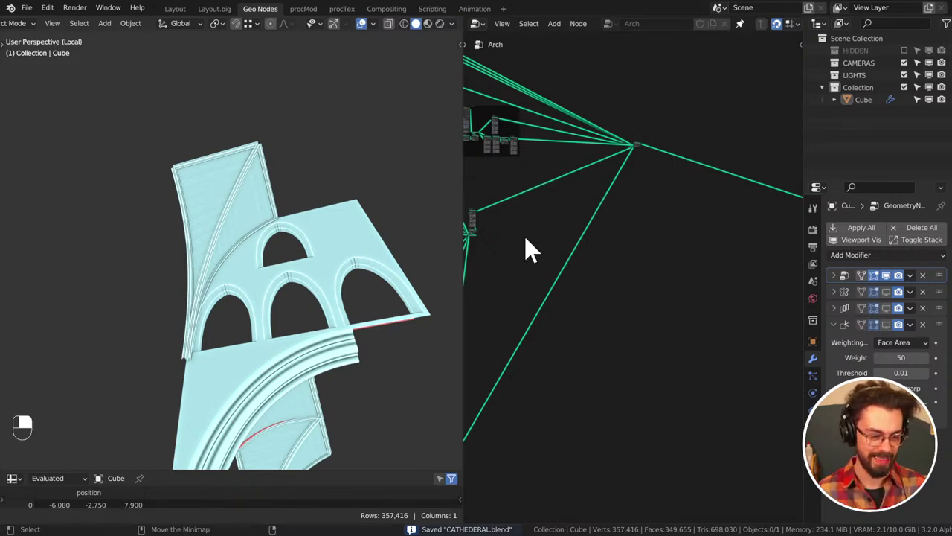
scroll(down, 3)
middle_click(566, 204)
middle_click(601, 269)
click(657, 164)
key(g)
key(g)
middle_click(622, 314)
key(ctrl+s)
drag(598, 264, 653, 252)
drag(655, 333, 278, 305)
key(g)
middle_click(653, 253)
middle_click(634, 233)
middle_click(676, 218)
middle_click(268, 298)
key(ctrl+s)
middle_click(297, 277)
middle_click(301, 250)
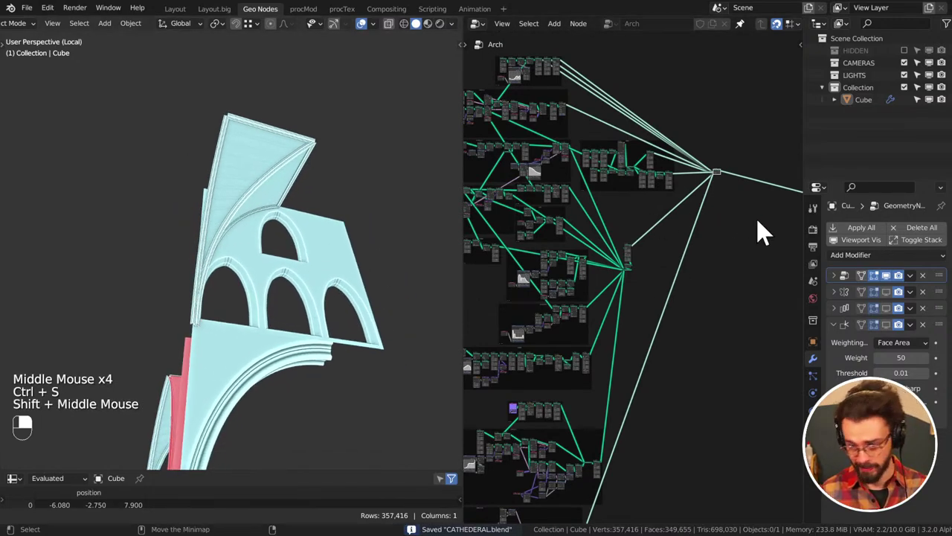
Preview the combining Join Geometry so the ribbed vault appears, and orbit to face it
click(888, 302)
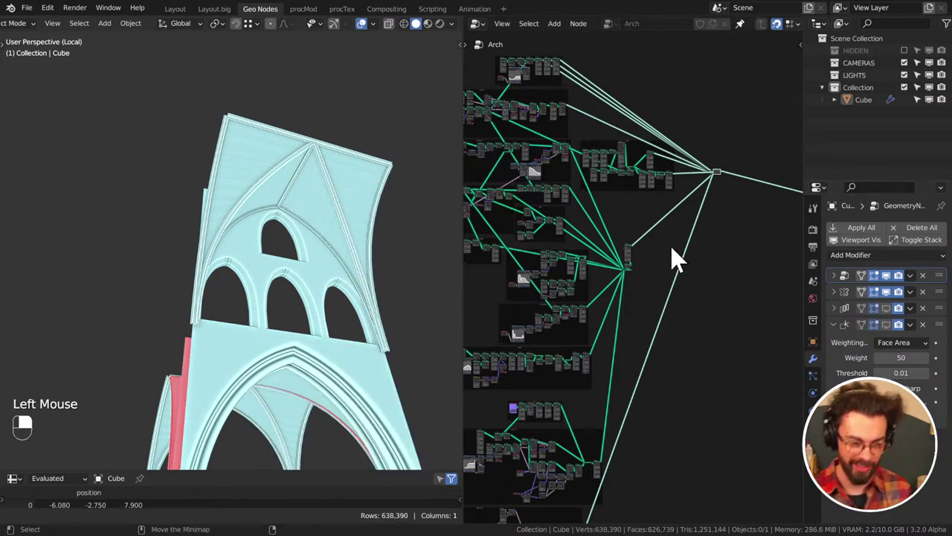
middle_click(368, 349)
middle_click(328, 247)
middle_click(295, 221)
drag(306, 285, 549, 218)
middle_click(285, 258)
middle_click(689, 300)
middle_click(735, 135)
scroll(down, 3)
Pan the node tree across to the CEILINGS node group
middle_click(666, 264)
middle_click(738, 226)
scroll(up, 3)
middle_click(686, 187)
middle_click(666, 134)
middle_click(632, 182)
middle_click(648, 216)
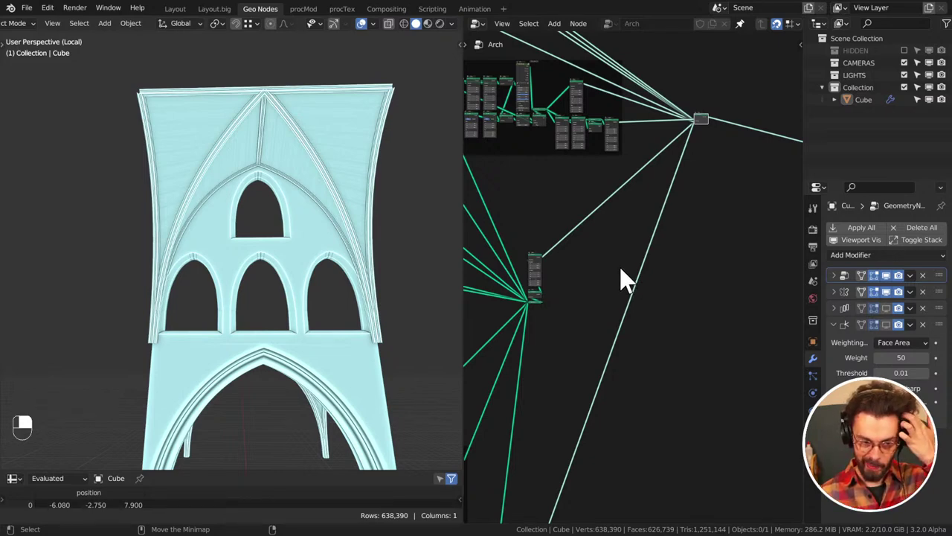
drag(639, 261, 643, 354)
middle_click(642, 134)
scroll(down, 3)
middle_click(584, 327)
middle_click(696, 248)
middle_click(648, 397)
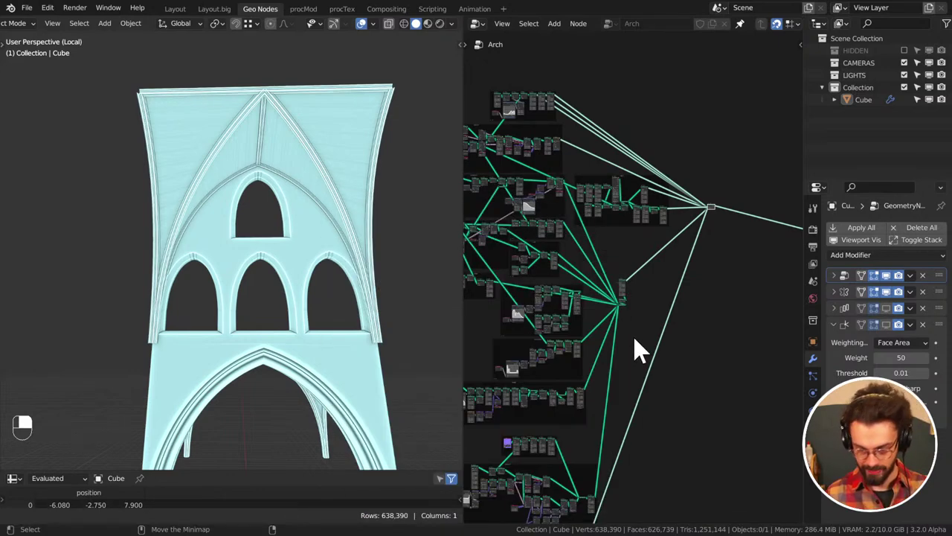
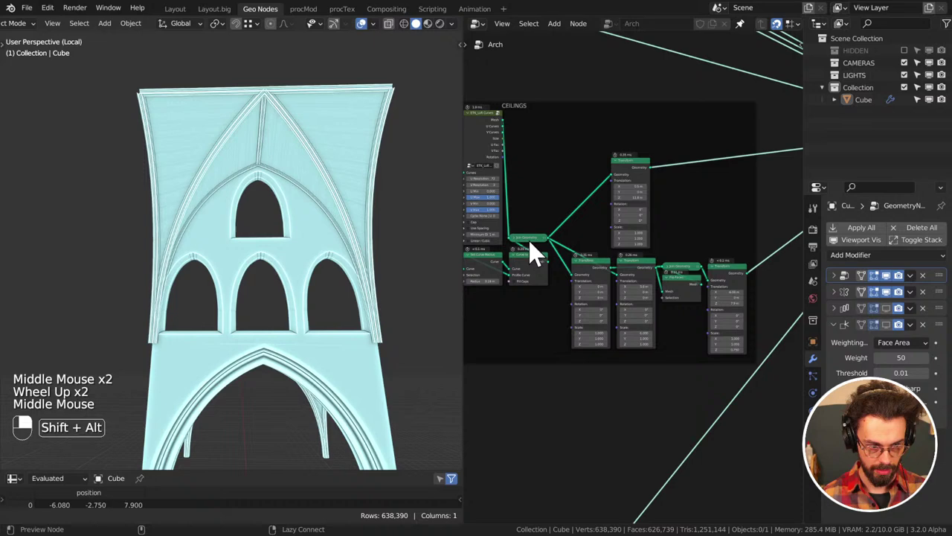
Preview only the CEILINGS group's Join Geometry output
click(536, 253)
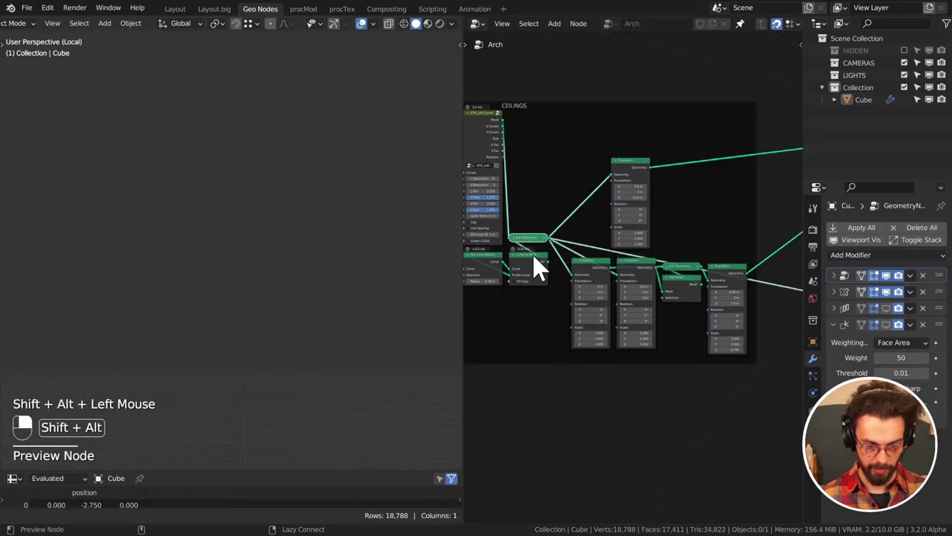
click(541, 268)
middle_click(541, 268)
scroll(down, 3)
middle_click(332, 318)
middle_click(718, 206)
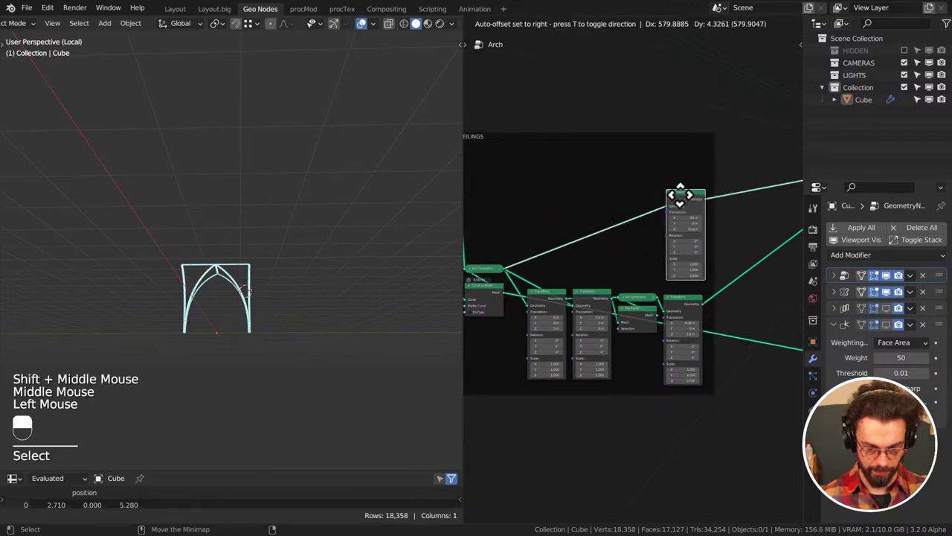
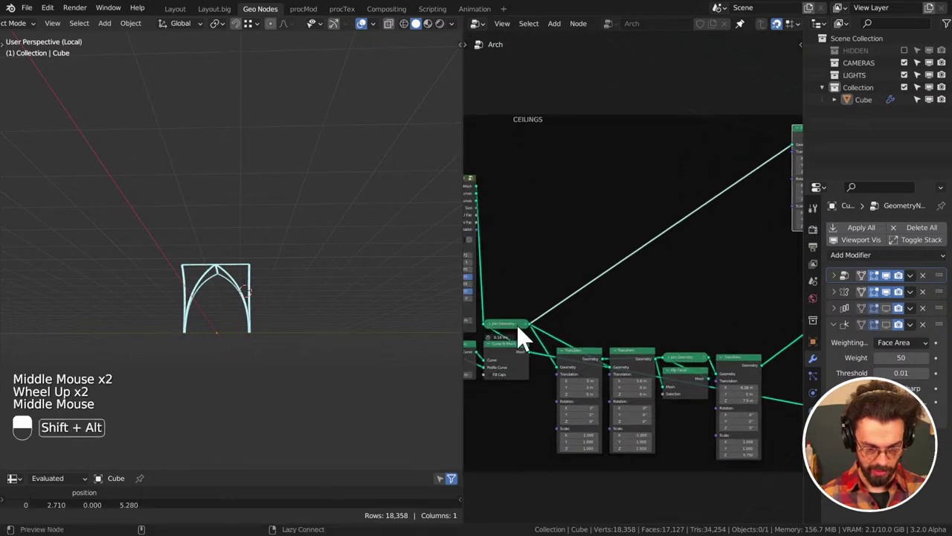
Rearrange the CEILINGS Transform and curve nodes into a tidier layout
drag(520, 334, 513, 366)
drag(512, 366, 523, 333)
drag(523, 332, 654, 327)
middle_click(536, 336)
click(646, 333)
click(540, 337)
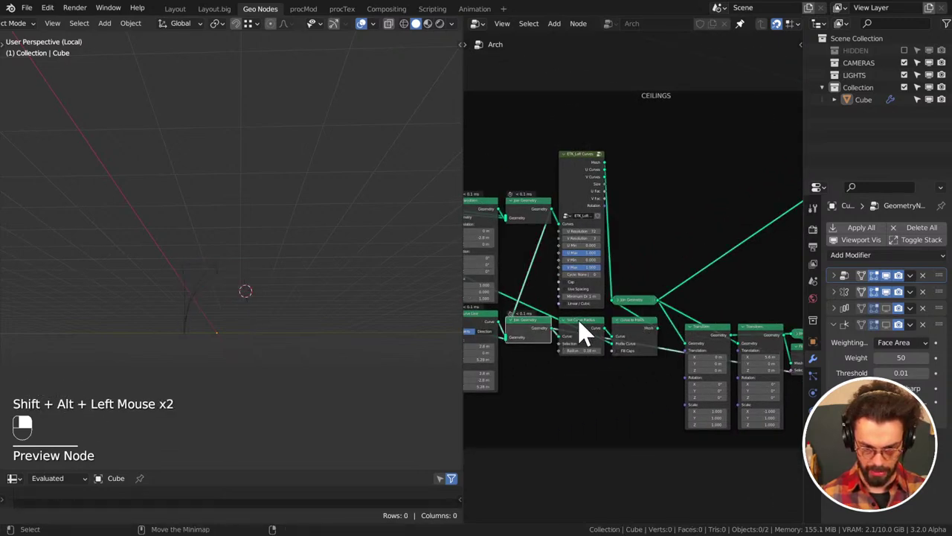
click(545, 219)
drag(518, 239, 640, 166)
middle_click(633, 236)
scroll(up, 3)
middle_click(203, 338)
middle_click(235, 282)
middle_click(633, 234)
Toggle node snapping while examining the loft nodes, then save CATHEDERAL.blend
key(shift+Tab)
key(shift+Tab)
middle_click(290, 100)
key(shift+Tab)
middle_click(302, 100)
key(shift+Tab)
key(ctrl+s)
scroll(down, 3)
Swap the upper Transform for Instance on Points and place an Endpoint Selection beside it
drag(640, 166, 708, 220)
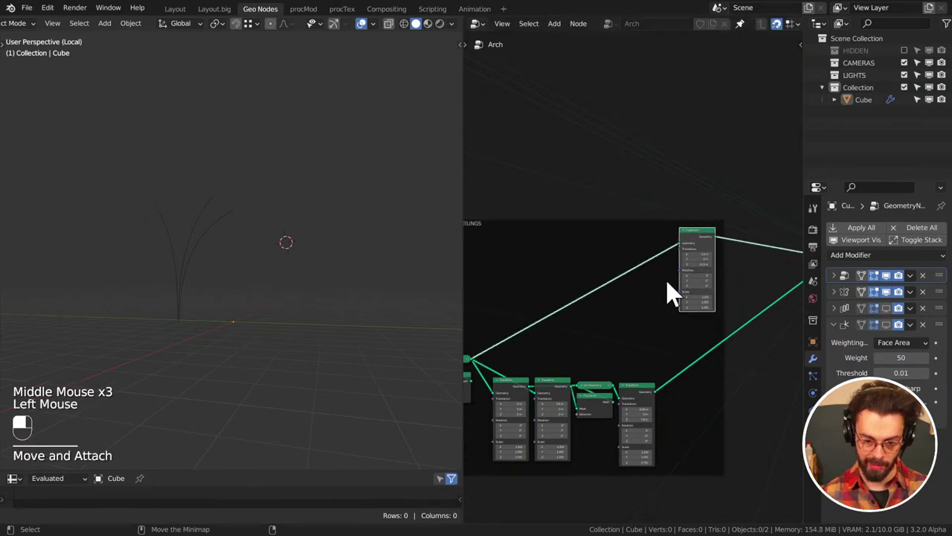
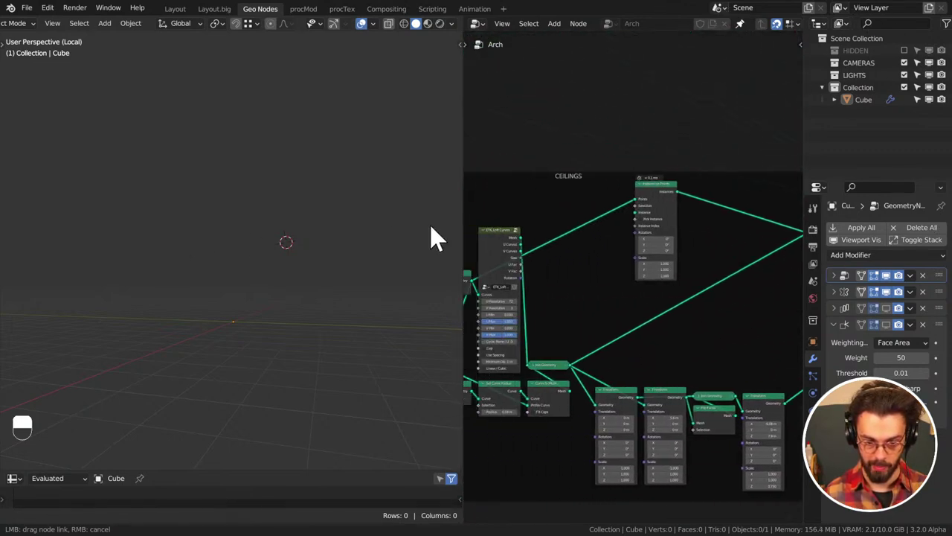
middle_click(731, 234)
scroll(up, 3)
click(659, 187)
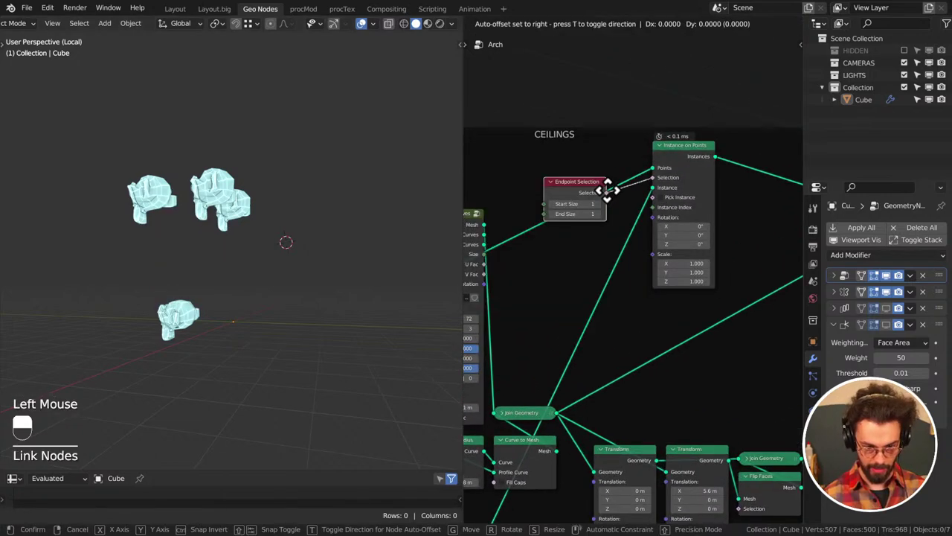
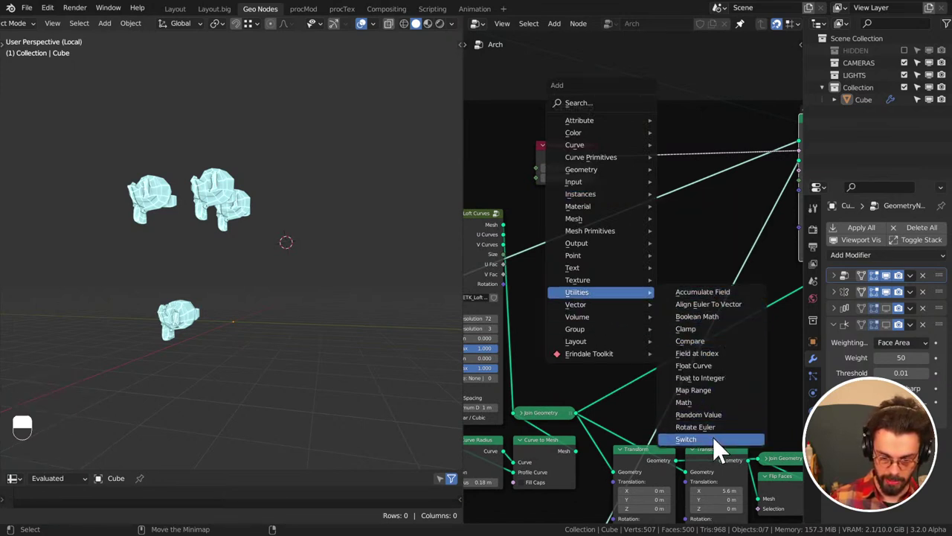
Add a Vector Switch and duplicate Endpoint Selection with End Size 0 as its switch input
drag(649, 258, 575, 155)
drag(575, 155, 552, 323)
key(shift+d)
double_click(607, 304)
Link the Switch output to Instance on Points Rotation and set the start-only selection beside it
middle_click(725, 263)
right_click(526, 311)
click(567, 301)
click(492, 315)
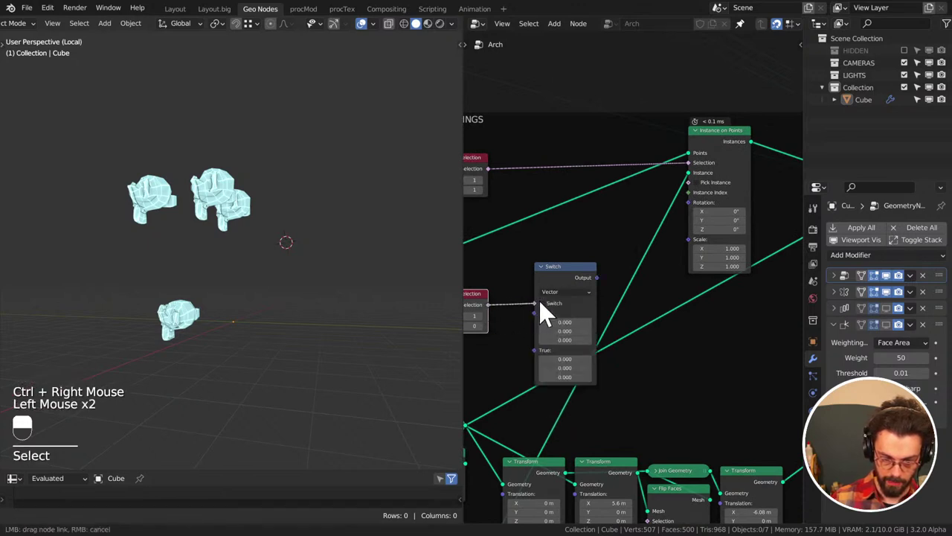
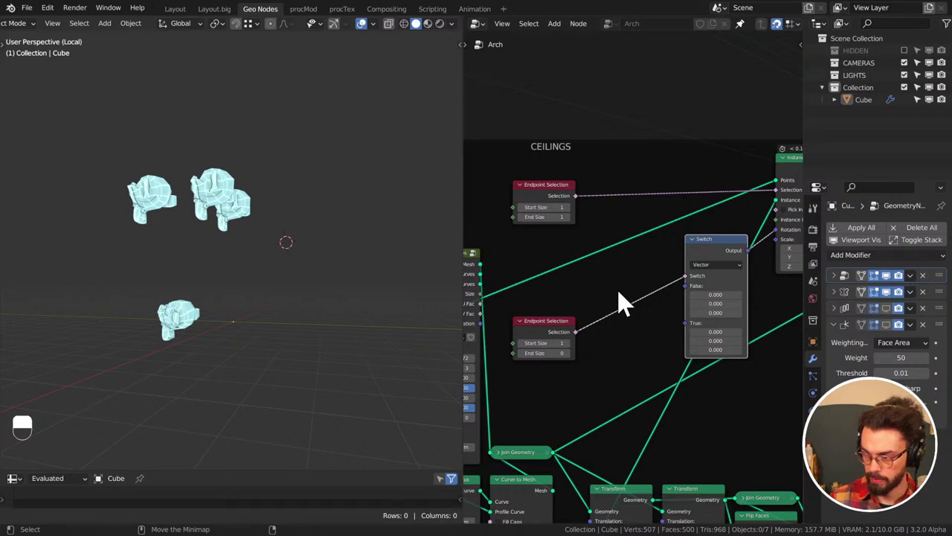
middle_click(627, 299)
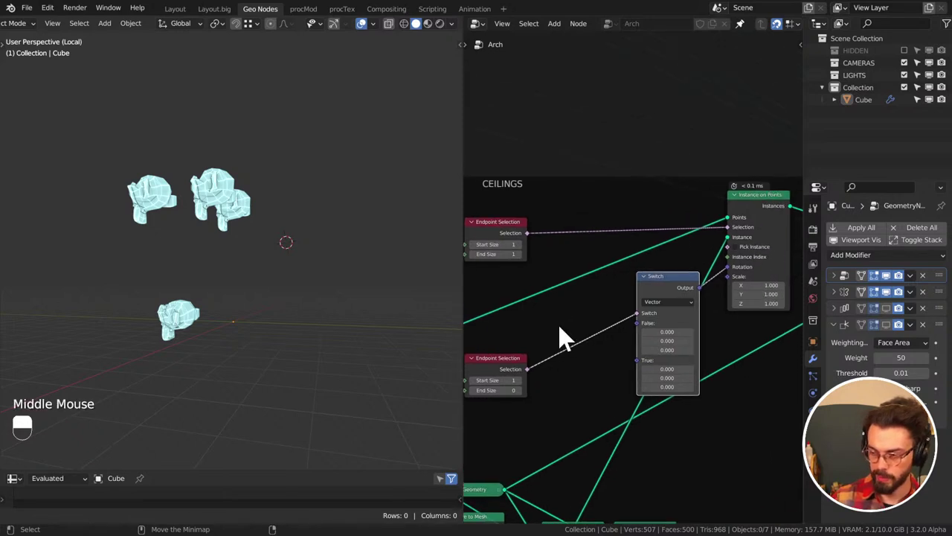
click(510, 239)
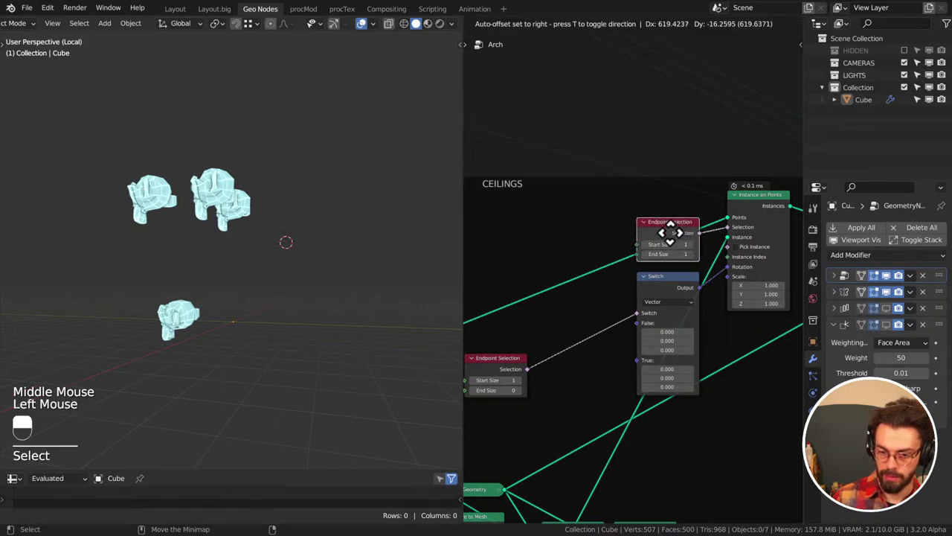
drag(677, 246, 509, 370)
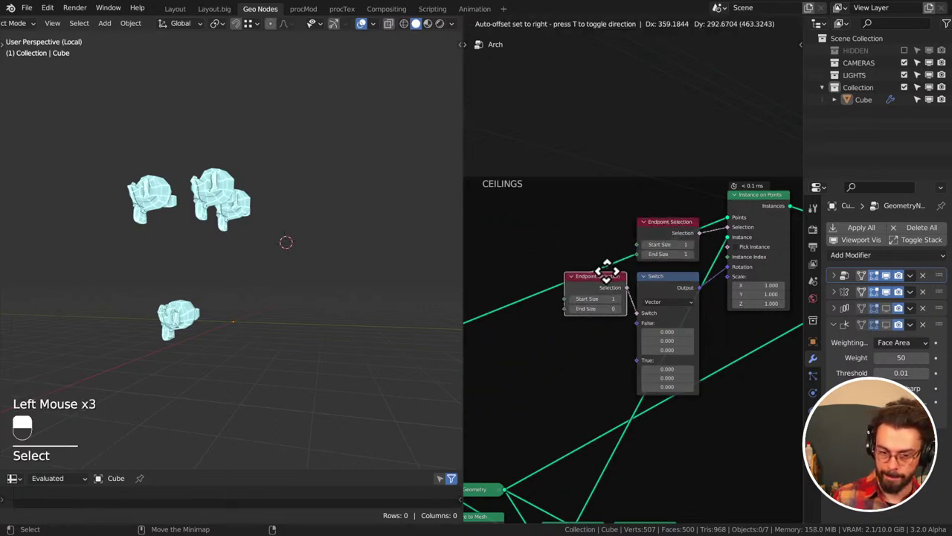
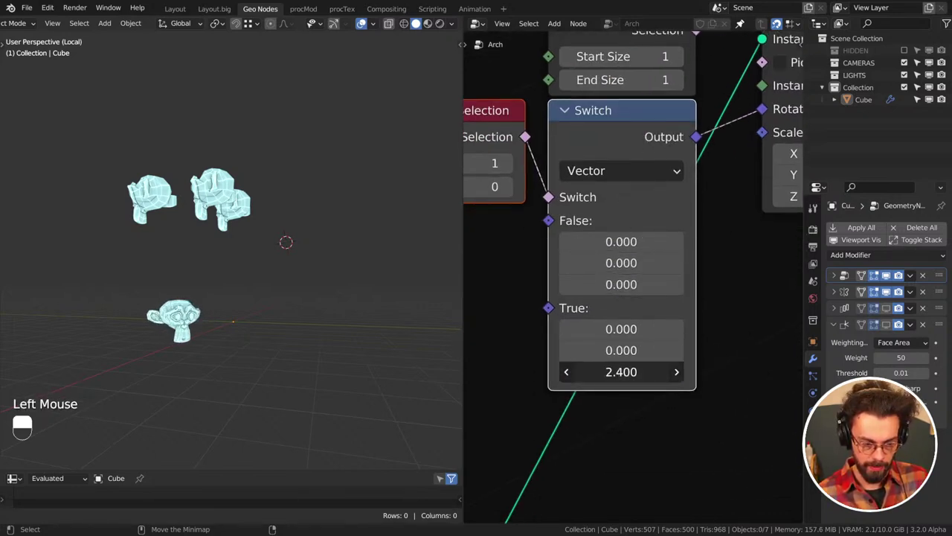
Give the rotation Switch pi/2 on False X and 2.3 on True Z
middle_click(308, 311)
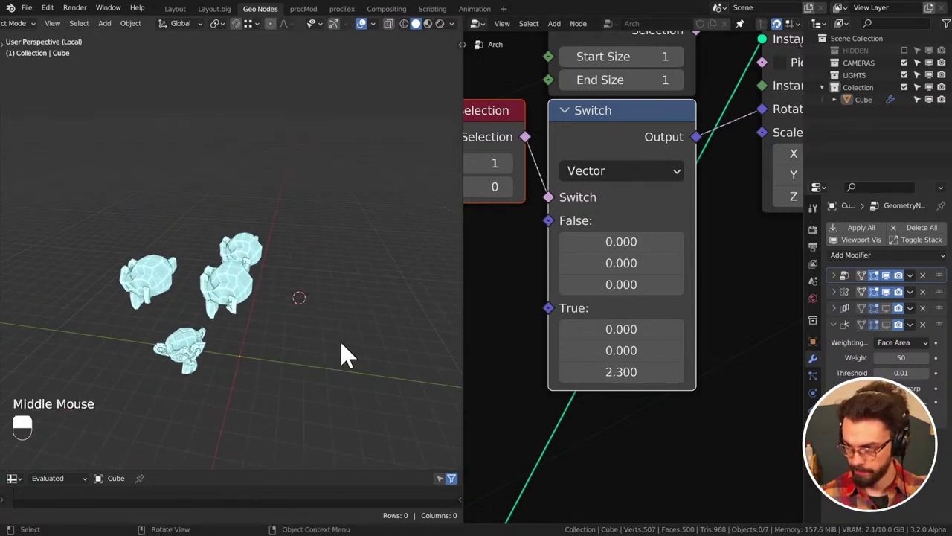
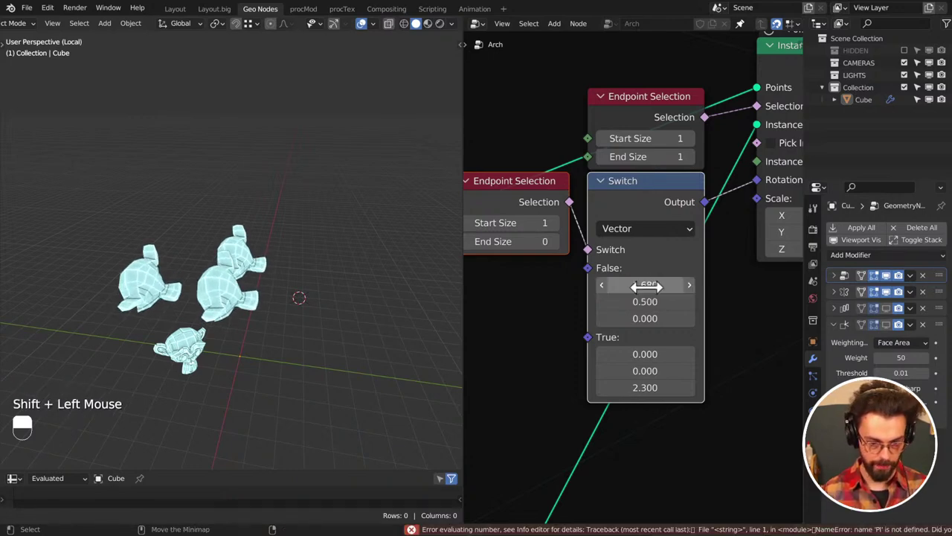
key(p)
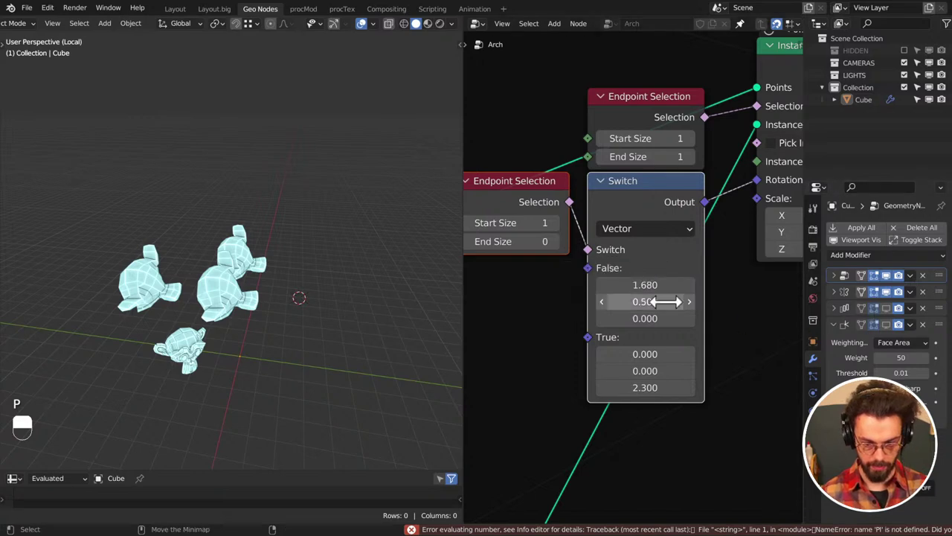
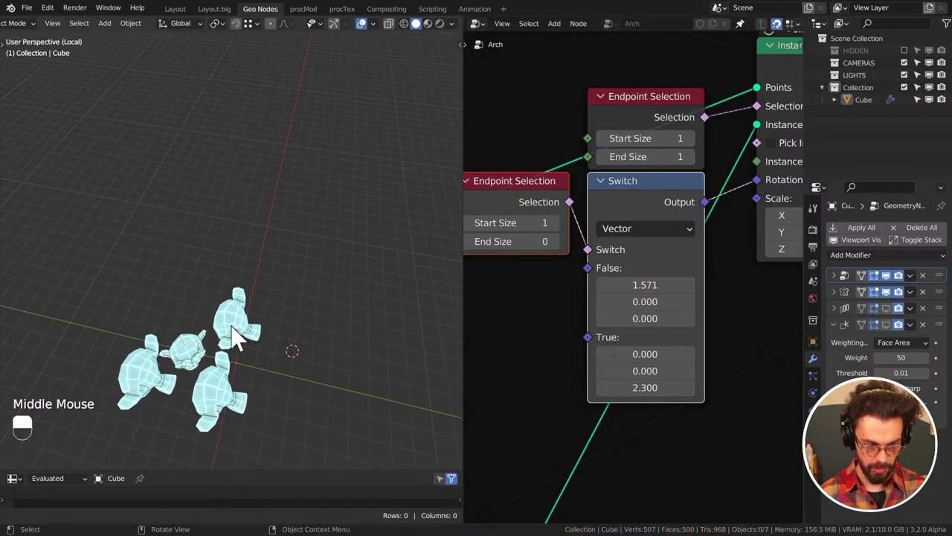
middle_click(259, 340)
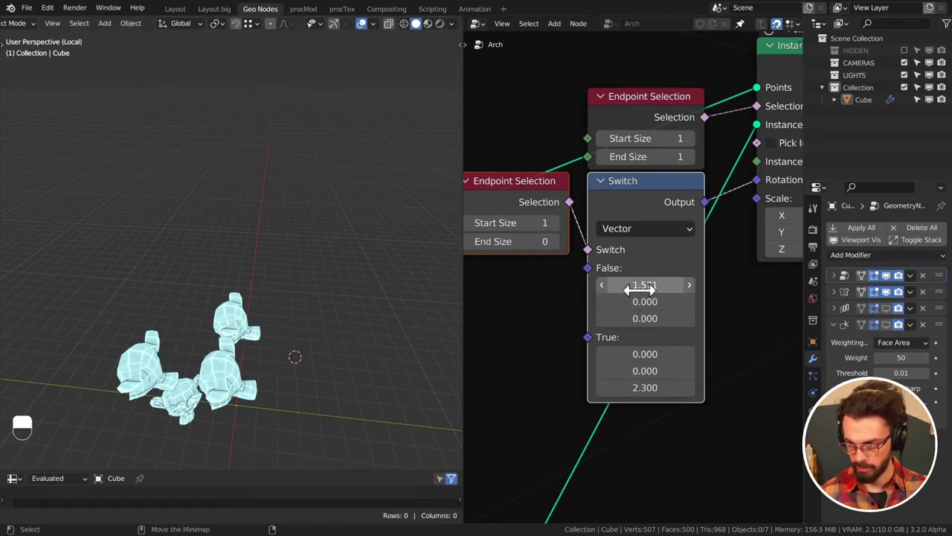
scroll(down, 3)
middle_click(664, 299)
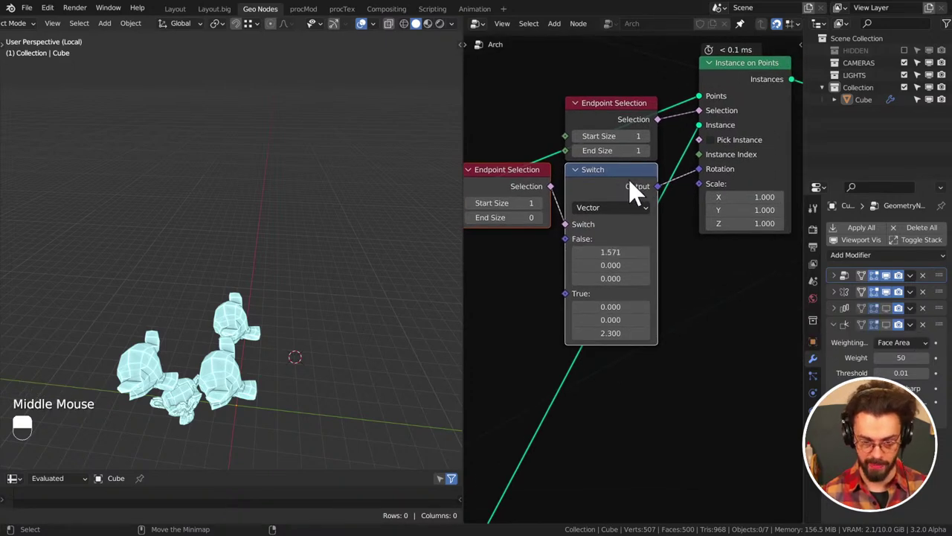
middle_click(627, 192)
scroll(down, 3)
middle_click(658, 184)
Rearrange the Switch and compare nodes in the CEILINGS frame to make room
click(556, 100)
key(g)
drag(681, 220, 573, 232)
drag(573, 232, 644, 231)
click(645, 231)
drag(644, 229, 634, 182)
click(634, 182)
drag(634, 182, 642, 225)
key(g)
drag(642, 225, 726, 188)
drag(727, 188, 652, 207)
middle_click(652, 207)
drag(653, 207, 615, 264)
Duplicate the rotation Switch and add an Integer Equal compare plus an Index node
key(shift+d)
drag(615, 265, 544, 263)
click(544, 262)
drag(544, 260, 607, 208)
click(608, 207)
drag(608, 208, 592, 288)
key(x)
drag(593, 288, 388, 343)
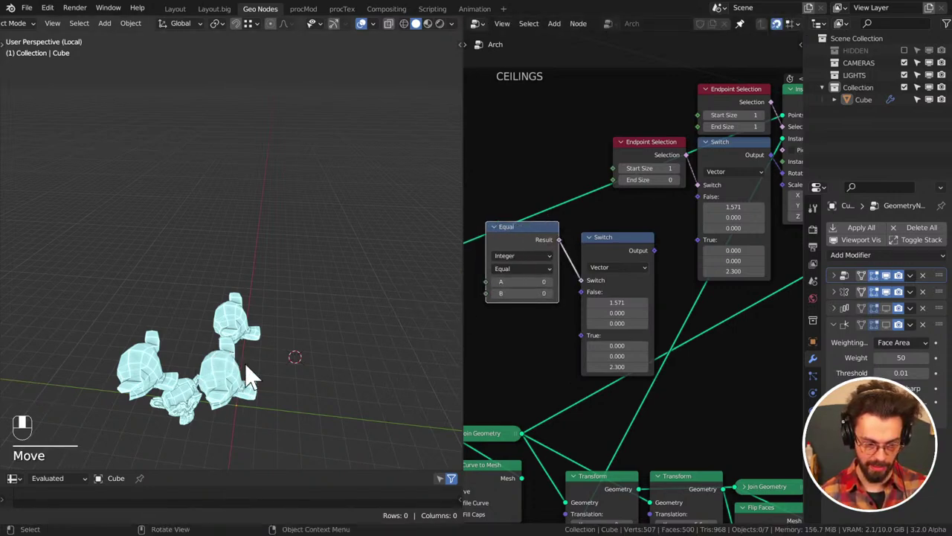
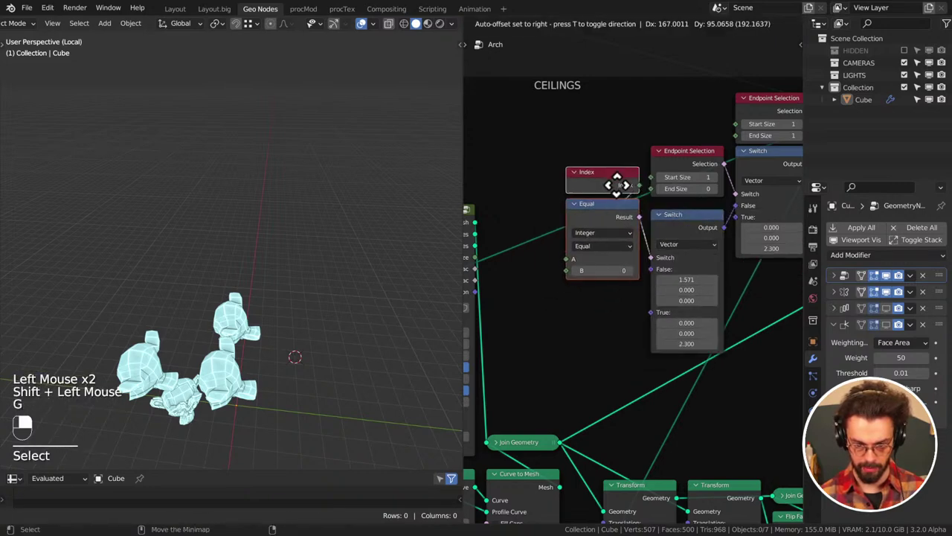
Wire Index into the Equal node's A input and begin setting its B value
key(g)
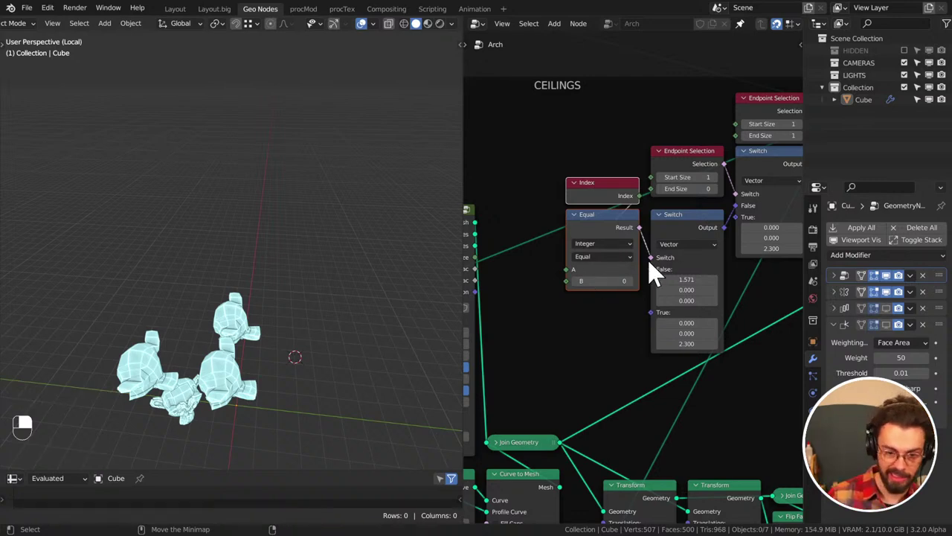
drag(633, 289, 633, 290)
drag(634, 289, 634, 291)
click(634, 290)
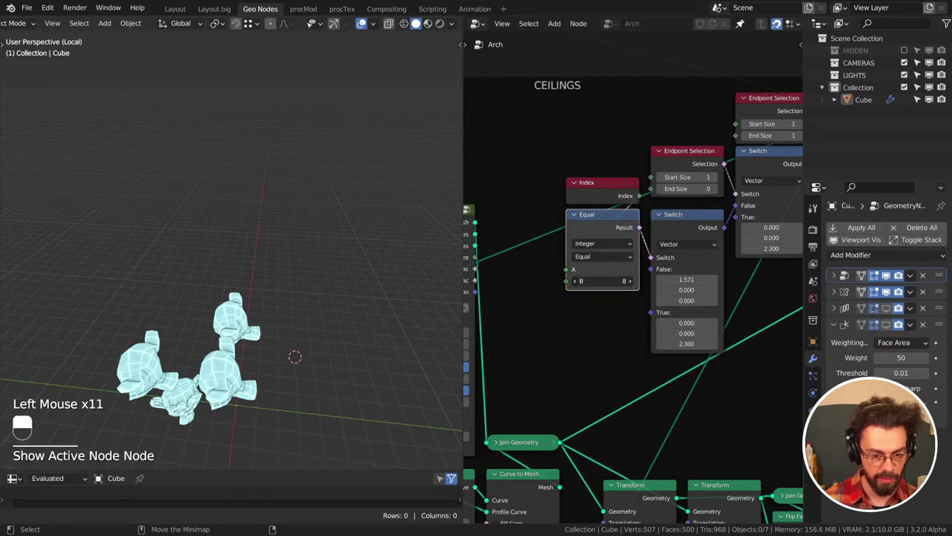
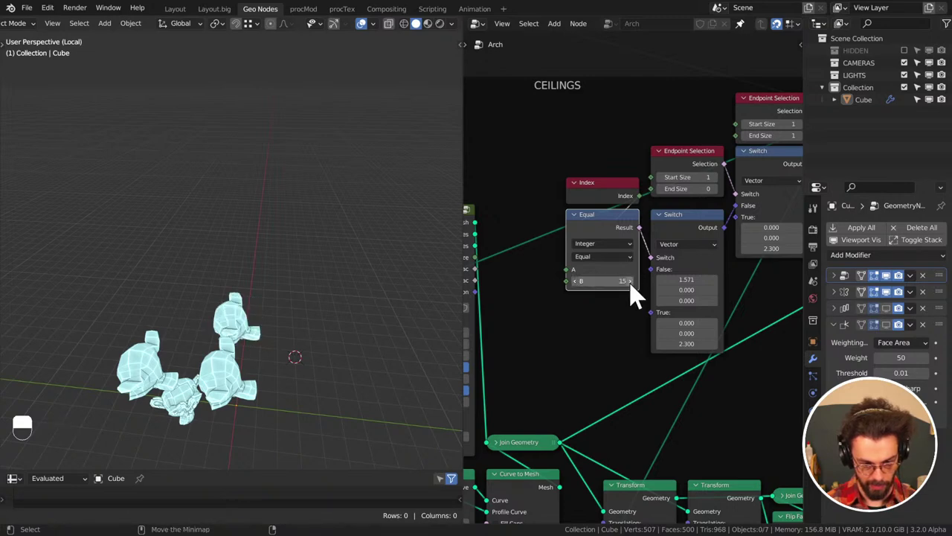
Compare Index against 16 and set the second Switch's True rotation to 1.571, 0, 1.571
click(643, 290)
middle_click(663, 319)
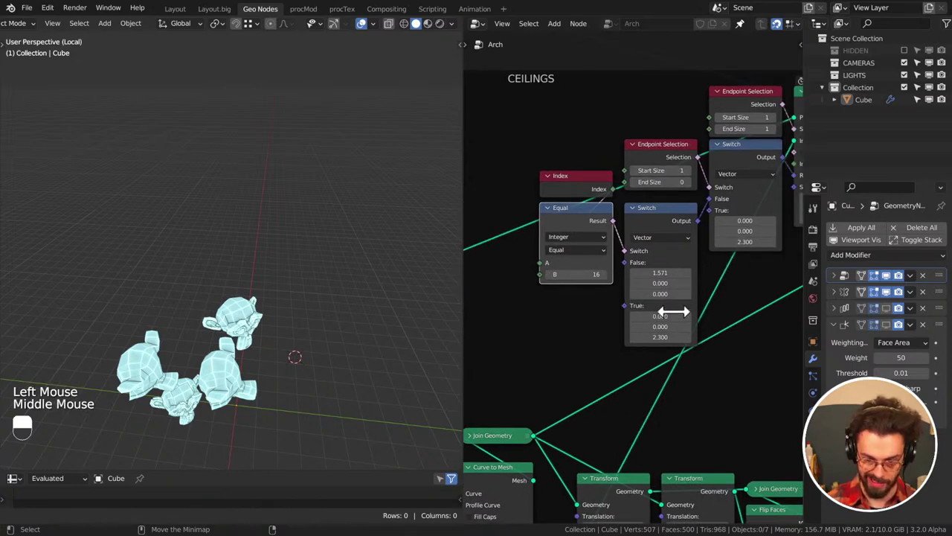
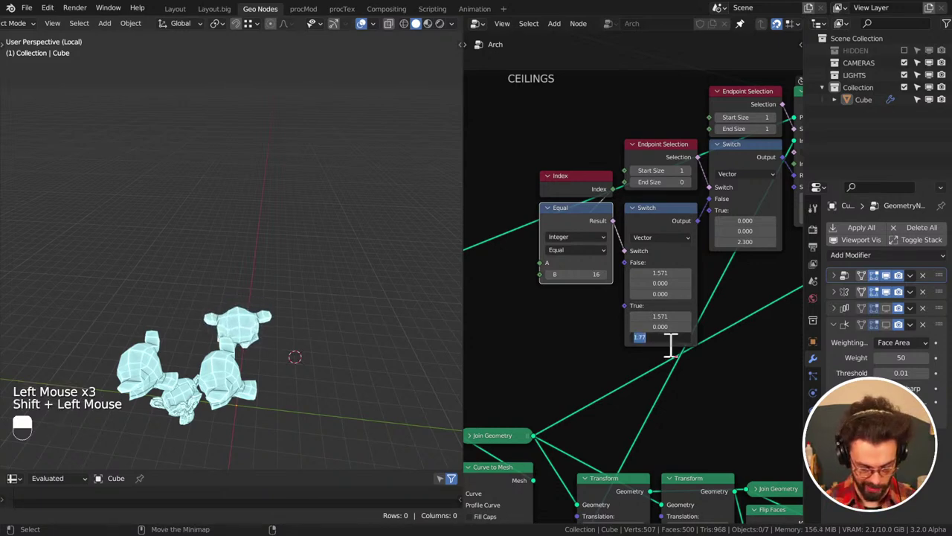
key(BackSpace)
key(BackSpace)
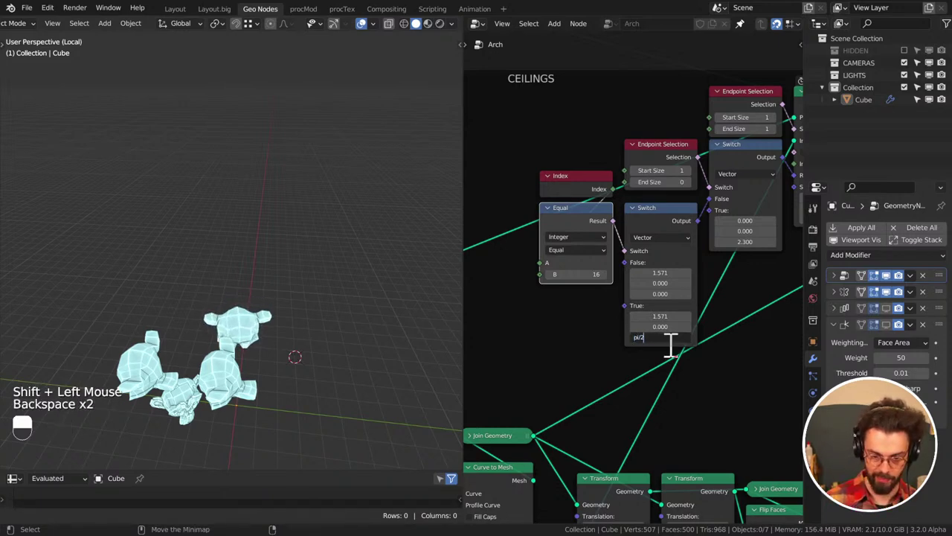
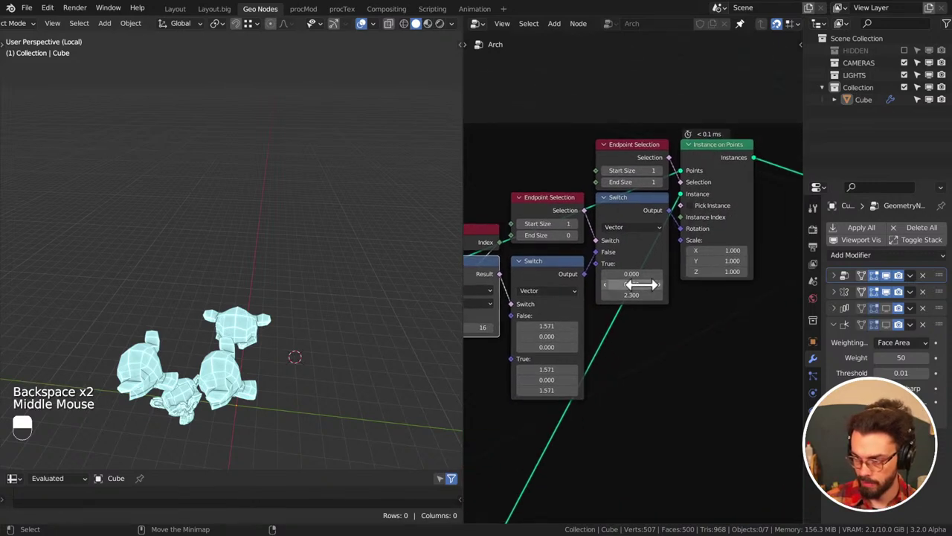
middle_click(660, 302)
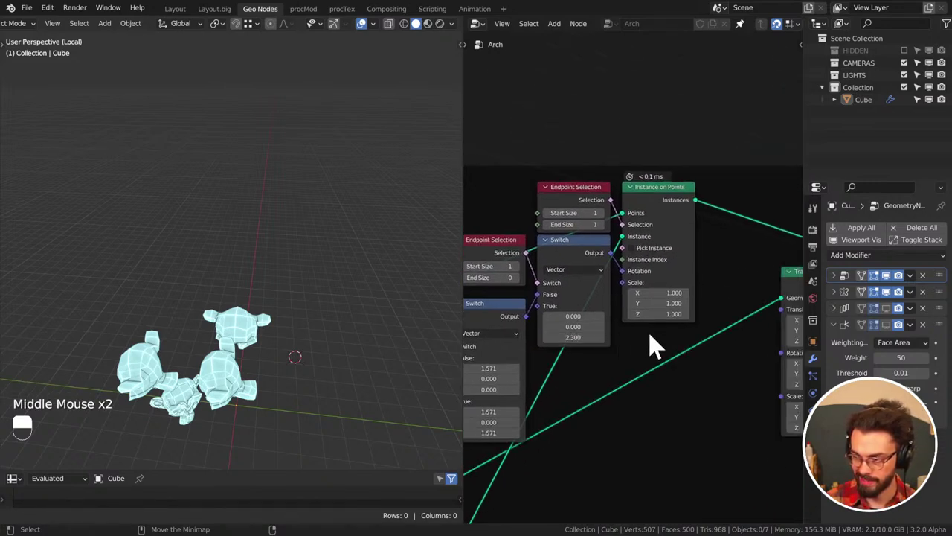
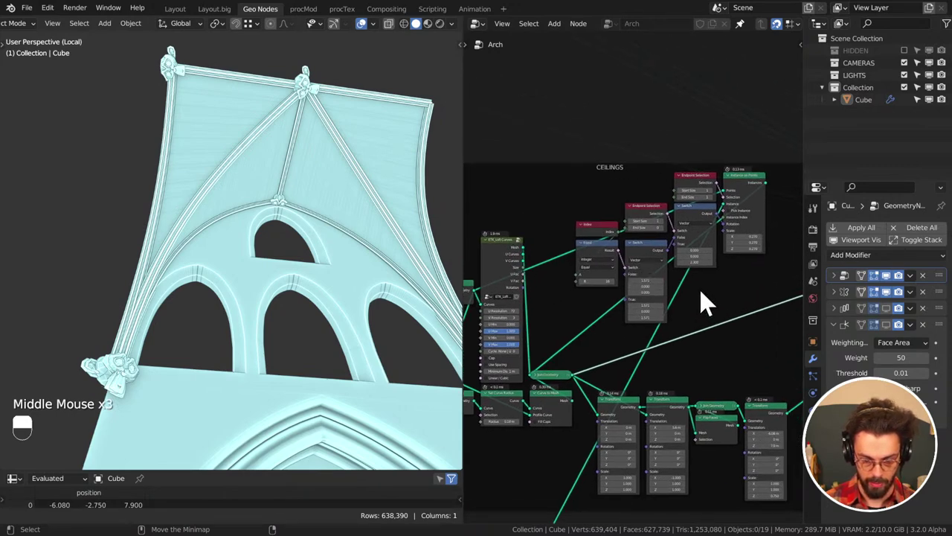
Add a Transform node shifting the ceiling instances -0.26 m in Y and save CATHEDERAL.blend
middle_click(770, 244)
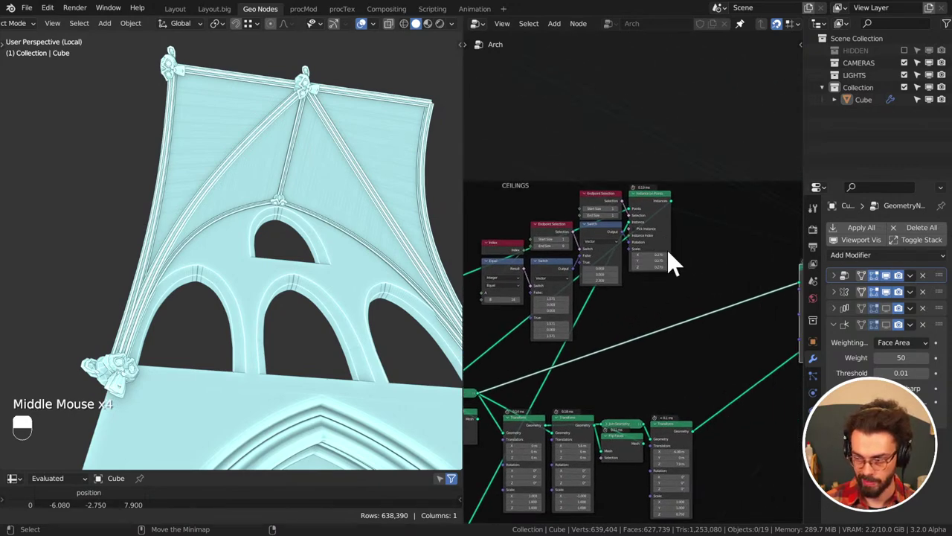
key(q)
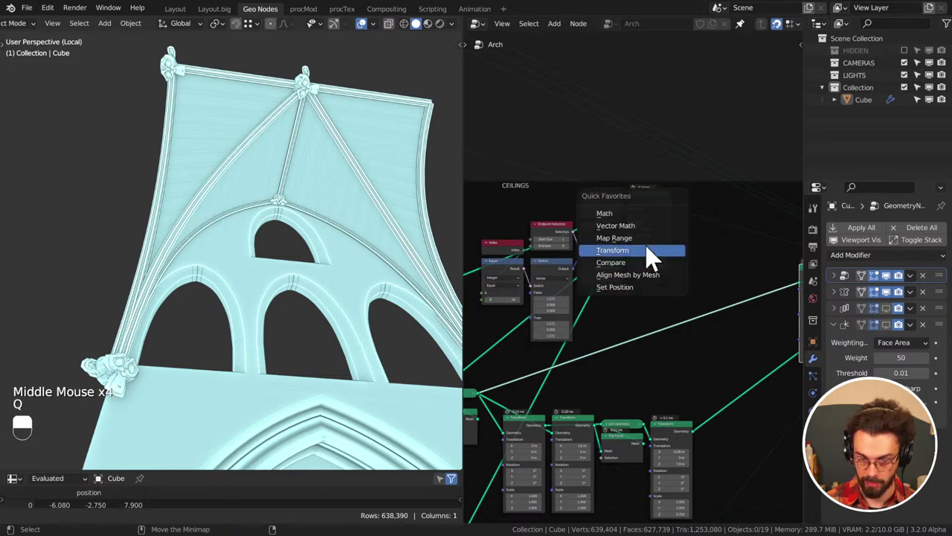
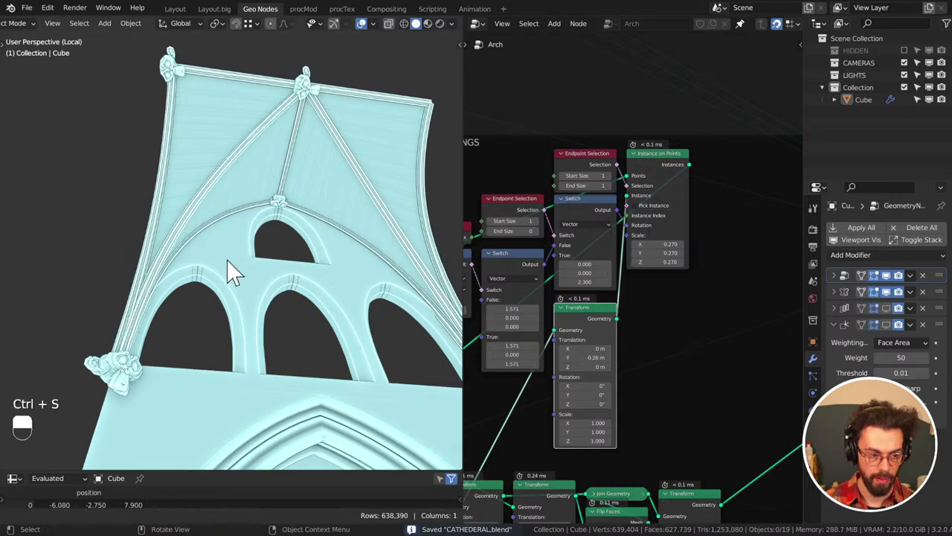
scroll(down, 3)
middle_click(249, 268)
key(ctrl+s)
scroll(down, 3)
middle_click(734, 284)
key(ctrl+s)
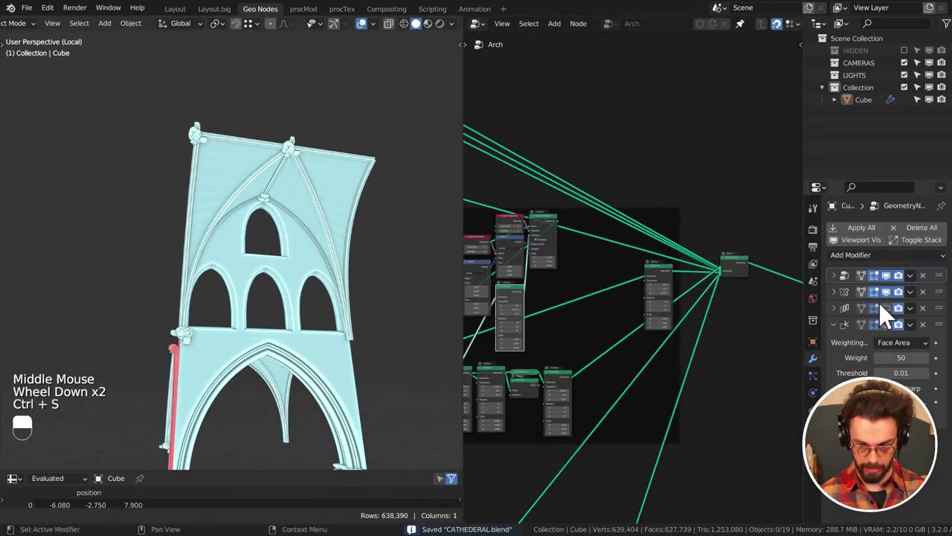
Pan and zoom across the node tree toward the instancing nodes
middle_click(336, 256)
middle_click(684, 291)
scroll(up, 3)
scroll(down, 3)
middle_click(666, 367)
scroll(up, 3)
middle_click(667, 254)
scroll(down, 3)
middle_click(673, 300)
Drop a Realize Instances node onto the Instance on Points output feeding Join Geometry
key(shift+a)
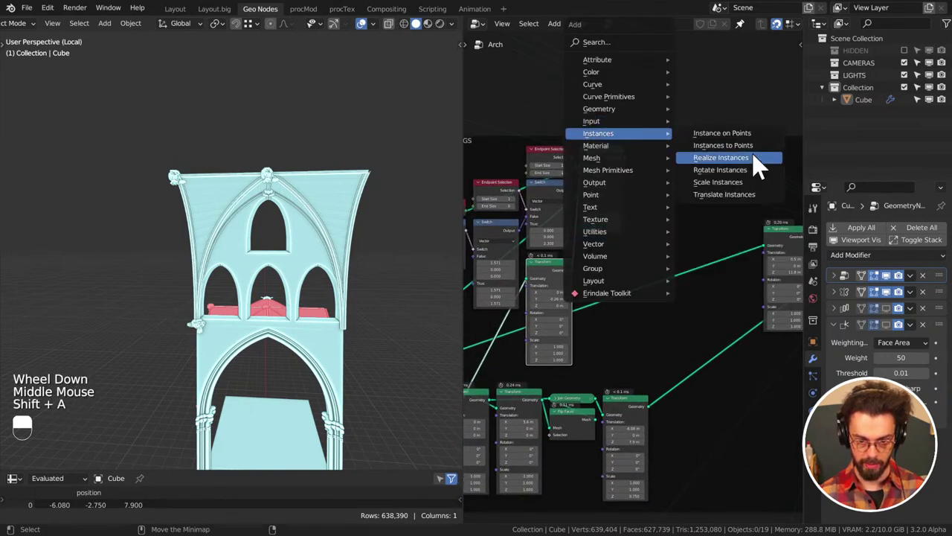
drag(619, 181, 760, 173)
key(ctrl+z)
click(760, 173)
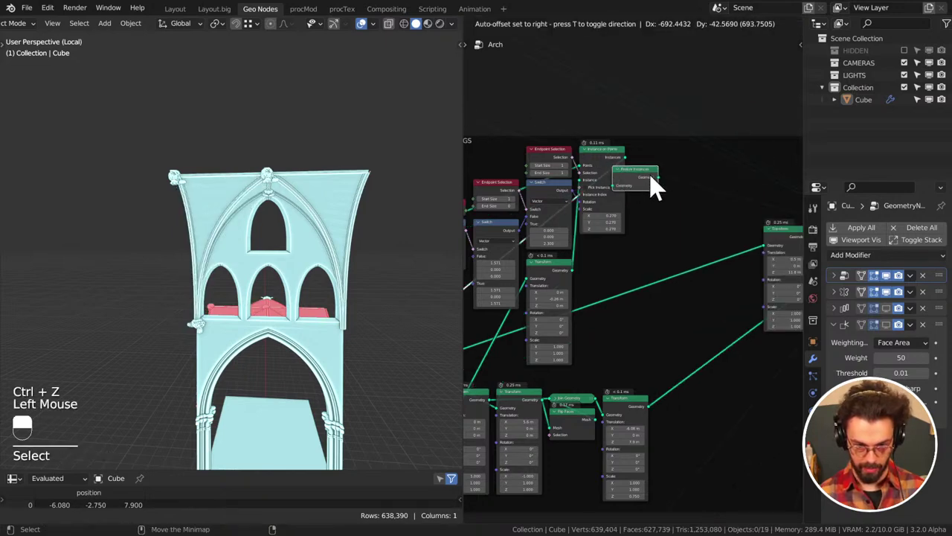
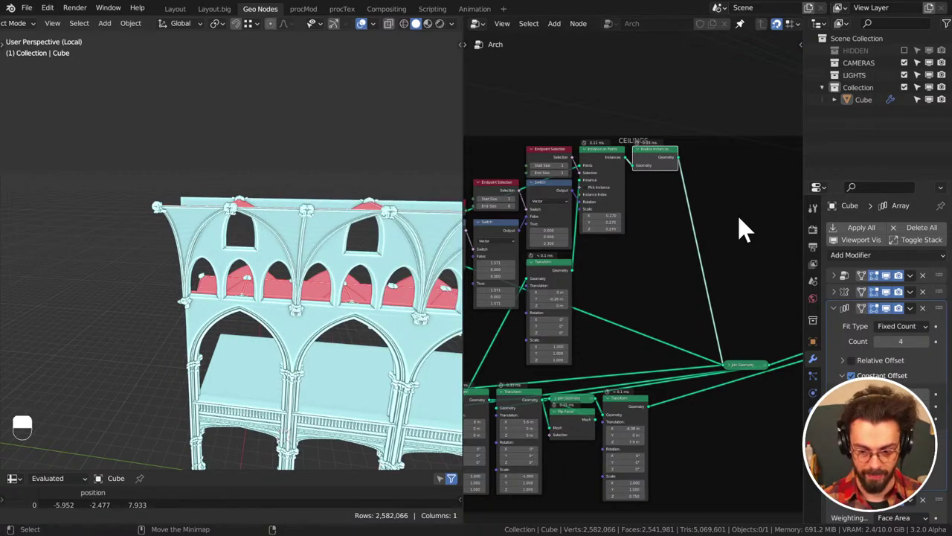
Orbit around the arcade to inspect the new vaulted ceilings with the Array count at 18
middle_click(349, 237)
middle_click(275, 265)
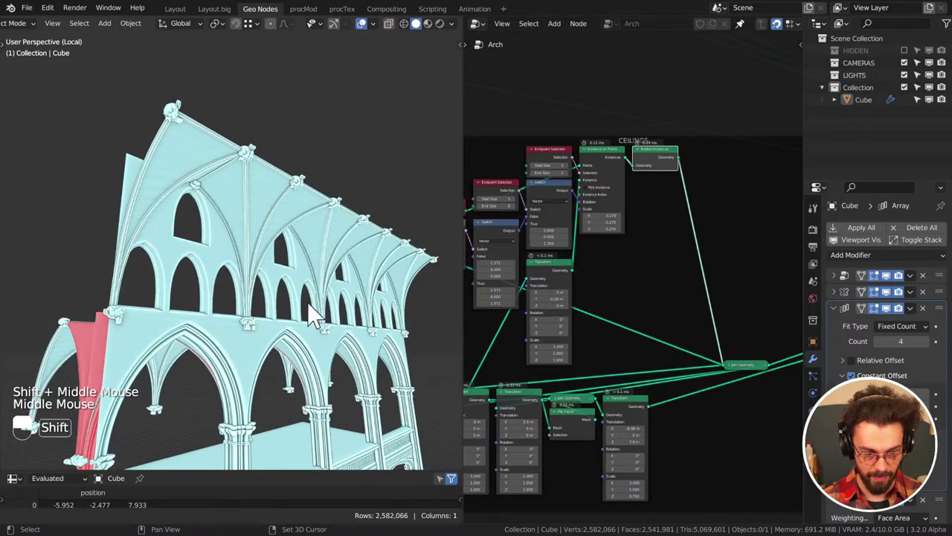
drag(309, 231, 270, 212)
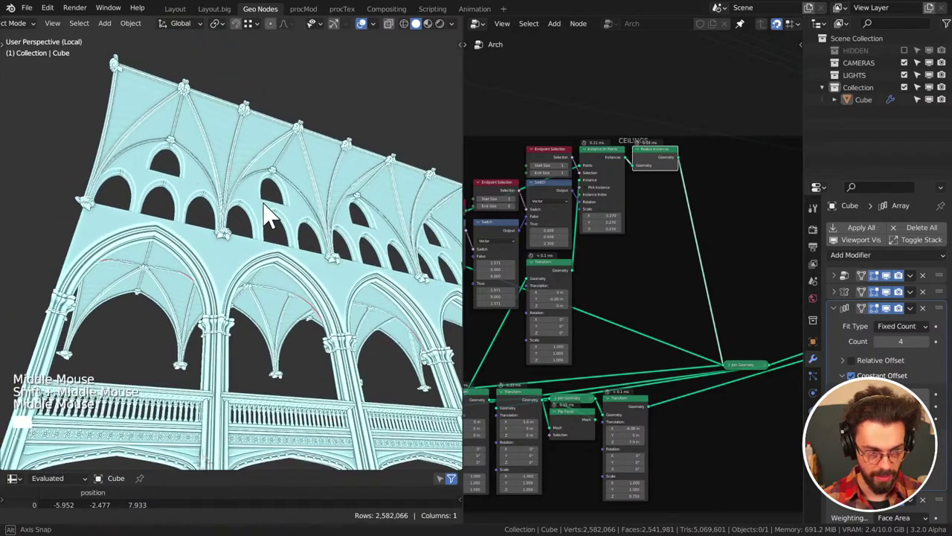
scroll(down, 3)
middle_click(319, 298)
middle_click(284, 246)
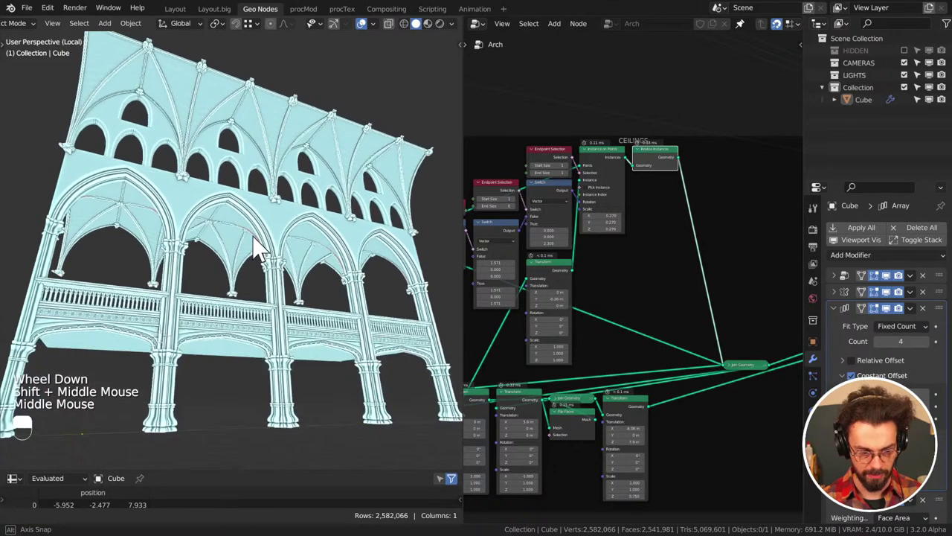
scroll(down, 3)
middle_click(261, 263)
middle_click(293, 261)
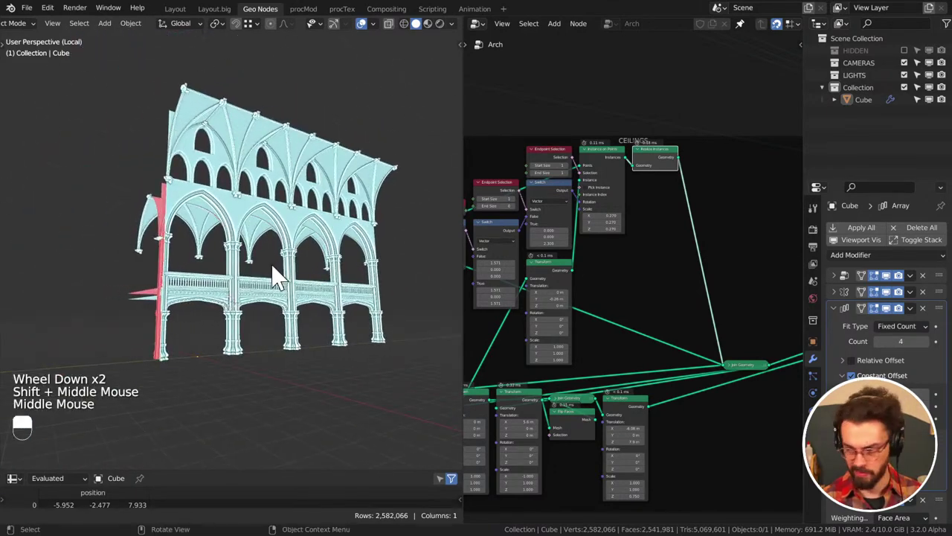
Save CATHEDERAL.blend and view the vaulted ceiling from above
key(ctrl+s)
middle_click(291, 284)
middle_click(273, 293)
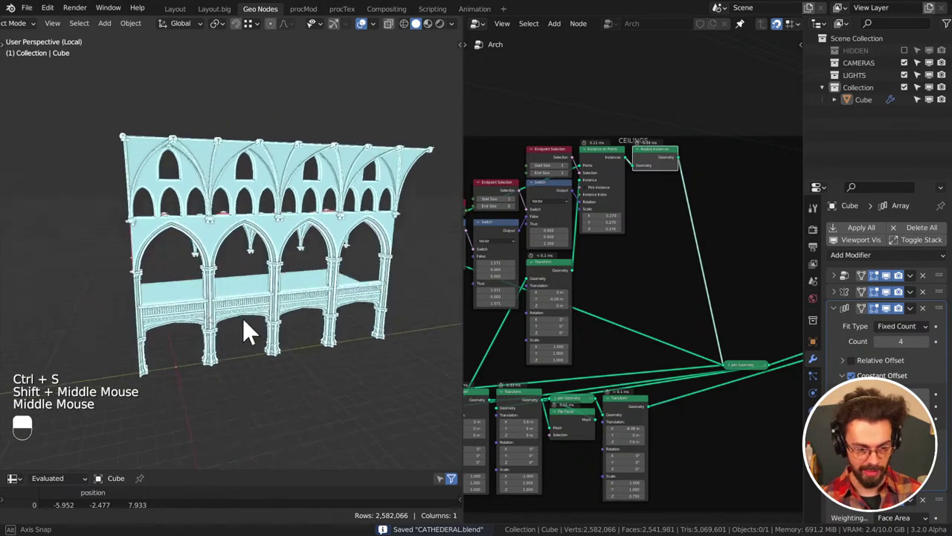
middle_click(287, 281)
middle_click(292, 282)
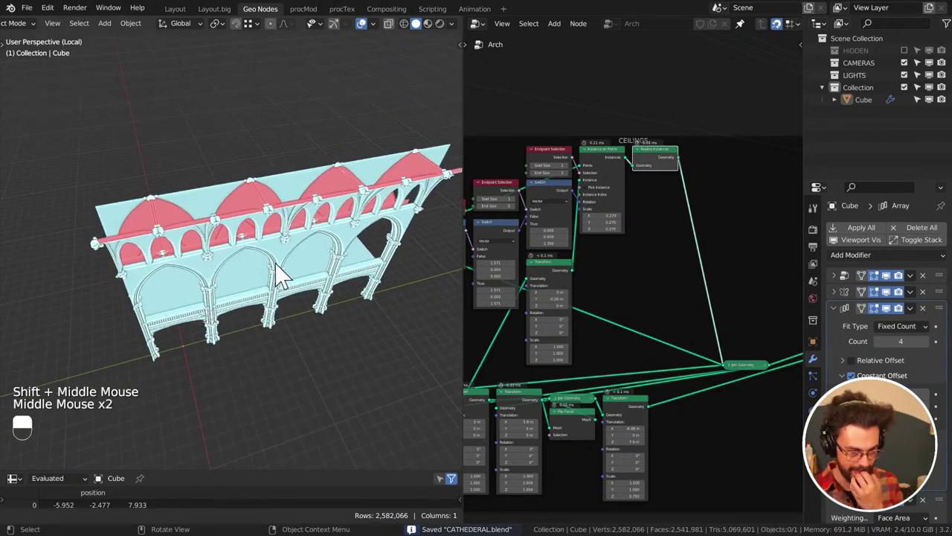
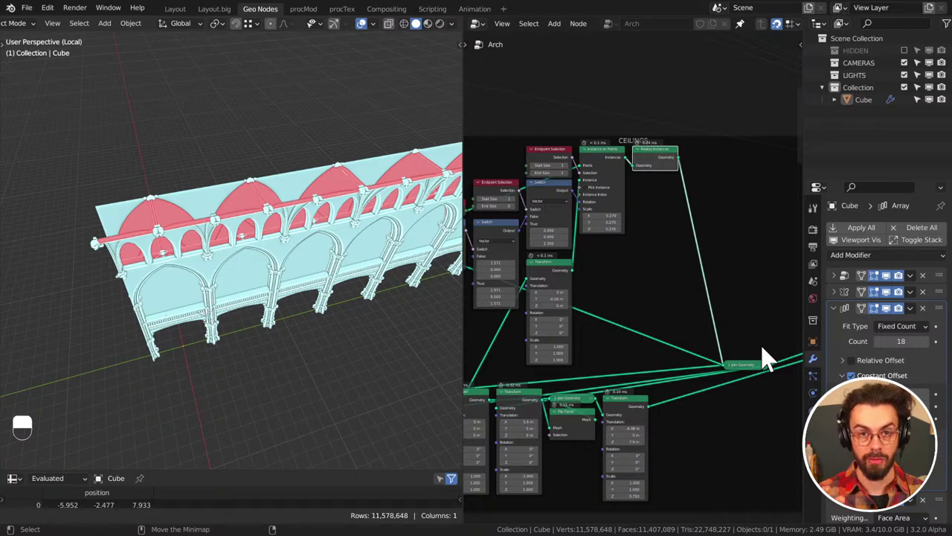
drag(300, 292, 365, 241)
middle_click(351, 225)
middle_click(258, 223)
middle_click(279, 219)
middle_click(280, 237)
middle_click(339, 250)
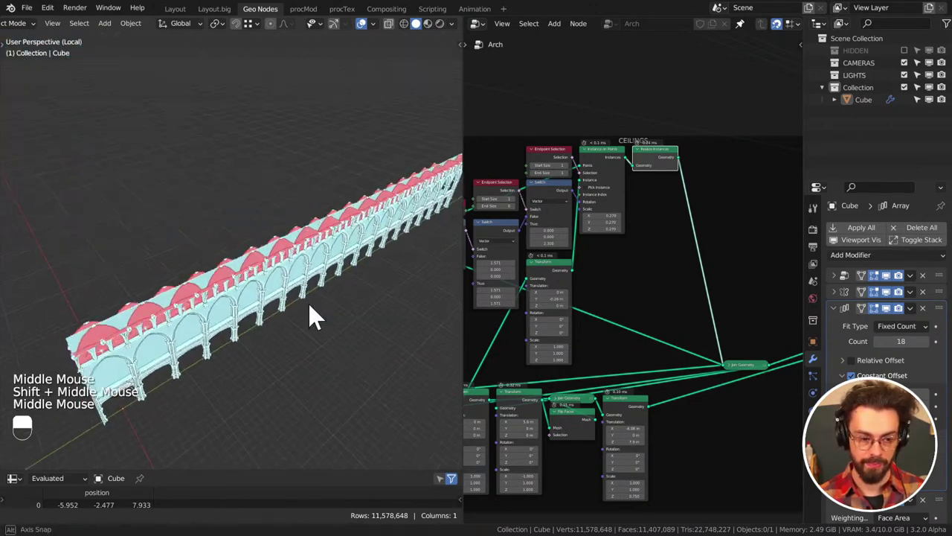
key(ctrl+s)
scroll(down, 3)
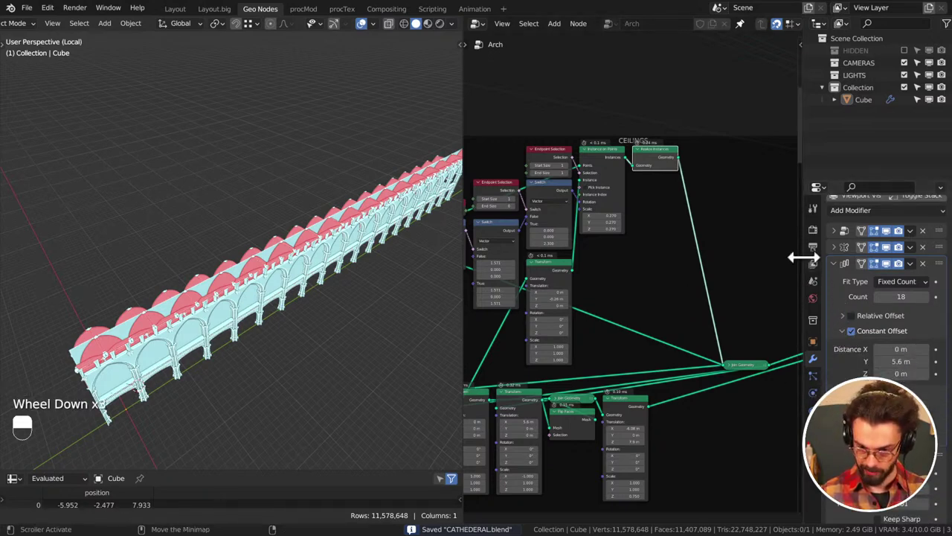
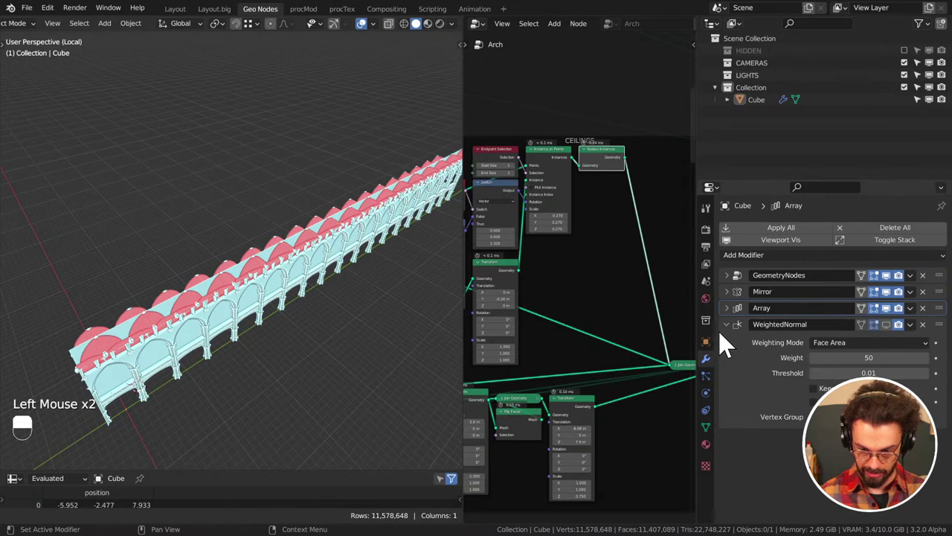
Collapse the modifier panels, add a new Geometry Nodes modifier and save the file
click(730, 331)
click(760, 401)
drag(760, 390, 564, 101)
key(ctrl+s)
drag(63, 15, 564, 102)
middle_click(564, 101)
Insert the ETK_Bend group set to 540° between the group input and output, then save
key(n)
key(n)
key(ctrl+s)
scroll(down, 3)
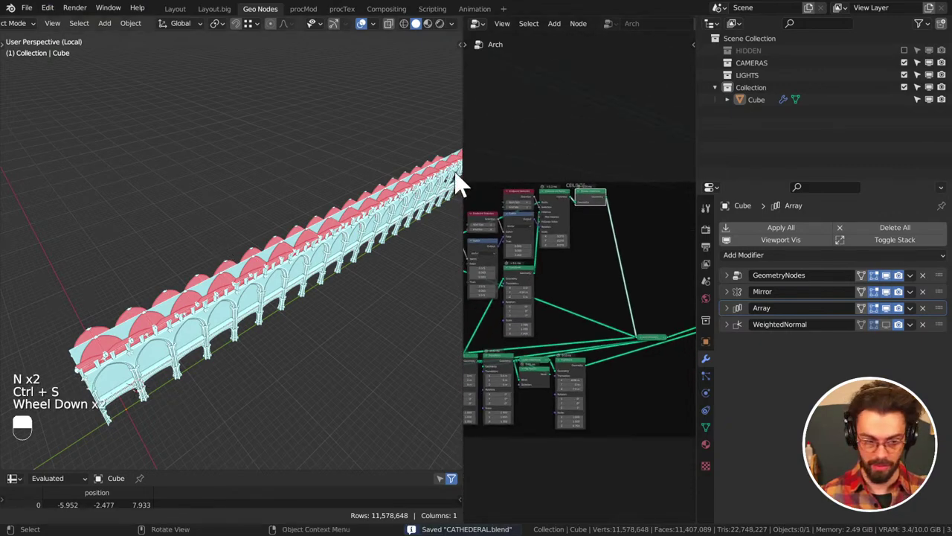
drag(293, 145, 268, 146)
scroll(down, 3)
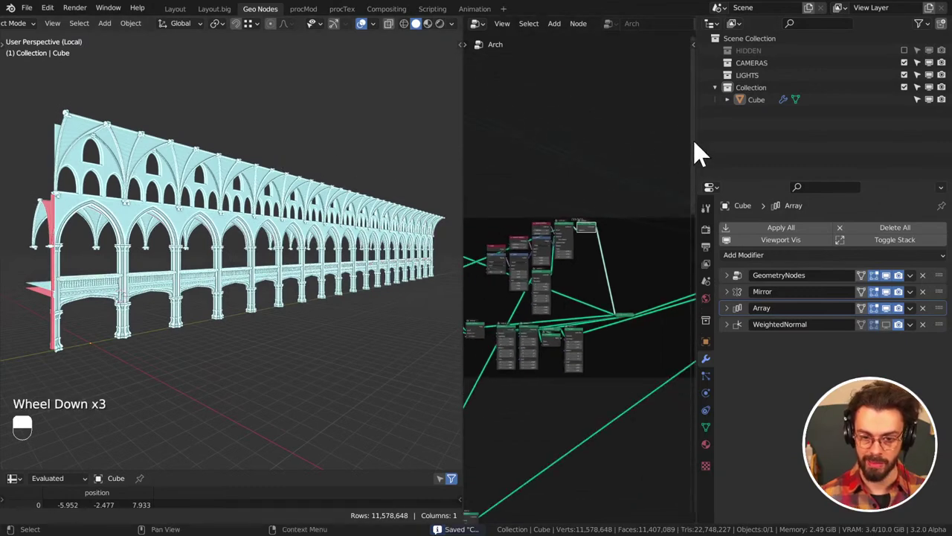
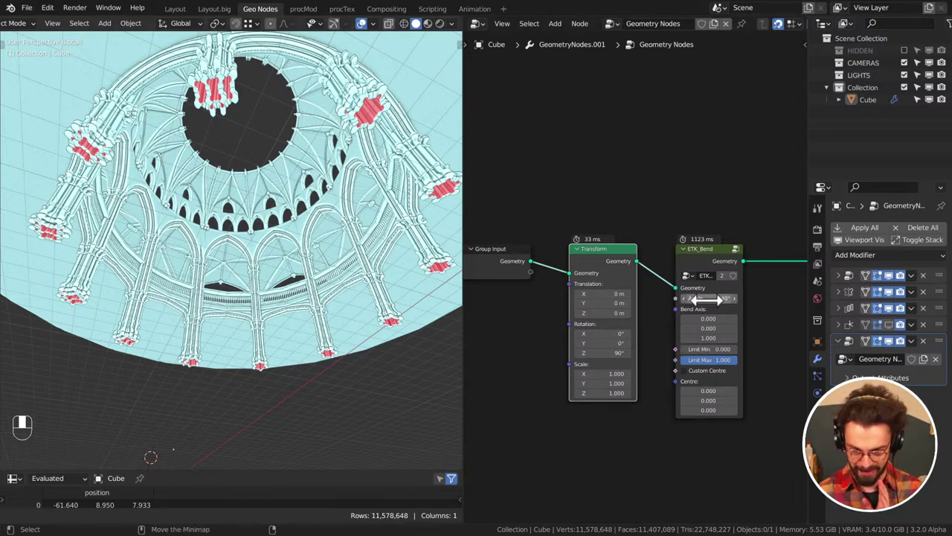
Inspect the coiled arcade from top and front orthographic views
click(710, 268)
drag(709, 268, 222, 175)
key(KP_7)
scroll(down, 3)
scroll(up, 3)
key(KP_1)
key(KP_7)
scroll(up, 3)
scroll(up, 3)
Enable Custom Centre on ETK_Bend with centre 3.074, 3.295, 17.059
right_click(222, 175)
drag(224, 175, 735, 361)
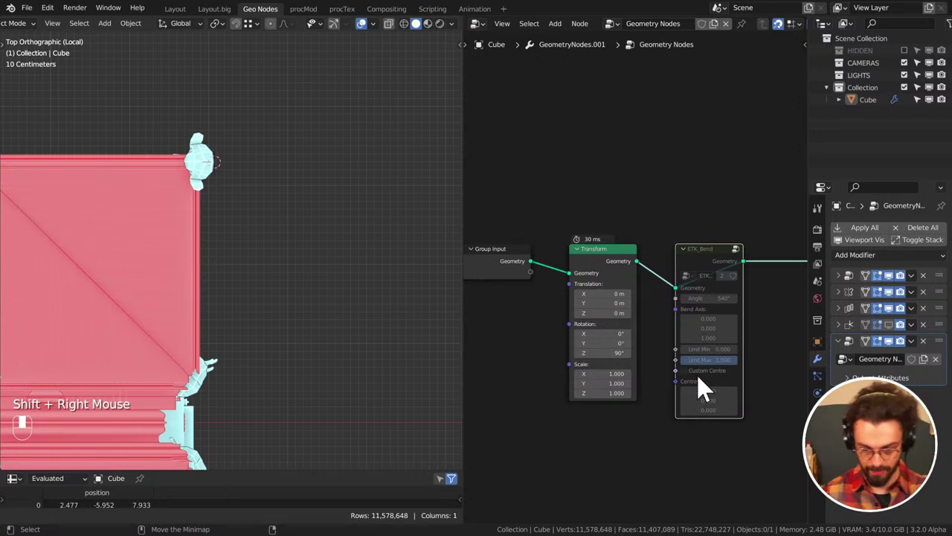
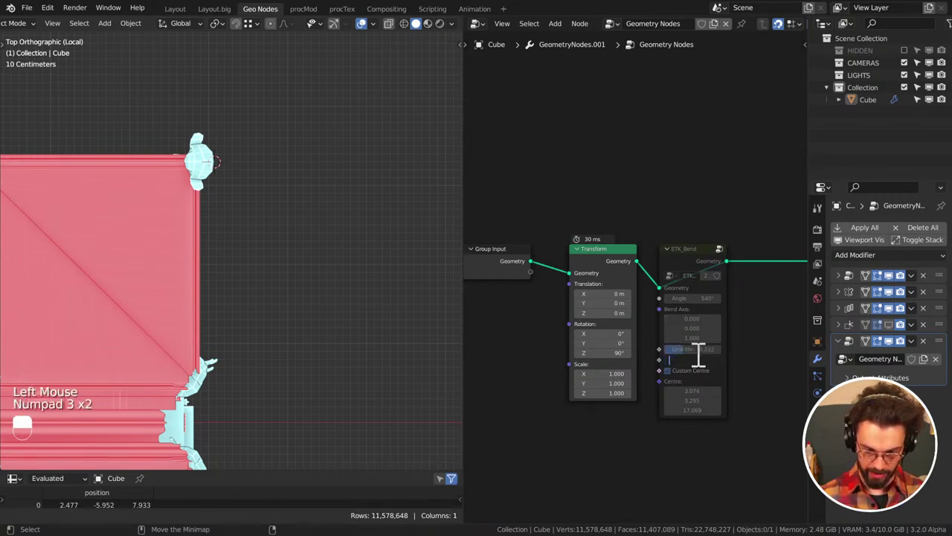
Set ETK_Bend Limit Min 0.333 and Limit Max 0.667, then save the file
key(KP_6)
key(KP_6)
click(695, 203)
drag(695, 204, 846, 321)
key(ctrl+s)
click(846, 321)
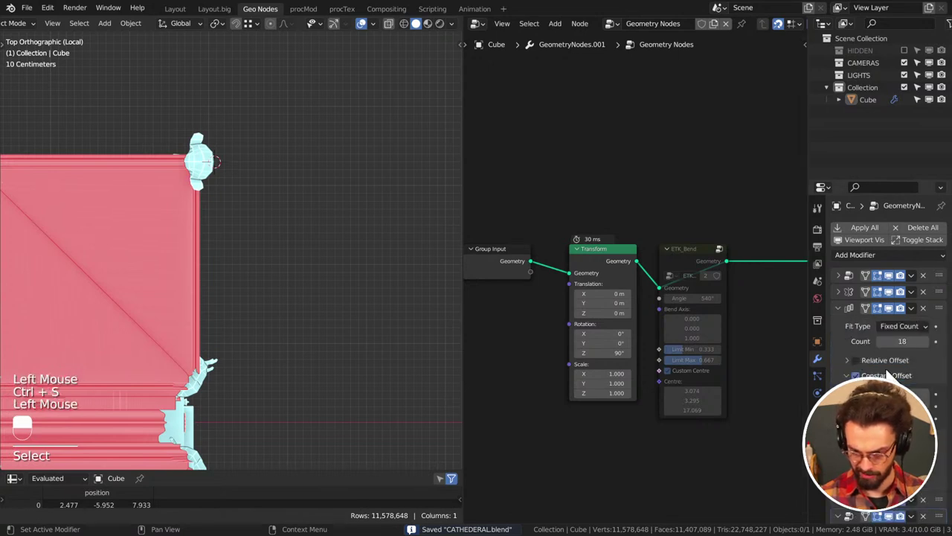
key(ctrl+s)
Check the limited bend in the viewport and save CATHEDERAL.blend again
drag(597, 262, 696, 263)
drag(597, 262, 215, 289)
key(ctrl+s)
scroll(down, 3)
Orbit the arcade and zoom into the top view to judge where the bend centre should sit
middle_click(139, 303)
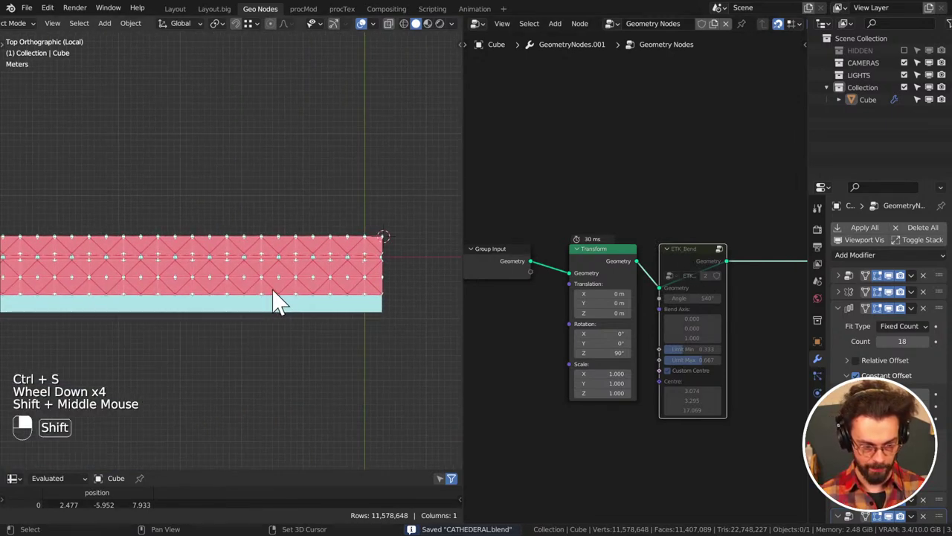
middle_click(354, 325)
middle_click(328, 297)
middle_click(327, 252)
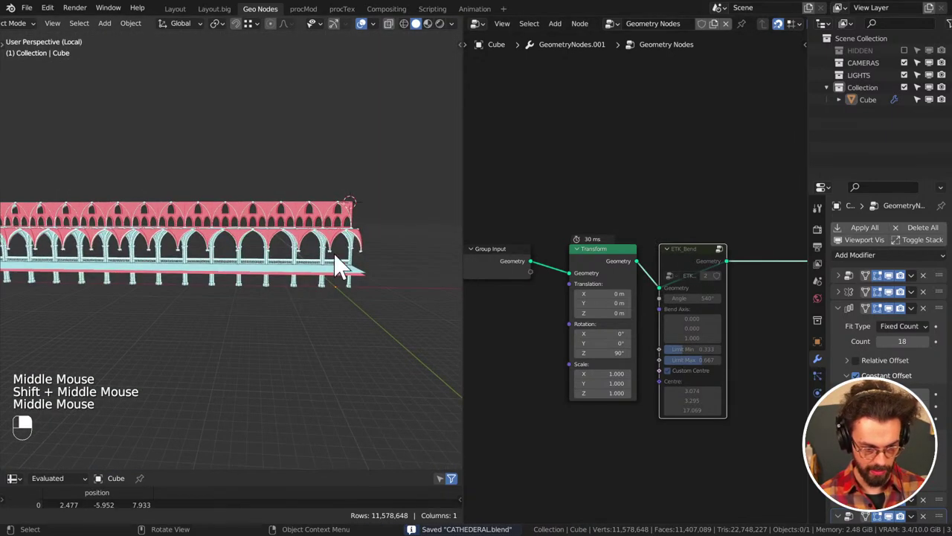
middle_click(266, 272)
scroll(down, 3)
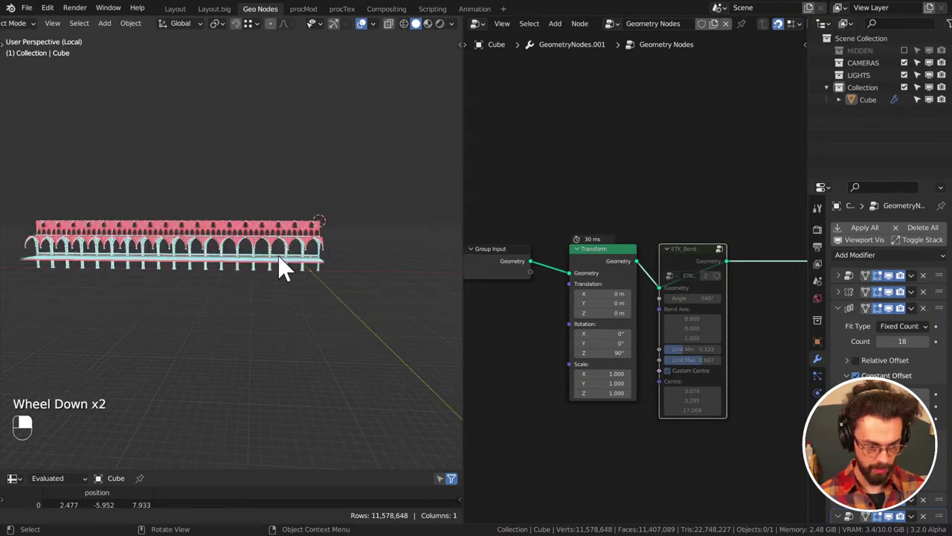
scroll(up, 3)
middle_click(238, 272)
drag(283, 273, 310, 119)
scroll(up, 3)
key(KP_7)
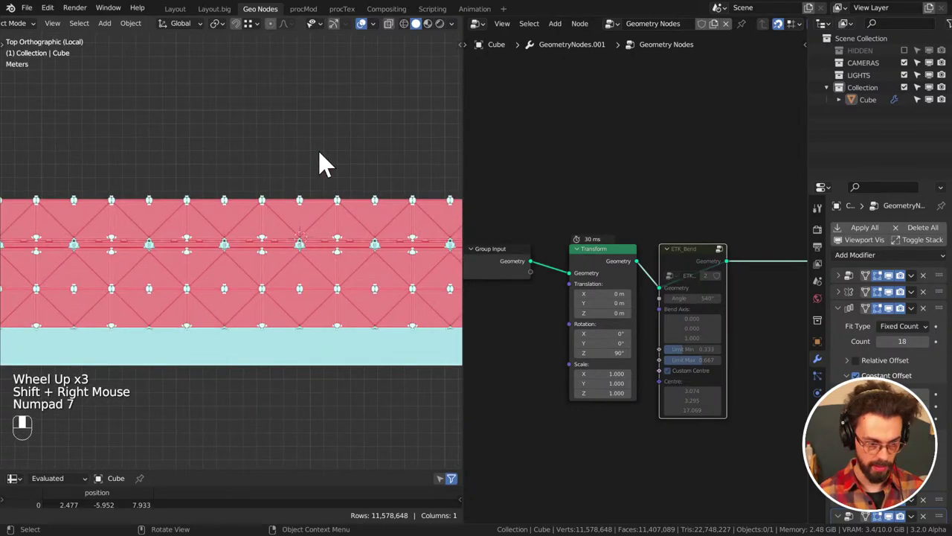
scroll(up, 3)
scroll(up, 3)
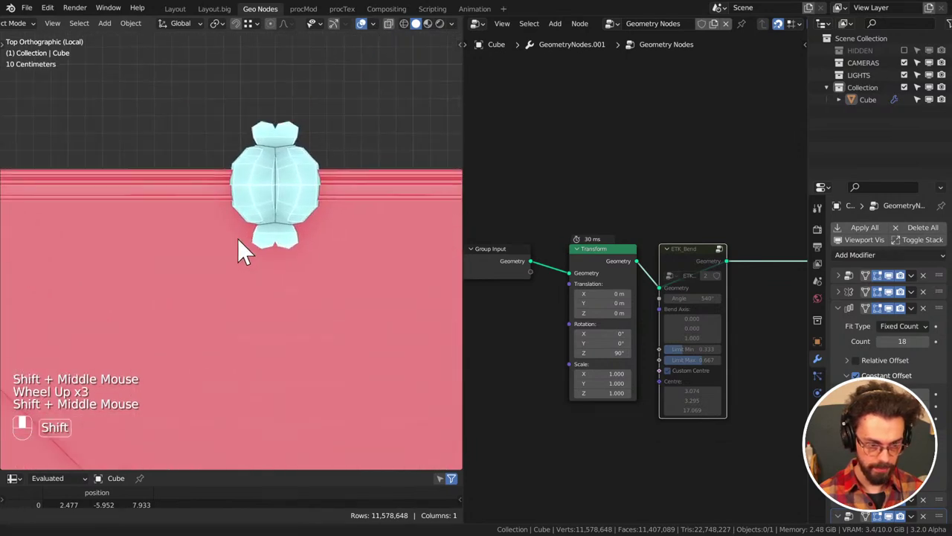
scroll(up, 3)
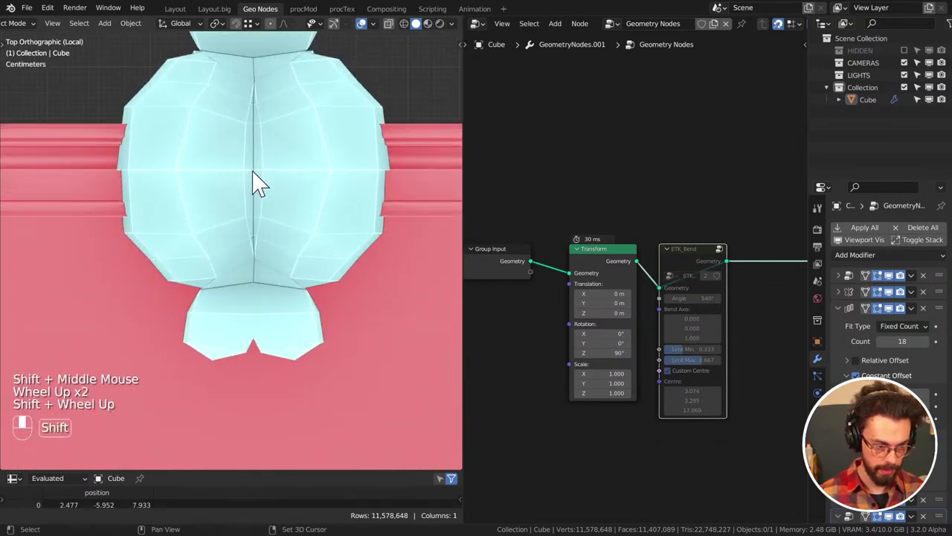
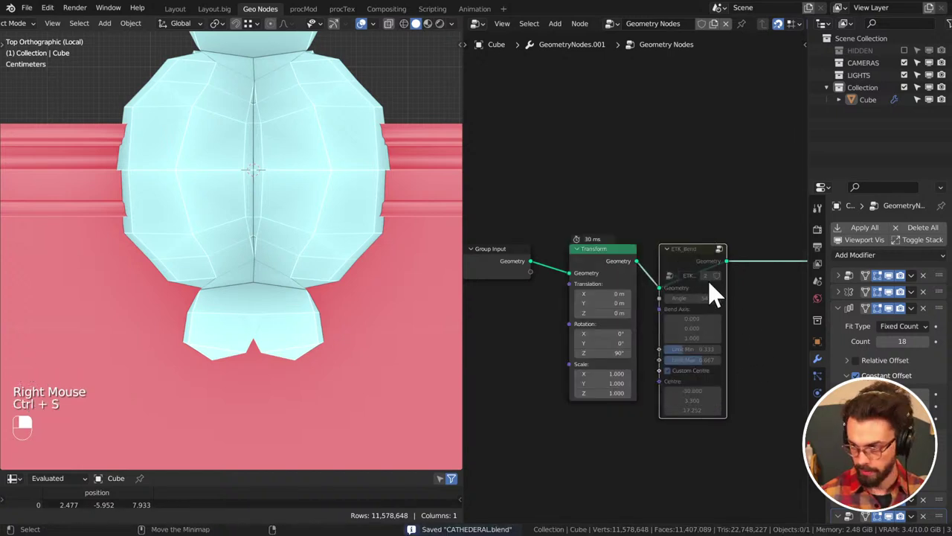
Set the ETK_Bend centre to -30.8, 3.3, 17.252, re-enable the node and save
key(ctrl+s)
click(716, 259)
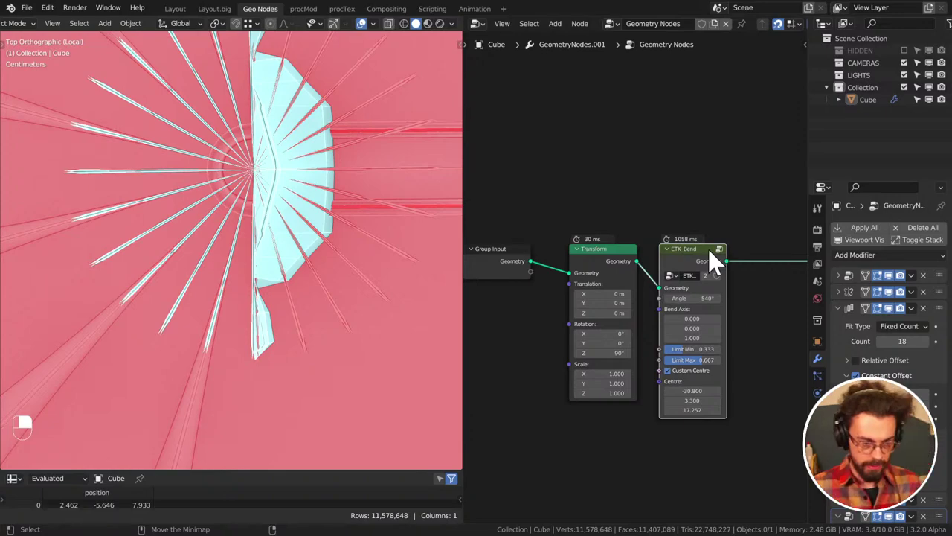
scroll(down, 3)
drag(298, 242, 235, 211)
drag(236, 211, 336, 279)
scroll(up, 3)
middle_click(314, 270)
Orbit to look down into the circular domed ring and save CATHEDERAL.blend
scroll(up, 3)
drag(223, 276, 224, 272)
middle_click(234, 287)
right_click(218, 228)
drag(218, 226, 266, 330)
drag(281, 382, 281, 355)
drag(283, 238, 259, 311)
scroll(up, 3)
key(ctrl+s)
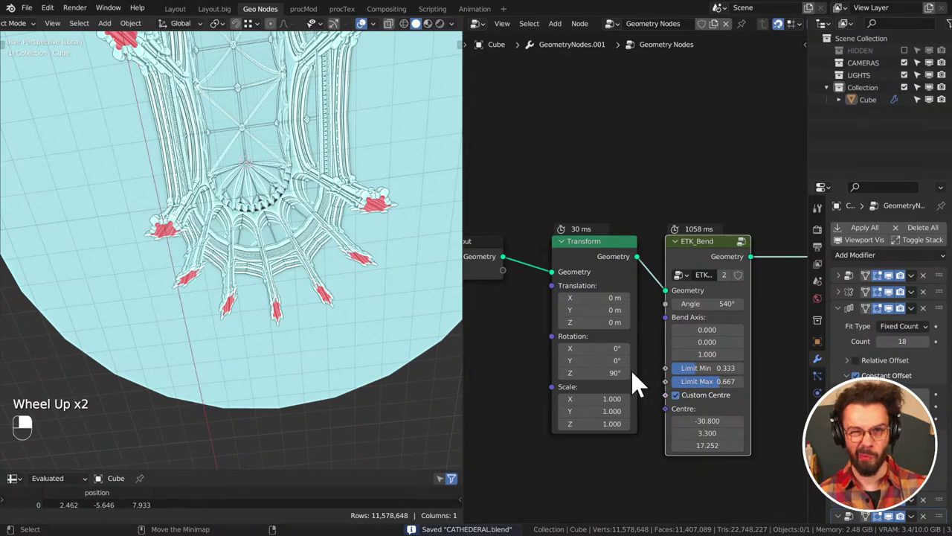
Pan along the vaulted roof of the arcade ring after reducing the Array count to 16
middle_click(621, 193)
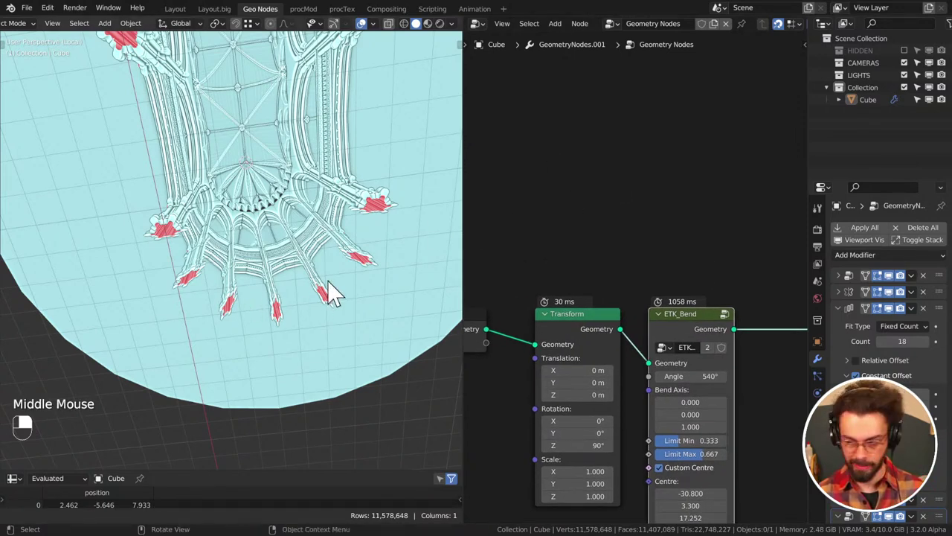
middle_click(310, 254)
scroll(down, 3)
middle_click(318, 289)
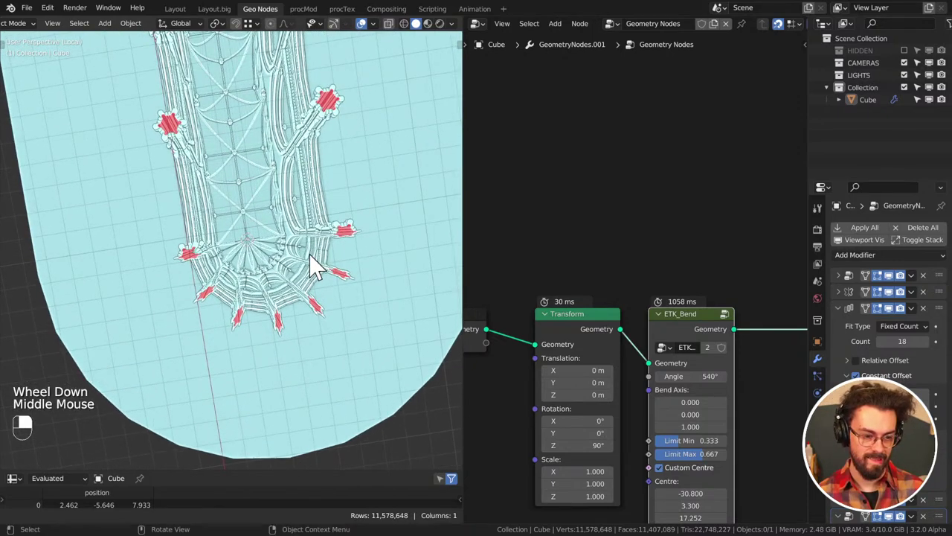
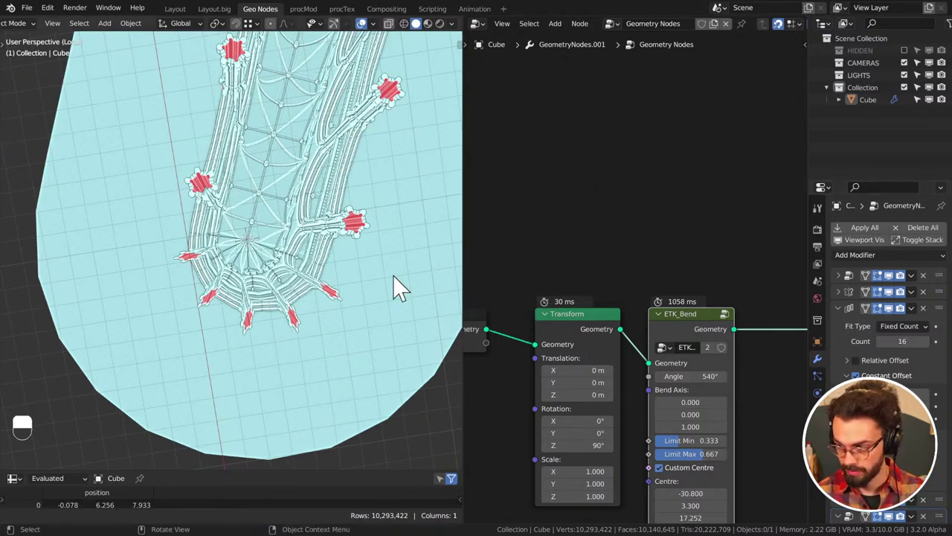
Orbit and zoom the viewport to inspect the domed arcade ring from the side
middle_click(261, 230)
drag(334, 284, 349, 208)
scroll(up, 3)
scroll(down, 3)
middle_click(351, 235)
middle_click(307, 265)
scroll(up, 3)
middle_click(283, 236)
drag(281, 276, 555, 317)
click(261, 213)
right_click(262, 213)
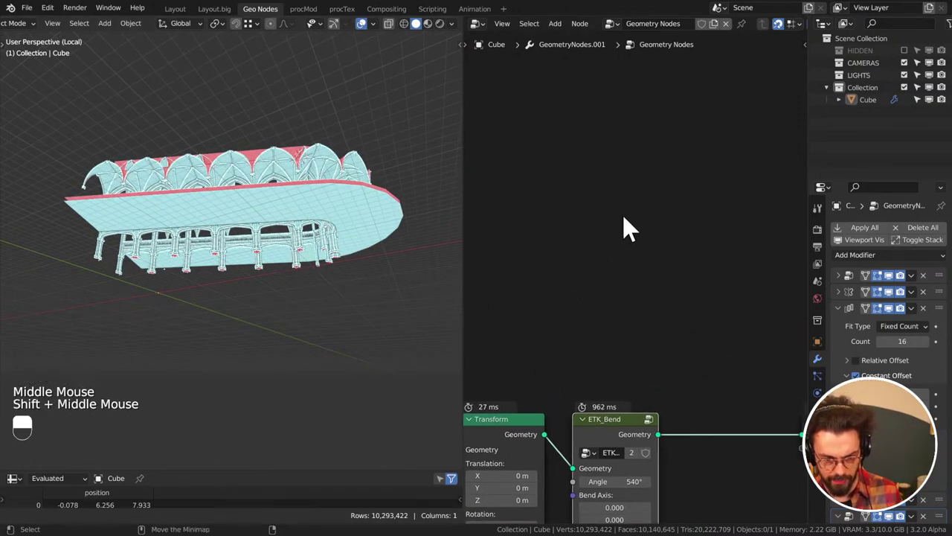
Annotate the first planning boxes over the node editor and reframe the node view around them
key(d)
click(607, 169)
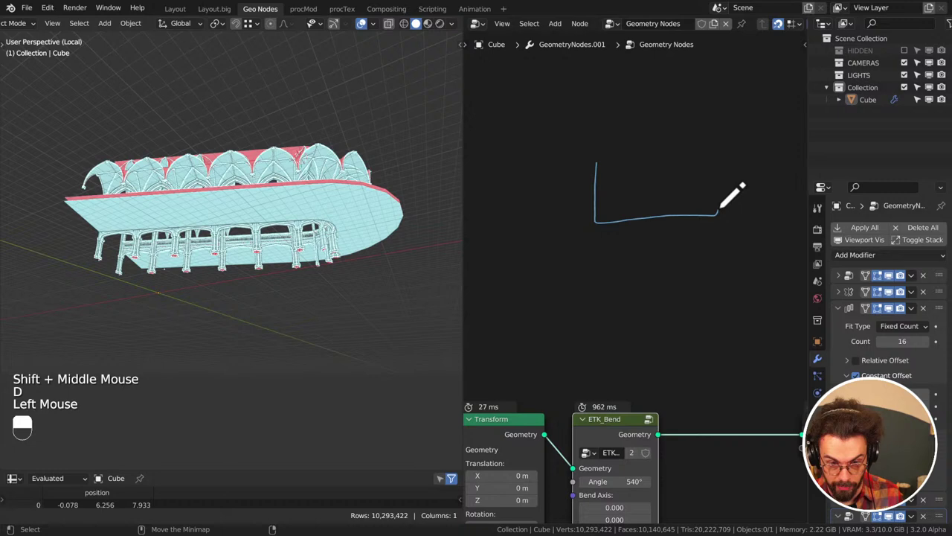
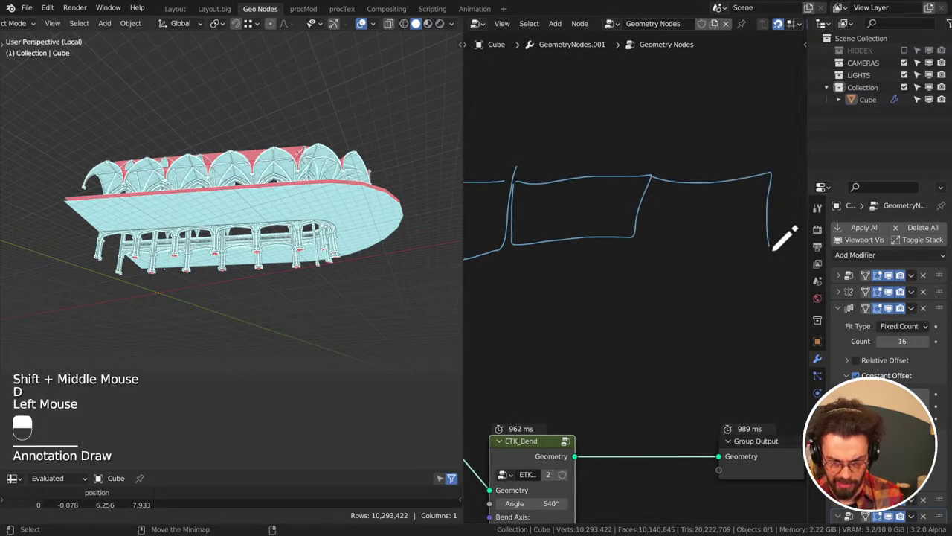
key(d)
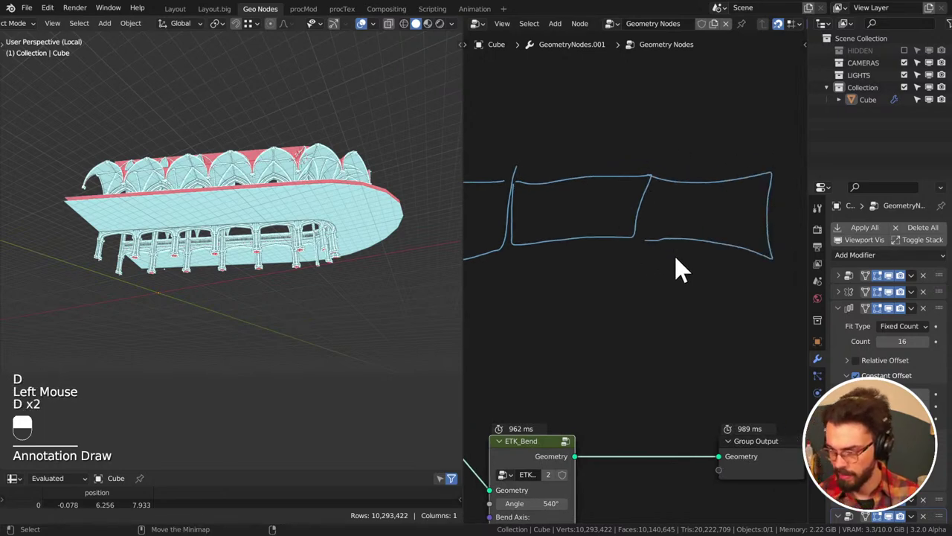
scroll(down, 3)
middle_click(665, 273)
scroll(up, 3)
Sketch the remaining adjoining boxes of the three-box section plan, erasing part of the first box
key(d)
drag(681, 303, 679, 315)
key(d)
key(d)
key(d)
key(d)
right_click(539, 228)
key(d)
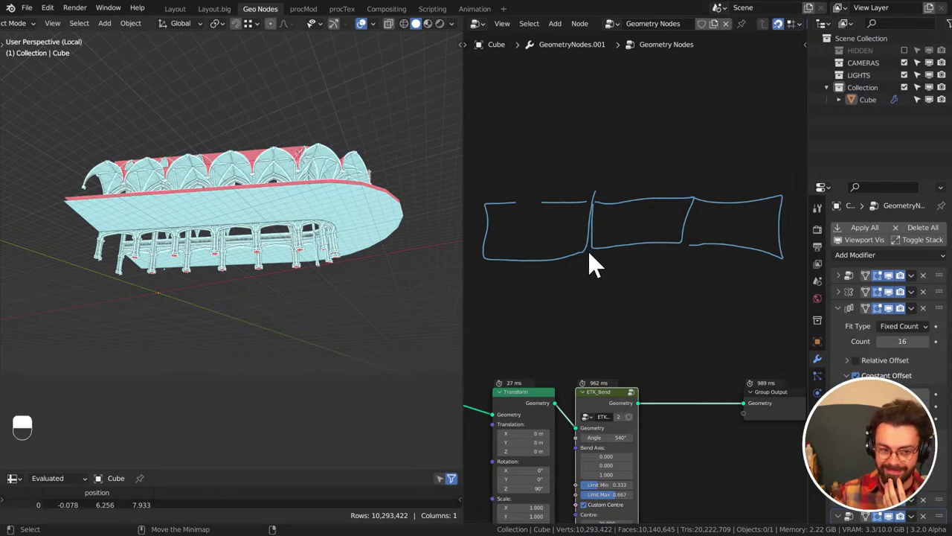
Orbit and zoom up into the bent vaulted arcade to check it before raising Limit Min to 0.375
middle_click(284, 256)
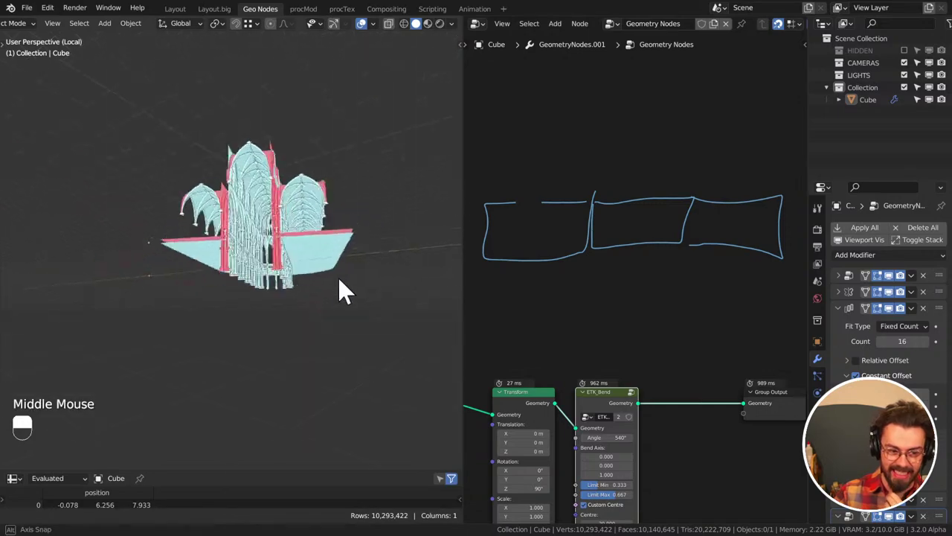
middle_click(365, 286)
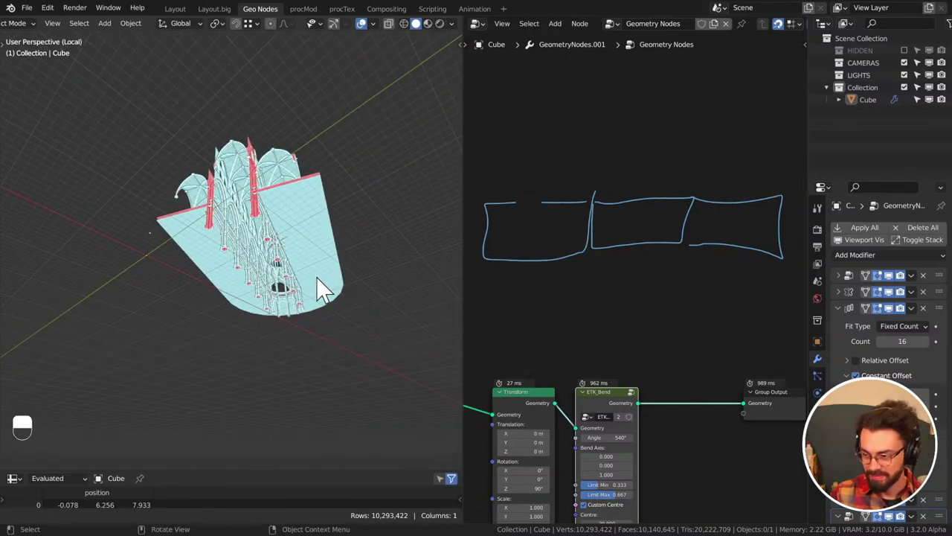
middle_click(303, 273)
scroll(up, 3)
middle_click(317, 305)
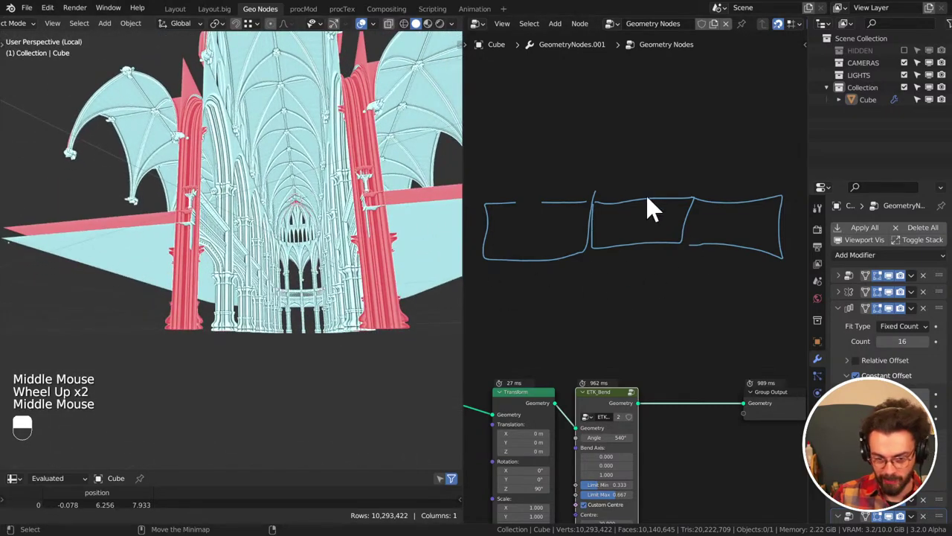
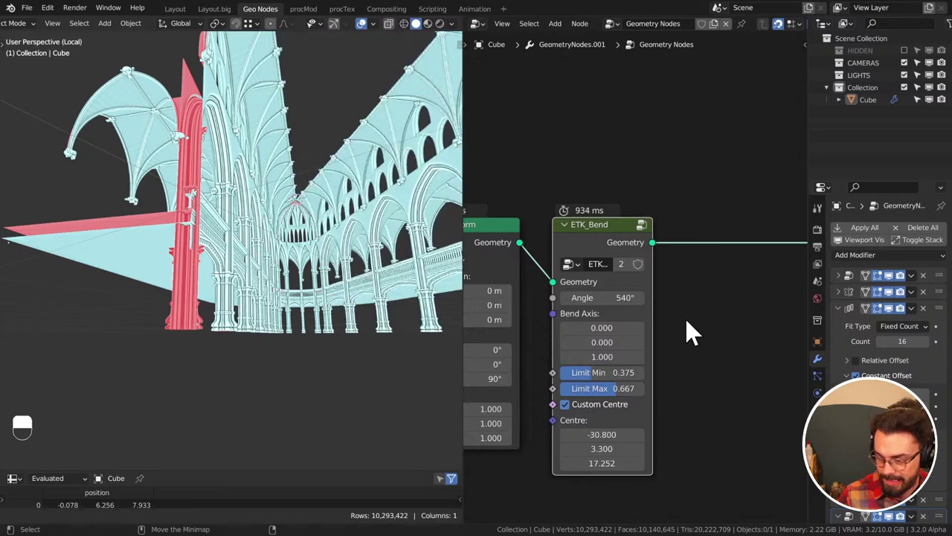
Set ETK_Bend Limit Max to 0.625 and Angle to 720°, orbiting to check the curved arcade
scroll(down, 3)
middle_click(313, 275)
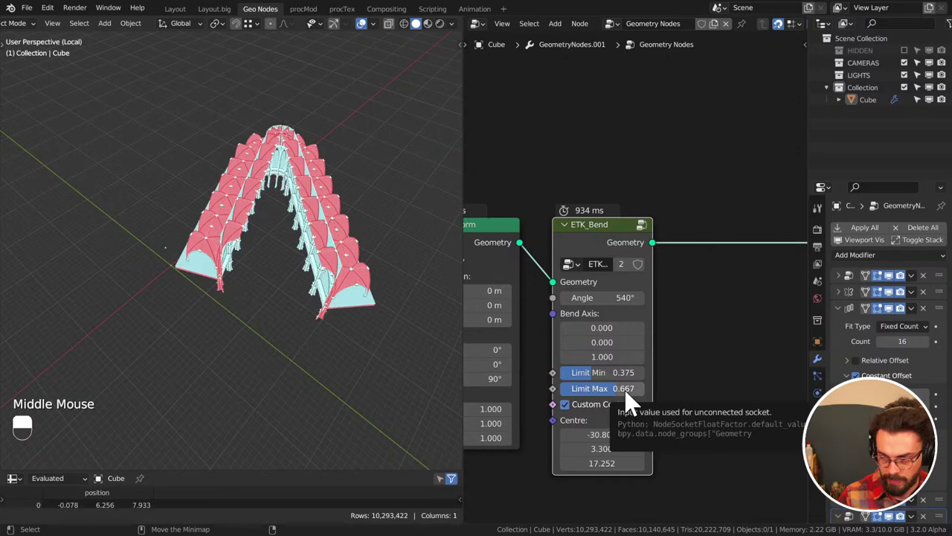
click(633, 402)
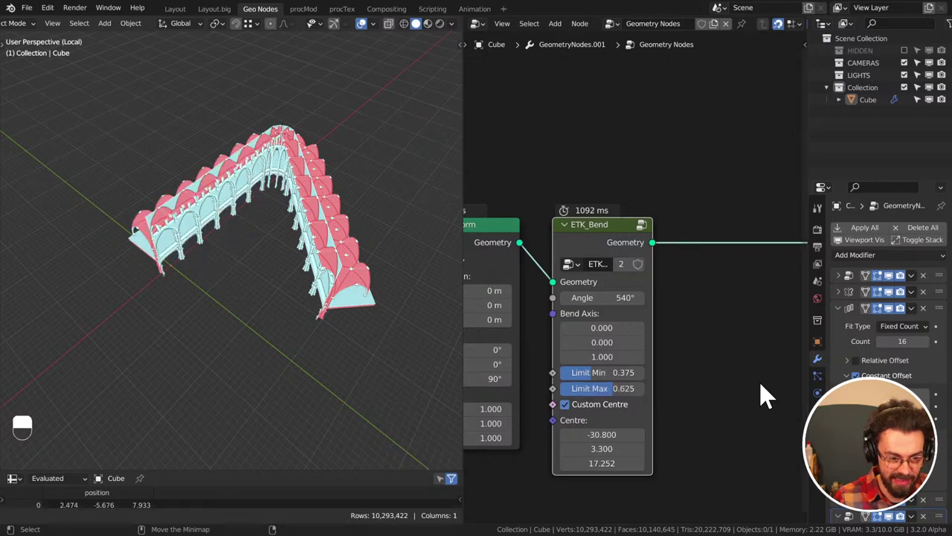
middle_click(343, 367)
scroll(up, 3)
middle_click(362, 334)
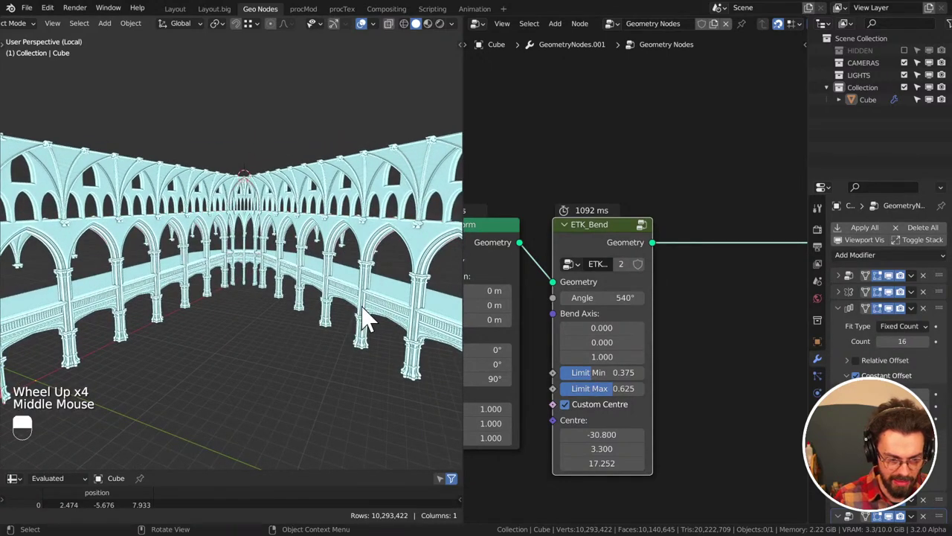
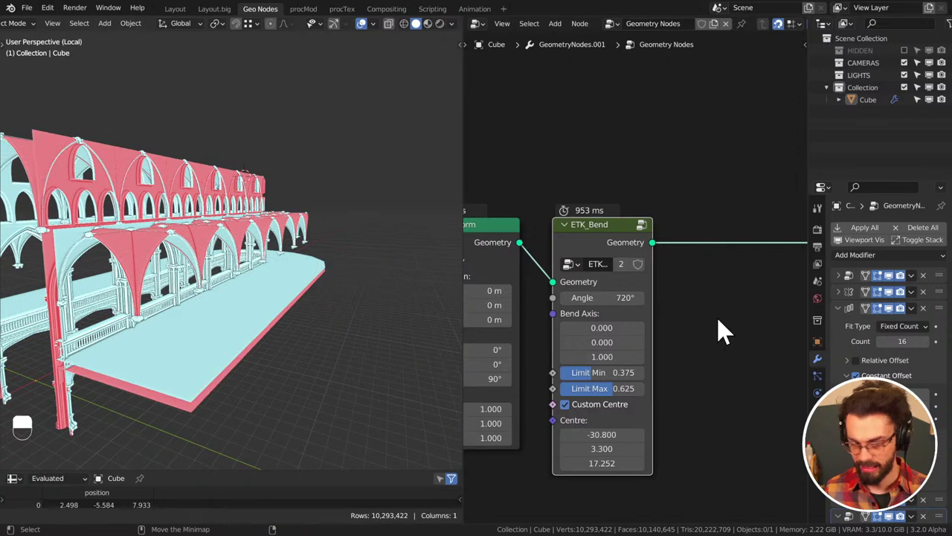
Orbit around the 720° bent arcade and zoom in on the vaults and balustrade
scroll(down, 3)
middle_click(232, 271)
middle_click(185, 280)
middle_click(241, 310)
middle_click(218, 326)
middle_click(225, 225)
middle_click(225, 174)
middle_click(225, 235)
scroll(up, 3)
middle_click(189, 232)
middle_click(259, 270)
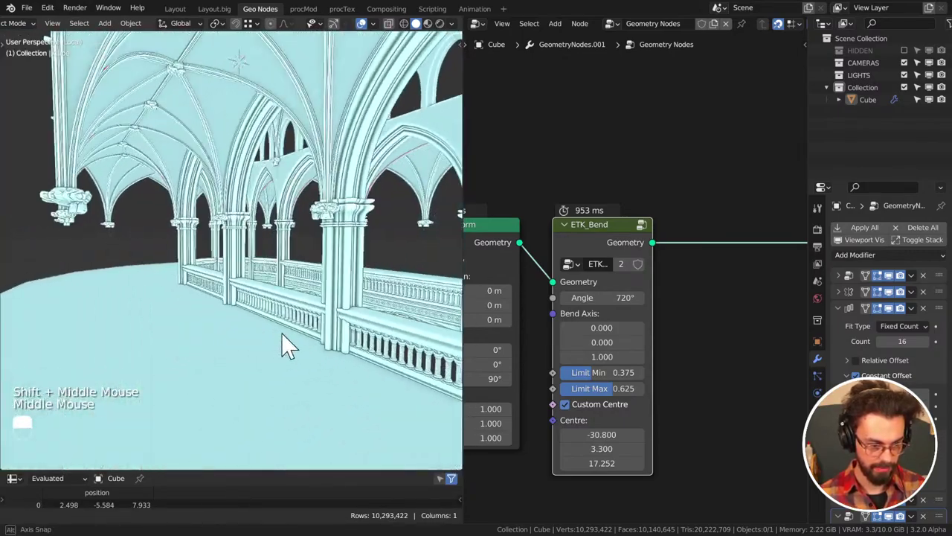
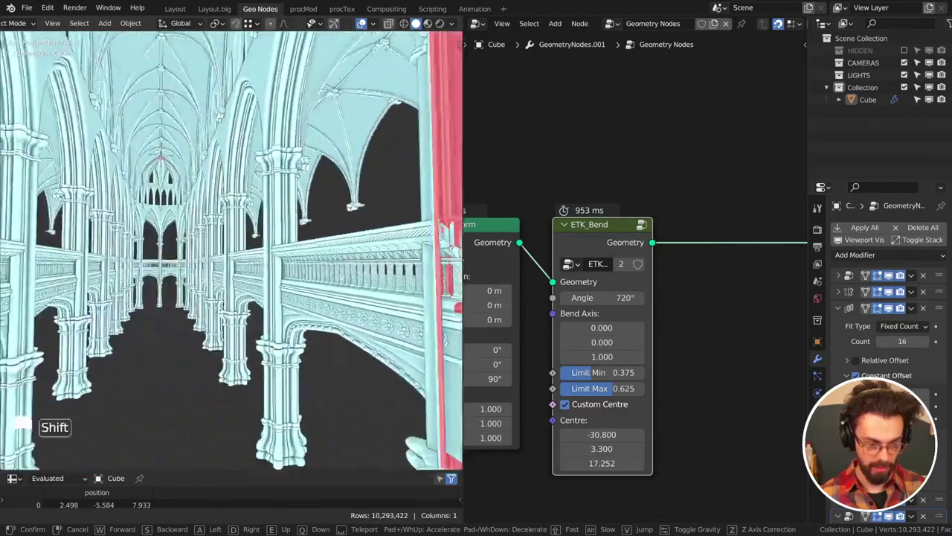
Walk through the arcade interior with walk navigation, looking around the vaults
drag(243, 259, 268, 249)
key(s)
scroll(down, 3)
middle_click(281, 273)
scroll(up, 3)
middle_click(290, 298)
middle_click(295, 300)
Save CATHEDERAL.blend and bring up the file browser on the livestream tutorials folder
key(ctrl+s)
scroll(down, 3)
key(ctrl+s)
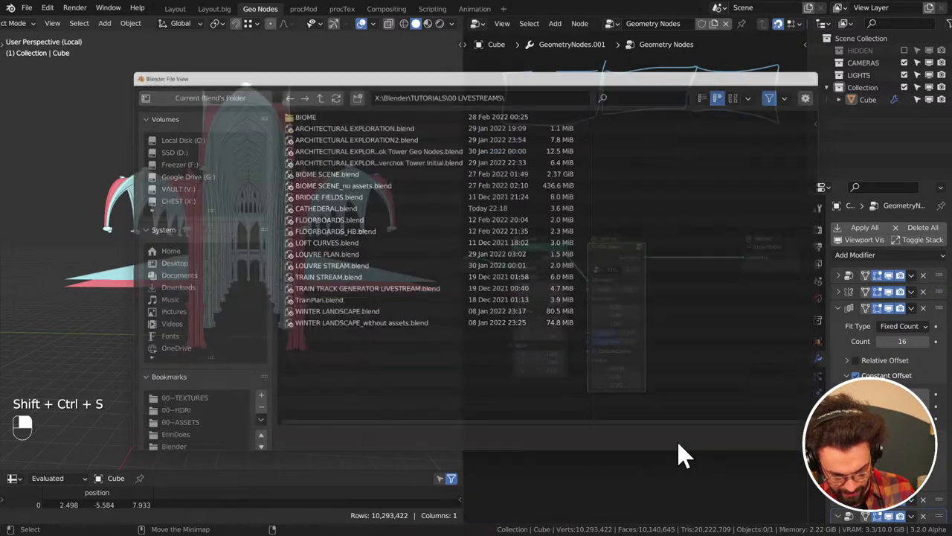
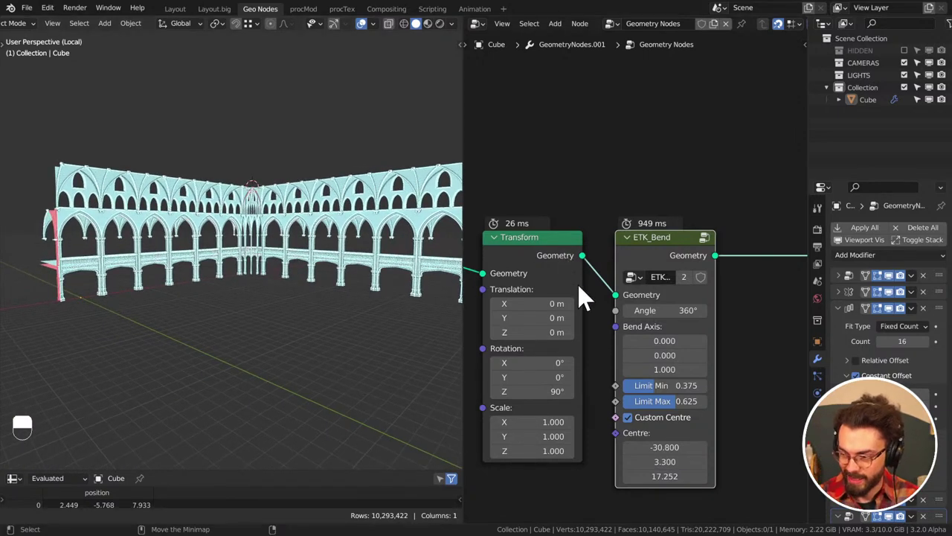
Set ETK_Bend Limit Min to 0 and Limit Max to 1 so the 360° bend closes the arcade into a ring
click(687, 394)
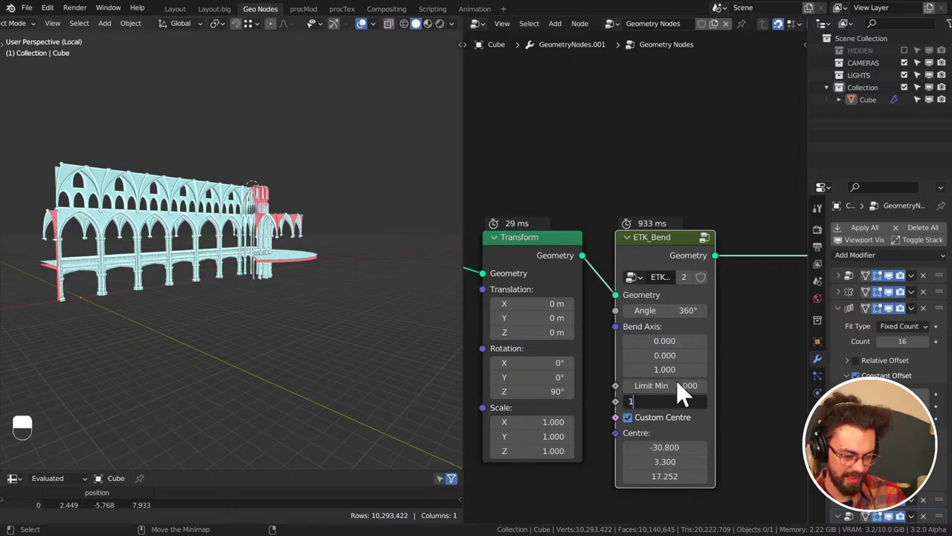
middle_click(268, 308)
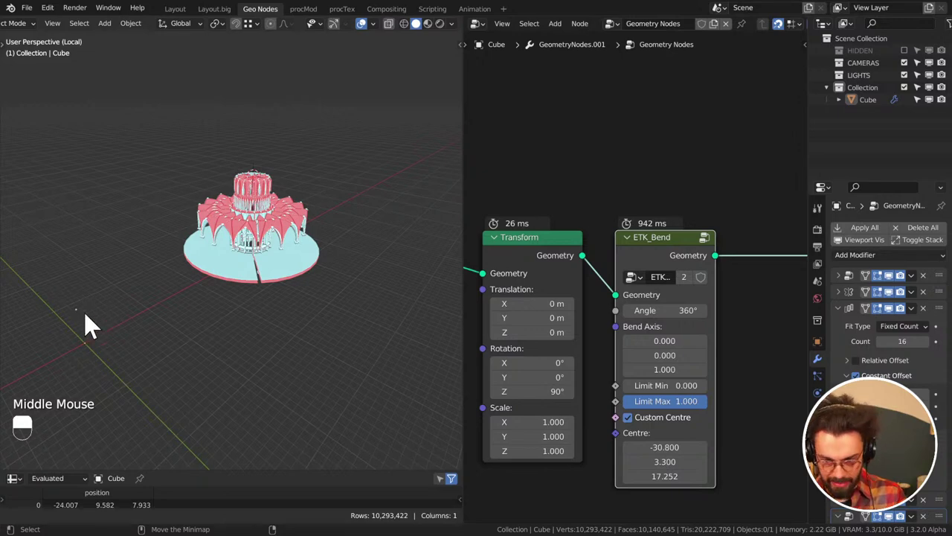
drag(137, 339, 238, 250)
key(d)
key(d)
middle_click(275, 283)
scroll(up, 3)
middle_click(332, 316)
middle_click(243, 311)
middle_click(298, 314)
middle_click(212, 265)
middle_click(251, 287)
middle_click(241, 265)
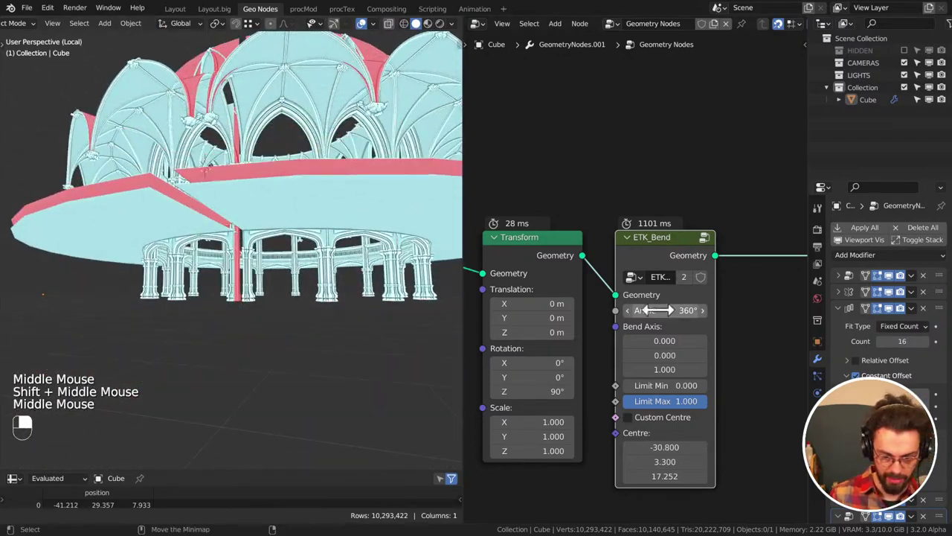
click(676, 312)
double_click(678, 313)
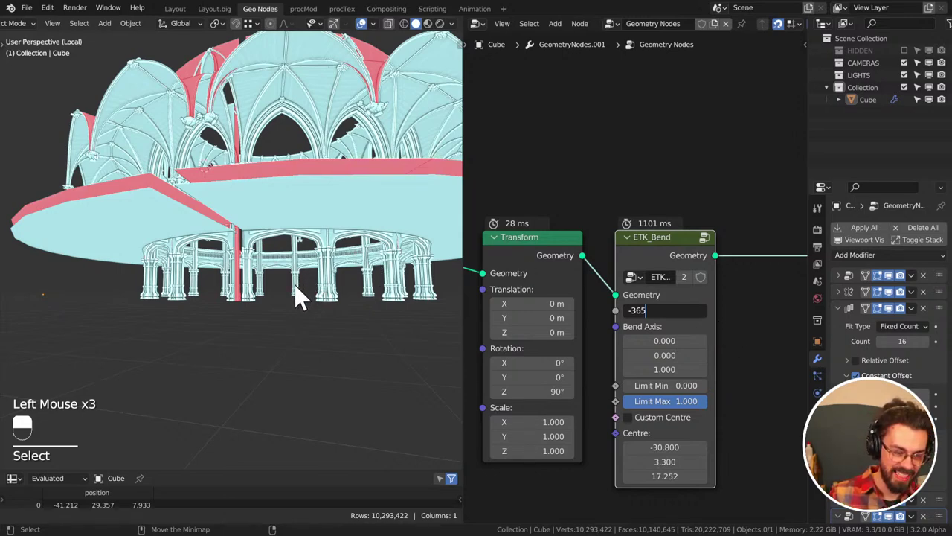
middle_click(282, 284)
scroll(up, 3)
middle_click(377, 302)
middle_click(246, 261)
middle_click(273, 262)
middle_click(255, 287)
middle_click(262, 210)
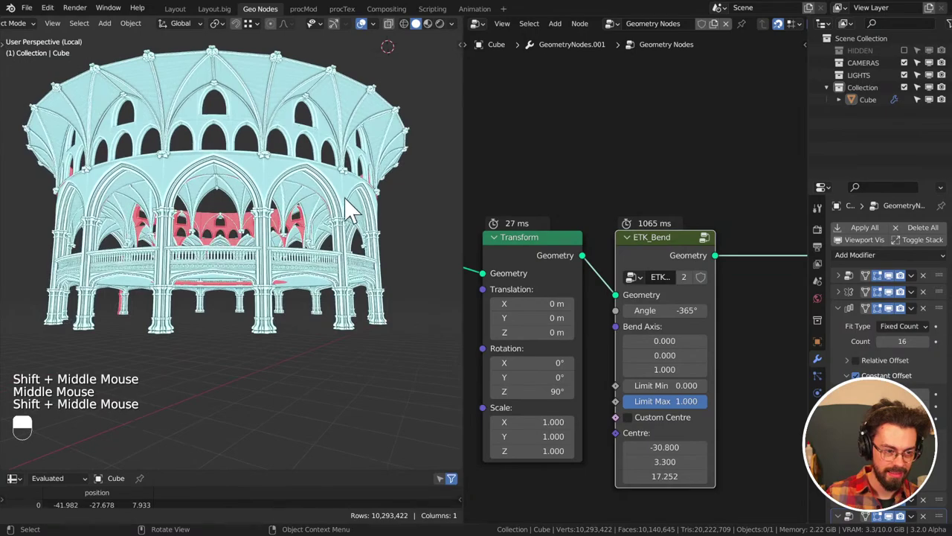
middle_click(358, 176)
drag(340, 174, 336, 218)
scroll(up, 3)
middle_click(331, 262)
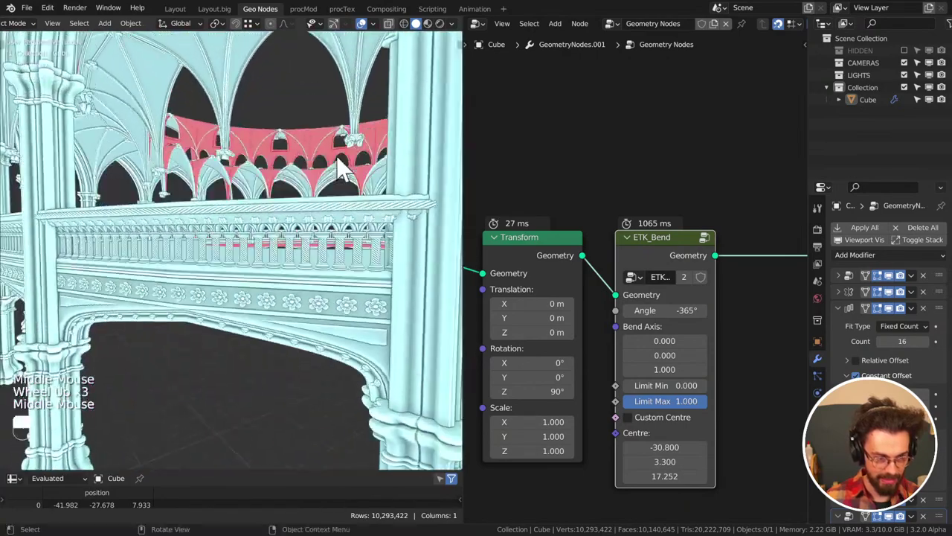
scroll(down, 3)
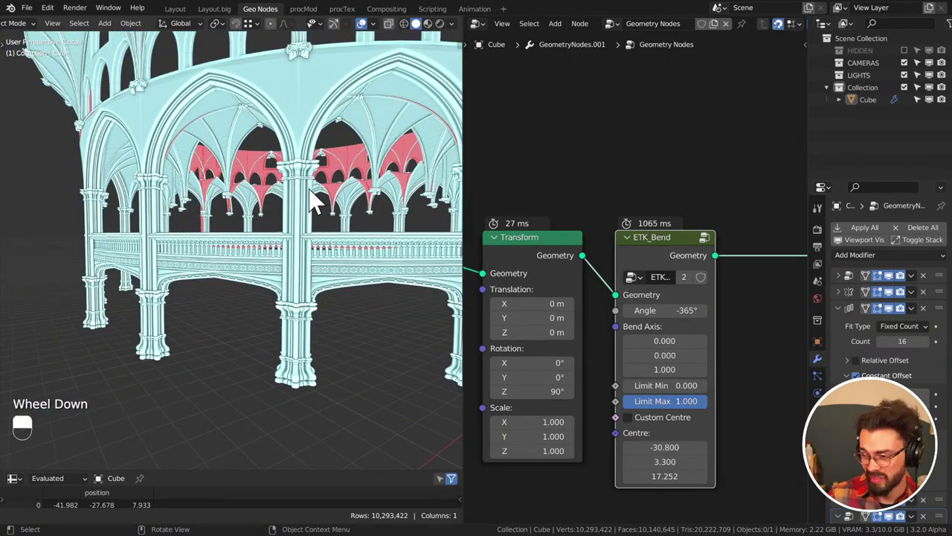
key(ctrl+s)
scroll(down, 3)
middle_click(308, 205)
middle_click(316, 229)
scroll(down, 3)
middle_click(334, 208)
middle_click(340, 194)
scroll(down, 3)
key(d)
click(83, 236)
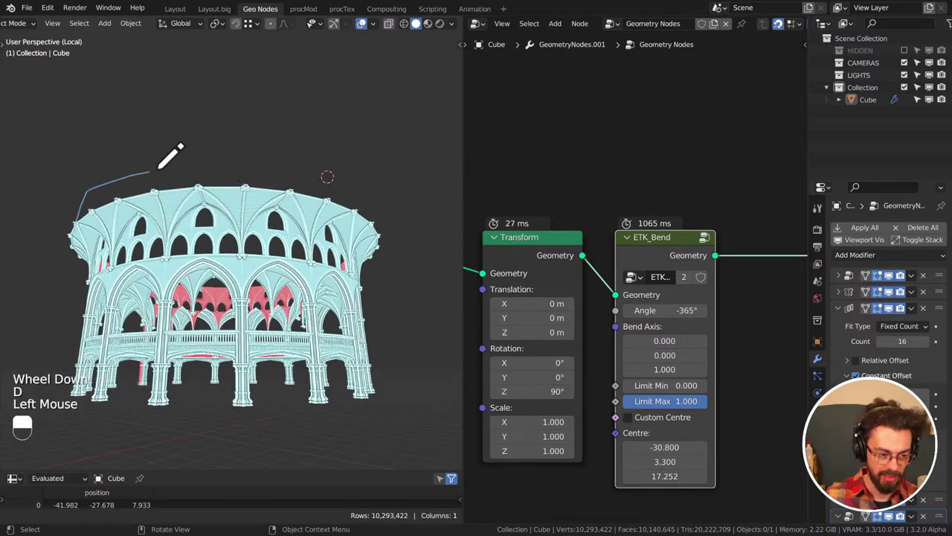
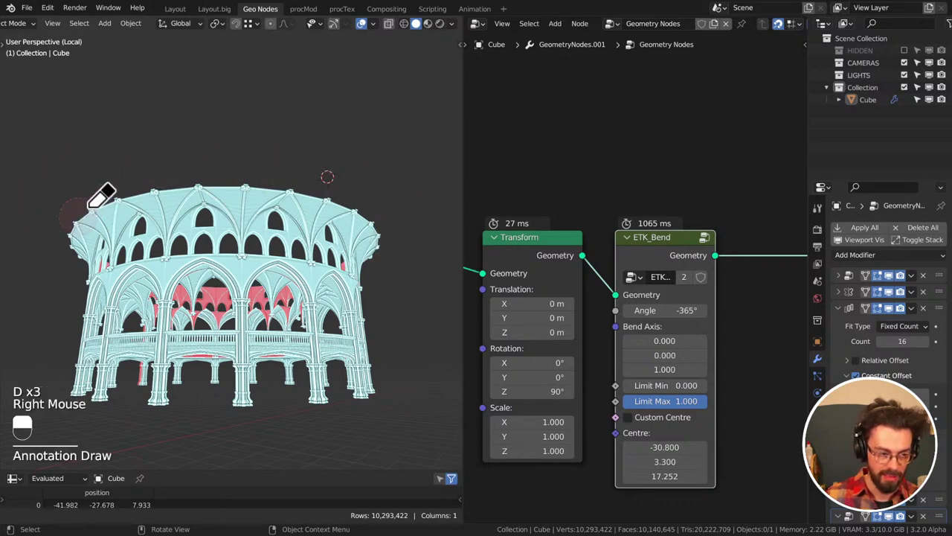
key(d)
scroll(down, 3)
middle_click(560, 204)
key(shift+a)
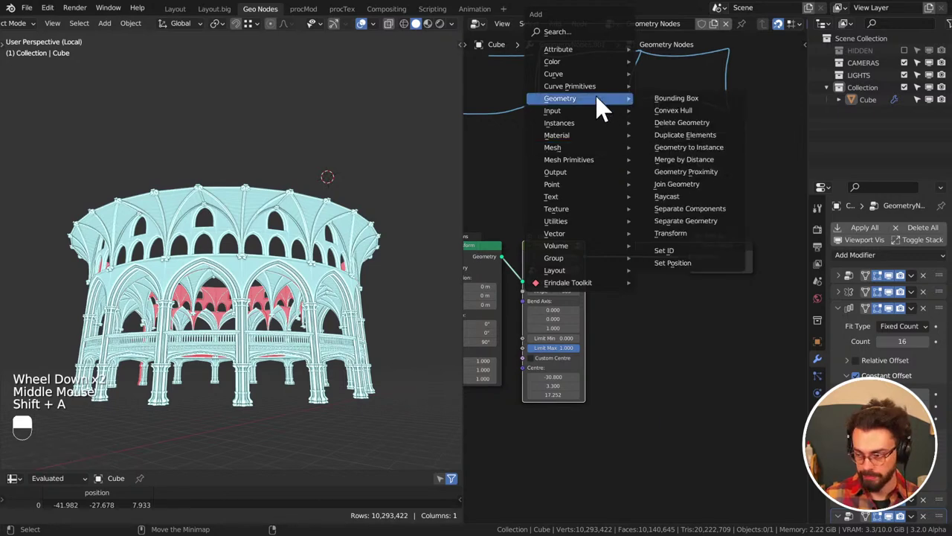
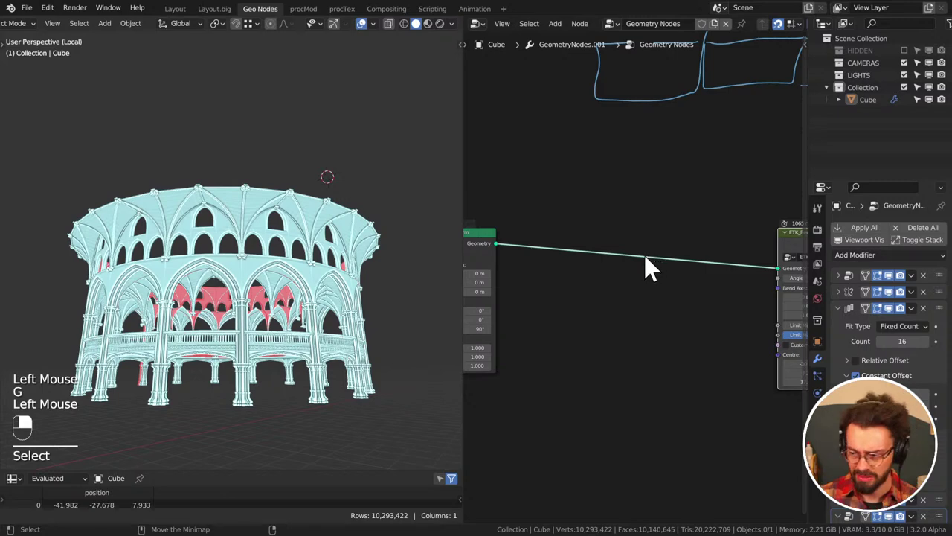
middle_click(650, 265)
key(ctrl+s)
scroll(down, 3)
middle_click(573, 258)
scroll(up, 3)
middle_click(634, 260)
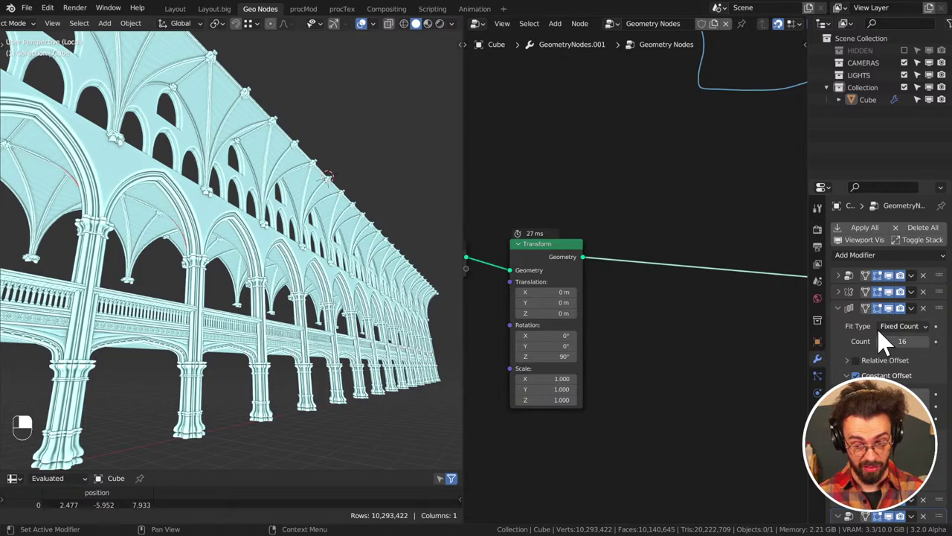
scroll(down, 3)
middle_click(273, 257)
scroll(down, 3)
middle_click(326, 270)
drag(273, 284, 321, 287)
drag(349, 292, 349, 315)
scroll(down, 3)
middle_click(352, 307)
middle_click(307, 279)
key(d)
click(306, 281)
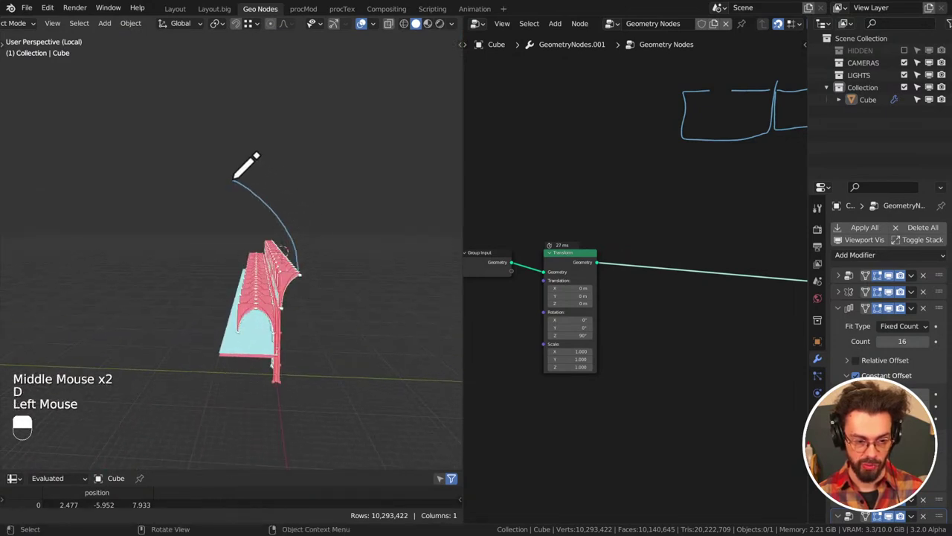
key(d)
middle_click(349, 285)
key(d)
right_click(239, 180)
middle_click(363, 304)
middle_click(337, 294)
middle_click(355, 305)
scroll(up, 3)
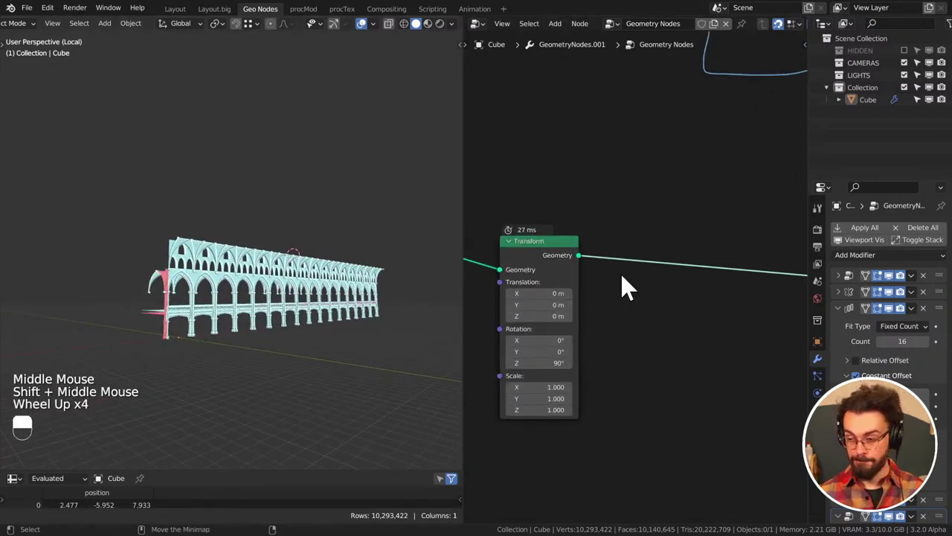
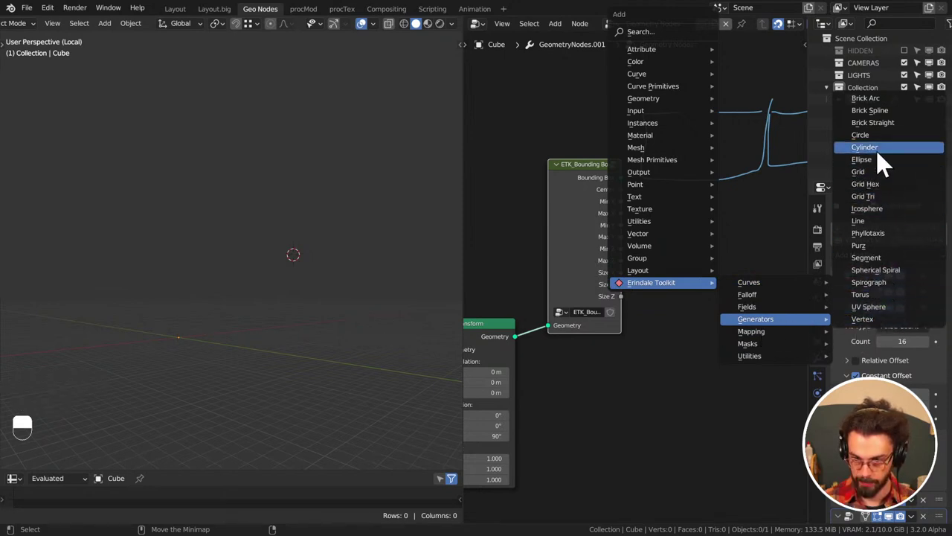
Add an ETK_Bounding Box node after the 90° Transform in the second geometry node tree
drag(872, 157, 603, 234)
middle_click(667, 195)
scroll(down, 3)
middle_click(686, 234)
scroll(down, 3)
middle_click(638, 226)
Add an unconnected ETK Cylinder generator node beside the Bounding Box node
key(d)
key(d)
middle_click(635, 247)
scroll(up, 3)
drag(636, 333, 603, 234)
middle_click(578, 291)
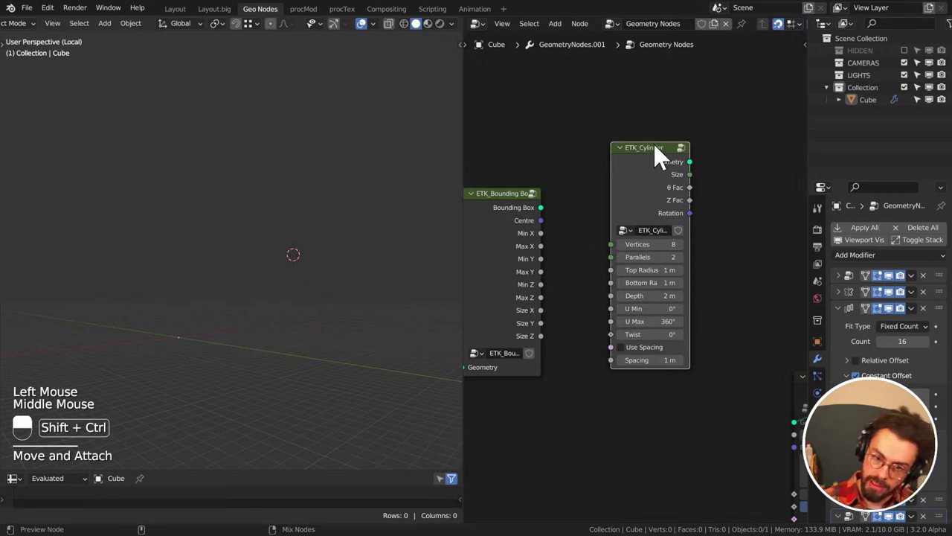
Connect the Bounding Box Size X output to the ETK_Cylinder Depth input and check the viewport
click(659, 200)
drag(725, 74, 846, 323)
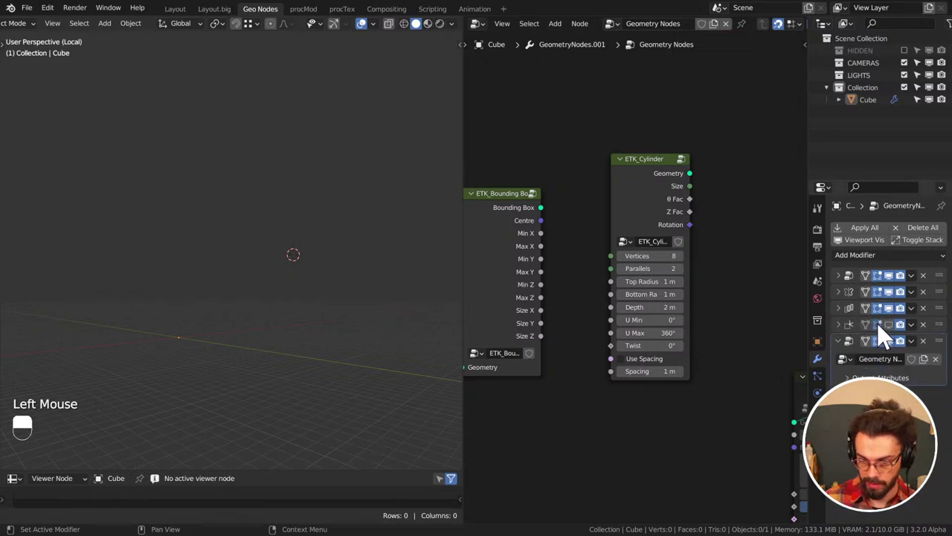
double_click(897, 309)
drag(898, 307, 843, 308)
click(666, 192)
middle_click(314, 265)
scroll(up, 3)
middle_click(226, 294)
scroll(down, 3)
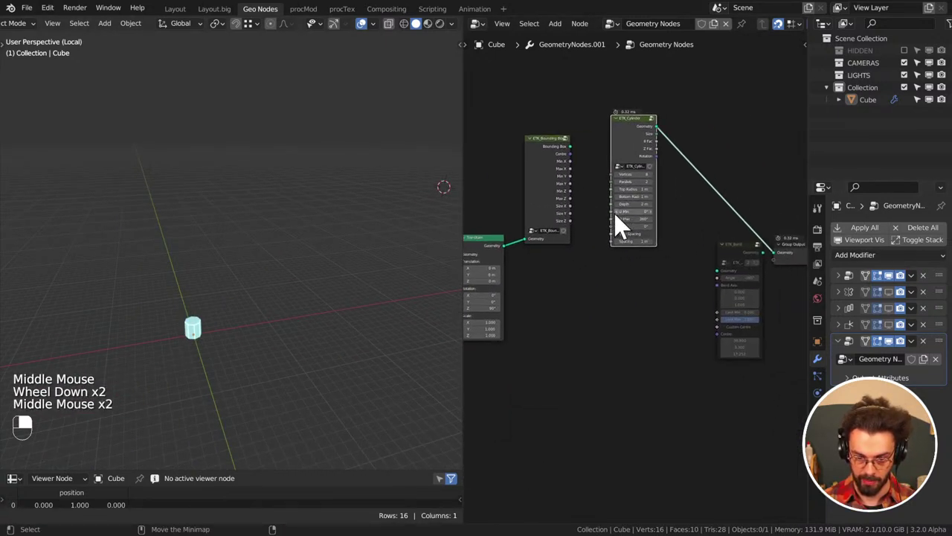
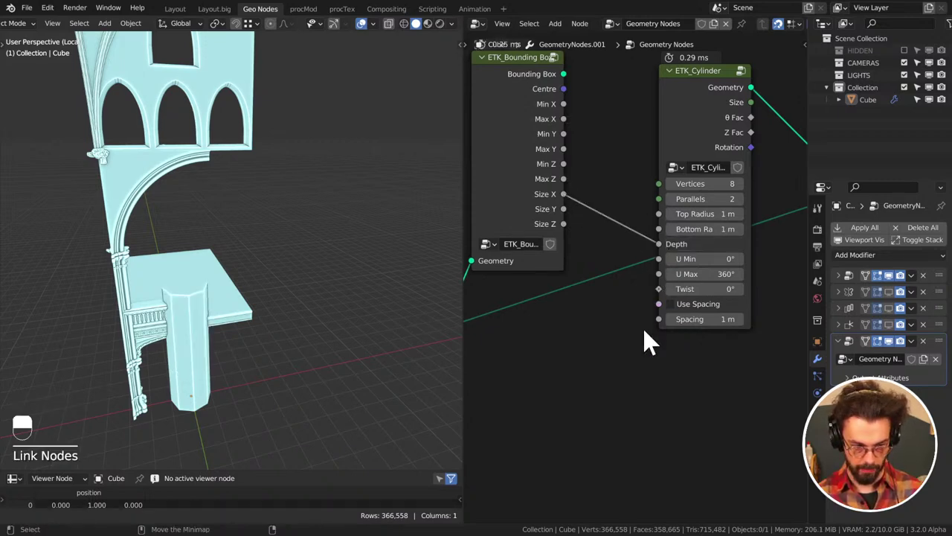
Link the cylinder's Geometry output into the Join Geometry so it outputs with the arcade
drag(696, 114, 680, 166)
key(Tab)
scroll(down, 3)
middle_click(702, 256)
right_click(600, 201)
drag(635, 258, 599, 202)
key(Tab)
middle_click(599, 281)
right_click(680, 165)
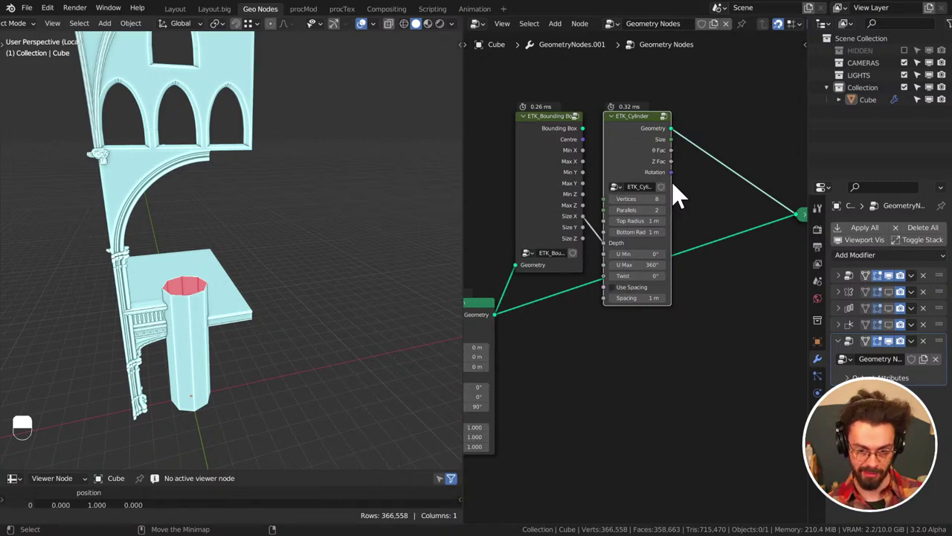
Add a Transform node after ETK_Cylinder and wire its output into the join
middle_click(703, 186)
middle_click(662, 216)
key(q)
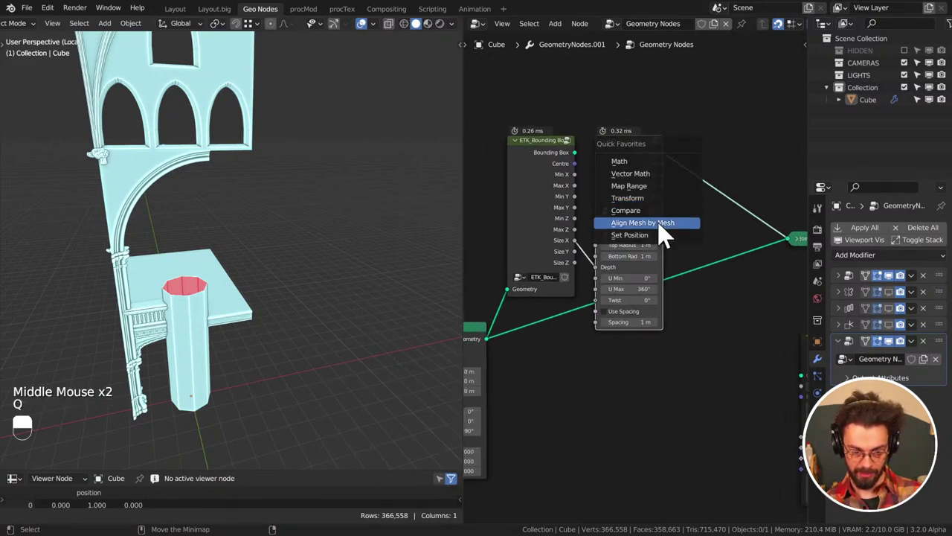
click(681, 144)
drag(704, 160, 709, 264)
drag(738, 152, 708, 264)
middle_click(708, 264)
Set the Transform Rotation Y to 90° and the cylinder's U Max to an 80° partial arc
scroll(down, 3)
scroll(down, 3)
click(584, 274)
middle_click(585, 274)
right_click(585, 274)
scroll(up, 3)
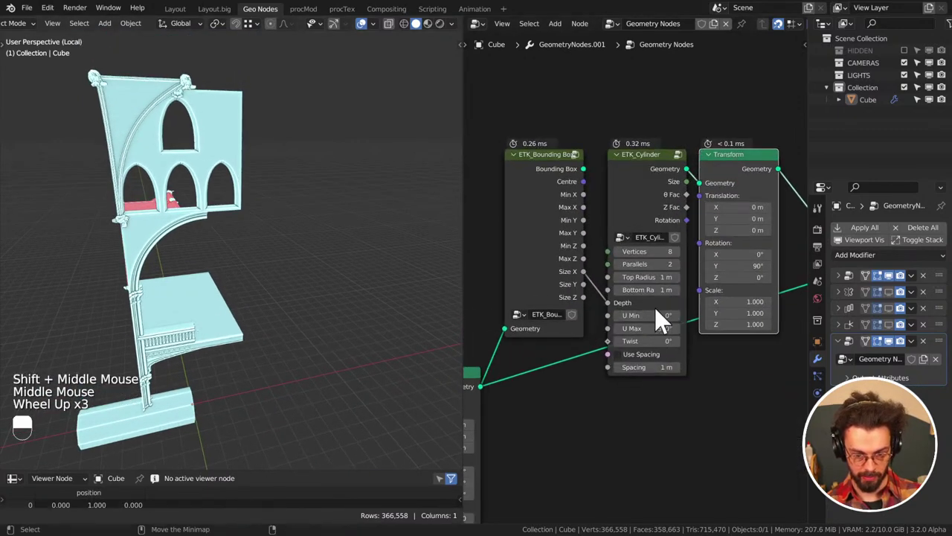
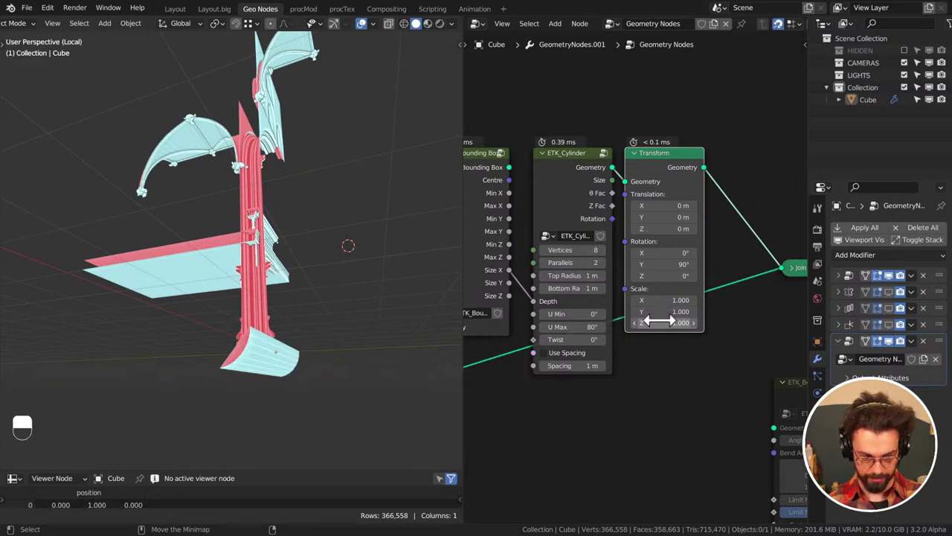
click(577, 368)
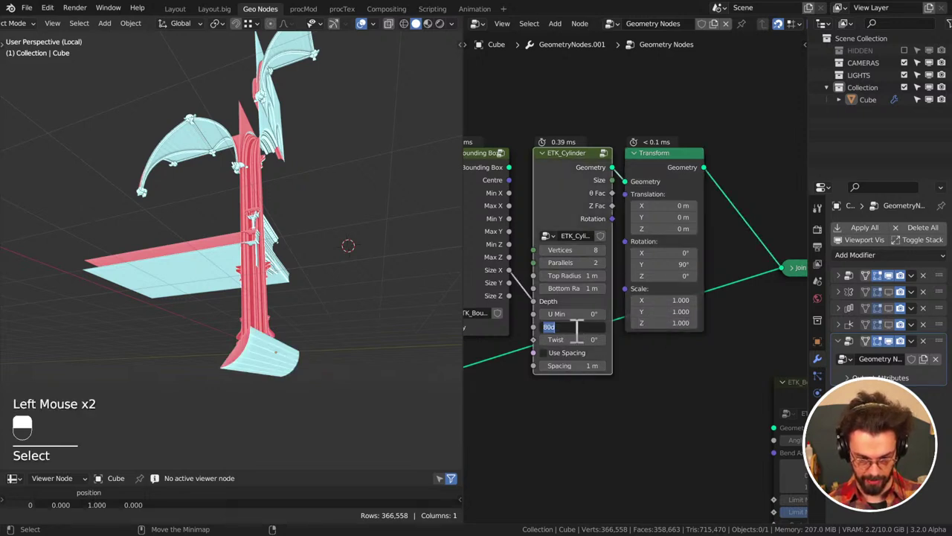
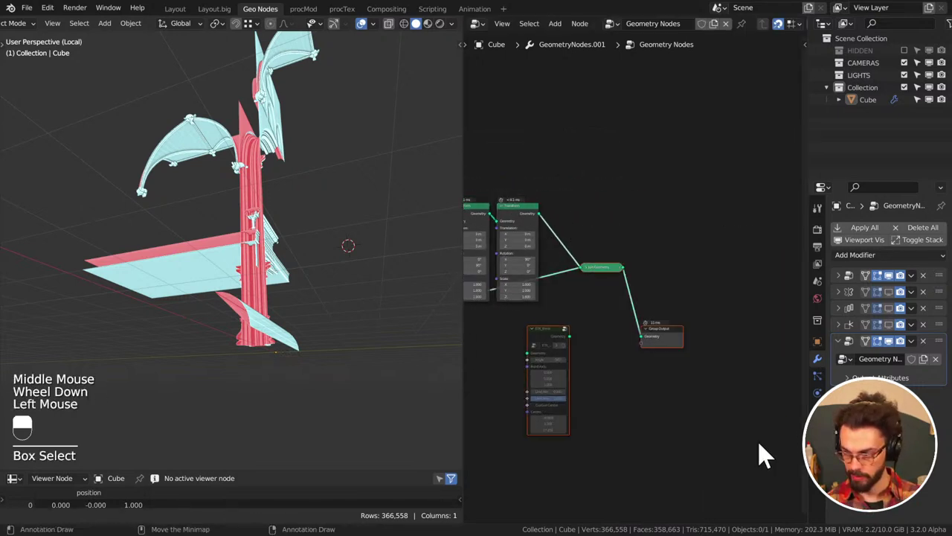
Reposition the cylinder nodes in the tree and save the file
key(g)
middle_click(661, 315)
scroll(up, 3)
middle_click(670, 294)
click(693, 246)
key(ctrl+s)
Add an ETK Align Mesh by Mesh node from Erindale Toolkit Utilities after the cylinder Transform
key(shift+a)
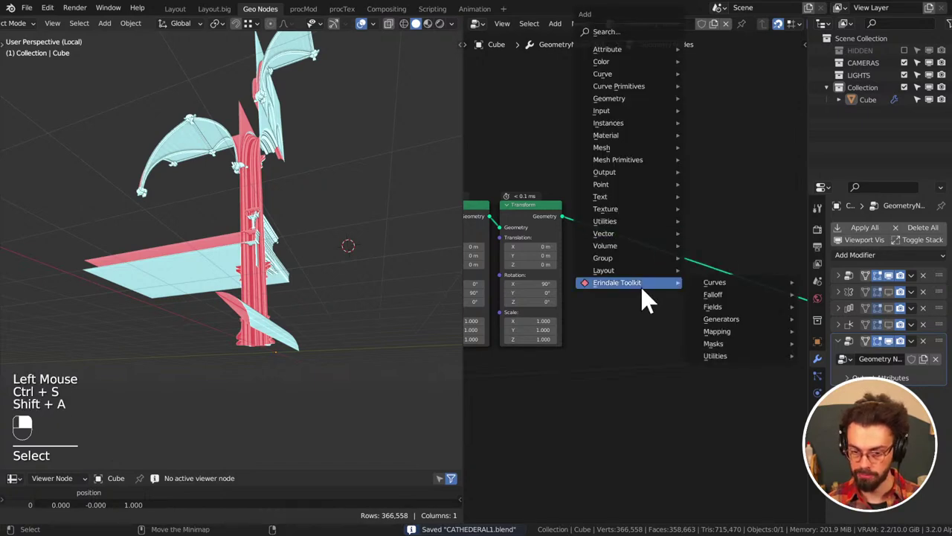
drag(745, 369, 180, 239)
middle_click(281, 242)
drag(181, 239, 640, 289)
key(shift+a)
key(shift+a)
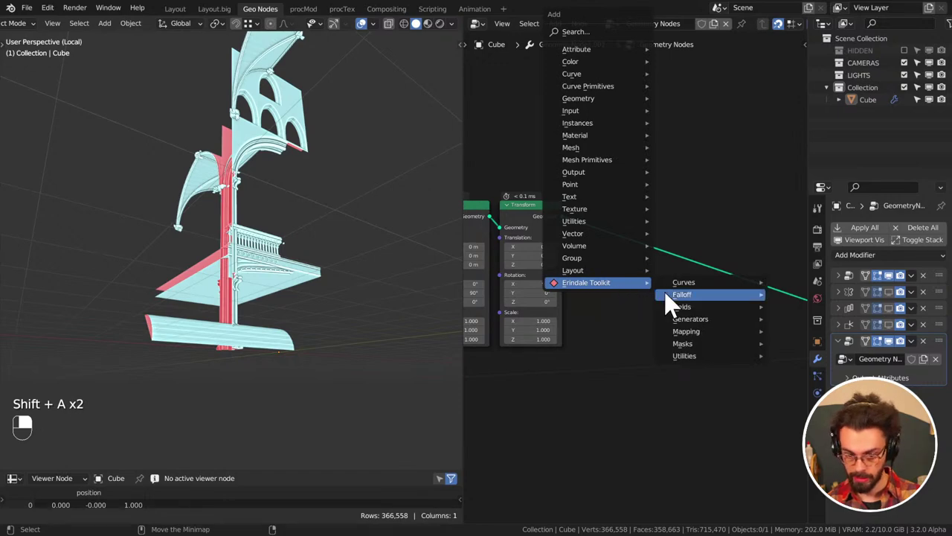
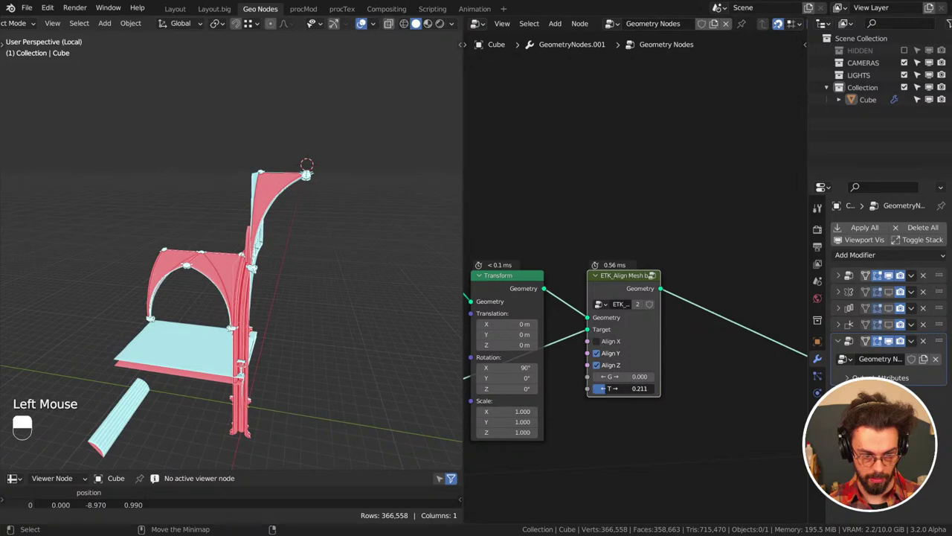
Plug the cylinder in as the Align node's Target and duplicate the node with its links
click(634, 383)
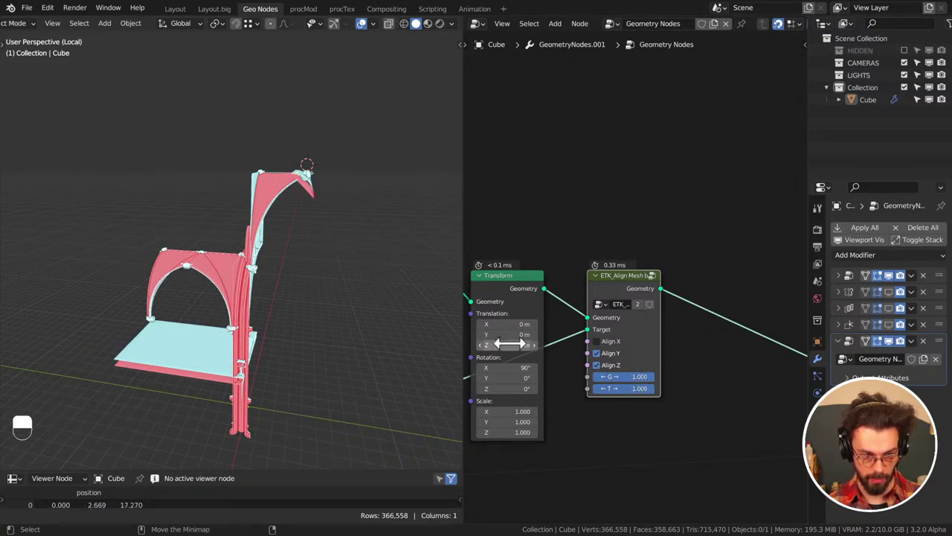
middle_click(320, 294)
click(630, 295)
right_click(630, 295)
middle_click(630, 295)
click(601, 274)
key(ctrl+shift+d)
drag(674, 281, 608, 290)
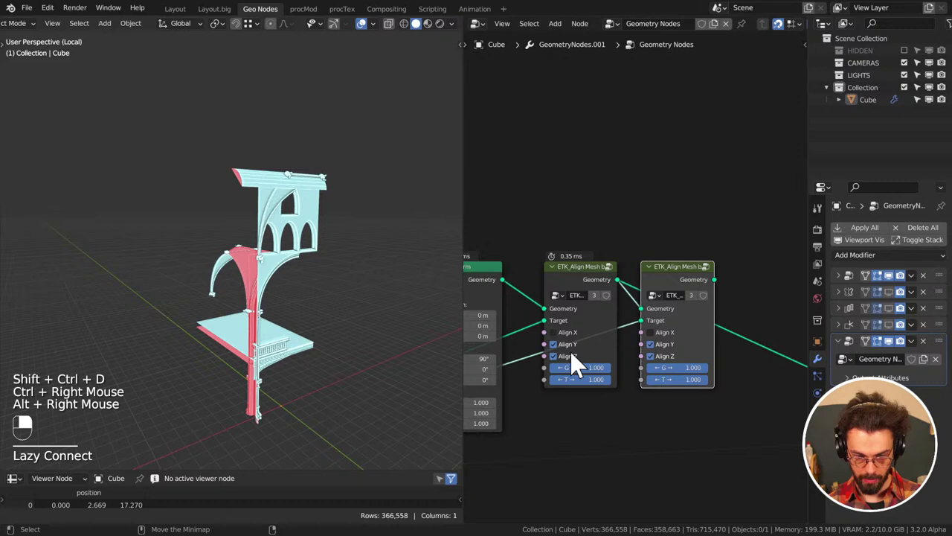
Chain the second Align node, tick Align Y and Z, and wire the arcade geometry through both
click(580, 368)
drag(667, 369, 745, 373)
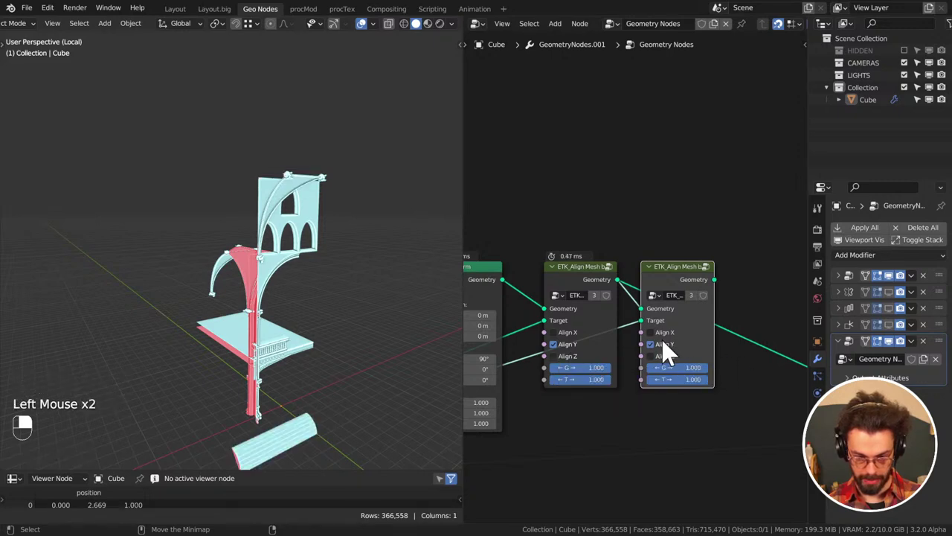
click(668, 358)
click(672, 371)
drag(685, 369, 485, 209)
middle_click(760, 357)
click(578, 250)
scroll(down, 3)
middle_click(708, 366)
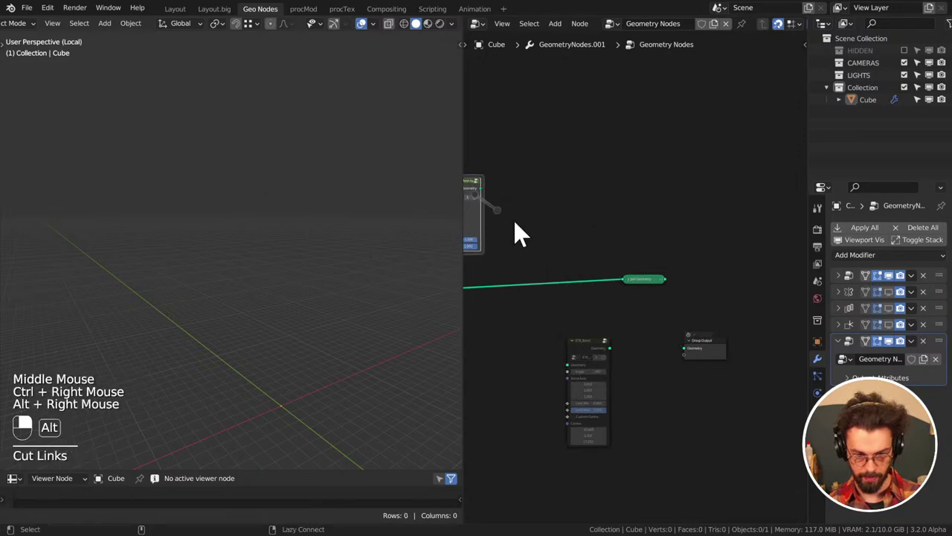
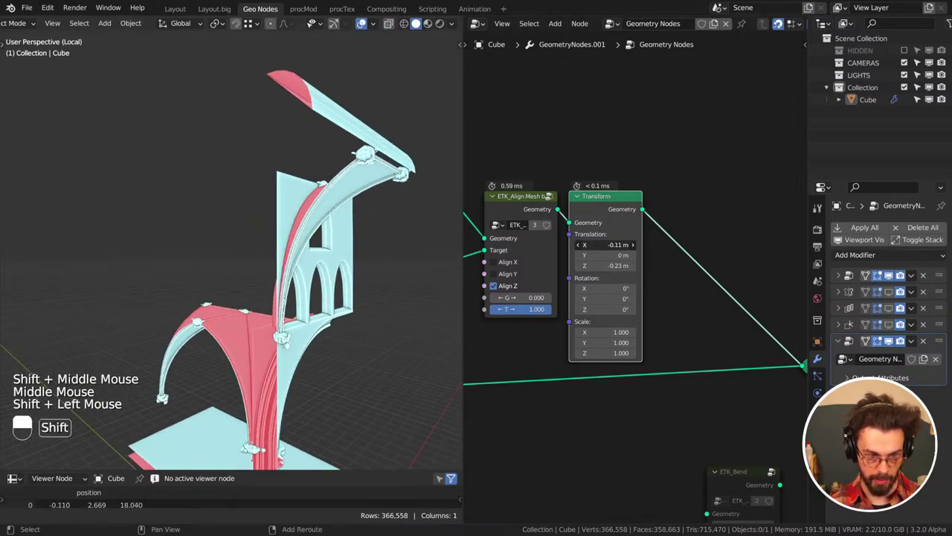
Check the shifted piece (X -0.05 m, Z -0.23 m) from front and side orthographic views
middle_click(351, 275)
key(KP_1)
key(KP_1)
key(KP_3)
key(KP_1)
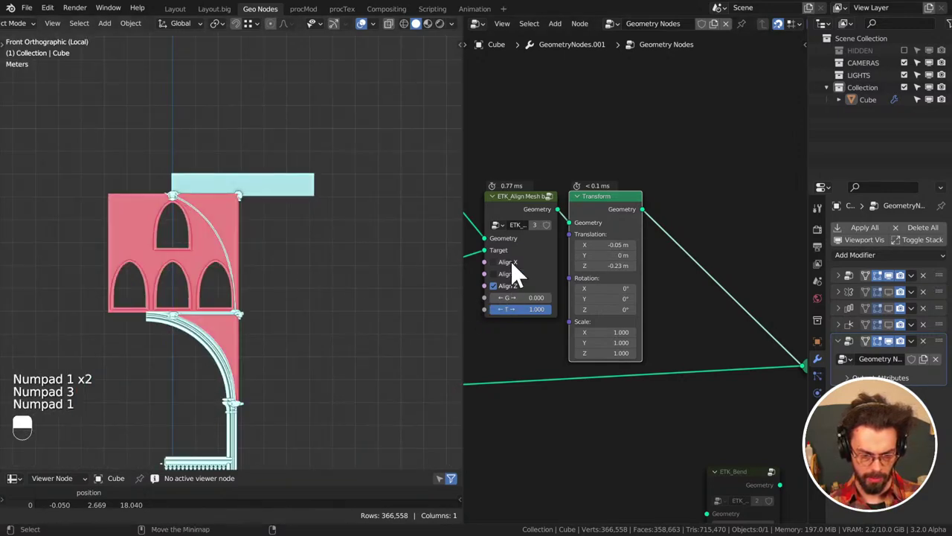
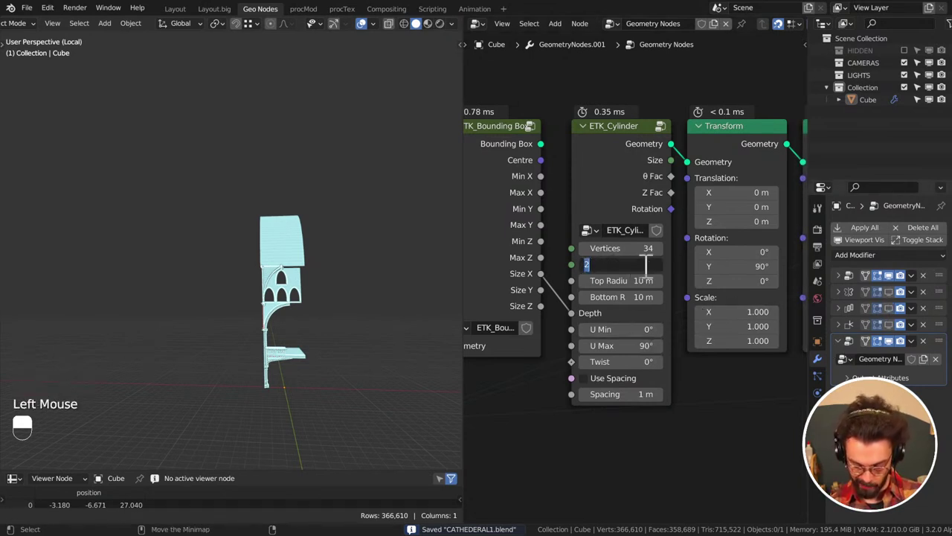
Confirm the 30 parallels on the ETK Cylinder and re-show the later modifiers to form the domed ring
key(ctrl+s)
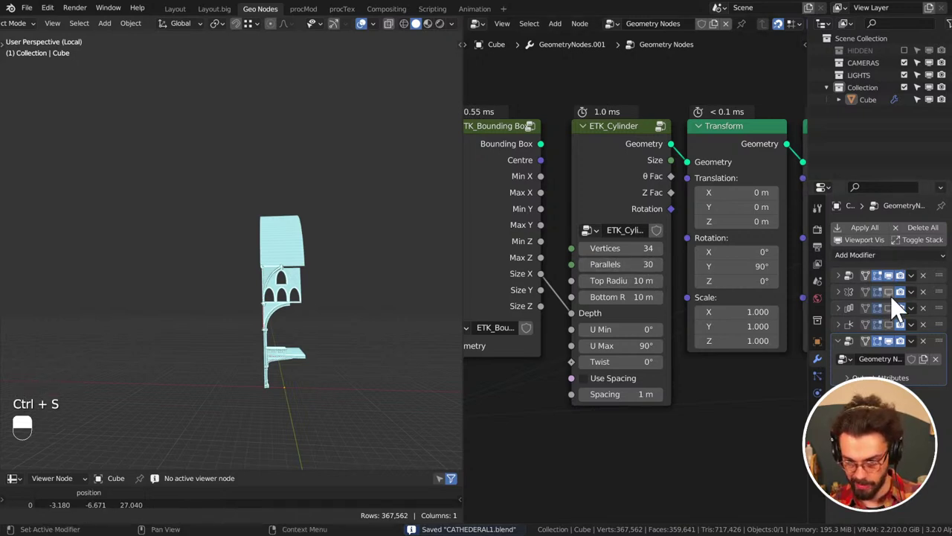
drag(466, 390, 272, 349)
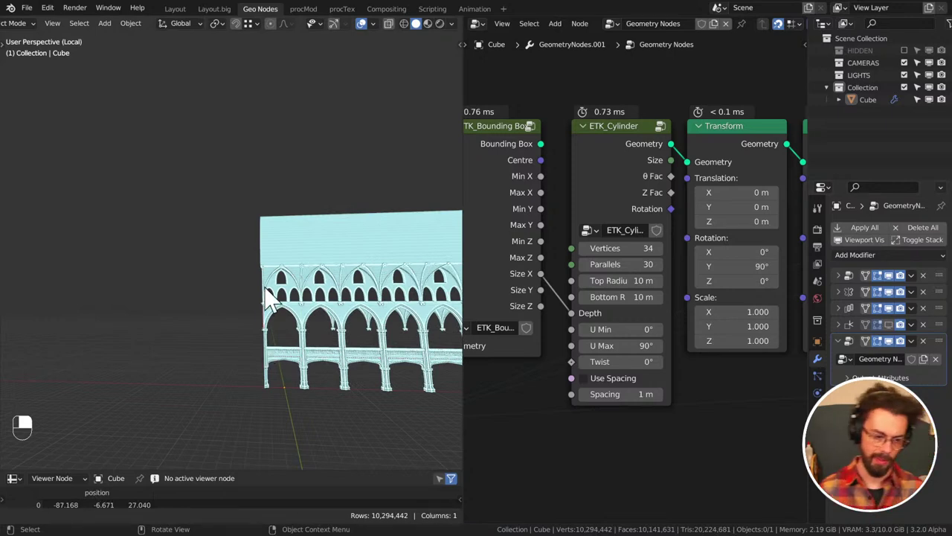
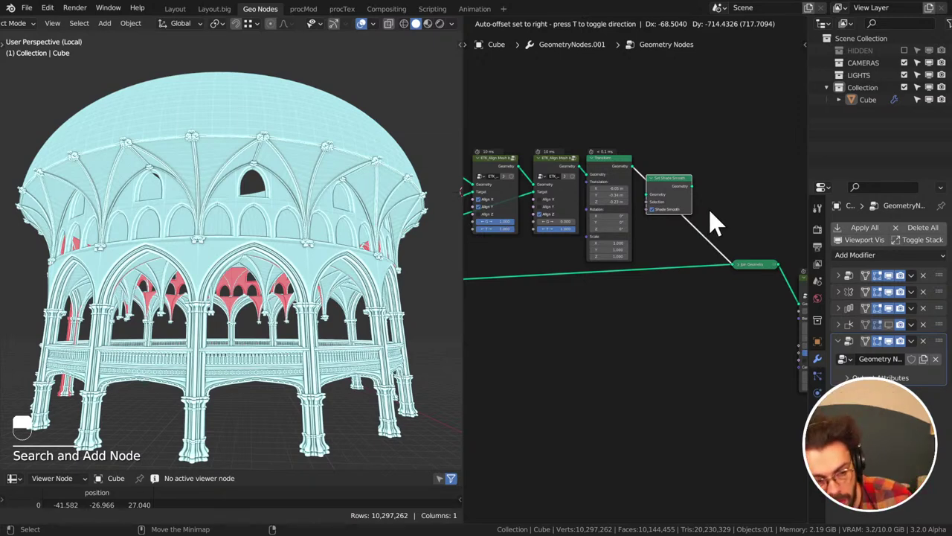
Place an Edge Angle node beside Set Shade Smooth in the second node tree
drag(719, 220, 614, 125)
middle_click(742, 205)
middle_click(707, 195)
click(614, 132)
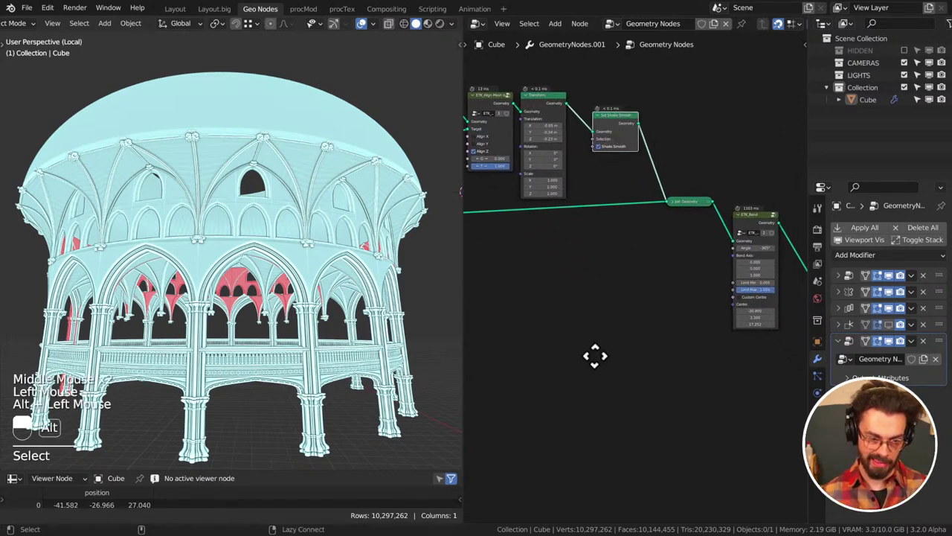
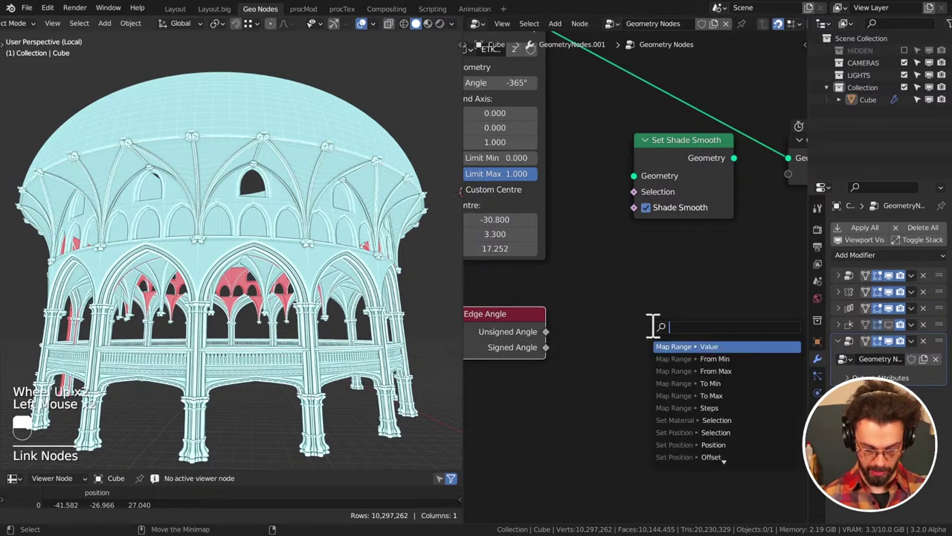
Add a Less Than node at 0.785 and feed the Bend output into Set Shade Smooth's Geometry
key(s)
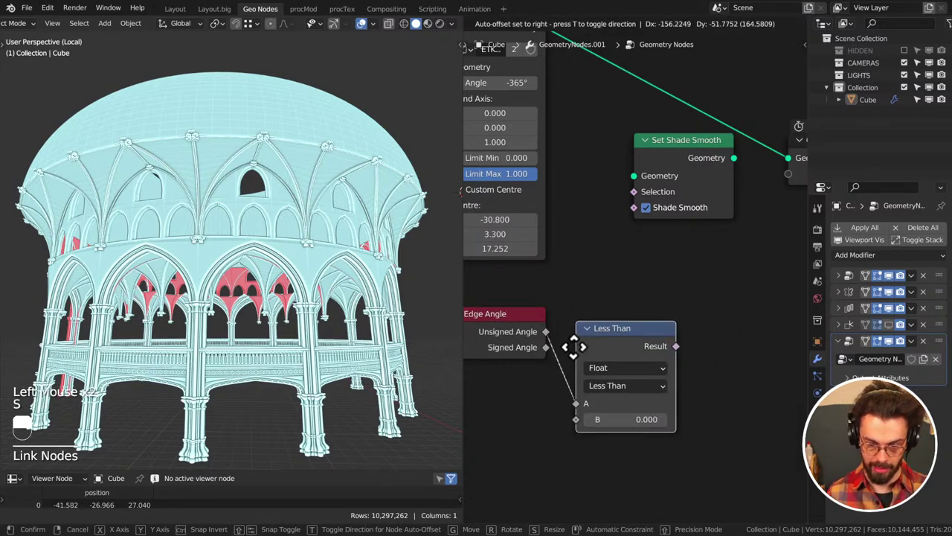
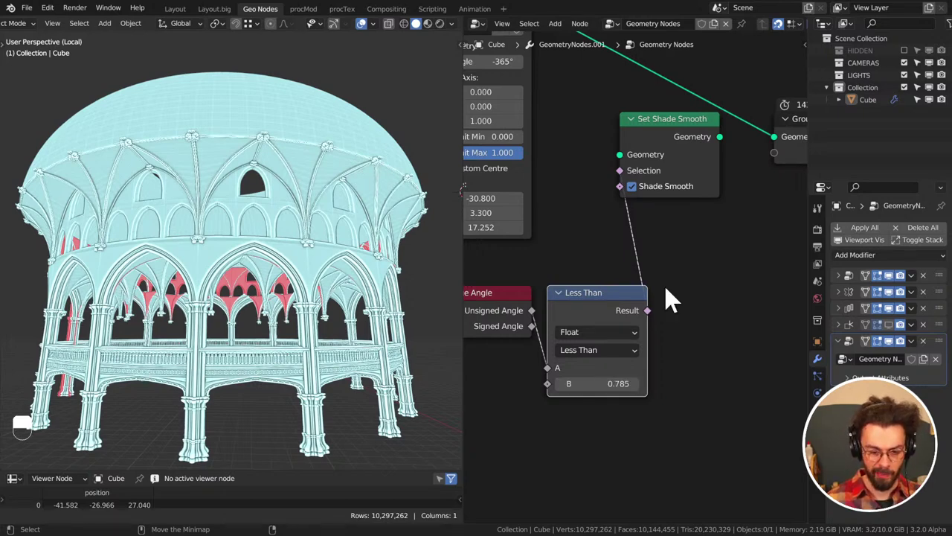
middle_click(671, 219)
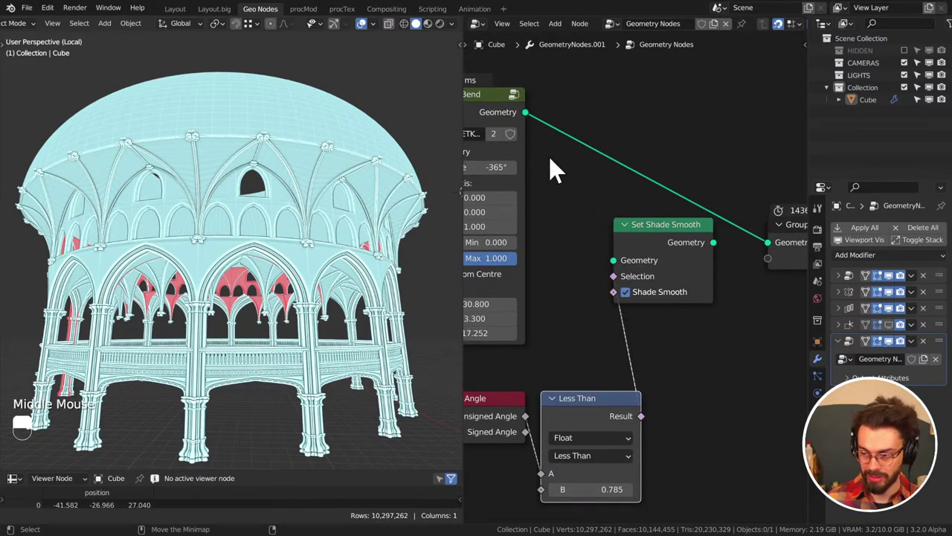
click(535, 125)
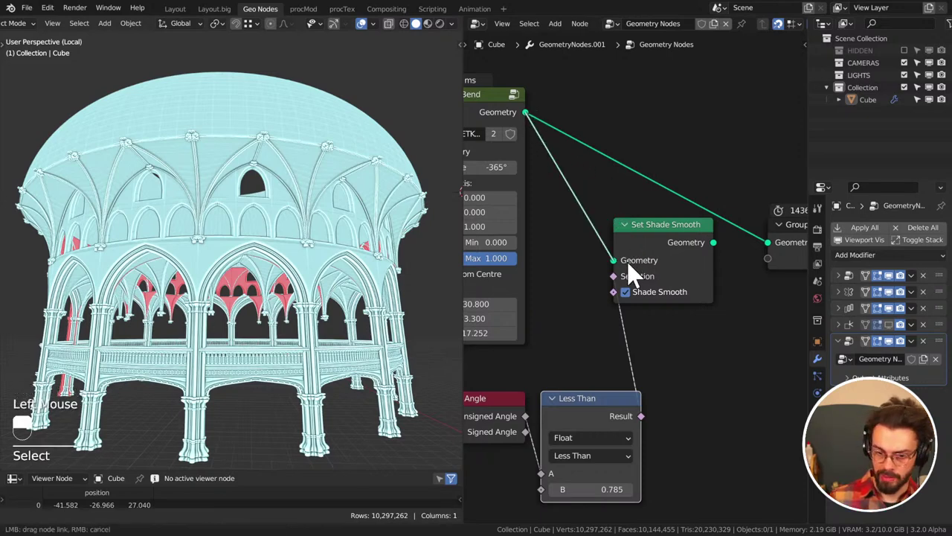
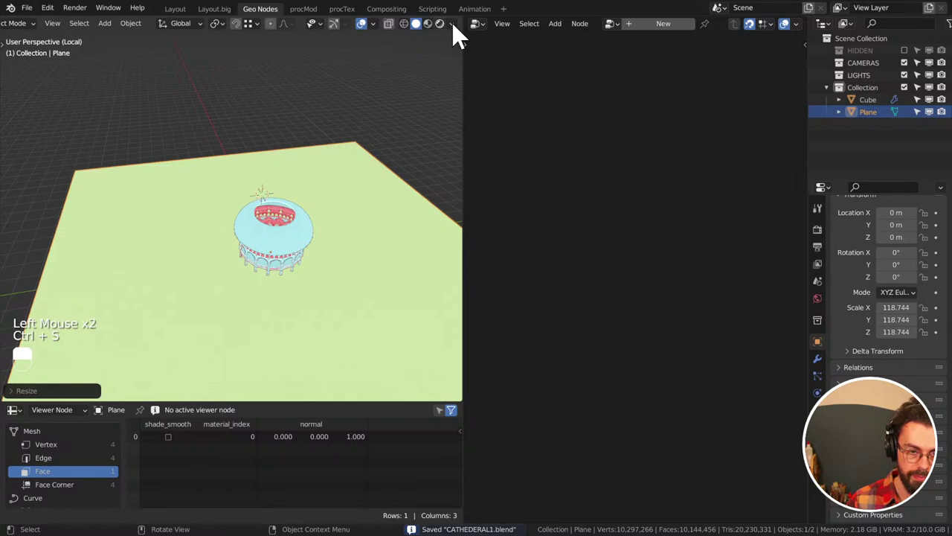
Switch to Rendered shading with a studio HDRI instead of the scene world
click(460, 33)
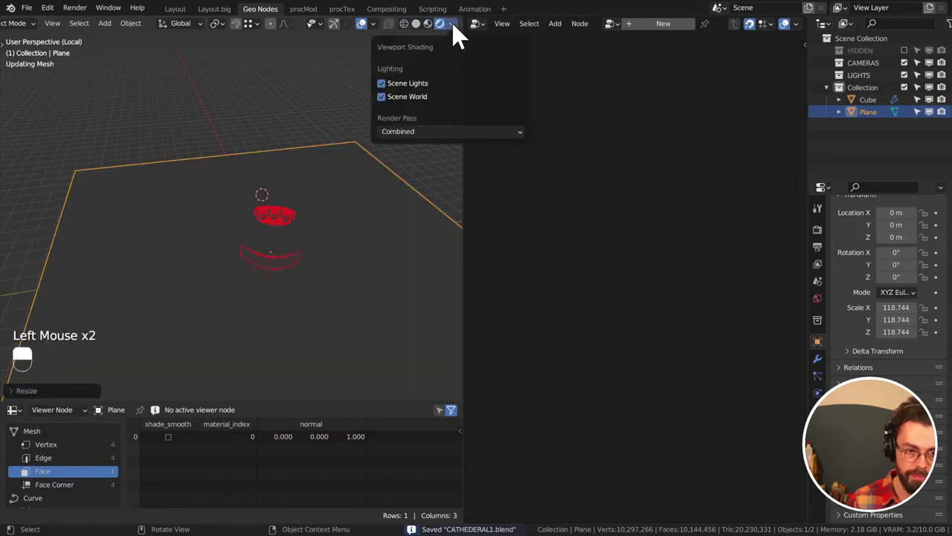
click(380, 31)
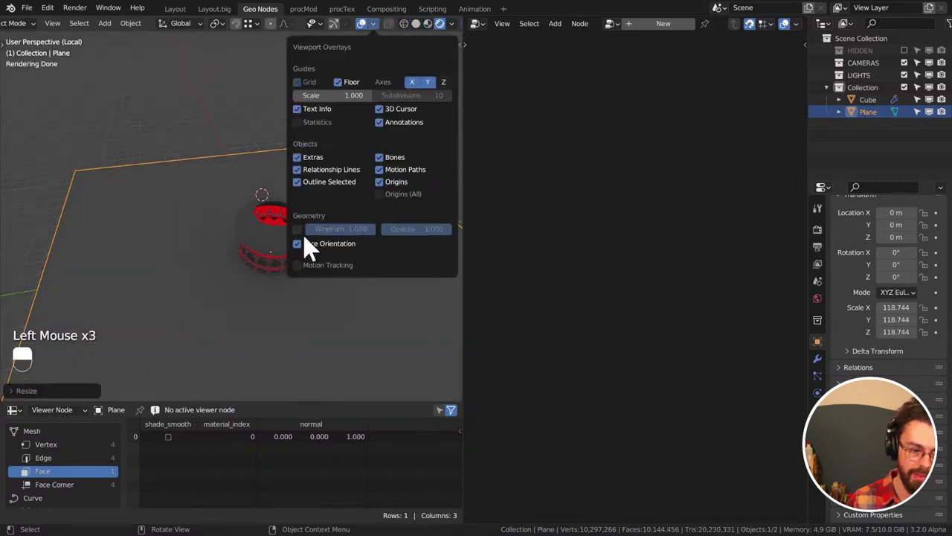
click(457, 34)
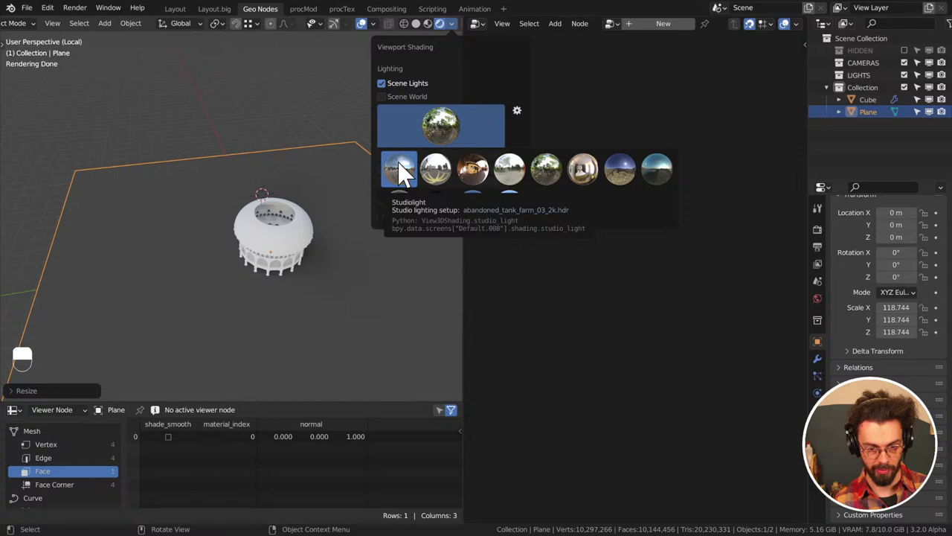
Orbit into the vaulted ceiling of the white clay arcade and adjust overlays
middle_click(276, 310)
scroll(up, 3)
middle_click(288, 292)
middle_click(269, 264)
scroll(up, 3)
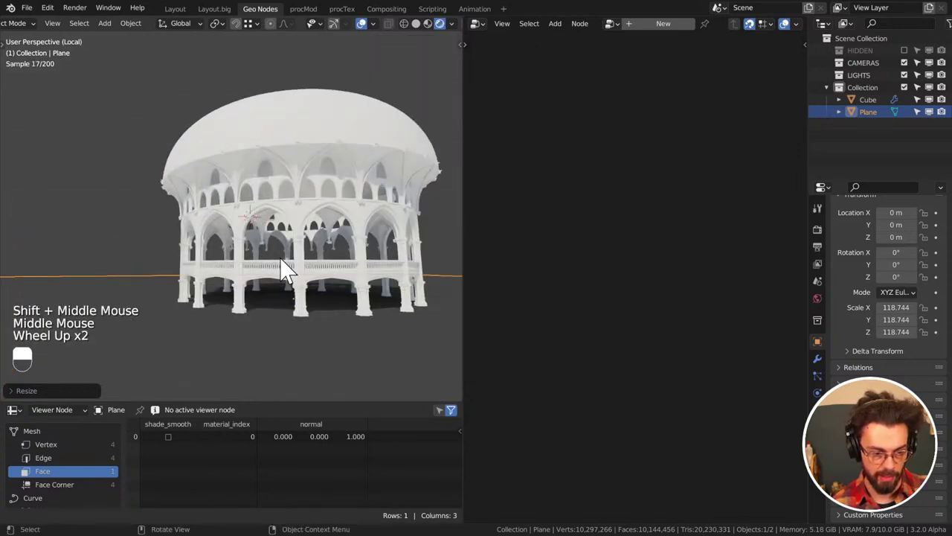
click(366, 34)
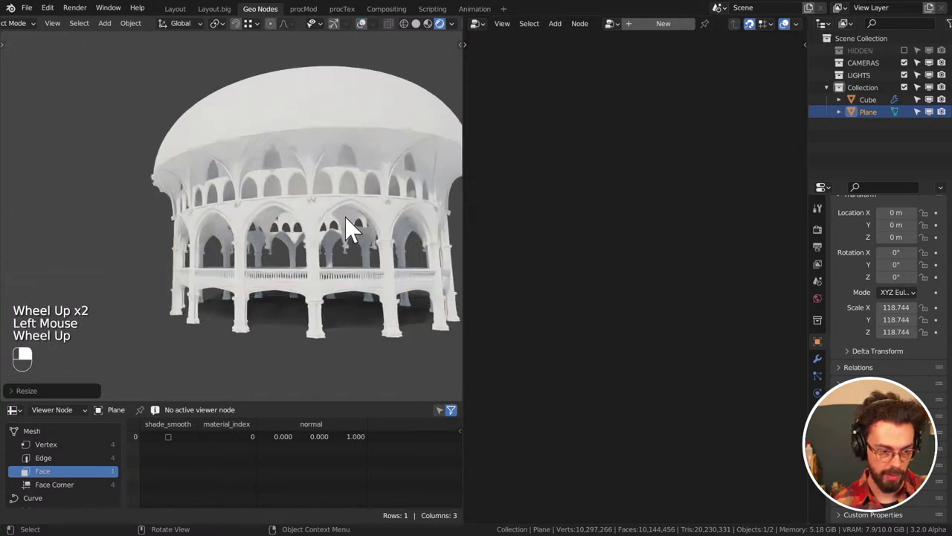
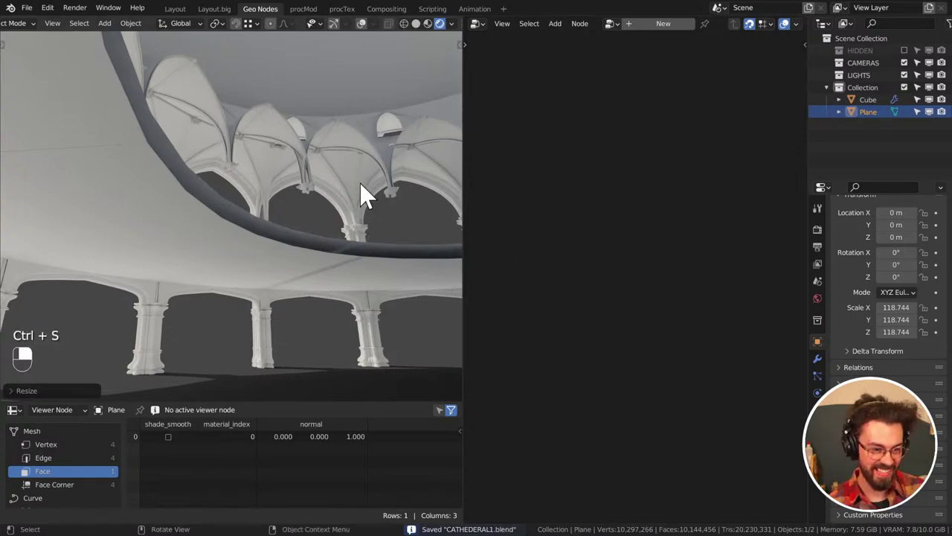
Select the Cube and frame its Arch node tree in the Geometry Nodes editor
click(331, 258)
click(822, 373)
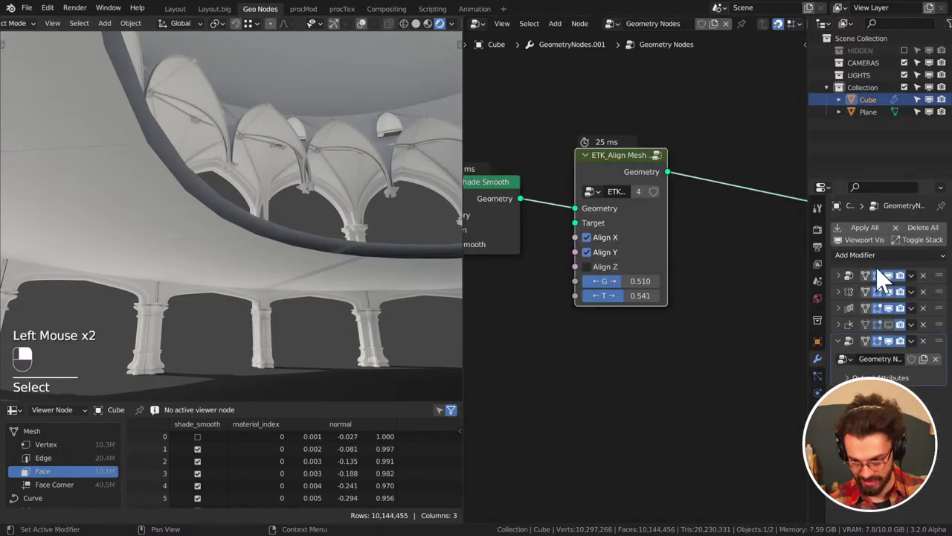
drag(860, 288, 577, 231)
key(ctrl+s)
scroll(down, 3)
middle_click(622, 289)
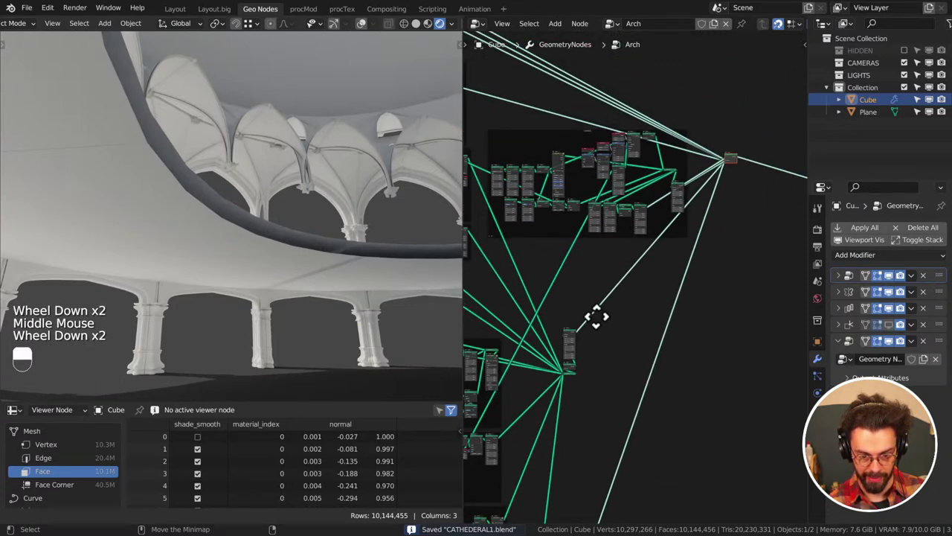
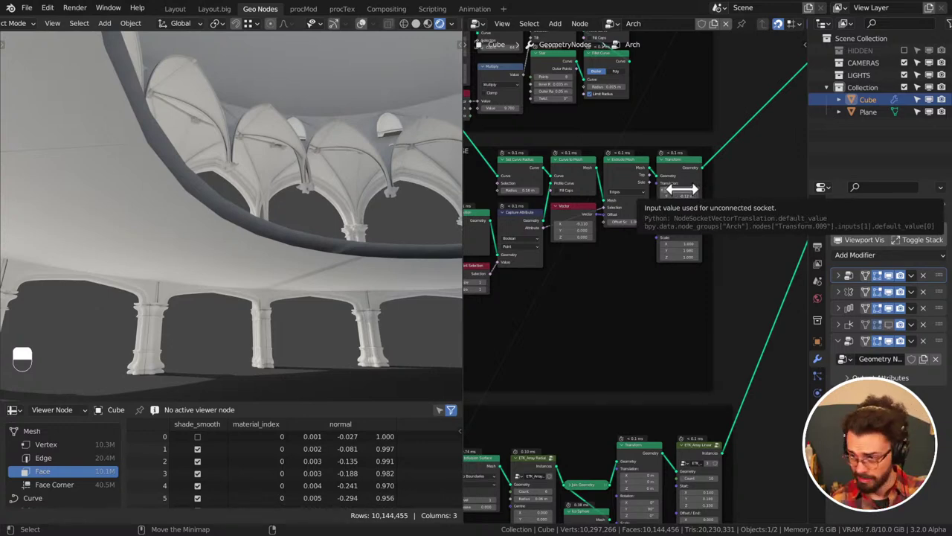
middle_click(706, 194)
key(ctrl+s)
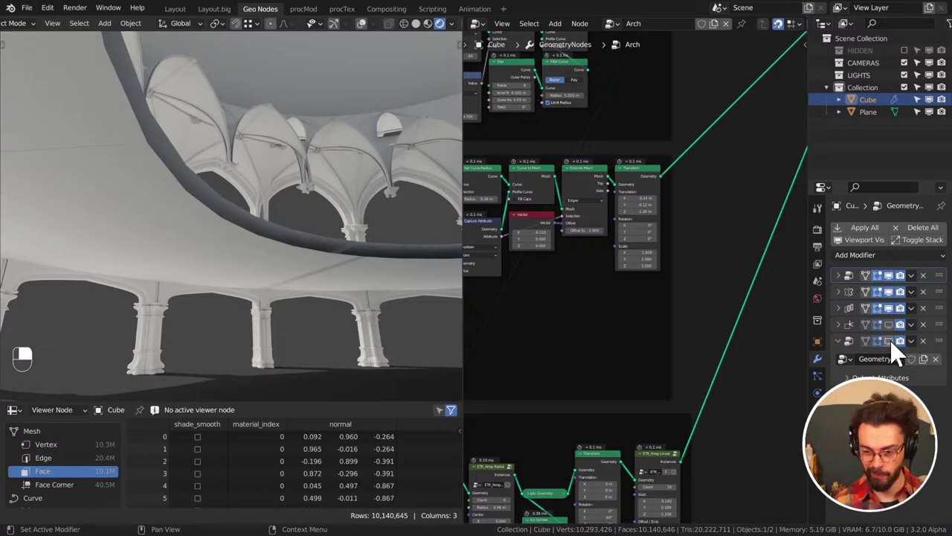
Hide the Cube's later modifiers from the viewport, dropping to about 366,546 vertices
drag(898, 353, 895, 303)
click(895, 304)
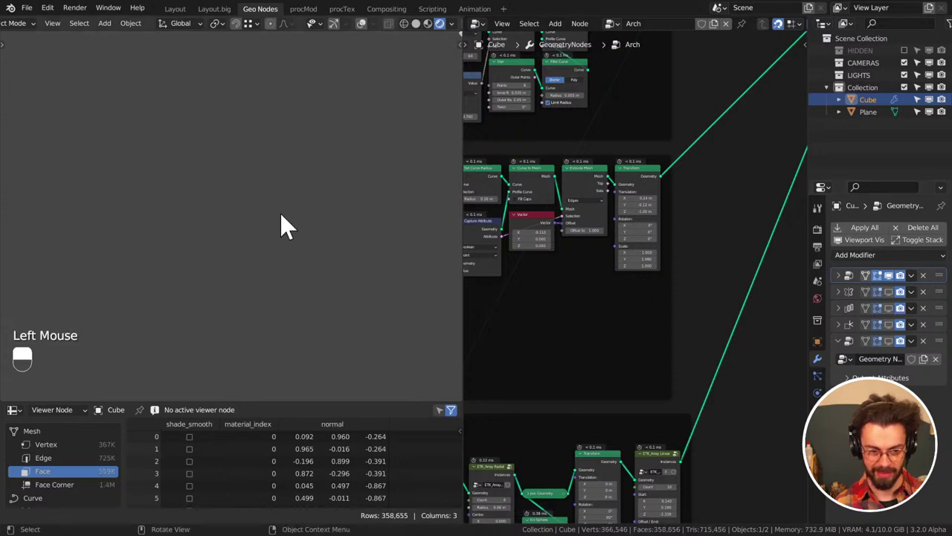
Frame the single arch piece and inspect its ornaments up close from several angles
key(KP_1)
key(KP_Decimal)
middle_click(226, 219)
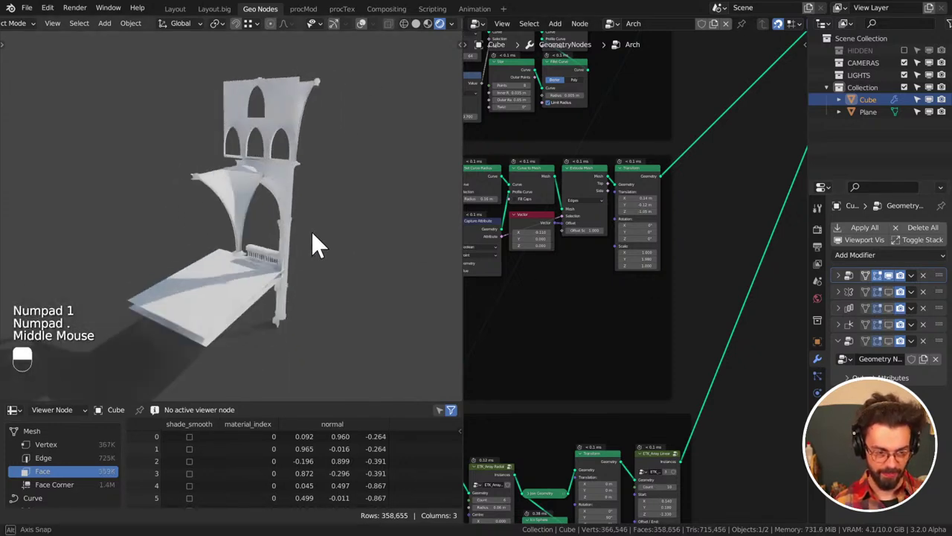
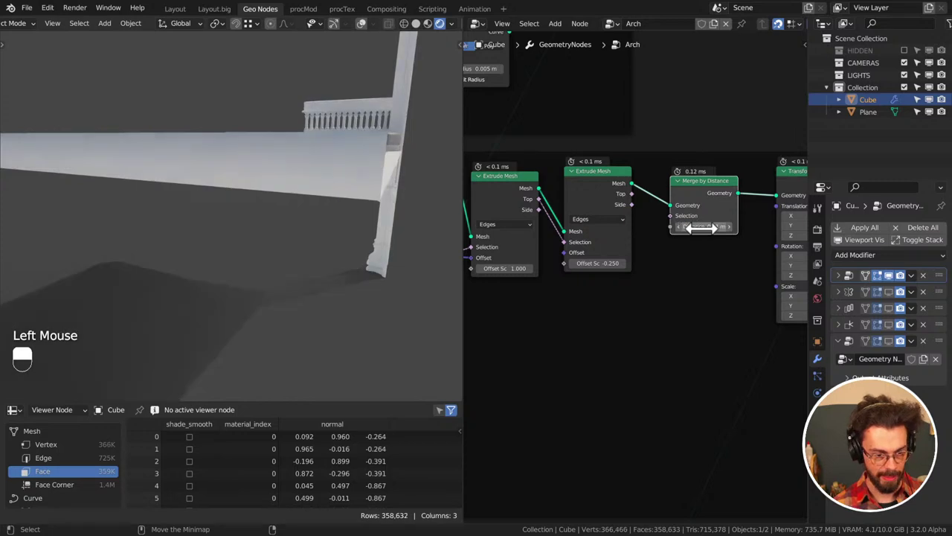
key(ctrl+s)
scroll(down, 3)
middle_click(380, 173)
scroll(up, 3)
middle_click(231, 168)
scroll(up, 3)
middle_click(258, 178)
middle_click(258, 178)
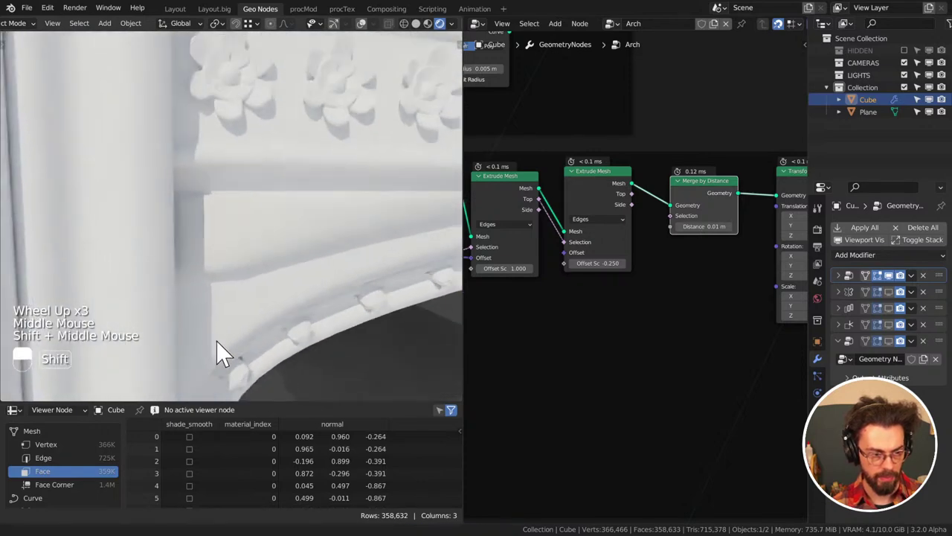
key(ctrl+s)
scroll(down, 3)
scroll(down, 3)
scroll(down, 3)
middle_click(343, 236)
middle_click(336, 269)
Keep orbiting around the arch model to review the profile from all sides, saving as you go
key(ctrl+s)
drag(249, 268, 275, 288)
scroll(down, 3)
middle_click(258, 268)
middle_click(291, 233)
drag(275, 288, 266, 262)
middle_click(276, 287)
middle_click(267, 152)
scroll(up, 3)
middle_click(317, 282)
scroll(up, 3)
drag(369, 274, 331, 294)
scroll(up, 3)
scroll(down, 3)
scroll(down, 3)
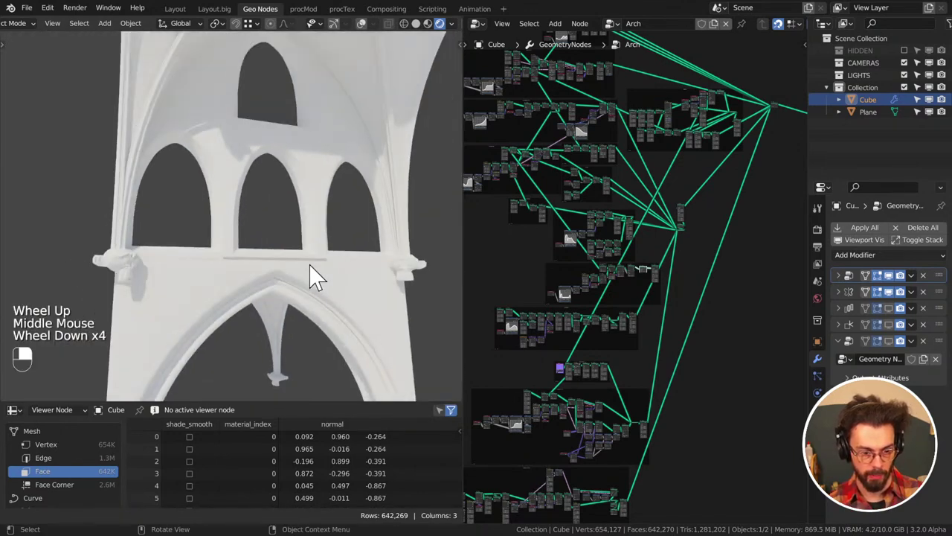
scroll(down, 3)
middle_click(692, 275)
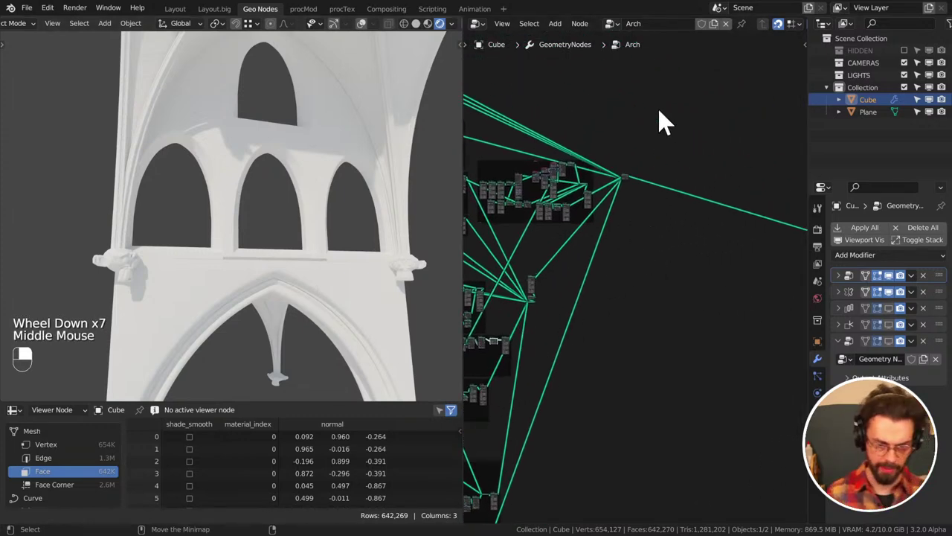
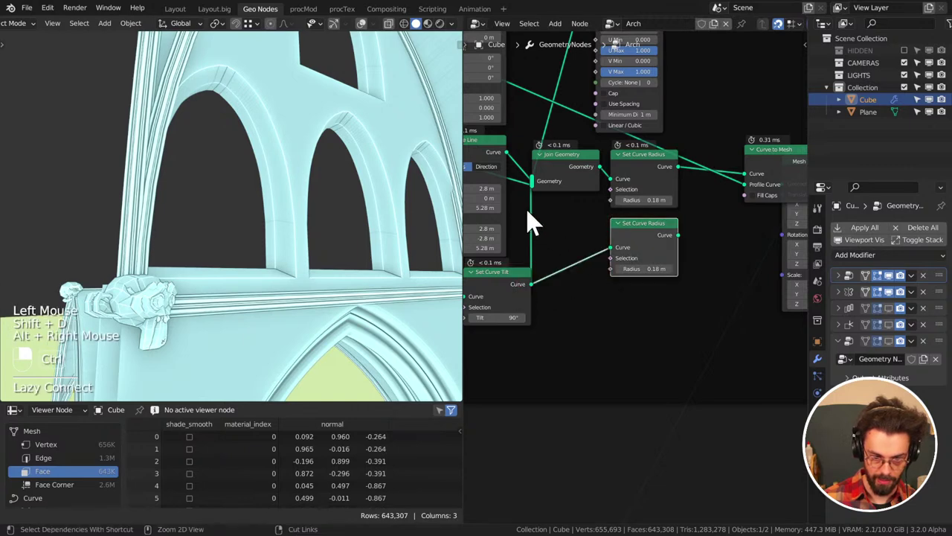
right_click(534, 223)
right_click(645, 219)
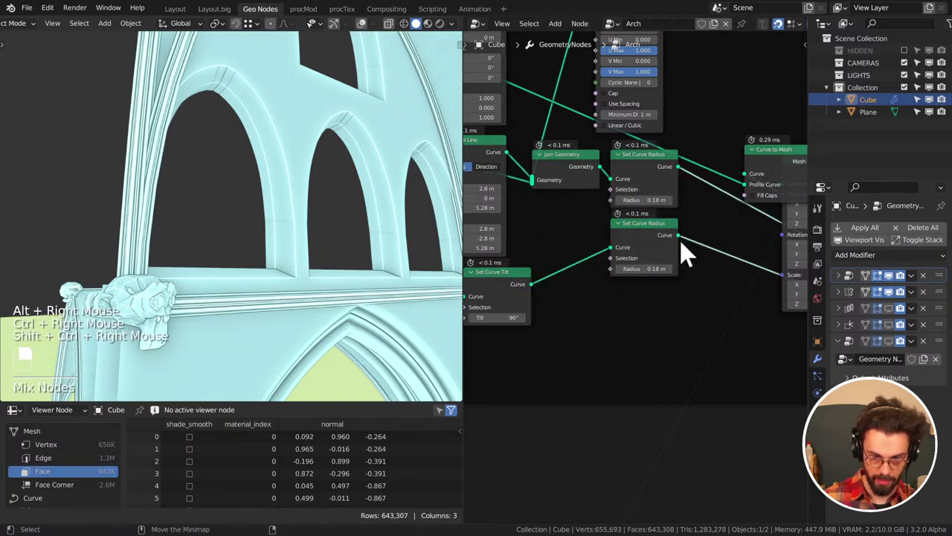
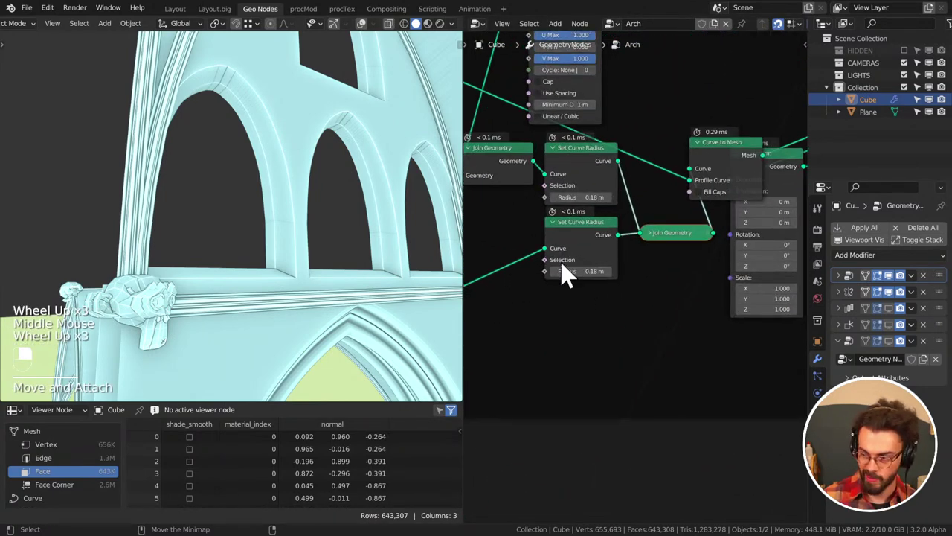
scroll(up, 3)
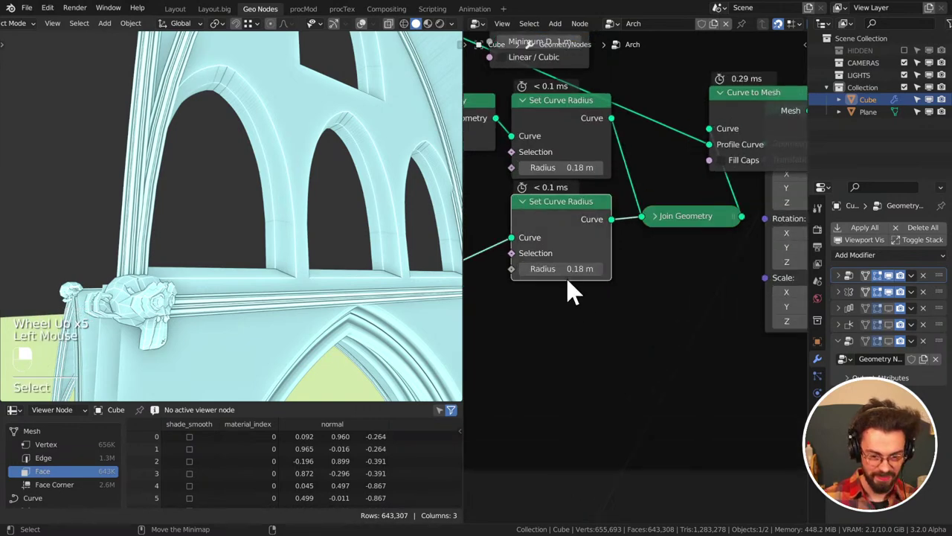
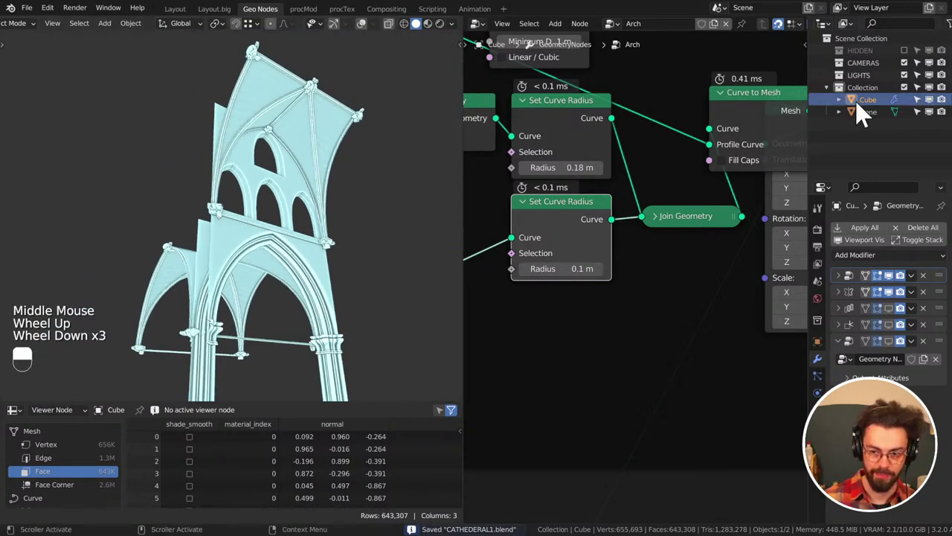
Rename the Cube object to Suzanne in the Outliner
click(877, 110)
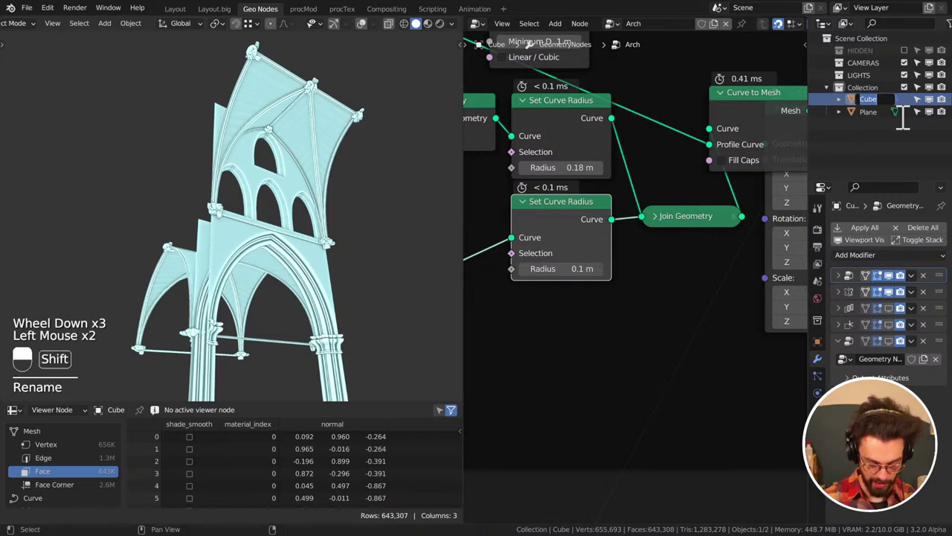
key(n)
key(ctrl+s)
click(889, 123)
key(BackSpace)
key(BackSpace)
key(ctrl+s)
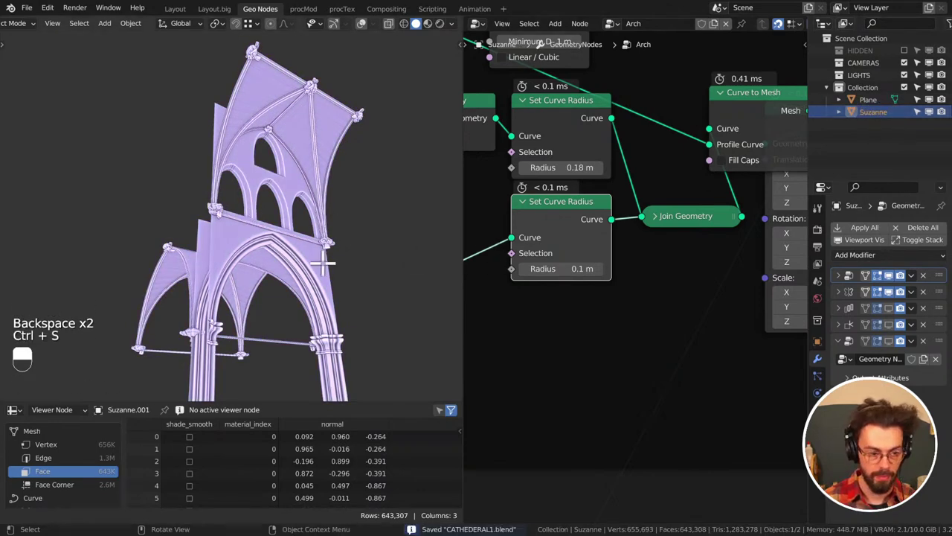
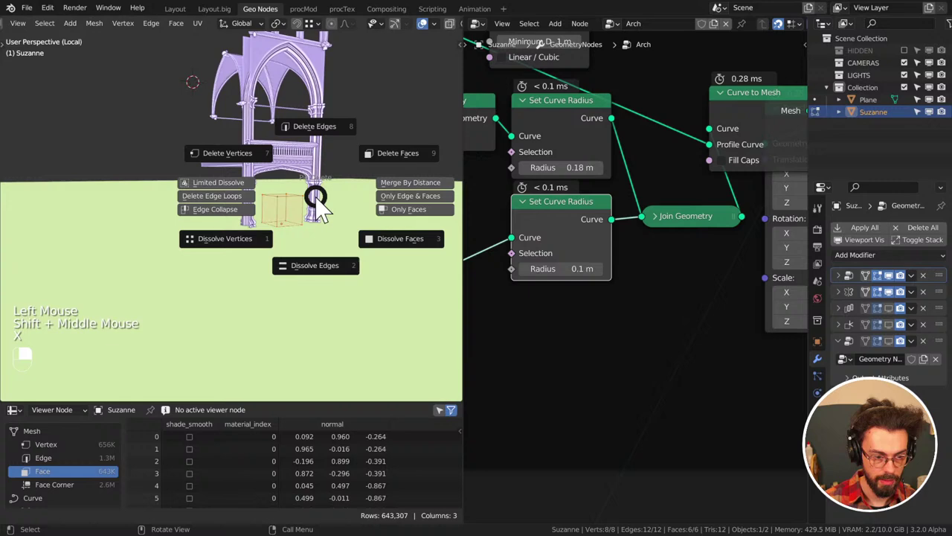
Replace the object's base mesh with a monkey head and save CATHEDERAL1.blend
key(shift+a)
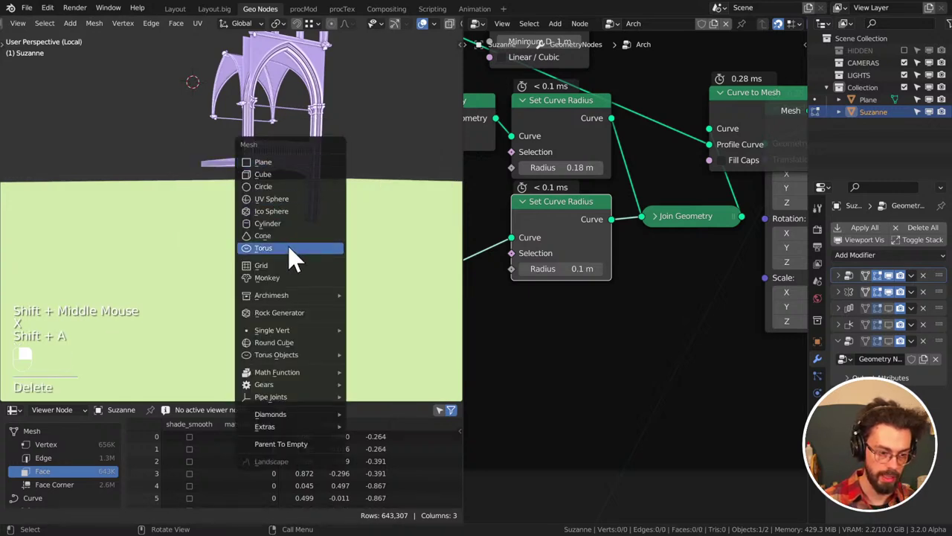
key(x)
key(shift+s)
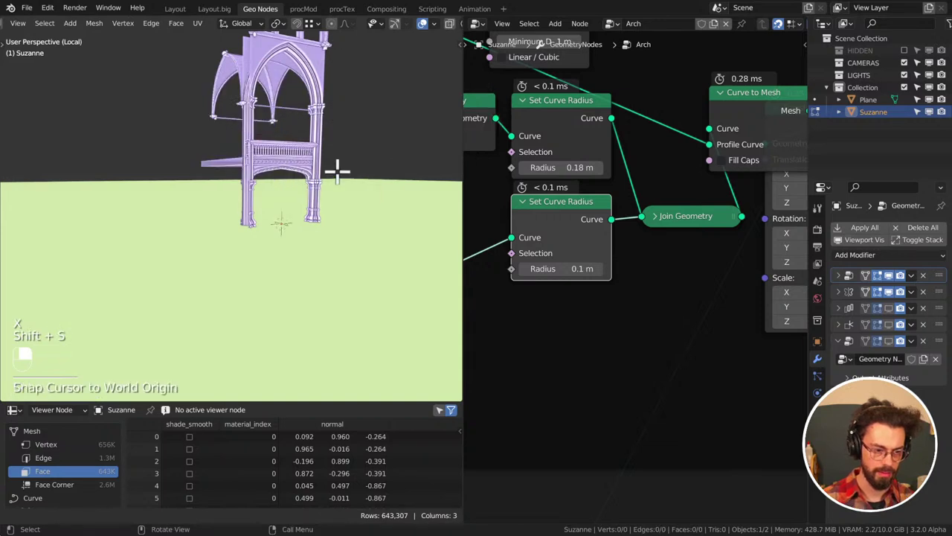
key(shift+a)
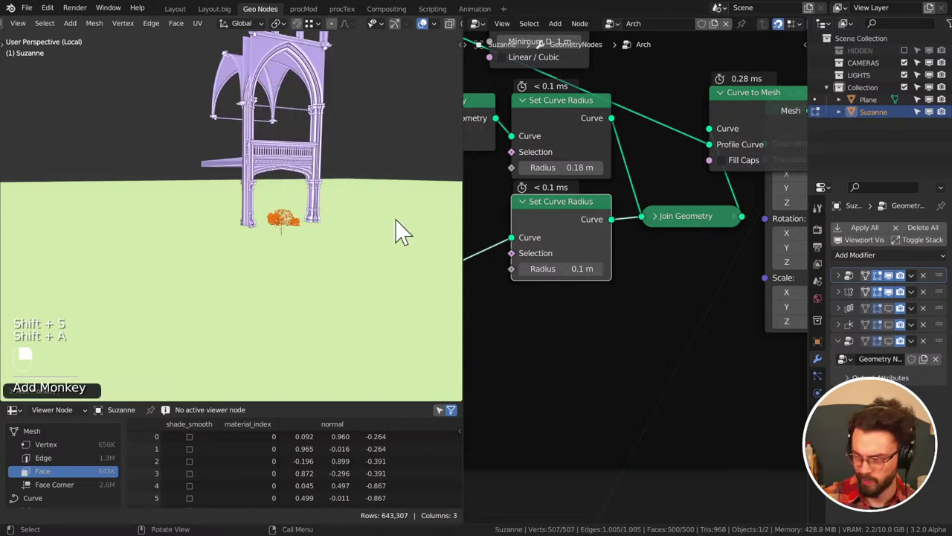
key(Tab)
key(ctrl+s)
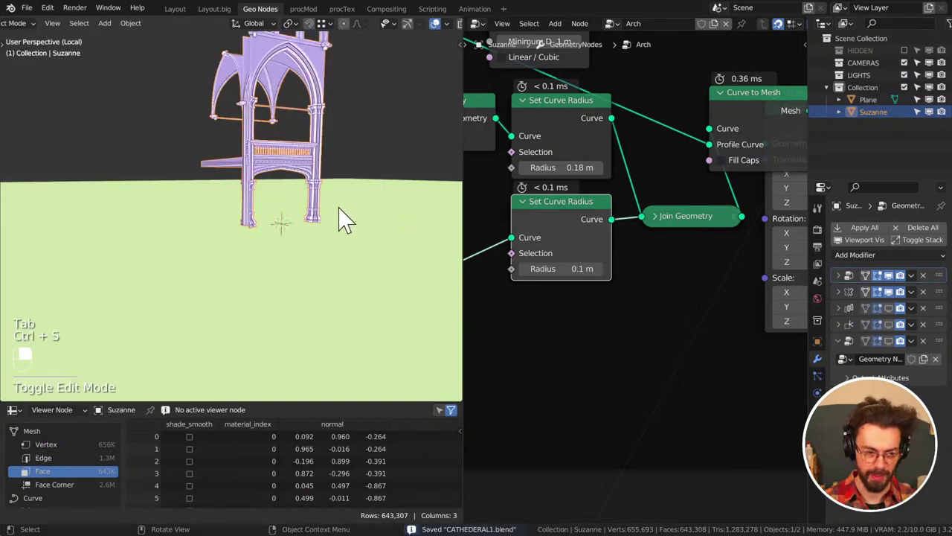
Re-show Suzanne's later modifiers so the full vaulted arcade returns in the viewport
middle_click(257, 203)
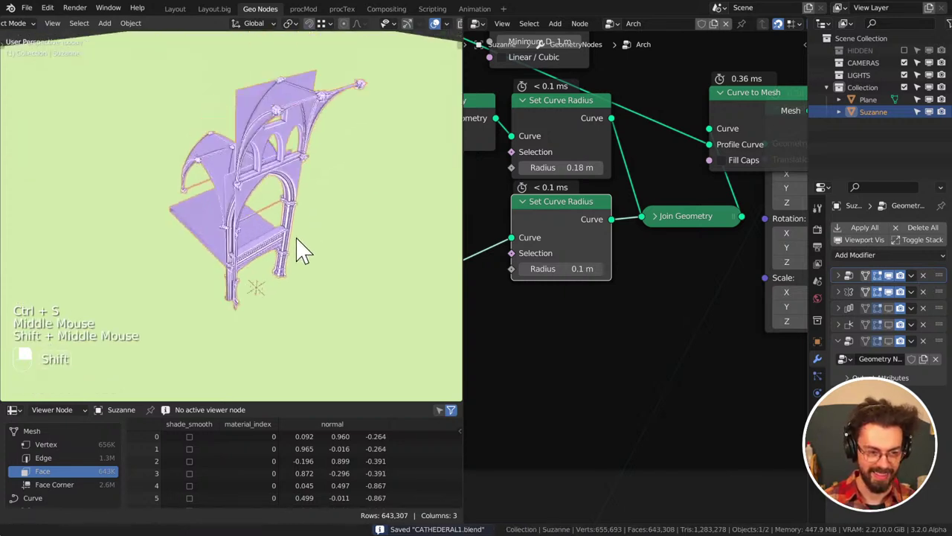
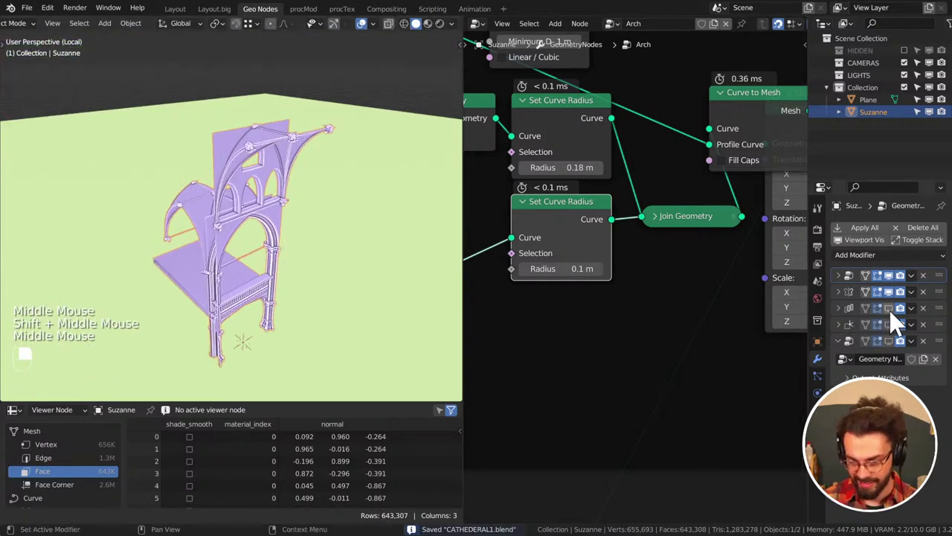
drag(895, 323, 612, 228)
click(287, 272)
middle_click(288, 271)
scroll(down, 3)
middle_click(706, 246)
Pan down the Arch node tree toward the ceiling branch to preview only the vaults
drag(609, 224, 612, 227)
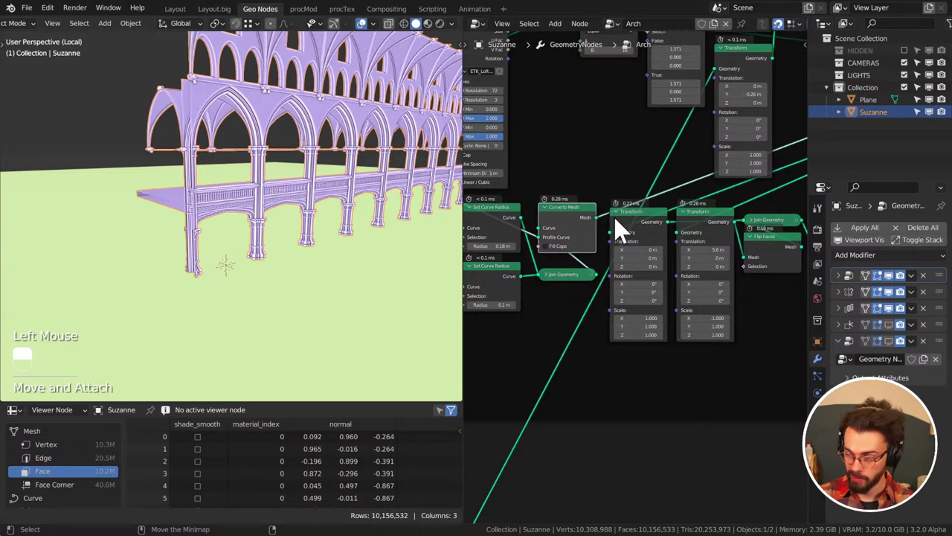
scroll(down, 3)
middle_click(610, 264)
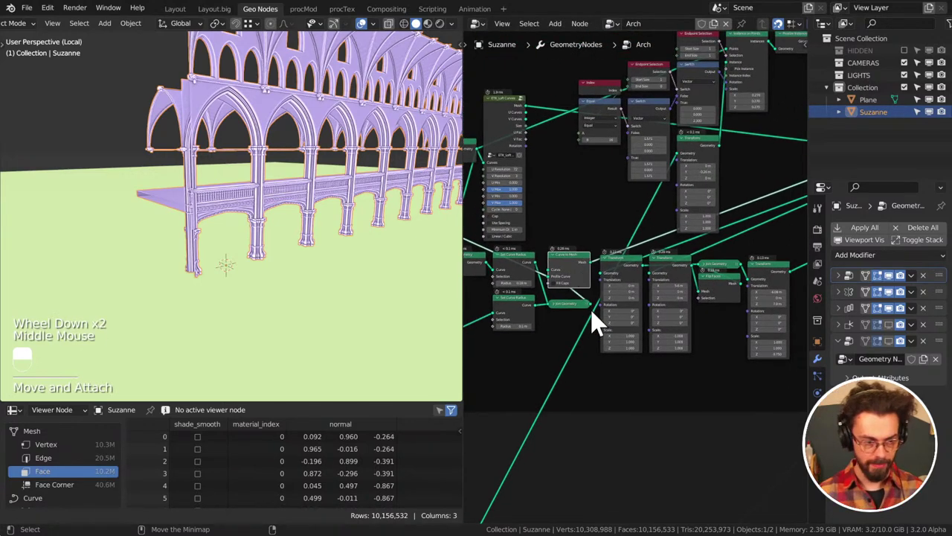
middle_click(606, 311)
scroll(down, 3)
middle_click(563, 347)
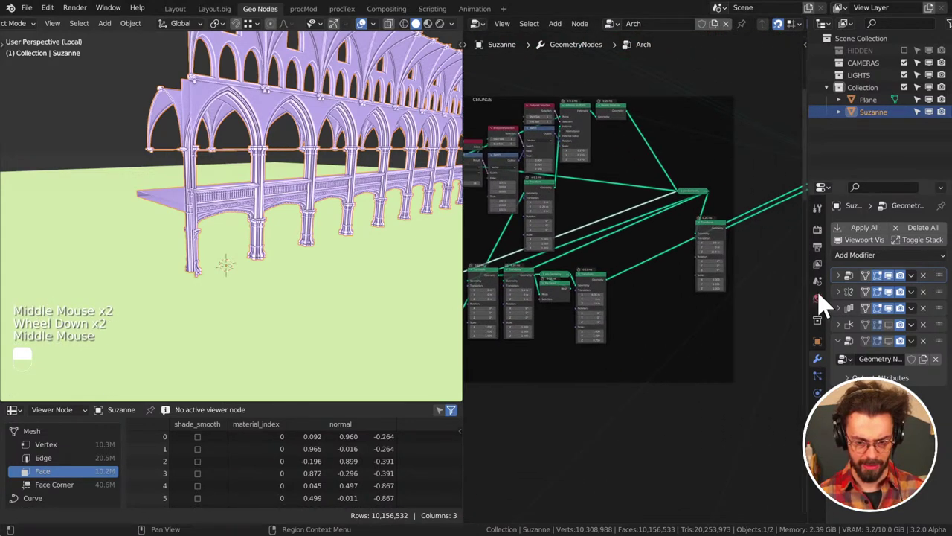
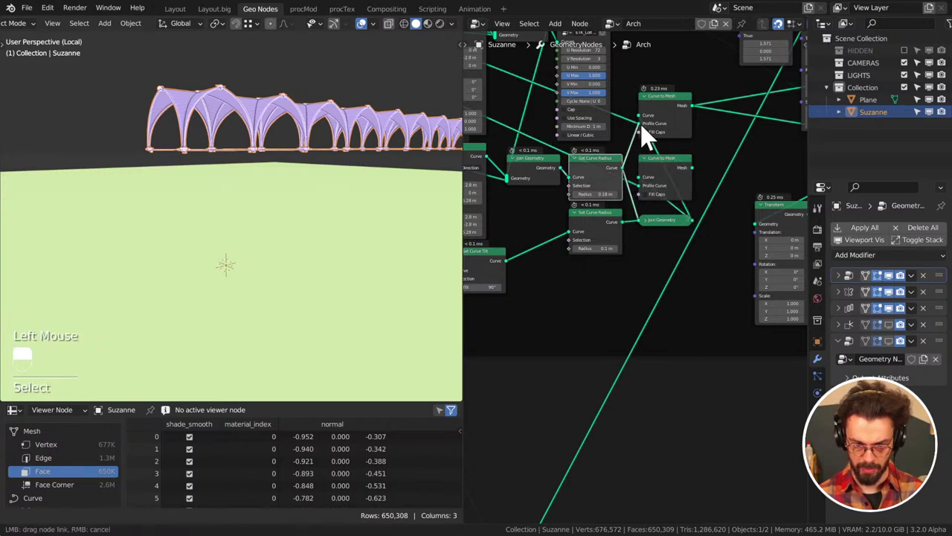
Duplicate Curve to Mesh to sweep one Set Curve Radius curve separately and head to Group Output
middle_click(687, 194)
click(589, 224)
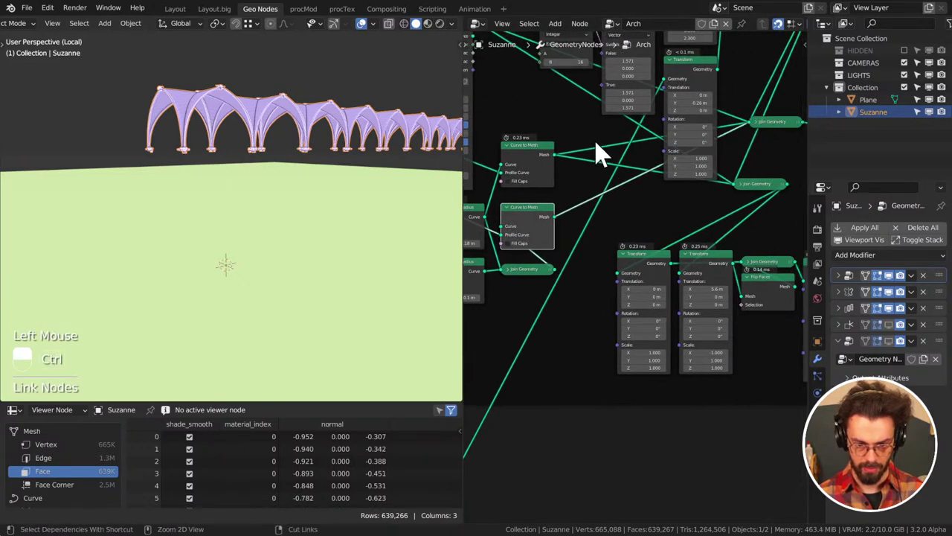
right_click(607, 146)
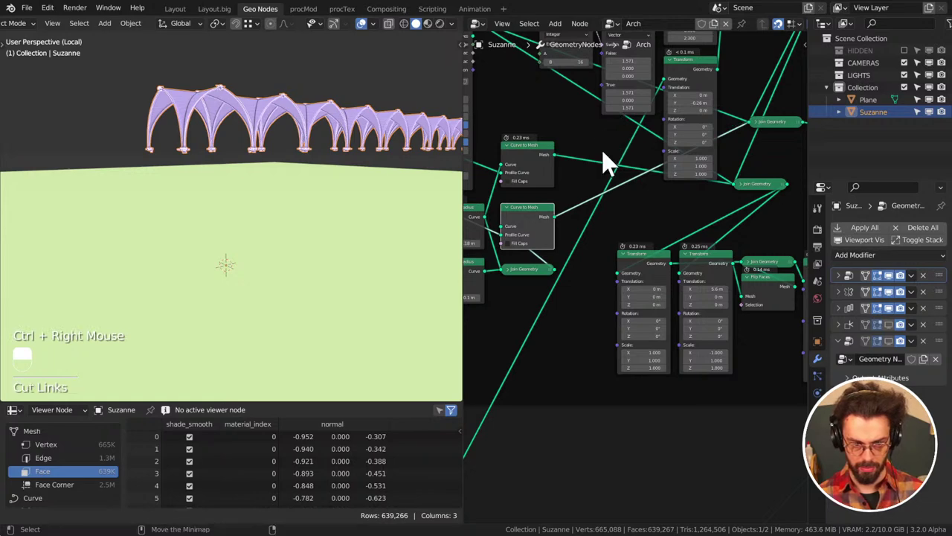
scroll(down, 3)
middle_click(767, 183)
scroll(down, 3)
middle_click(673, 226)
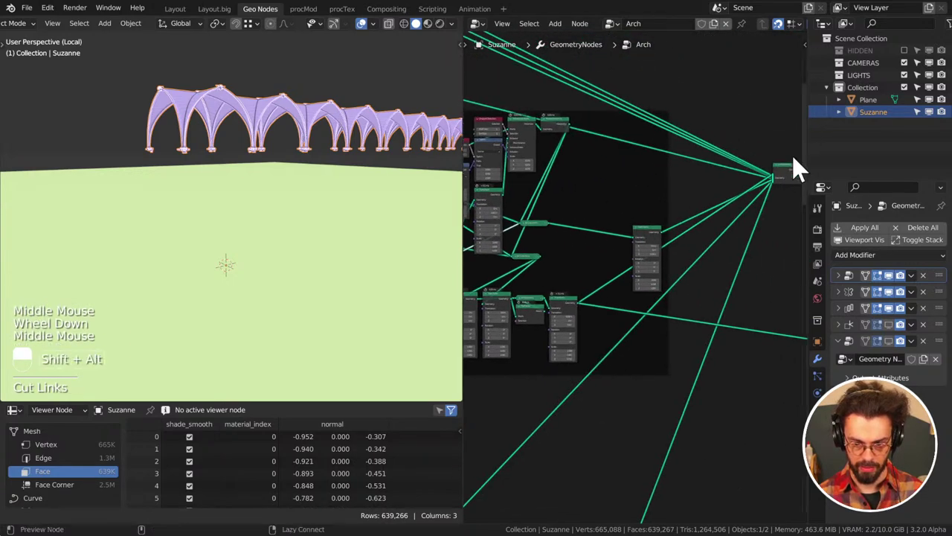
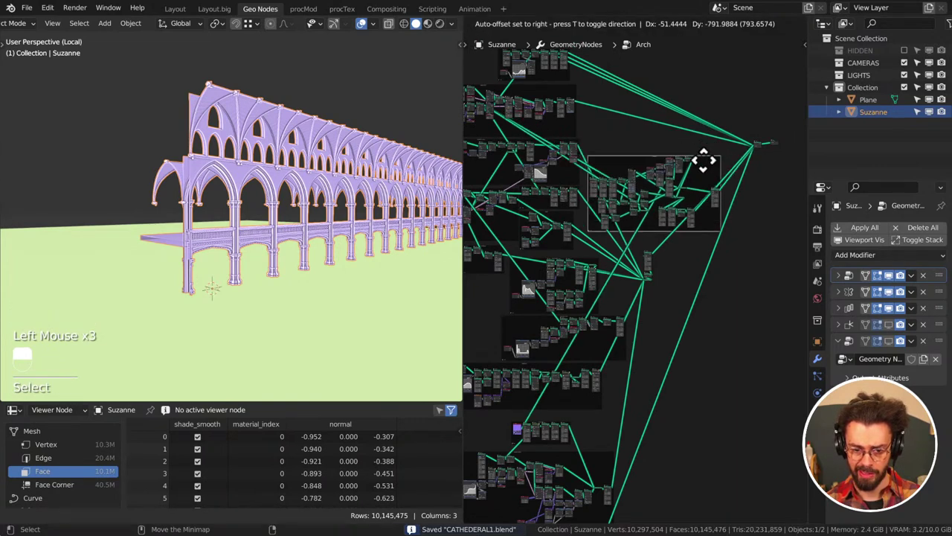
Drop the moved node frame in place, wire the circular-layout branch across the graph and save
drag(713, 143, 736, 307)
key(ctrl+s)
key(ctrl+s)
middle_click(697, 327)
scroll(down, 3)
middle_click(697, 340)
drag(740, 306, 513, 501)
middle_click(501, 507)
drag(501, 508, 917, 336)
key(g)
click(759, 343)
middle_click(759, 343)
key(ctrl+s)
Connect the dome branch into the left side of the node graph
drag(917, 336, 250, 240)
middle_click(265, 213)
scroll(up, 3)
middle_click(289, 332)
scroll(down, 3)
middle_click(294, 290)
middle_click(285, 242)
middle_click(230, 248)
middle_click(267, 256)
scroll(down, 3)
drag(242, 241, 354, 345)
Link the remaining dome and layout outputs up to the group output and save CATHEDERAL1.blend
scroll(down, 3)
scroll(down, 3)
drag(299, 256, 308, 309)
scroll(down, 3)
drag(300, 252, 305, 290)
scroll(down, 3)
middle_click(342, 289)
drag(346, 285, 440, 56)
key(ctrl+s)
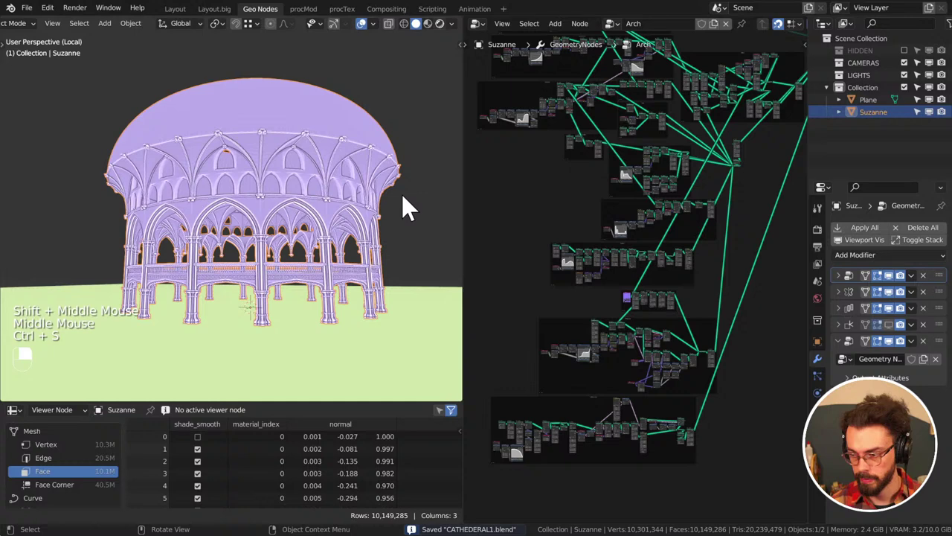
Switch the viewport to Rendered white-clay shading and maximize the 3D view area
click(380, 230)
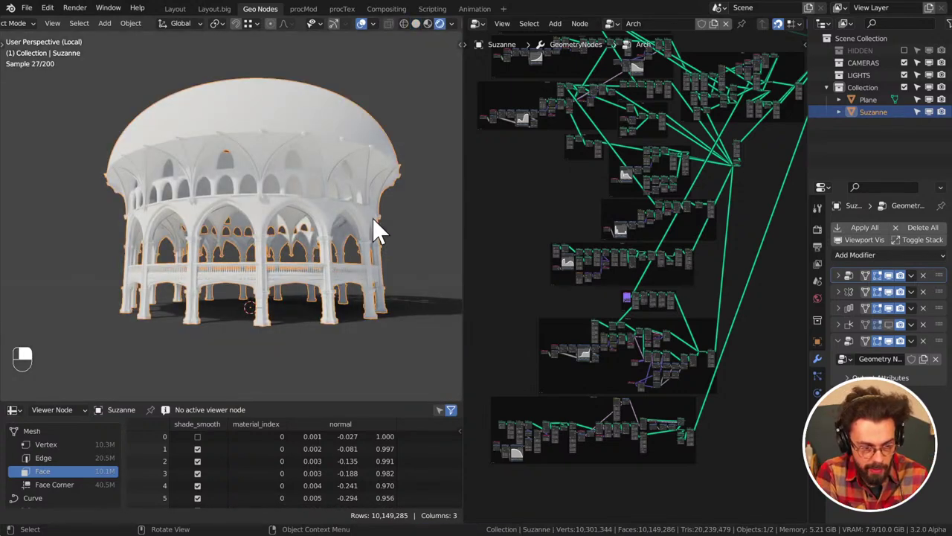
key(ctrl+space)
scroll(down, 3)
middle_click(777, 213)
middle_click(772, 231)
middle_click(778, 262)
middle_click(783, 211)
Orbit the domed colosseum and toggle the 3D Viewport to fill the whole screen
click(846, 36)
middle_click(759, 191)
middle_click(753, 246)
middle_click(746, 242)
scroll(up, 3)
click(592, 221)
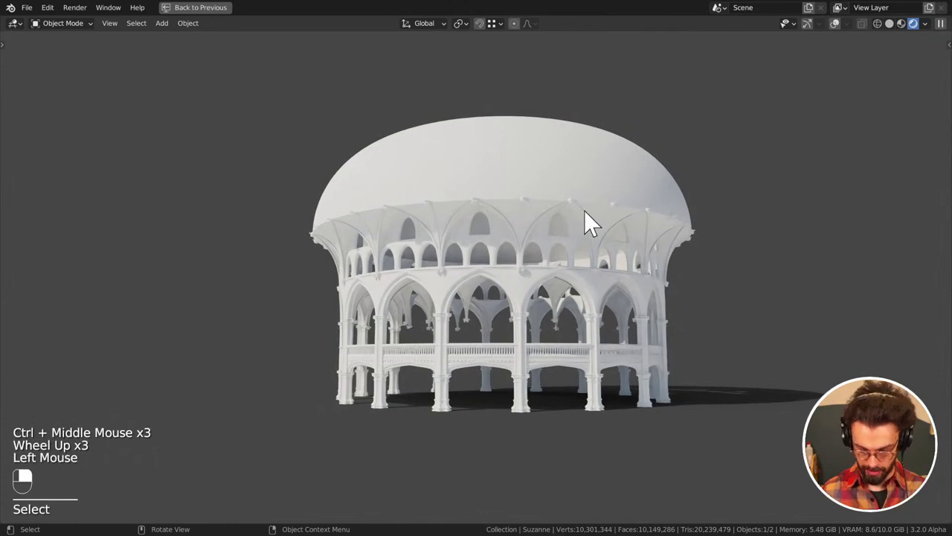
key(KP_Decimal)
middle_click(582, 233)
middle_click(577, 235)
middle_click(578, 249)
middle_click(601, 269)
middle_click(610, 251)
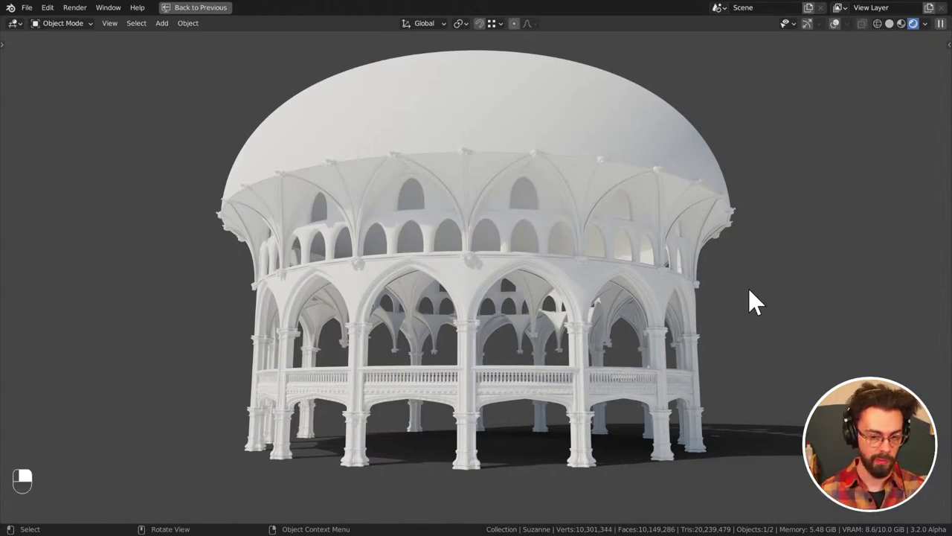
middle_click(754, 344)
middle_click(759, 343)
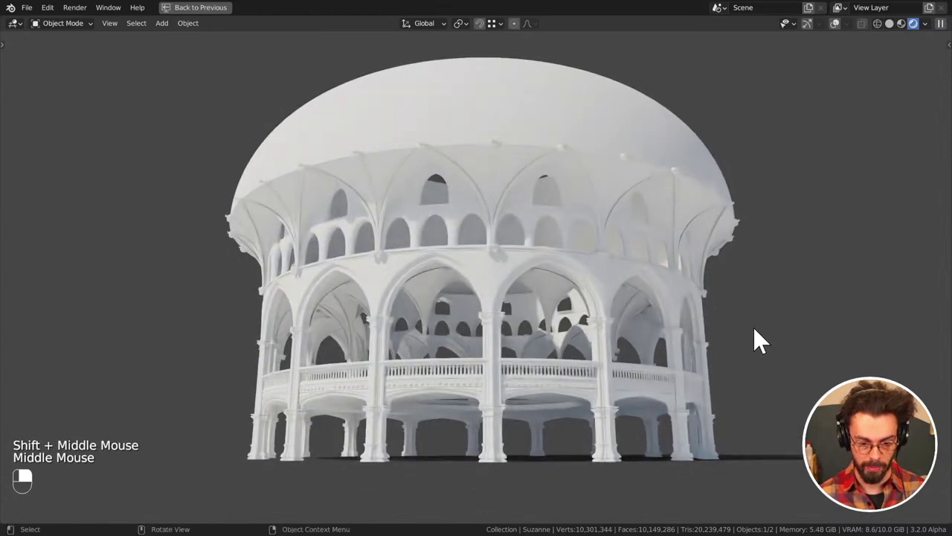
middle_click(760, 341)
middle_click(773, 341)
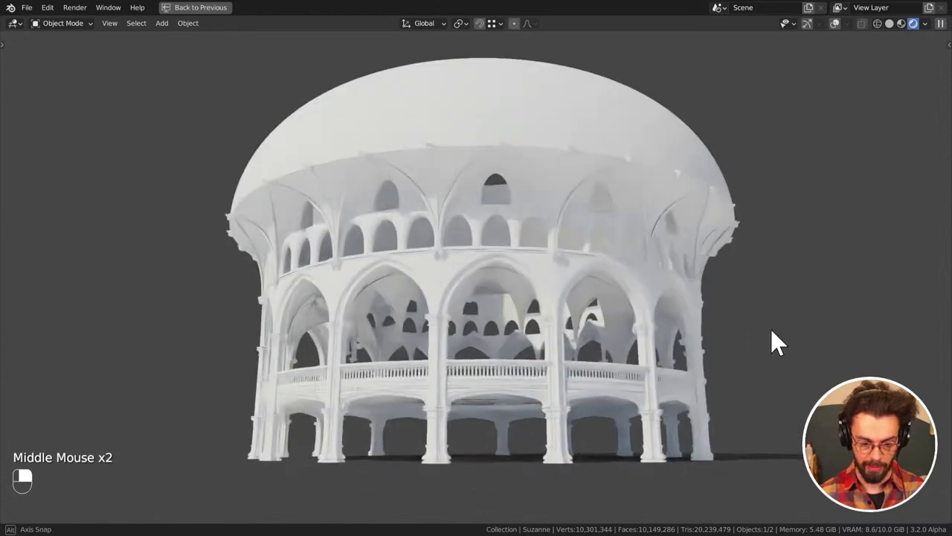
middle_click(778, 340)
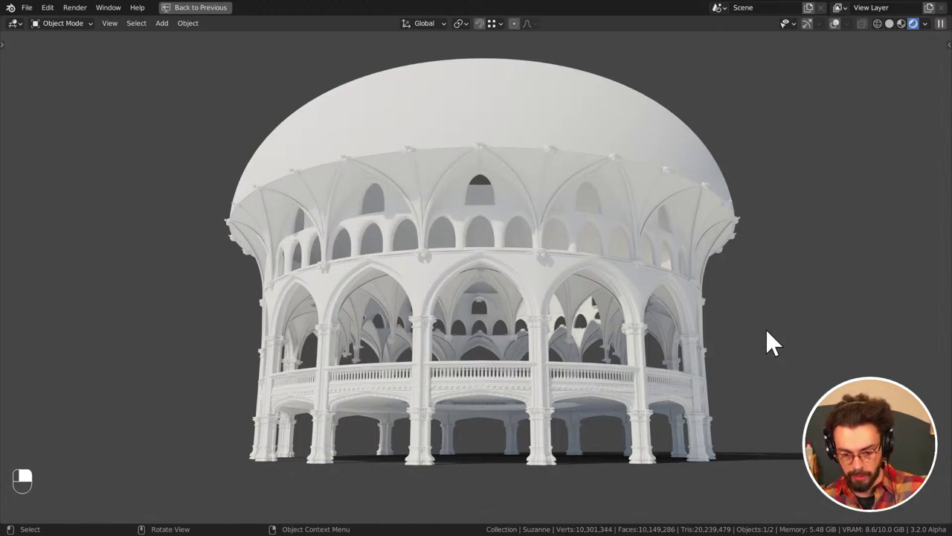
middle_click(825, 295)
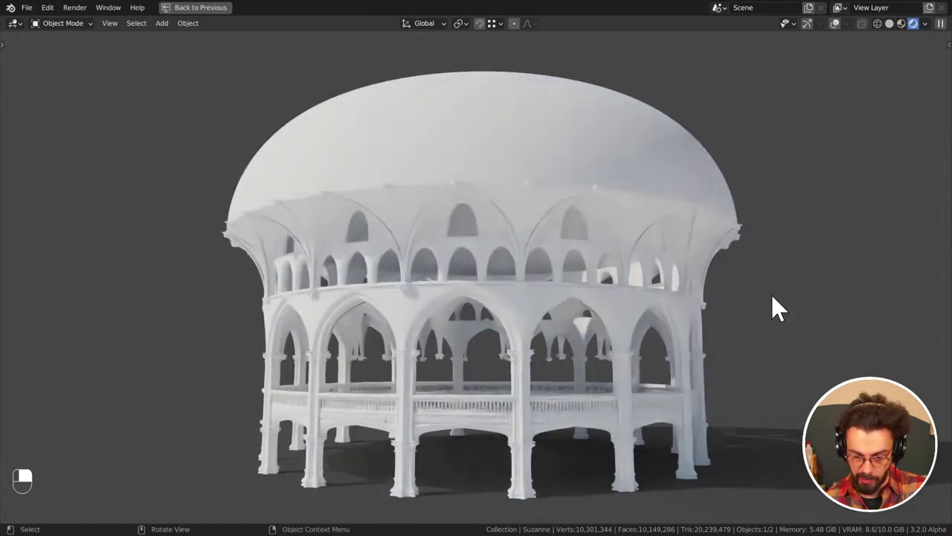
drag(718, 330, 735, 326)
middle_click(717, 330)
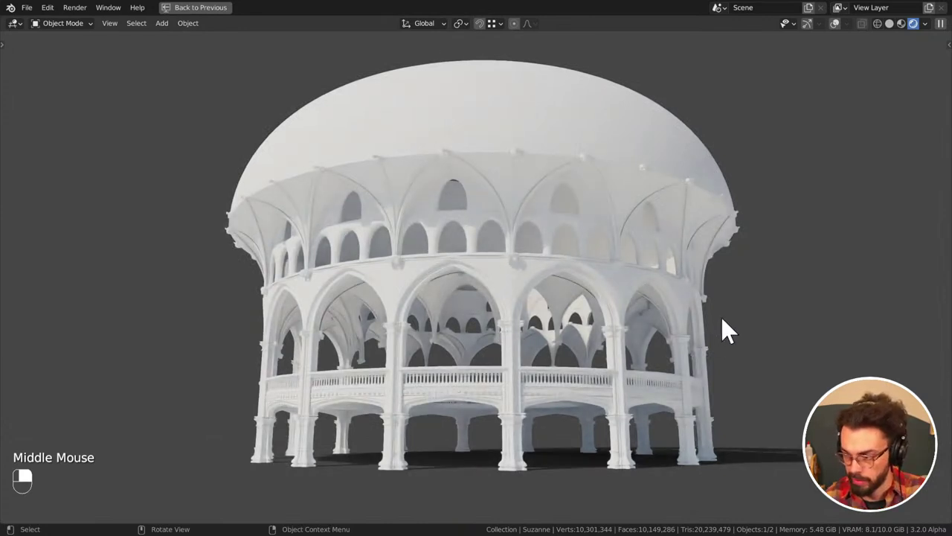